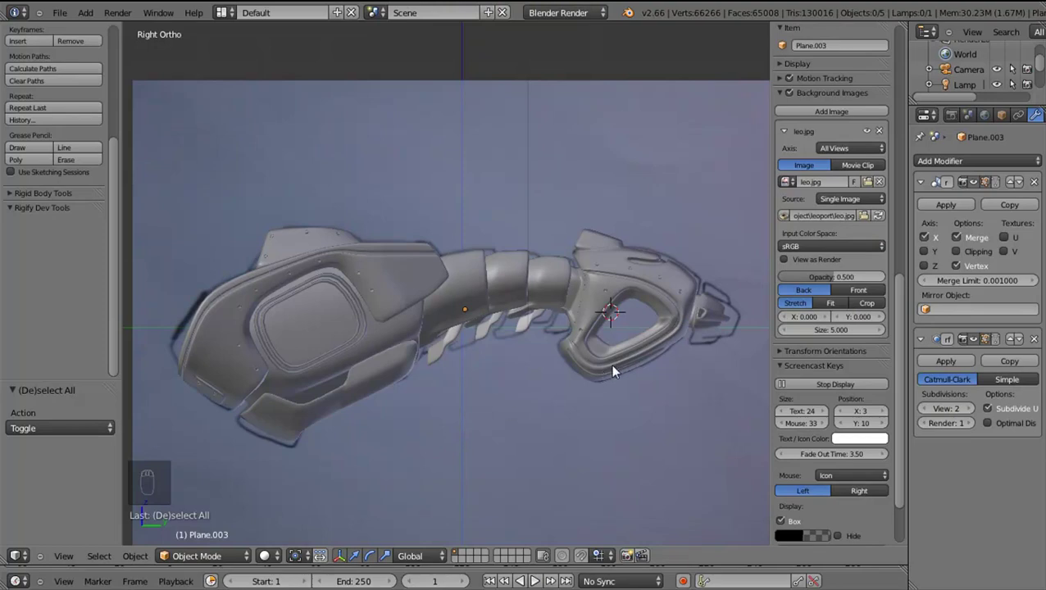
Enter Edit Mode on the leg mesh and return to the straight side view after inspecting the ankle
drag(618, 371, 598, 365)
middle_click(617, 371)
key(Tab)
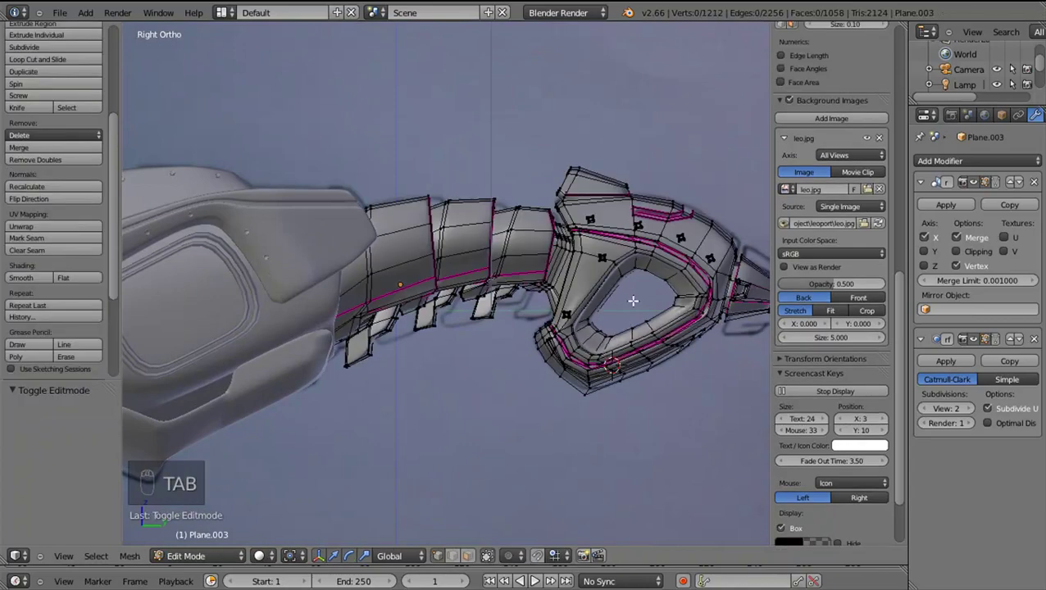
drag(633, 296, 693, 327)
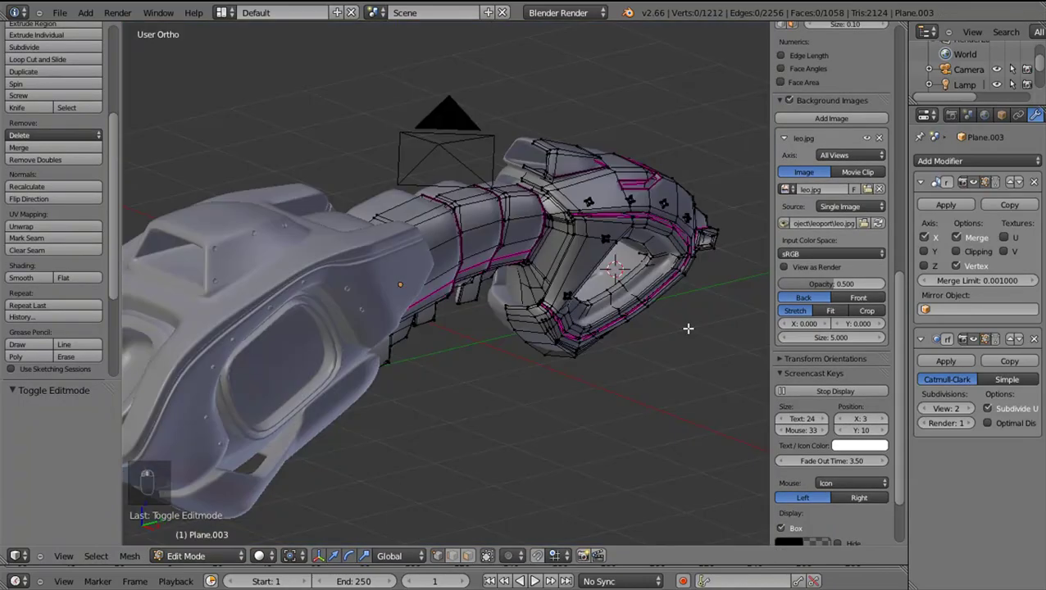
key(KP_3)
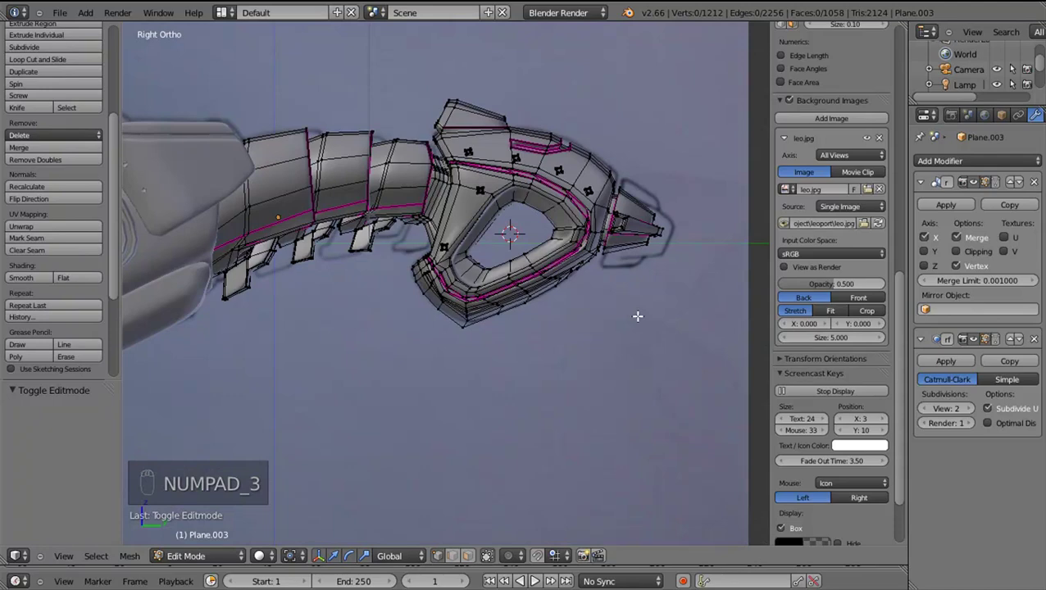
Add a vertex circle, turn it edge-on by 90 degrees and move it below the ankle opening
key(shift+a)
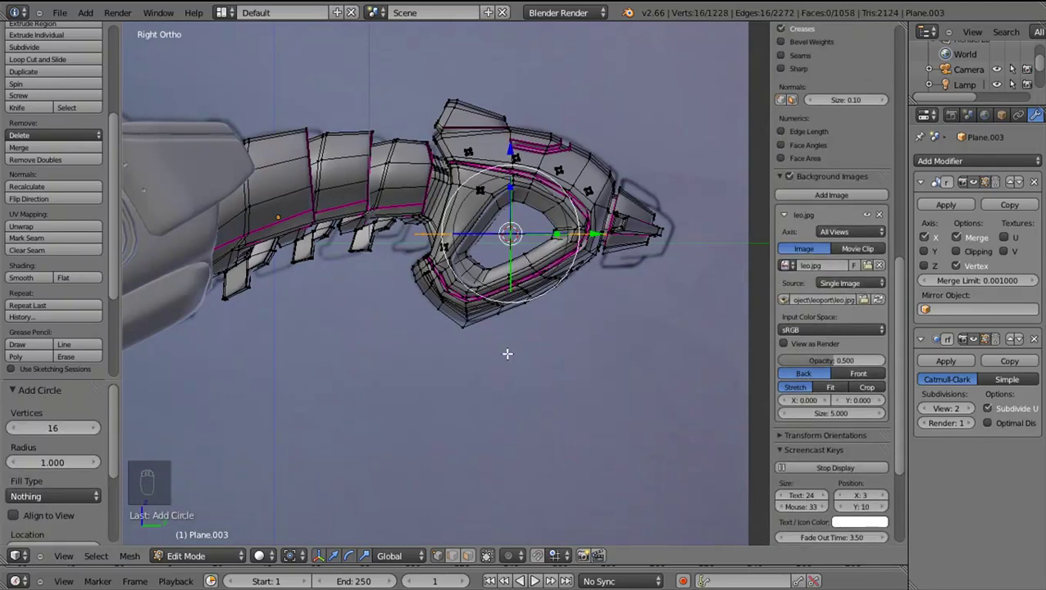
key(r)
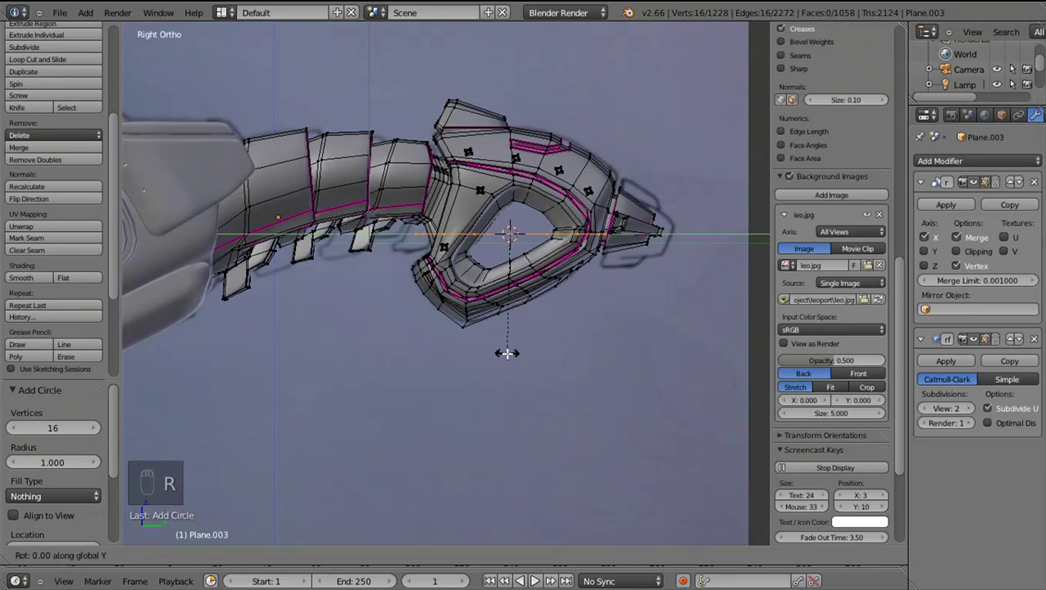
drag(579, 292, 600, 297)
key(s)
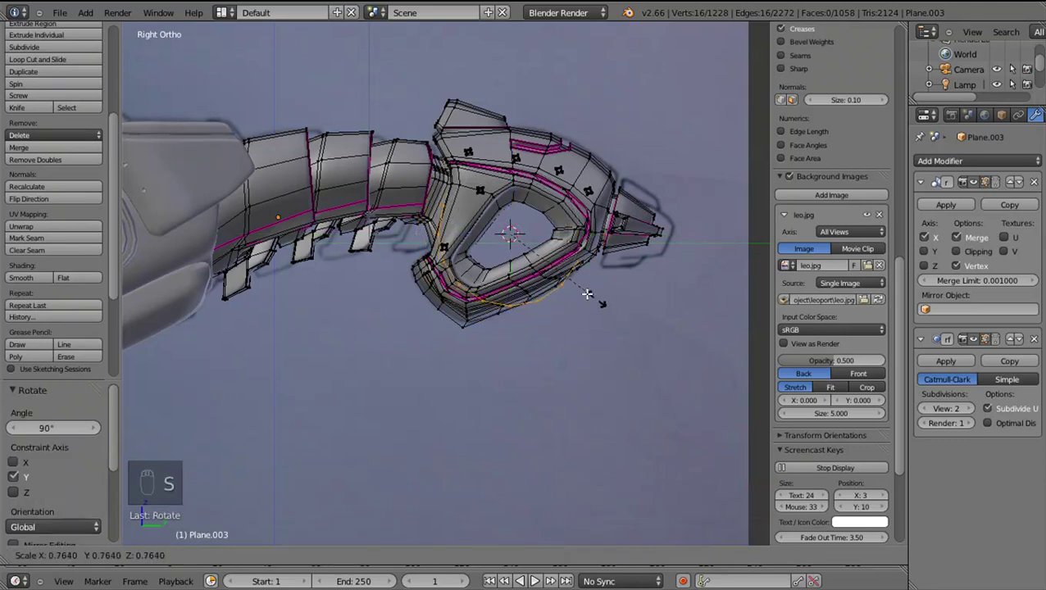
drag(585, 303, 509, 471)
key(g)
click(467, 447)
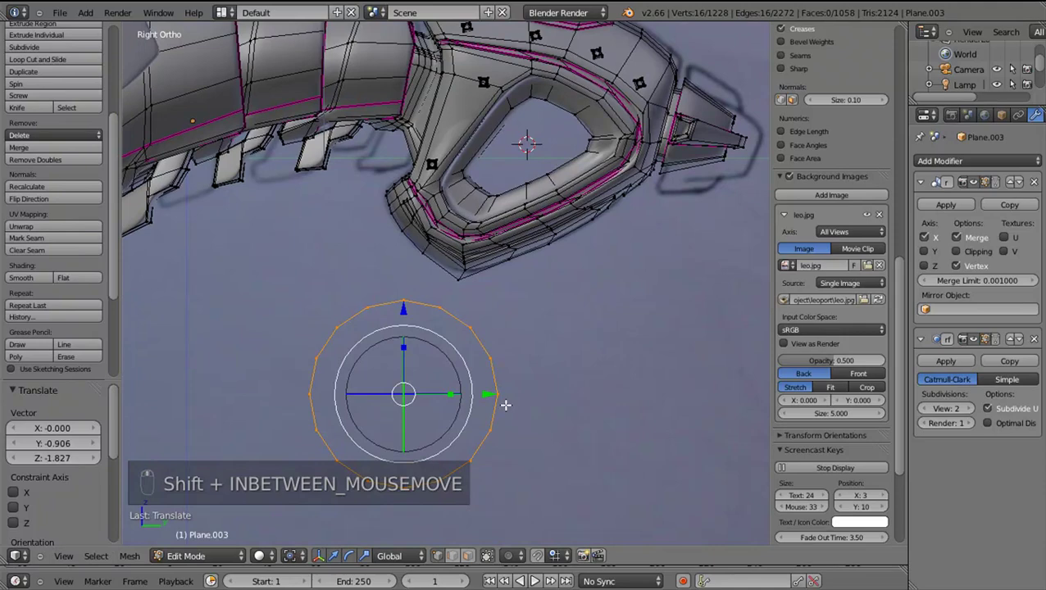
Delete the circle's lower vertices to open it into a hook and line up its open end vertically
right_click(397, 441)
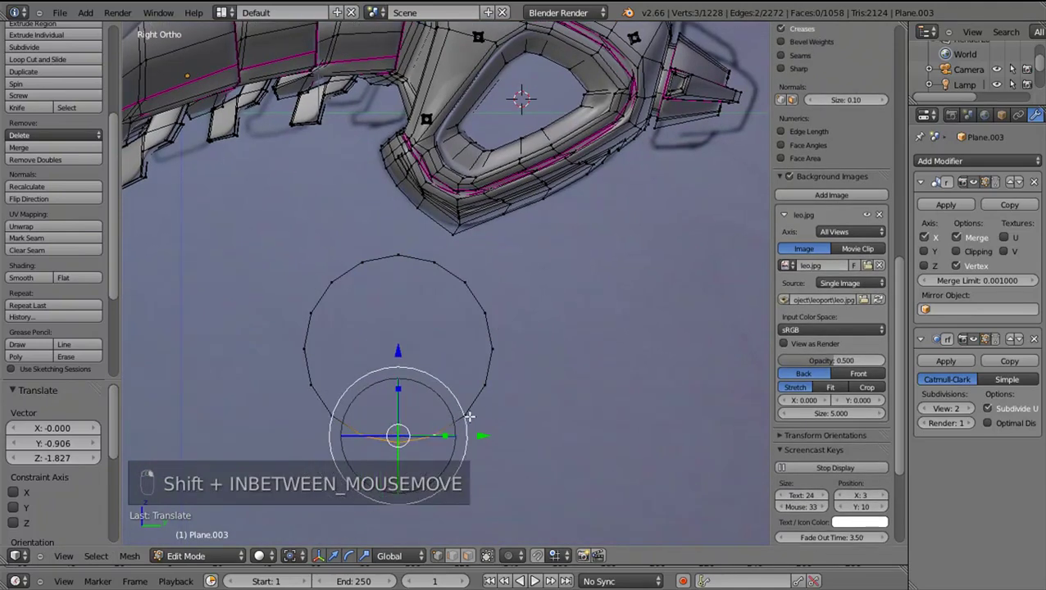
key(shift+x)
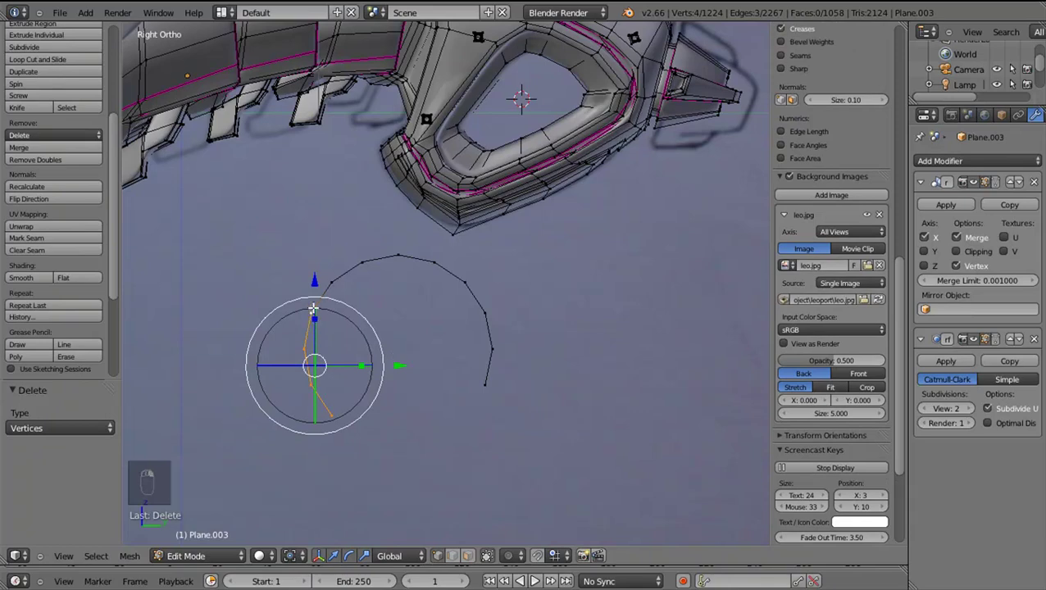
drag(314, 294, 321, 233)
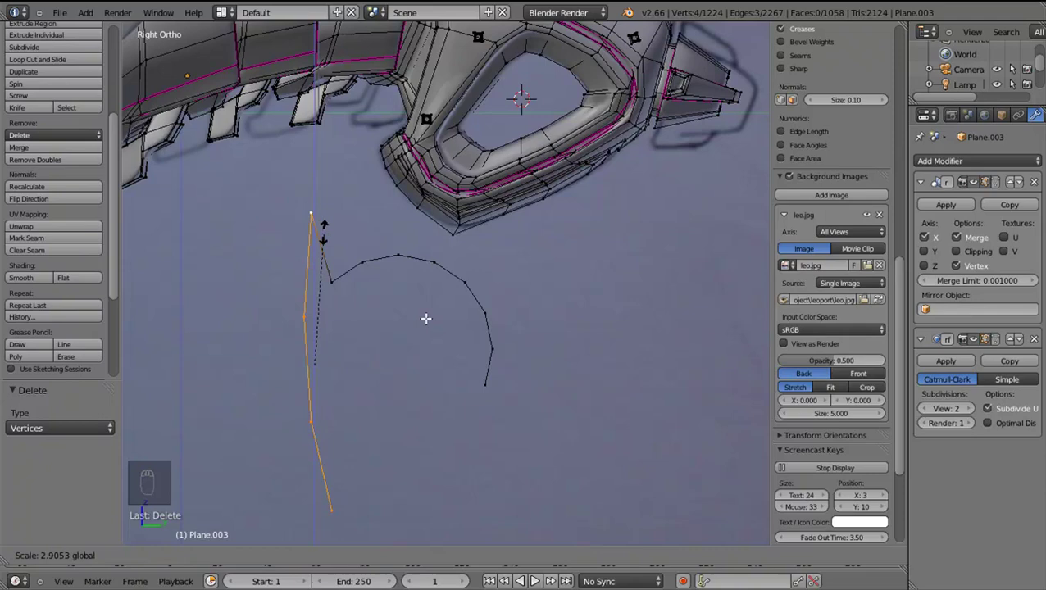
key(g)
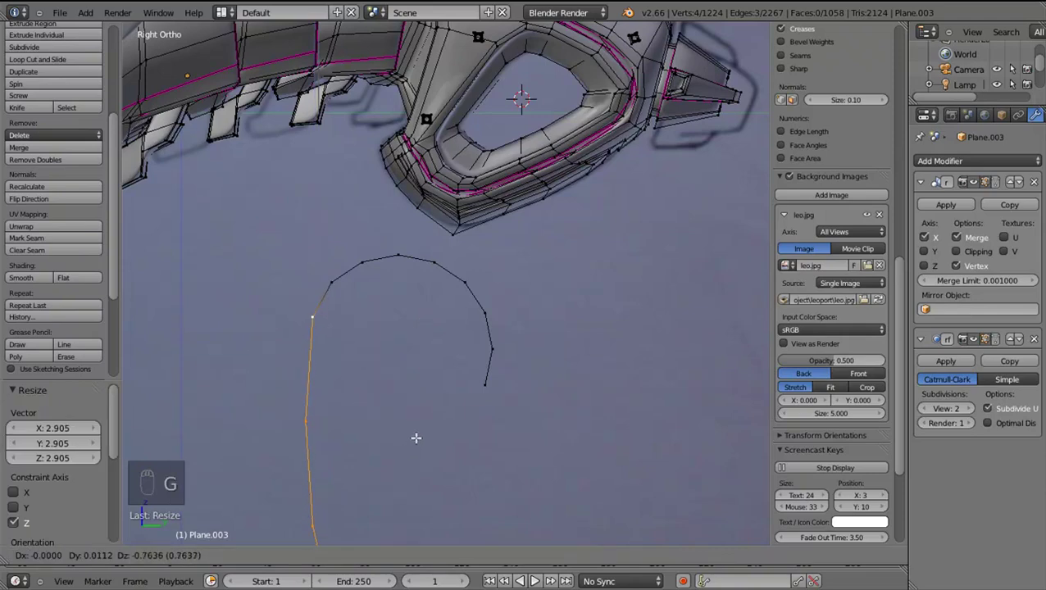
drag(437, 392, 589, 386)
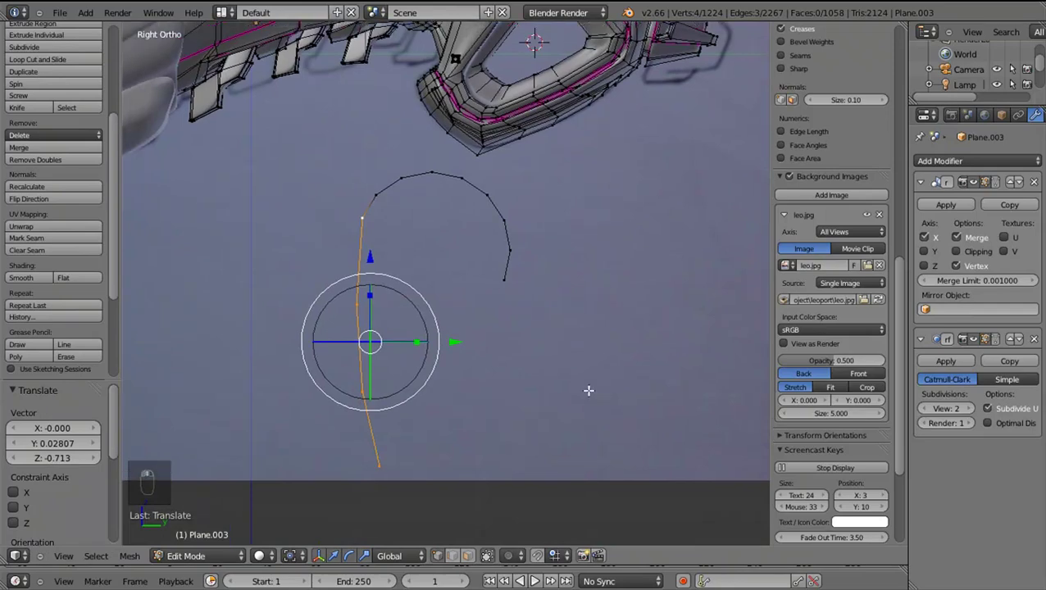
Extend the hook with a trailing tail of rotated vertices, then preview the curve smoothed in Object Mode
key(r)
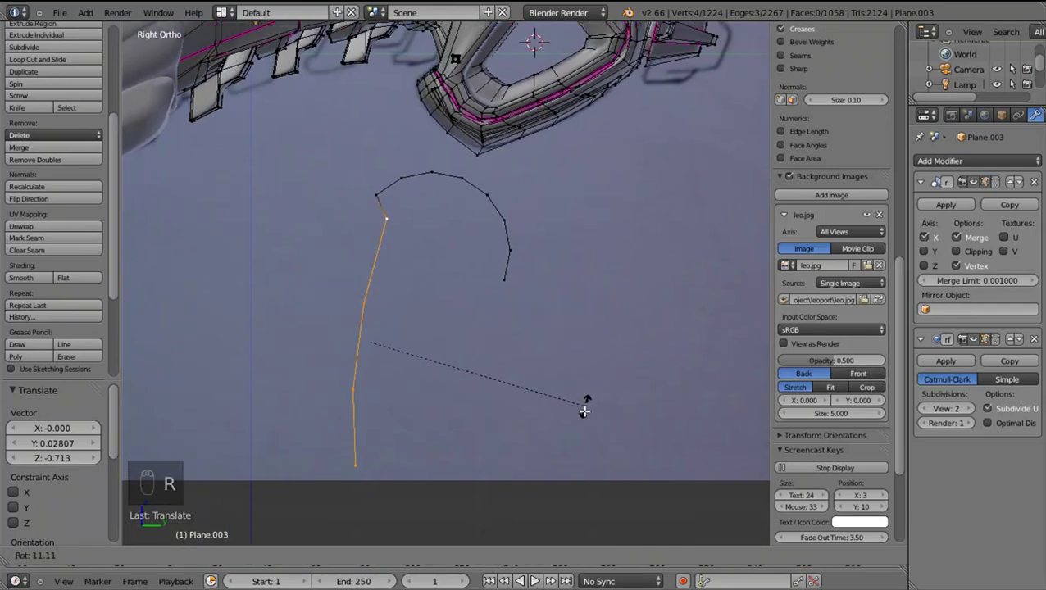
drag(583, 408, 555, 400)
key(g)
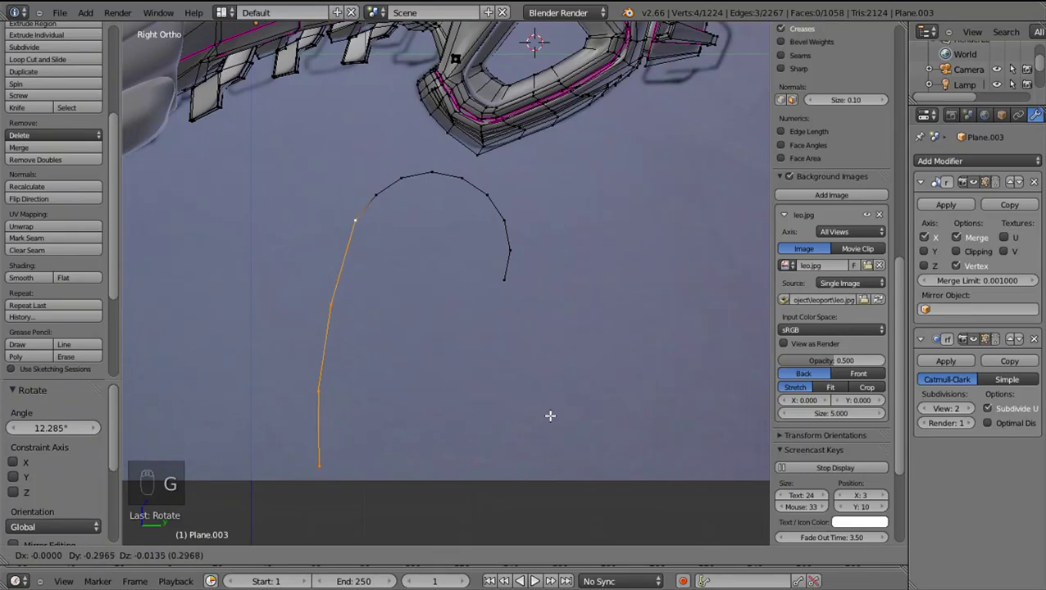
click(572, 425)
key(d)
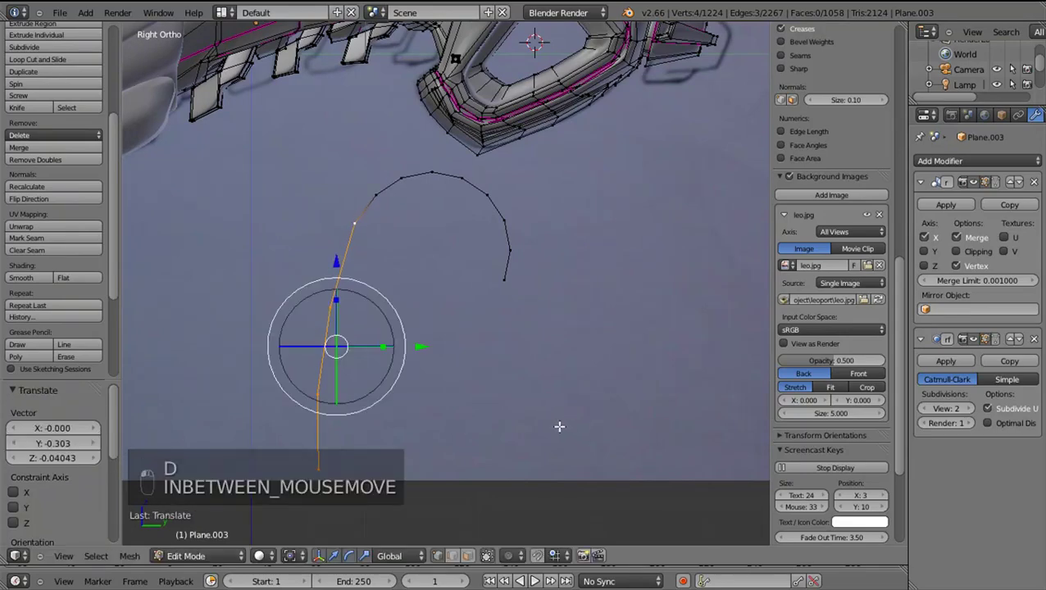
key(s)
click(403, 356)
key(Tab)
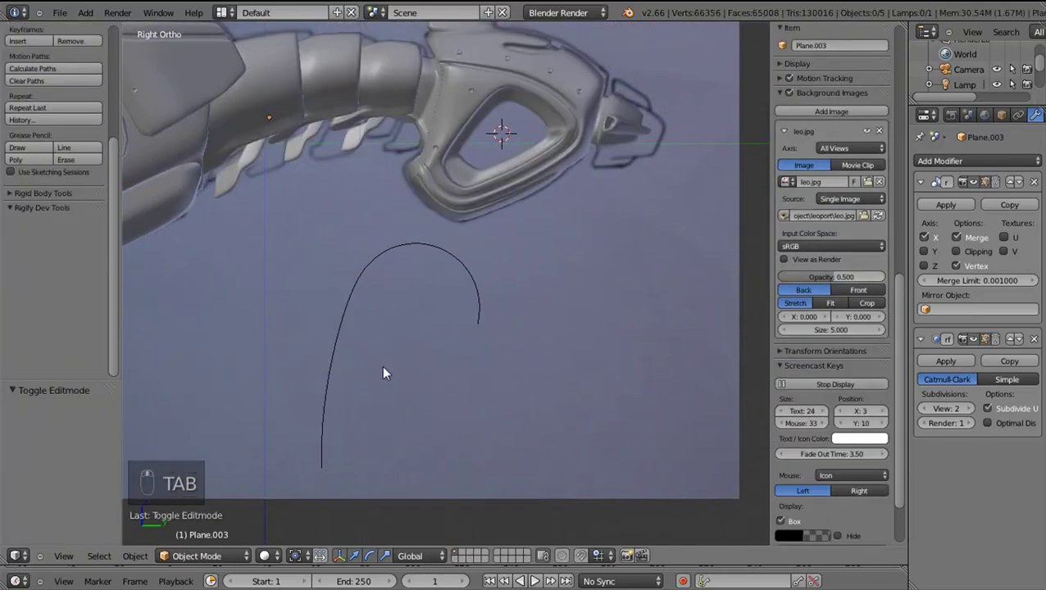
Back in Edit Mode, select the hooked curve and scale it to fit beneath the leg
key(Tab)
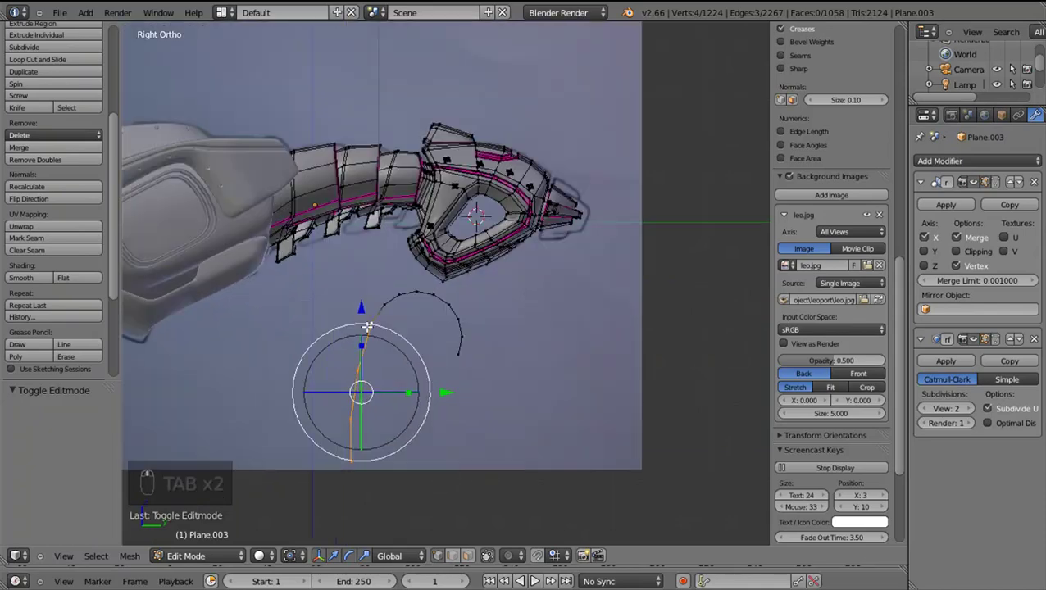
drag(374, 311, 484, 400)
key(l)
key(s)
drag(501, 358, 532, 283)
key(g)
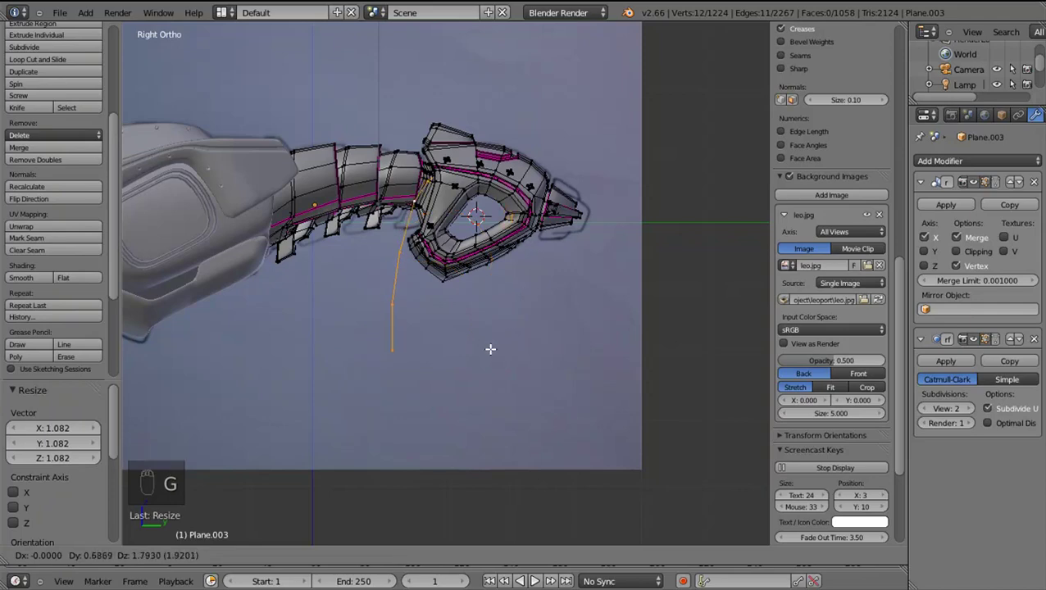
key(s)
drag(481, 431, 473, 437)
key(g)
drag(473, 437, 481, 445)
drag(483, 447, 477, 442)
key(s)
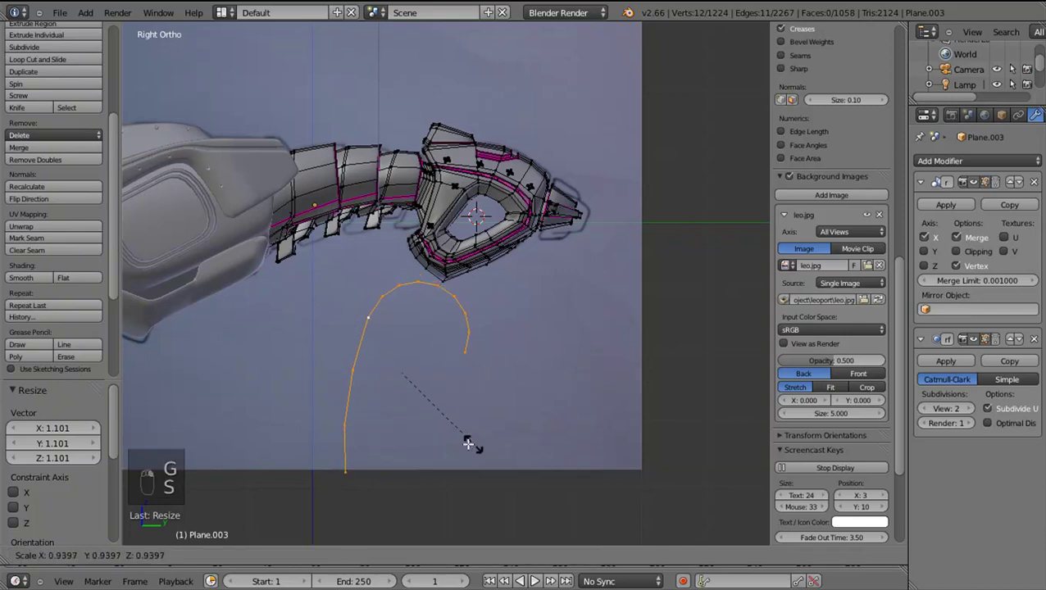
Move the curve under the ankle and extrude it into a thin strip of faces
key(g)
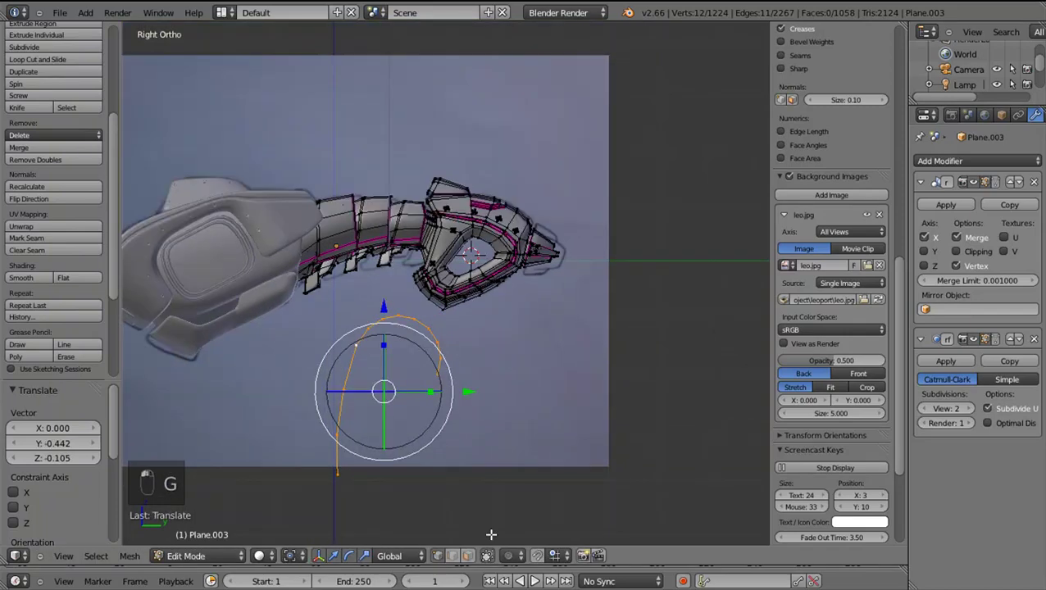
key(s)
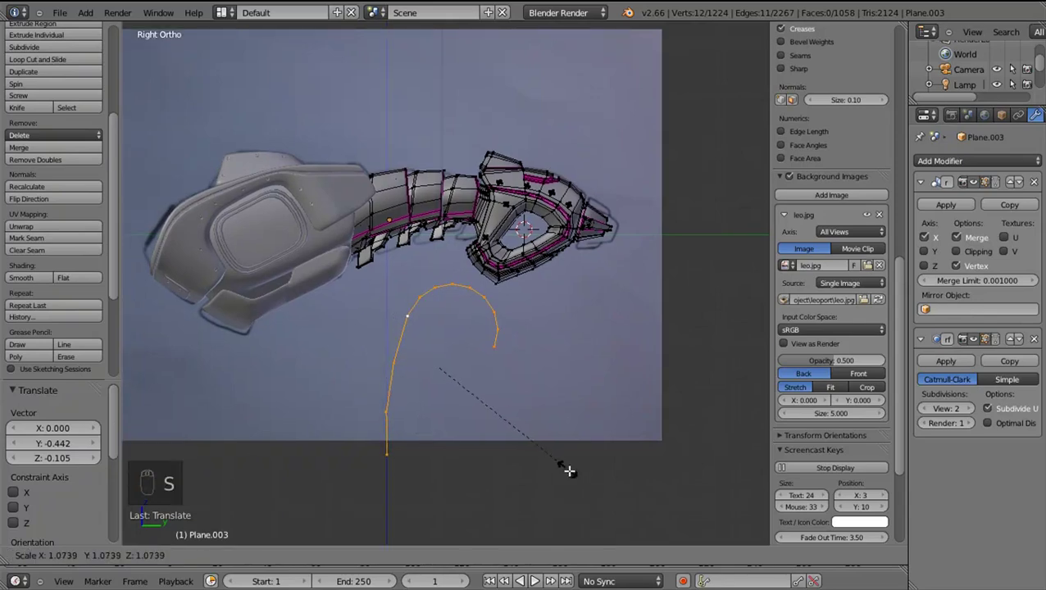
drag(532, 459, 538, 428)
key(e)
drag(581, 454, 565, 442)
key(s)
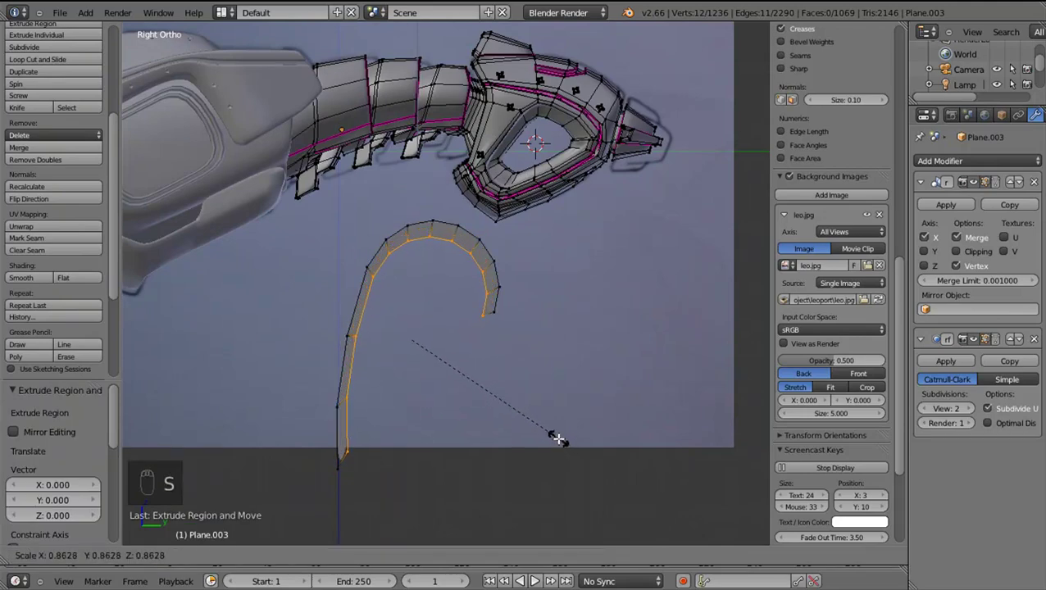
Nudge the hook strip's vertices into shape and briefly preview it smoothed in Object Mode
drag(369, 385, 373, 474)
middle_click(373, 473)
drag(373, 473, 375, 485)
key(g)
drag(394, 402, 445, 407)
drag(445, 399, 445, 407)
key(g)
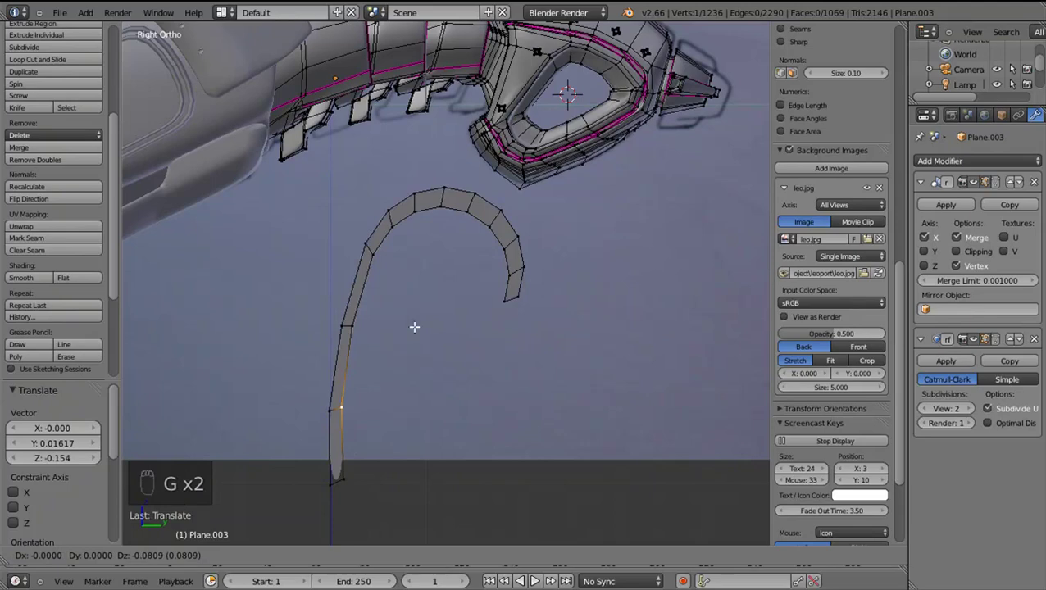
drag(387, 278, 450, 239)
key(Tab)
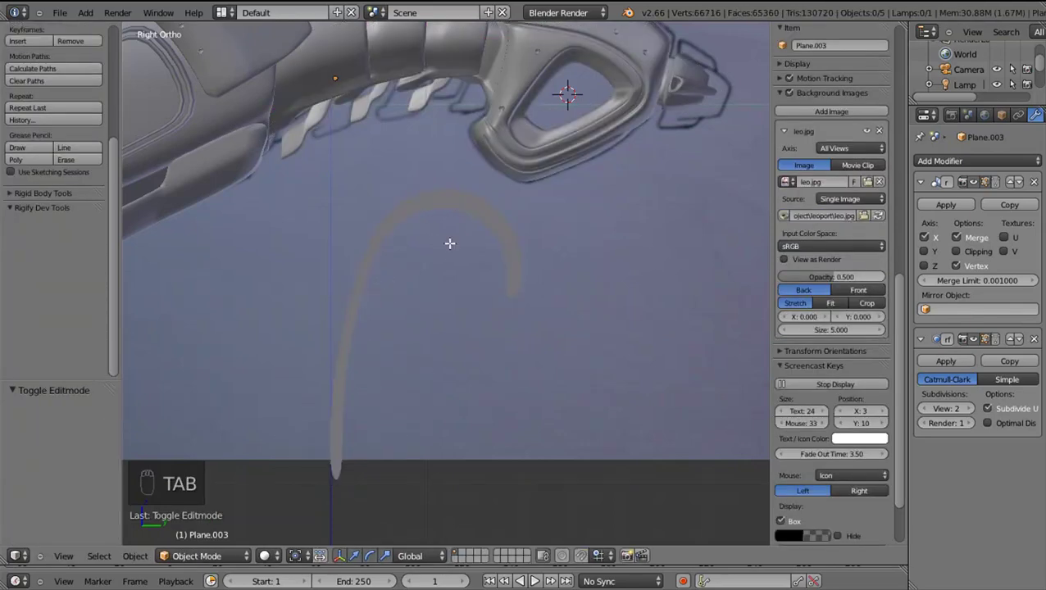
key(Tab)
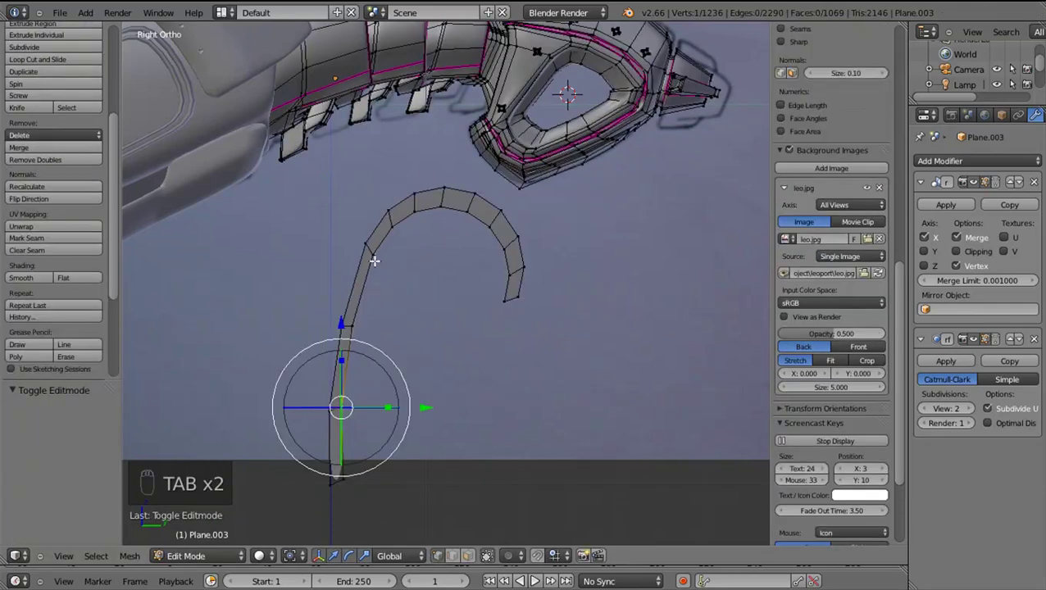
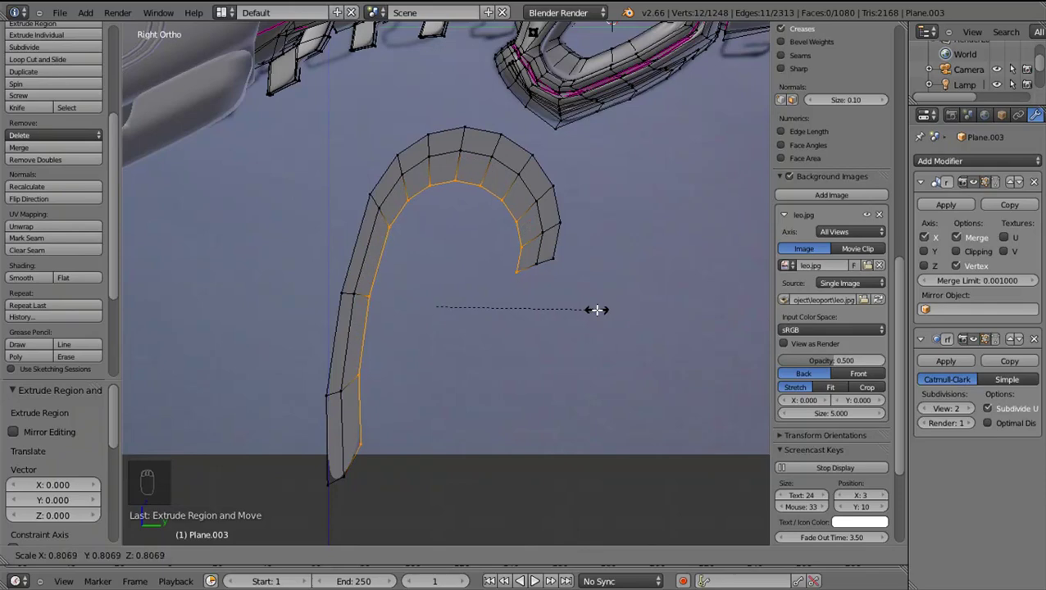
Widen the strip with a scaled row of faces, extrude its tip downward and preview the smooth claw
drag(597, 306, 530, 270)
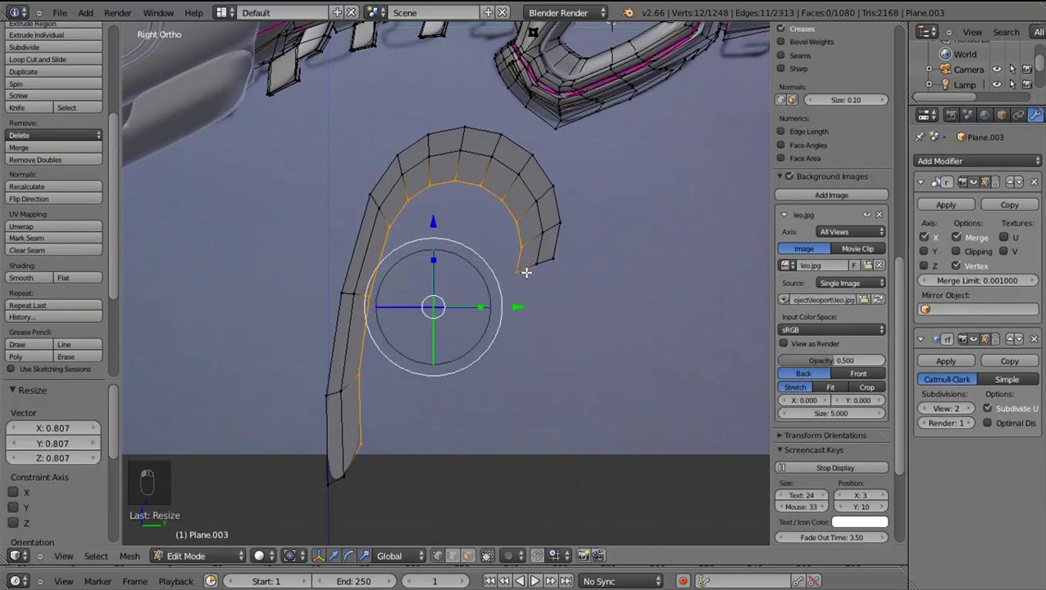
key(g)
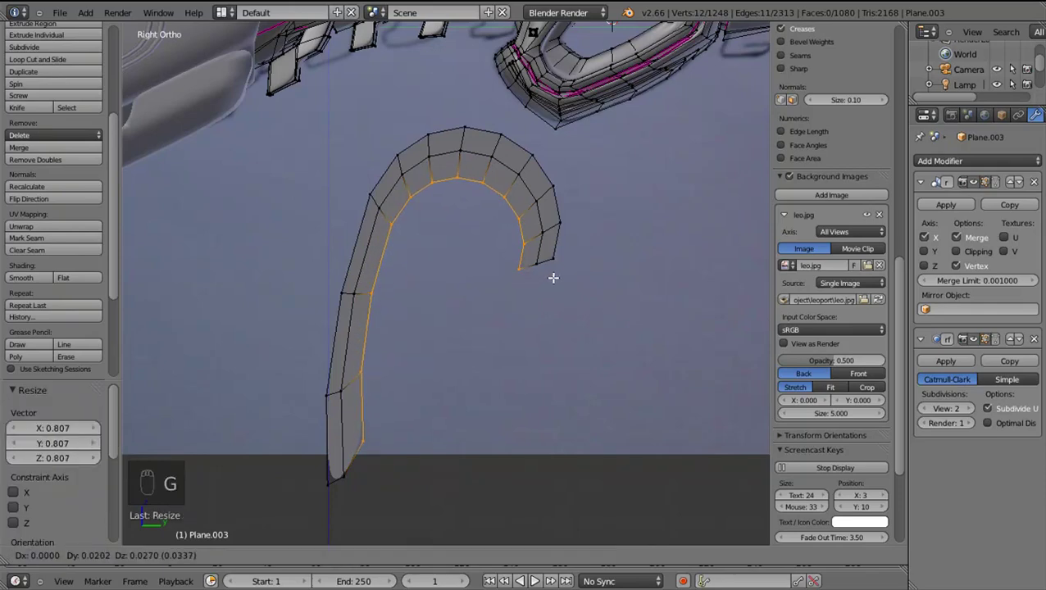
drag(518, 262, 633, 281)
drag(533, 262, 669, 284)
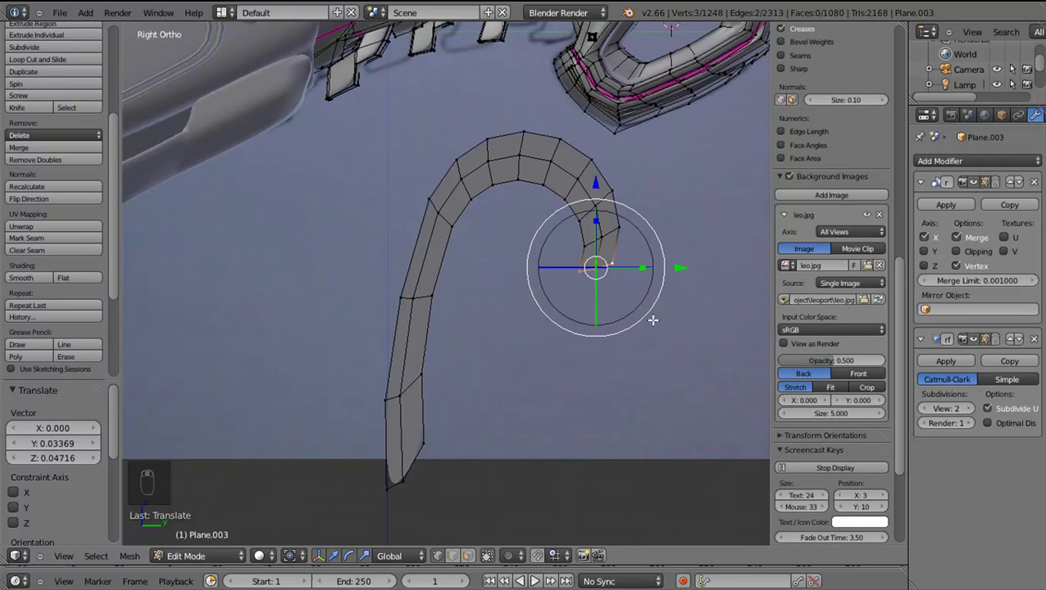
key(e)
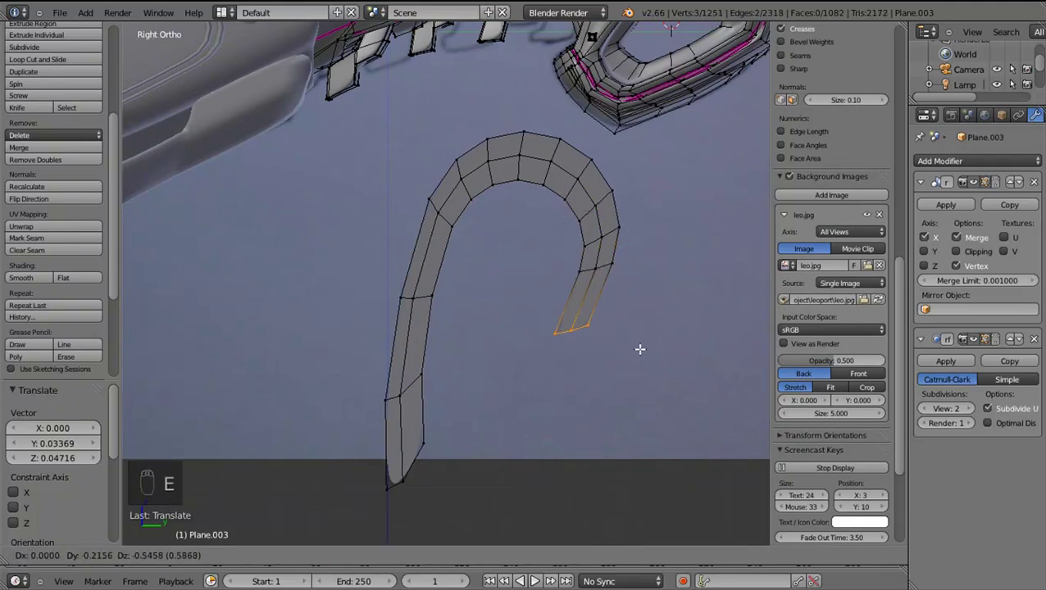
click(514, 352)
key(Tab)
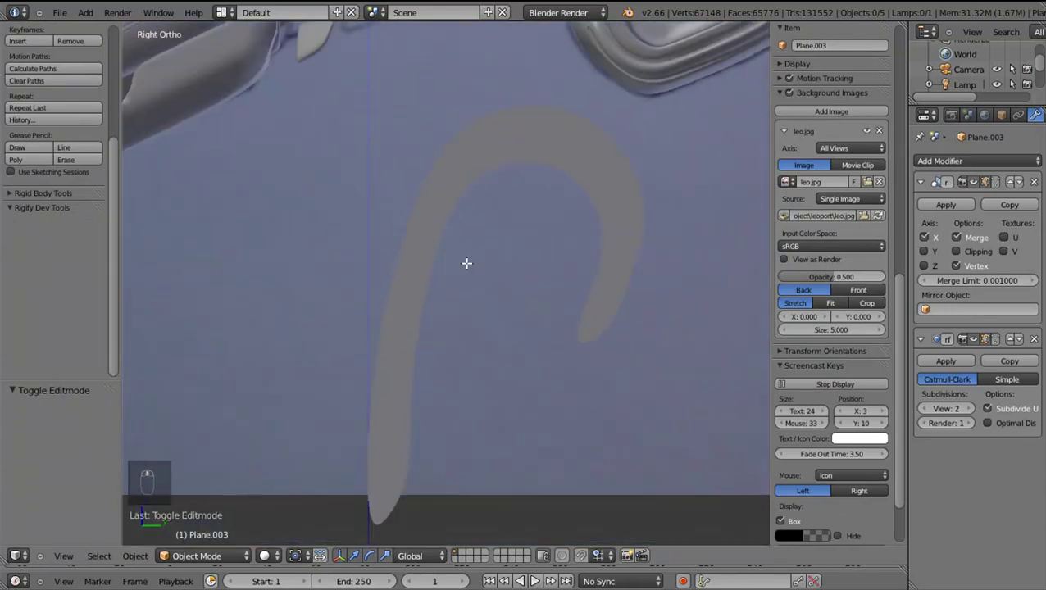
Add an unfilled 16-vertex circle, rotate it 90 degrees around Y and scale it down to the claw arch
key(Tab)
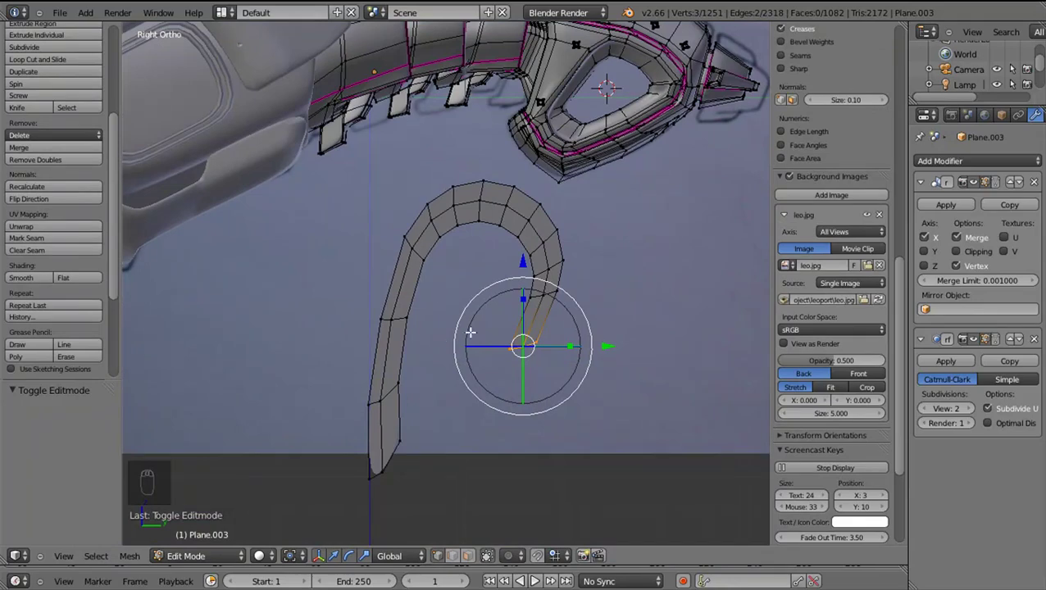
click(430, 470)
key(shift+a)
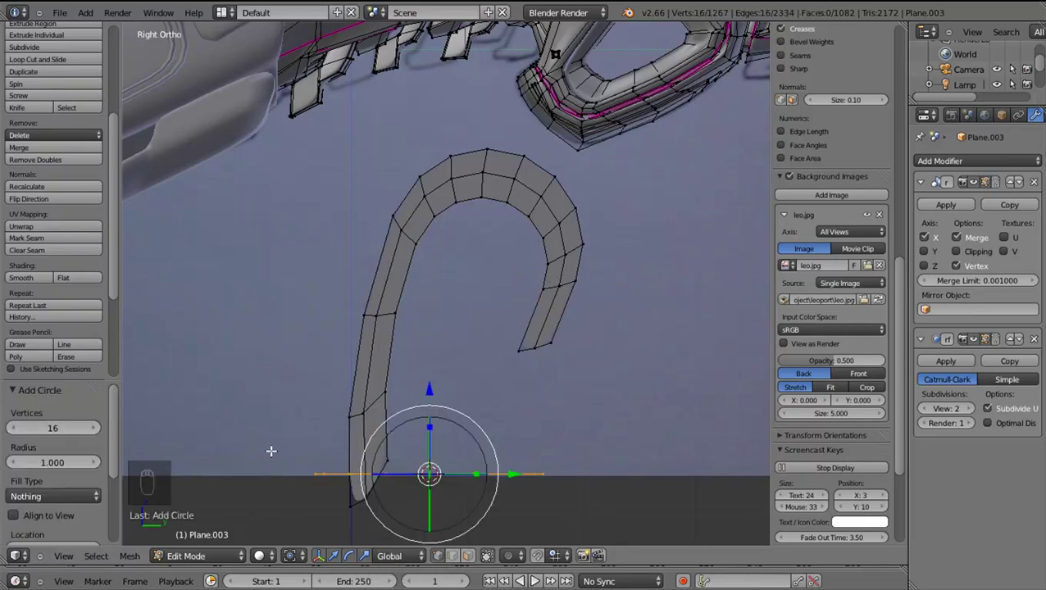
key(r)
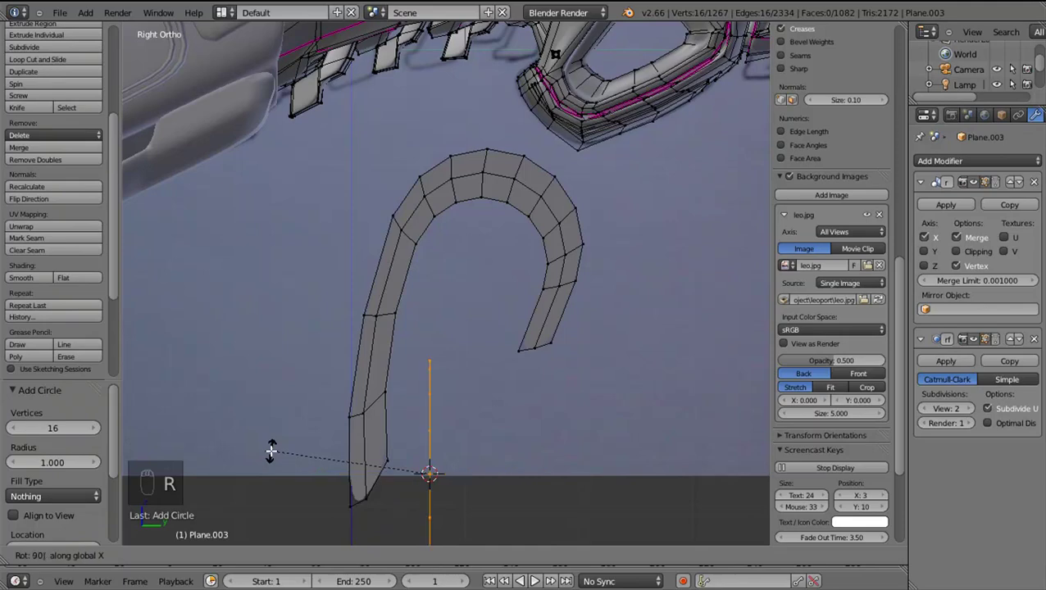
drag(720, 463, 587, 480)
key(s)
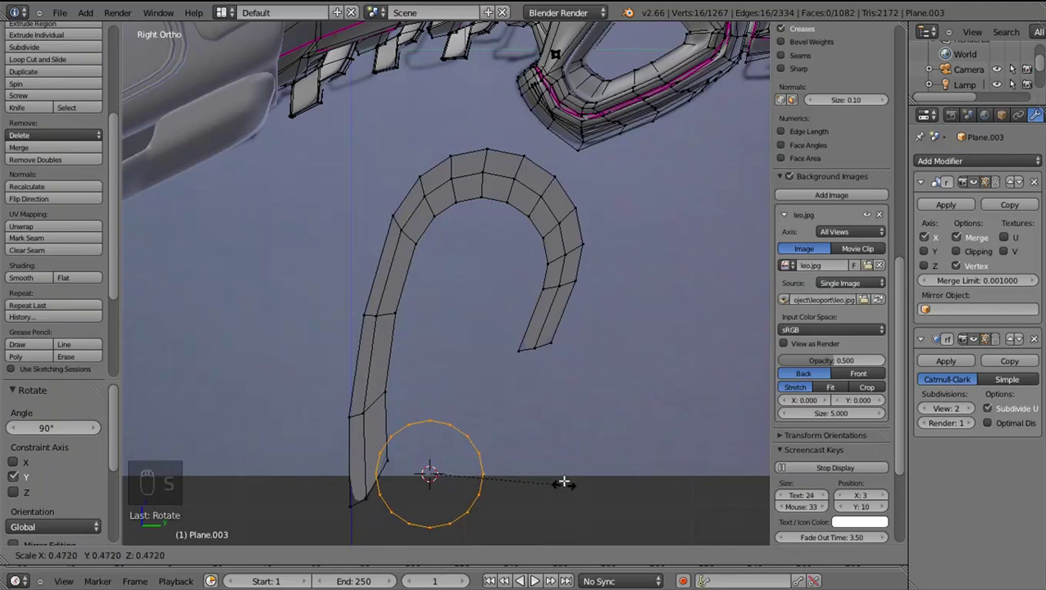
drag(606, 413, 583, 434)
key(s)
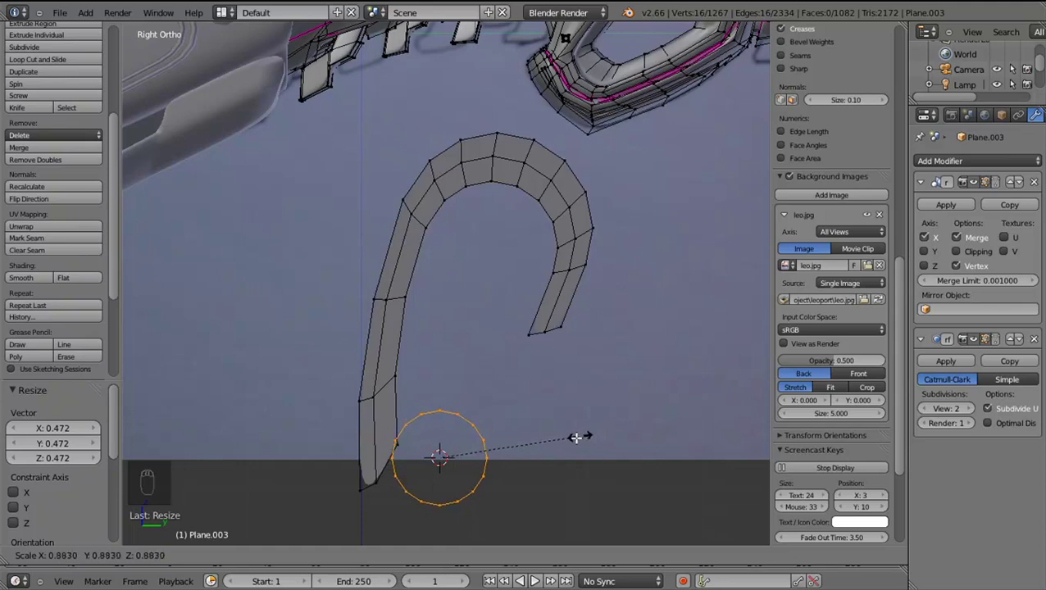
key(g)
Zoom in on the claw arch and select a vertex at its end
drag(562, 438, 389, 474)
drag(384, 470, 386, 442)
middle_click(385, 450)
right_click(386, 450)
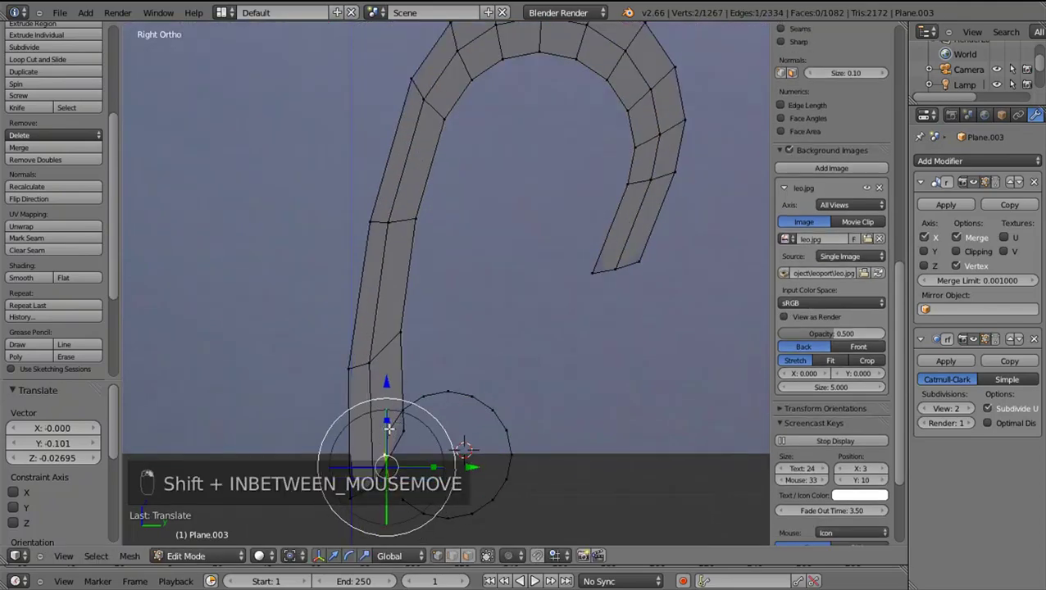
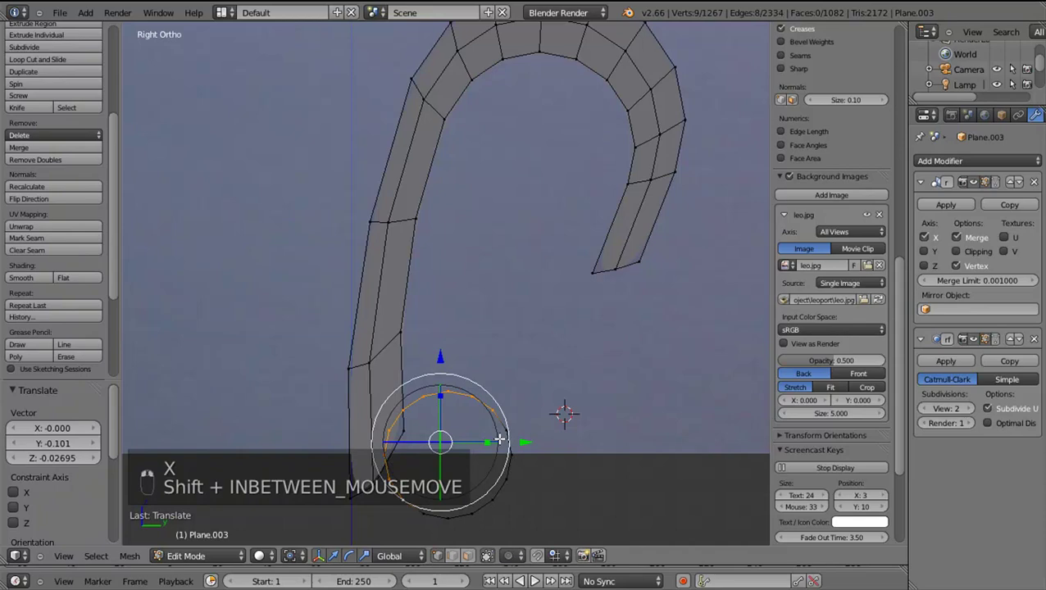
Delete the stray edges, extrude and scale the strip's end edges and fill a face to close the arch
key(shift+x)
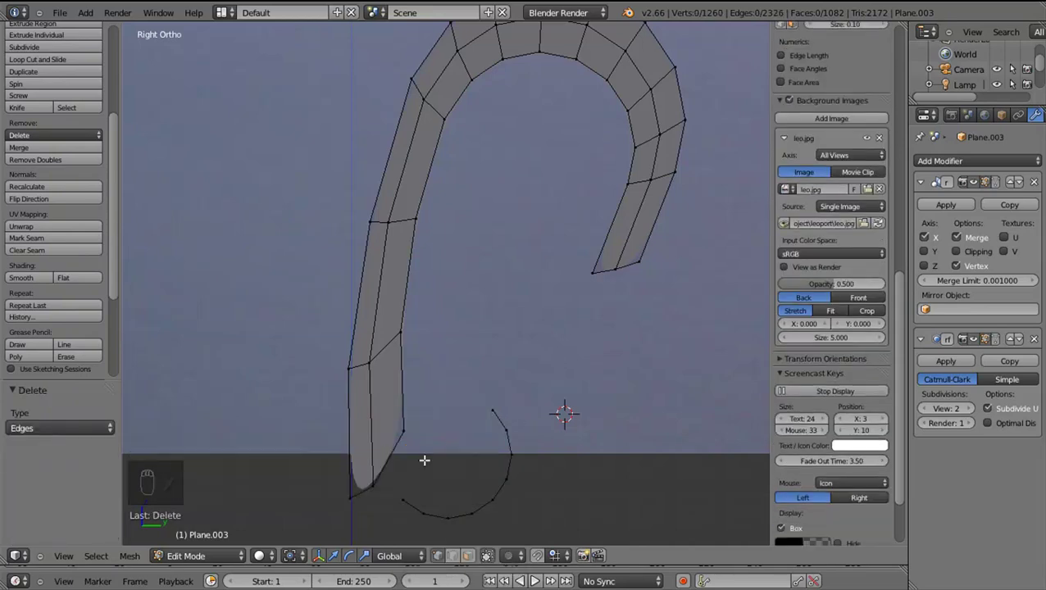
drag(412, 481, 397, 523)
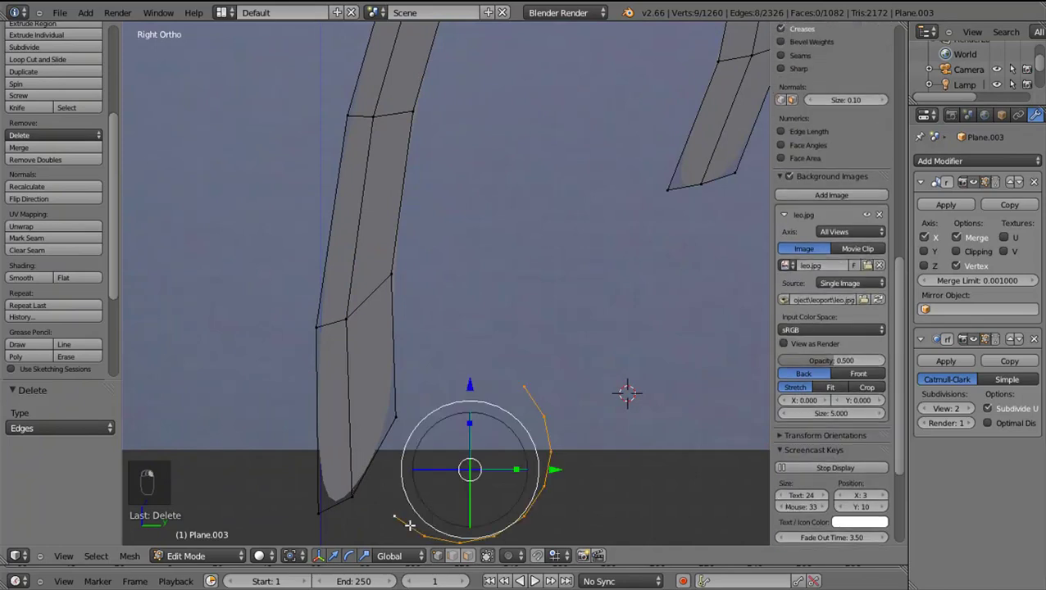
right_click(478, 513)
key(e)
drag(574, 496, 552, 492)
key(s)
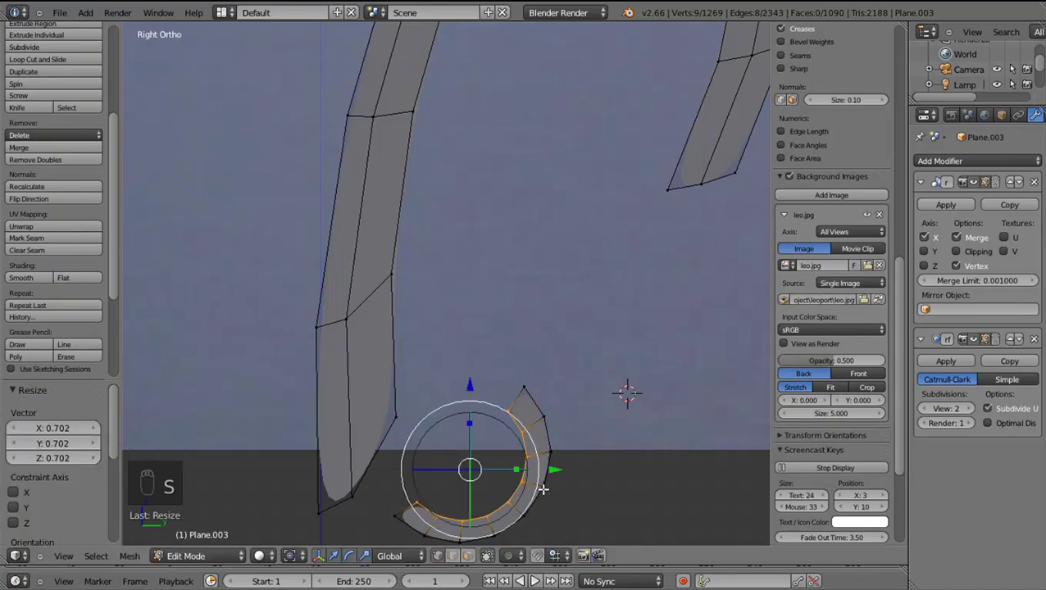
drag(544, 485, 539, 484)
key(g)
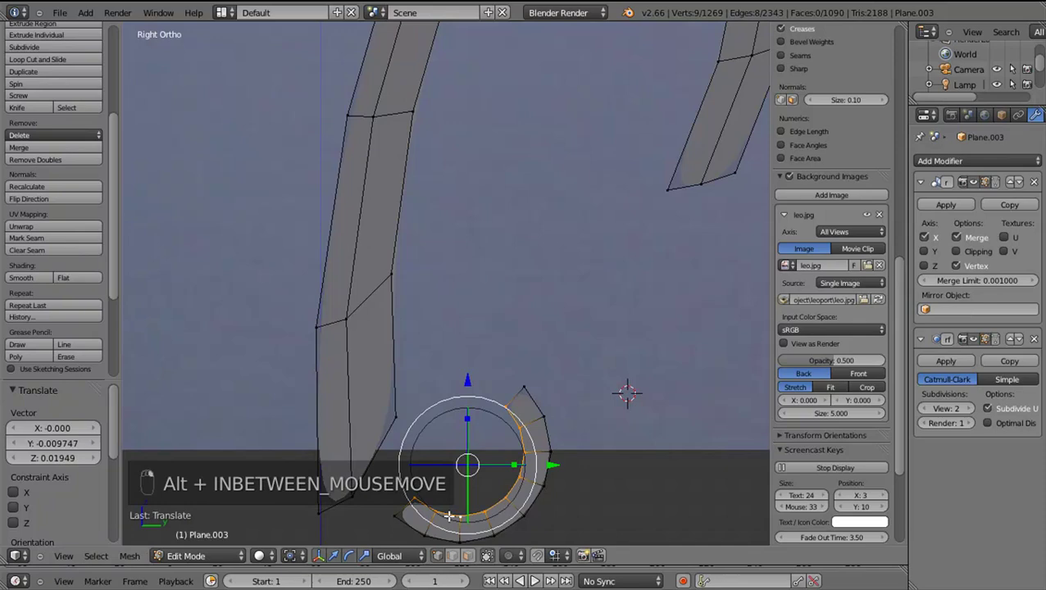
key(alt+f)
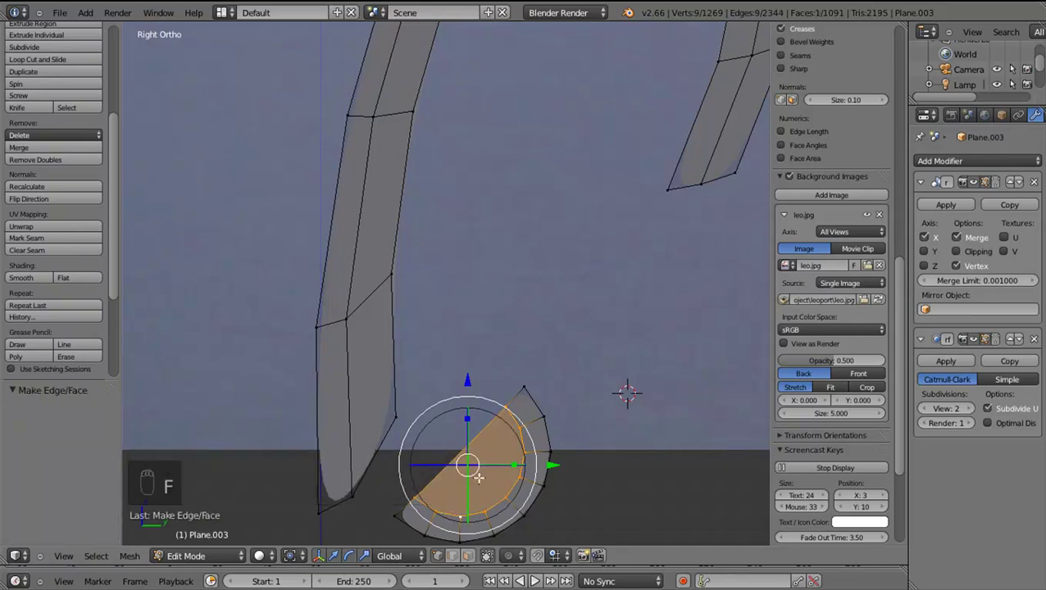
key(Tab)
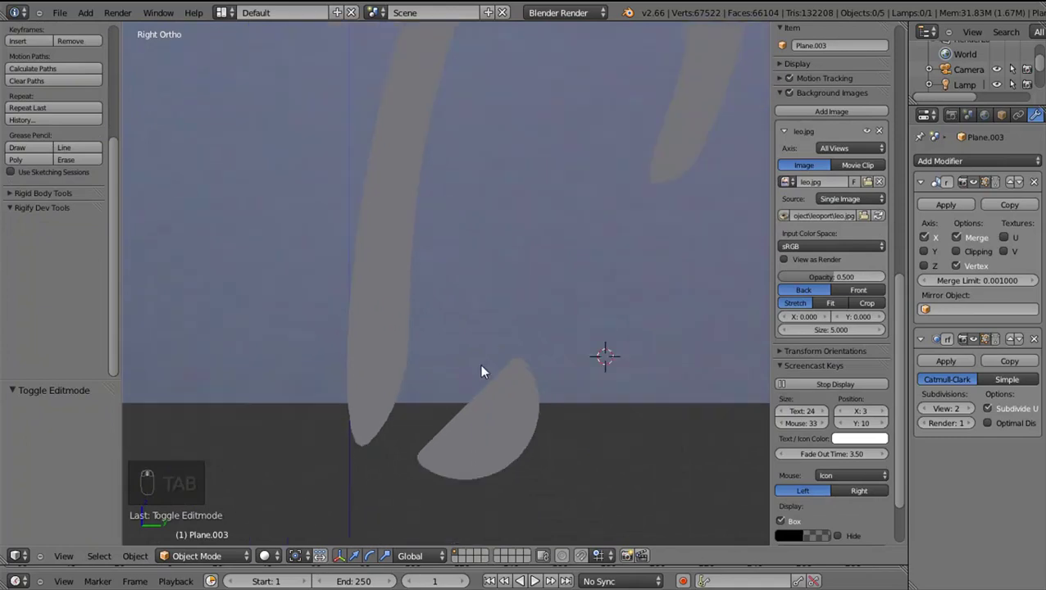
key(Tab)
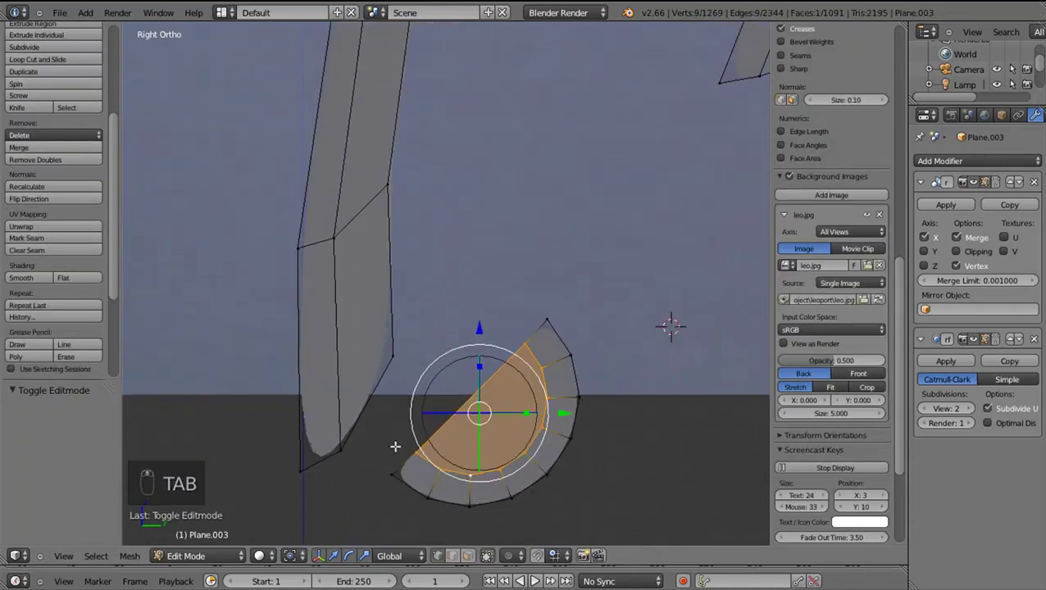
Move the end vertices together and merge two vertex pairs with Alt+M At Last to tidy the join
drag(391, 388, 402, 358)
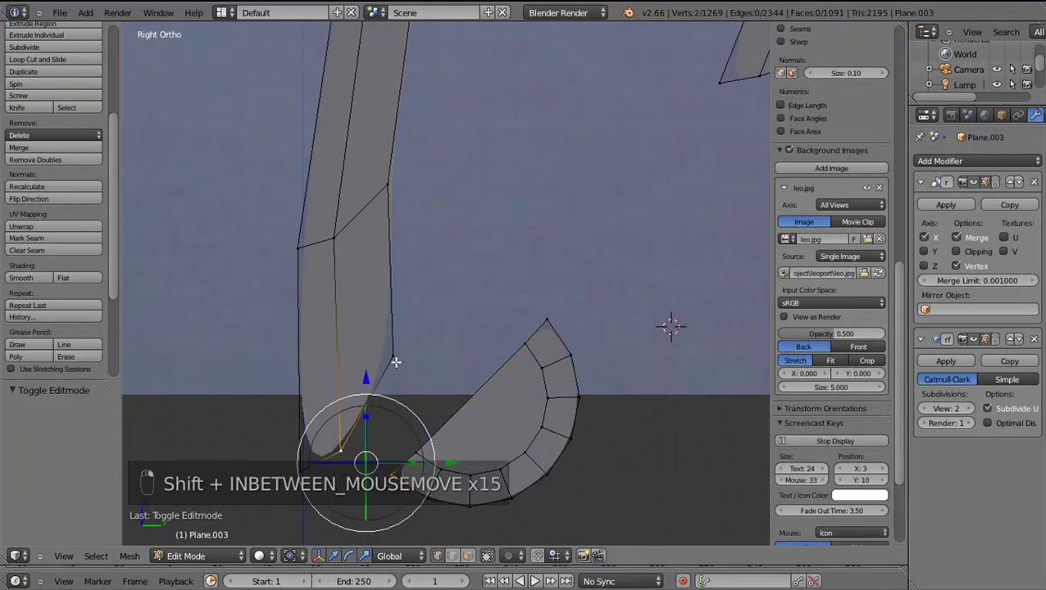
key(g)
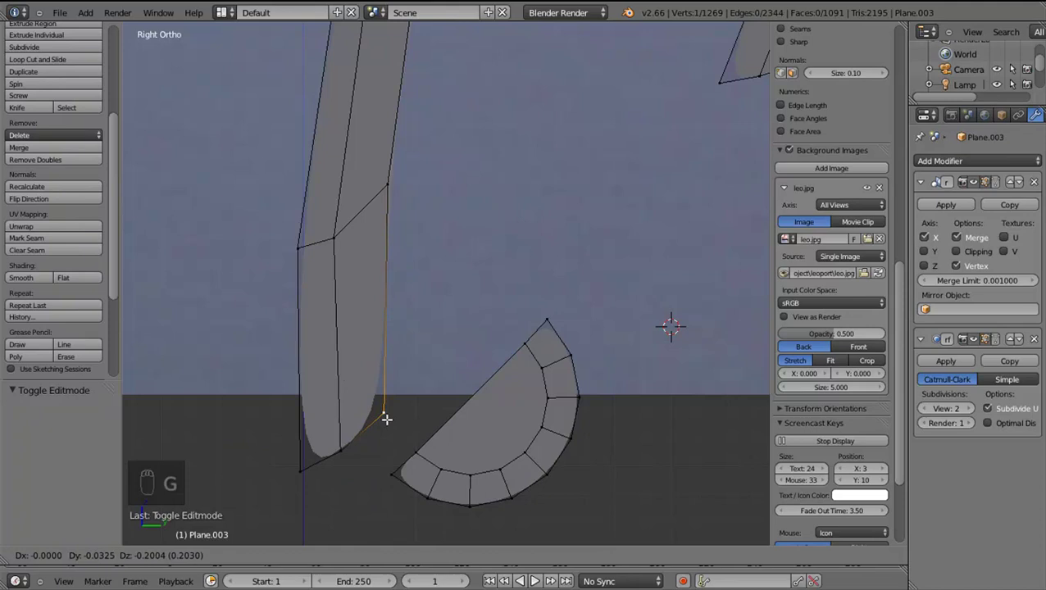
click(344, 447)
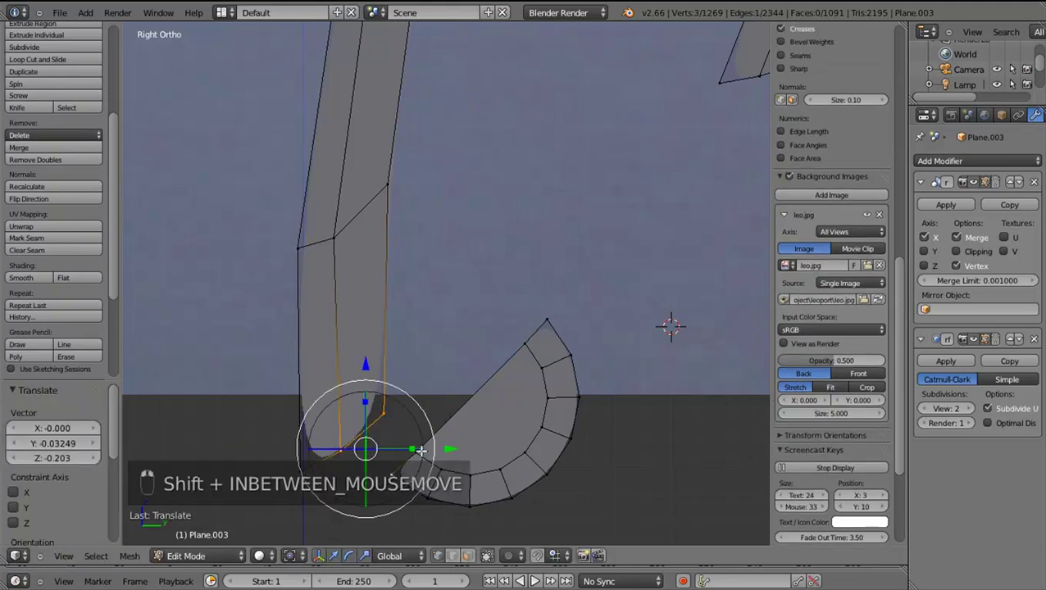
drag(425, 448, 425, 449)
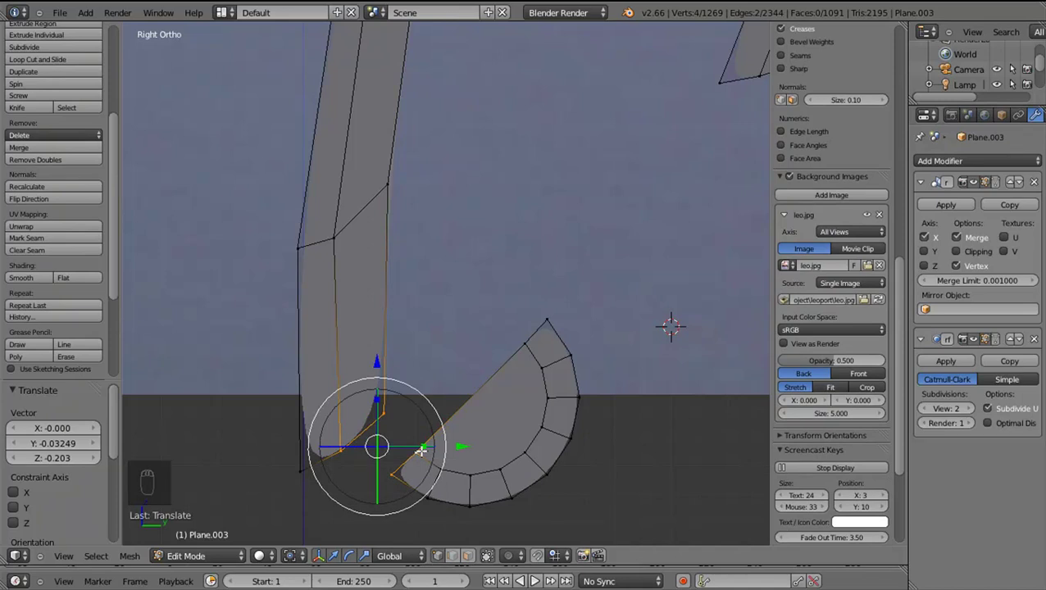
drag(417, 444, 418, 443)
key(shift+alt+m)
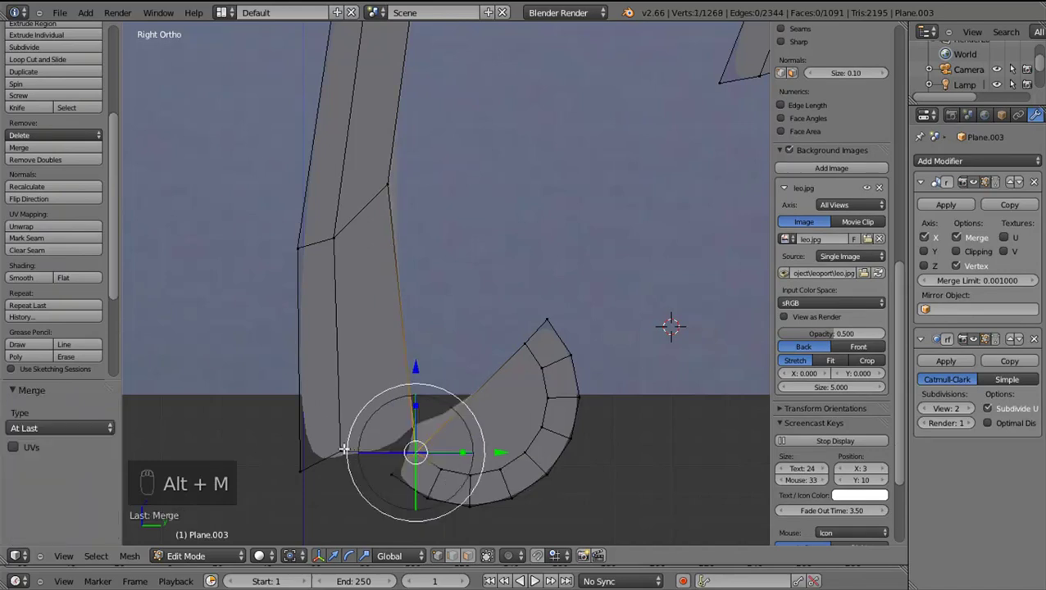
right_click(401, 467)
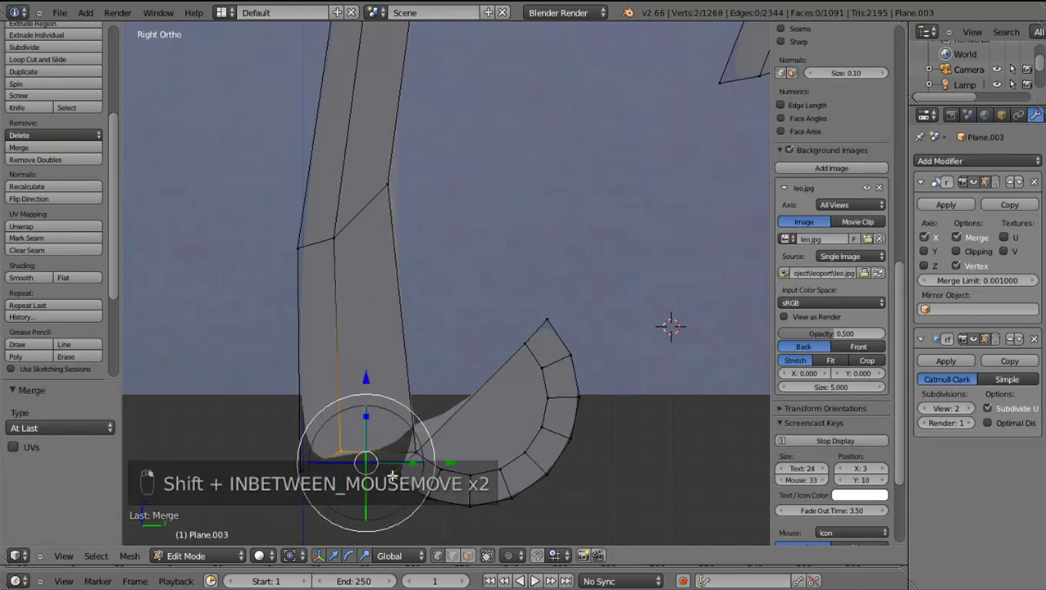
key(alt+m)
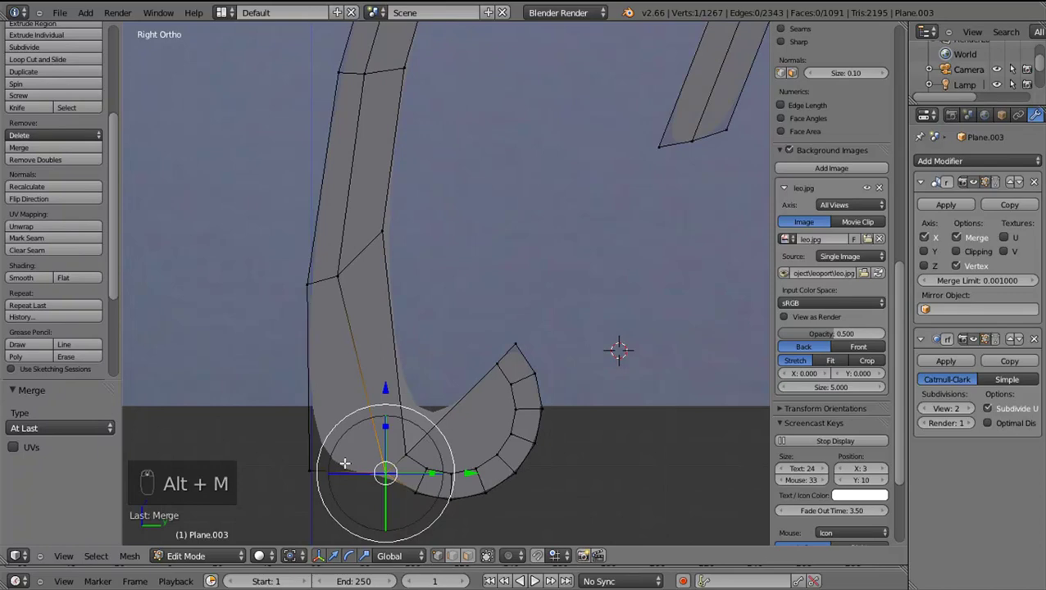
Extrude vertices along the arch's inner edge and merge the leftover vertex At First
drag(328, 464, 425, 467)
drag(424, 467, 561, 288)
drag(561, 289, 442, 464)
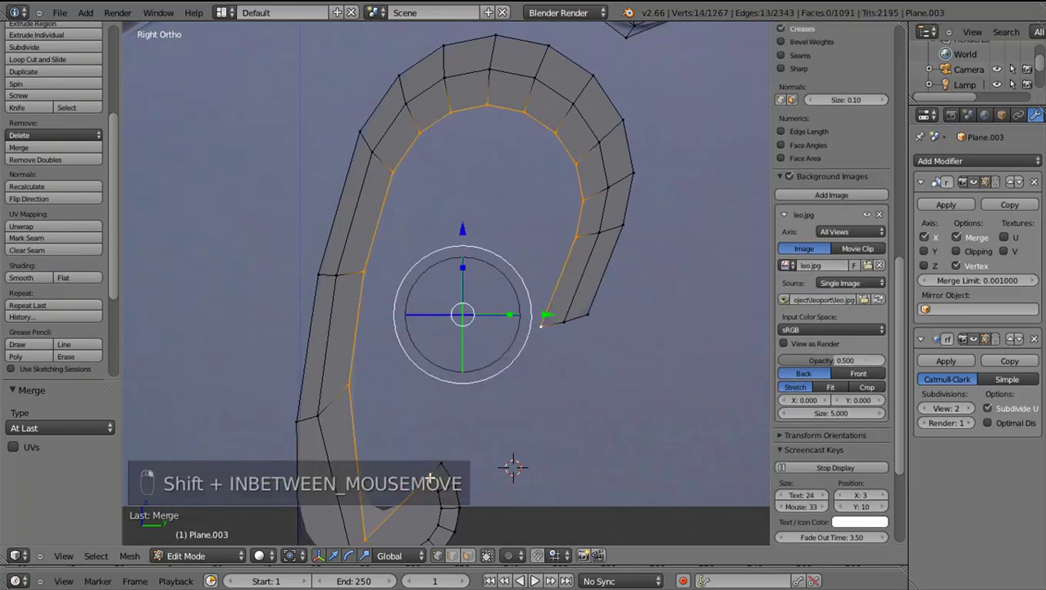
right_click(422, 474)
drag(418, 425, 538, 306)
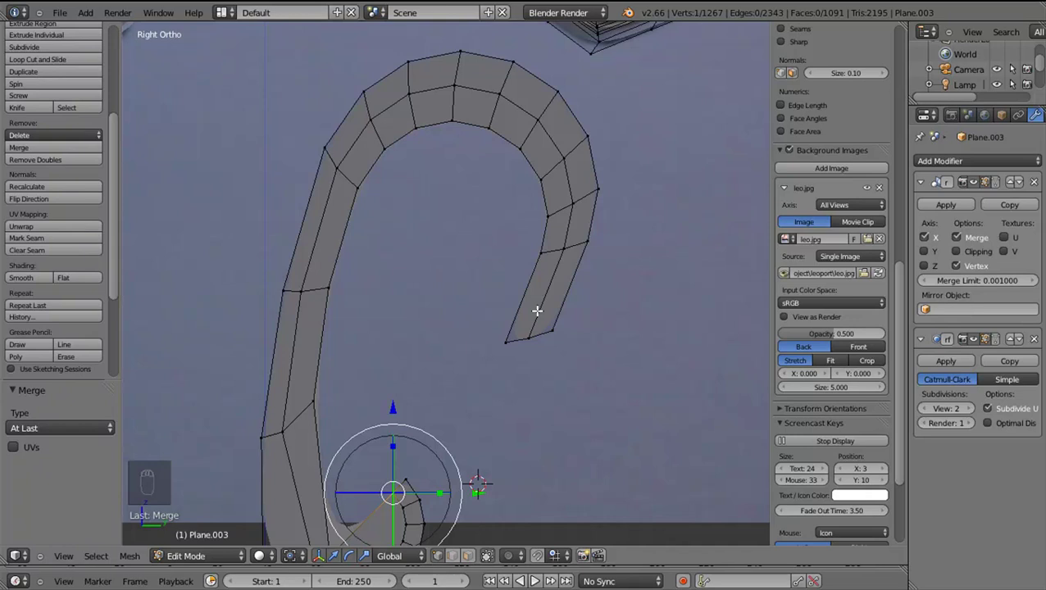
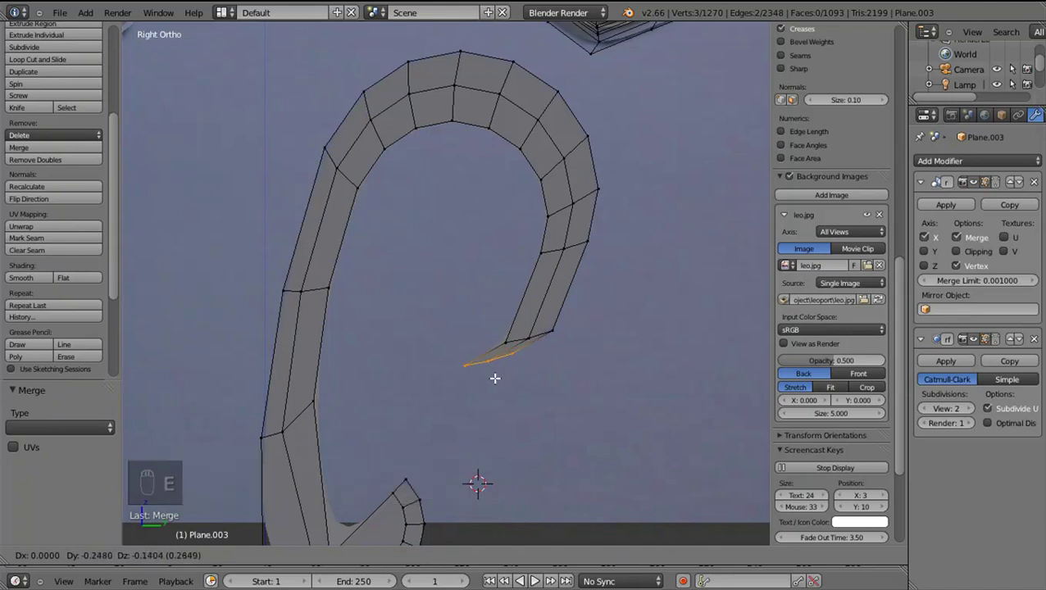
key(e)
drag(479, 410, 439, 470)
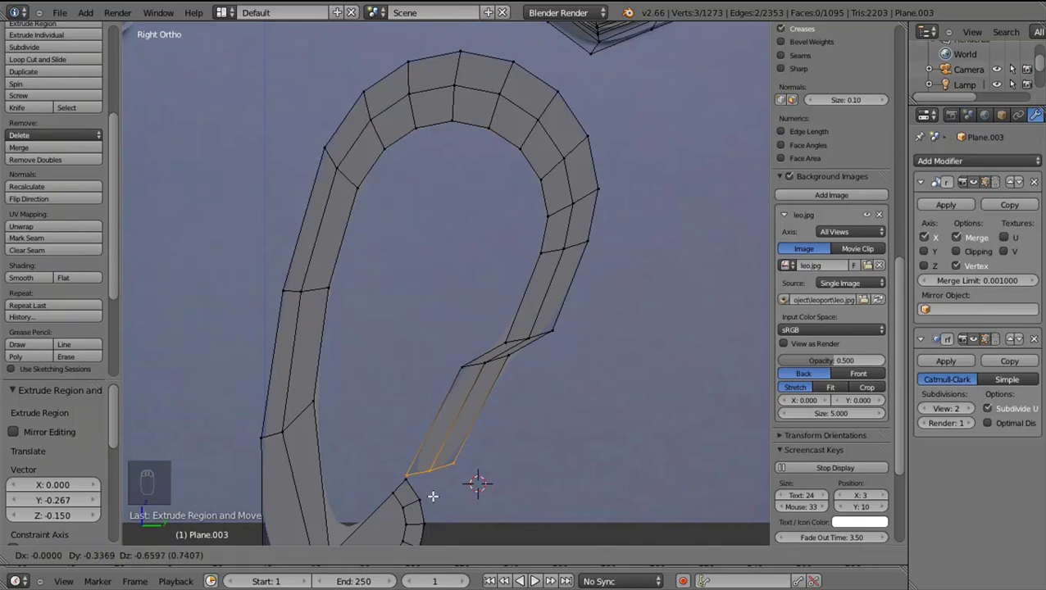
drag(405, 472, 420, 468)
right_click(420, 468)
key(shift+alt+m)
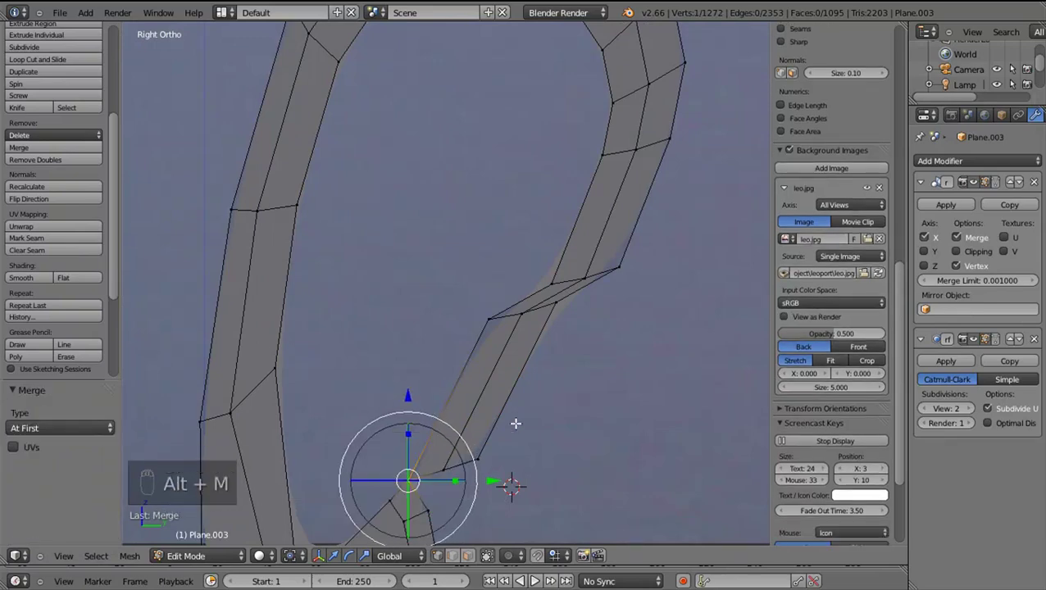
Select the arch's full inner edge loop and extrude it inward into an extra ring of faces
drag(562, 387, 545, 447)
drag(550, 401, 490, 431)
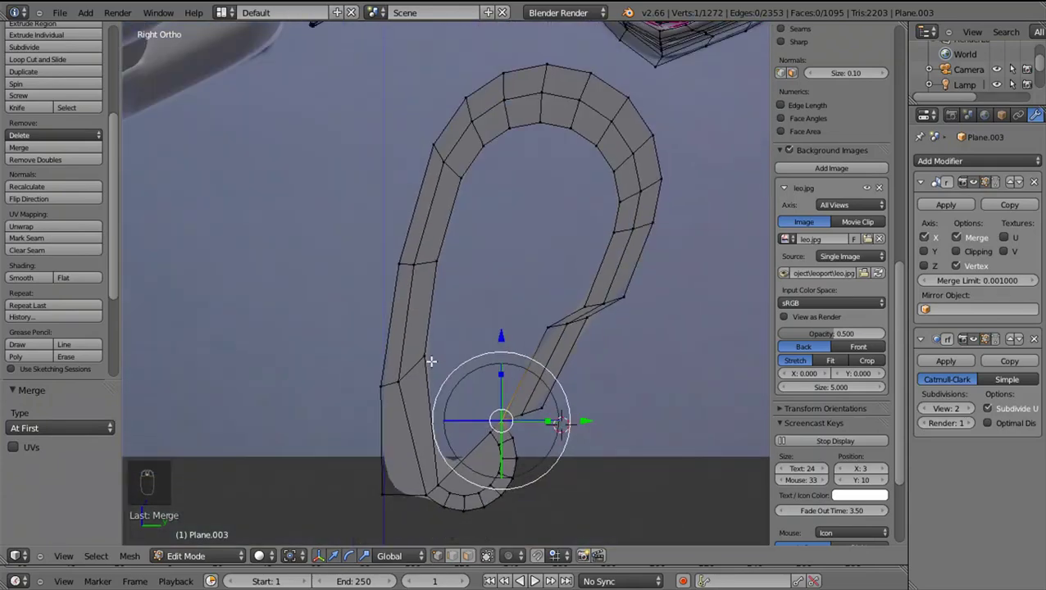
drag(452, 222, 469, 539)
click(458, 470)
drag(445, 224, 494, 428)
drag(471, 450, 620, 451)
key(e)
drag(620, 451, 587, 430)
key(s)
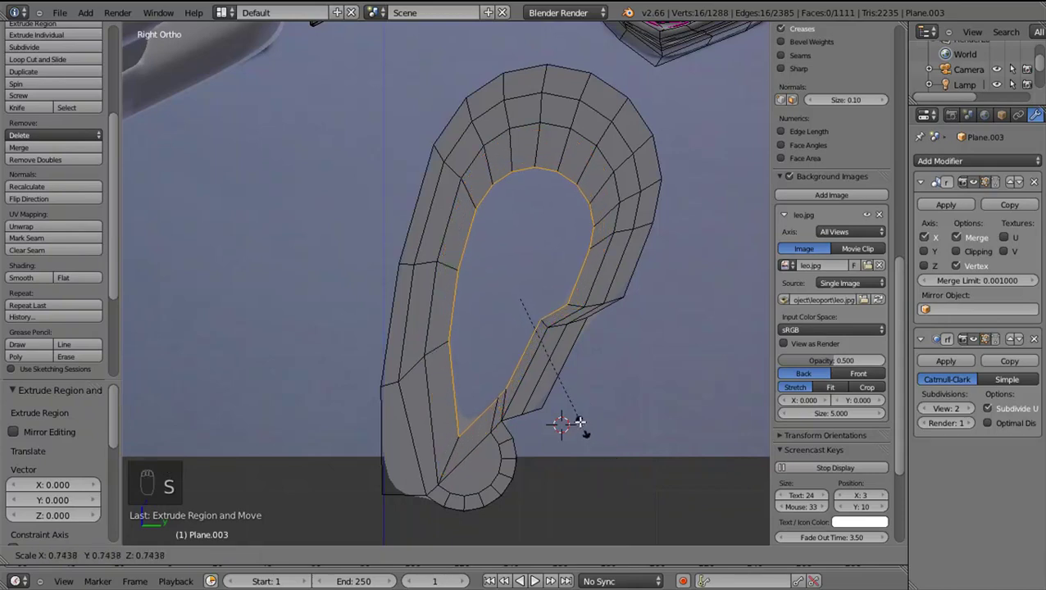
Resize the socket's inner loop and move it along X after inspecting the arch's depth
drag(572, 411, 570, 411)
key(g)
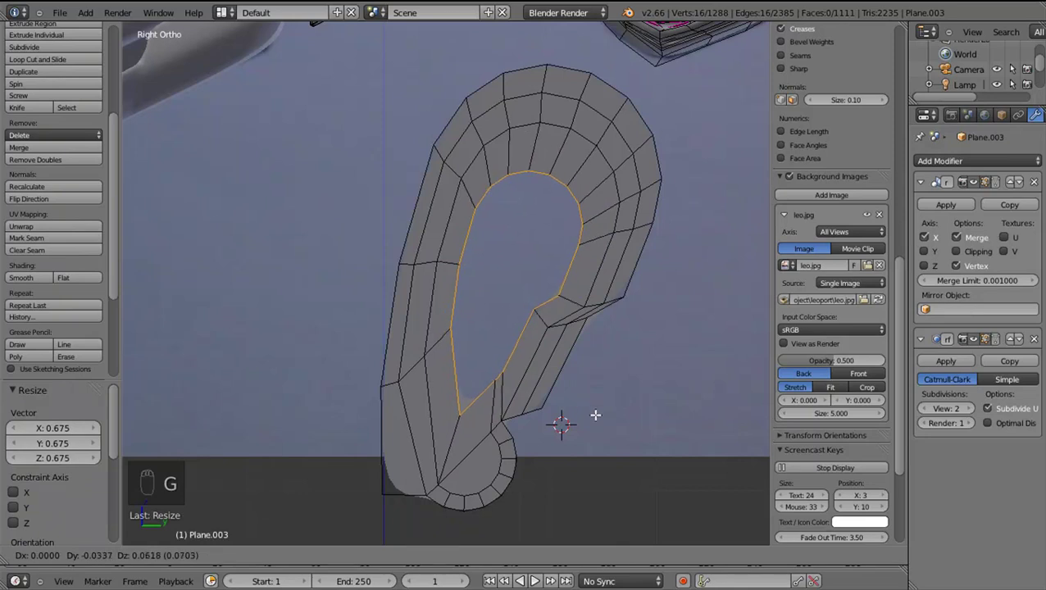
key(s)
drag(586, 391, 574, 365)
key(g)
drag(573, 341, 582, 314)
drag(533, 333, 566, 271)
middle_click(584, 371)
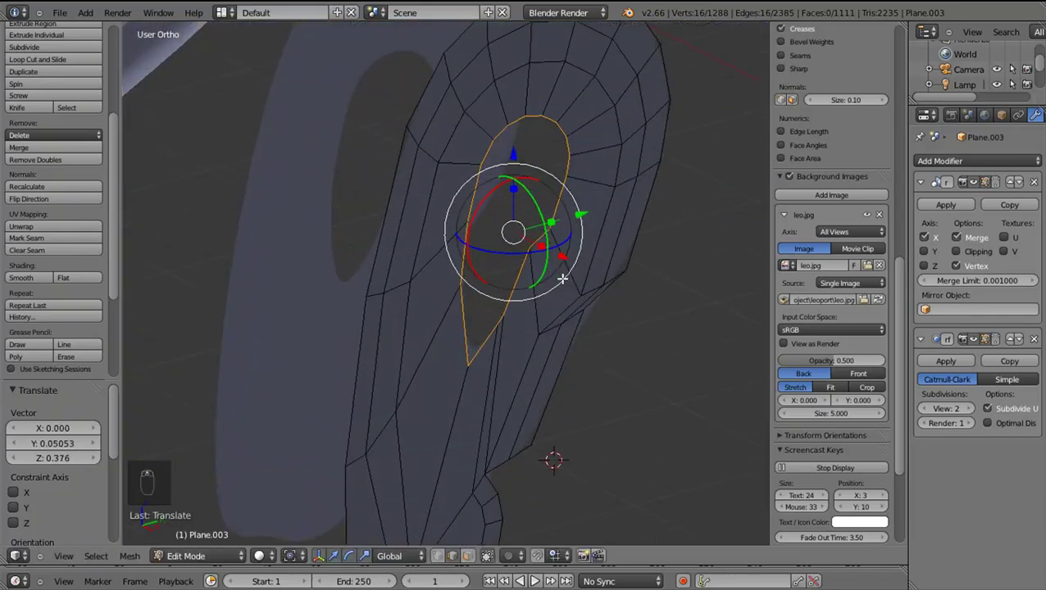
drag(576, 261, 584, 264)
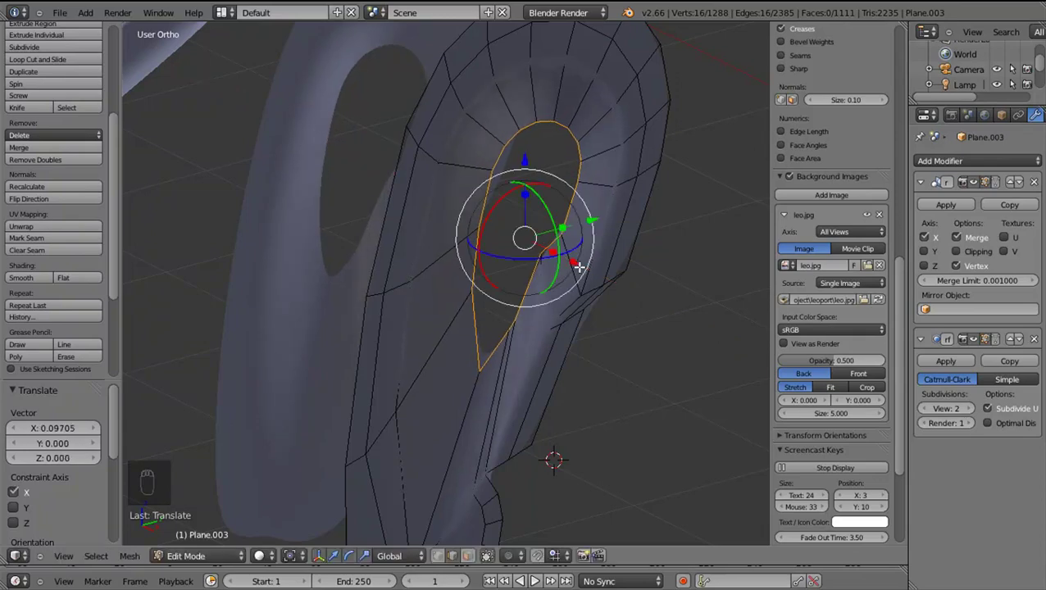
key(ctrl+z)
click(356, 332)
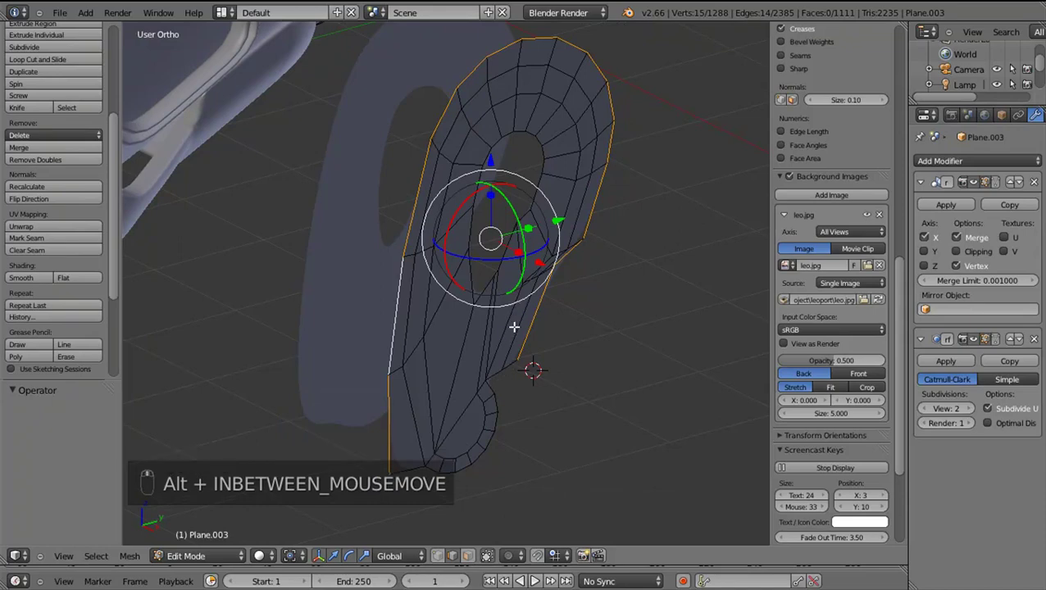
Move the outer rim edge loop outward to round the socket opening into a teardrop
right_click(539, 259)
drag(538, 259, 525, 253)
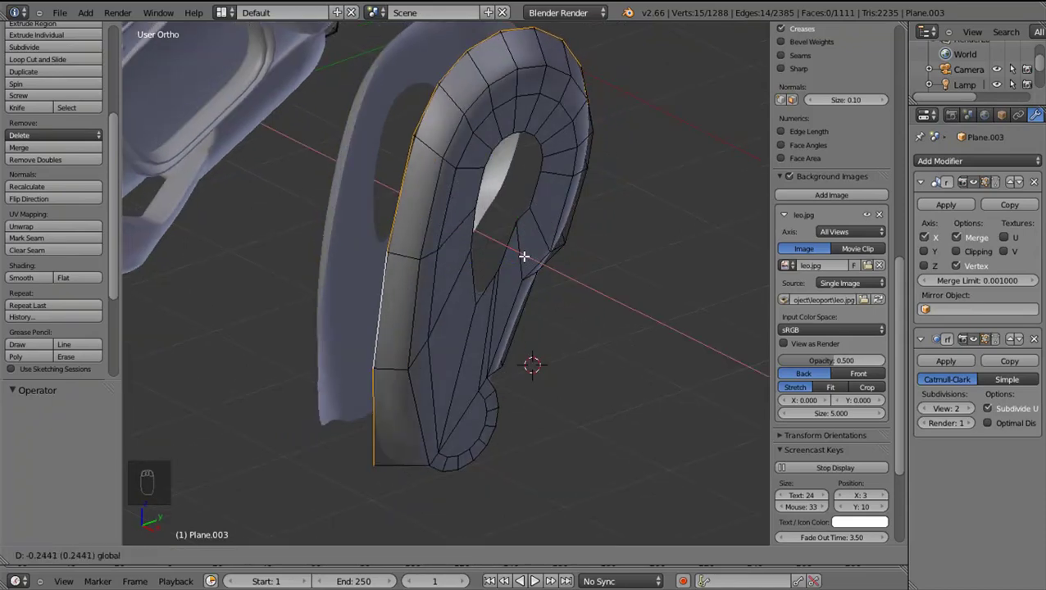
drag(416, 297, 542, 245)
drag(542, 245, 545, 245)
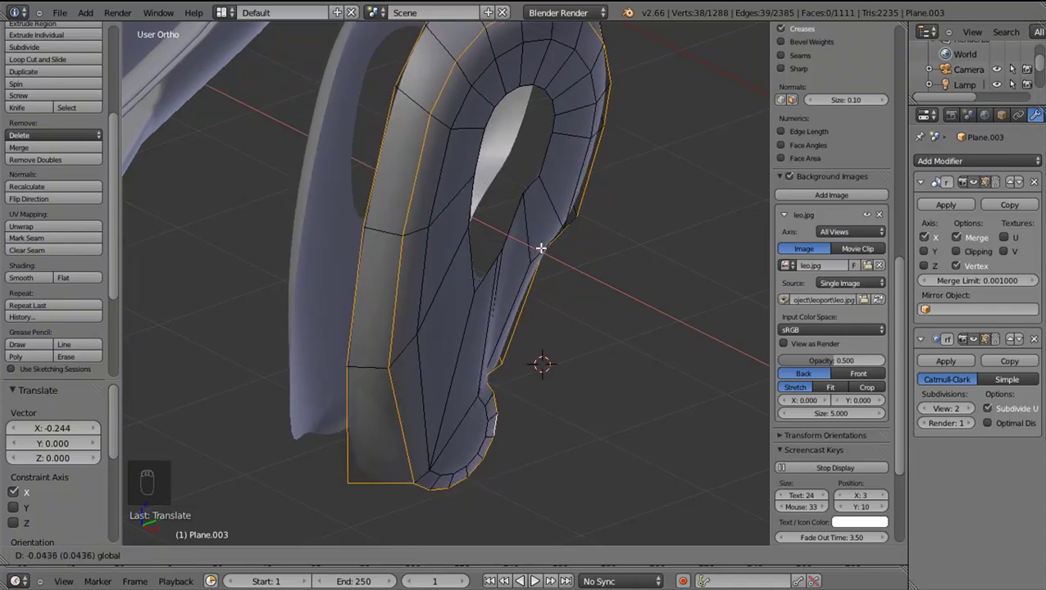
Select the whole leg mesh, set Smooth shading, preview it from the side in Object Mode and re-enter Edit Mode
key(a)
key(a)
click(22, 282)
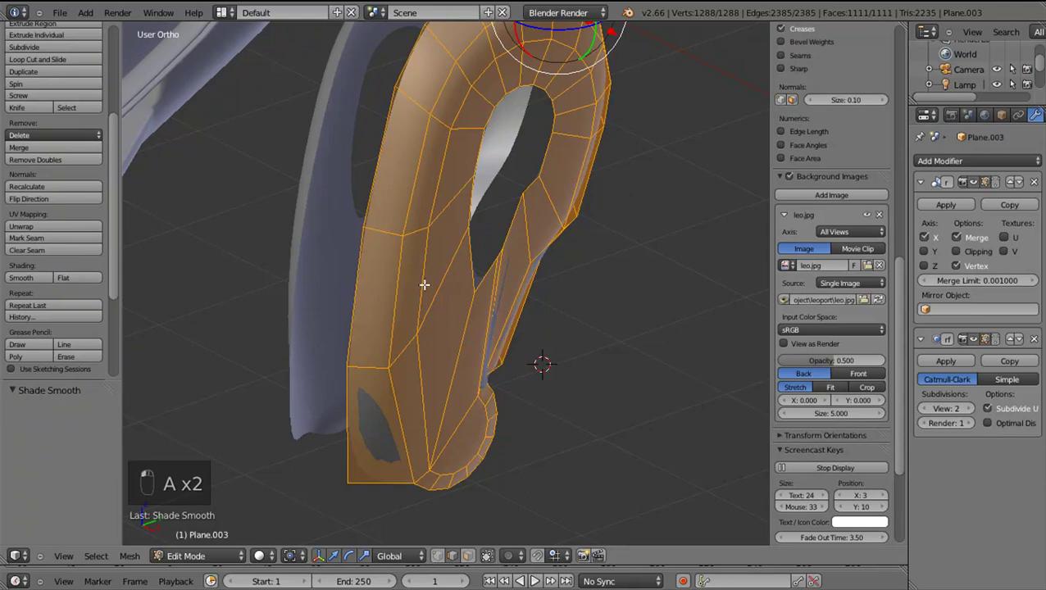
key(a)
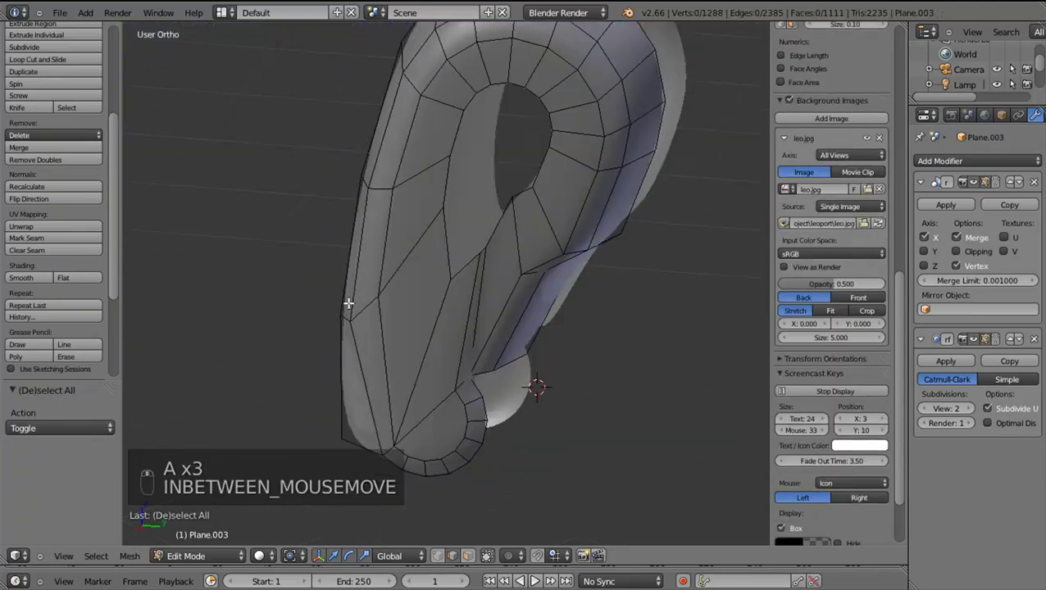
key(Tab)
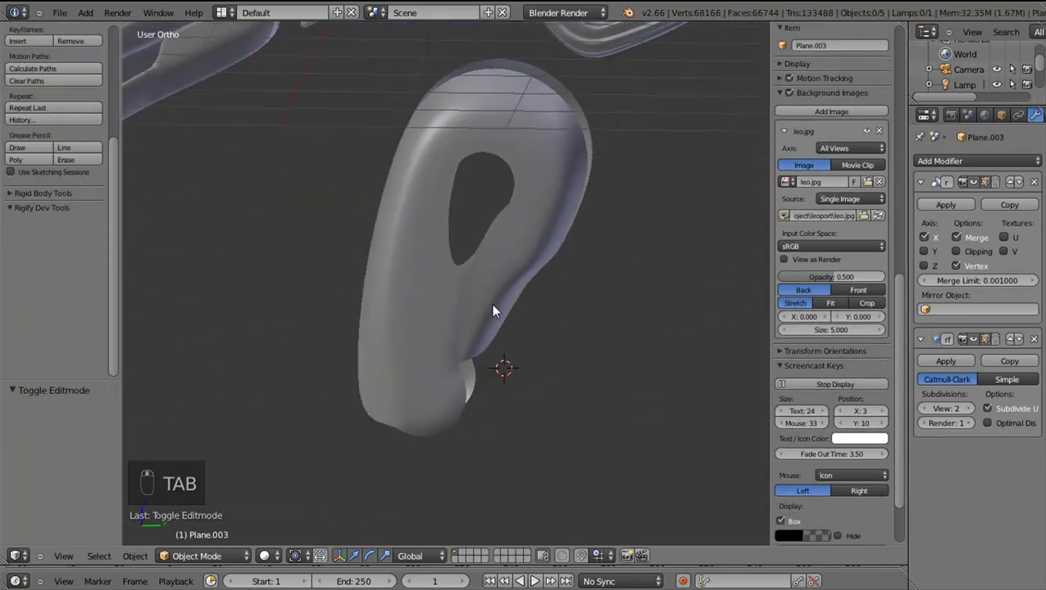
key(KP_3)
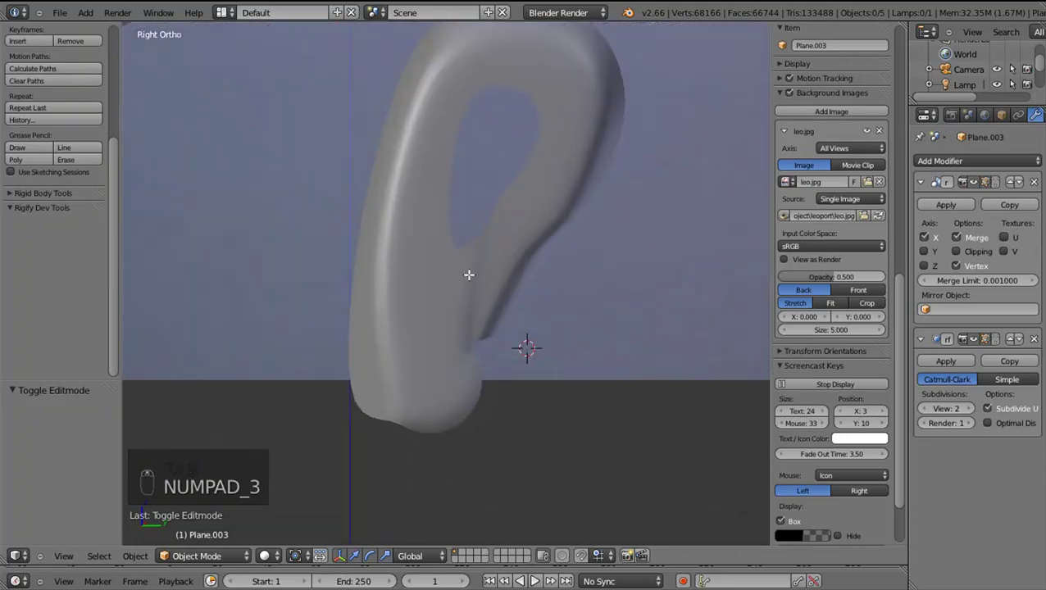
key(Tab)
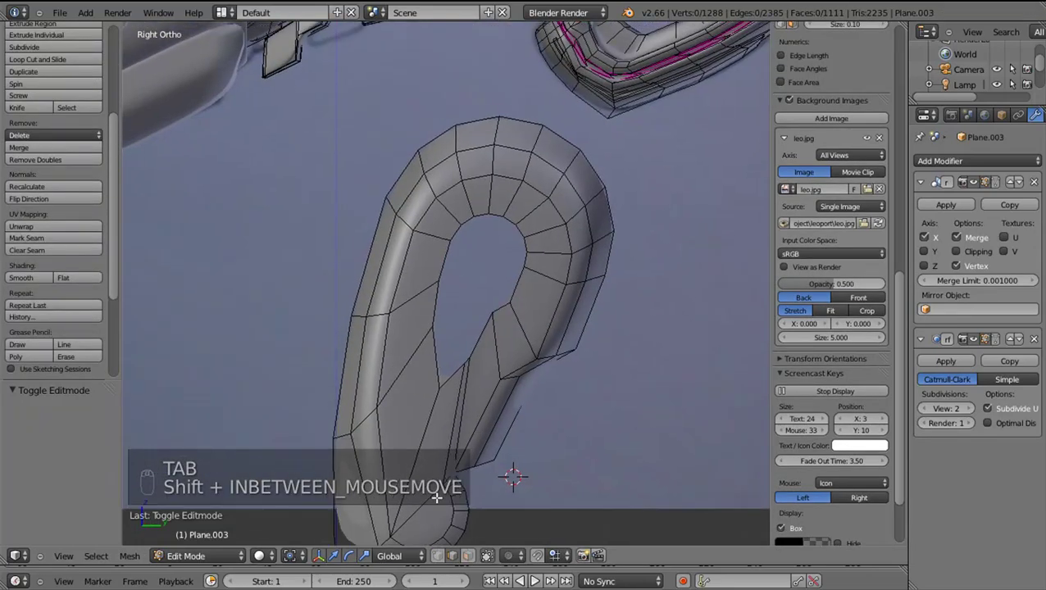
Rotate the hole's bottom vertices straight and shift the inner ring of the socket hole
drag(456, 346, 457, 352)
scroll(up, 3)
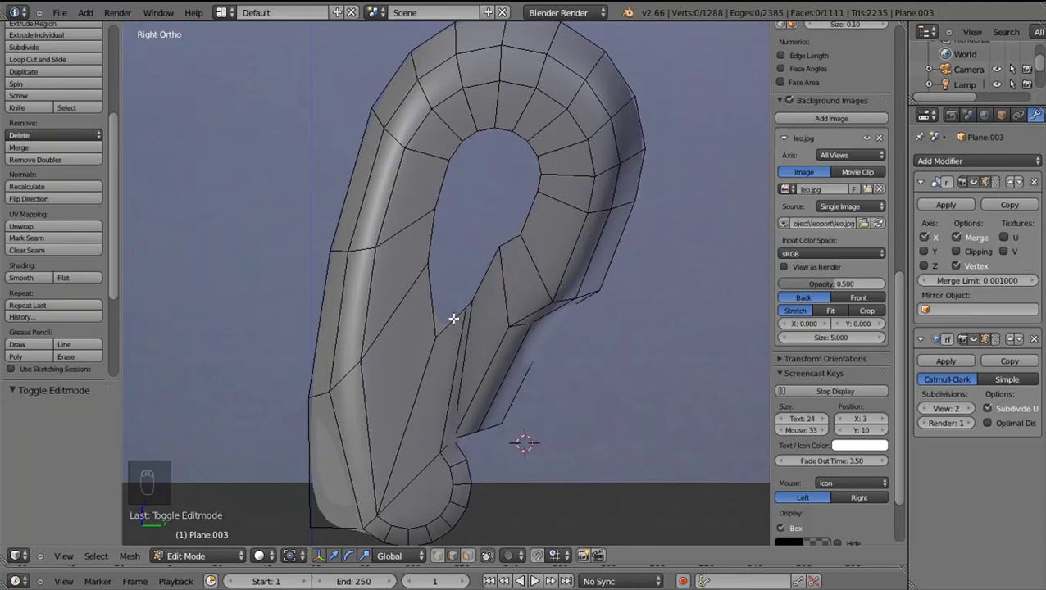
drag(437, 307, 560, 316)
drag(561, 317, 557, 371)
key(r)
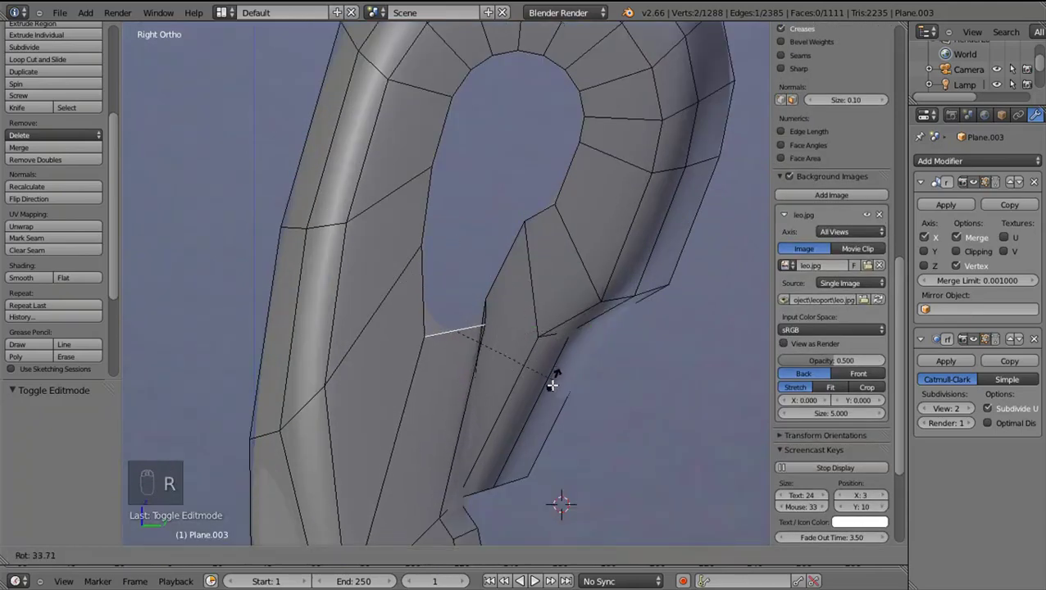
drag(548, 361, 421, 262)
key(g)
drag(421, 262, 427, 210)
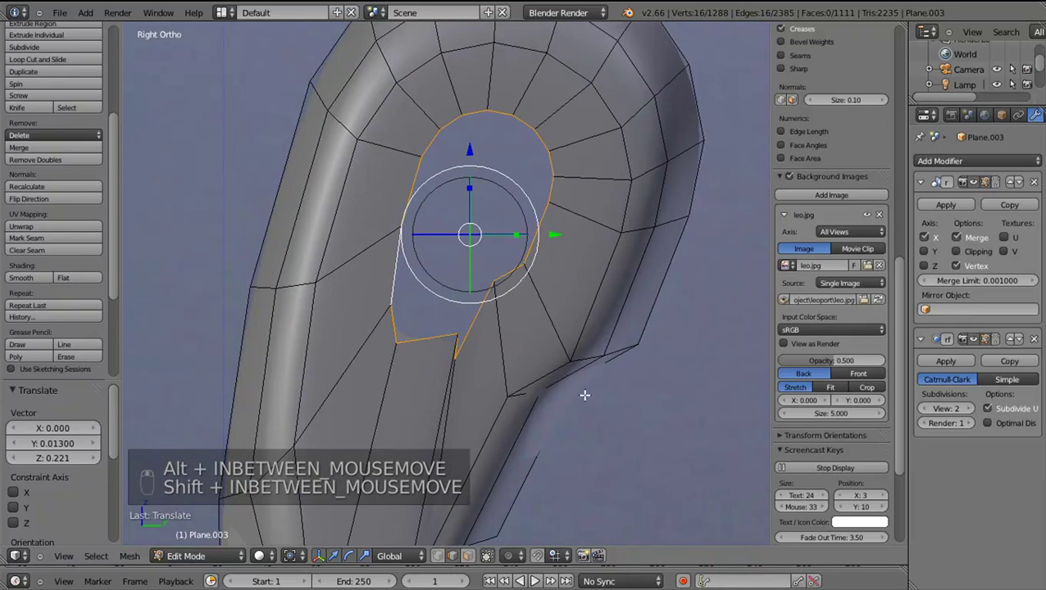
Reposition vertices on the hole rim to even out its shape
key(w)
key(w)
key(w)
key(s)
drag(577, 360, 434, 371)
key(g)
drag(411, 371, 425, 354)
drag(420, 376, 430, 335)
Move groups of rim vertices to round out the opening
key(g)
key(o)
key(g)
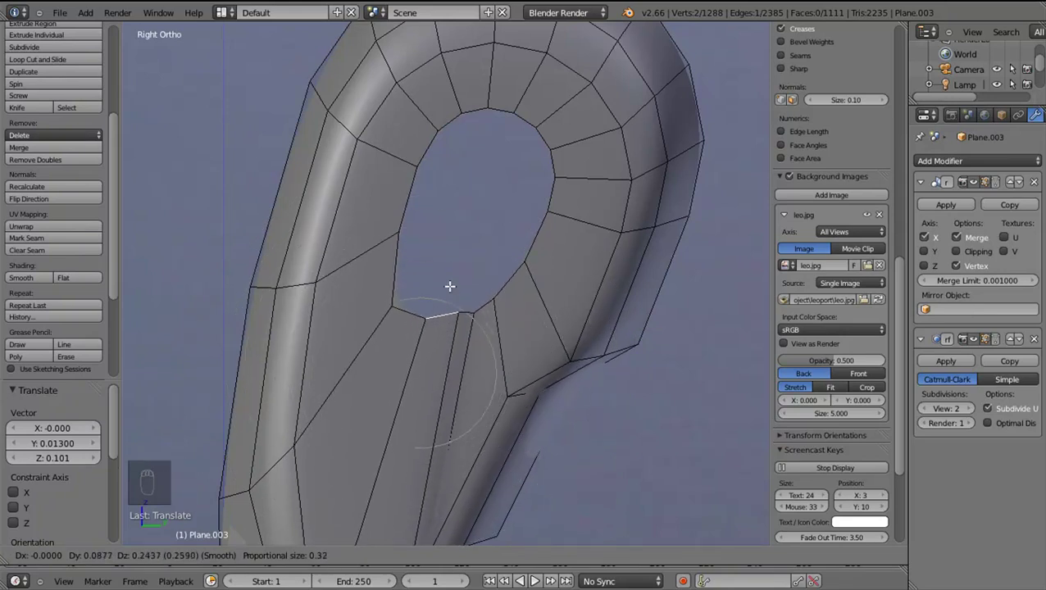
drag(401, 271, 439, 558)
drag(423, 370, 396, 303)
drag(412, 350, 396, 296)
Place upper rim vertices one by one onto the circular outline
key(g)
right_click(406, 263)
middle_click(447, 274)
drag(484, 280, 505, 268)
key(g)
right_click(508, 263)
middle_click(482, 265)
click(478, 274)
Nudge the vertices below the hole onto the circle, rounding the lower rim
key(g)
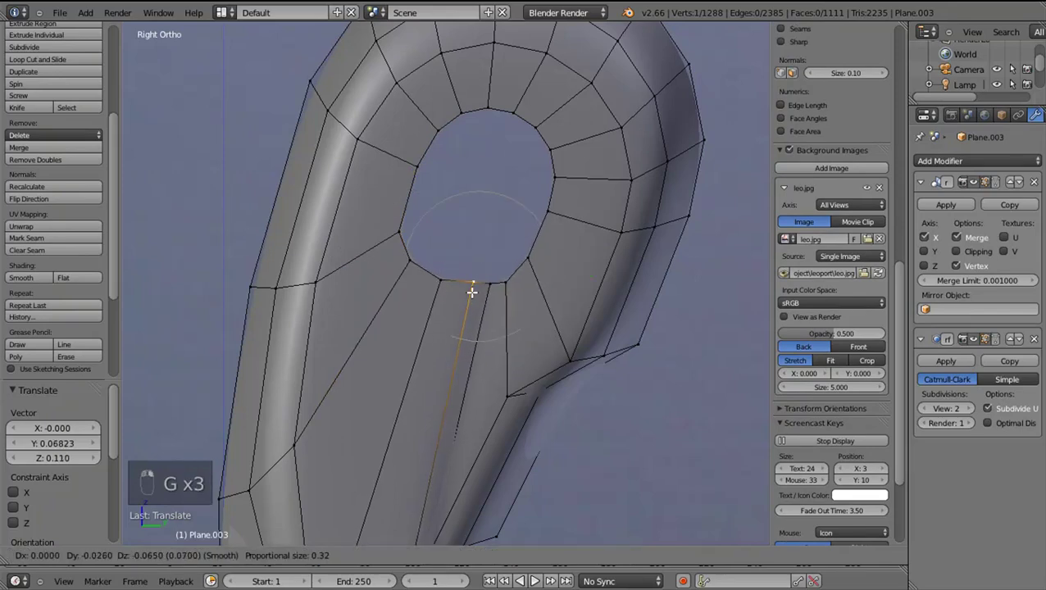
right_click(477, 293)
click(513, 287)
key(g)
right_click(533, 261)
key(g)
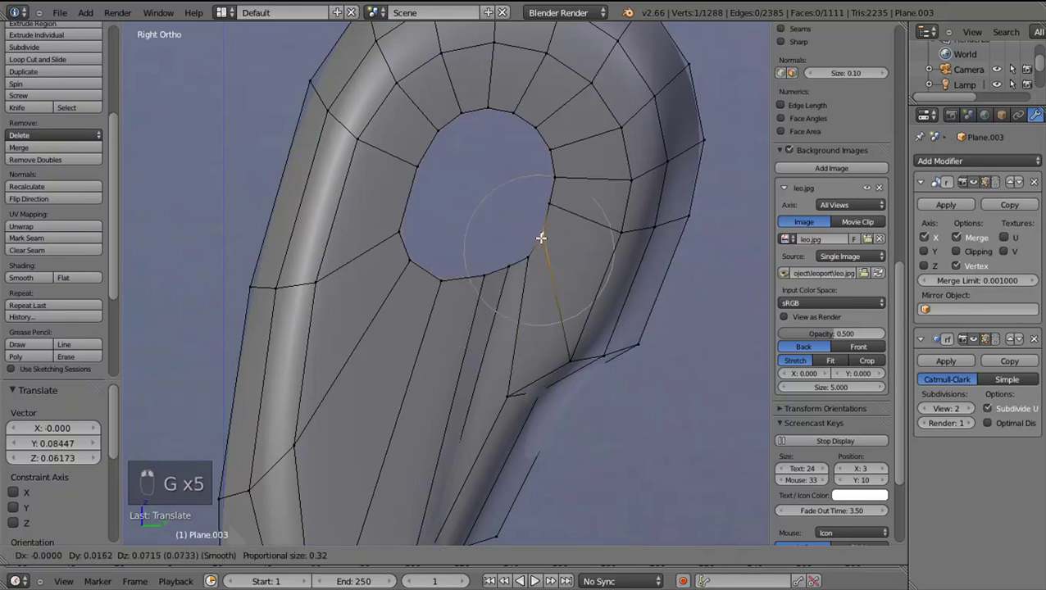
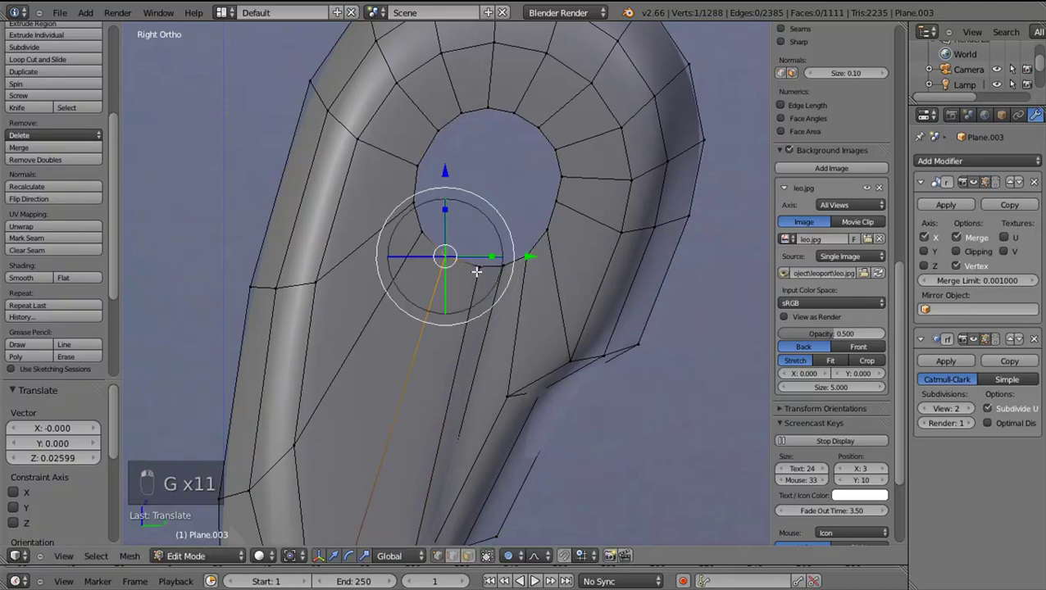
drag(477, 267, 456, 299)
key(Tab)
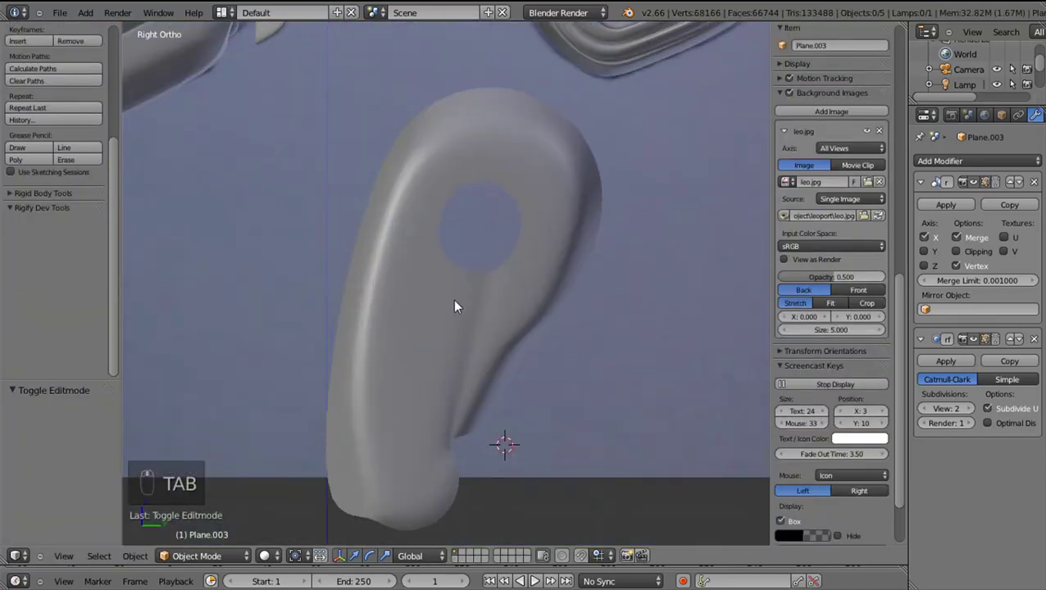
key(Tab)
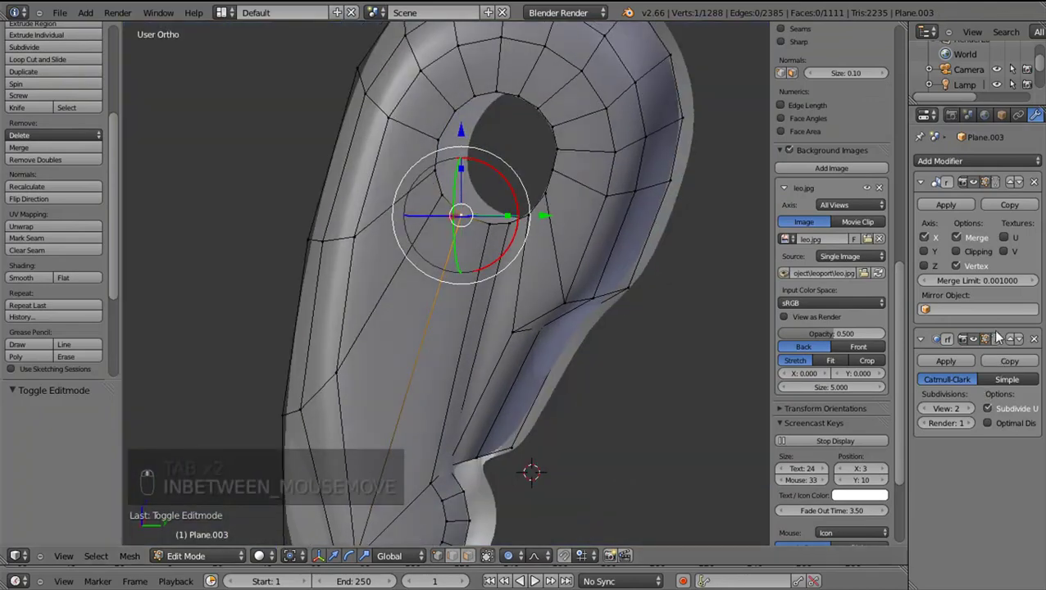
drag(392, 418, 446, 421)
key(KP_3)
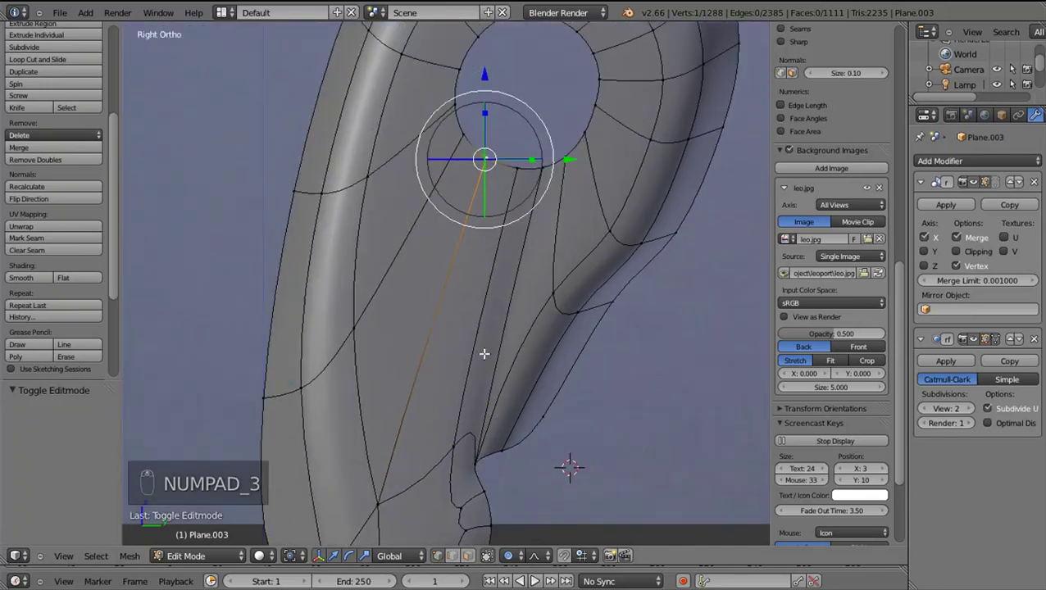
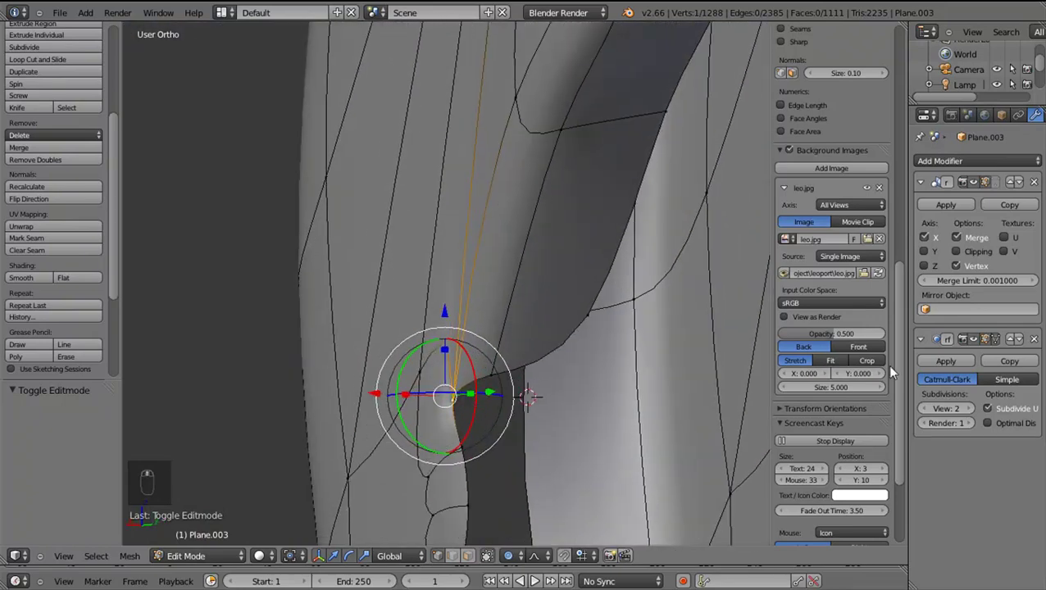
Pick lower-leg edge vertices, undoing stray selections and moves along the way
click(572, 380)
drag(522, 376, 464, 375)
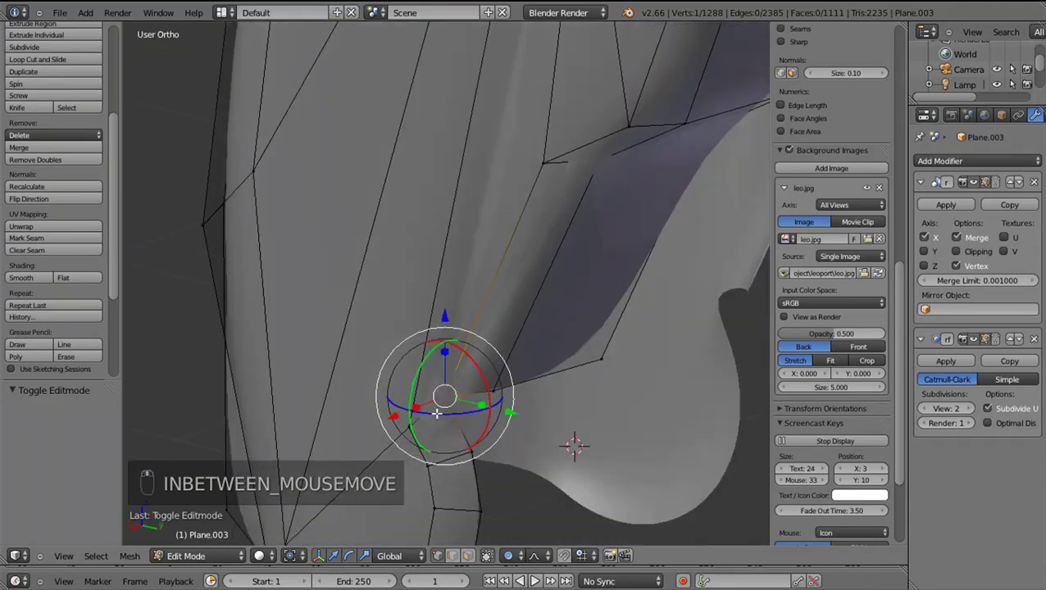
drag(369, 418, 371, 420)
click(371, 420)
key(ctrl+z)
key(o)
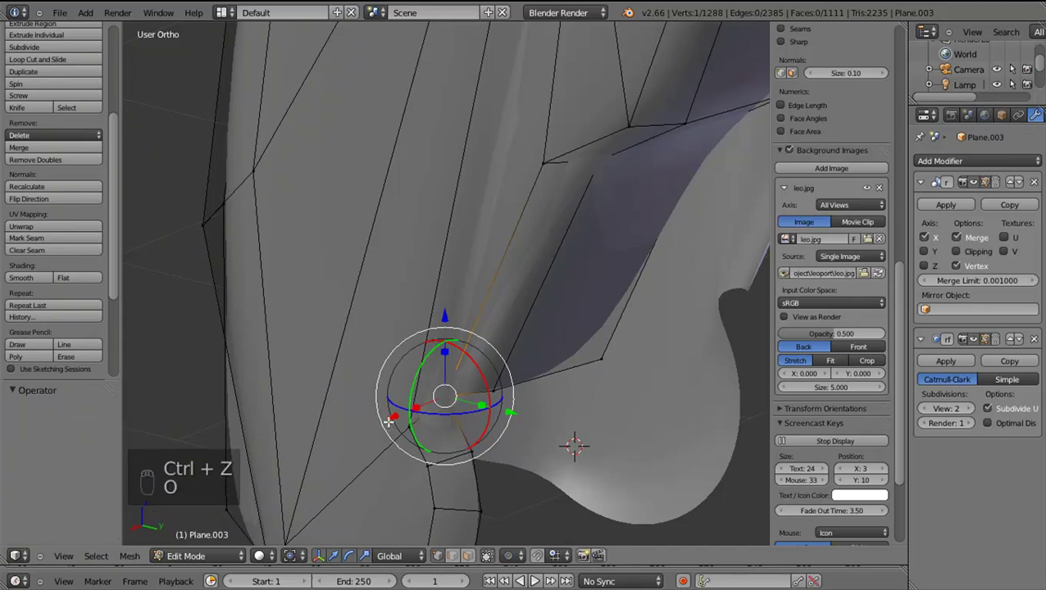
drag(389, 421, 390, 420)
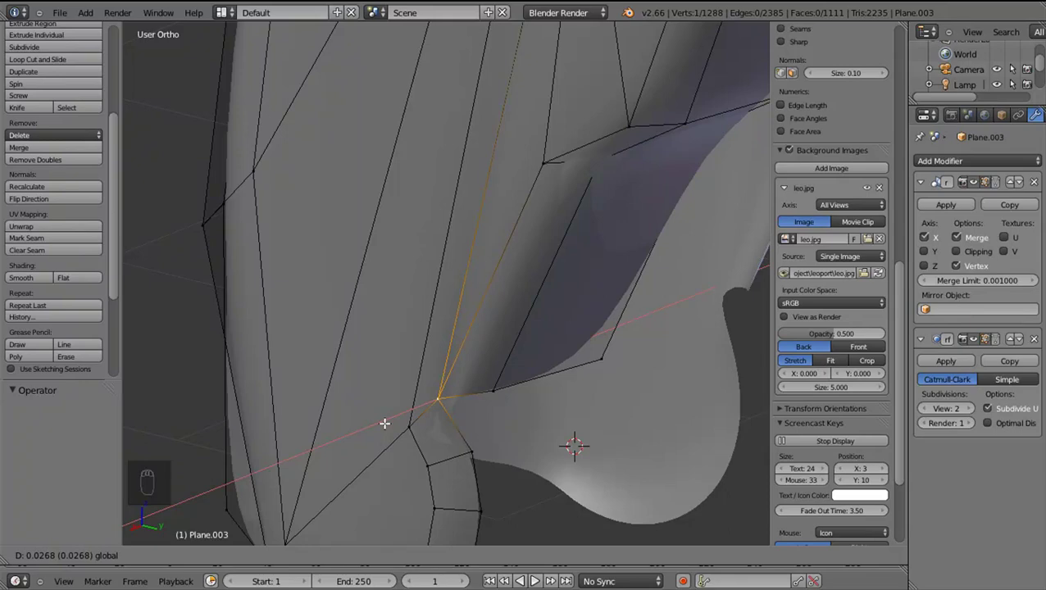
key(ctrl+z)
Reselect the lower leg's open edge vertices and rotate them into line
drag(492, 319, 519, 450)
key(ctrl+z)
key(z)
key(z)
click(510, 433)
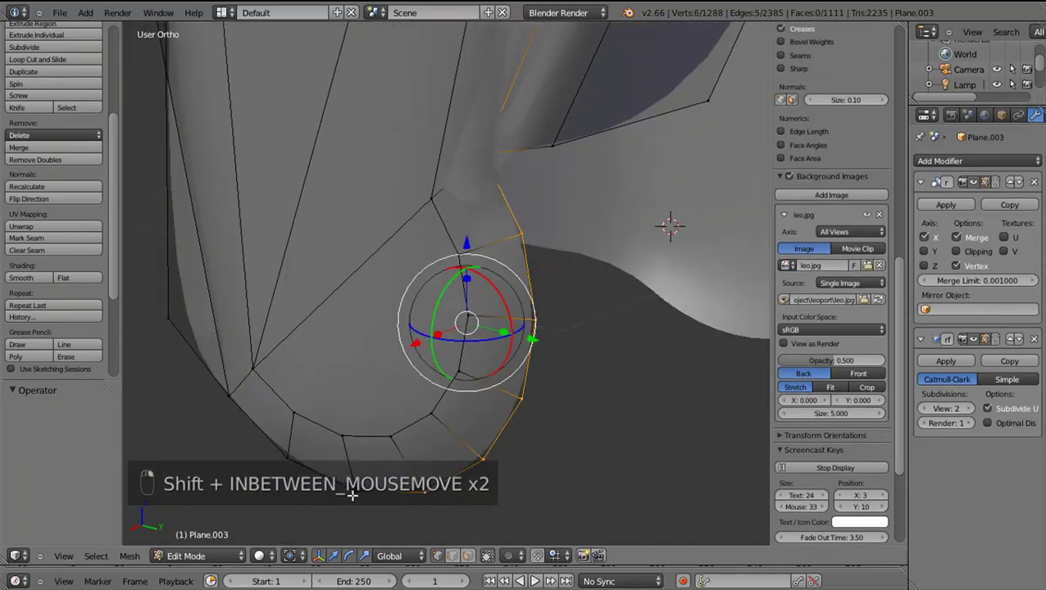
drag(342, 488, 380, 361)
drag(312, 393, 305, 390)
Extrude the open edge and place the new geometry along the lower leg
key(e)
drag(298, 358, 312, 350)
drag(305, 351, 314, 346)
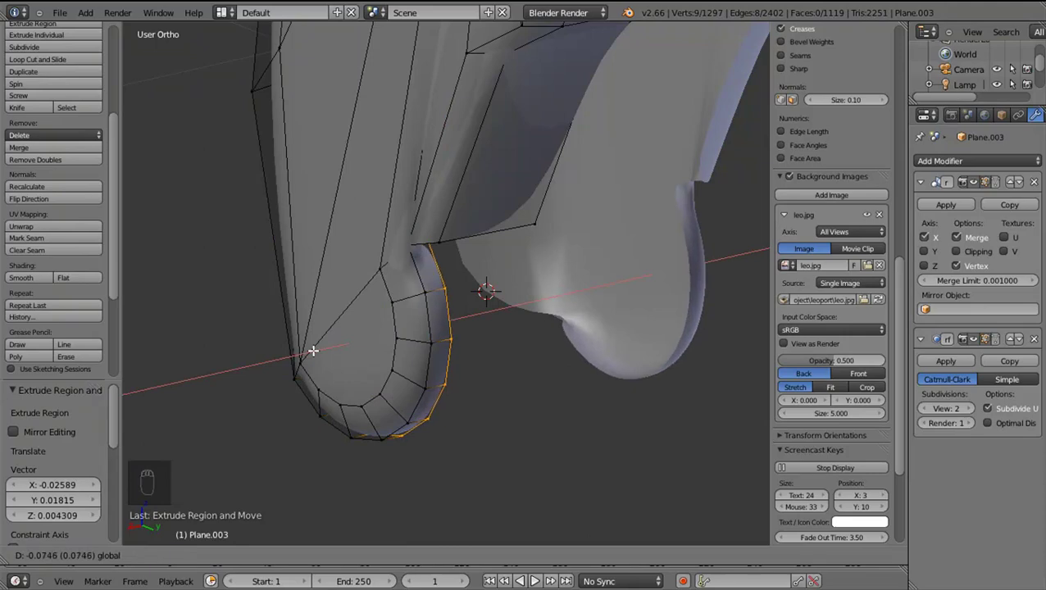
drag(367, 439, 418, 269)
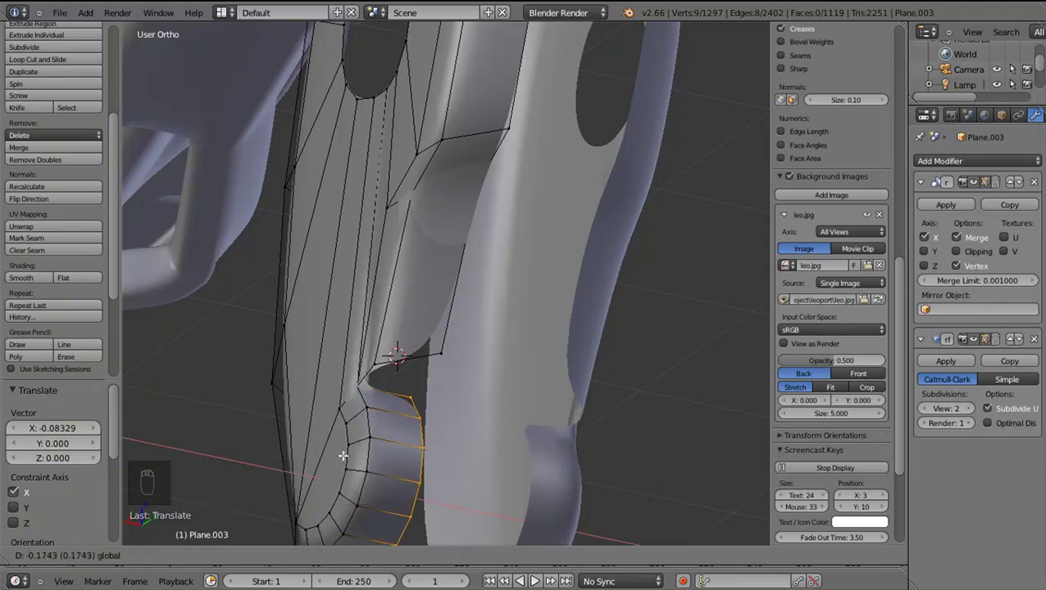
Check the new faces around the remaining gap and preview the smoothed leg in object mode
drag(382, 493, 406, 498)
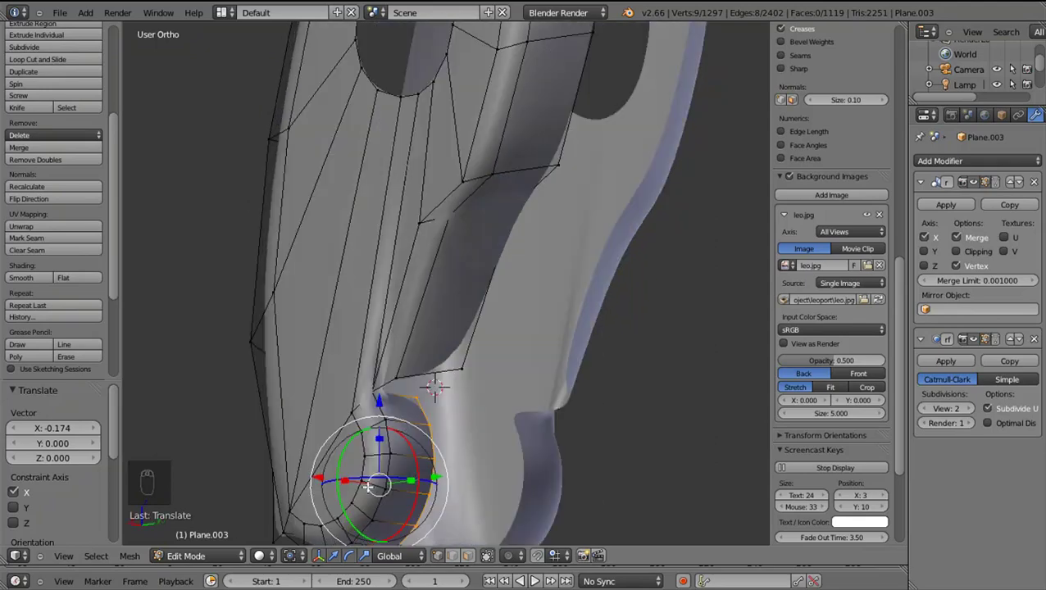
drag(403, 363, 426, 380)
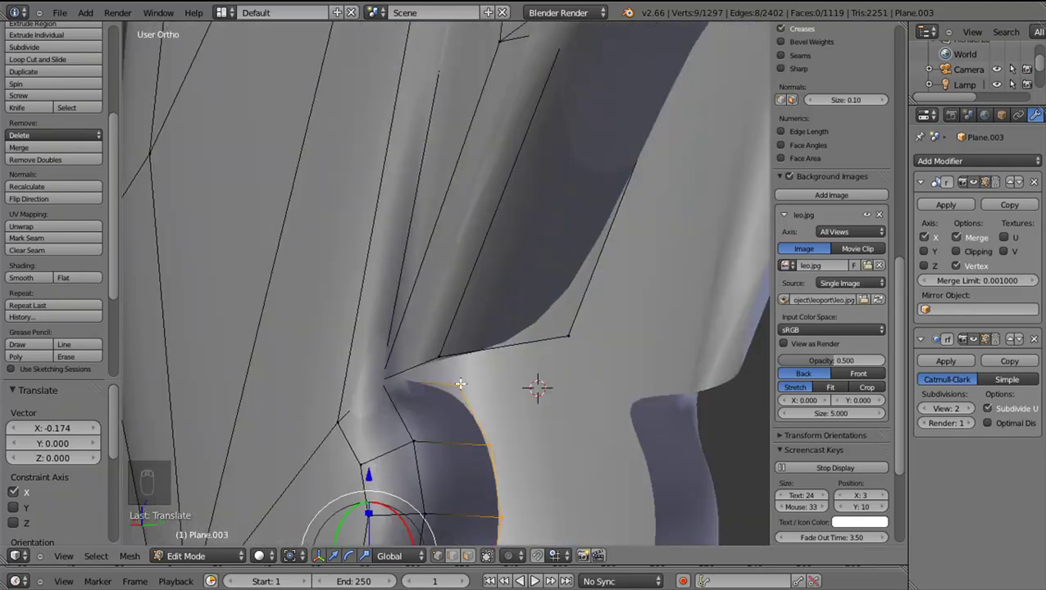
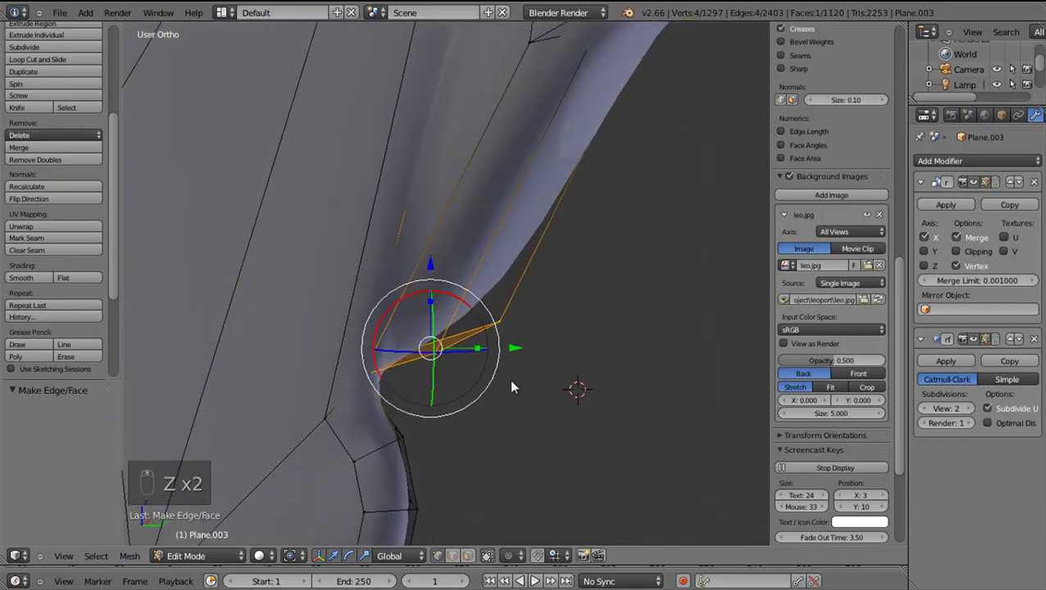
key(Tab)
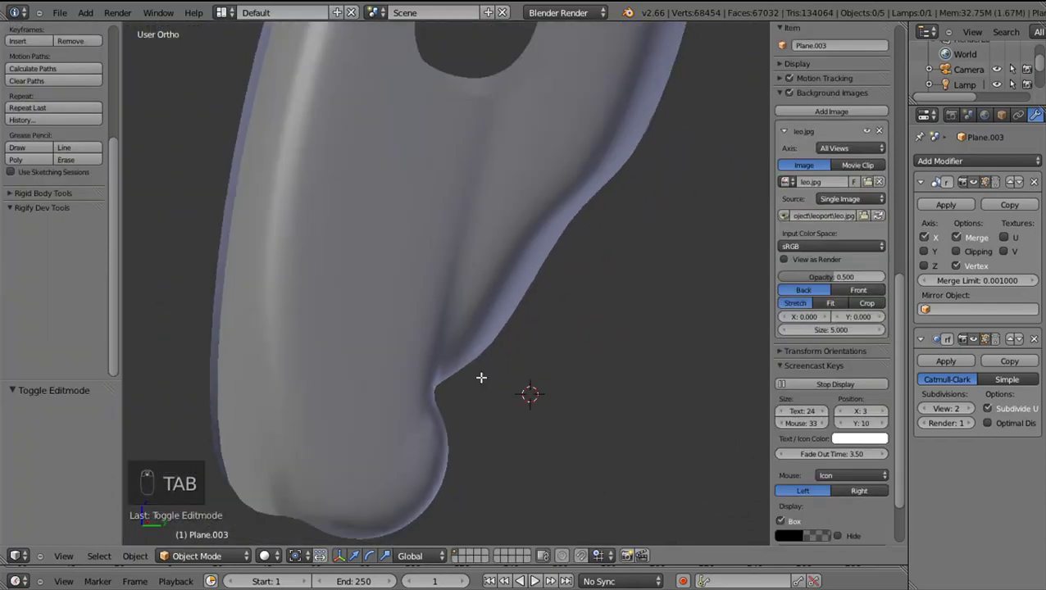
Back in edit mode, frame the strip below the socket with nothing selected
key(Tab)
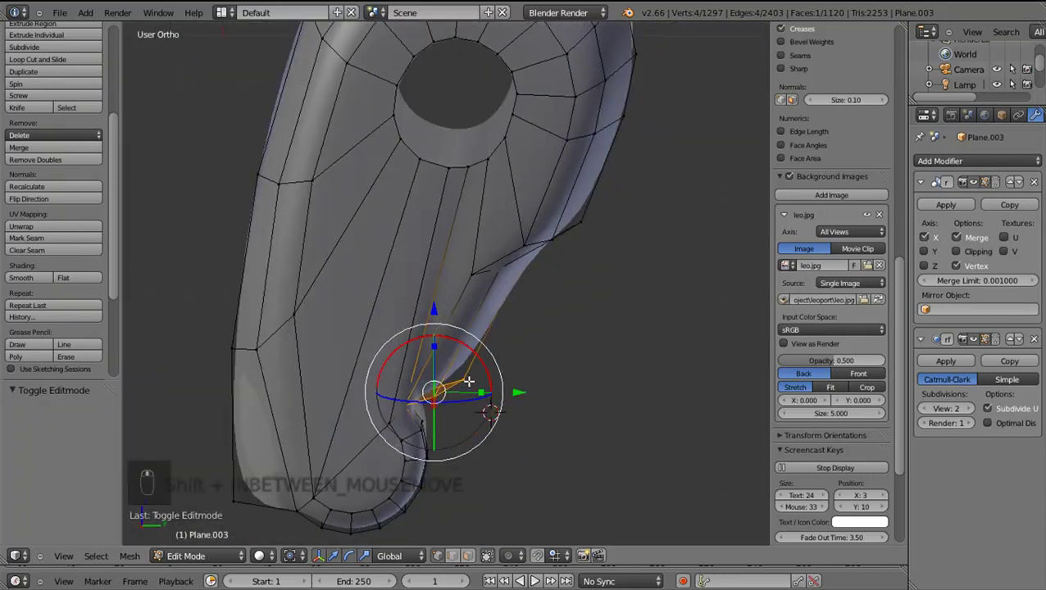
drag(965, 399, 496, 402)
drag(496, 401, 393, 374)
key(a)
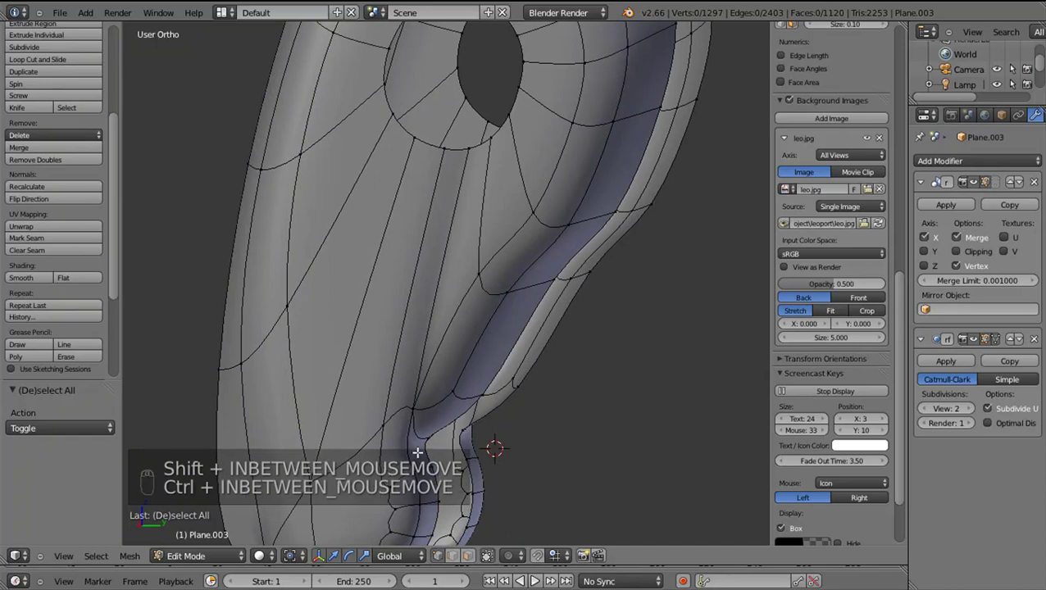
Run a loop cut across the strip below the socket hole and slide it into place
key(ctrl+shift+r)
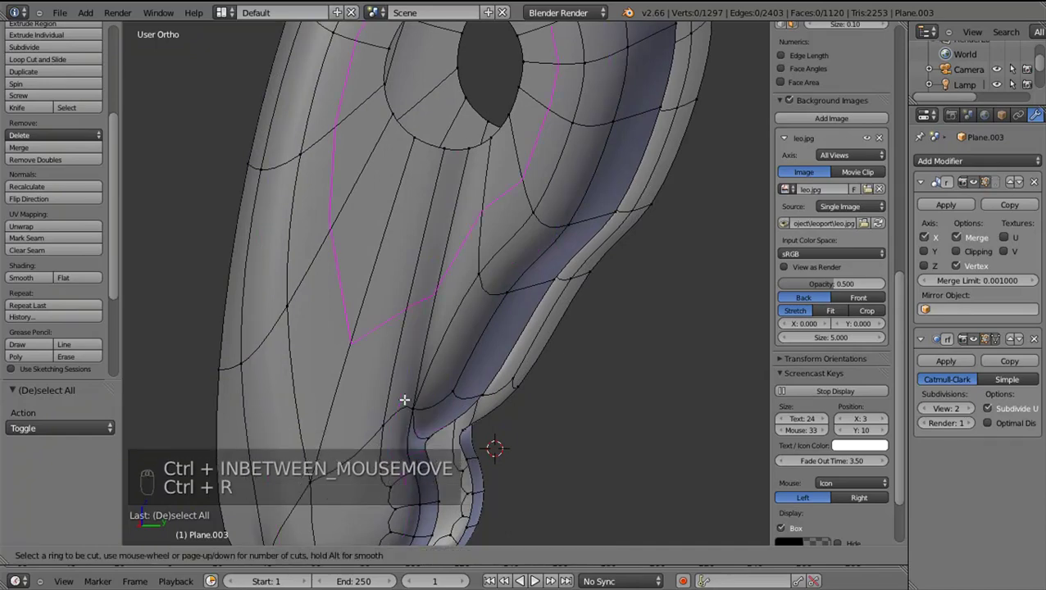
drag(412, 454, 365, 561)
click(366, 560)
drag(442, 562, 454, 517)
drag(454, 516, 448, 184)
middle_click(448, 183)
drag(448, 232, 404, 446)
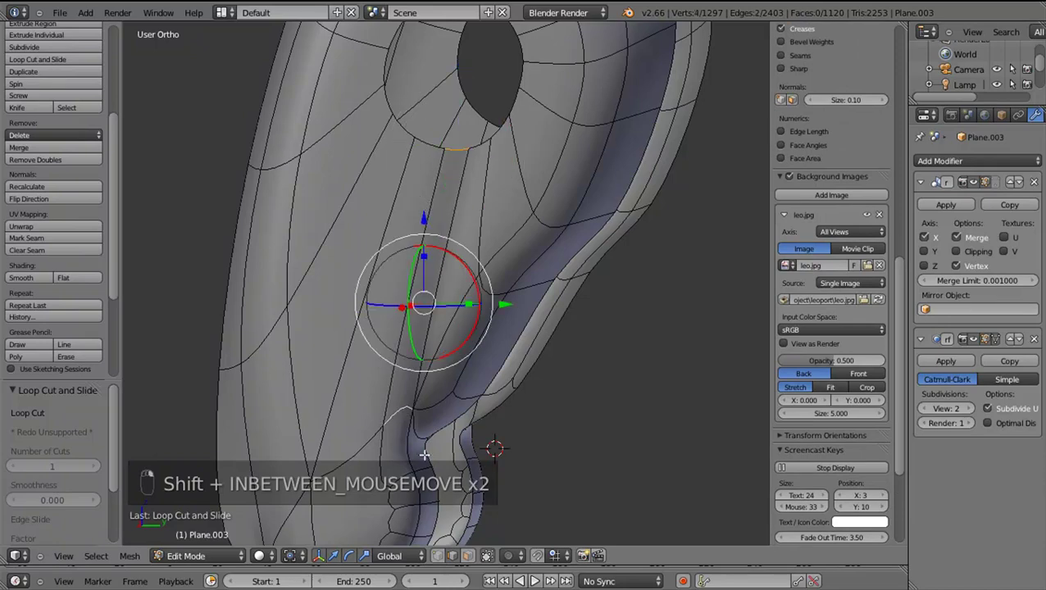
Slide the new edge loop along the leg strut and settle its placement
middle_click(402, 458)
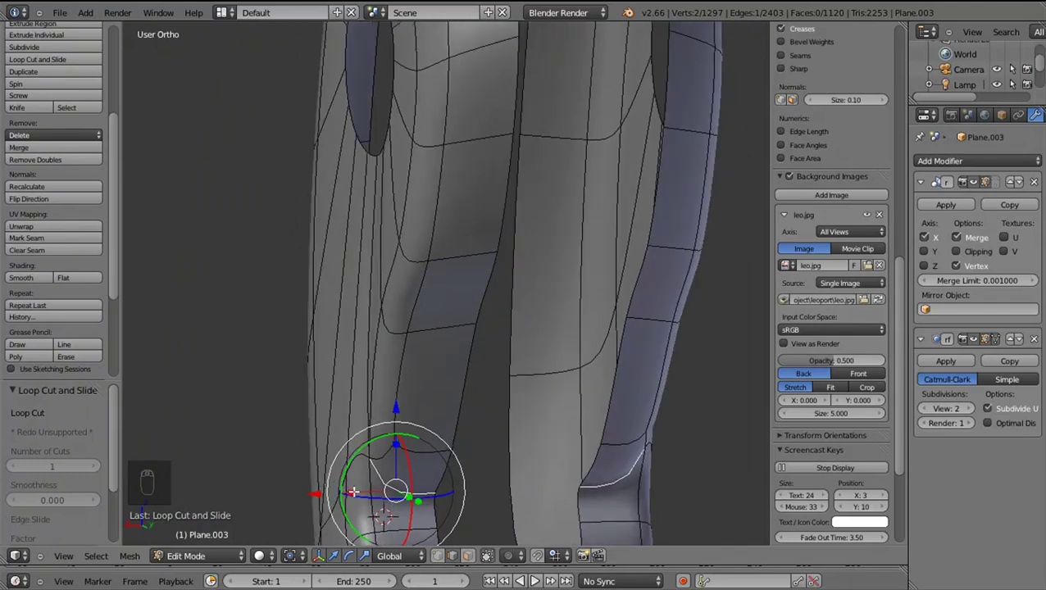
drag(360, 490, 460, 572)
key(ctrl+z)
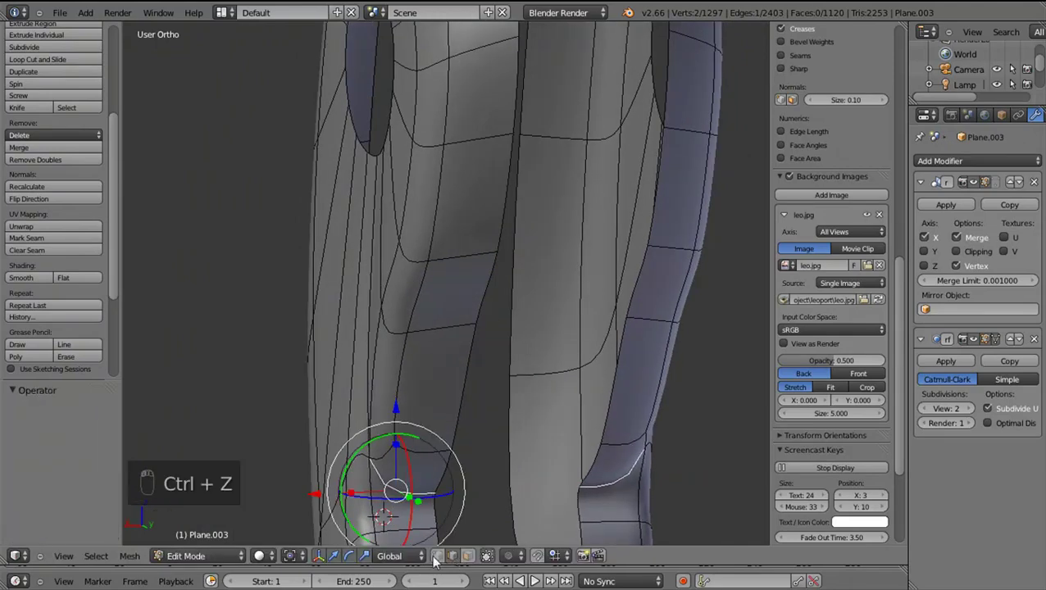
click(422, 542)
Slide the strut rim vertices below the socket along X, then preview the smoothed leg in object mode
middle_click(356, 461)
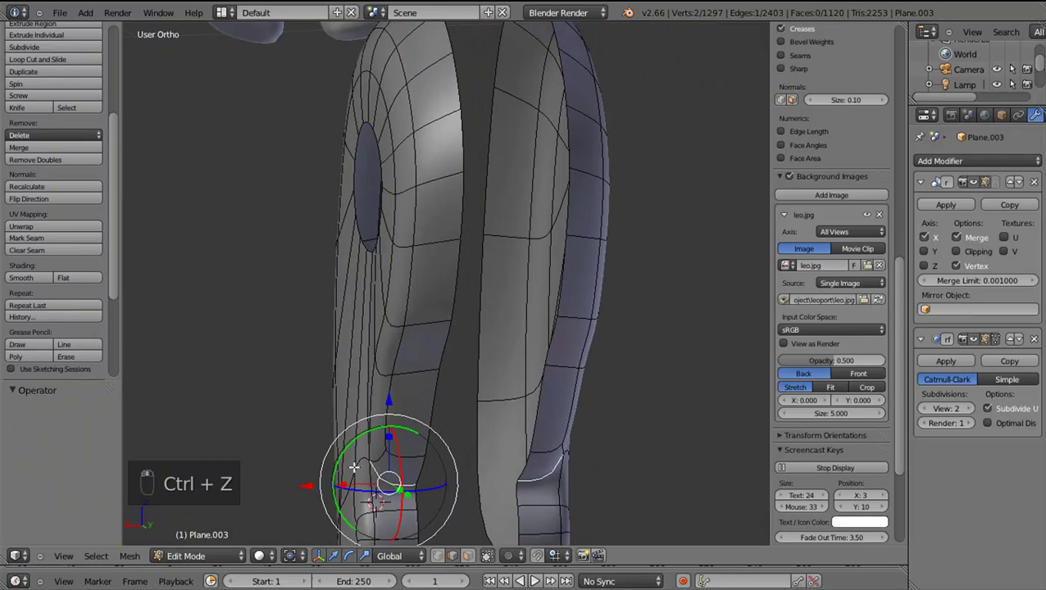
middle_click(361, 464)
drag(371, 443, 411, 529)
drag(371, 467, 367, 450)
right_click(391, 450)
middle_click(367, 450)
right_click(364, 450)
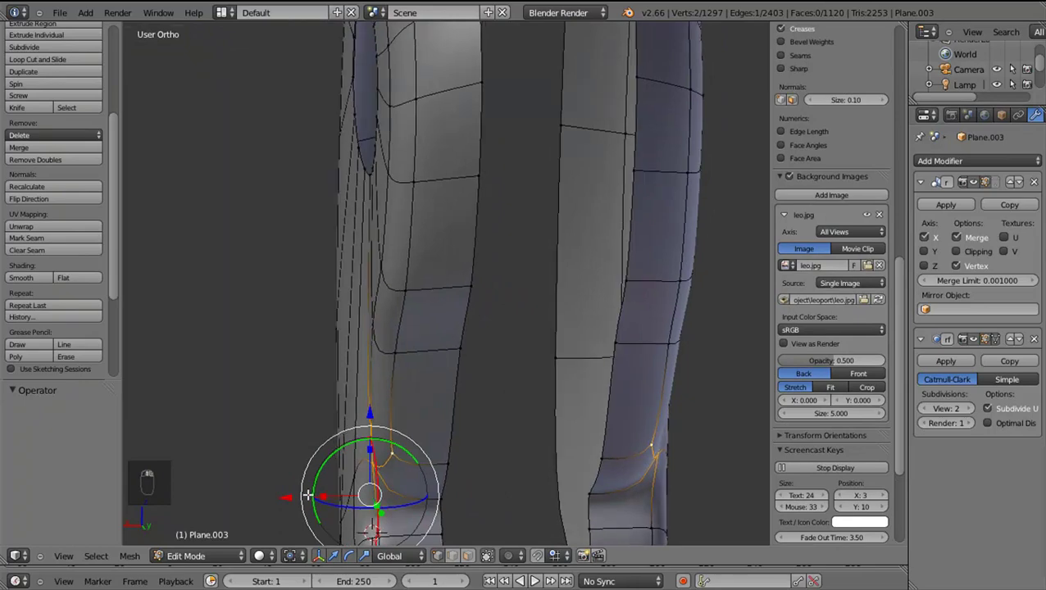
drag(291, 493, 306, 496)
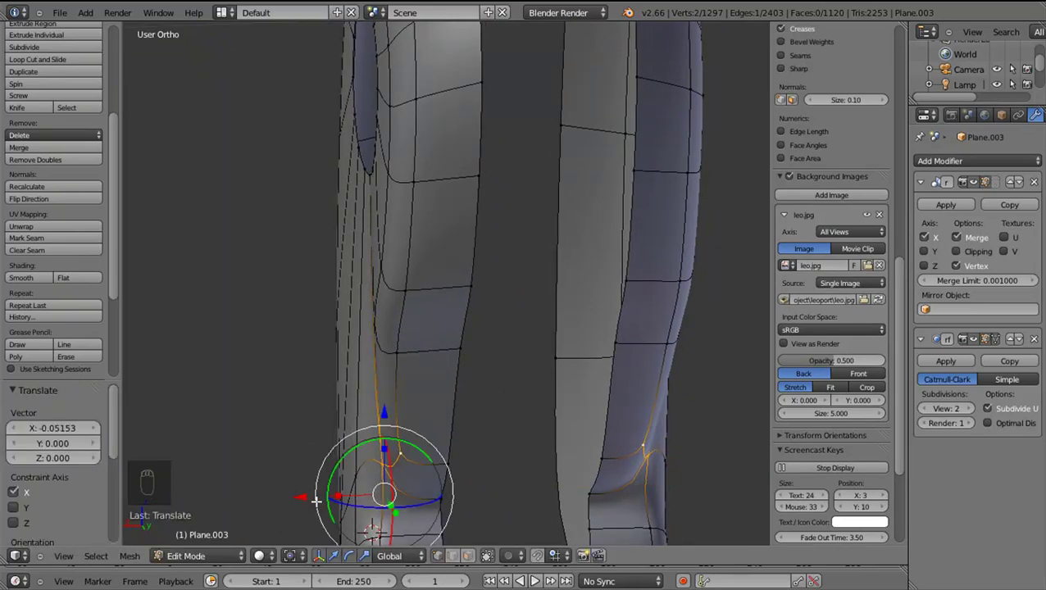
drag(384, 508, 413, 475)
key(Tab)
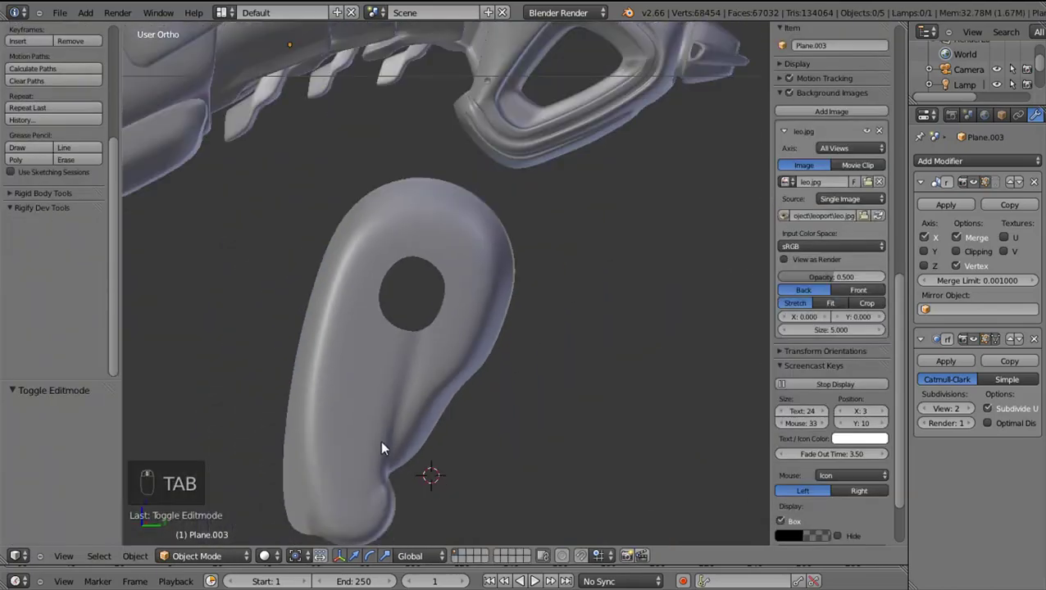
In Right Ortho edit mode, pull the ankle disc outline vertices into a new shape
key(KP_3)
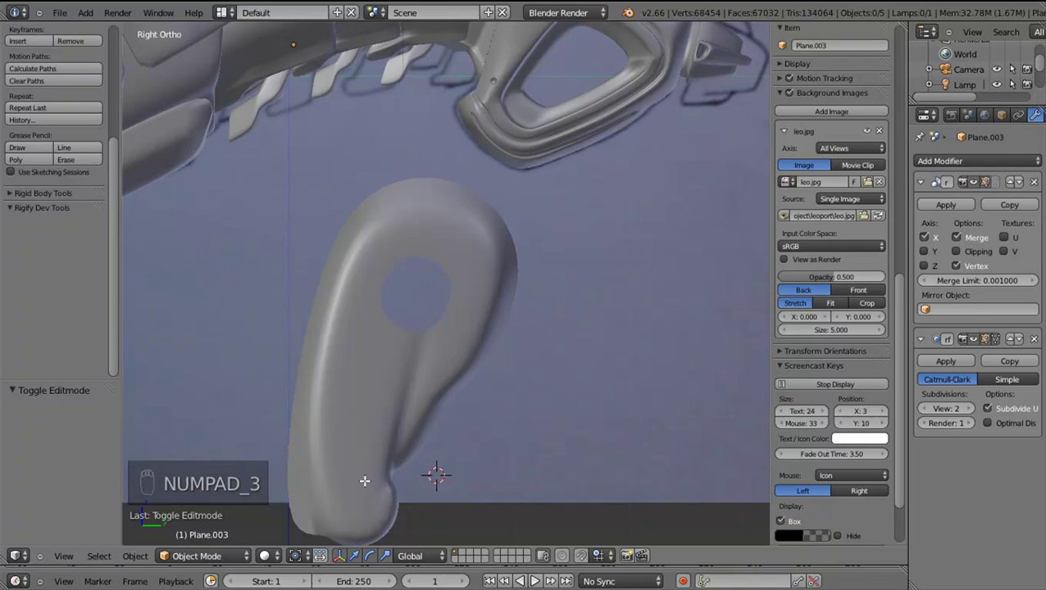
key(Tab)
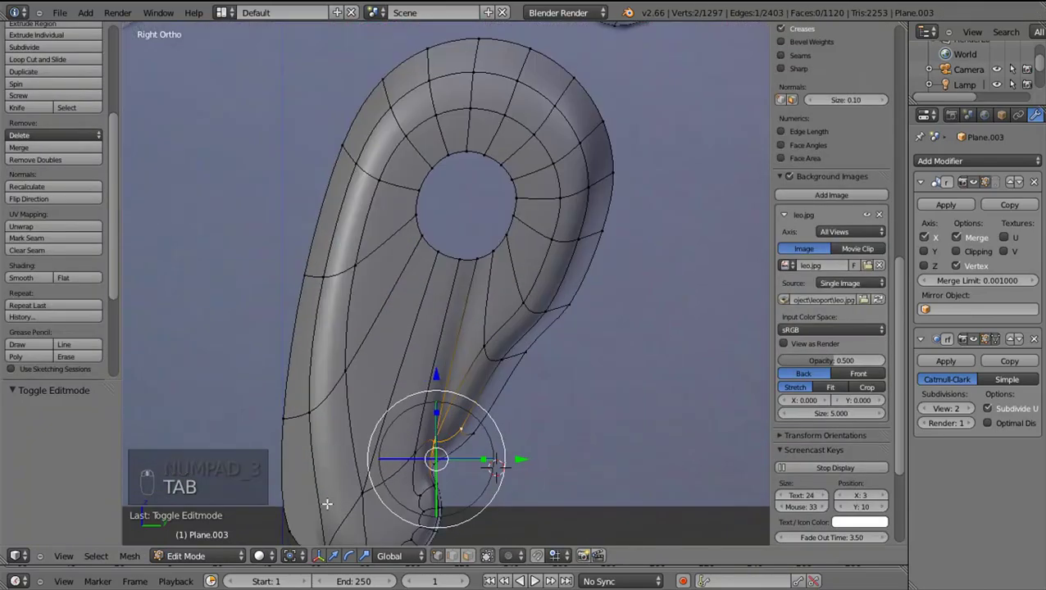
drag(346, 483, 415, 373)
middle_click(415, 373)
key(ctrl+z)
key(ctrl+z)
key(ctrl+z)
drag(370, 421, 385, 446)
key(g)
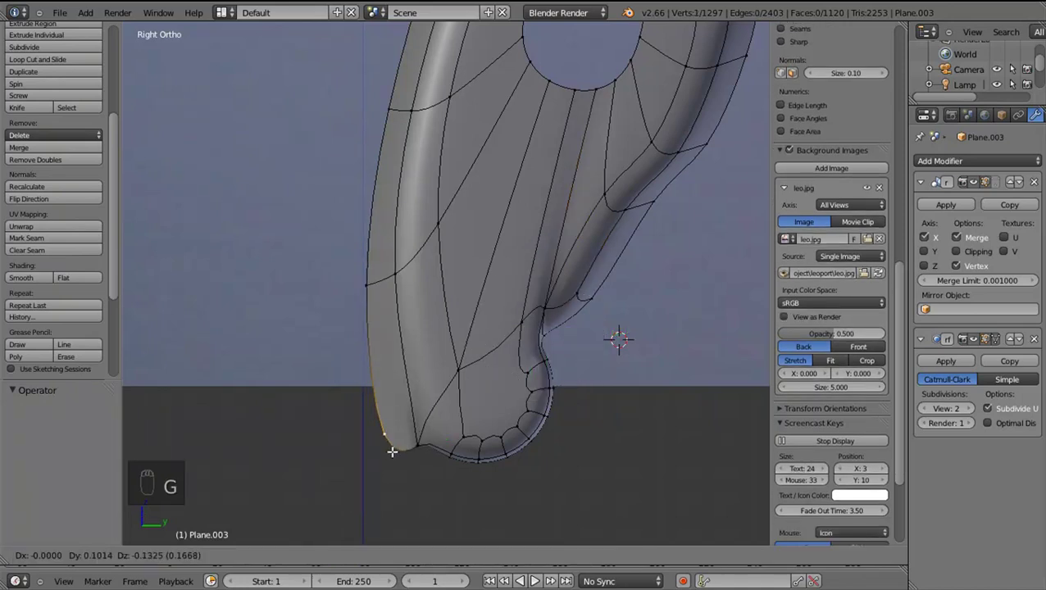
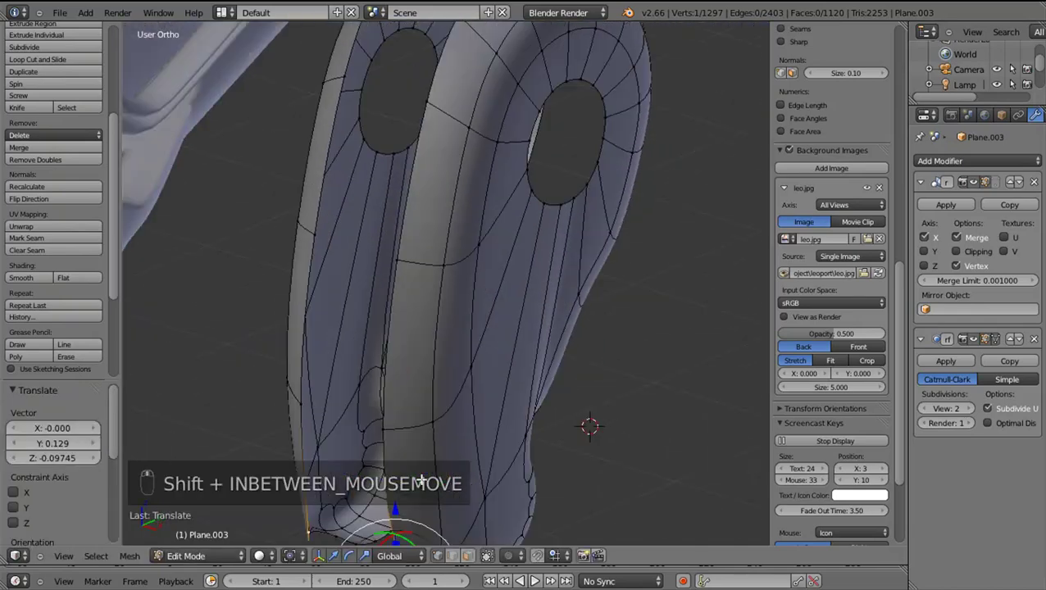
Reshape the disc edge near the holes and select the linked disc pieces from the front
drag(407, 366, 433, 326)
drag(433, 326, 519, 325)
key(l)
key(KP_1)
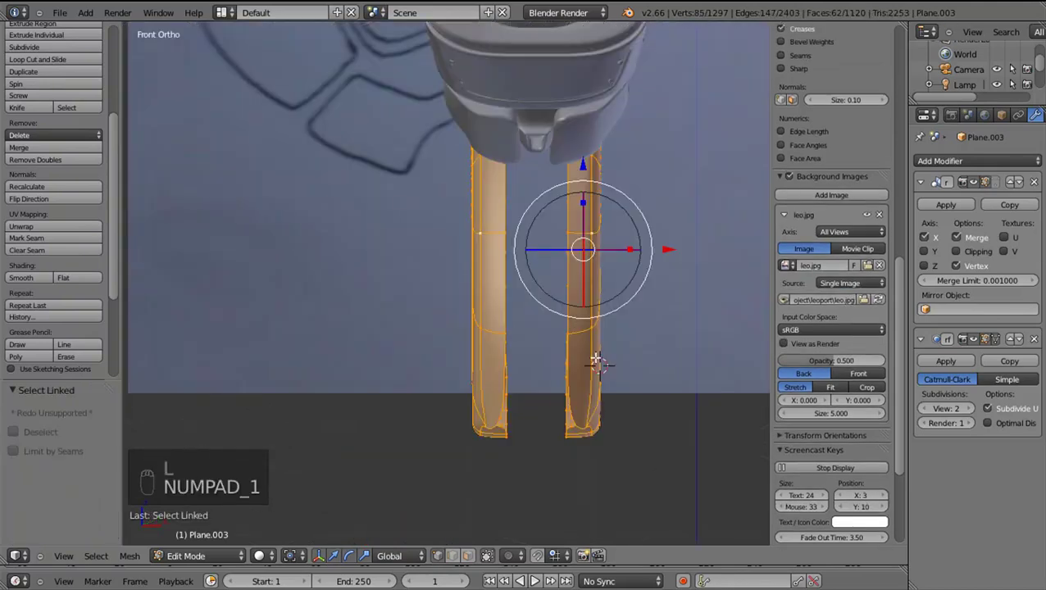
Spread the two ankle disc pieces farther apart
key(g)
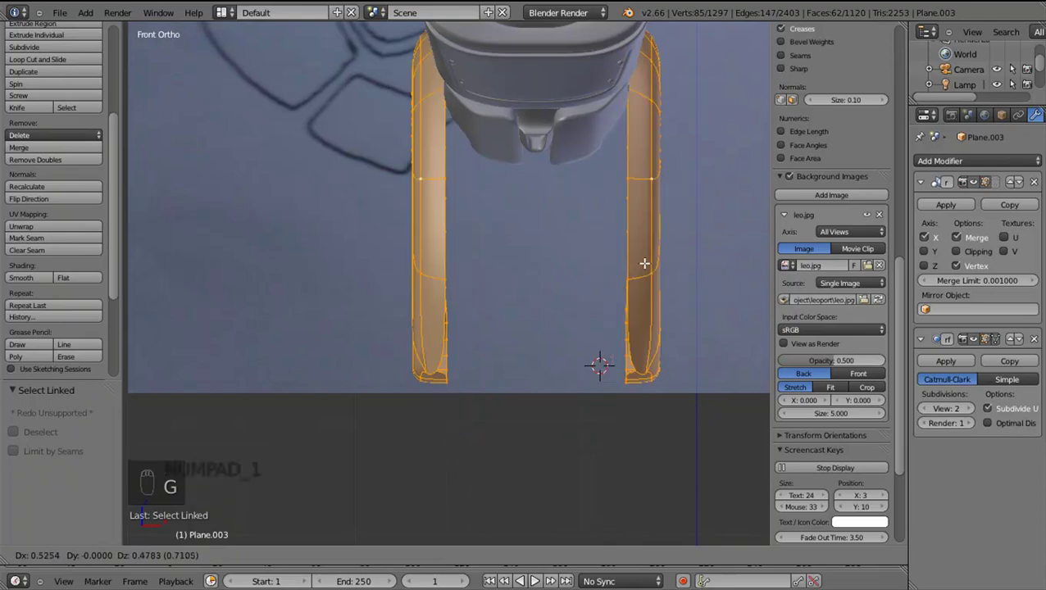
drag(602, 411, 606, 402)
key(z)
middle_click(480, 420)
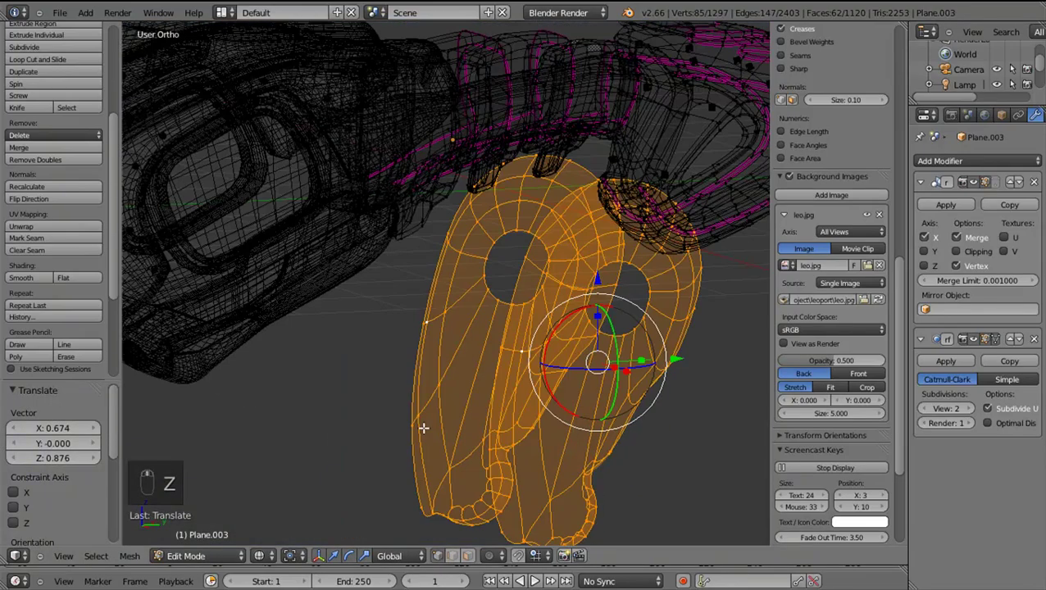
In side view, move the disc toward the leg joint and tilt it with a rotation
key(KP_3)
key(z)
key(g)
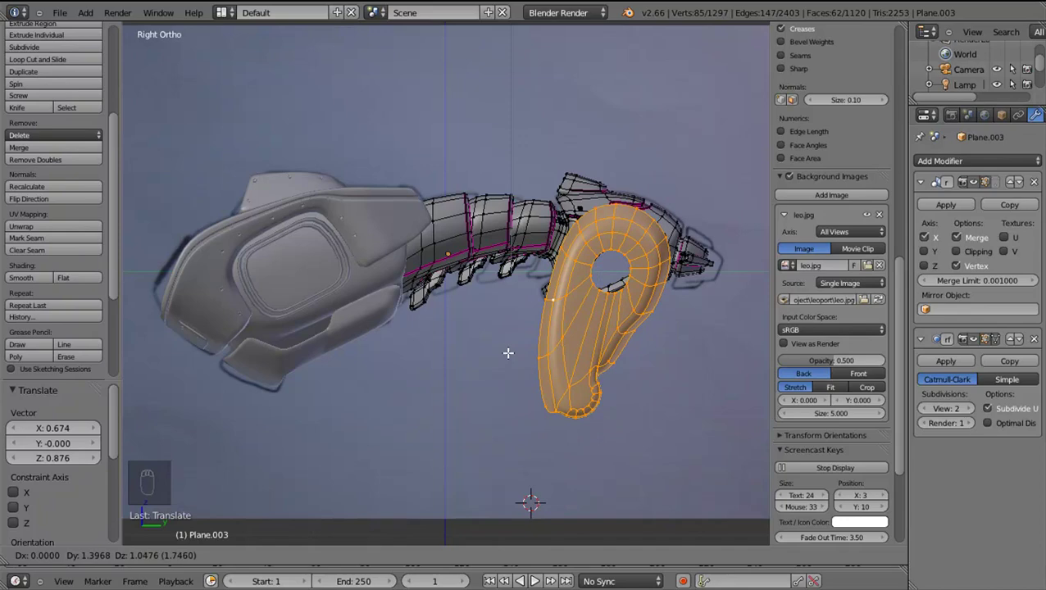
drag(581, 332, 666, 390)
key(r)
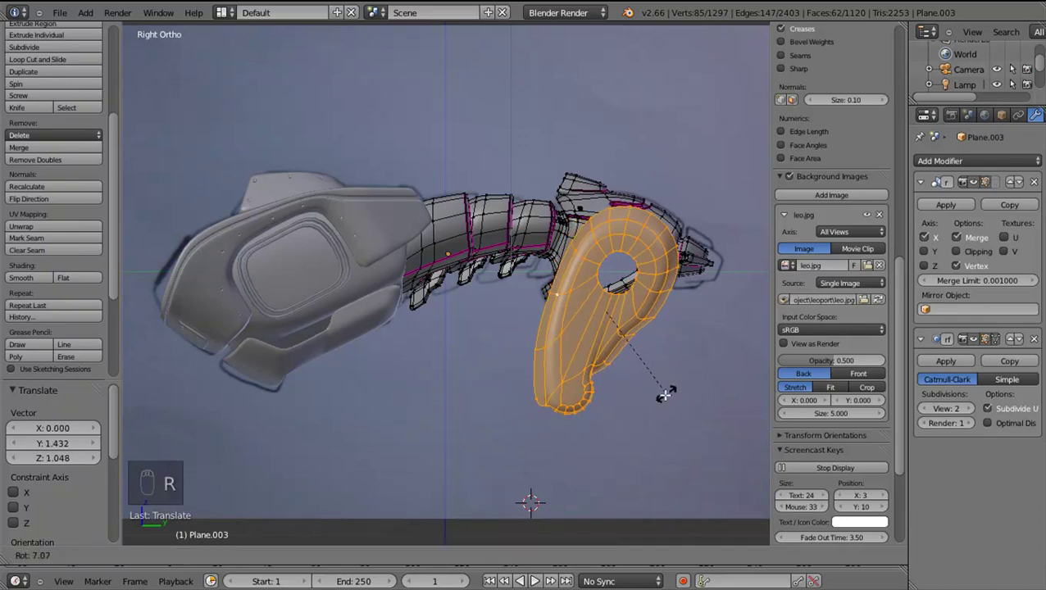
click(663, 391)
key(g)
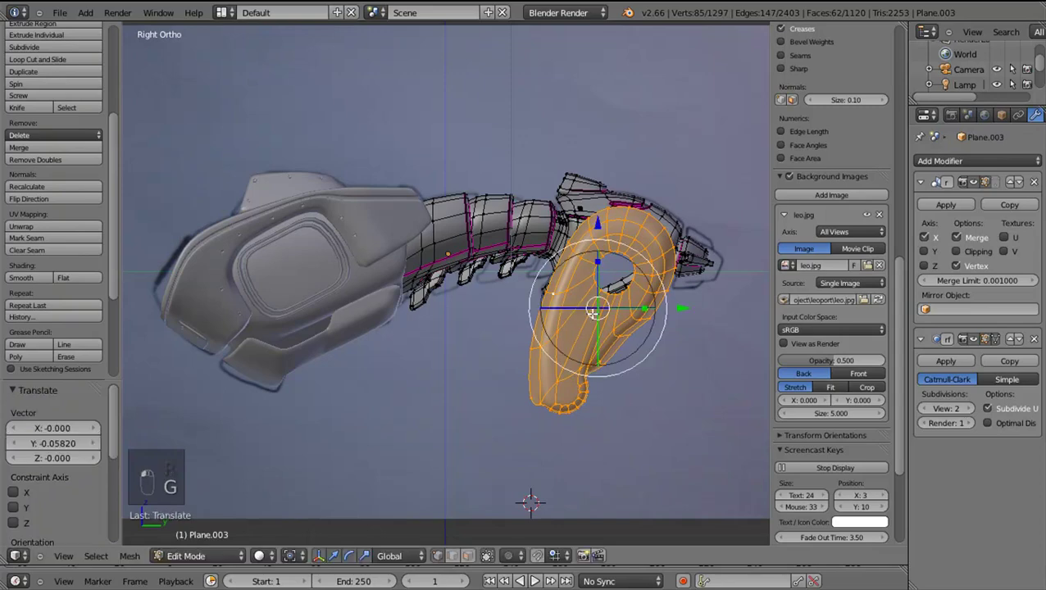
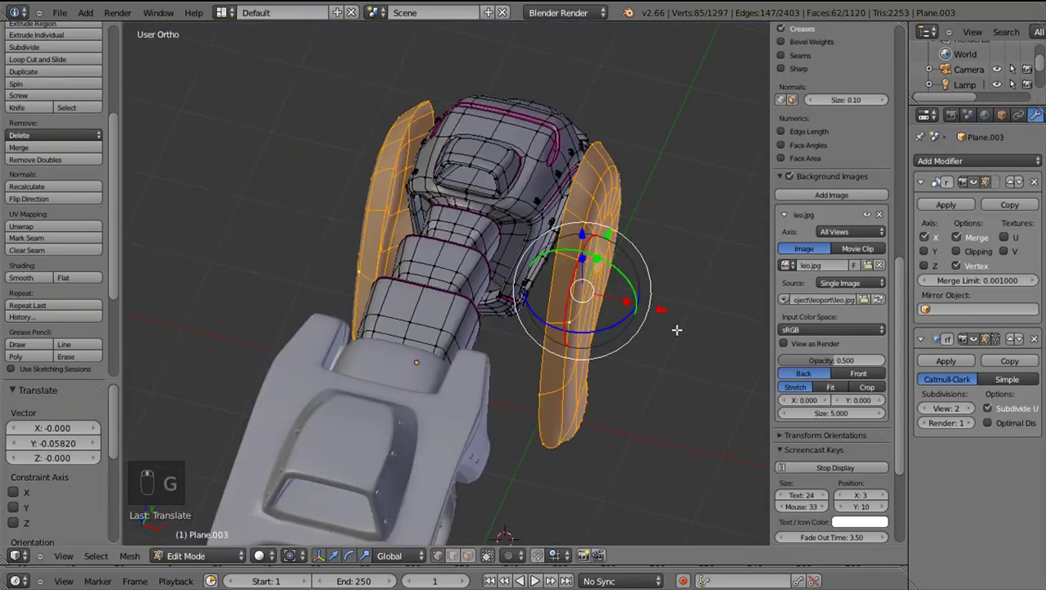
Shift the paired discs sideways along X and check them from a low angle beneath the body
drag(685, 302, 695, 303)
drag(680, 332, 693, 290)
drag(692, 290, 697, 284)
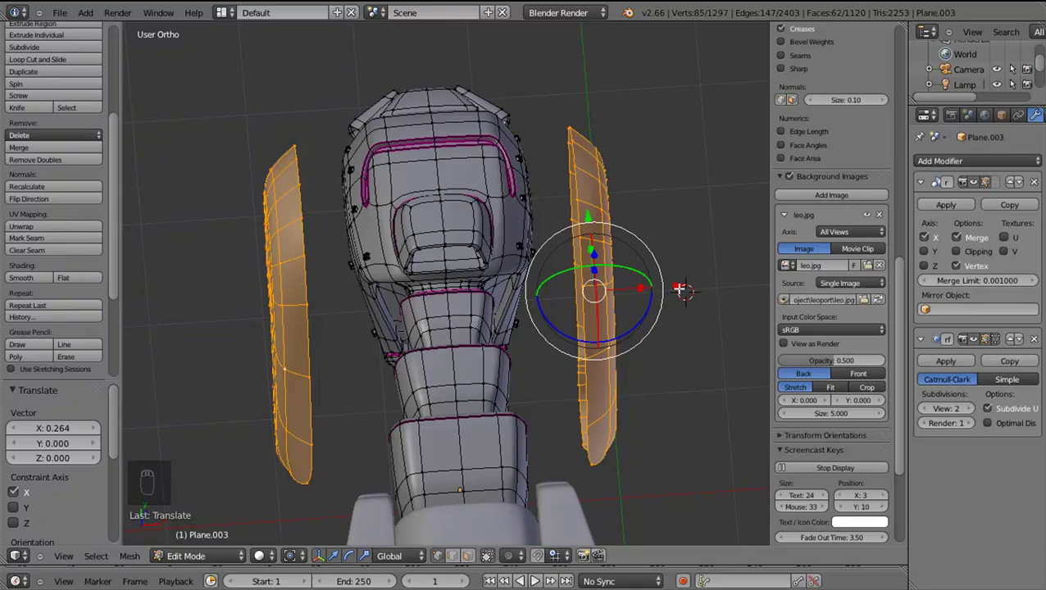
drag(685, 284, 654, 292)
drag(655, 291, 626, 251)
scroll(up, 3)
drag(550, 328, 509, 367)
key(ctrl+r)
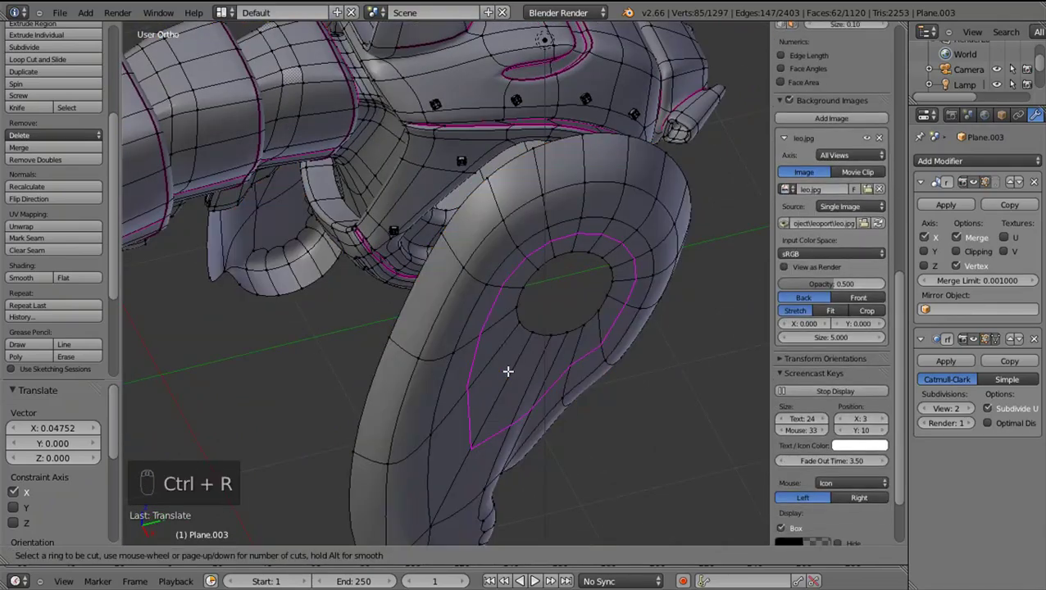
In side view, cut a new edge loop around the ankle disc's hole, keeping it centred
key(KP_3)
drag(508, 367, 486, 421)
drag(487, 421, 453, 381)
key(ctrl+r)
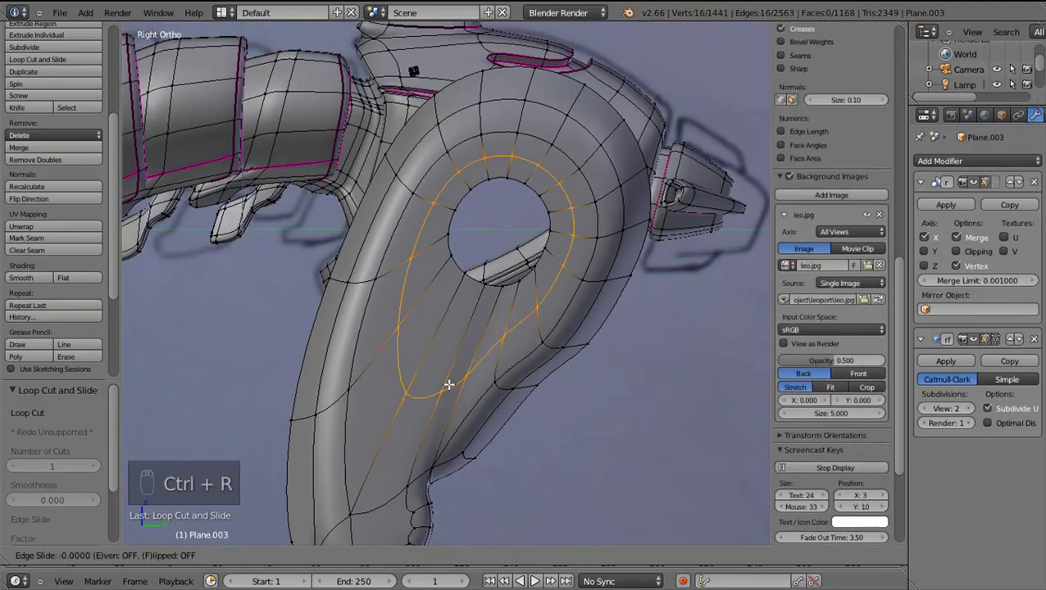
drag(415, 391, 417, 373)
right_click(415, 386)
right_click(417, 373)
Slide the new loop toward the hole and confirm it
key(g)
key(o)
drag(417, 372, 440, 329)
key(g)
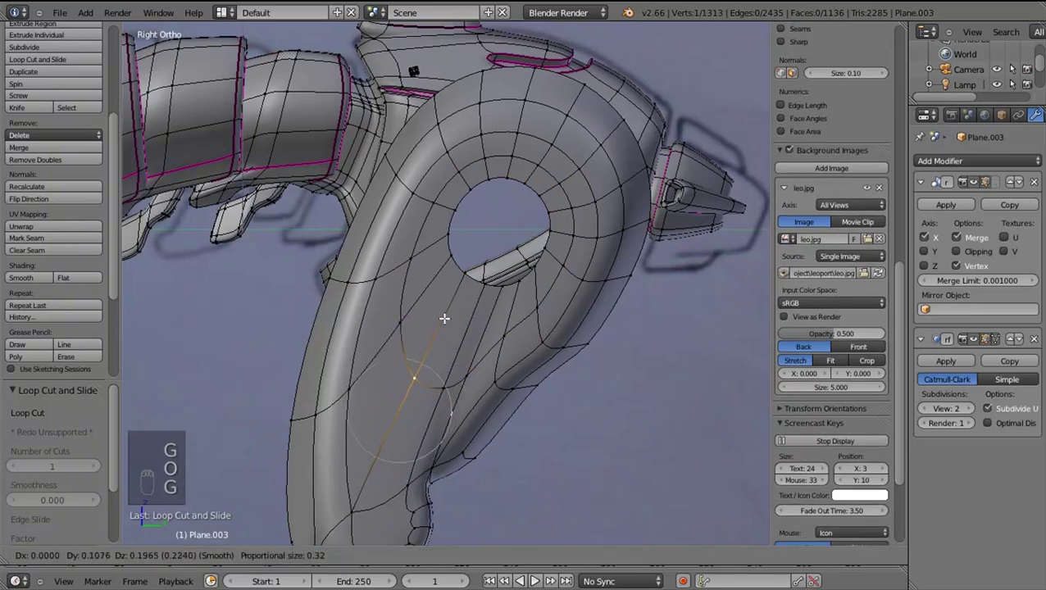
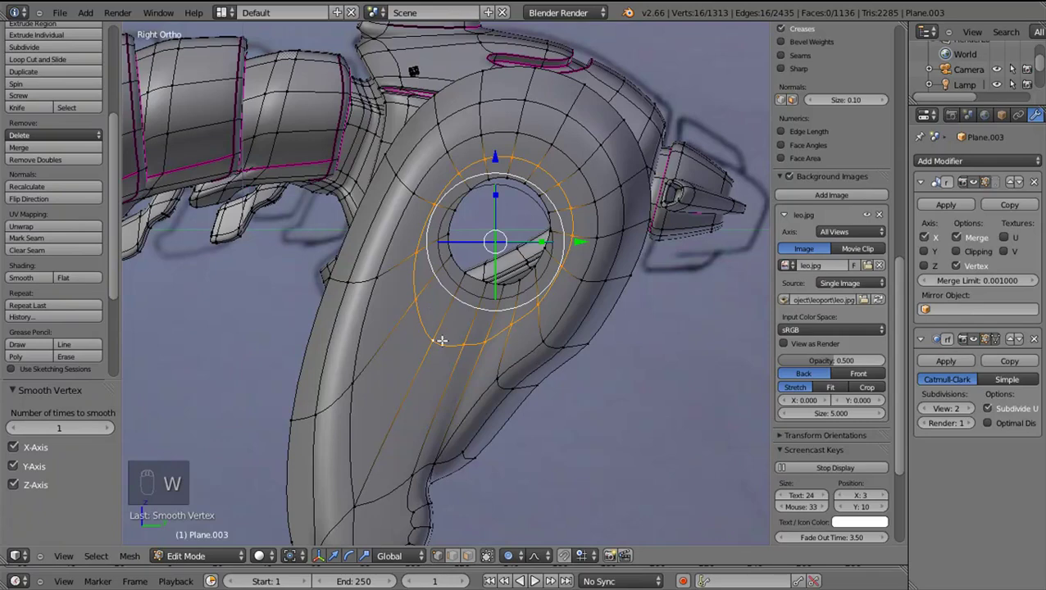
Nudge the vertices along the hole's lower rim into line
drag(446, 331, 465, 306)
key(g)
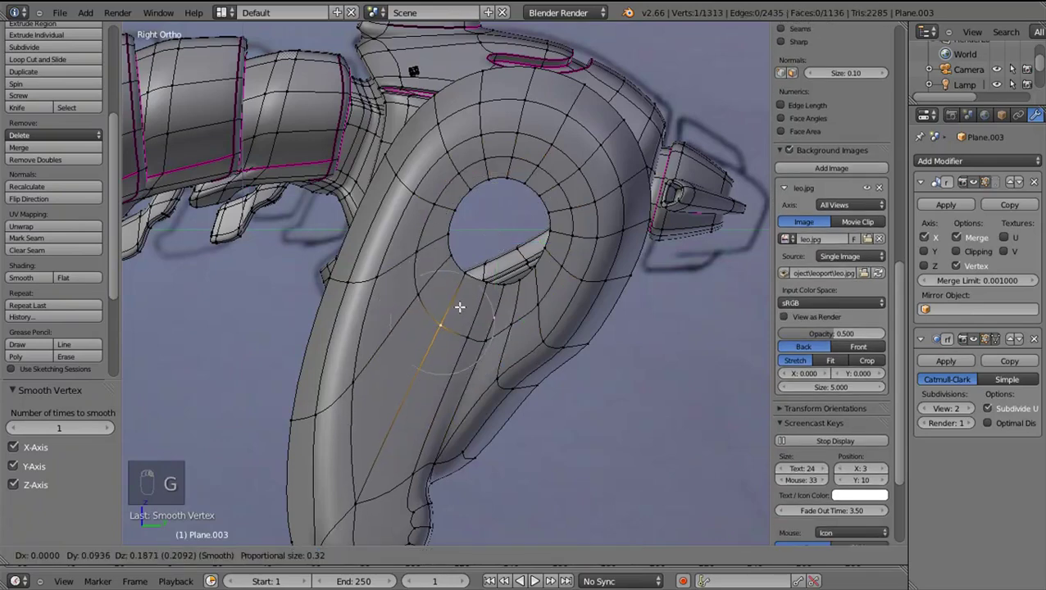
click(513, 314)
drag(513, 319, 531, 319)
key(g)
drag(530, 320, 477, 355)
click(477, 355)
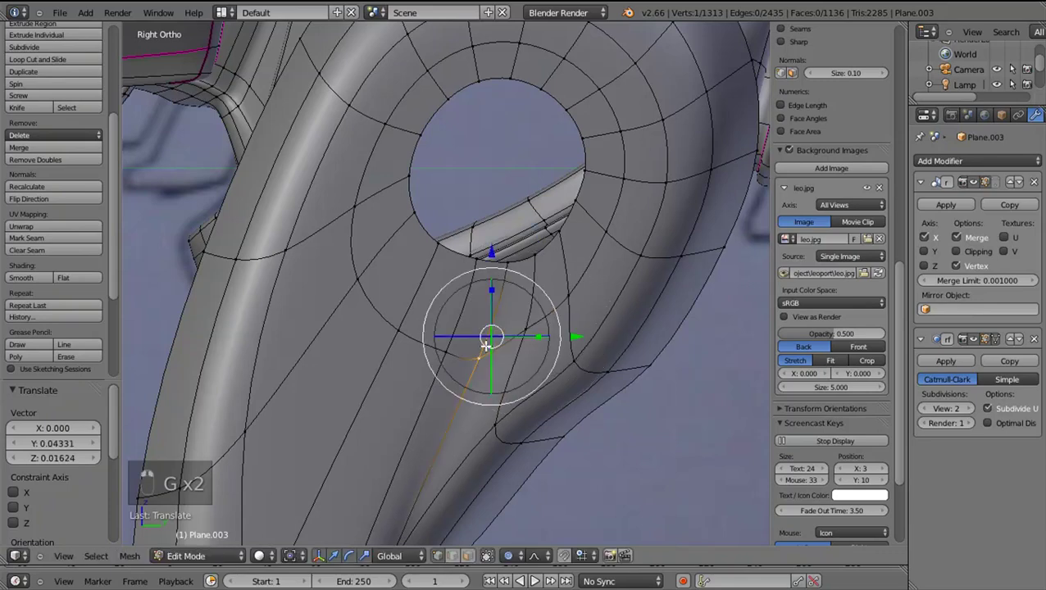
key(g)
drag(488, 340, 499, 344)
key(o)
Reposition the vertices beside and left of the hole to even the rim
key(g)
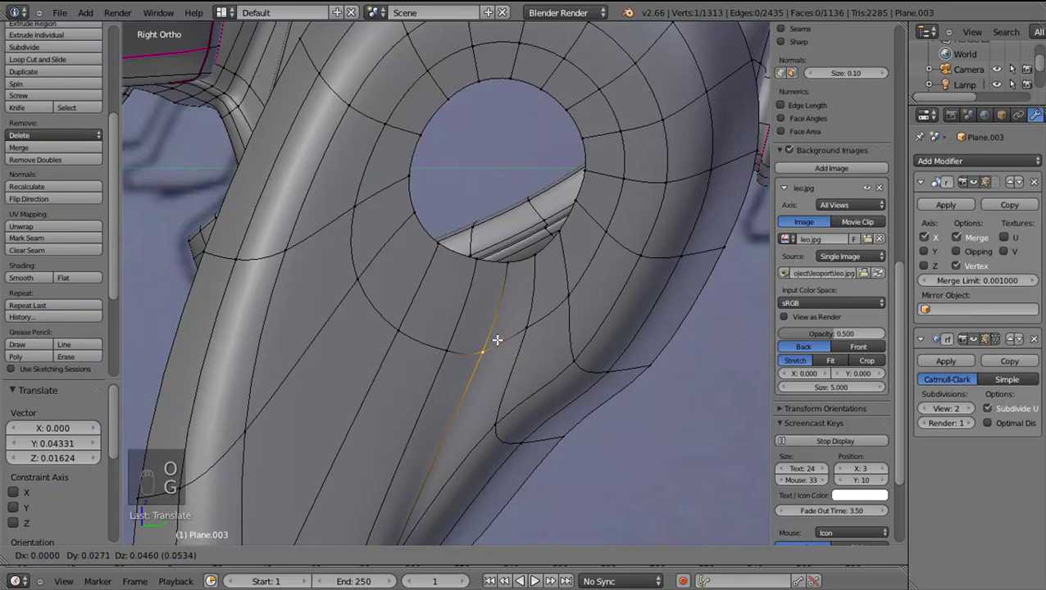
drag(453, 351, 403, 330)
drag(452, 336, 403, 330)
key(g)
drag(402, 329, 369, 277)
drag(409, 313, 369, 277)
key(g)
click(371, 272)
key(g)
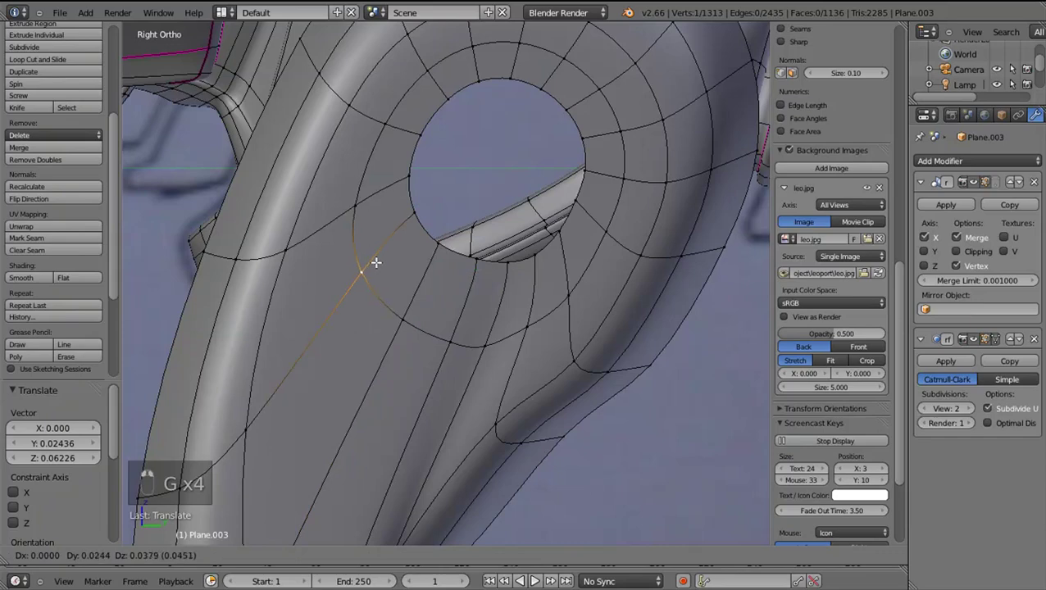
click(362, 207)
key(g)
click(492, 258)
Enlarge the full rim loop around the hole and shift it along X into place
drag(488, 252, 493, 262)
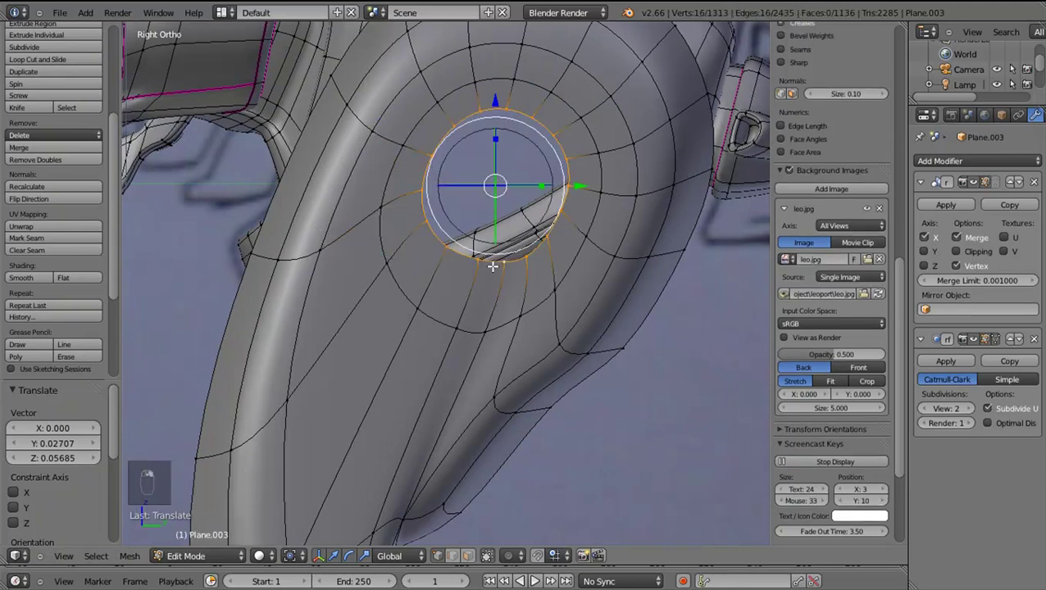
key(g)
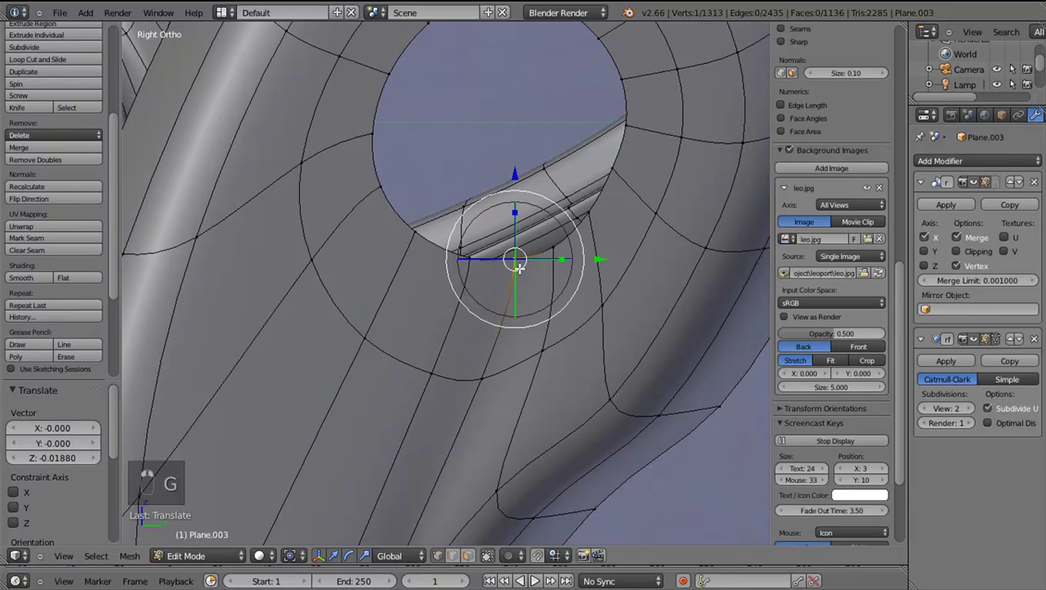
key(g)
key(space)
click(500, 259)
drag(499, 259, 486, 312)
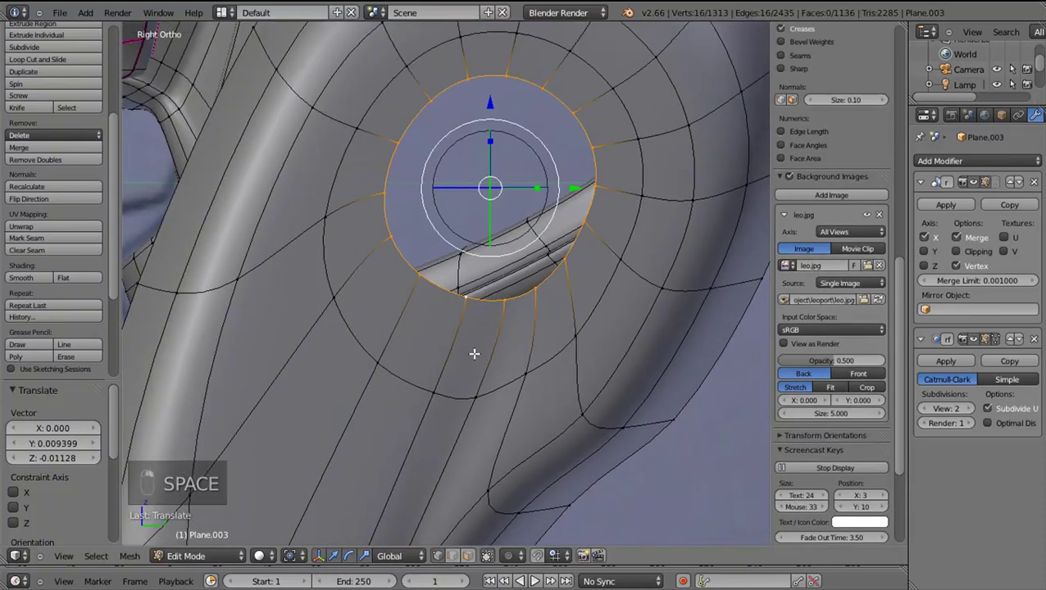
drag(538, 348, 536, 276)
drag(550, 287, 563, 295)
drag(514, 314, 489, 441)
key(alt+KP_3)
Snap the 3D cursor to the hole centre and add a 16-vertex circle there
key(shift+a)
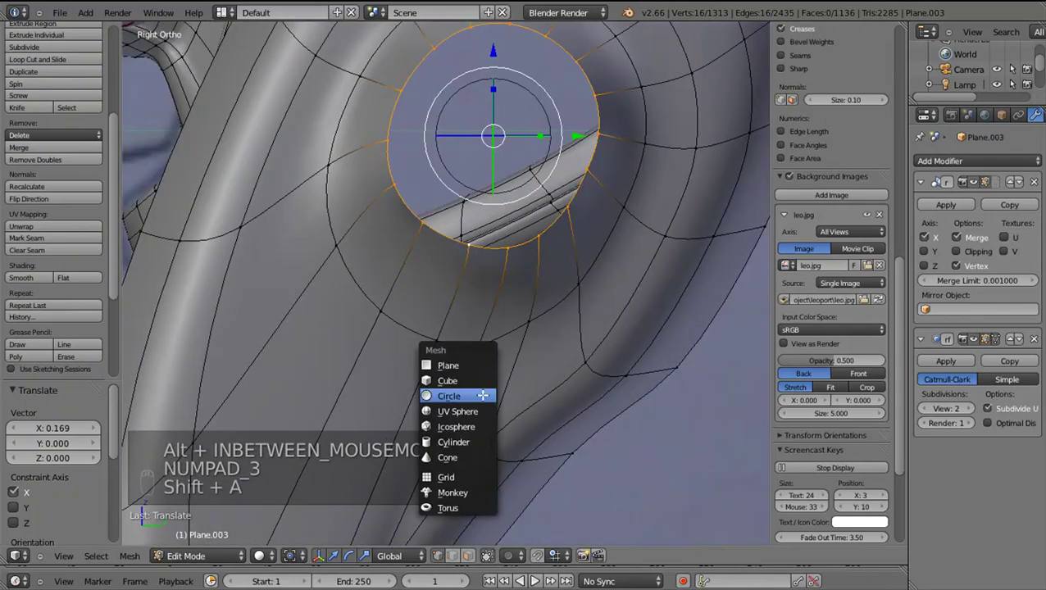
key(ctrl+z)
key(shift+s)
key(shift+a)
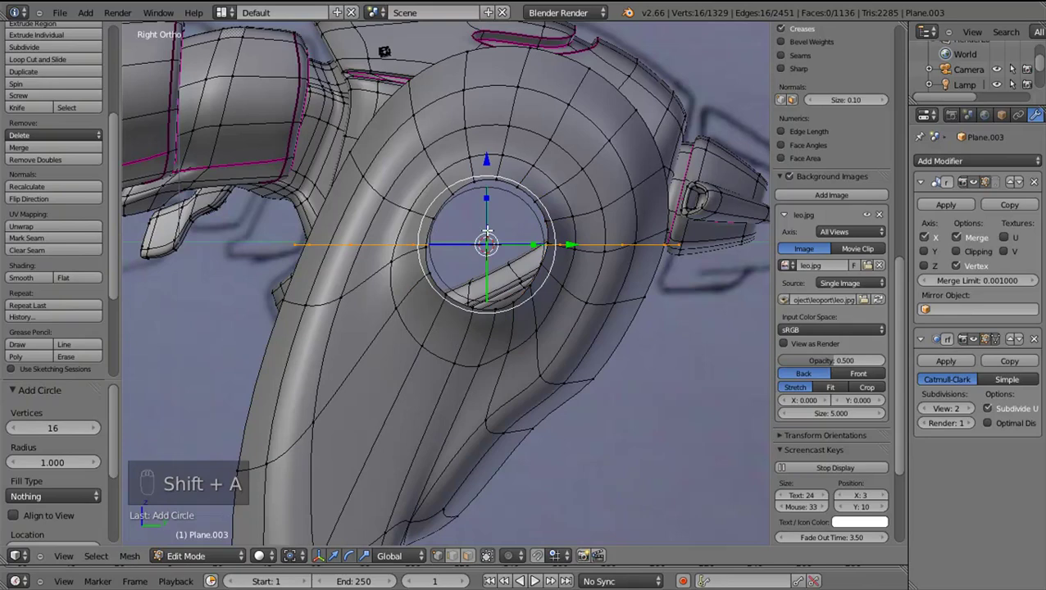
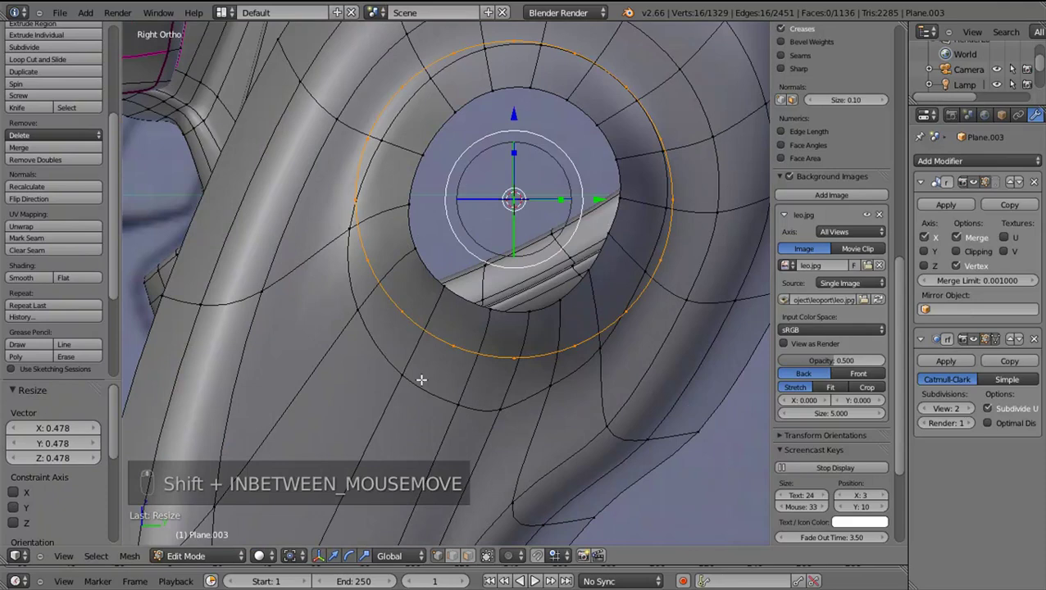
Scale the new circle down so it fits inside the disc hole as an inner ring
drag(373, 445, 394, 386)
key(shift+g)
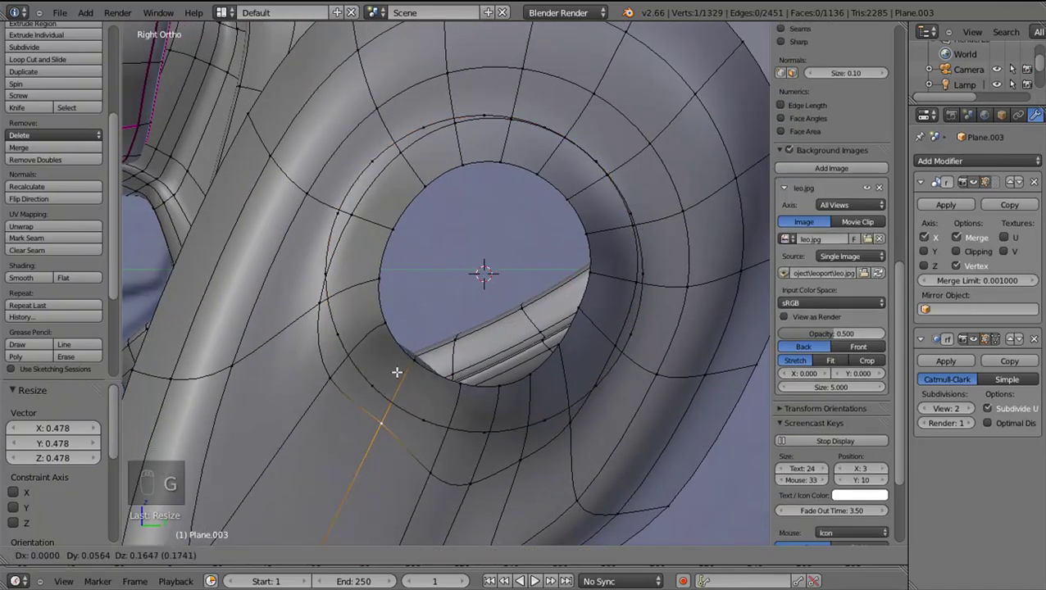
drag(438, 421, 560, 451)
key(s)
drag(484, 474, 479, 475)
click(483, 465)
drag(484, 465, 505, 403)
Shift the ring vertices and move individual ones to smooth the inner loop
key(g)
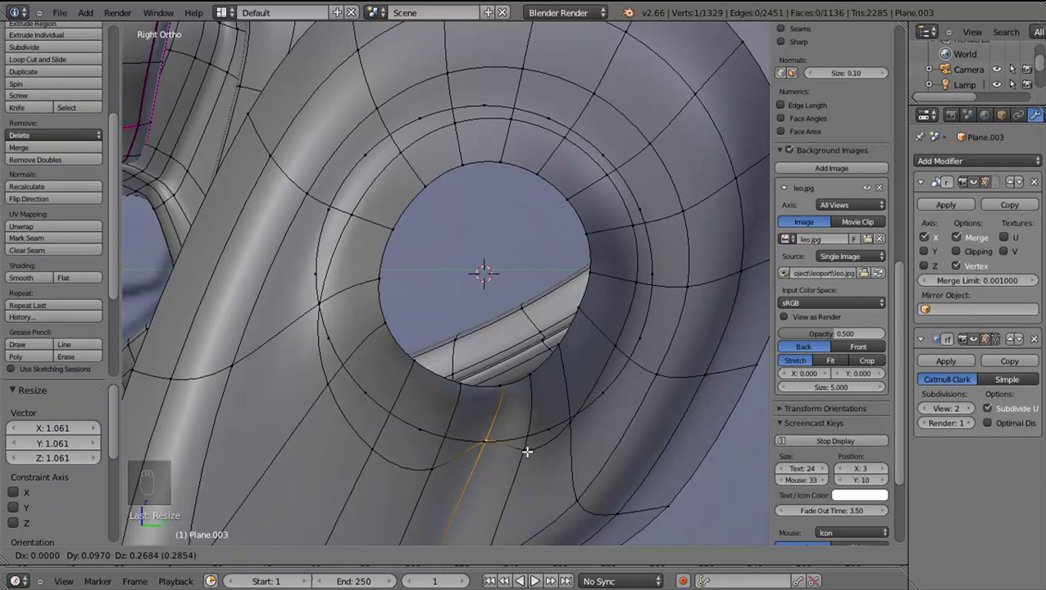
drag(529, 448, 547, 426)
key(g)
click(548, 423)
right_click(549, 420)
drag(575, 412, 618, 350)
right_click(585, 417)
drag(618, 350, 620, 387)
key(g)
drag(619, 387, 612, 432)
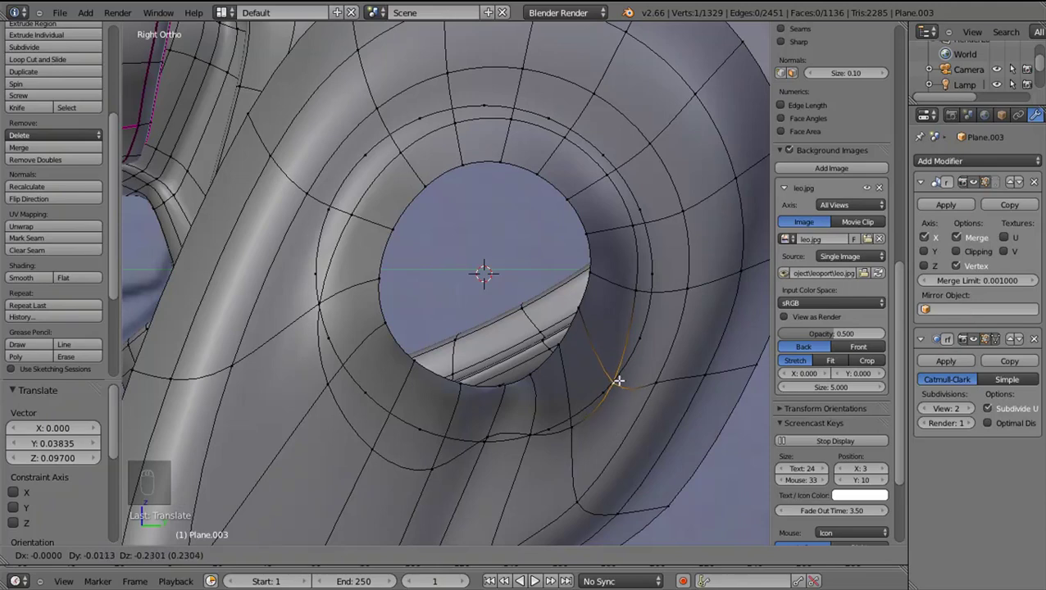
Slide the vertices on the right and top of the ring along their edges to even spacing
drag(636, 300, 654, 298)
right_click(639, 298)
key(g)
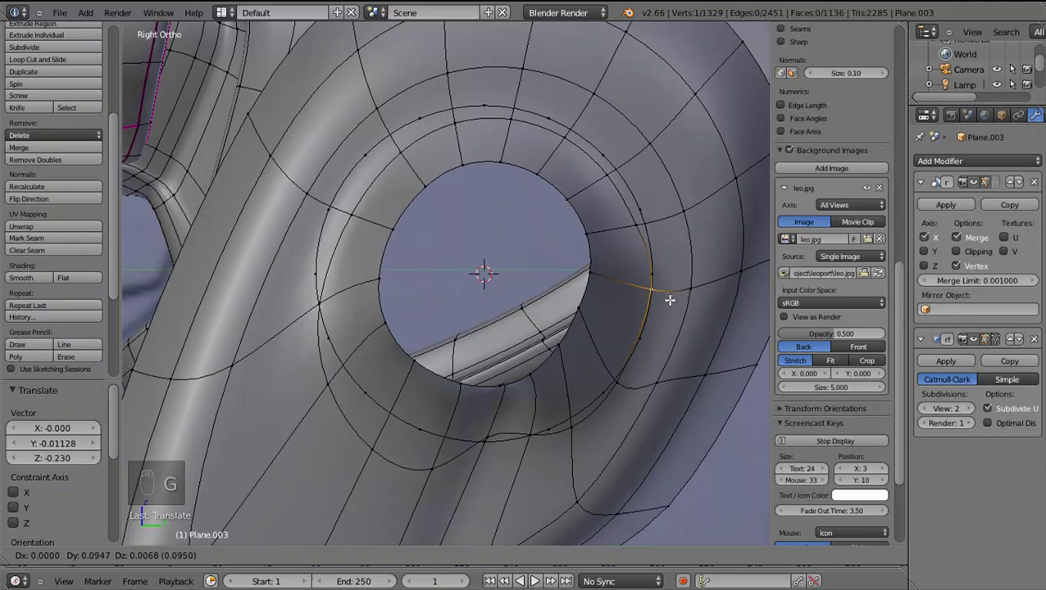
click(640, 227)
key(g)
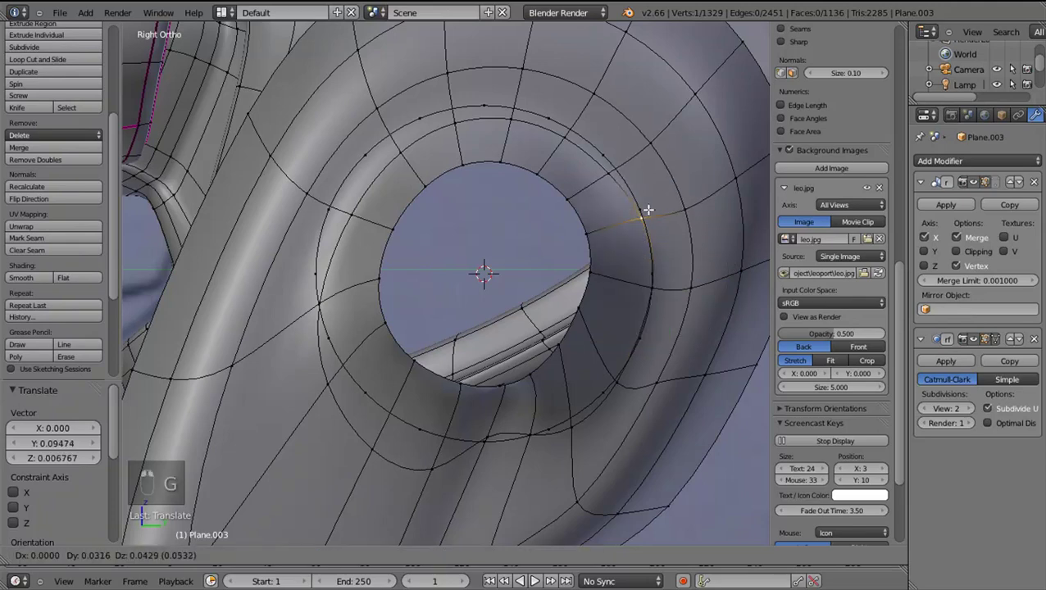
drag(649, 205, 624, 163)
middle_click(612, 170)
key(g)
click(564, 132)
key(g)
click(512, 116)
key(g)
right_click(575, 209)
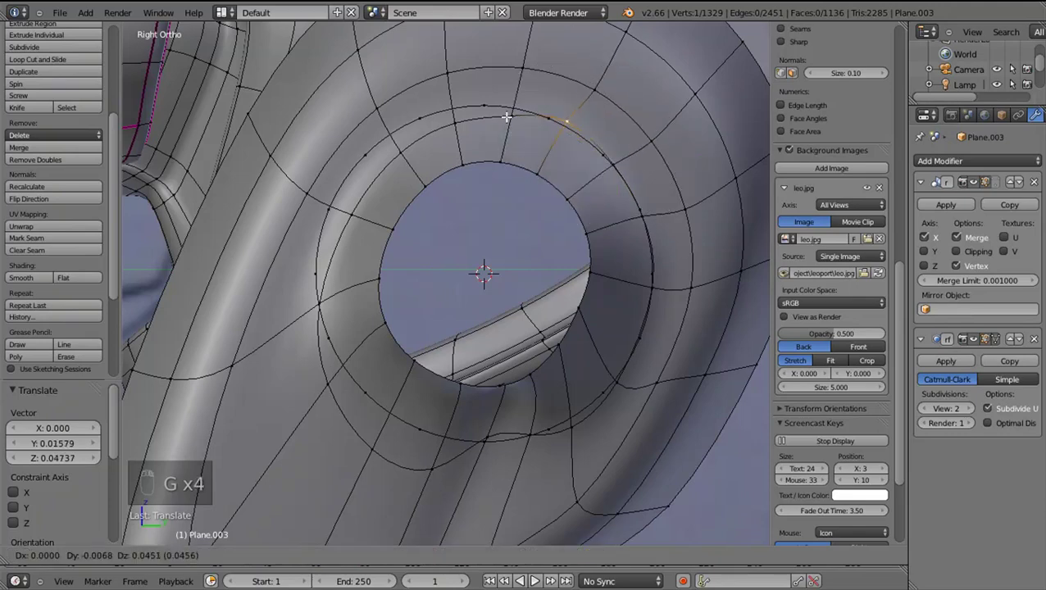
key(g)
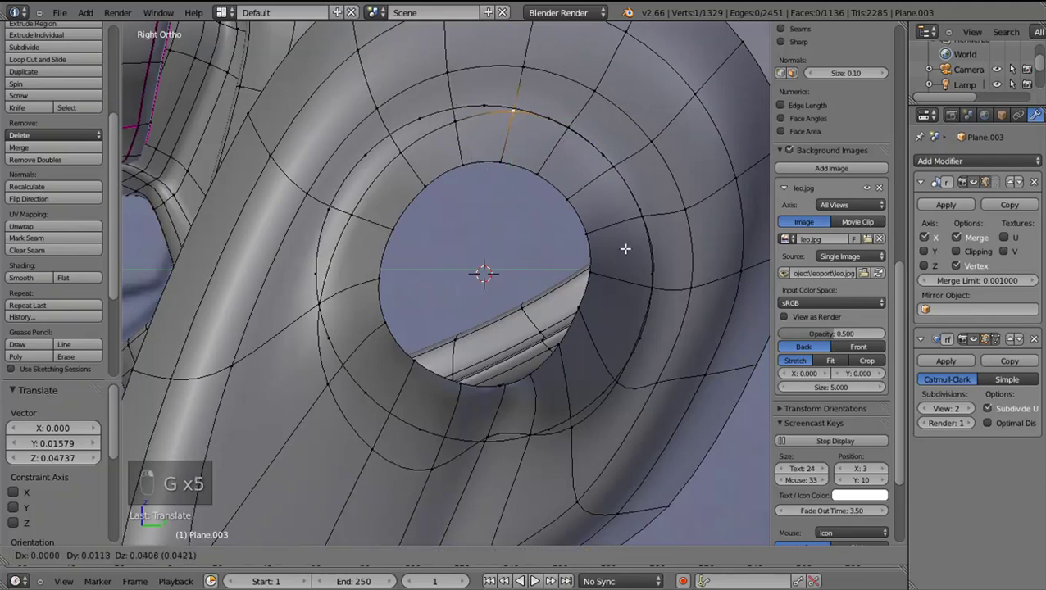
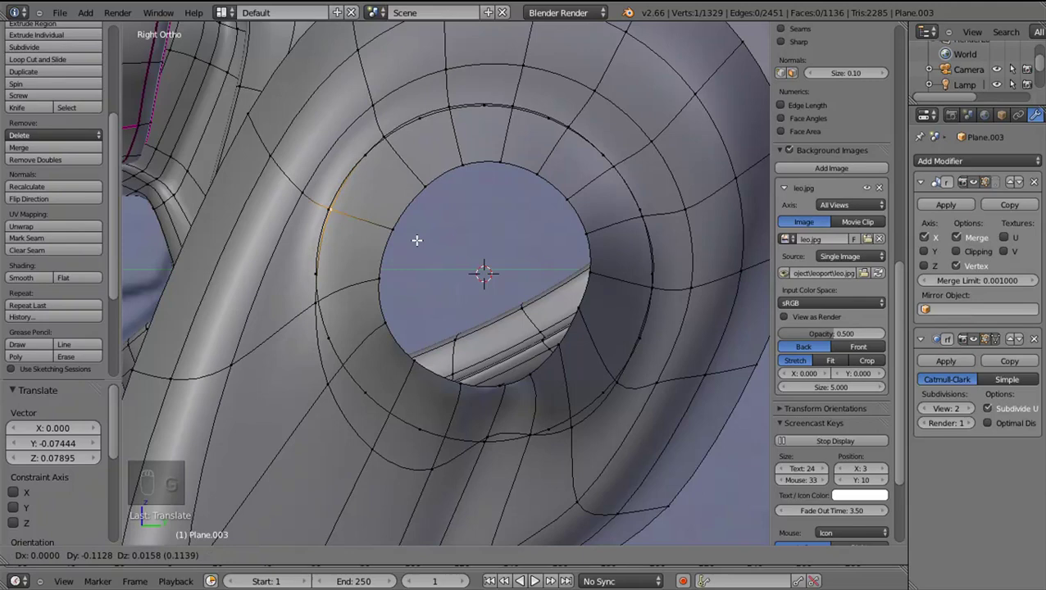
Slide the left-side ring vertices along the loop to even their spacing
drag(324, 306, 355, 364)
right_click(402, 330)
drag(383, 351, 408, 304)
key(g)
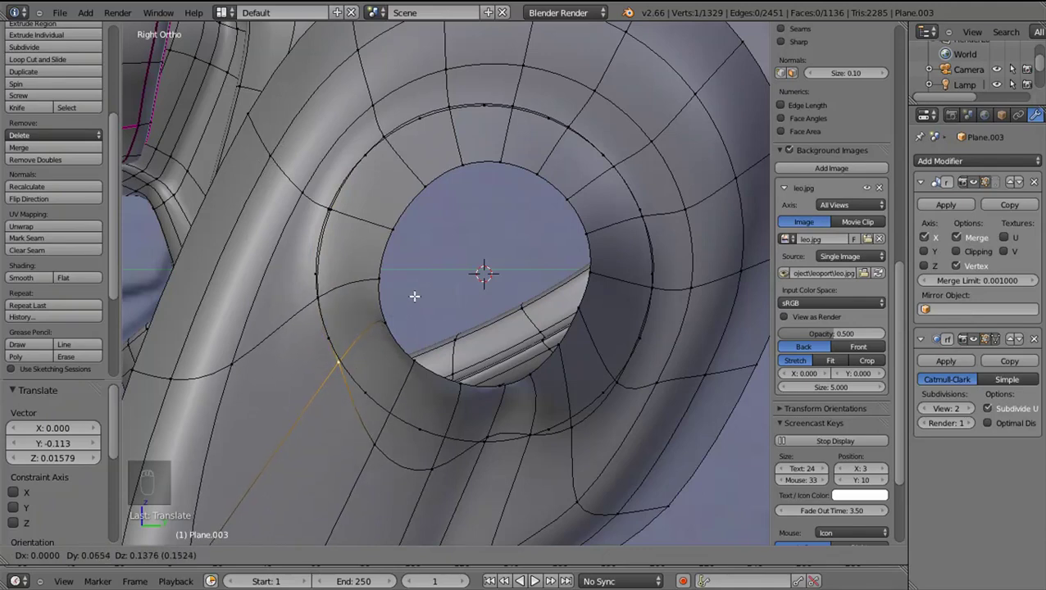
drag(383, 433, 492, 365)
right_click(485, 380)
key(g)
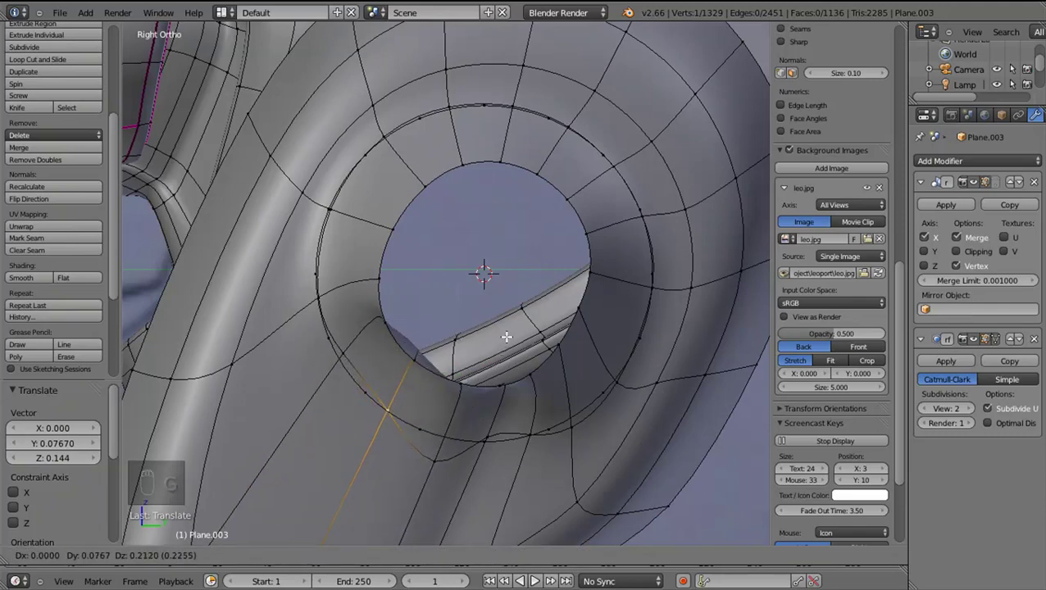
drag(367, 354, 460, 327)
drag(464, 320, 460, 327)
Move the lower ring vertices into place to finish evening the rim
key(g)
right_click(459, 329)
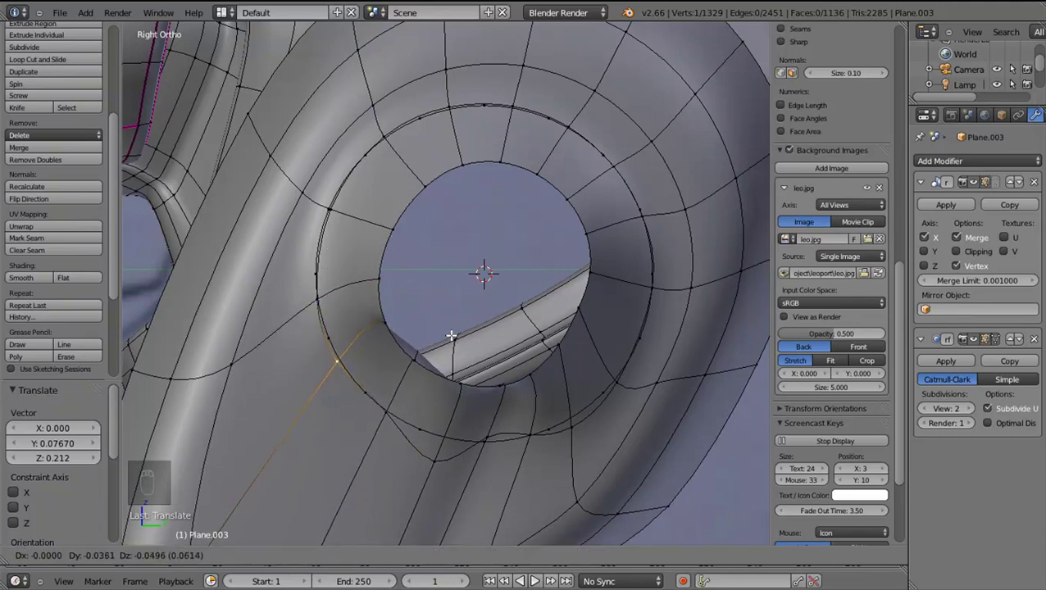
drag(437, 454, 445, 428)
key(g)
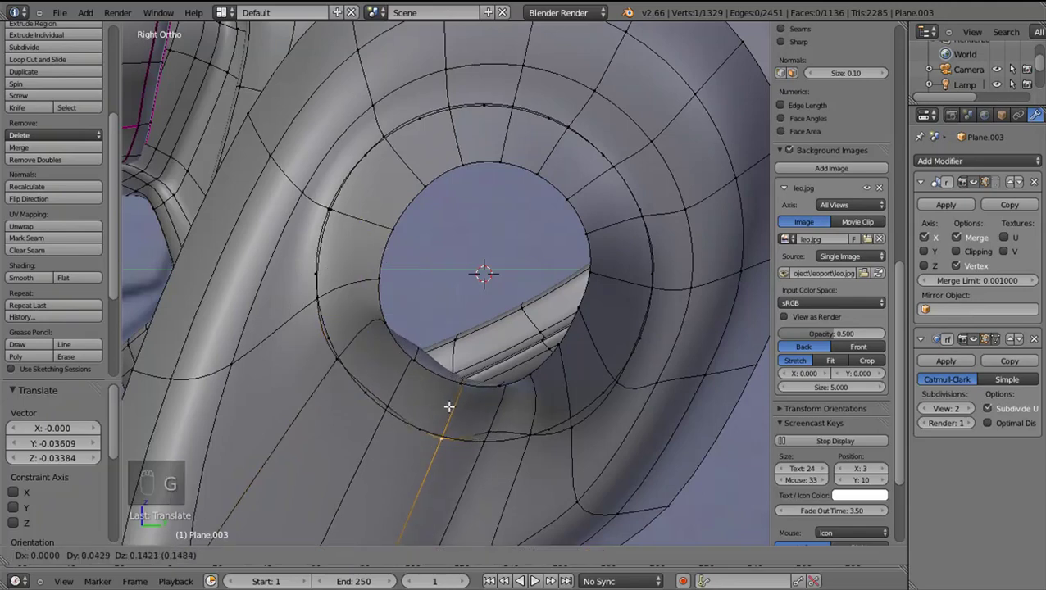
click(485, 420)
key(g)
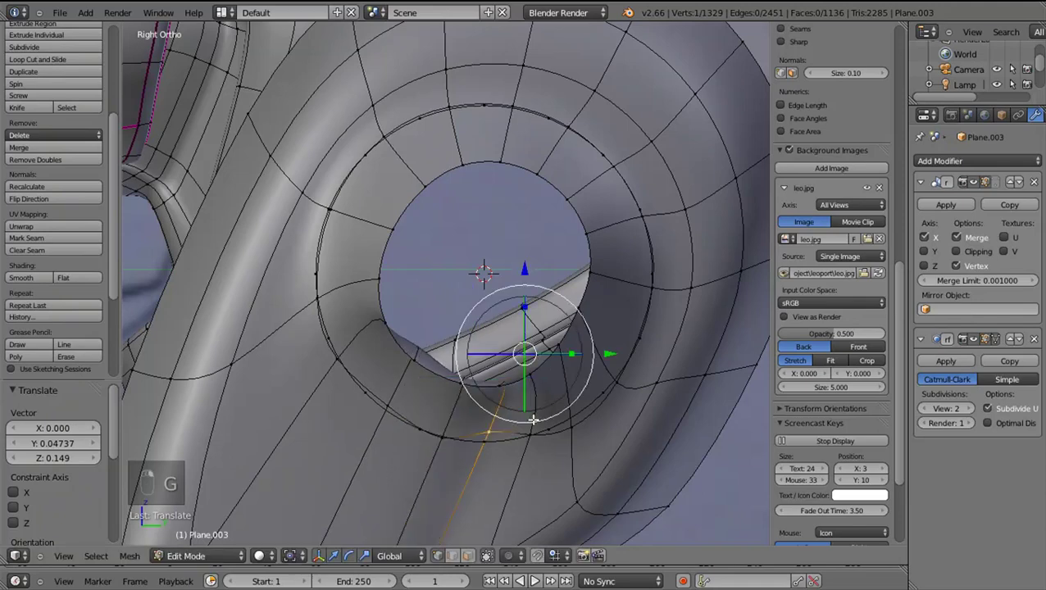
key(g)
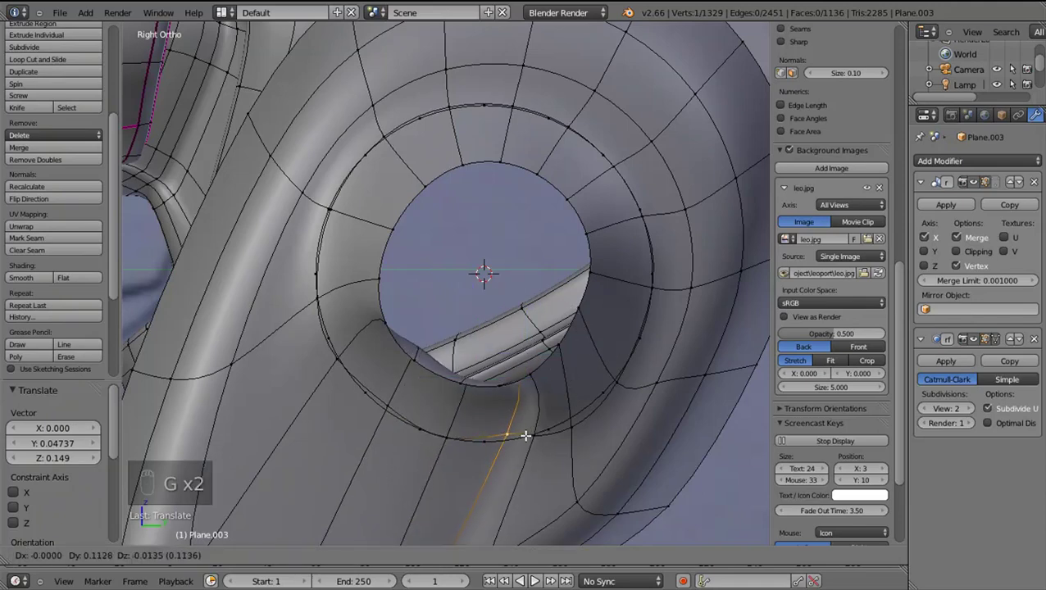
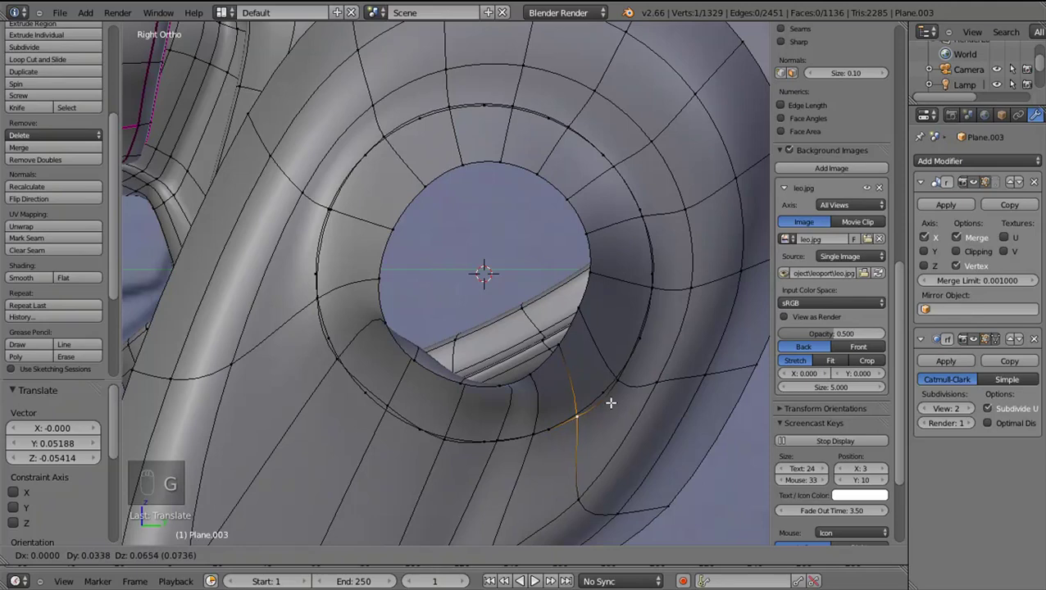
Orbit to inspect the hole and select the edge loop around it
drag(469, 385, 547, 421)
middle_click(531, 423)
right_click(531, 424)
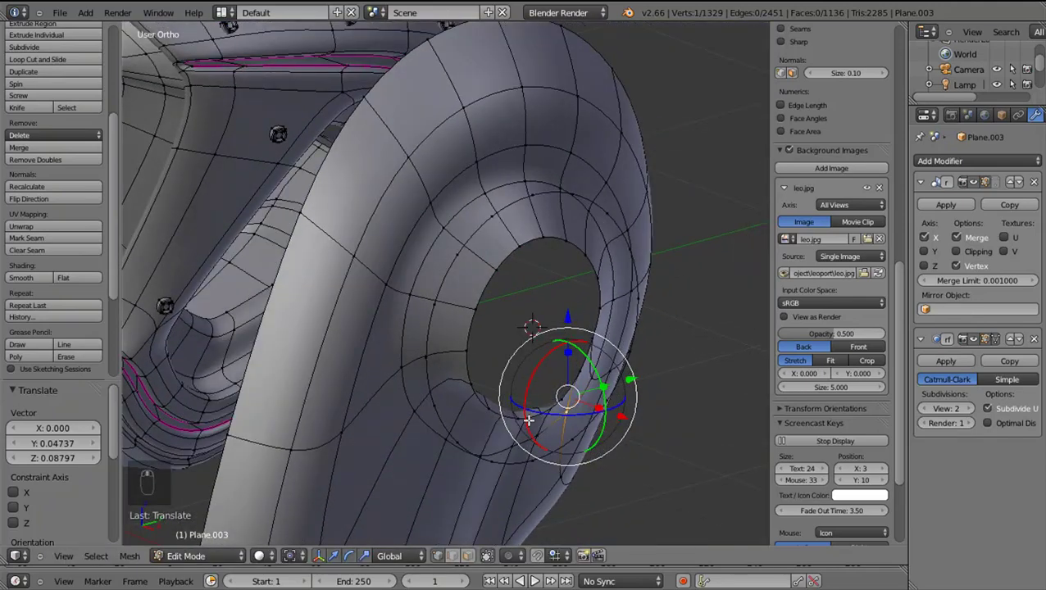
drag(529, 416, 491, 403)
From the side view, rescale the hole's edge loop into a rounder ring
key(KP_3)
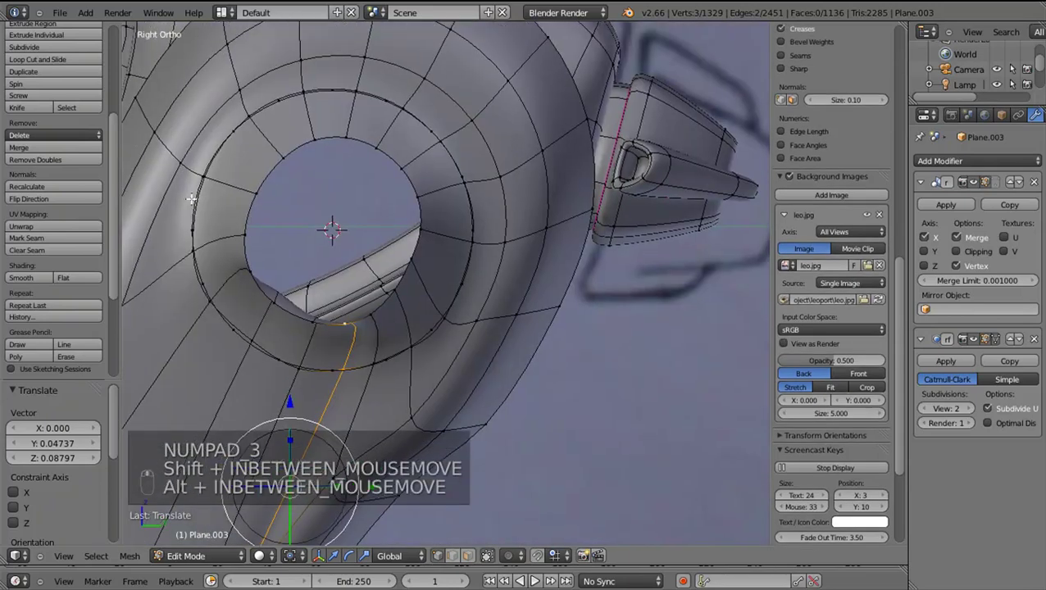
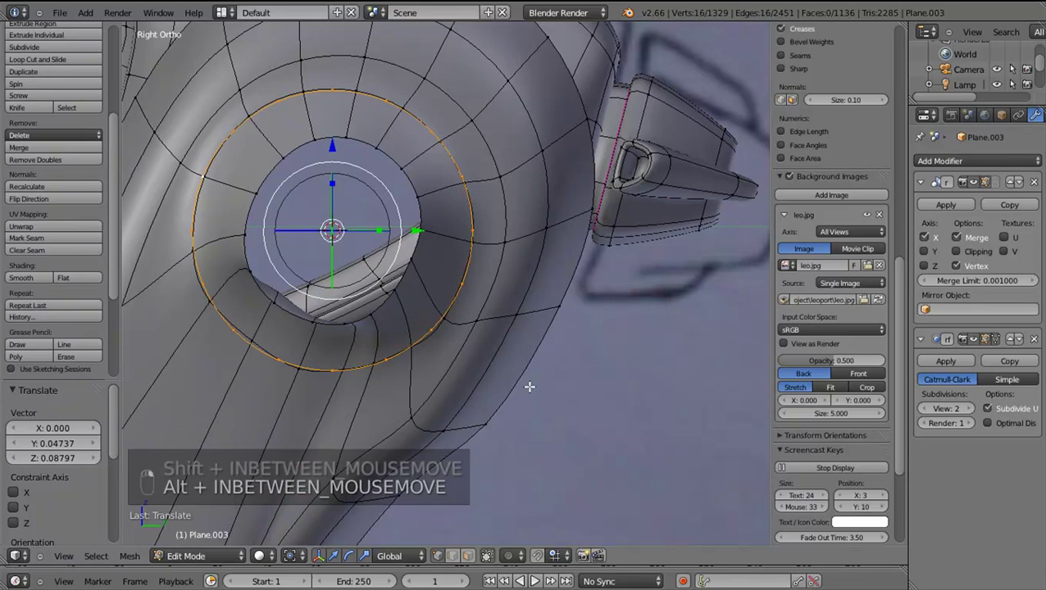
key(alt+s)
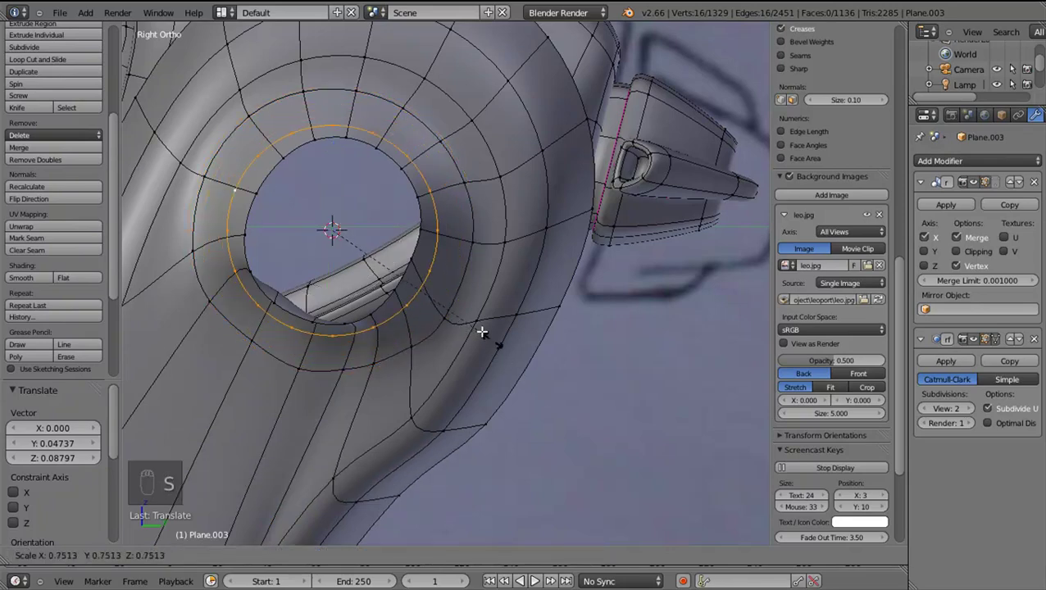
drag(297, 181, 347, 169)
middle_click(347, 169)
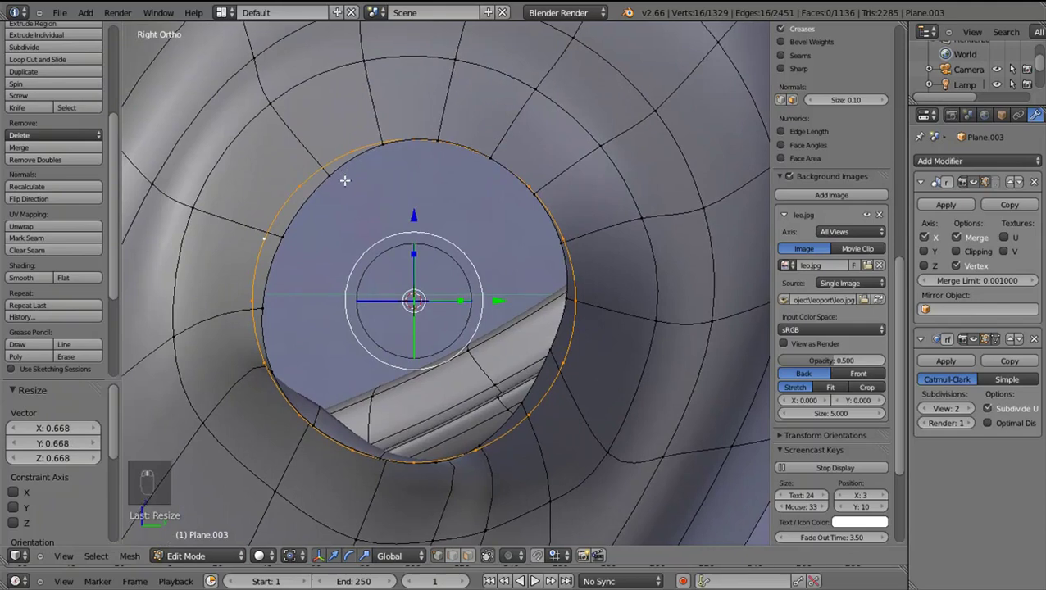
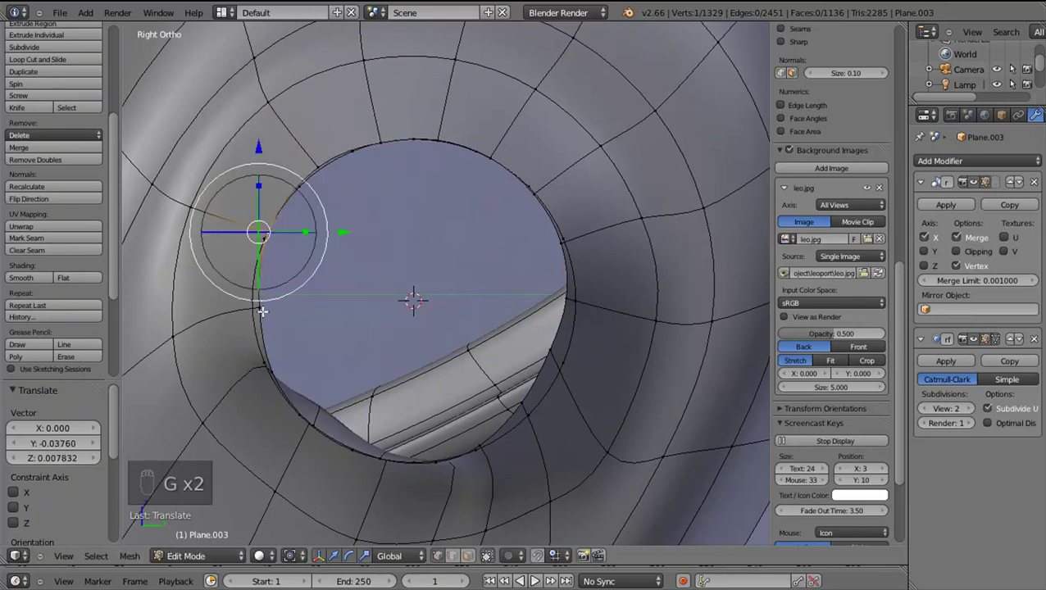
click(286, 310)
Move a left-side vertex onto the circle and orbit to check inside the hole
key(g)
right_click(323, 303)
drag(298, 387, 340, 393)
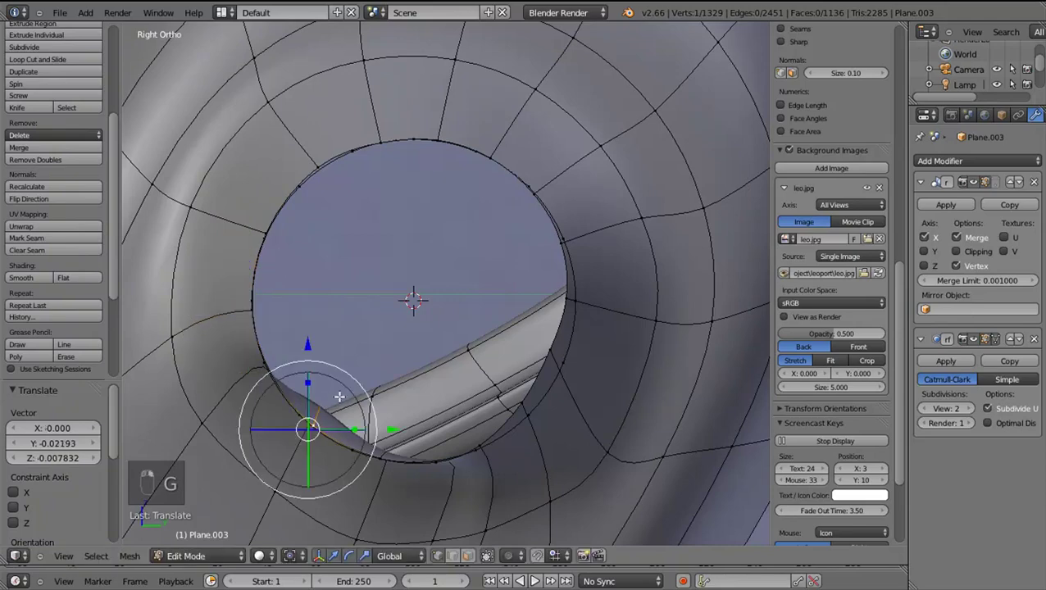
key(g)
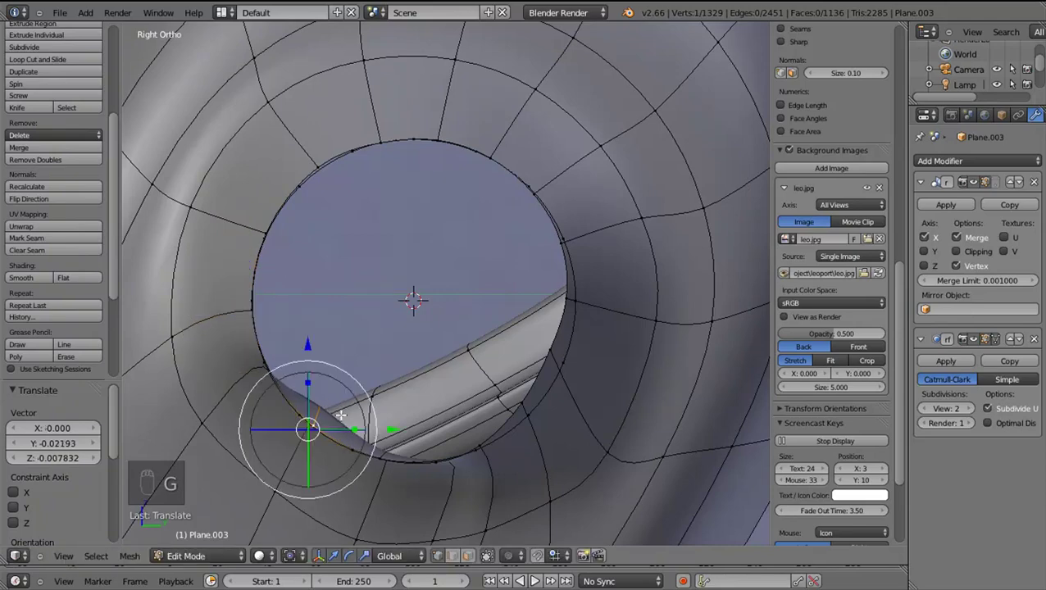
middle_click(406, 419)
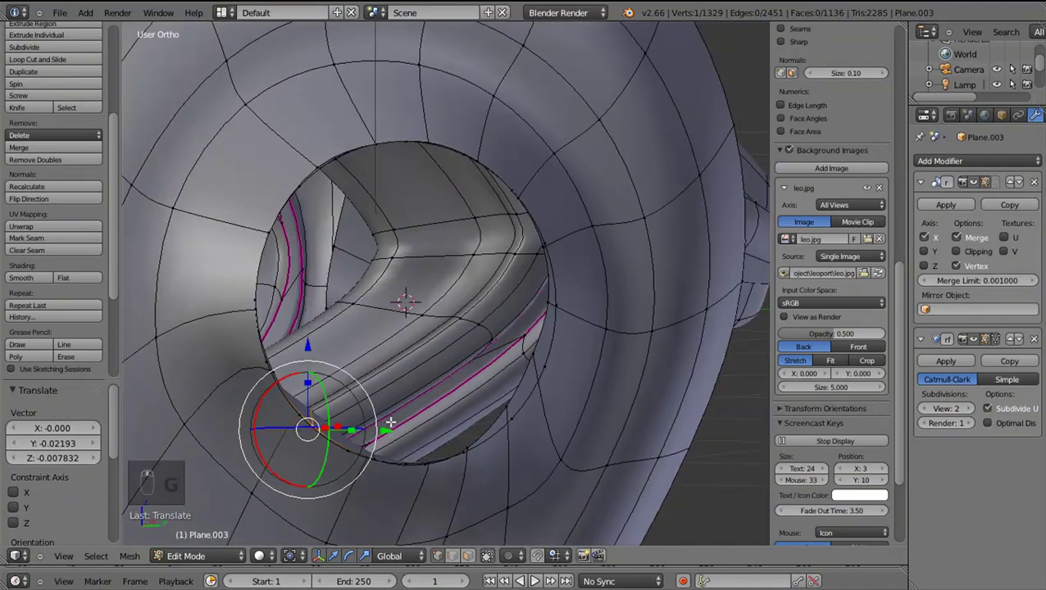
middle_click(386, 420)
key(KP_3)
drag(528, 416, 522, 425)
Move a right-side rim vertex onto the circle to round the opening
key(g)
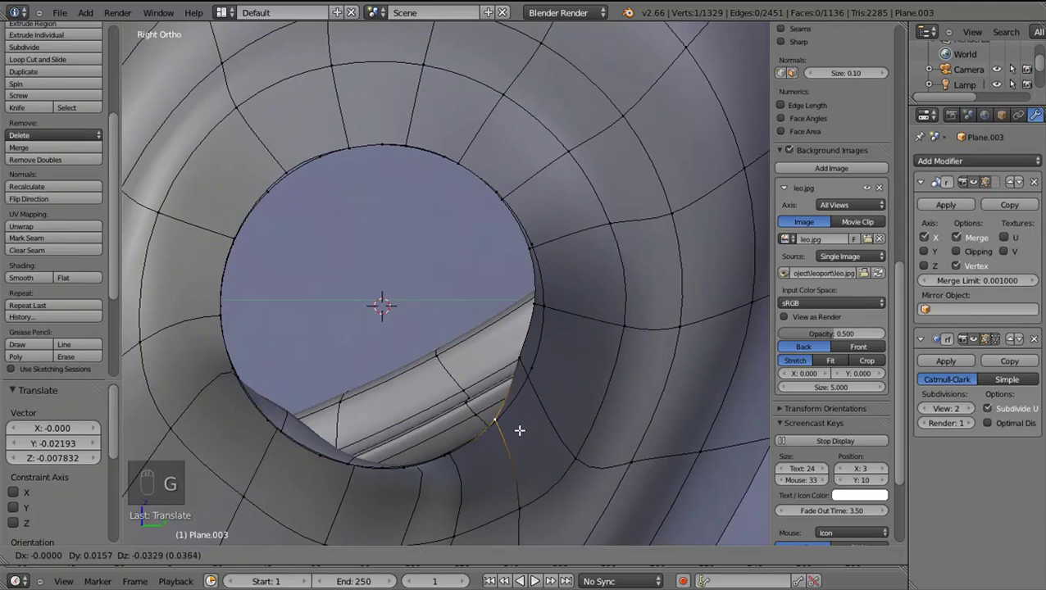
click(529, 362)
key(g)
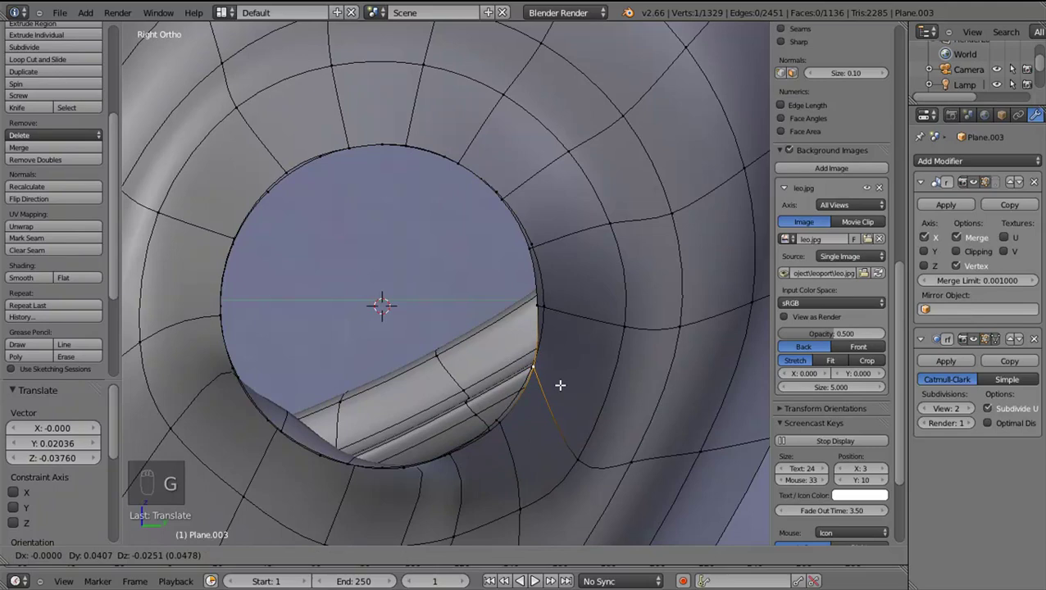
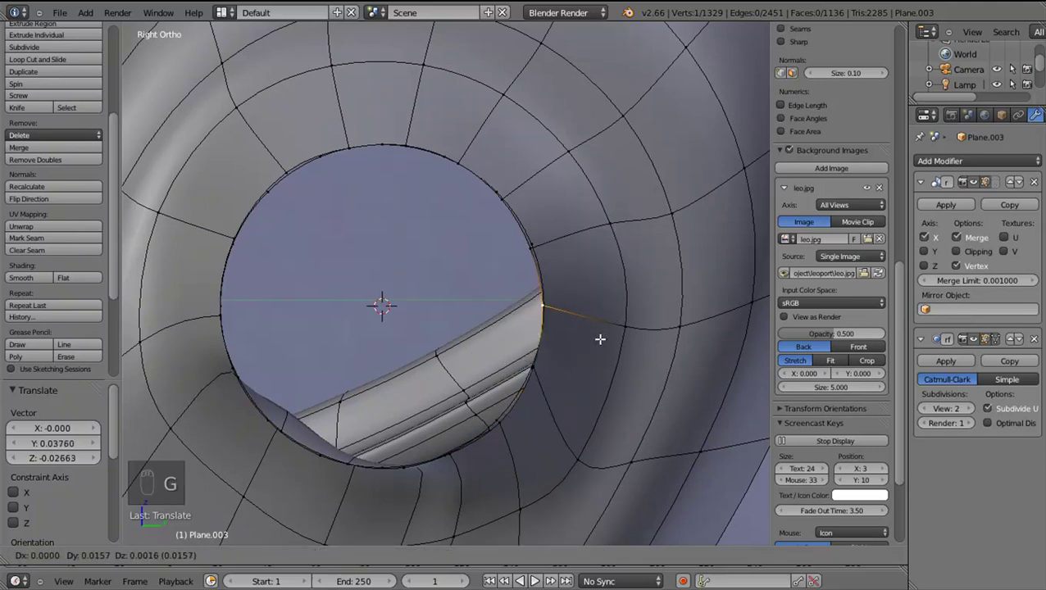
click(525, 249)
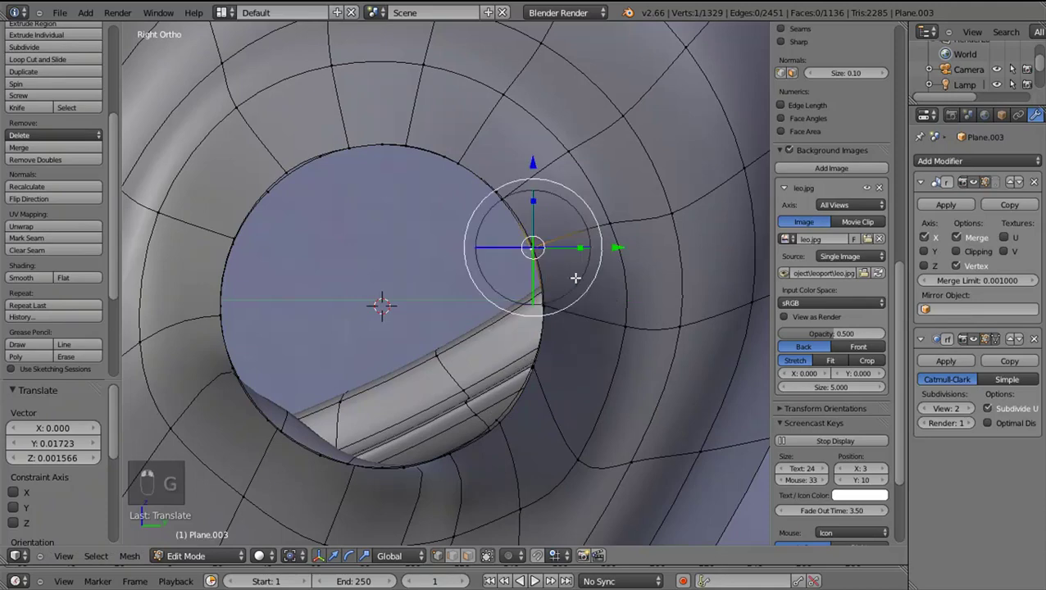
key(g)
drag(311, 425, 298, 426)
Turn off the Subdivision modifier's edit-mode display while editing
drag(289, 430, 1003, 348)
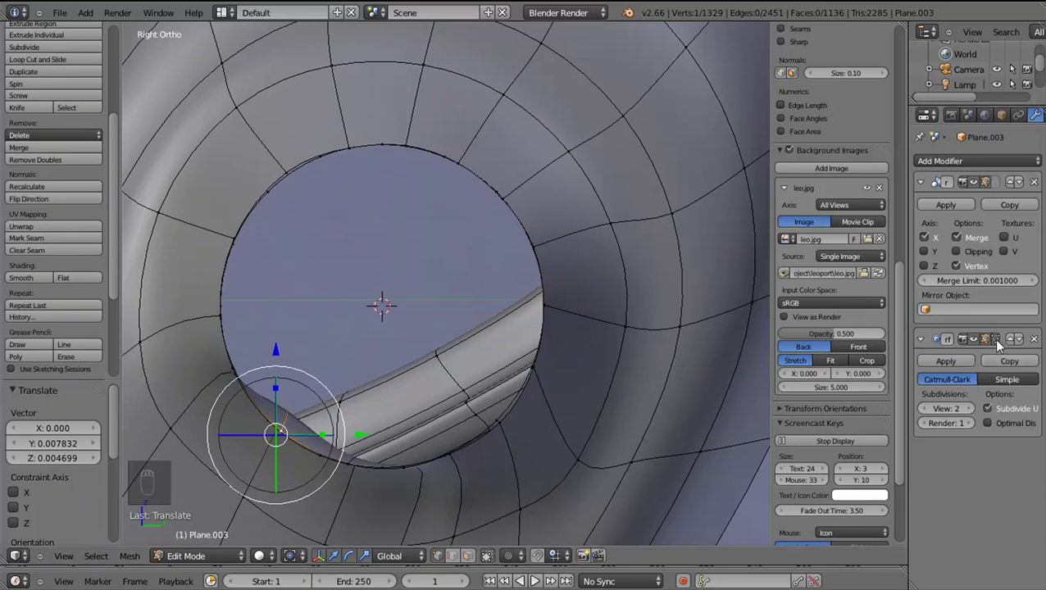
drag(1003, 347, 322, 344)
drag(322, 344, 279, 422)
key(g)
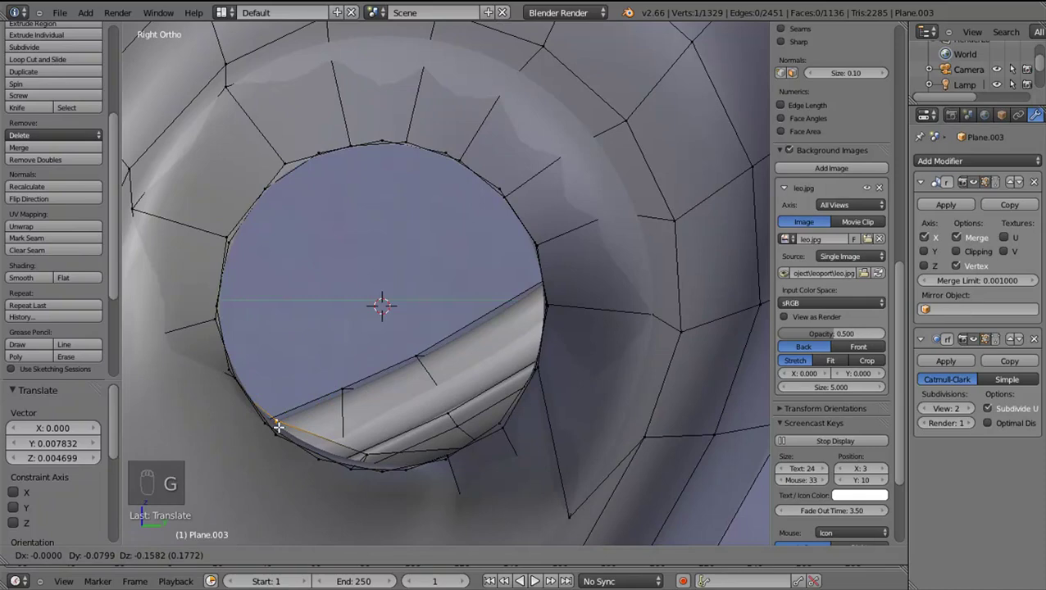
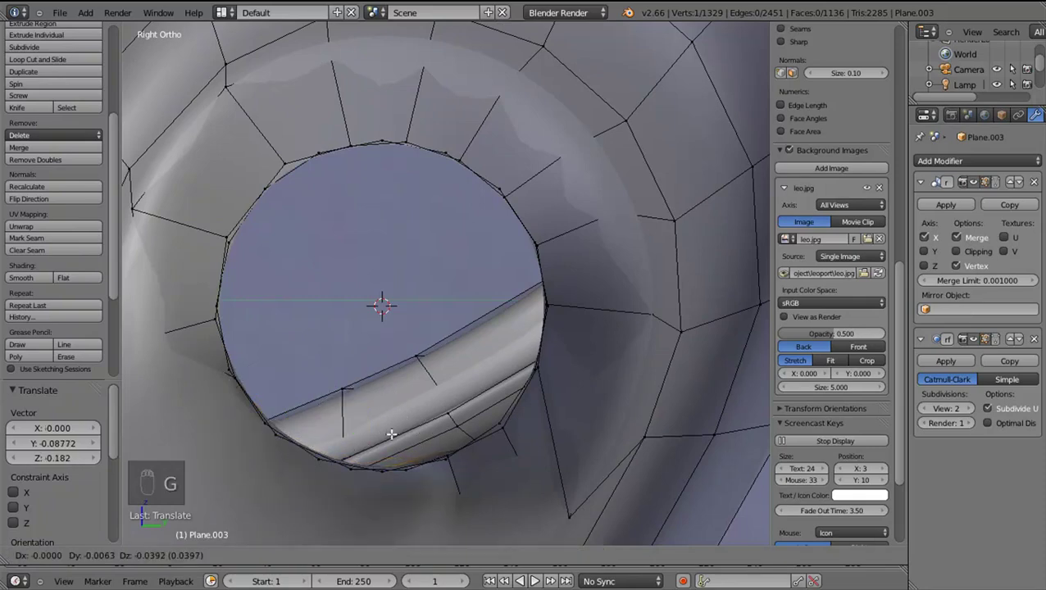
Inspect the ankle socket in see-through wireframe from the side view
key(z)
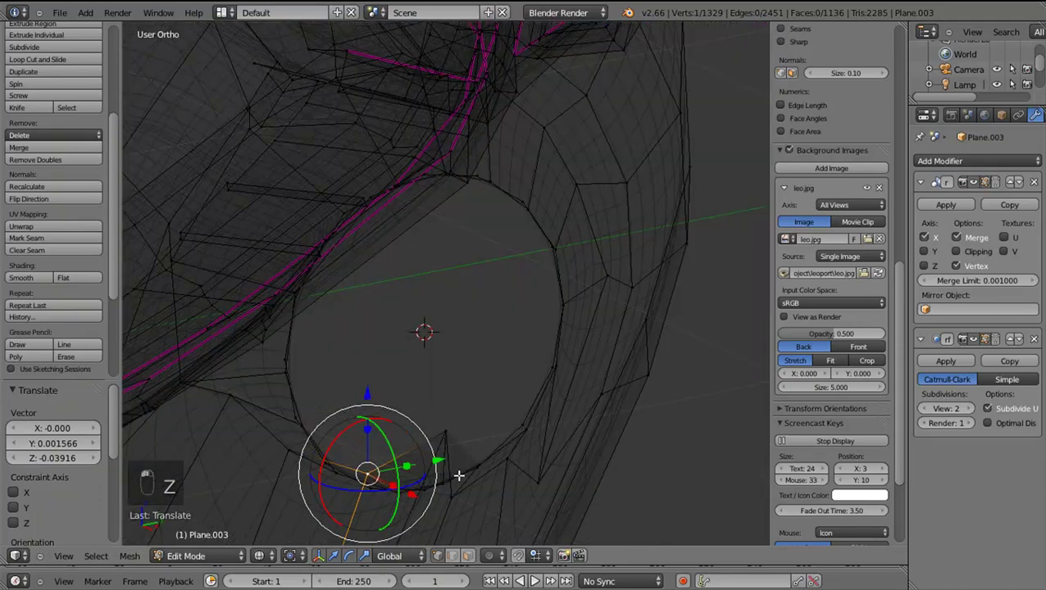
key(z)
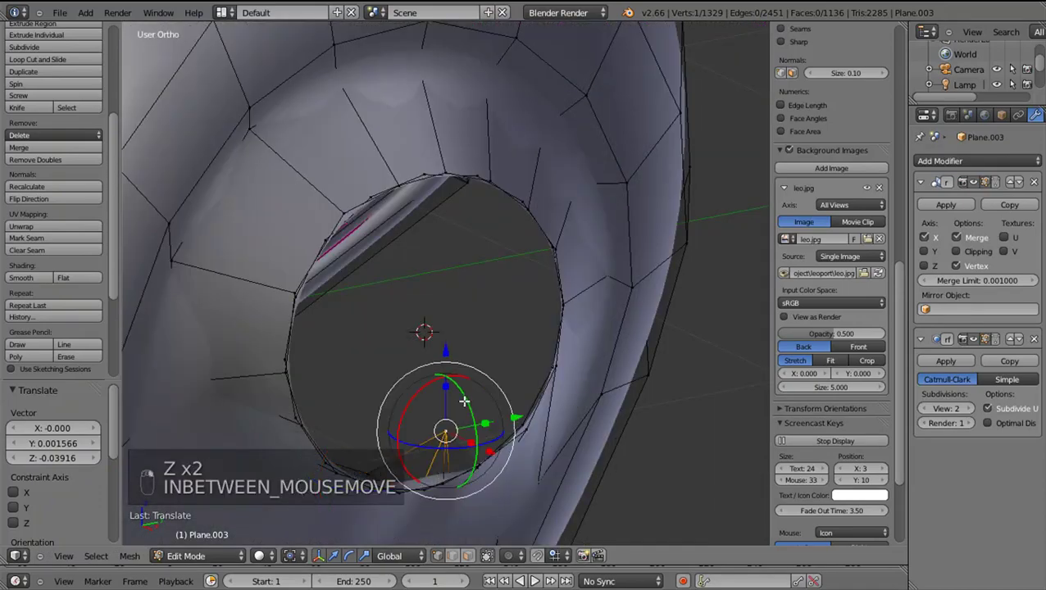
key(KP_3)
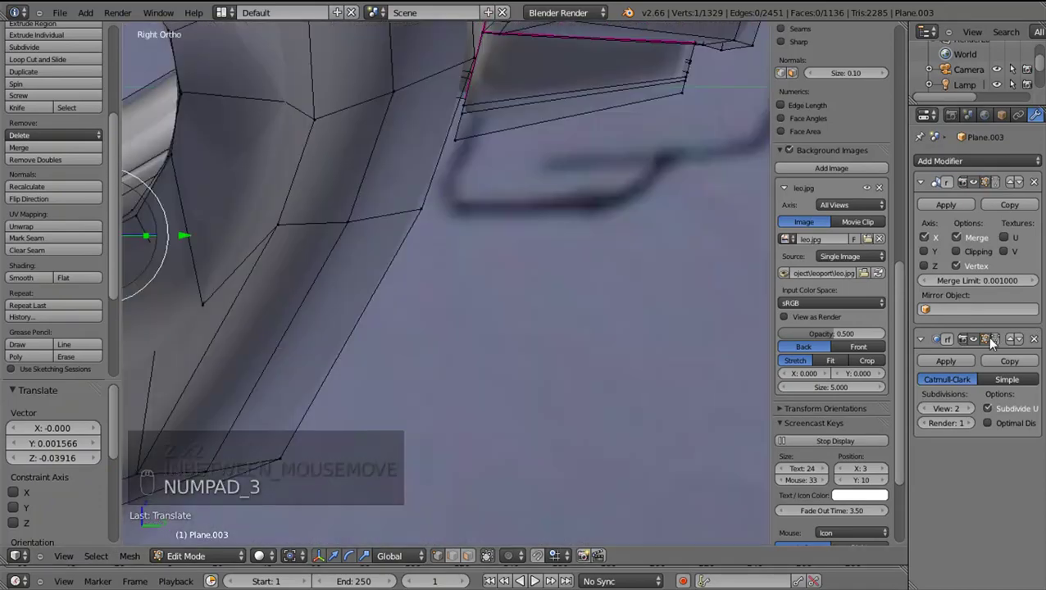
drag(405, 337, 394, 256)
middle_click(619, 411)
right_click(619, 410)
drag(394, 256, 432, 266)
drag(343, 320, 347, 341)
key(g)
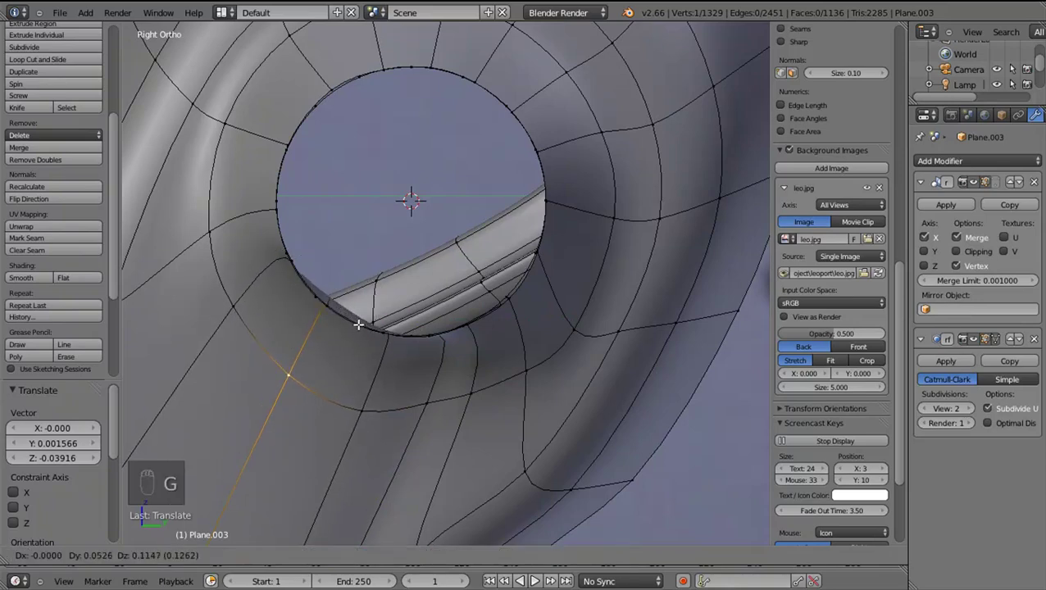
drag(438, 397, 365, 397)
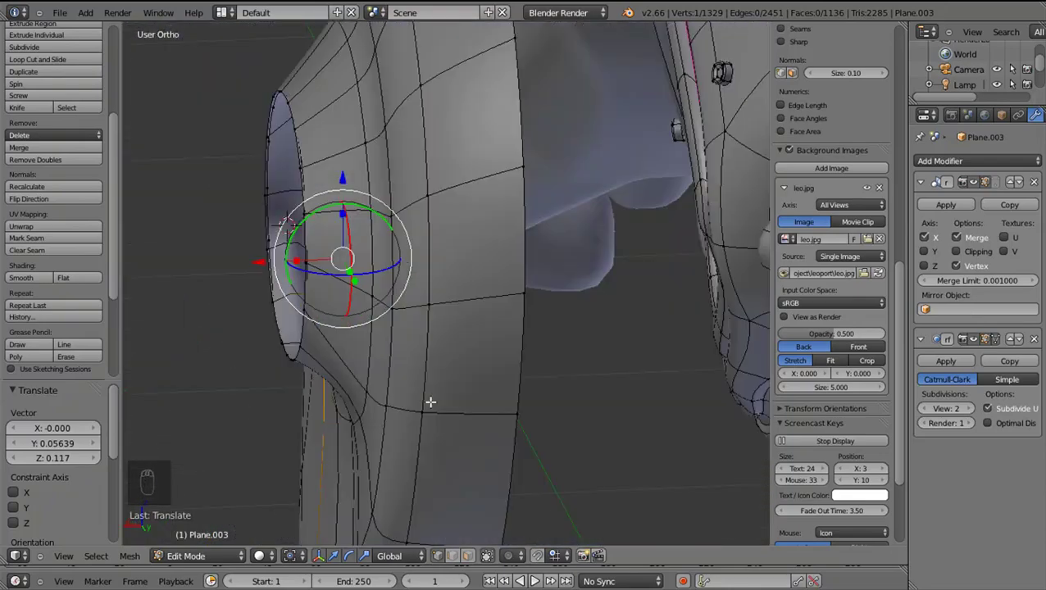
key(KP_3)
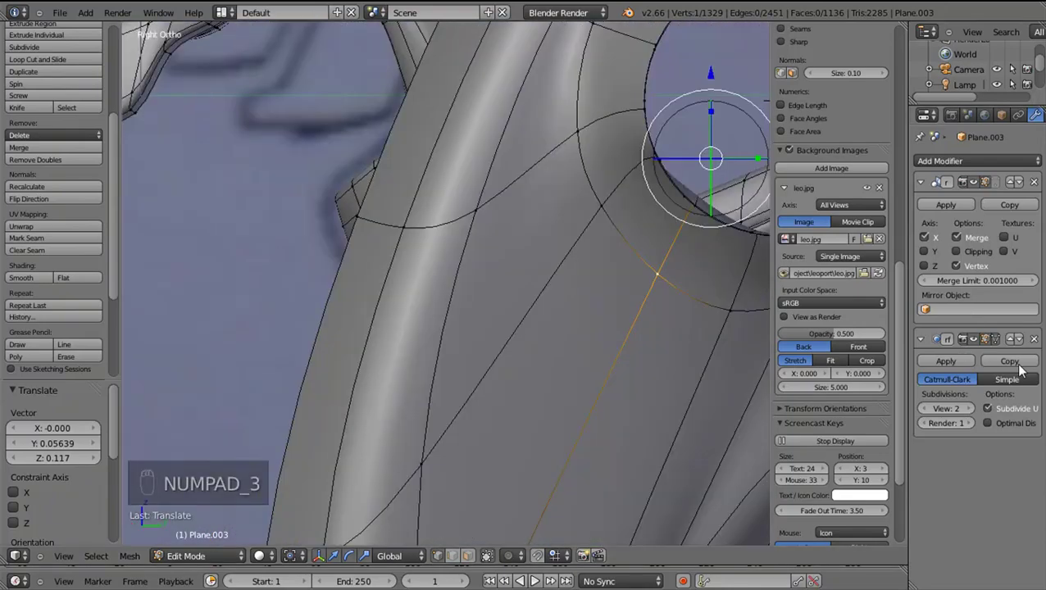
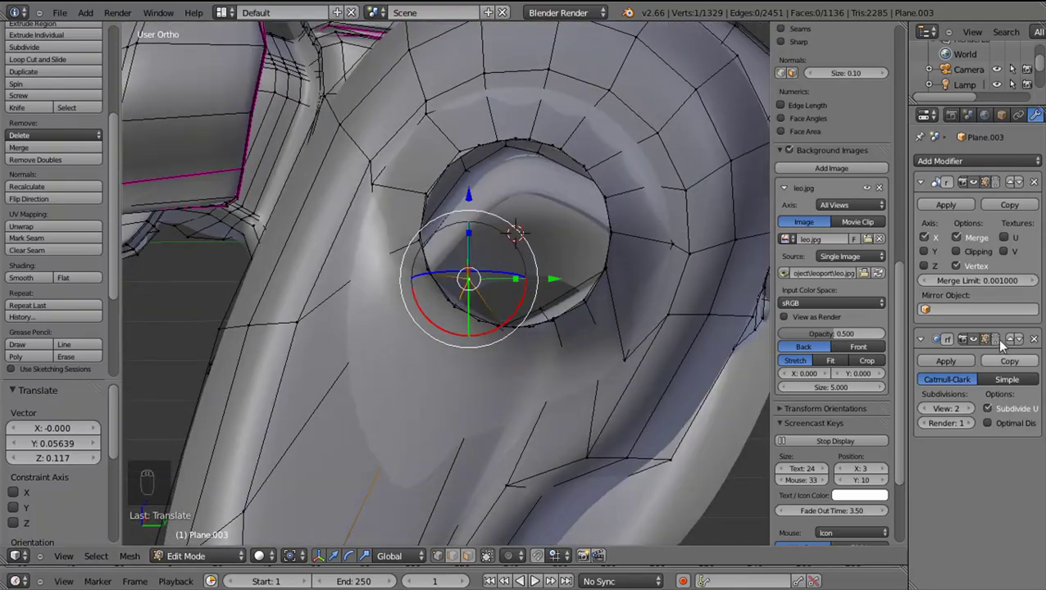
Select the inner 16-edge ring of the socket opening and delete its edges
click(424, 351)
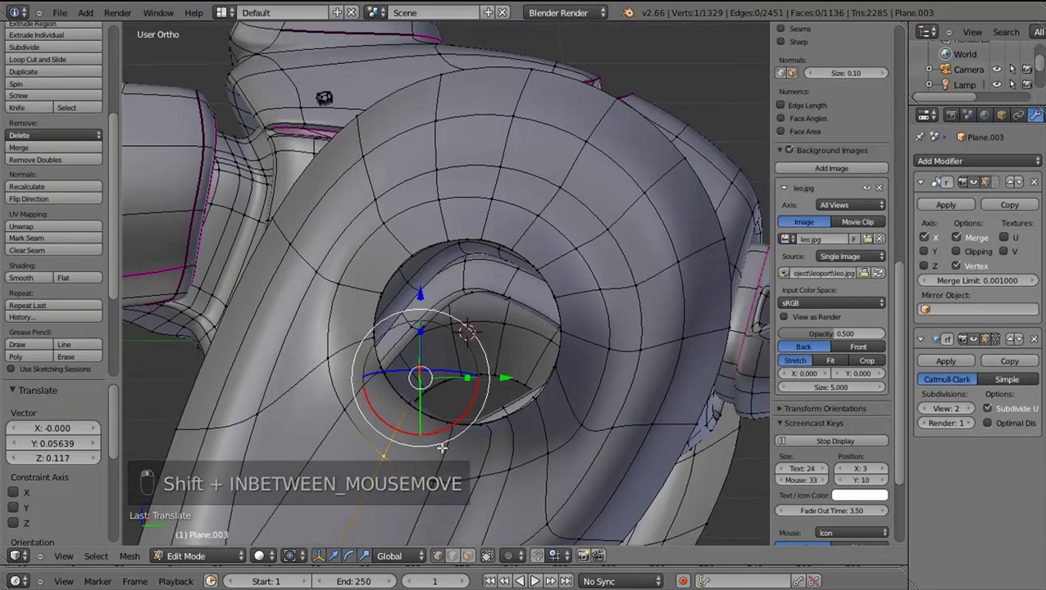
middle_click(372, 394)
drag(373, 393, 372, 393)
key(l)
middle_click(372, 393)
key(g)
right_click(318, 405)
key(x)
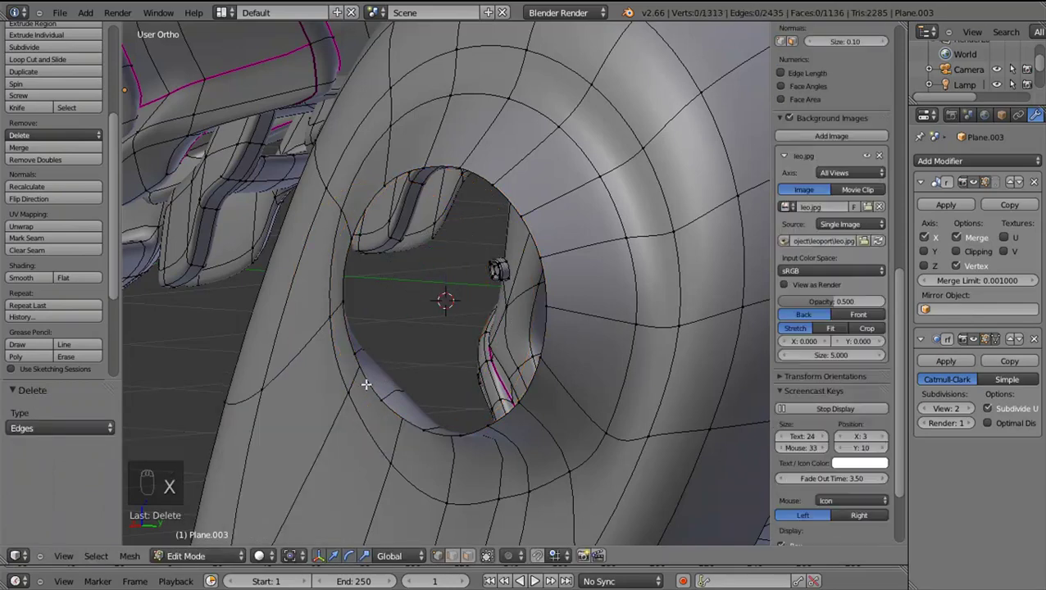
drag(366, 381, 545, 410)
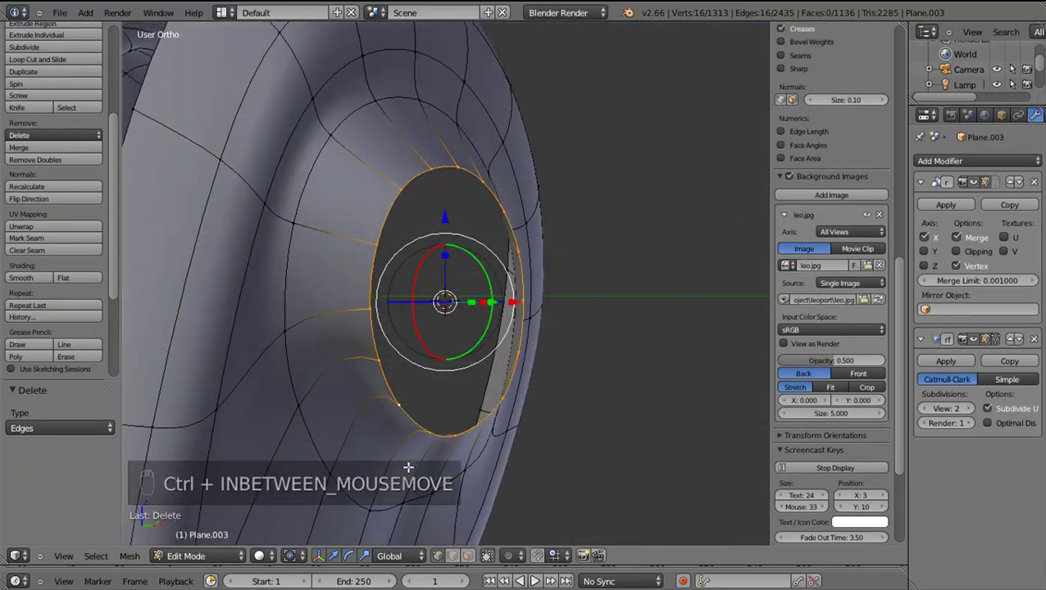
key(ctrl+r)
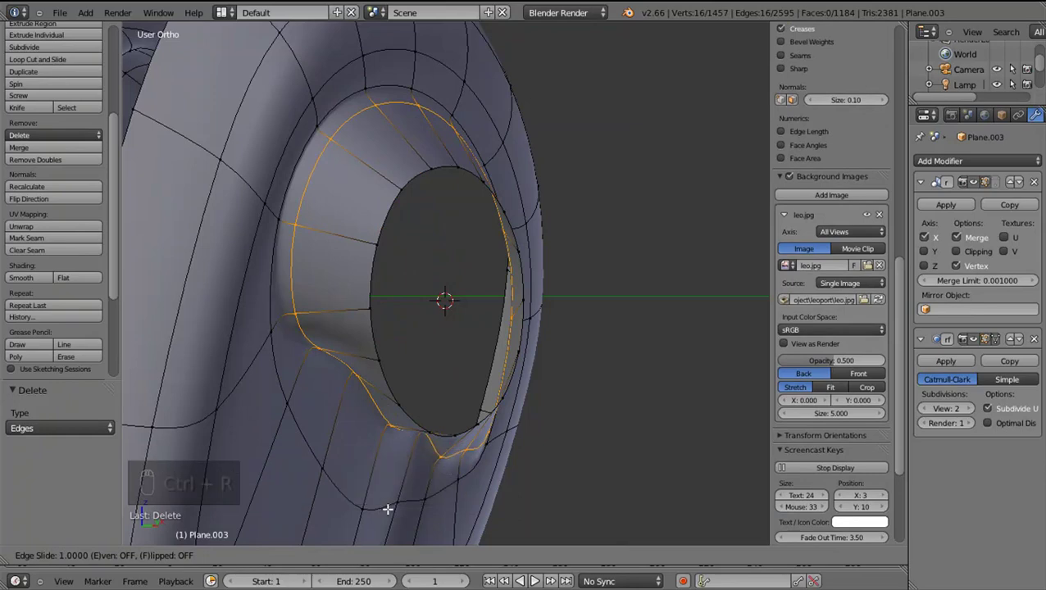
drag(322, 480, 254, 478)
middle_click(258, 477)
right_click(258, 477)
key(ctrl+z)
key(KP_3)
drag(502, 400, 332, 383)
key(z)
drag(331, 356, 406, 399)
key(z)
drag(405, 399, 451, 187)
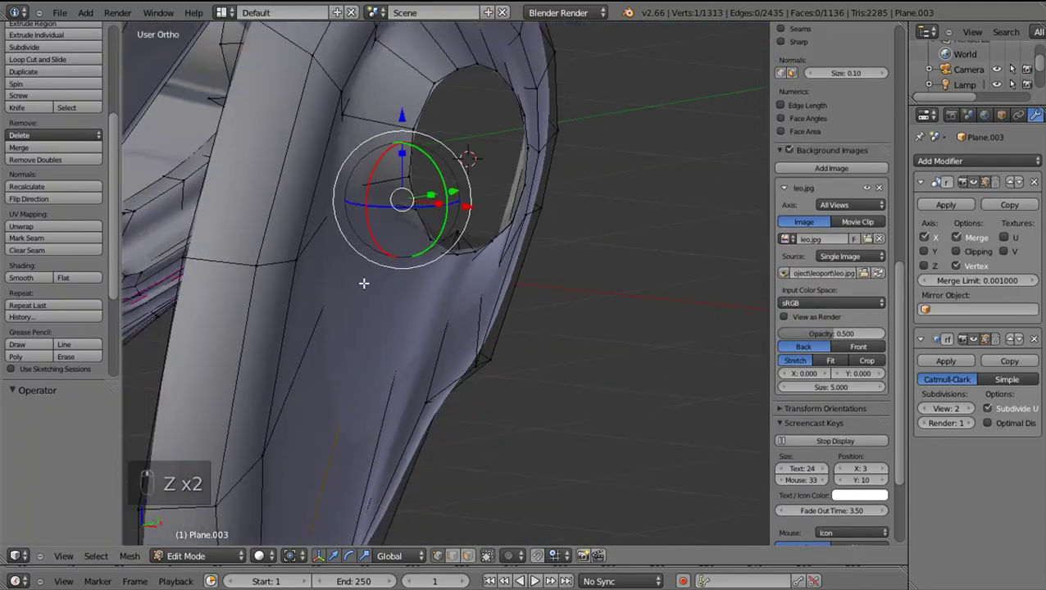
From the side view in wireframe, nudge a rim vertex of the socket opening into a more even position
key(KP_3)
key(z)
key(g)
drag(405, 211, 418, 283)
key(shift+z)
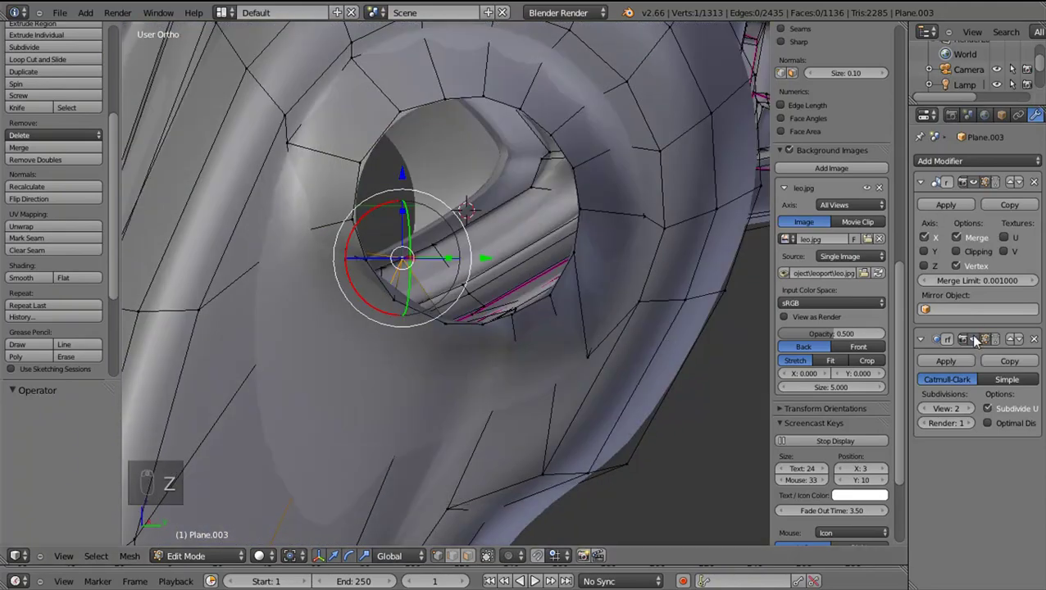
drag(980, 342, 496, 329)
key(KP_3)
key(g)
drag(347, 260, 363, 248)
Try moving another rim vertex from the left view, then undo the misplaced moves
key(KP_4)
drag(441, 201, 441, 199)
key(g)
right_click(441, 199)
key(KP_3)
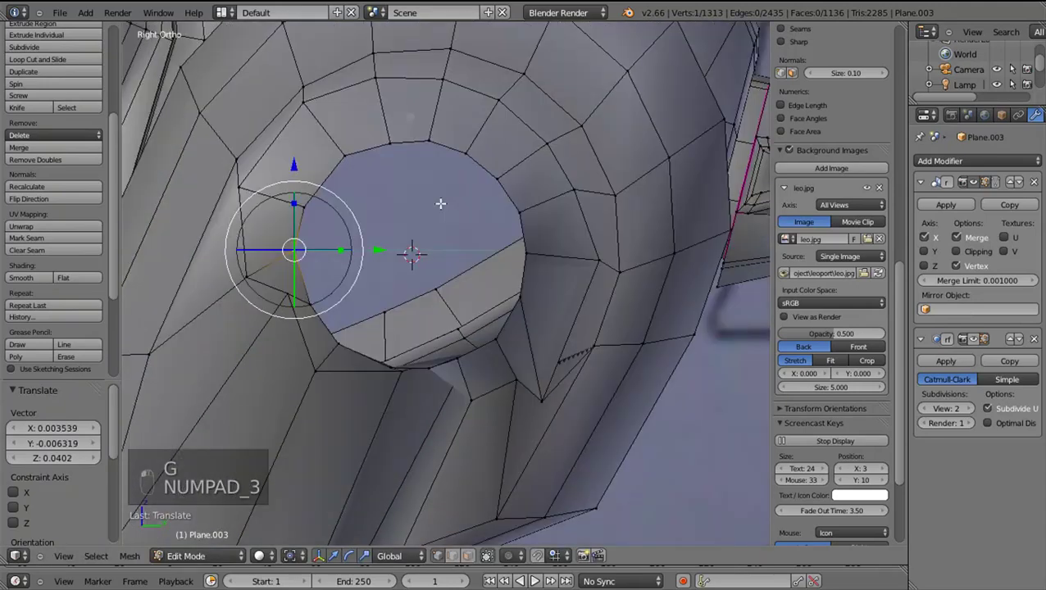
key(ctrl+z)
key(ctrl+z)
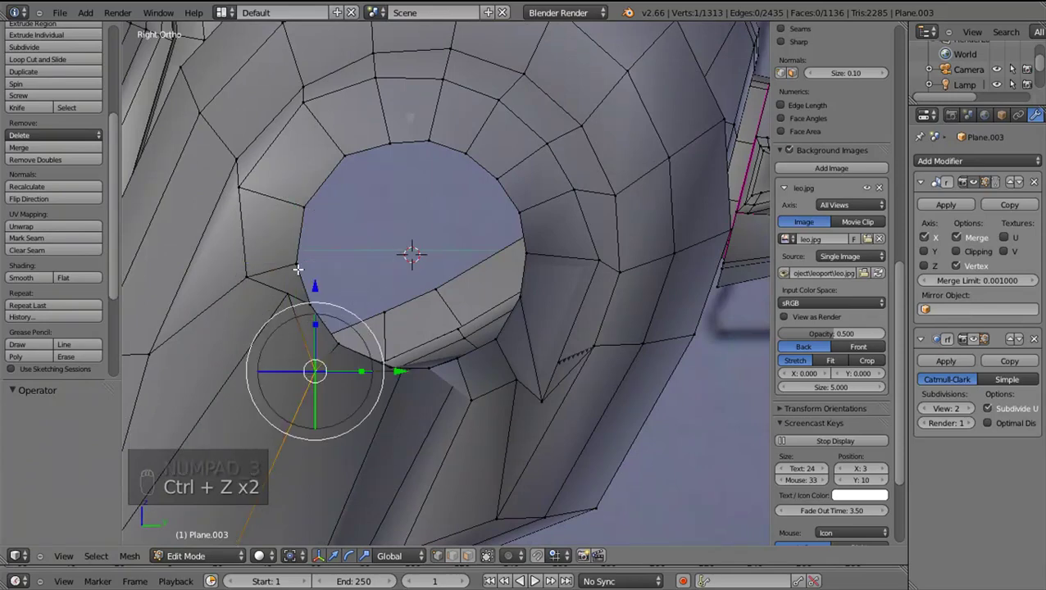
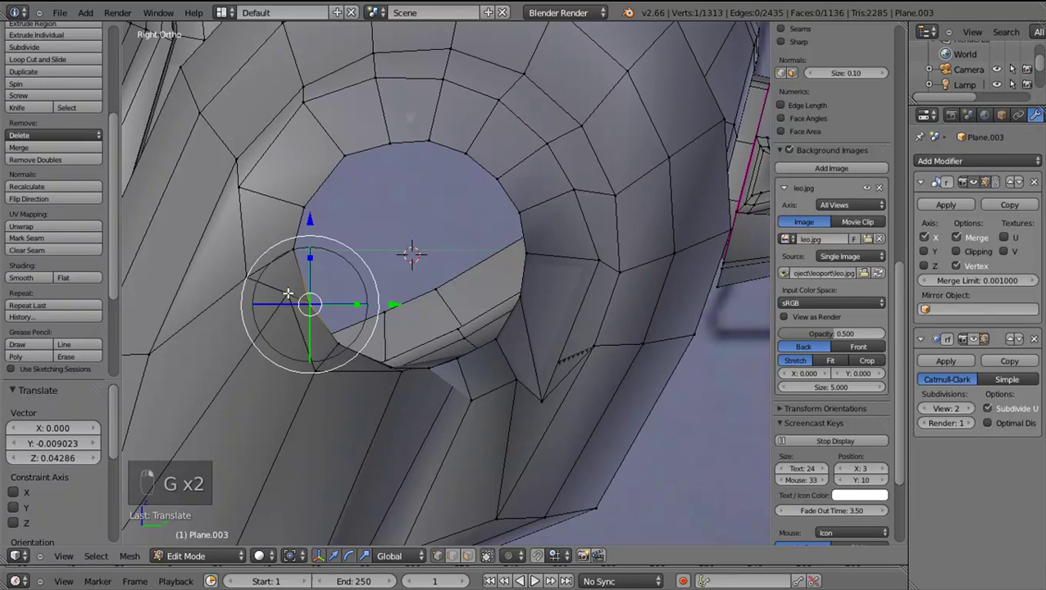
Shift the vertex beside the socket opening in several small moves until it sits on the outline
key(g)
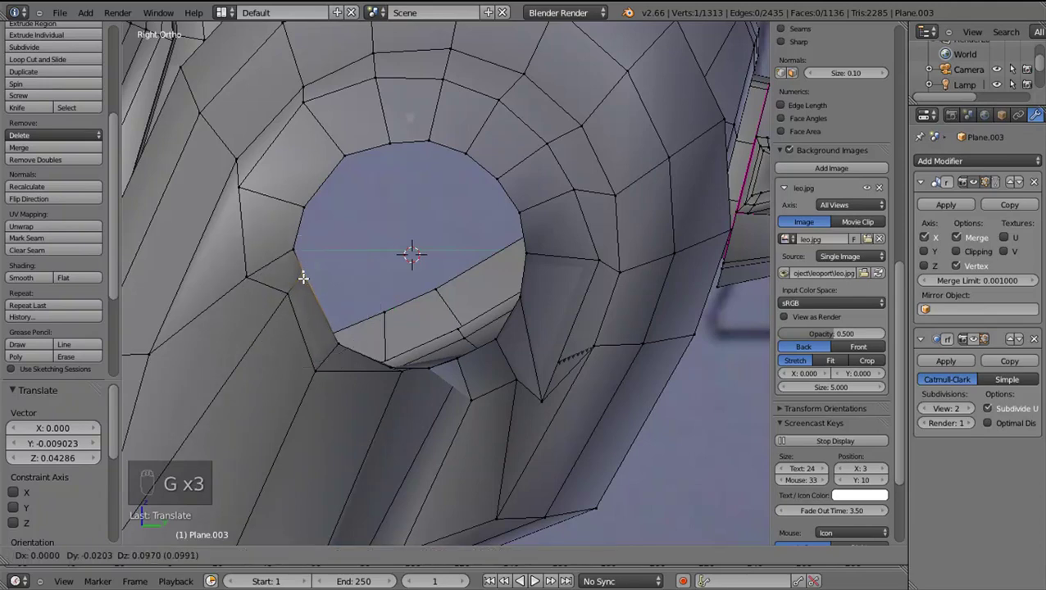
key(g)
key(g)
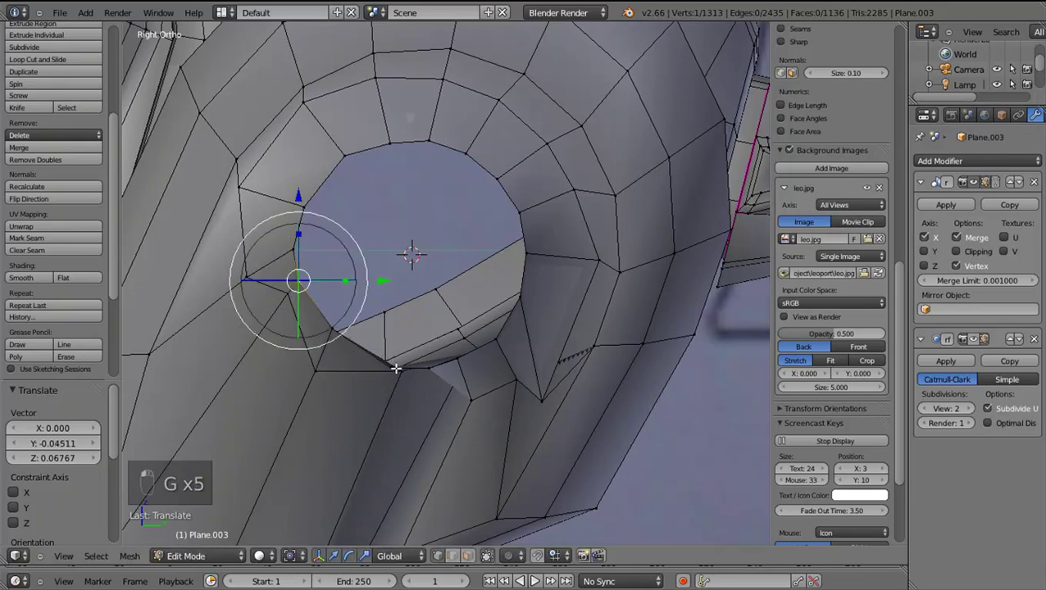
key(g)
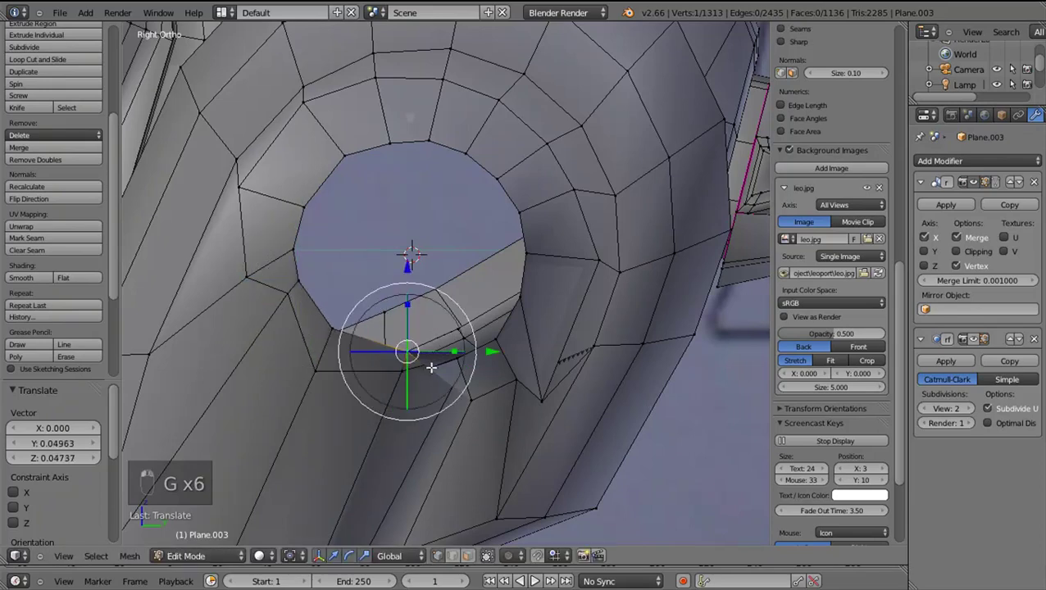
key(g)
right_click(448, 341)
Select two vertices on the socket rim and move them from the side view to even the hole
drag(557, 328, 485, 325)
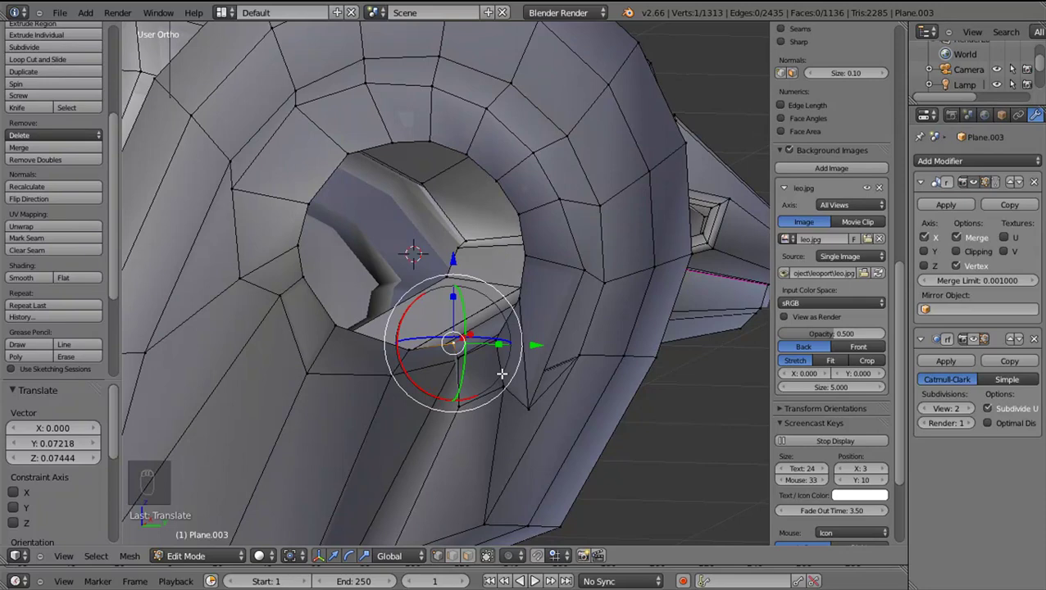
middle_click(488, 365)
right_click(451, 362)
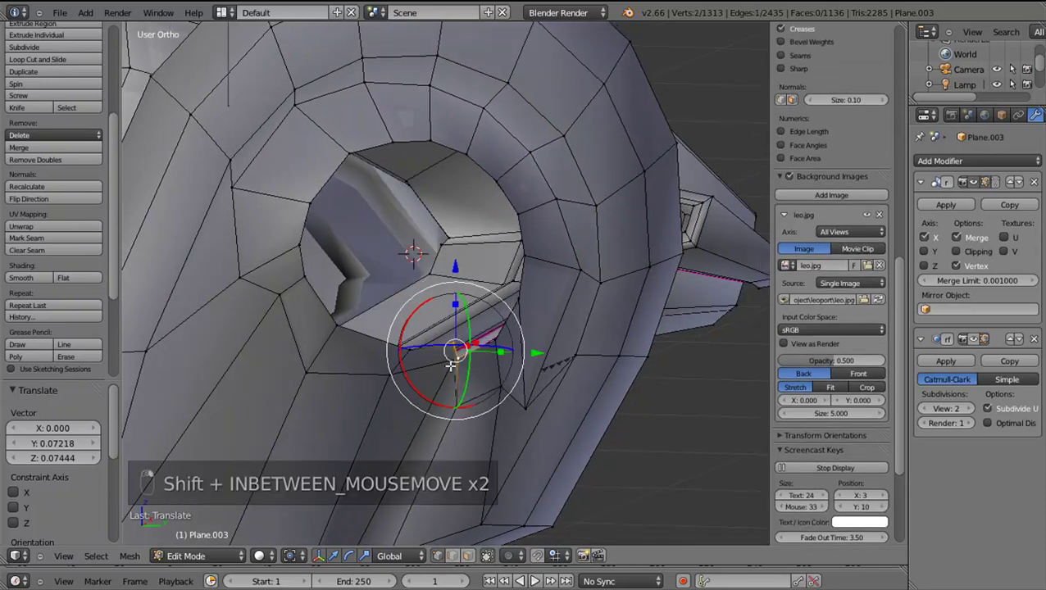
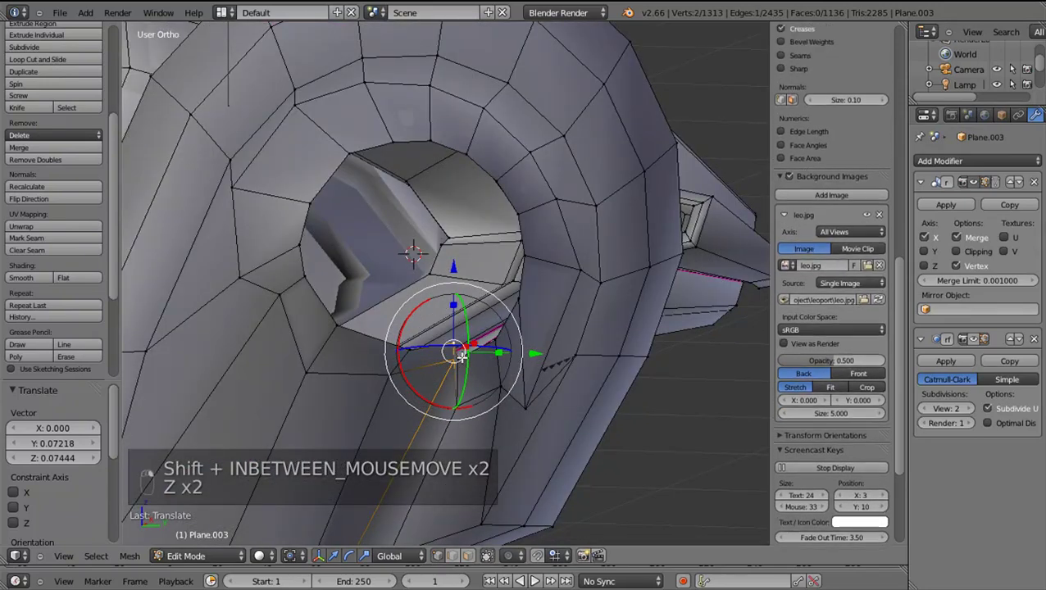
key(KP_3)
key(g)
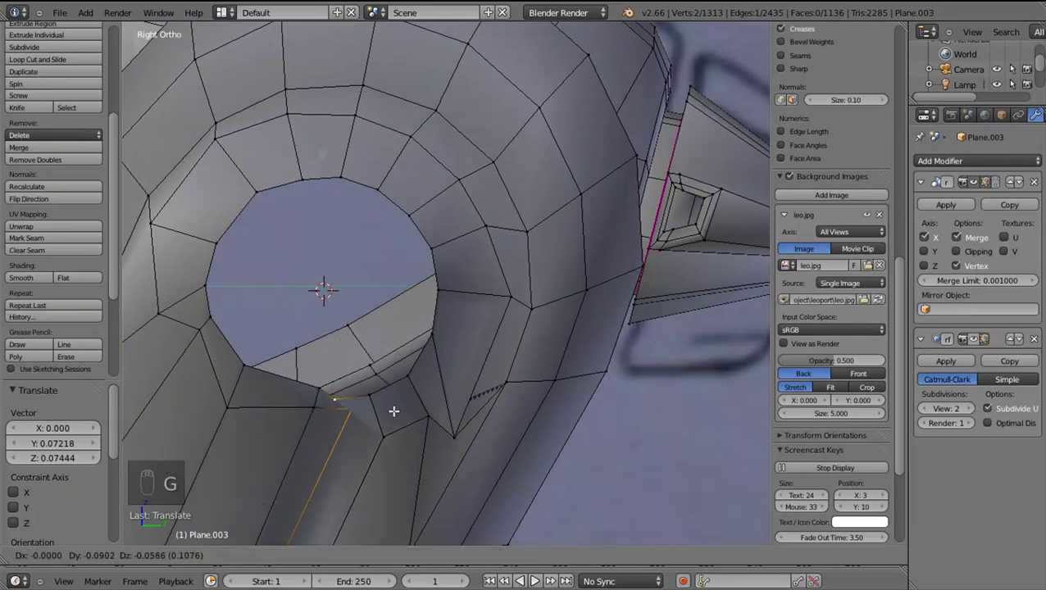
Smooth the ring of vertices around the ankle disc's opening with the Specials Smooth operation
click(292, 410)
drag(309, 413, 328, 414)
key(w)
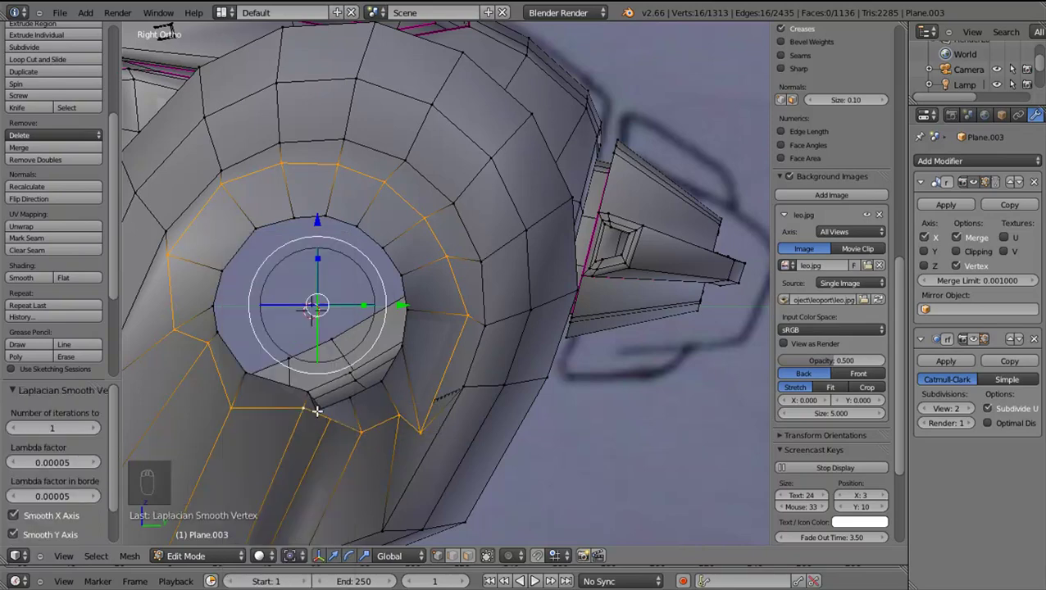
key(w)
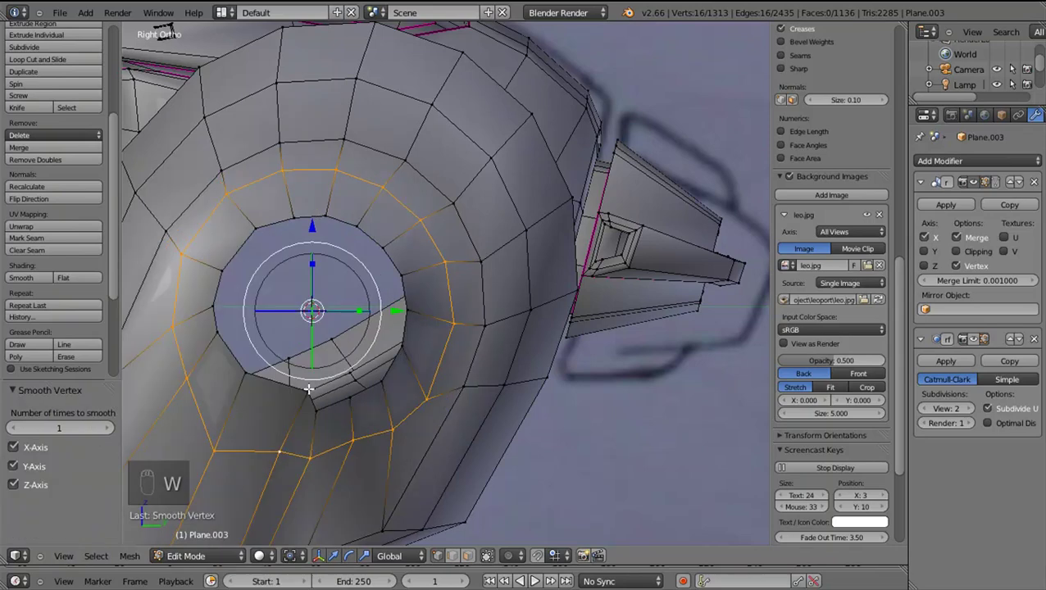
key(w)
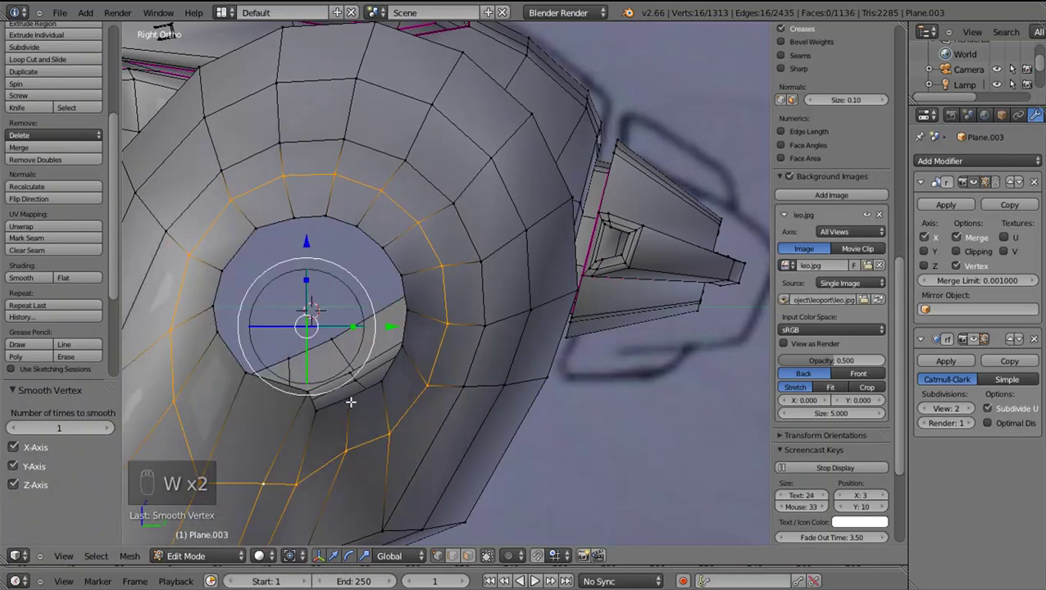
key(ctrl+z)
drag(334, 400, 334, 400)
key(s)
key(w)
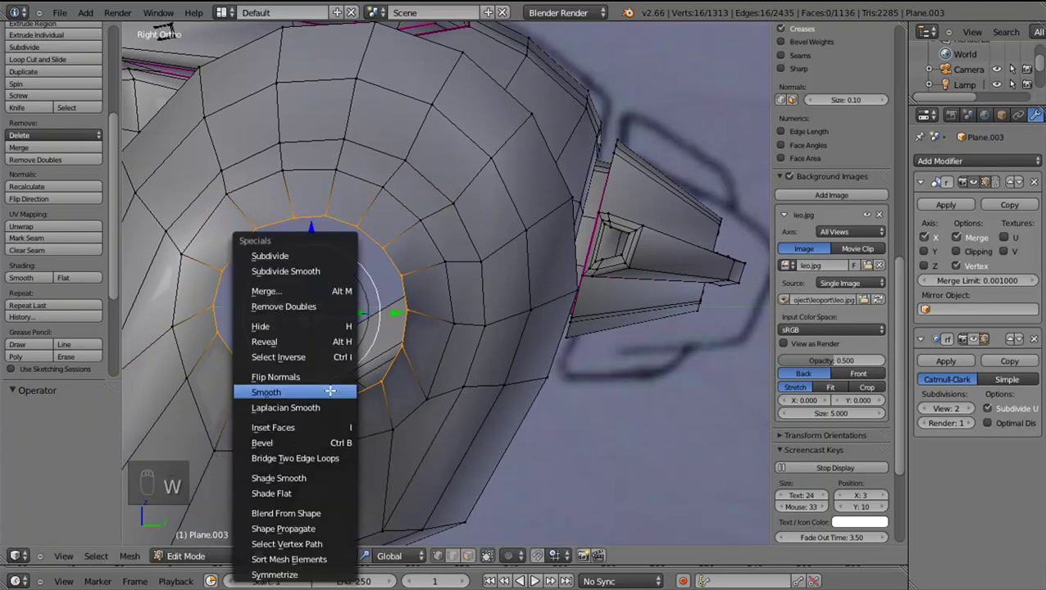
middle_click(387, 388)
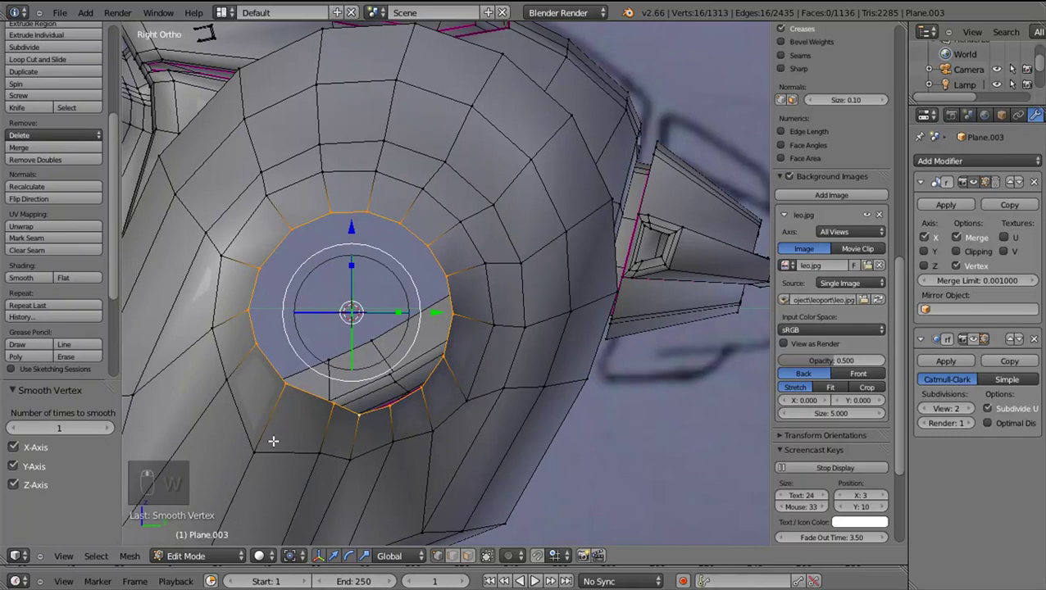
Move a few individual rim vertices so the smoothed ring stays round
right_click(277, 446)
key(g)
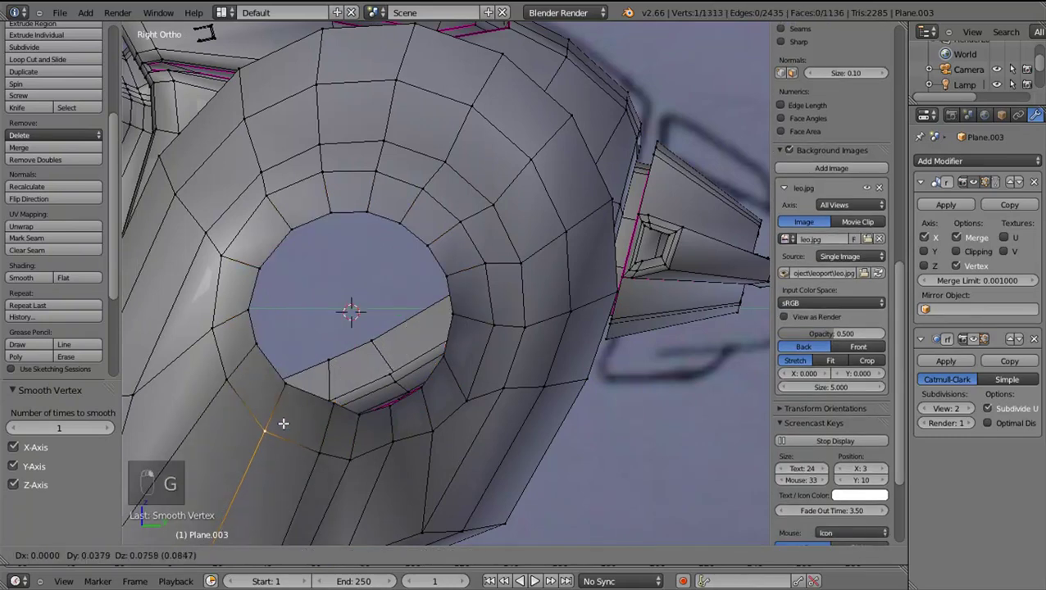
key(g)
key(g)
right_click(406, 451)
right_click(356, 455)
key(g)
key(g)
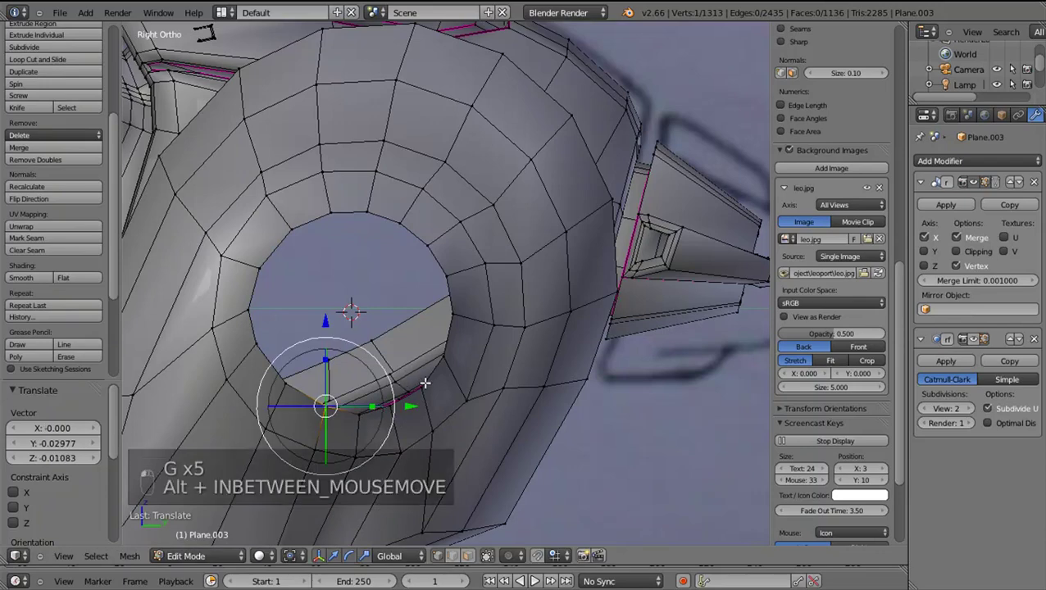
Enlarge the ring around the socket opening and smooth it again, reverting the last smooth
key(alt+q)
key(w)
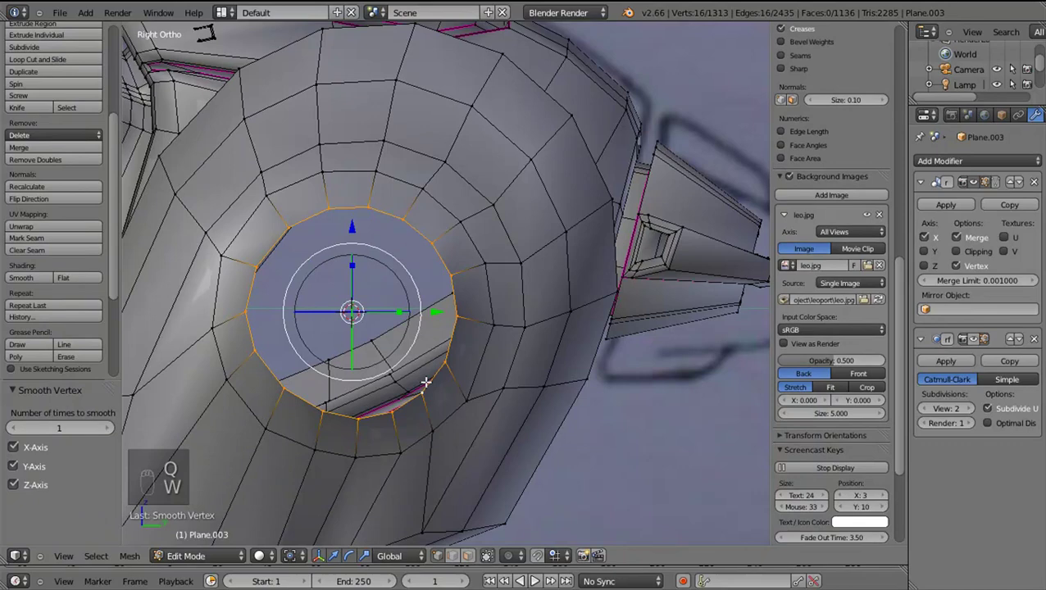
key(w)
key(w)
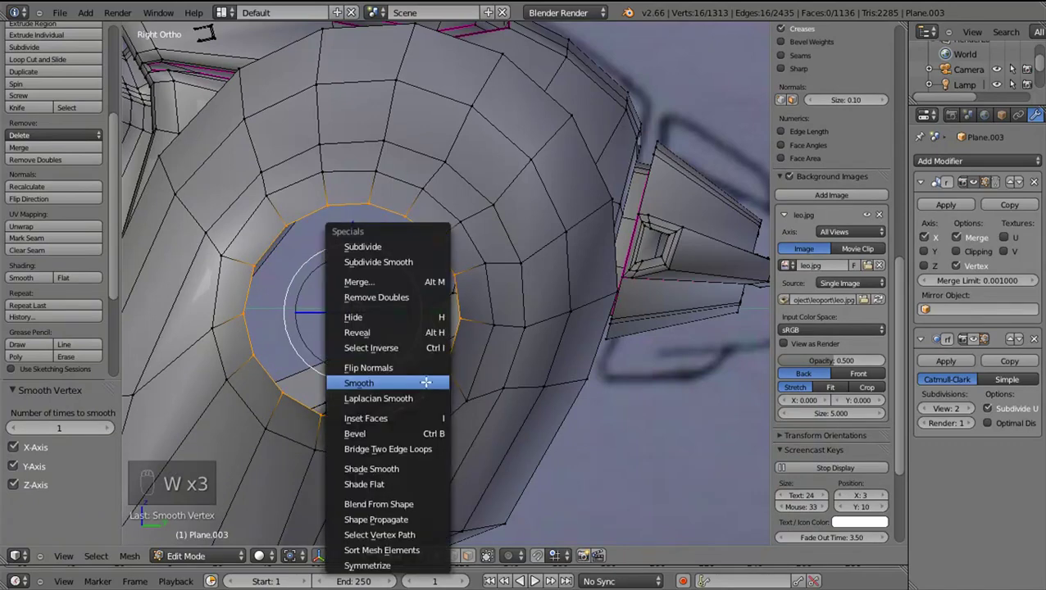
key(w)
key(w)
key(w)
key(w)
key(s)
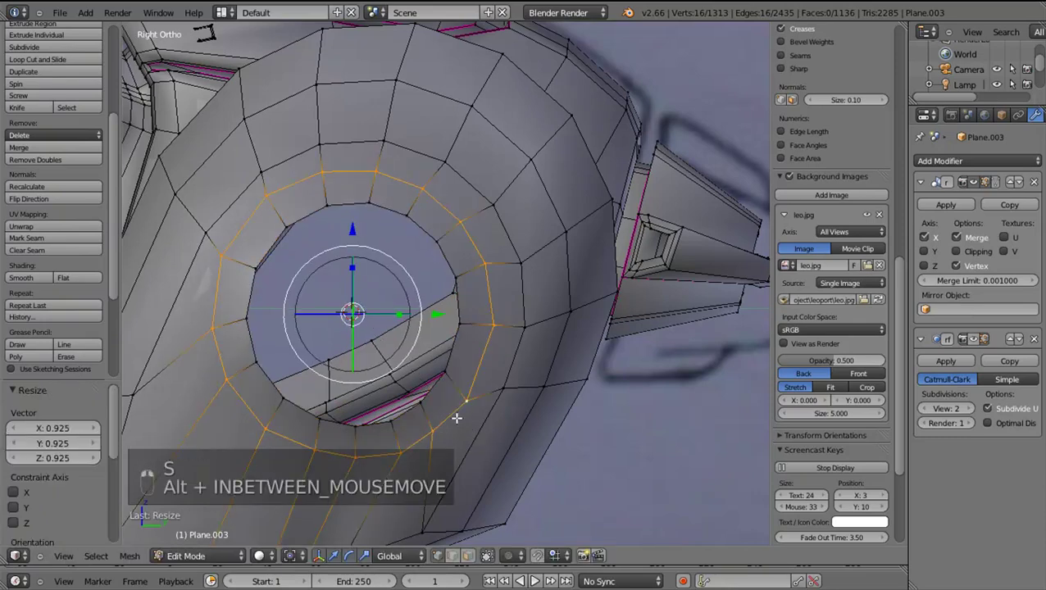
key(w)
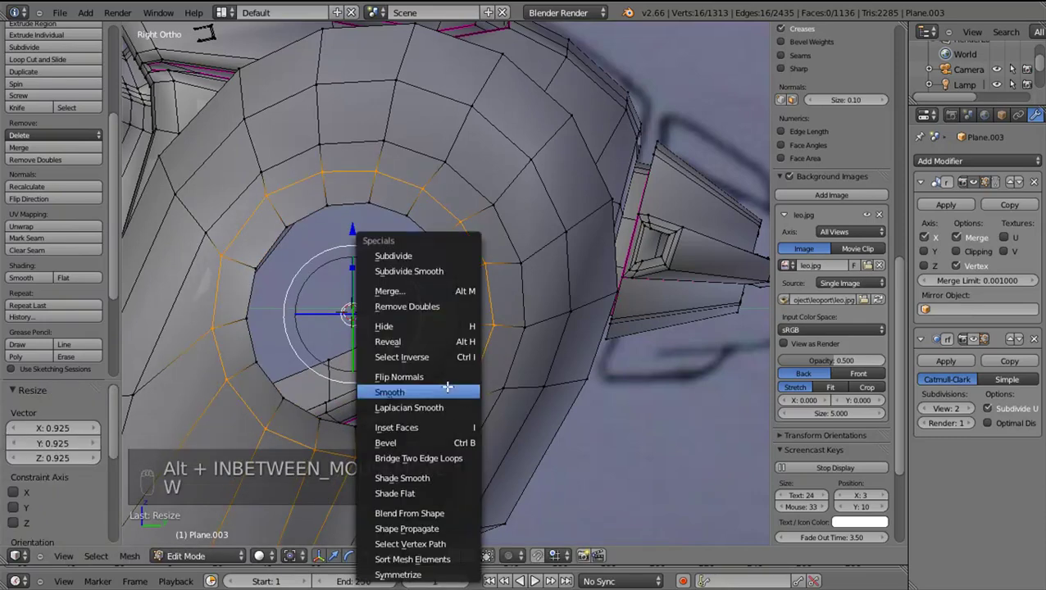
key(w)
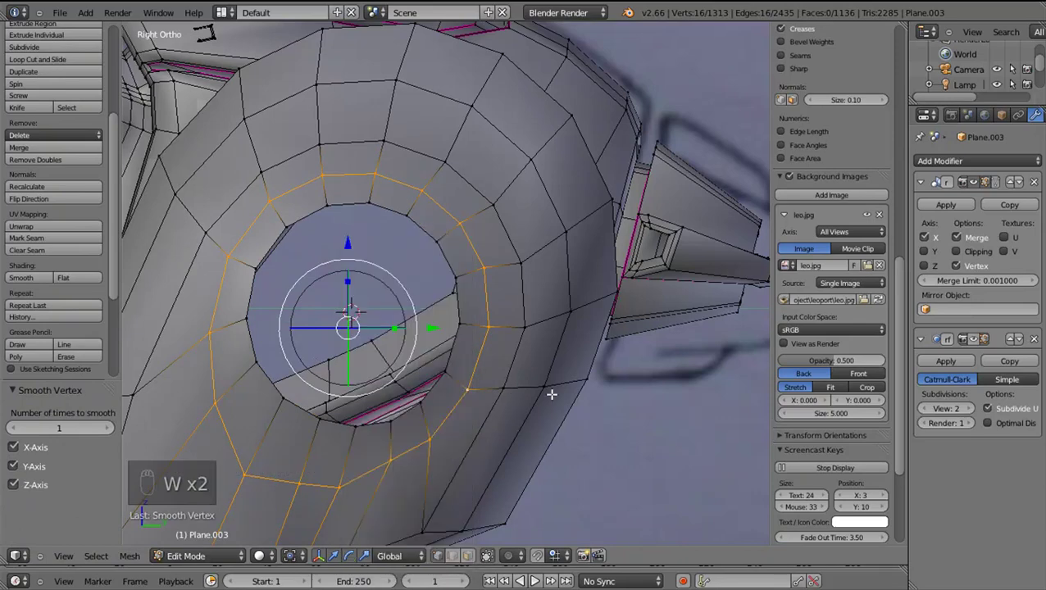
key(ctrl+z)
Extrude the hole's inner ring inward and scale it down into a short inner wall, previewing under subdivision
key(Tab)
key(Tab)
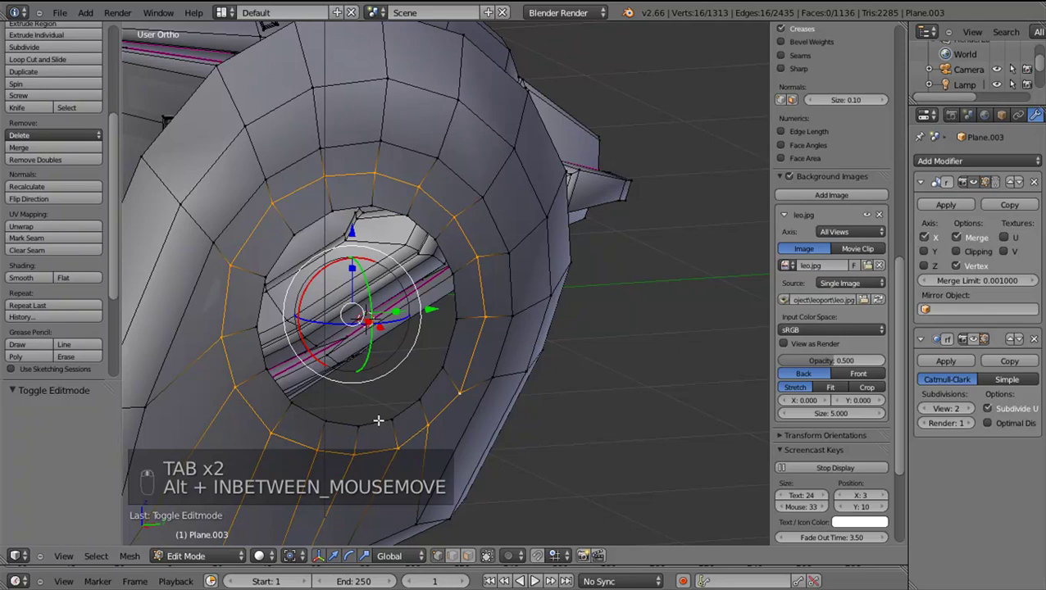
drag(395, 421, 419, 339)
drag(419, 339, 419, 339)
right_click(419, 339)
key(e)
key(s)
drag(487, 416, 477, 399)
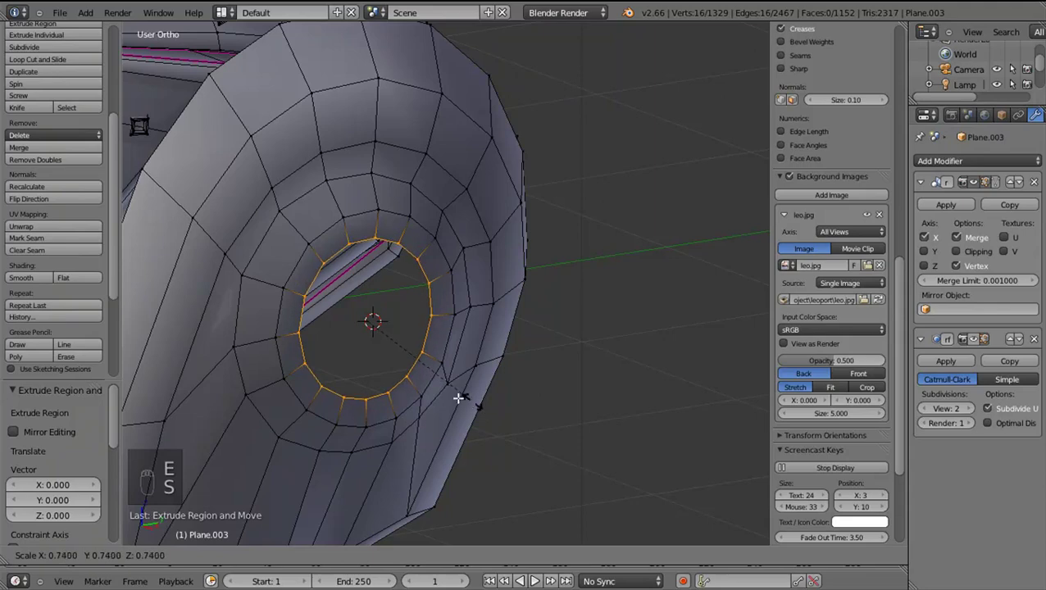
drag(431, 391, 538, 387)
middle_click(538, 388)
View the subdivided ankle disc hole in object mode from angled and side views, then return to edit mode
key(Tab)
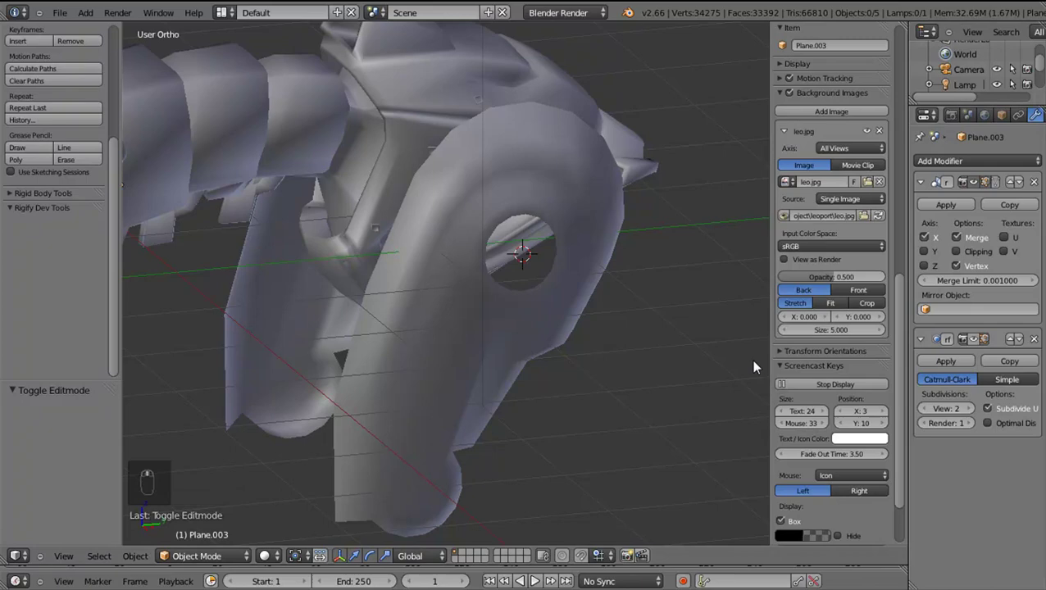
drag(578, 368, 514, 341)
middle_click(537, 363)
right_click(537, 363)
key(KP_3)
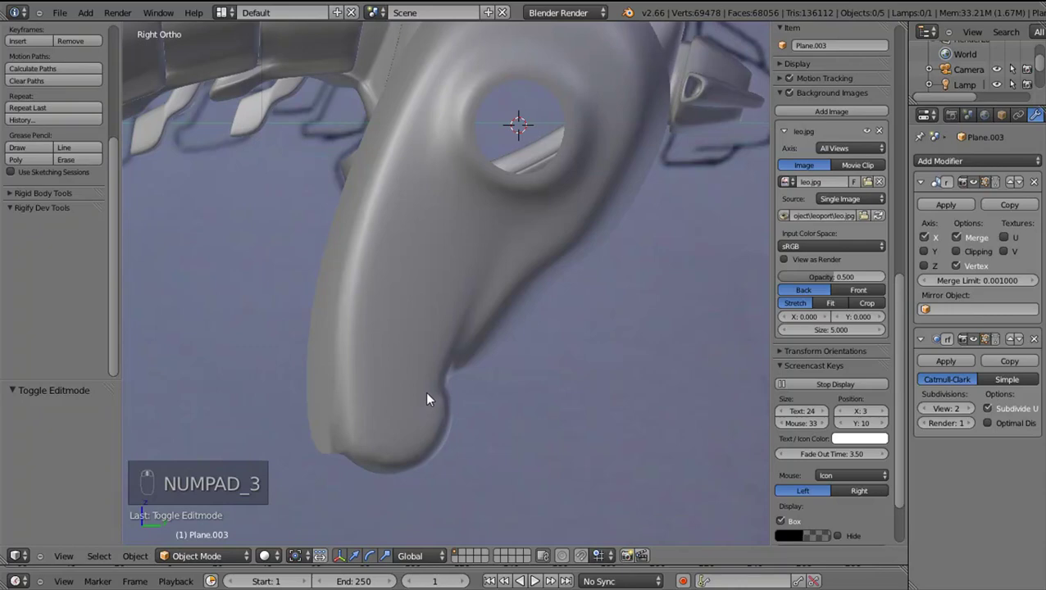
key(Tab)
key(Tab)
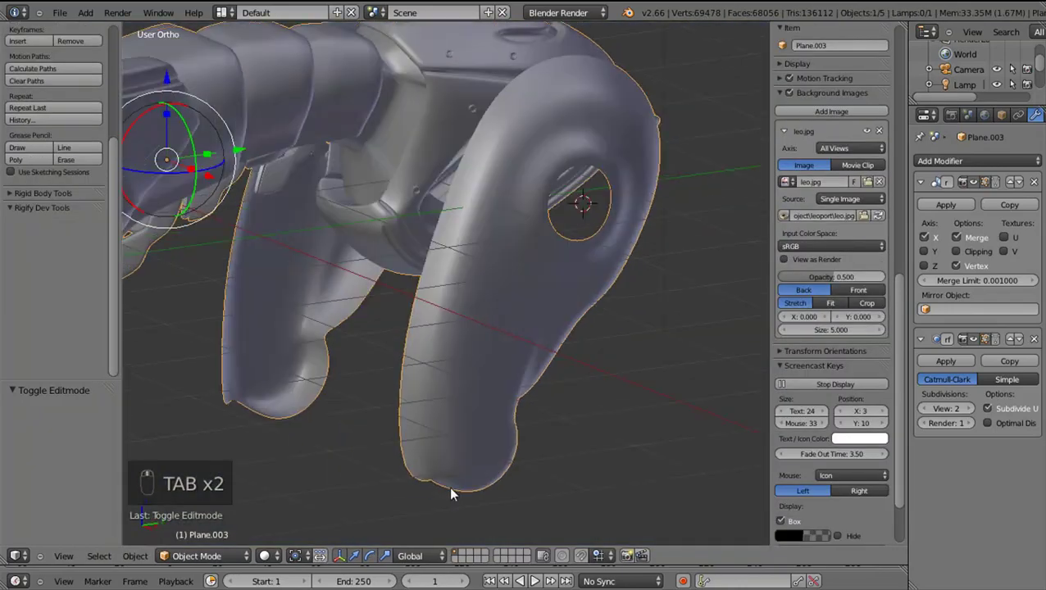
key(Tab)
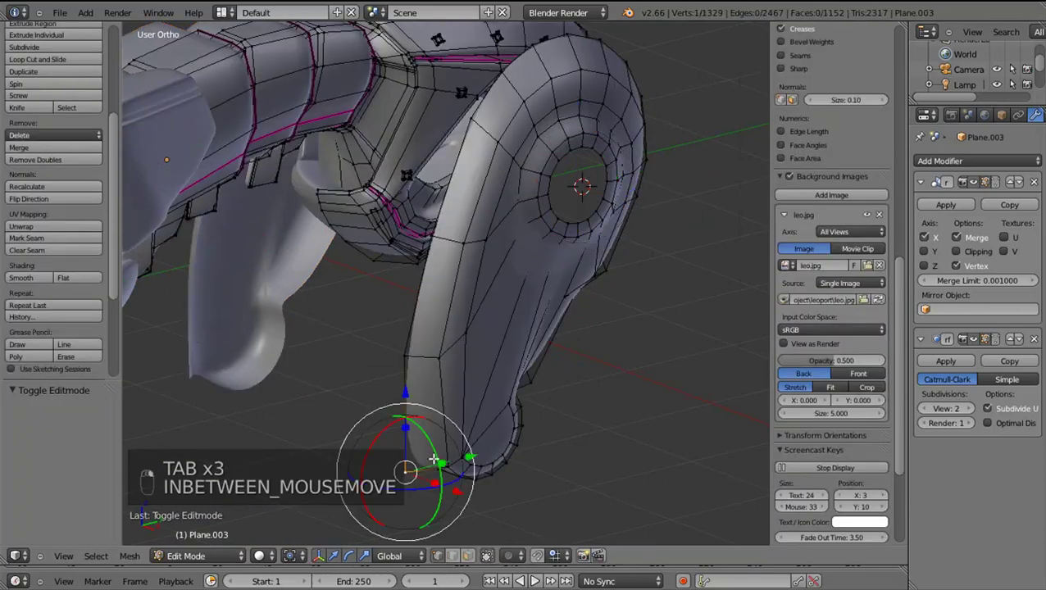
In side view over the reference, move a disc vertex and an edge loop on the disc front to match the image
right_click(426, 461)
key(KP_3)
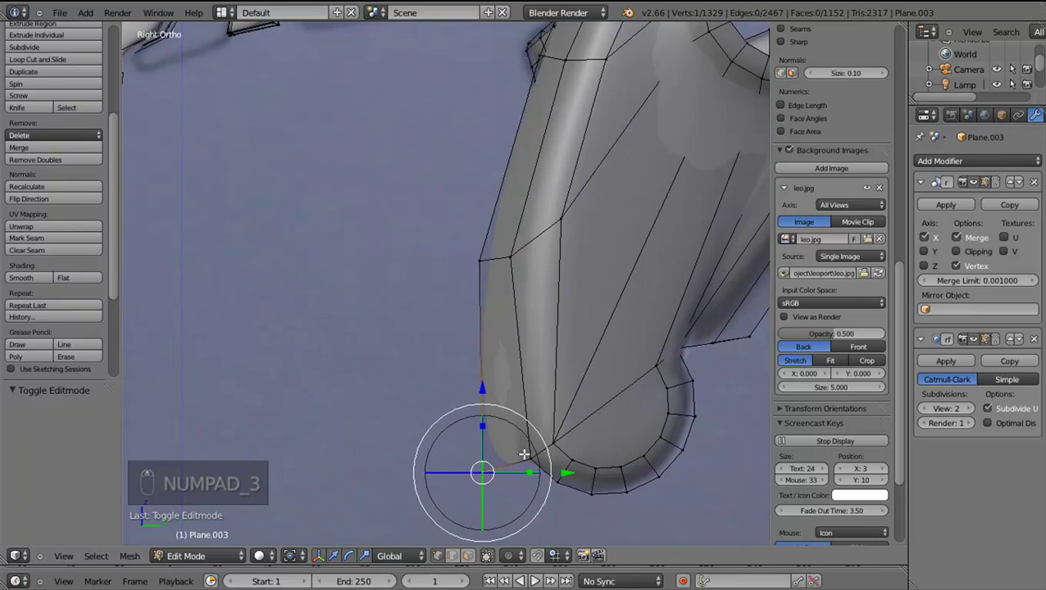
key(g)
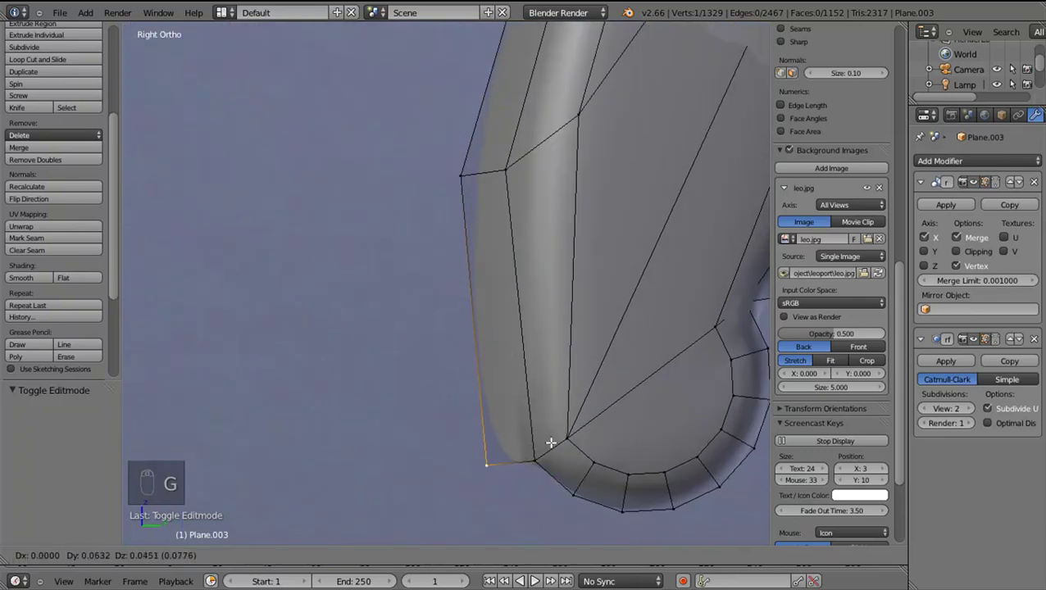
click(496, 352)
click(488, 295)
right_click(487, 295)
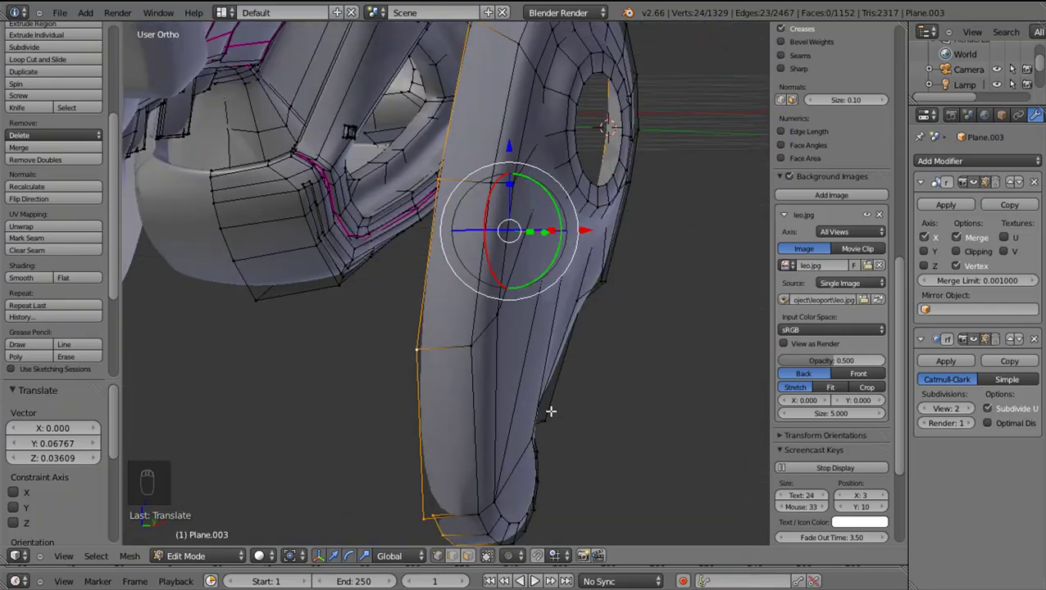
drag(570, 359, 438, 388)
drag(438, 388, 326, 405)
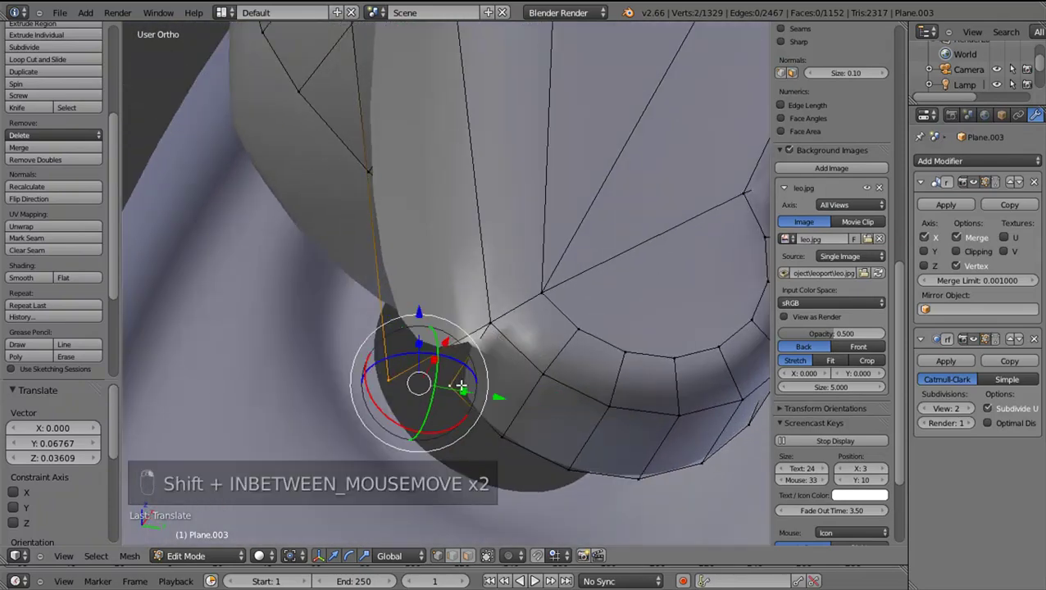
Merge two stray vertices on the disc edge with Alt+M At Last, undoing and reapplying the merge
key(shift+KP_3)
middle_click(431, 401)
right_click(430, 400)
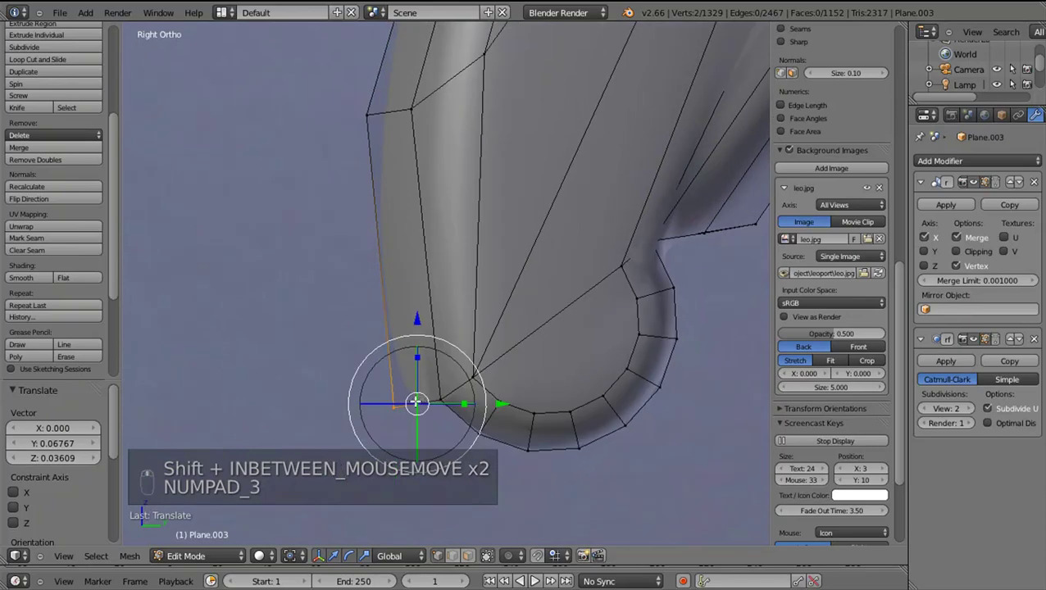
key(alt+m)
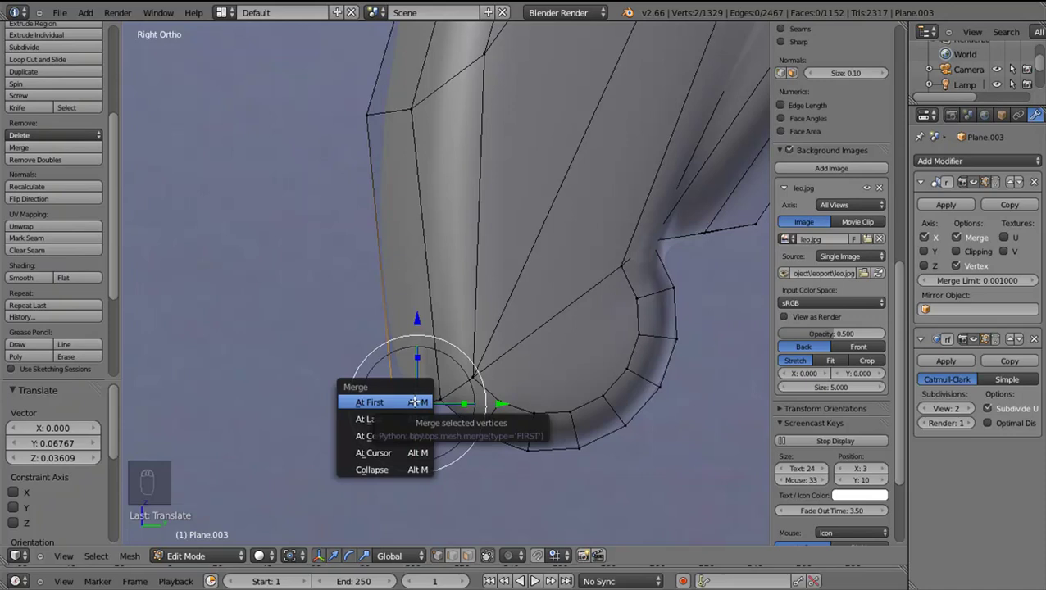
key(ctrl+z)
key(alt+m)
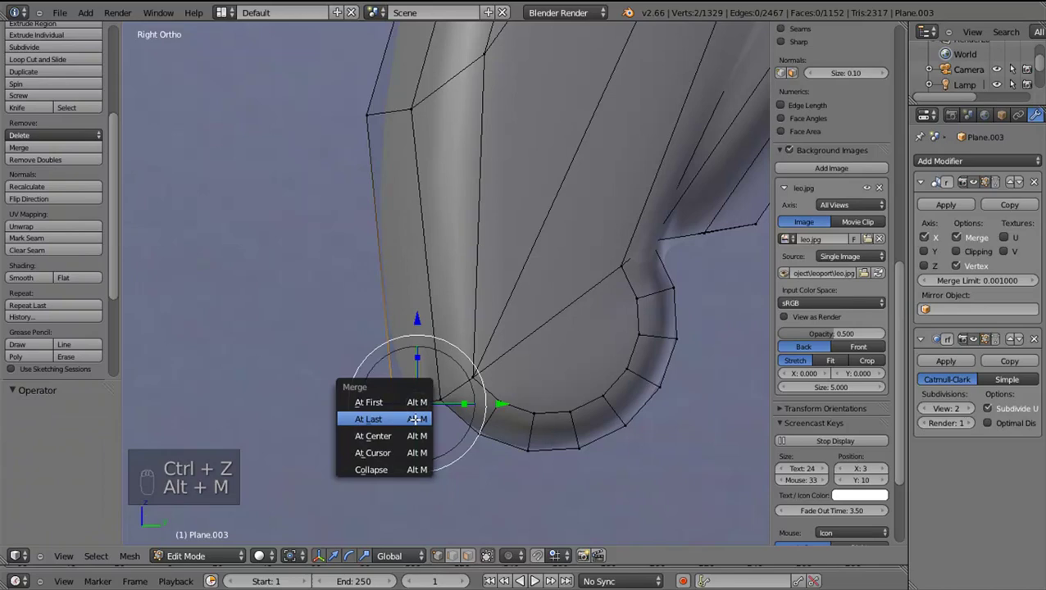
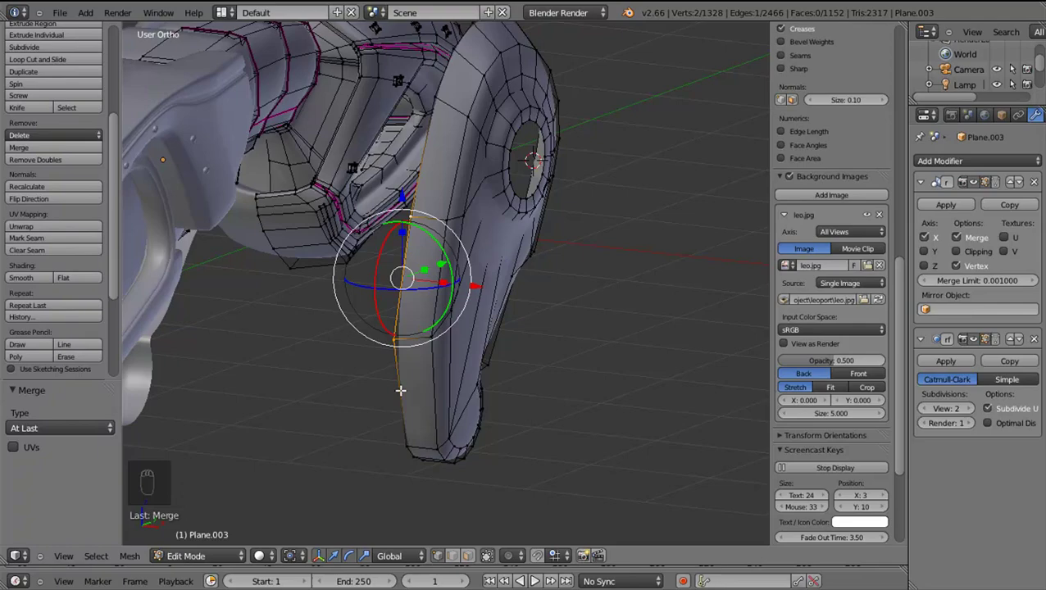
Extrude the disc's open edge loop into a new face row and shift it sideways along X
right_click(405, 388)
drag(344, 374, 358, 374)
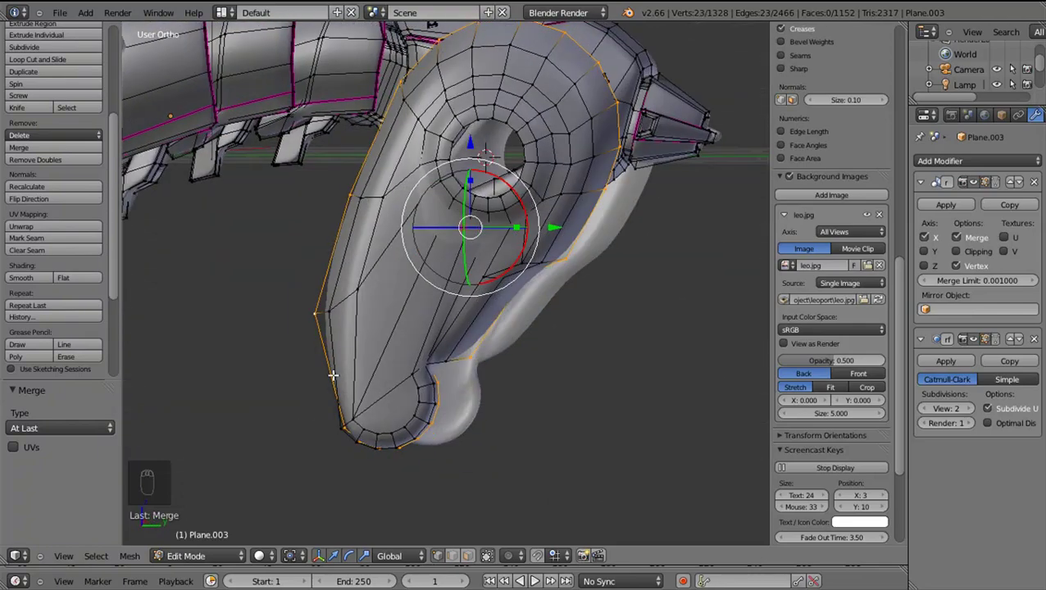
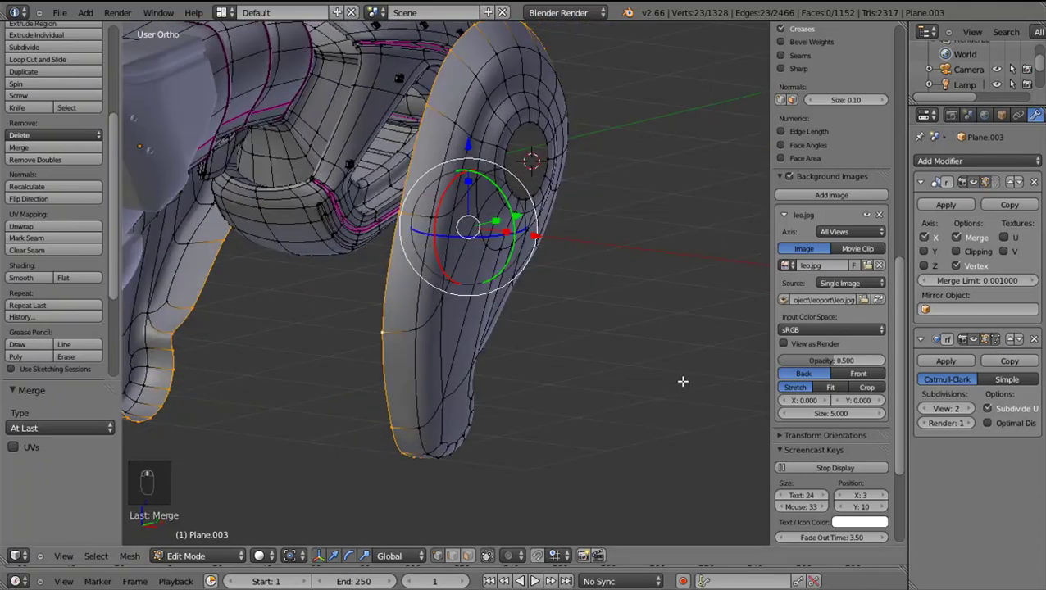
key(e)
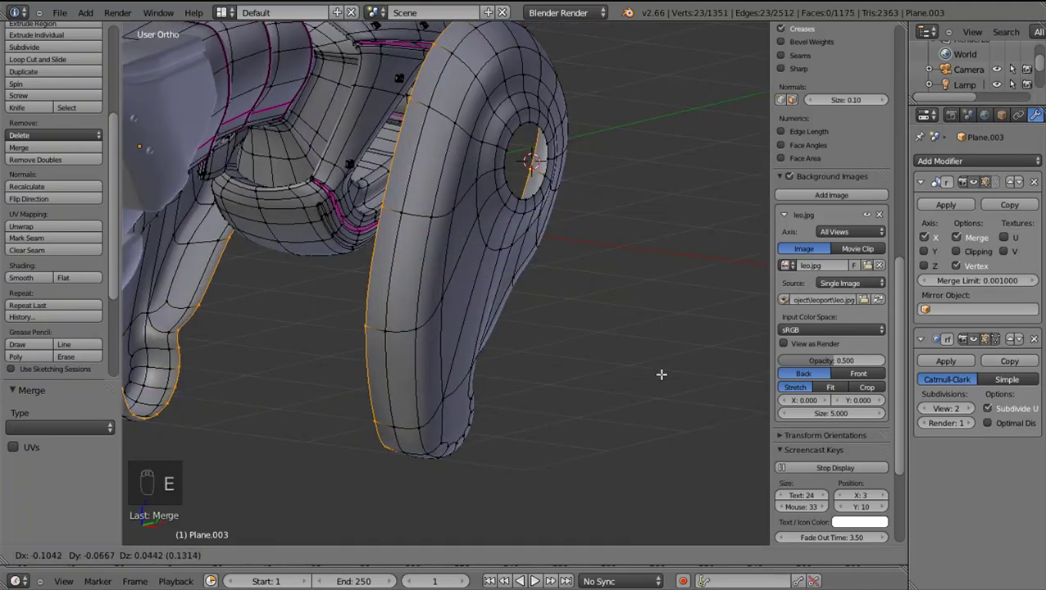
drag(550, 197, 526, 231)
middle_click(526, 232)
click(522, 231)
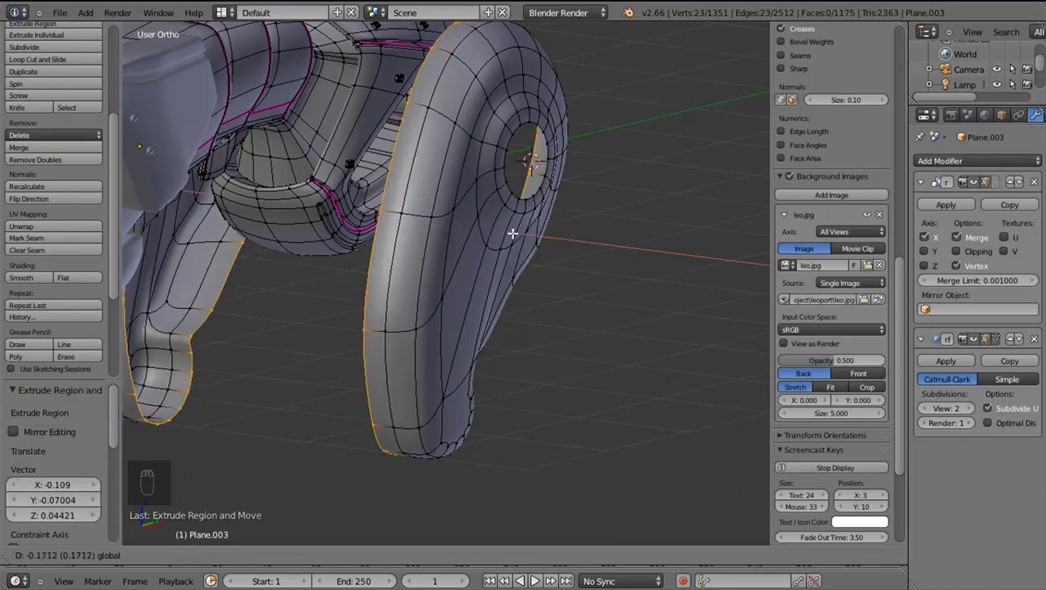
drag(627, 278, 571, 257)
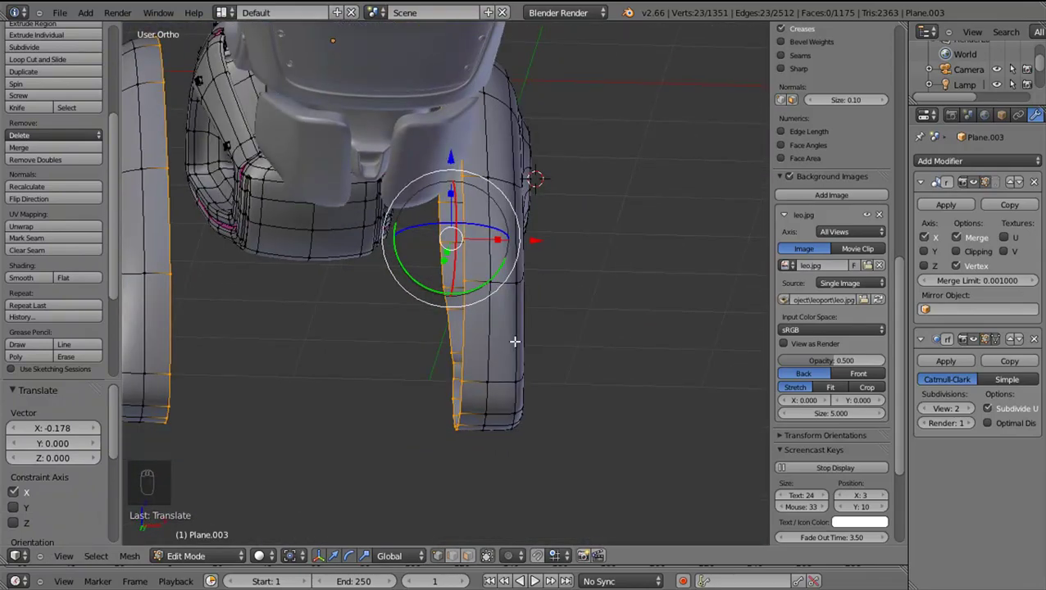
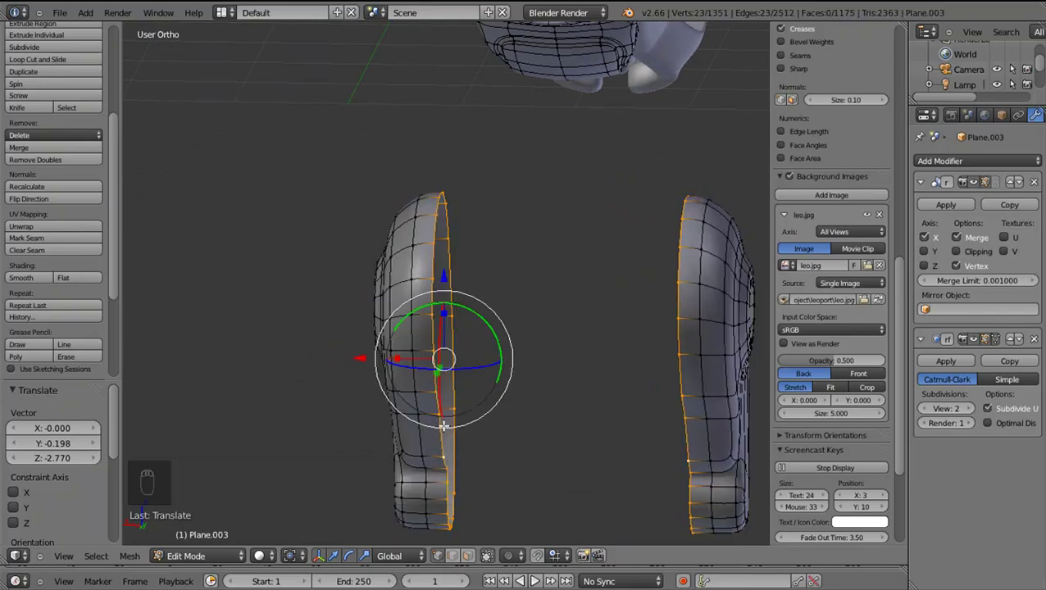
Extrude the open edge again and try flattening it with S X 0, then delete the failed rim vertices
key(e)
drag(367, 354, 385, 359)
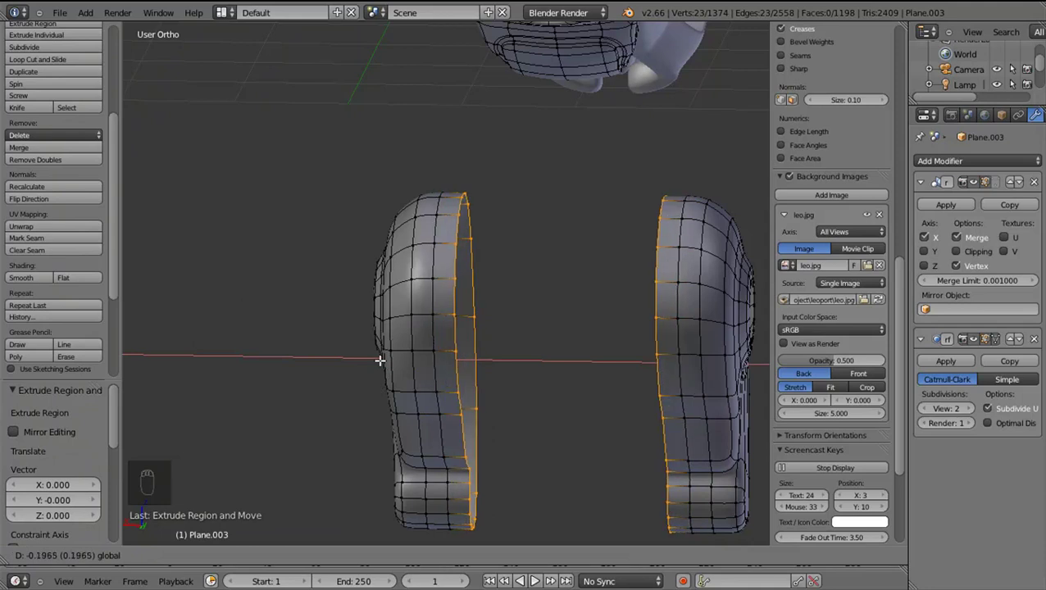
key(s)
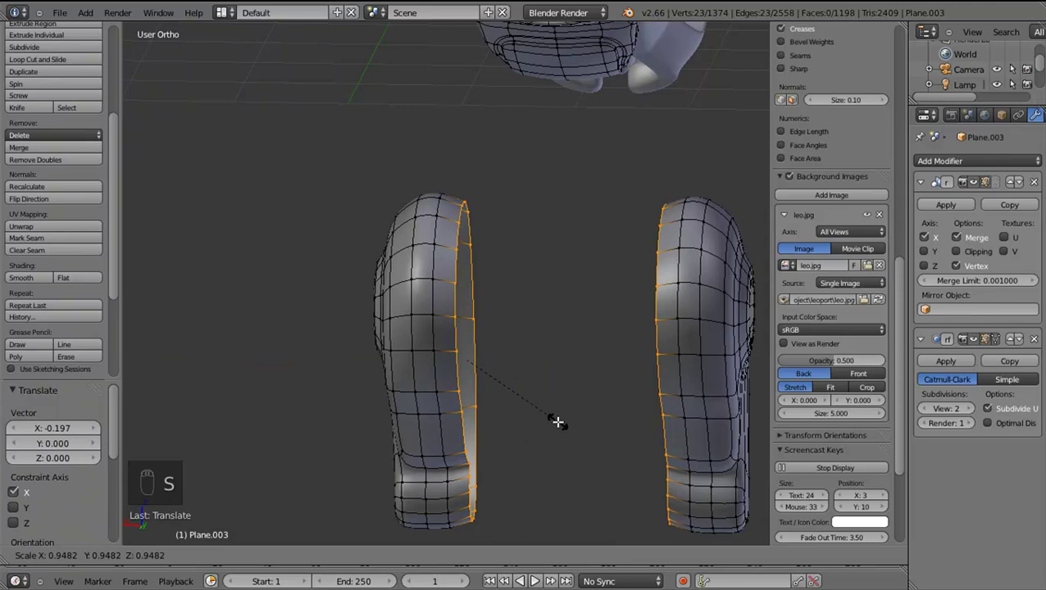
right_click(484, 438)
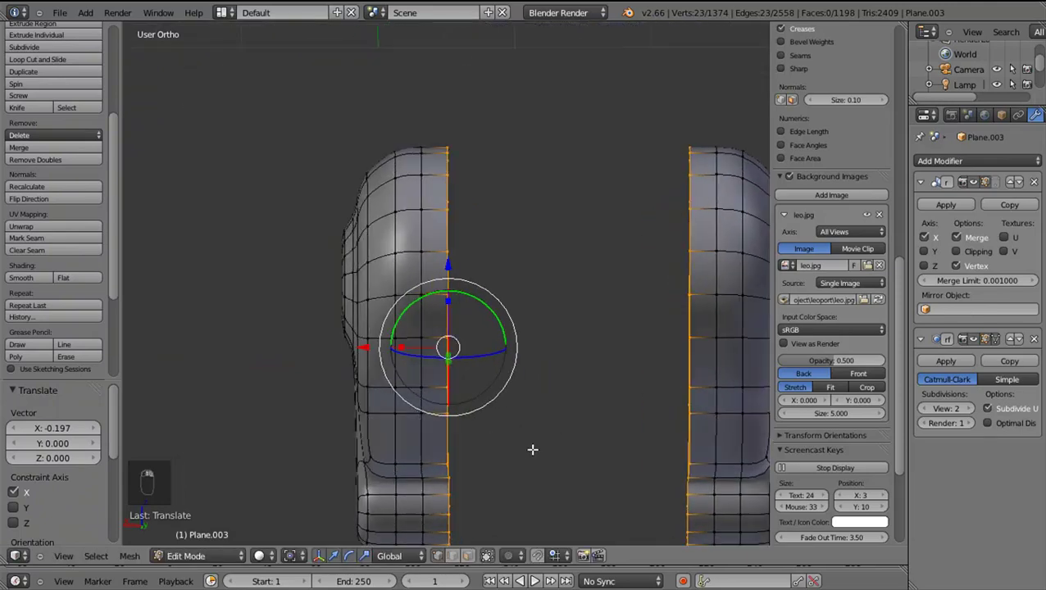
key(s)
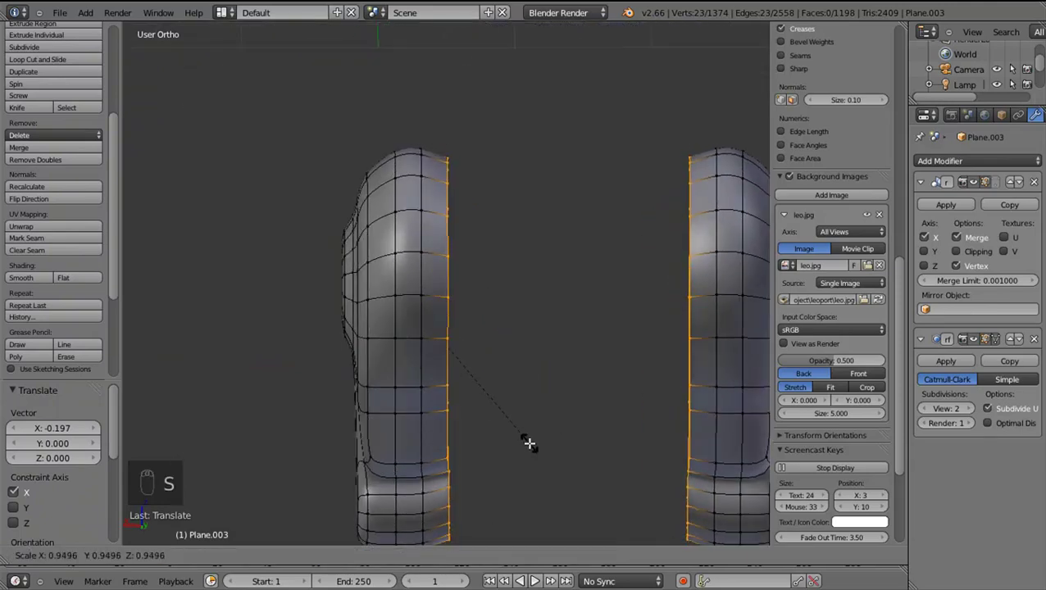
drag(531, 440, 530, 439)
key(x)
key(ctrl+z)
key(x)
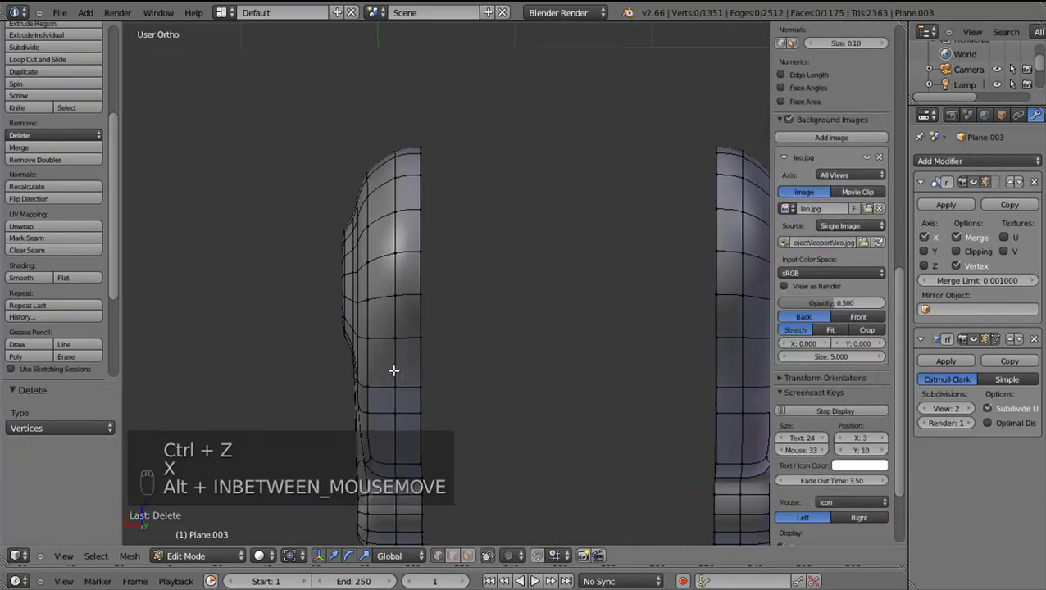
Reselect the rim edge loop, extrude it once more and pull the new band along X
right_click(394, 367)
middle_click(395, 367)
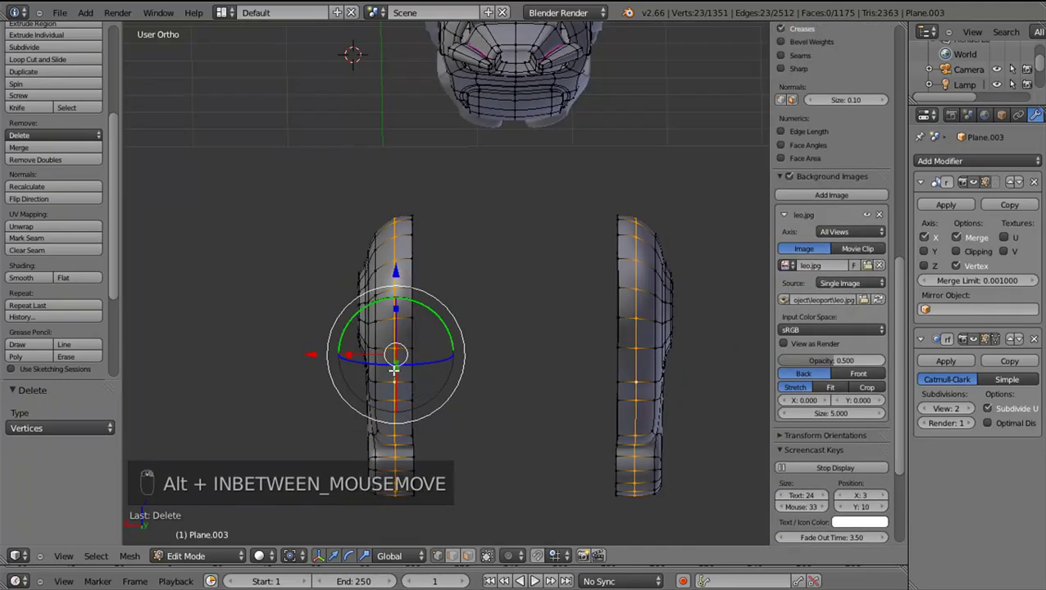
middle_click(423, 365)
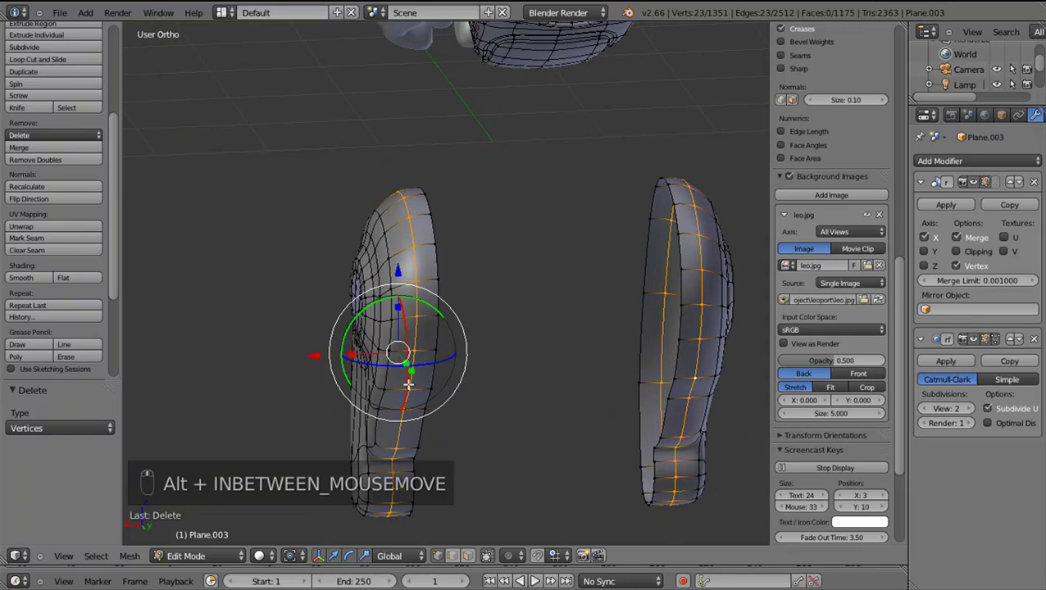
drag(420, 332, 420, 331)
key(e)
drag(329, 350, 354, 351)
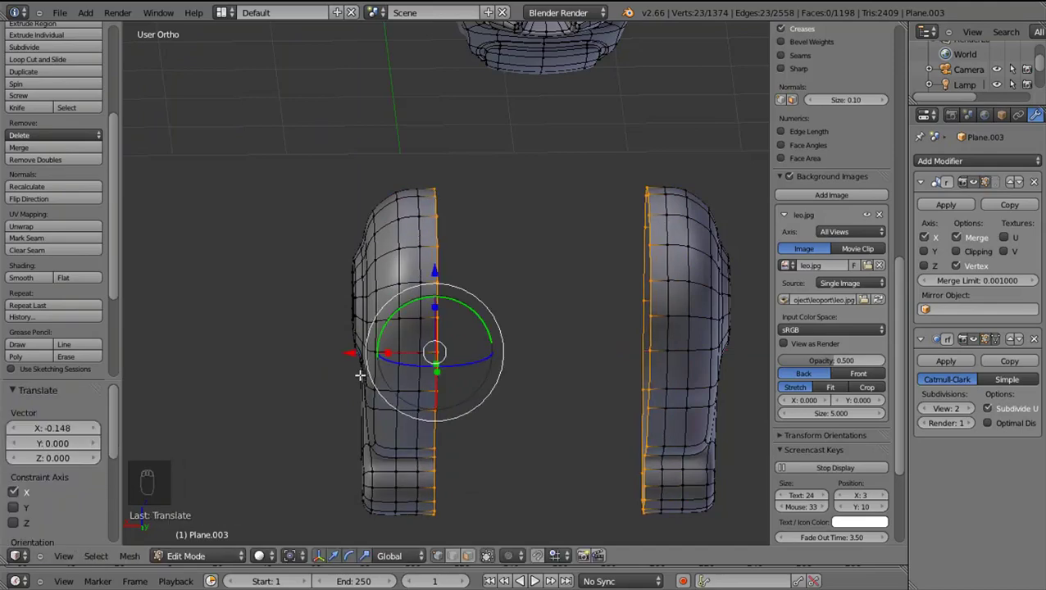
drag(356, 369, 429, 328)
key(b)
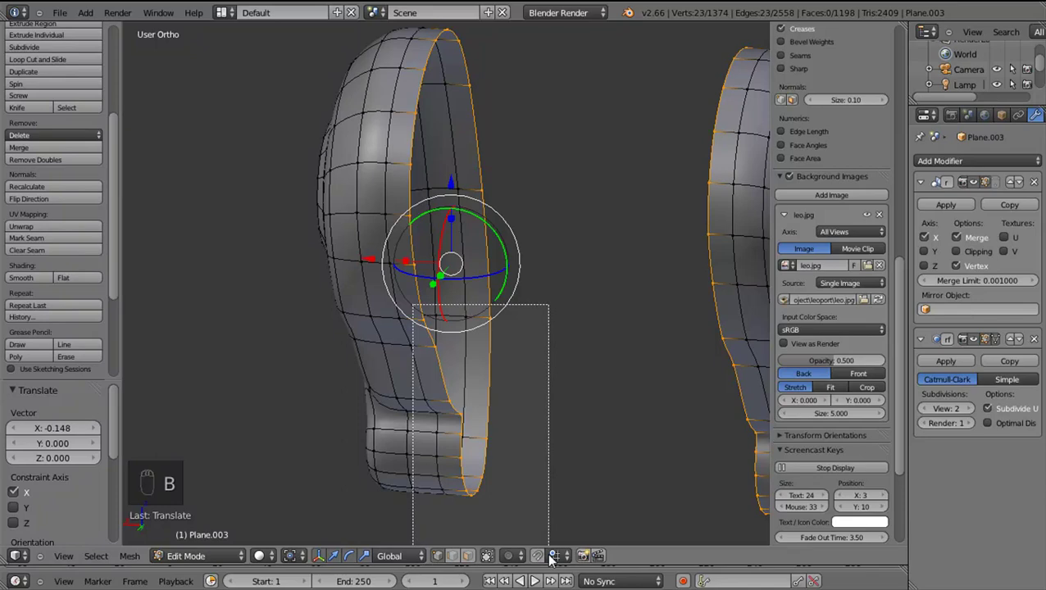
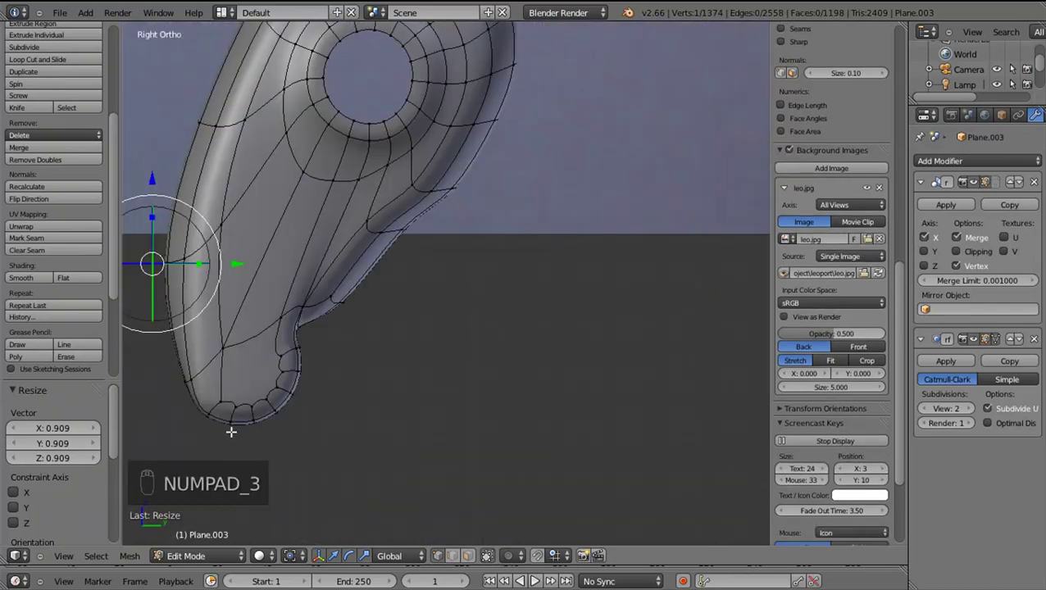
Pull back to see the whole foot and box-select the vertices along the claw piece's bend into the leg
key(z)
key(z)
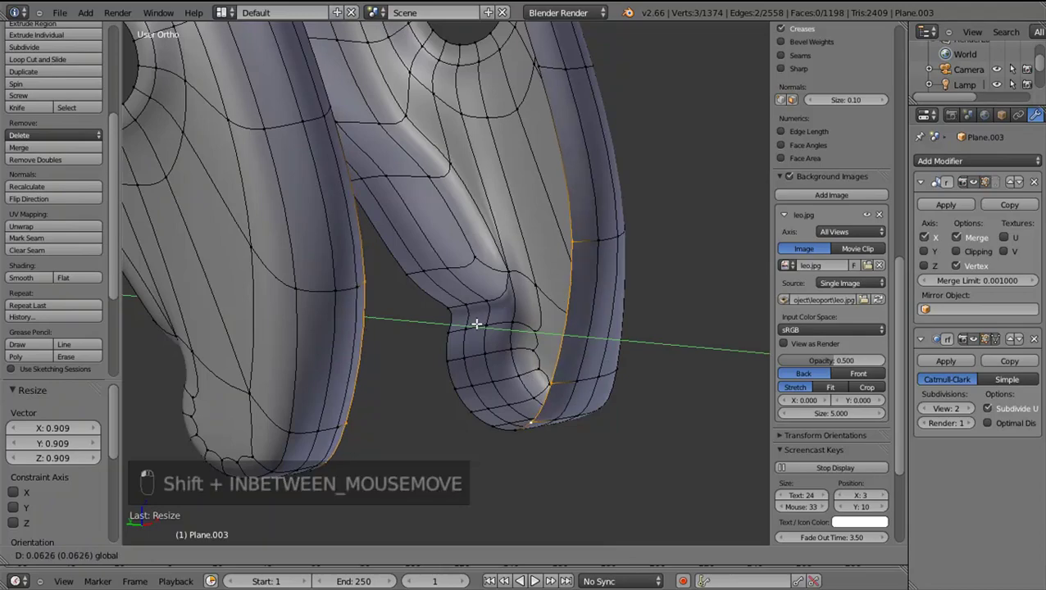
drag(504, 360, 464, 219)
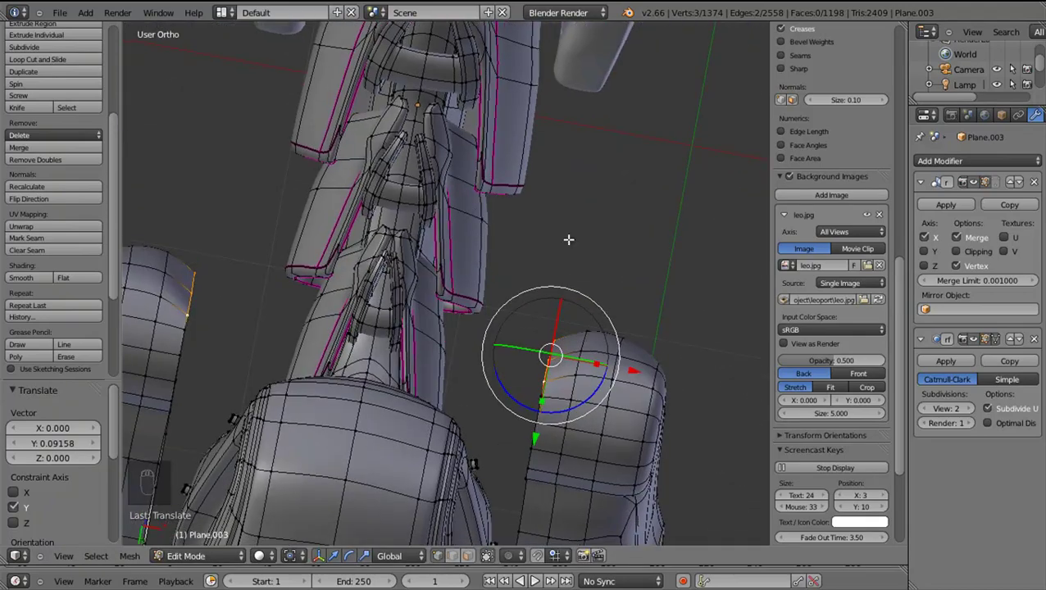
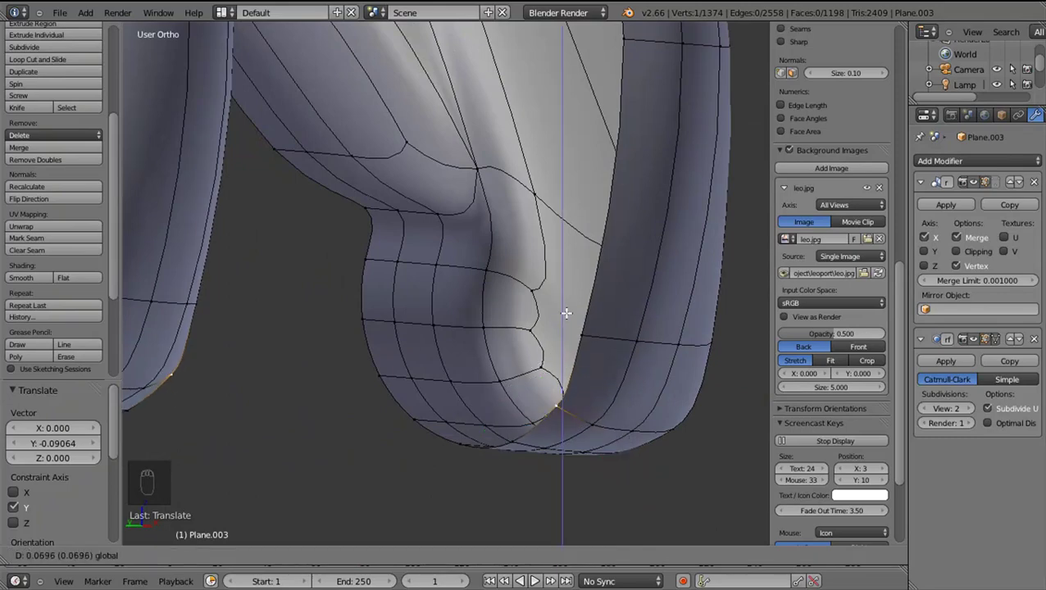
key(ctrl+z)
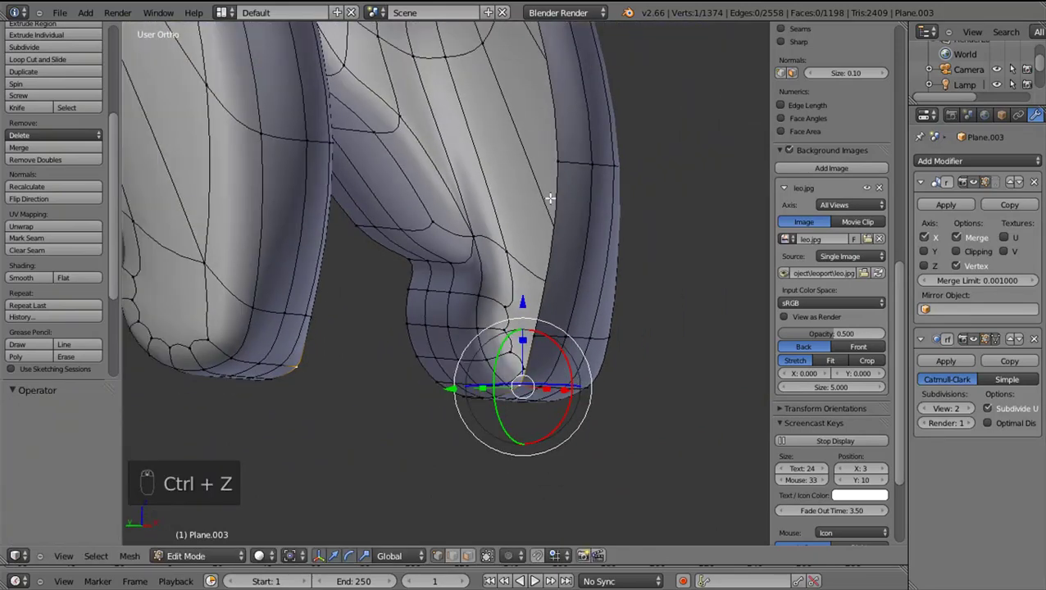
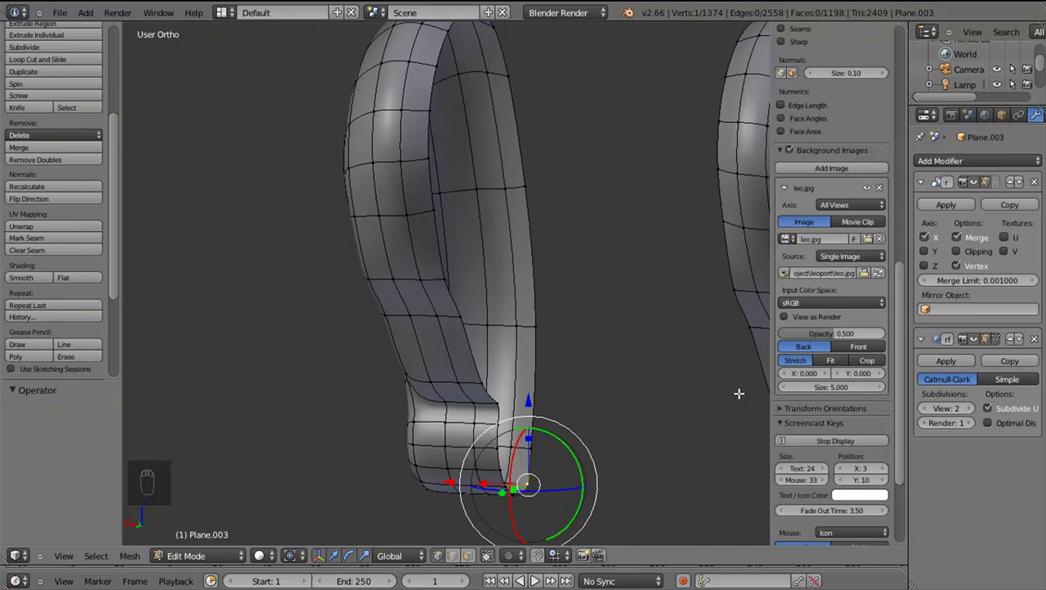
drag(469, 444, 531, 439)
drag(531, 438, 491, 421)
drag(524, 402, 549, 428)
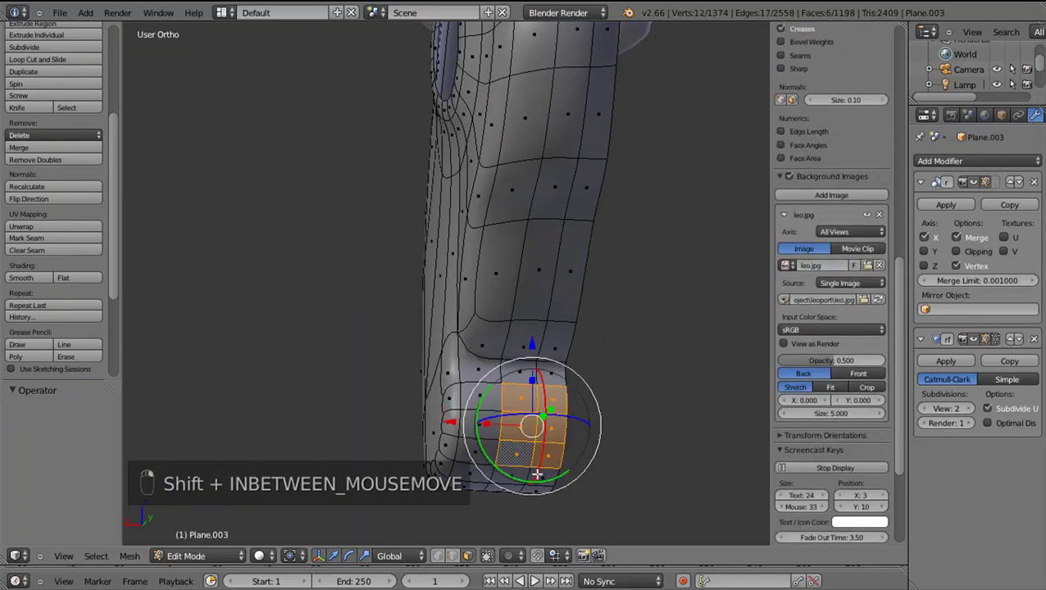
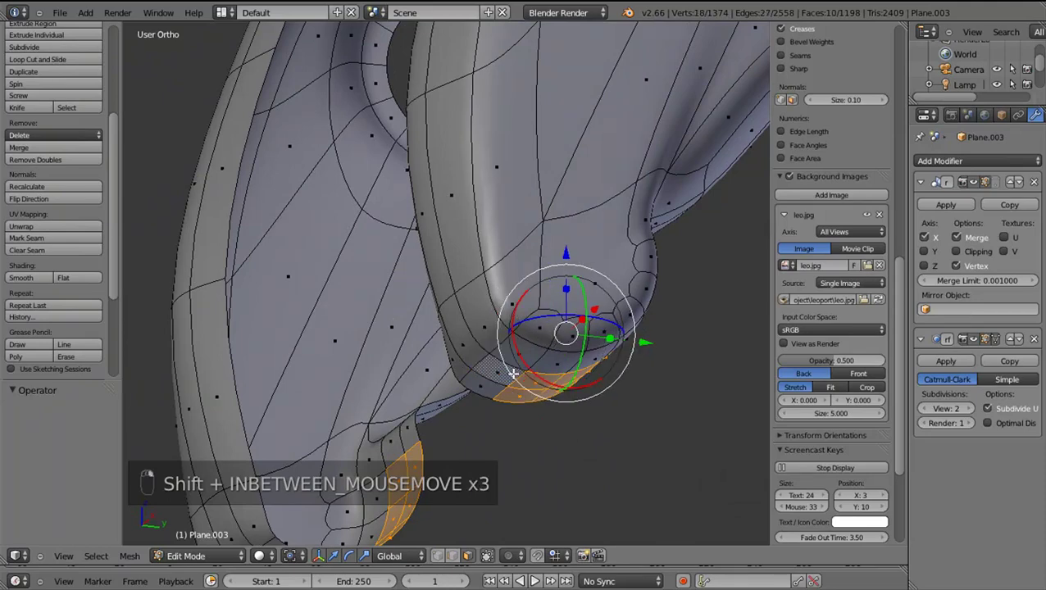
Select and delete the faces at the claw piece's inner bend, then view the leg from the side
middle_click(510, 413)
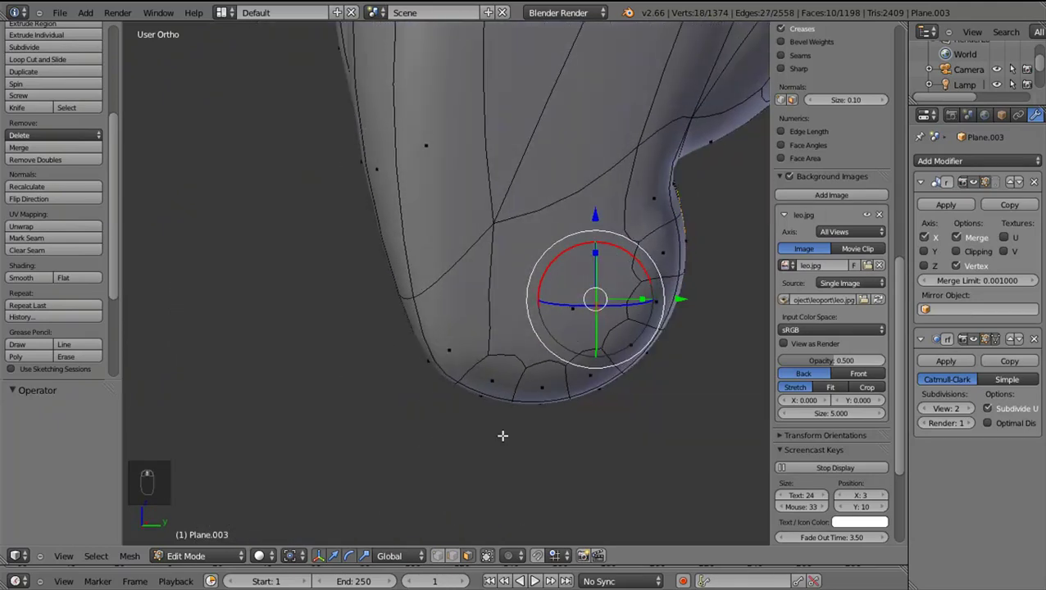
key(x)
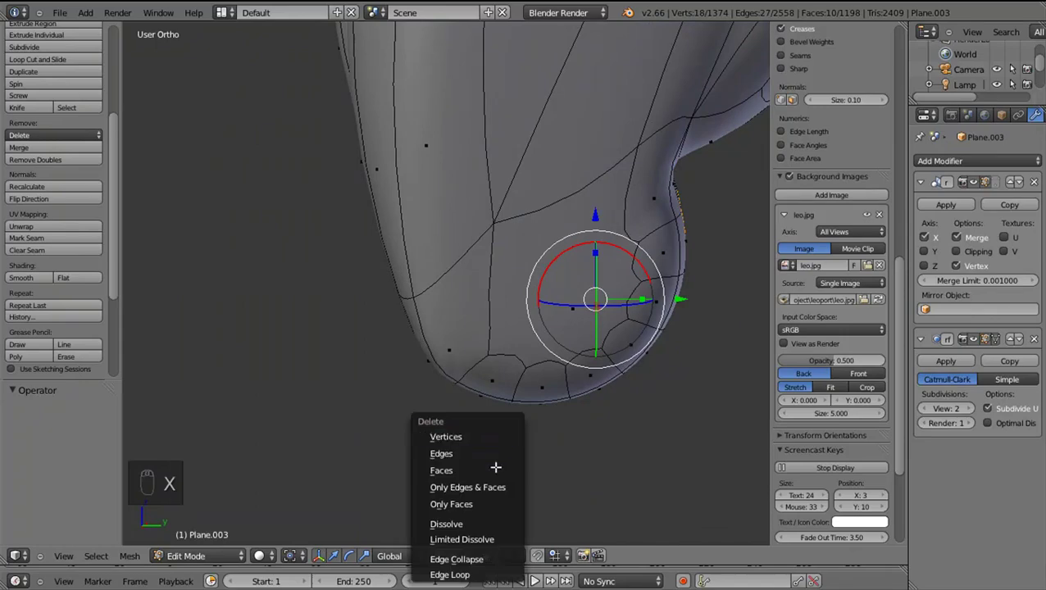
drag(442, 381, 467, 472)
drag(456, 479, 481, 453)
drag(490, 443, 509, 402)
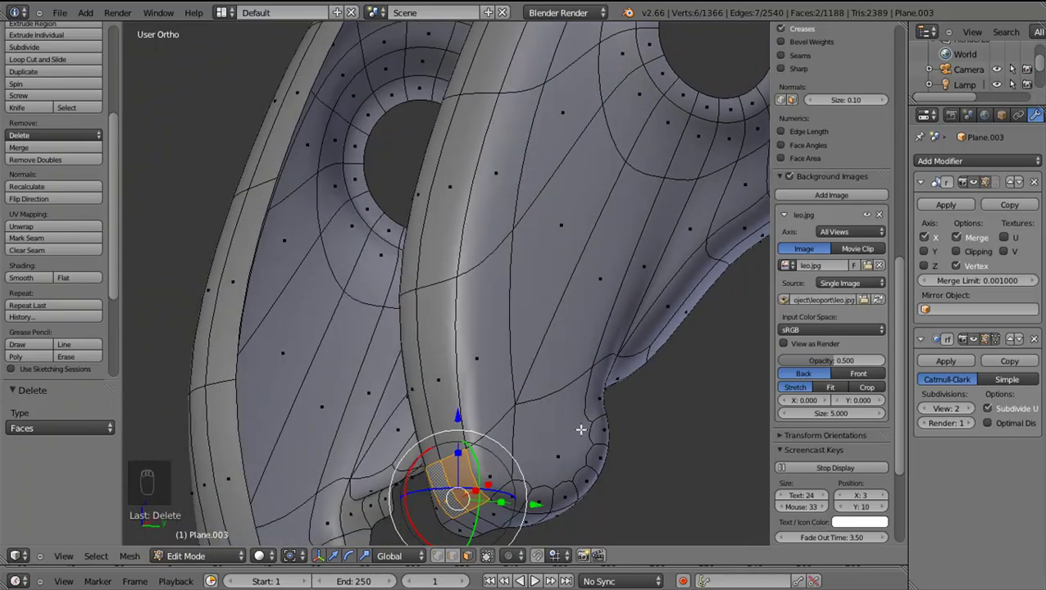
middle_click(506, 436)
key(KP_3)
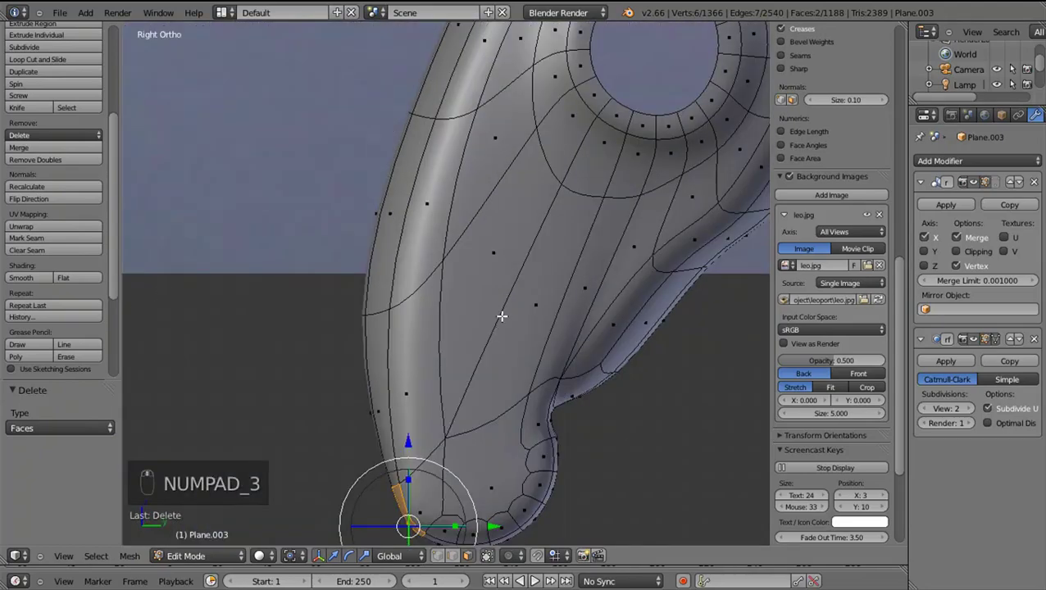
Extrude the open edges at the bend and pull the new edges into position
drag(425, 398, 417, 413)
key(r)
drag(514, 421, 511, 444)
key(e)
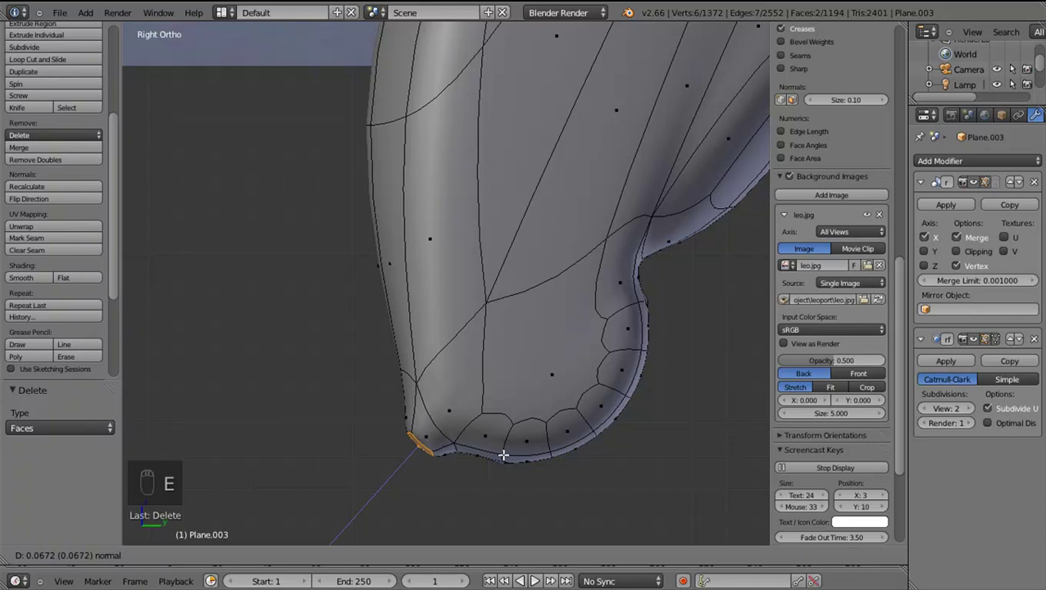
key(g)
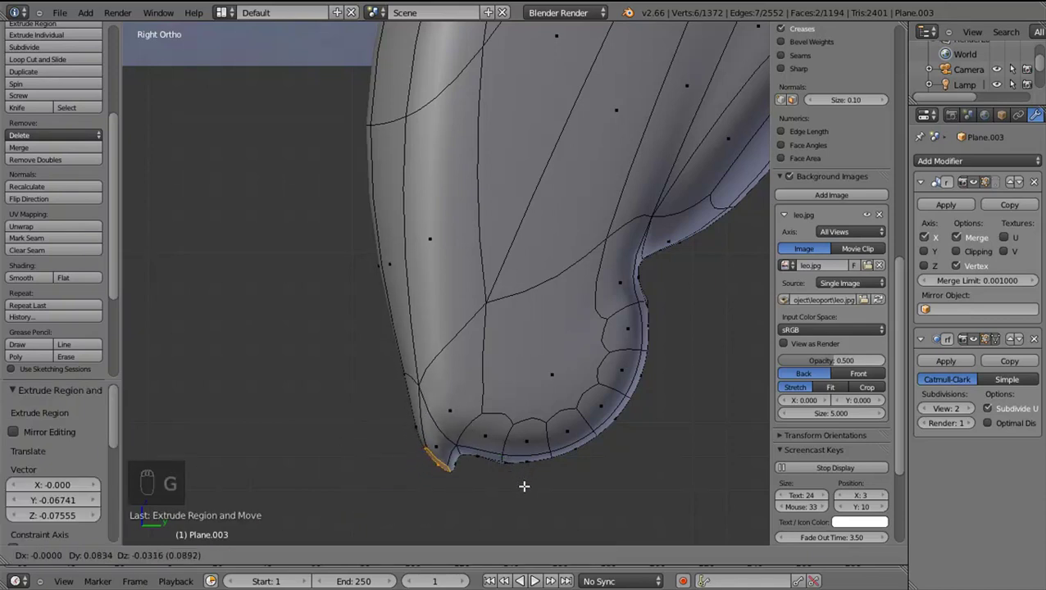
drag(554, 480, 562, 431)
key(r)
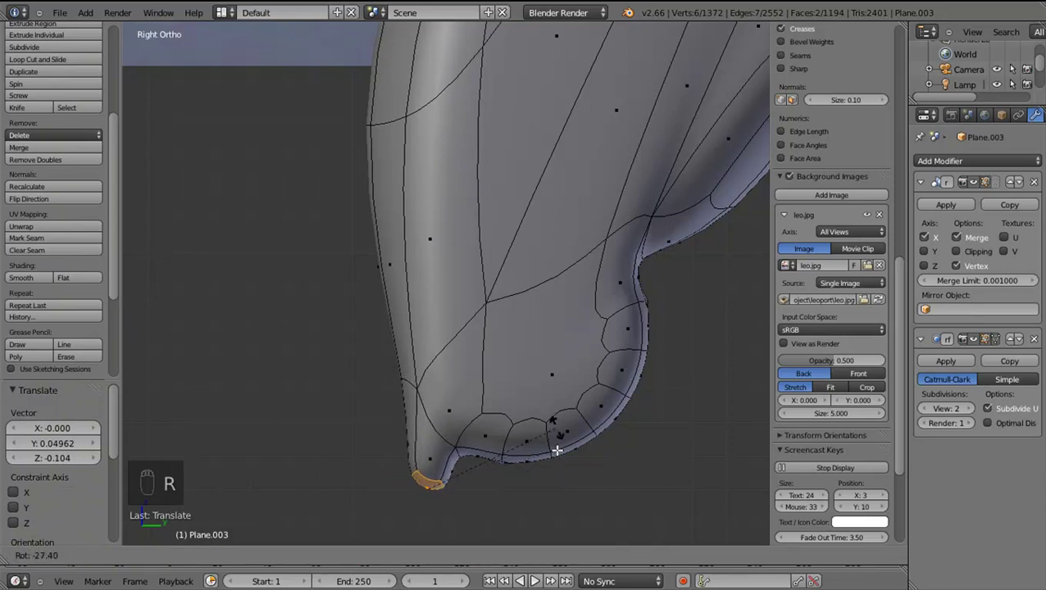
drag(567, 466, 572, 458)
Rotate and nudge the new edges so the rebuilt faces follow the bend's curve
key(g)
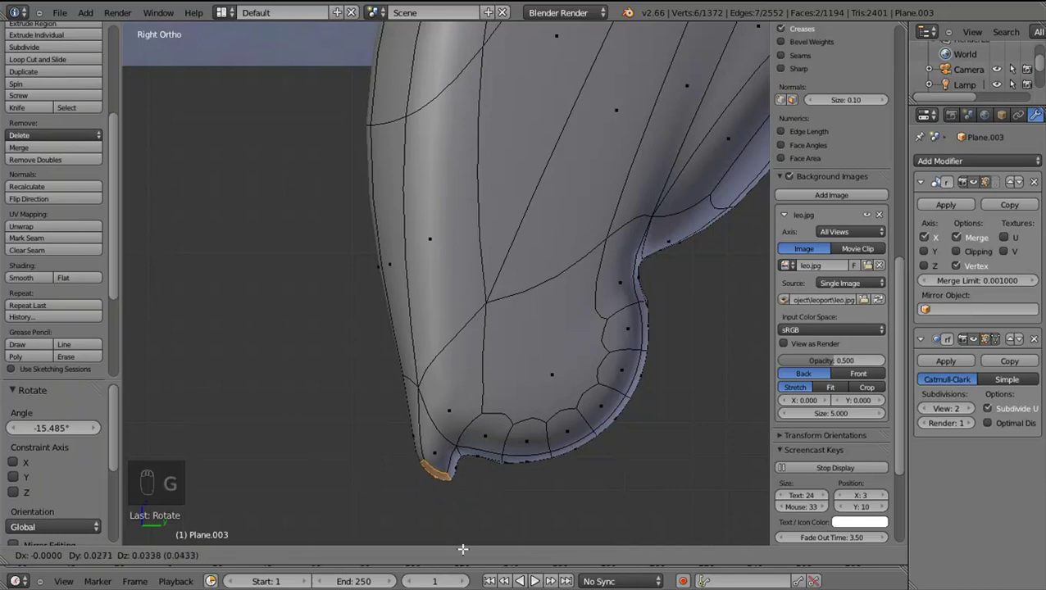
drag(464, 561, 431, 380)
drag(431, 379, 417, 424)
middle_click(416, 424)
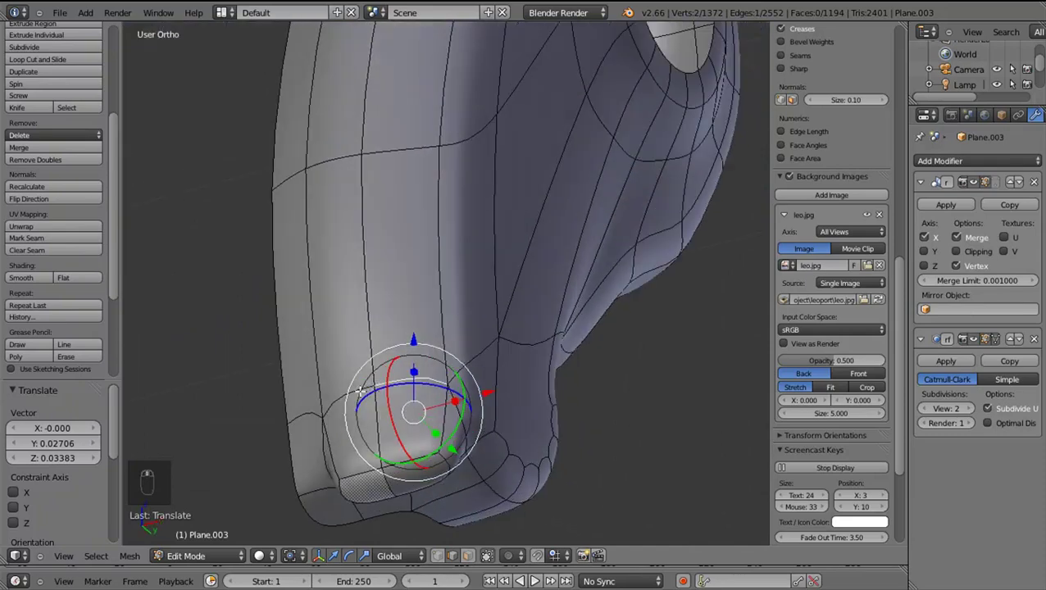
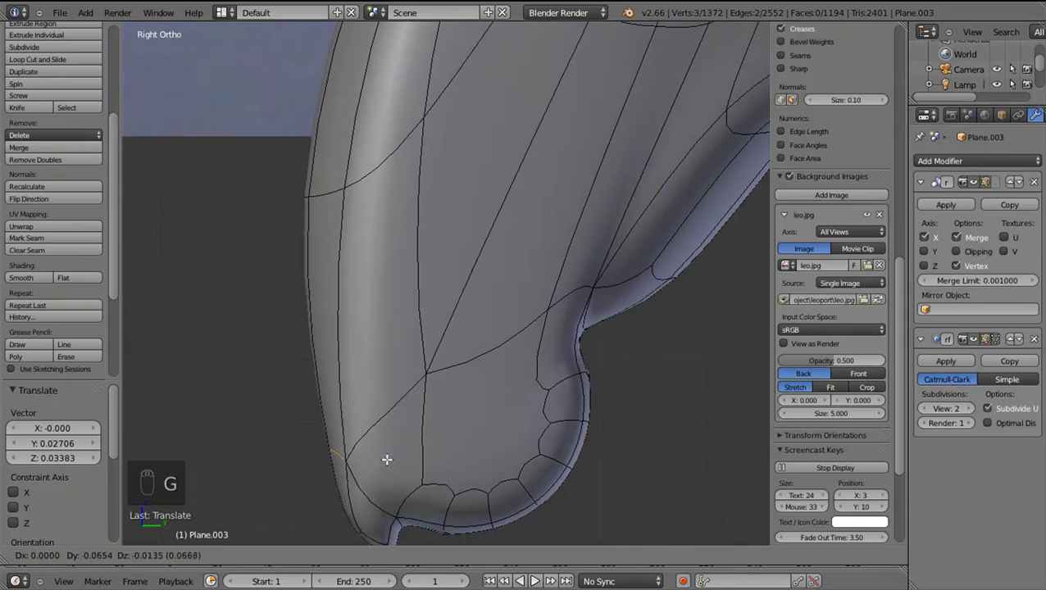
drag(391, 457, 395, 468)
Briefly preview the smoothed result, then hide subdivision smoothing while editing
key(Tab)
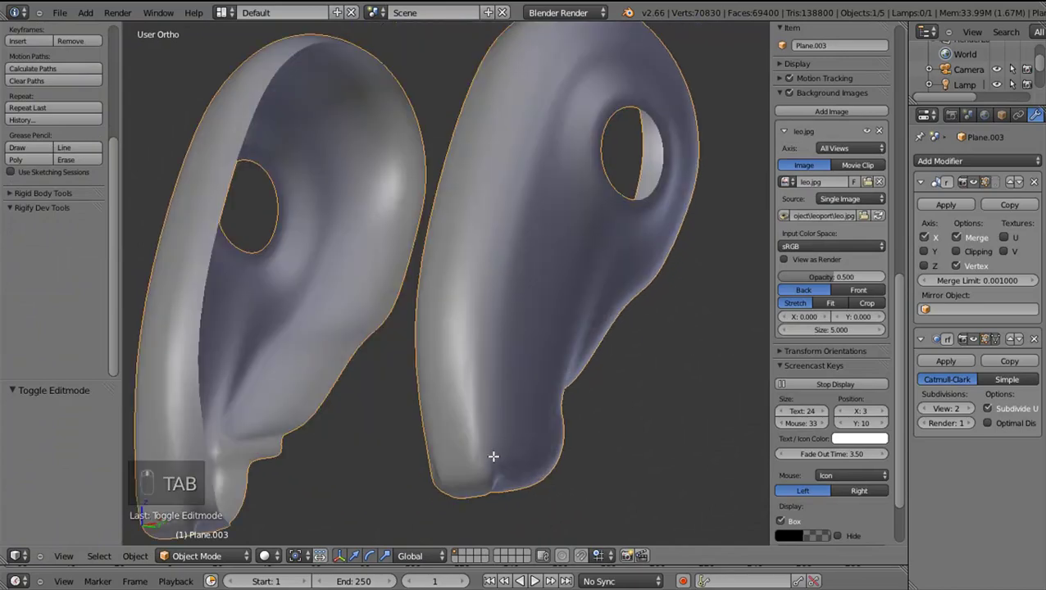
key(Tab)
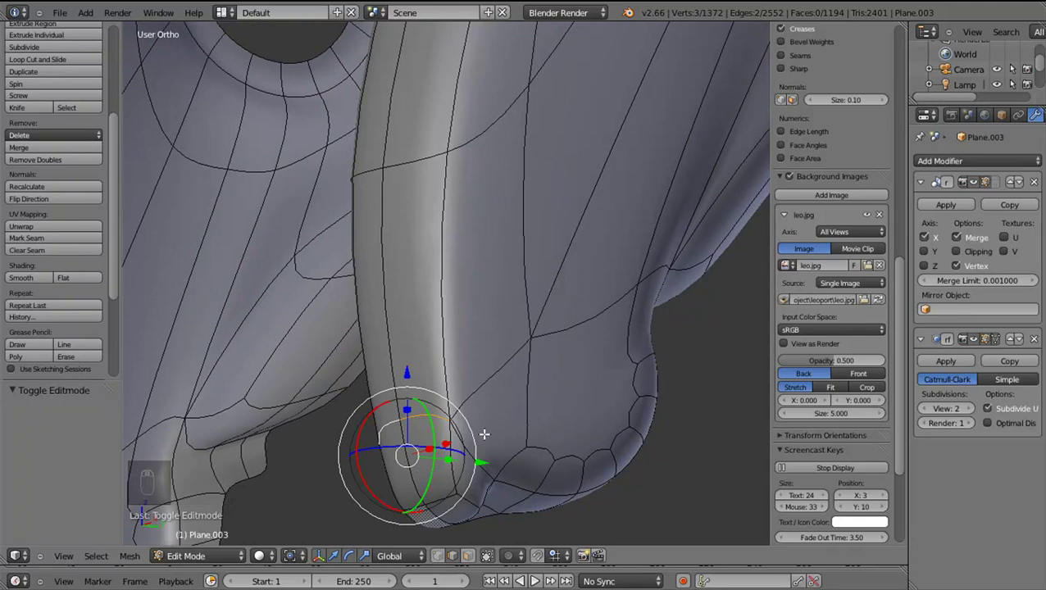
key(ctrl+r)
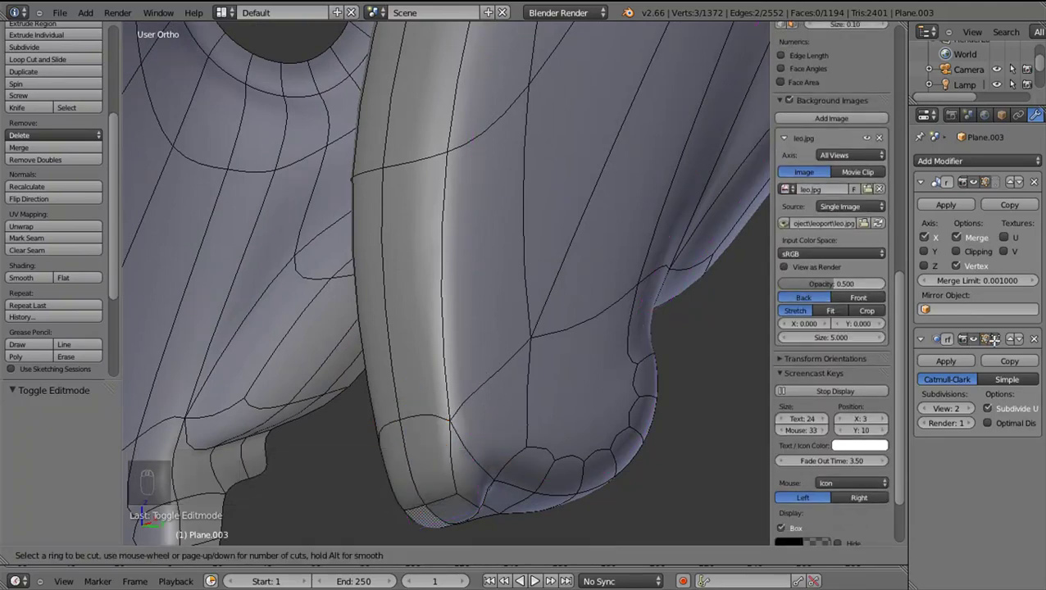
click(713, 340)
Add supporting edge loops across the claw piece near the bend and preview the smoothed leg in object mode
key(Escape)
drag(538, 407, 462, 439)
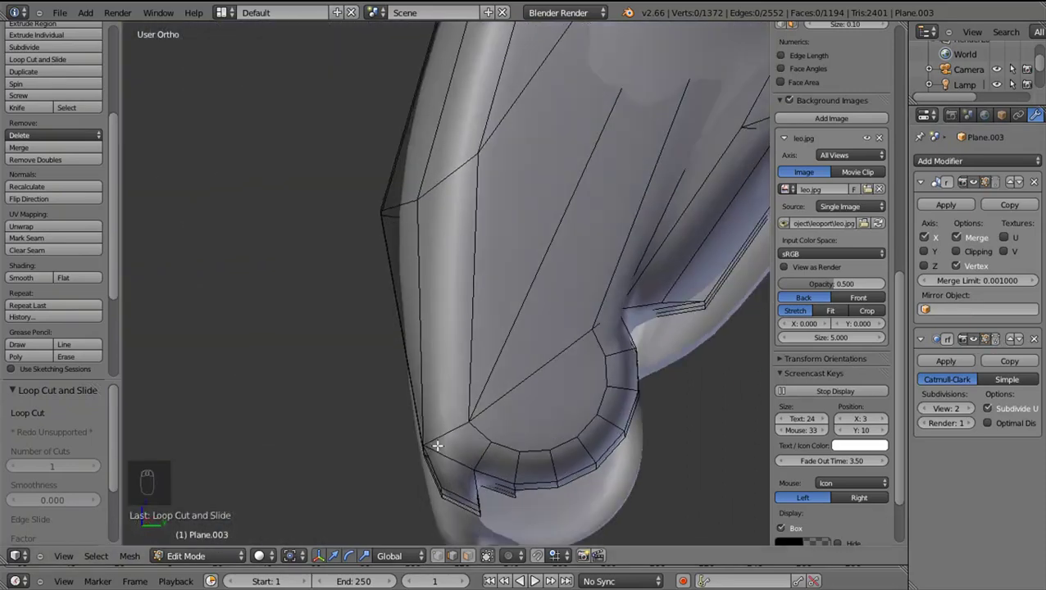
key(ctrl+r)
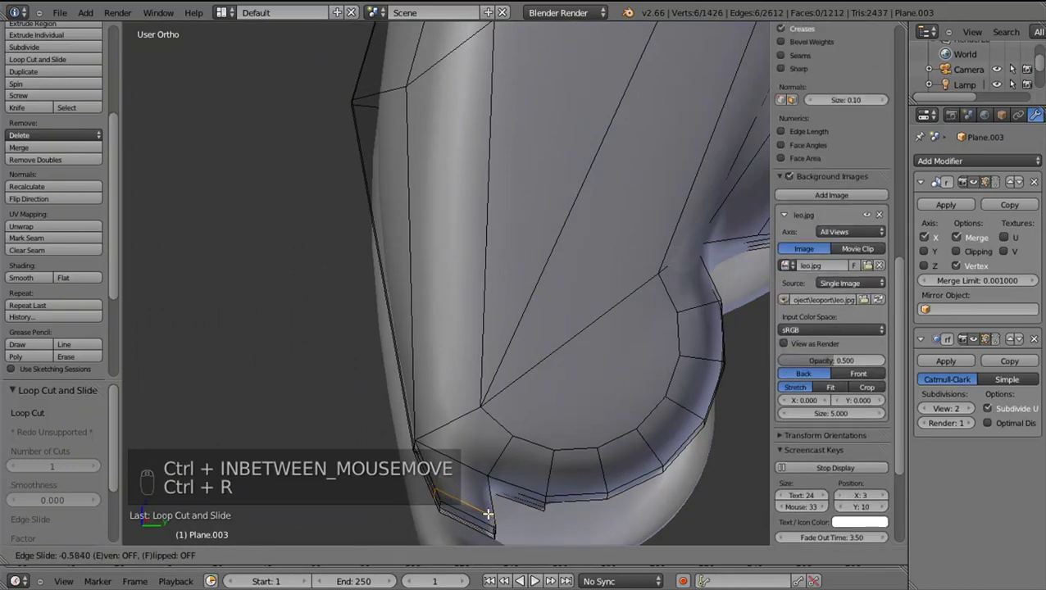
click(435, 510)
right_click(431, 513)
key(ctrl+r)
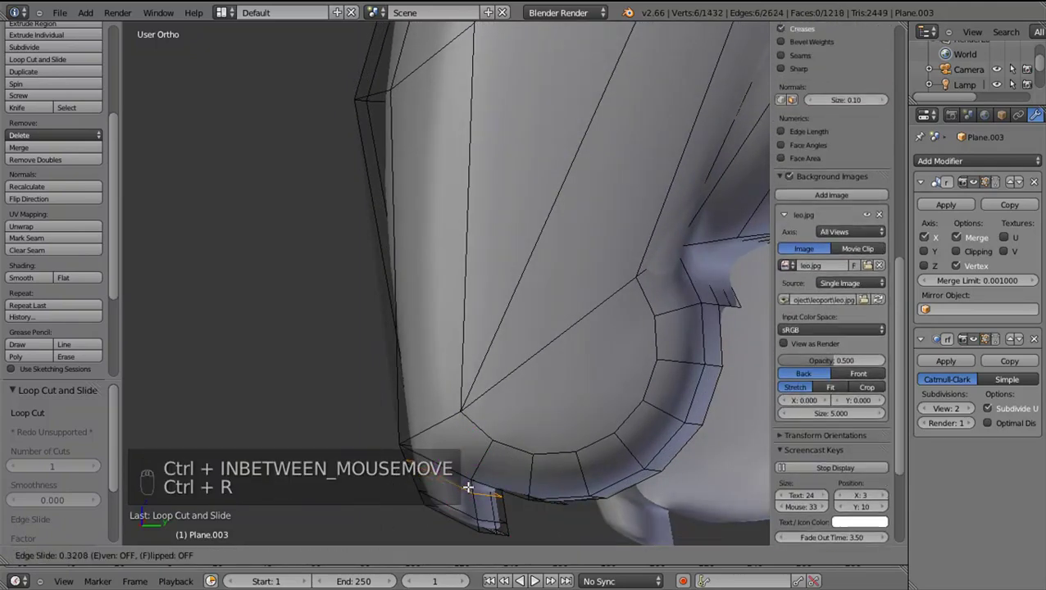
key(Tab)
Inspect the bend from orbited and side views in object mode, undoing the last couple of edits
drag(507, 503, 517, 501)
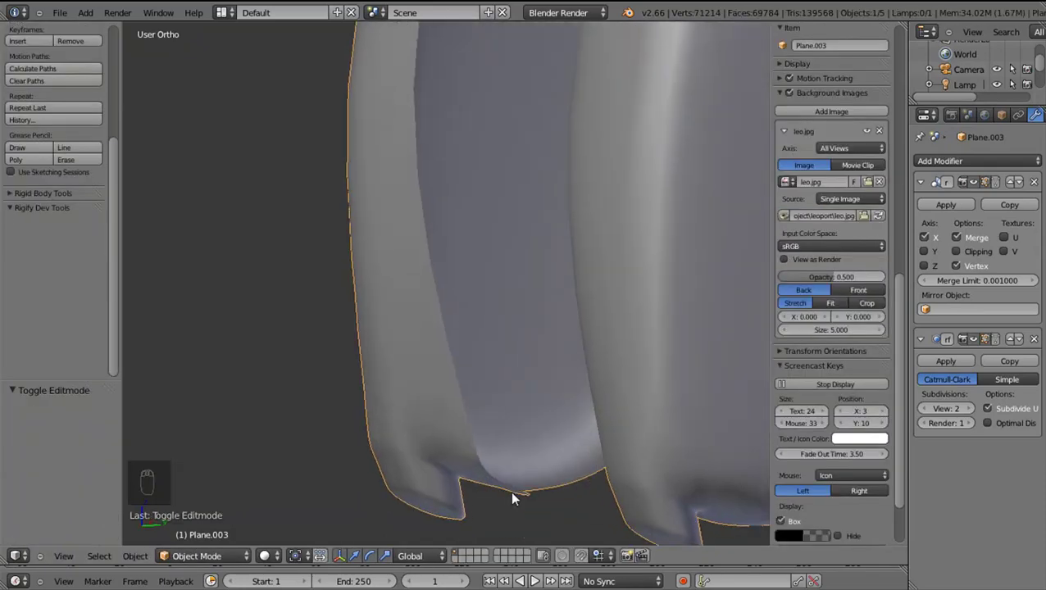
drag(495, 486, 571, 501)
key(ctrl+z)
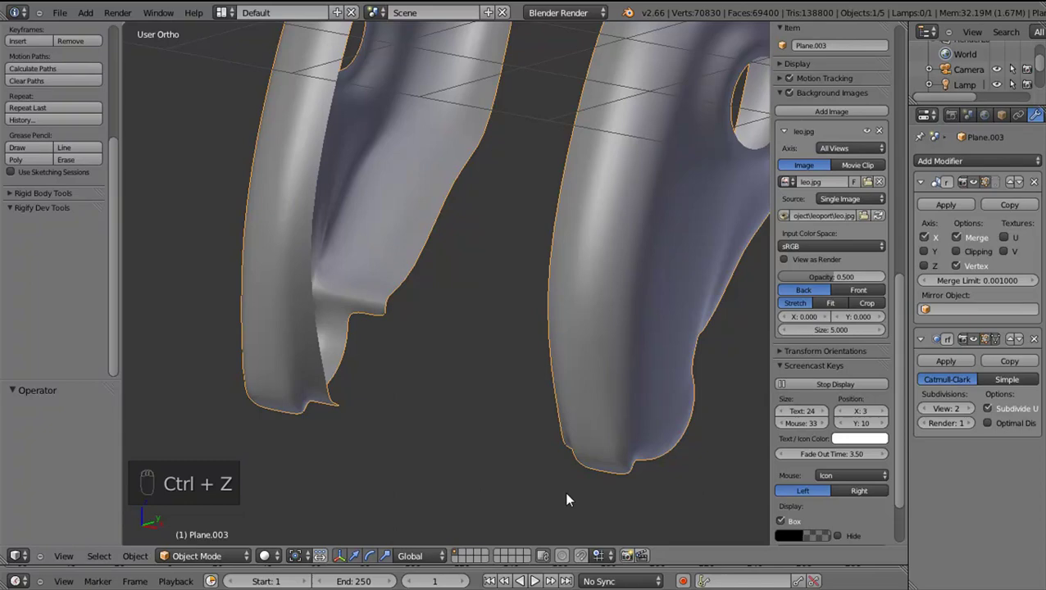
key(ctrl+z)
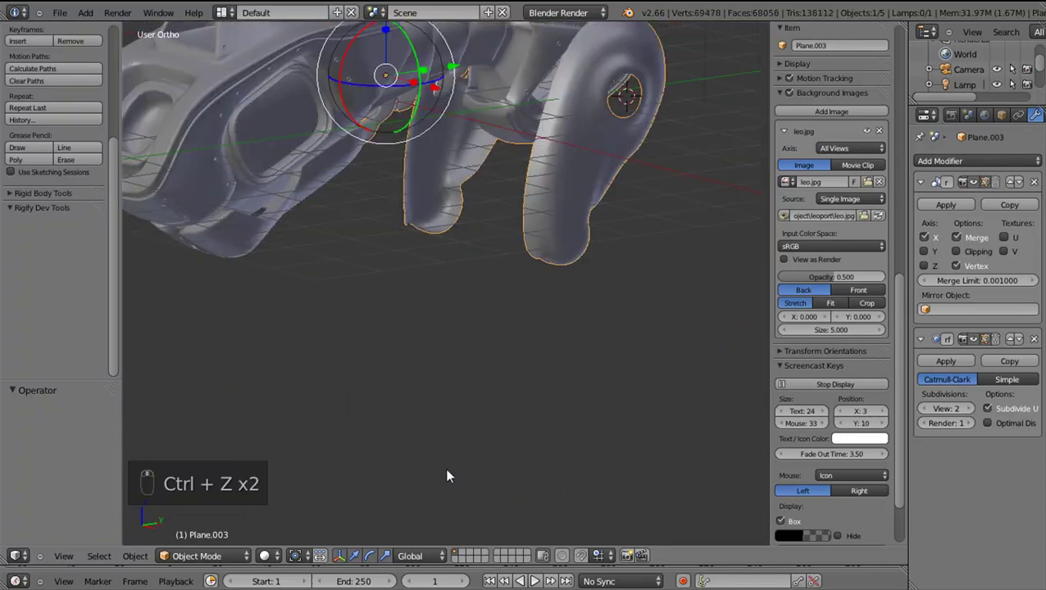
key(KP_3)
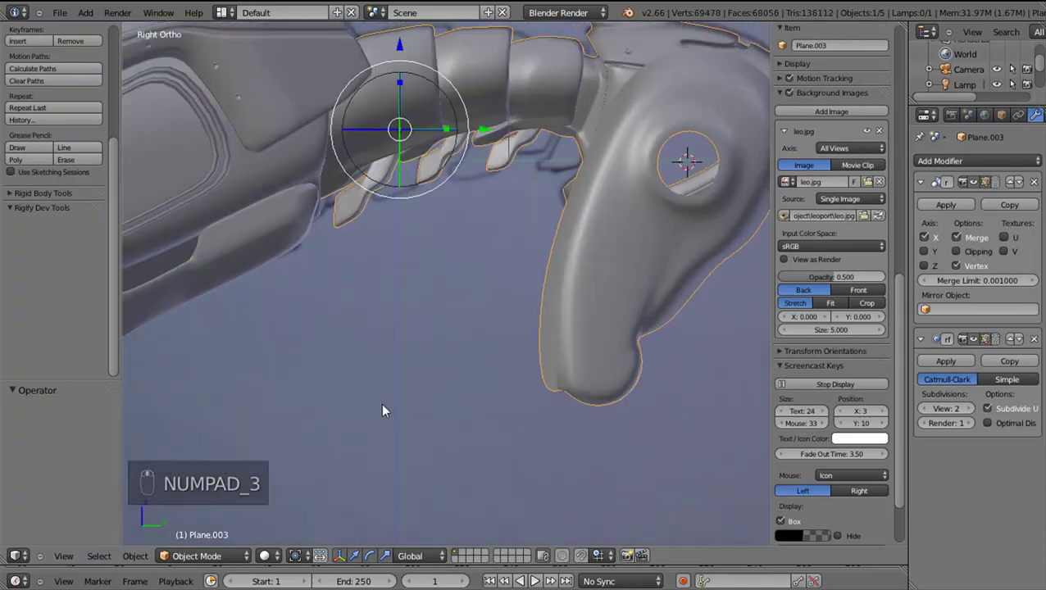
key(ctrl+shift+x)
key(ctrl+shift+z)
key(ctrl+shift+z)
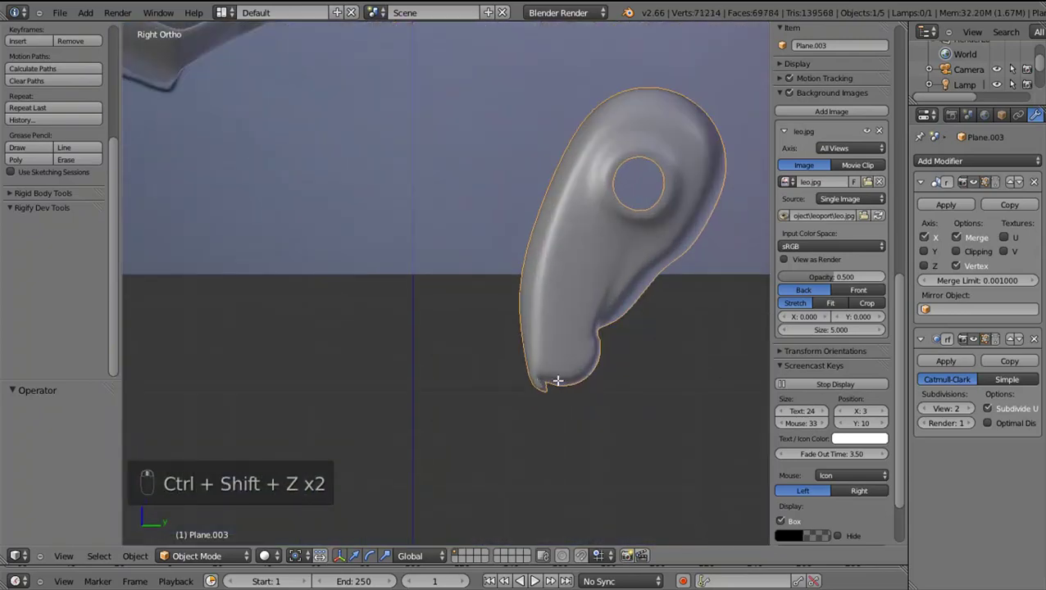
Undo repeatedly in edit mode until the leg returns to its earlier bend topology
key(Tab)
key(ctrl+z)
key(ctrl+z)
key(ctrl+z)
key(ctrl+z)
key(ctrl+z)
key(ctrl+z)
key(ctrl+z)
key(ctrl+z)
key(ctrl+z)
key(ctrl+z)
key(ctrl+z)
key(ctrl+z)
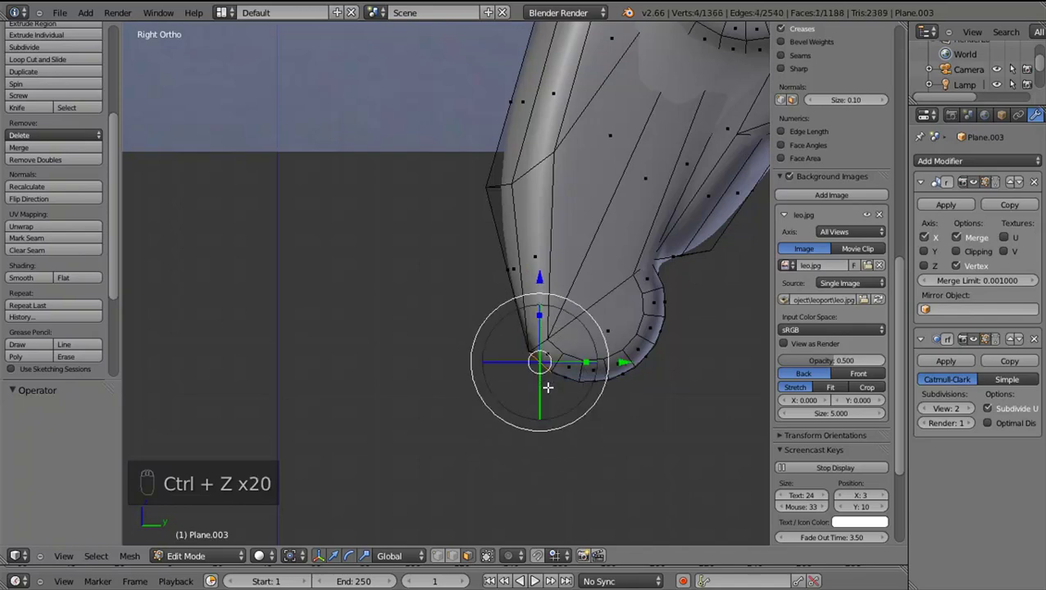
Undo once more and check the smoothed bend from the side in object mode before resuming editing
key(ctrl+z)
drag(596, 397, 609, 370)
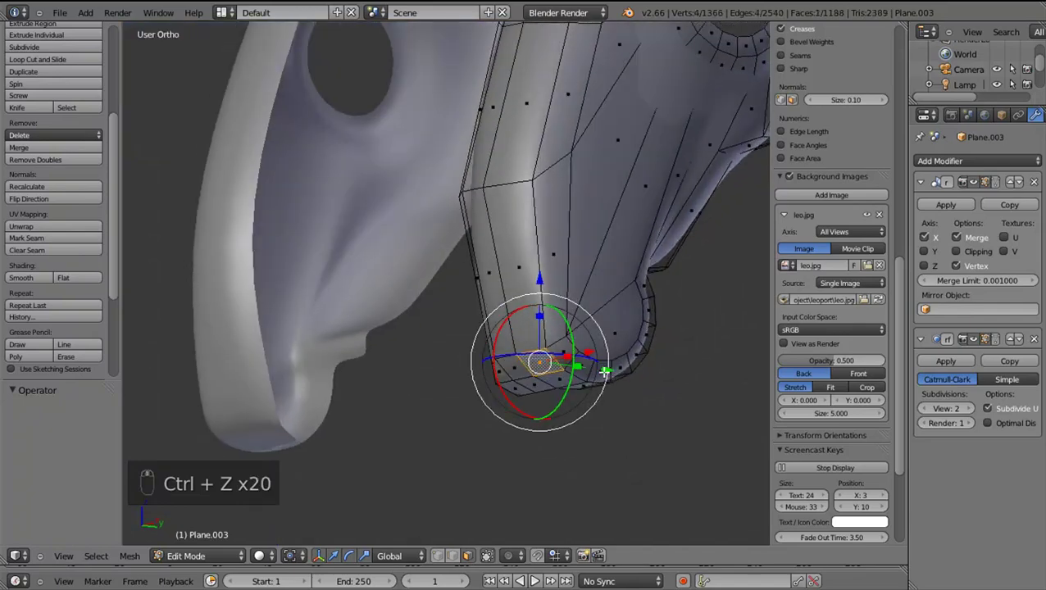
middle_click(609, 370)
key(KP_3)
key(Tab)
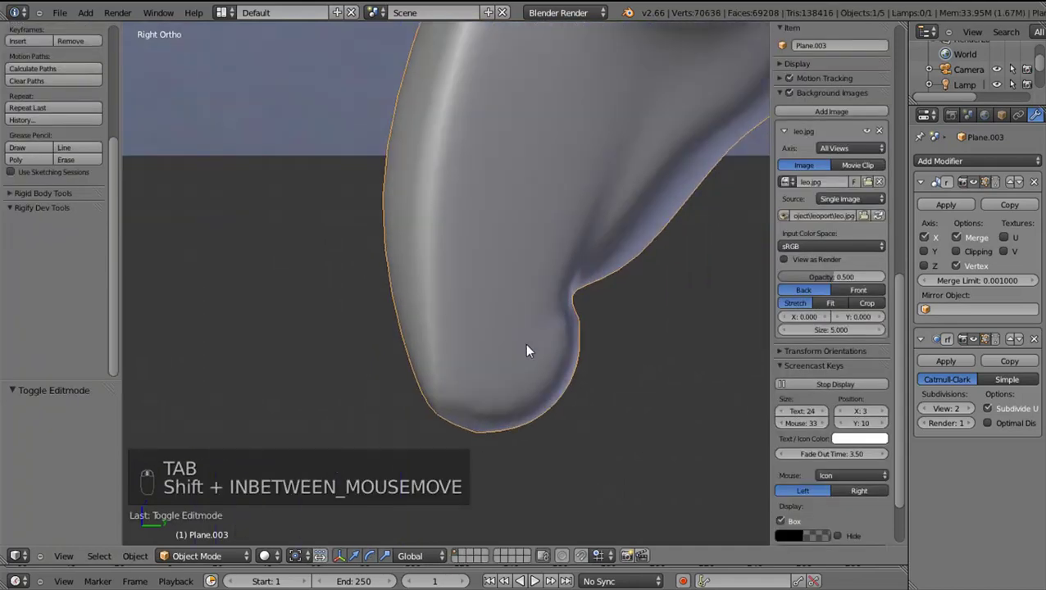
drag(504, 352, 470, 271)
key(Tab)
Orbit into the claw socket and select the vertex loop around its inner rim
middle_click(978, 354)
drag(582, 337, 611, 319)
middle_click(590, 330)
right_click(589, 330)
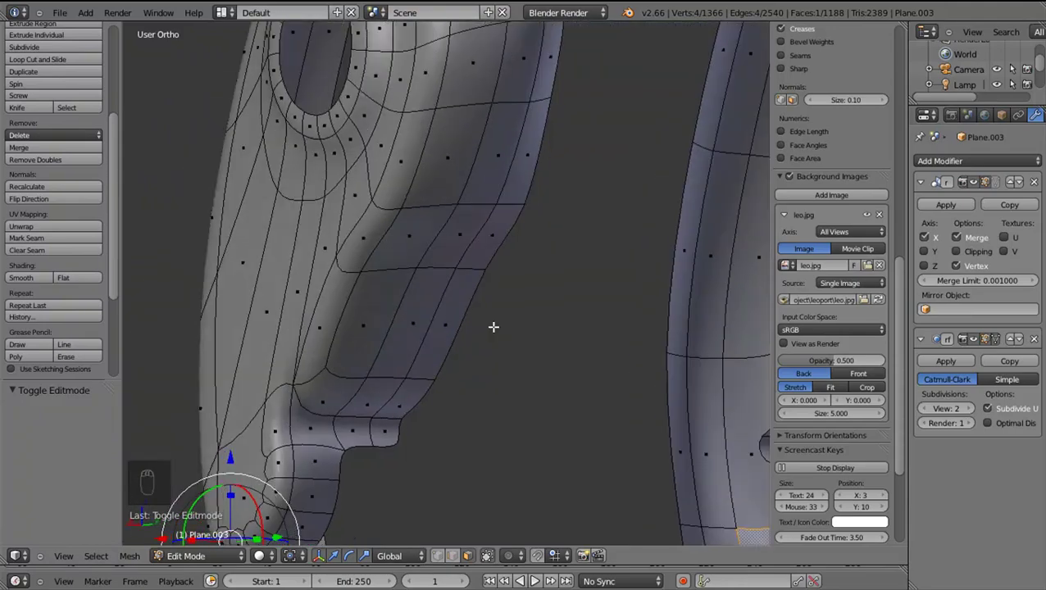
middle_click(405, 371)
scroll(up, 3)
middle_click(409, 388)
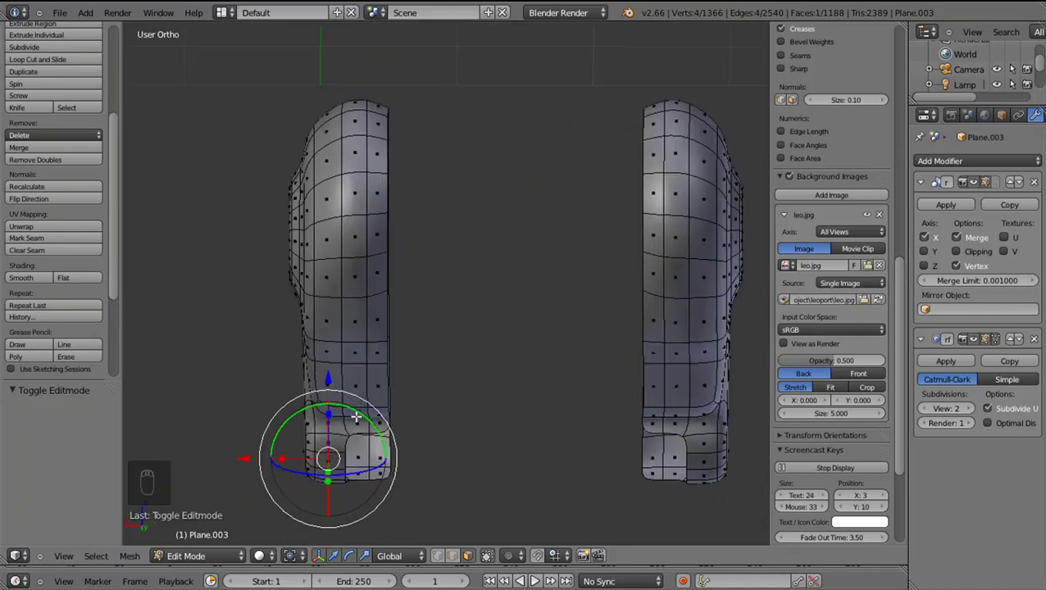
drag(431, 505, 226, 350)
drag(395, 426, 383, 413)
right_click(371, 432)
click(239, 351)
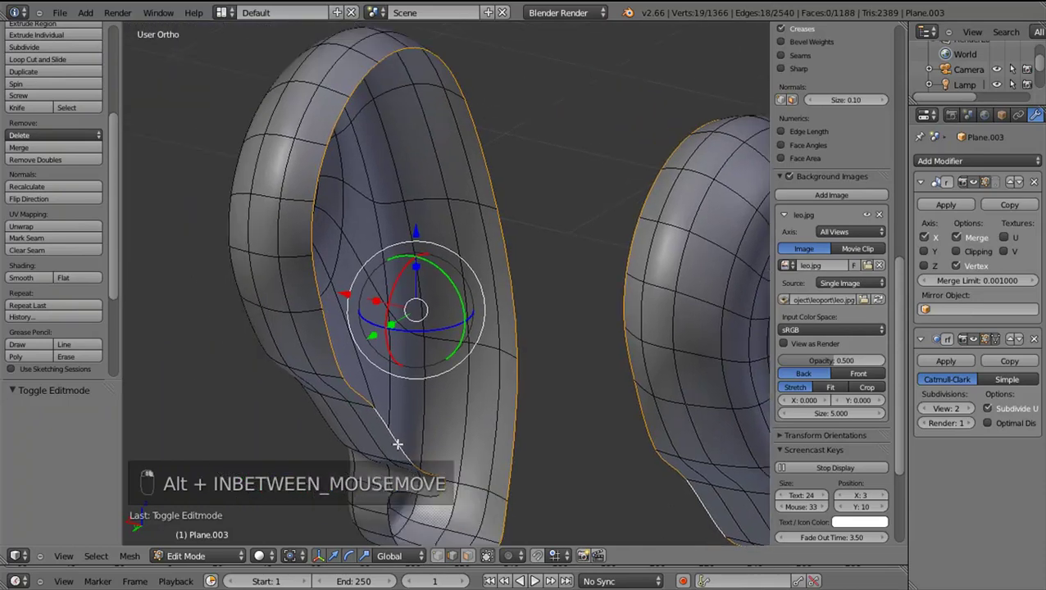
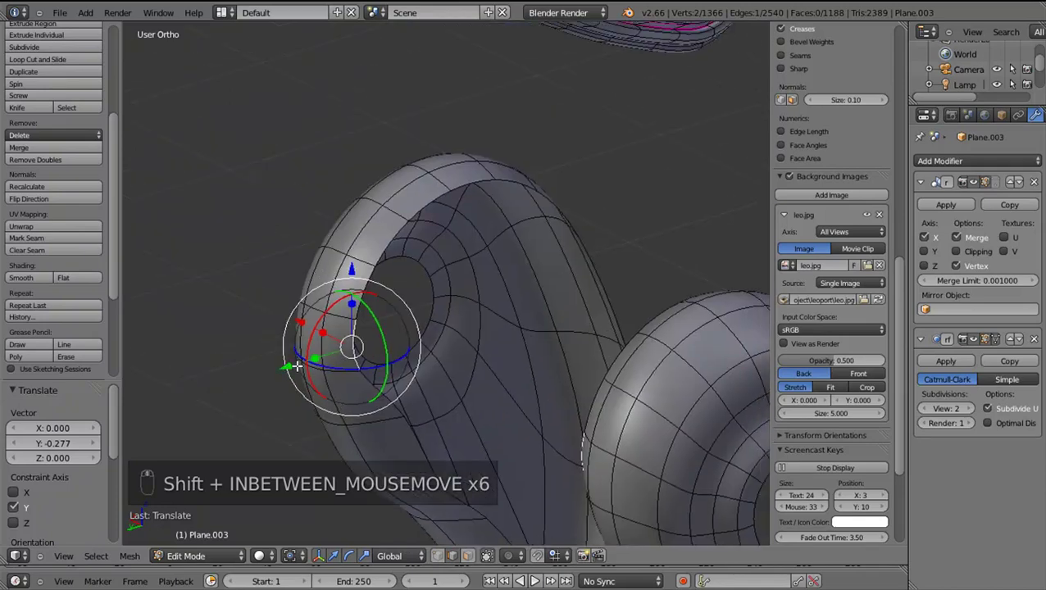
Slide rim vertices along Y and shift the rim loop vertically to smooth the opening
drag(306, 360, 344, 298)
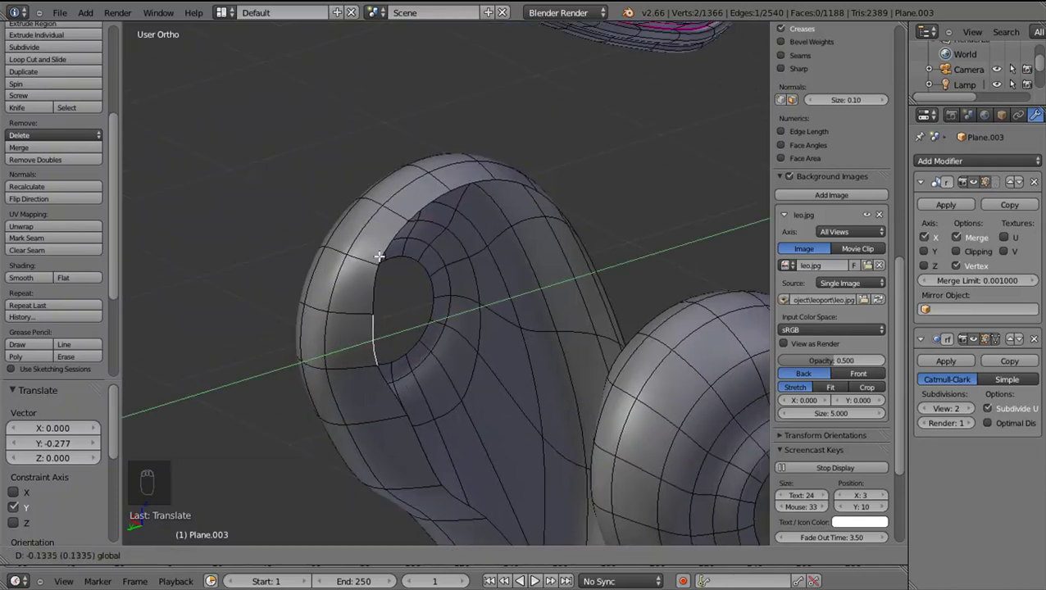
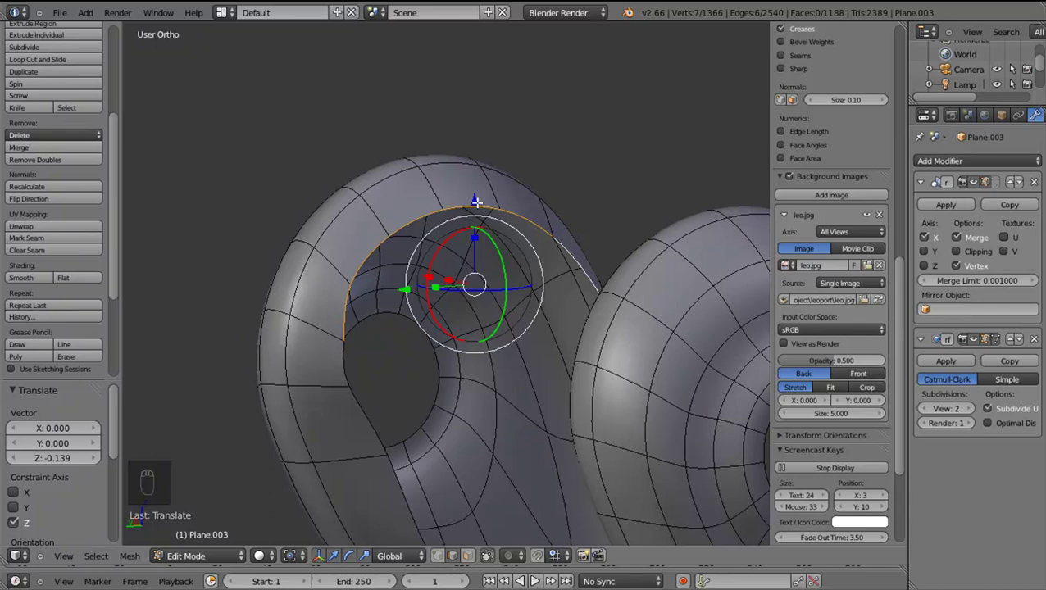
drag(478, 200, 368, 351)
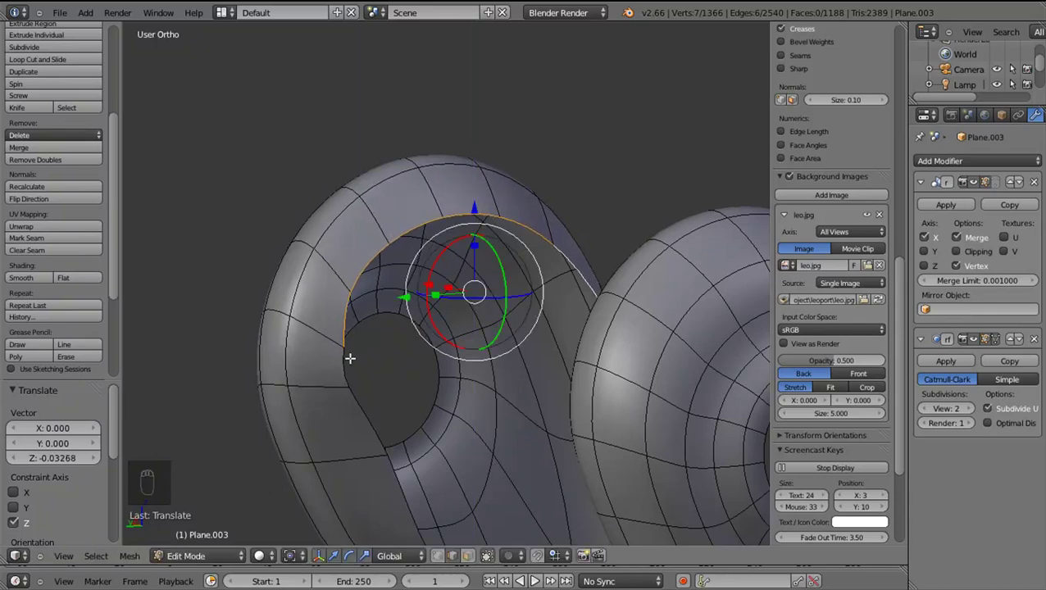
drag(345, 356, 985, 344)
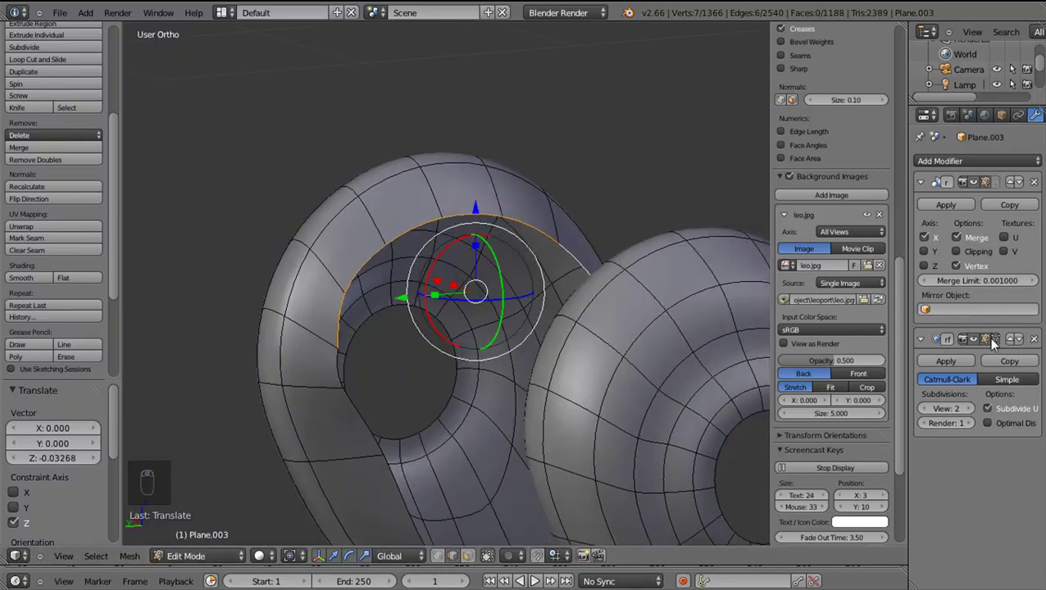
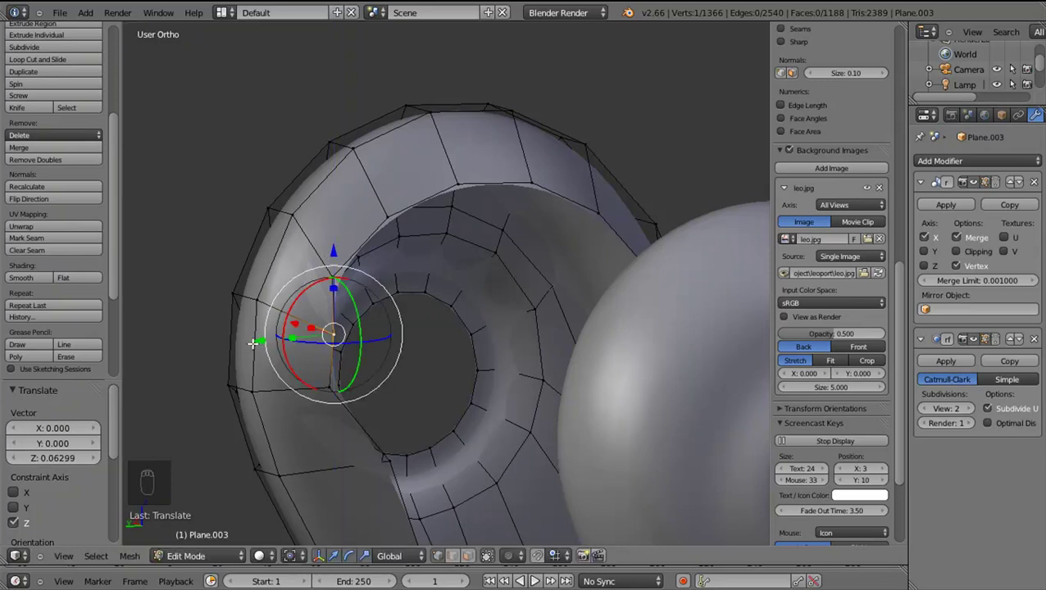
drag(248, 340, 244, 341)
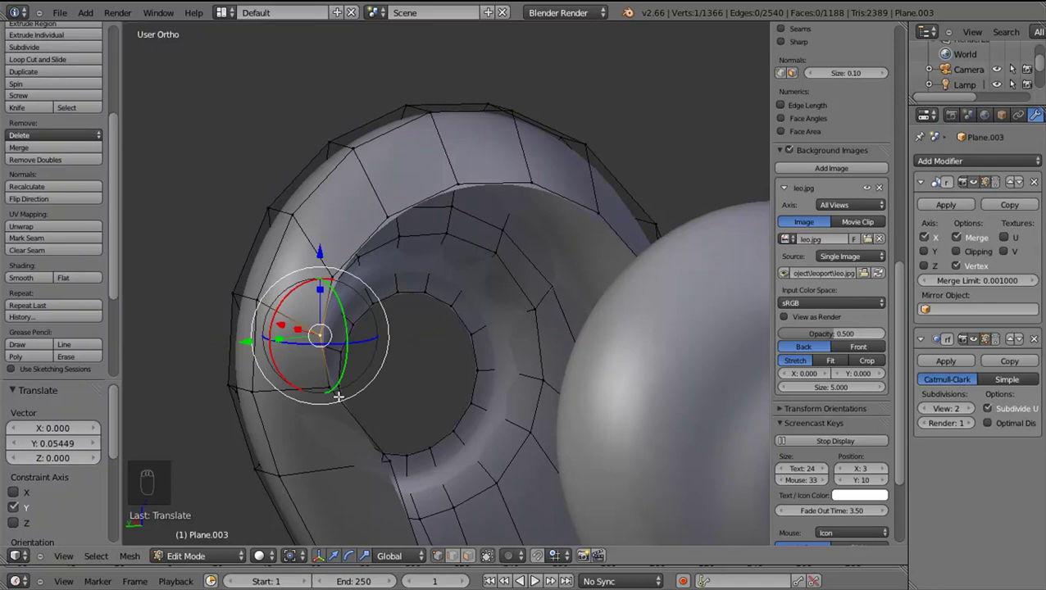
Nudge another rim vertex along Y, undoing the last move
right_click(313, 402)
drag(312, 408, 313, 429)
drag(313, 429, 229, 409)
drag(228, 409, 243, 410)
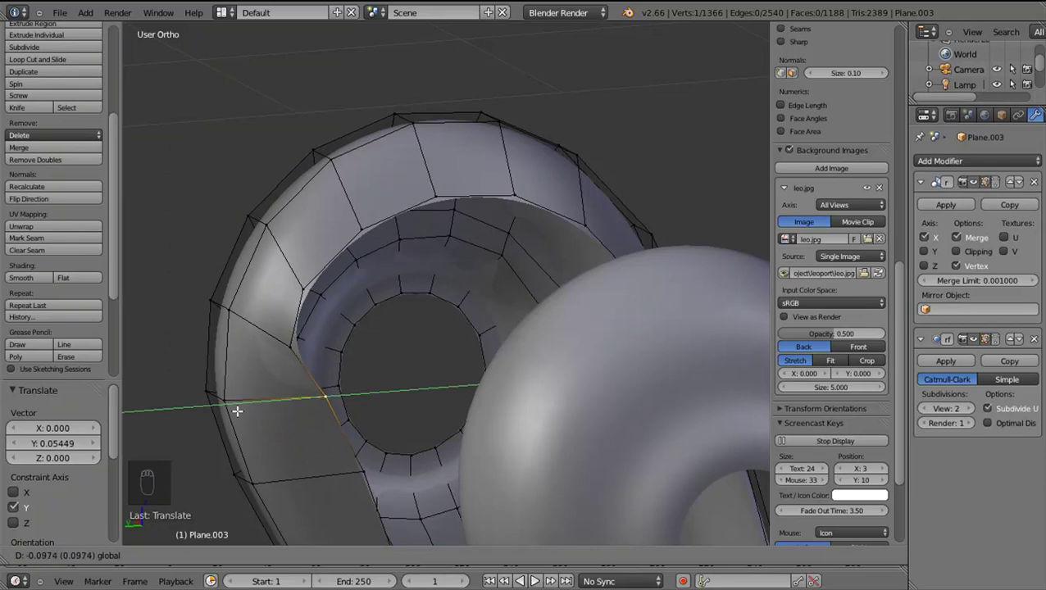
key(ctrl+z)
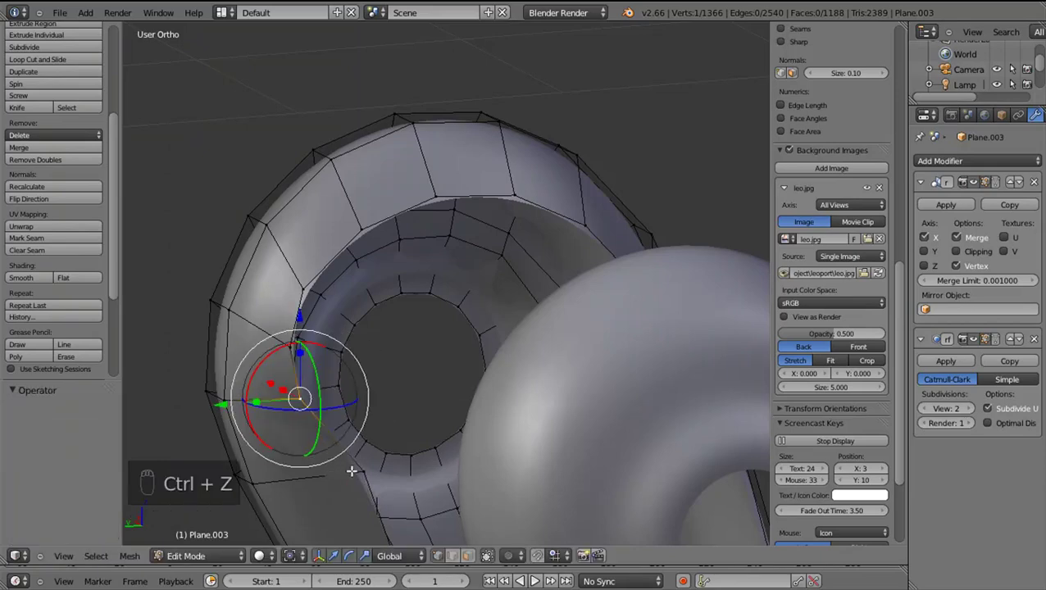
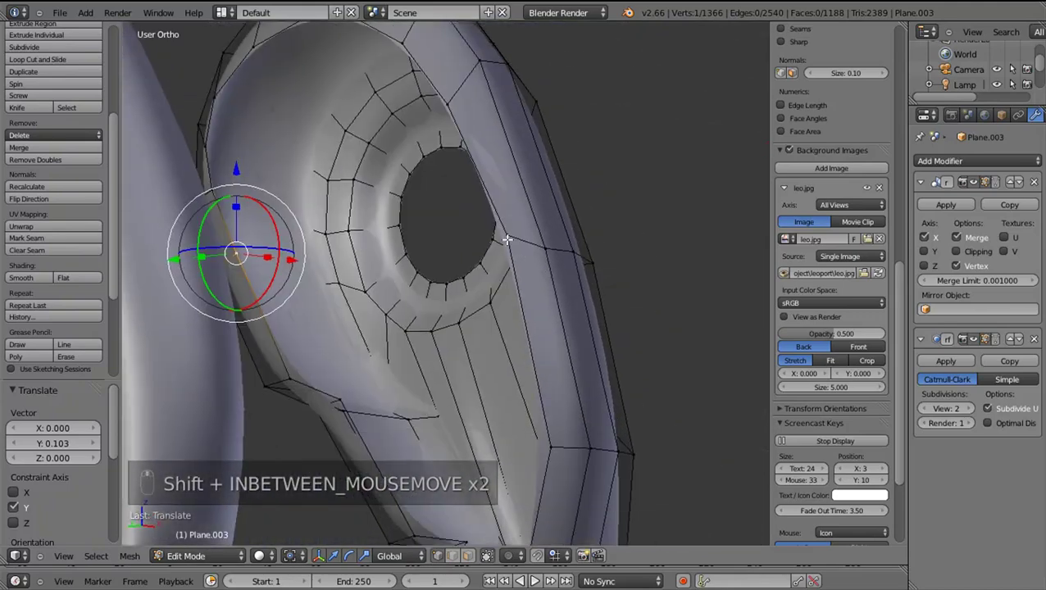
Move vertices beside the socket openings and on the foot along Z and Y to refine their positions
drag(603, 284, 597, 300)
middle_click(594, 434)
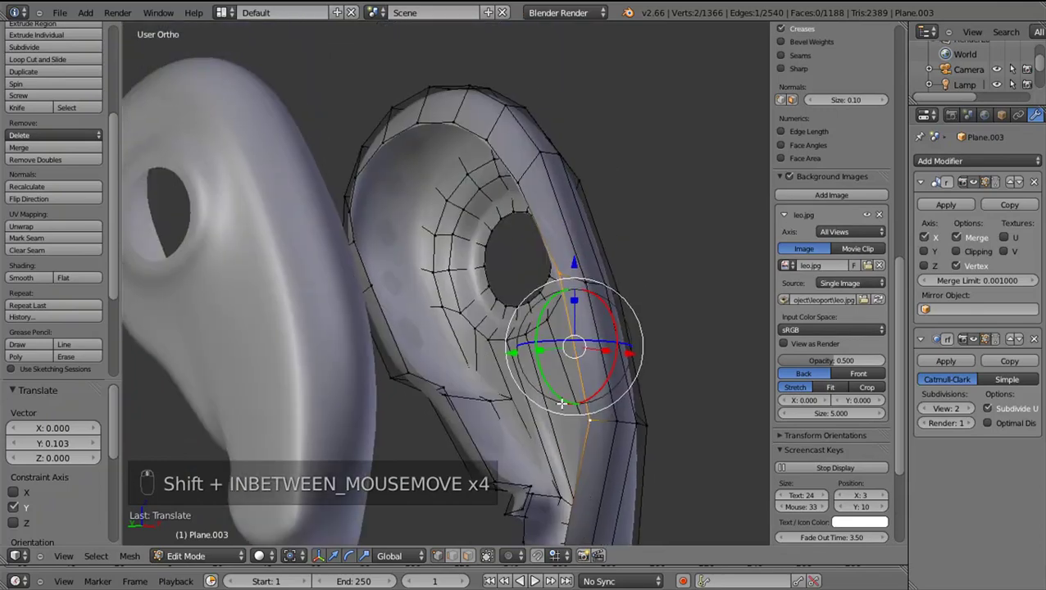
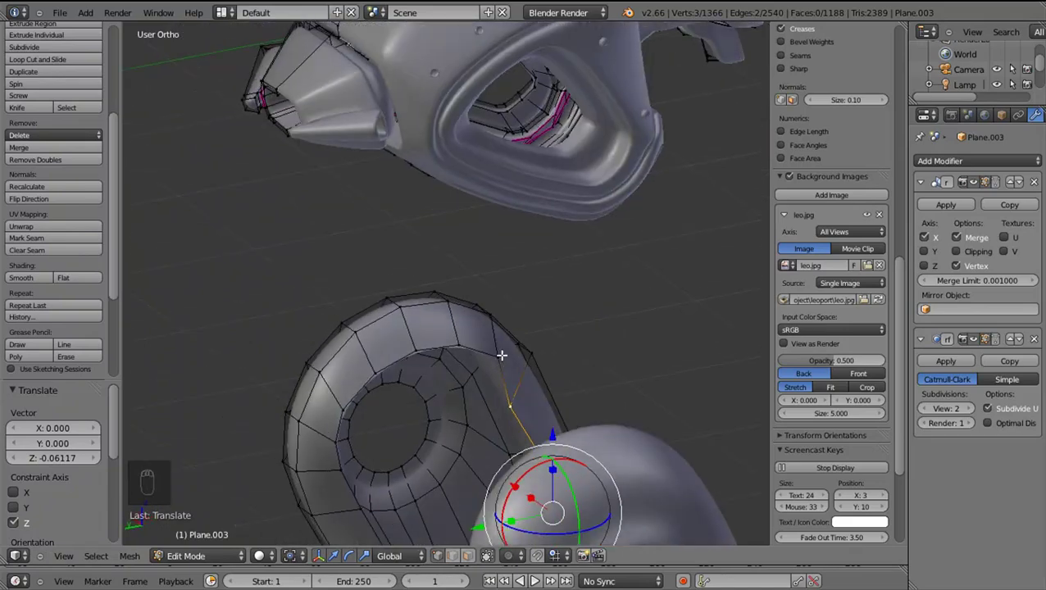
drag(505, 352, 440, 368)
drag(517, 348, 441, 390)
middle_click(404, 504)
drag(391, 357, 377, 355)
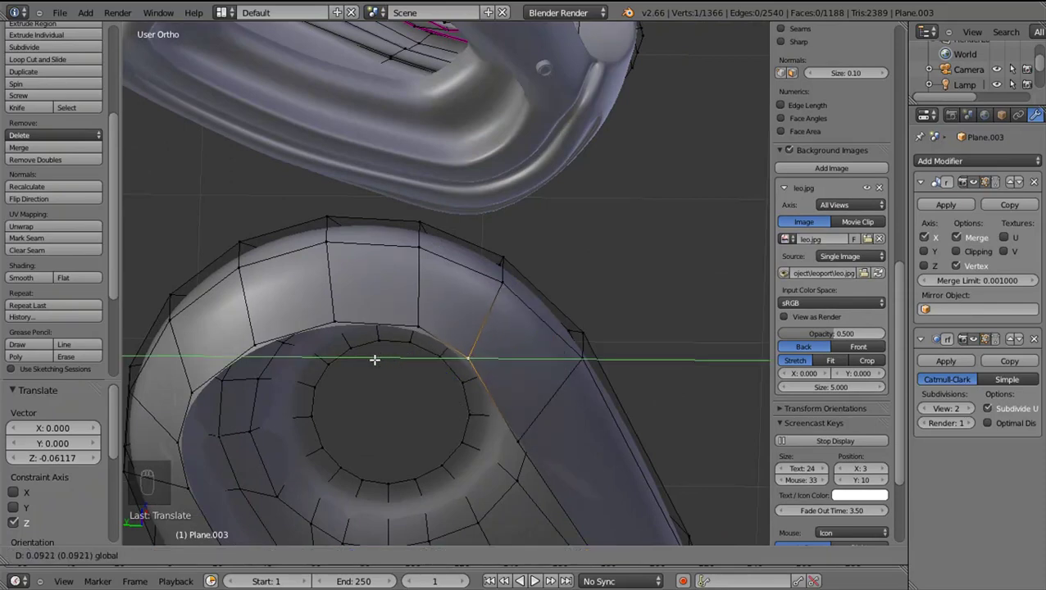
drag(479, 315, 390, 412)
drag(403, 385, 405, 386)
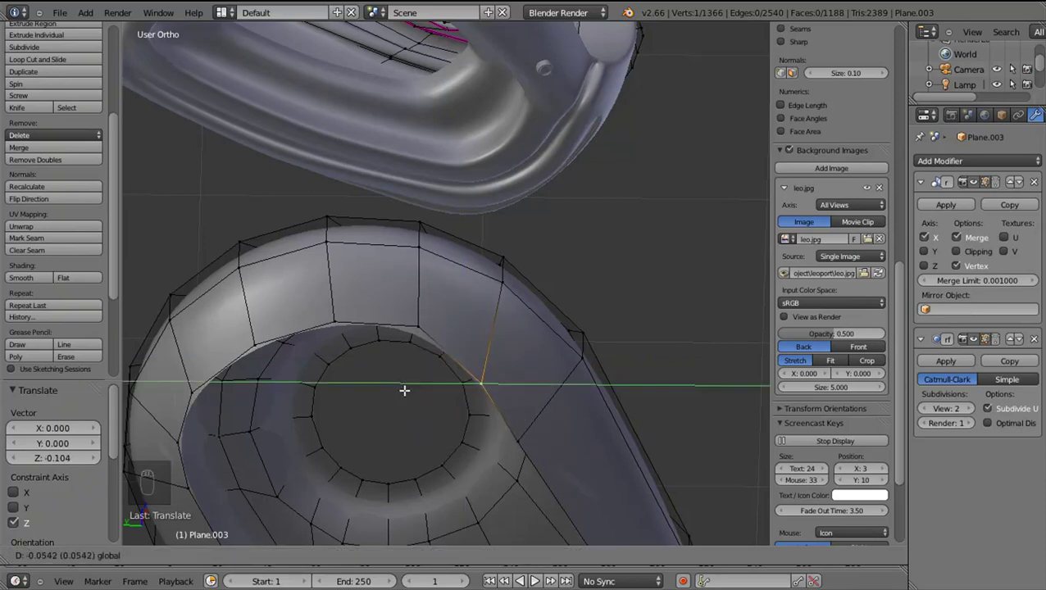
Select and adjust the gap's vertices, fill a face across it, then undo it
right_click(336, 325)
middle_click(330, 321)
click(326, 320)
drag(349, 380, 457, 443)
drag(458, 443, 498, 324)
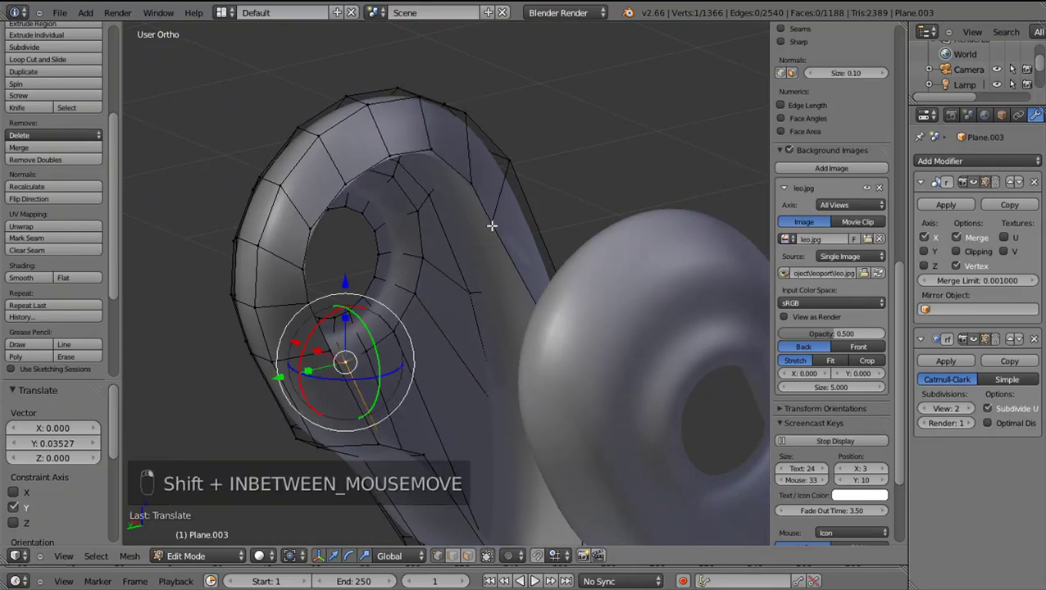
key(shift+f)
key(ctrl+z)
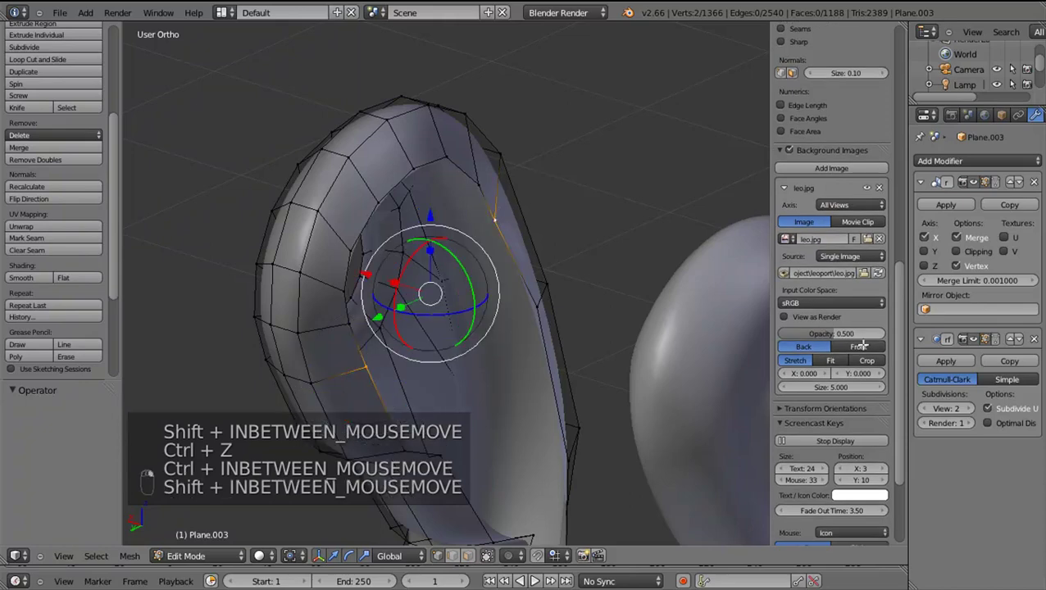
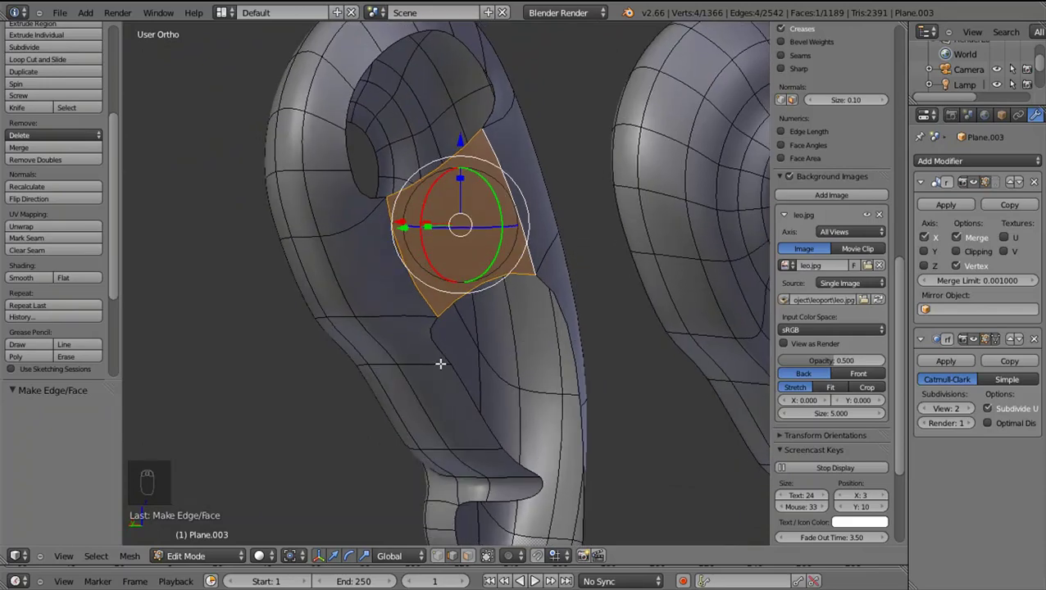
Move the selected vertices and fill another face in the leg mesh
drag(427, 352, 569, 410)
key(shift+f)
right_click(589, 371)
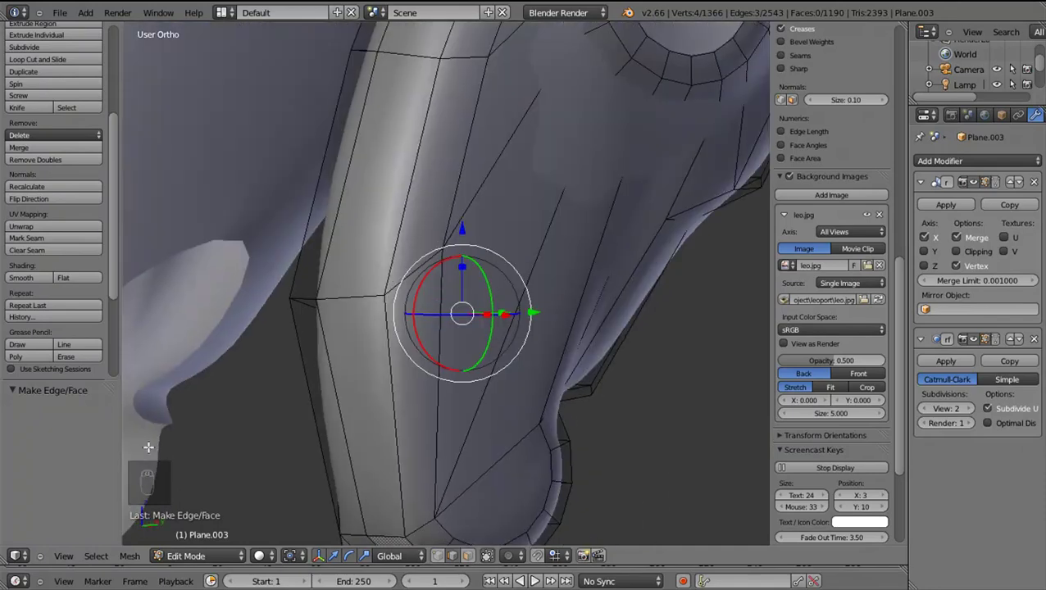
Cut a new edge loop across the leg strut, slide it into place and adjust a nearby vertex
key(ctrl+r)
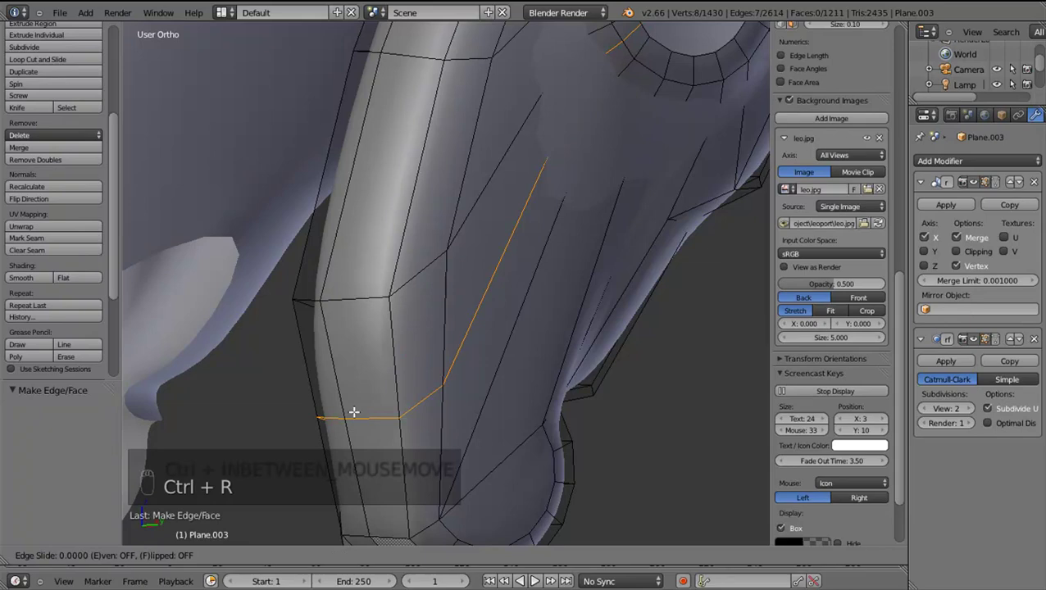
drag(358, 409, 590, 404)
right_click(502, 419)
drag(501, 419, 665, 370)
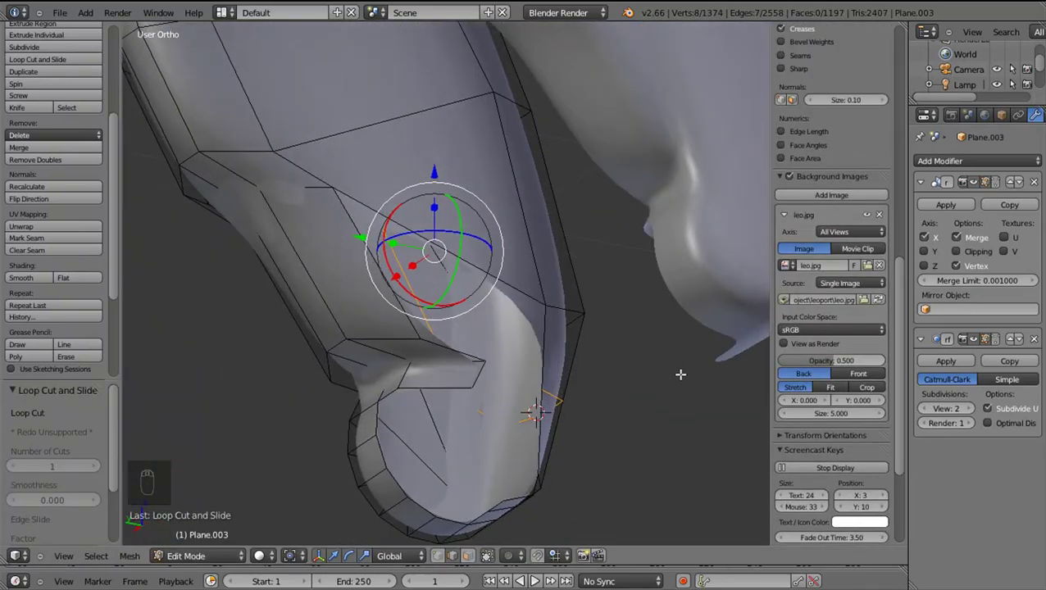
middle_click(553, 362)
drag(518, 339, 366, 350)
drag(366, 350, 386, 403)
middle_click(412, 403)
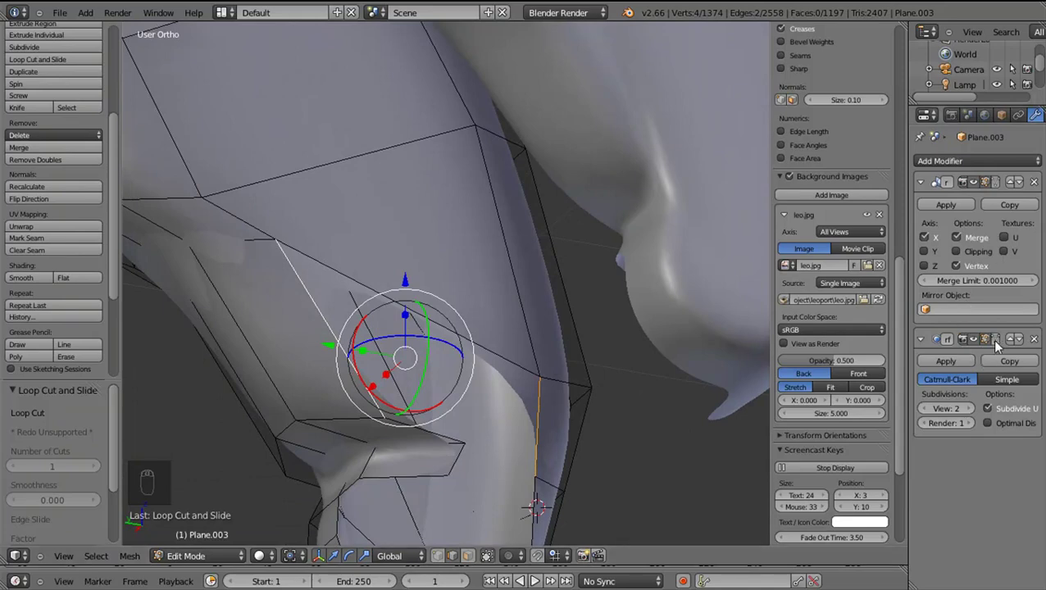
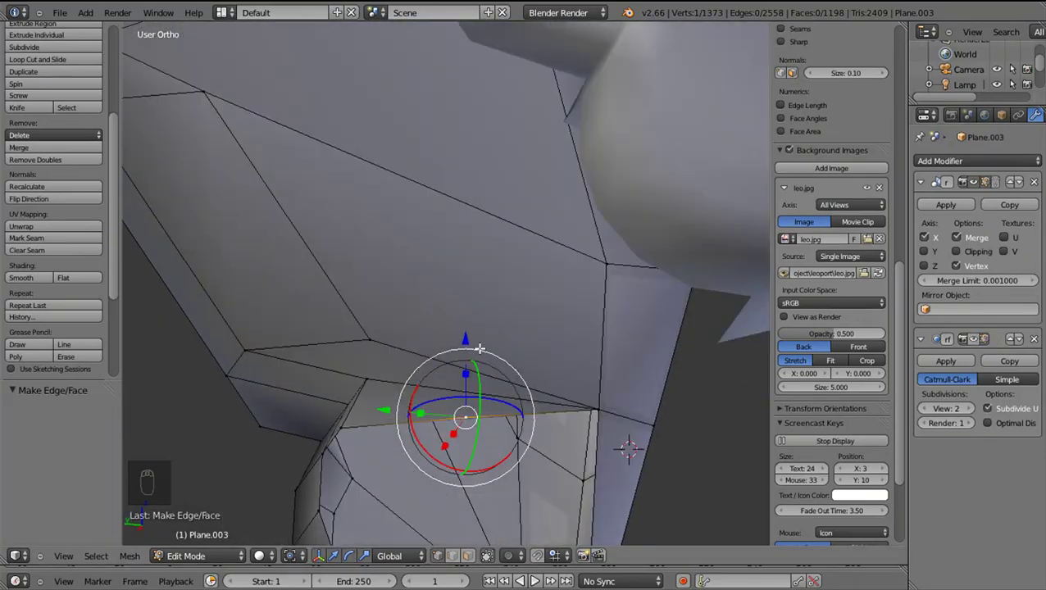
Move a stray lower-leg vertex vertically, then delete it
drag(465, 354, 494, 433)
middle_click(500, 454)
drag(540, 403, 627, 325)
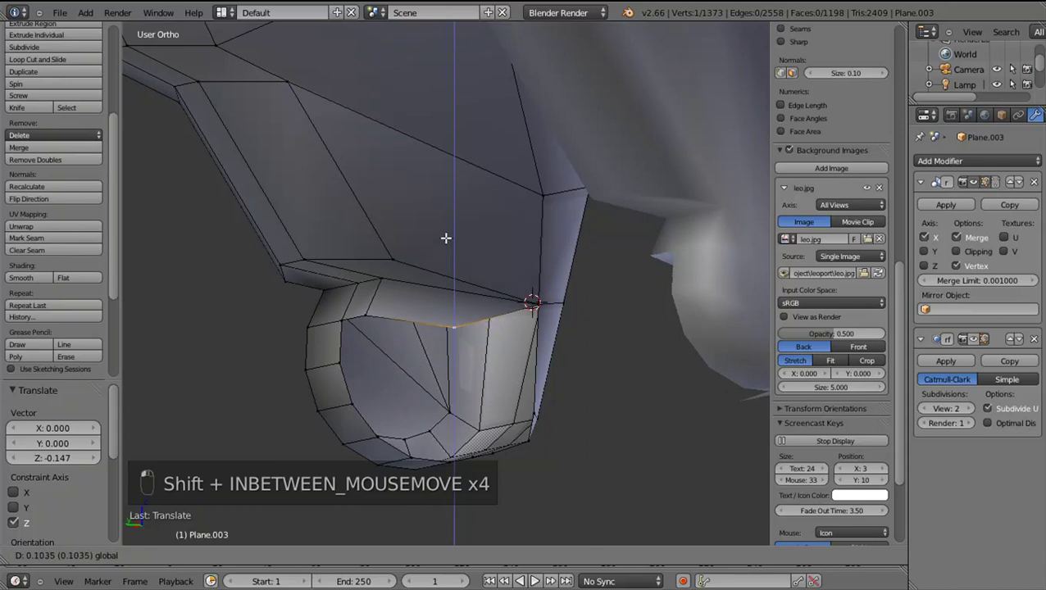
drag(561, 296, 639, 327)
key(x)
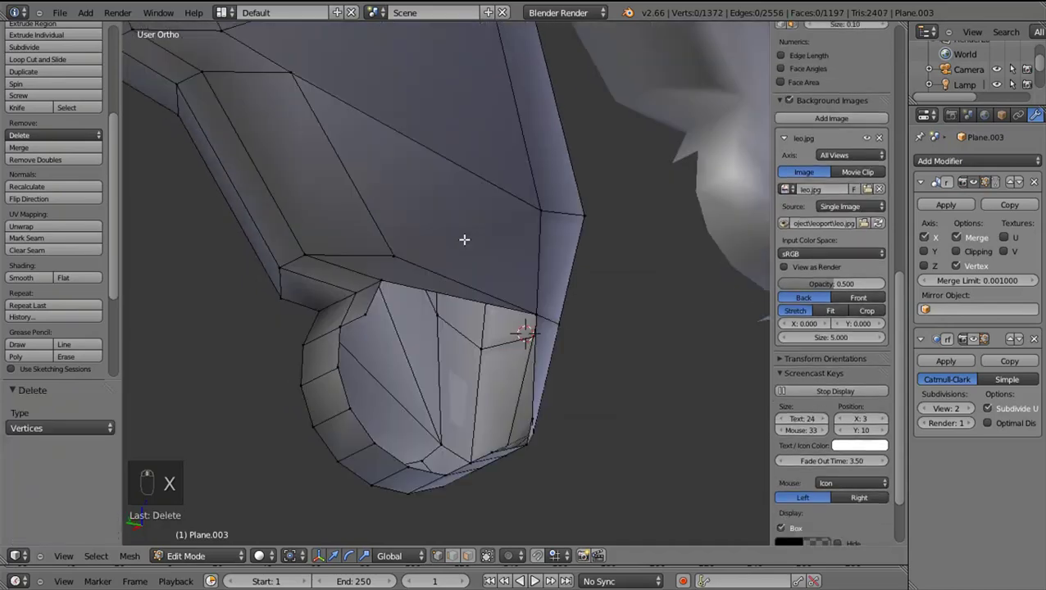
drag(492, 284, 298, 298)
Reshape the vertices around and below the ankle disc joint
drag(549, 268, 525, 433)
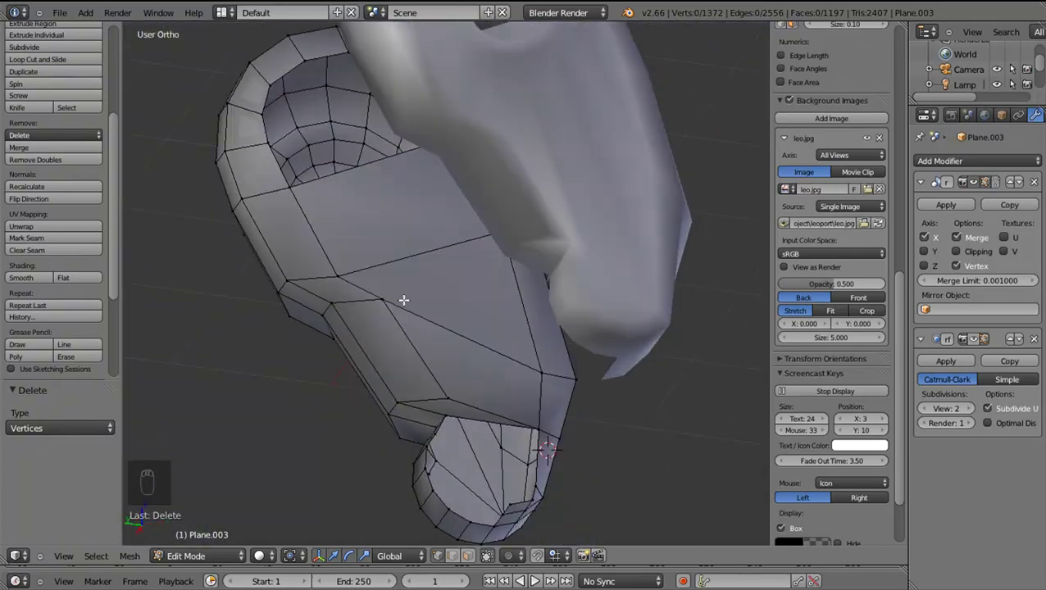
drag(377, 221, 391, 245)
drag(387, 235, 481, 333)
drag(498, 339, 550, 349)
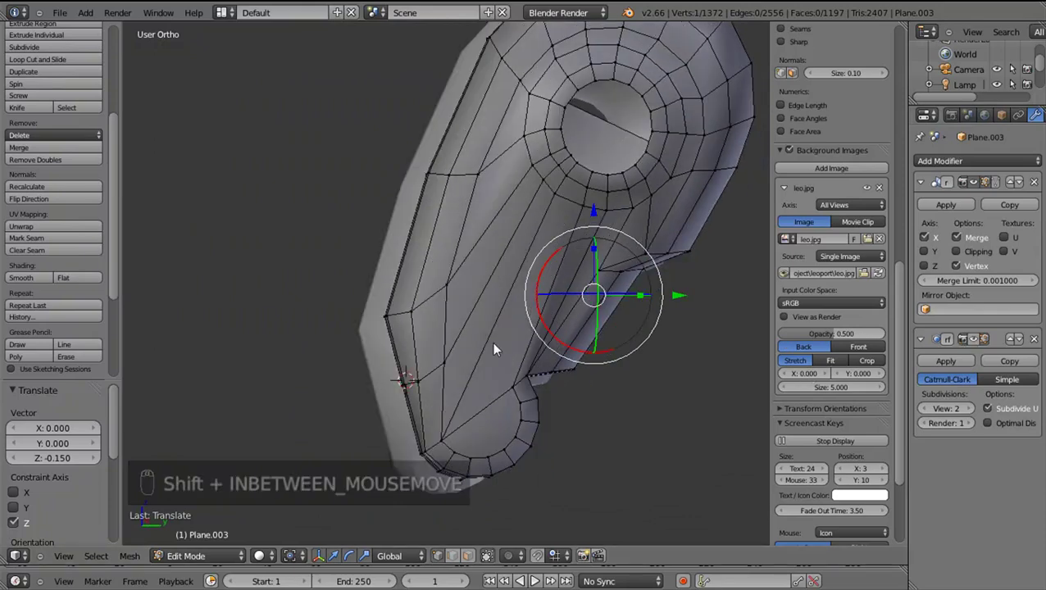
drag(432, 358, 426, 346)
middle_click(408, 353)
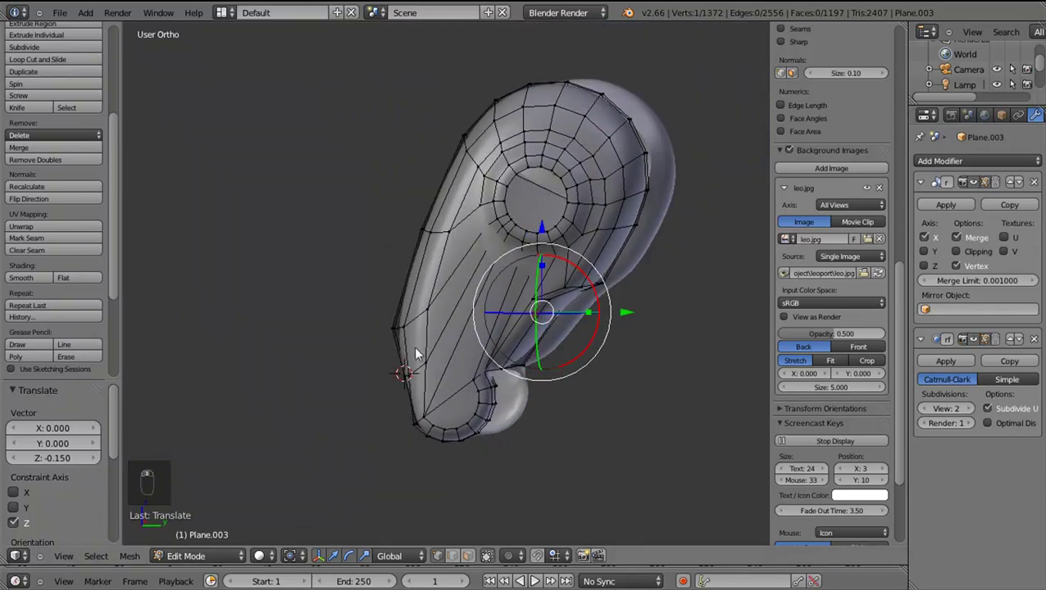
Slide the vertex on the leg strut's lower front edge into place and preview the smoothed claw in object mode
key(Tab)
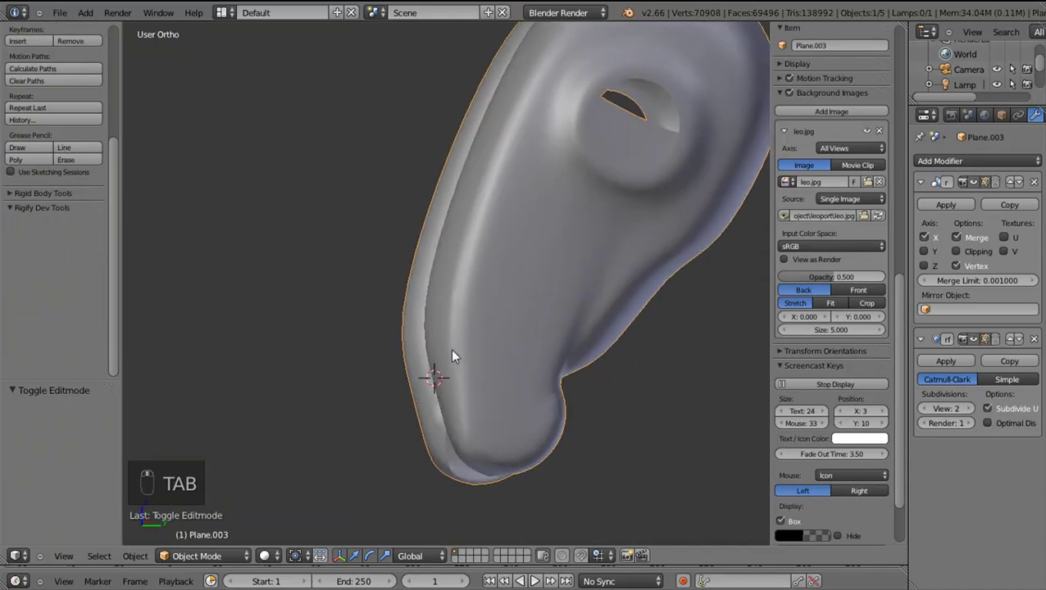
key(KP_3)
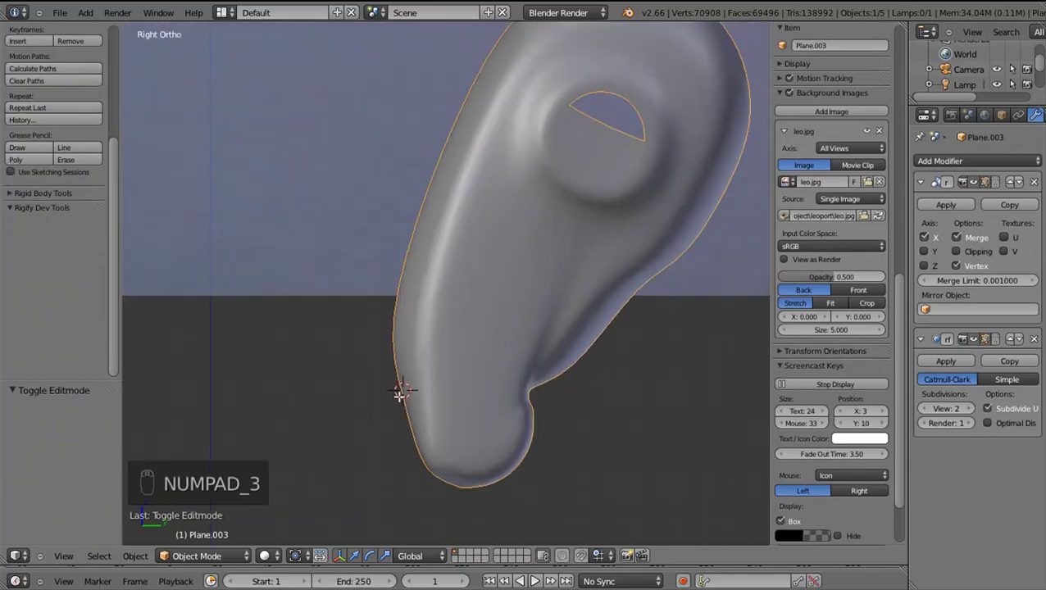
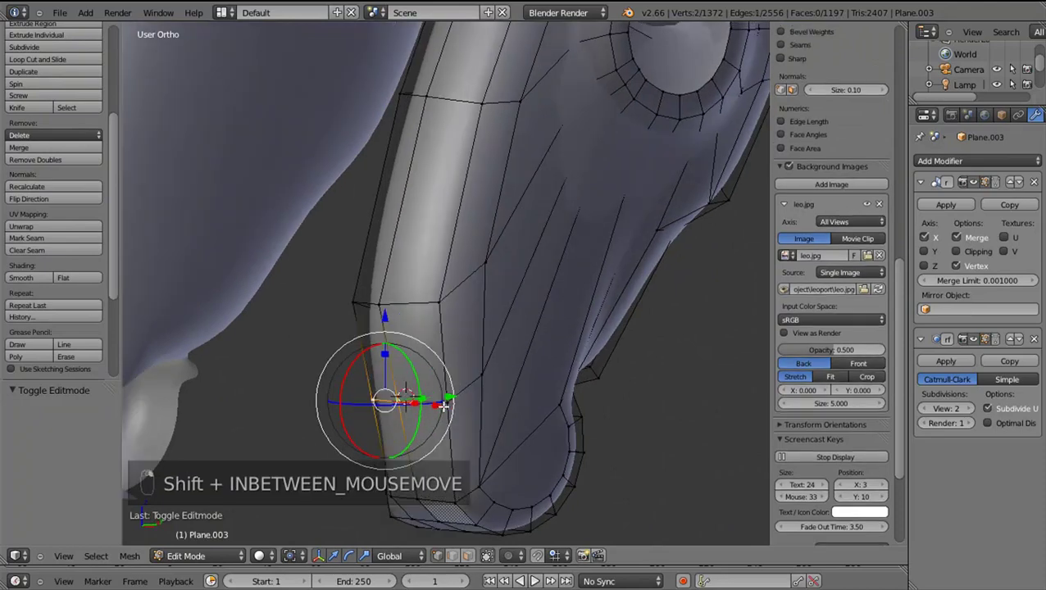
key(shift+KP_3)
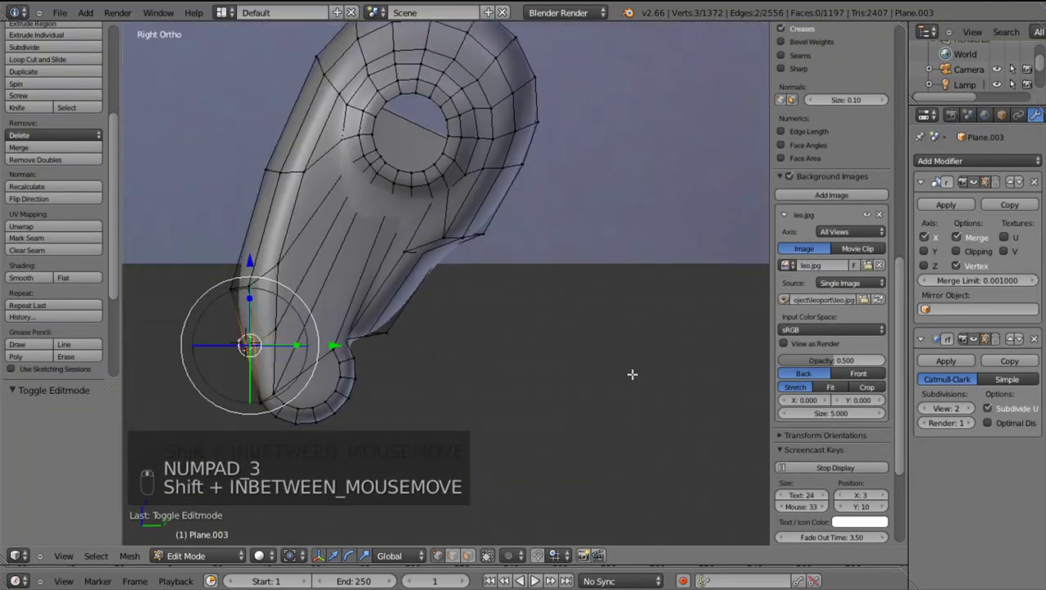
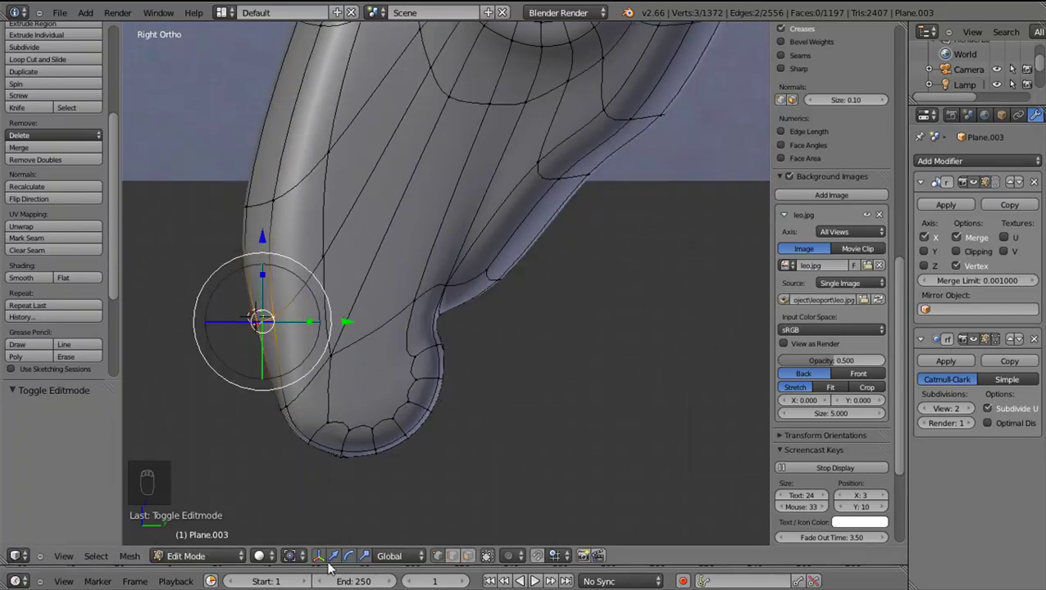
drag(467, 411, 454, 427)
key(g)
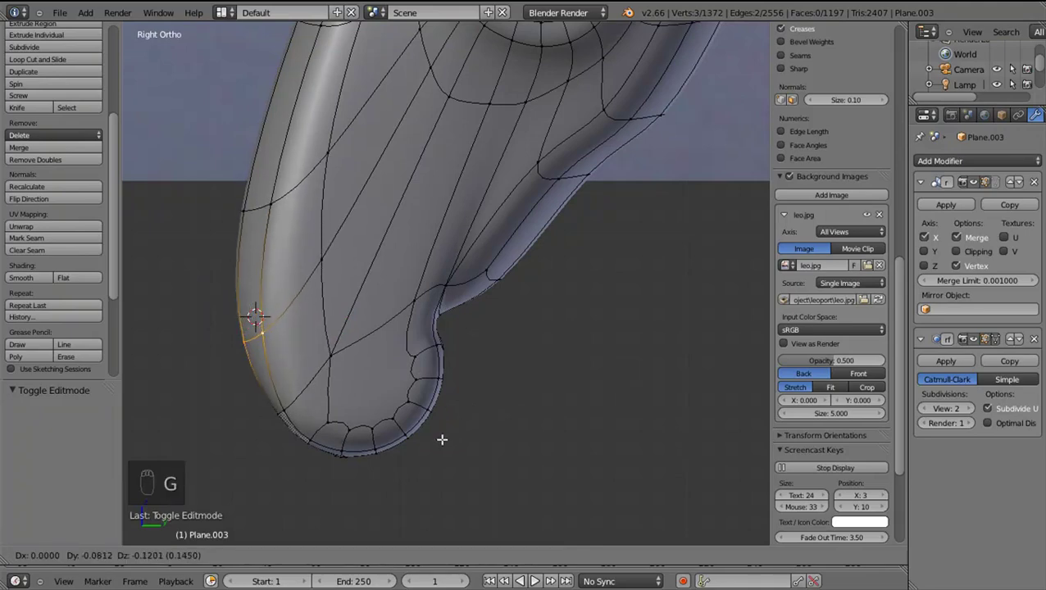
drag(307, 385, 464, 433)
key(Tab)
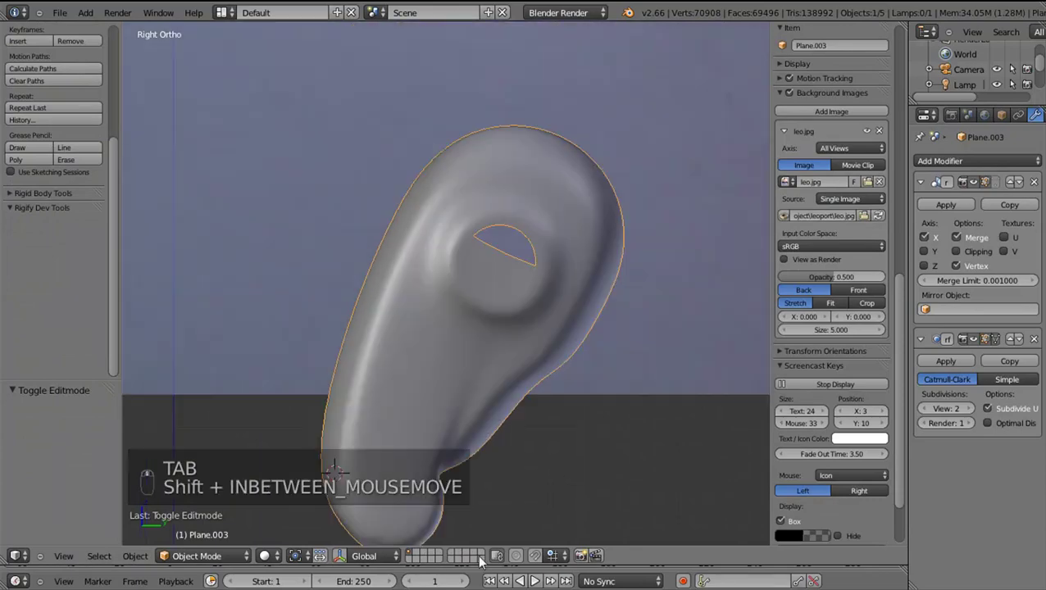
Return to edit mode, orbit under the claw socket and select an edge at its opening
key(shift+Tab)
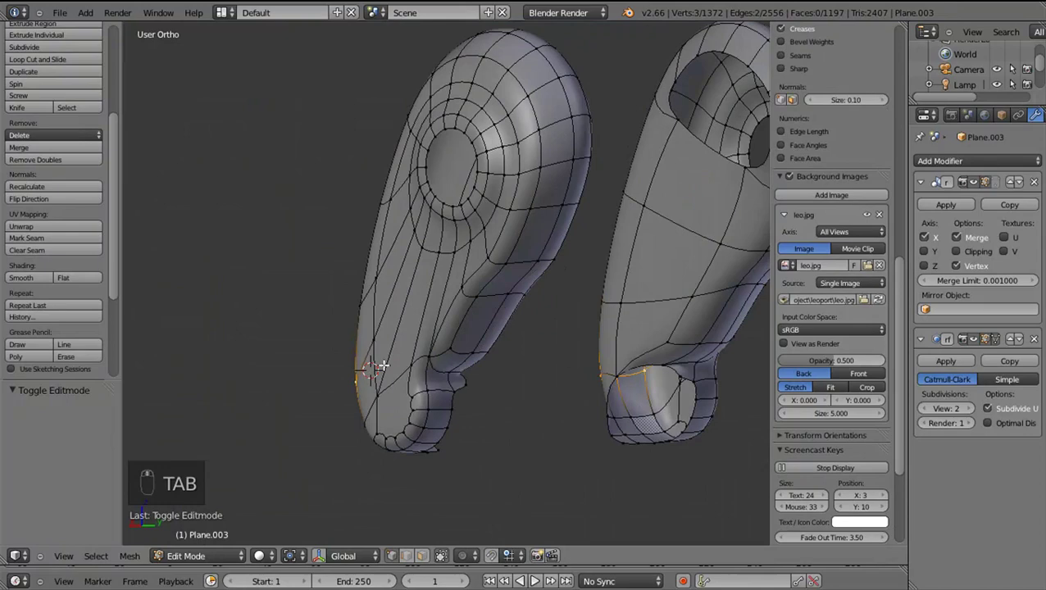
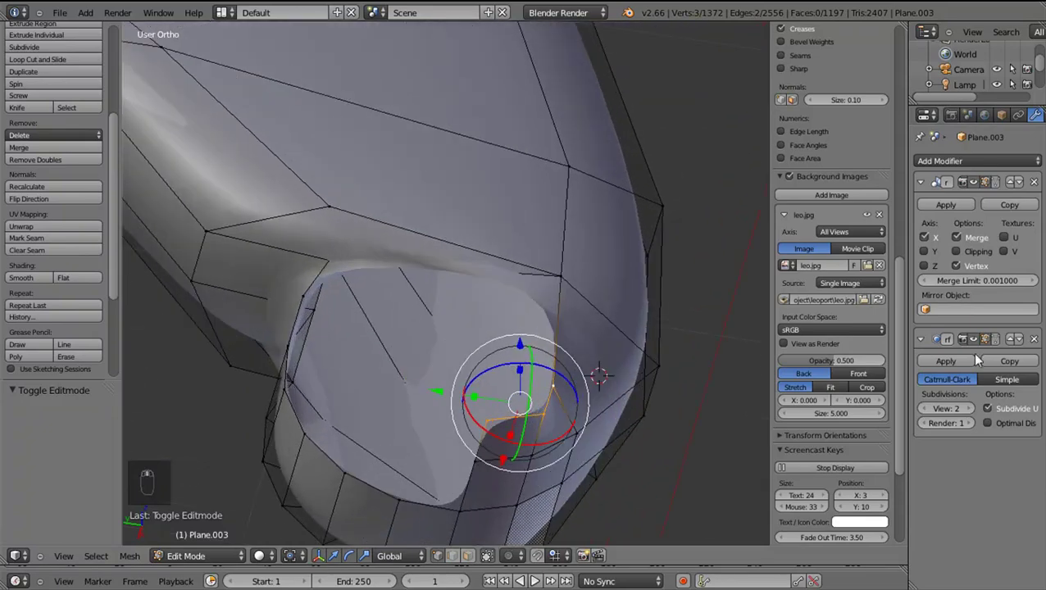
drag(573, 401, 545, 410)
right_click(522, 427)
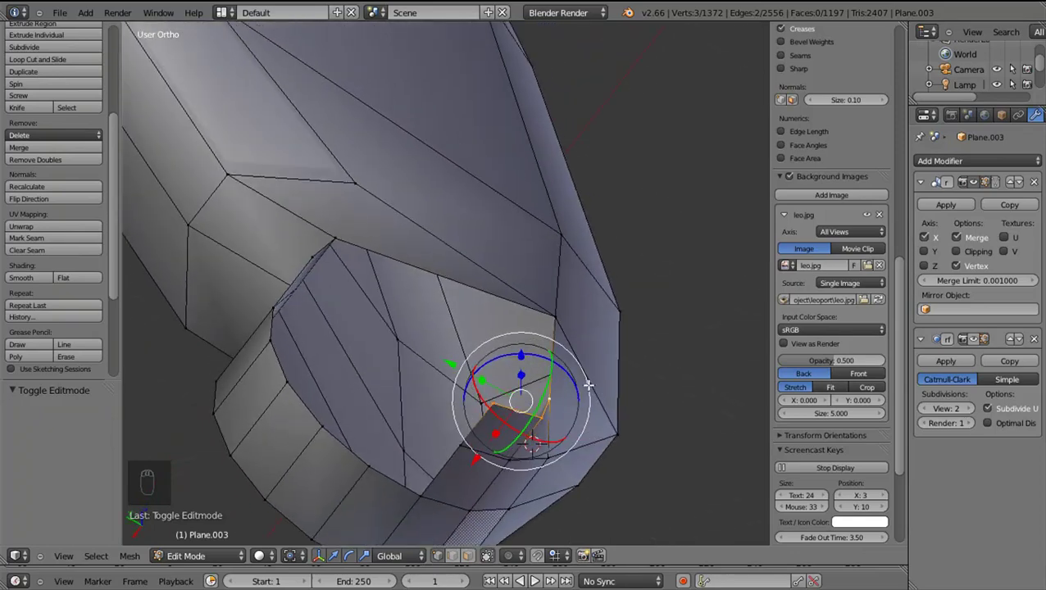
drag(299, 396, 312, 380)
middle_click(312, 380)
middle_click(296, 272)
drag(372, 340, 260, 409)
Extrude the selected socket edges into place and fill the gap with a new face
key(e)
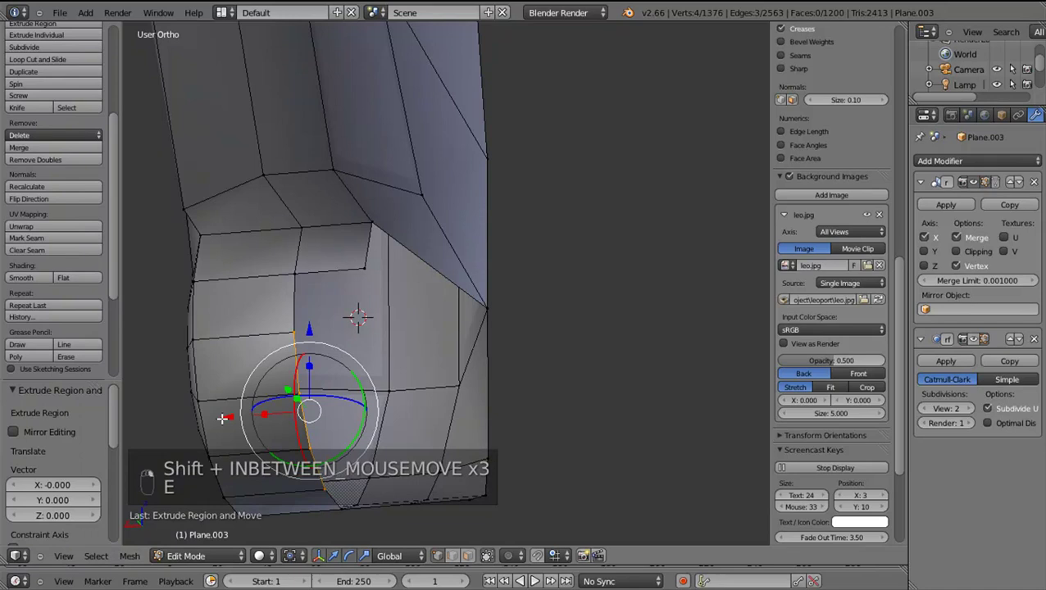
click(282, 423)
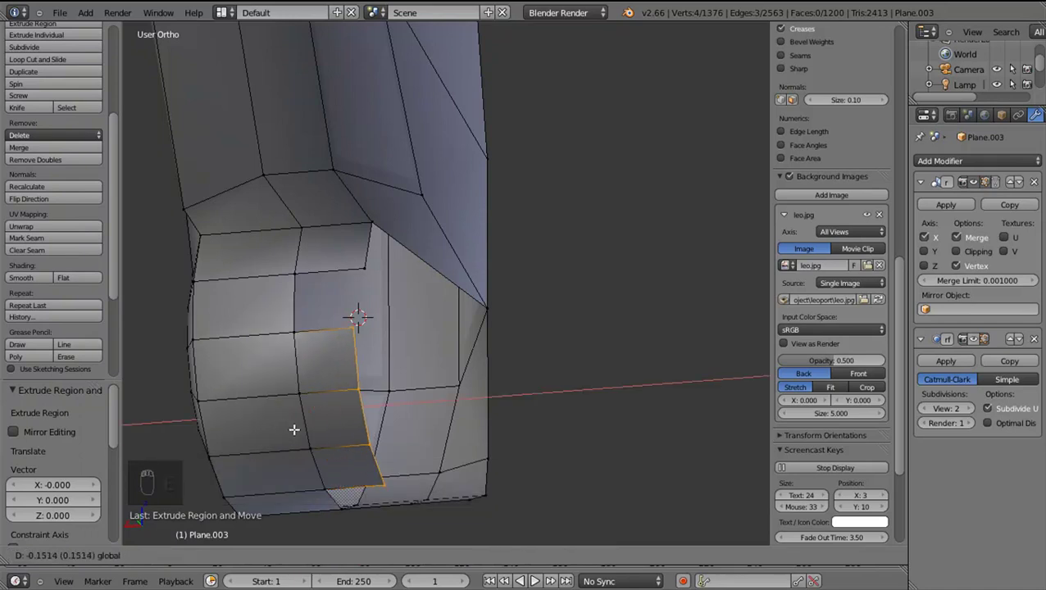
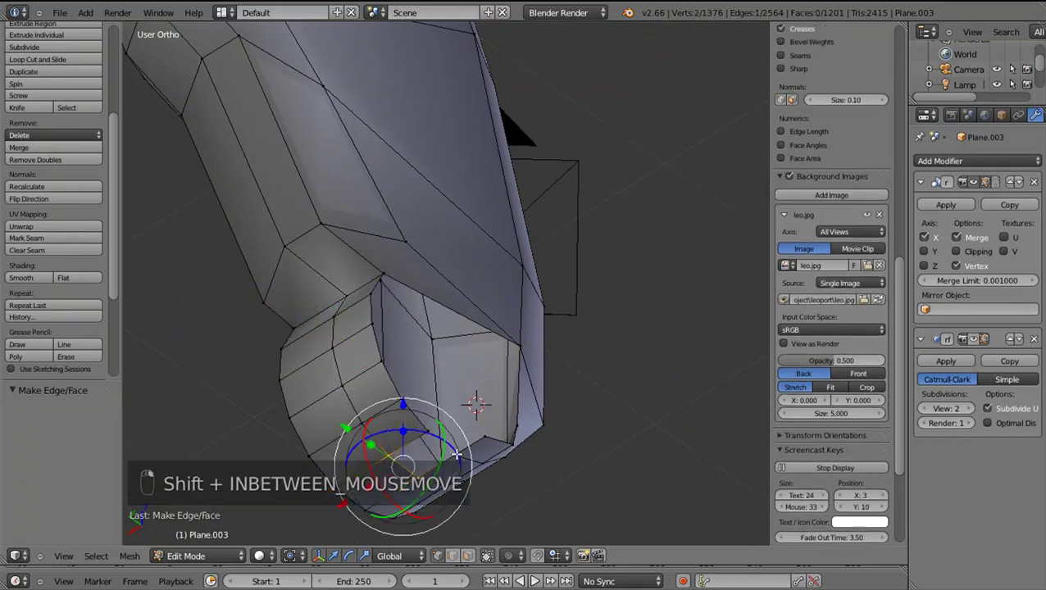
key(shift+f)
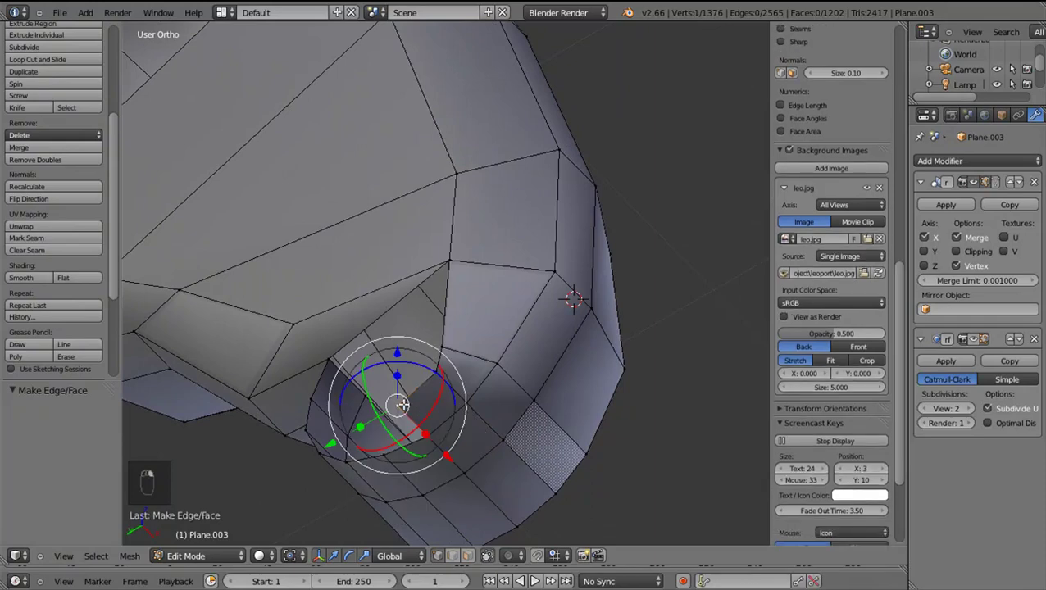
Delete the two stray vertices near the socket
key(x)
right_click(405, 400)
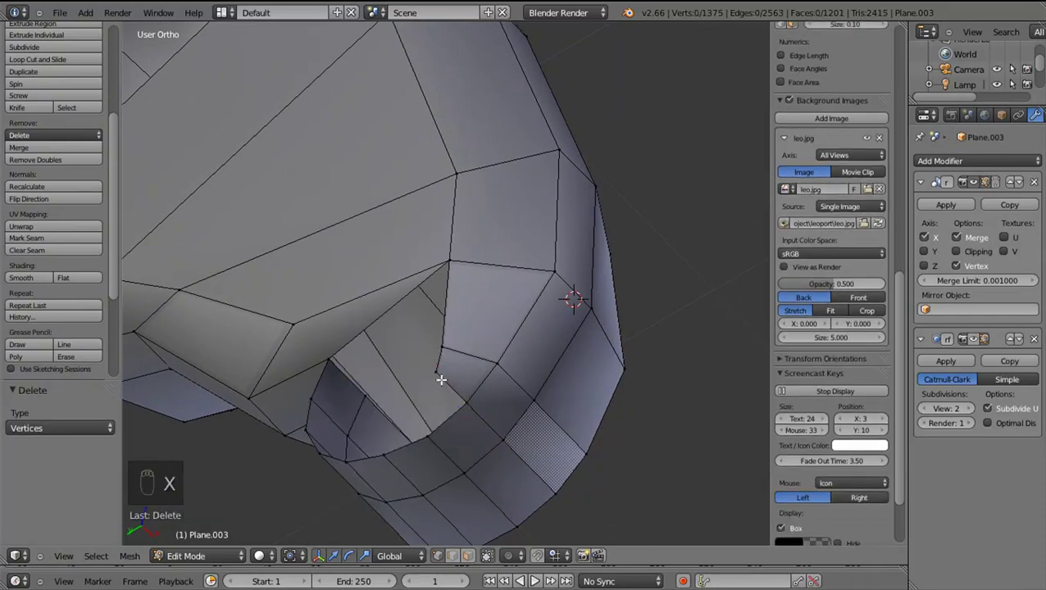
drag(442, 375, 482, 382)
key(x)
drag(482, 383, 594, 399)
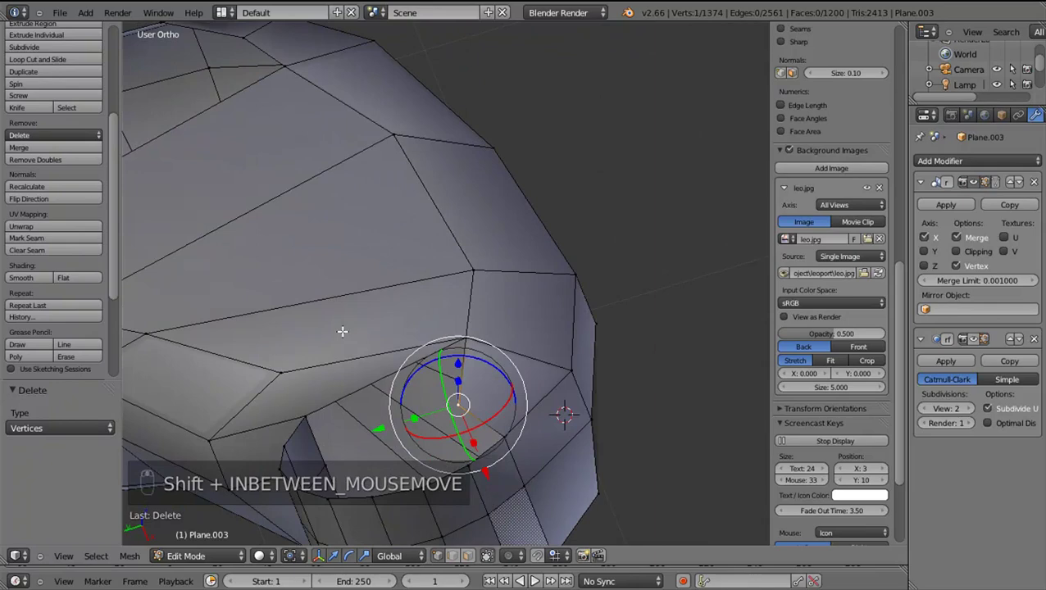
drag(428, 467, 368, 332)
drag(367, 332, 379, 389)
Extrude the selected edges and pull them into place below the socket
key(e)
drag(412, 412, 339, 430)
middle_click(339, 430)
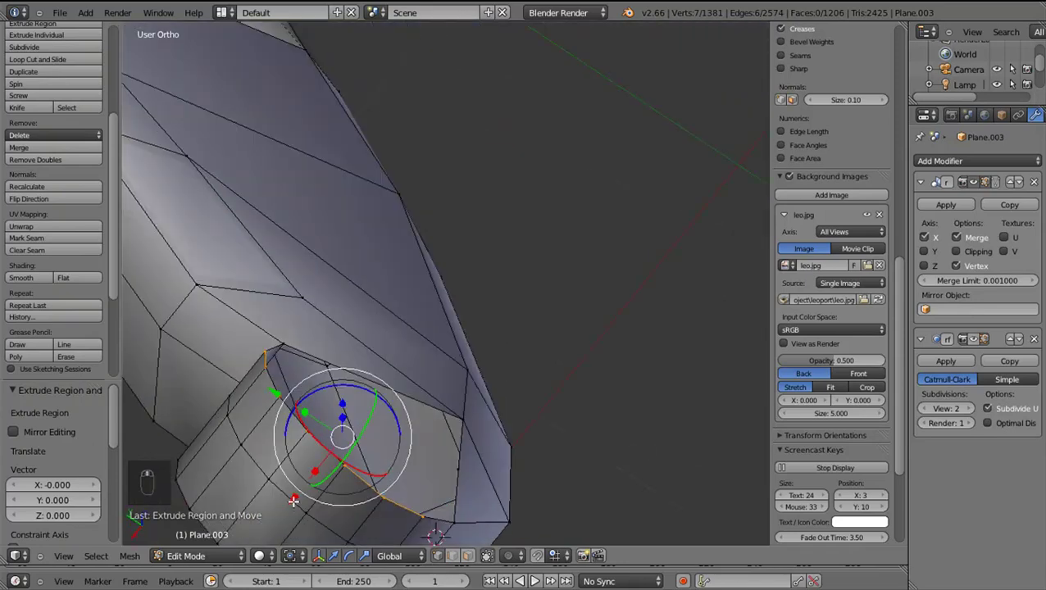
drag(309, 486, 333, 471)
drag(300, 460, 462, 401)
Scale and move the lower-strut vertices to line them up for filling
key(s)
drag(348, 328, 472, 460)
drag(372, 409, 465, 456)
key(s)
drag(454, 443, 392, 370)
drag(427, 374, 395, 382)
drag(395, 383, 402, 395)
Fill the remaining hole between the four vertices with a new face
key(alt+f)
right_click(401, 394)
drag(530, 405, 655, 440)
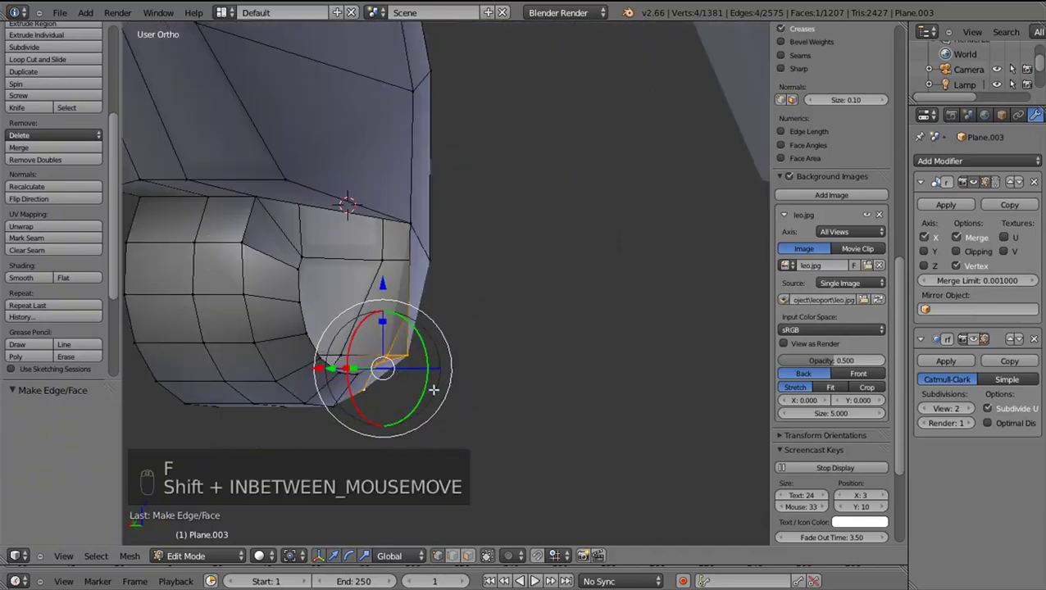
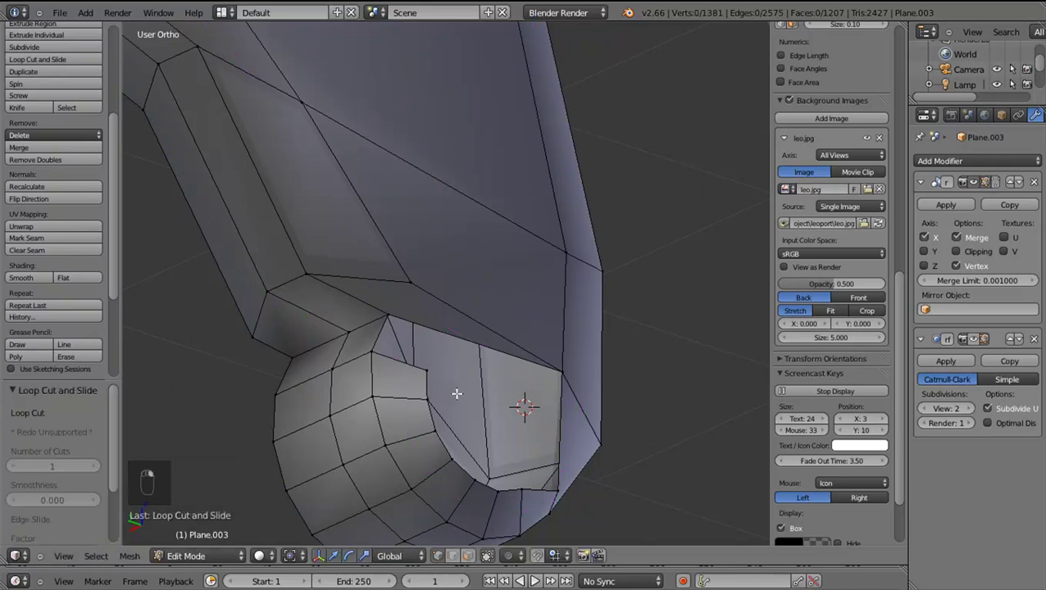
Preview an edge loop across the strip below the socket, then cancel it without adding it
drag(470, 402, 445, 317)
middle_click(445, 317)
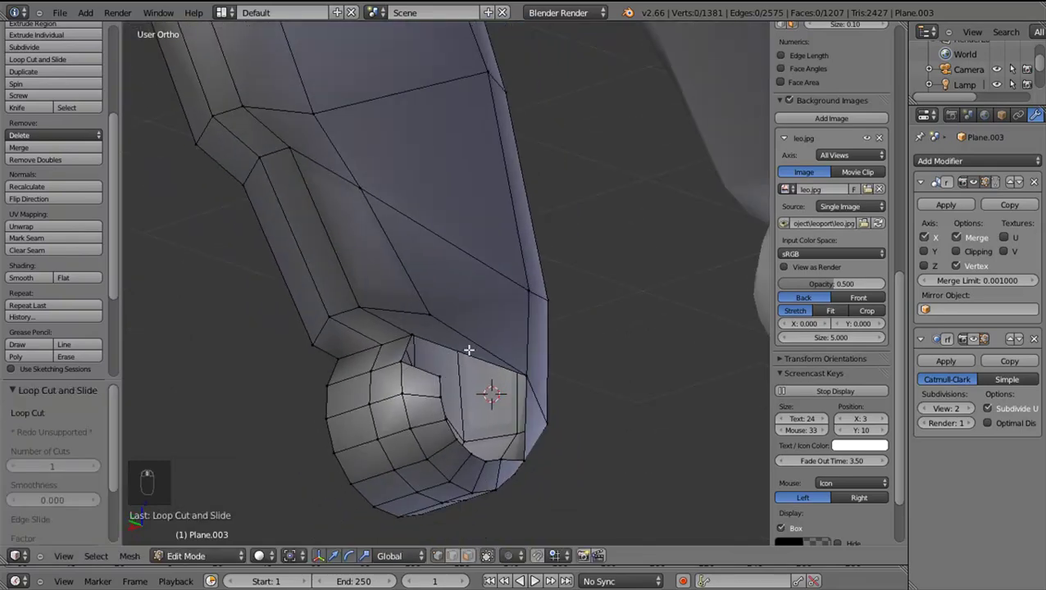
key(ctrl+r)
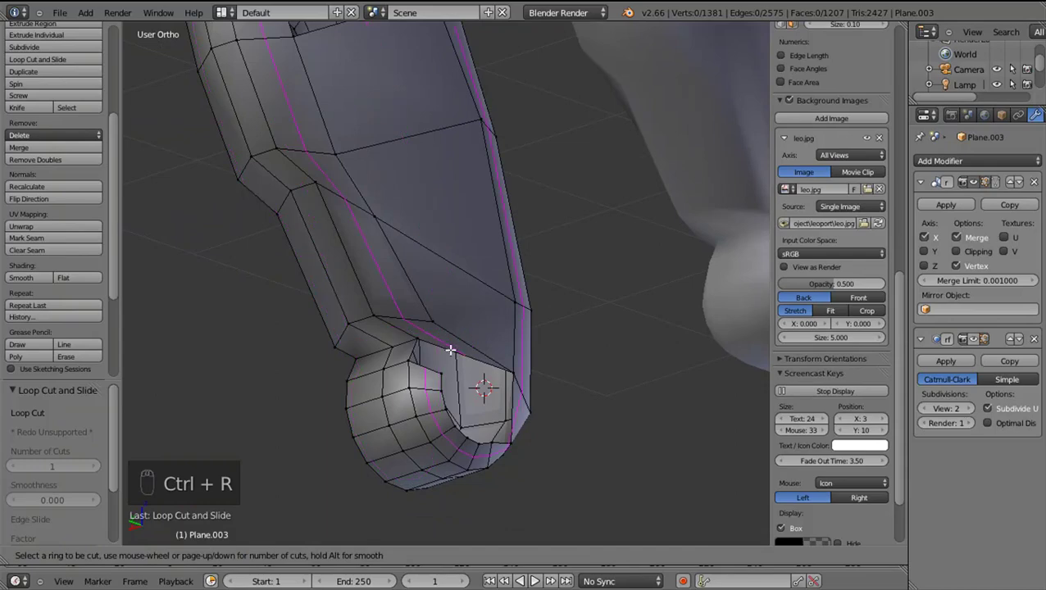
drag(455, 377, 422, 343)
drag(425, 361, 441, 401)
right_click(438, 391)
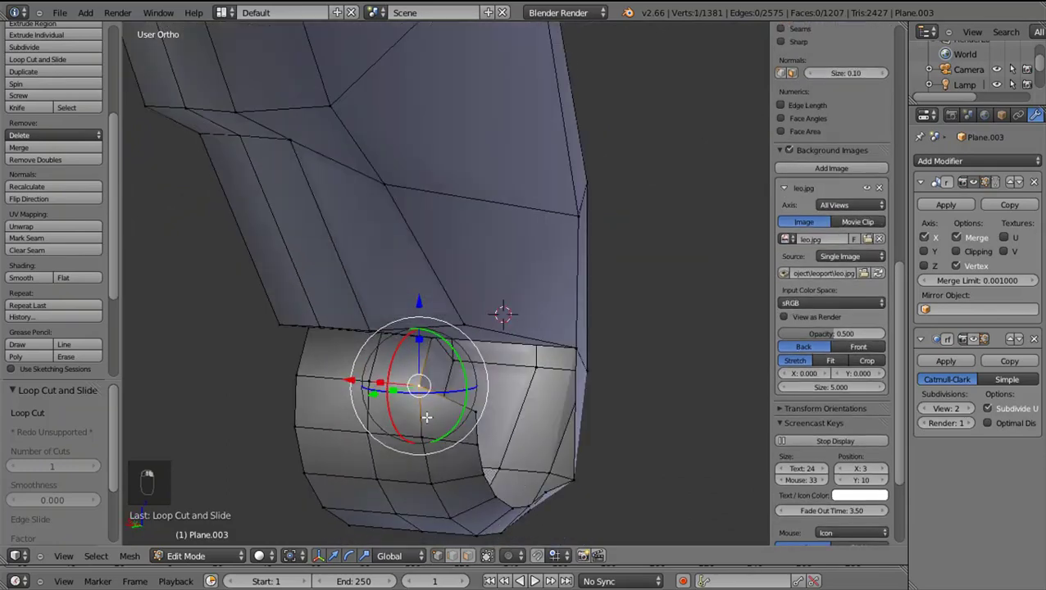
Check hidden vertices in wireframe, then move a single vertex beneath the socket to tidy the faces
key(z)
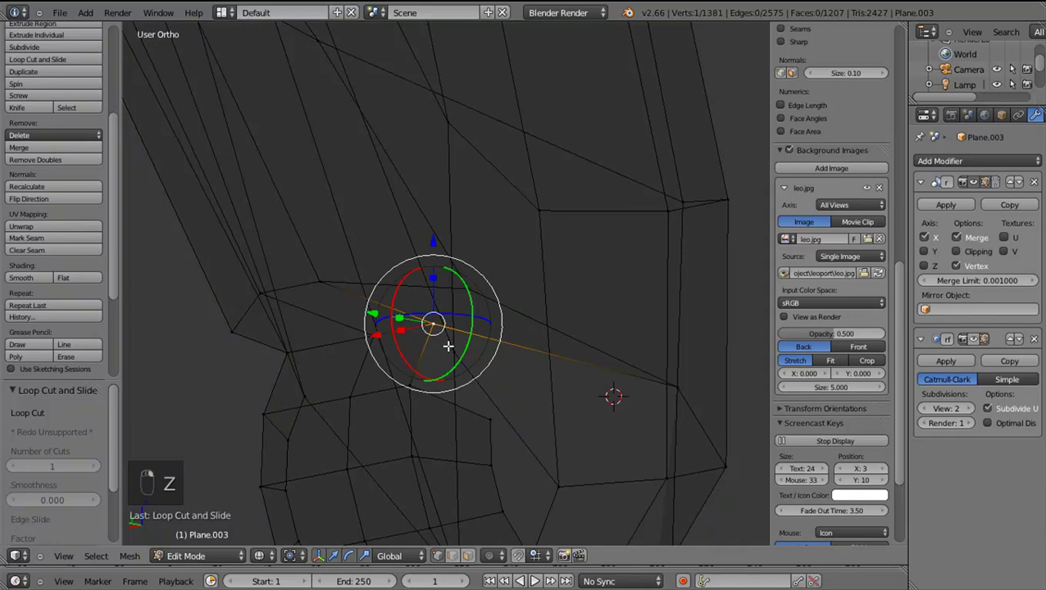
key(z)
drag(495, 432, 320, 438)
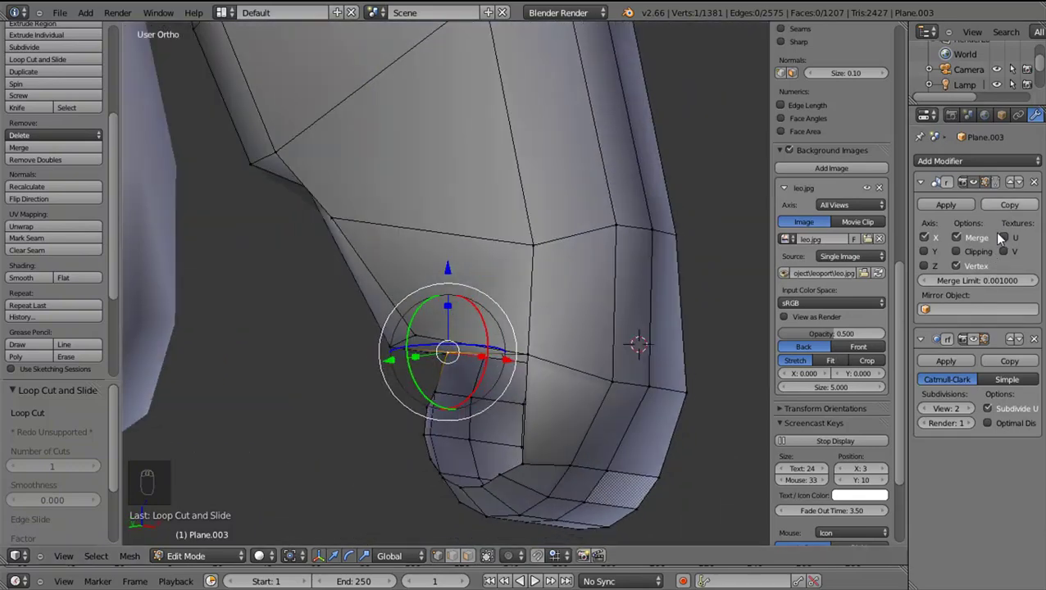
drag(988, 351, 989, 352)
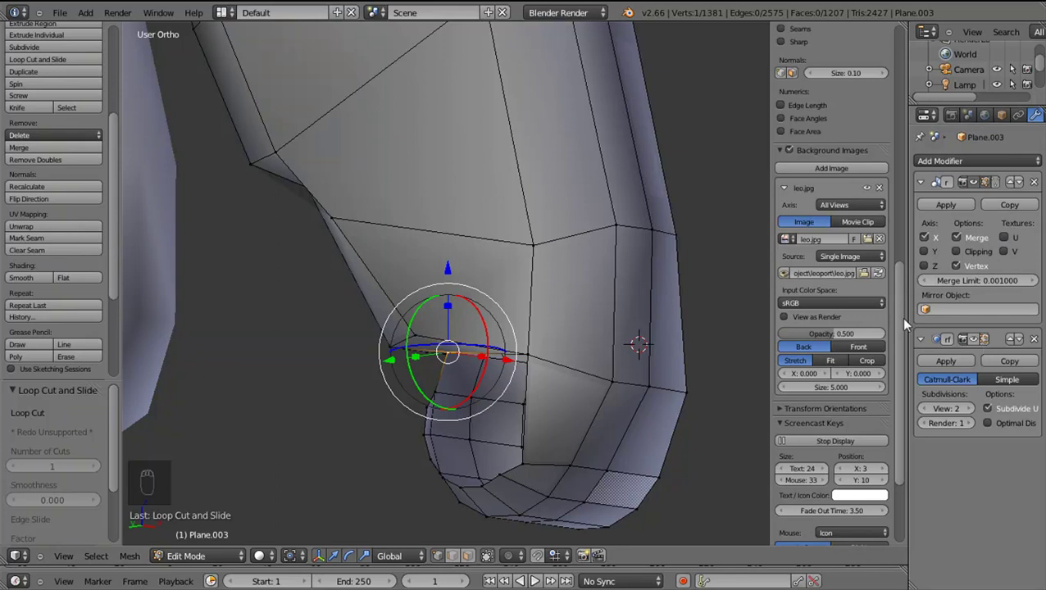
drag(987, 355, 991, 336)
click(509, 391)
key(a)
drag(583, 356, 690, 380)
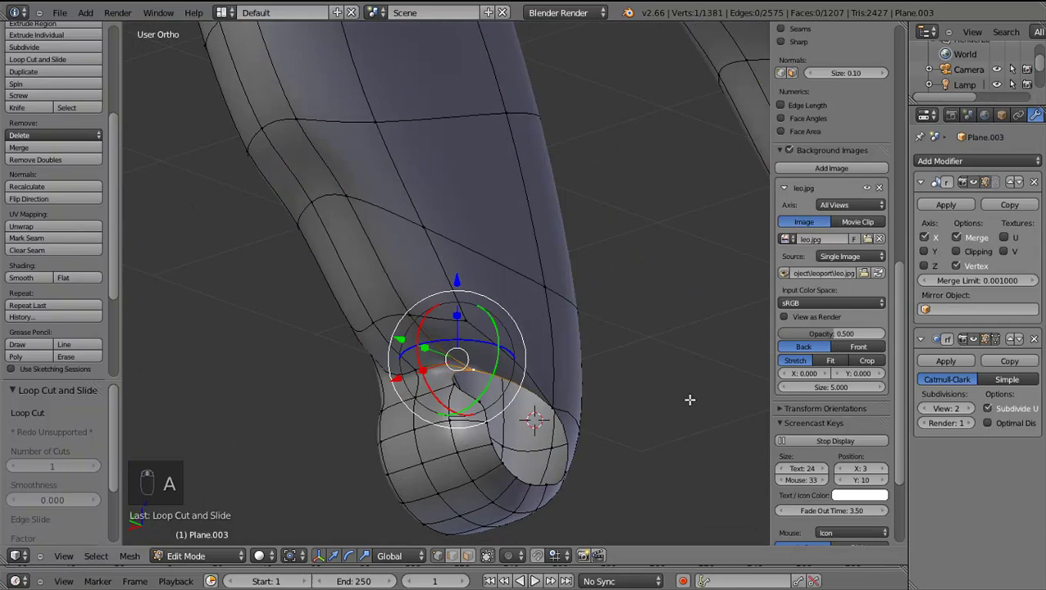
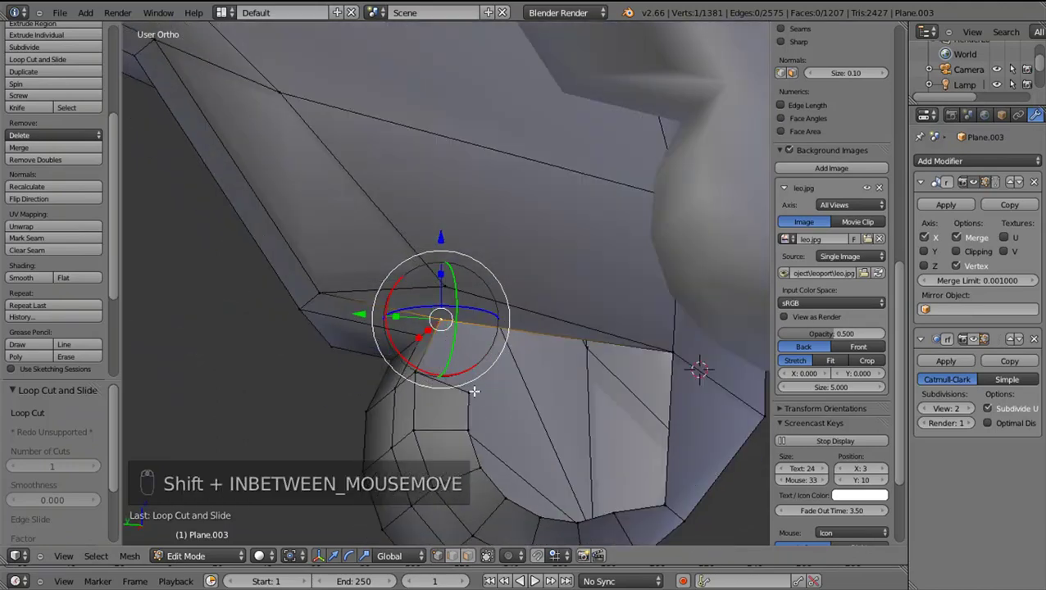
Extrude a new vertex below the socket and position it along Z, then along Y
drag(475, 387, 458, 323)
key(e)
drag(472, 309, 446, 284)
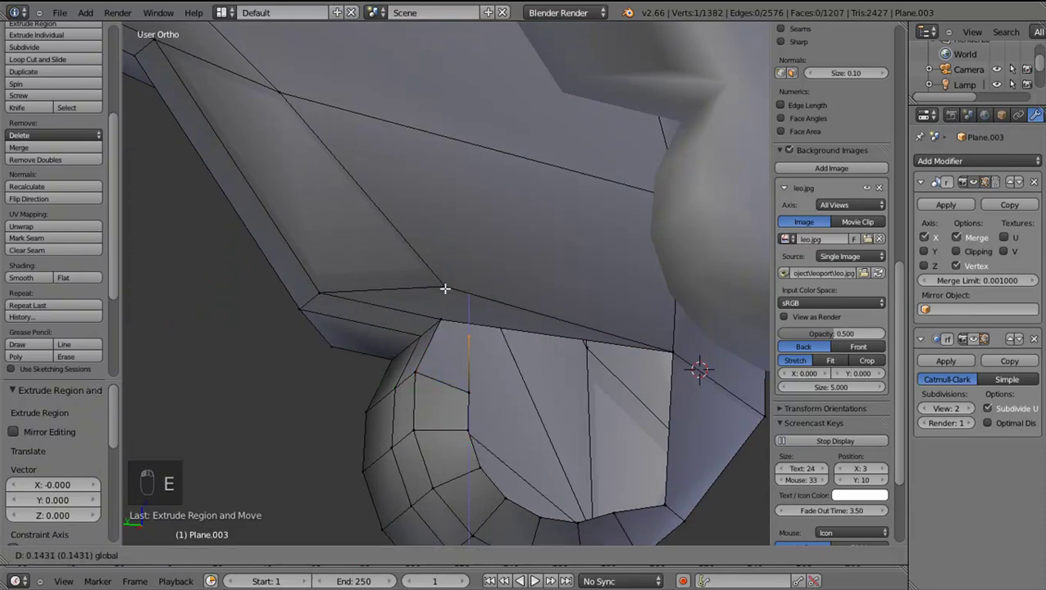
drag(409, 332, 597, 338)
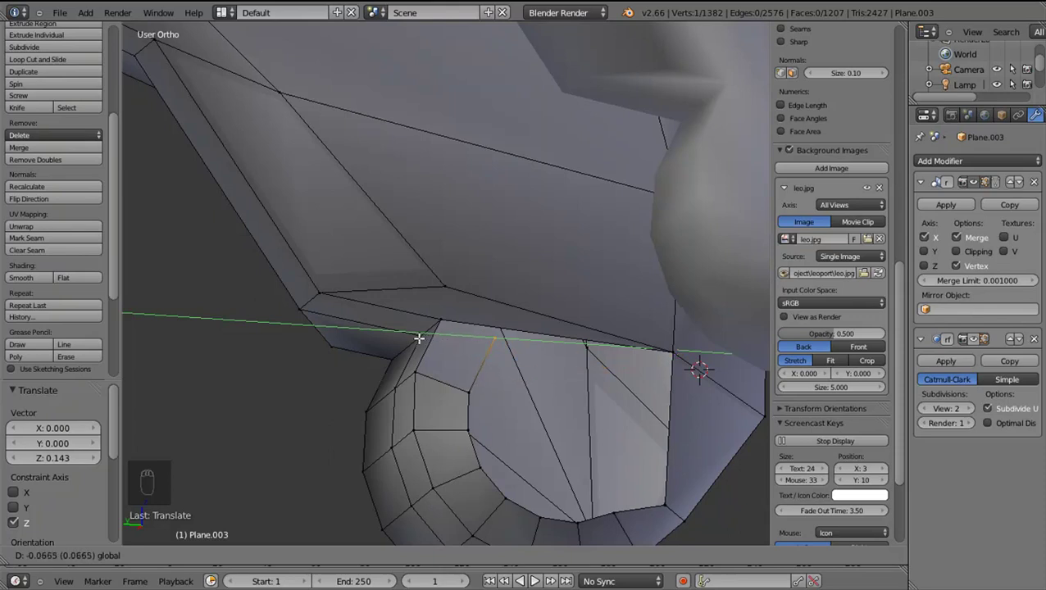
drag(419, 361, 481, 335)
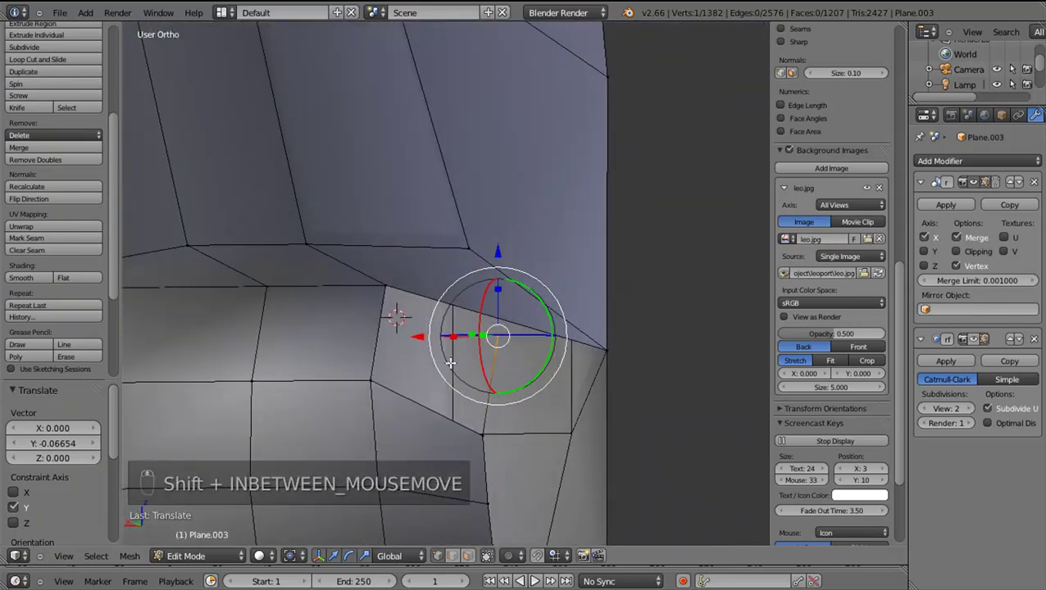
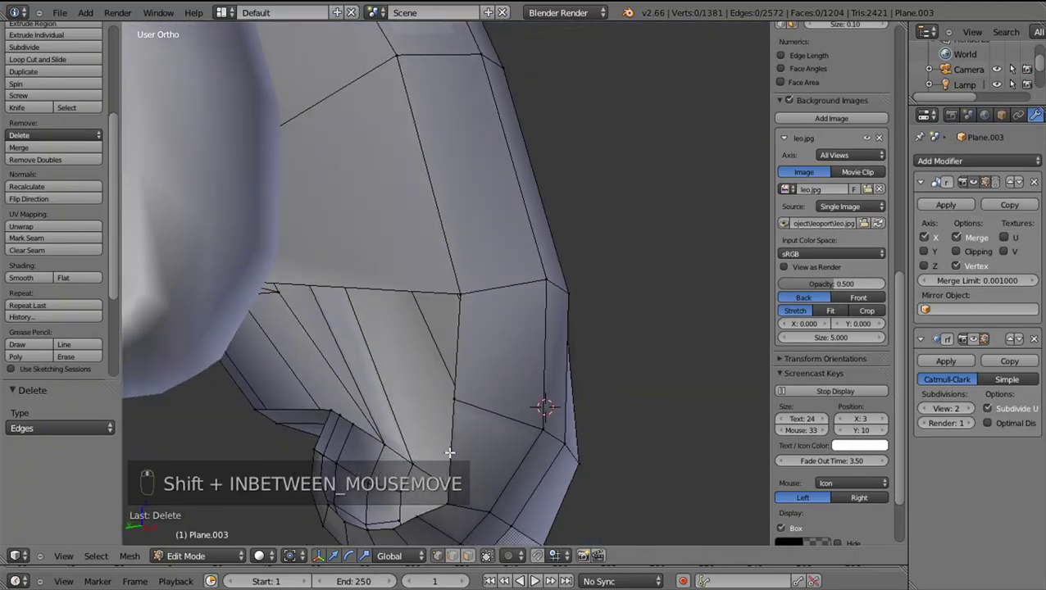
Select and adjust the boundary vertices beneath the socket, moving one vertically
right_click(455, 494)
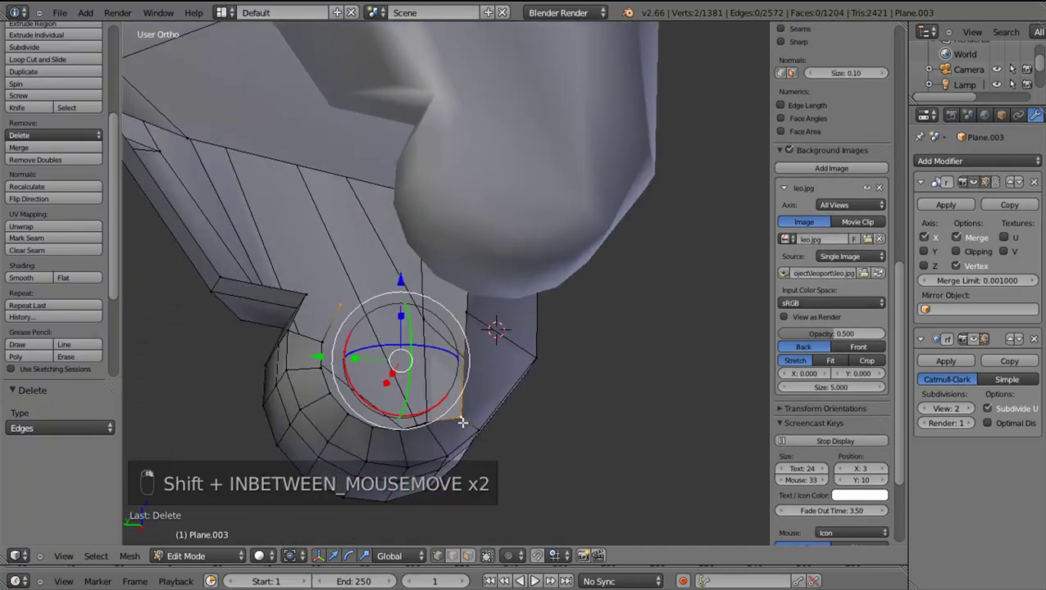
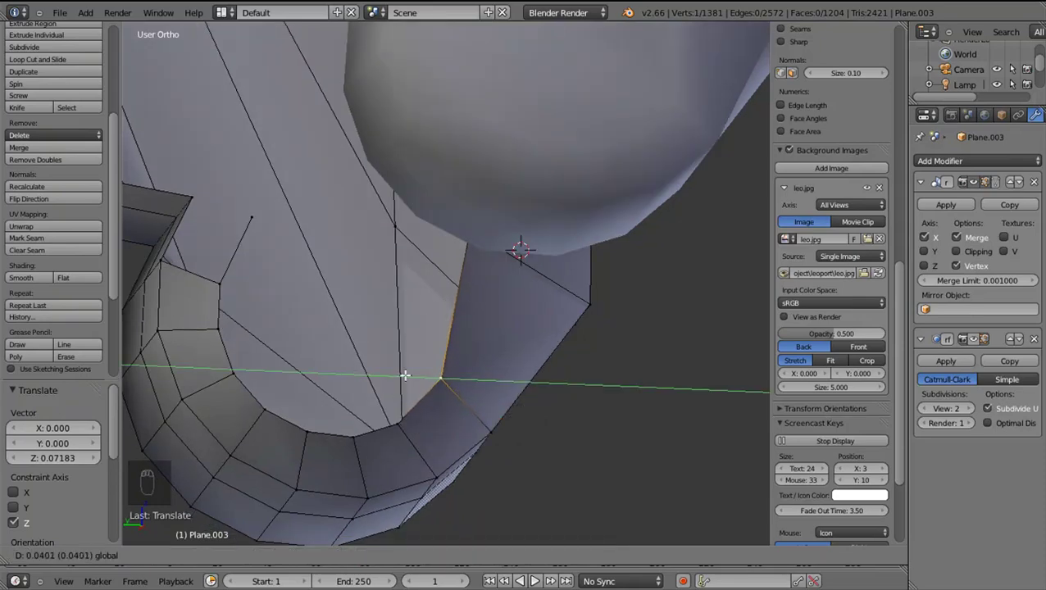
drag(254, 211, 215, 209)
key(x)
key(x)
drag(179, 245, 258, 218)
key(shift+g)
drag(258, 219, 434, 394)
Fill two gaps with new faces and view the leg straight from the front
key(f)
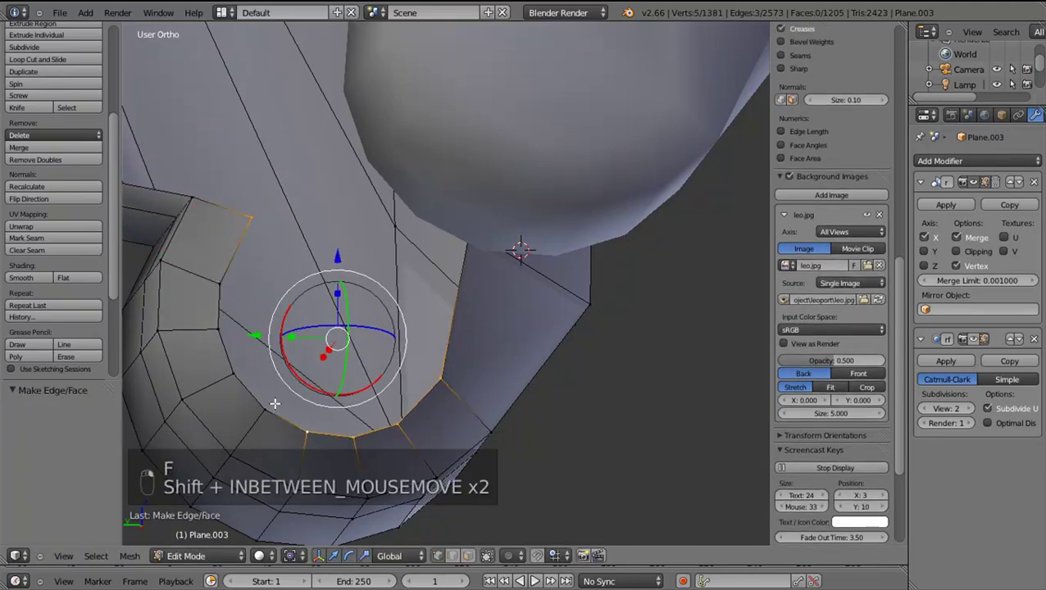
key(f)
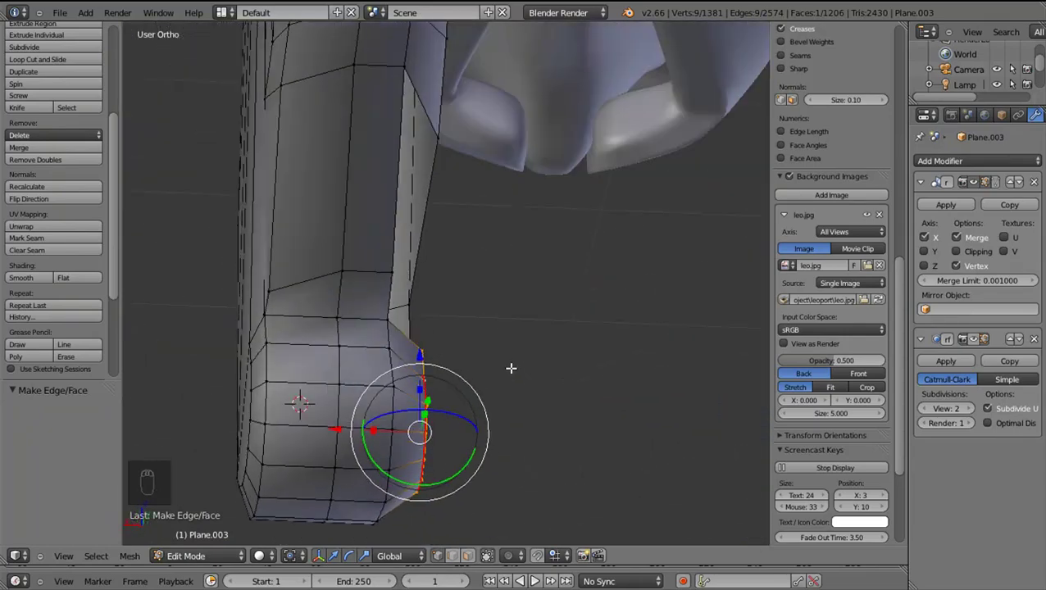
drag(382, 370, 397, 404)
key(KP_1)
key(z)
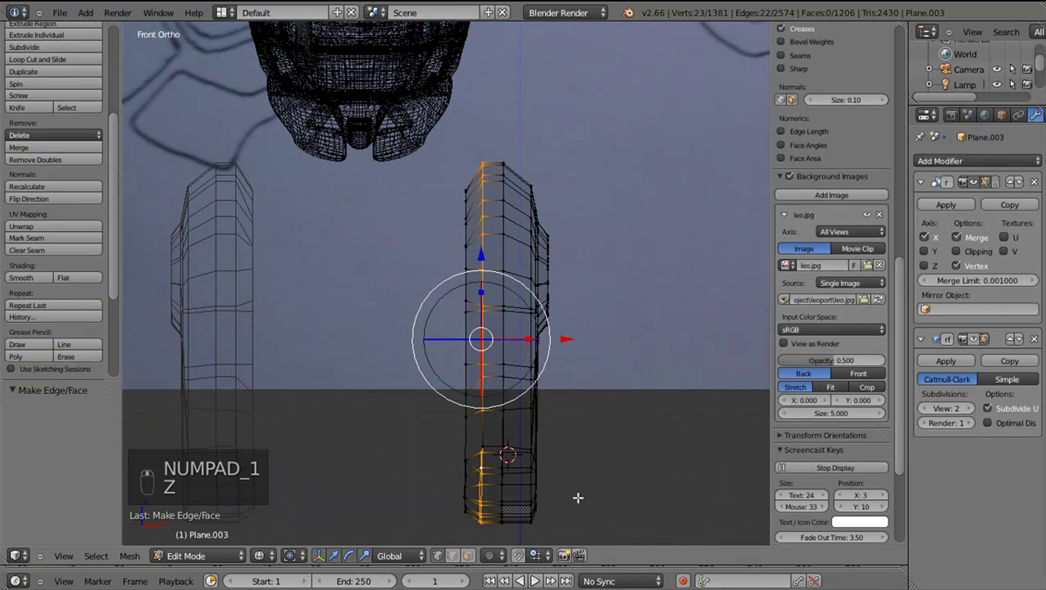
Scale the vertex column on X to narrow the lower part of the leg
key(s)
click(561, 493)
key(z)
middle_click(514, 496)
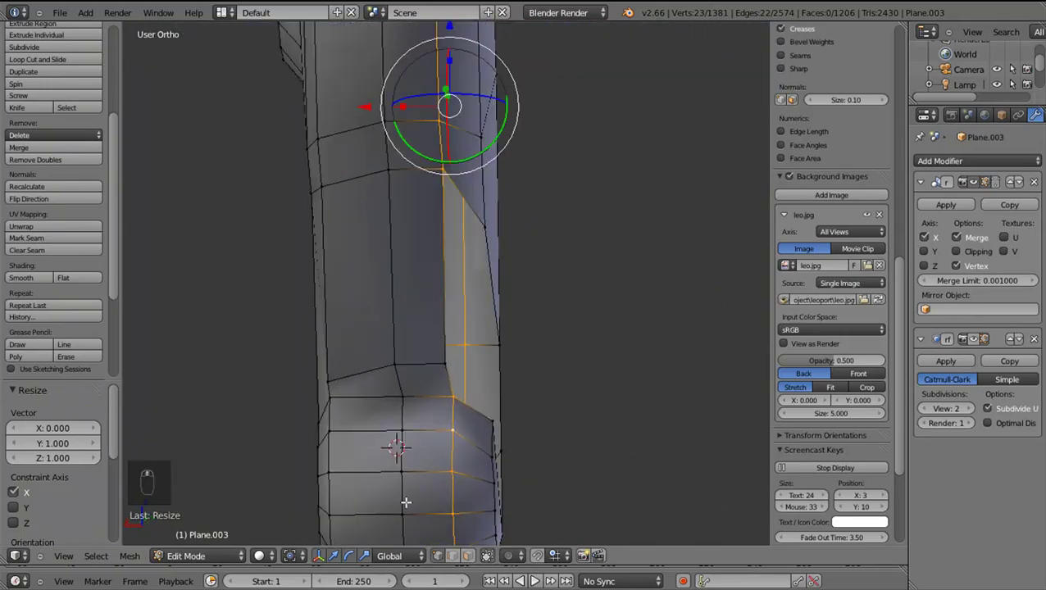
drag(435, 420, 452, 420)
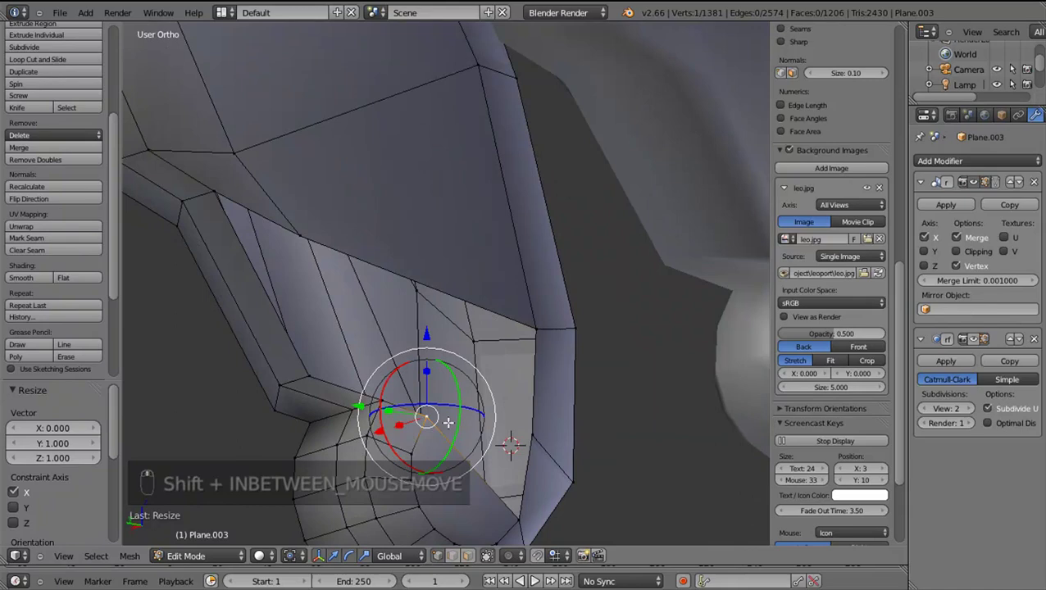
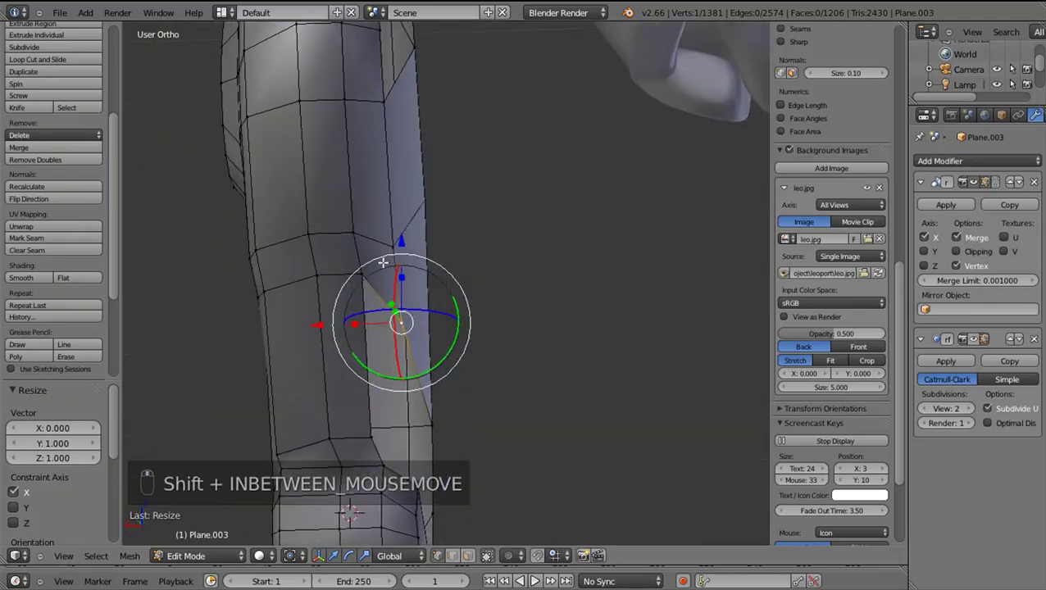
drag(400, 217, 394, 192)
Reposition the edges beside the socket and fill the corner gap with a new face
drag(309, 283, 360, 309)
drag(399, 361, 319, 293)
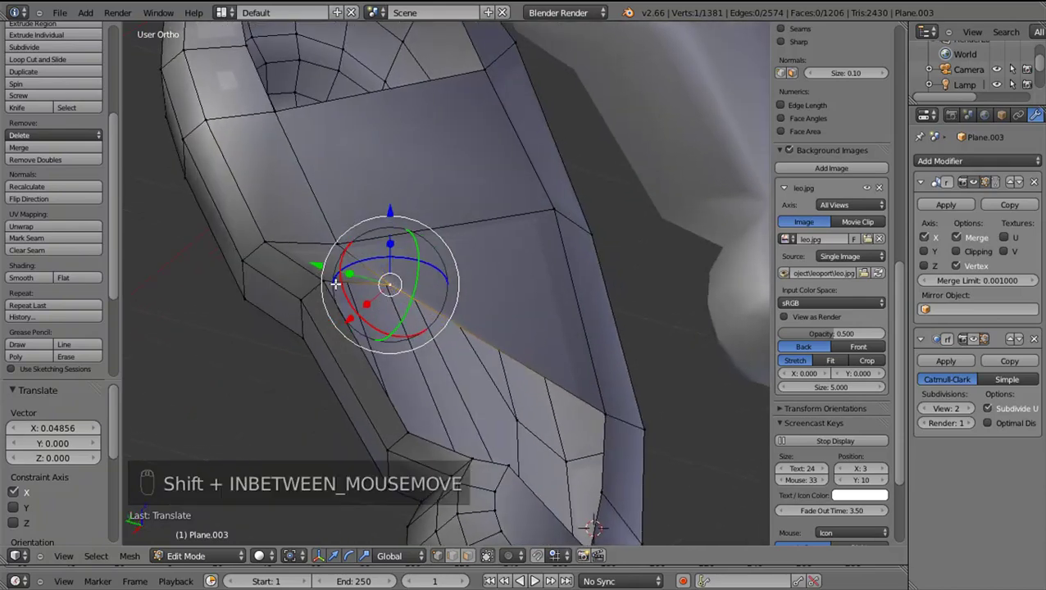
click(398, 389)
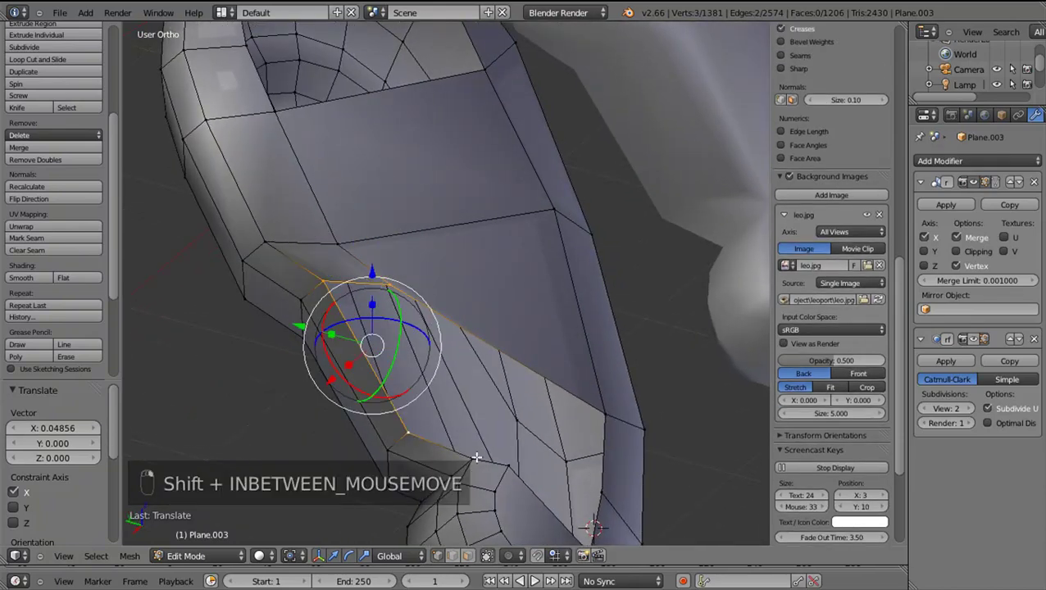
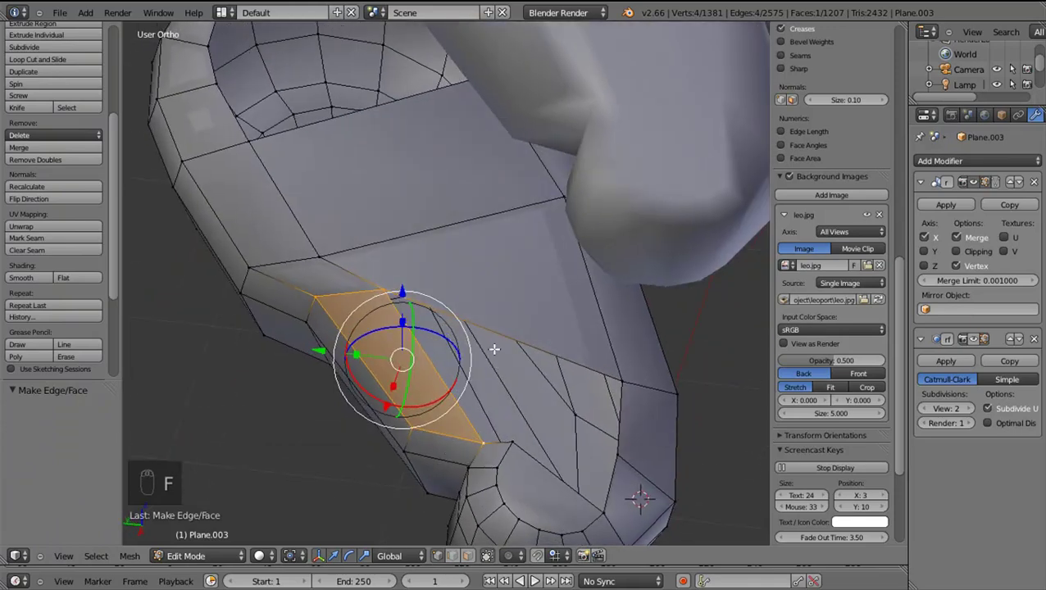
key(ctrl+r)
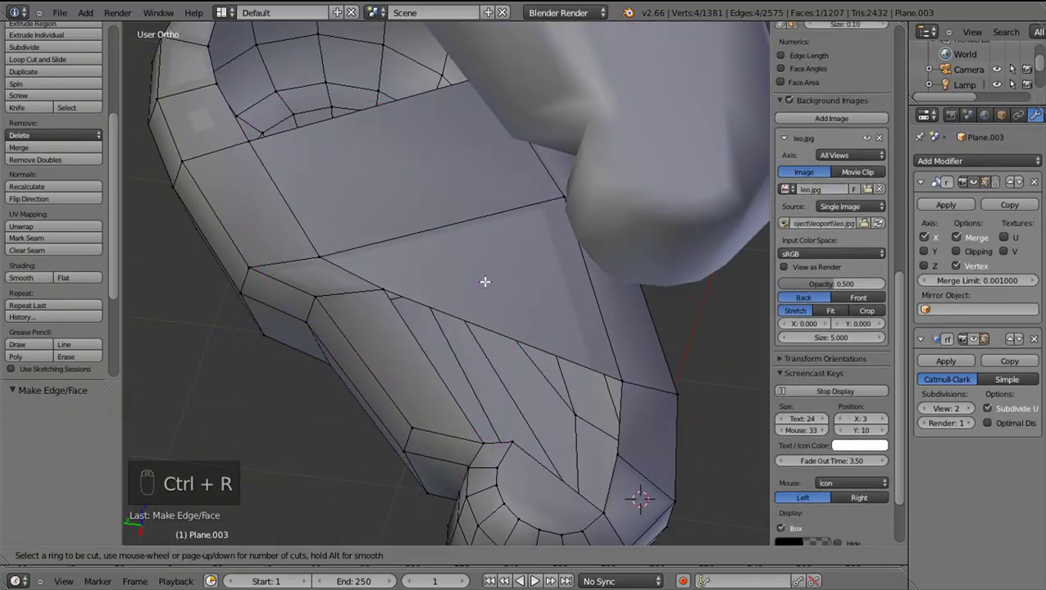
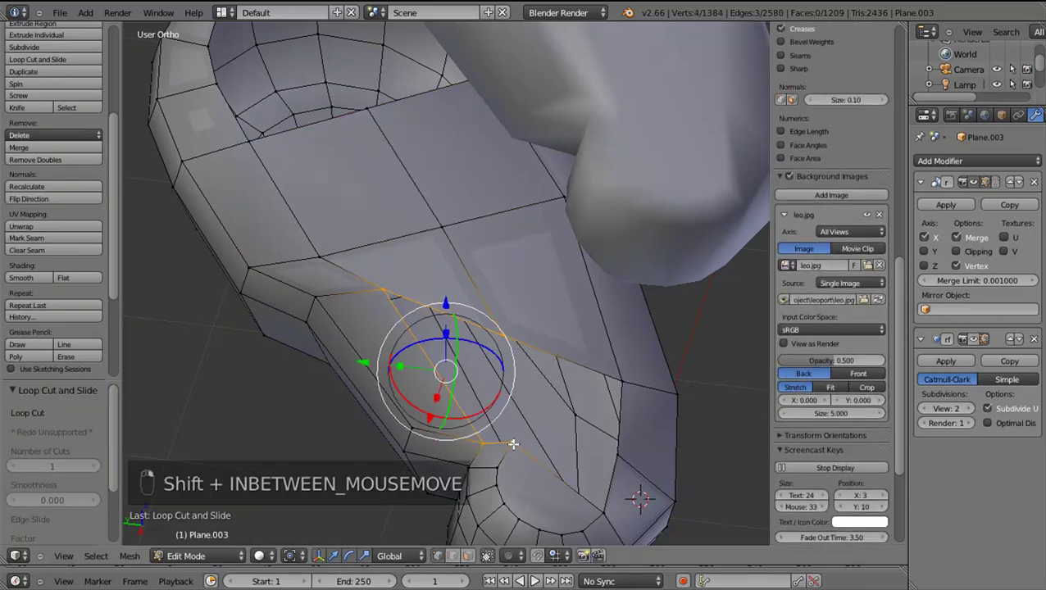
Add an edge loop across the leg section beside the socket and slide it into position
key(shift+f)
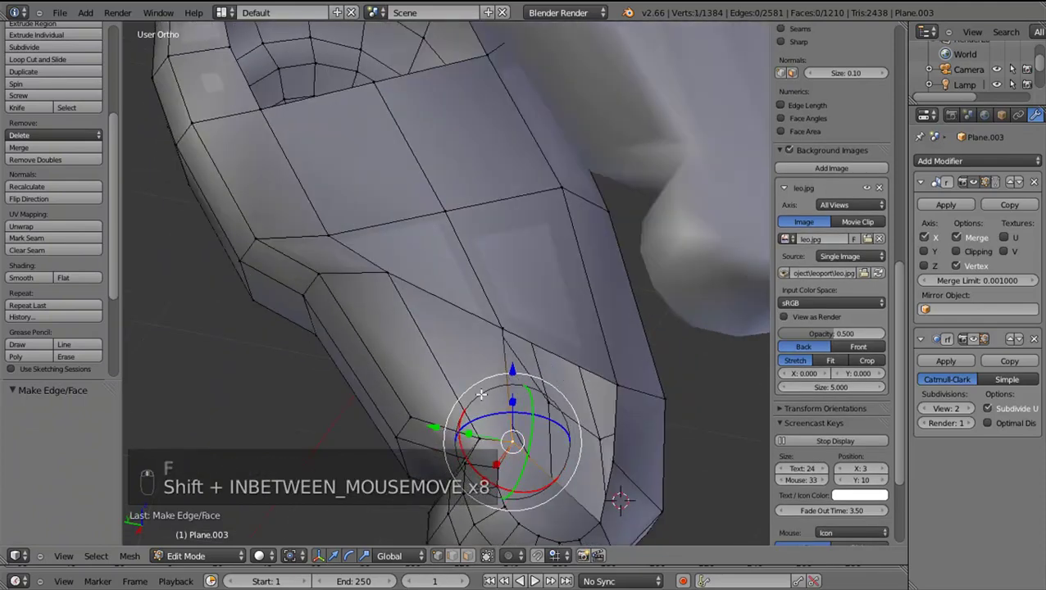
key(ctrl+r)
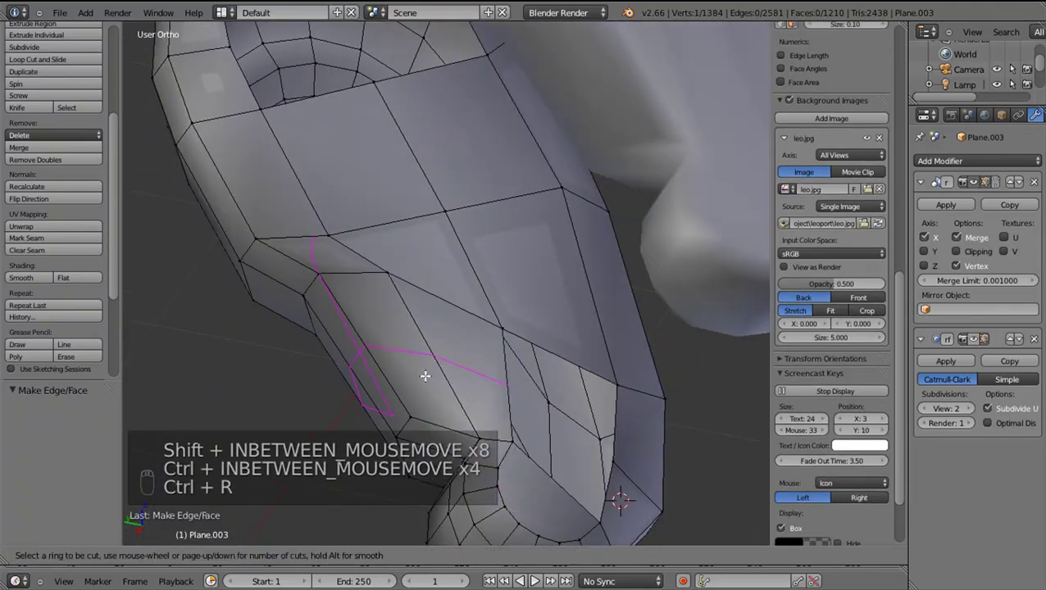
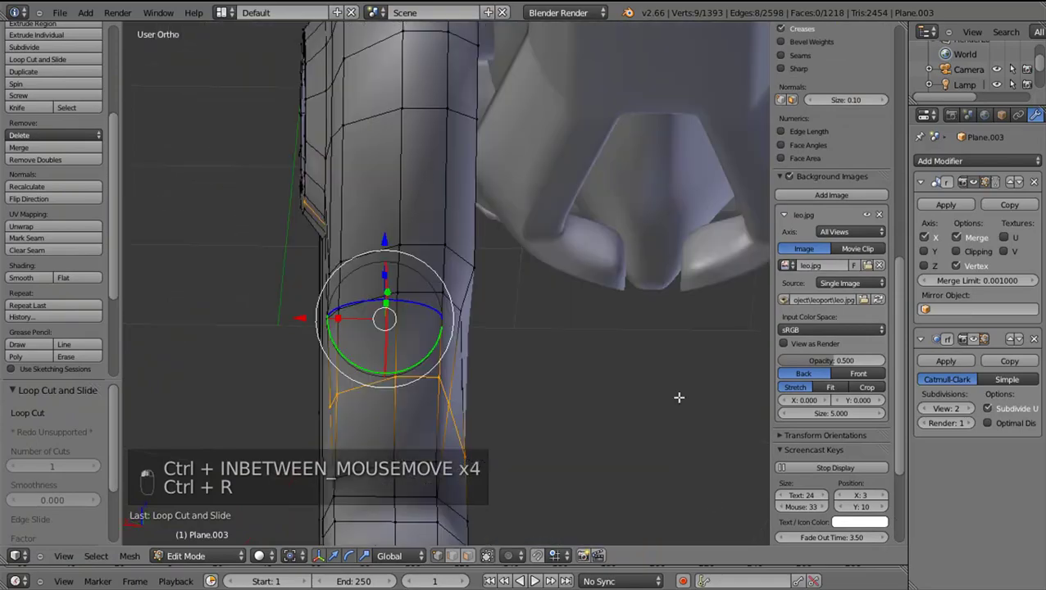
middle_click(692, 400)
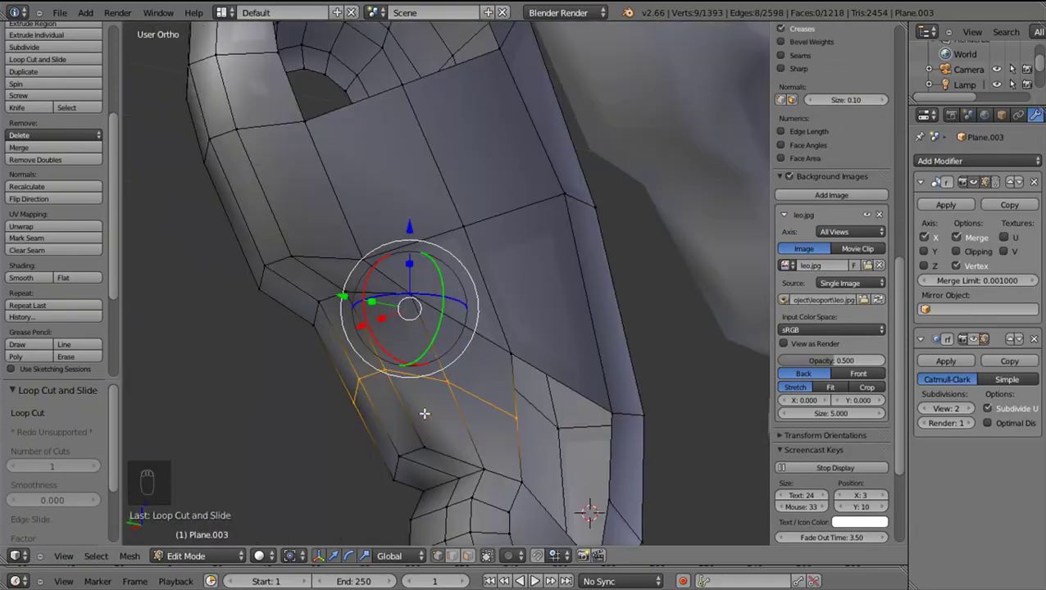
drag(545, 380, 634, 444)
drag(635, 444, 520, 412)
Fill two more gaps at the strut's lower end with faces and check the result in object mode
key(f)
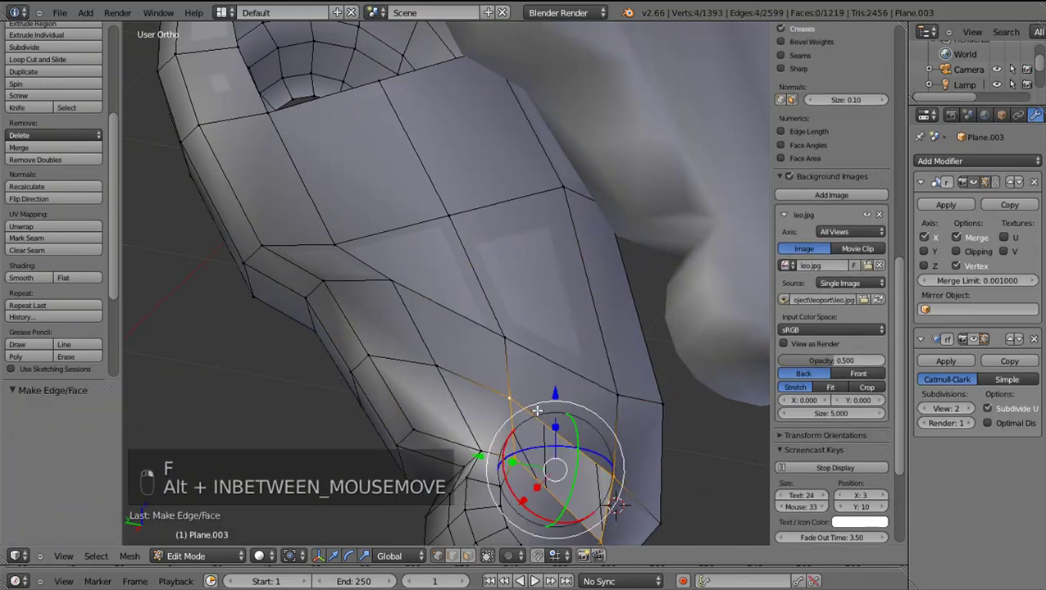
key(f)
middle_click(504, 440)
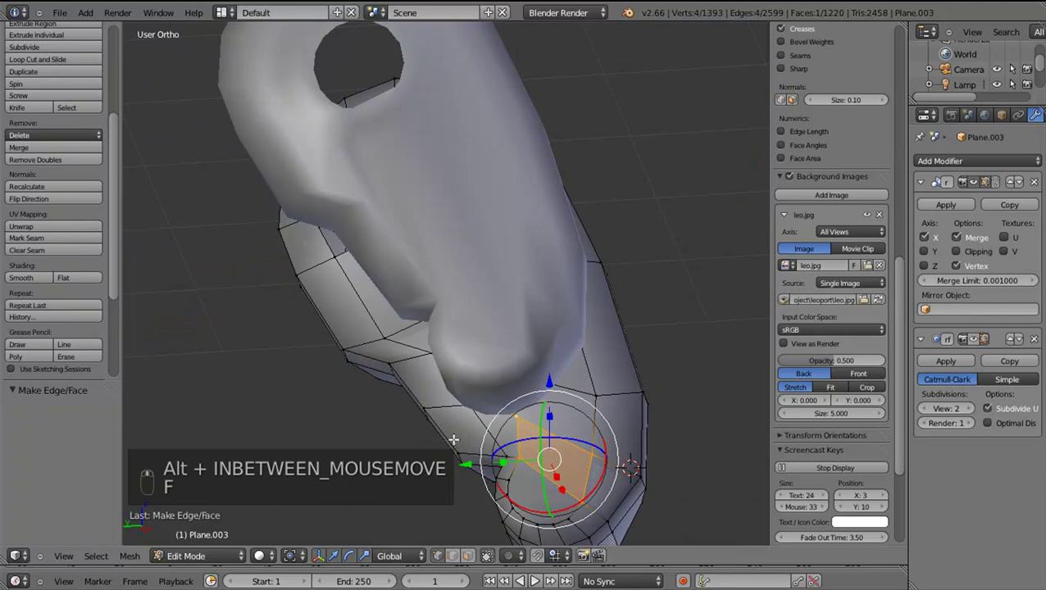
key(Tab)
key(Tab)
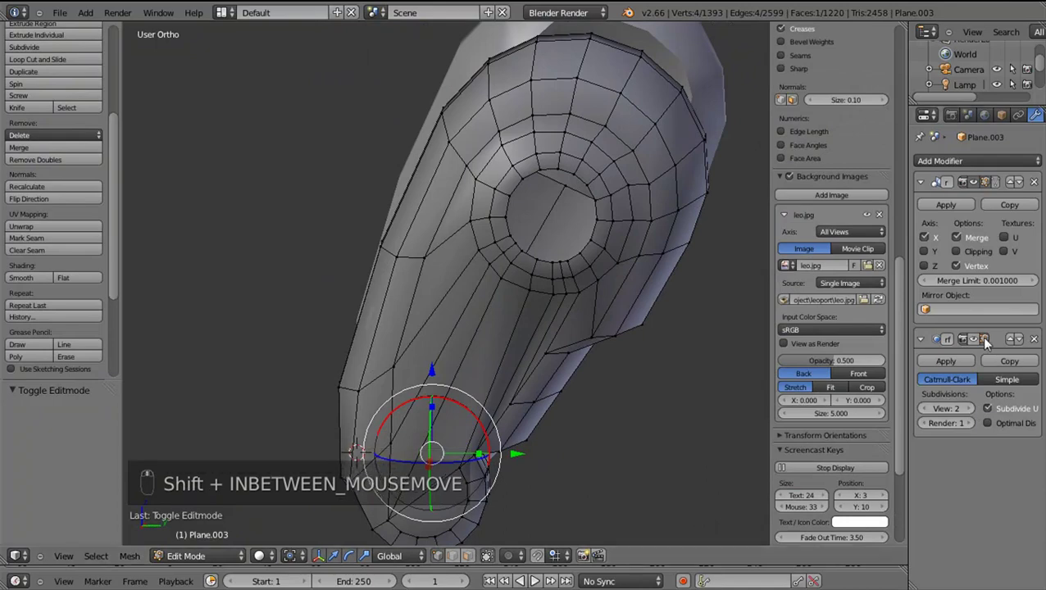
Show the smoothed mesh while editing and slide vertices on and inside the socket rim
click(595, 409)
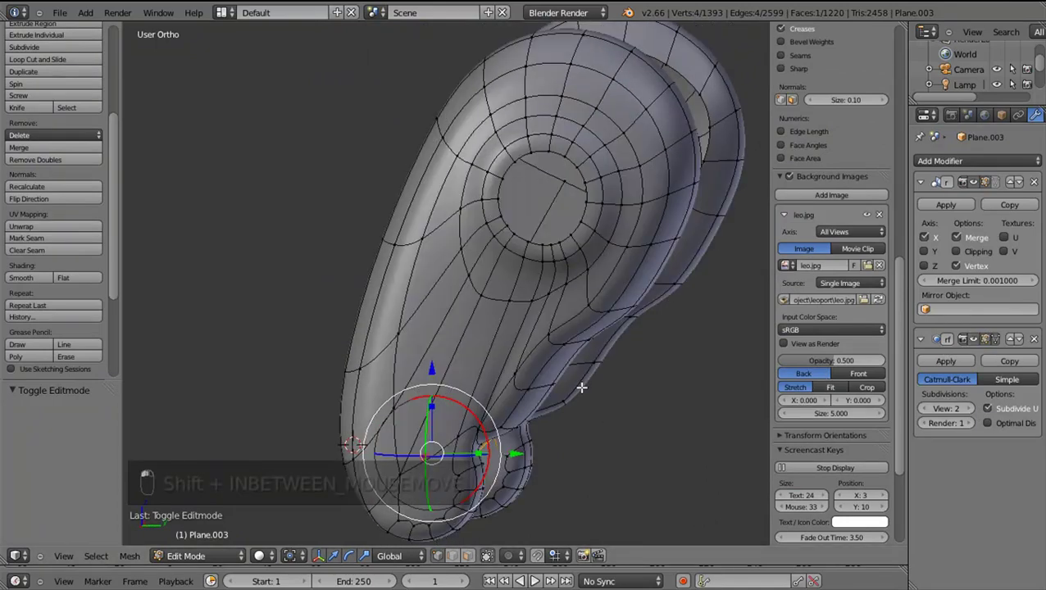
drag(584, 383, 468, 391)
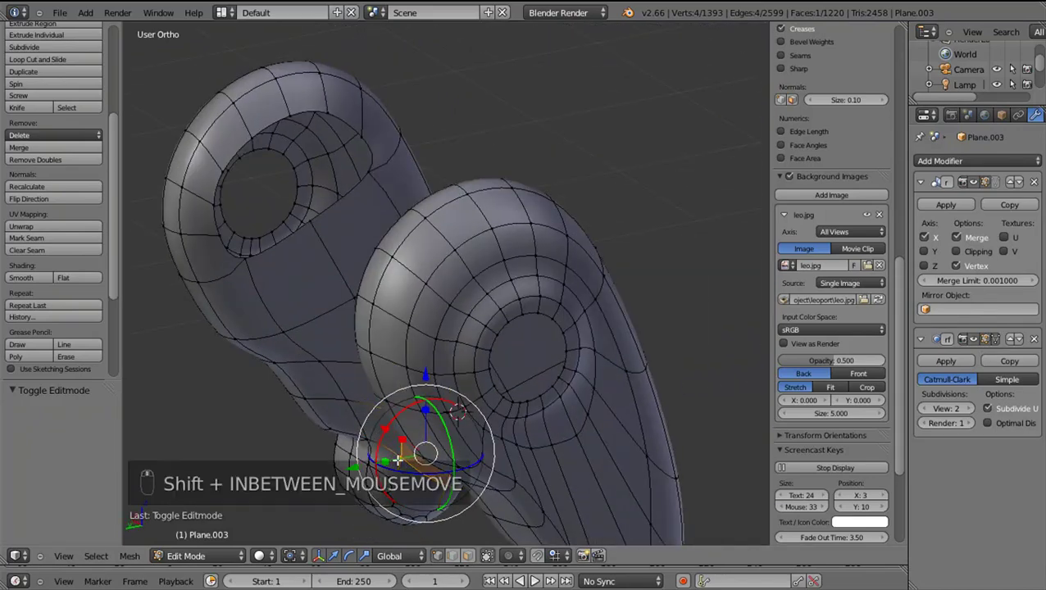
drag(361, 280, 363, 266)
click(363, 265)
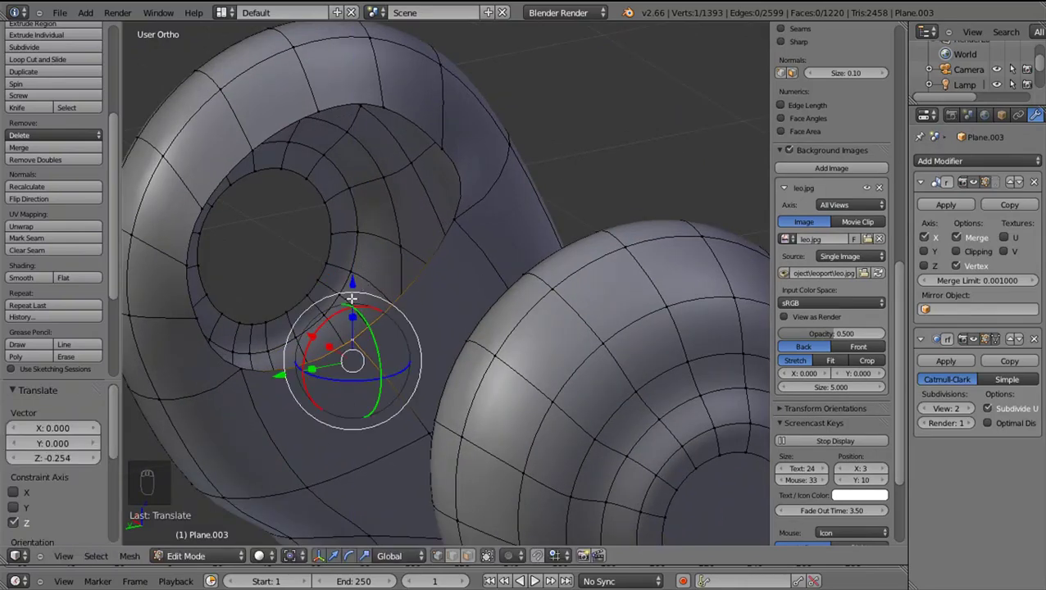
right_click(353, 319)
click(292, 370)
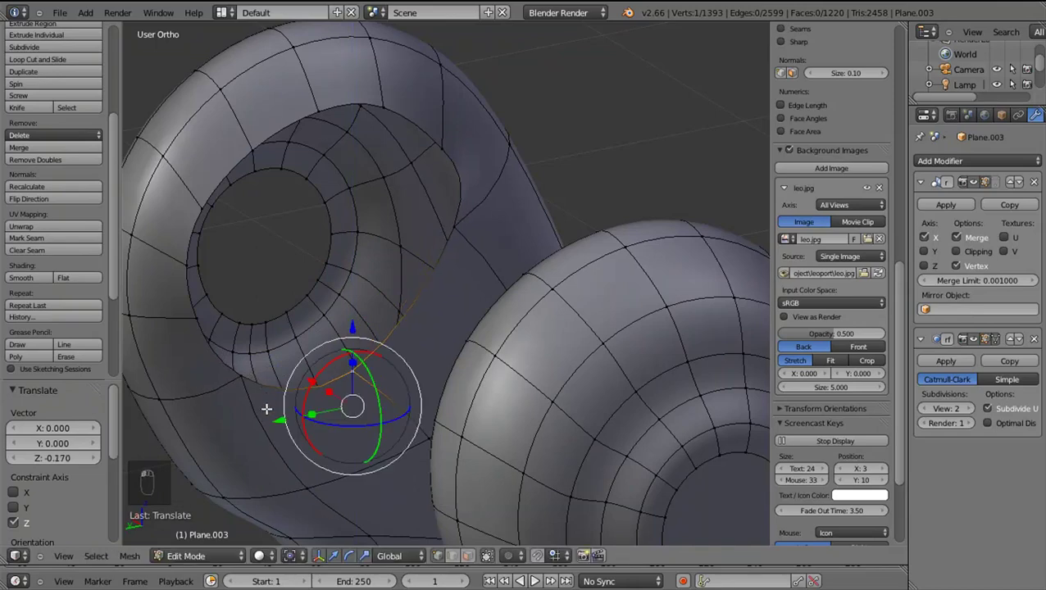
drag(303, 418, 322, 406)
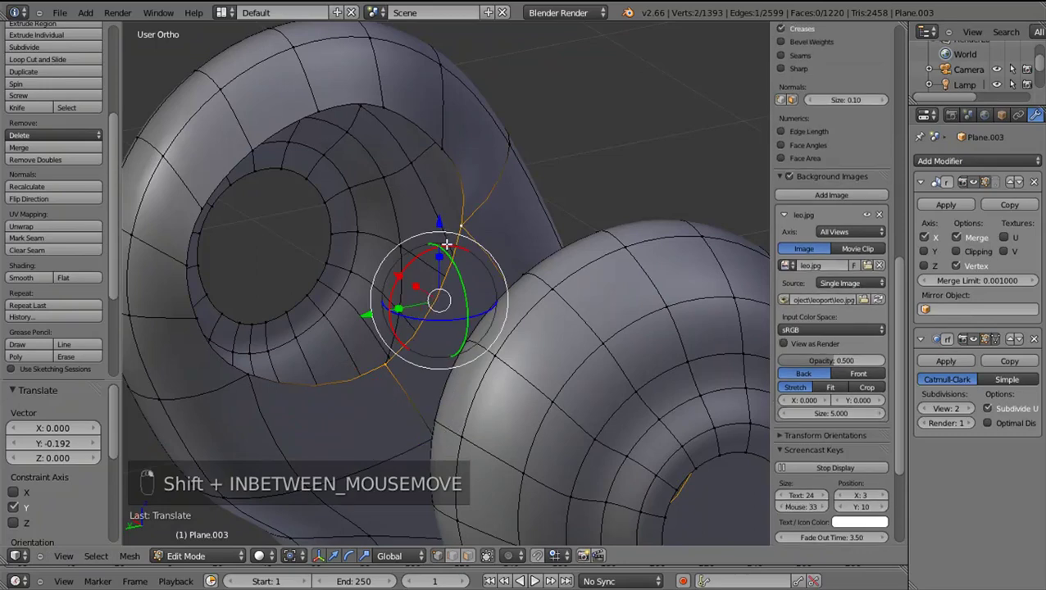
Reshape the remaining vertices around the socket opening
click(452, 248)
click(449, 260)
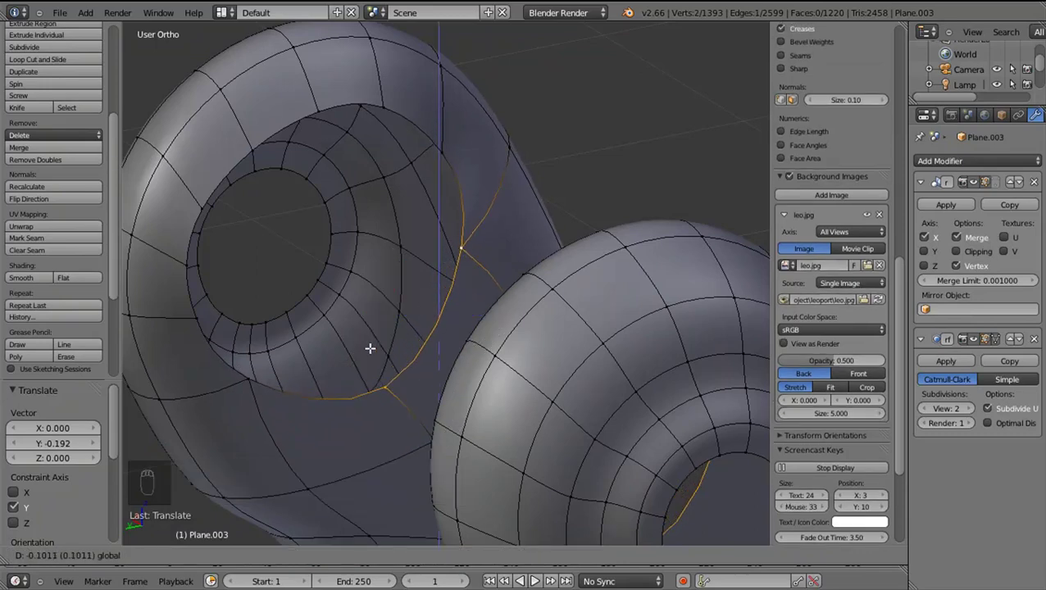
drag(382, 332, 389, 333)
drag(355, 361, 475, 304)
drag(410, 310, 413, 334)
drag(417, 335, 416, 336)
drag(417, 335, 424, 336)
Select the socket's rim loop and extrude it outward into a raised ring
key(e)
drag(330, 260, 351, 250)
click(350, 250)
right_click(351, 250)
key(e)
click(459, 391)
key(s)
drag(520, 450, 513, 414)
Shrink the extruded rim inward and extrude it again into a recessed inner lip
key(s)
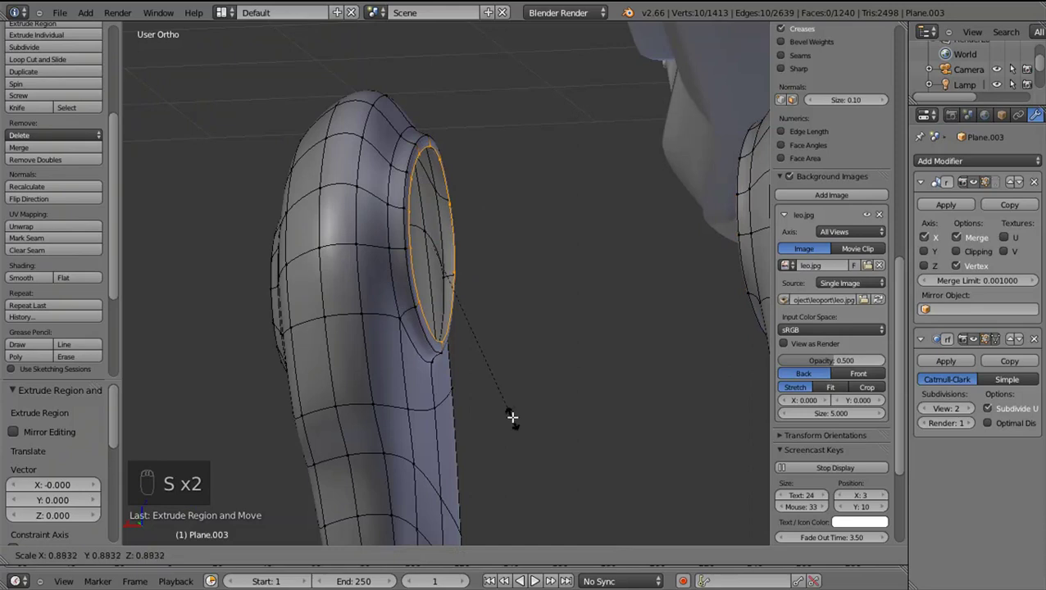
drag(513, 408, 499, 410)
key(e)
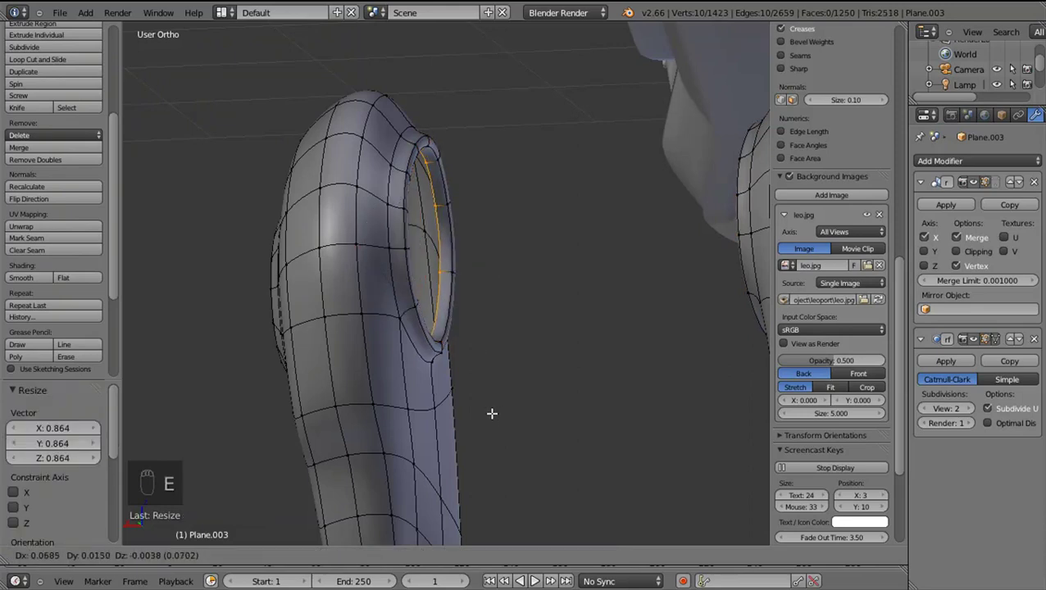
drag(350, 252, 327, 247)
drag(331, 248, 326, 248)
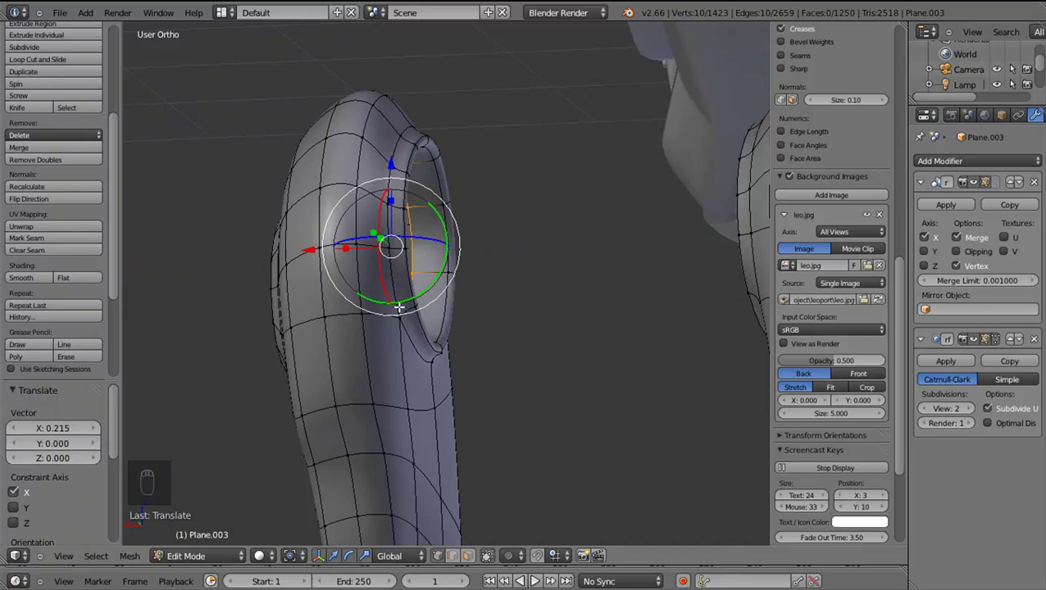
drag(407, 307, 407, 308)
Add supporting edge loops near the rim edges on both sockets and inspect the joint in object mode
key(ctrl+r)
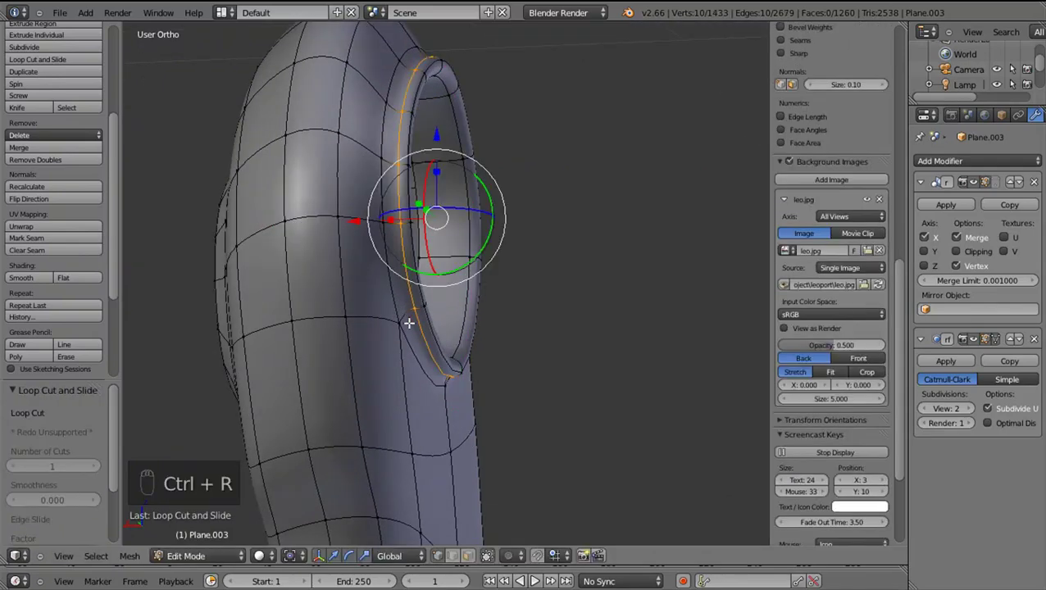
drag(399, 325, 326, 296)
middle_click(326, 296)
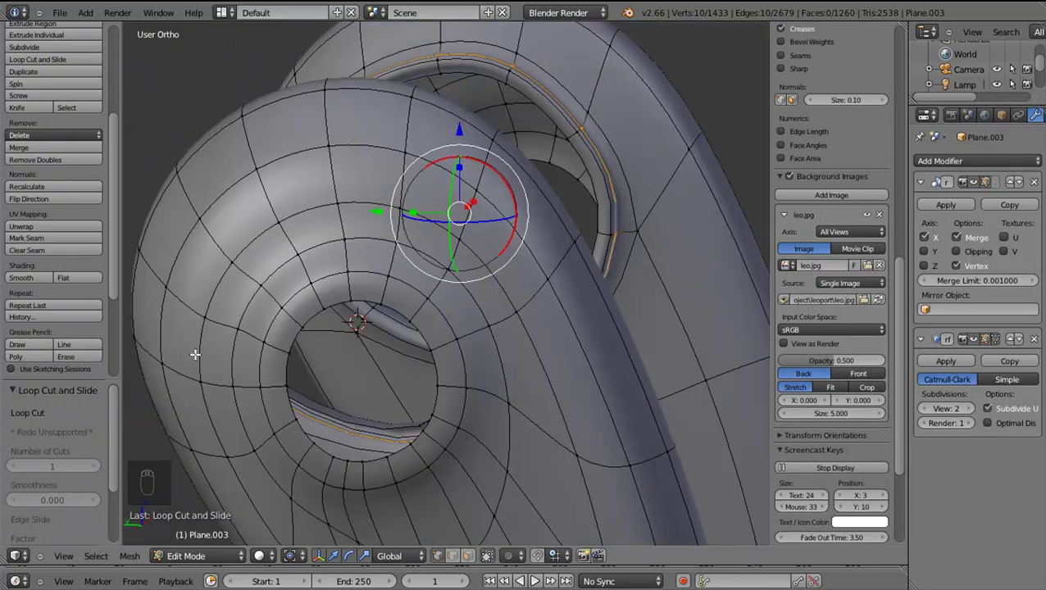
drag(467, 382, 297, 370)
key(Tab)
drag(381, 378, 416, 370)
drag(345, 393, 528, 468)
key(Tab)
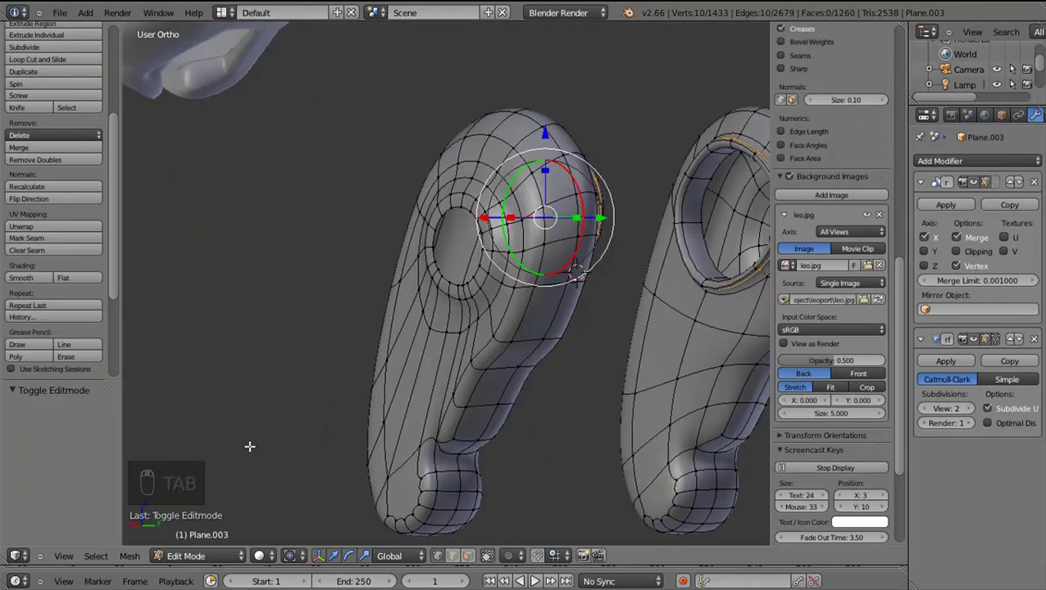
Disable limit-to-visible selection and box select the curved face strip under the joint
middle_click(504, 507)
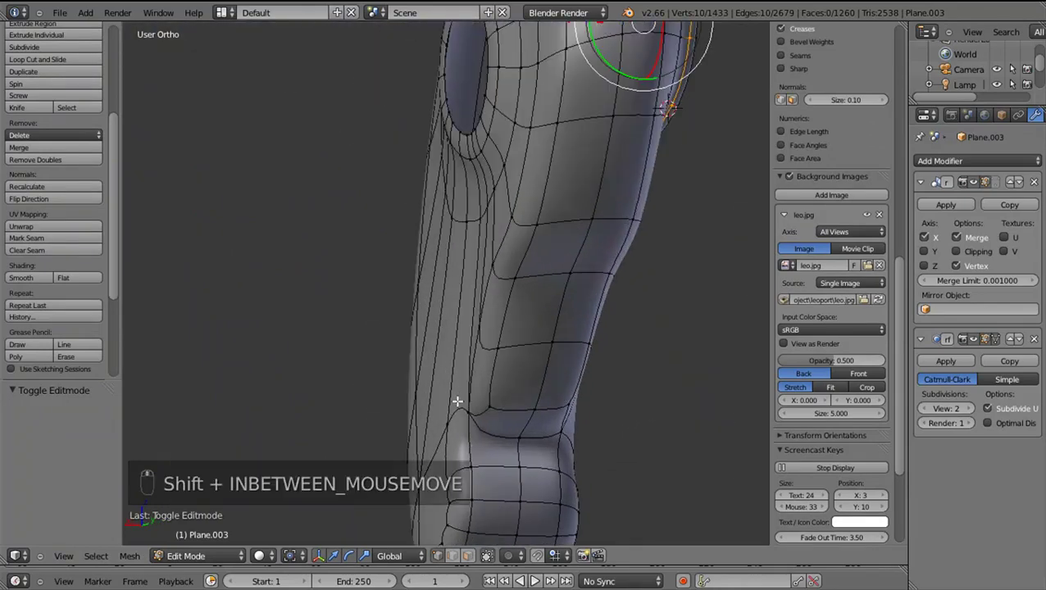
click(465, 413)
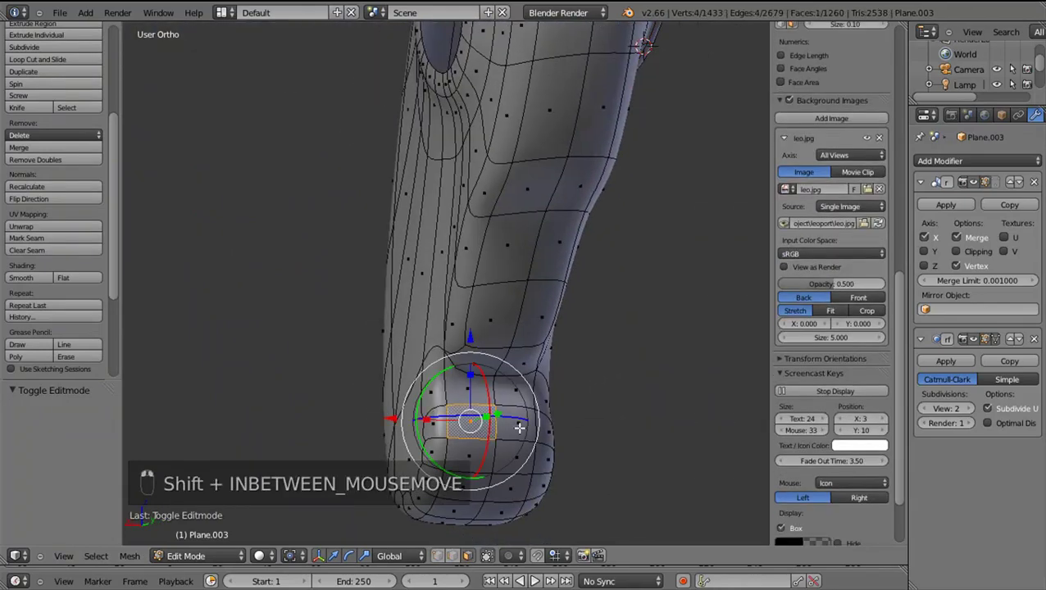
click(460, 447)
drag(475, 470, 468, 471)
drag(468, 471, 532, 259)
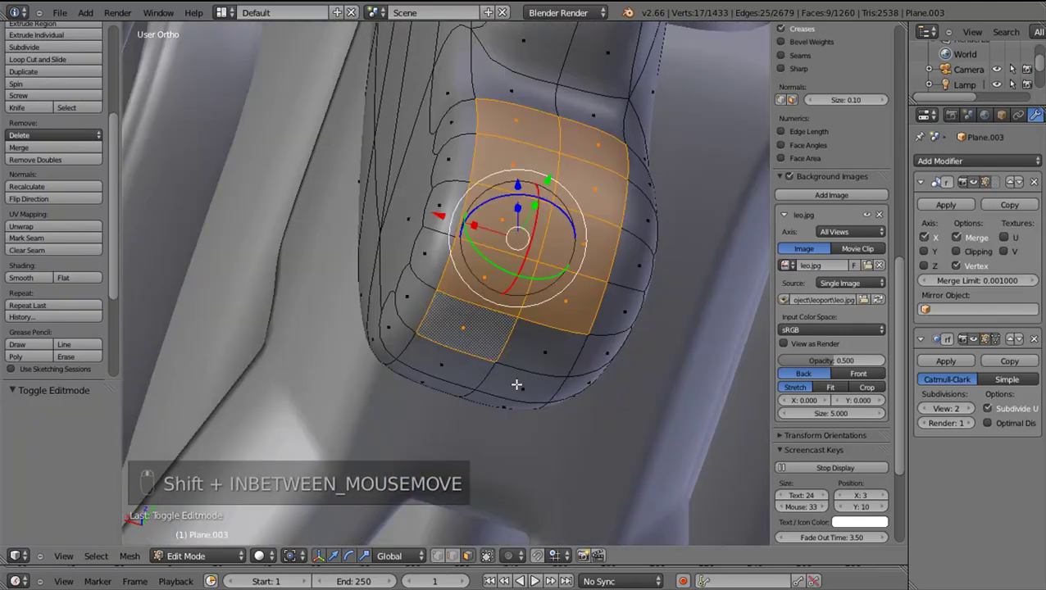
drag(473, 365, 636, 449)
Delete the selected strip of faces, leaving an open gap along the joint's lower edge
key(x)
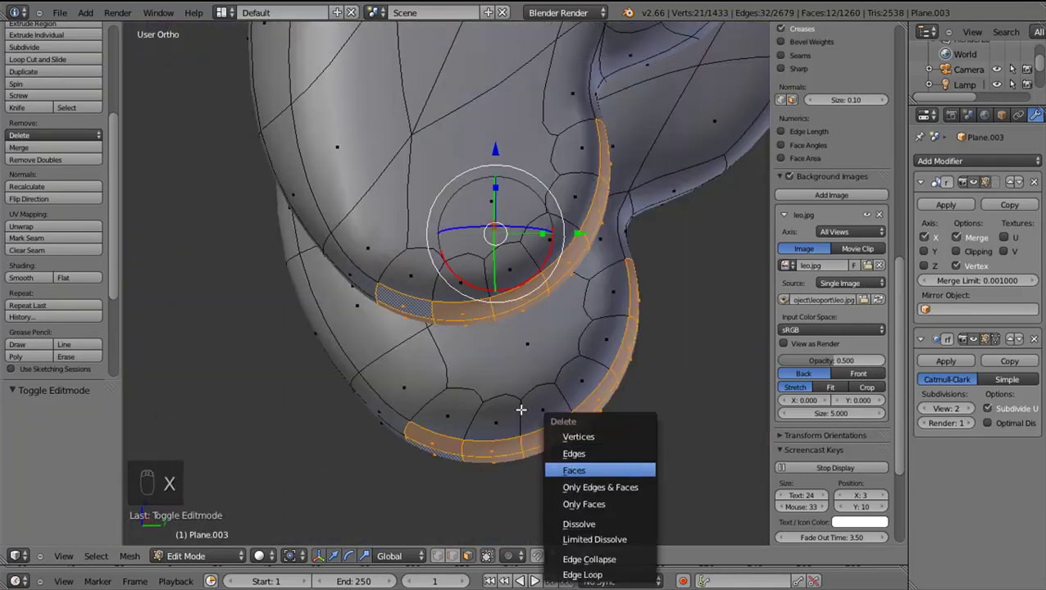
drag(437, 577, 475, 368)
drag(475, 368, 466, 288)
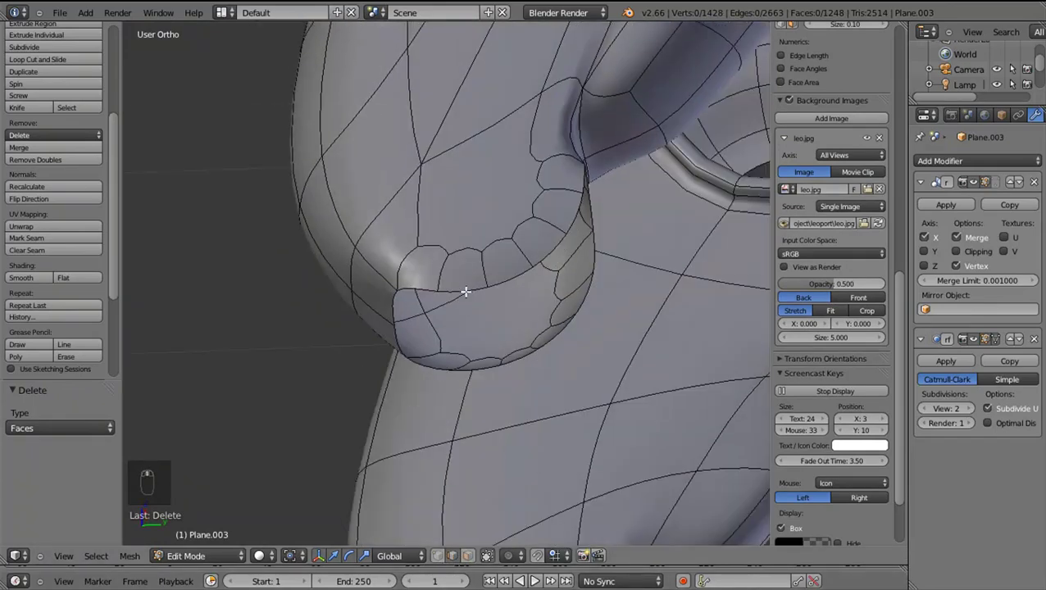
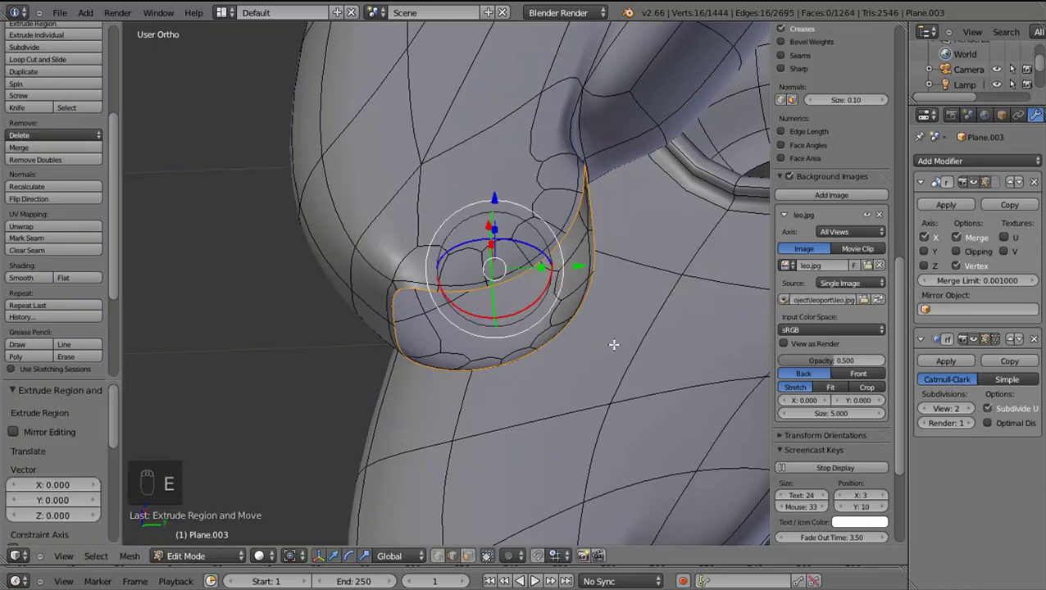
Scale the socket's inner lip inward along the sideways axis to fit the toe, checking in wireframe
key(s)
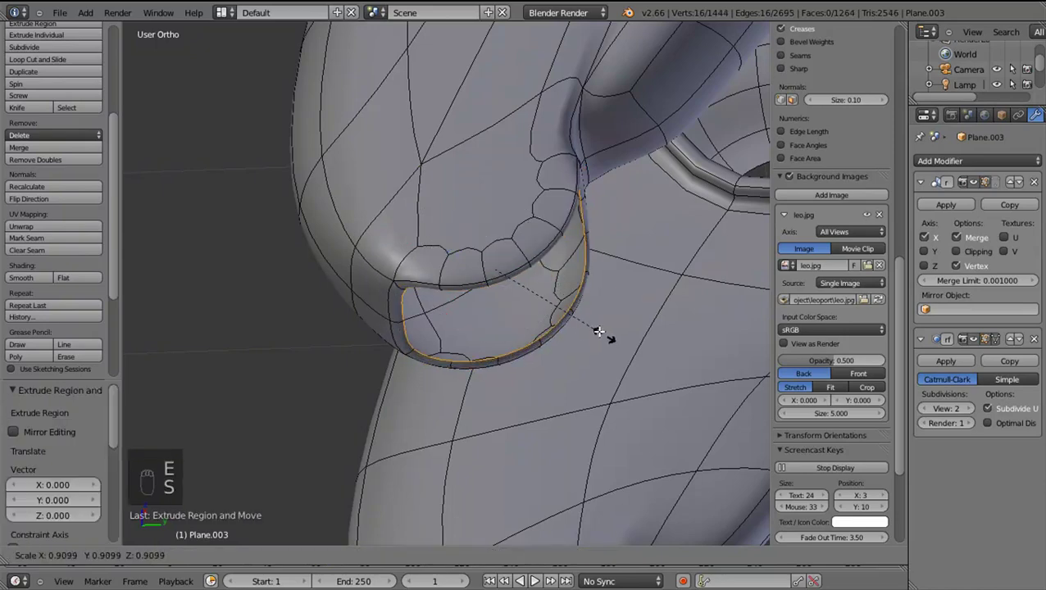
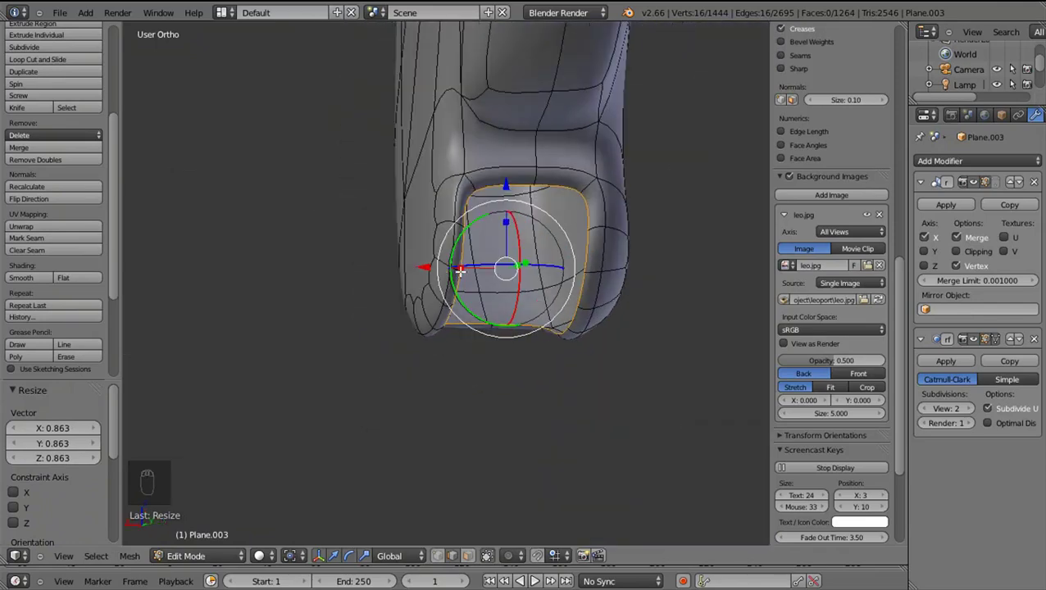
drag(471, 270, 424, 288)
middle_click(416, 292)
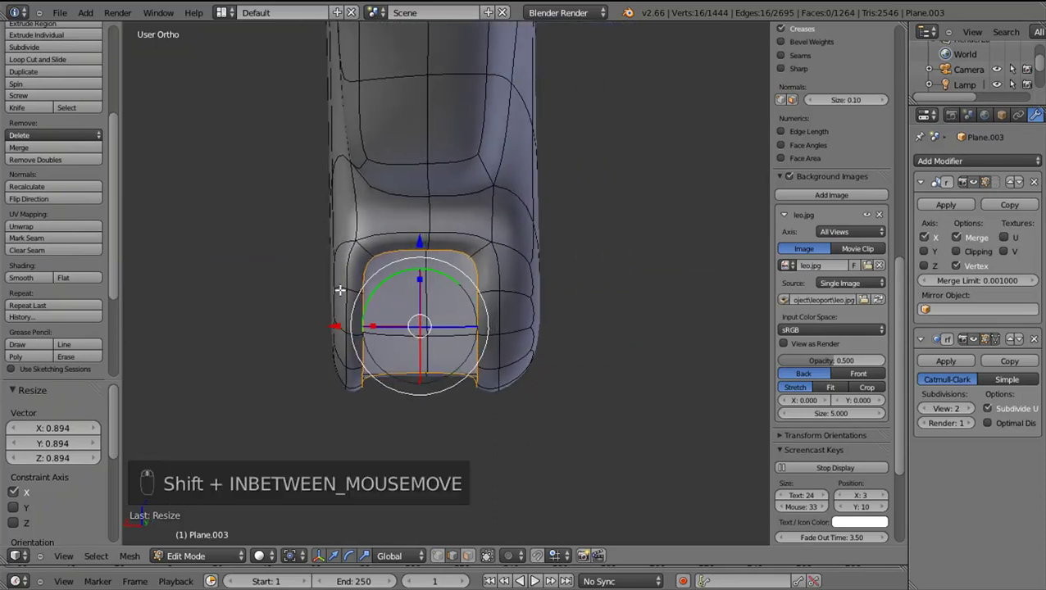
key(z)
key(b)
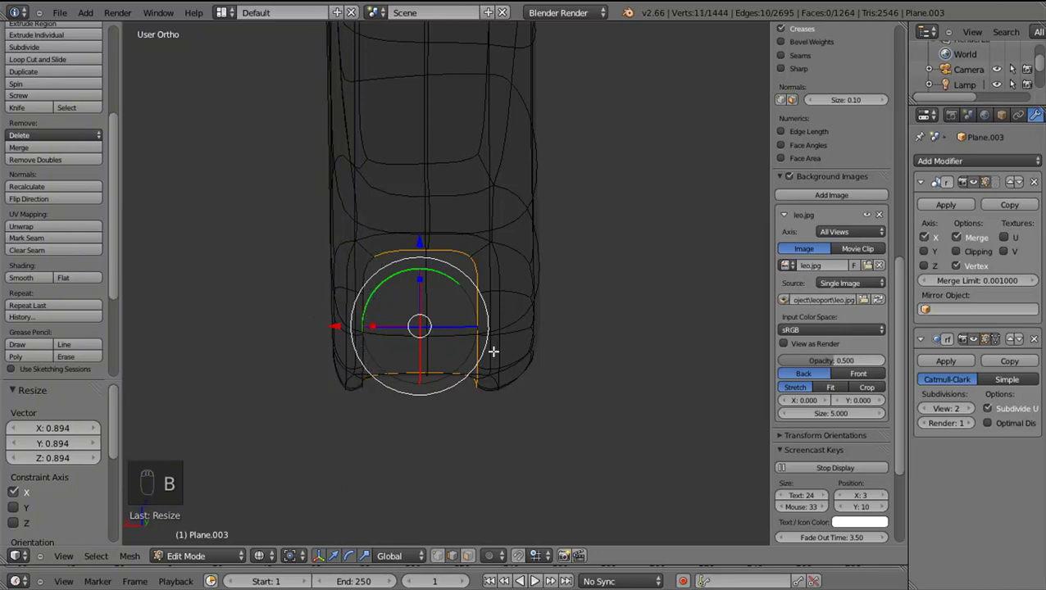
key(z)
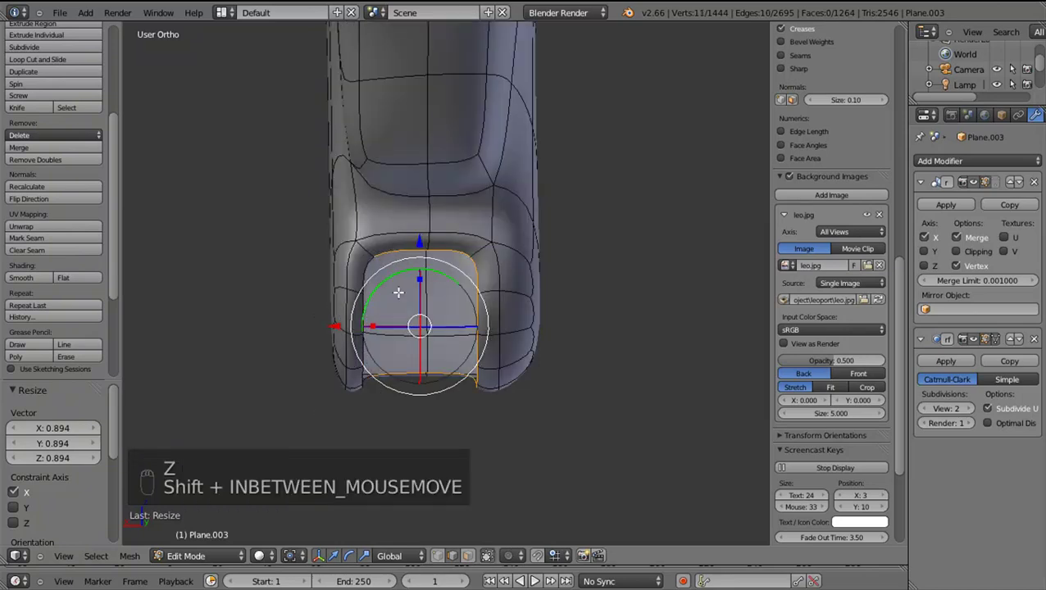
Shift part of the socket rim sideways and inspect the recessed opening from below
drag(399, 323, 377, 325)
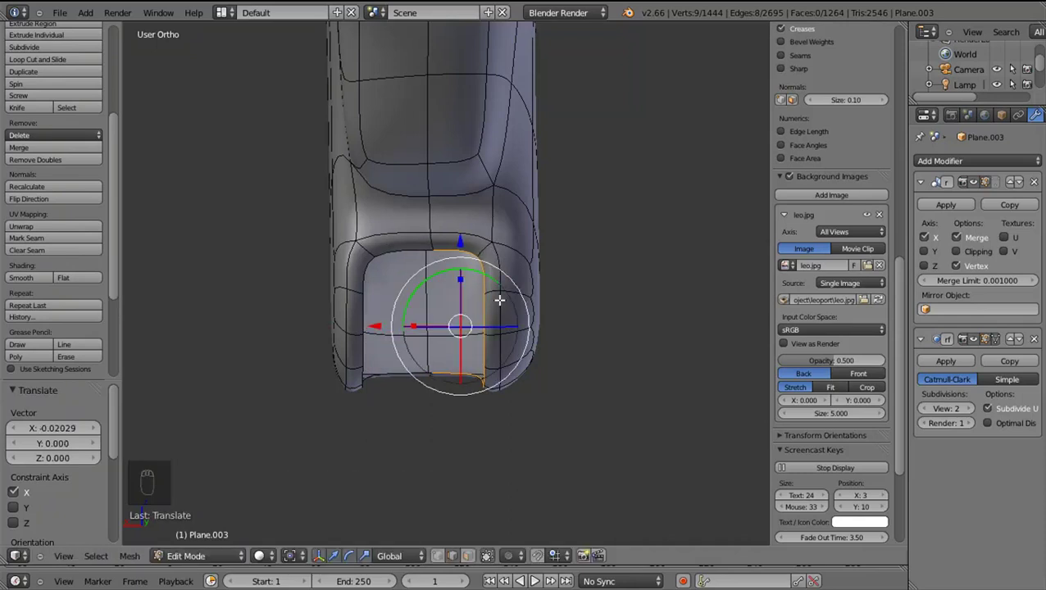
drag(505, 302, 464, 402)
drag(464, 401, 273, 414)
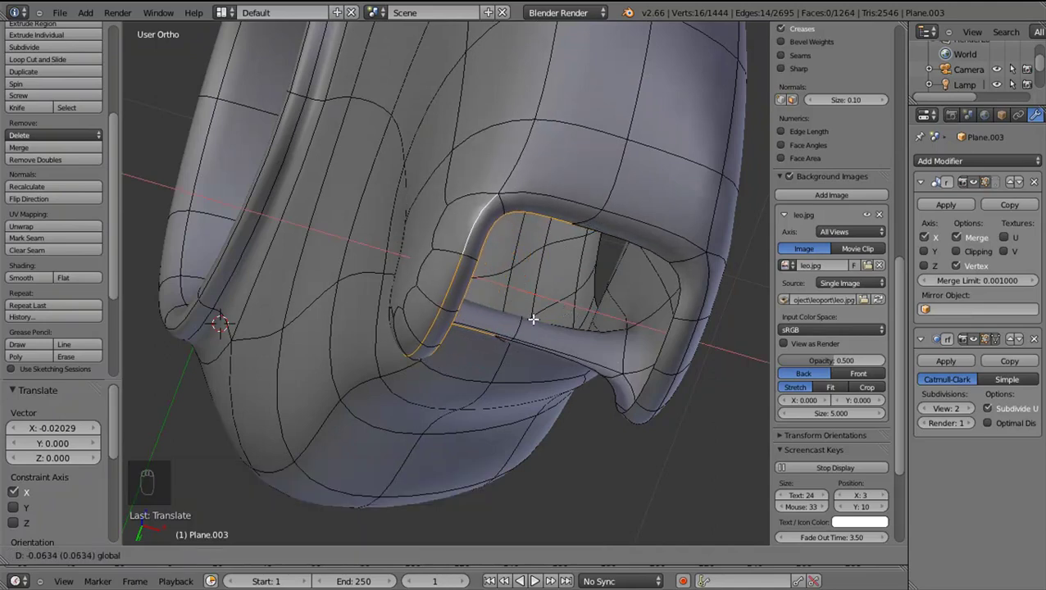
key(Tab)
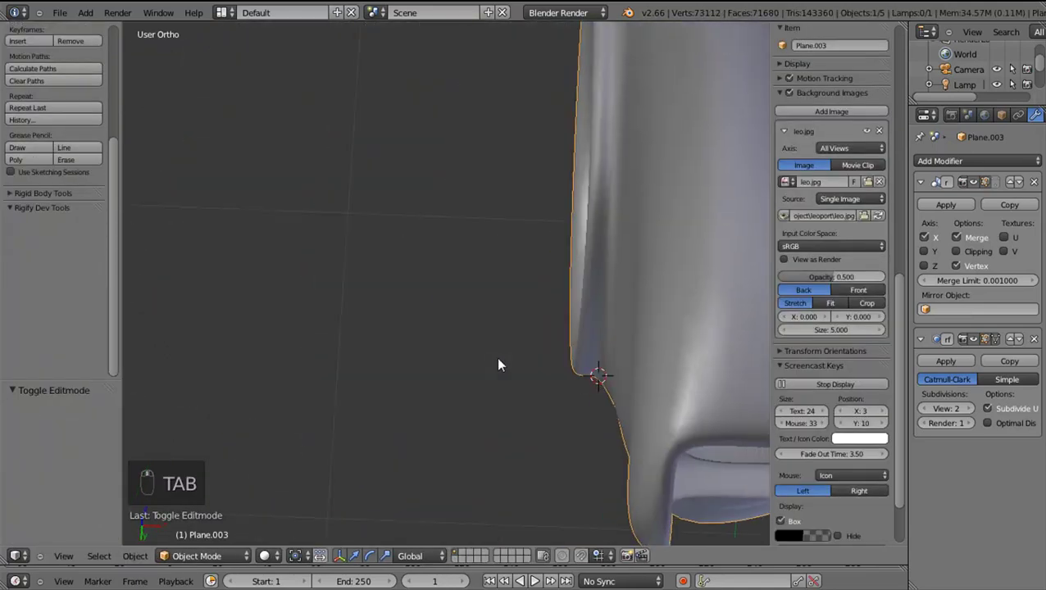
key(Tab)
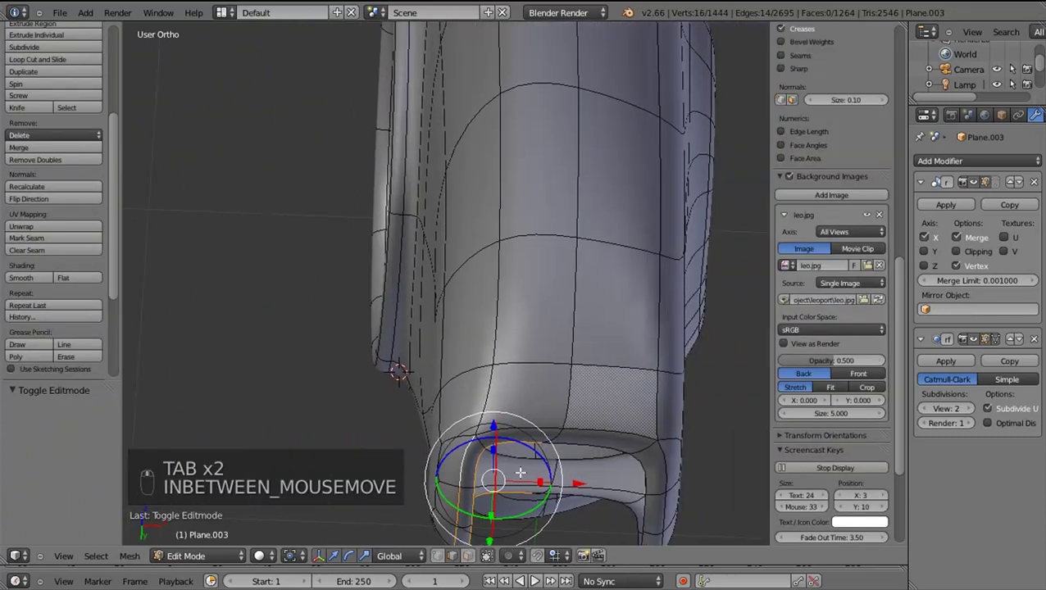
drag(585, 481, 589, 481)
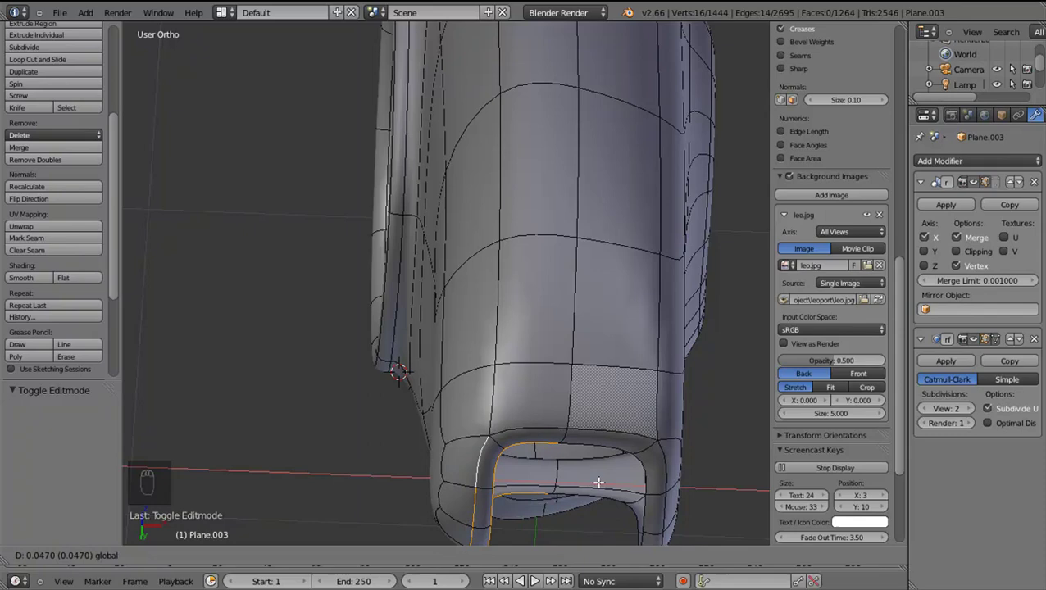
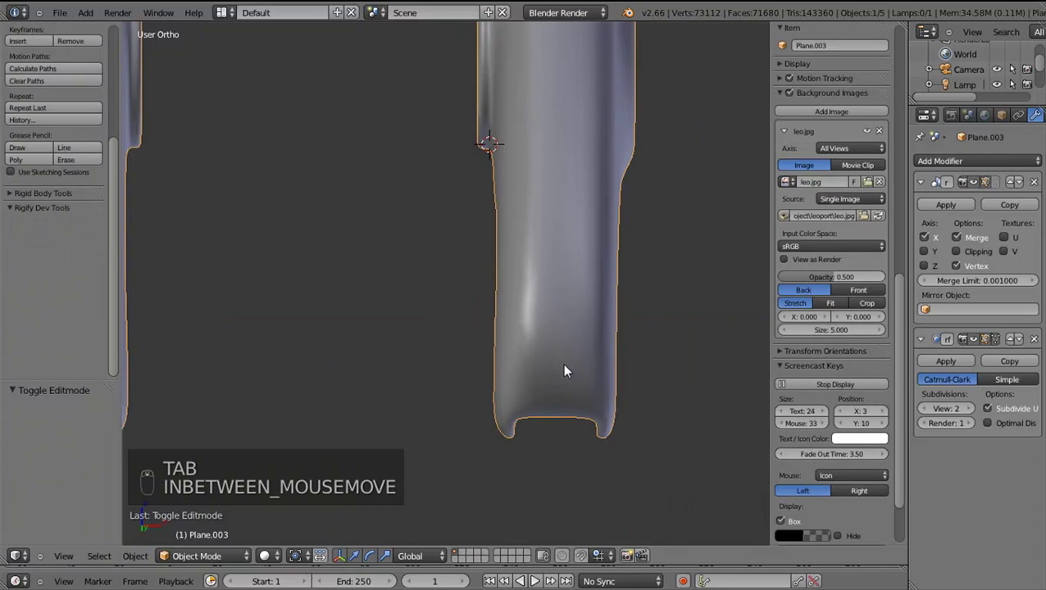
key(KP_3)
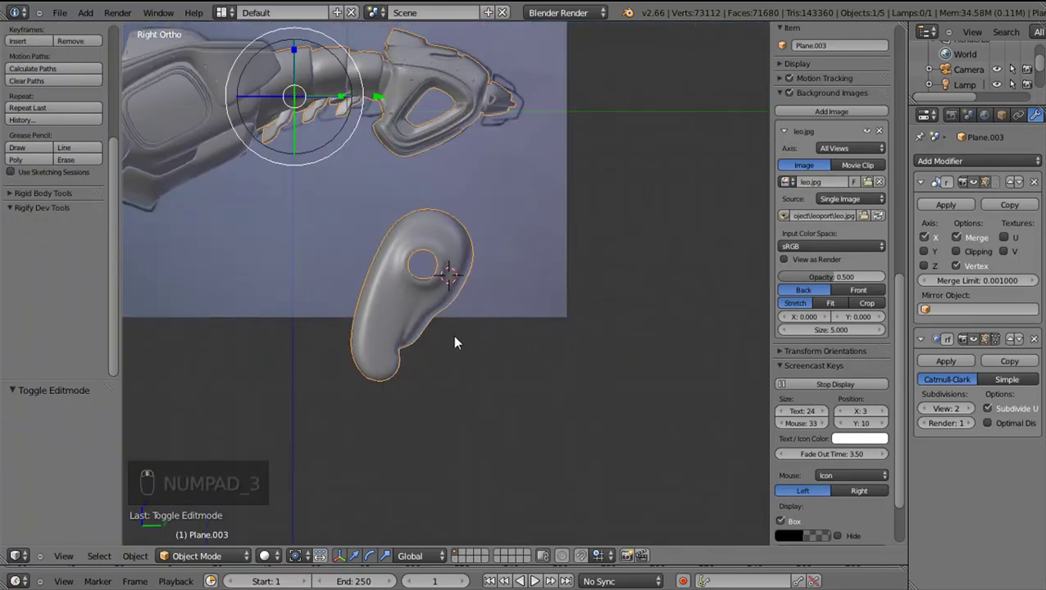
key(Tab)
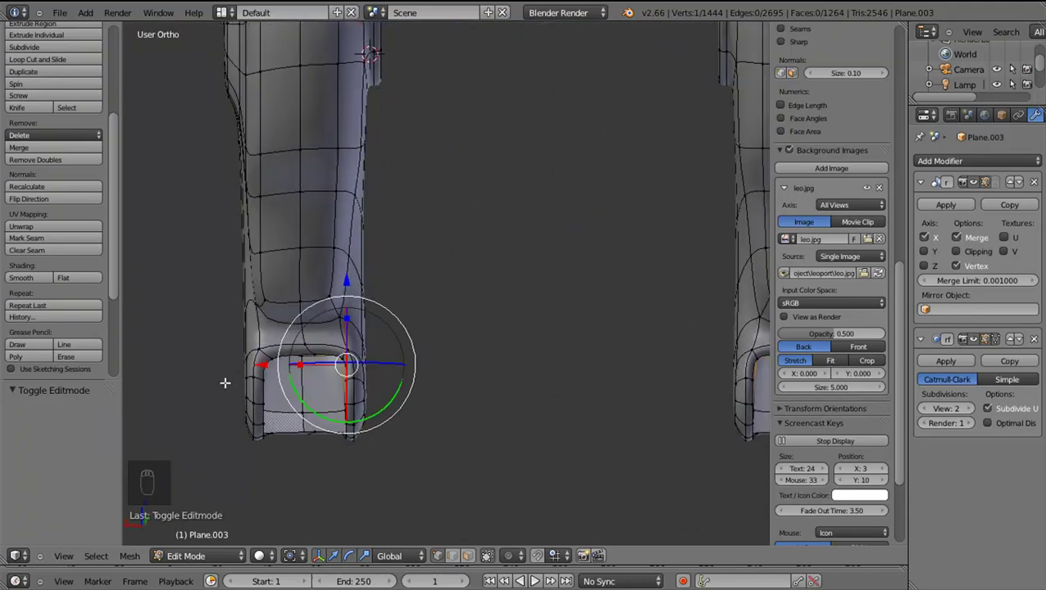
drag(324, 402, 470, 391)
drag(469, 391, 465, 387)
key(ctrl+r)
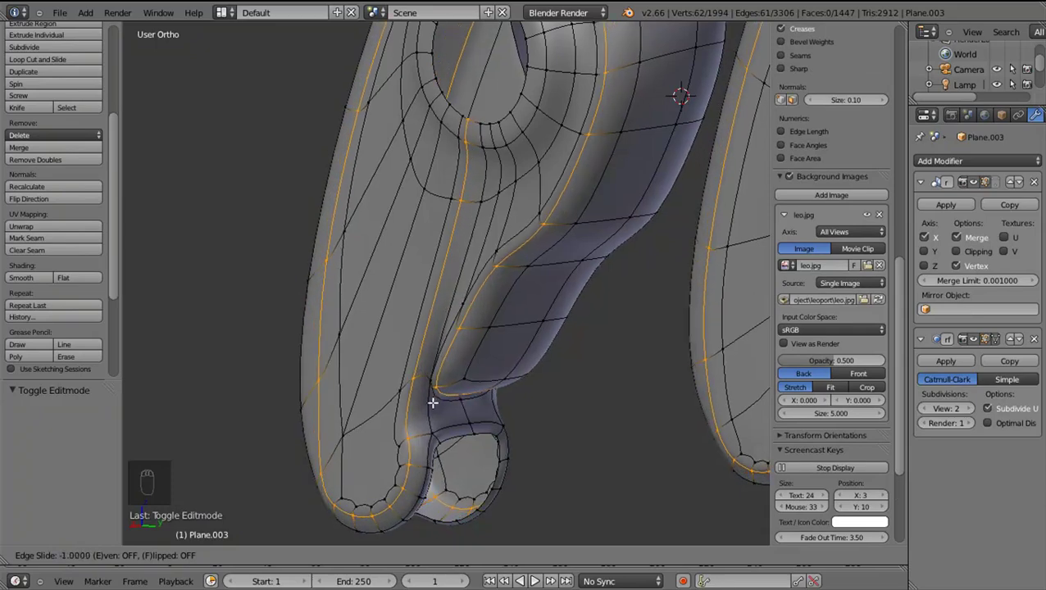
click(481, 421)
key(Tab)
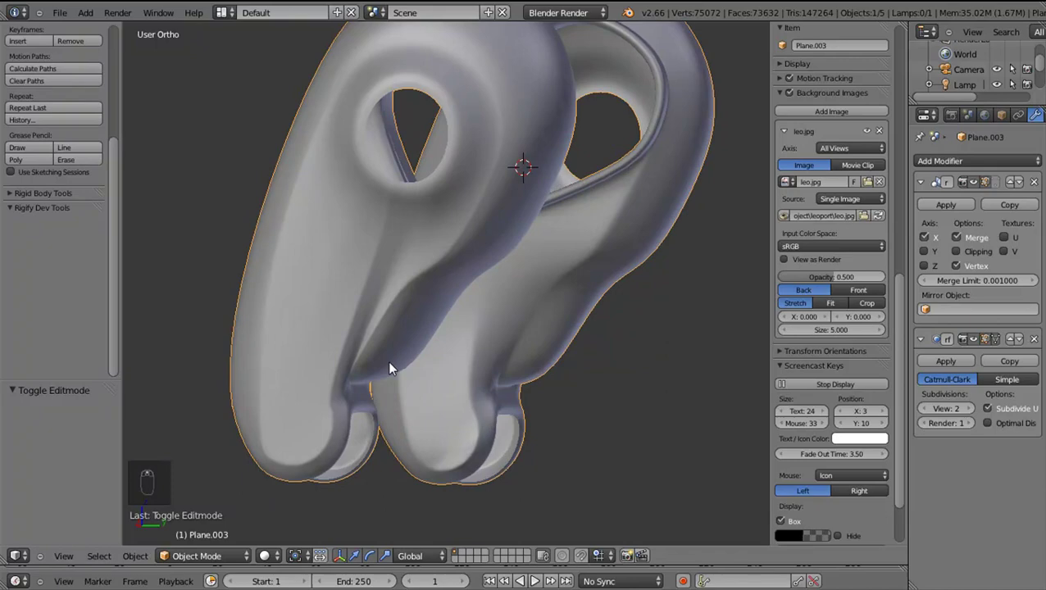
key(ctrl+z)
key(Tab)
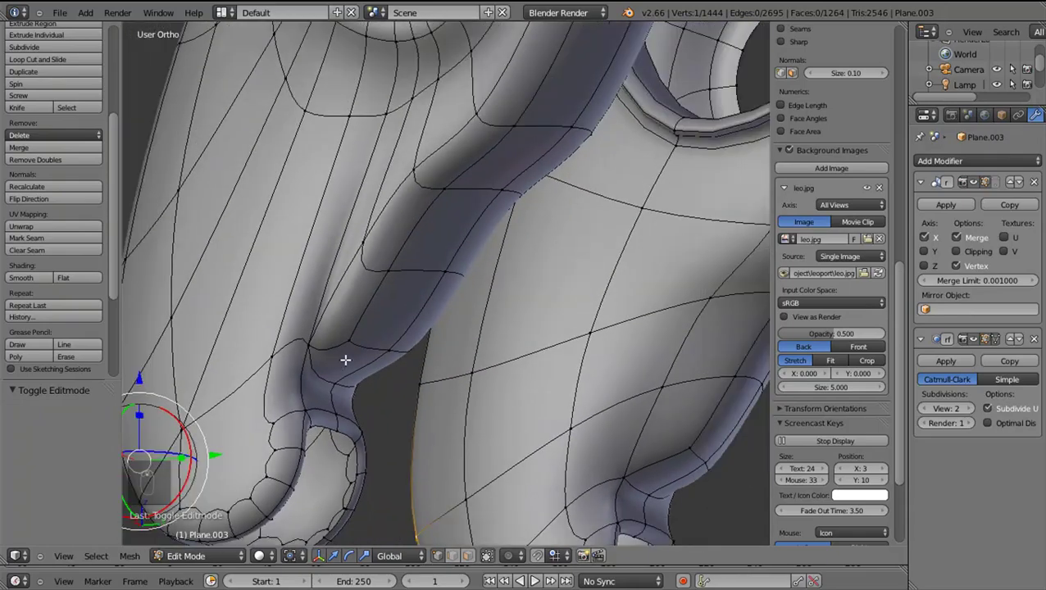
key(Tab)
key(Tab)
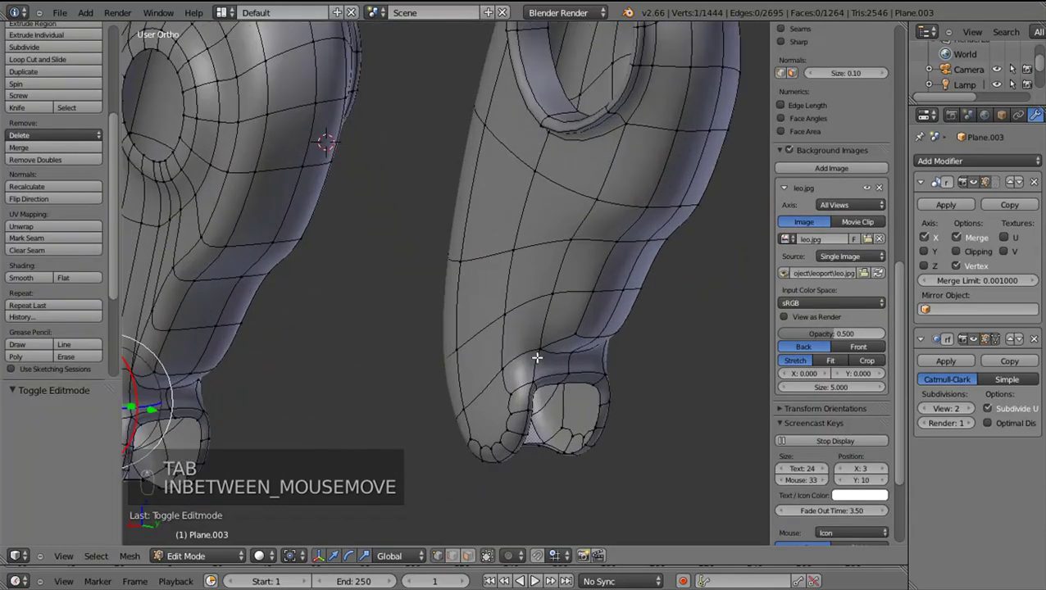
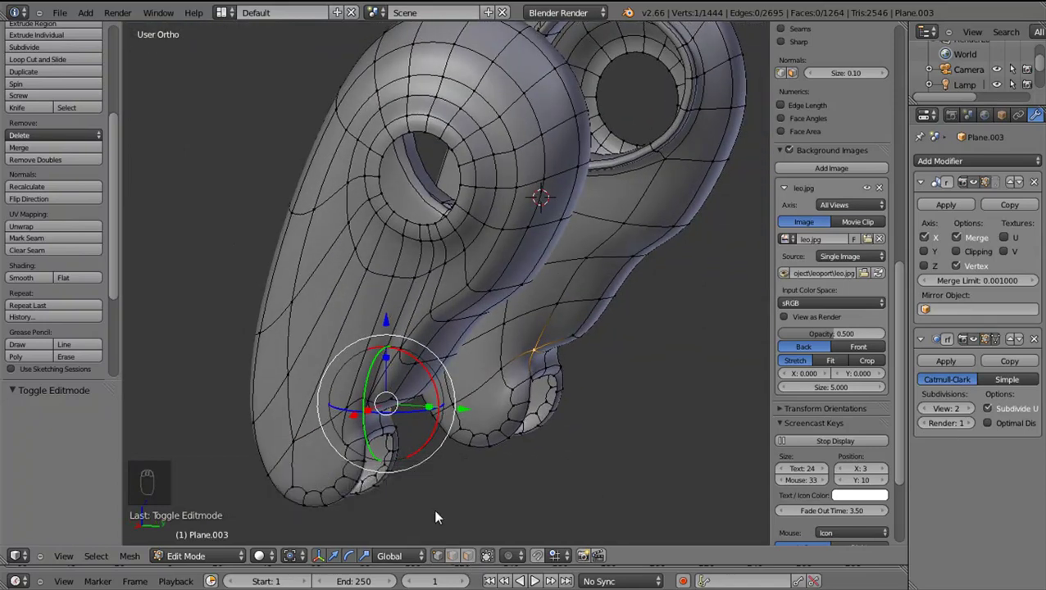
Select the faces below the ankle disc and split them off the mesh with Y
drag(389, 414, 376, 349)
middle_click(376, 349)
drag(432, 389, 1002, 347)
drag(979, 344, 400, 312)
middle_click(401, 312)
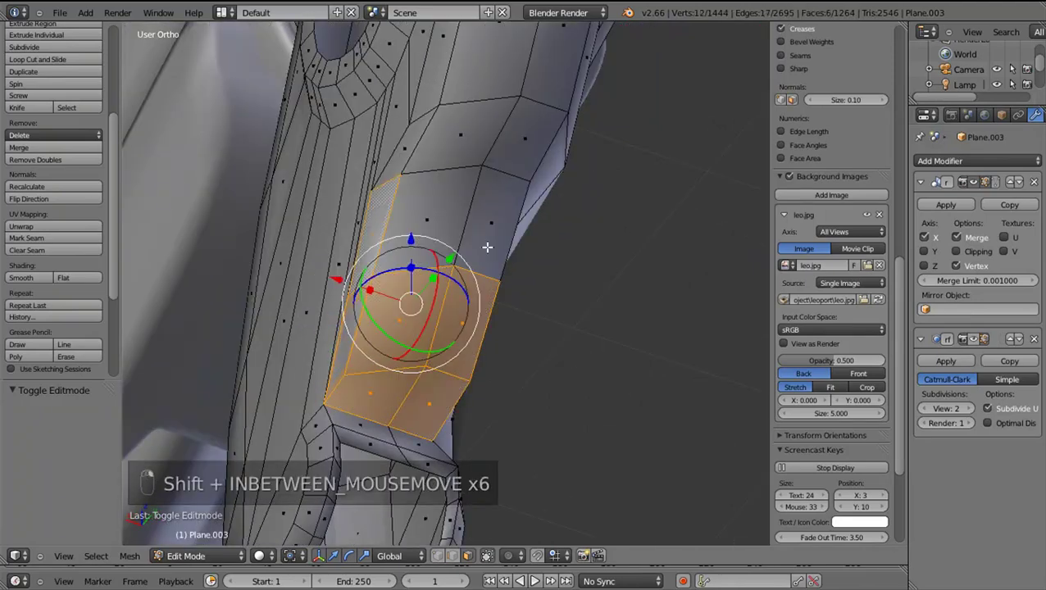
middle_click(346, 316)
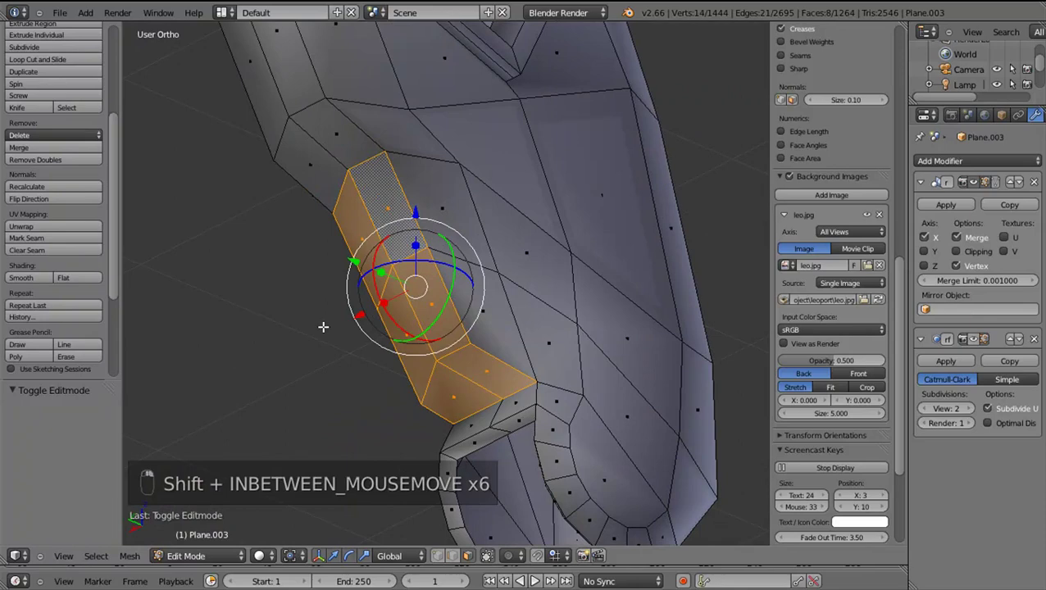
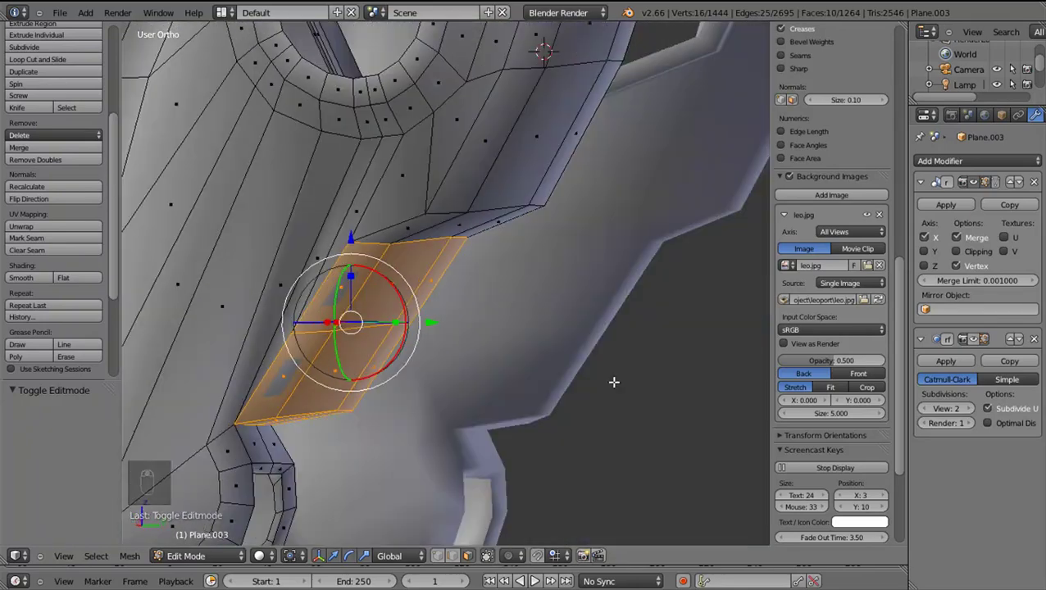
key(KP_3)
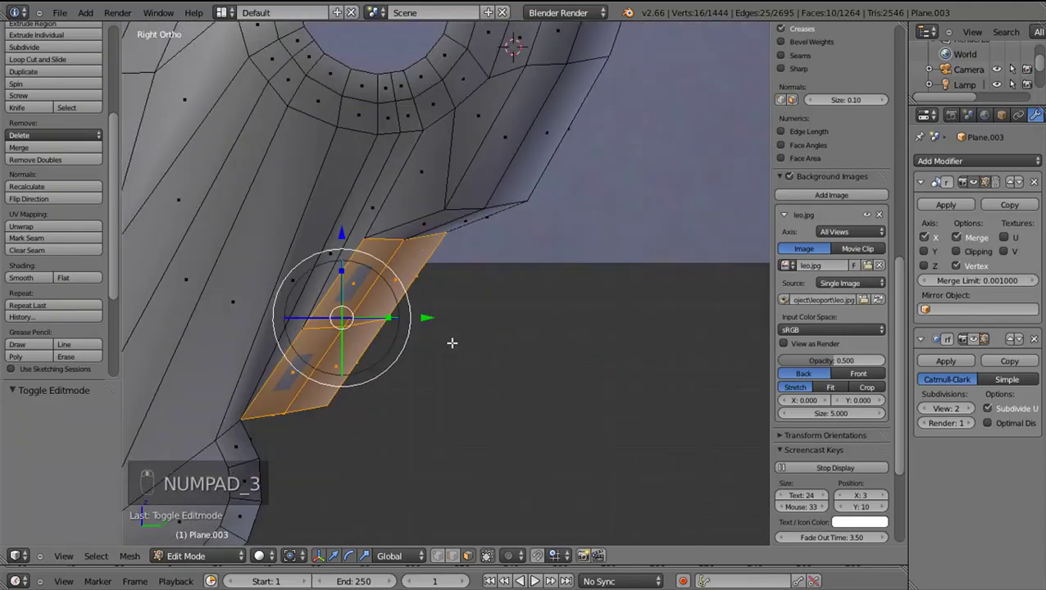
key(y)
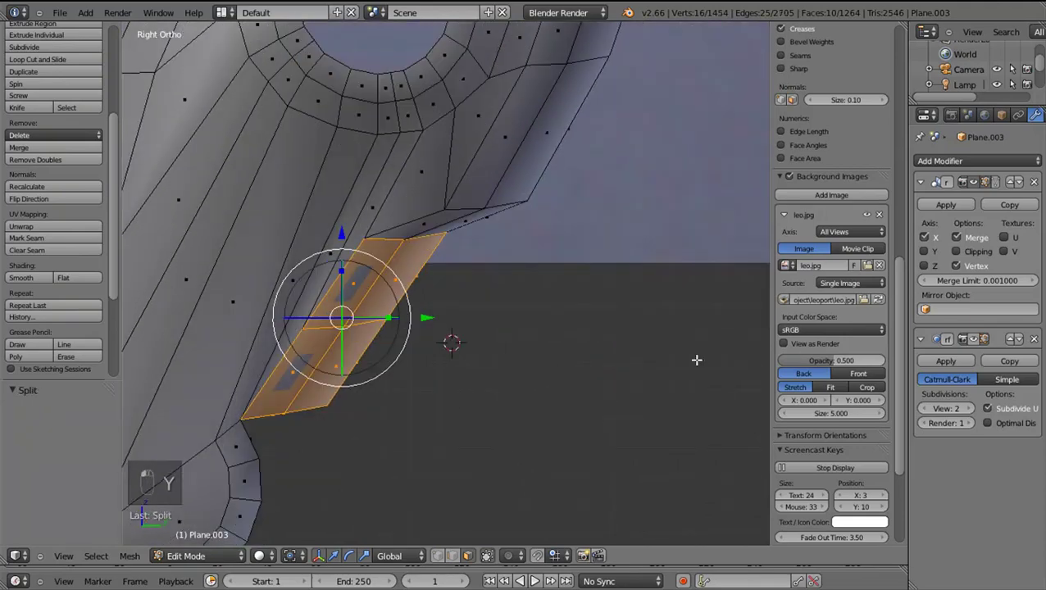
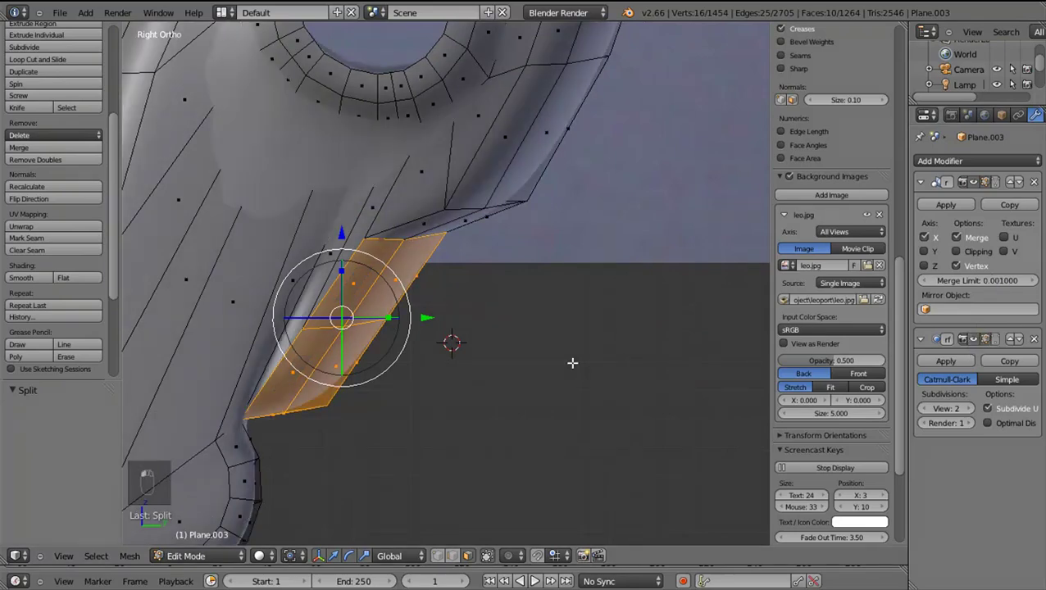
Grab and shift the split faces, toggling selection while reframing the lower leg
right_click(417, 385)
key(g)
drag(364, 411, 1000, 349)
middle_click(345, 411)
drag(334, 410, 489, 356)
click(489, 357)
key(a)
drag(370, 372, 465, 388)
middle_click(471, 391)
scroll(up, 3)
scroll(down, 3)
scroll(up, 3)
key(KP_3)
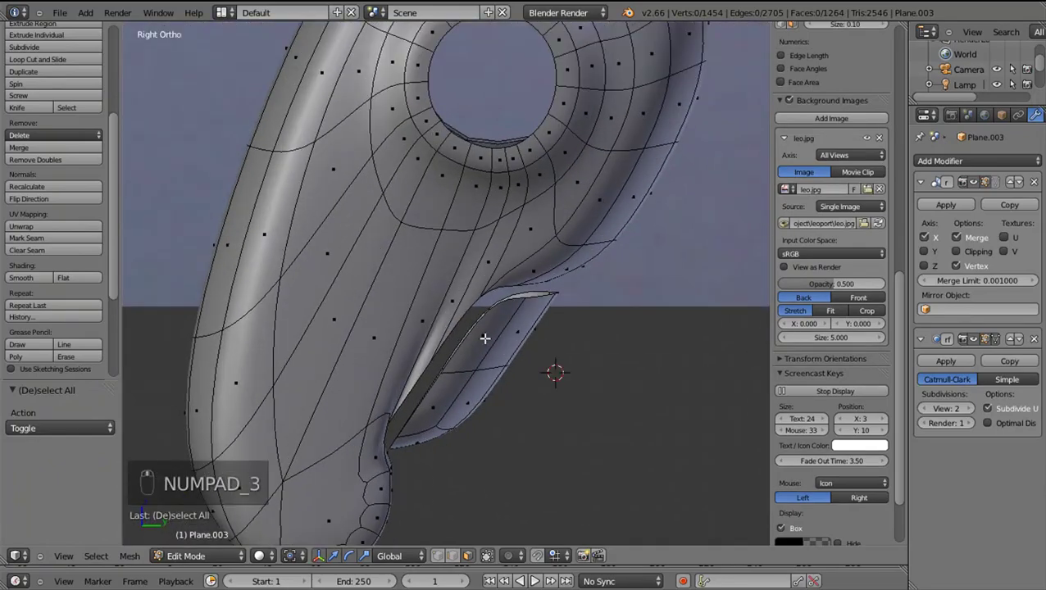
Select the split flap's edge vertices, checking them through wireframe in side view
drag(489, 340, 381, 377)
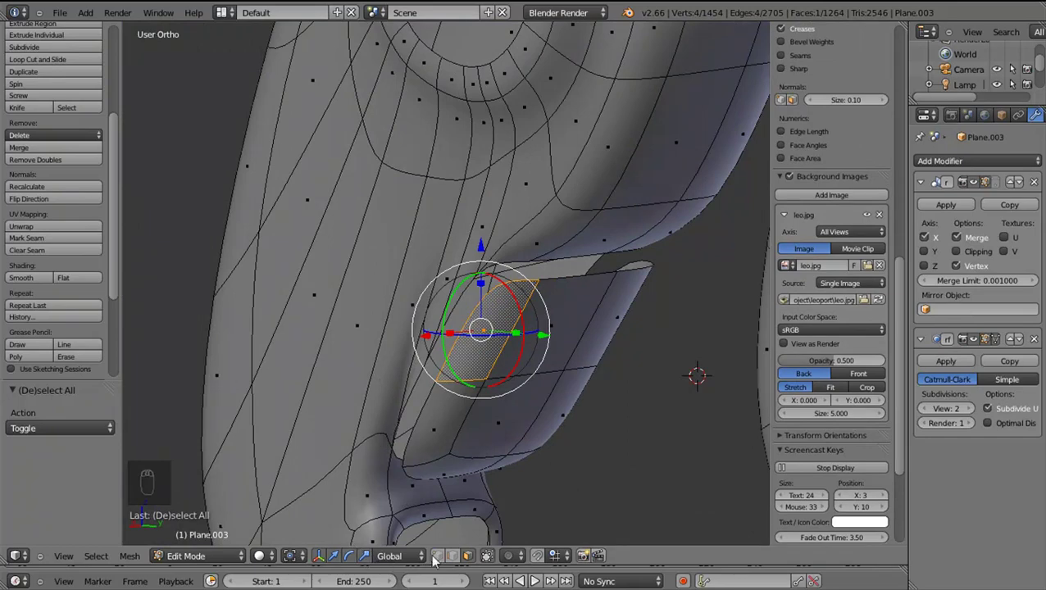
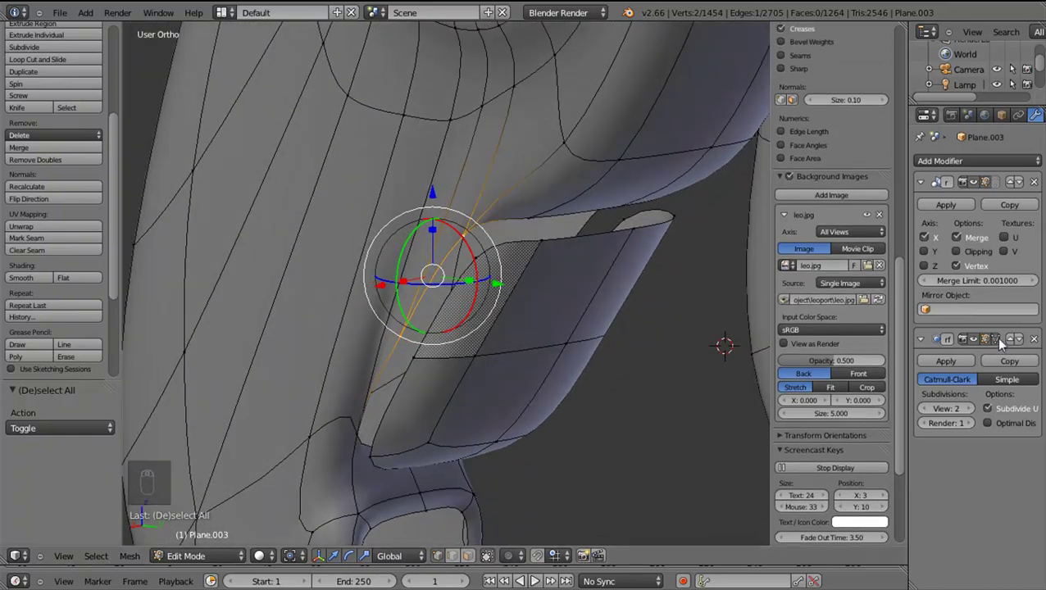
drag(1001, 339, 426, 354)
click(426, 354)
drag(426, 354, 345, 351)
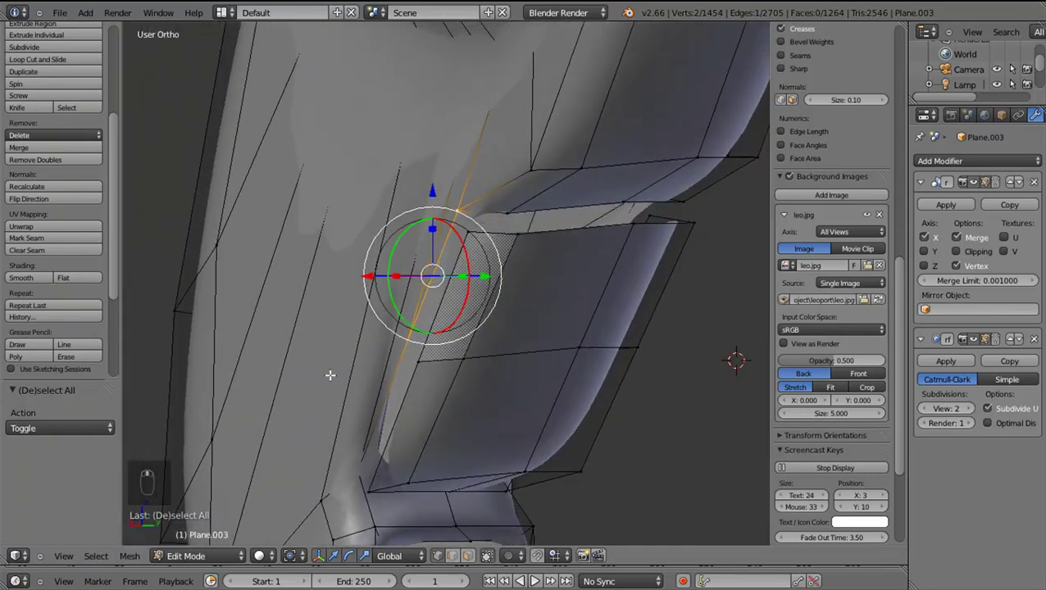
key(z)
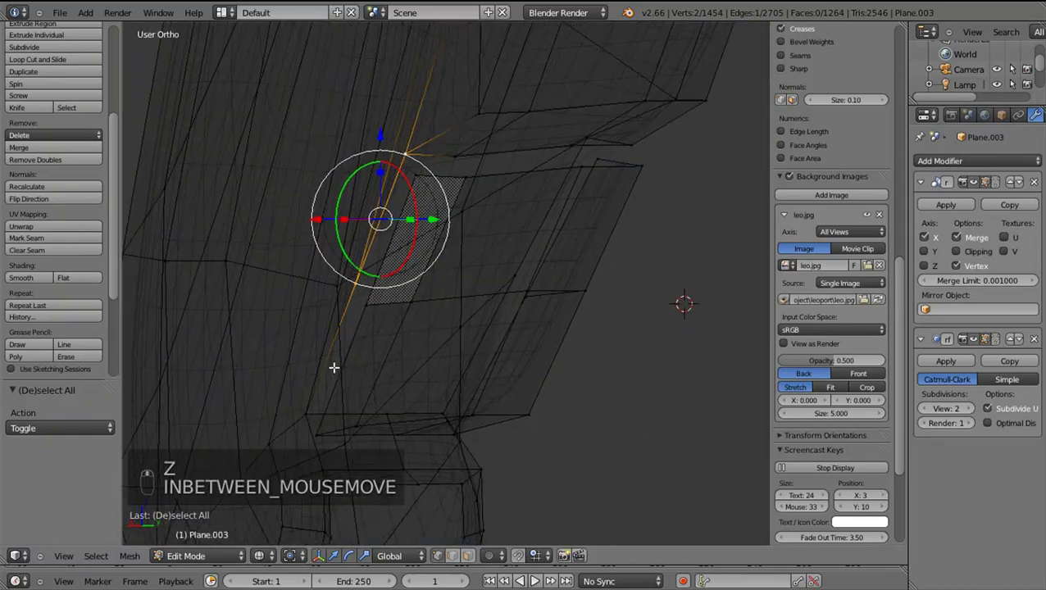
key(z)
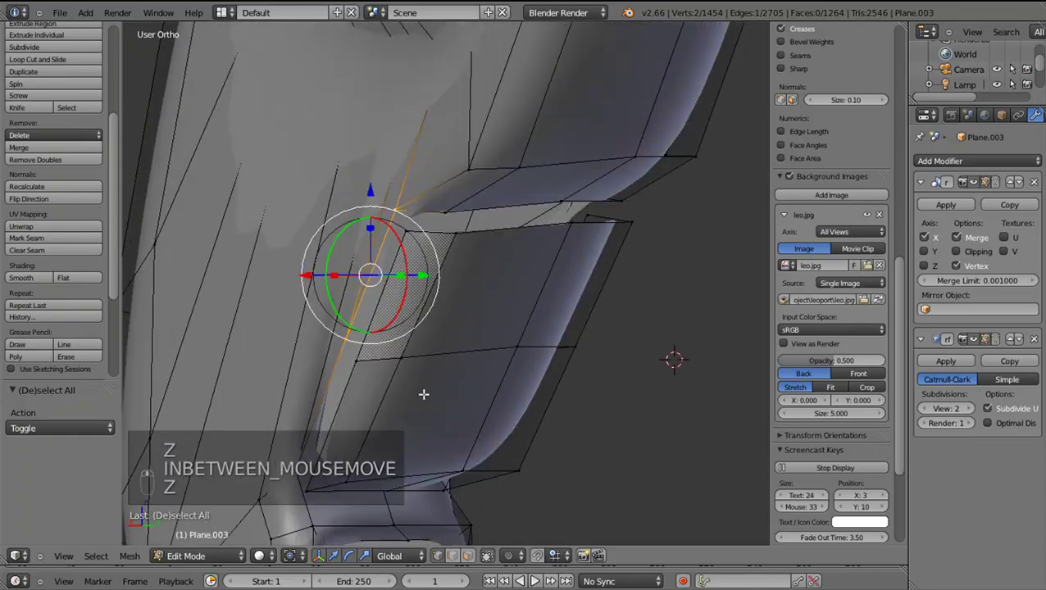
key(KP_3)
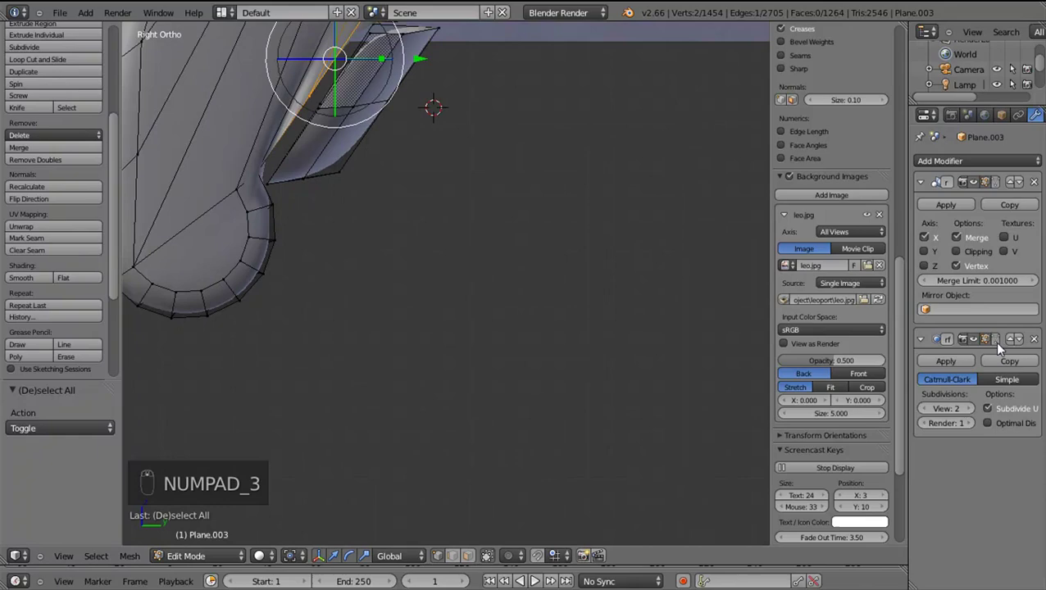
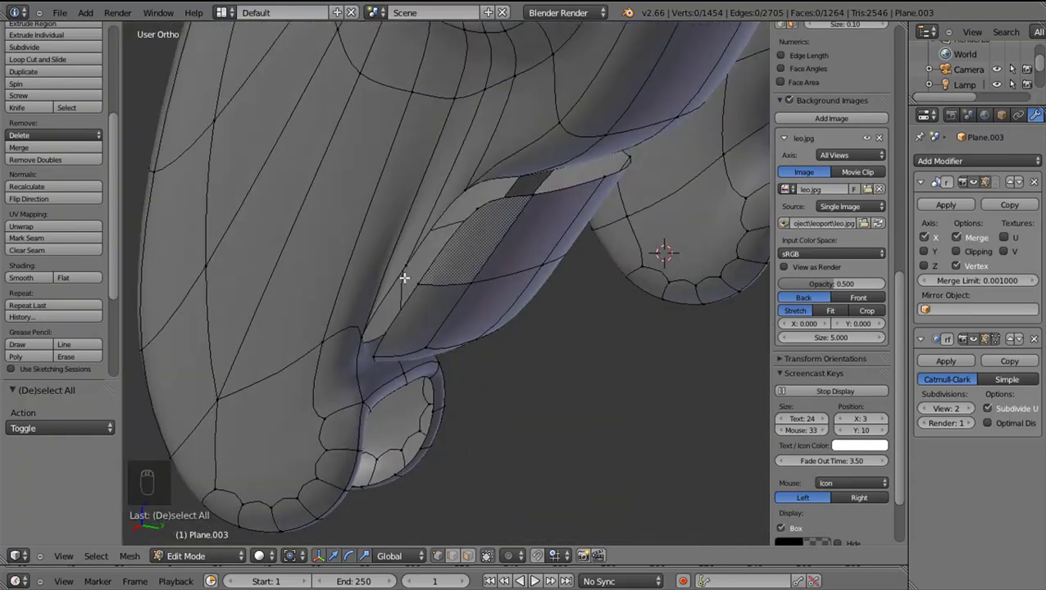
Select the linked inner socket faces via wireframe and hide them with H
drag(462, 222, 310, 280)
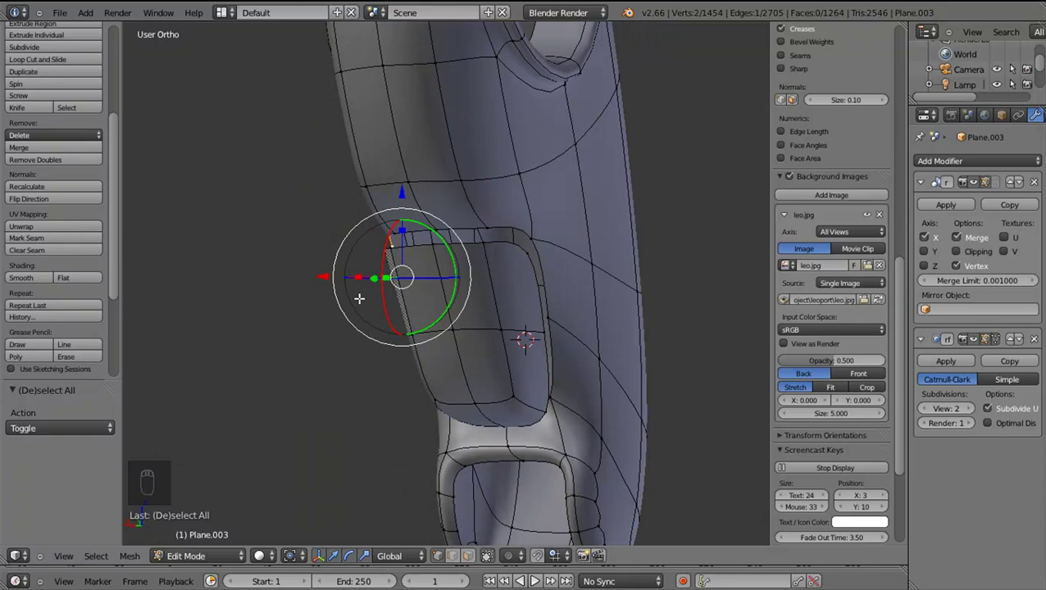
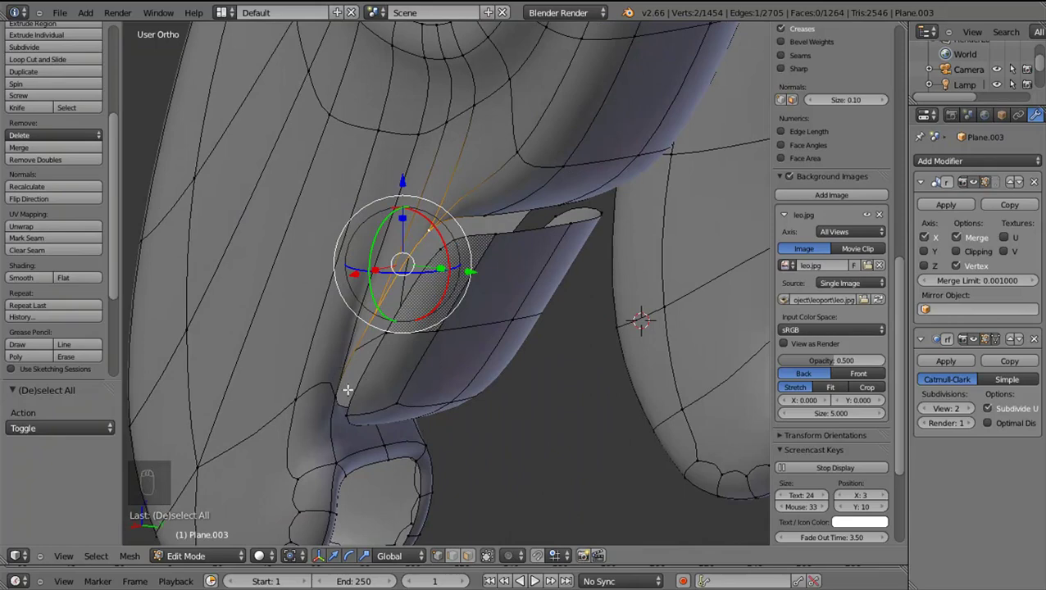
key(z)
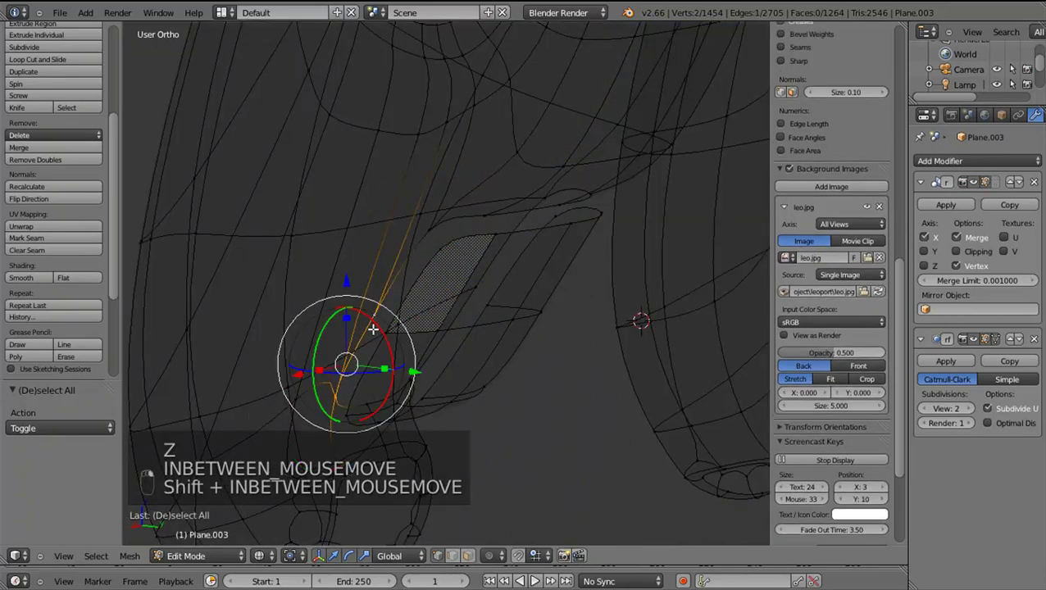
key(z)
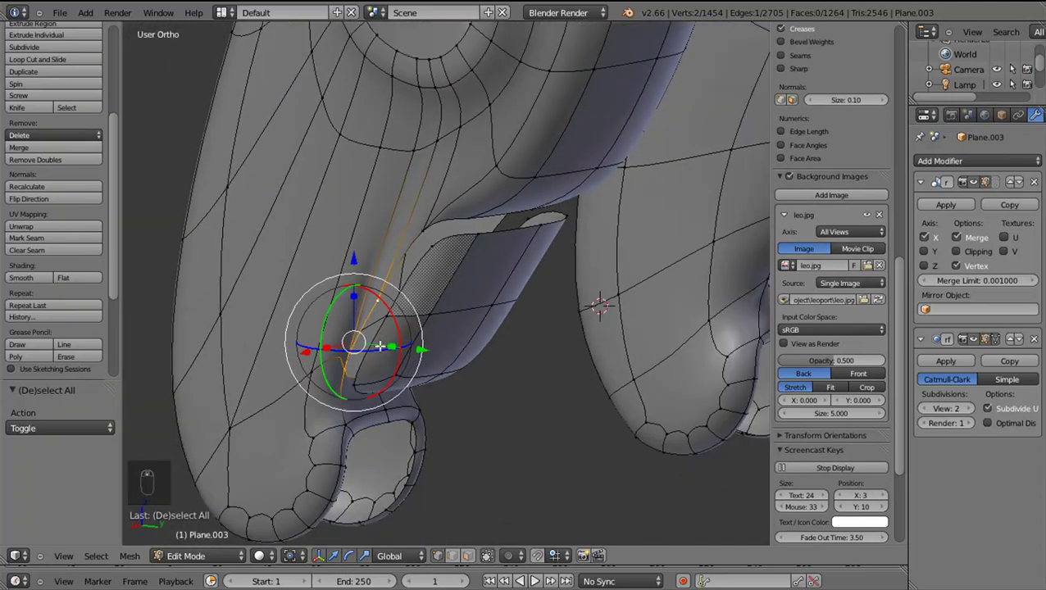
key(z)
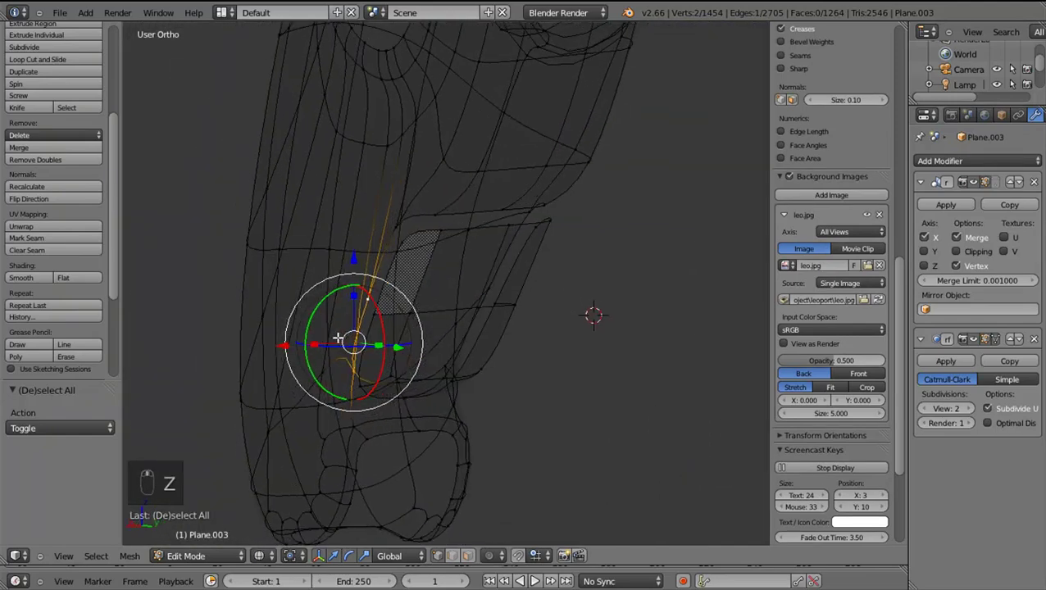
drag(435, 325, 383, 310)
drag(384, 310, 426, 350)
key(z)
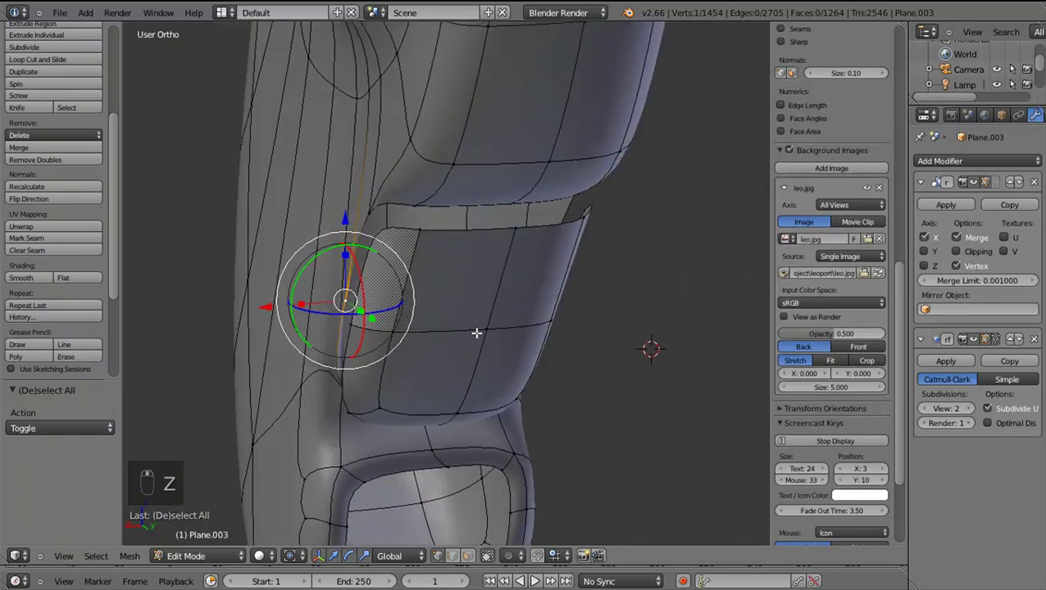
key(l)
drag(428, 333, 391, 320)
key(h)
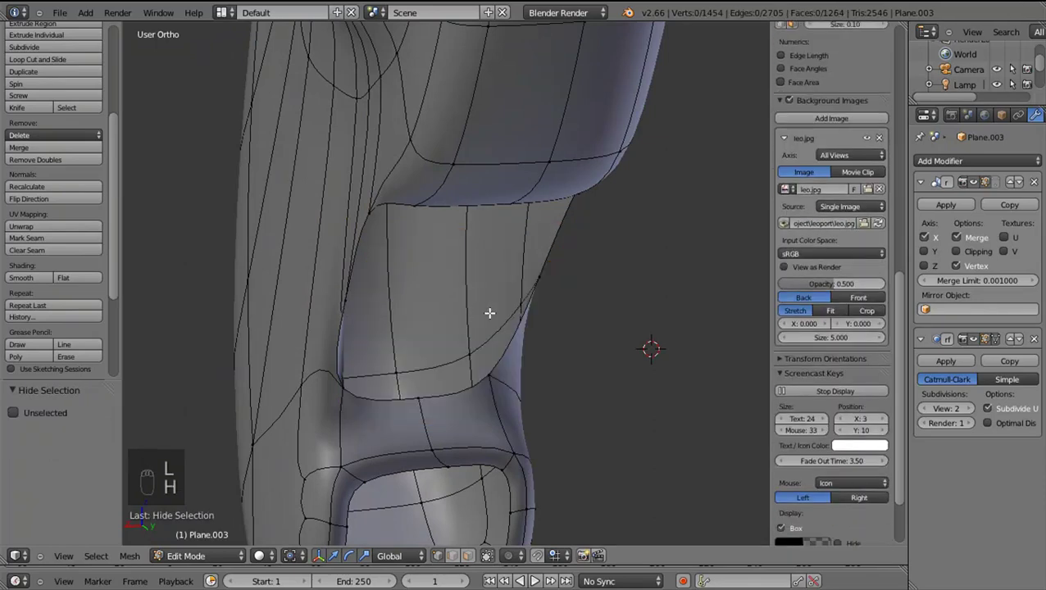
Join the two socket rim vertices with an edge to close the gap
drag(523, 293, 479, 306)
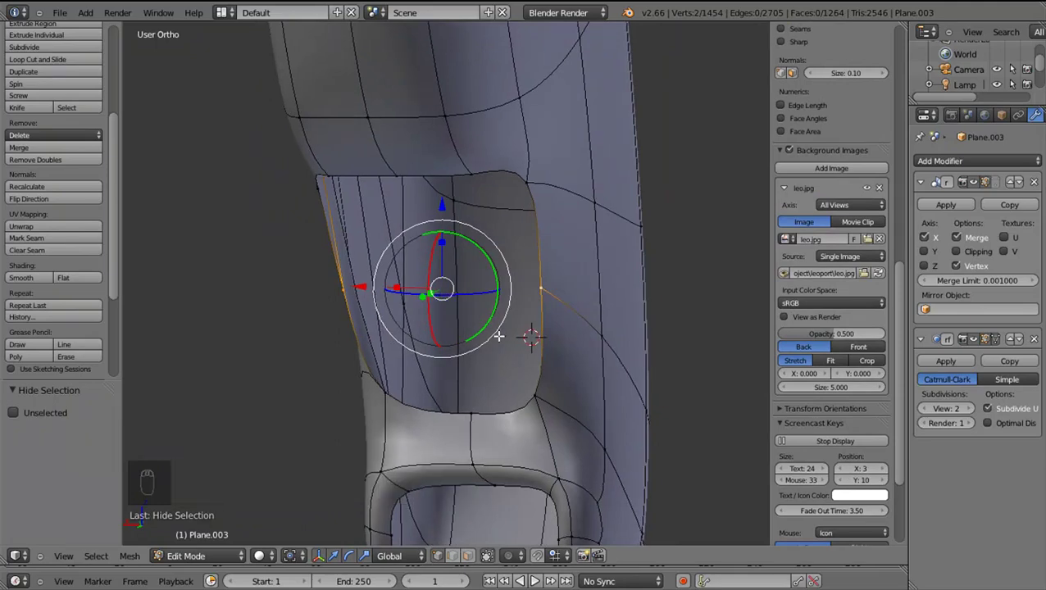
key(f)
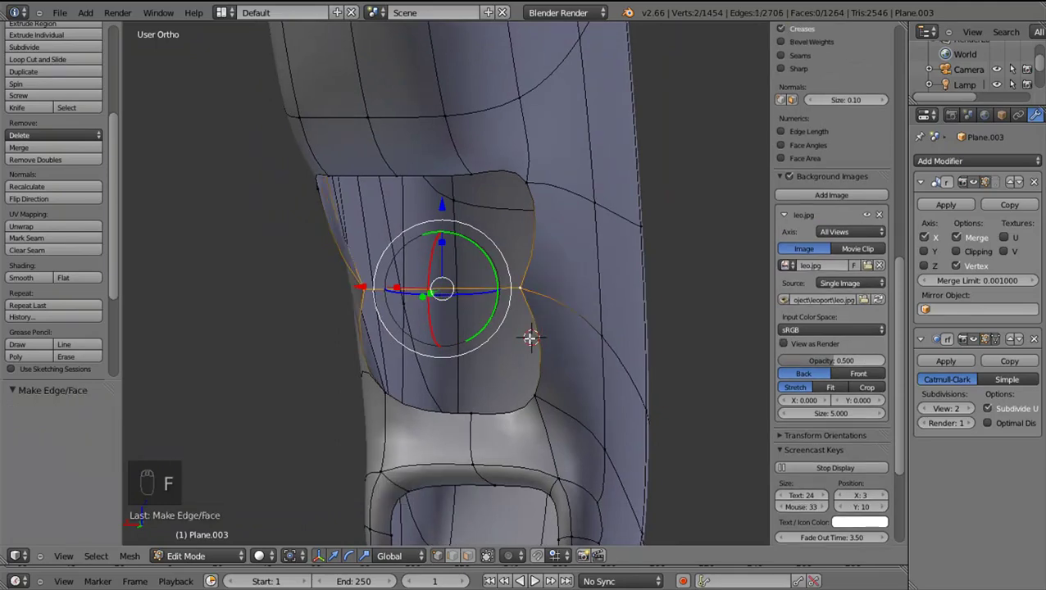
key(ctrl+z)
drag(548, 335, 631, 340)
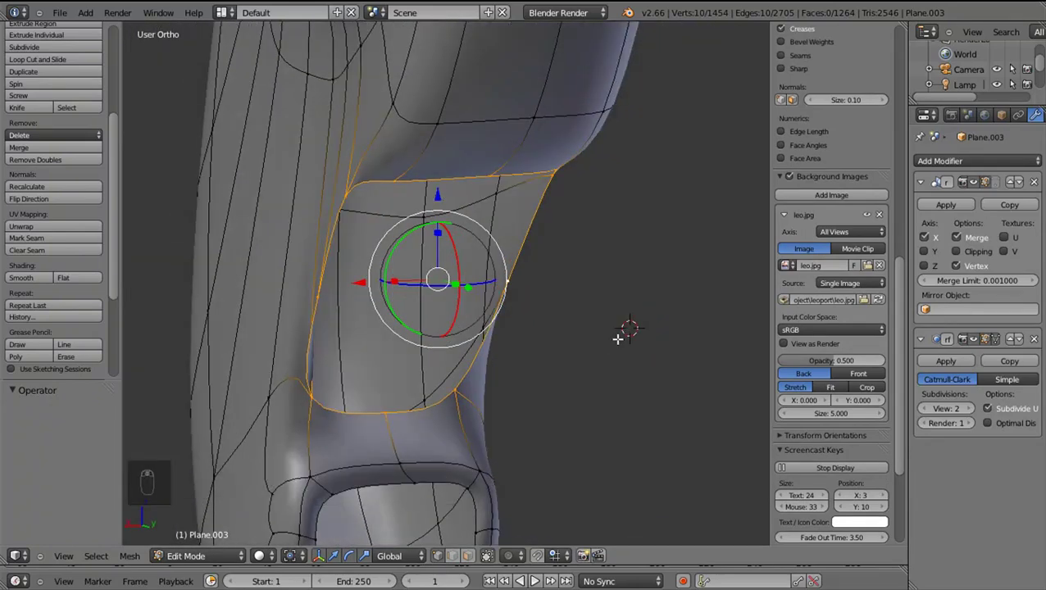
Extrude the socket rim edge loop and scale the new ring inward
key(e)
click(604, 331)
key(s)
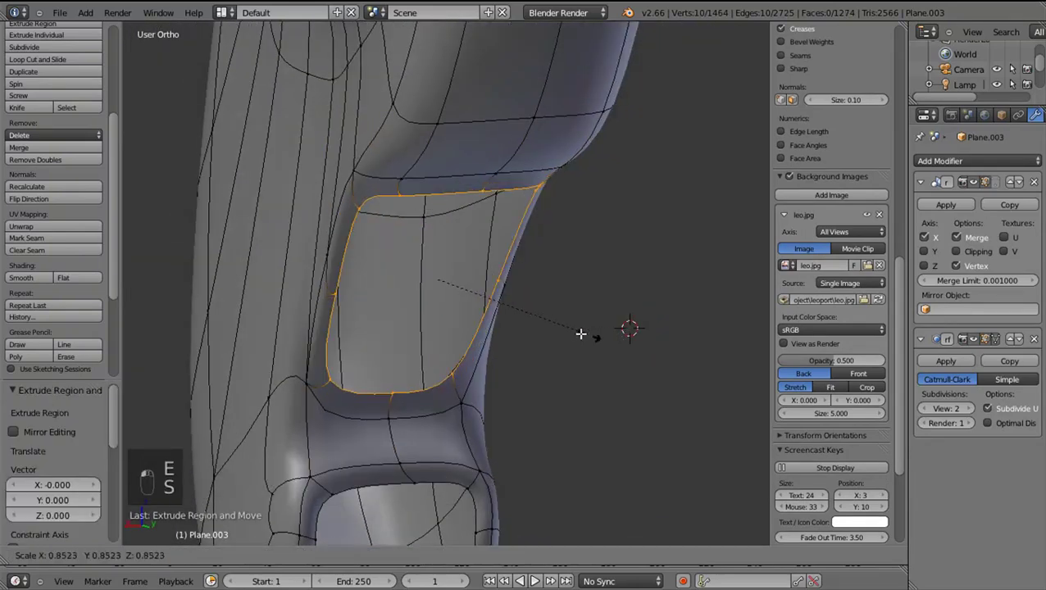
middle_click(509, 320)
click(399, 296)
middle_click(385, 278)
drag(394, 280, 501, 324)
drag(500, 325, 546, 308)
key(KP_3)
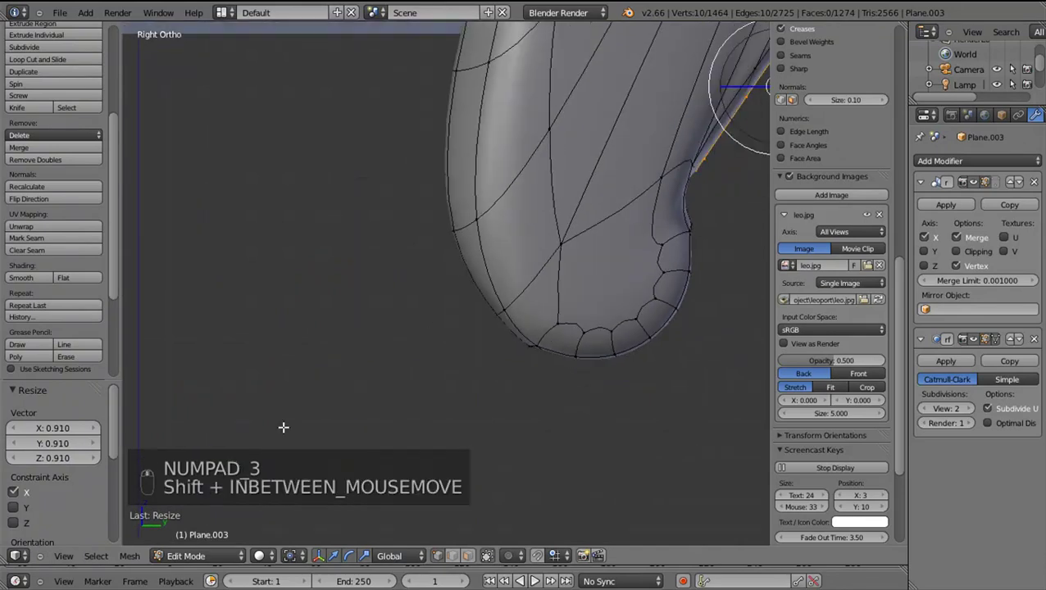
Extrude the rim ring once more and preview the smoothed leg in object mode
key(shift+e)
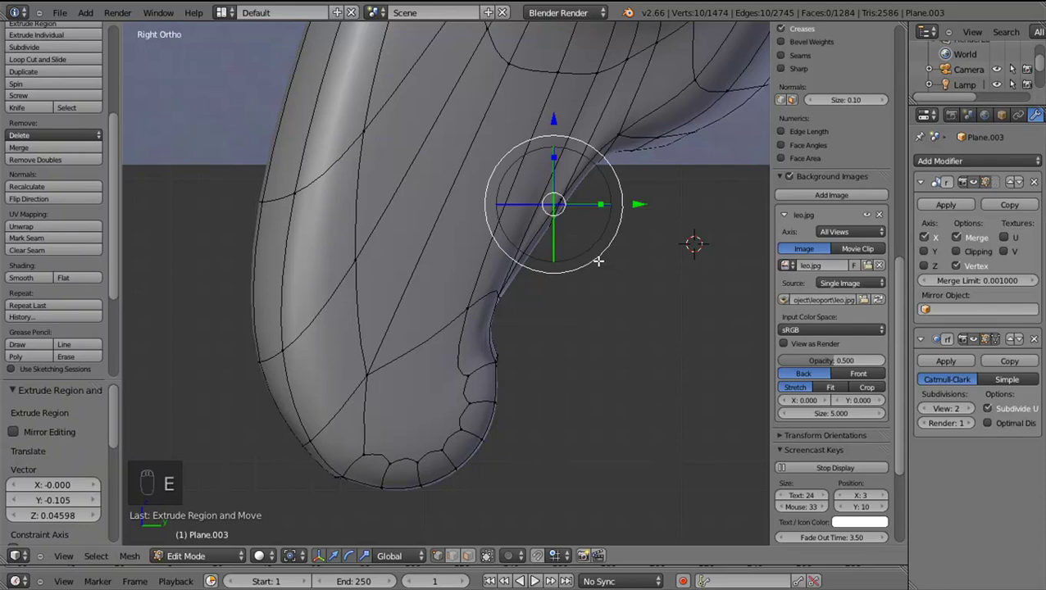
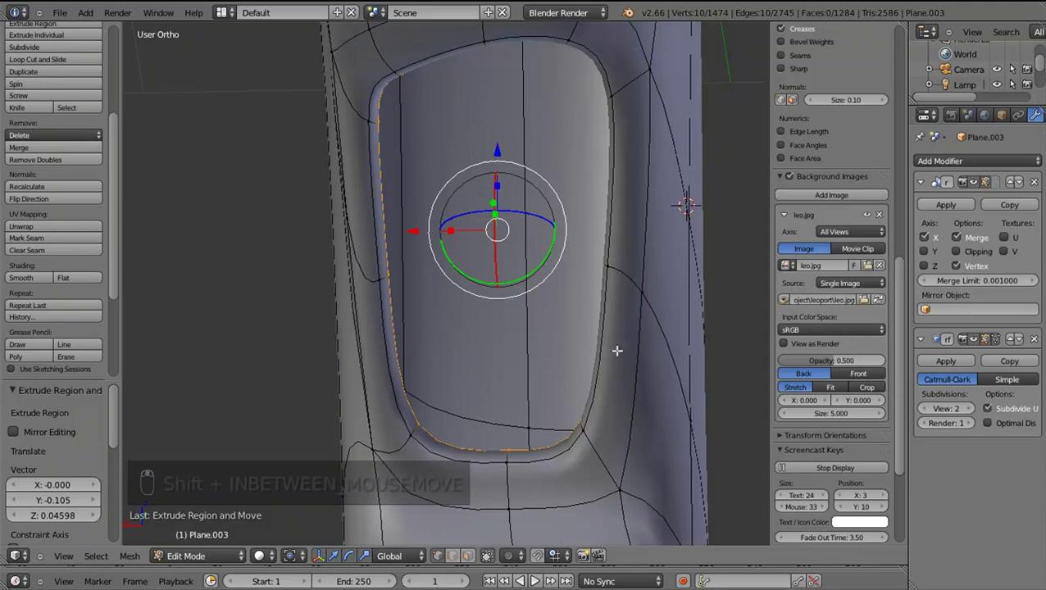
key(e)
drag(697, 404, 635, 350)
key(s)
drag(704, 390, 515, 373)
Return to edit mode, unhide everything and select the whole lower claw strip in side view
key(Tab)
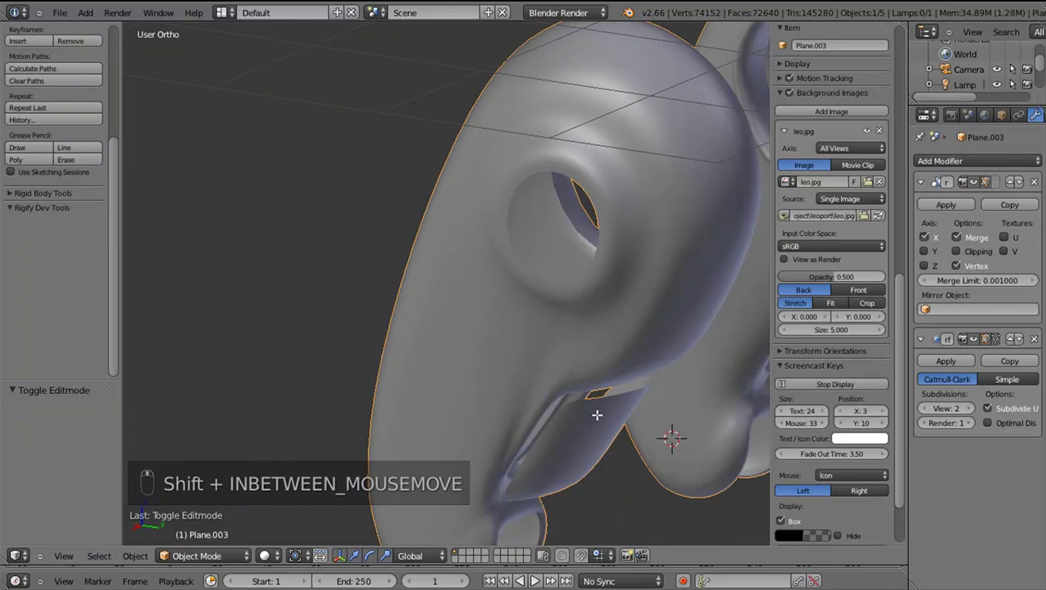
key(shift+Tab)
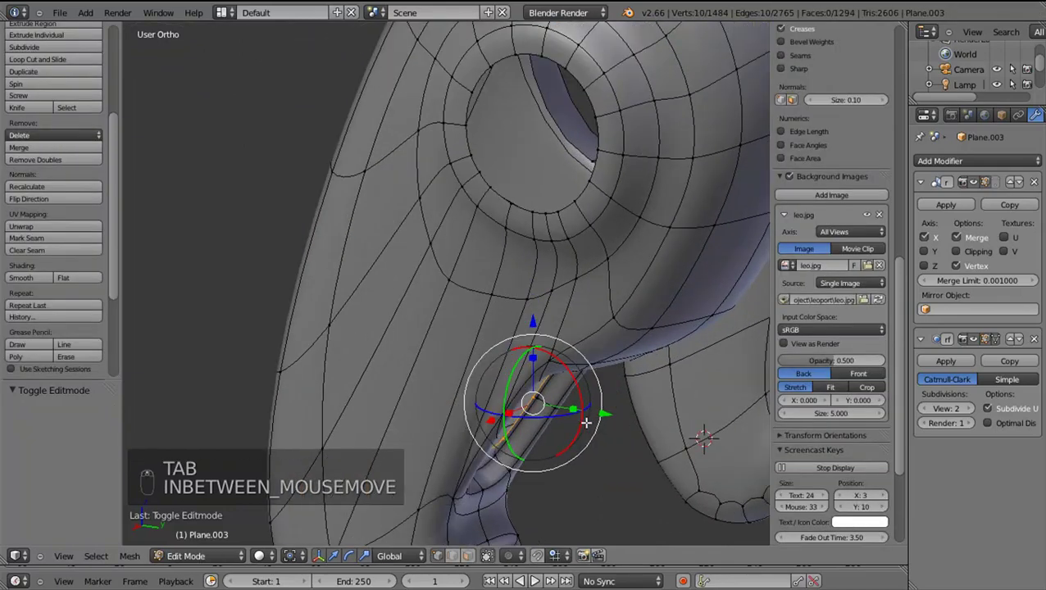
key(alt+h)
drag(550, 389, 567, 400)
key(l)
key(KP_3)
right_click(565, 388)
drag(671, 291, 450, 371)
key(g)
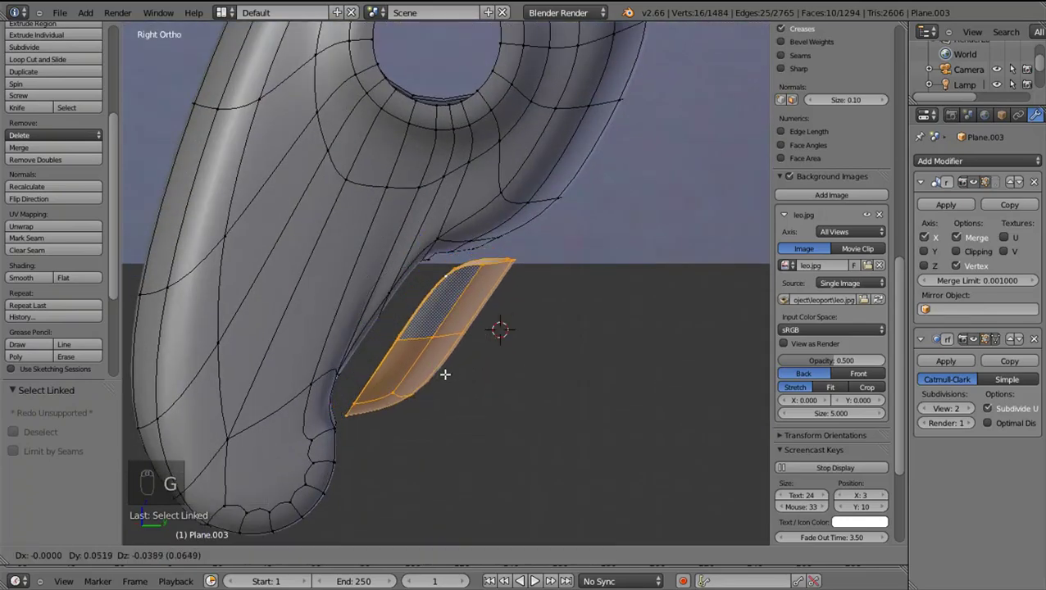
Scale the claw strip's edge inward and extrude it
drag(477, 410, 538, 455)
key(s)
drag(539, 454, 532, 448)
key(s)
click(524, 444)
key(e)
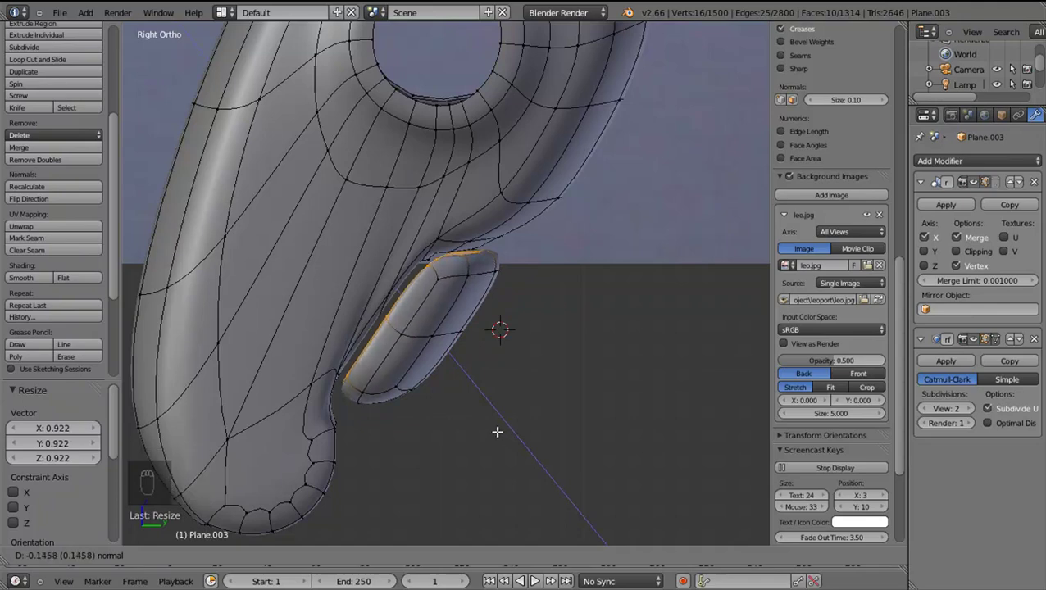
Extrude the claw tip edge loop and preview the rounded tip under subdivision
right_click(404, 357)
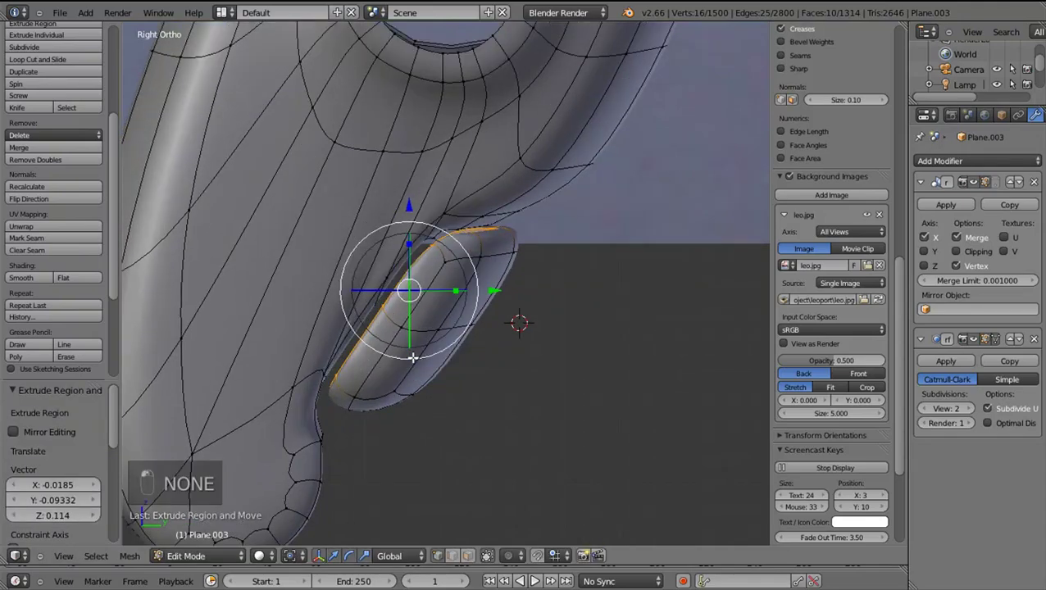
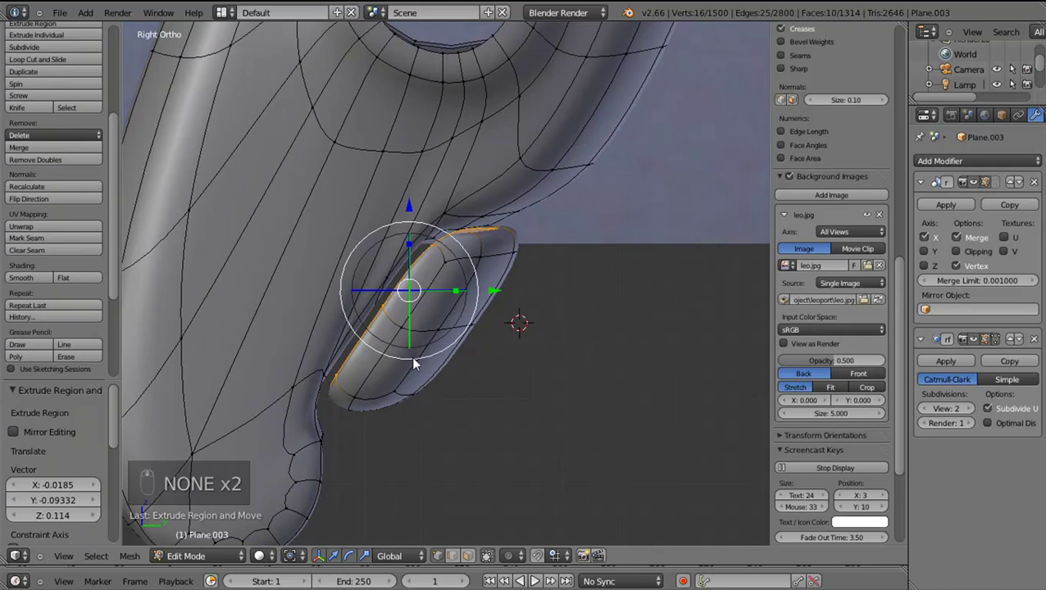
key(Tab)
key(a)
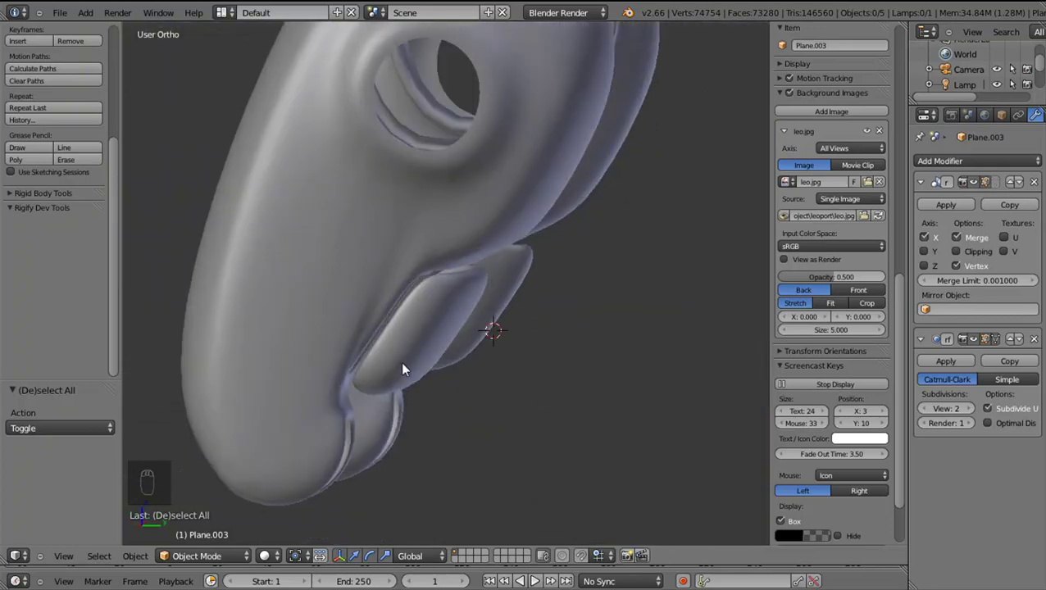
Add a loop cut along the claw piece and slide it into place
key(KP_3)
drag(429, 353, 482, 281)
key(Tab)
key(ctrl+r)
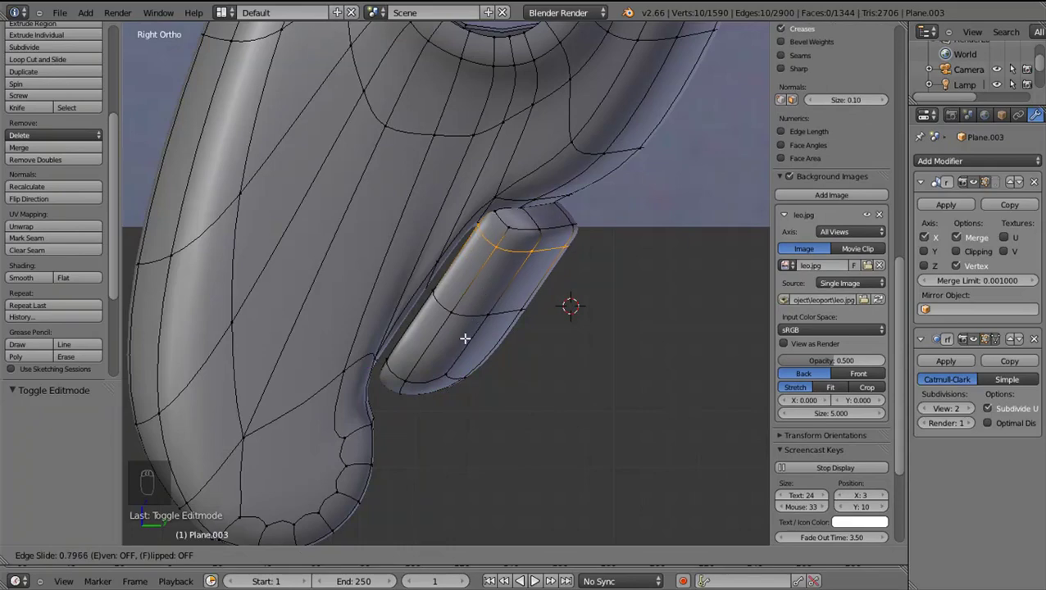
drag(541, 258, 469, 241)
middle_click(476, 276)
middle_click(469, 241)
drag(521, 200, 514, 207)
click(514, 206)
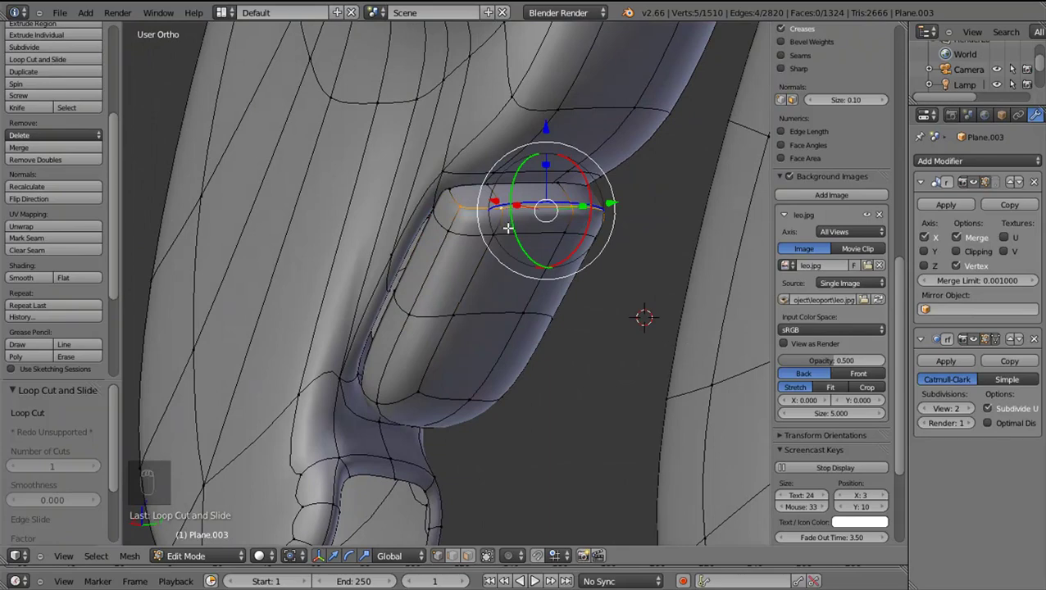
Select the claw tip faces in side view through wireframe
right_click(514, 231)
key(KP_3)
right_click(514, 232)
click(597, 276)
key(z)
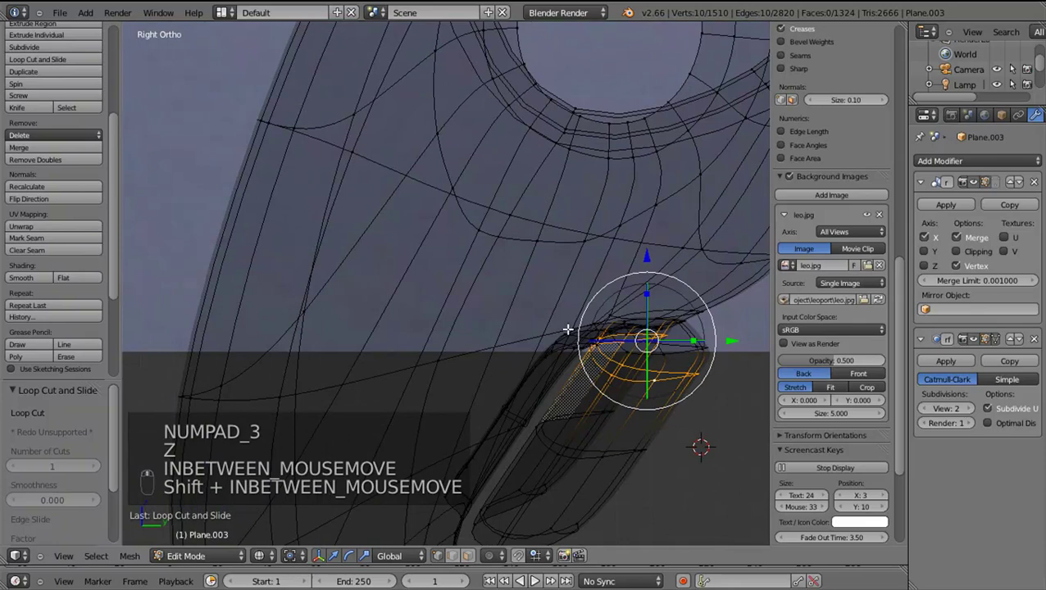
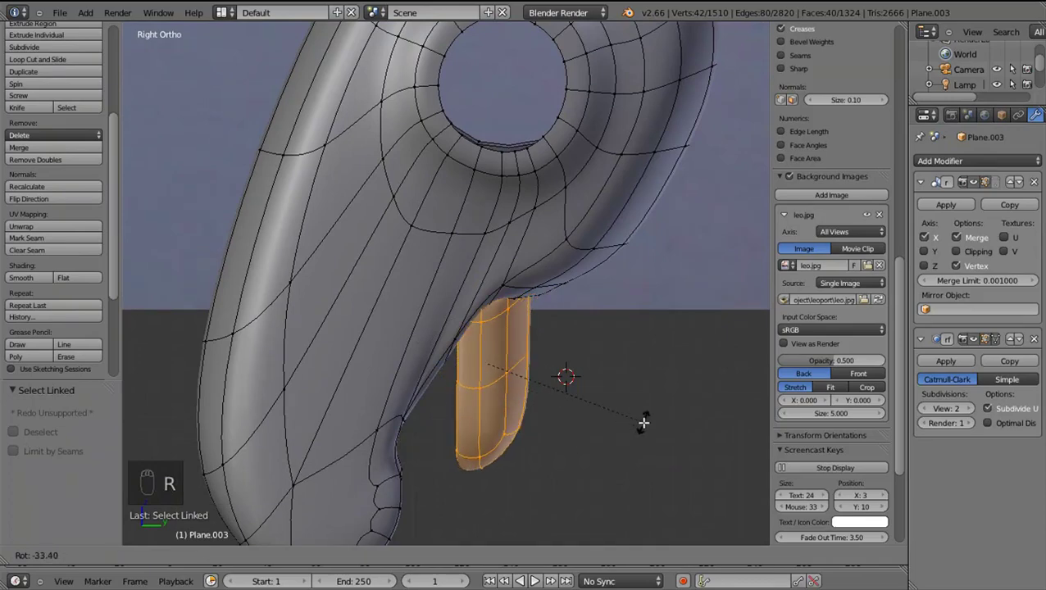
drag(466, 330, 658, 356)
Rotate the claw tip faces twice to angle them along the strut, then move them
key(r)
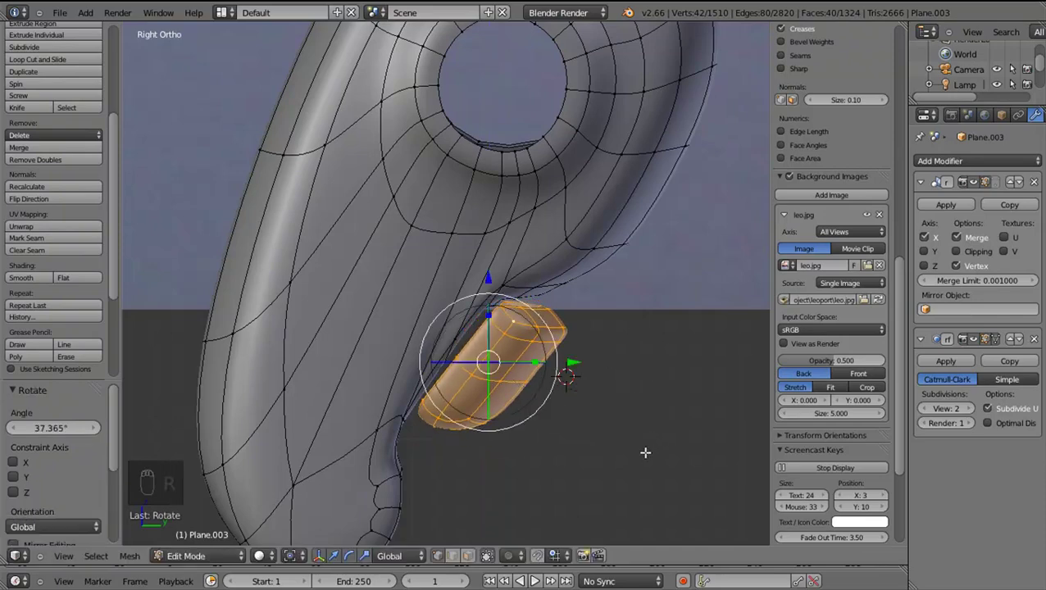
drag(648, 453, 655, 449)
key(r)
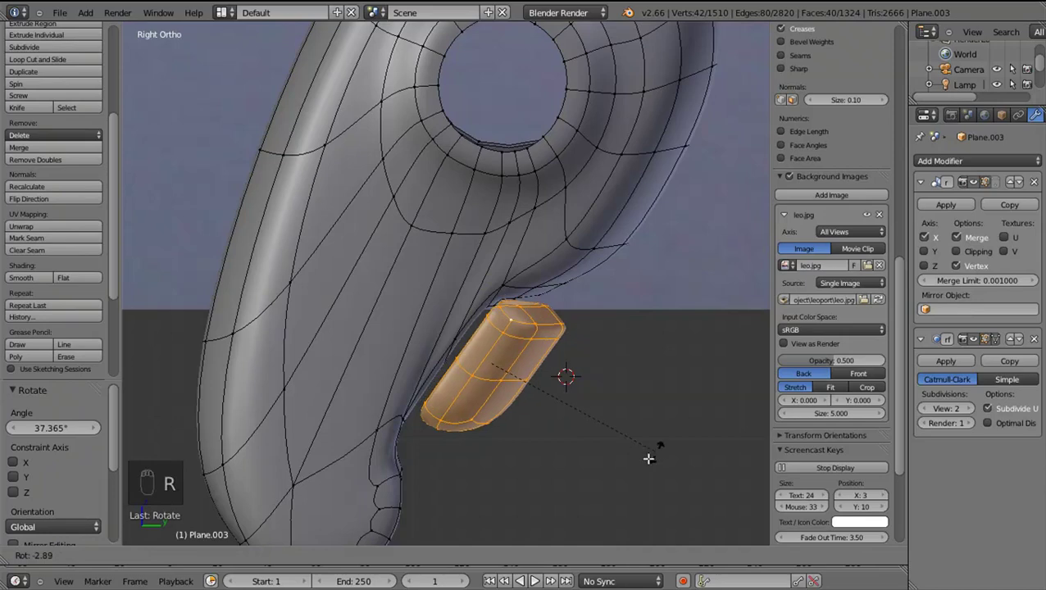
drag(643, 461, 638, 466)
key(g)
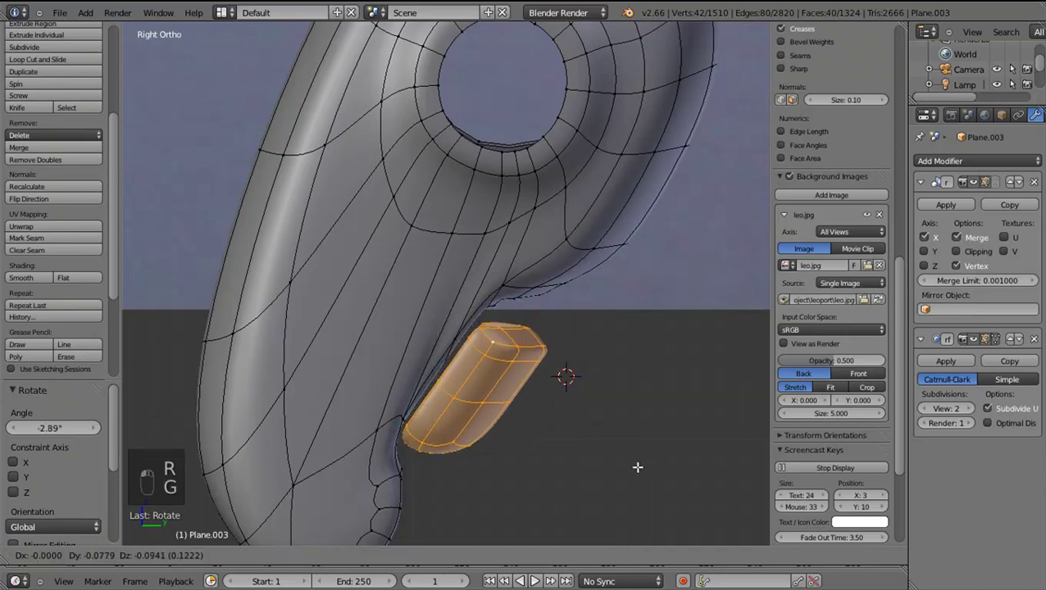
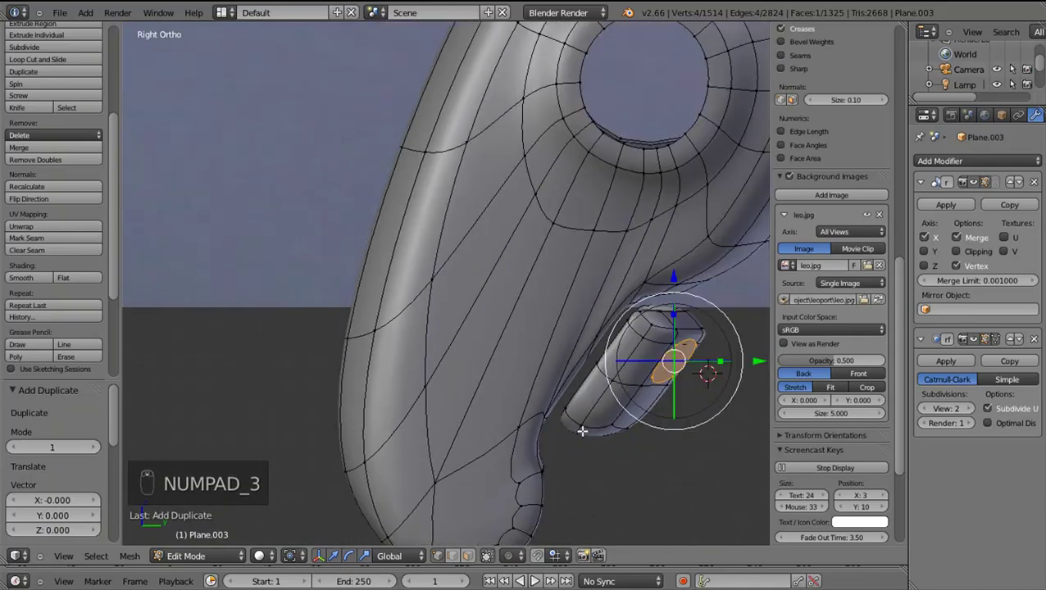
Delete the stray faces around the claw socket
key(g)
drag(440, 485, 398, 527)
click(402, 503)
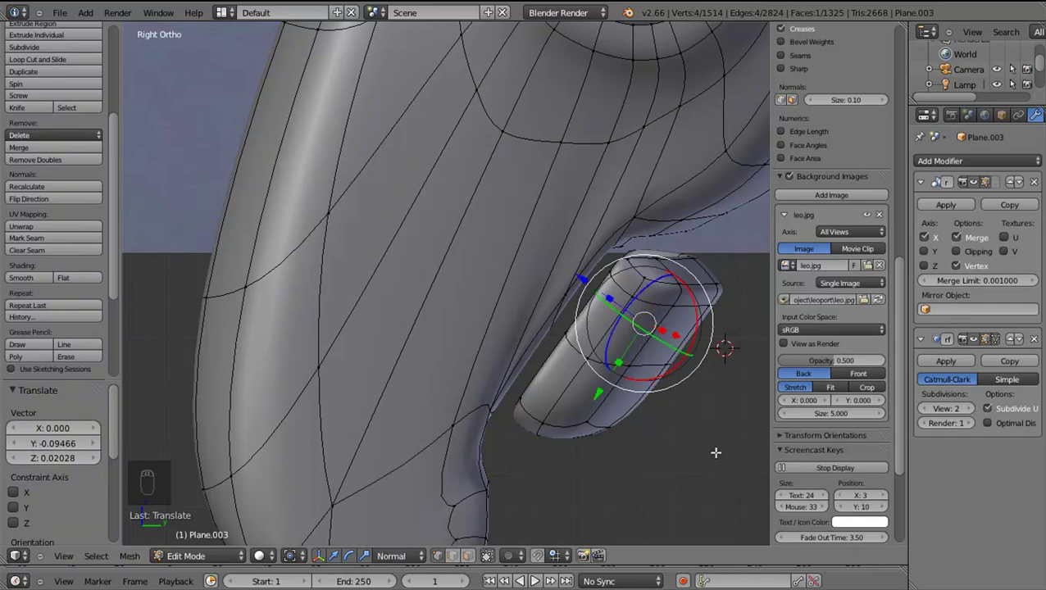
key(e)
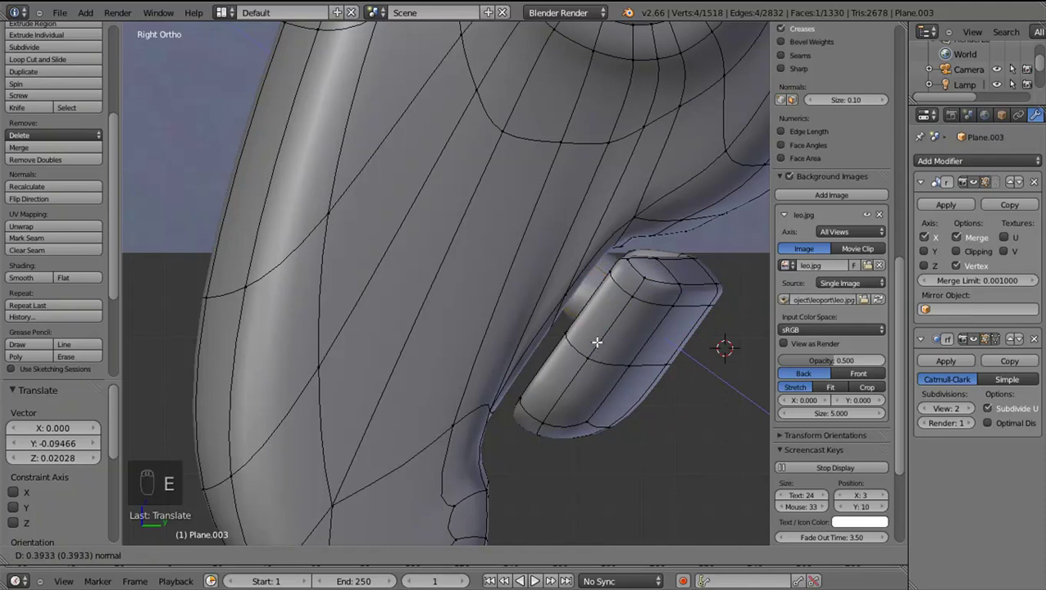
drag(597, 335, 605, 332)
key(x)
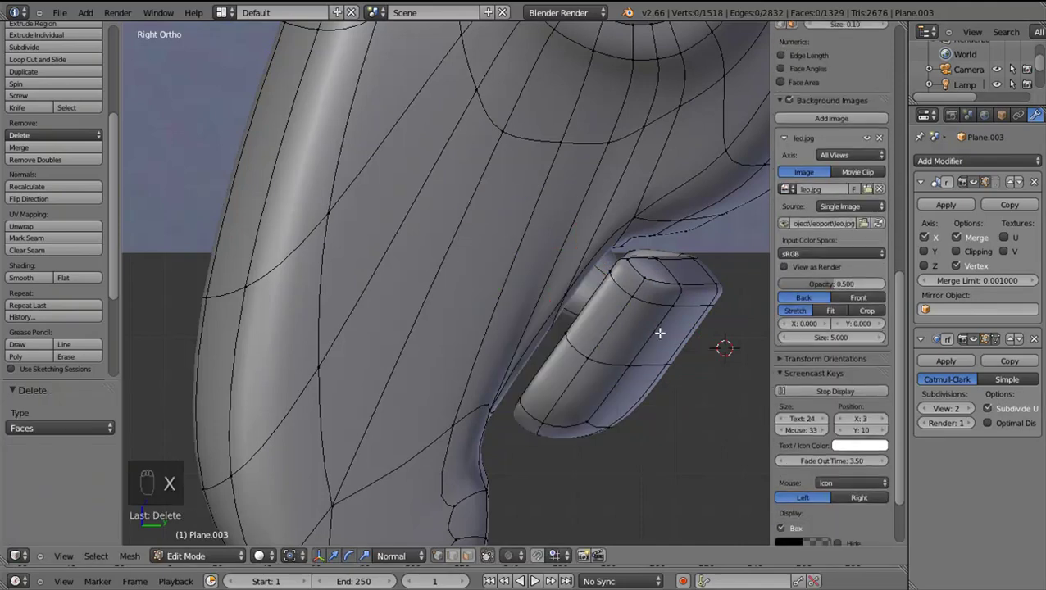
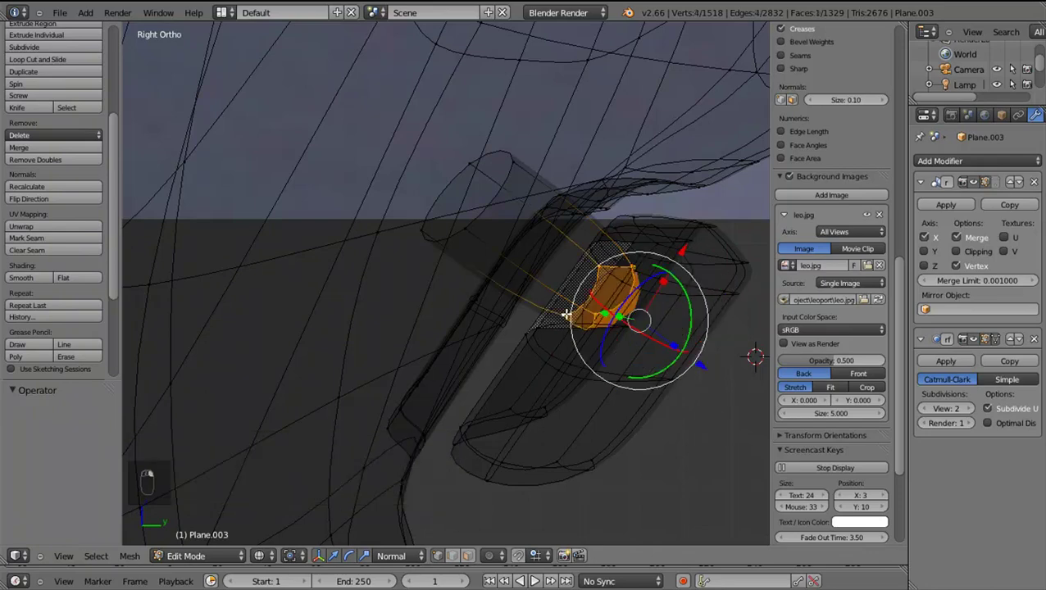
key(x)
key(z)
key(z)
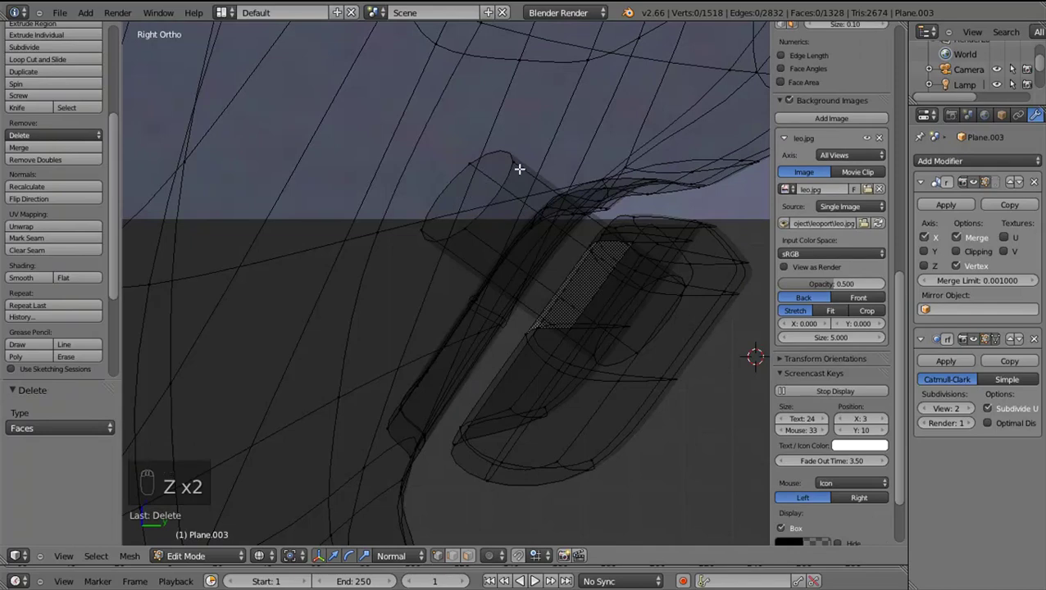
Fill the open socket loop with new faces, duplicate the band and scale it tighter
drag(517, 163, 638, 277)
key(l)
key(z)
key(shift+d)
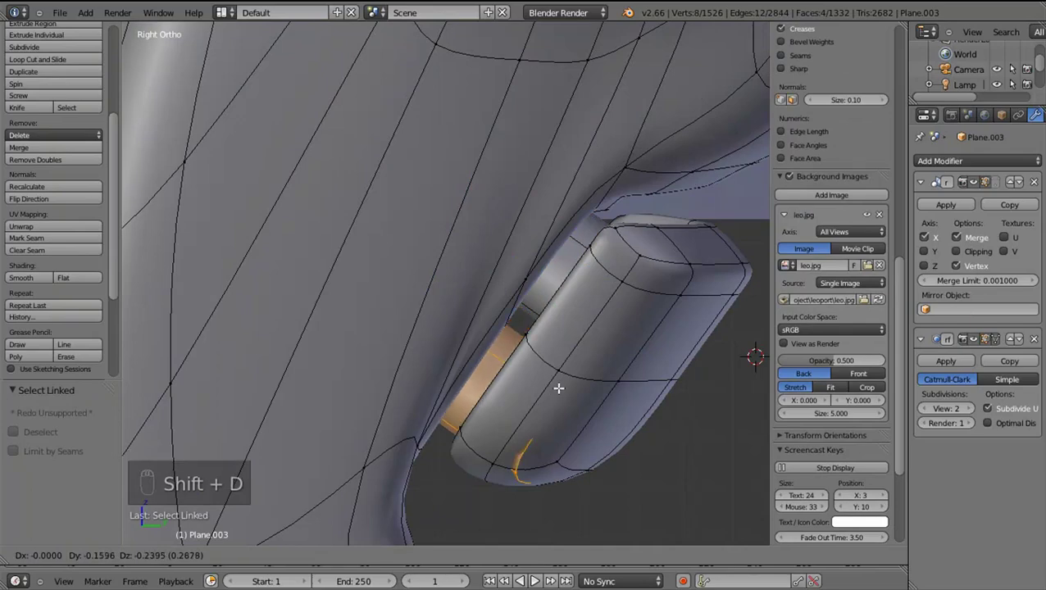
drag(647, 437, 631, 418)
key(s)
drag(568, 439, 451, 417)
Preview the smoothed leg in object mode, orbiting the socket then returning to side view
key(Tab)
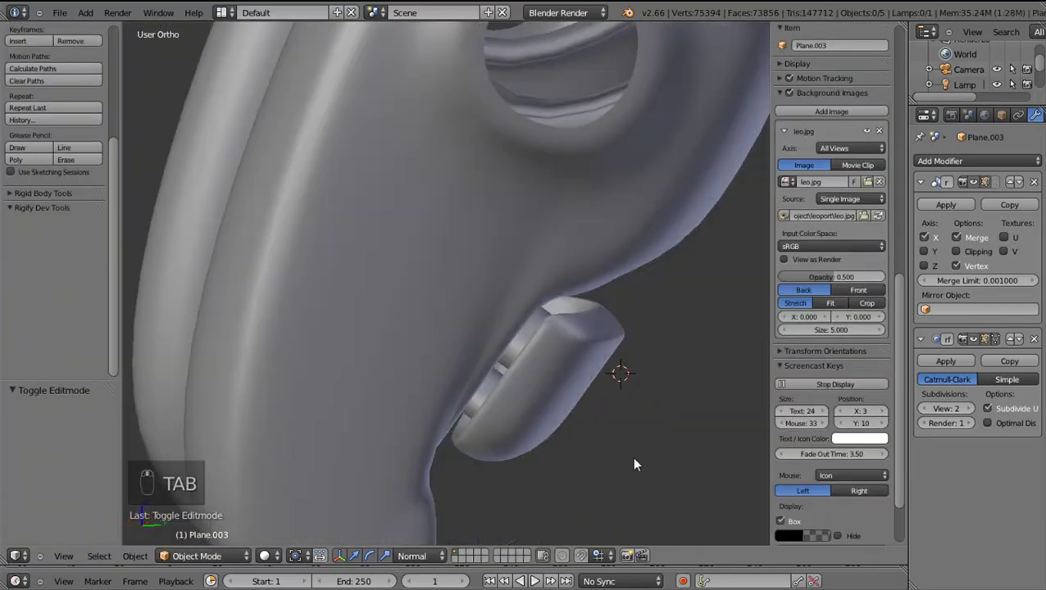
key(KP_3)
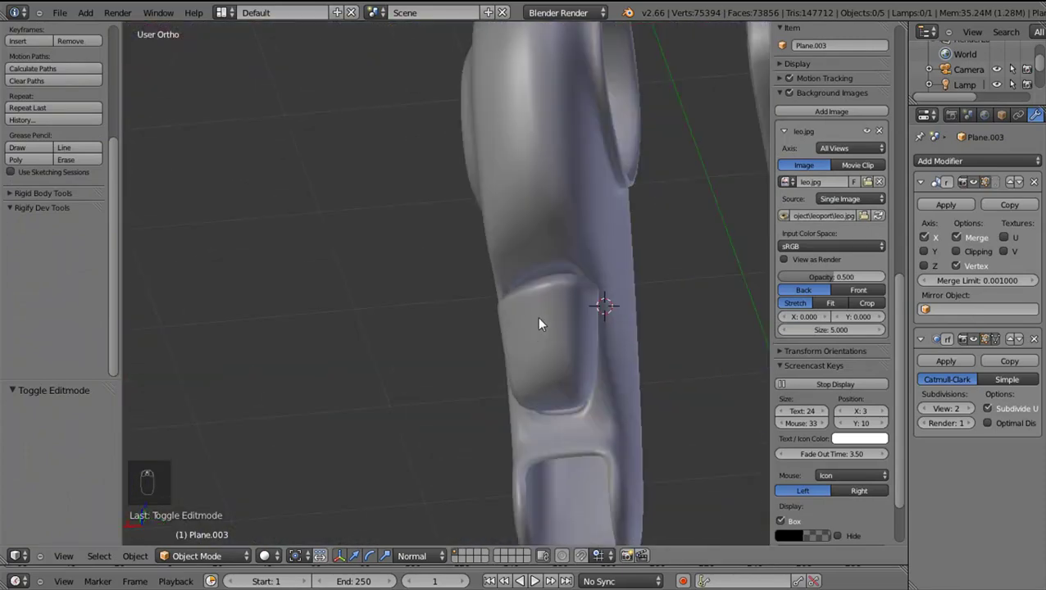
drag(607, 366, 681, 402)
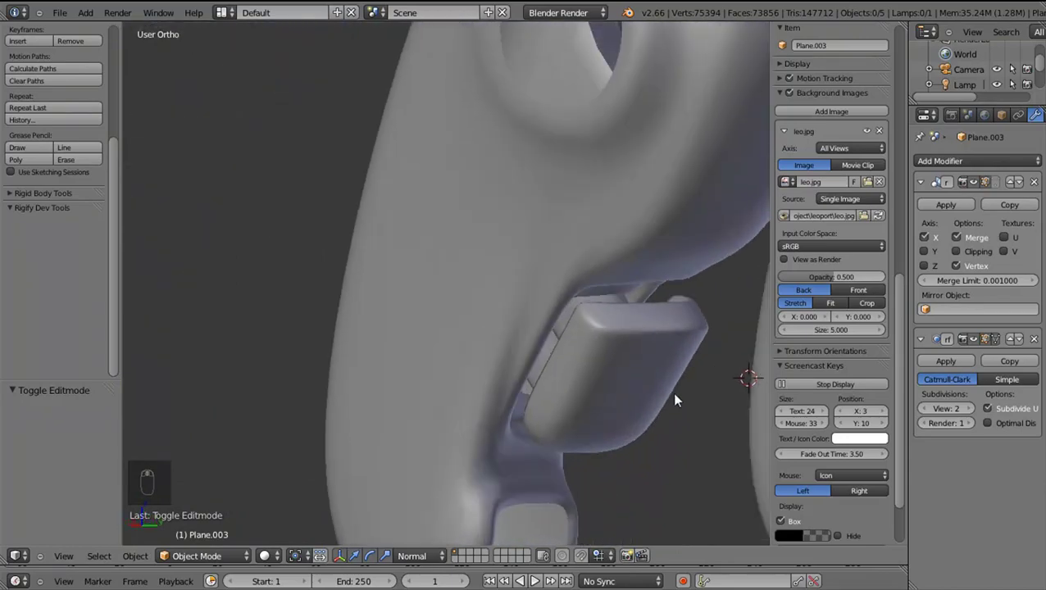
key(KP_3)
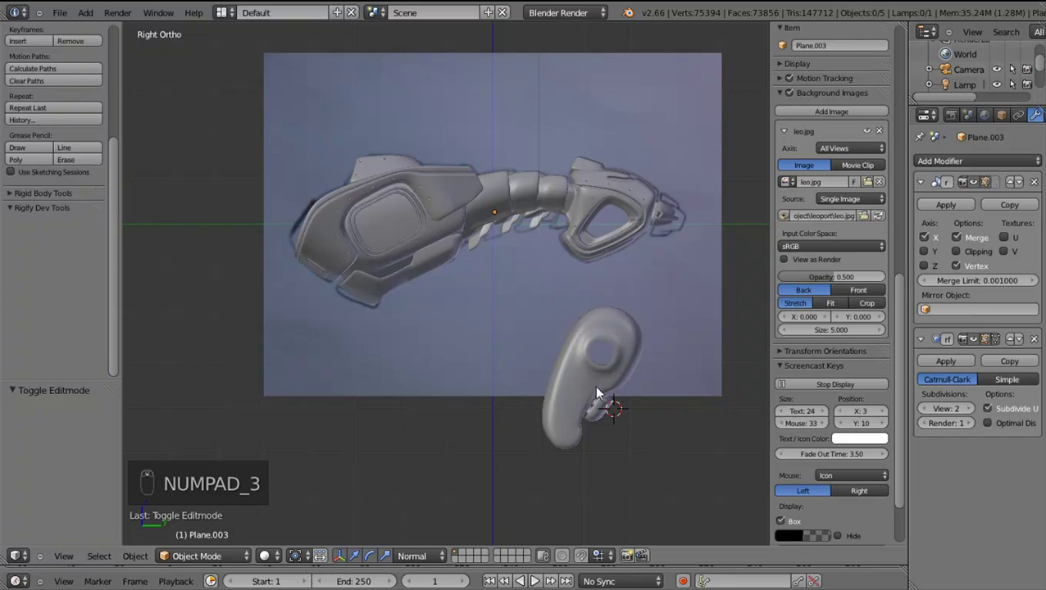
Box-select the ankle disc and all its linked geometry in edit mode
key(Tab)
key(z)
drag(528, 303, 738, 542)
key(b)
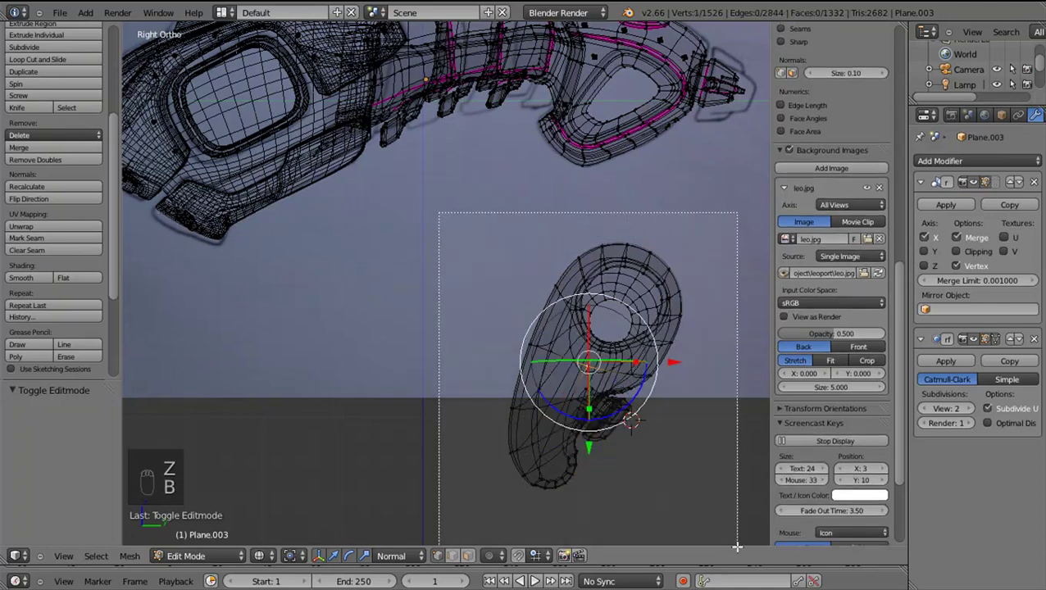
drag(643, 496, 648, 330)
key(g)
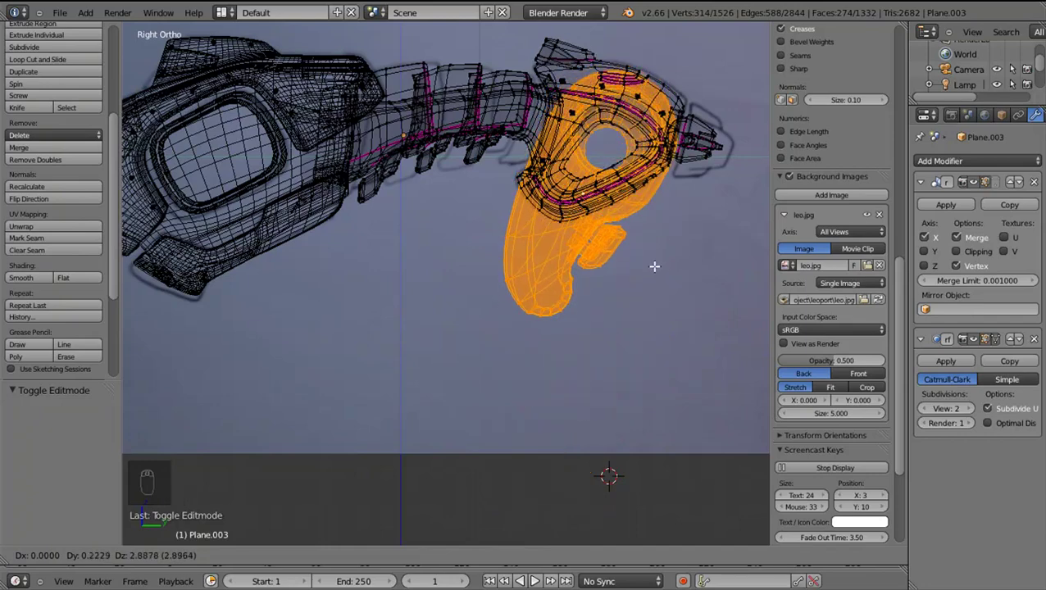
drag(618, 284, 674, 354)
key(z)
drag(612, 305, 685, 363)
Resize the ankle disc and switch to the front view
key(s)
drag(660, 334, 680, 349)
key(s)
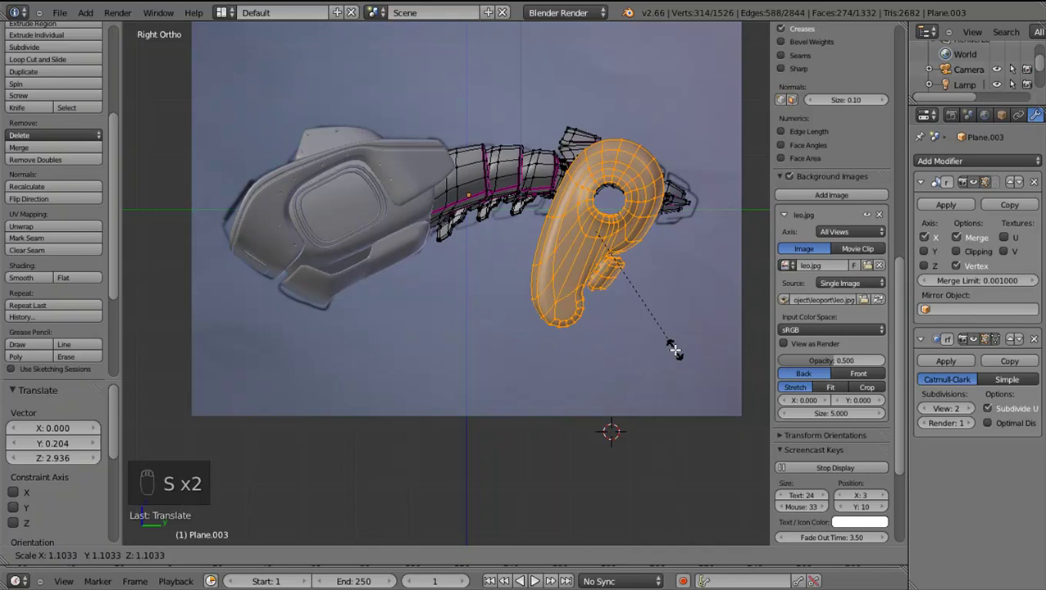
drag(658, 313, 795, 332)
drag(699, 326, 783, 340)
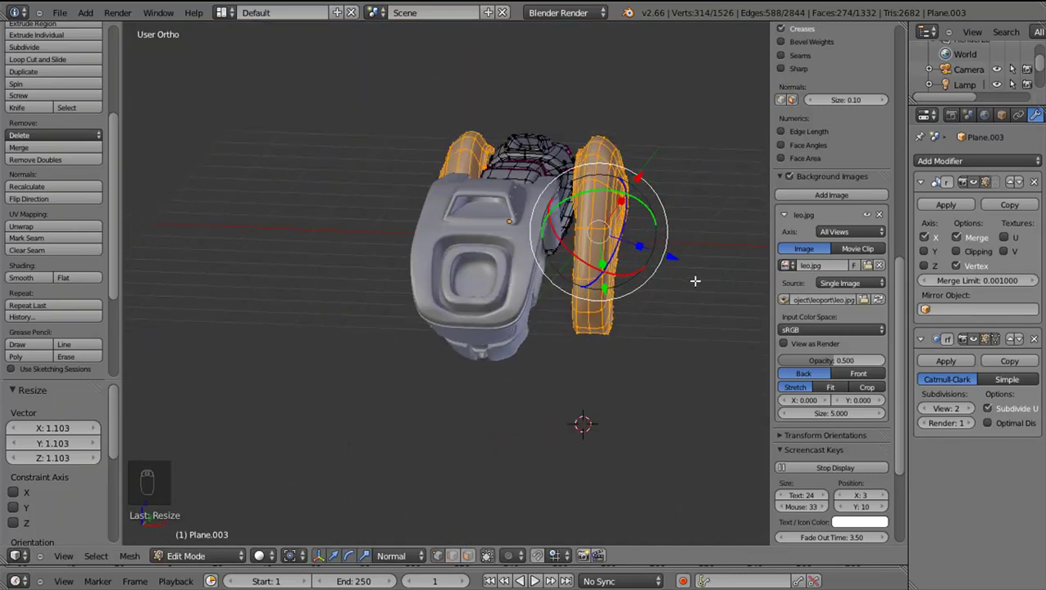
key(KP_1)
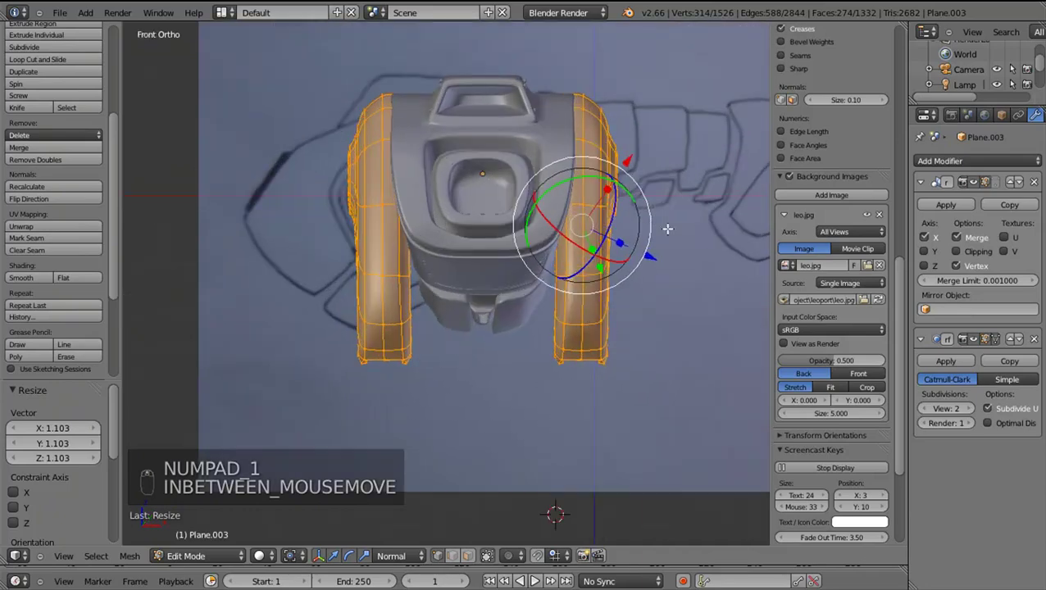
Move the disc halves outward so they sit just outside the leg
key(g)
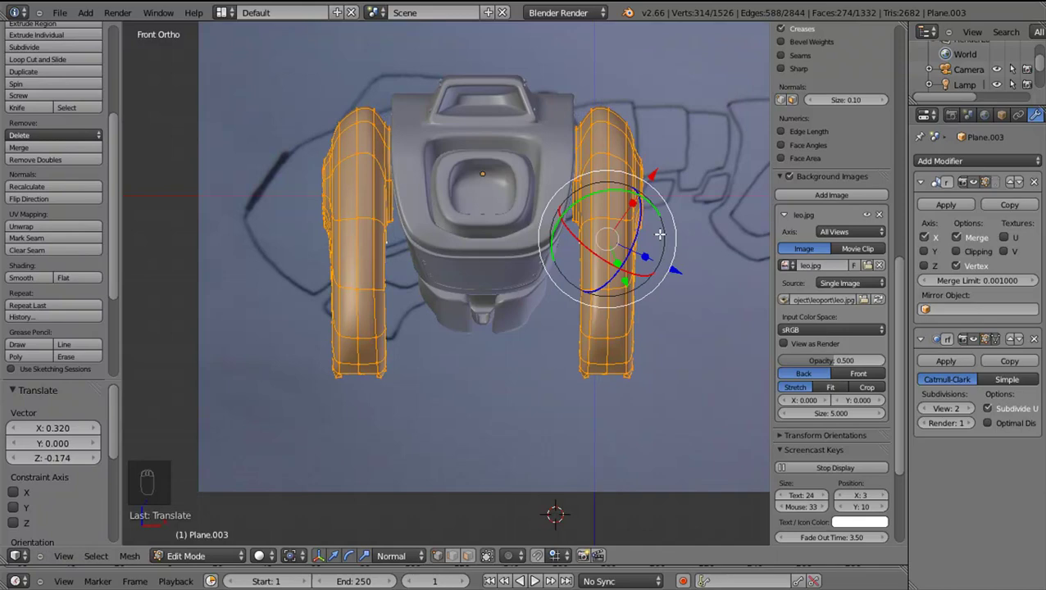
key(z)
drag(654, 224, 685, 240)
key(z)
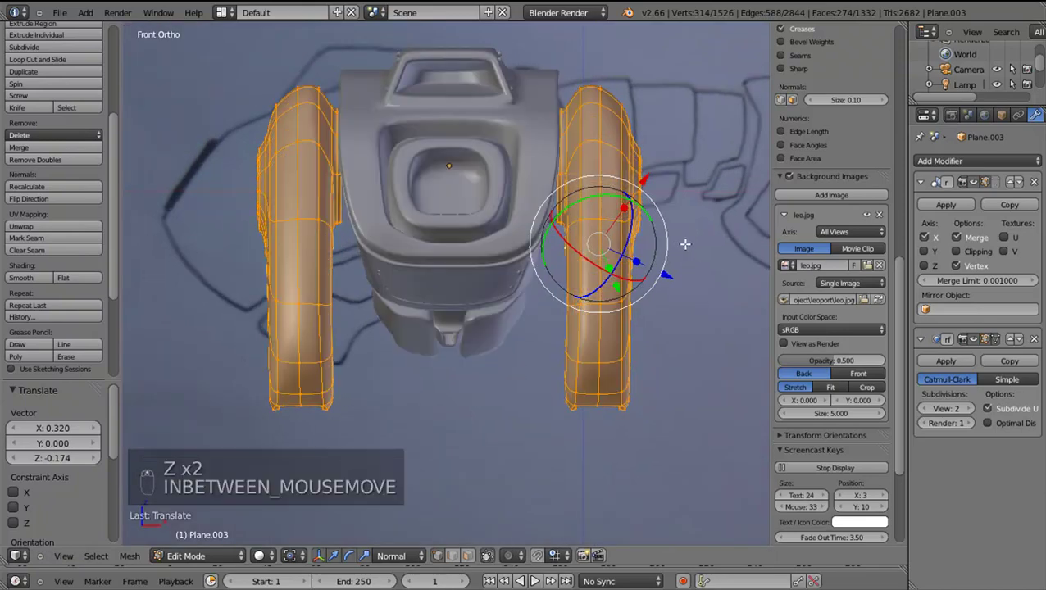
Reposition the selected ankle discs with G, checking their placement from the top view
key(g)
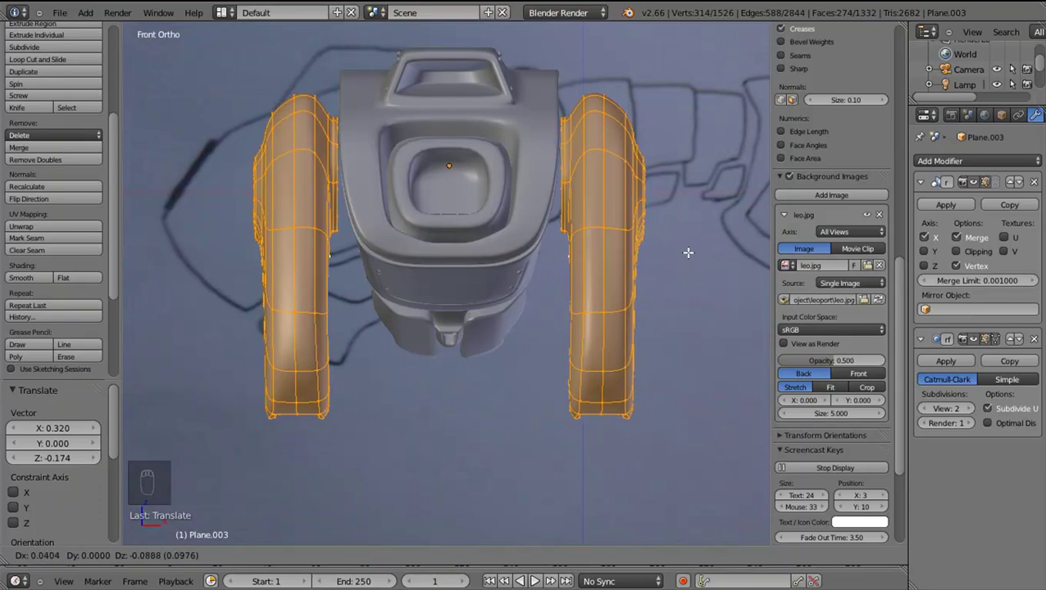
drag(672, 288, 606, 342)
key(z)
key(z)
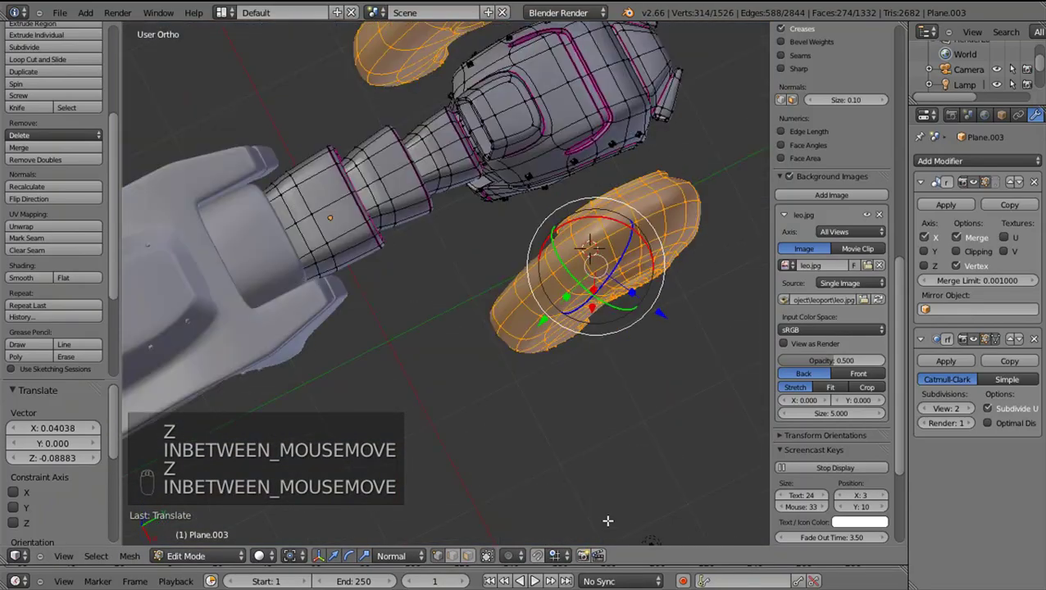
key(KP_7)
key(g)
Check the discs around the leg, then preview them smoothed under subdivision in Object Mode
drag(621, 361, 616, 360)
drag(622, 361, 615, 359)
key(p)
key(Tab)
drag(627, 337, 660, 287)
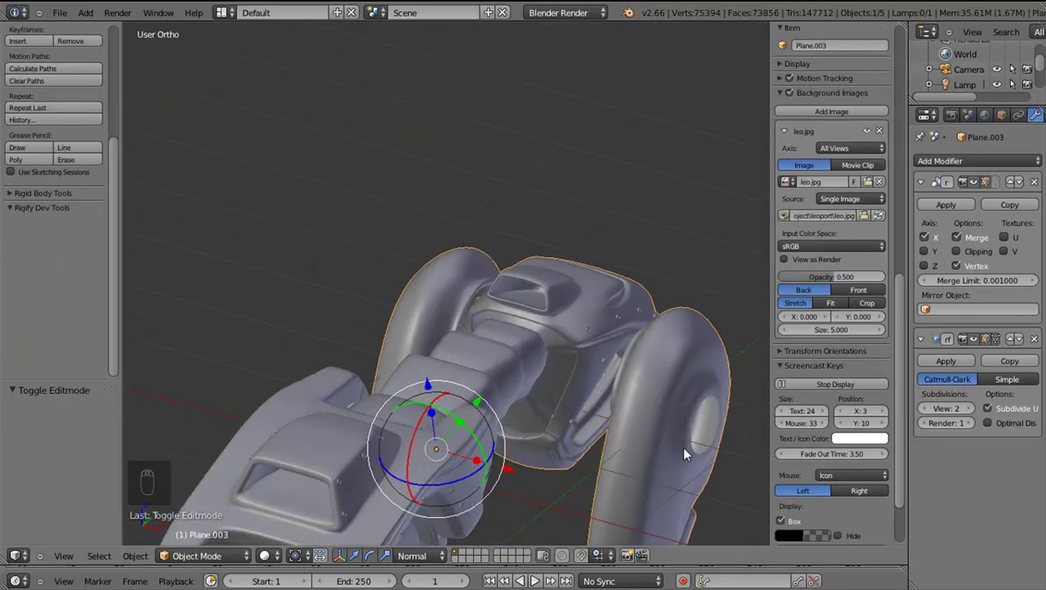
Return to Edit Mode and select an edge loop on the ankle disc
key(shift+Tab)
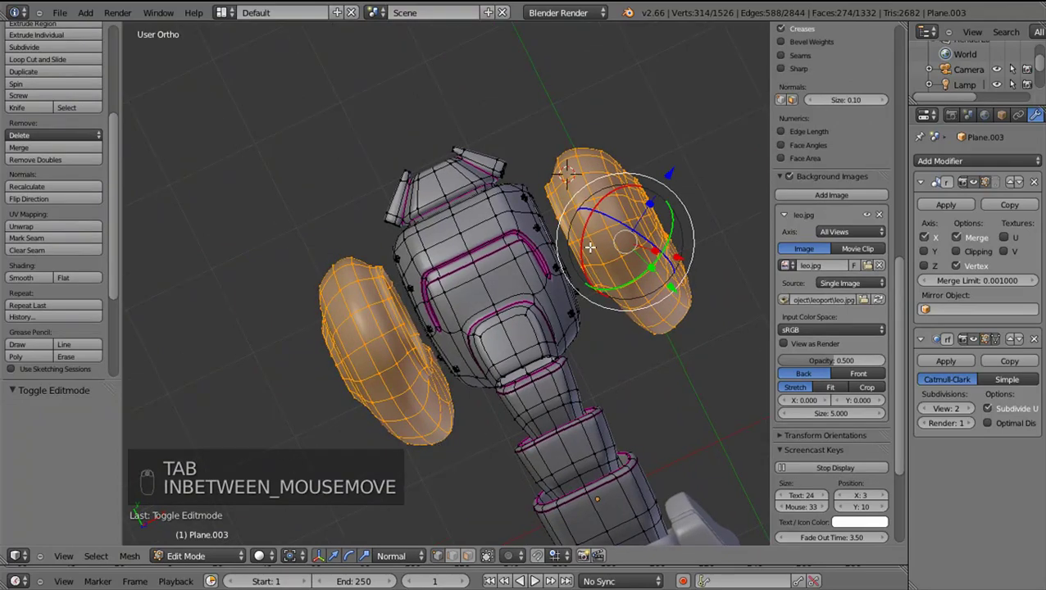
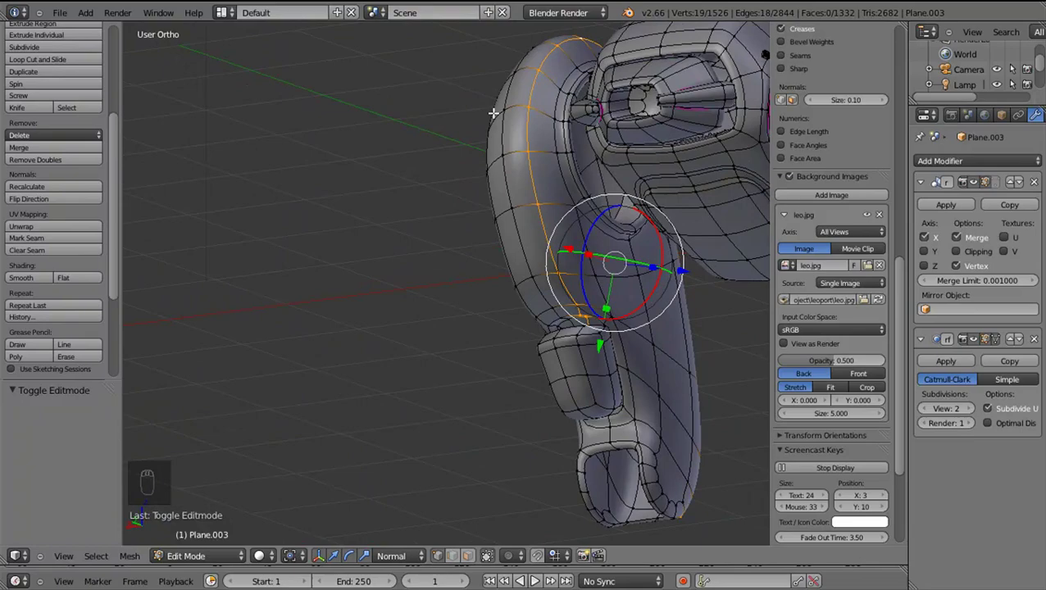
drag(689, 301, 444, 278)
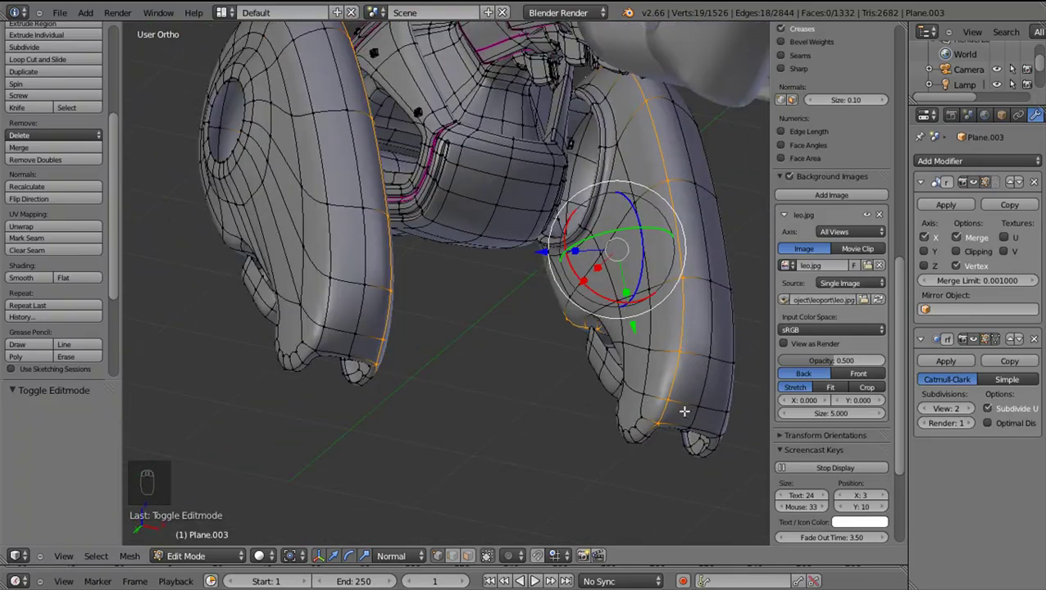
drag(667, 448, 671, 432)
drag(670, 432, 583, 230)
middle_click(583, 230)
drag(563, 238, 620, 414)
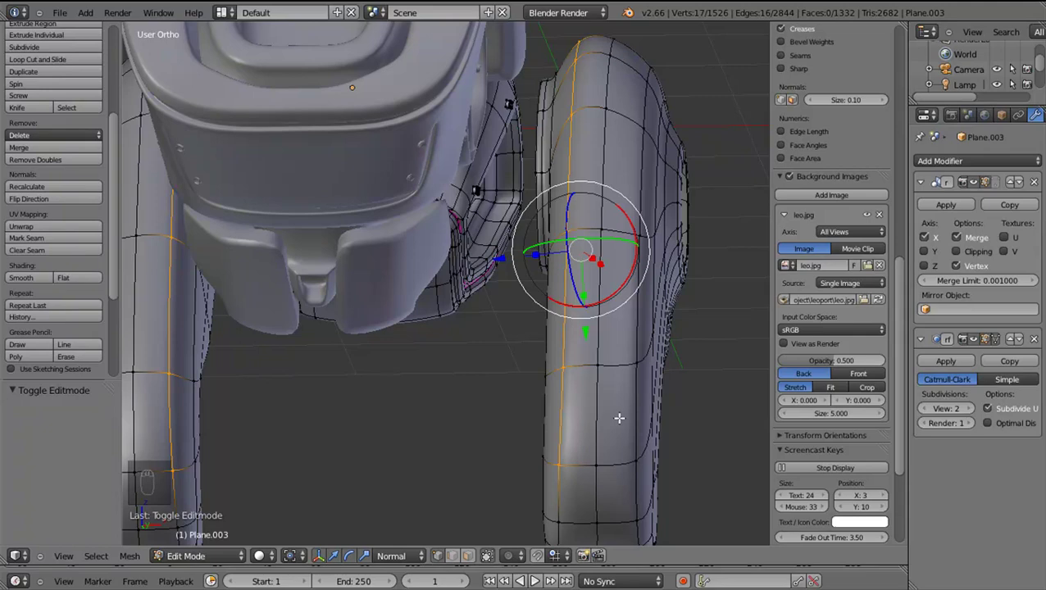
Slide the selected loop to refine the disc shape and preview the smoothed leg
key(g)
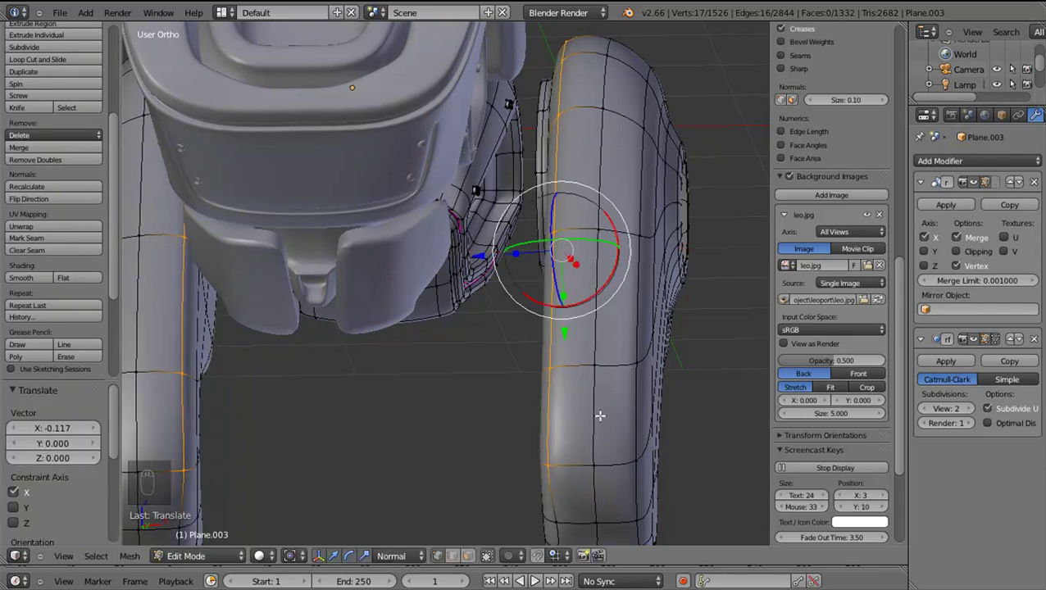
drag(606, 413, 618, 428)
key(Tab)
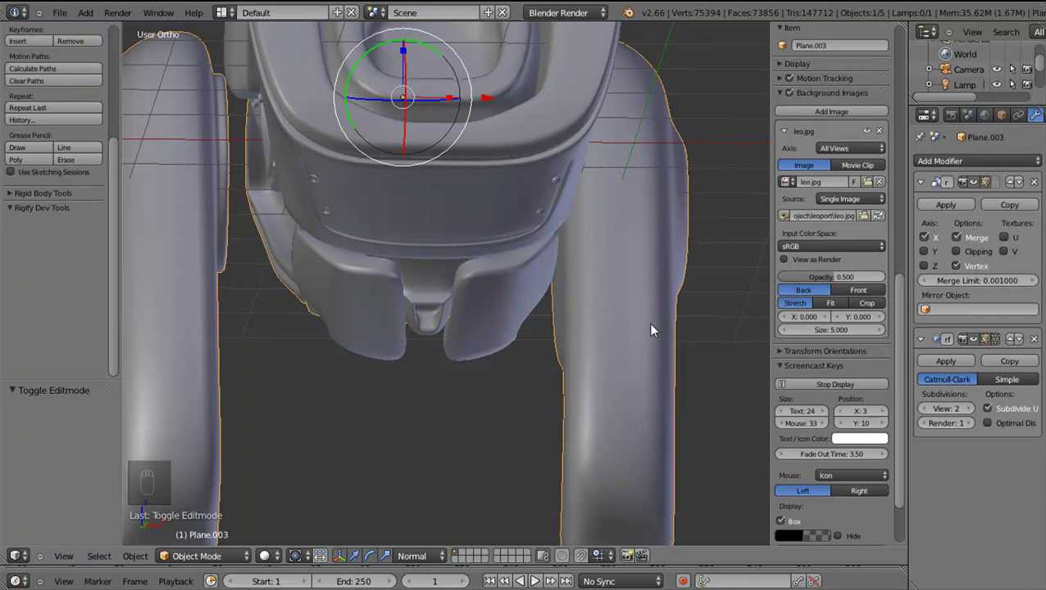
Inspect the smoothed leg from the right ortho side view and from the front
middle_click(656, 331)
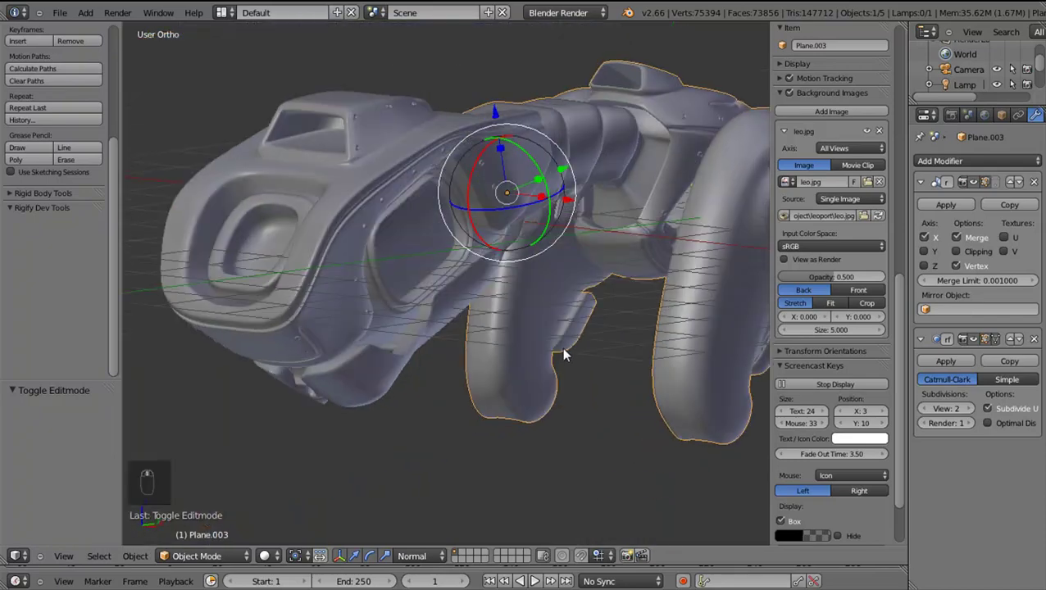
key(a)
key(KP_3)
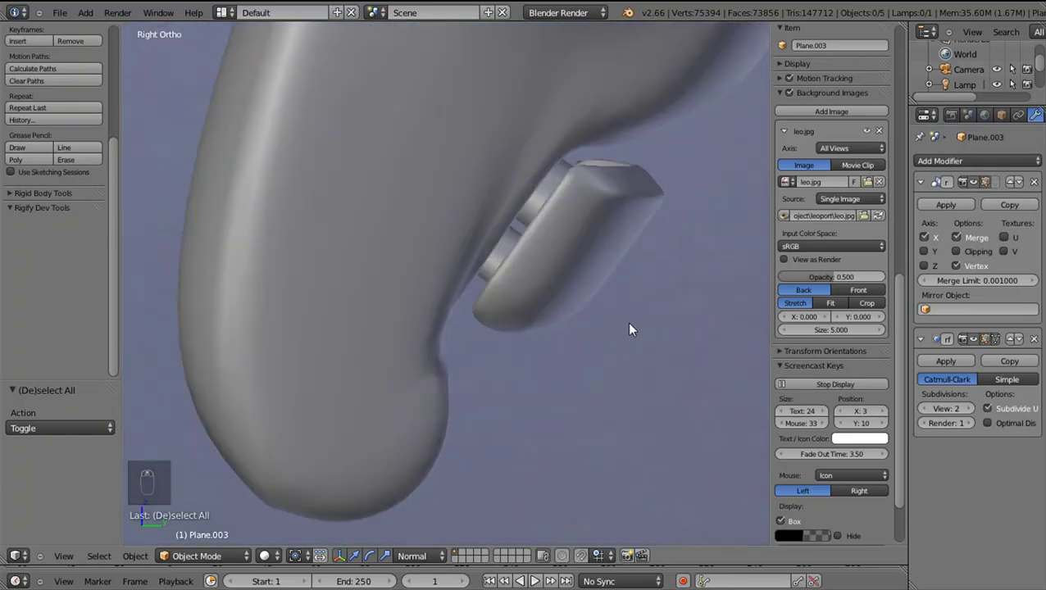
drag(635, 331, 520, 353)
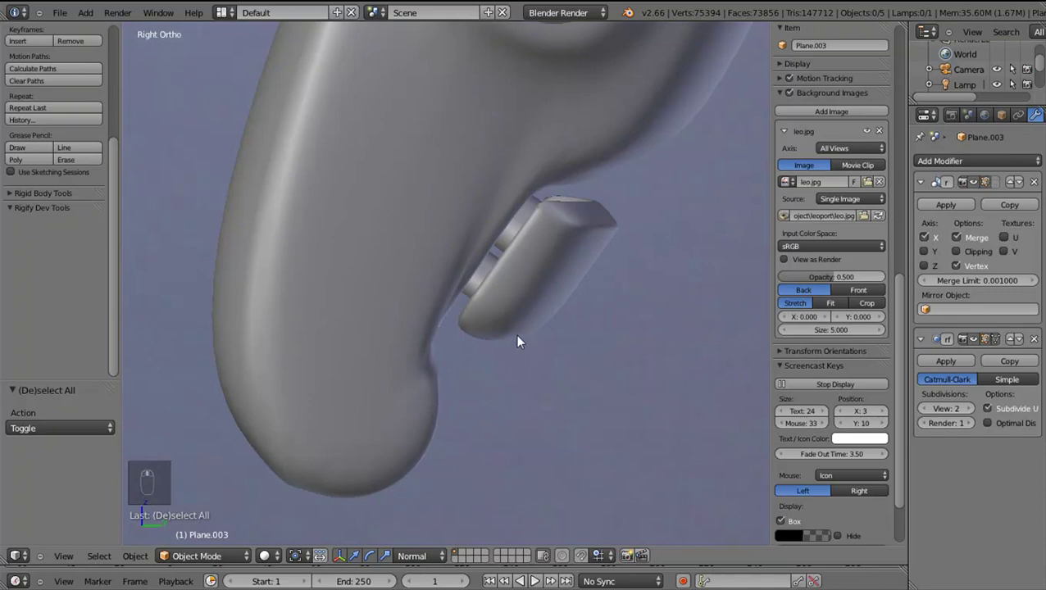
drag(556, 277, 548, 483)
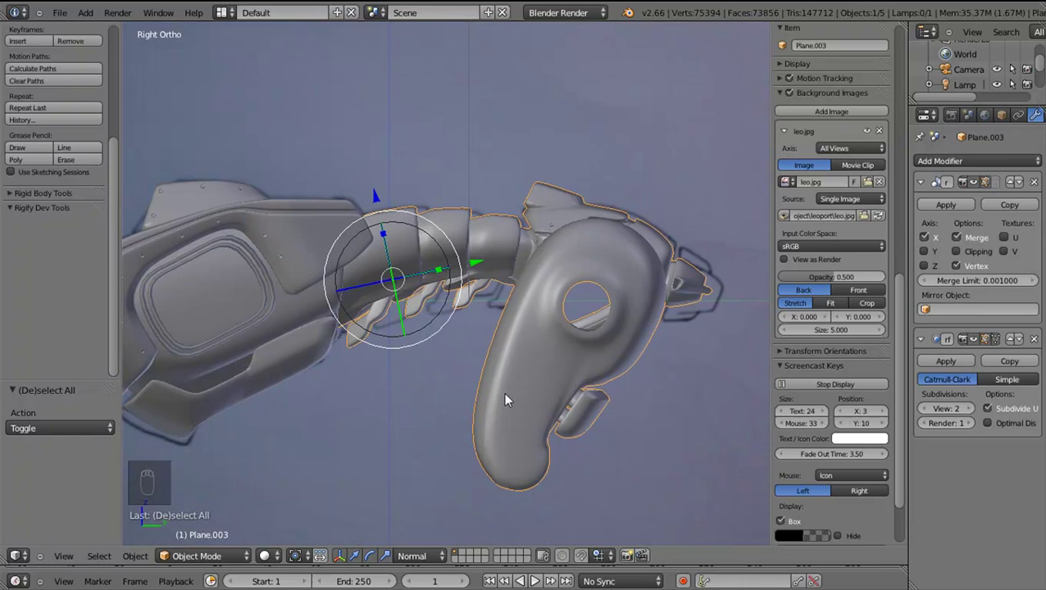
drag(599, 414, 720, 391)
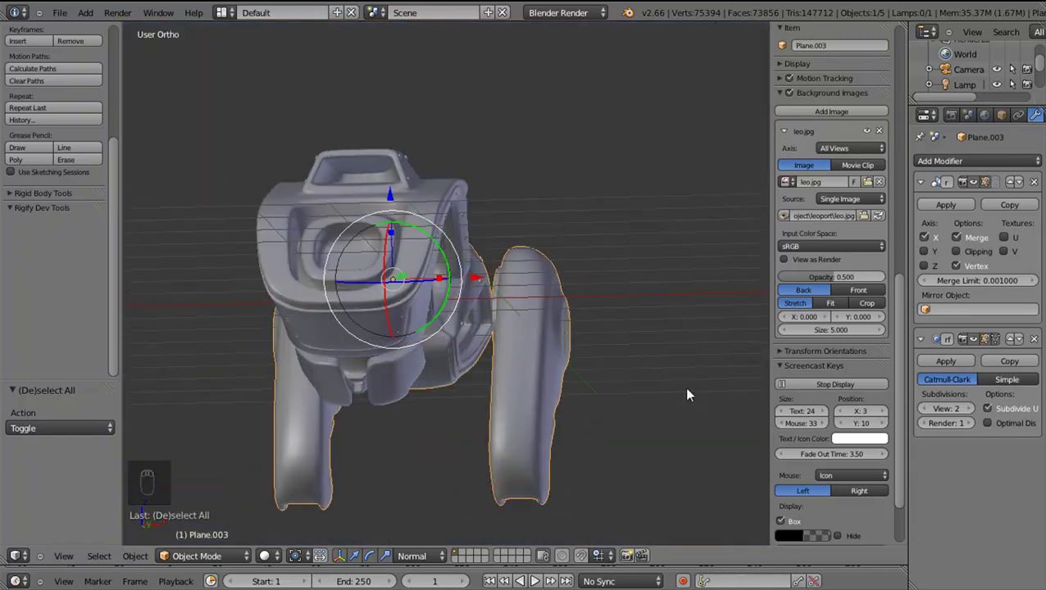
key(KP_3)
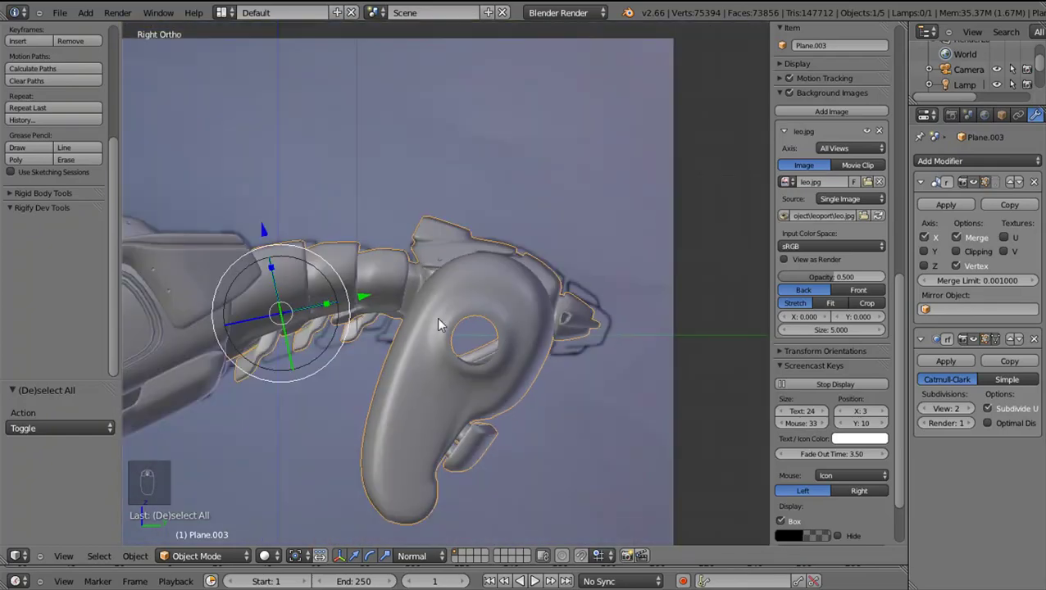
key(a)
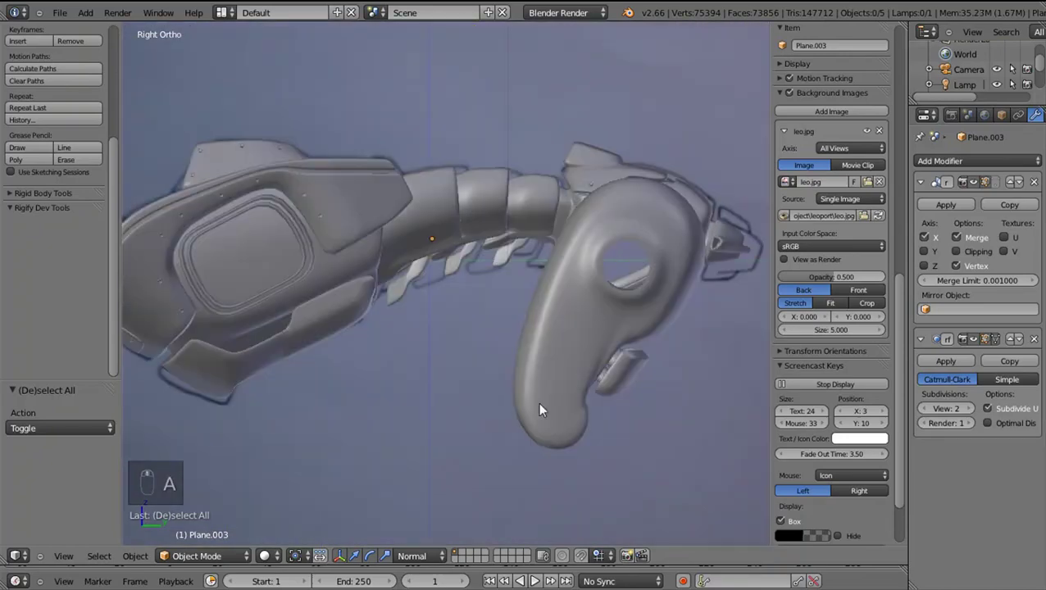
key(KP_5)
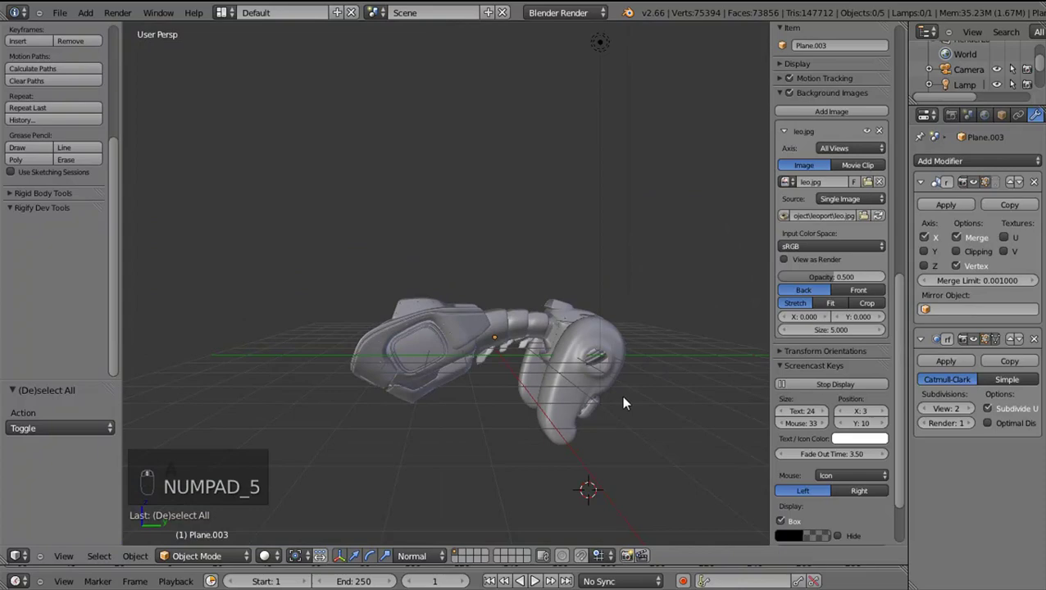
Zoom onto the ankle in right side view and enter Edit Mode on the leg mesh
drag(670, 369, 474, 369)
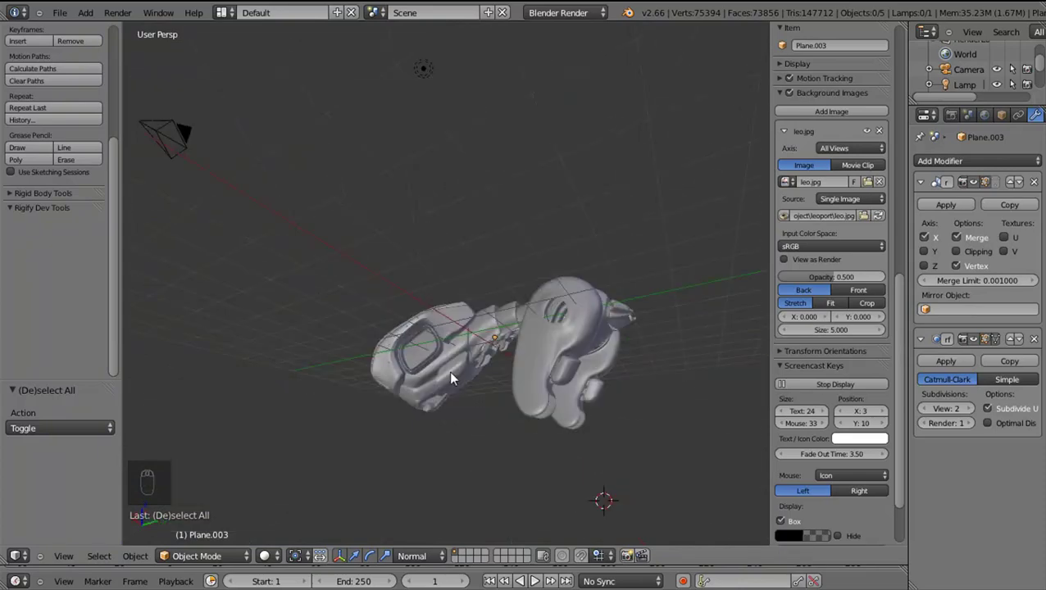
scroll(up, 3)
drag(530, 391, 506, 385)
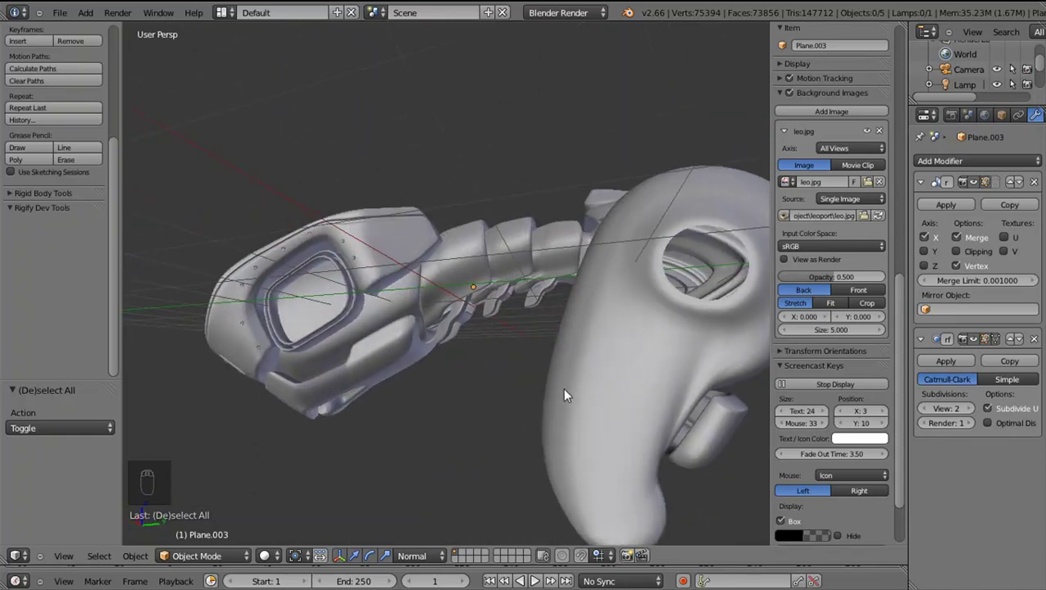
drag(570, 396, 634, 405)
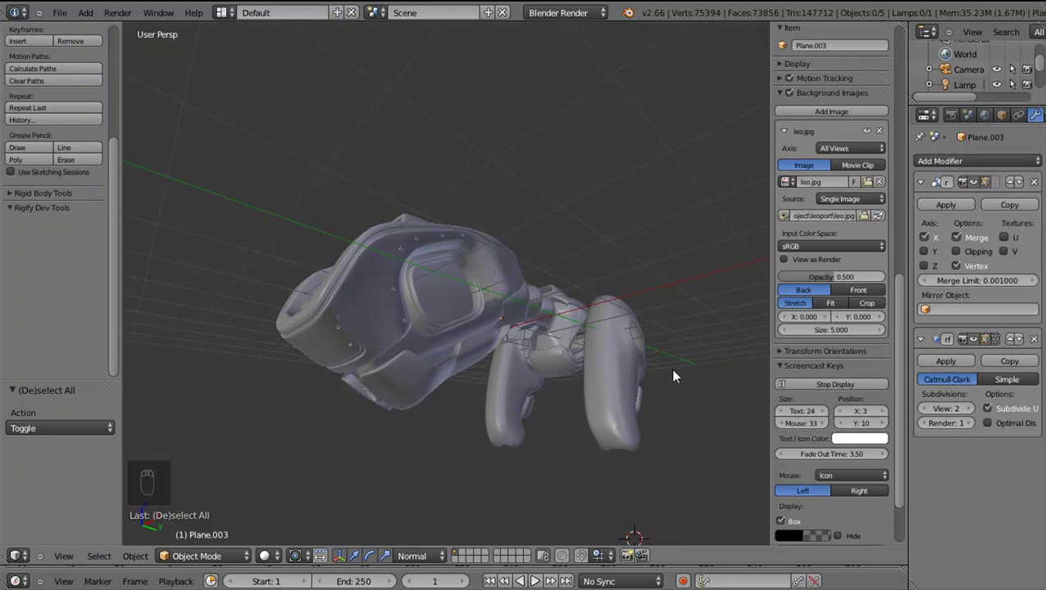
key(KP_3)
key(KP_5)
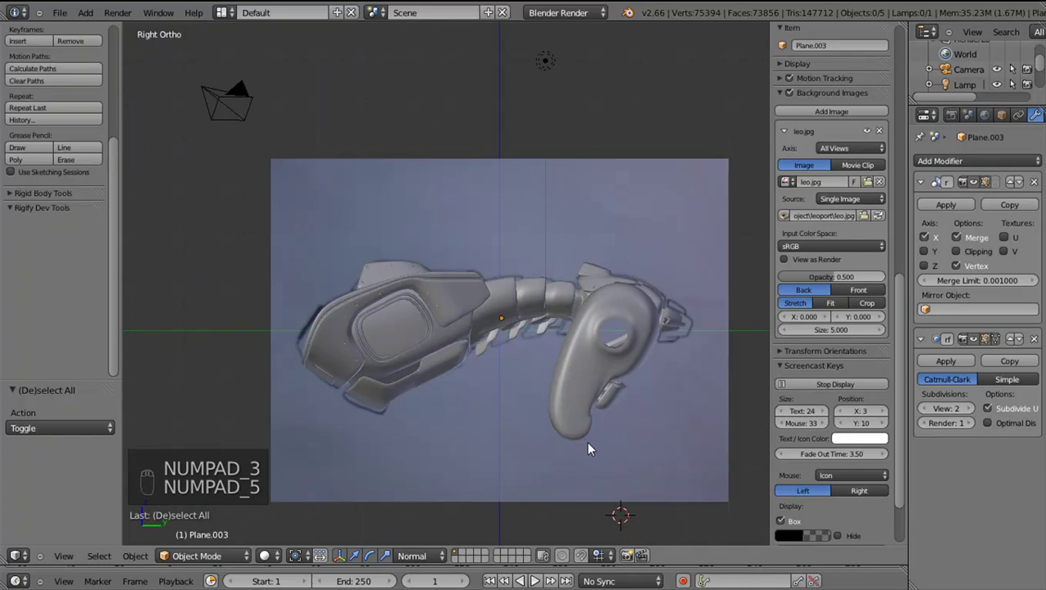
drag(599, 448, 596, 384)
key(Tab)
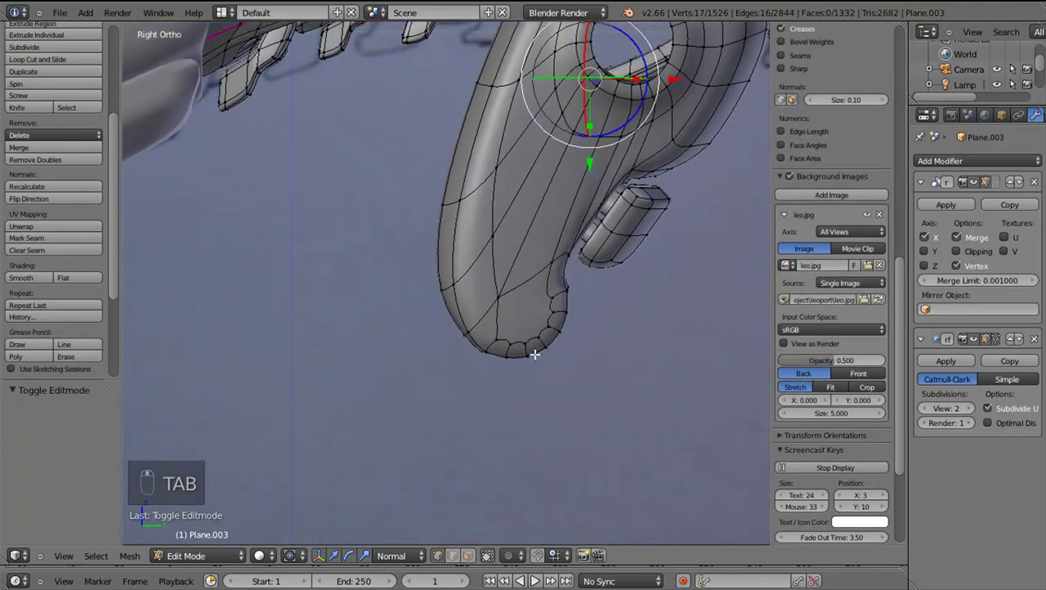
Select a vertex row on the ankle's rounded bottom edge and zoom in on it
drag(539, 359, 519, 357)
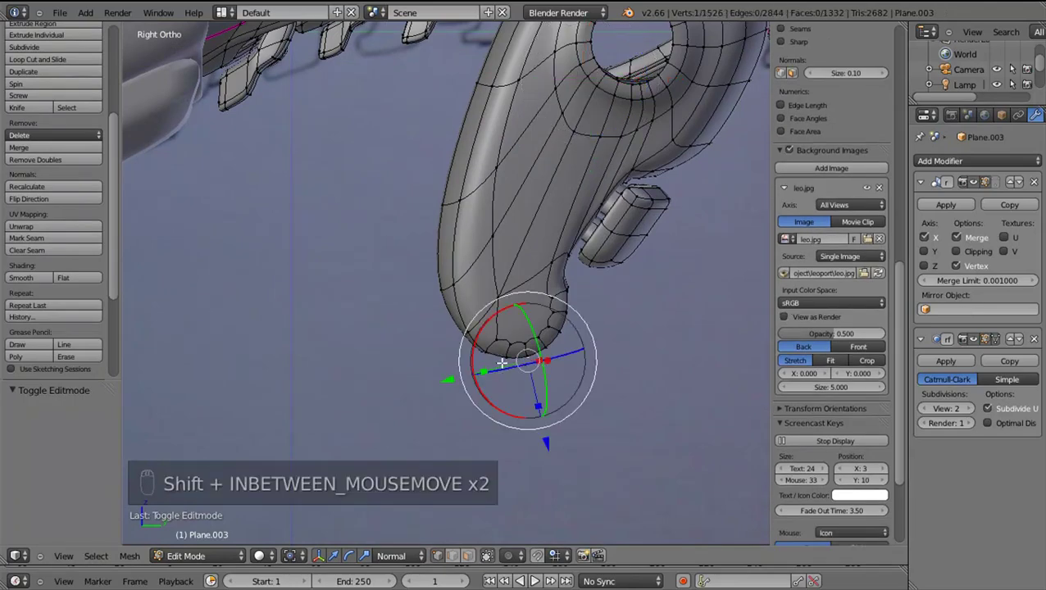
right_click(490, 350)
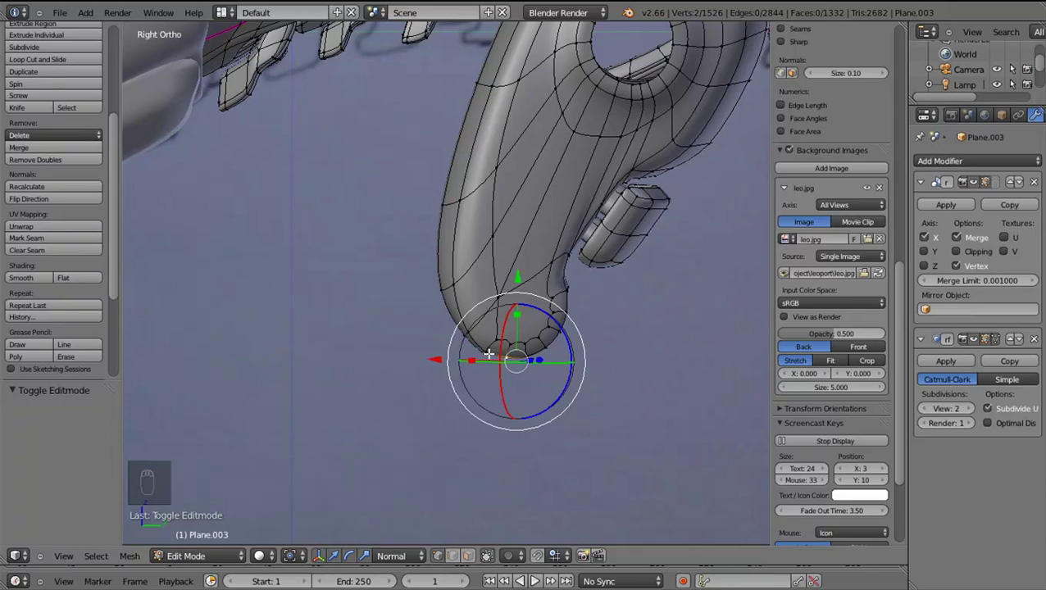
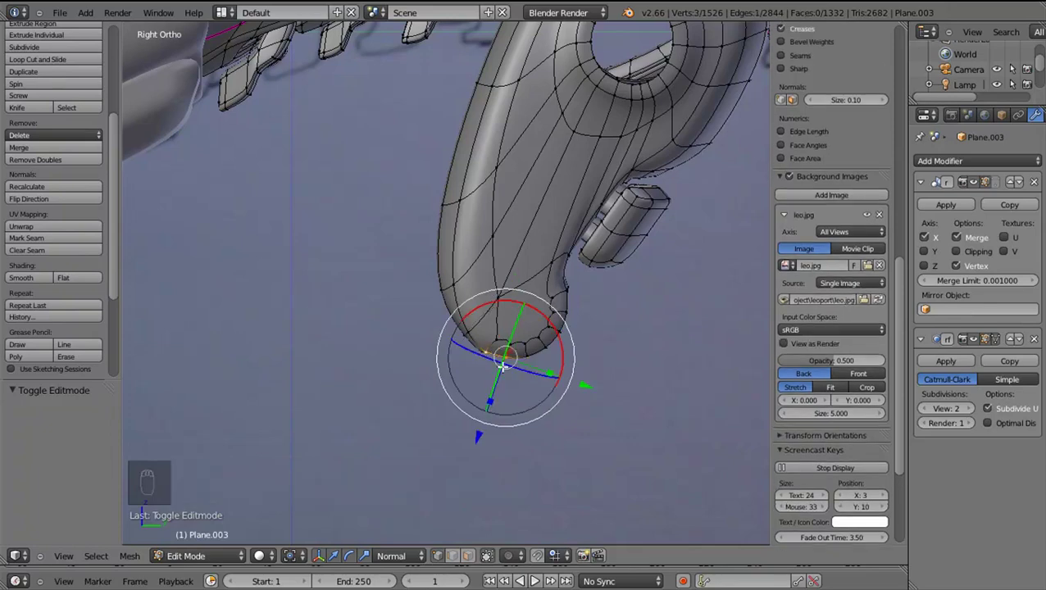
drag(534, 353, 524, 330)
middle_click(524, 331)
drag(521, 331, 560, 387)
Duplicate the selected vertices with Shift+D, place them beneath the ankle and scale
key(shift+d)
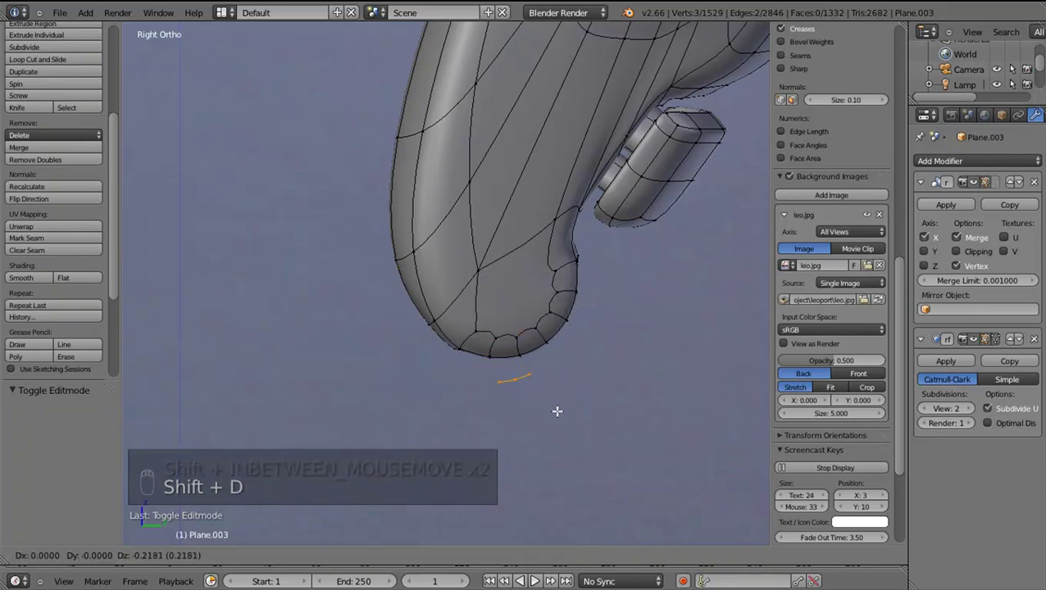
drag(578, 408, 1009, 347)
drag(978, 351, 648, 426)
key(s)
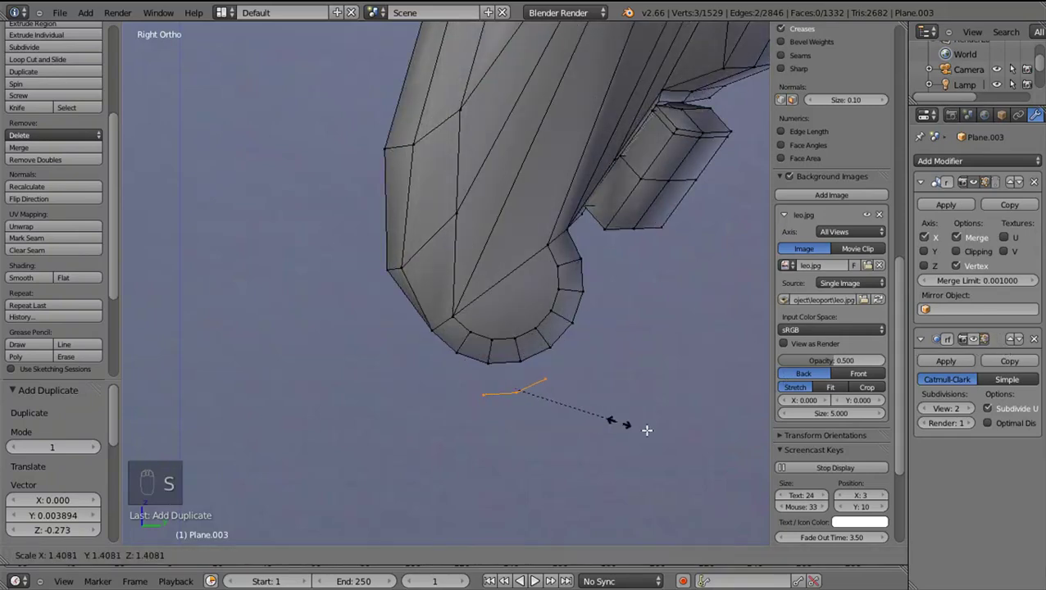
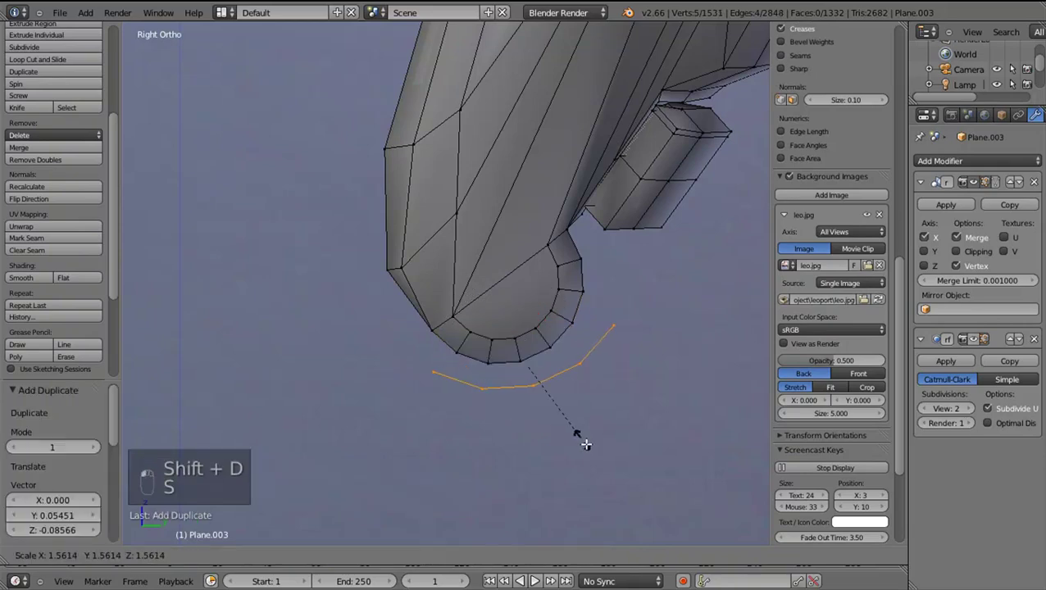
Scale, move and rotate the new edge strip to follow the ankle's rounded end
key(s)
key(g)
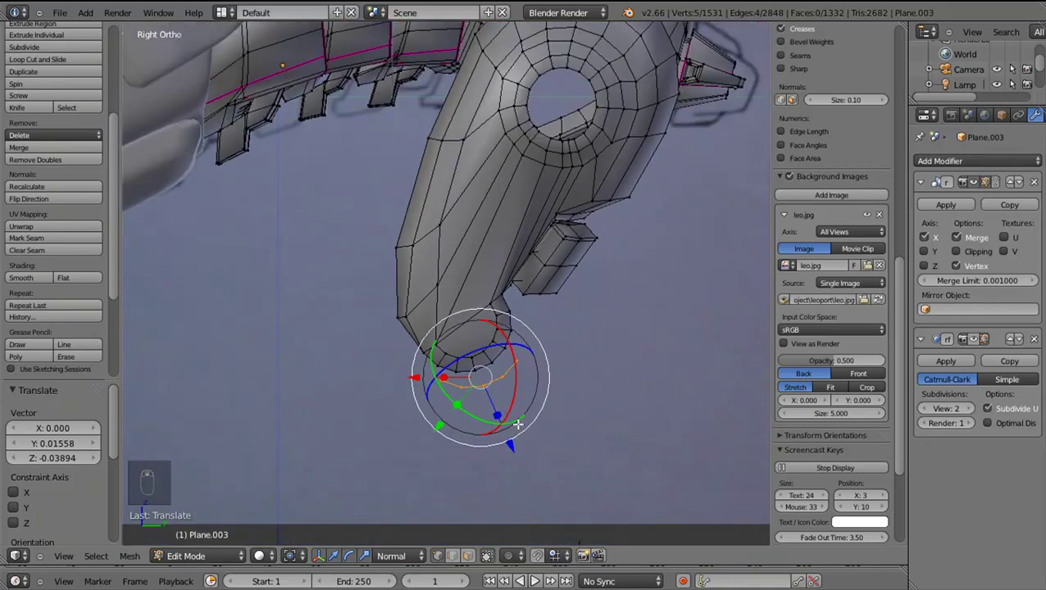
key(g)
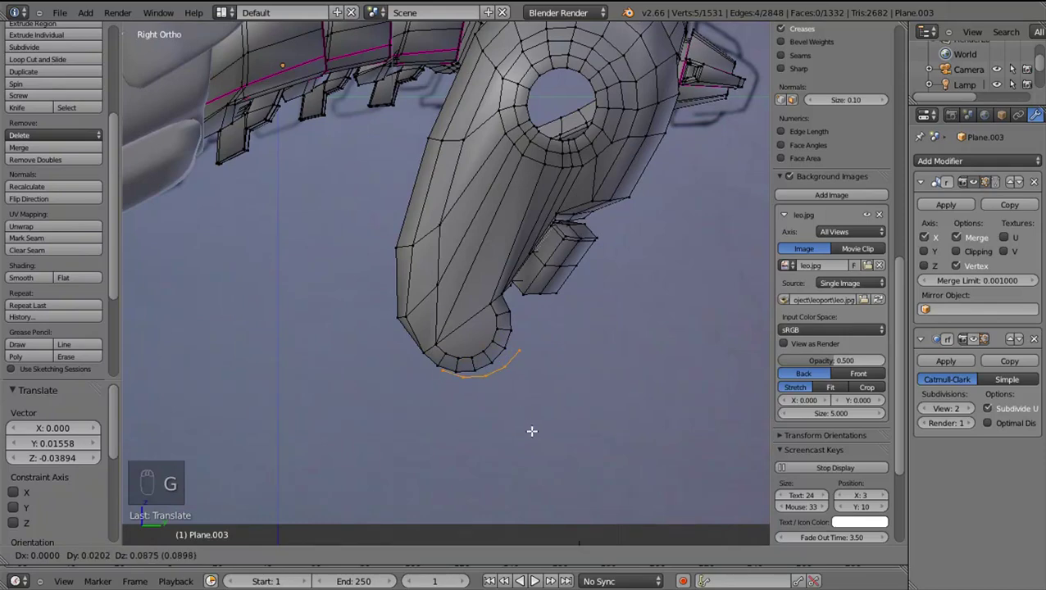
key(r)
drag(546, 427, 572, 398)
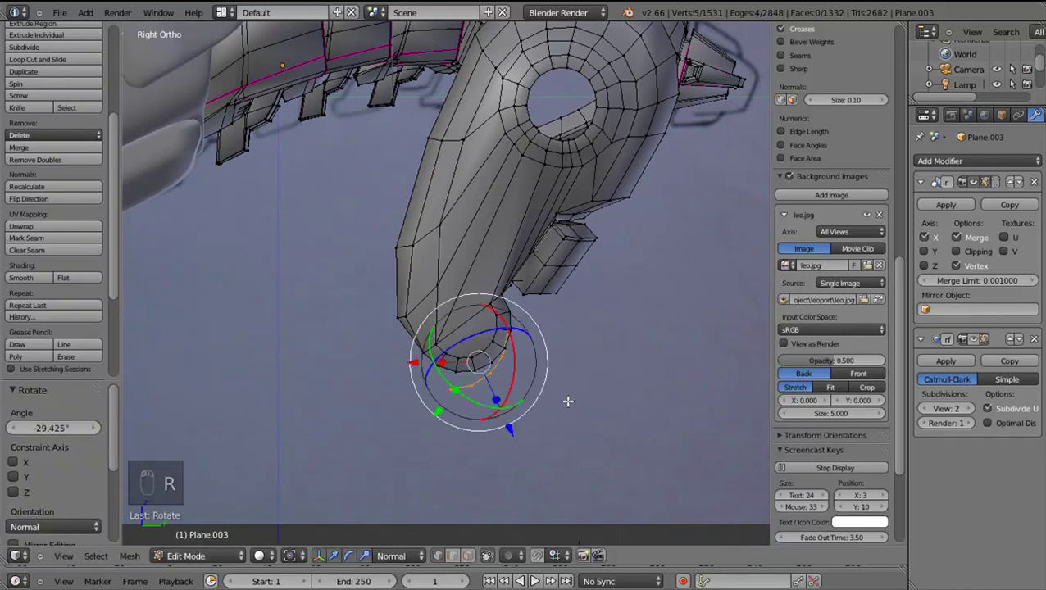
key(g)
drag(579, 396, 587, 394)
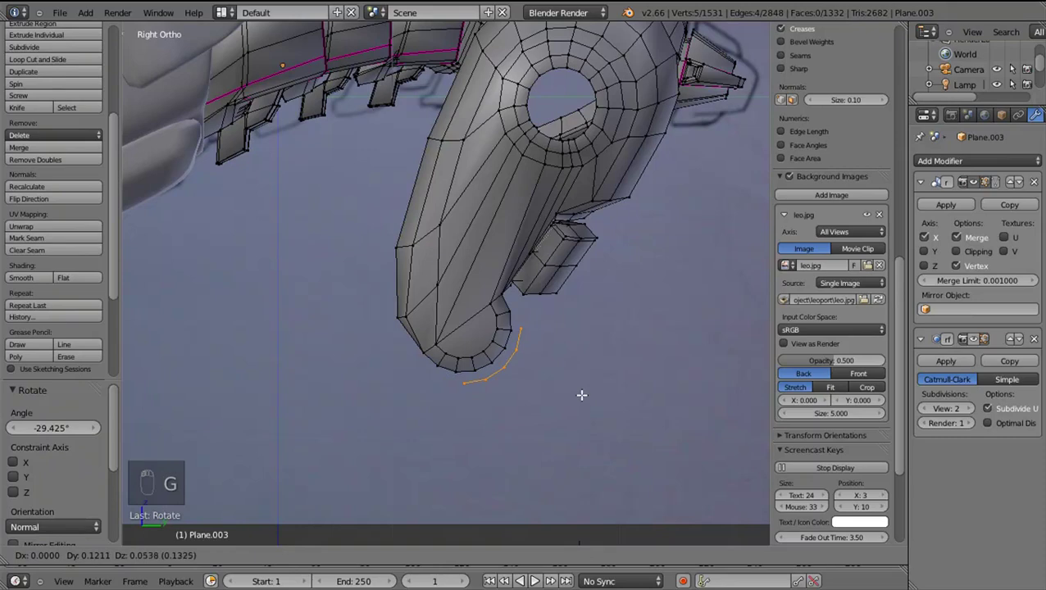
drag(588, 402, 538, 353)
Extrude the strip into a row of faces angled along the ankle curve
key(r)
key(e)
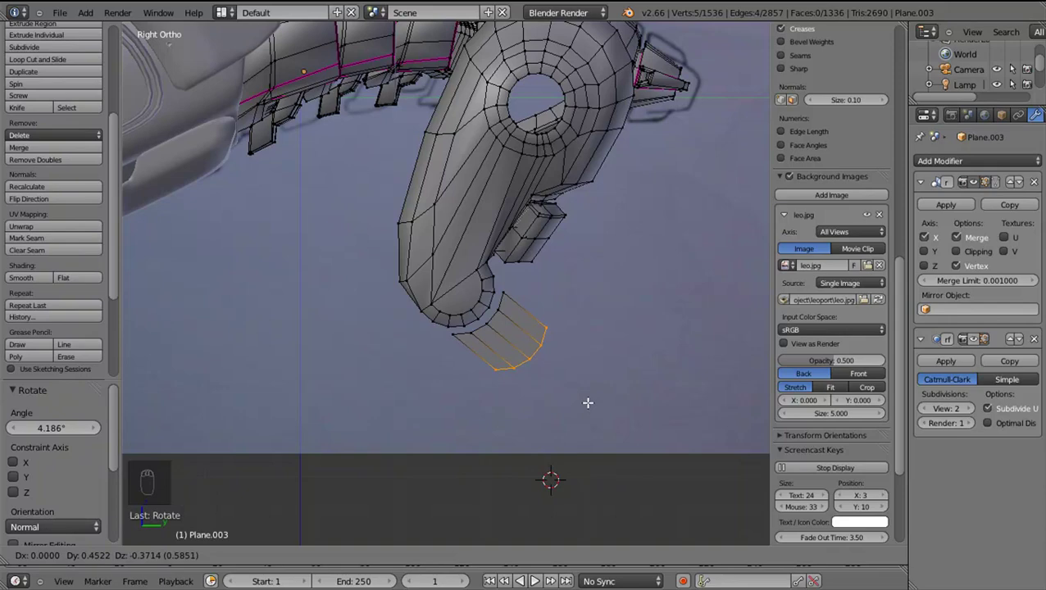
drag(561, 363, 478, 376)
Extrude another row of faces and position it below the ankle
middle_click(478, 376)
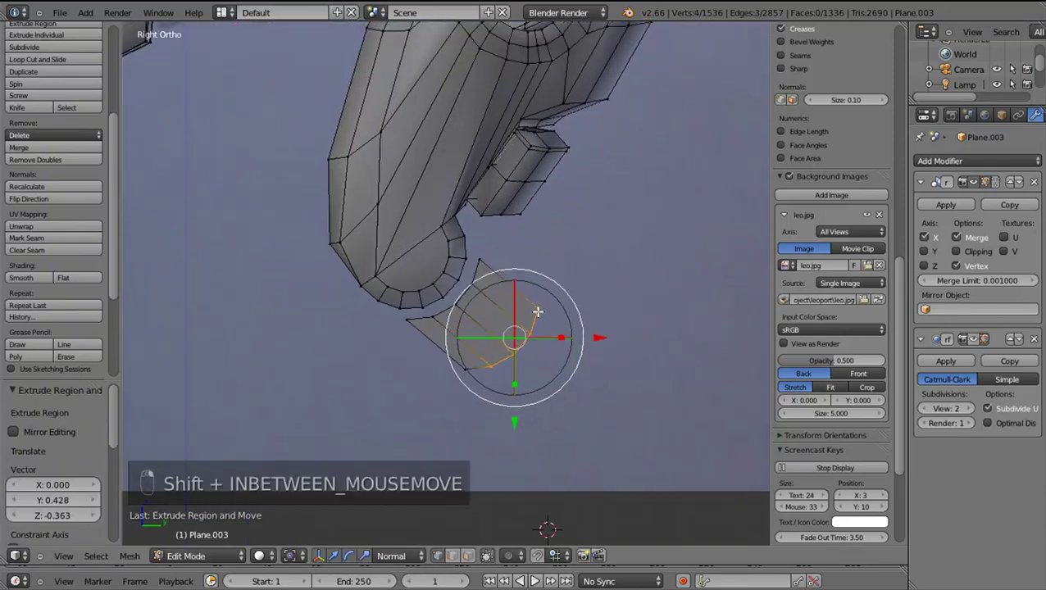
key(e)
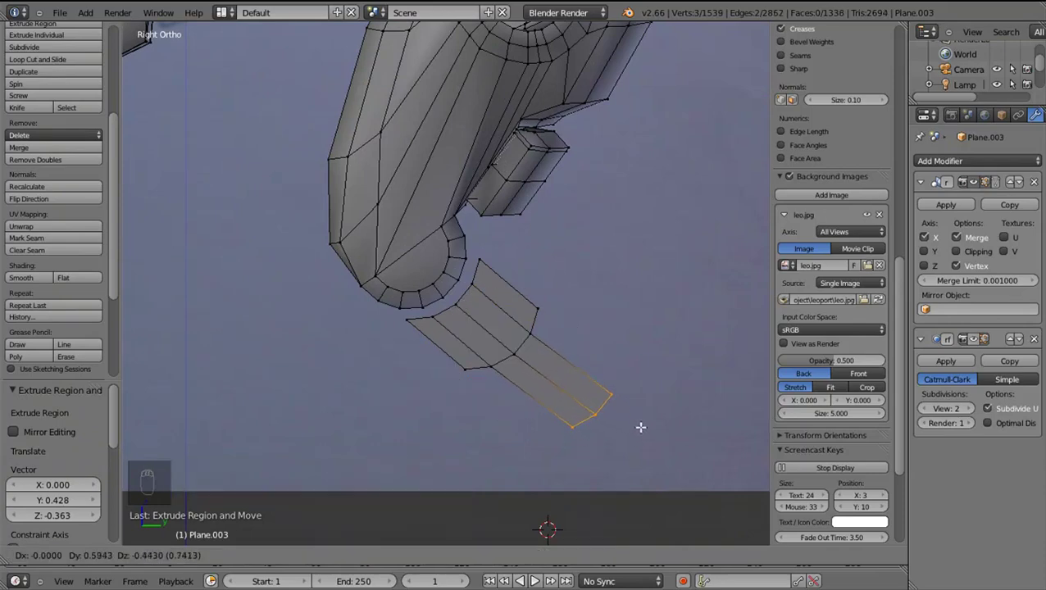
drag(599, 417, 598, 419)
drag(598, 419, 598, 419)
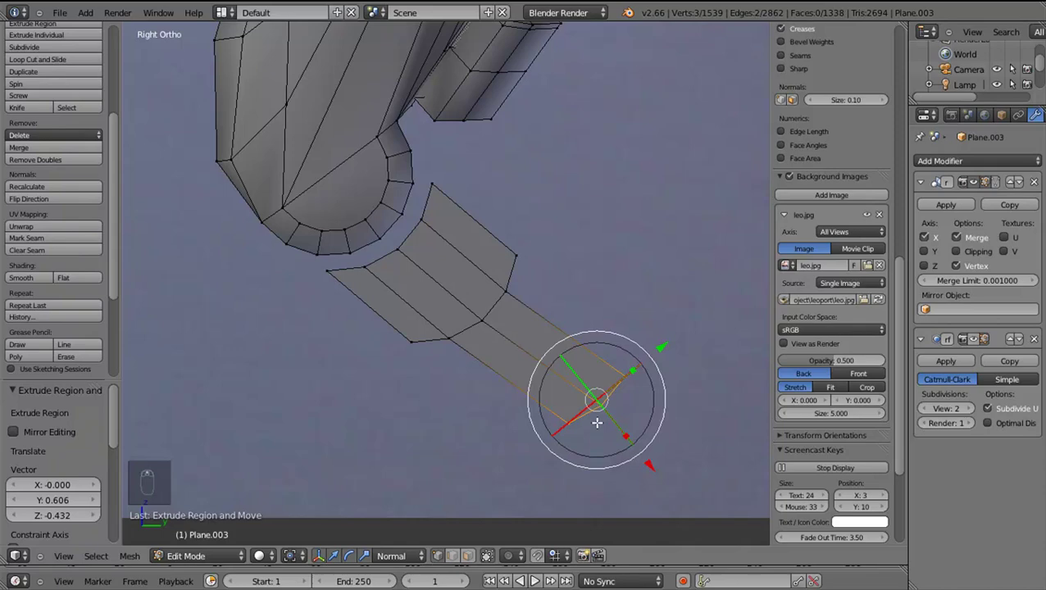
key(g)
drag(620, 438, 645, 397)
Nudge the plate's corner and end vertices into place
right_click(622, 381)
key(g)
drag(645, 397, 667, 415)
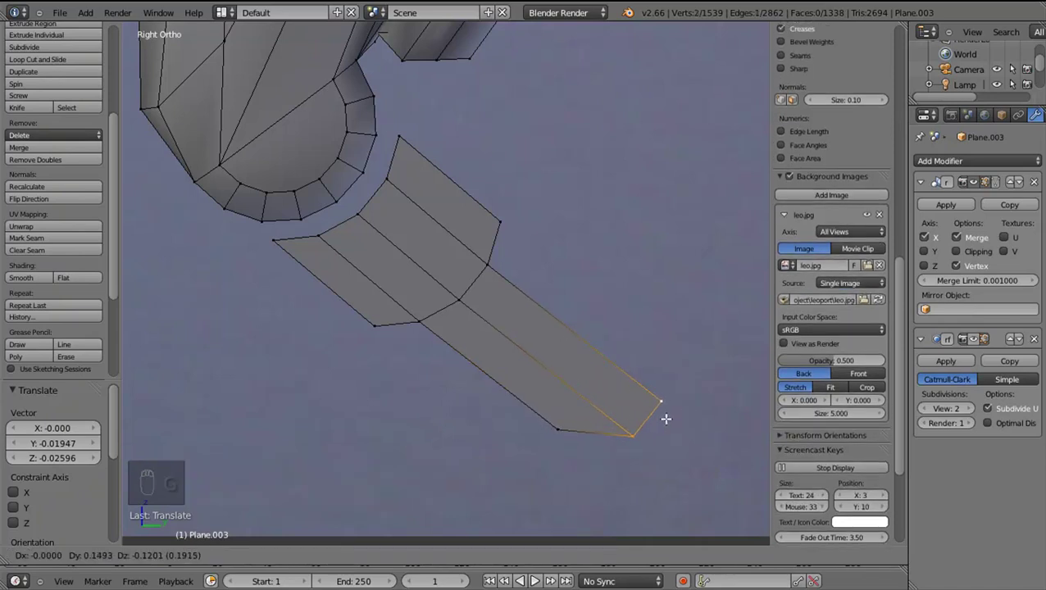
drag(667, 415, 384, 339)
right_click(299, 275)
Orbit to a user view and slide a corner vertex along the plate's edge
drag(332, 277, 415, 278)
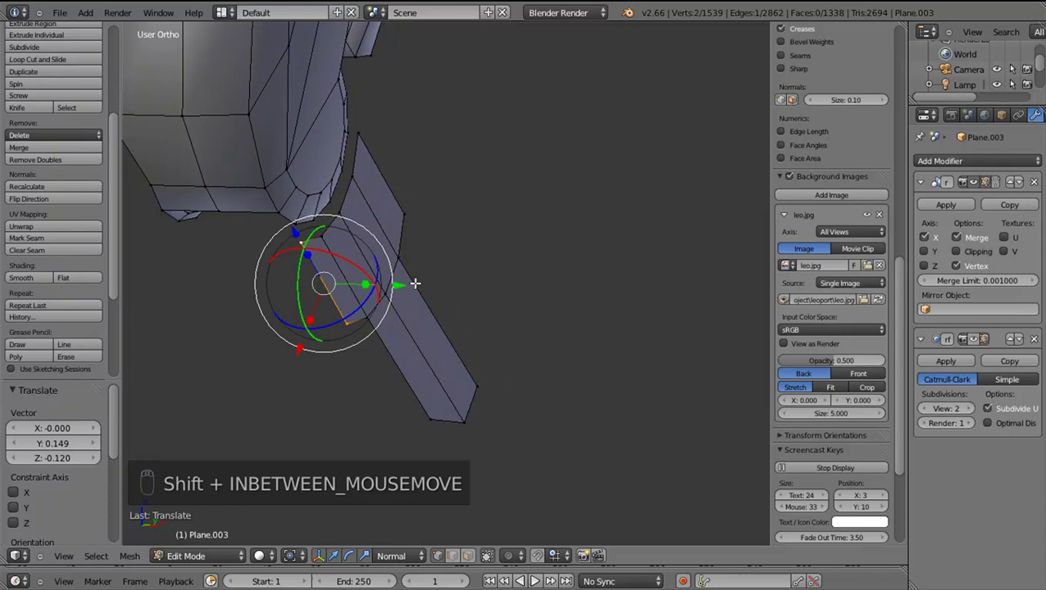
drag(402, 283, 399, 282)
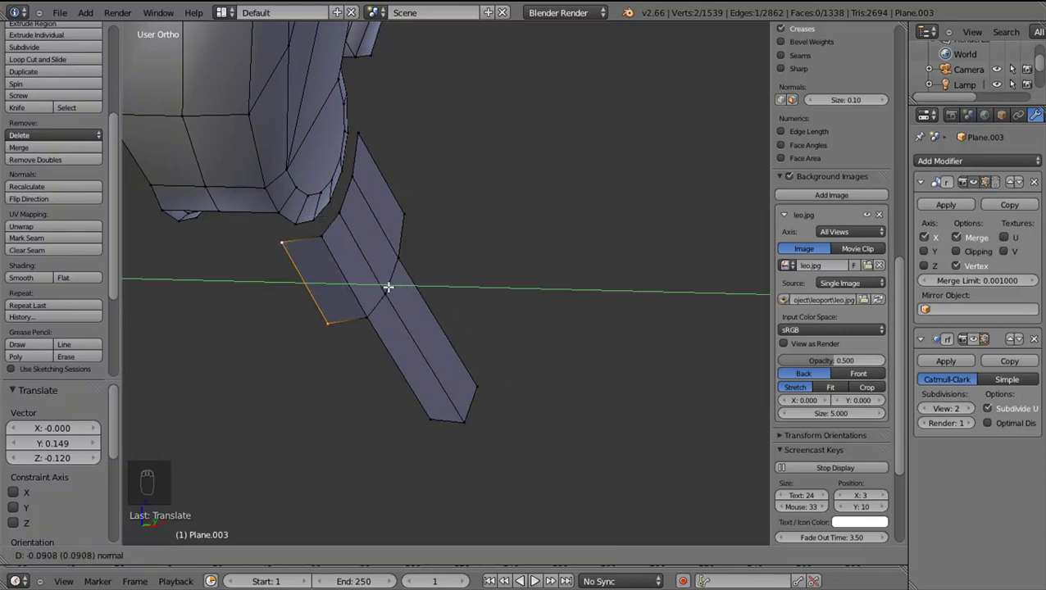
drag(359, 144, 415, 368)
drag(415, 368, 465, 199)
middle_click(465, 199)
drag(455, 167, 444, 166)
Undo a move, then tuck both corner vertices along X against the ankle
key(ctrl+z)
drag(424, 182, 457, 196)
drag(457, 196, 466, 174)
drag(466, 174, 445, 169)
drag(456, 173, 442, 168)
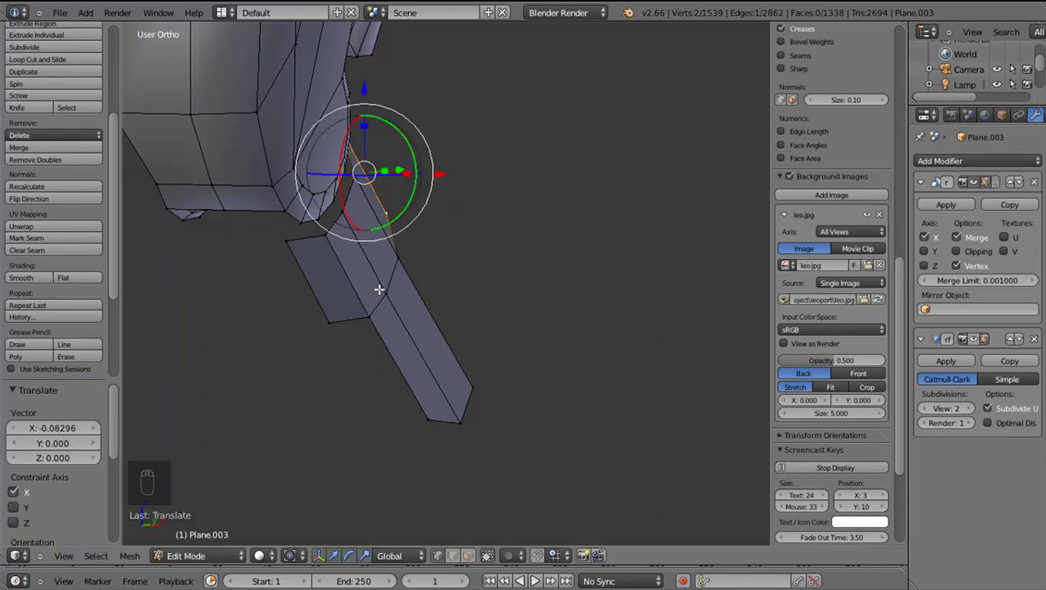
drag(357, 289, 1015, 408)
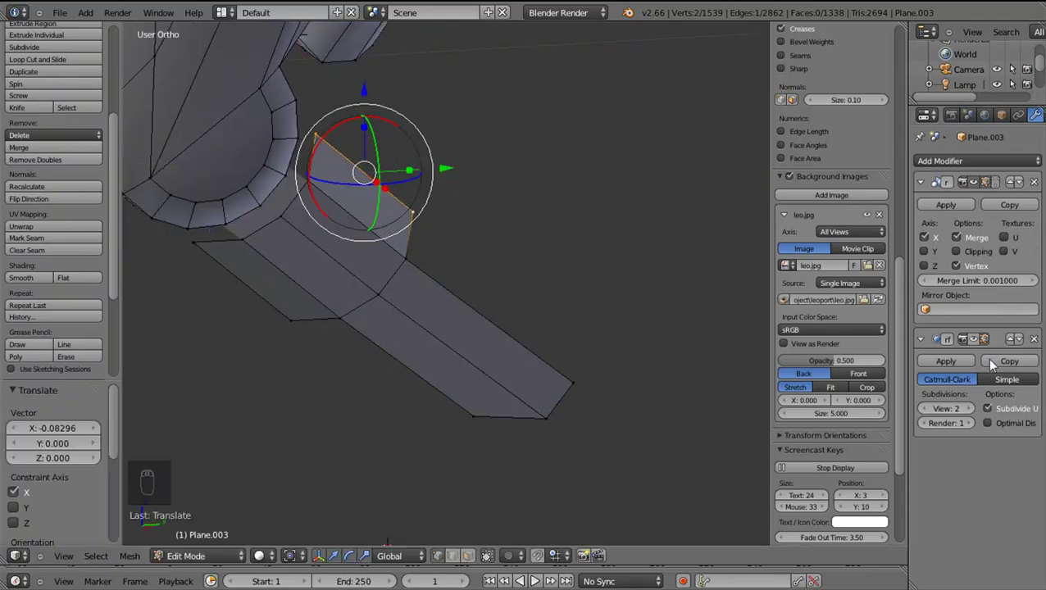
drag(465, 327, 452, 334)
Select the whole leg mesh, orbit around the ankle plate and return to side view
key(a)
key(a)
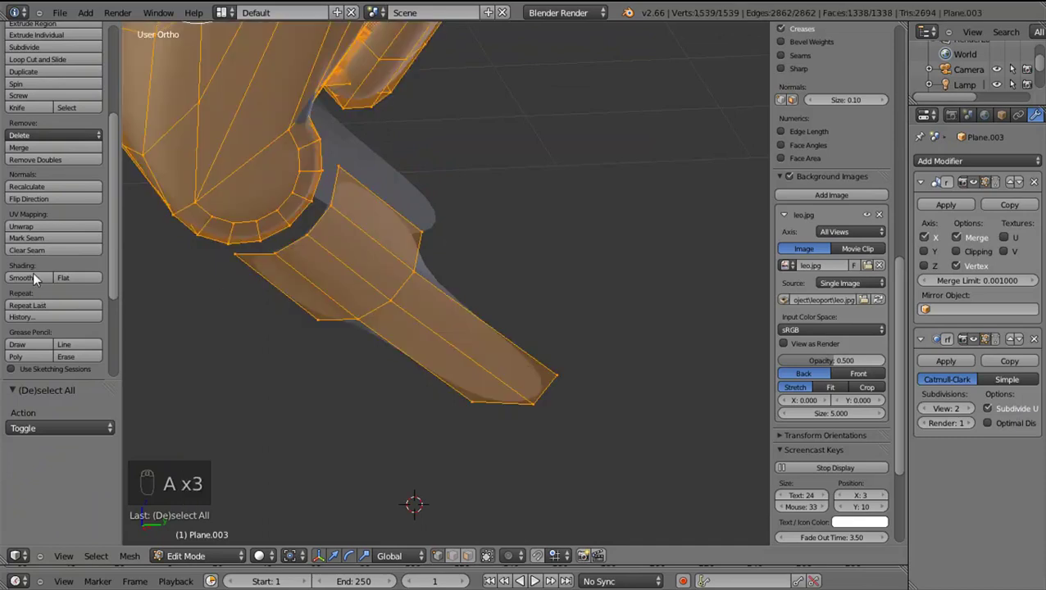
drag(38, 280, 16, 278)
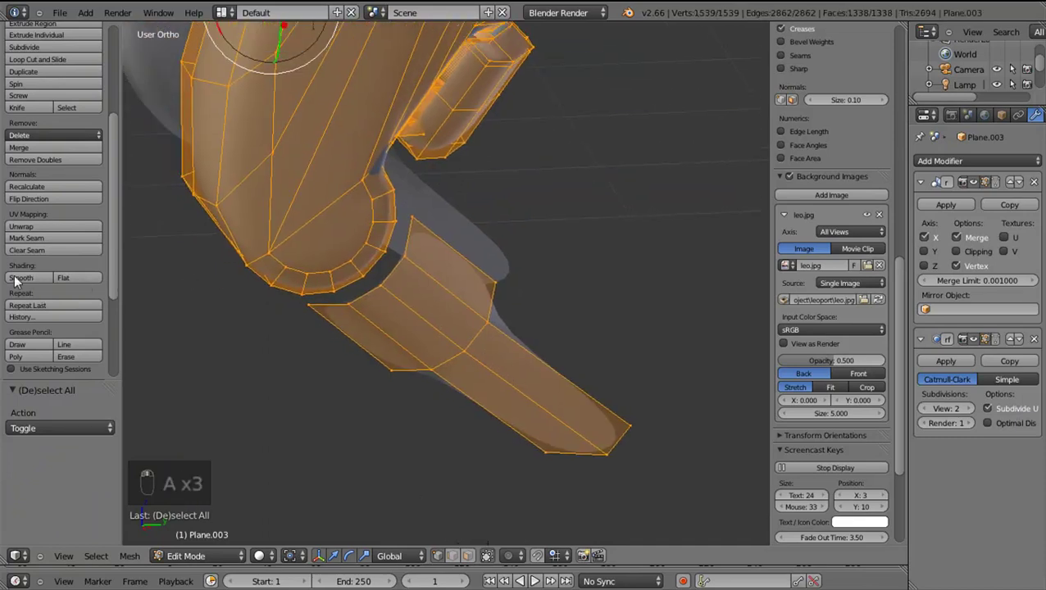
drag(18, 277, 464, 314)
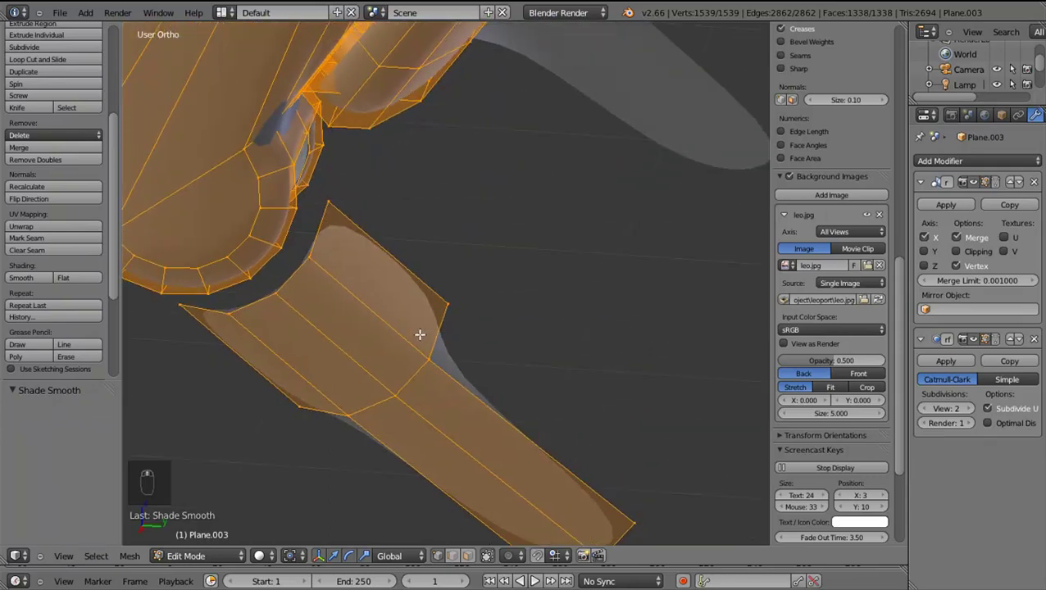
drag(436, 302, 488, 322)
drag(488, 322, 474, 320)
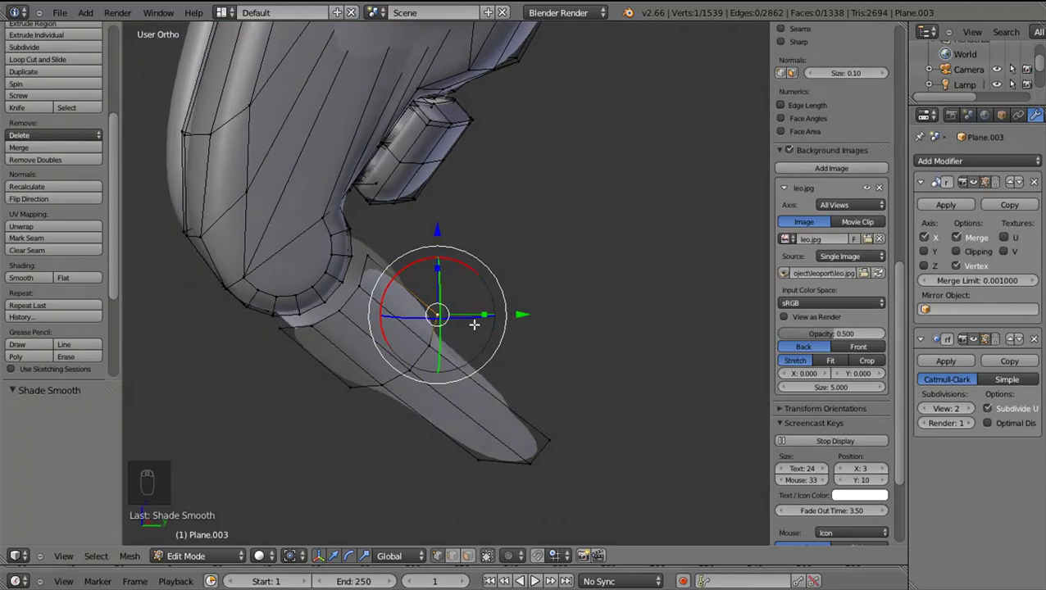
key(KP_3)
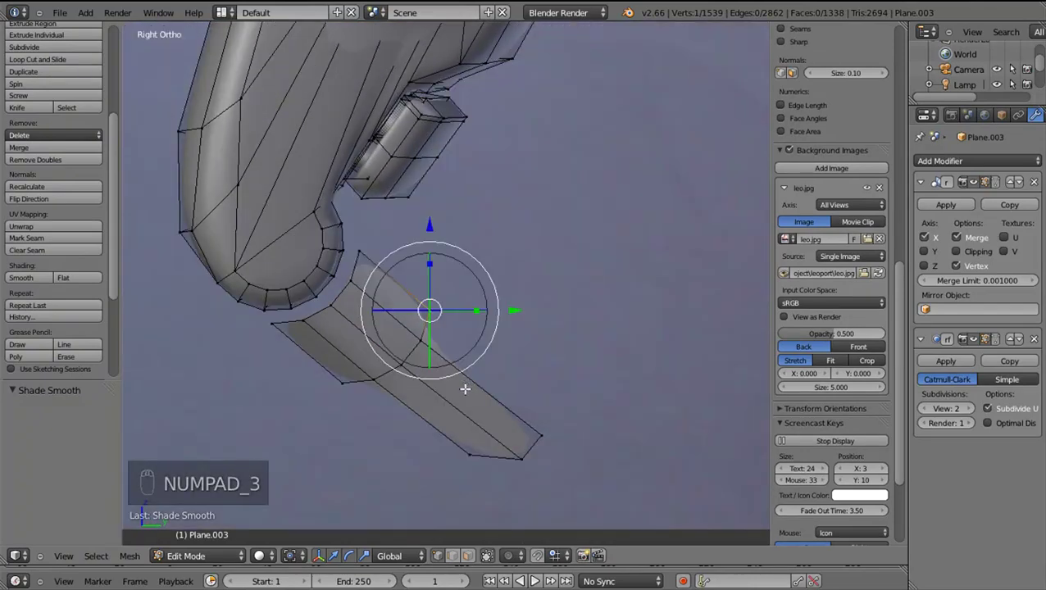
Try a loop cut and grouped selection on the plate, then undo both
key(ctrl+r)
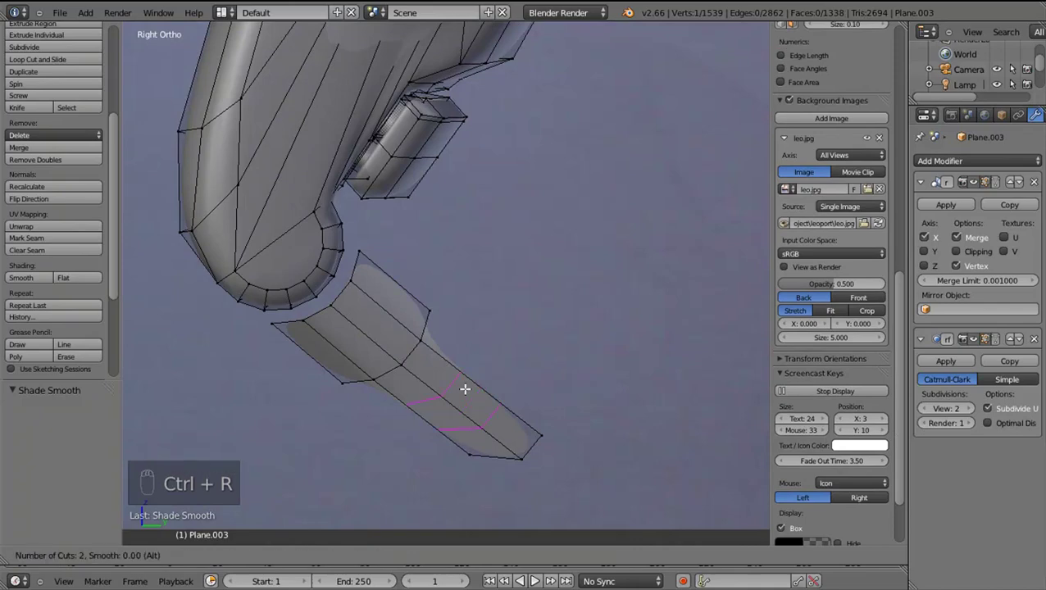
click(472, 388)
drag(513, 435, 492, 408)
drag(492, 408, 589, 410)
key(shift+g)
click(589, 410)
middle_click(592, 423)
drag(403, 366, 488, 391)
drag(473, 364, 488, 391)
key(ctrl+z)
key(ctrl+z)
Extend the plate down the foot, extrude, and delete the stray vertices at the shin's top
key(g)
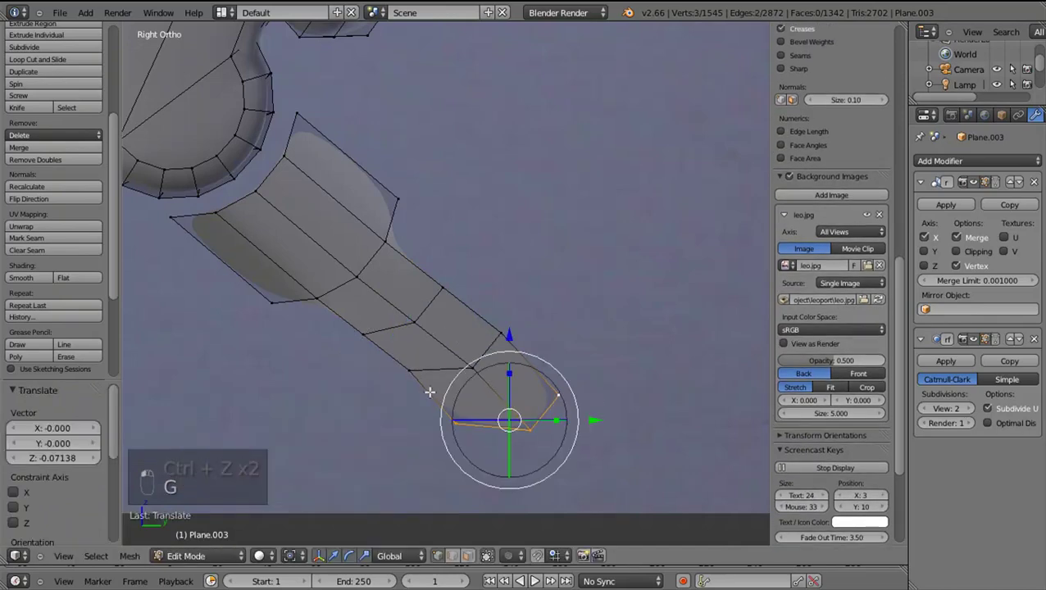
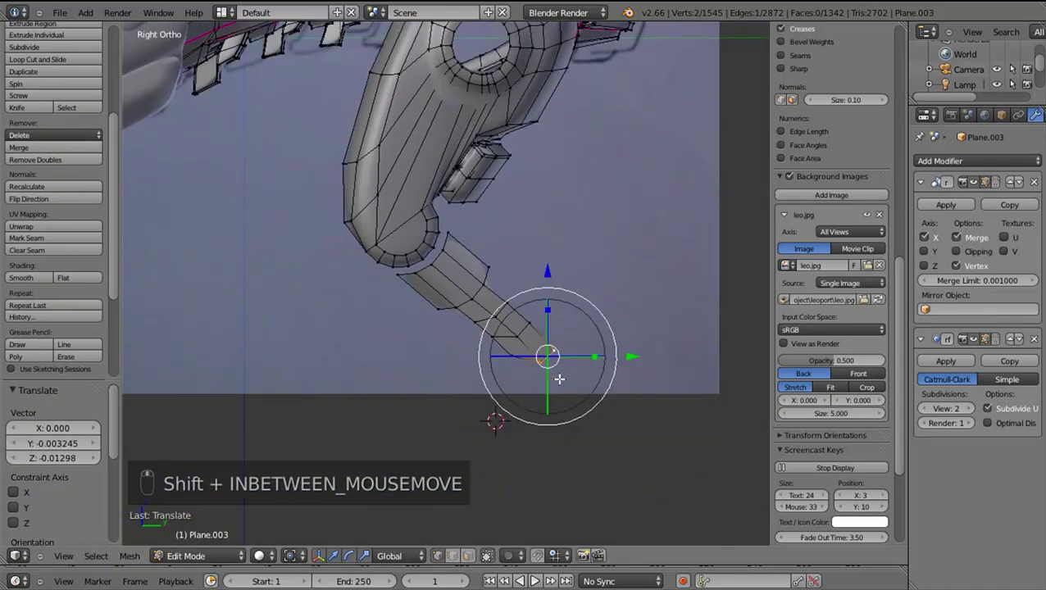
drag(568, 373, 591, 386)
key(e)
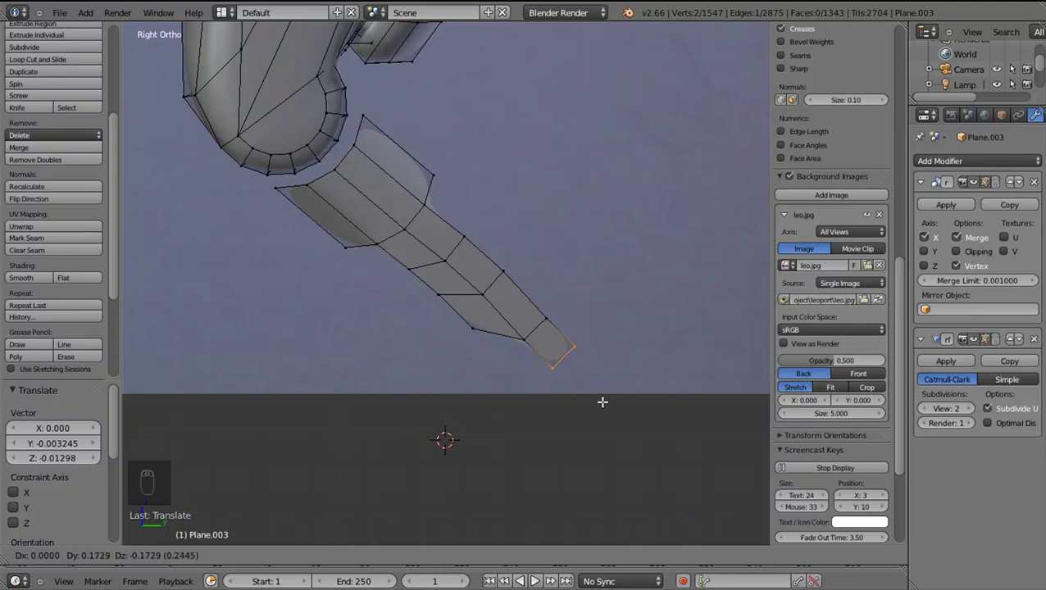
drag(596, 389, 590, 397)
key(x)
drag(516, 292, 554, 379)
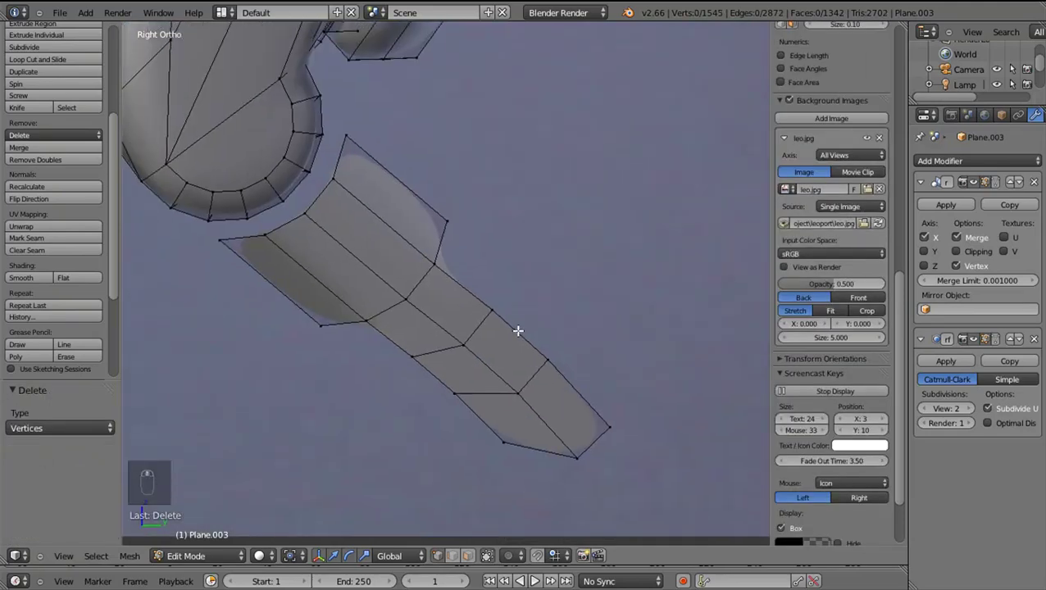
Orbit to the knee joint and select the whole lower shin piece as linked geometry
drag(467, 236, 364, 281)
middle_click(364, 282)
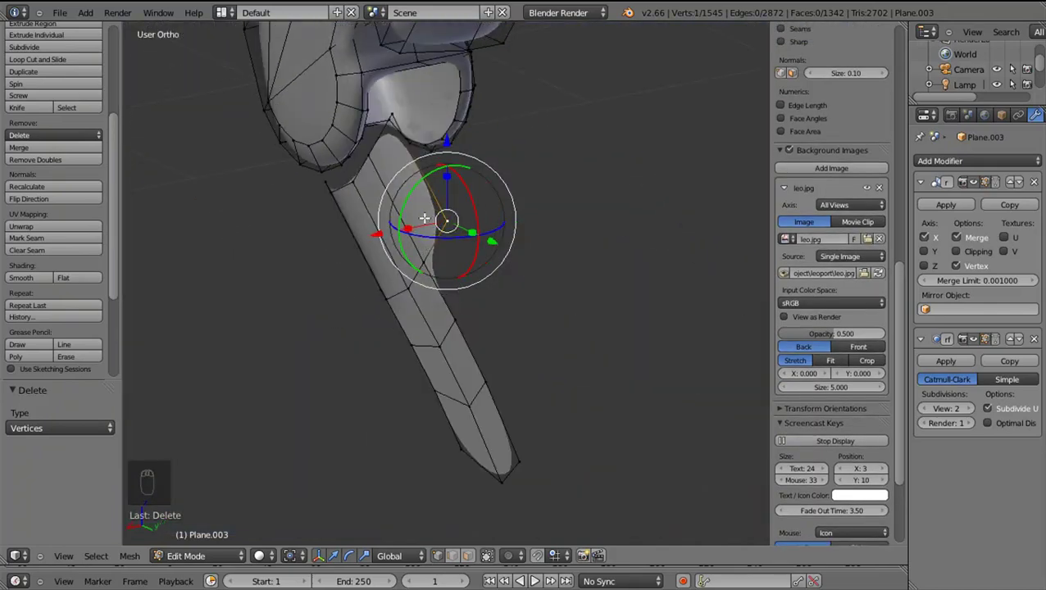
key(shift+l)
key(shift+l)
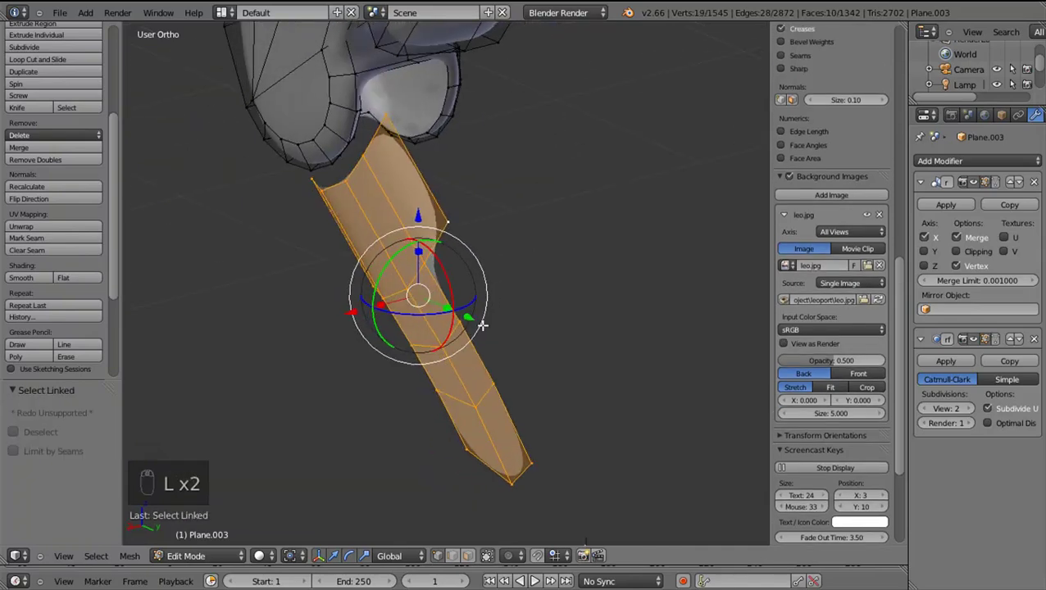
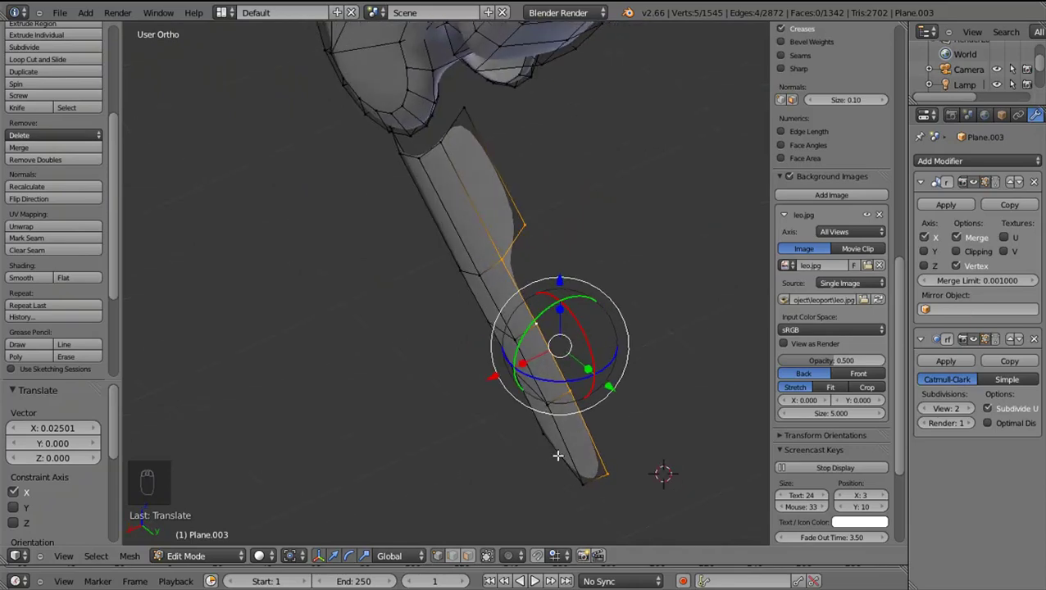
Nudge the shin piece's edge vertices sideways, checking the piece edge-on
drag(568, 467, 493, 502)
drag(494, 501, 522, 425)
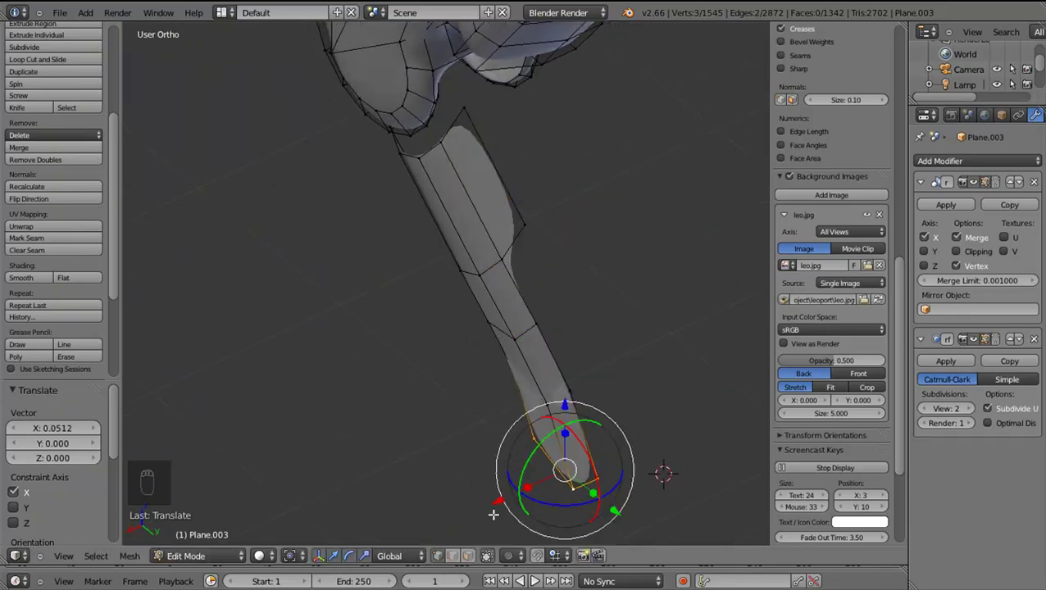
drag(578, 398, 531, 413)
drag(532, 412, 564, 392)
drag(514, 403, 478, 359)
middle_click(479, 359)
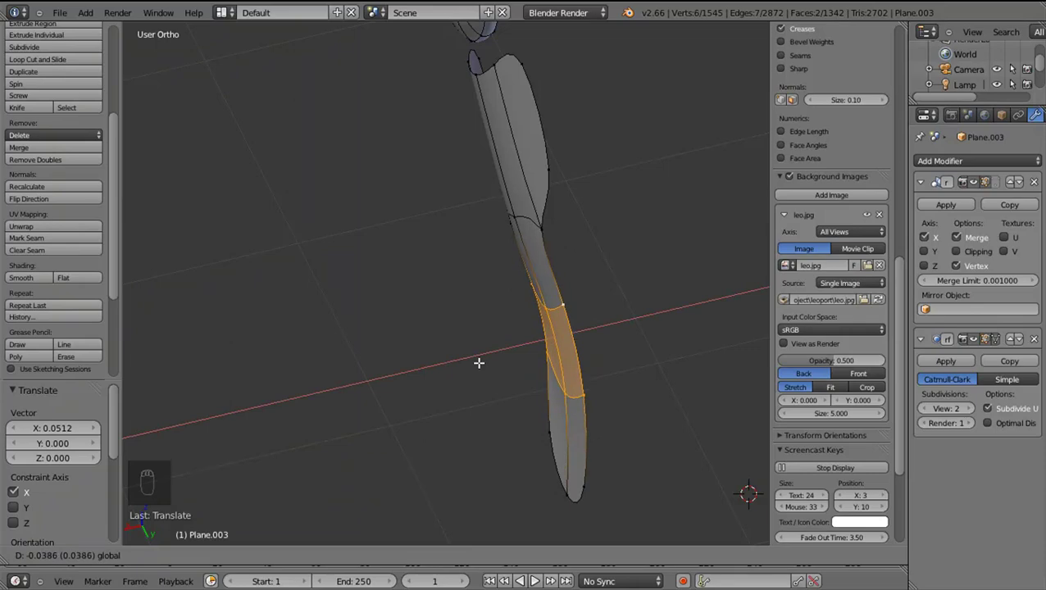
drag(452, 354, 513, 349)
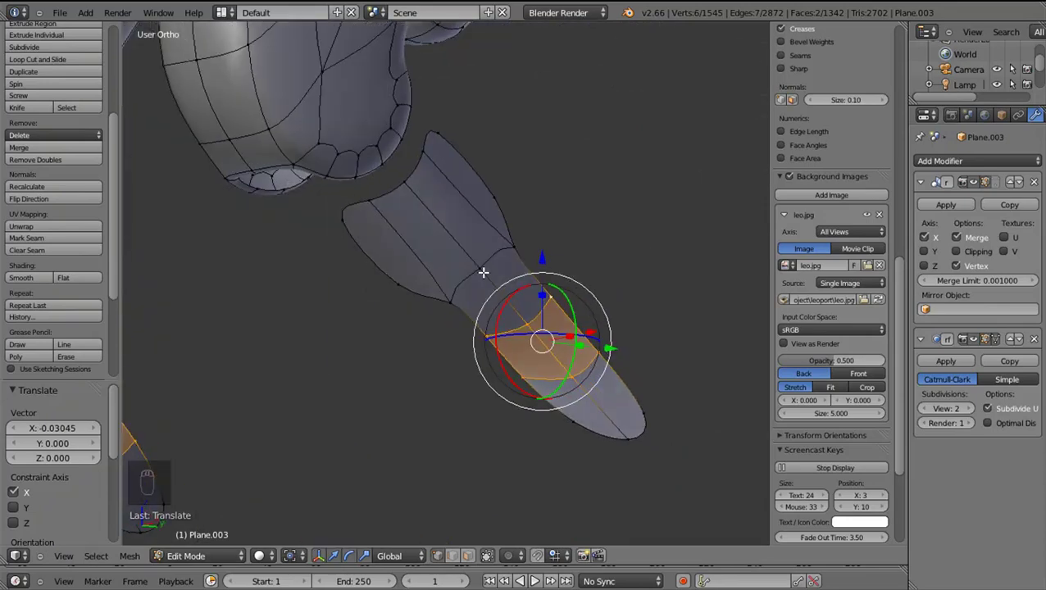
Select the small blade piece, duplicate it with Shift+D and move the copy to the other side
key(l)
drag(485, 269, 620, 349)
key(shift+d)
click(620, 349)
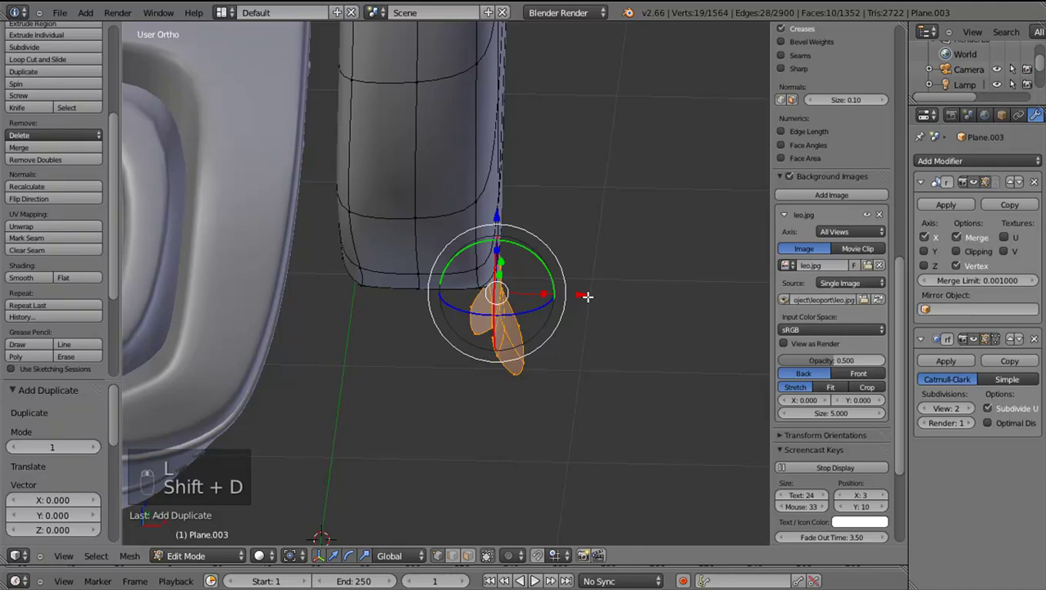
middle_click(576, 296)
drag(547, 299, 500, 306)
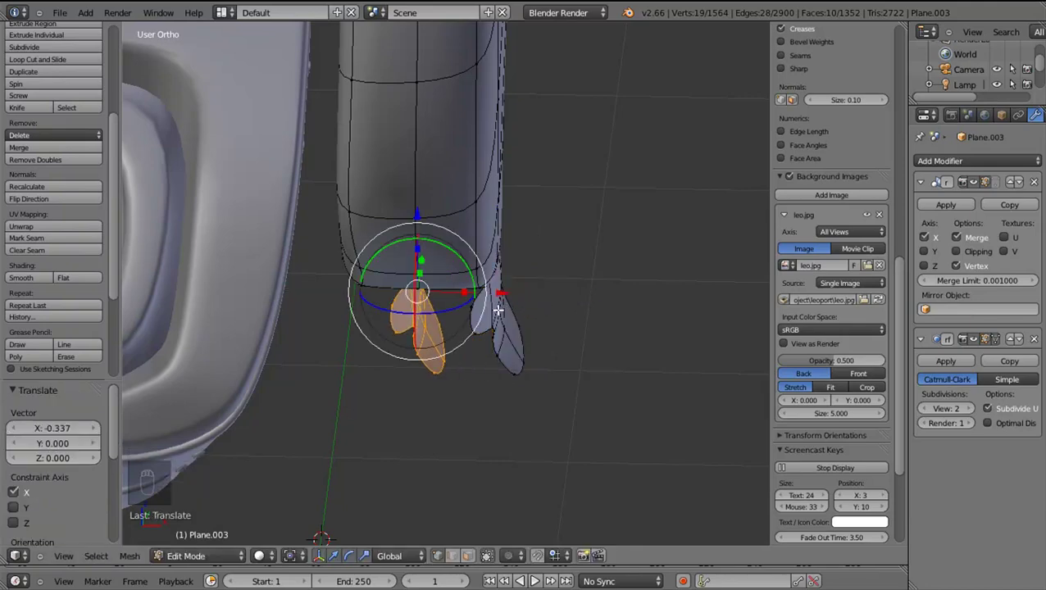
drag(528, 312, 144, 568)
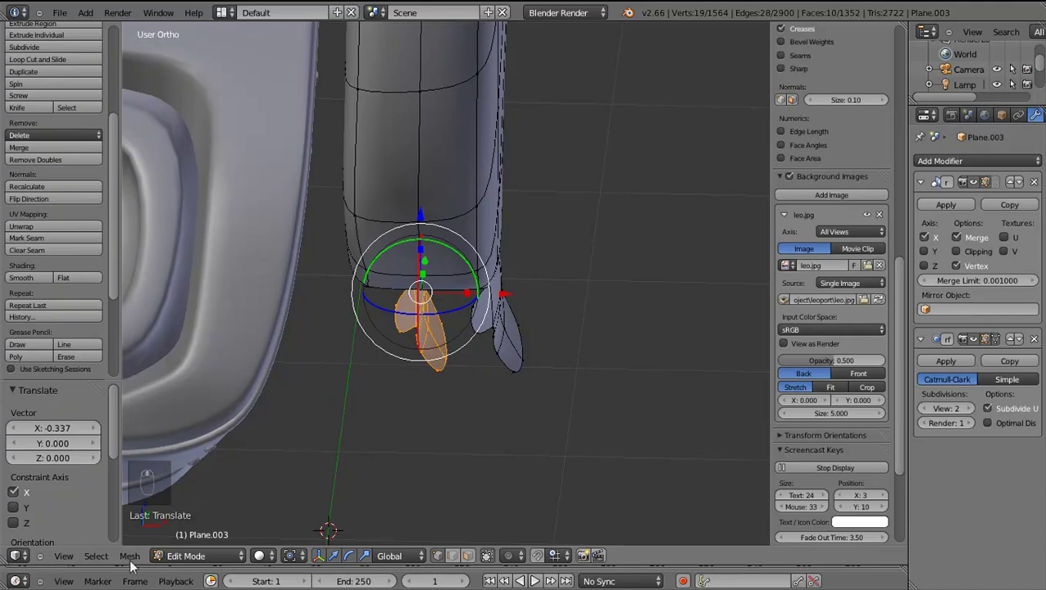
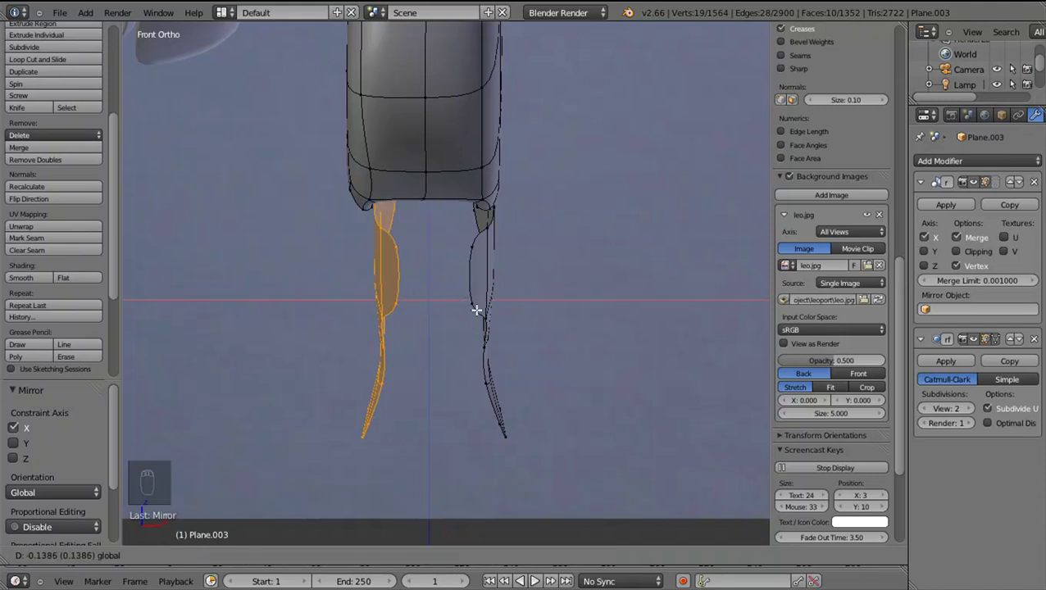
Position the mirrored blade copy, then select and move the shin piece along the leg
drag(487, 305, 559, 296)
key(l)
drag(559, 296, 549, 298)
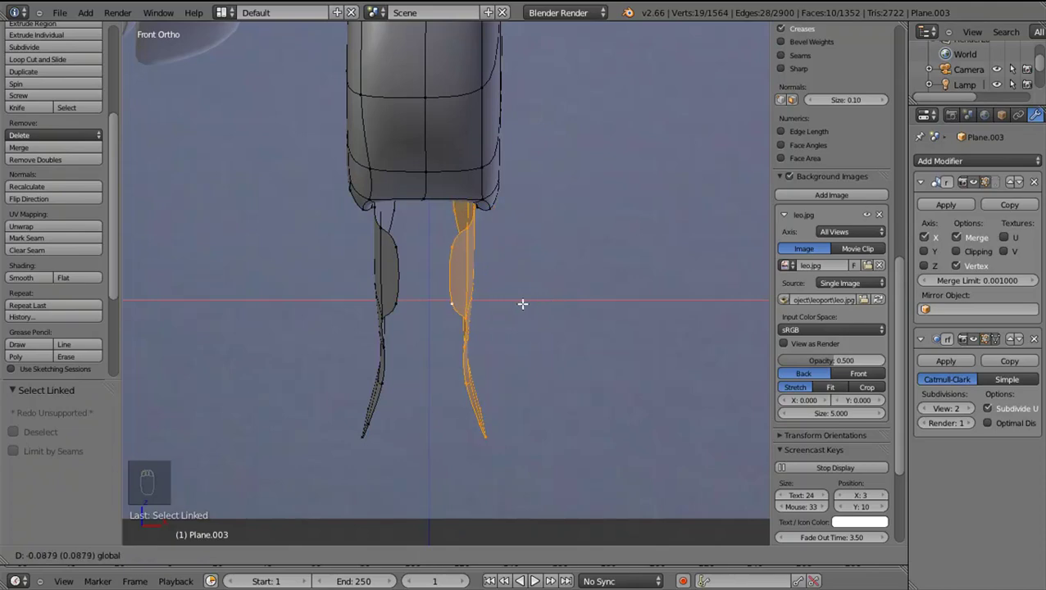
drag(475, 296, 395, 305)
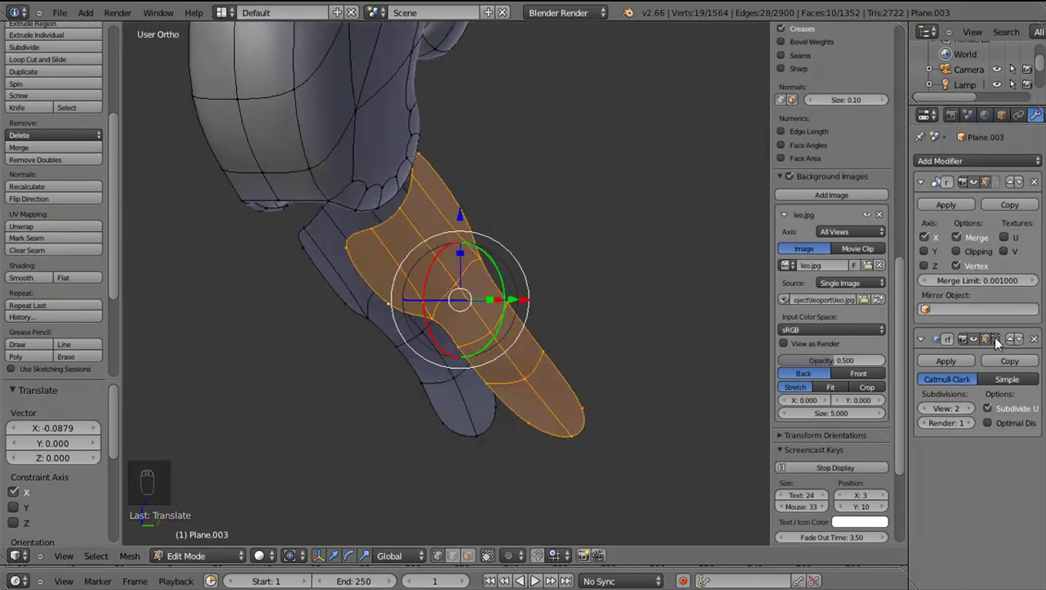
drag(839, 379, 452, 567)
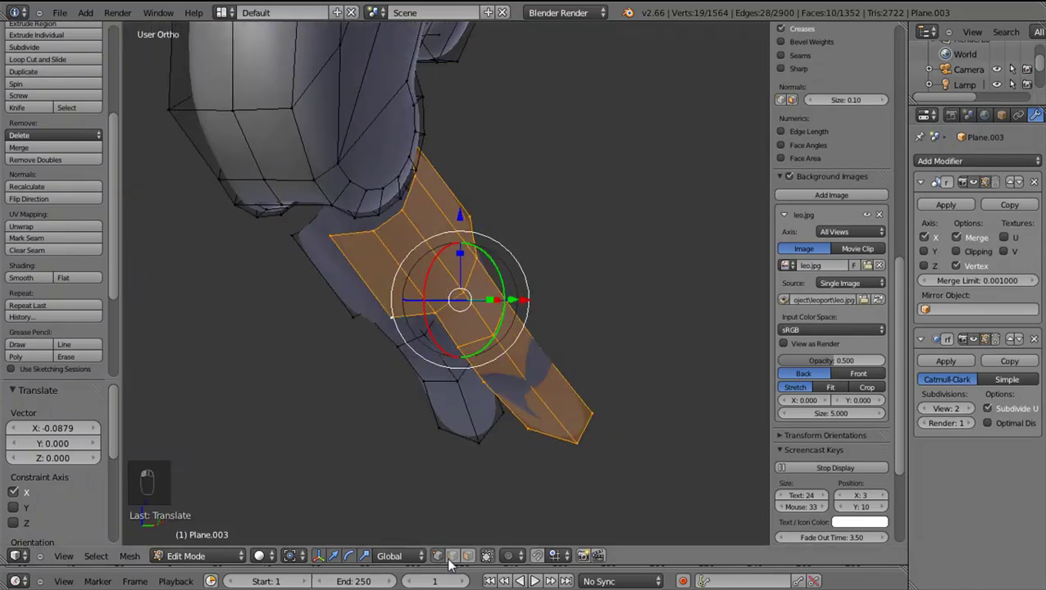
click(345, 313)
Fill the open gap near the leg tube's lower end with a new face
right_click(359, 281)
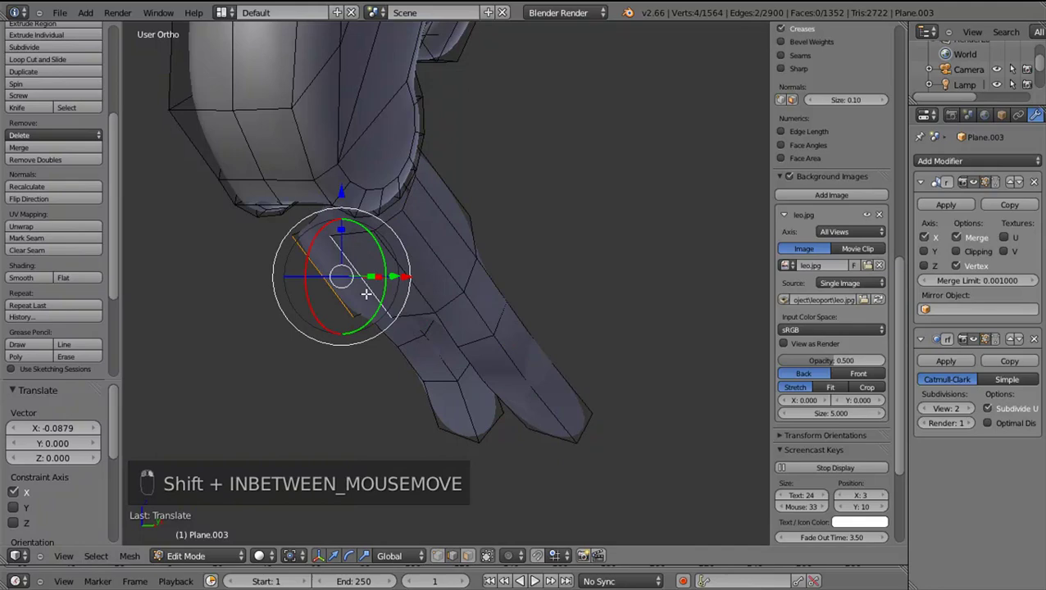
key(shift+f)
right_click(440, 317)
middle_click(433, 251)
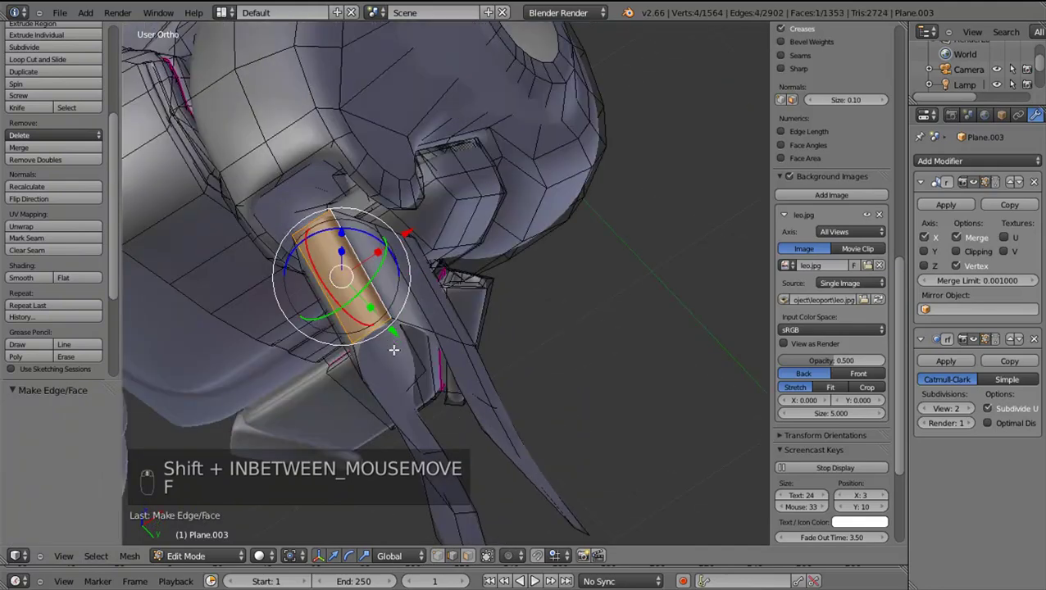
Select the entire mesh and recalculate normals with Ctrl+N, toggling shading to check
key(a)
key(a)
key(ctrl+n)
key(z)
key(z)
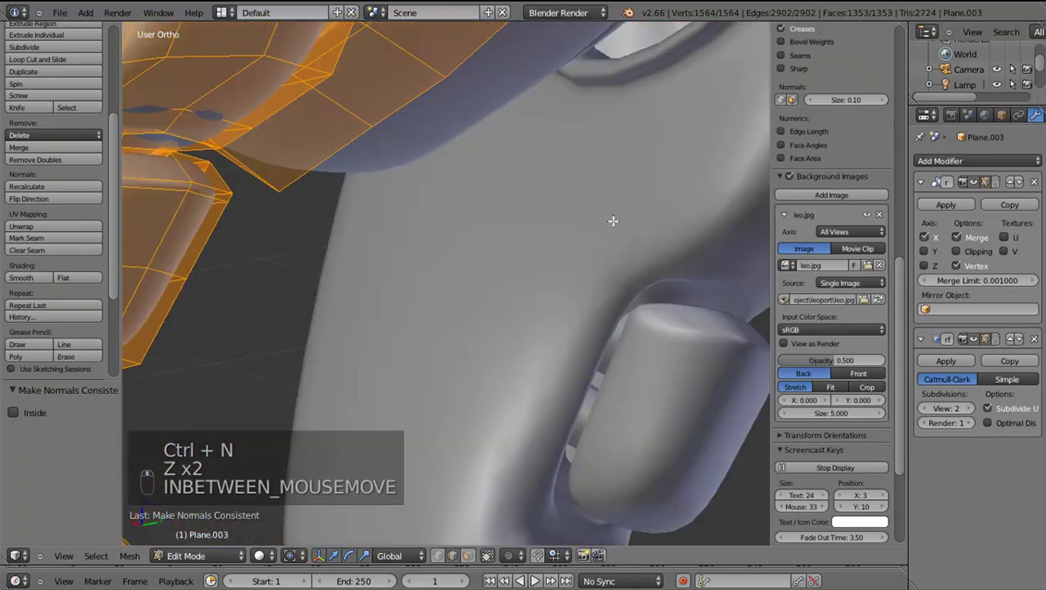
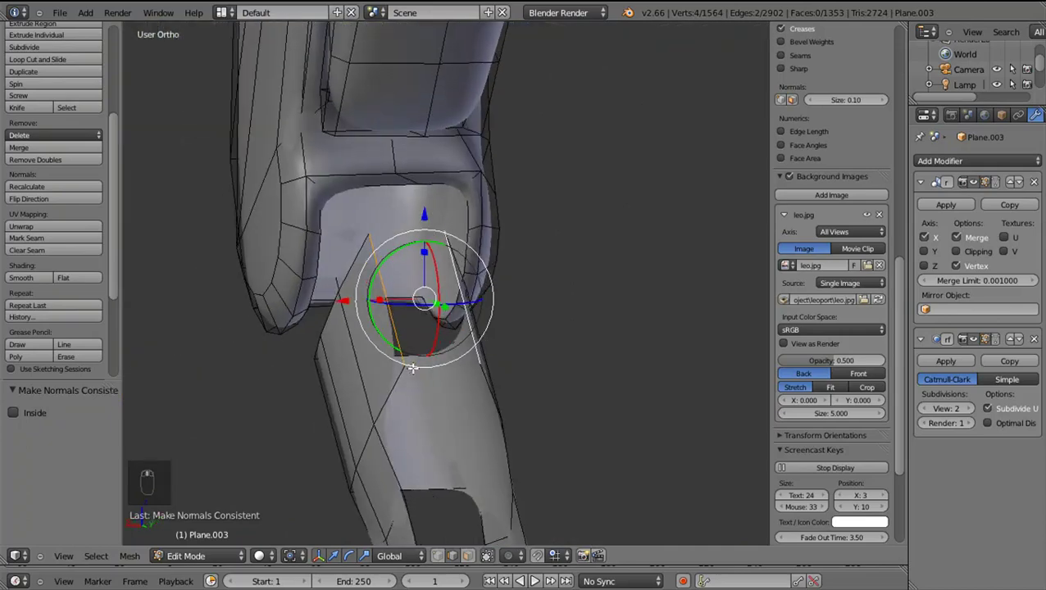
Fill the last gap face, then extrude the shin's bottom edge loop and shrink it inward
key(f)
drag(451, 313, 475, 351)
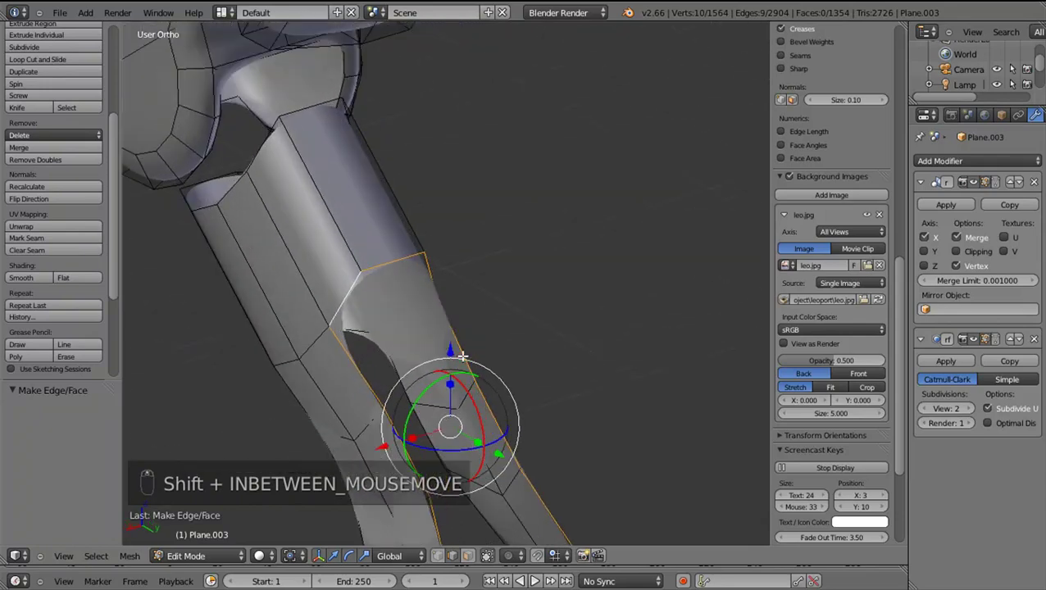
key(e)
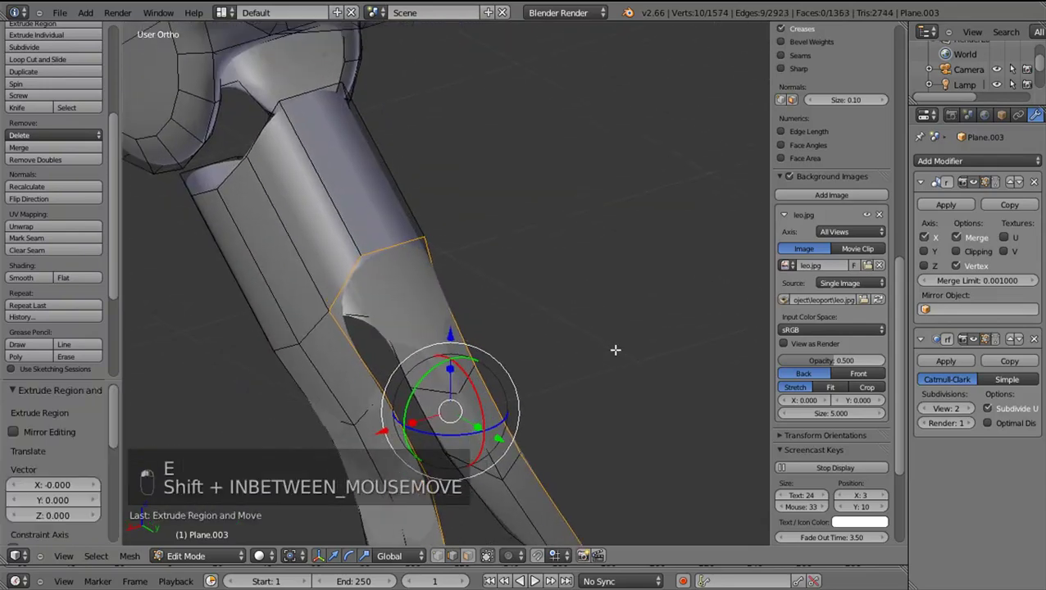
key(s)
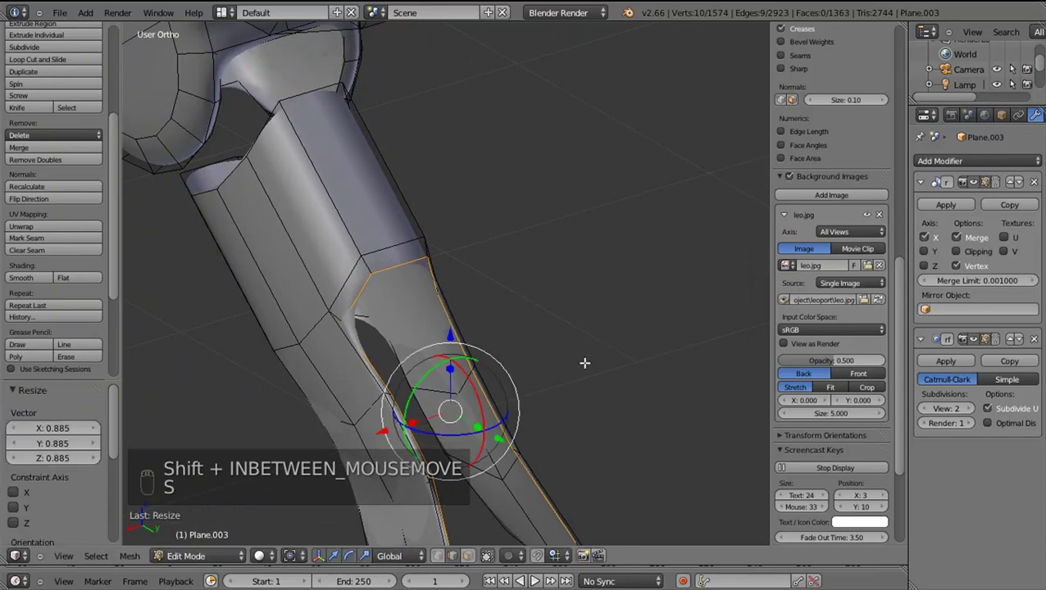
drag(539, 378, 411, 411)
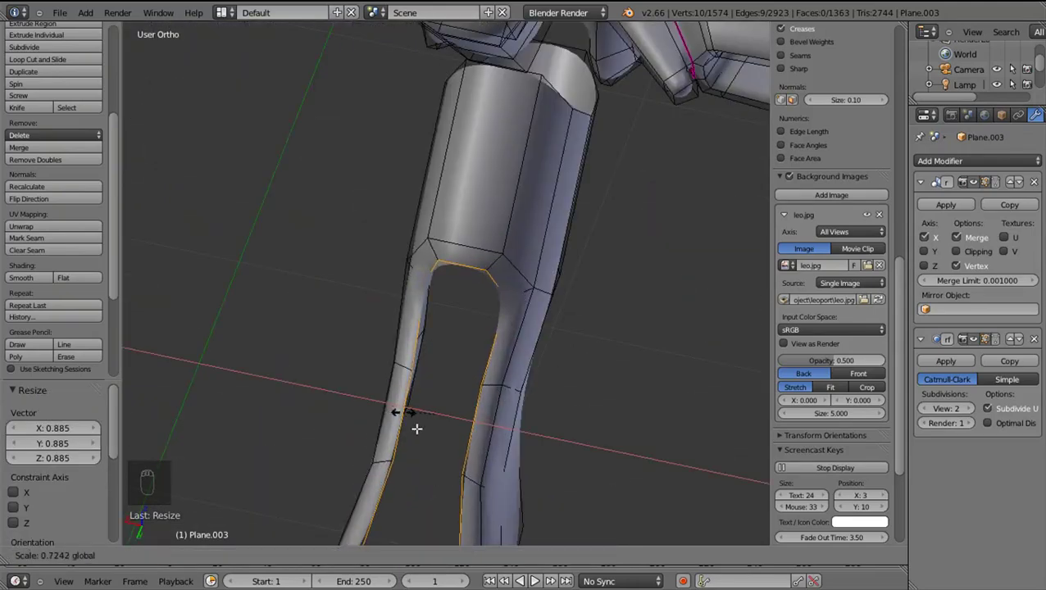
Insert a single edge loop around the shin near its lower end and confirm its position
key(ctrl+r)
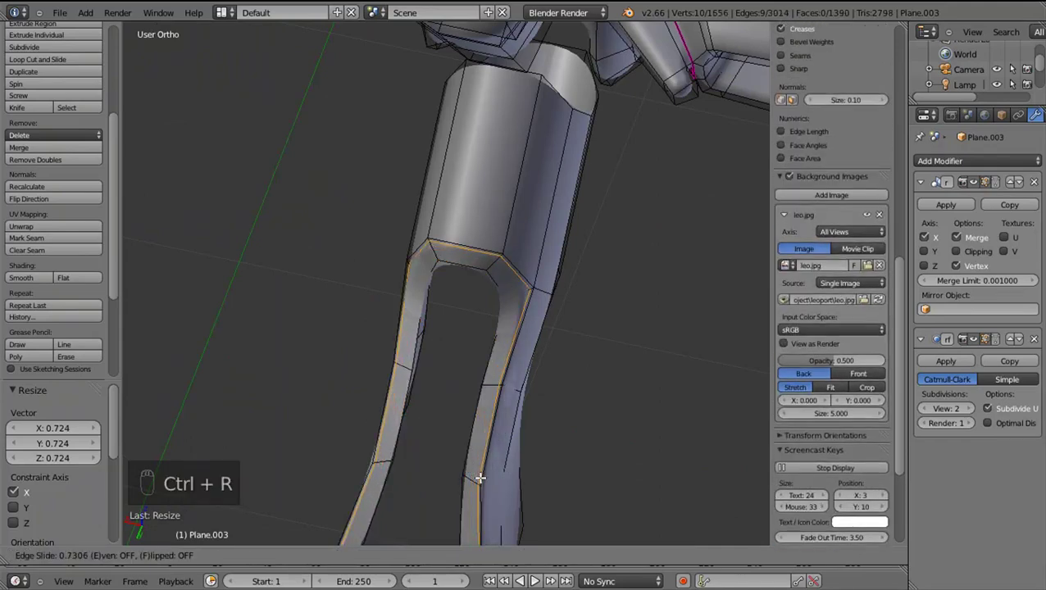
middle_click(527, 475)
drag(958, 350, 559, 304)
drag(559, 304, 542, 340)
drag(536, 347, 607, 355)
key(w)
click(607, 355)
key(KP_3)
click(510, 364)
middle_click(506, 379)
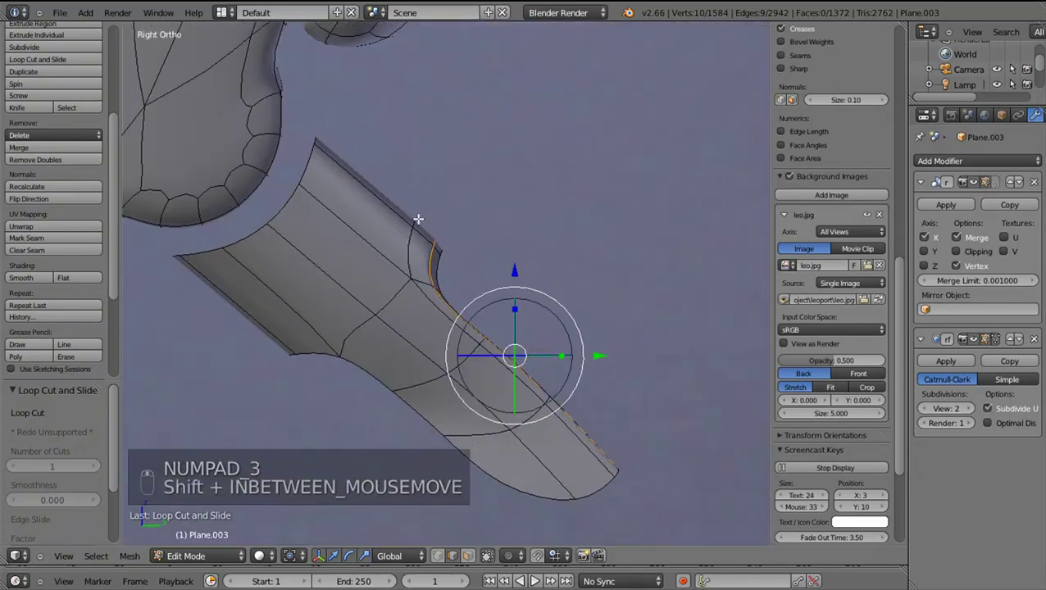
Select the shin's corner vertices in side view and move the rim edge into place
middle_click(415, 214)
right_click(434, 230)
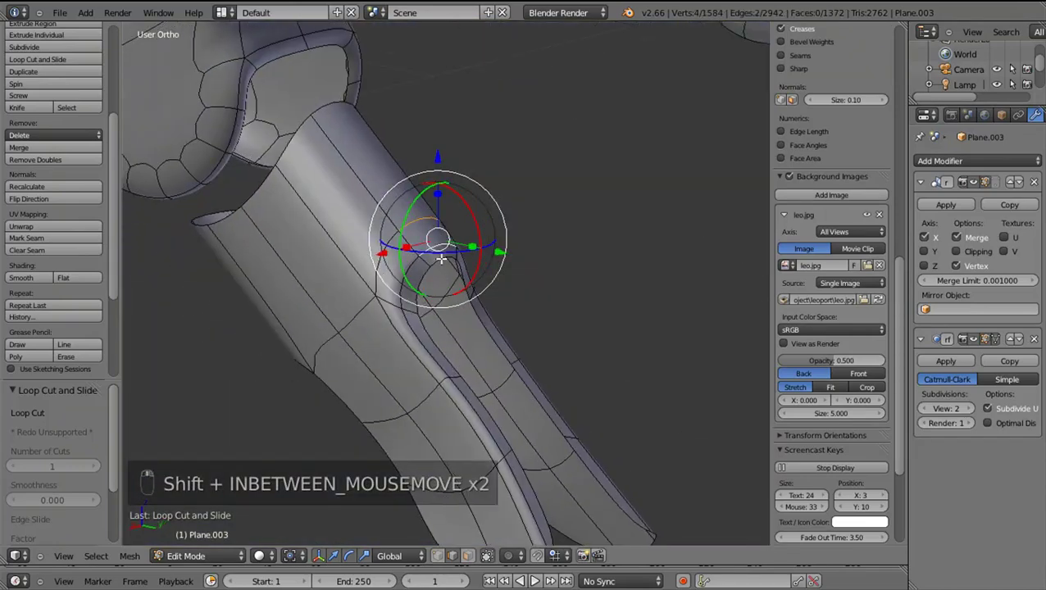
key(shift+KP_3)
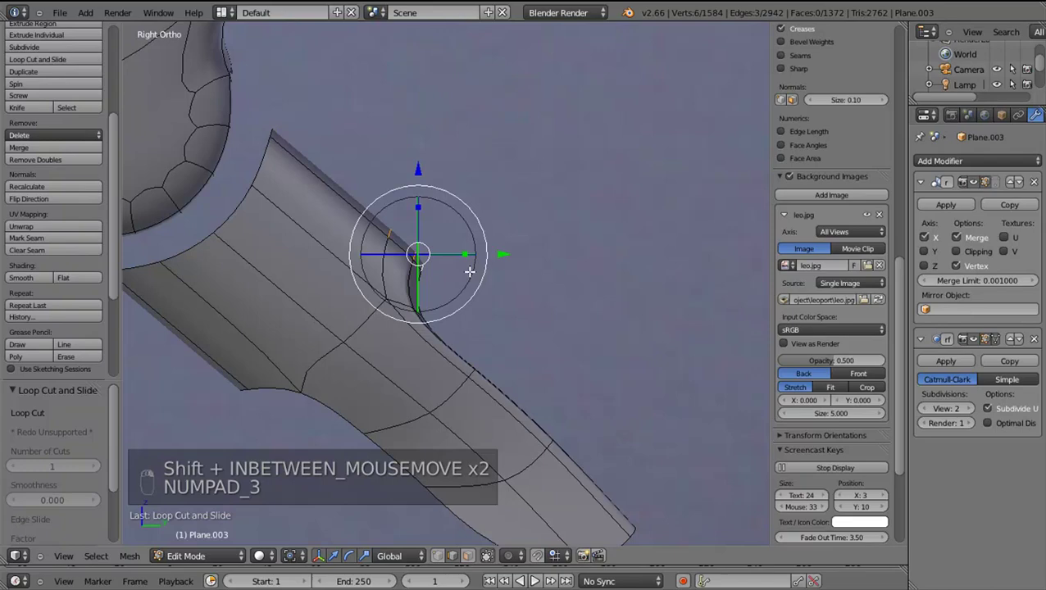
key(g)
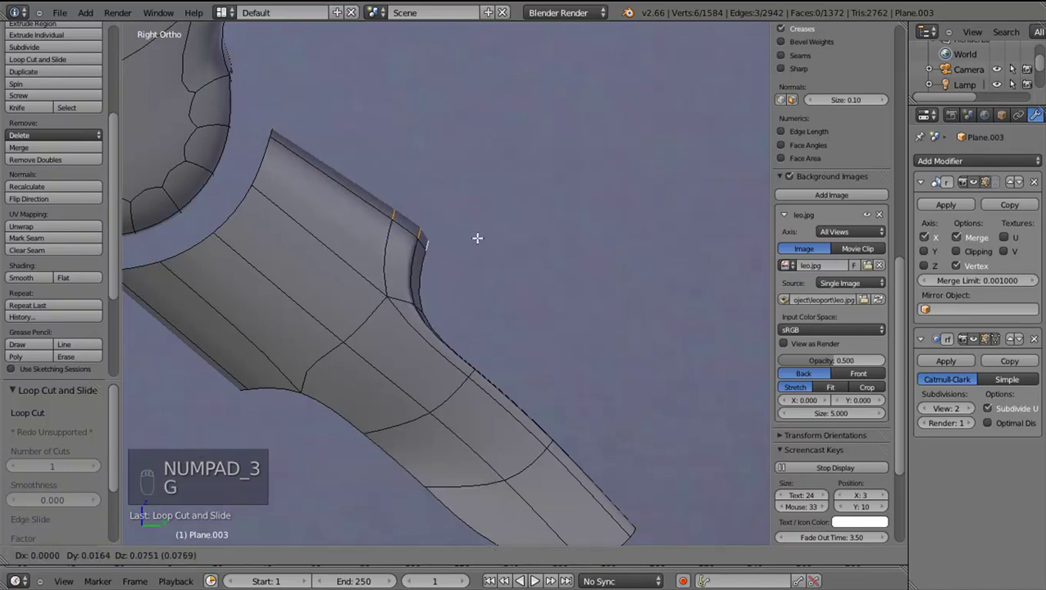
drag(422, 298, 384, 311)
drag(384, 311, 444, 194)
right_click(444, 193)
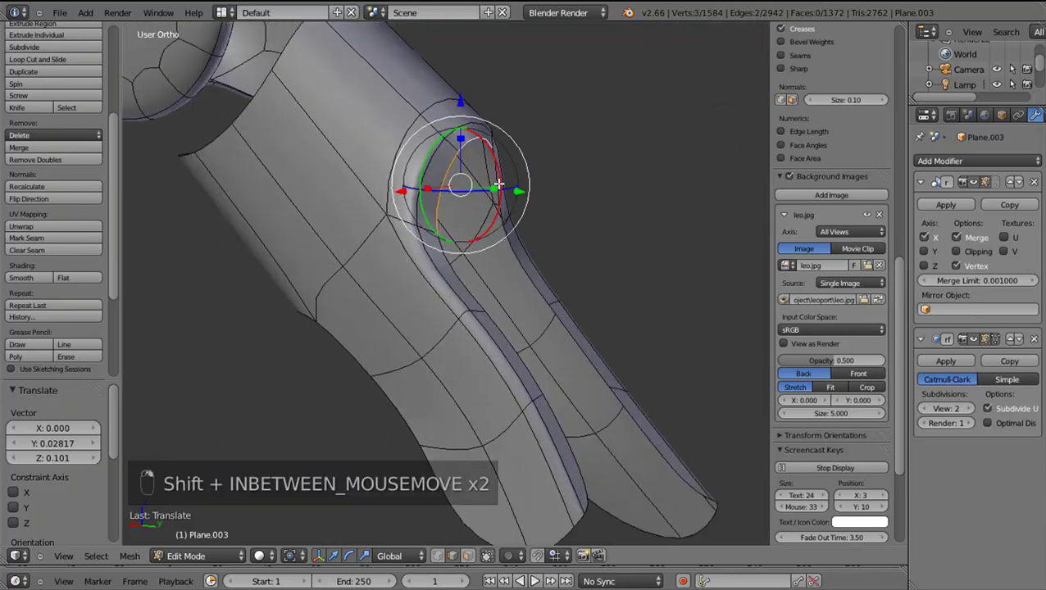
key(shift+w)
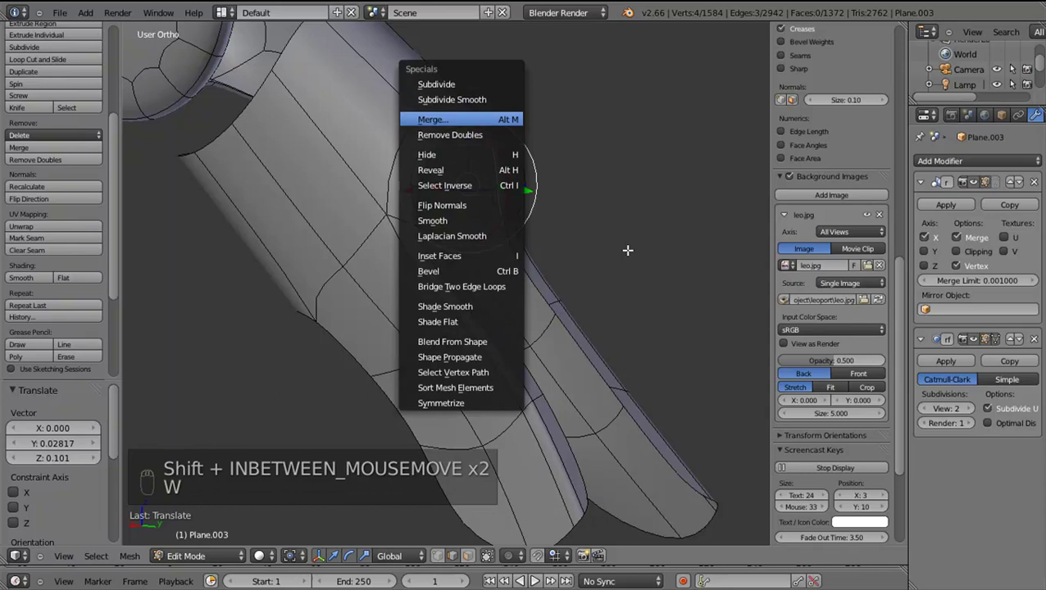
drag(578, 252, 578, 252)
key(KP_3)
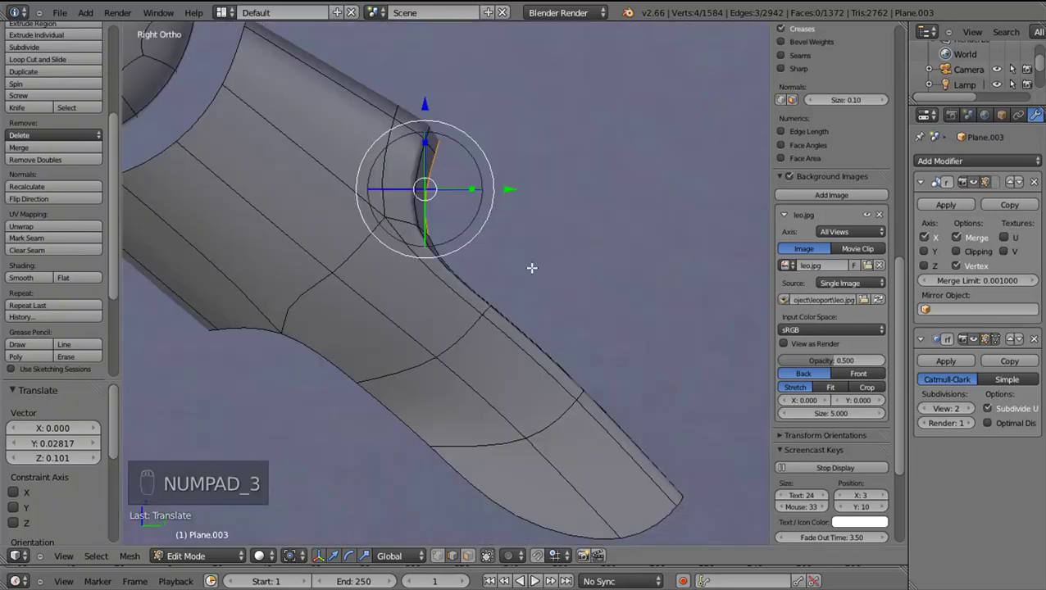
key(shift+d)
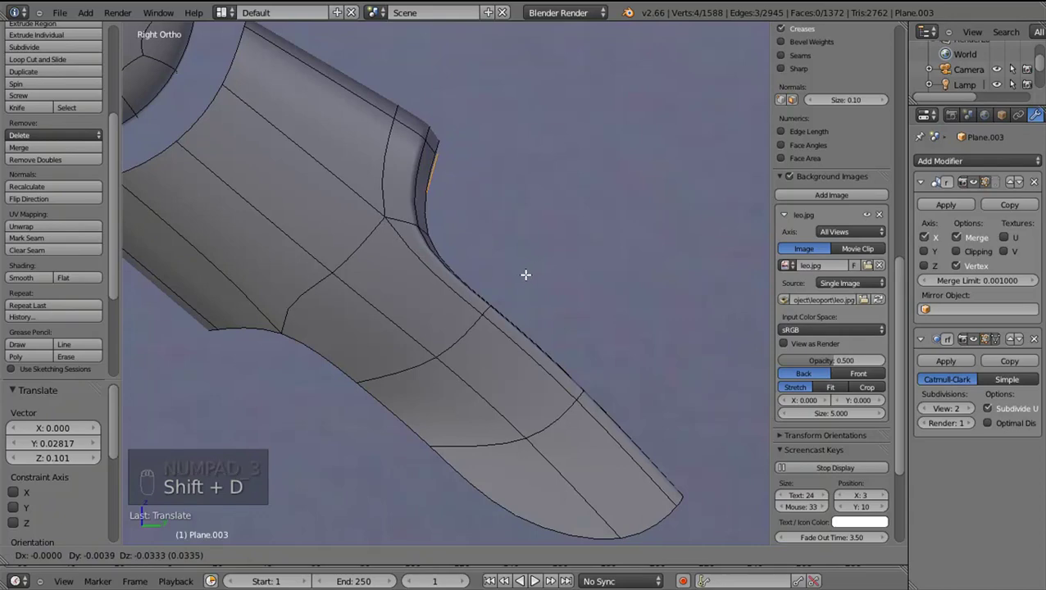
Scale the groove rim edge on X, extrude it twice, move the new edge and check it in wireframe
drag(452, 290, 375, 205)
drag(376, 203, 381, 203)
key(KP_3)
key(z)
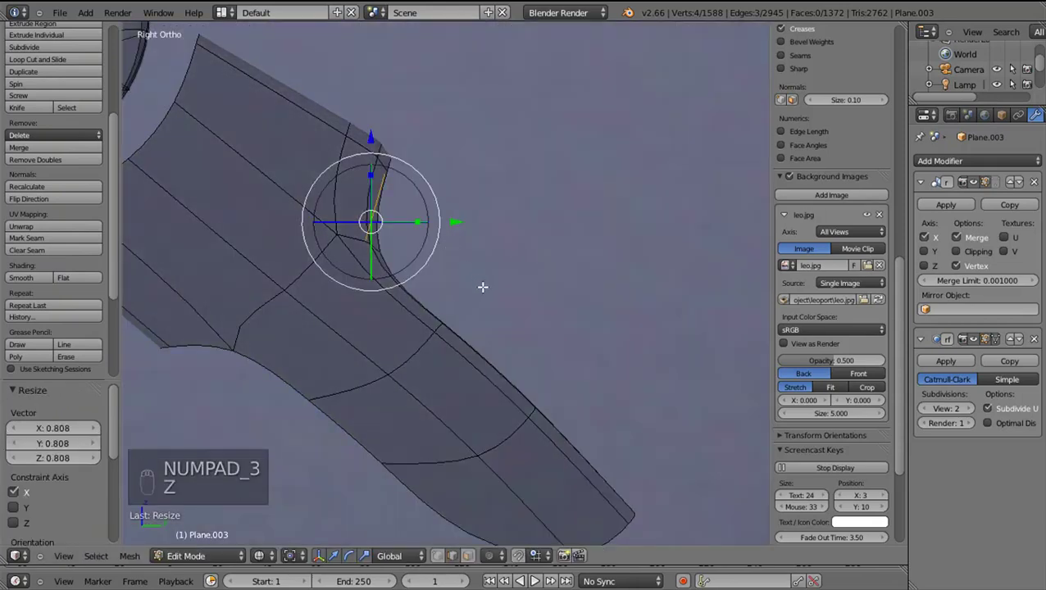
key(e)
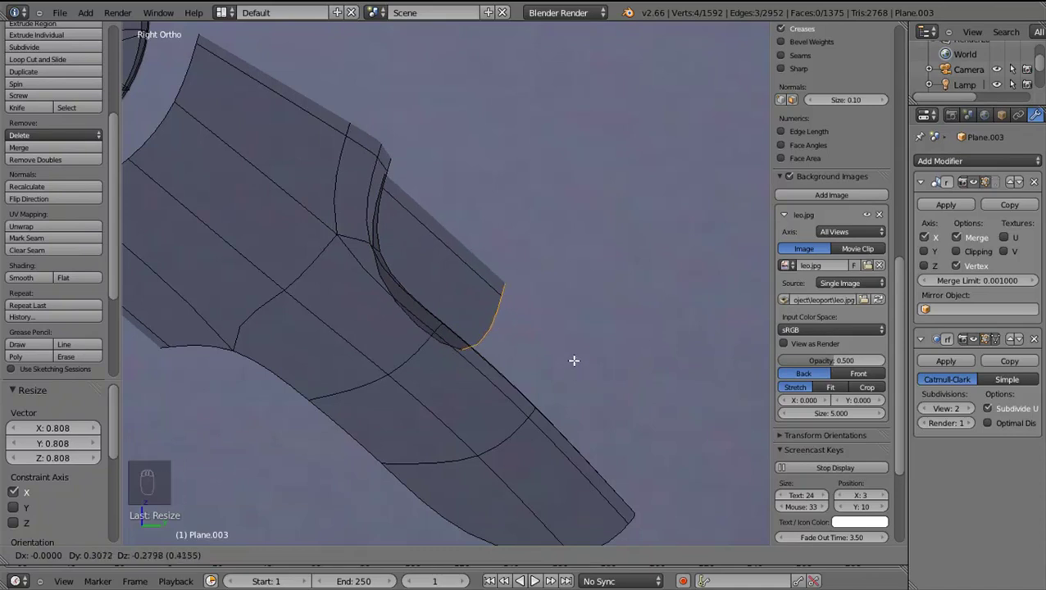
drag(575, 357, 660, 459)
key(e)
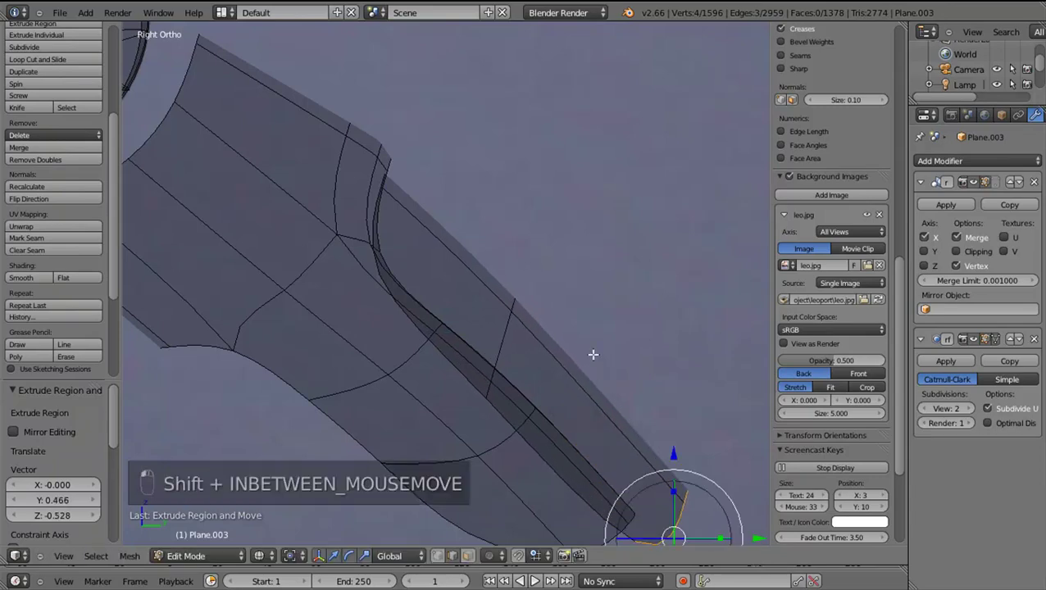
key(shift+s)
key(g)
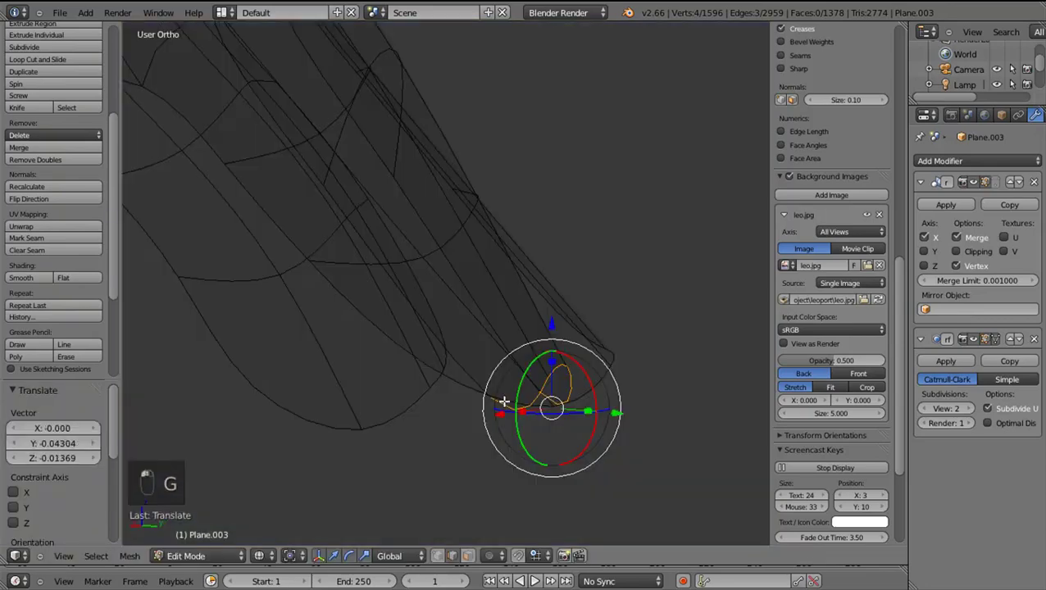
key(z)
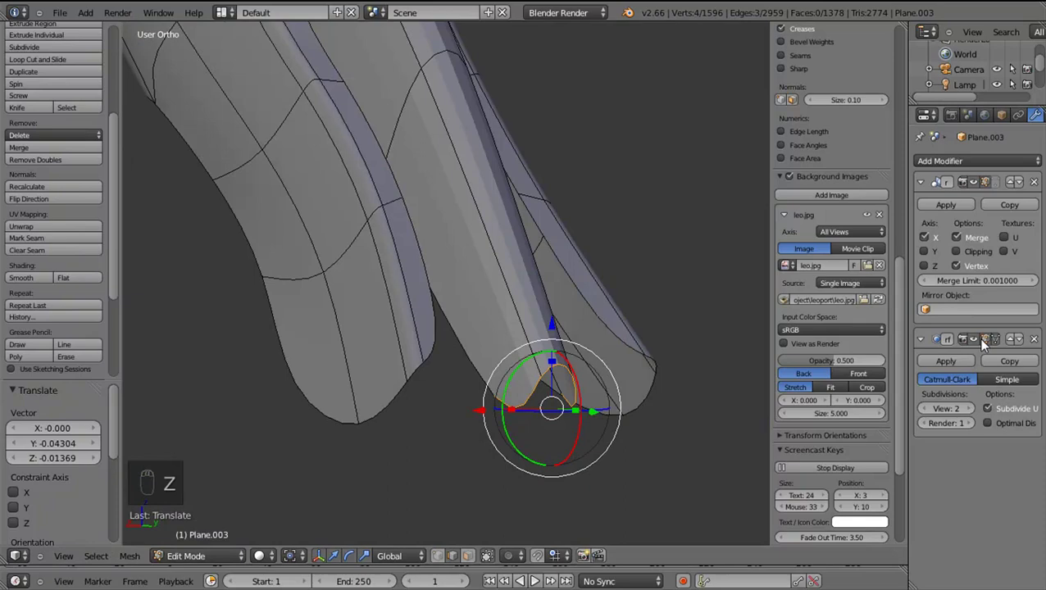
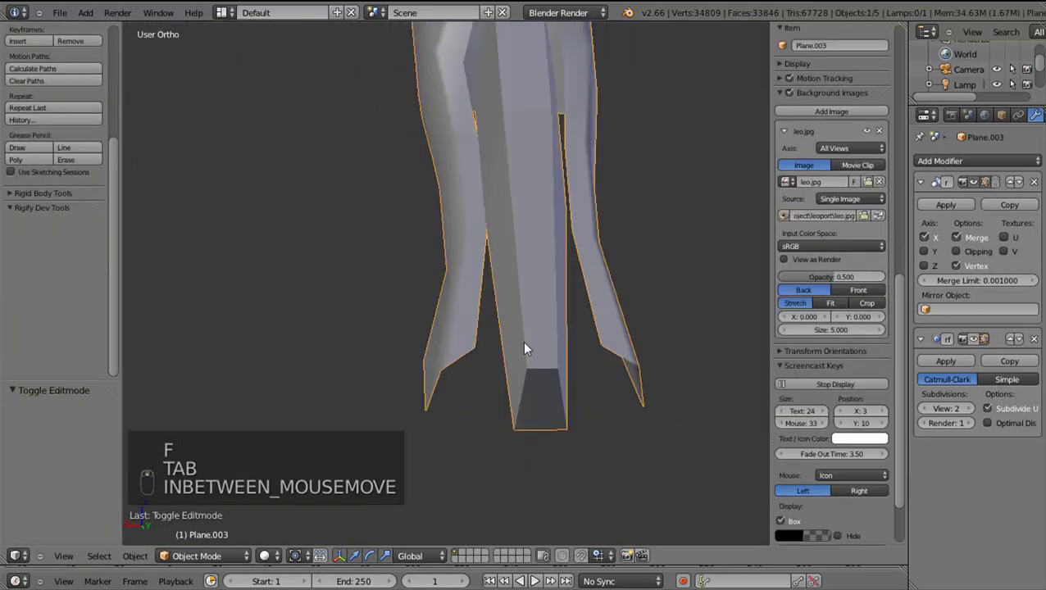
Select the whole leg mesh in edit mode and recalculate its normals to face outward
drag(556, 356, 490, 376)
key(Tab)
key(a)
key(a)
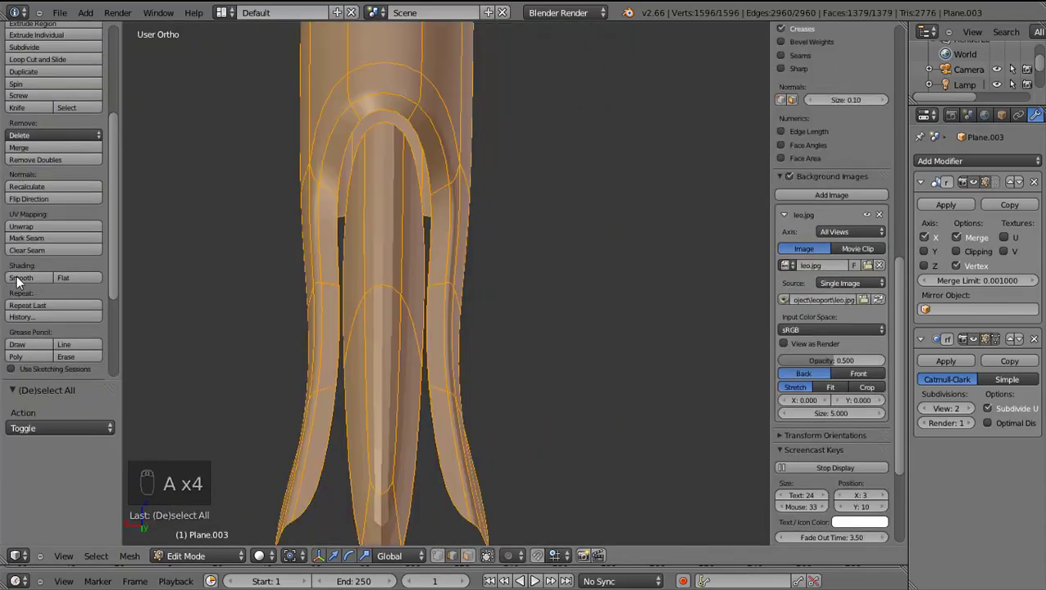
drag(266, 289, 106, 299)
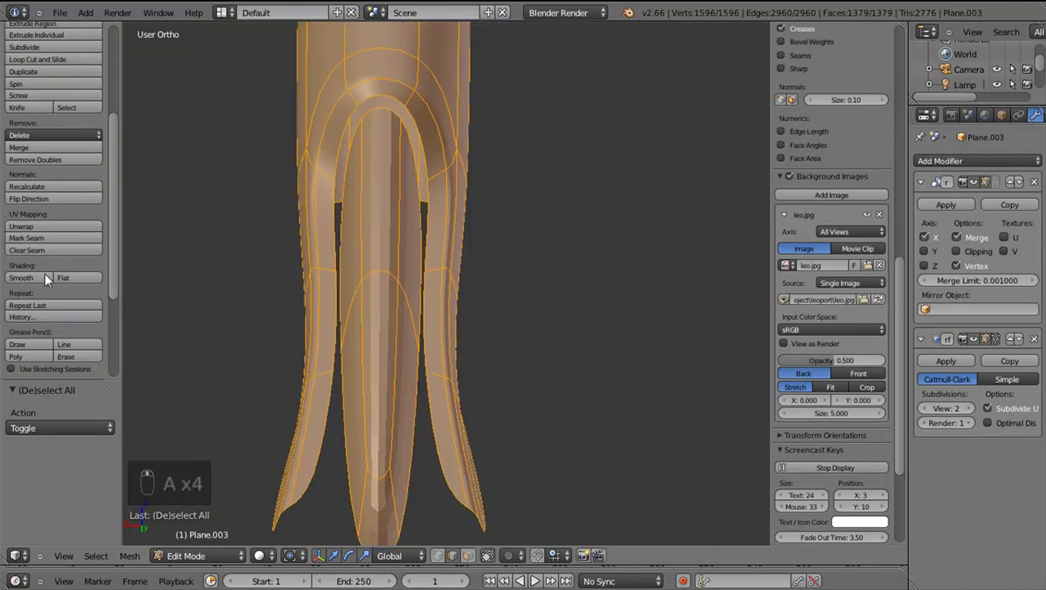
drag(53, 291, 440, 319)
key(ctrl+n)
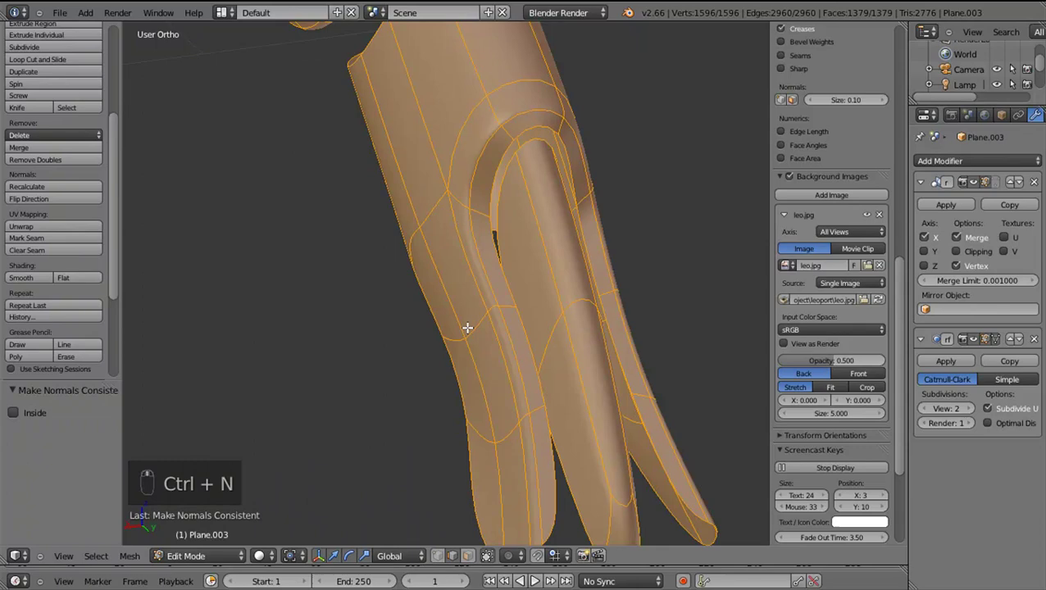
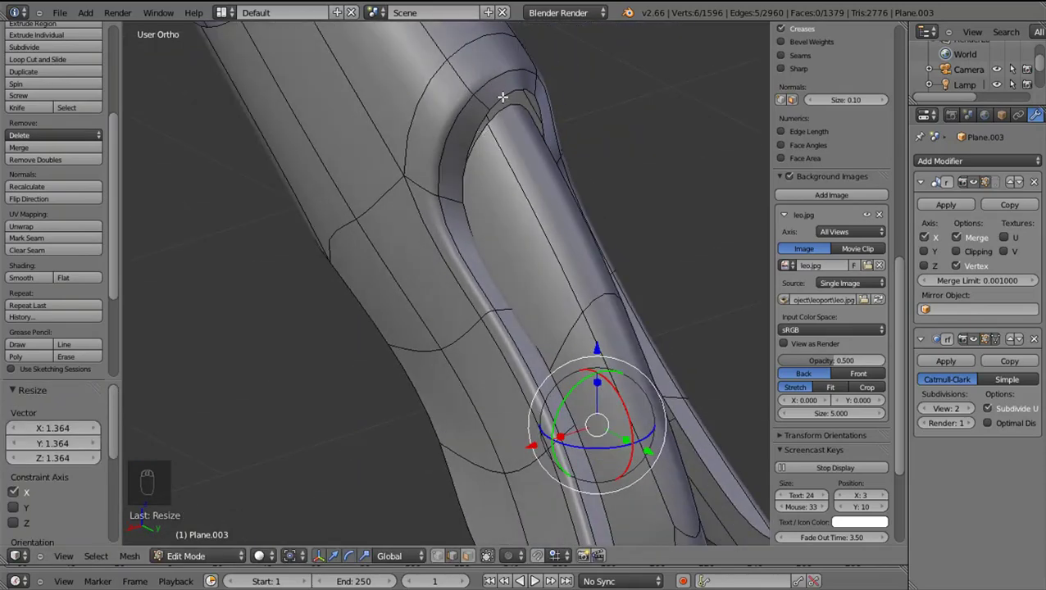
In side view, extrude the groove's lower edge loop and scale it along one axis
key(alt+KP_3)
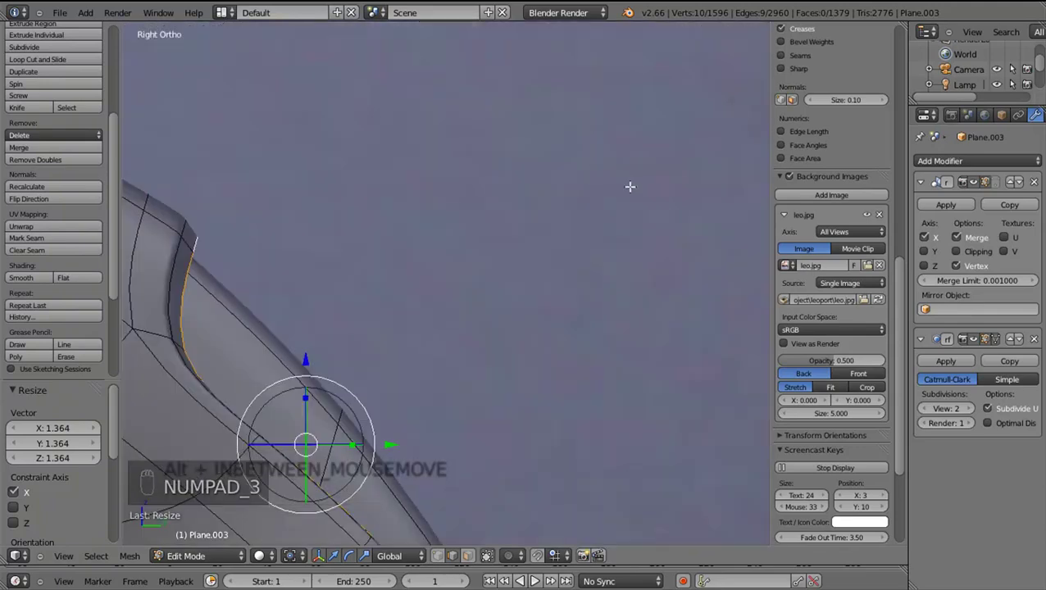
key(e)
key(s)
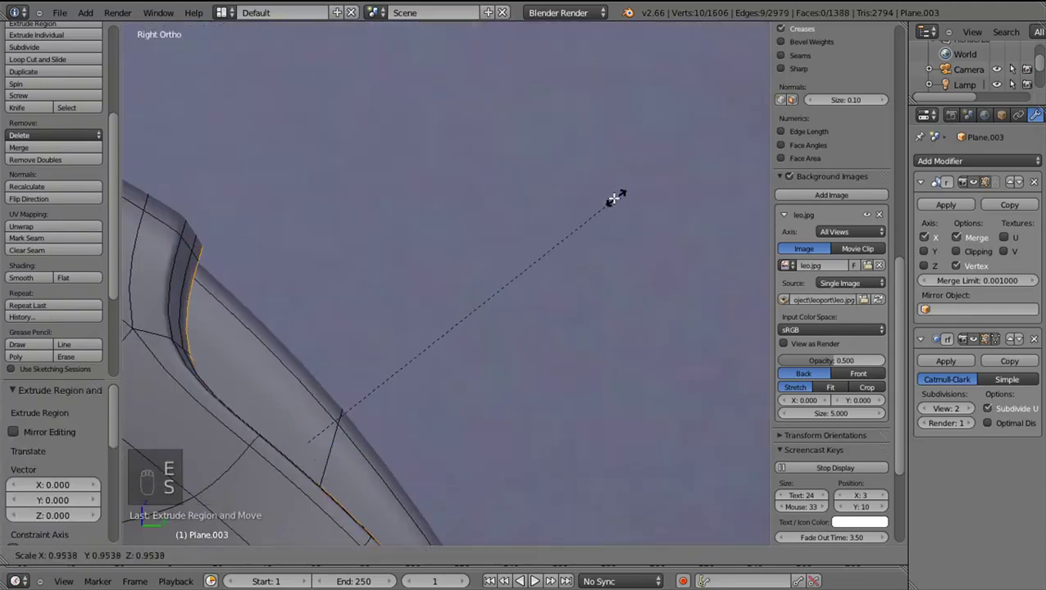
key(g)
click(604, 203)
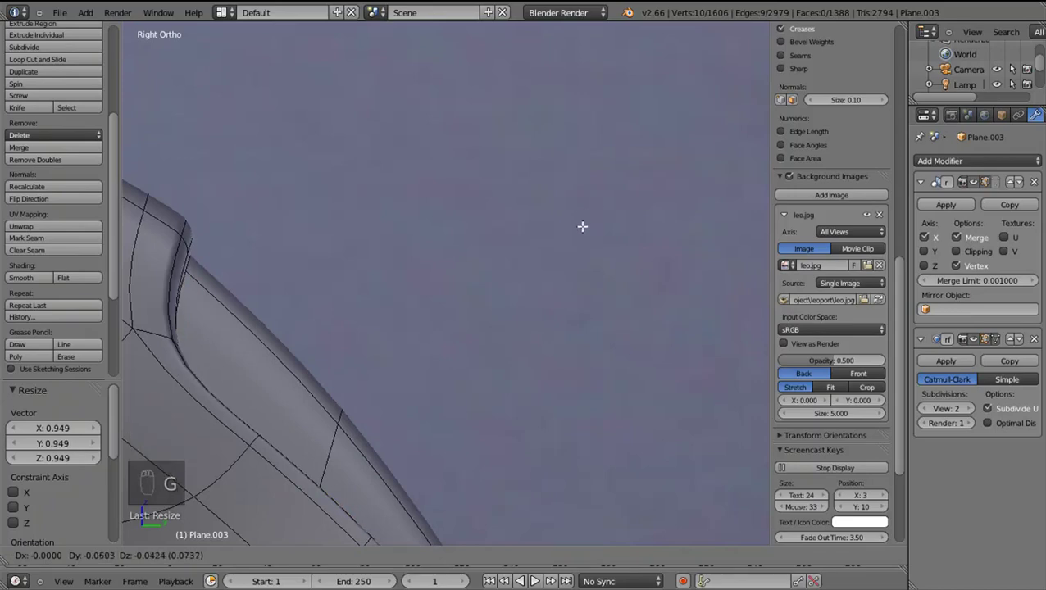
click(468, 330)
Select the groove's front vertices, scale them and start an edge loop across the groove
drag(393, 371, 306, 392)
drag(392, 371, 319, 391)
drag(395, 280, 397, 375)
key(Tab)
drag(427, 341, 418, 389)
key(Tab)
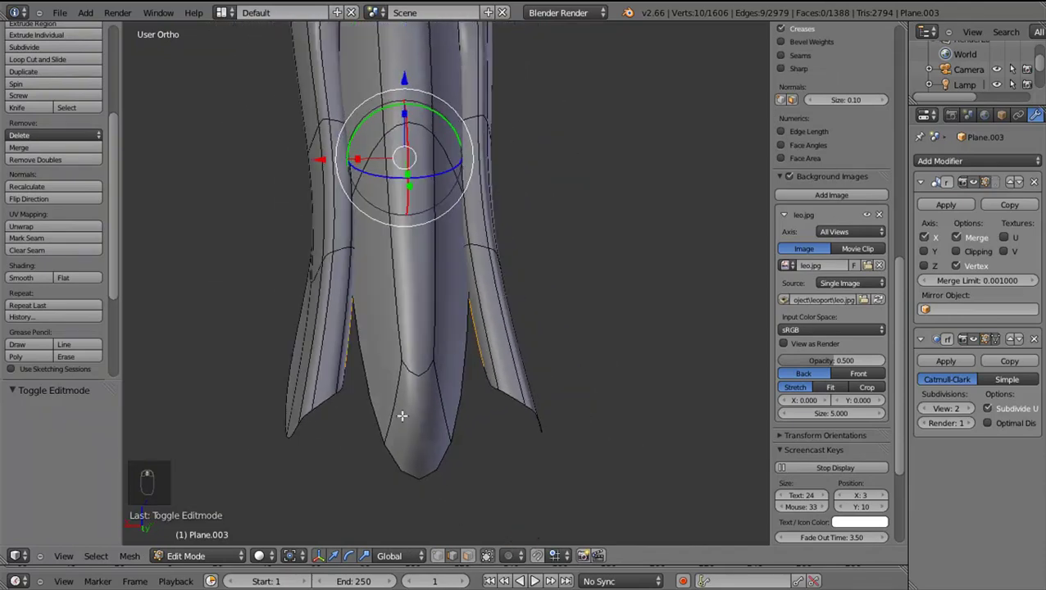
click(443, 407)
drag(448, 409, 336, 462)
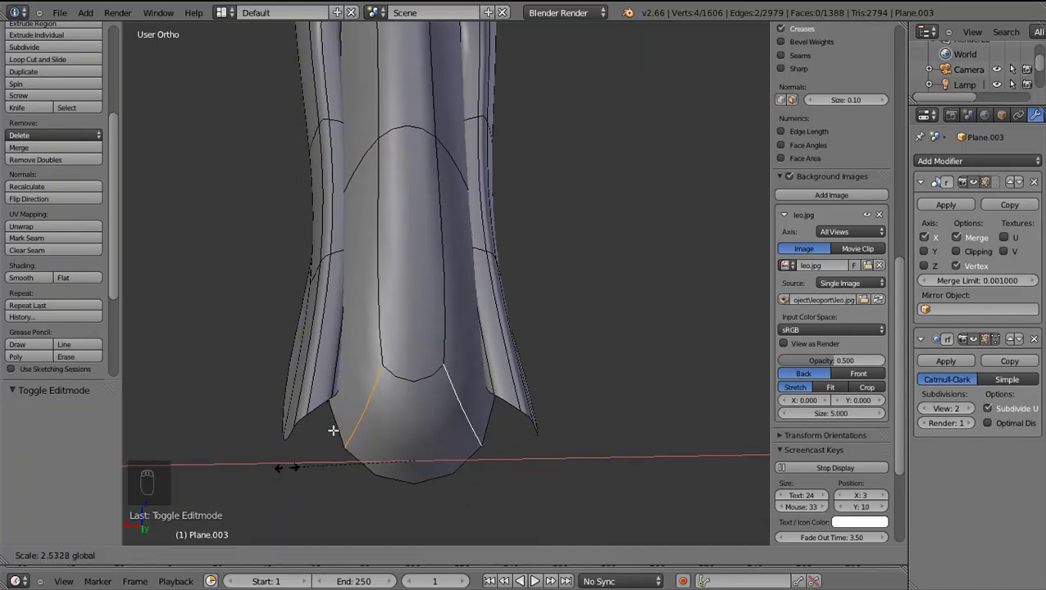
key(ctrl+r)
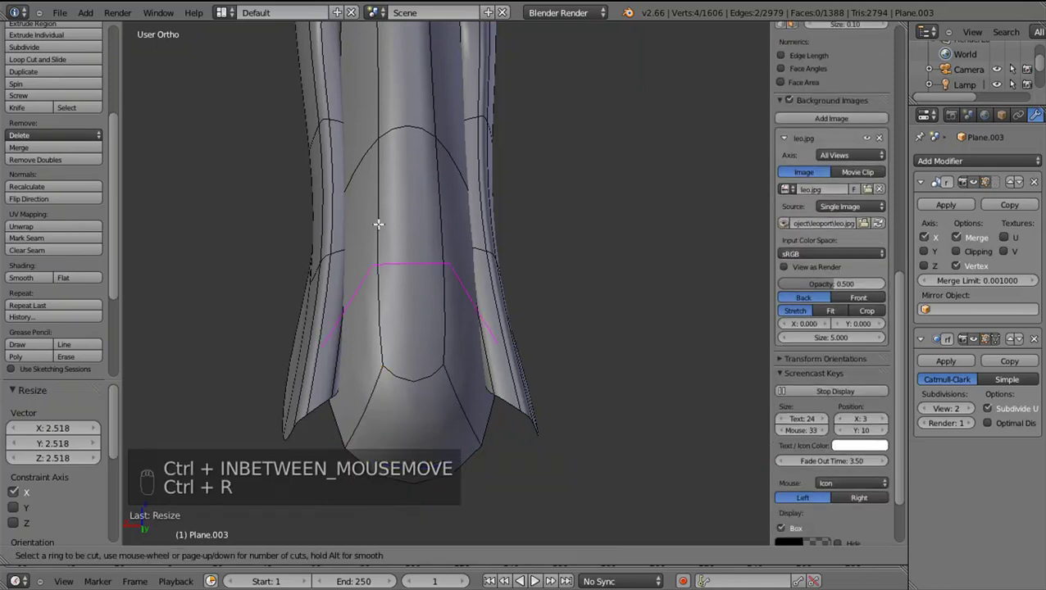
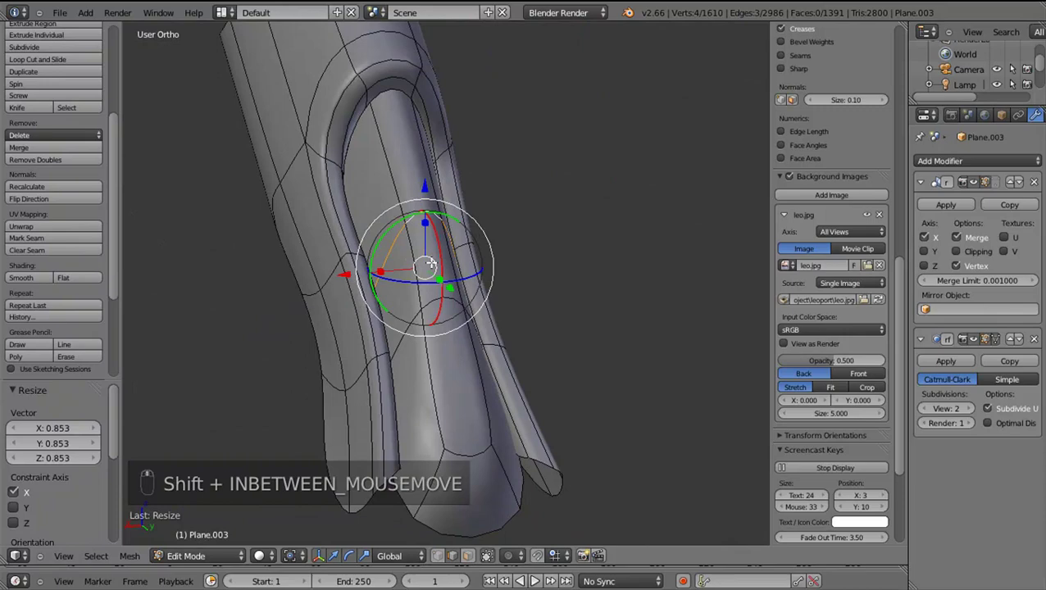
Select vertices at the groove's lower end and move and scale them along X so the socket curves smoothly
drag(449, 381, 417, 469)
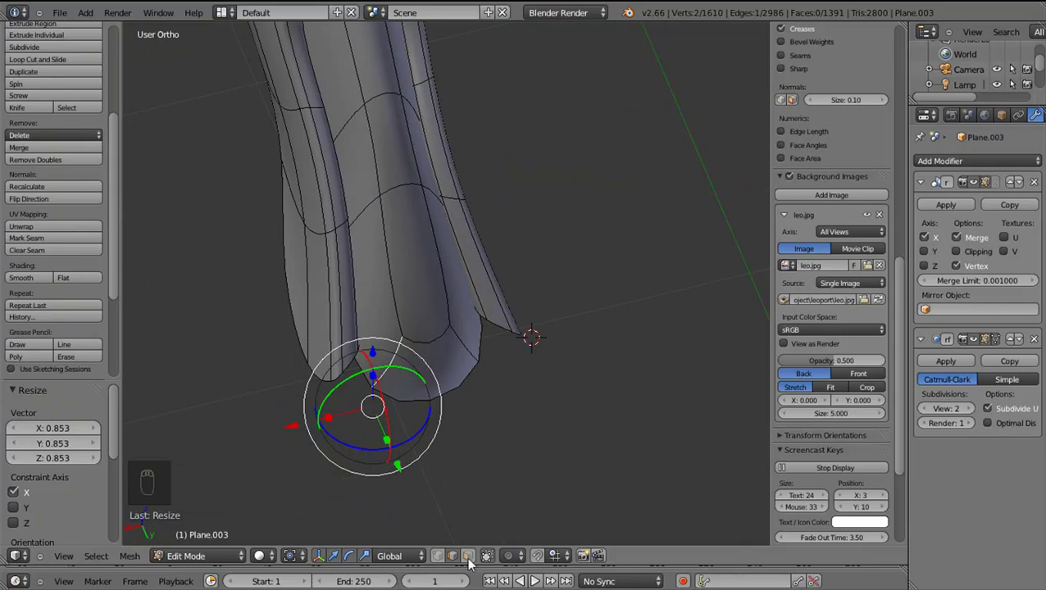
drag(463, 459, 526, 302)
right_click(441, 362)
middle_click(527, 302)
middle_click(569, 304)
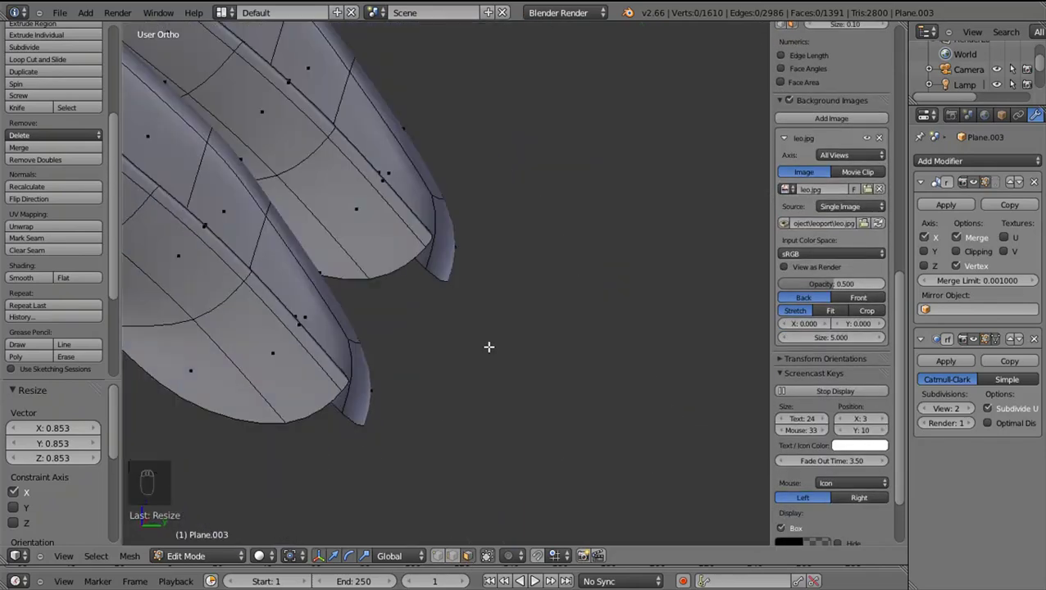
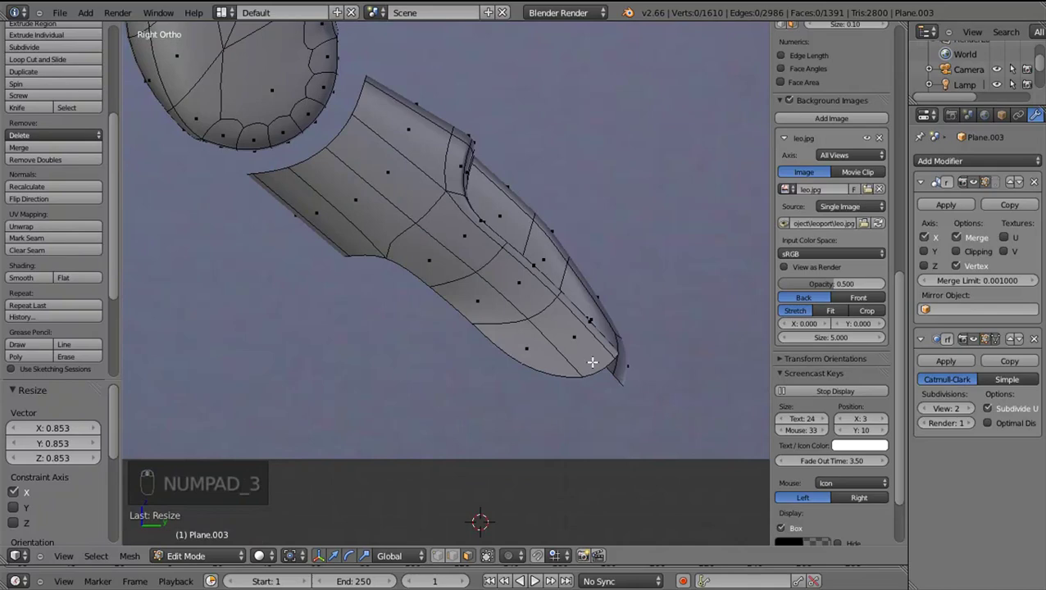
drag(589, 358, 514, 359)
click(514, 359)
right_click(514, 359)
key(z)
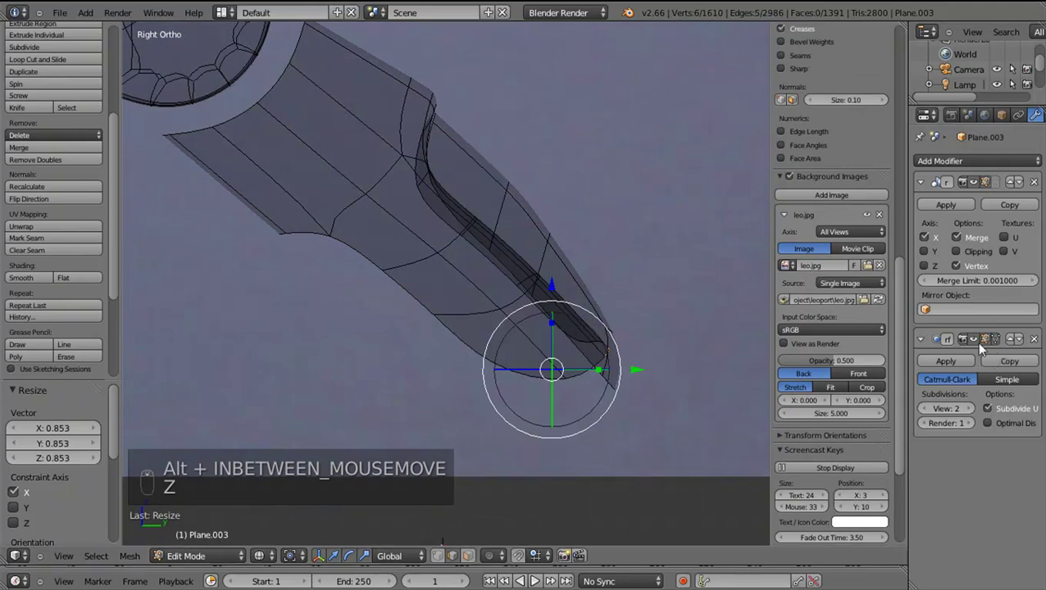
drag(997, 348, 587, 364)
key(z)
Try extruding and scaling edges under the foot, then undo the unwanted extrusion
drag(568, 318, 430, 309)
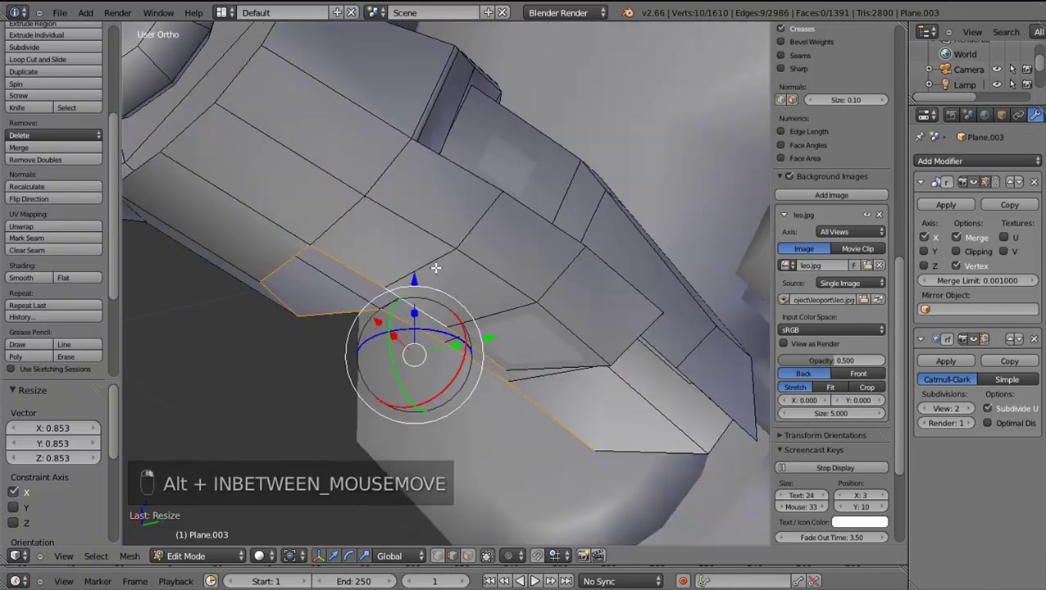
key(e)
key(s)
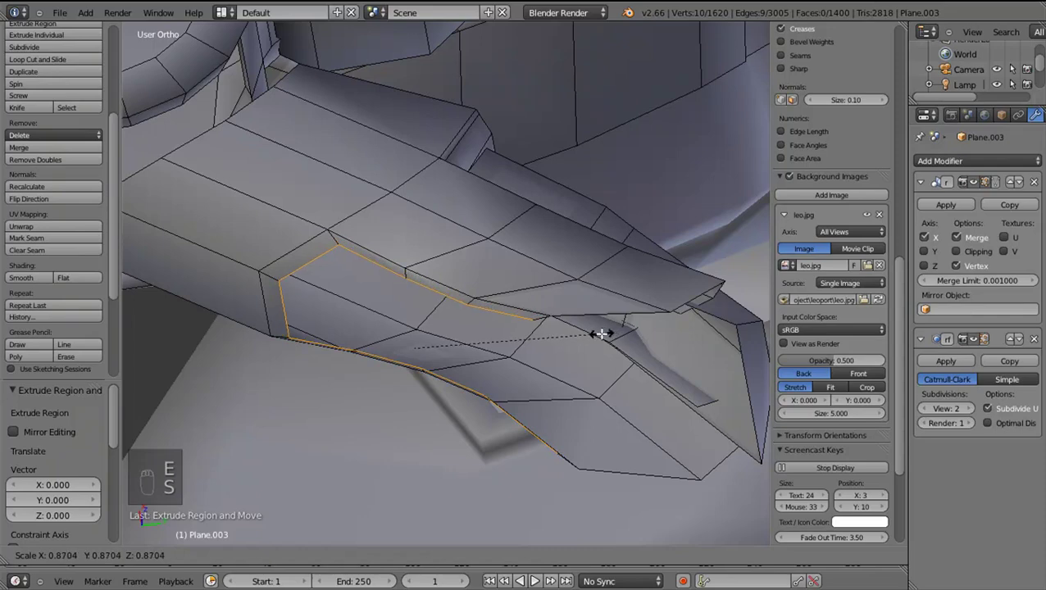
key(ctrl+z)
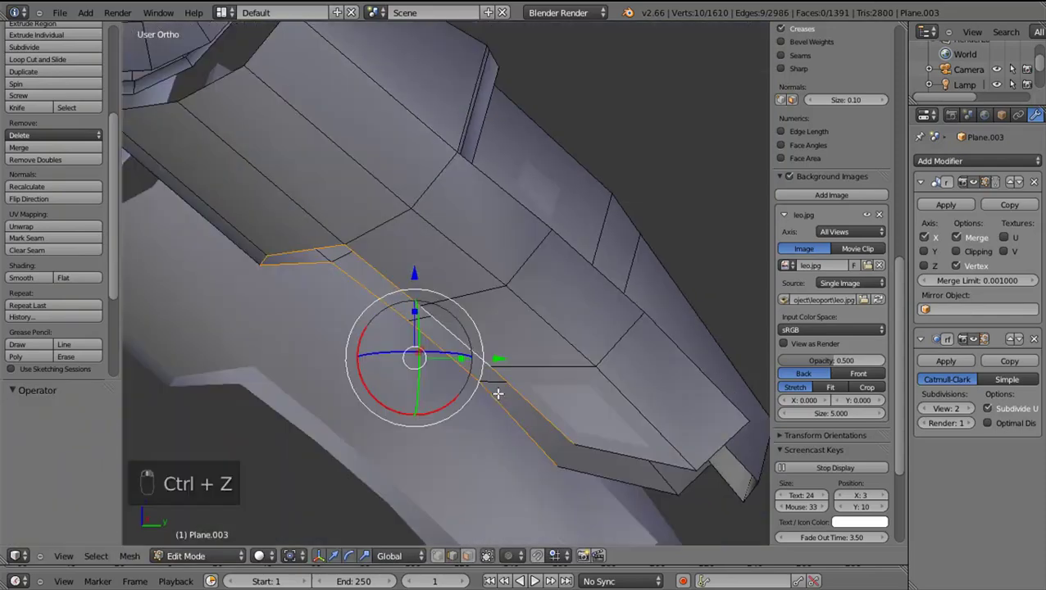
Fill the gap under the foot with new faces and check the result in wireframe
drag(310, 244, 371, 252)
key(shift+f)
middle_click(370, 252)
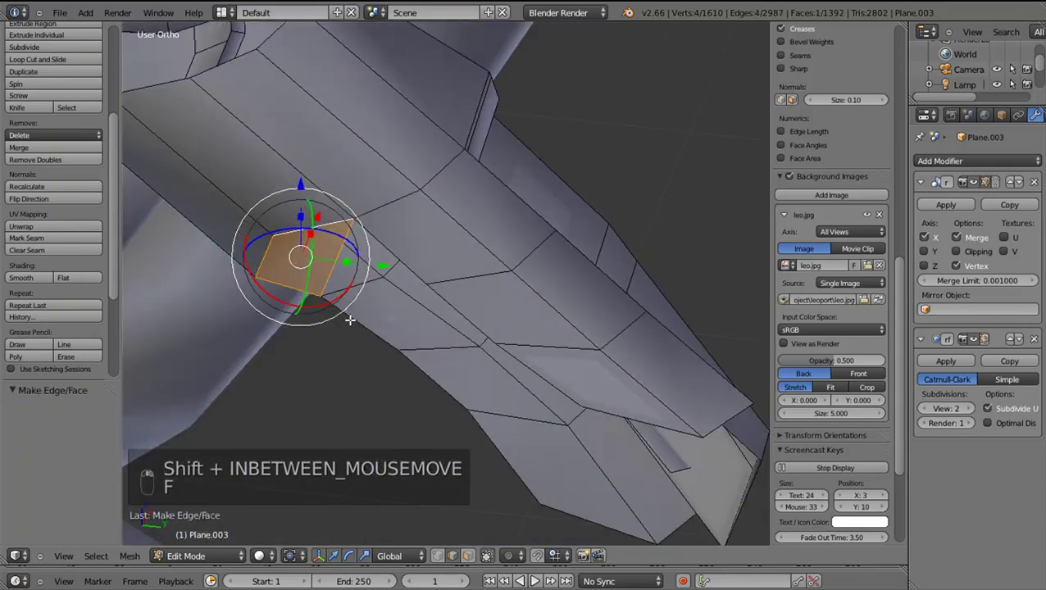
middle_click(408, 254)
key(f)
key(f)
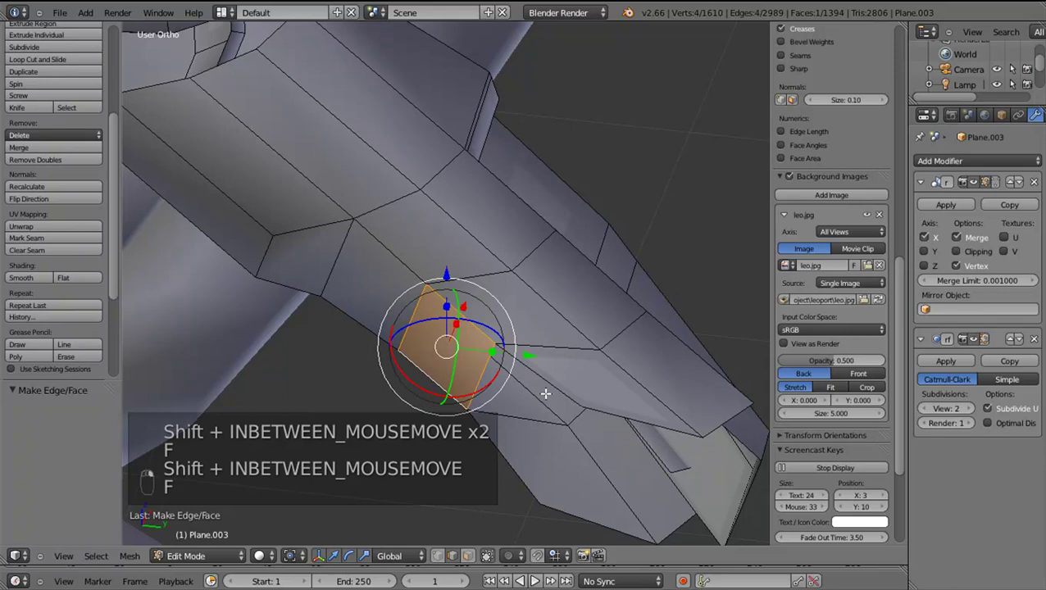
key(f)
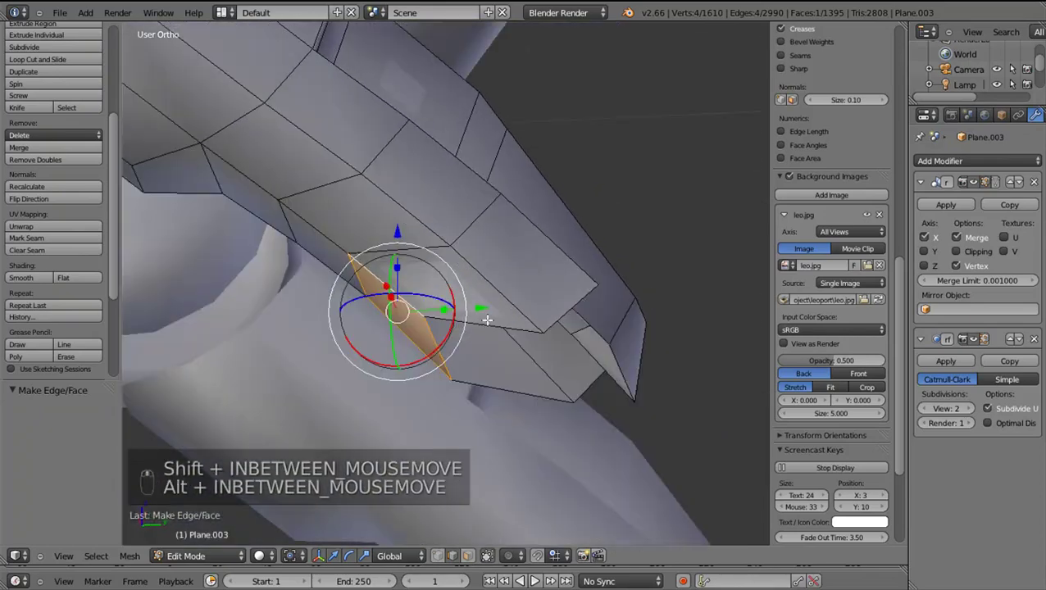
key(z)
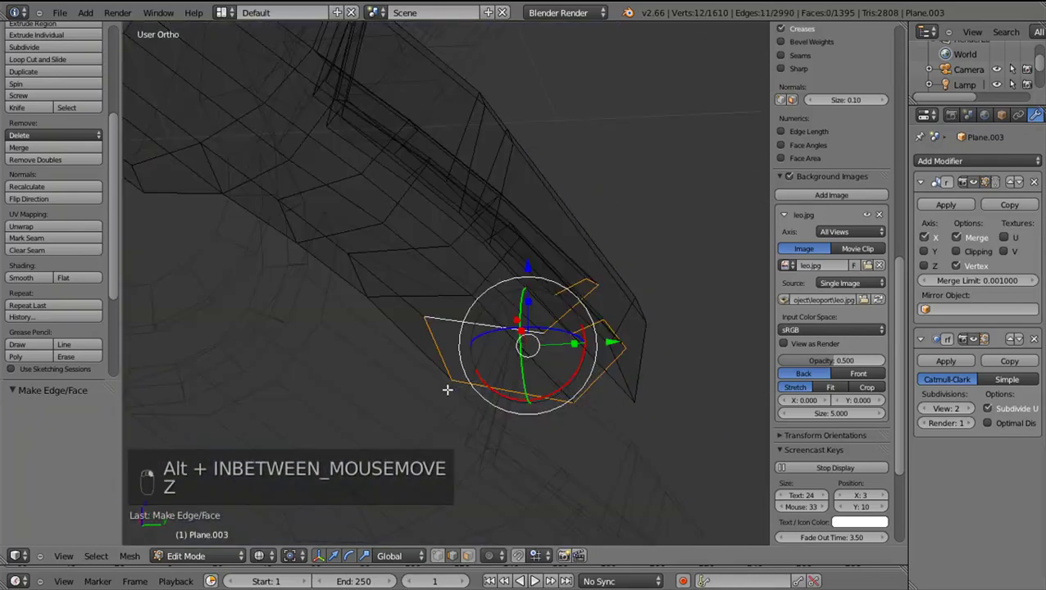
key(z)
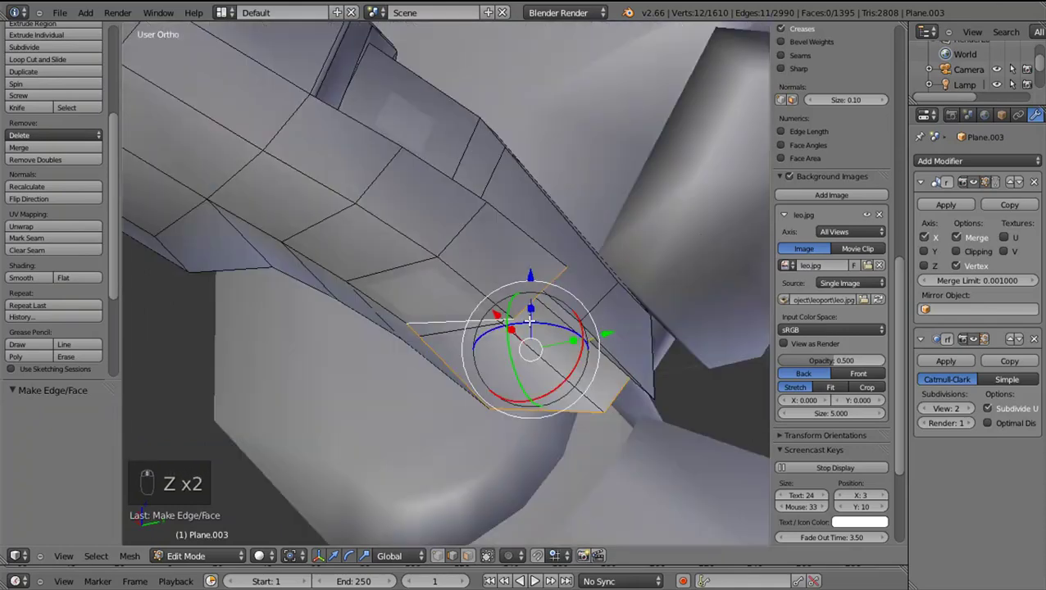
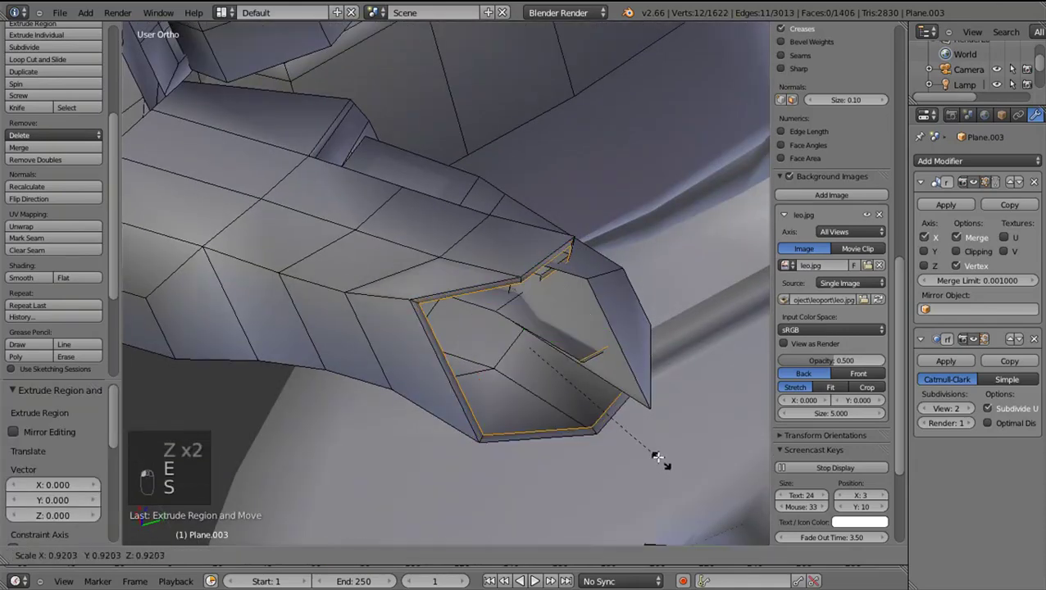
Extrude the claw socket's edge ring and shrink it to about half size to deepen the socket
drag(351, 536, 300, 529)
right_click(304, 521)
drag(305, 520, 290, 558)
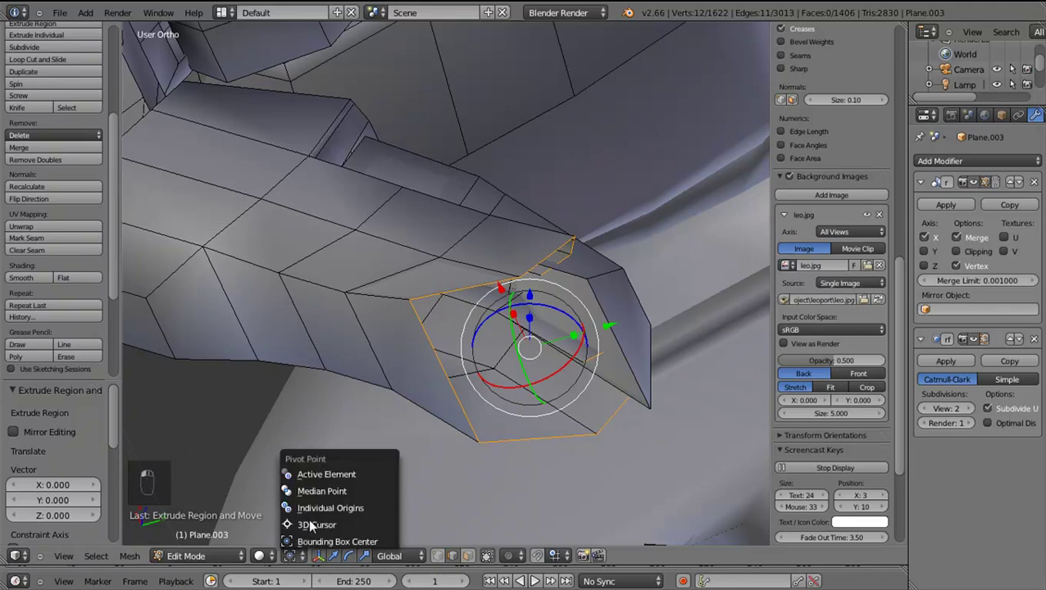
click(315, 499)
key(s)
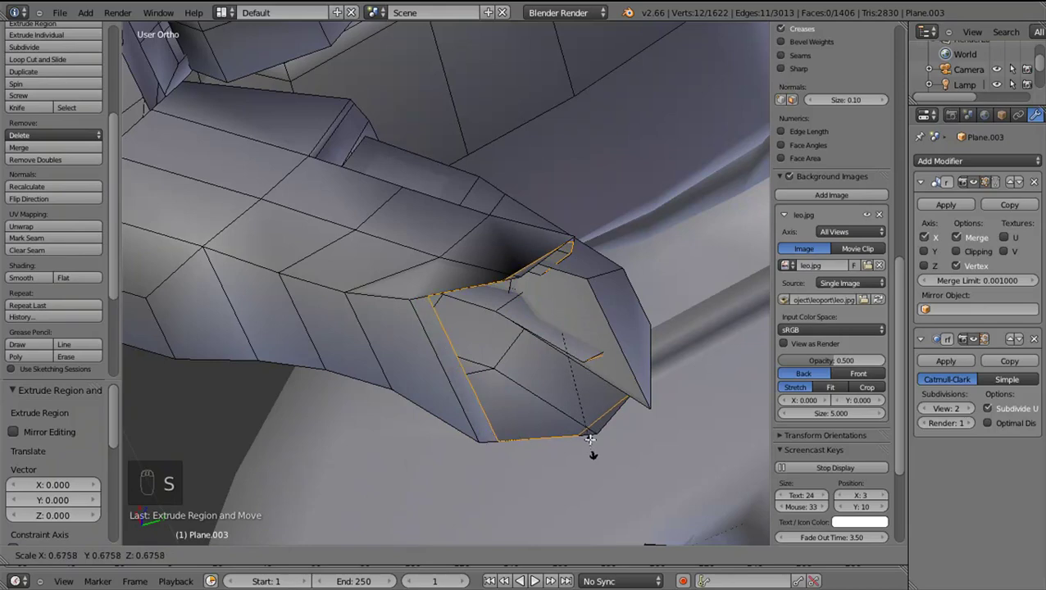
drag(514, 440, 553, 294)
drag(553, 293, 483, 346)
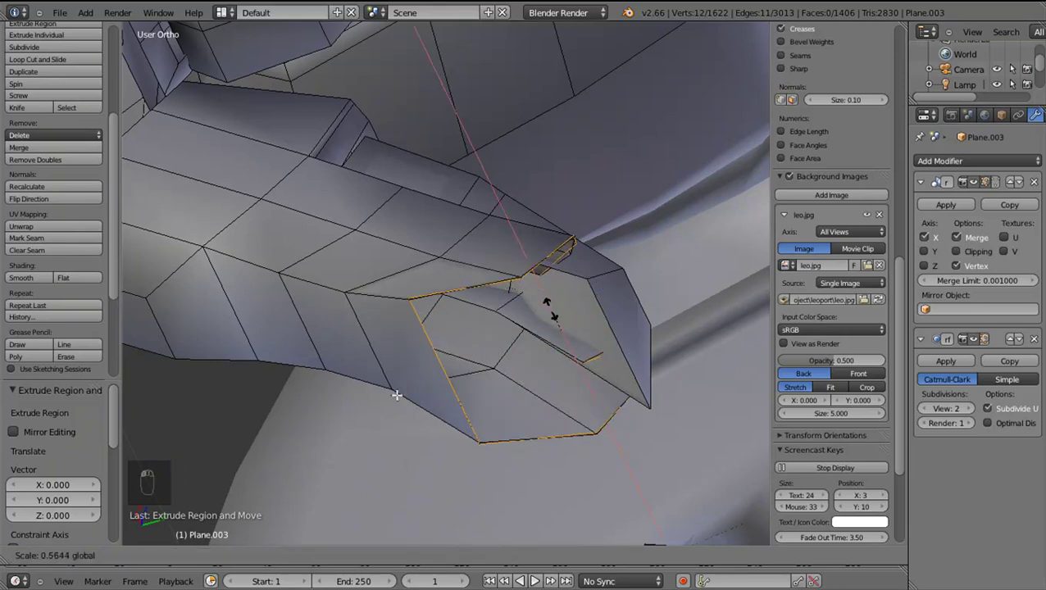
key(ctrl+z)
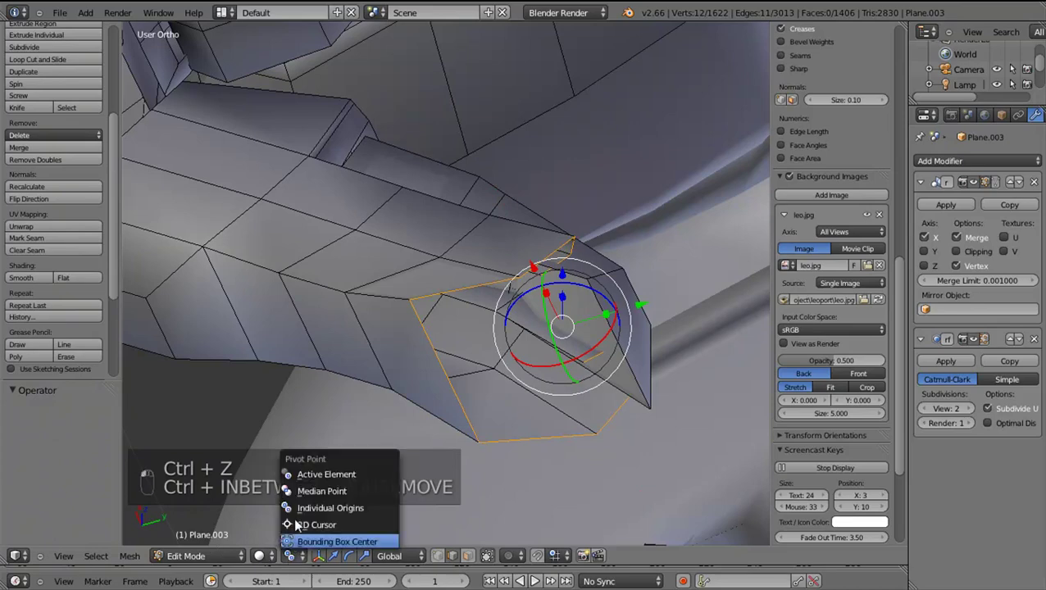
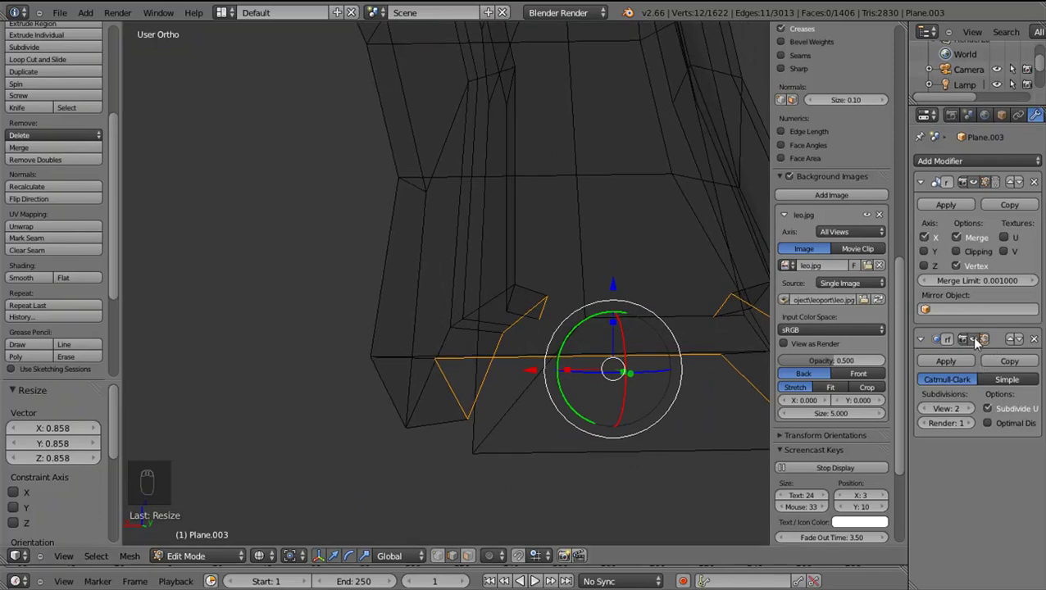
Select the claw socket's rim vertices, checking them through wireframe shading
drag(937, 356, 534, 375)
drag(631, 371, 983, 347)
key(z)
drag(984, 348, 544, 377)
drag(547, 367, 532, 399)
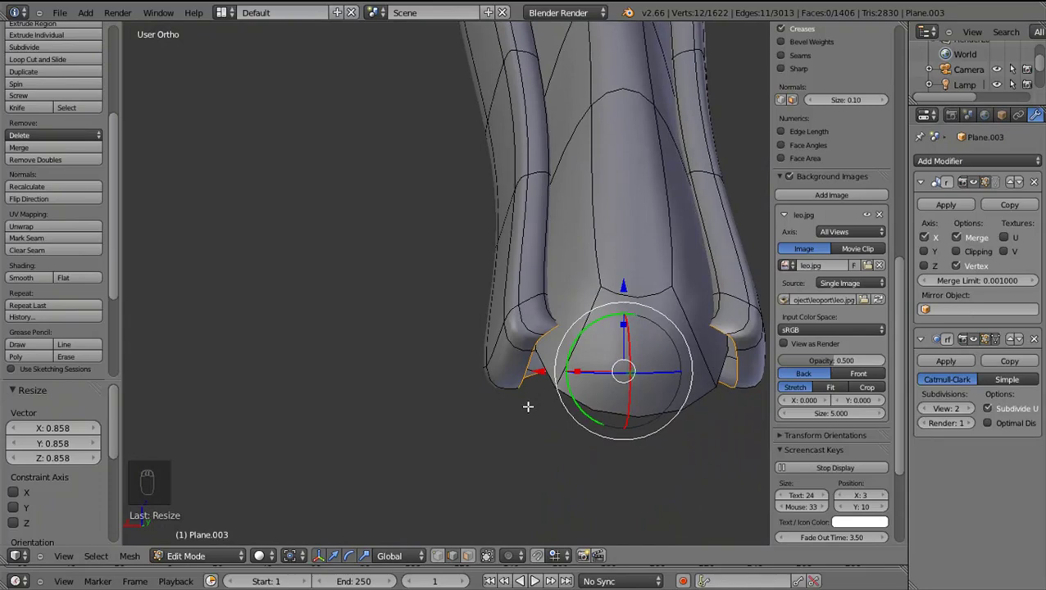
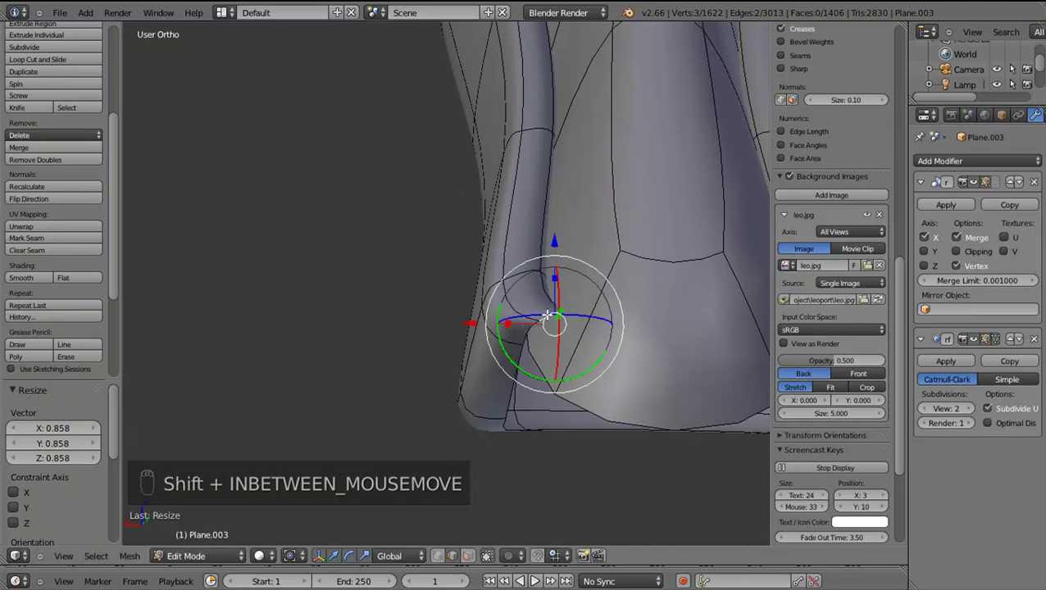
key(z)
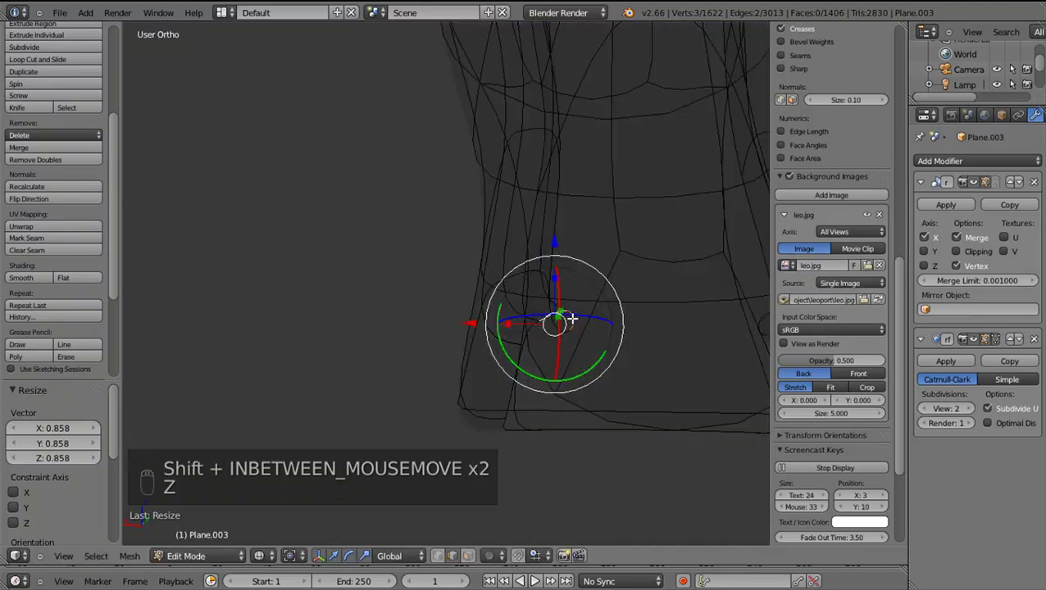
key(z)
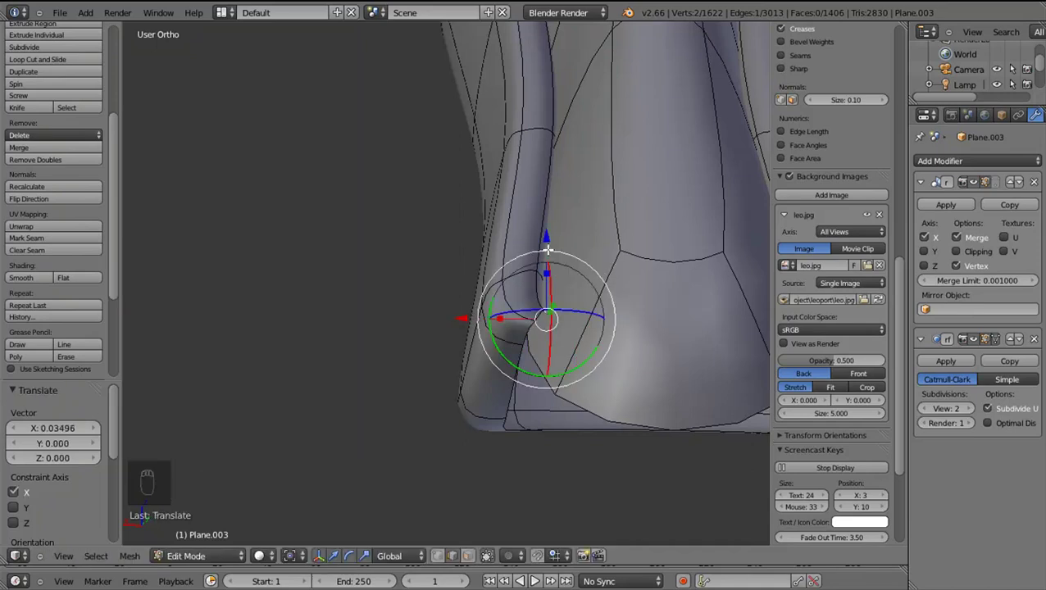
From the side view, move the rim vertices along one axis so the socket bottom rounds off tighter
key(KP_3)
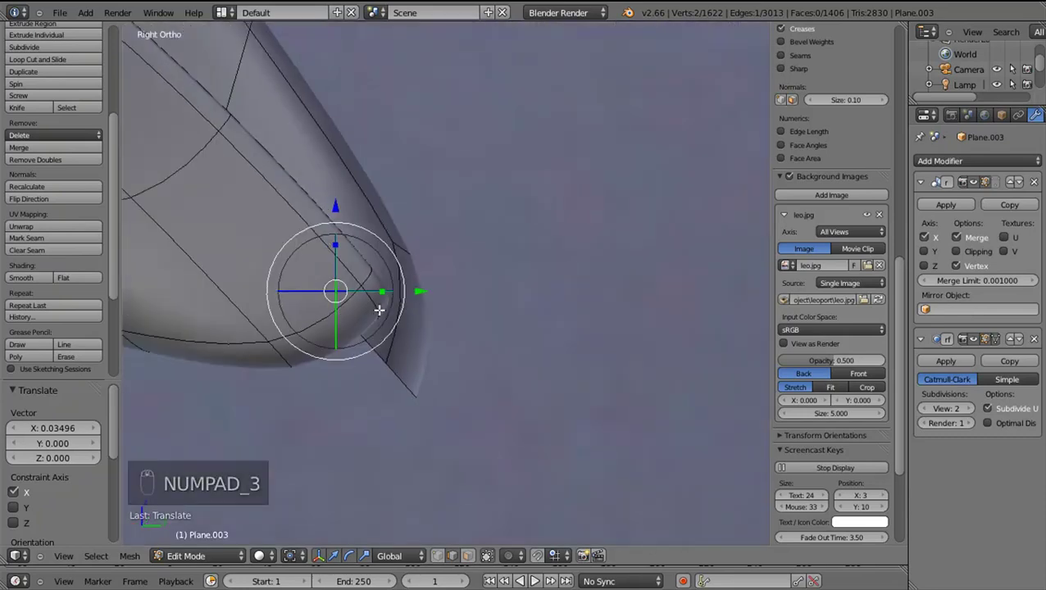
key(z)
key(g)
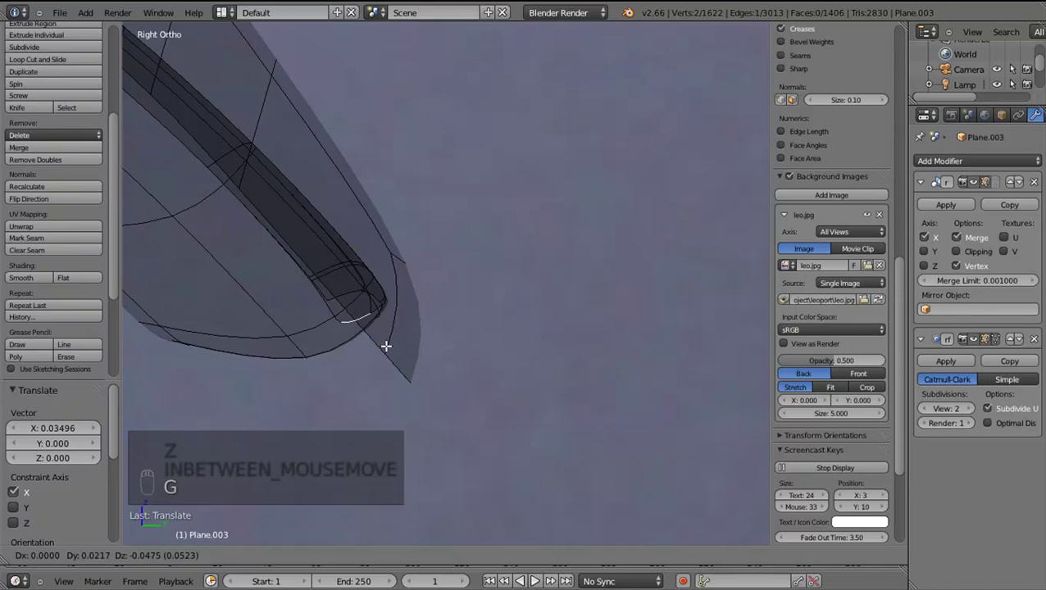
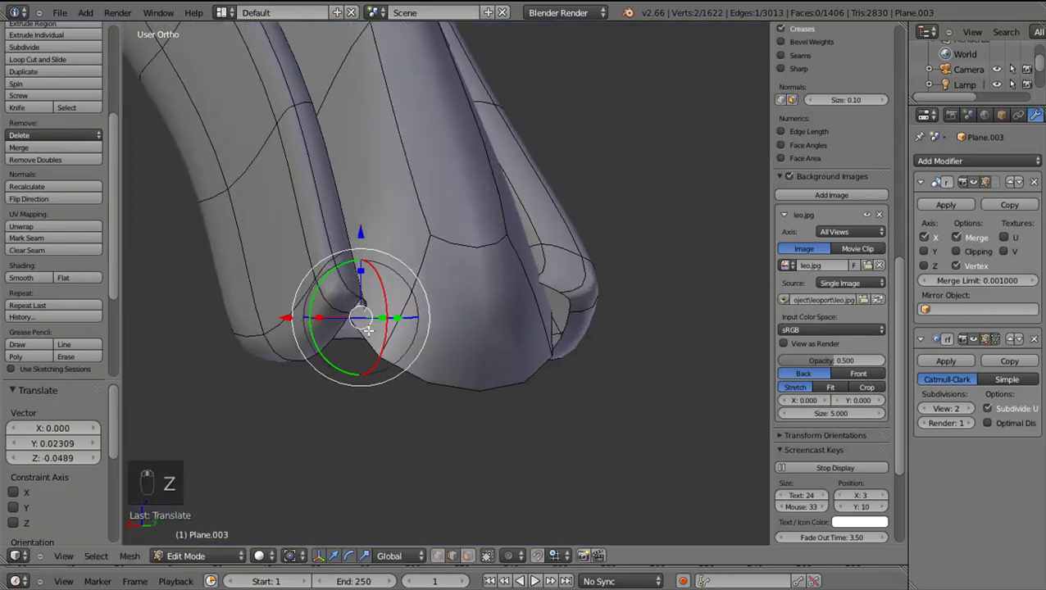
middle_click(285, 302)
drag(278, 300, 266, 297)
drag(983, 349, 363, 323)
key(z)
middle_click(350, 307)
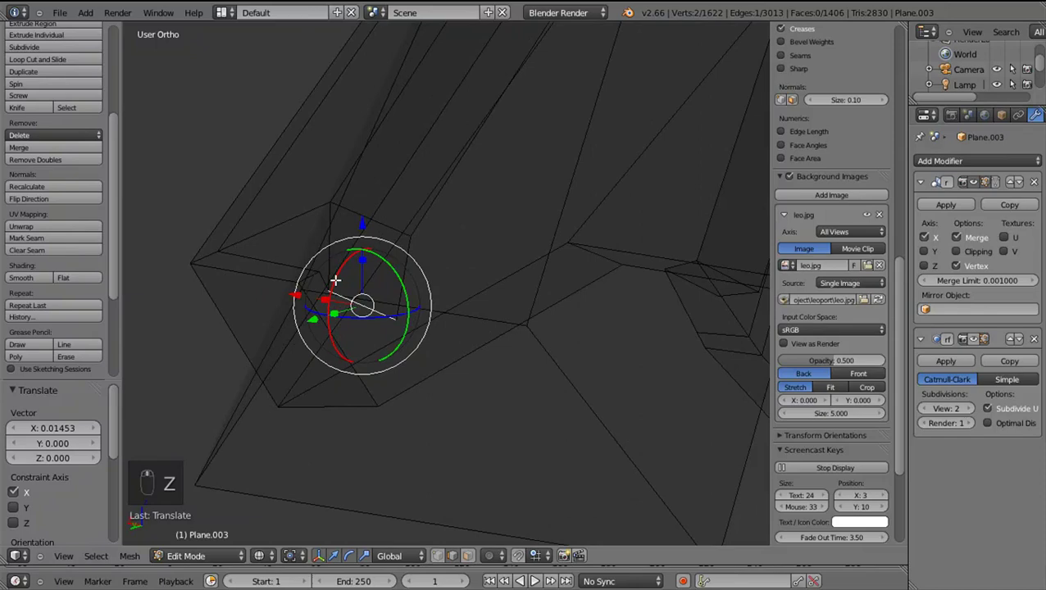
Isolate the socket corner by hiding the surrounding leg geometry
drag(340, 271, 482, 388)
key(s)
drag(374, 240, 226, 437)
drag(225, 437, 340, 376)
key(l)
key(h)
key(z)
click(325, 317)
middle_click(356, 278)
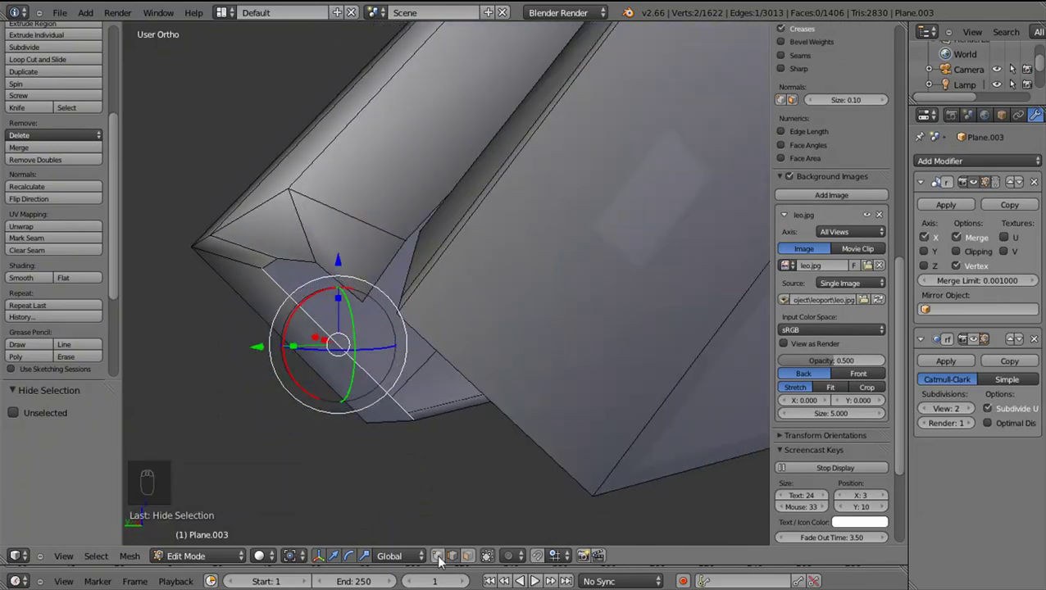
Move the socket corner vertices so the corner faces line up
drag(331, 294, 368, 331)
drag(324, 268, 348, 315)
key(g)
drag(286, 263, 274, 249)
drag(285, 260, 274, 249)
key(g)
drag(302, 271, 334, 245)
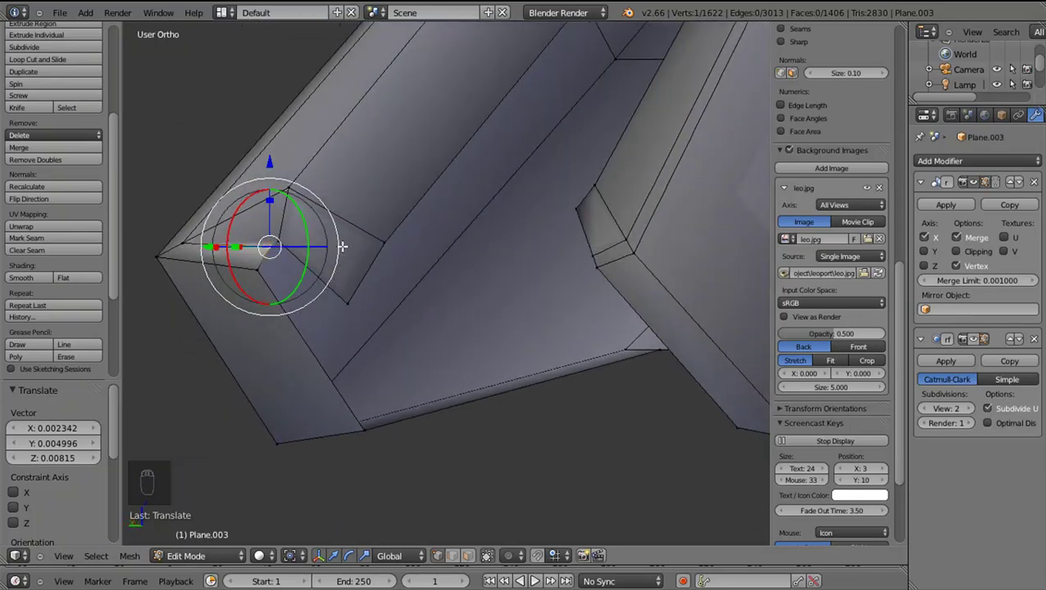
drag(355, 345, 336, 354)
drag(341, 375, 319, 333)
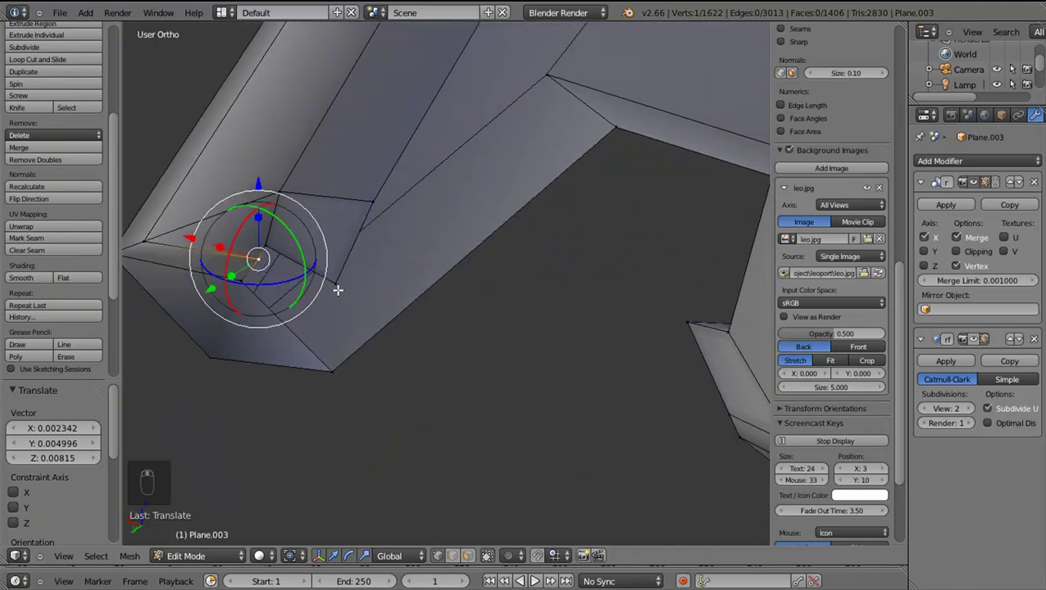
drag(339, 284, 291, 291)
Delete one stray corner vertex and dissolve the other so the socket faces meet cleanly
key(x)
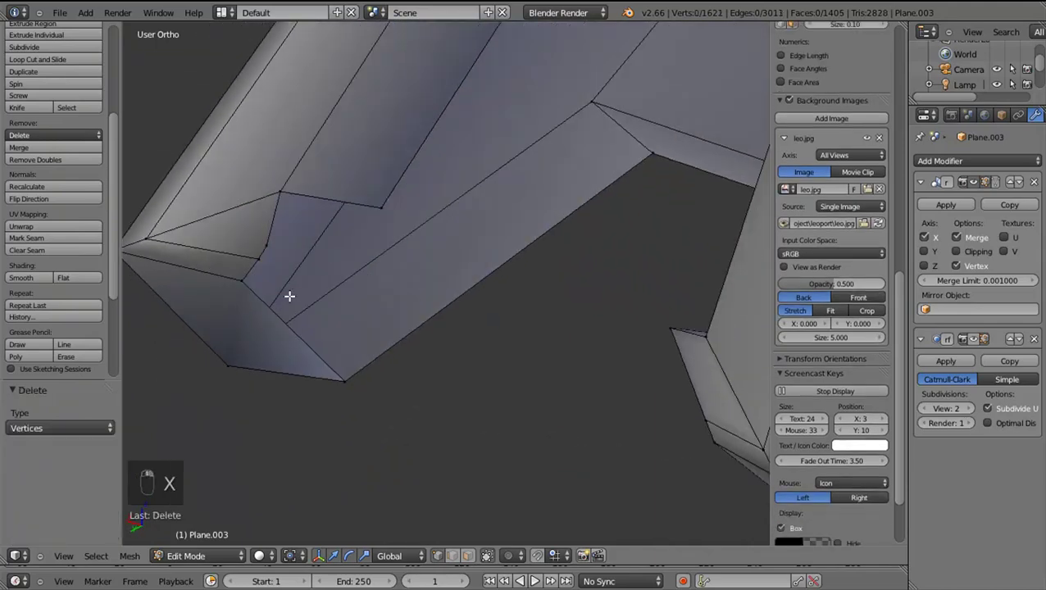
drag(273, 235, 252, 320)
key(x)
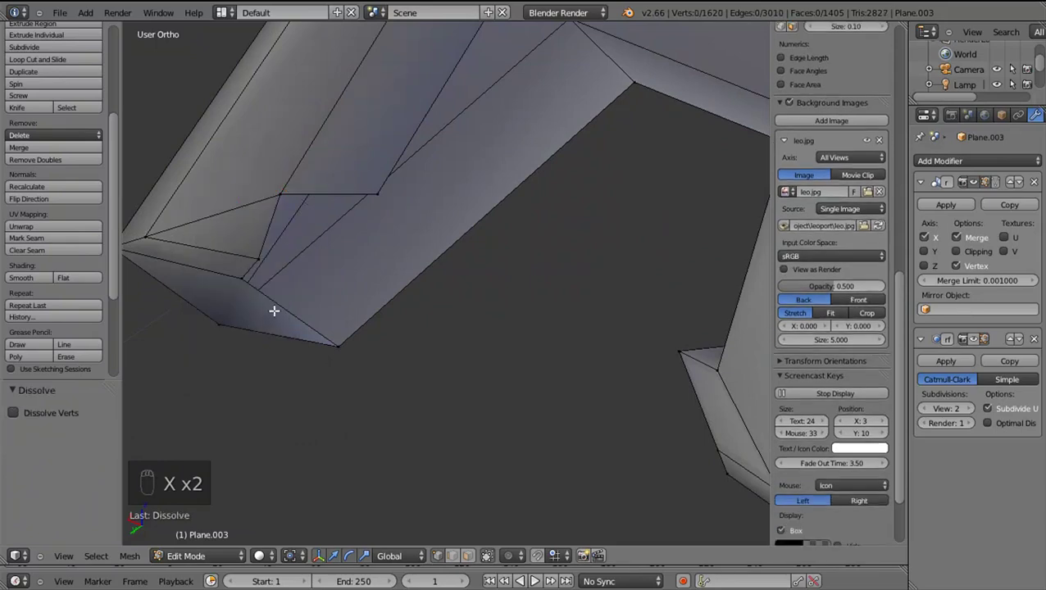
middle_click(263, 295)
middle_click(264, 268)
drag(305, 297, 386, 246)
drag(385, 246, 397, 347)
key(ctrl+r)
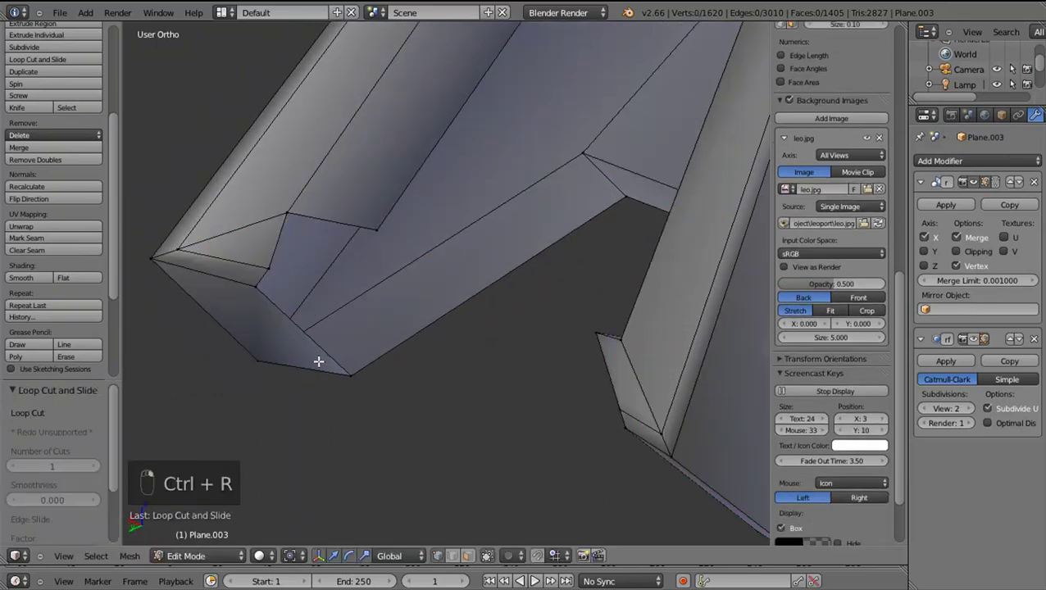
Select the rim edges at the socket's lower end from underneath
right_click(323, 351)
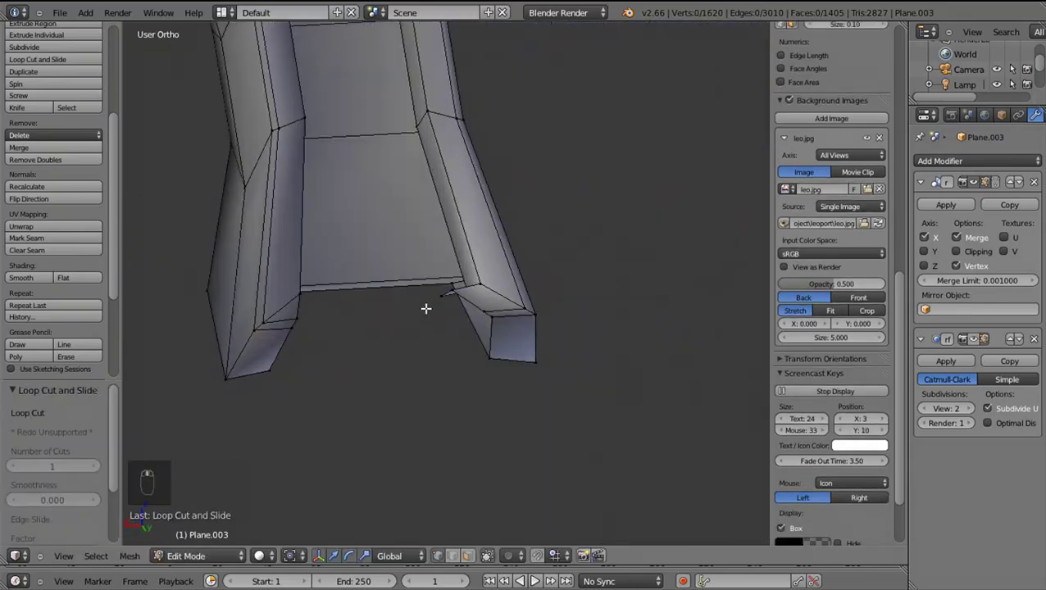
drag(321, 318, 304, 373)
drag(304, 373, 459, 271)
middle_click(459, 271)
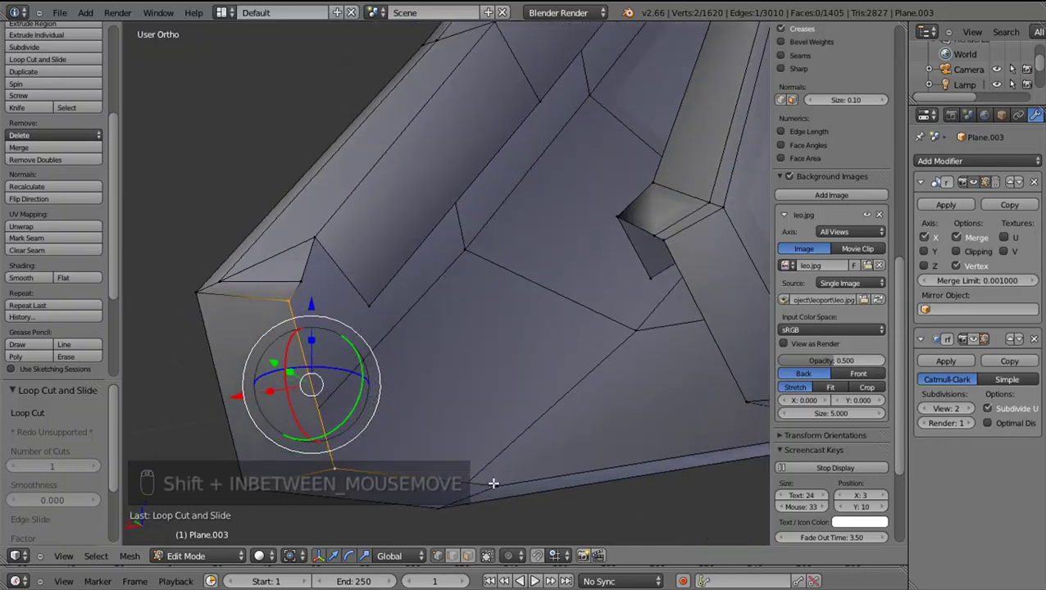
right_click(481, 421)
drag(456, 407, 489, 392)
drag(602, 432, 585, 390)
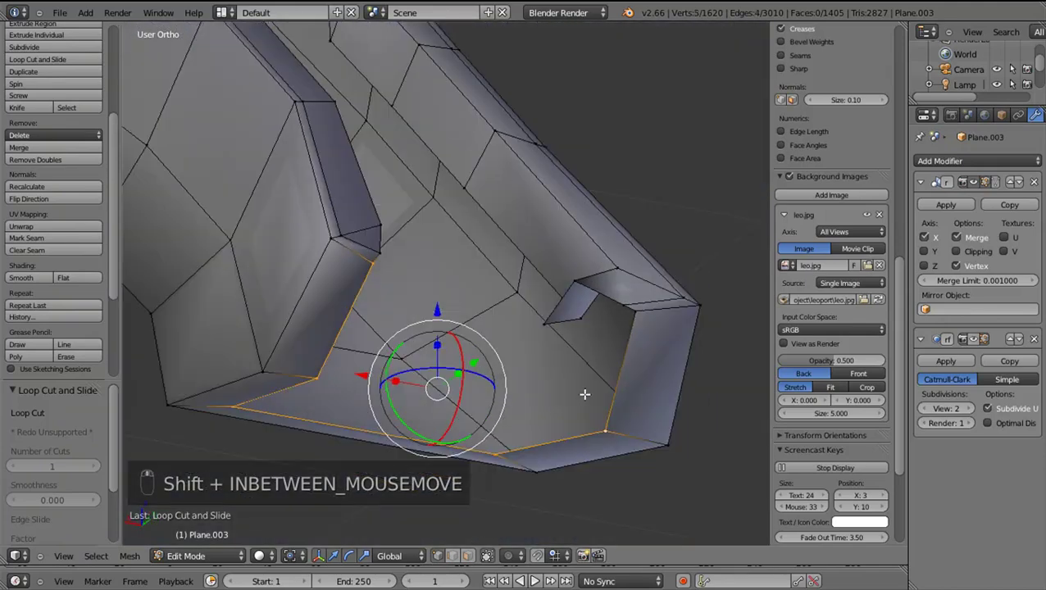
Extrude the rim edges into new faces and flatten them along Z
key(e)
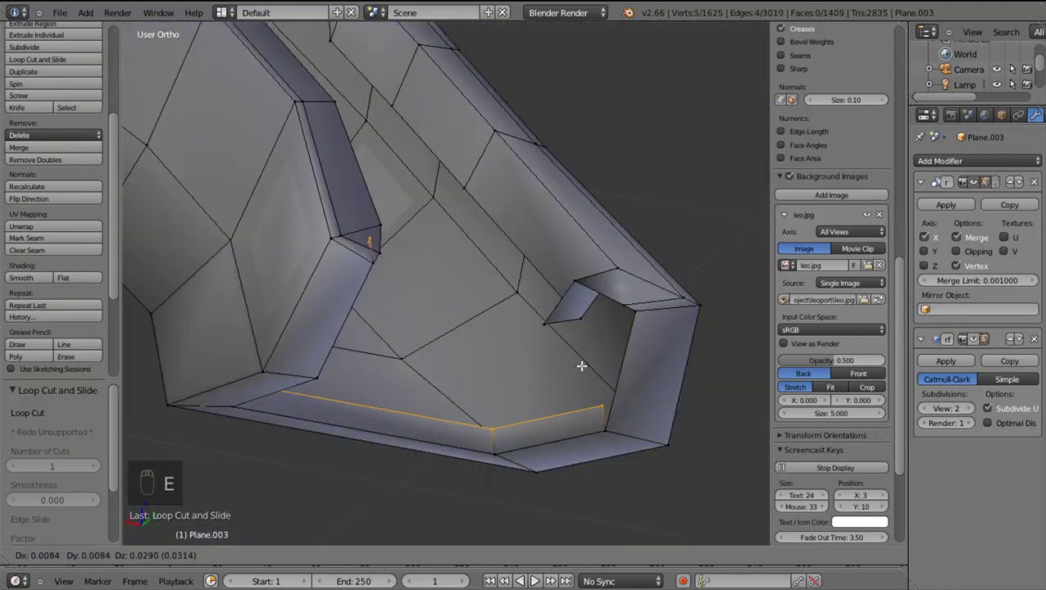
drag(481, 345, 444, 404)
key(ctrl+z)
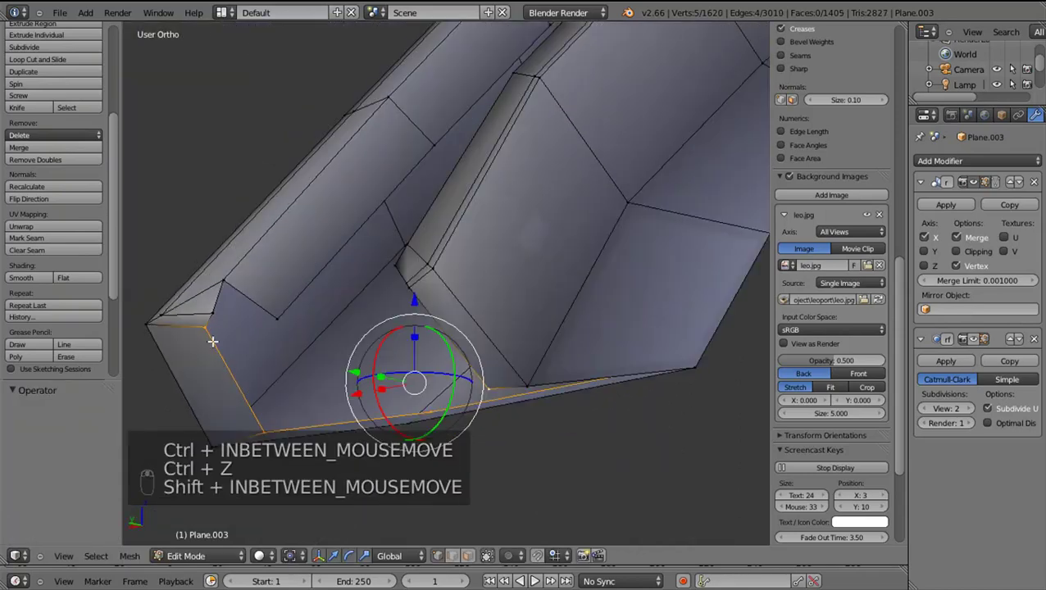
drag(279, 349, 403, 378)
key(shift+e)
drag(459, 295, 461, 273)
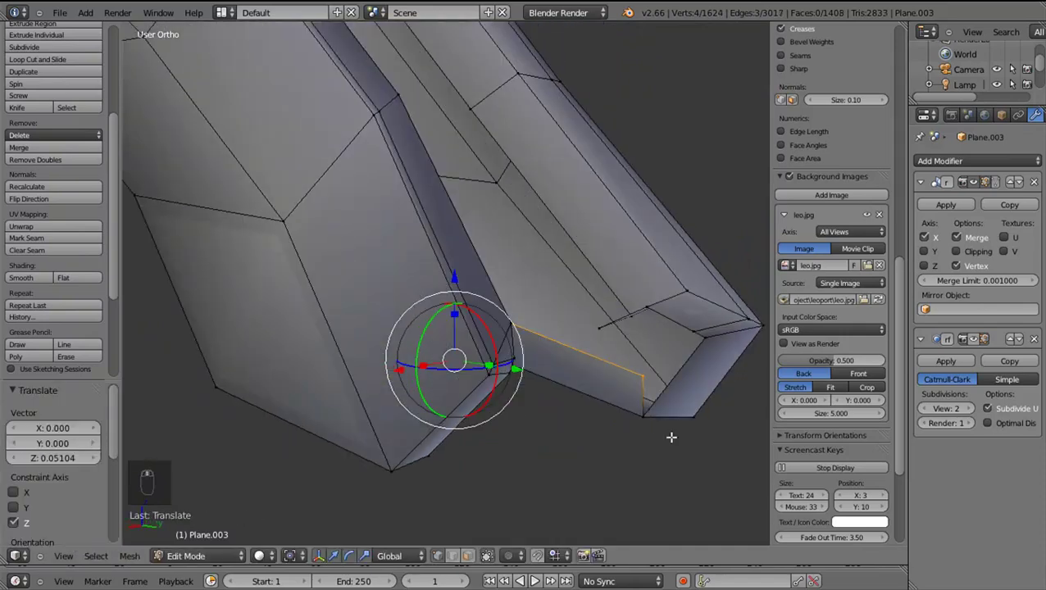
key(s)
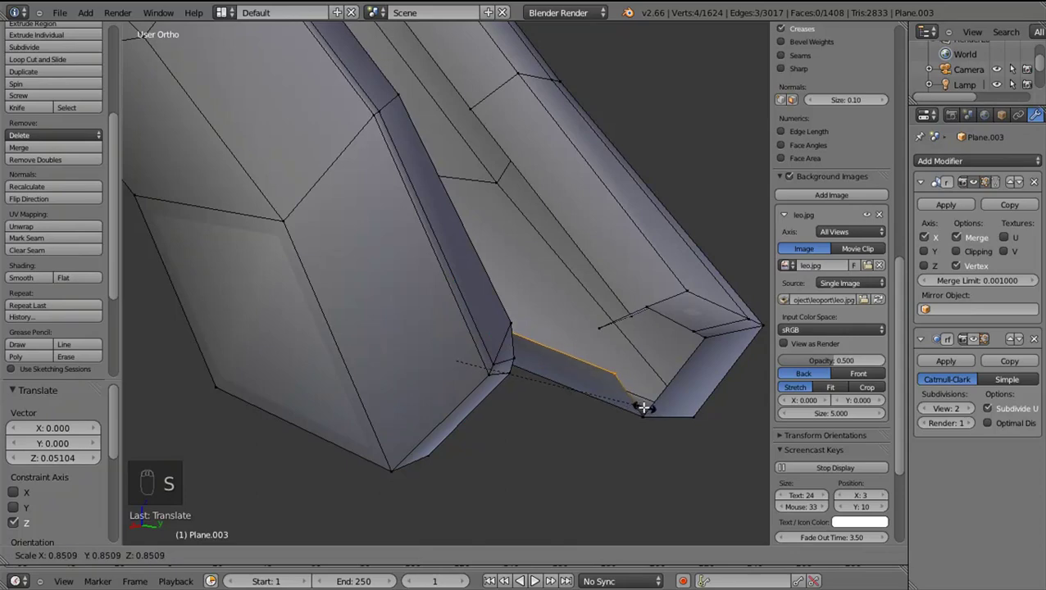
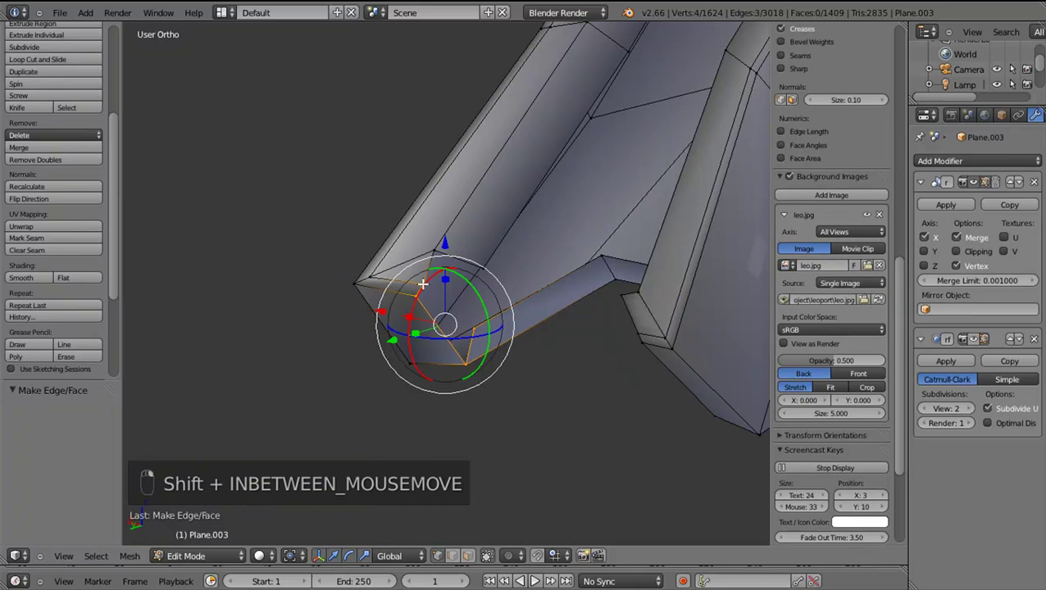
Fill the remaining socket gap with faces and try an edge loop along the ridge, then back it out
key(shift+f)
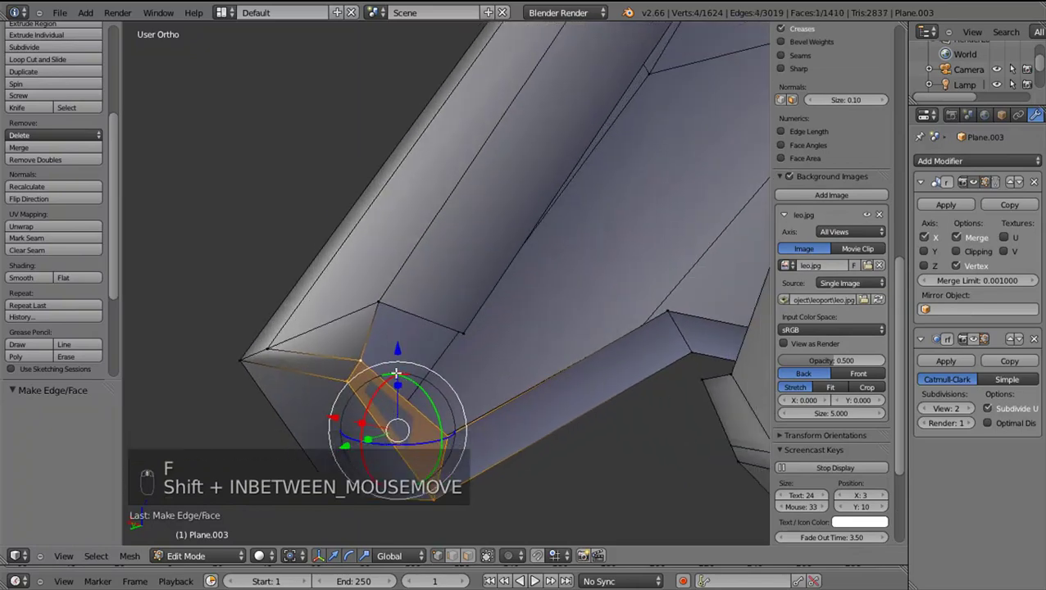
drag(444, 425, 418, 384)
key(shift+f)
key(ctrl+r)
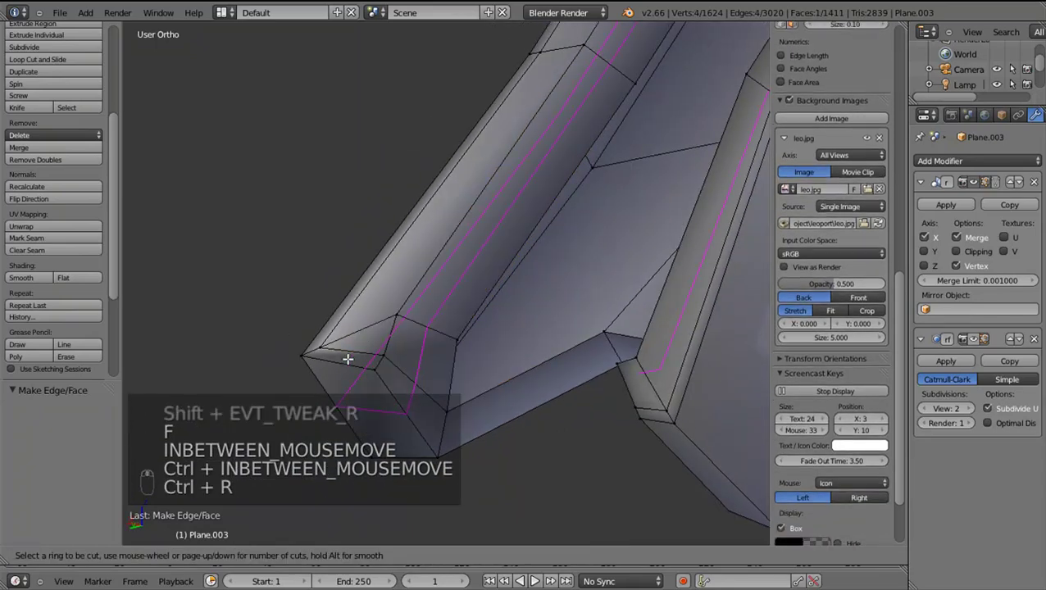
drag(379, 341, 414, 323)
drag(414, 324, 402, 390)
middle_click(403, 389)
key(ctrl+shift+z)
key(ctrl+shift+z)
key(ctrl+shift+z)
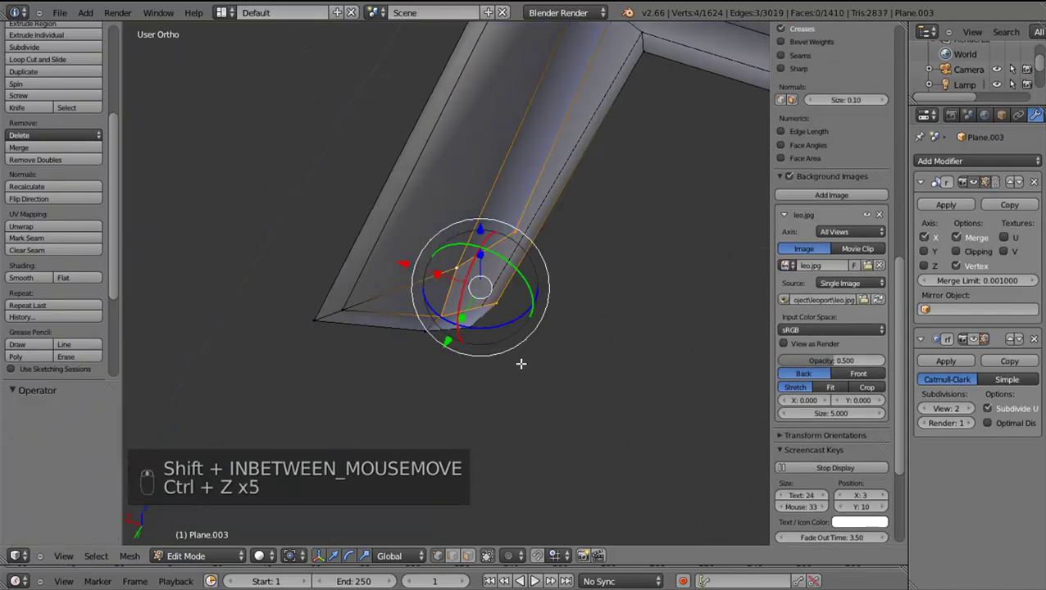
key(ctrl+z)
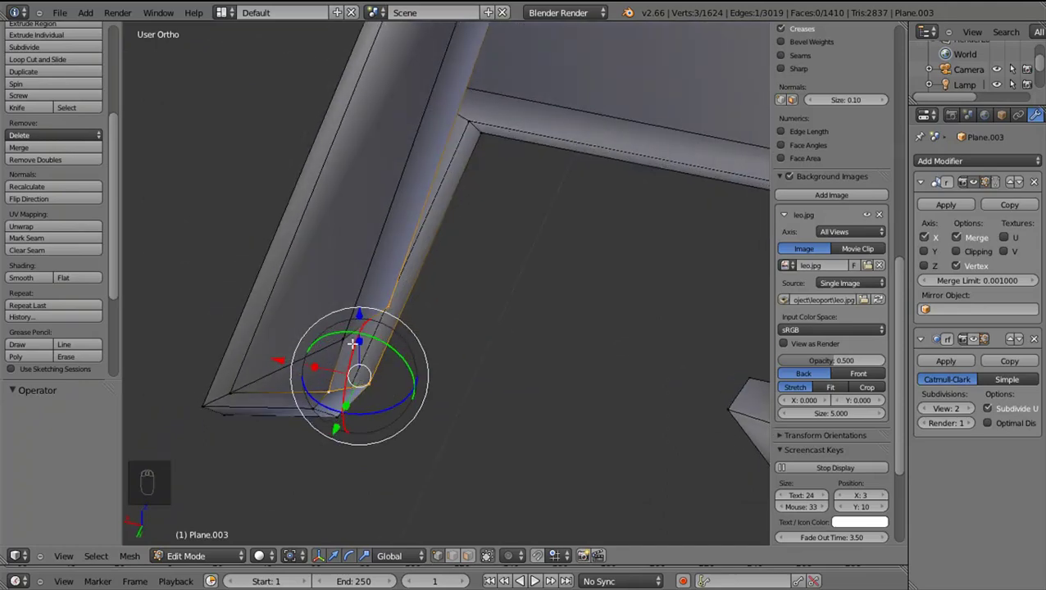
Nudge the socket's corner vertices slightly, locked to a single axis
drag(357, 340, 241, 379)
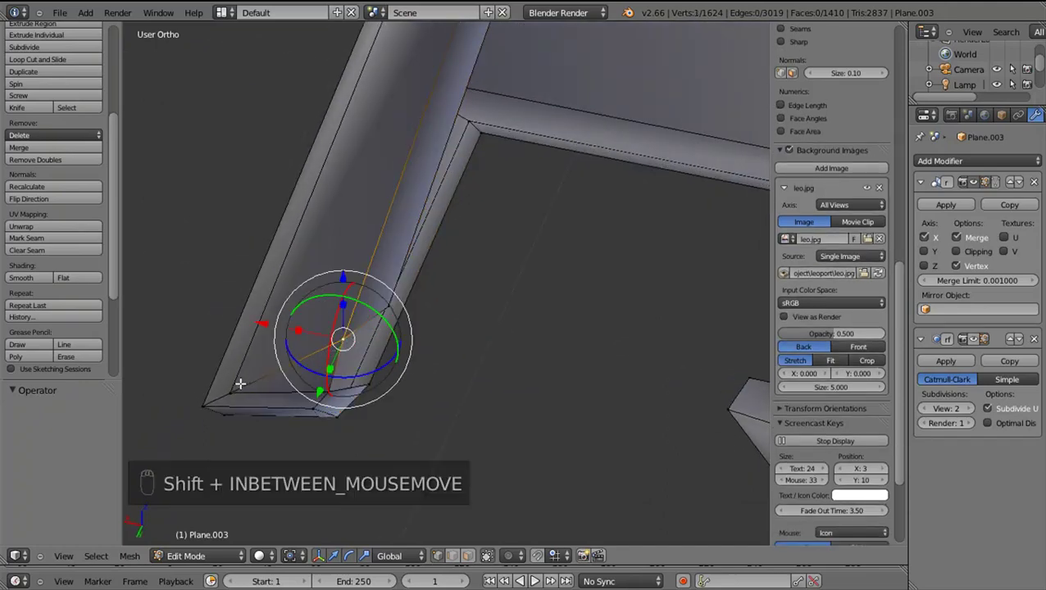
drag(265, 379, 289, 412)
drag(297, 410, 483, 411)
drag(483, 411, 484, 410)
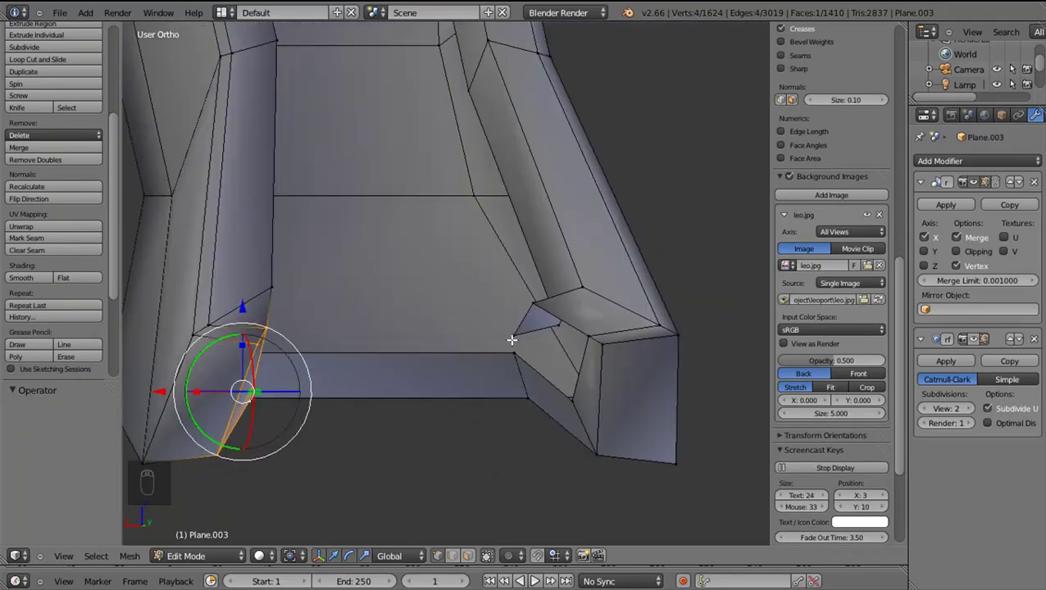
key(ctrl+shift+z)
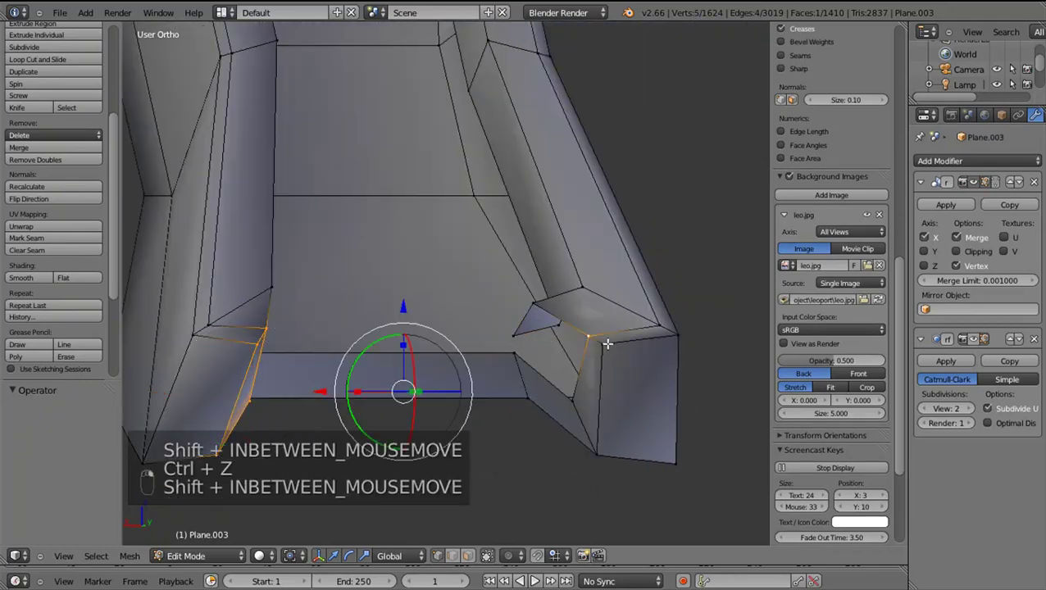
drag(465, 452, 350, 408)
drag(340, 416, 327, 427)
key(ctrl+z)
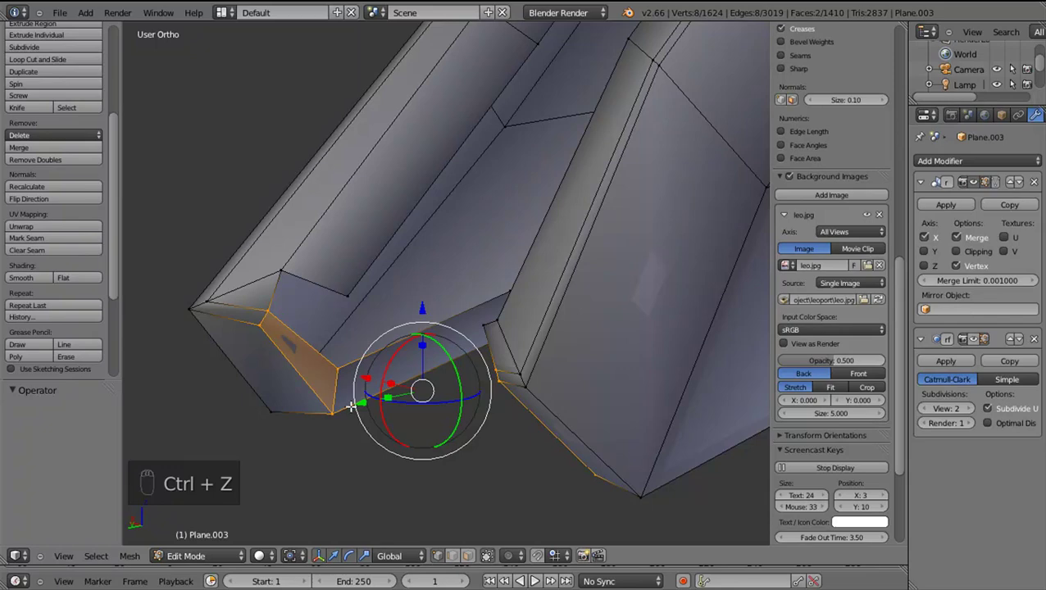
drag(331, 419, 316, 425)
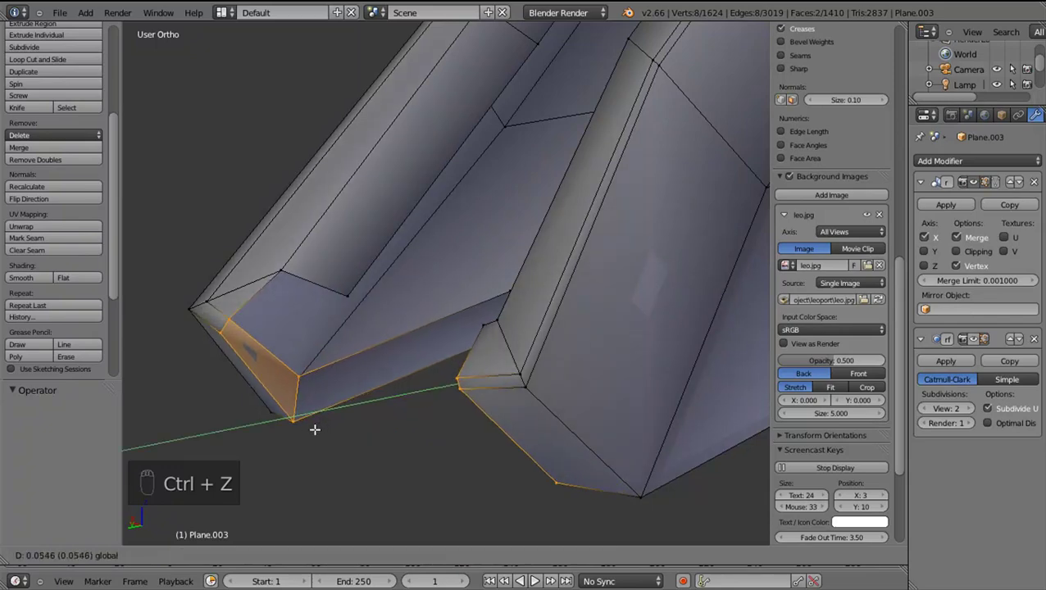
middle_click(377, 456)
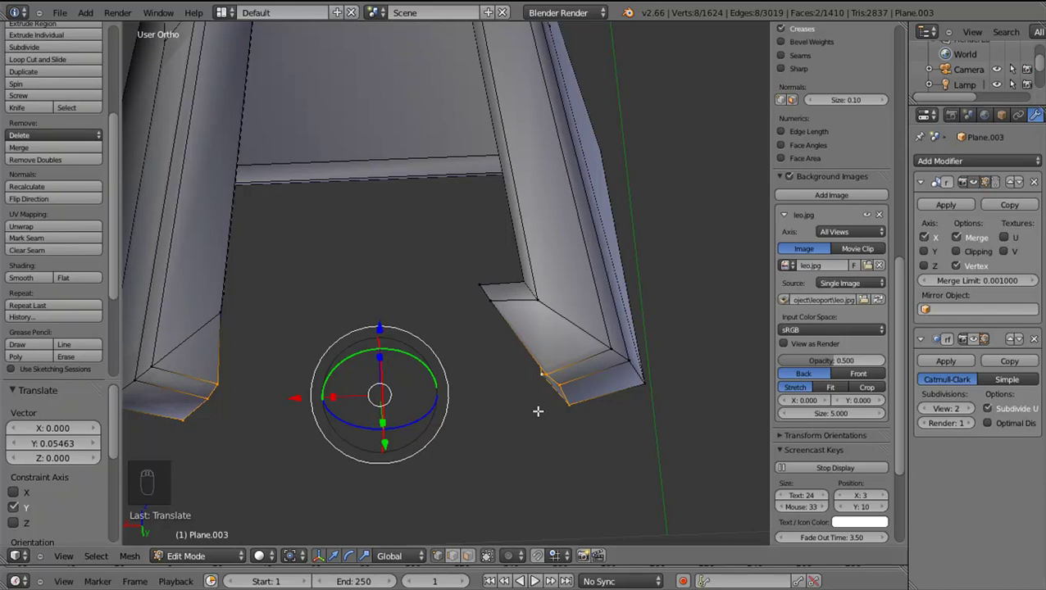
Unhide the hidden mesh parts and undo back to trim away the unwanted socket faces
key(alt+h)
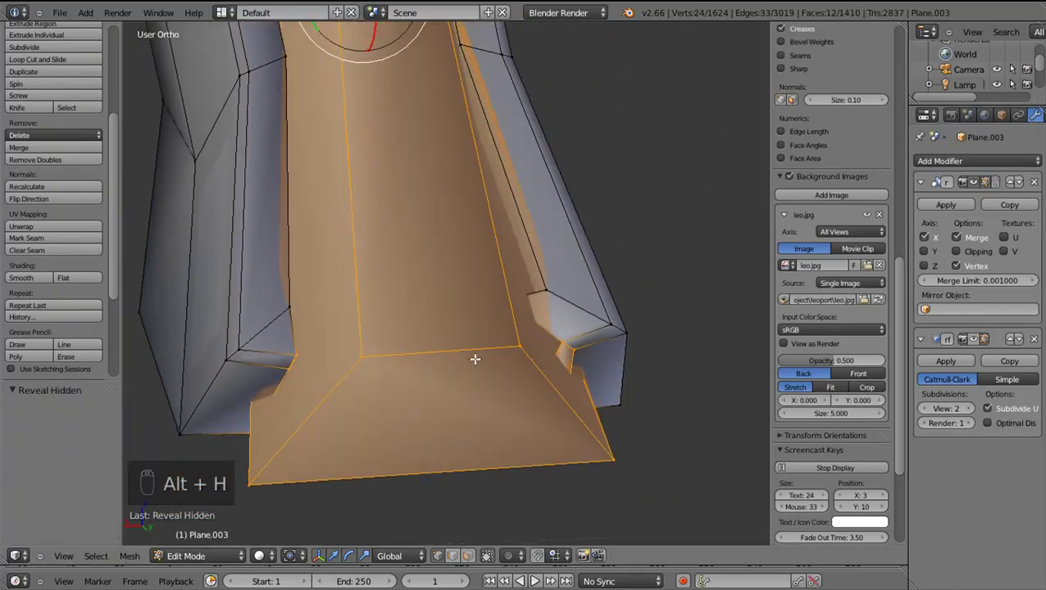
key(ctrl+z)
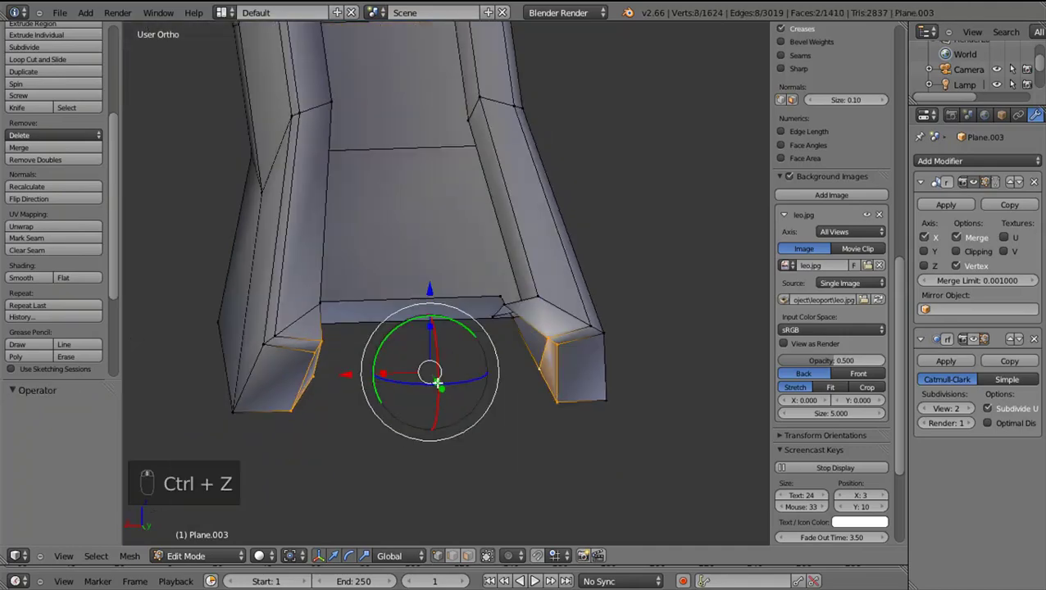
key(ctrl+z)
key(ctrl+z)
key(ctrl+z)
key(ctrl+z)
key(ctrl+z)
key(ctrl+z)
key(ctrl+z)
key(ctrl+z)
key(ctrl+z)
key(ctrl+z)
key(ctrl+z)
key(ctrl+z)
key(ctrl+z)
key(ctrl+z)
key(ctrl+z)
middle_click(394, 381)
middle_click(399, 344)
drag(410, 252, 408, 268)
key(alt+h)
Leave wireframe display and scale the socket rim vertices narrower along X
drag(232, 309, 602, 331)
key(z)
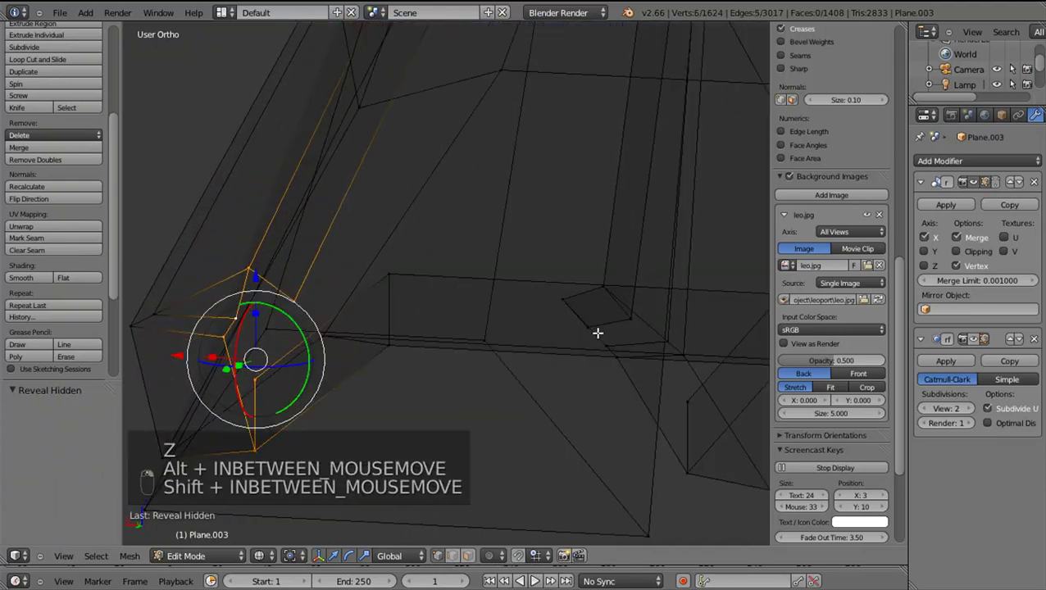
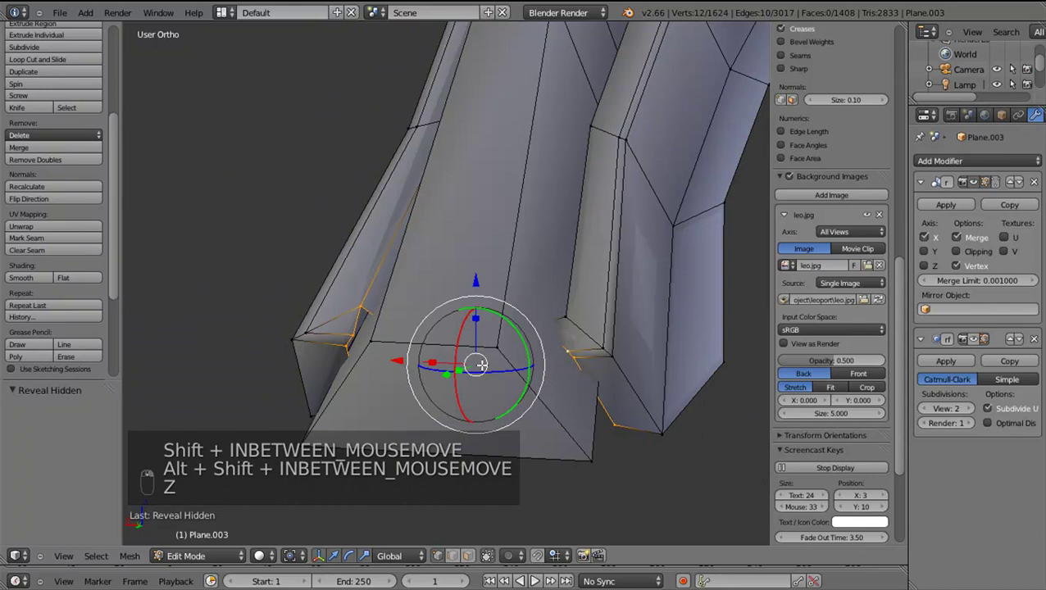
drag(441, 359, 452, 362)
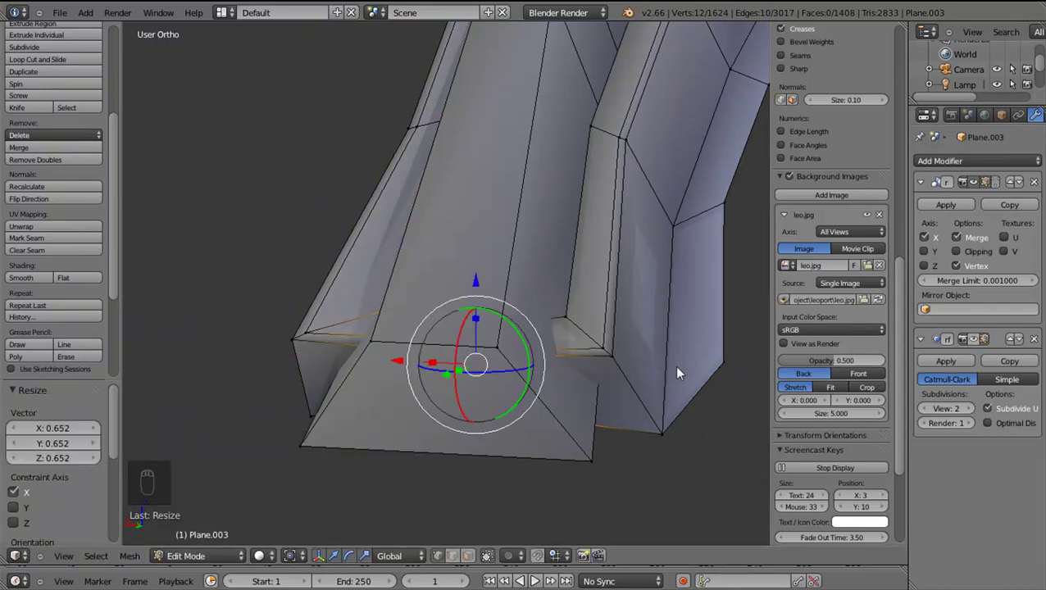
drag(469, 396, 532, 387)
drag(533, 387, 478, 376)
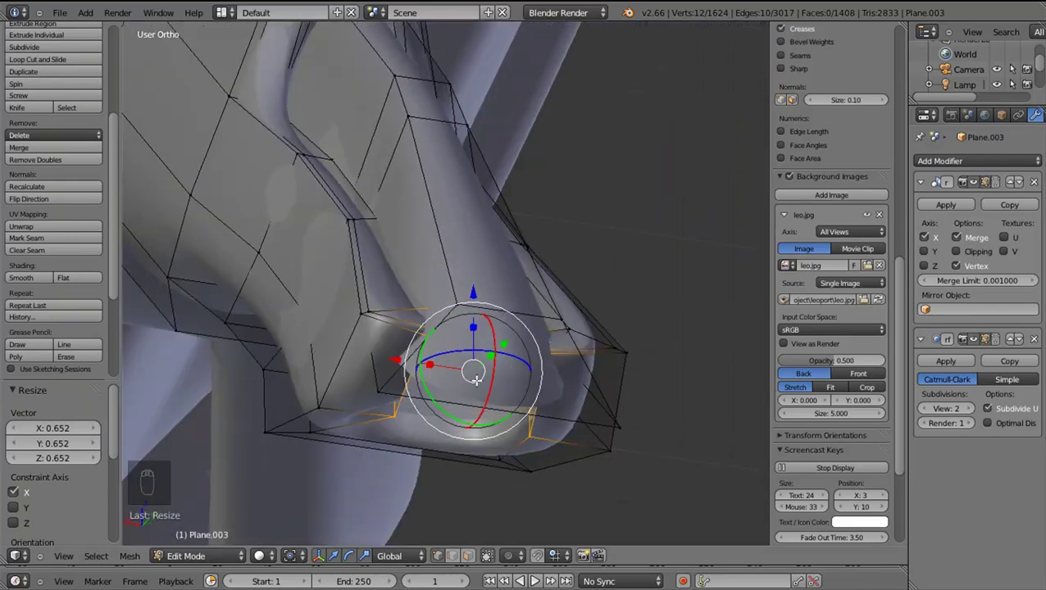
Deselect all, then reposition the leg's end edge in side view
key(a)
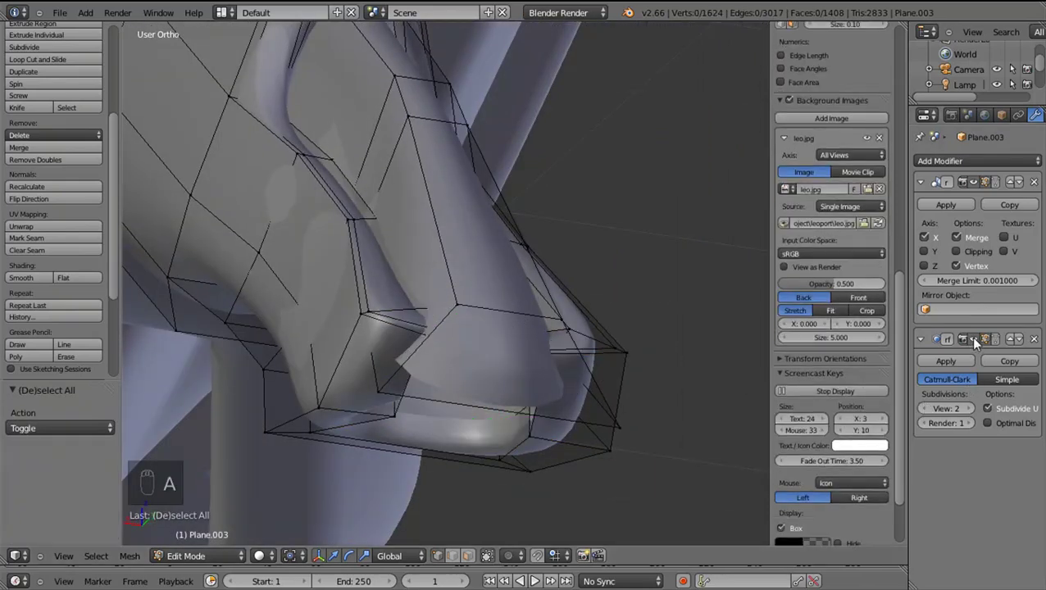
drag(981, 346, 429, 499)
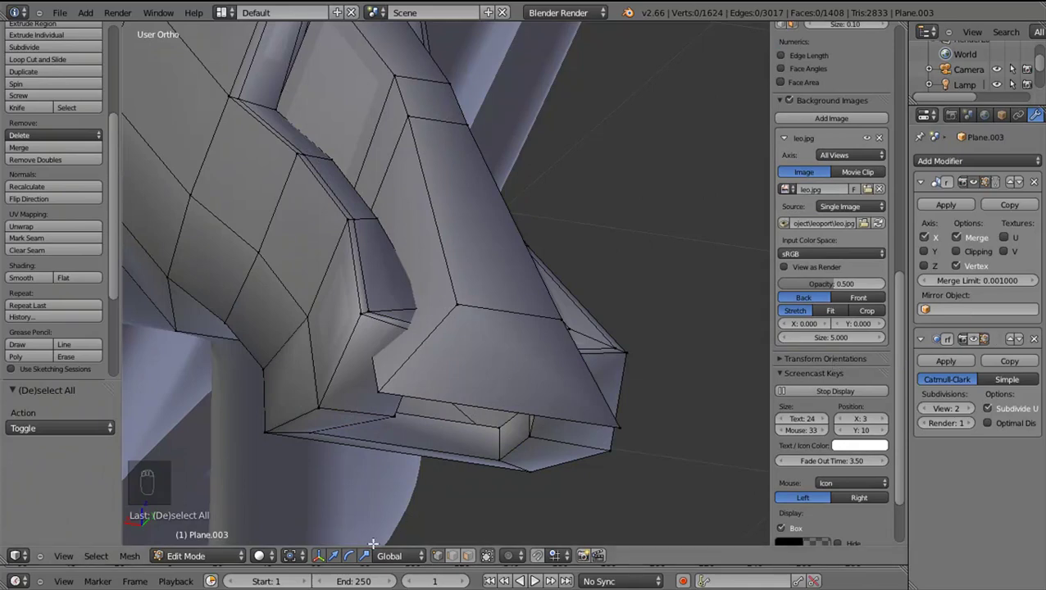
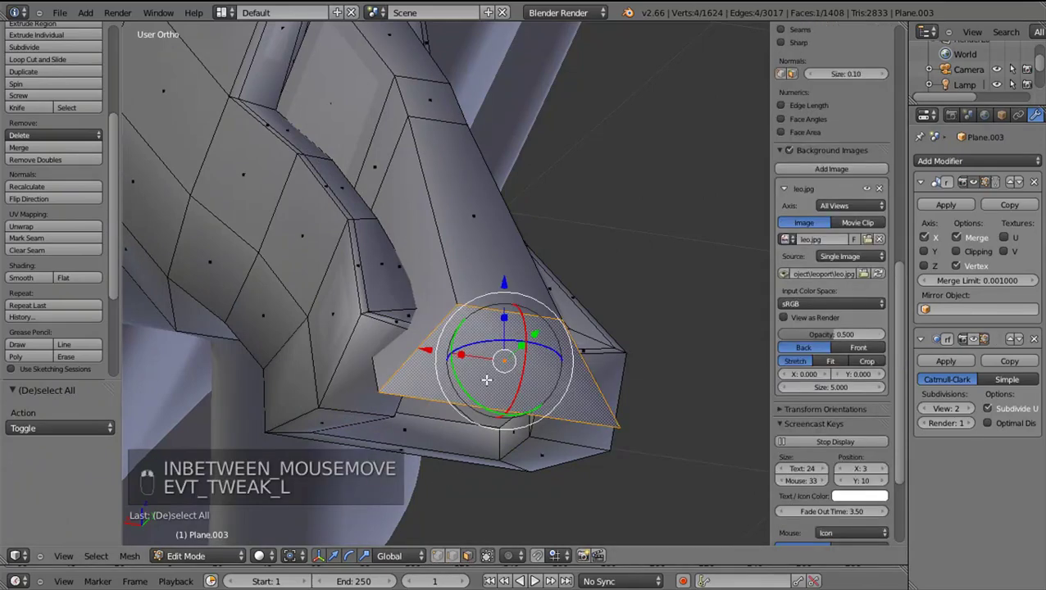
key(KP_3)
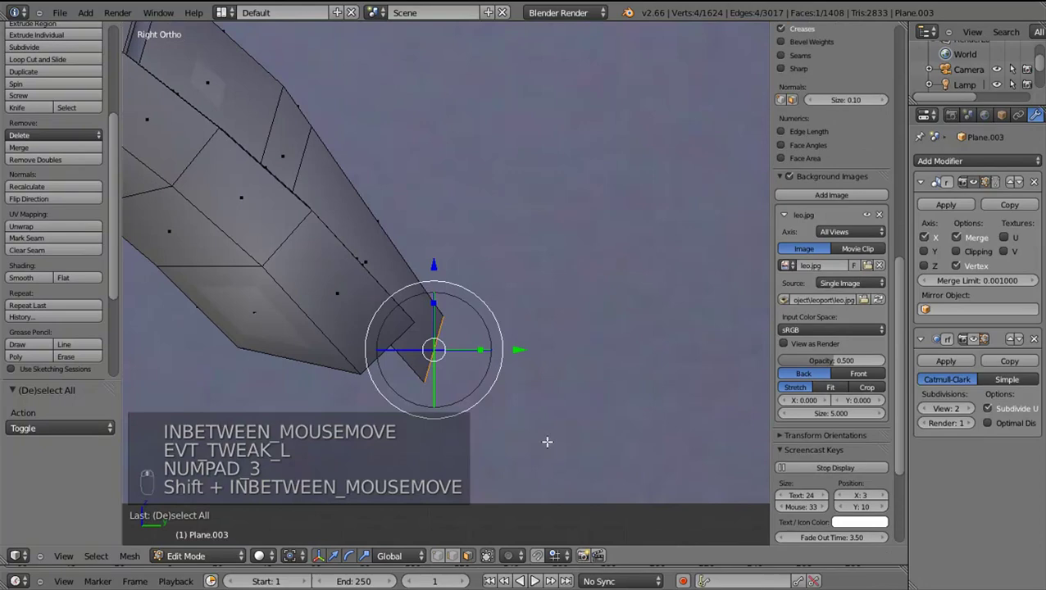
key(g)
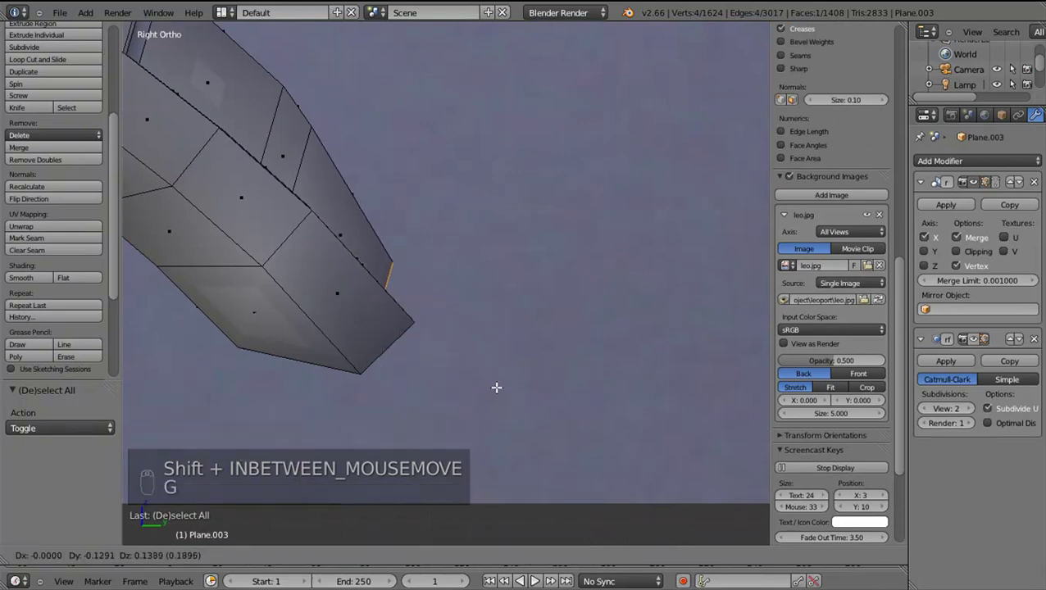
drag(497, 384, 526, 411)
Extrude the end edge into a short new section and narrow it along X
key(e)
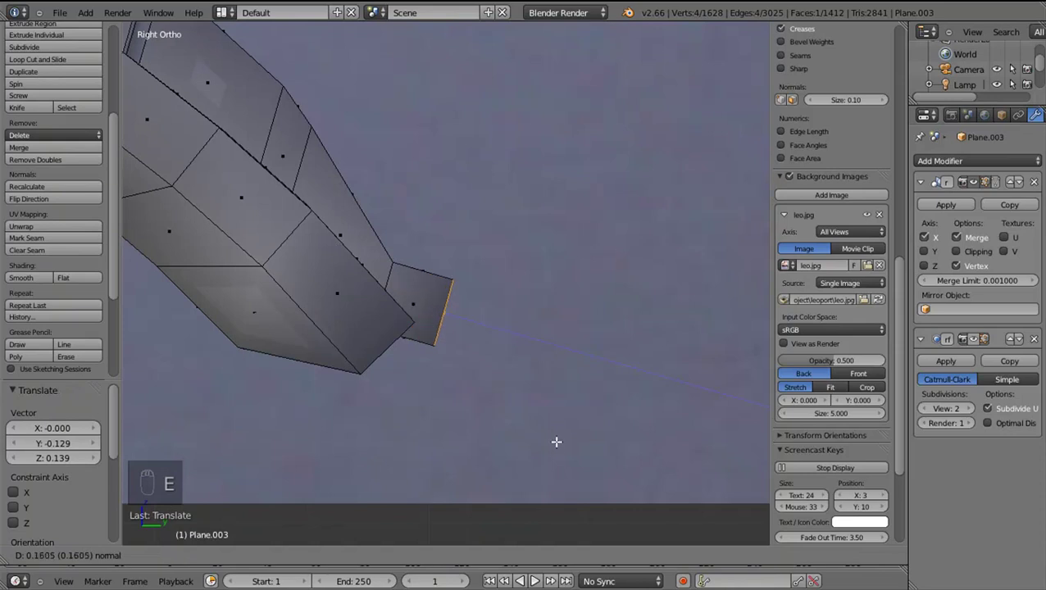
drag(560, 459, 538, 480)
key(g)
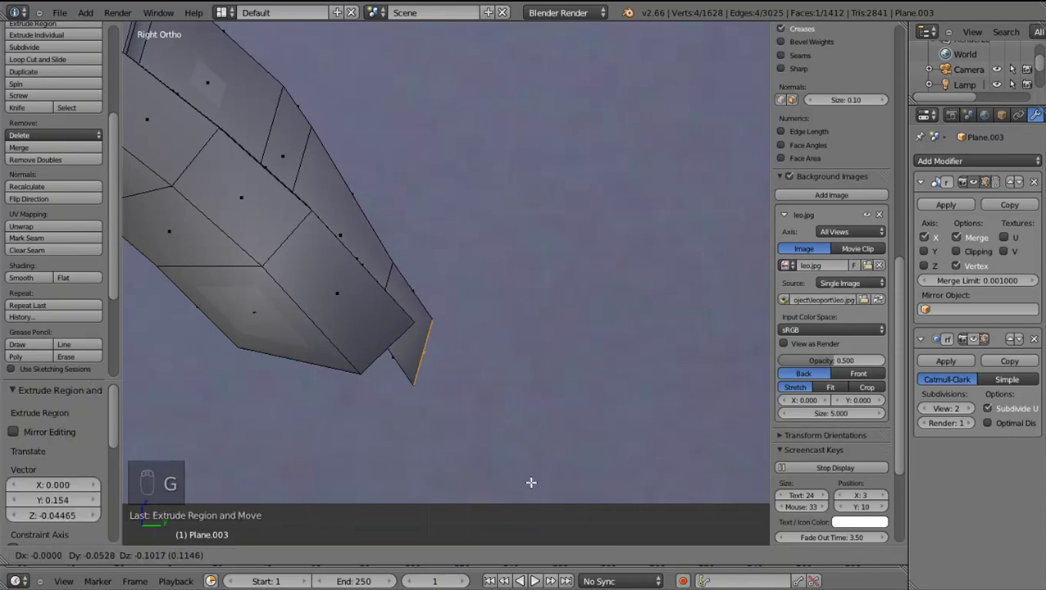
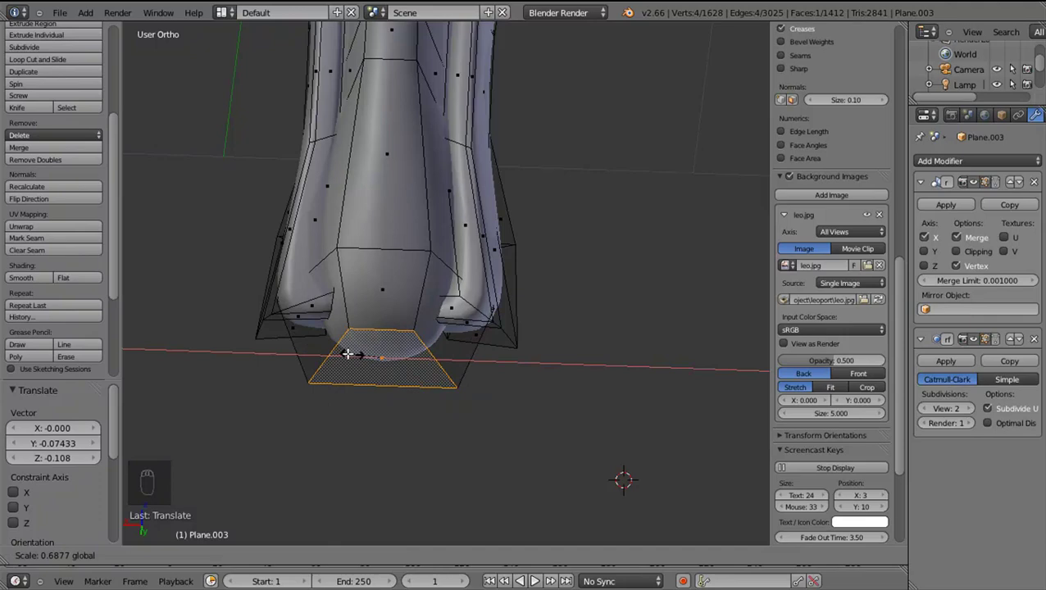
middle_click(354, 350)
click(431, 375)
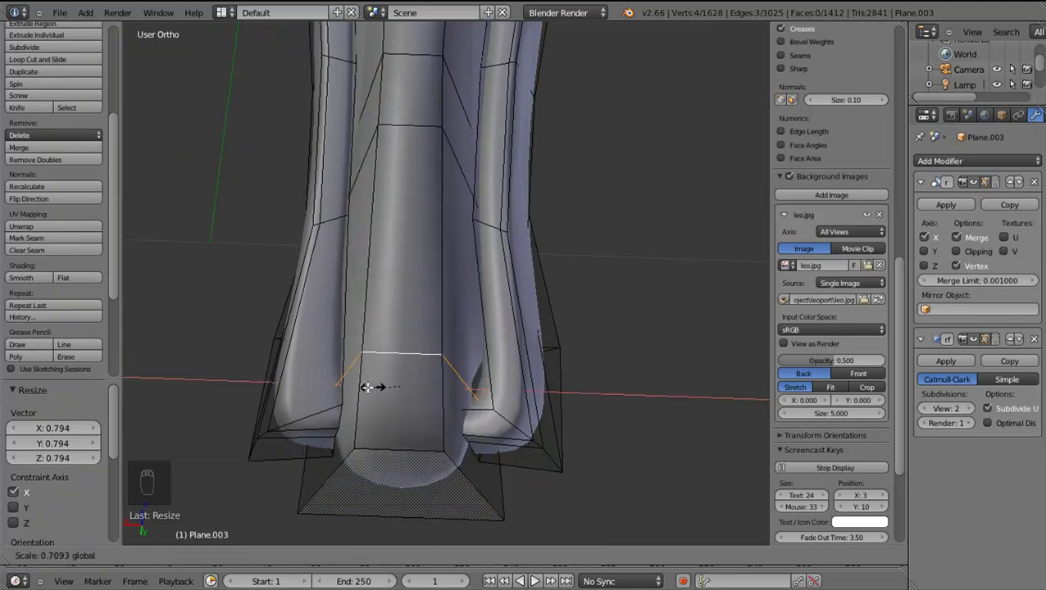
Preview the smoothed leg, then add an edge loop near the tip and slide it toward the end
key(Tab)
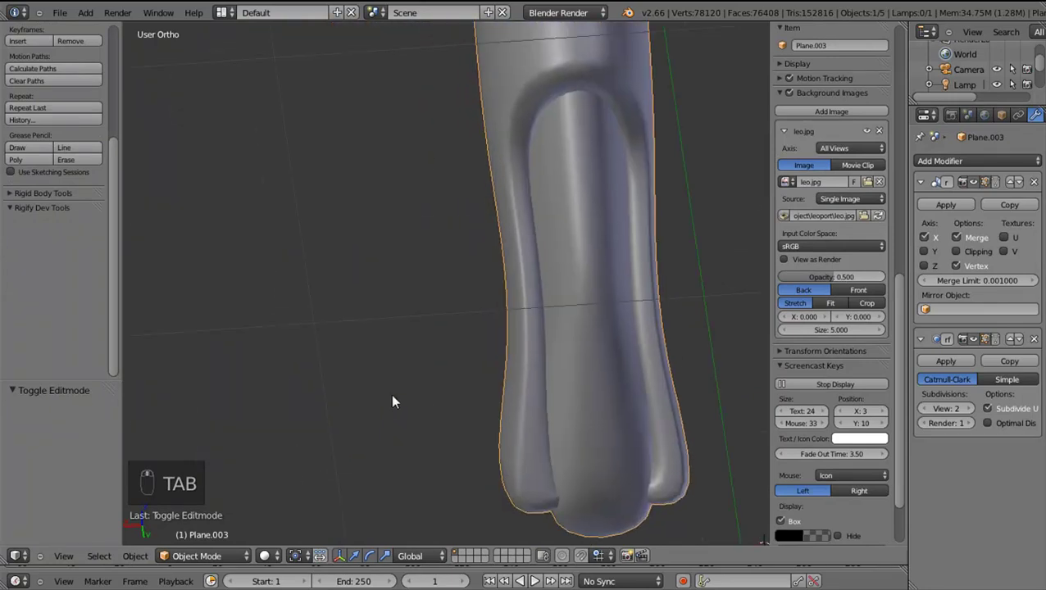
key(KP_3)
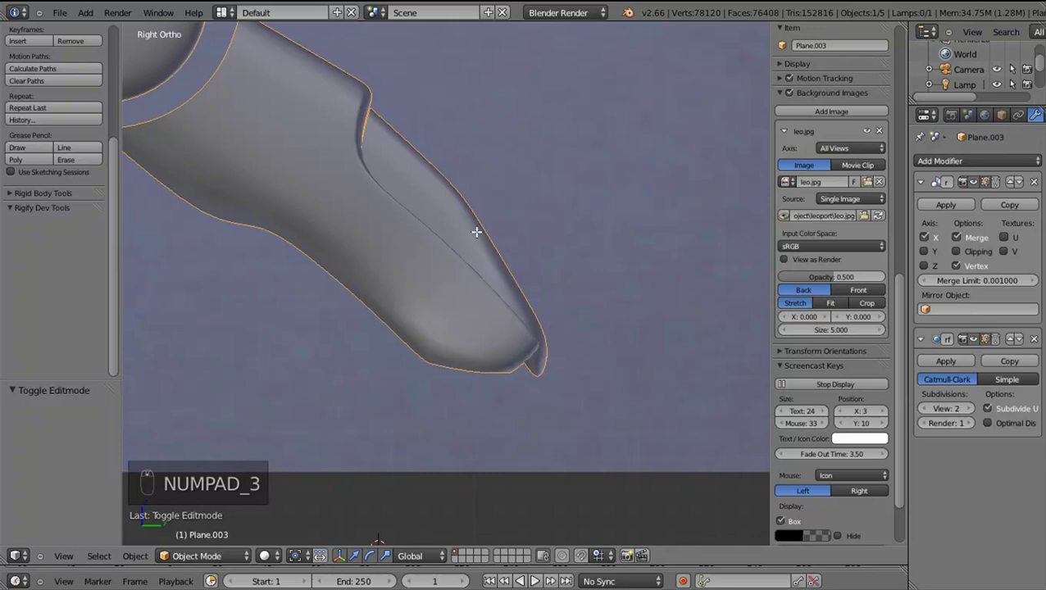
key(Tab)
key(z)
key(ctrl+e)
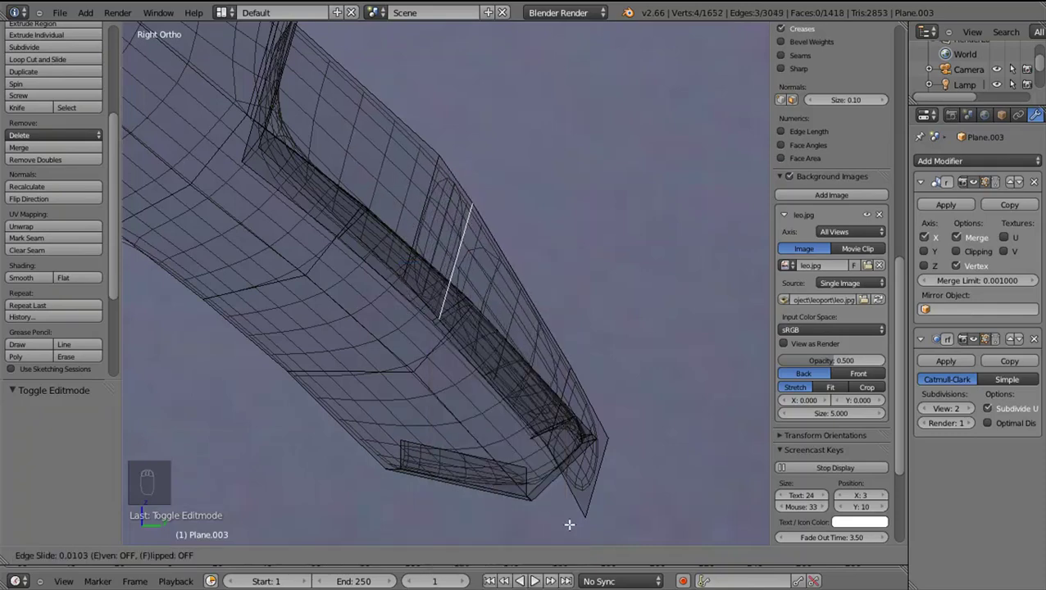
key(z)
drag(569, 395, 430, 307)
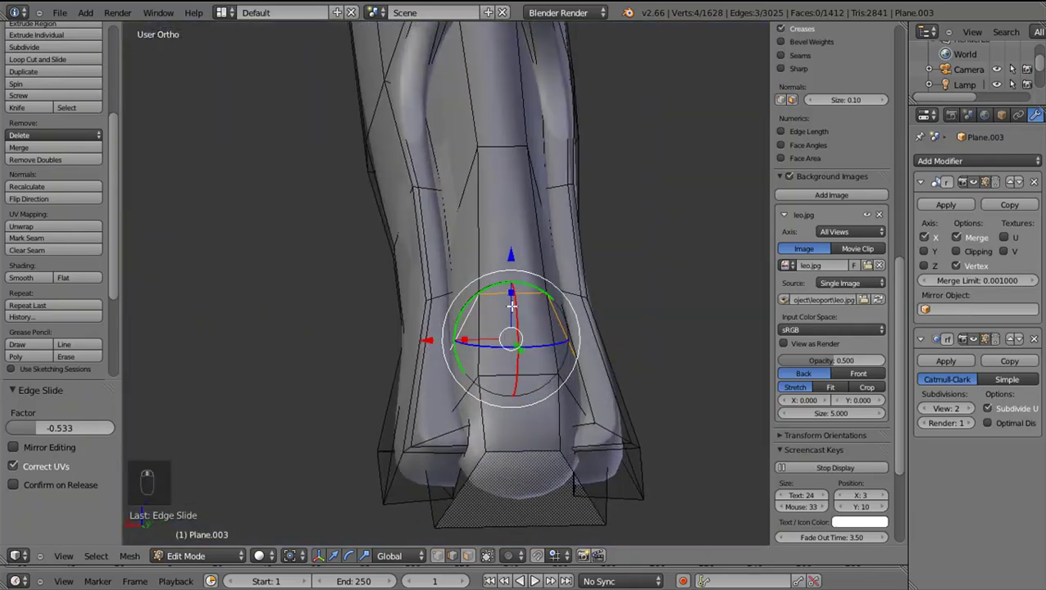
Move the tip vertices to reshape the edge and preview the smoothed result
right_click(510, 290)
key(KP_3)
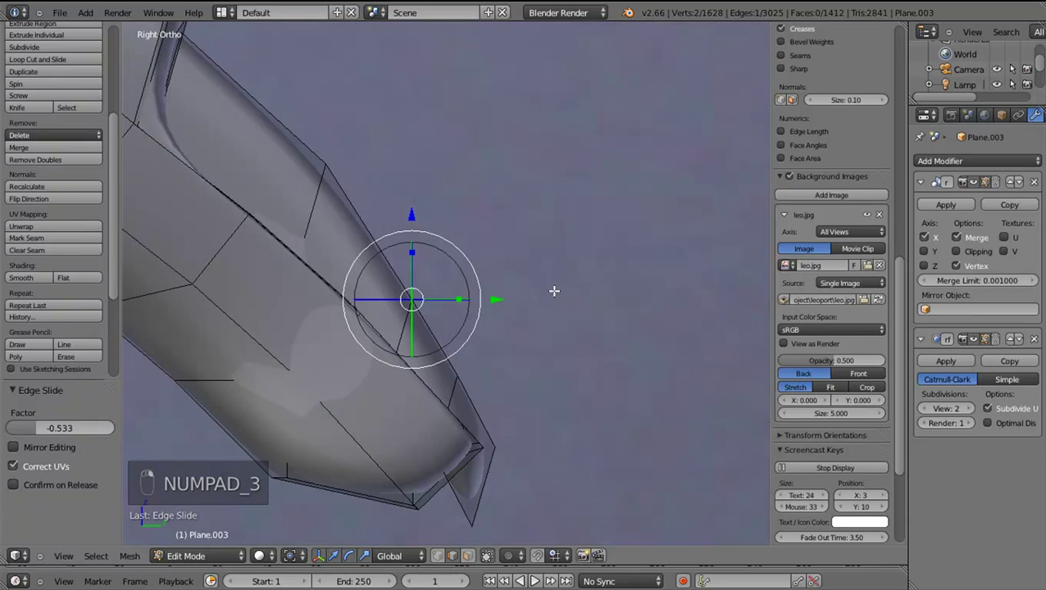
key(g)
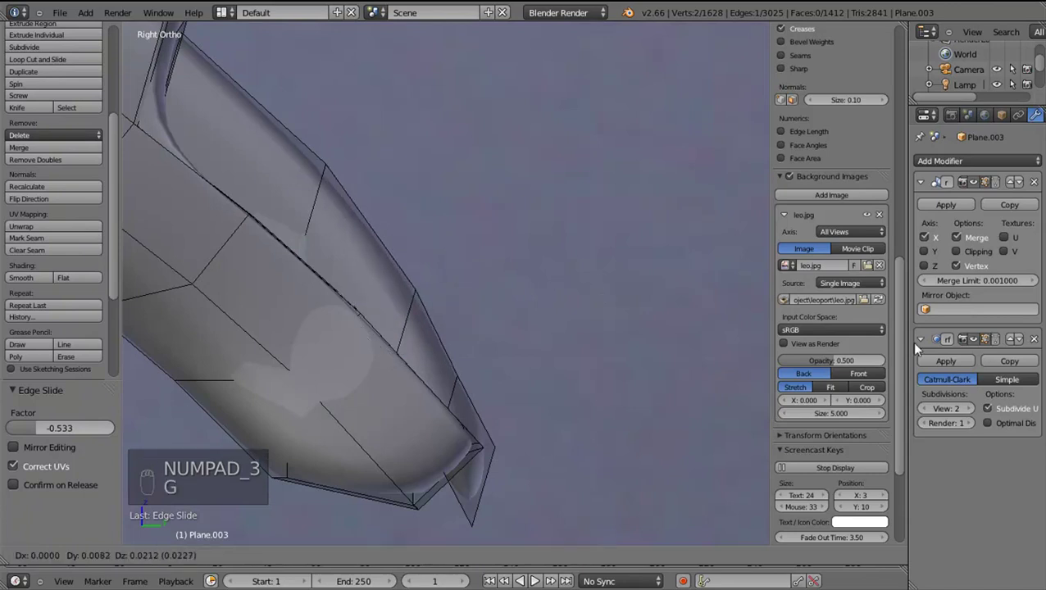
drag(979, 330, 1003, 350)
drag(973, 342, 518, 326)
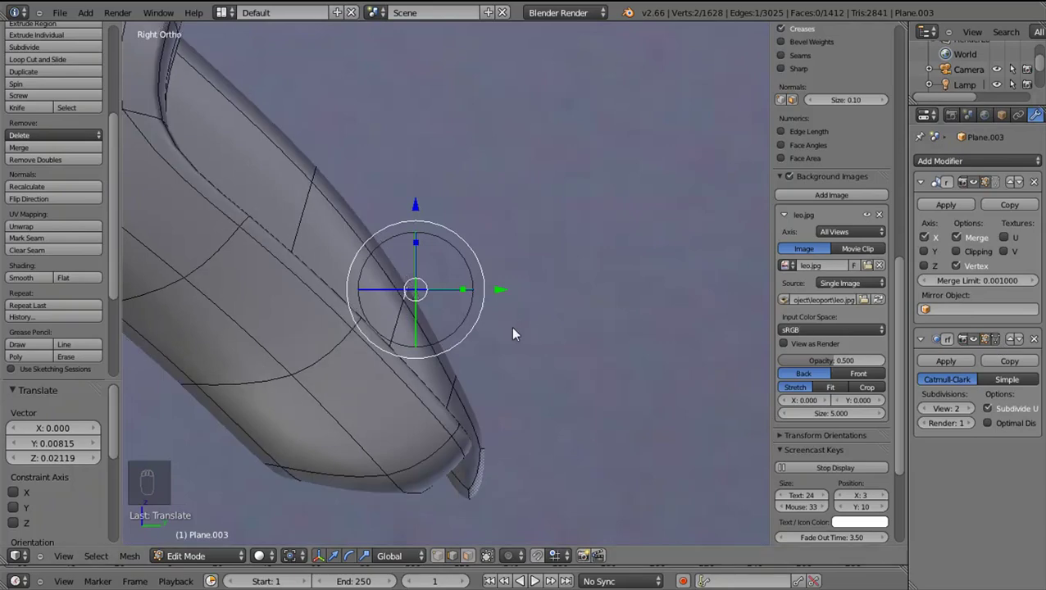
key(Tab)
key(a)
key(a)
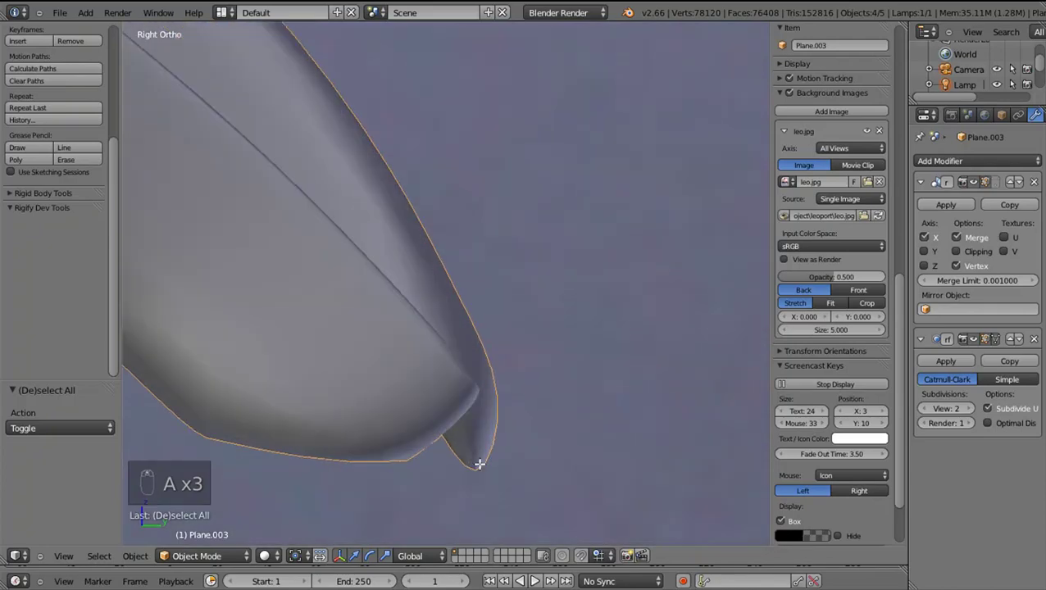
Re-enter editing, check the ankle in side view and preview the smoothed gap between pieces
key(Tab)
click(480, 457)
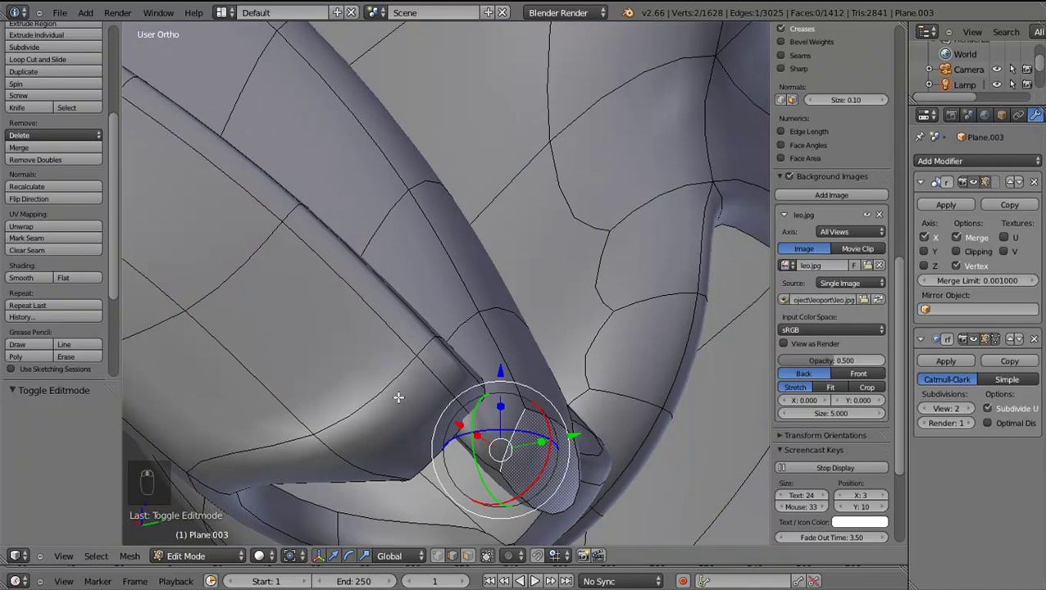
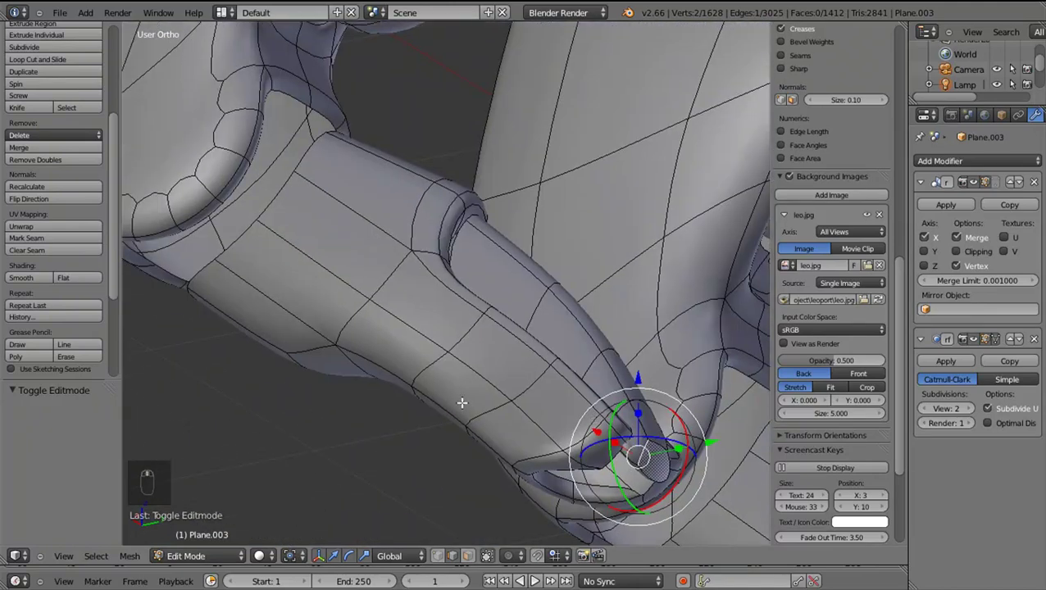
drag(620, 381, 677, 390)
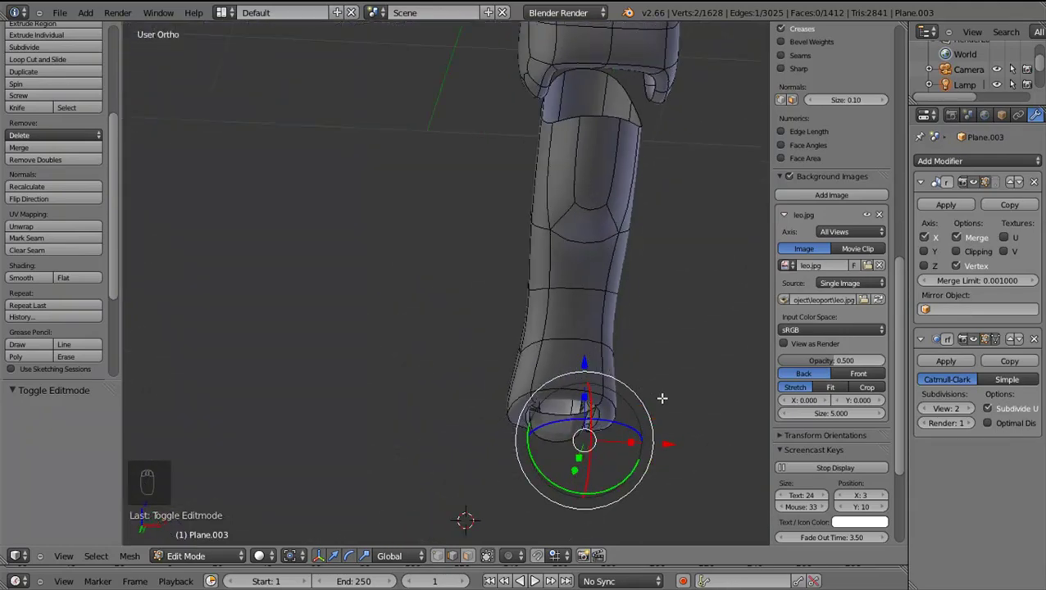
key(KP_3)
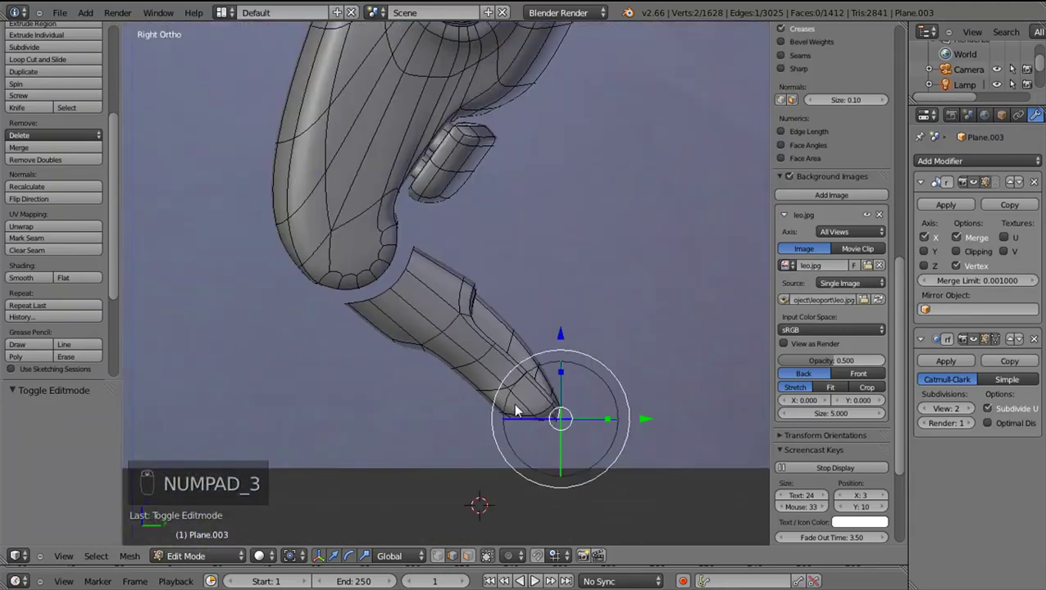
key(Tab)
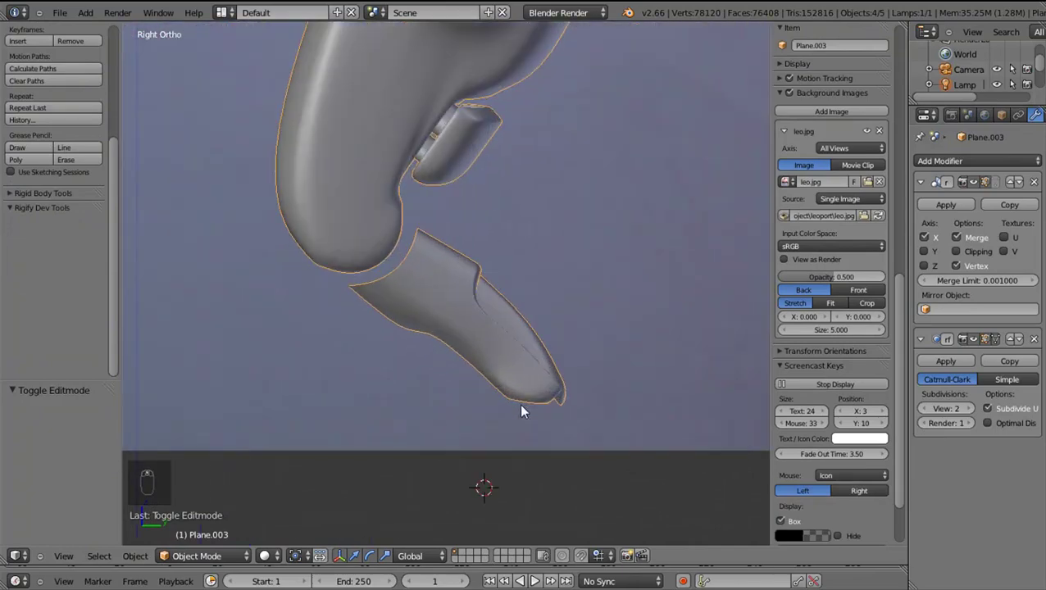
Return to editing and zoom in on the lower leg section to continue
key(Tab)
drag(983, 345, 979, 343)
drag(977, 339, 558, 400)
key(shift+d)
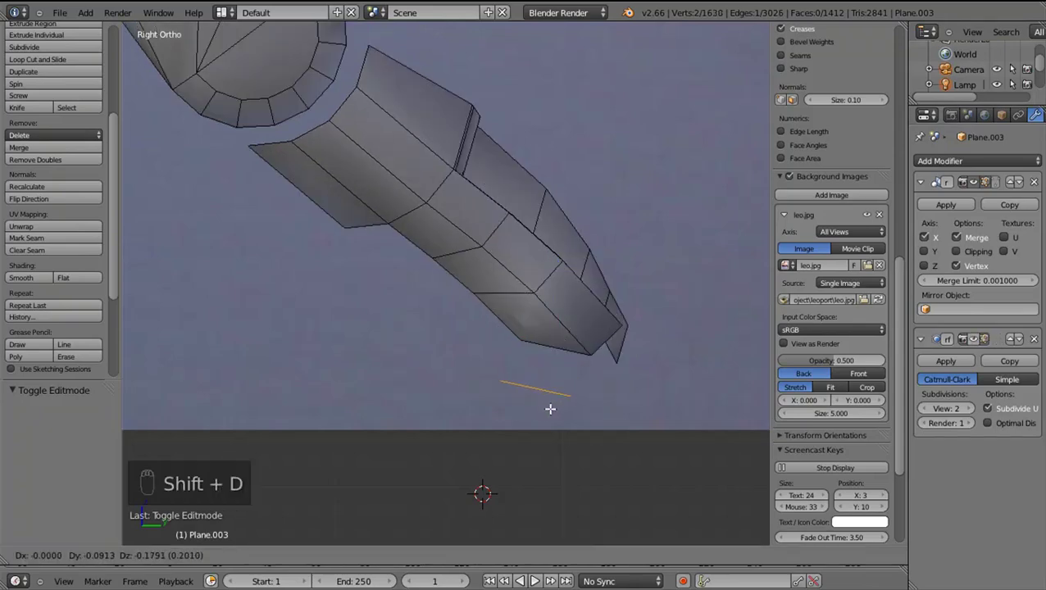
Subdivide the edge below the toe and position the new vertices under the tip
drag(541, 364, 449, 562)
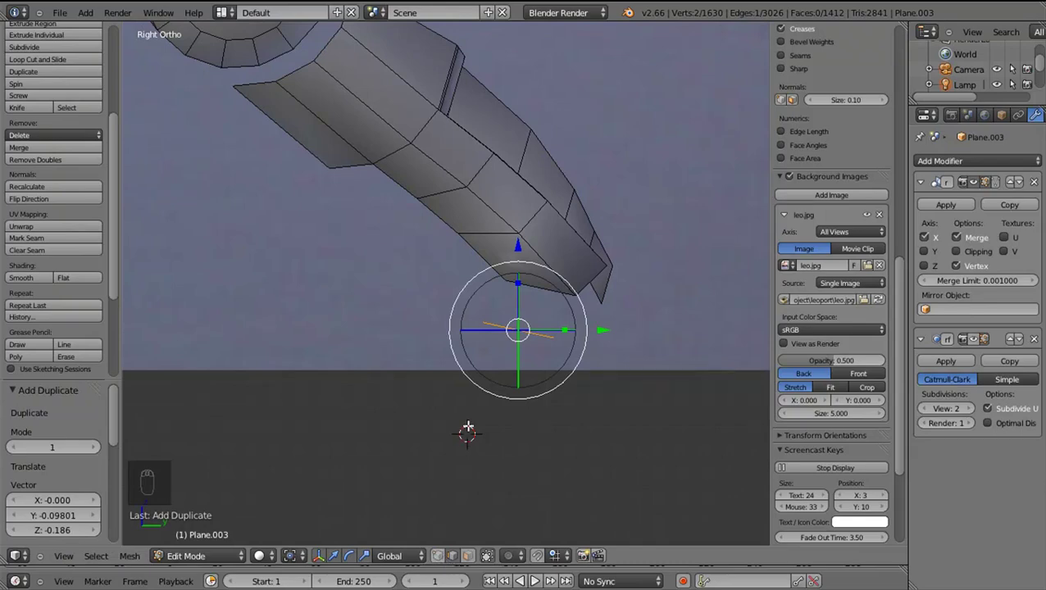
key(w)
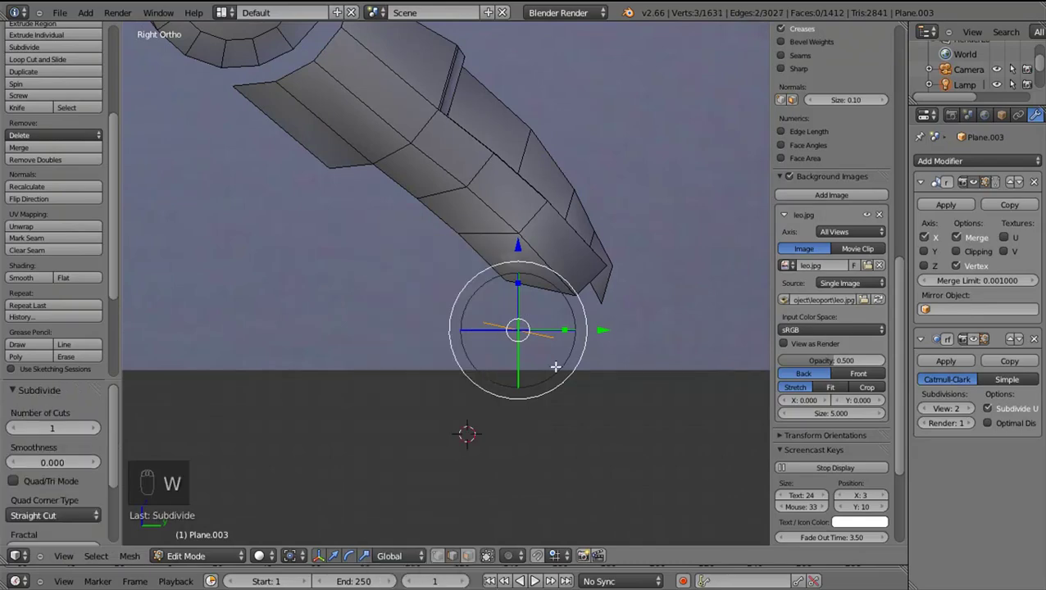
middle_click(518, 343)
drag(526, 337, 444, 563)
drag(513, 316, 505, 344)
drag(513, 332, 503, 296)
key(g)
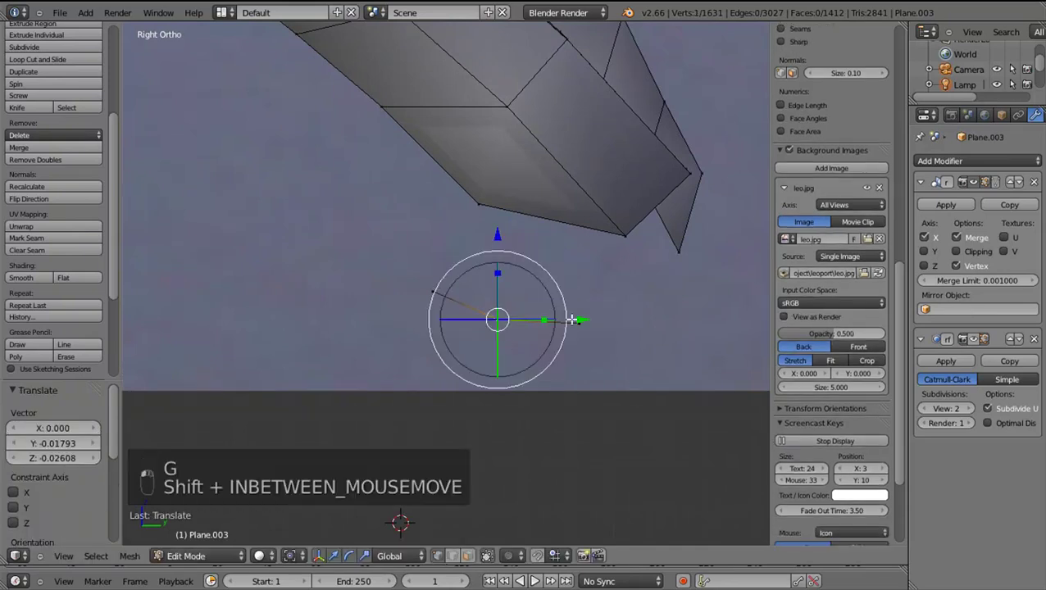
drag(572, 314, 595, 352)
middle_click(595, 353)
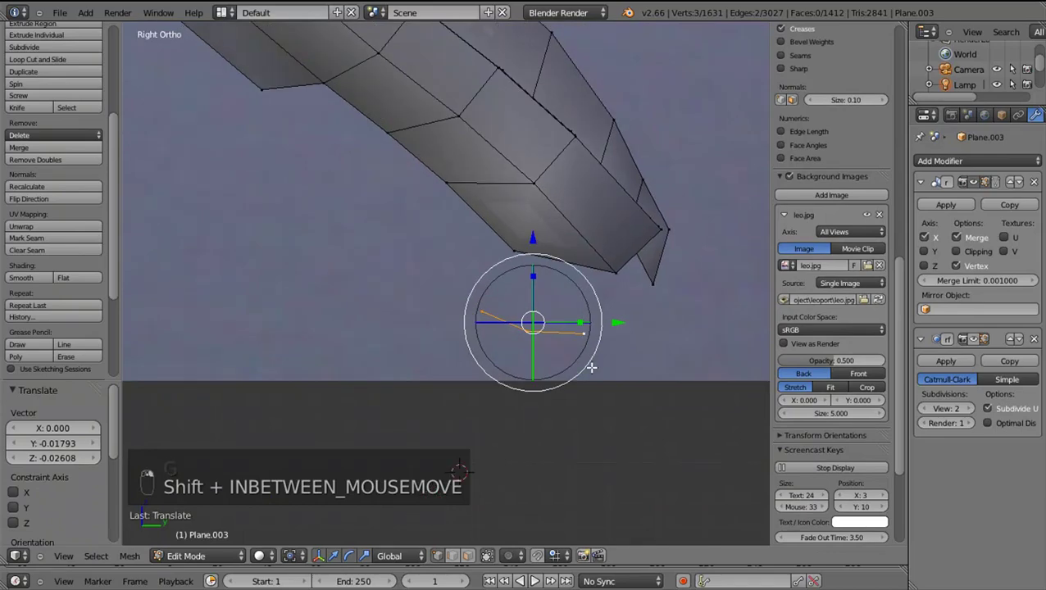
key(g)
Rotate the new vertices to follow the toe's angle
key(r)
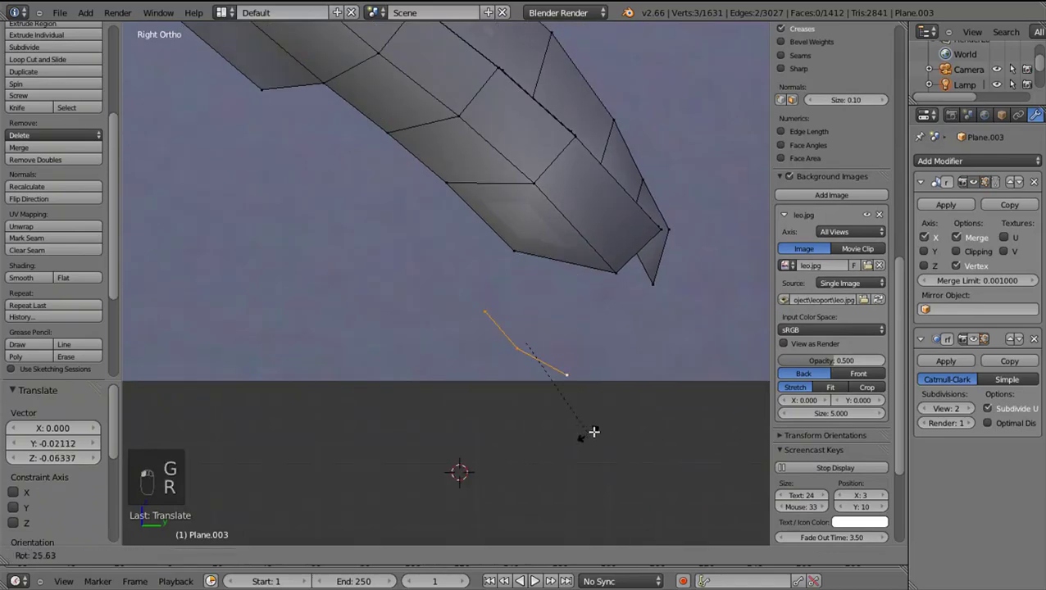
drag(594, 419, 671, 400)
middle_click(693, 401)
key(g)
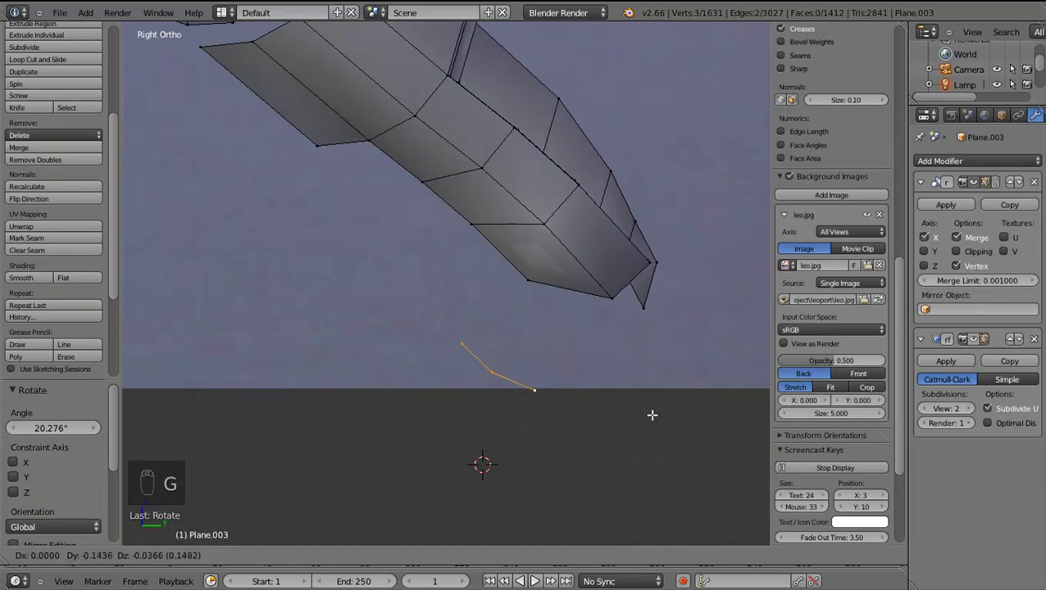
click(570, 419)
drag(689, 338, 610, 422)
Extrude the vertex chain into a small face strip and angle it like a claw
key(shift+e)
key(e)
drag(631, 445, 556, 483)
key(r)
key(e)
drag(578, 383, 633, 450)
drag(608, 402, 638, 450)
key(l)
key(r)
key(g)
drag(646, 450, 655, 450)
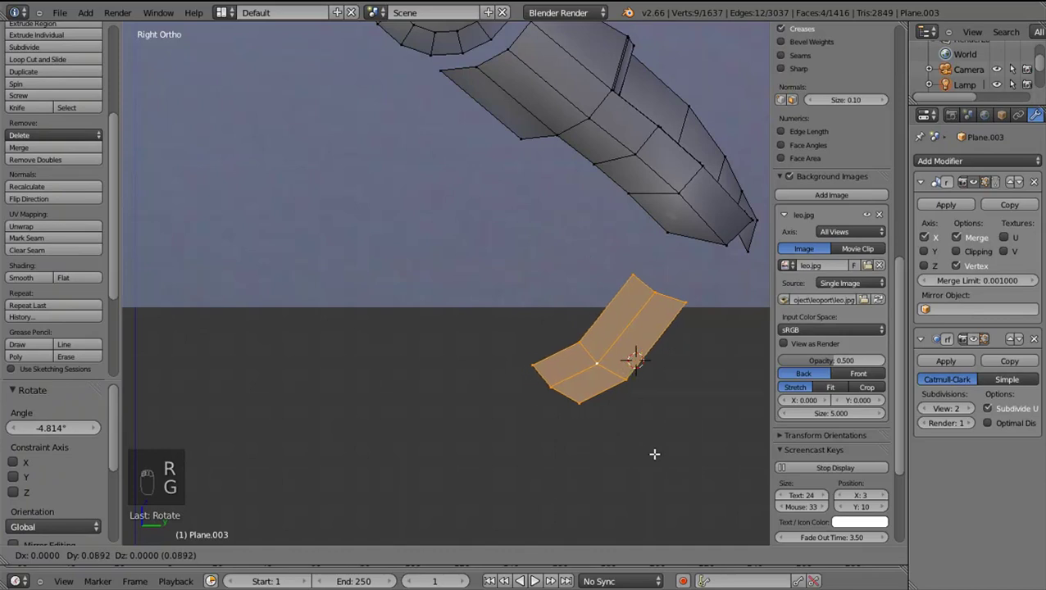
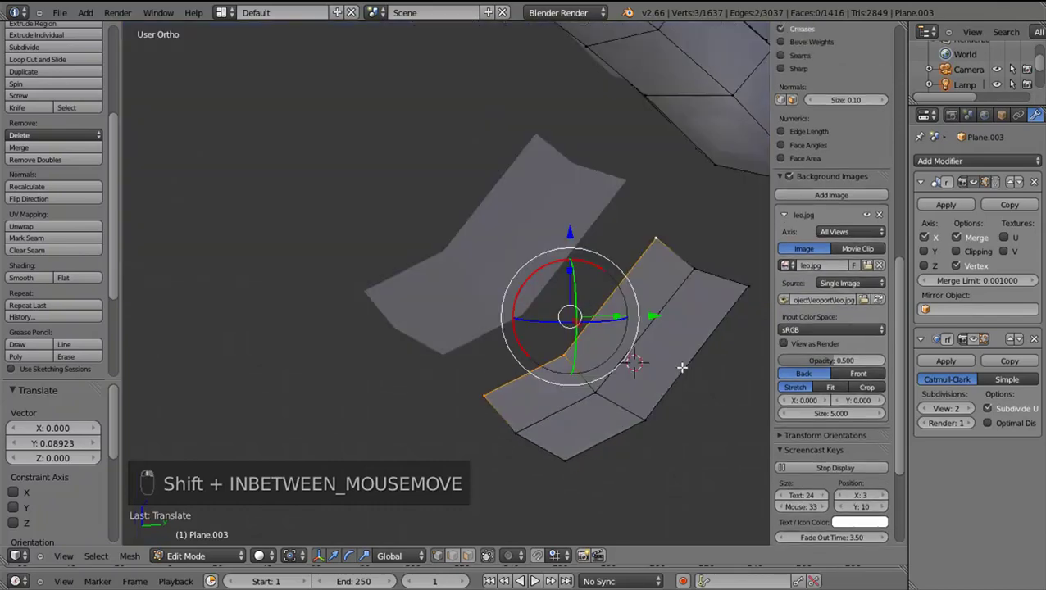
Extrude the claw strip's edge in side view to lengthen the claw
drag(629, 323, 620, 340)
key(KP_3)
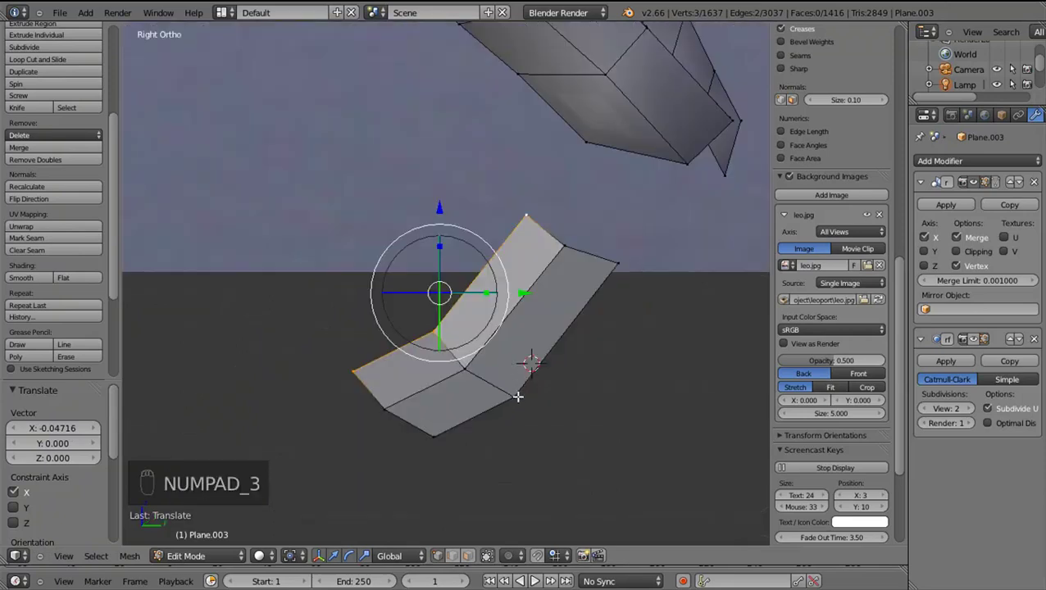
drag(629, 245, 548, 431)
key(shift+d)
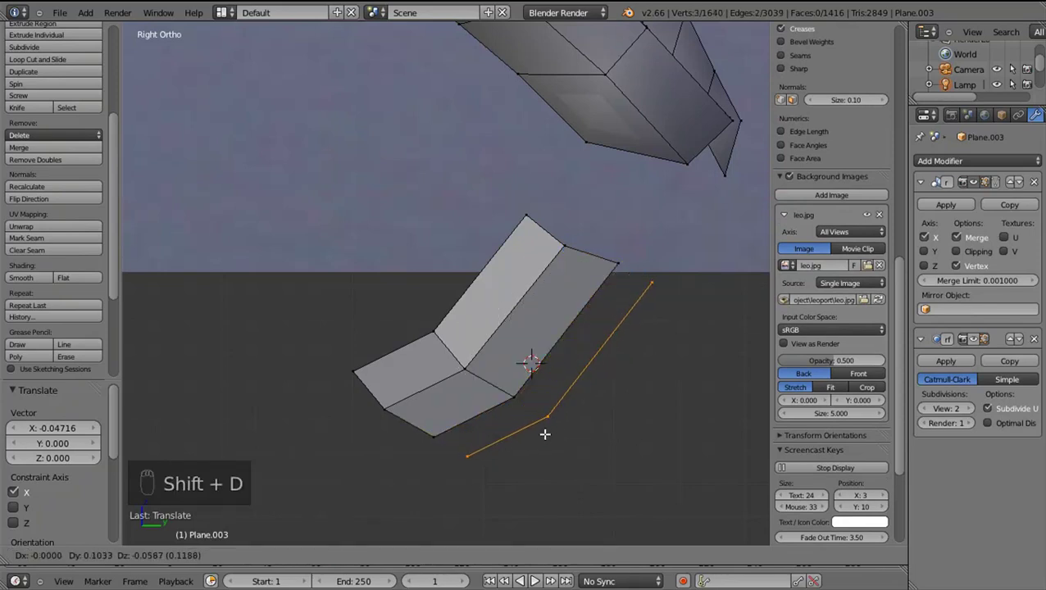
drag(472, 443, 514, 433)
drag(492, 442, 560, 402)
key(g)
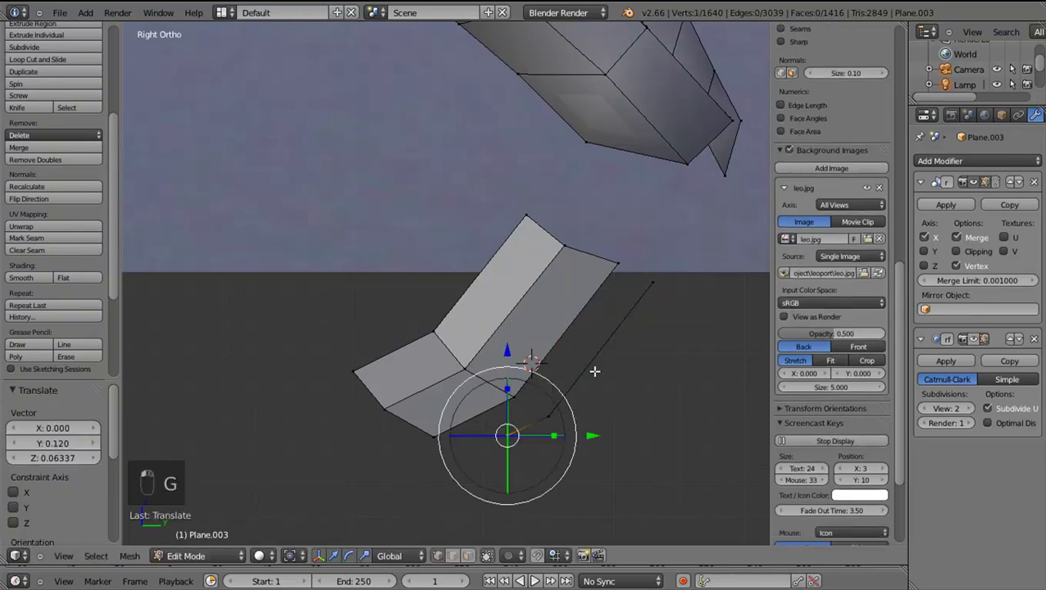
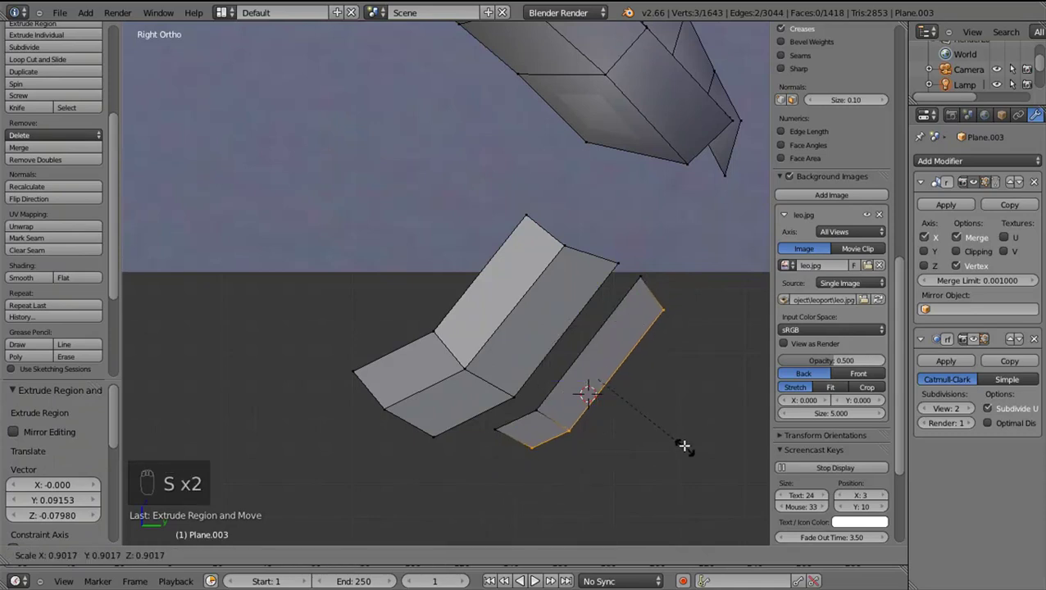
Shrink the claw tip to taper it and deselect to view the result
key(g)
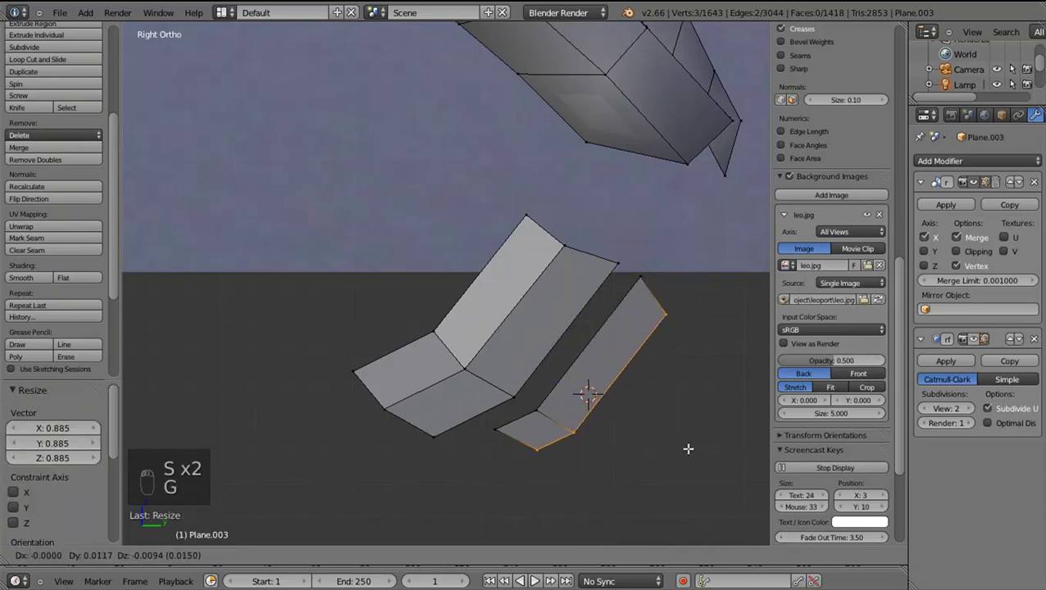
drag(977, 310, 553, 361)
key(a)
key(a)
drag(21, 283, 538, 281)
Recalculate normals, check the claw in shaded view and save the file
key(ctrl+n)
key(a)
key(z)
key(z)
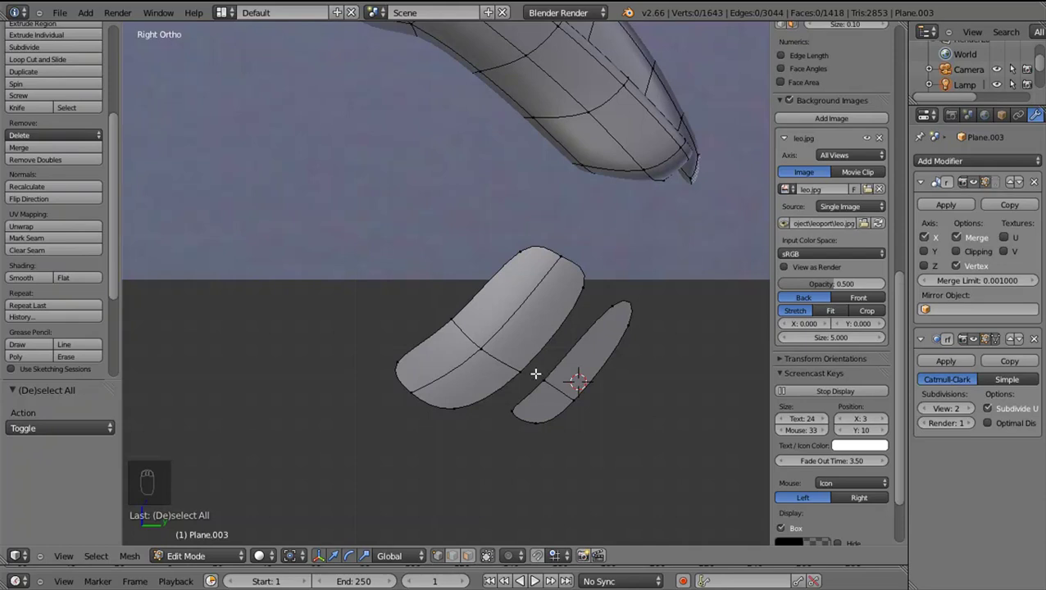
key(ctrl+s)
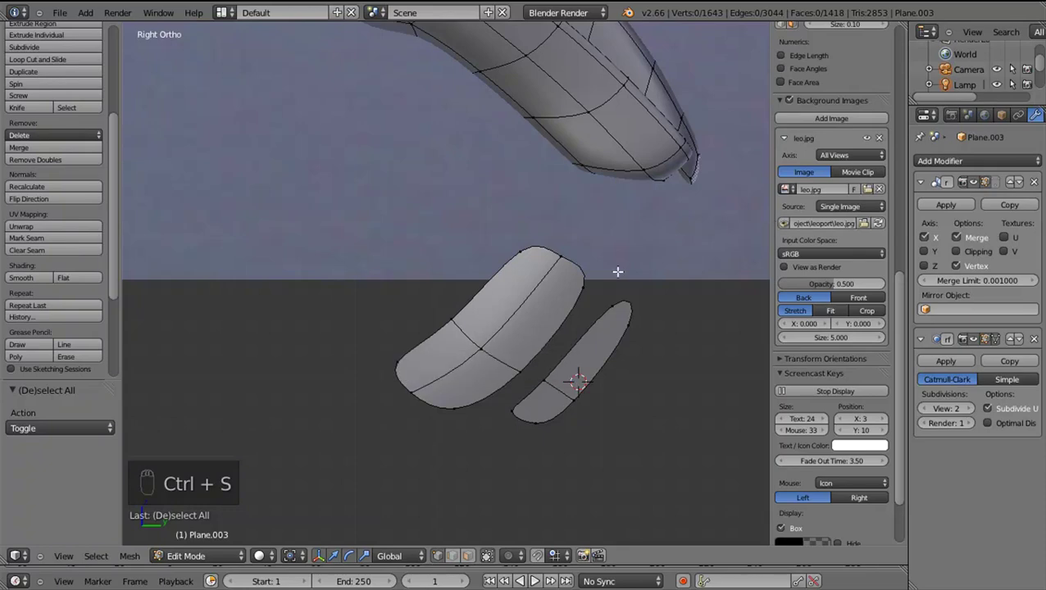
Preview the smoothed lower leg in object mode from an angled view, then re-enter editing
key(alt+F11)
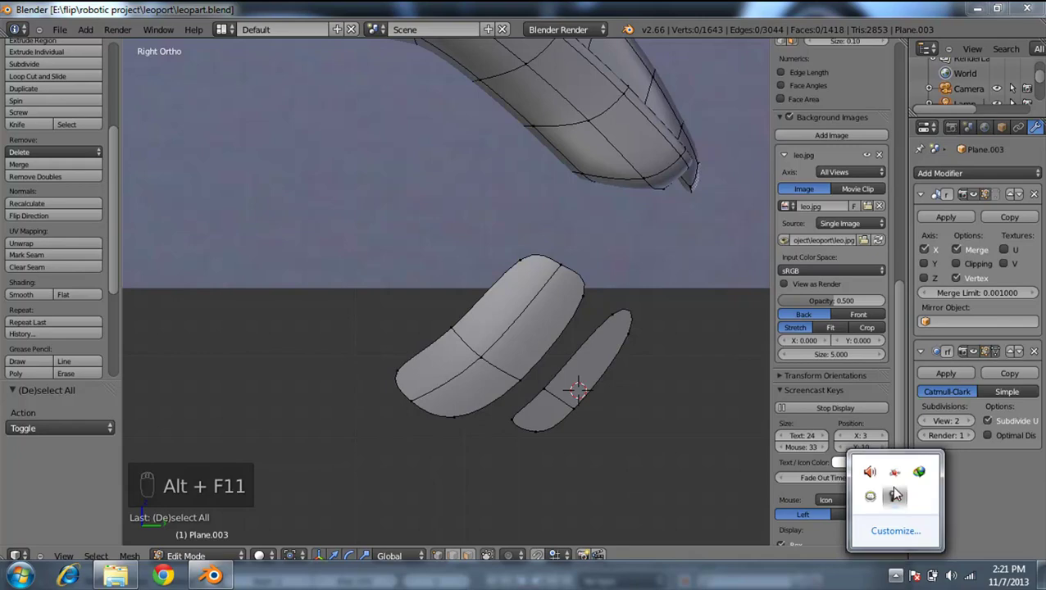
key(alt+F11)
middle_click(603, 226)
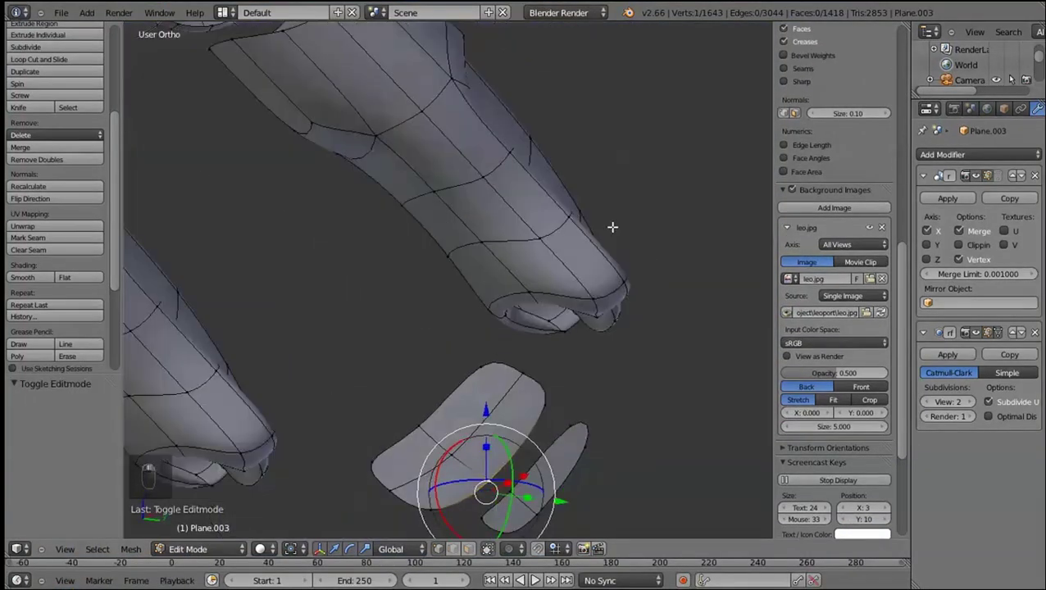
key(l)
key(l)
key(p)
key(Tab)
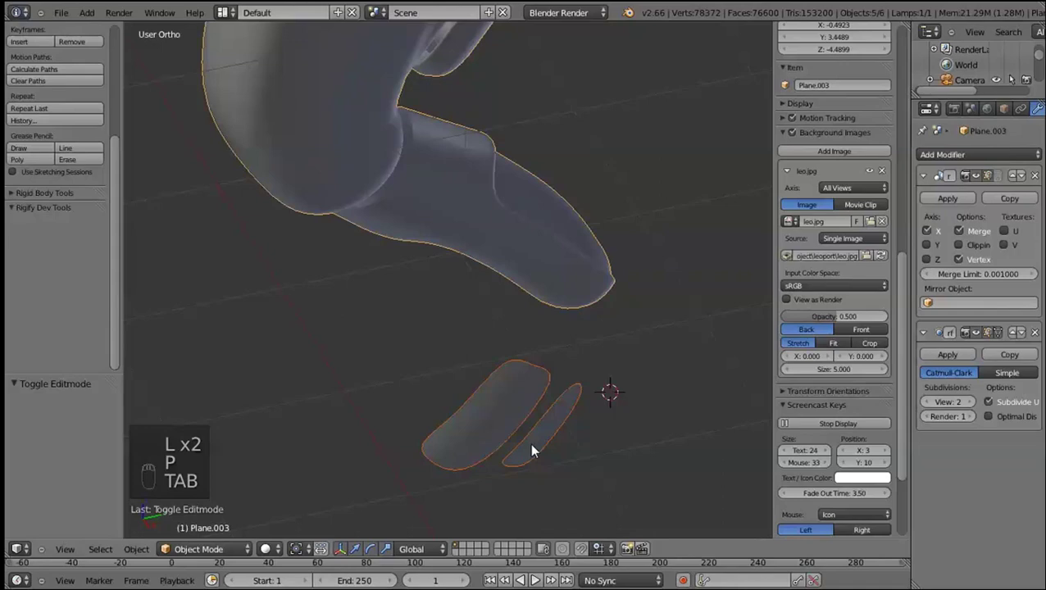
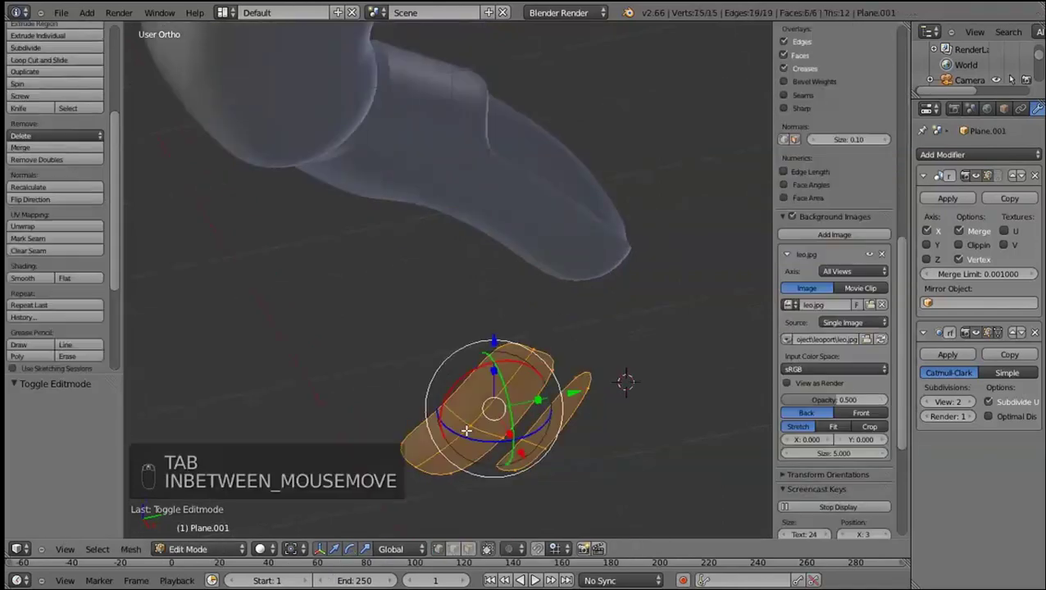
Select the second claw object and set its origin, viewing it from the front
right_click(462, 417)
key(shift+s)
key(Tab)
key(ctrl+shift+alt+c)
key(KP_1)
click(643, 327)
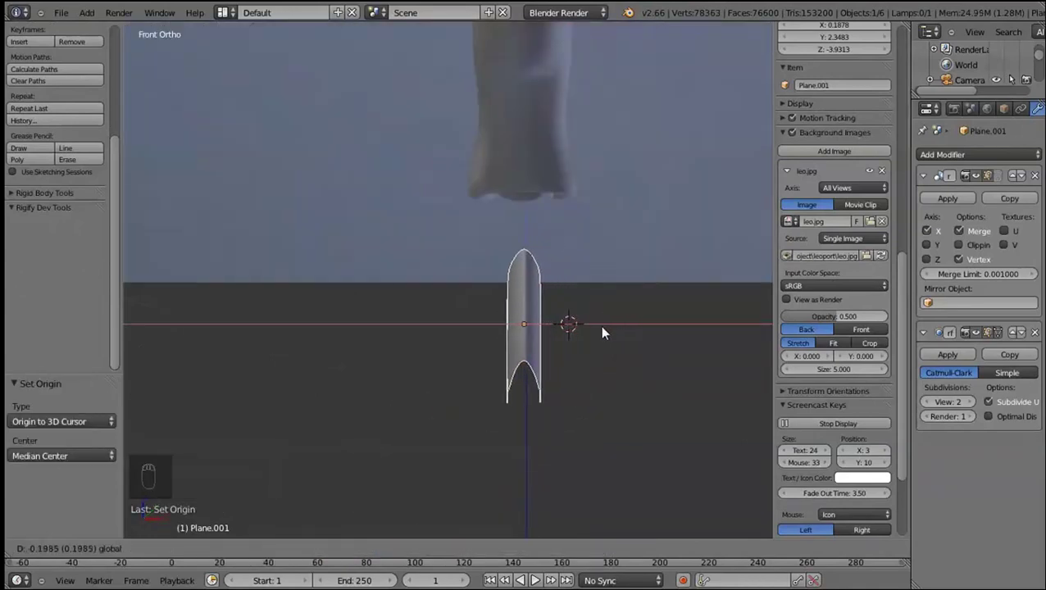
key(Tab)
Slide the second claw sideways along the X axis into position
key(a)
key(a)
click(635, 317)
drag(558, 347, 962, 254)
drag(963, 254, 626, 321)
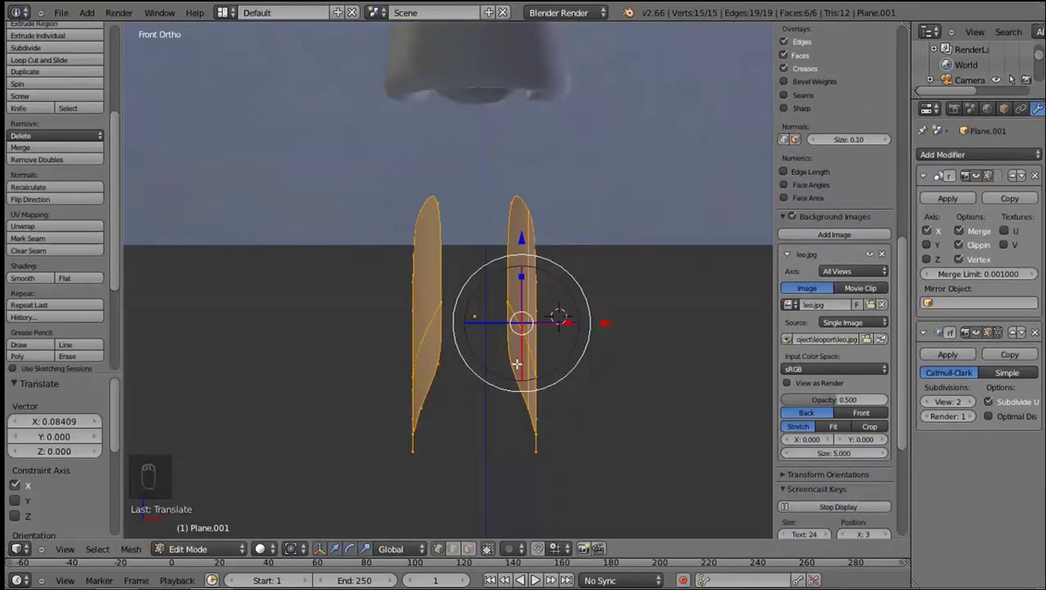
key(z)
Extrude the claw's base edge into another row of faces and bring up the modifier list
right_click(518, 304)
key(z)
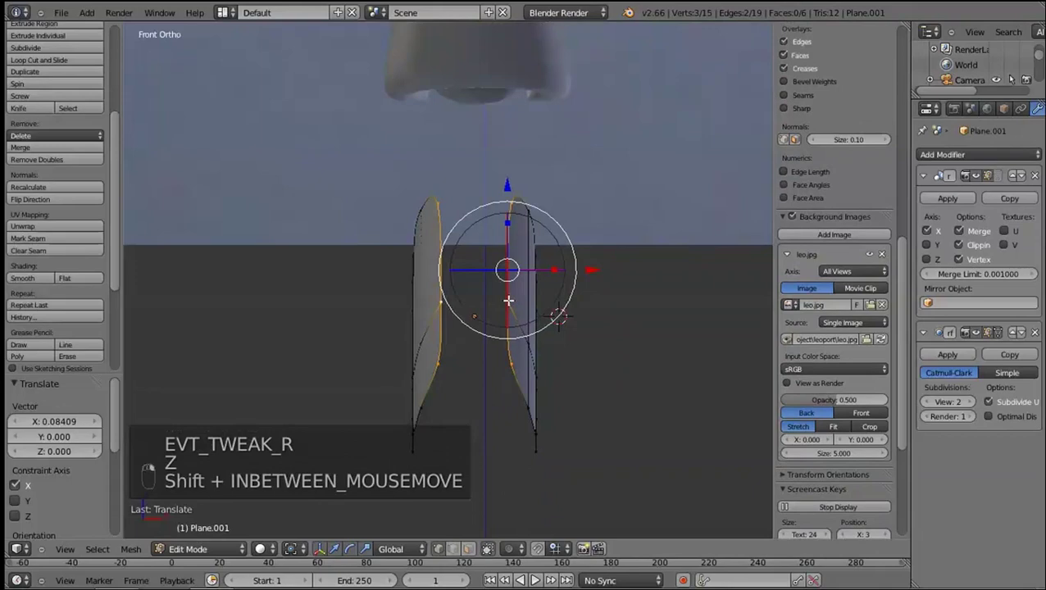
key(e)
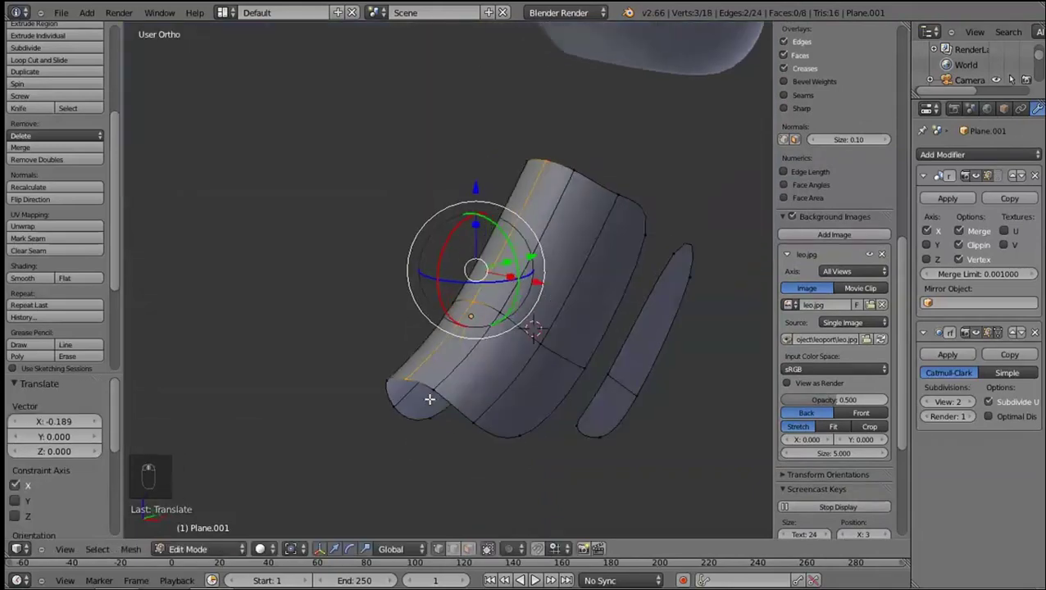
drag(459, 420, 438, 409)
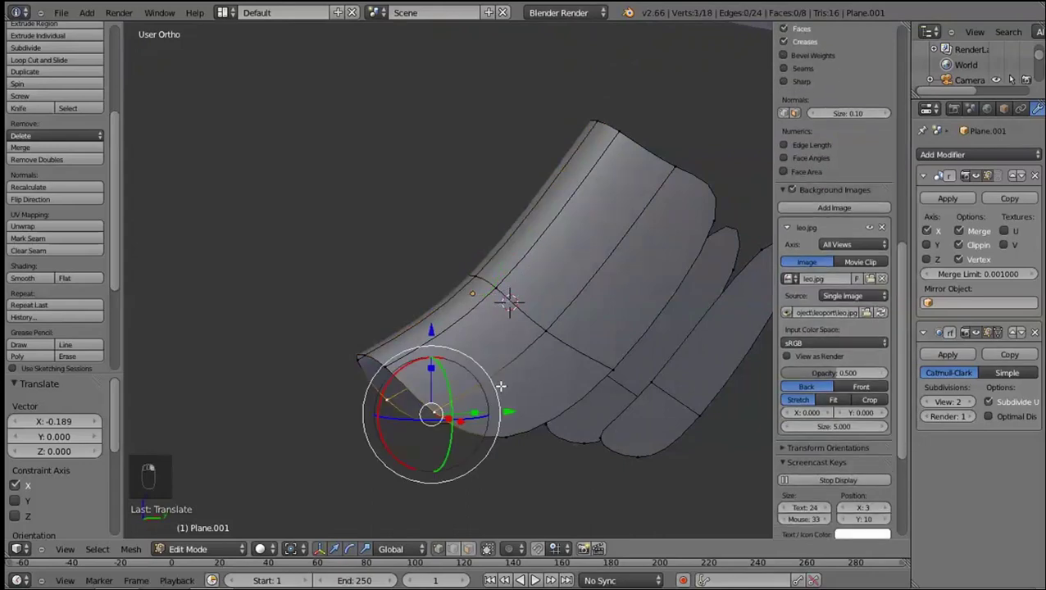
right_click(501, 379)
click(974, 154)
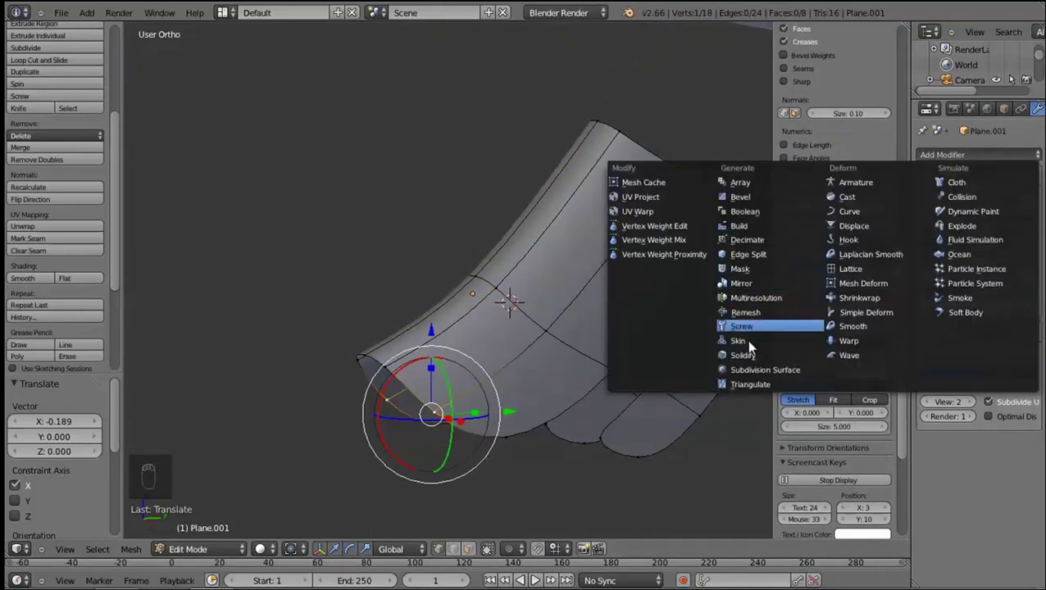
Apply the modifier to the claw piece and switch to the right view for editing
drag(966, 492, 978, 488)
drag(590, 420, 954, 489)
drag(955, 488, 959, 465)
key(Tab)
click(952, 477)
key(Tab)
key(KP_3)
Cut two edge loops across the claw tube and slide them toward its tip
key(ctrl+r)
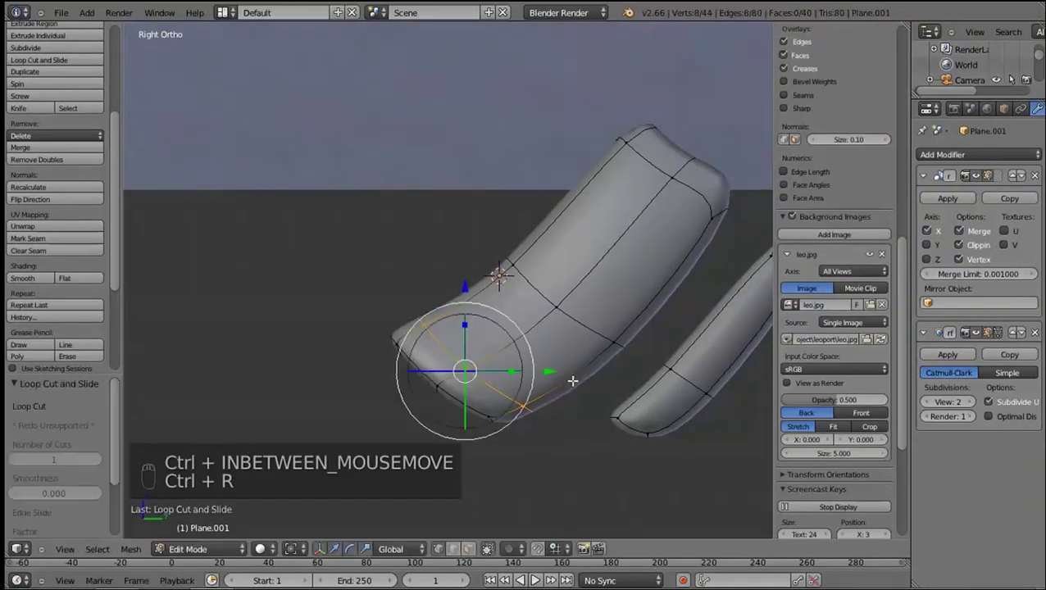
key(ctrl+r)
key(ctrl+r)
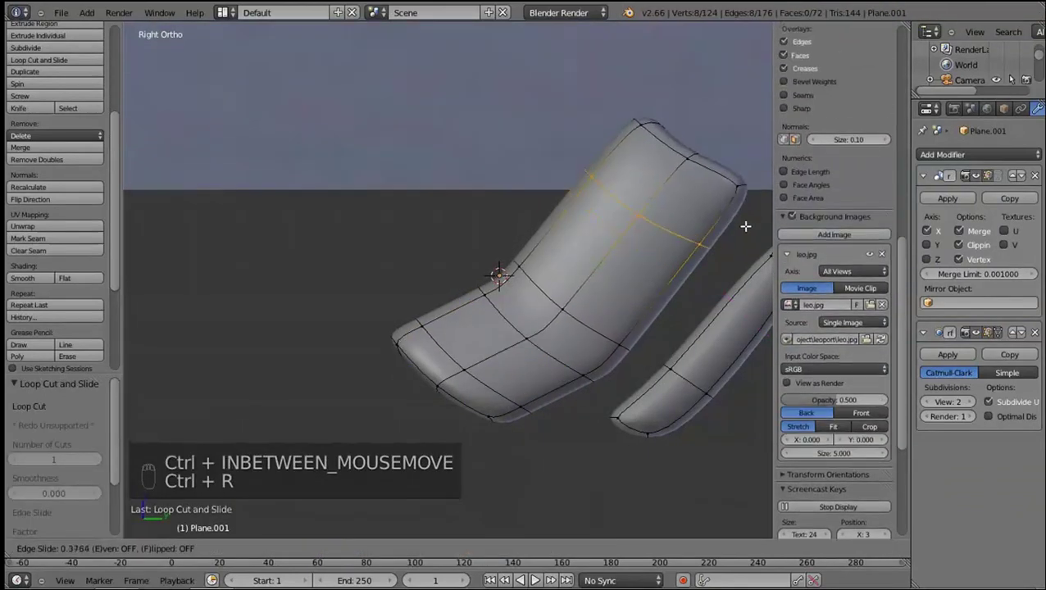
key(ctrl+r)
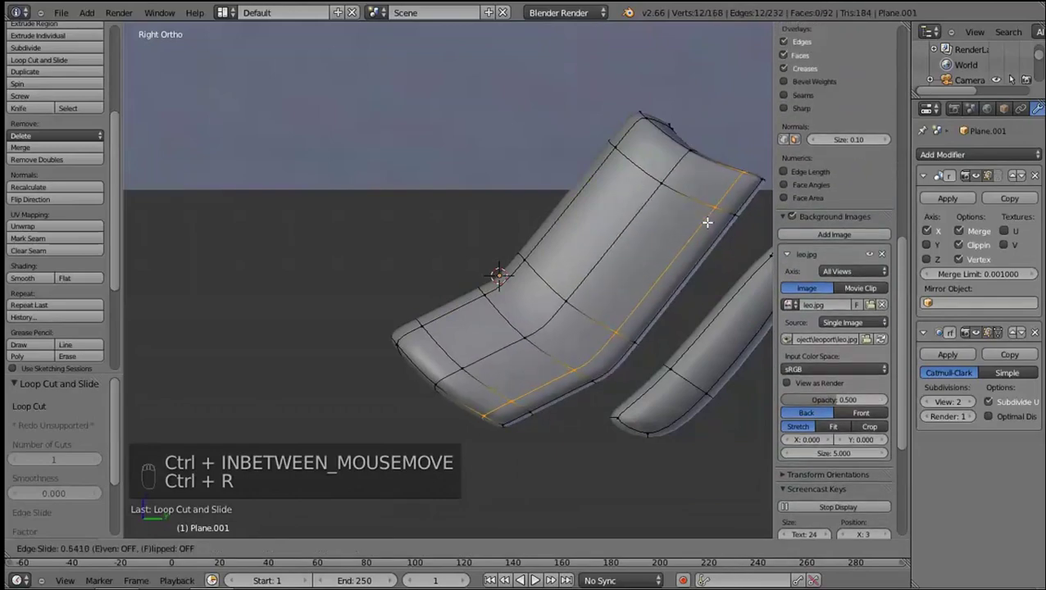
click(648, 251)
Toggle wireframe to check the cuts and bring up the delete options for the ankle geometry
key(Tab)
key(Tab)
key(z)
key(z)
key(z)
key(x)
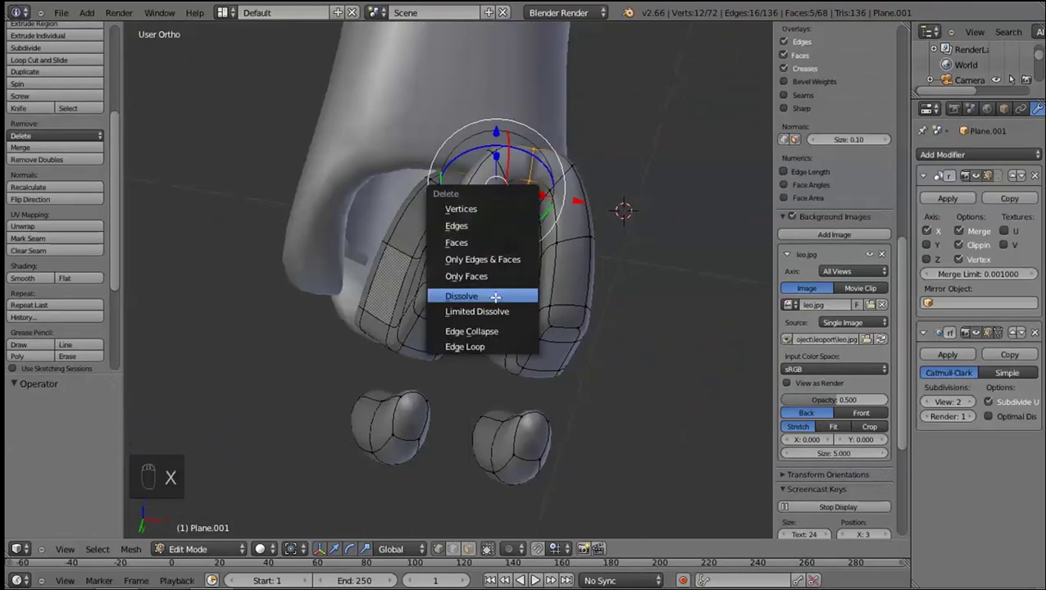
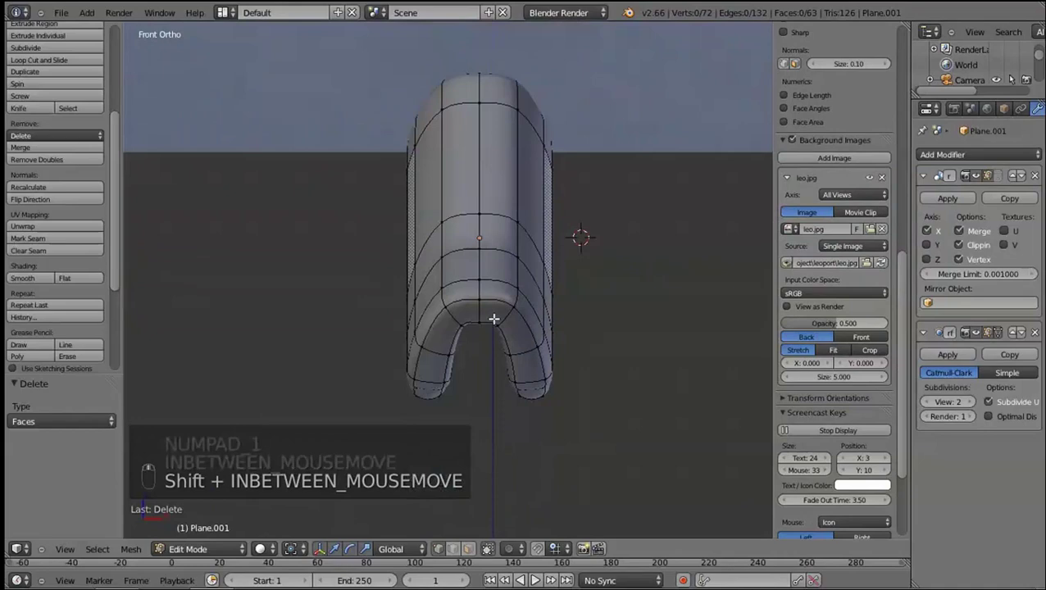
Select the claw's rounded lower section and resize and shift its faces into shape
middle_click(512, 338)
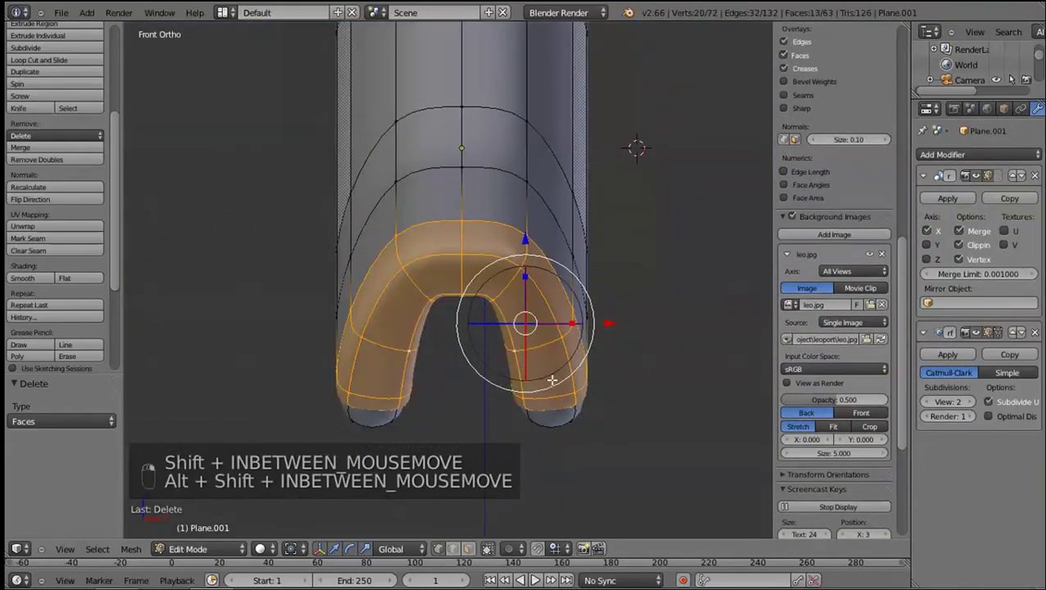
drag(666, 309, 527, 350)
click(519, 347)
key(ctrl+z)
drag(512, 402, 537, 348)
click(568, 343)
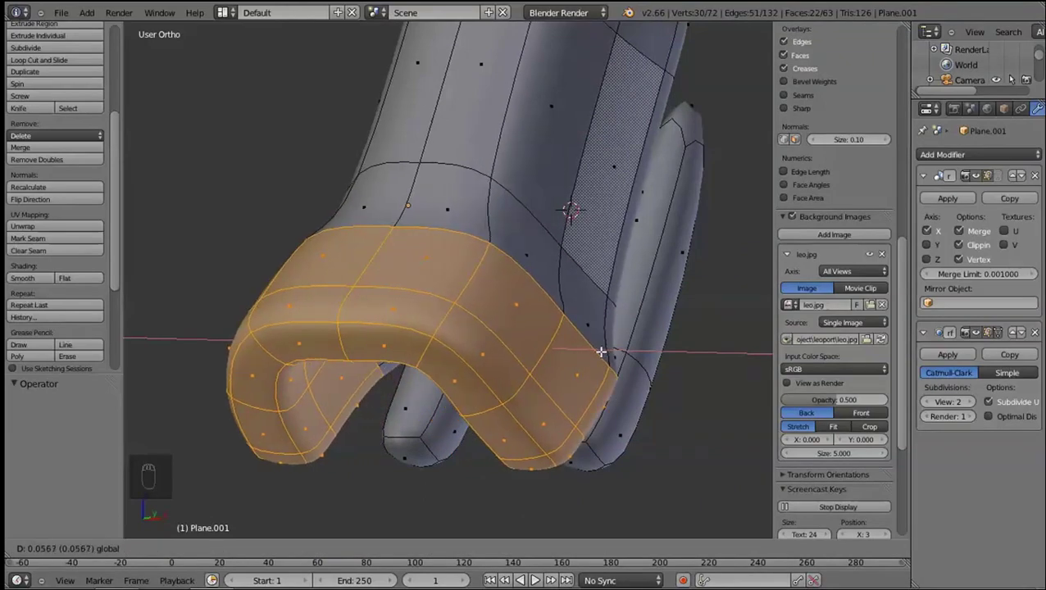
drag(565, 393, 442, 360)
Preview the reshaped section smoothed from the right, then return to editing and undo a stray loop cut
key(Tab)
key(KP_3)
middle_click(453, 368)
key(Tab)
drag(589, 416, 563, 440)
key(ctrl+r)
right_click(528, 438)
key(ctrl+z)
key(KP_3)
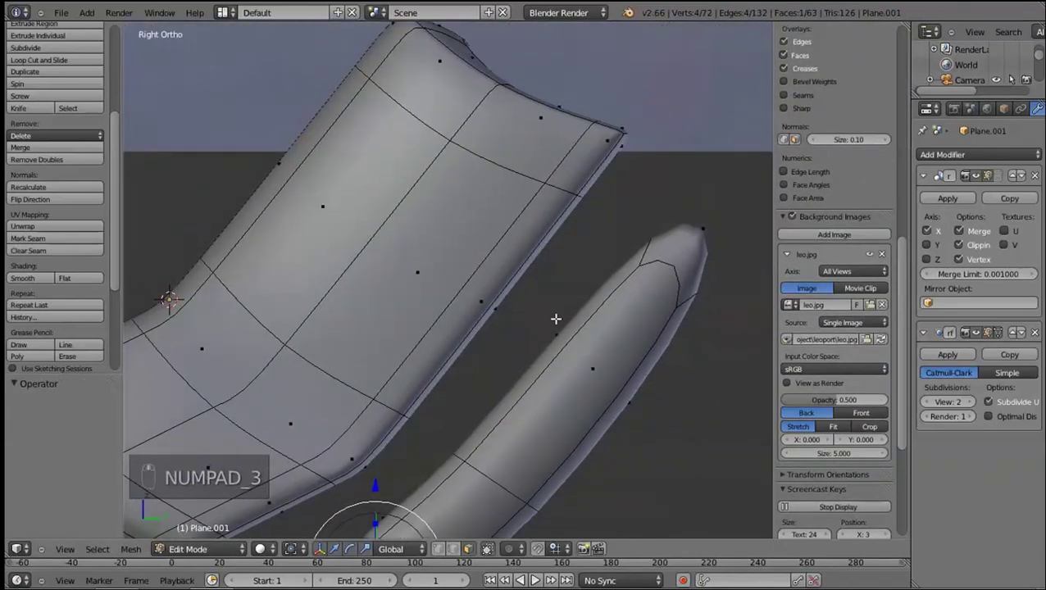
Rotate the toe vertices, try a loop cut, and delete the selected faces of the foot
key(r)
key(ctrl+r)
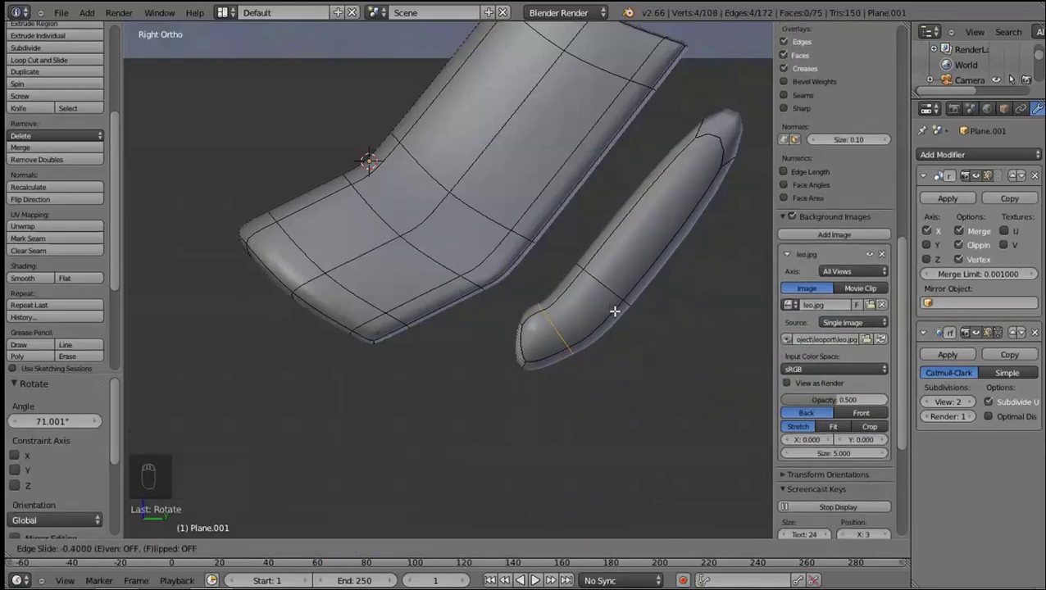
drag(613, 281, 531, 271)
key(ctrl+shift+r)
click(510, 381)
key(e)
key(x)
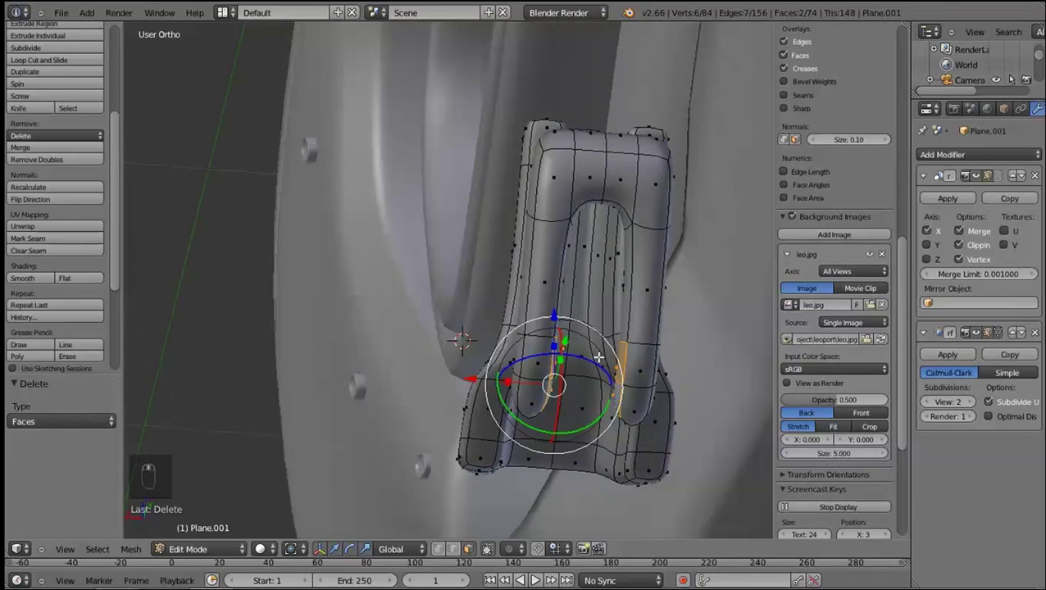
key(e)
click(695, 400)
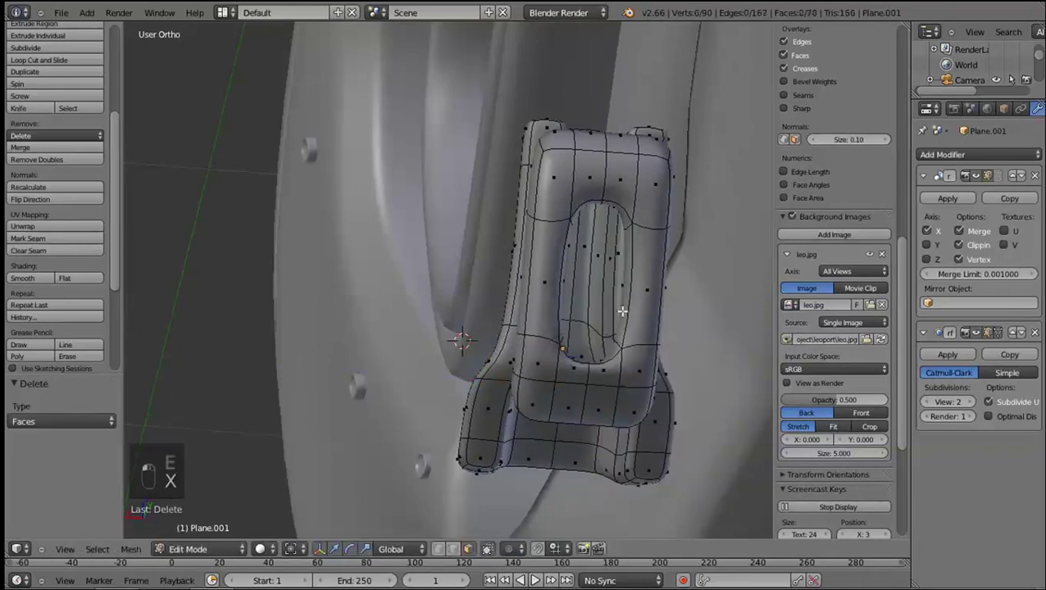
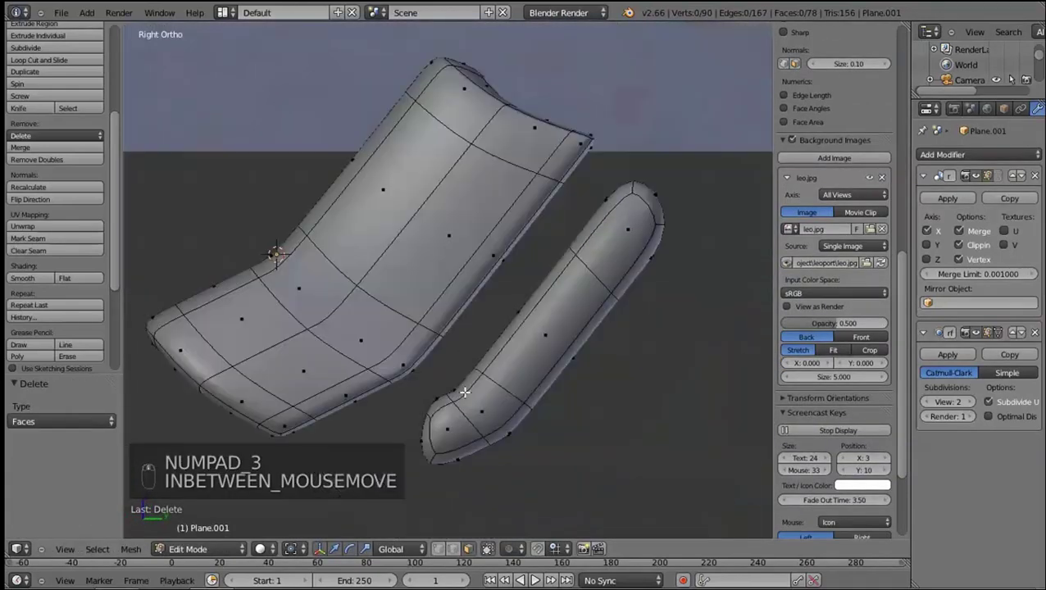
Add an edge loop along the smaller claw tube, shift it, and preview the smoothed foot in object mode
key(ctrl+r)
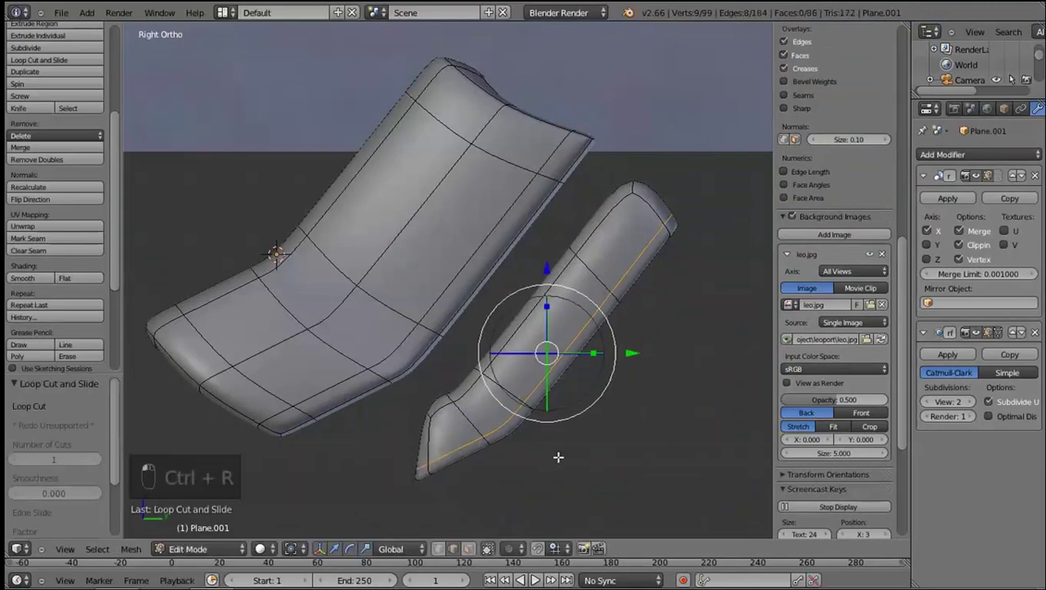
key(ctrl+r)
drag(513, 403, 479, 383)
key(KP_3)
key(Tab)
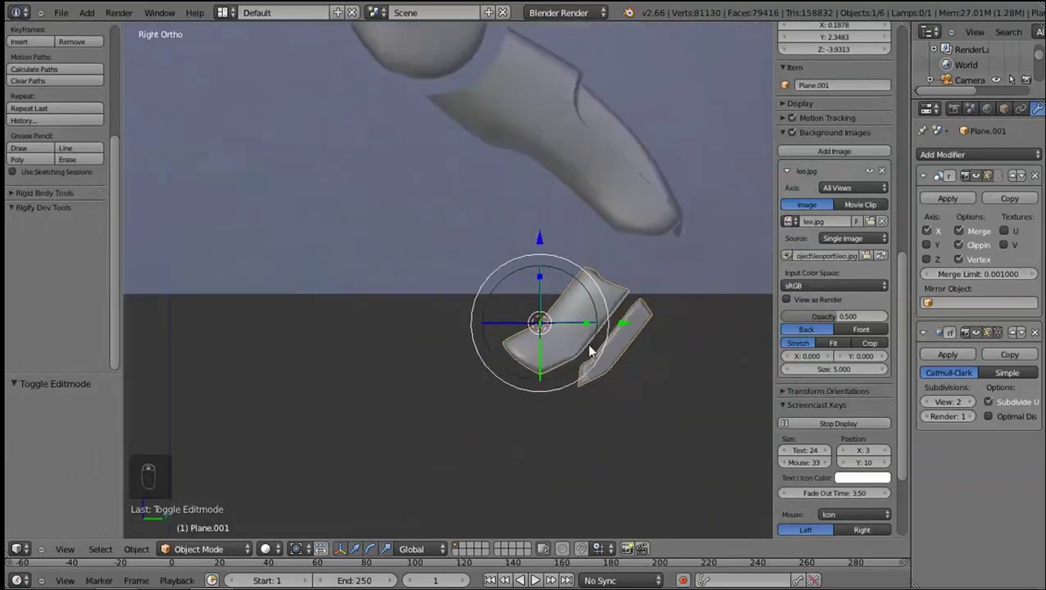
Rotate the twin claw pieces to inspect them, then go back into edit mode
key(r)
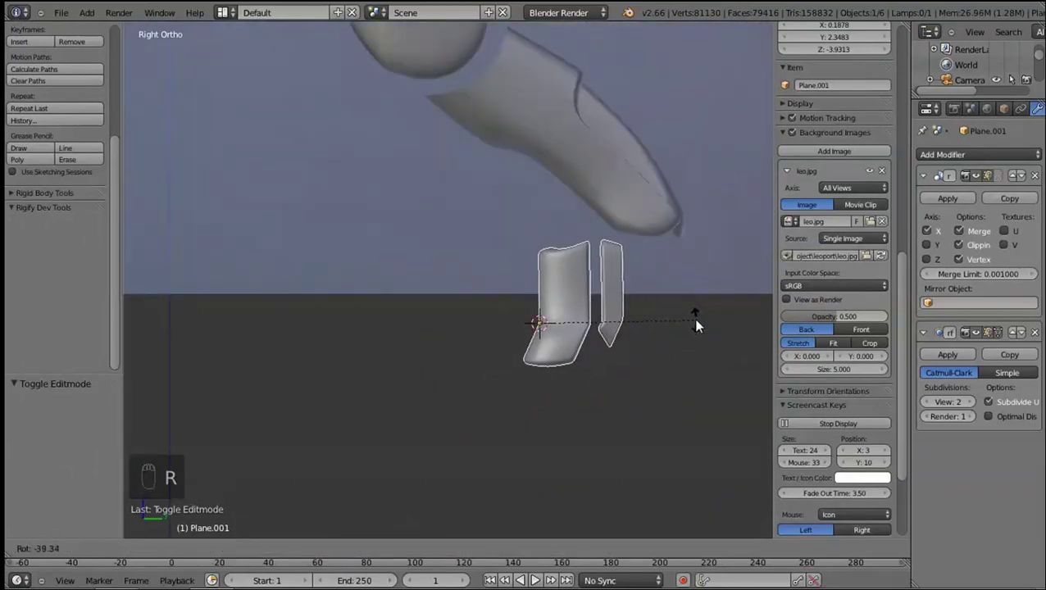
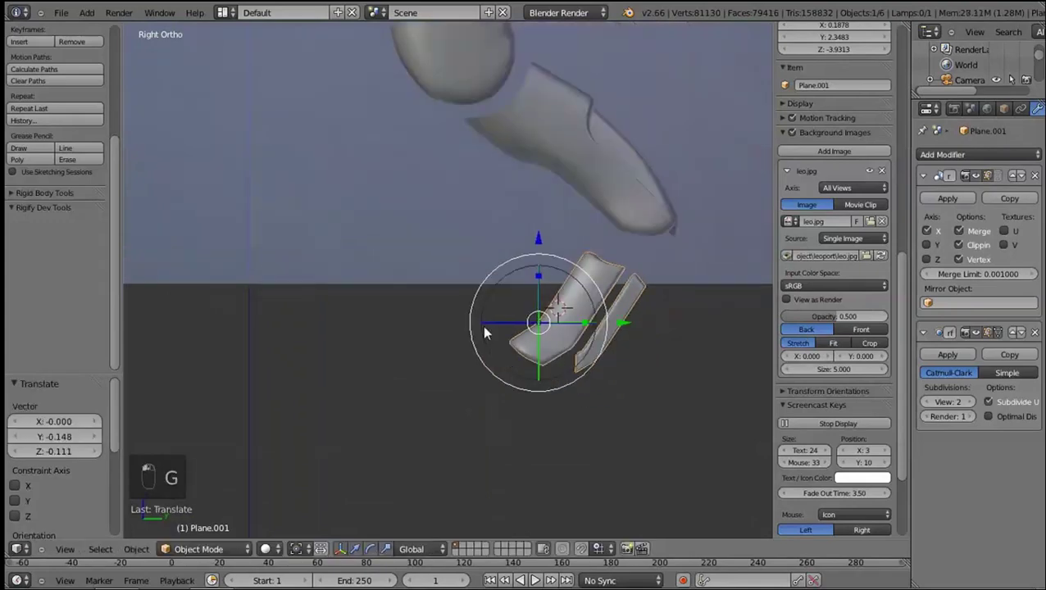
key(Tab)
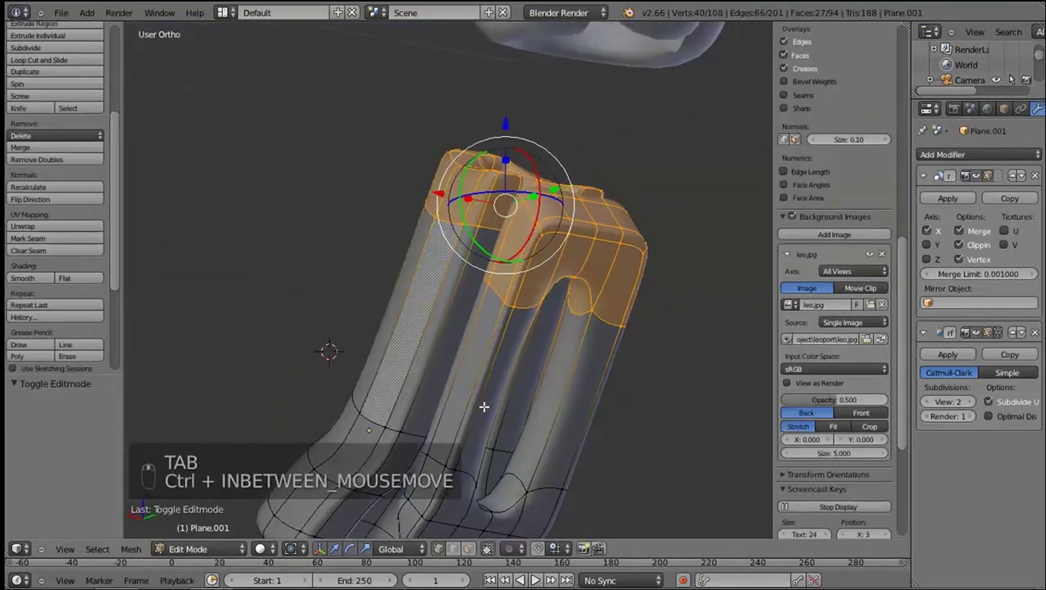
Try loop cuts on the toe piece and box-select its tip geometry from the right view
key(ctrl+r)
click(471, 408)
key(ctrl+r)
click(570, 368)
middle_click(620, 397)
key(KP_3)
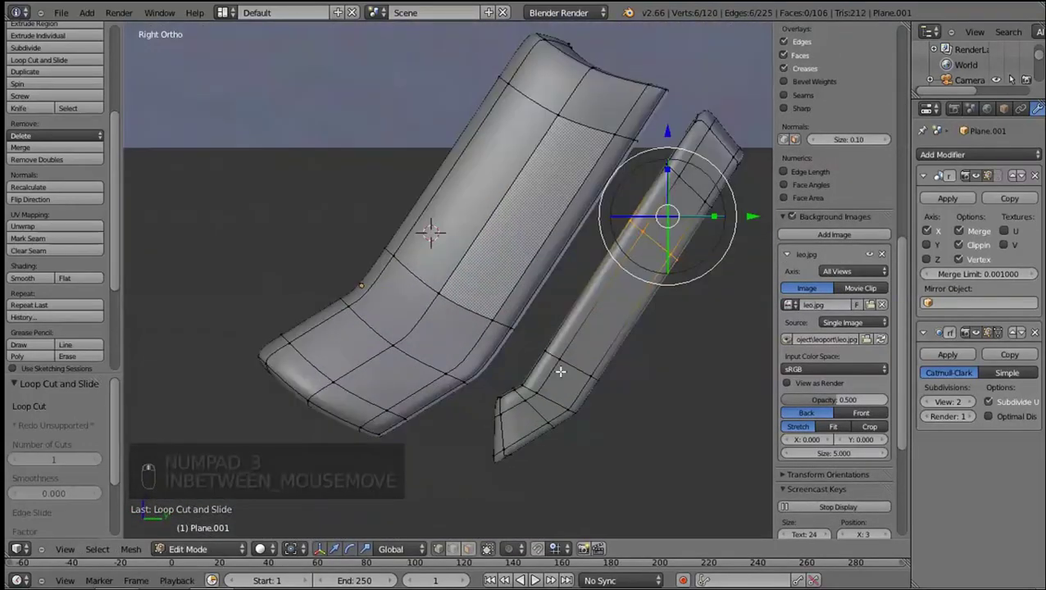
click(474, 416)
drag(491, 333, 493, 395)
Grab and rotate the selected toe edges, preview smoothed, and undo the last change
key(shift+KP_3)
right_click(493, 395)
key(z)
key(g)
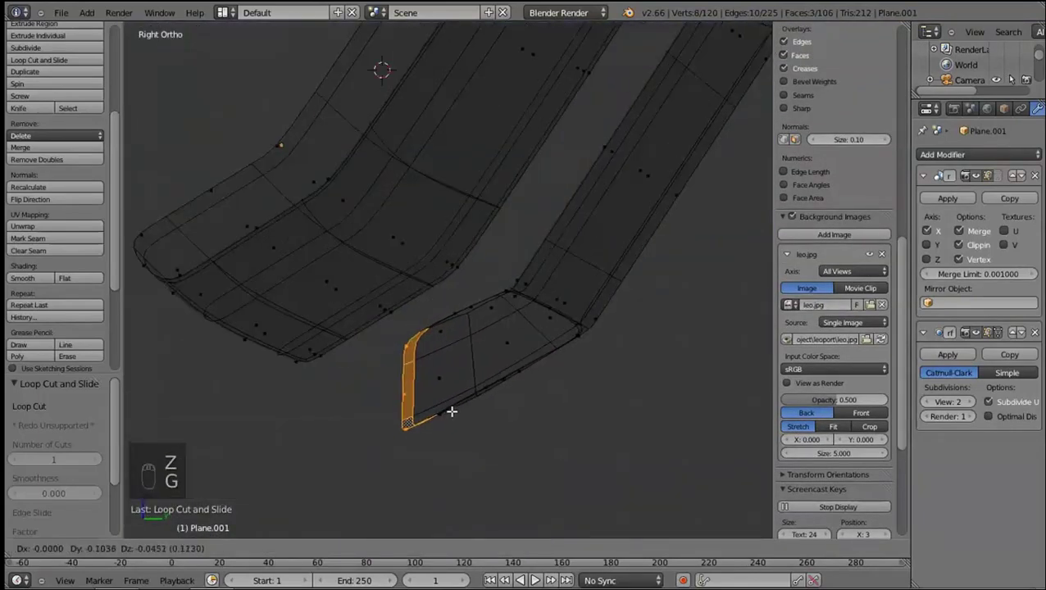
key(z)
click(442, 420)
key(r)
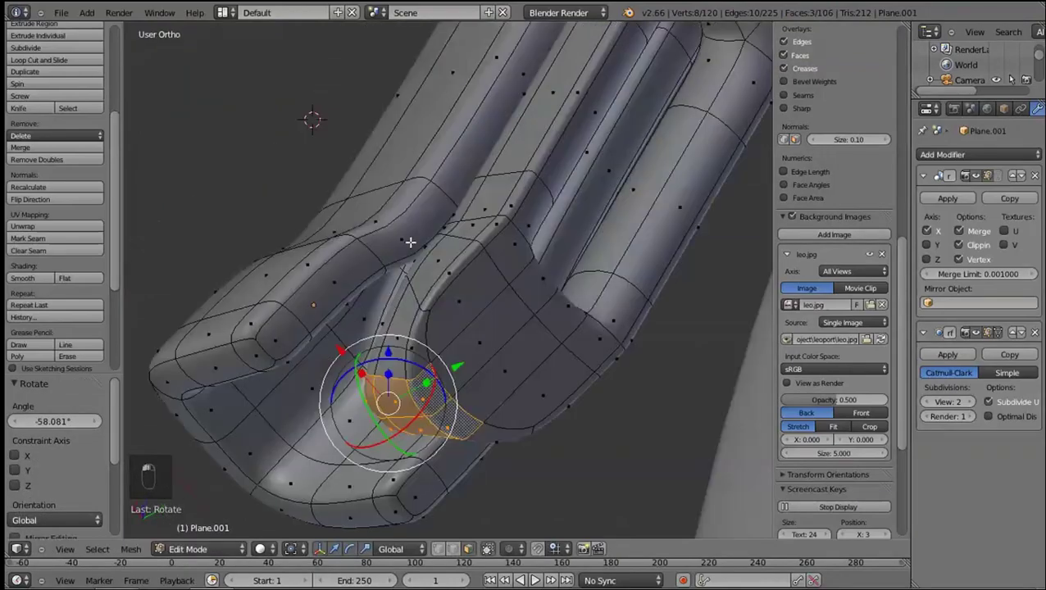
key(Tab)
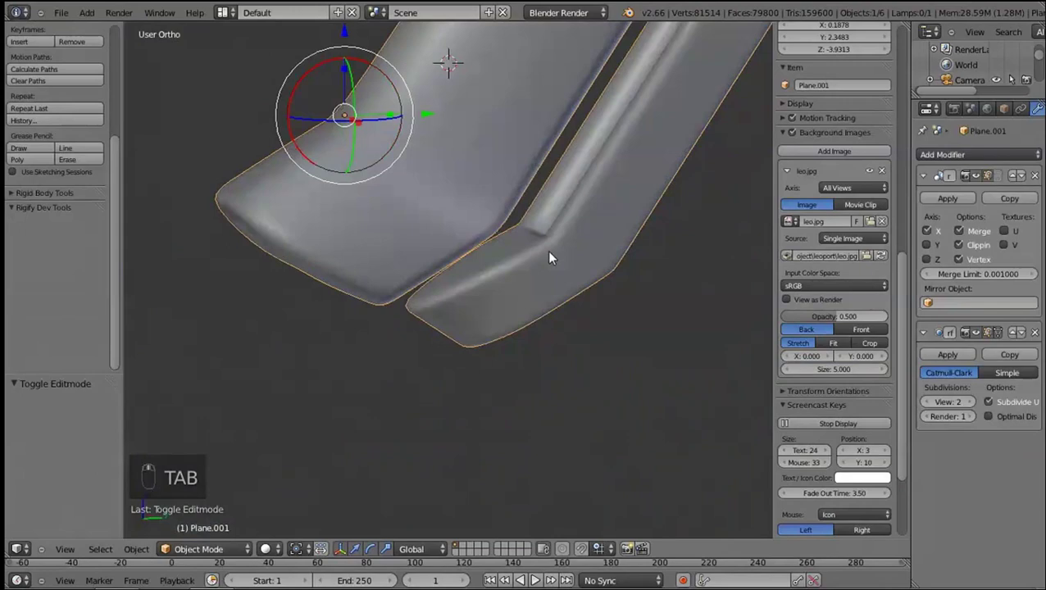
key(KP_3)
key(ctrl+z)
Re-select part of the claw, rotate and reposition it, and check it smoothed from the right view
key(Tab)
drag(532, 314, 495, 406)
right_click(532, 341)
key(KP_3)
key(r)
key(g)
key(Tab)
key(KP_3)
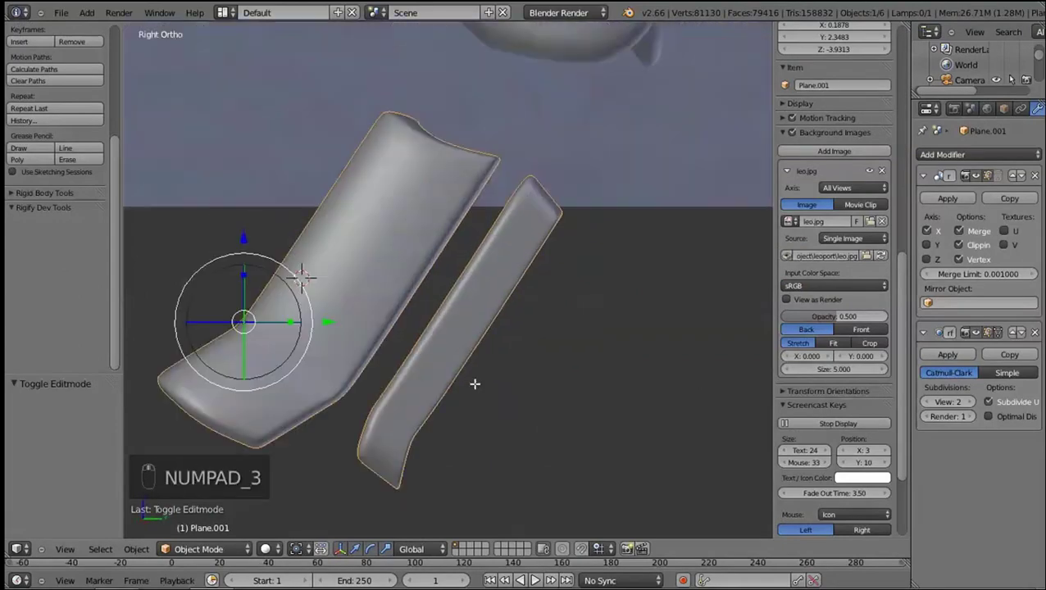
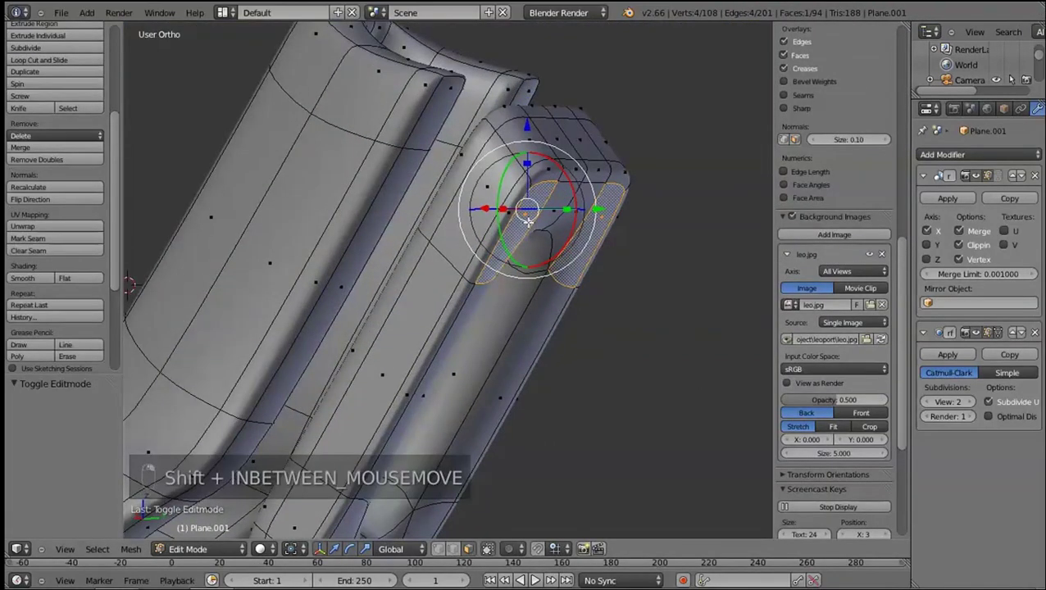
Slide the toe tip edge along the surface and show the smoothed pair in object mode
key(shift+KP_3)
key(g)
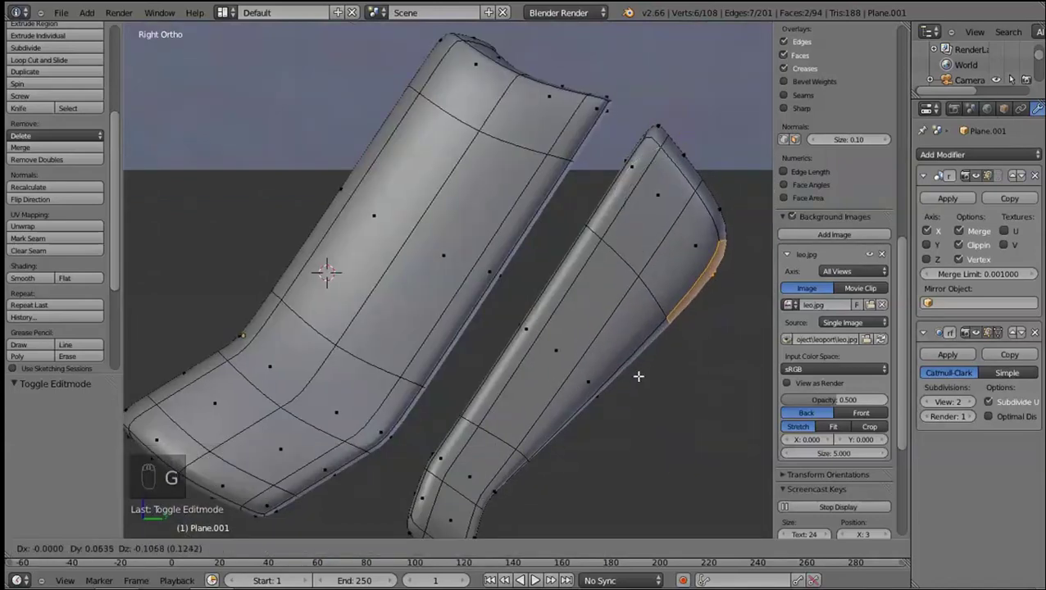
click(448, 300)
key(Tab)
Back in edit mode, slide vertices and box-select the foot pad faces in wireframe
key(a)
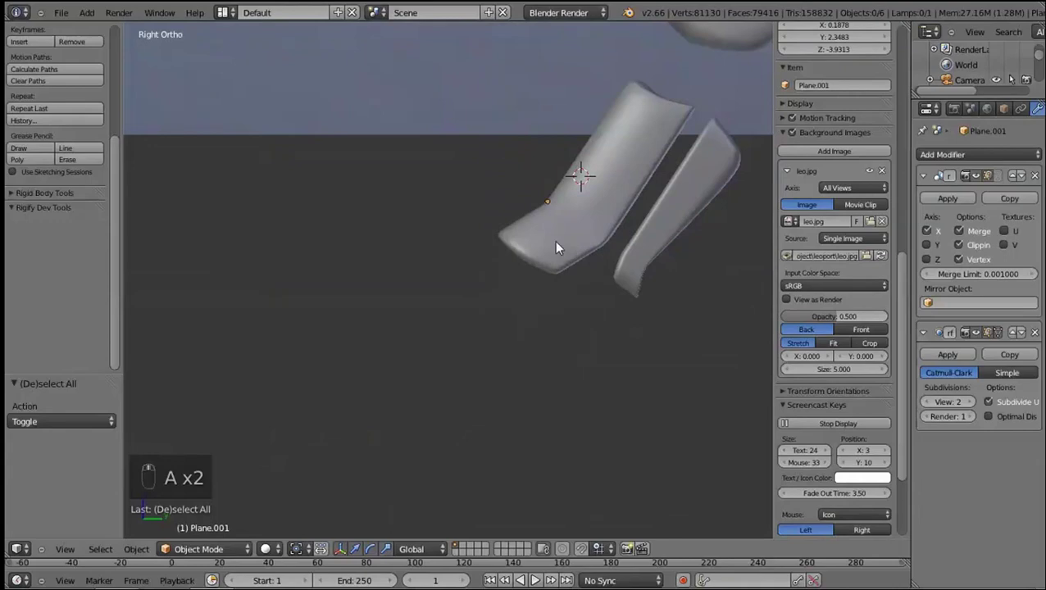
key(Tab)
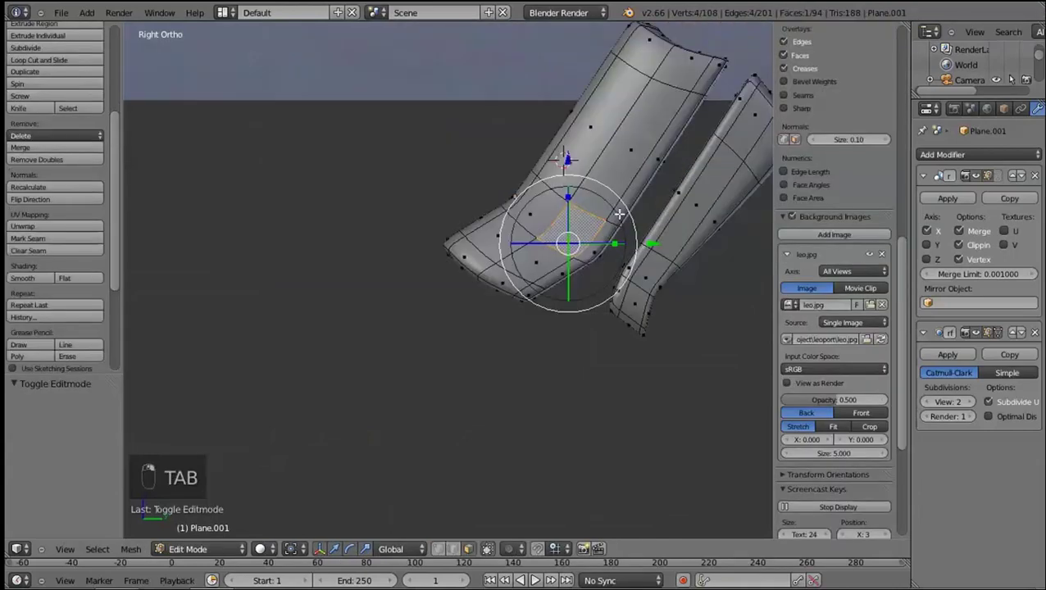
key(g)
key(g)
right_click(577, 332)
click(595, 344)
right_click(587, 373)
key(z)
key(b)
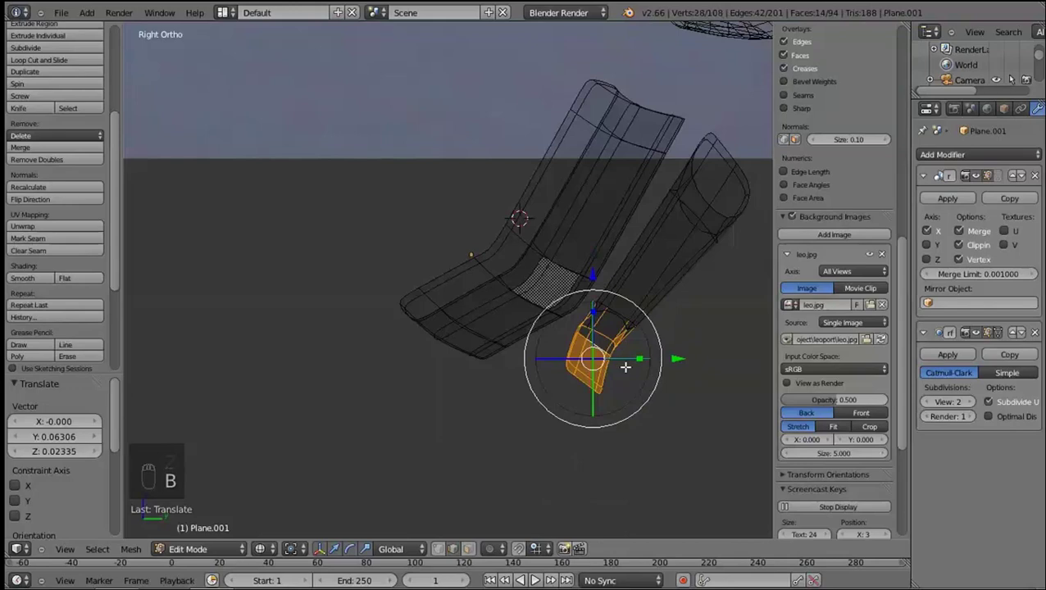
click(566, 384)
Grab and rotate the foot pad faces into place, then show the whole leopard smoothed in object mode
key(c)
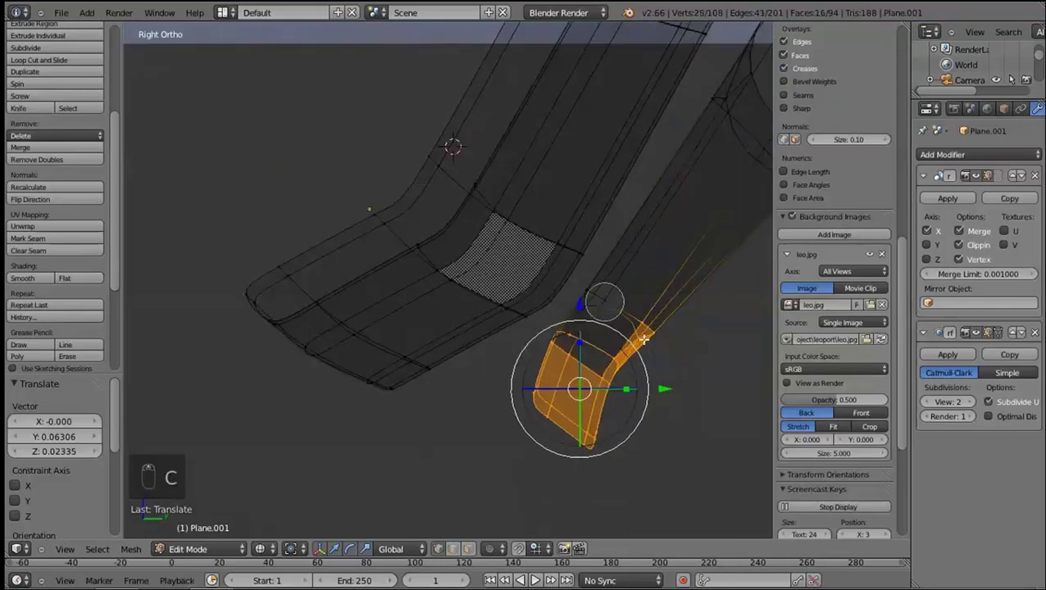
key(z)
key(g)
key(z)
key(z)
key(r)
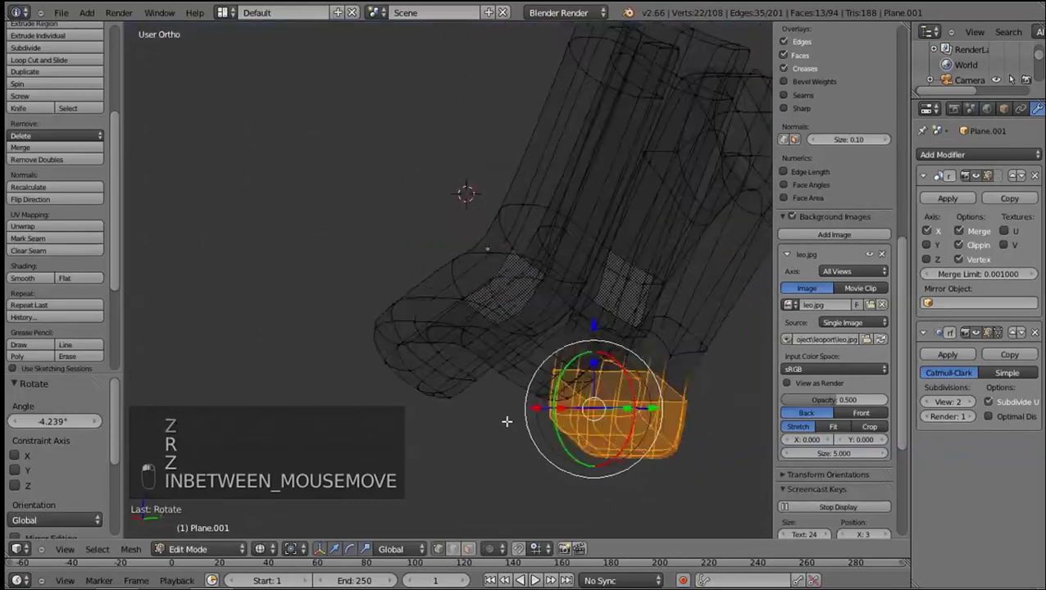
key(z)
key(KP_3)
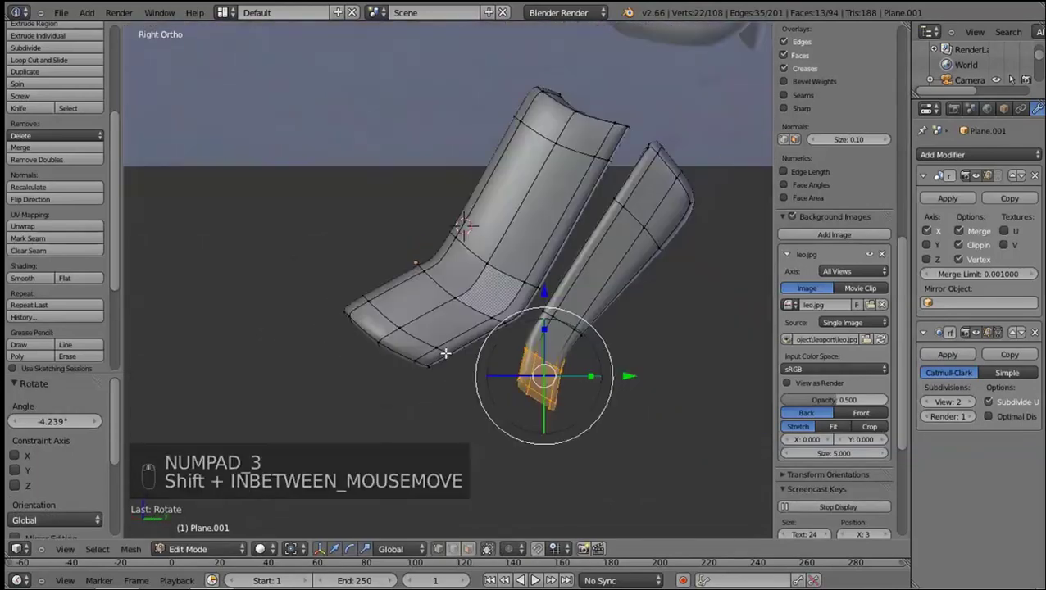
key(a)
key(Tab)
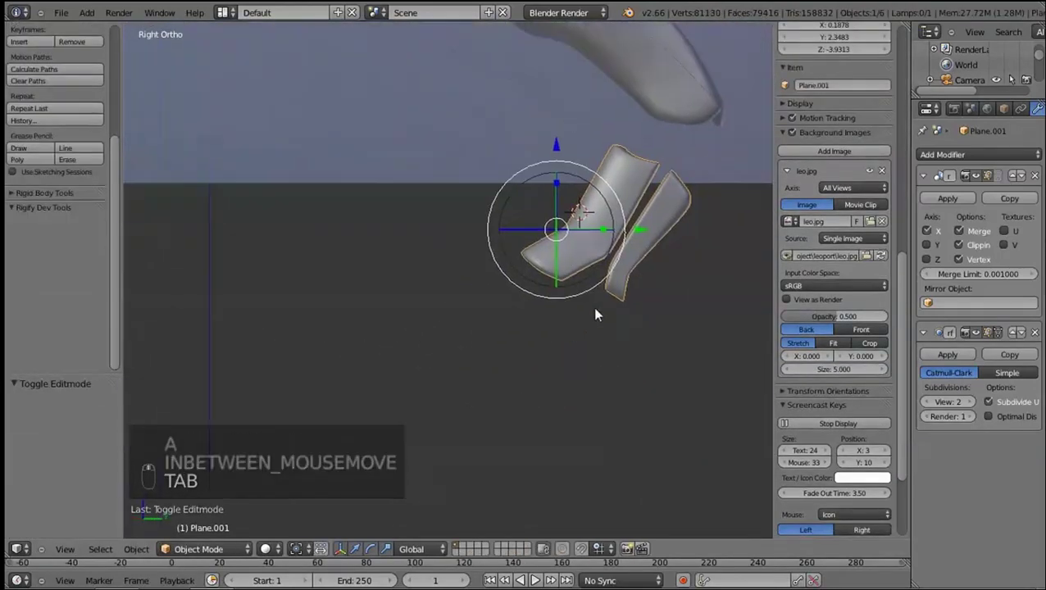
key(a)
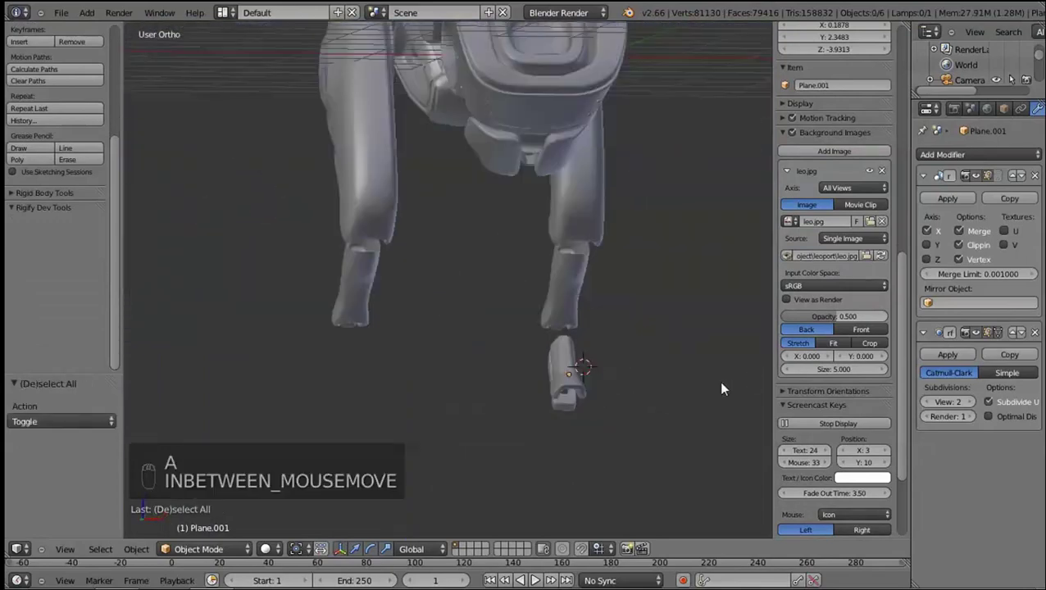
Return to the right view of the foot, save the leopard file over its copy, and resume editing the claws
key(KP_1)
key(KP_3)
key(ctrl+s)
key(a)
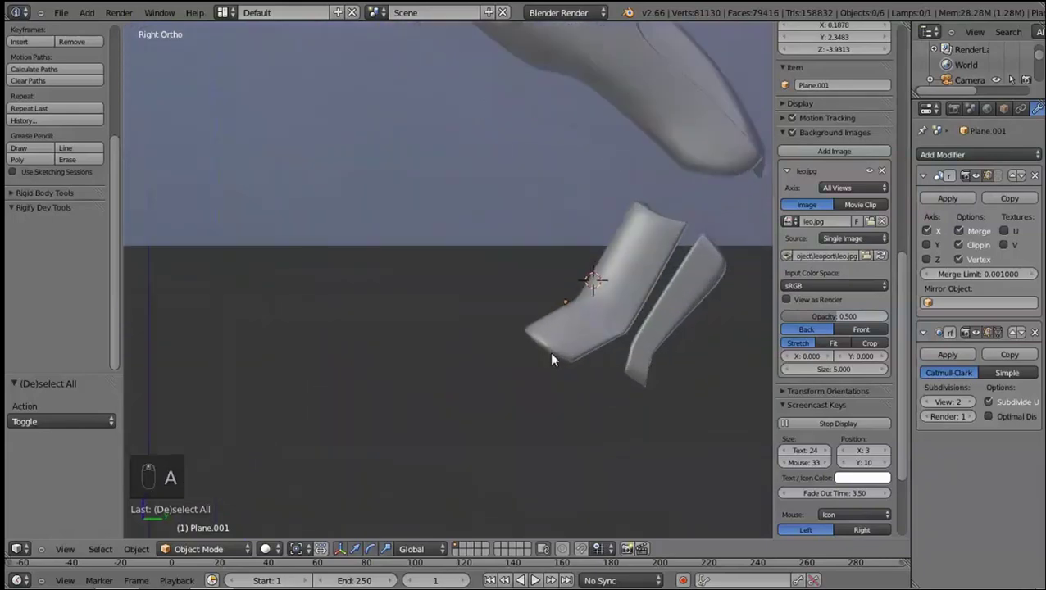
key(Tab)
key(shift+d)
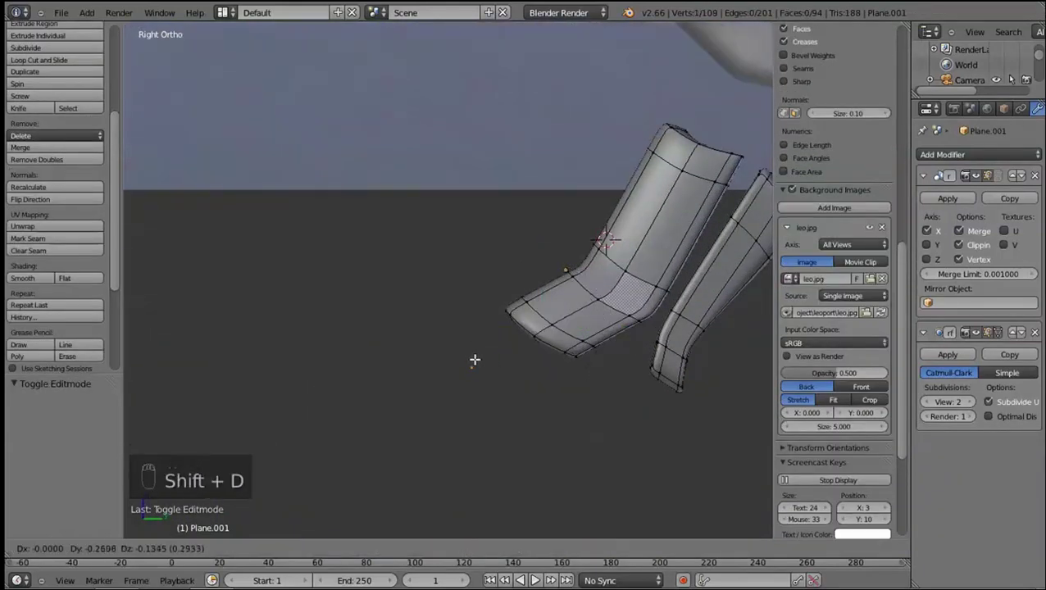
Extrude a chain of new vertices below the leg piece to start the foot's disc outline
drag(475, 357, 393, 370)
key(e)
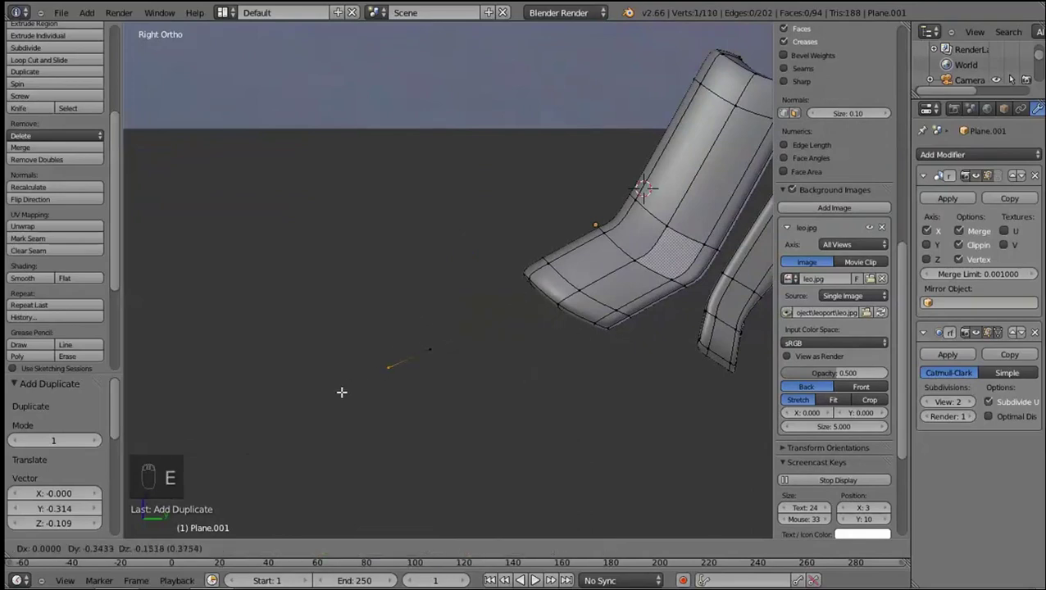
key(e)
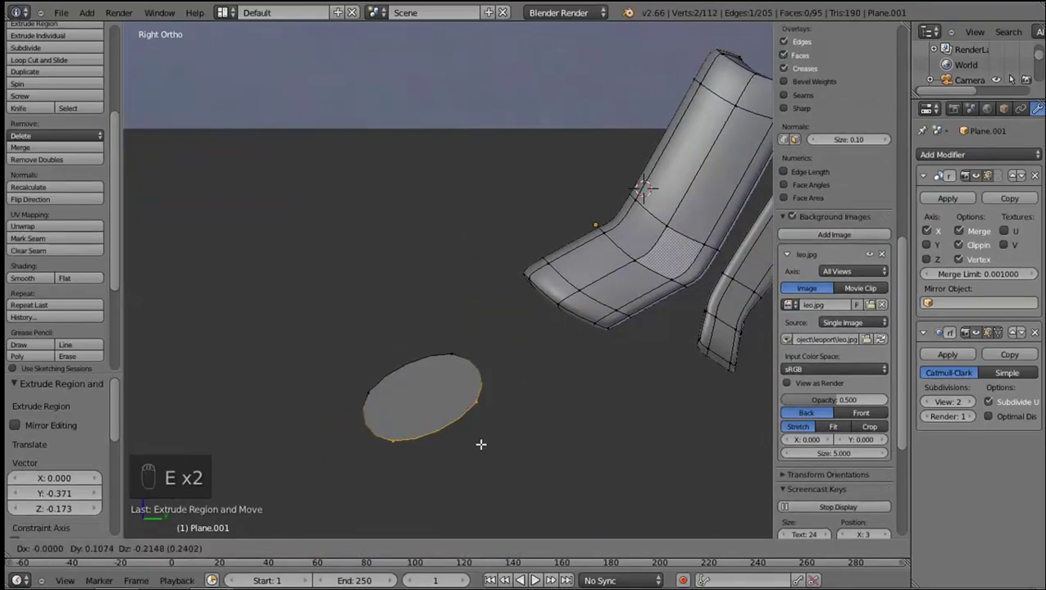
key(e)
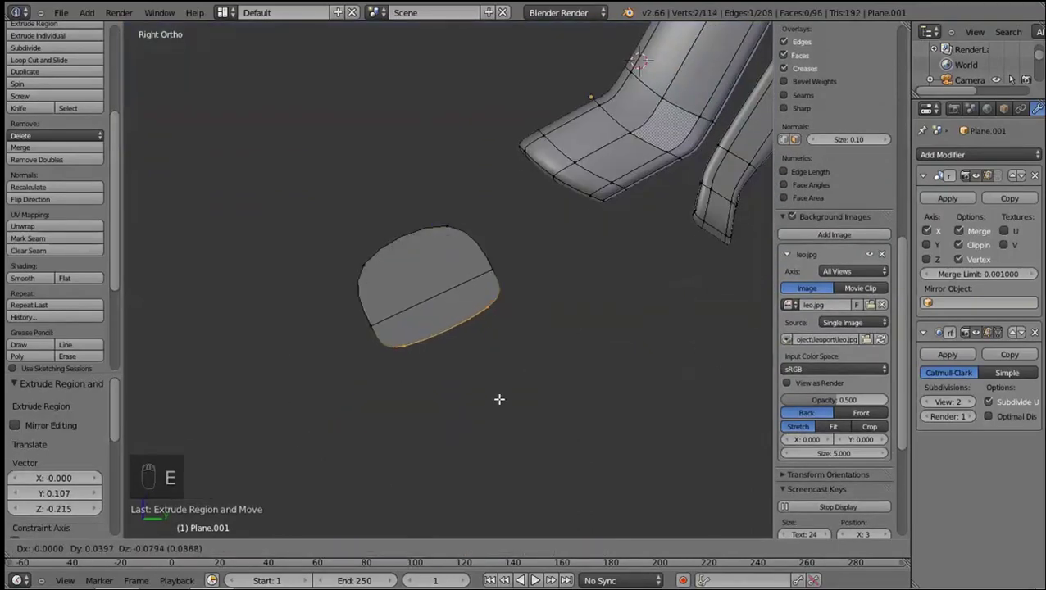
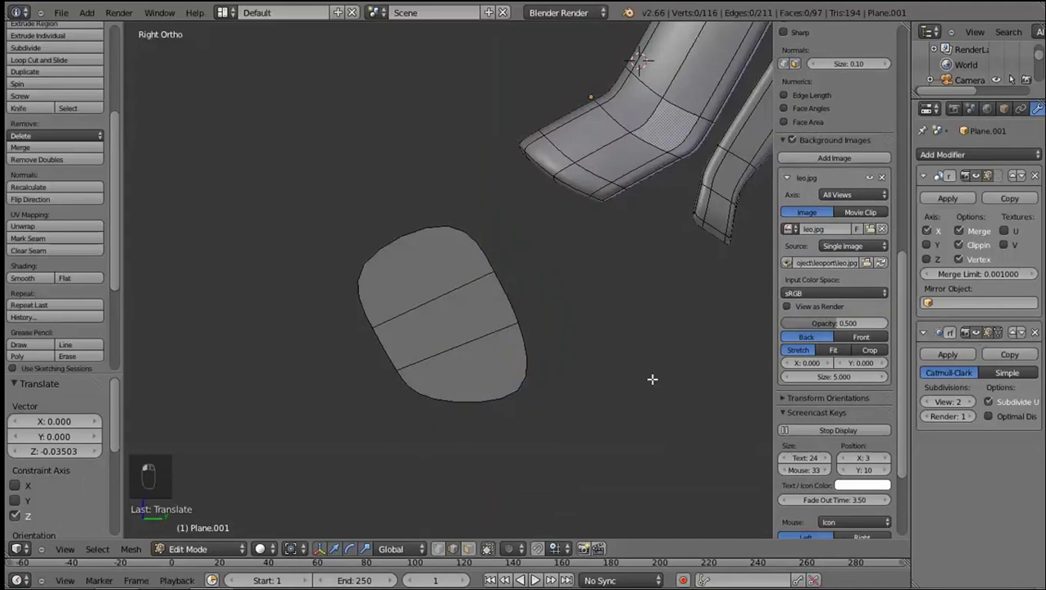
Move, rotate and scale the new foot vertices along Y to shape the block's end
drag(423, 251, 522, 302)
key(g)
drag(491, 289, 530, 335)
drag(527, 326, 679, 323)
click(656, 335)
middle_click(679, 324)
click(679, 323)
right_click(670, 379)
key(r)
middle_click(662, 390)
click(530, 262)
key(r)
right_click(656, 360)
key(s)
click(592, 330)
key(r)
click(623, 299)
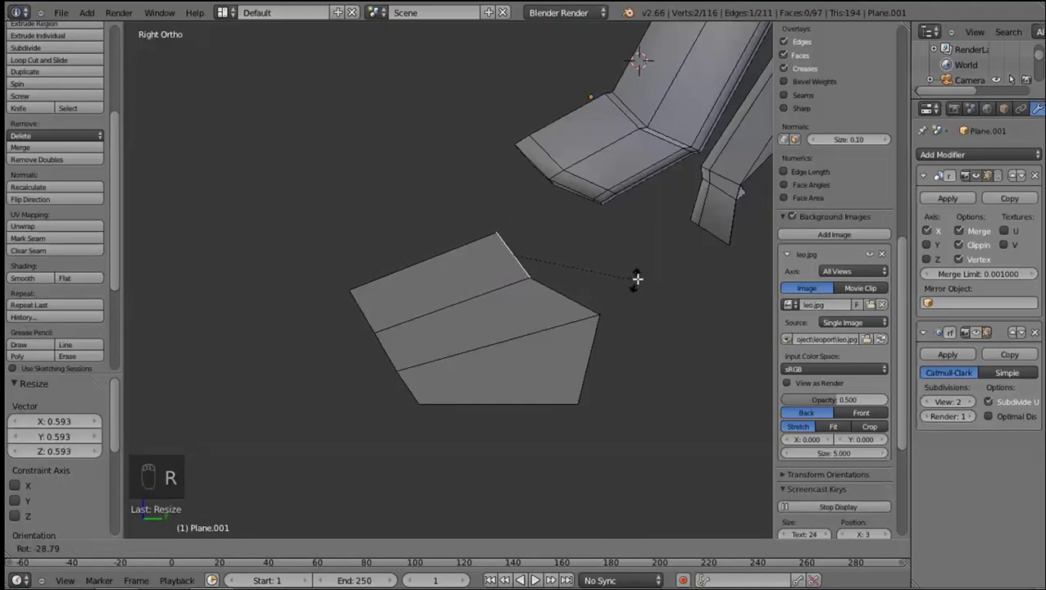
Grab and rotate the lower vertex group to settle the foot block's final angle
drag(629, 275, 382, 359)
key(g)
right_click(399, 349)
key(g)
click(476, 426)
key(r)
drag(399, 391, 549, 414)
right_click(487, 385)
key(r)
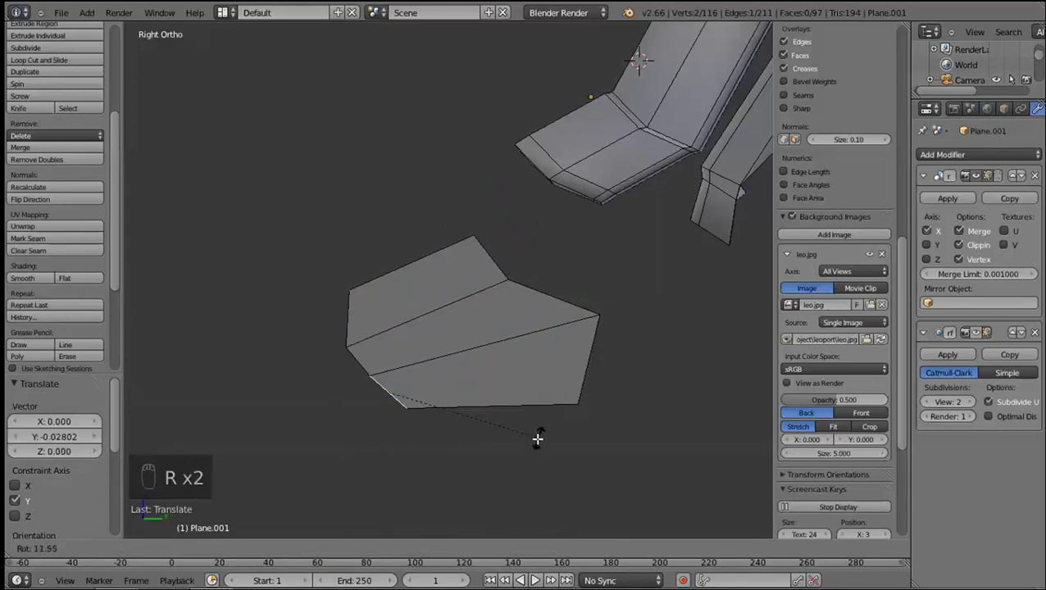
Preview briefly in object mode, then select and delete the unneeded faces from the foot
key(Tab)
key(Tab)
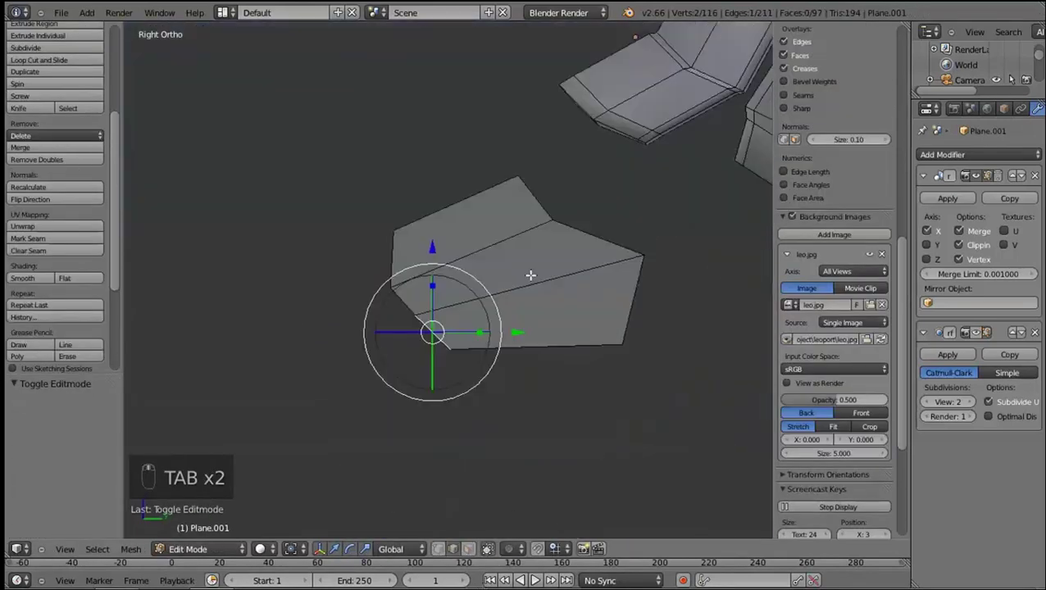
key(l)
key(KP_1)
drag(699, 242, 647, 320)
key(e)
key(x)
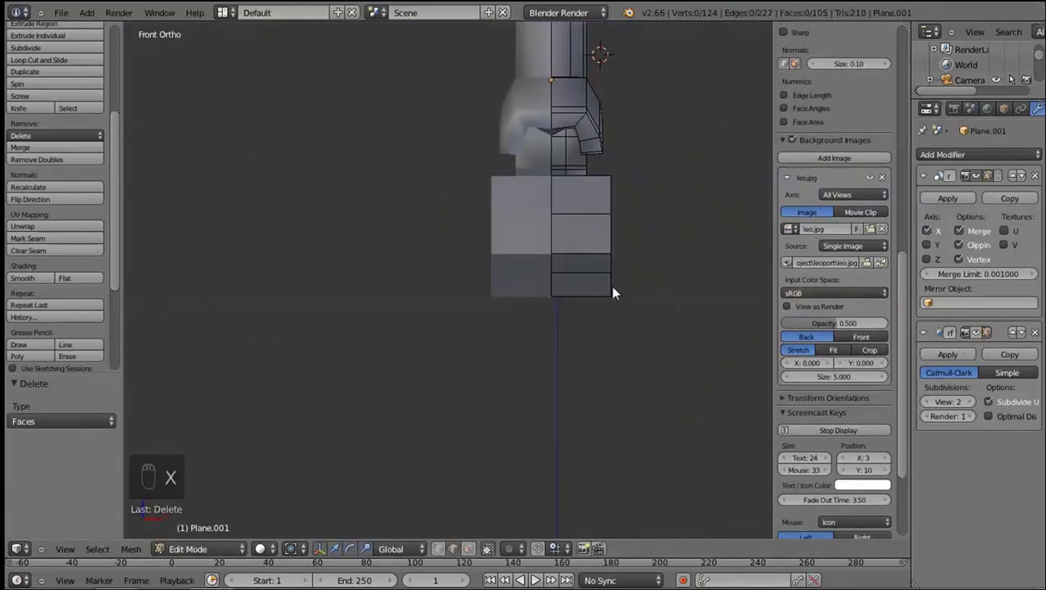
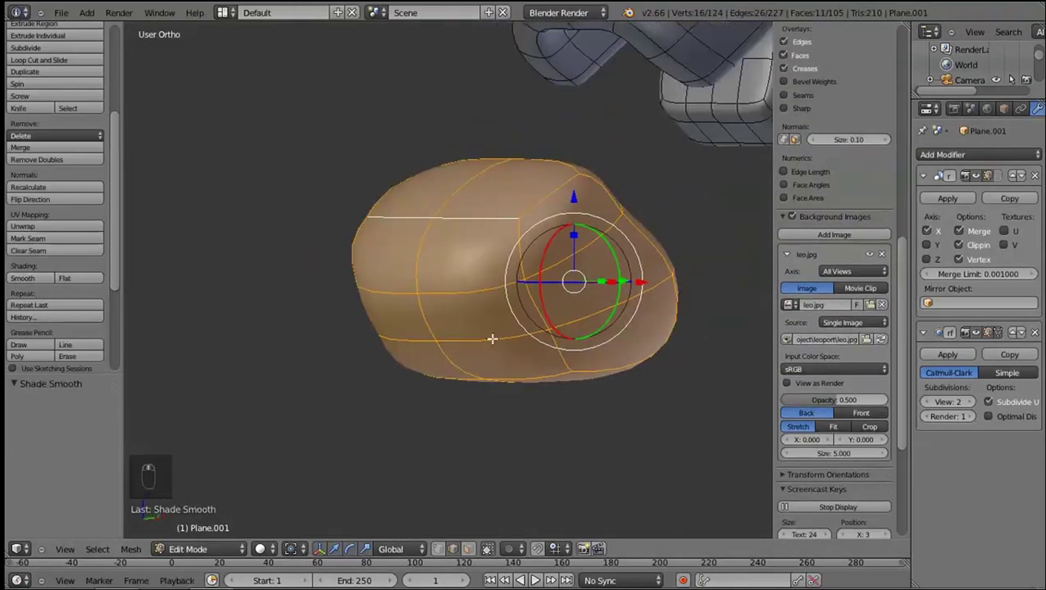
Insert several loop cuts across the foot piece to firm up its blocky shape
click(507, 380)
drag(507, 380, 979, 248)
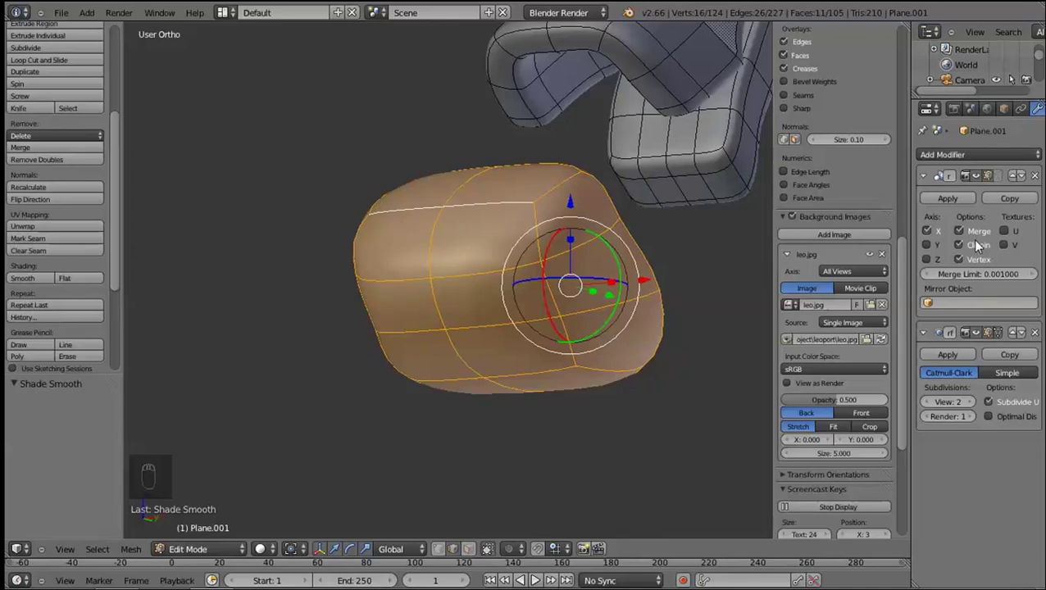
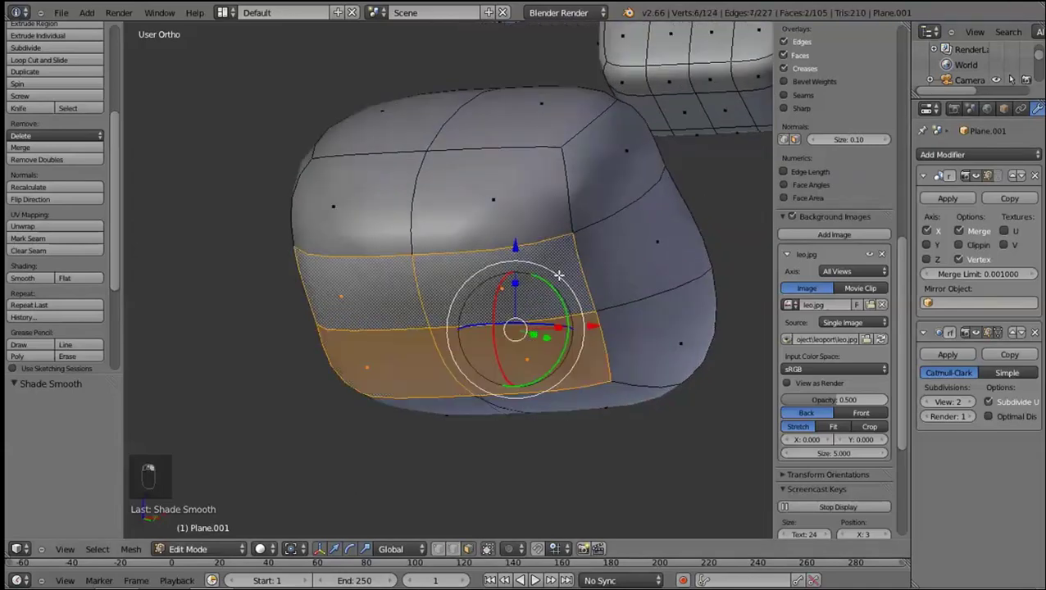
key(ctrl+r)
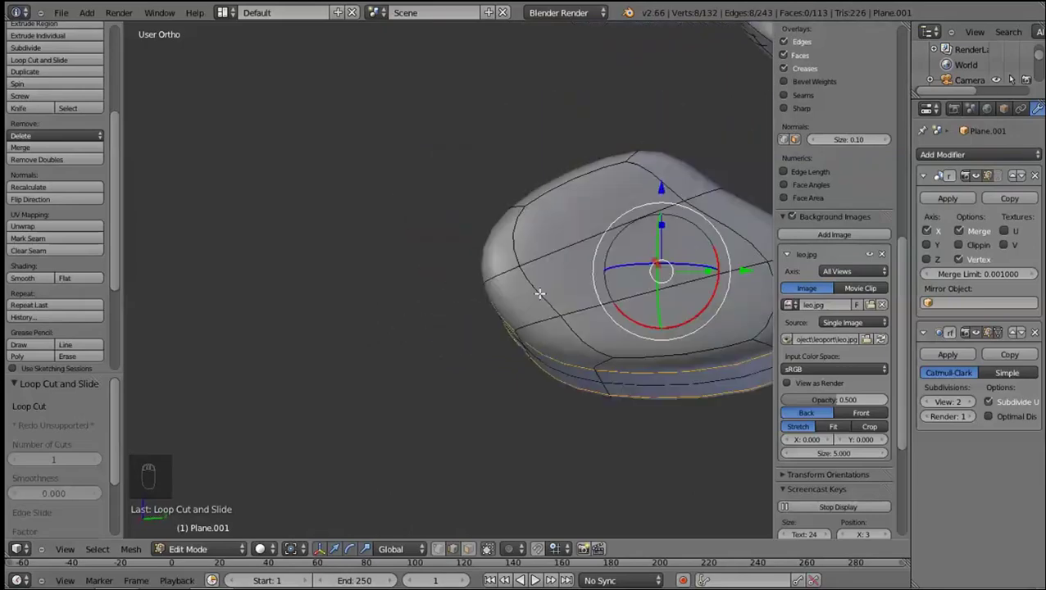
key(KP_3)
key(ctrl+r)
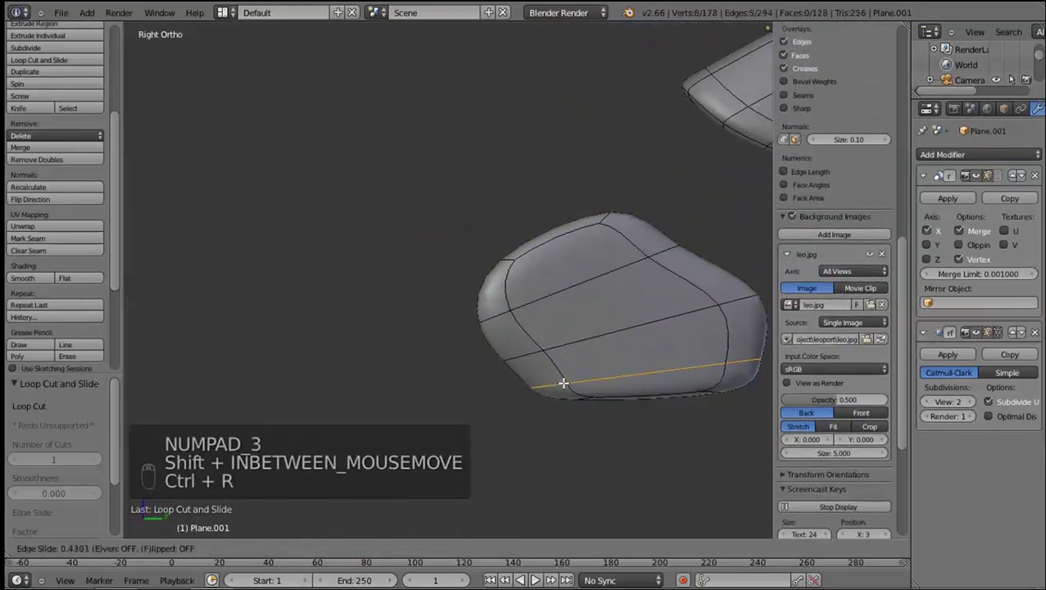
click(464, 569)
key(ctrl+r)
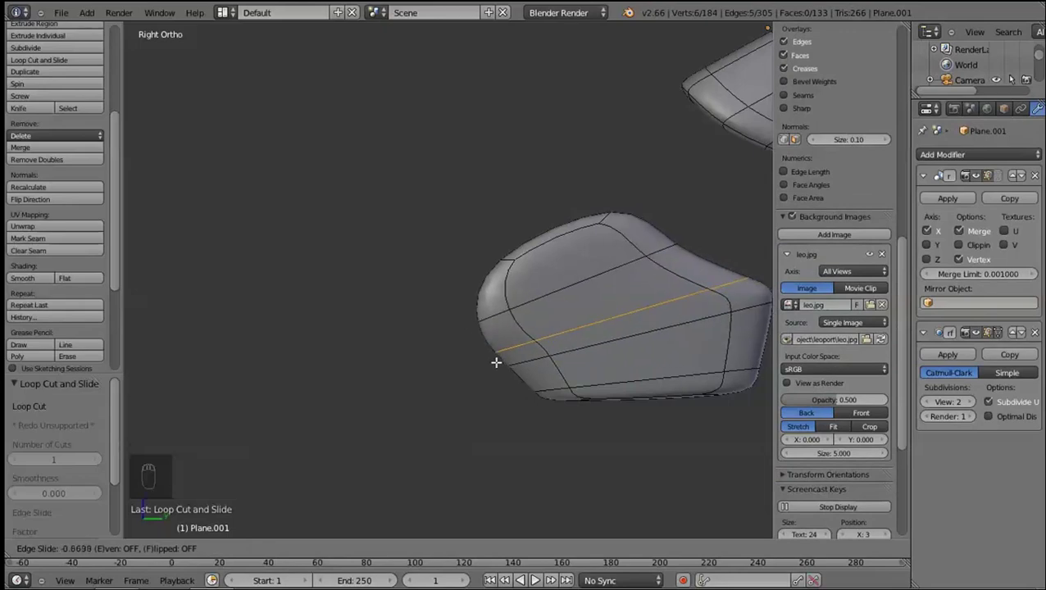
key(ctrl+shift+r)
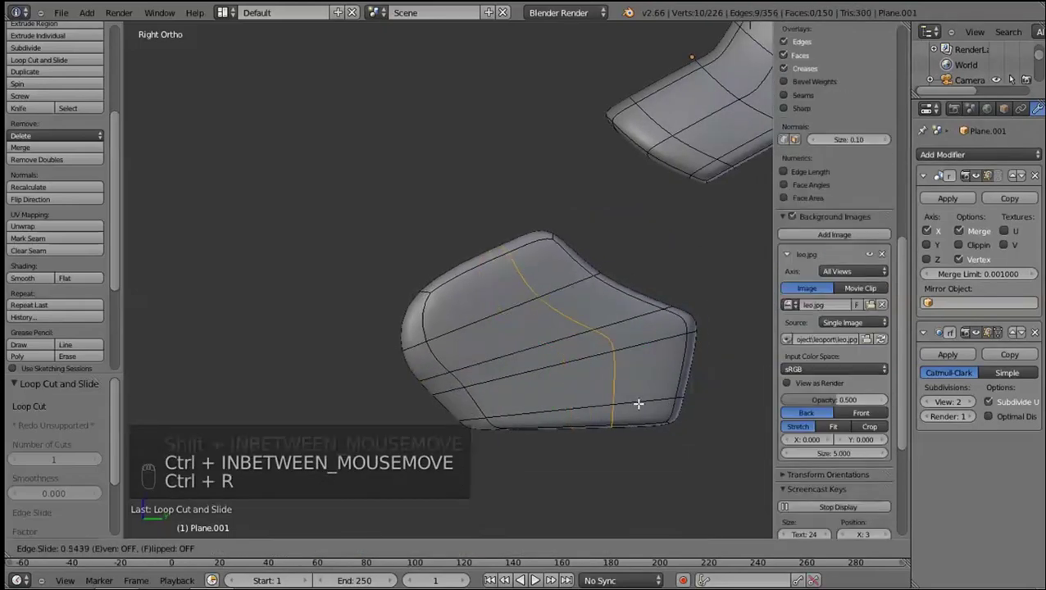
key(ctrl+r)
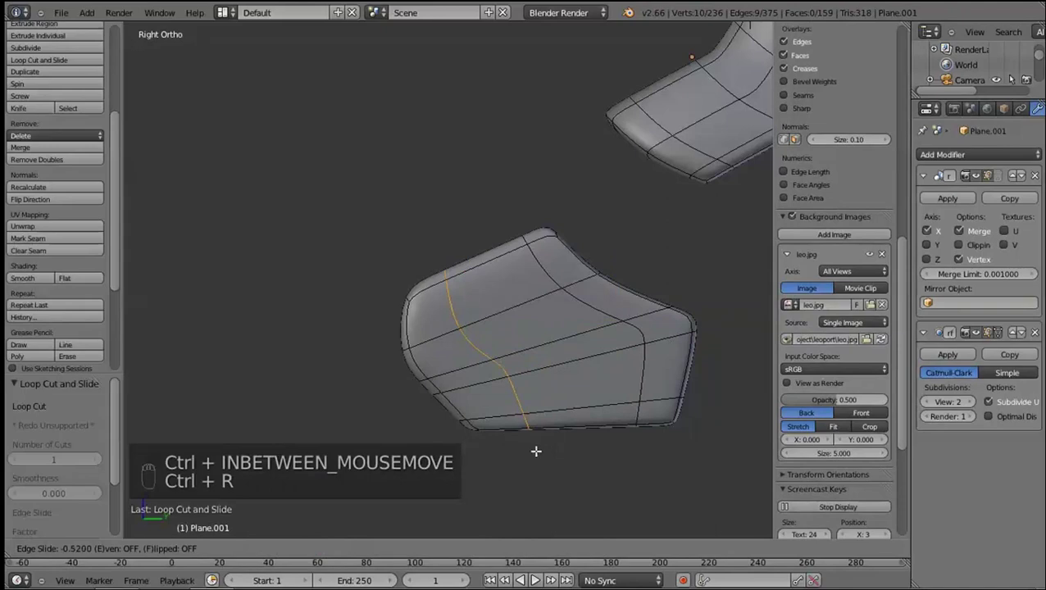
Add one more loop, delete a row of vertices, and view the smoothed leg in object mode
click(925, 361)
right_click(464, 339)
middle_click(399, 378)
key(ctrl+r)
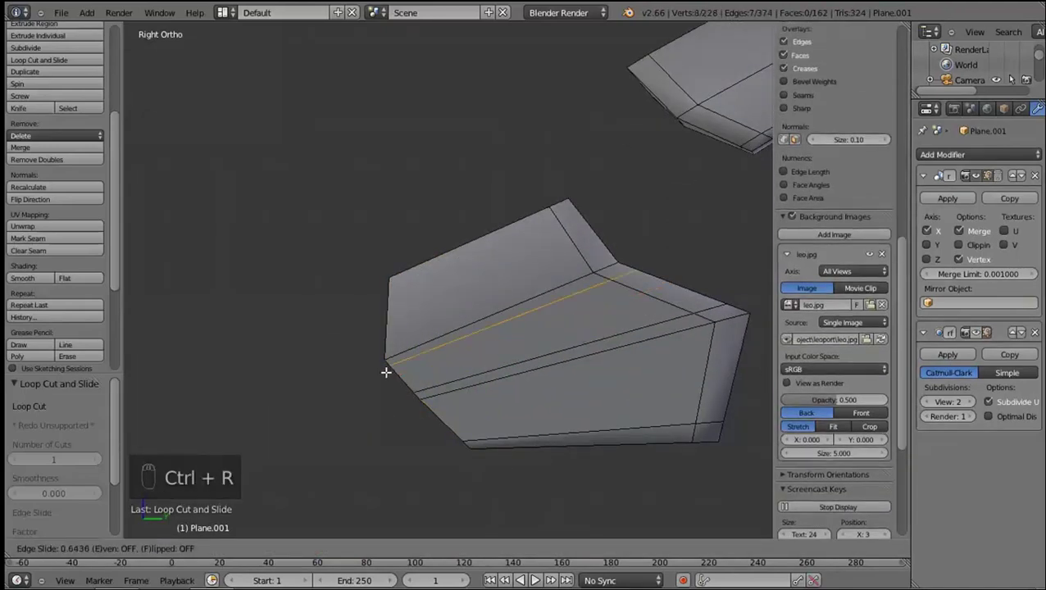
key(alt+x)
right_click(505, 459)
key(Tab)
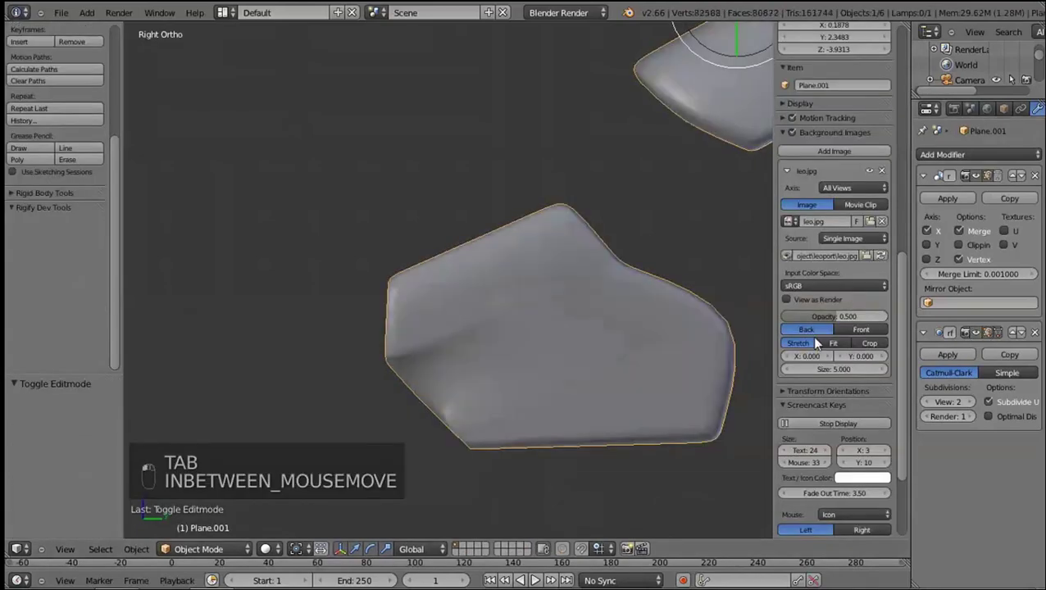
Re-enter edit mode and undo the last series of loop and deletion changes on the foot
key(Tab)
key(a)
key(a)
key(a)
key(ctrl+z)
key(ctrl+z)
click(501, 359)
key(ctrl+z)
key(ctrl+z)
key(ctrl+z)
key(ctrl+z)
key(ctrl+z)
key(ctrl+z)
key(ctrl+z)
Add fresh loop cuts along the foot piece's sides and check them smoothed in object mode
key(ctrl+r)
key(KP_3)
key(ctrl+r)
key(ctrl+r)
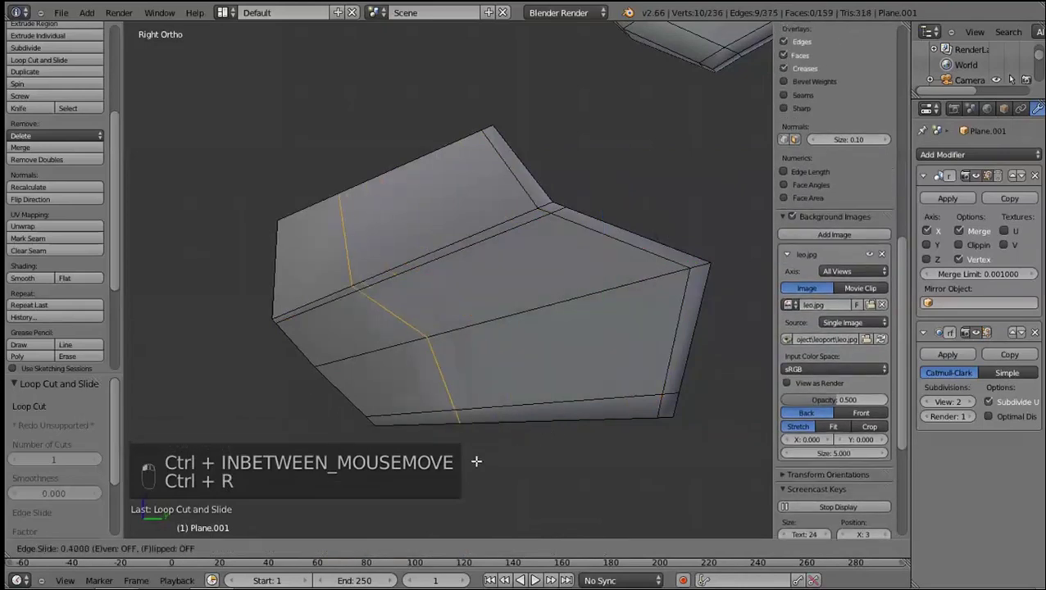
drag(982, 323, 977, 338)
drag(977, 338, 580, 336)
key(Tab)
key(Tab)
click(985, 341)
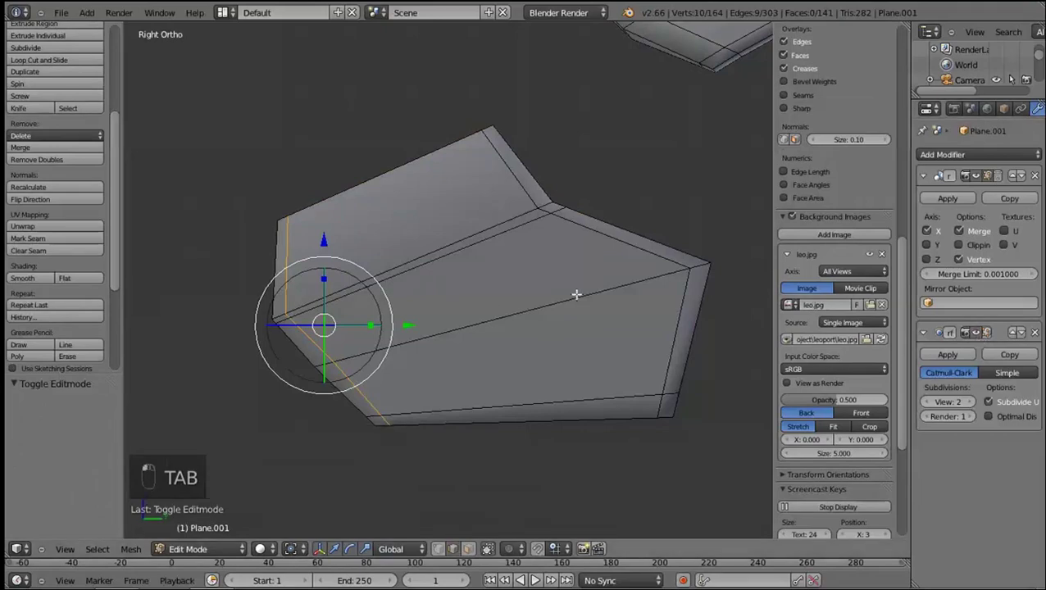
Toggle the subdivision preview while editing and start another loop cut across the foot
key(Tab)
key(Tab)
click(589, 415)
drag(630, 383, 981, 337)
drag(970, 336, 759, 315)
right_click(613, 387)
click(536, 356)
key(ctrl+r)
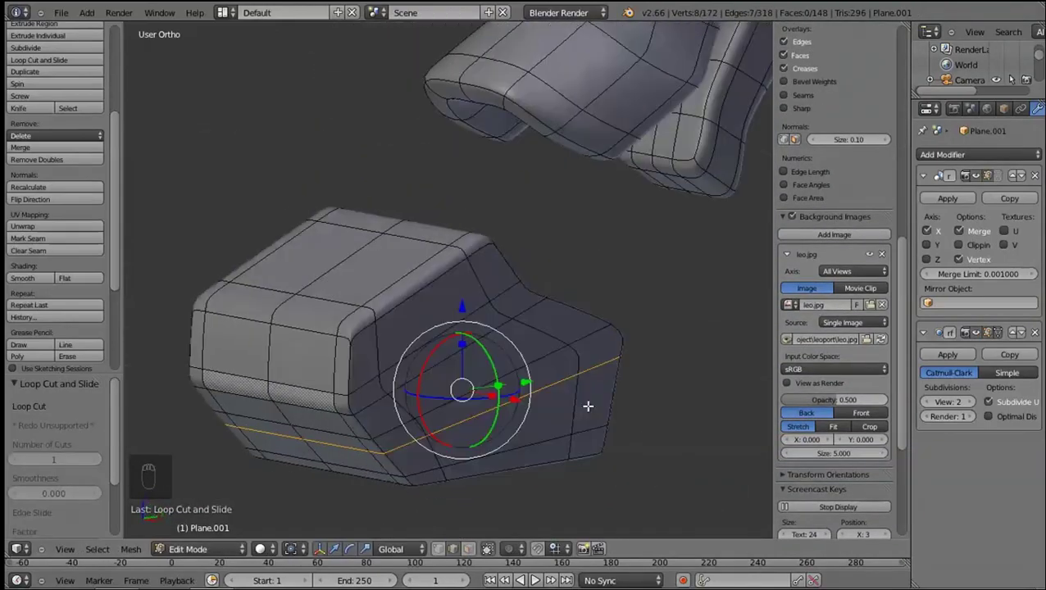
Select the claw socket recesses at the foot's front and orbit to inspect them
click(512, 439)
drag(496, 365, 584, 441)
middle_click(576, 432)
right_click(580, 434)
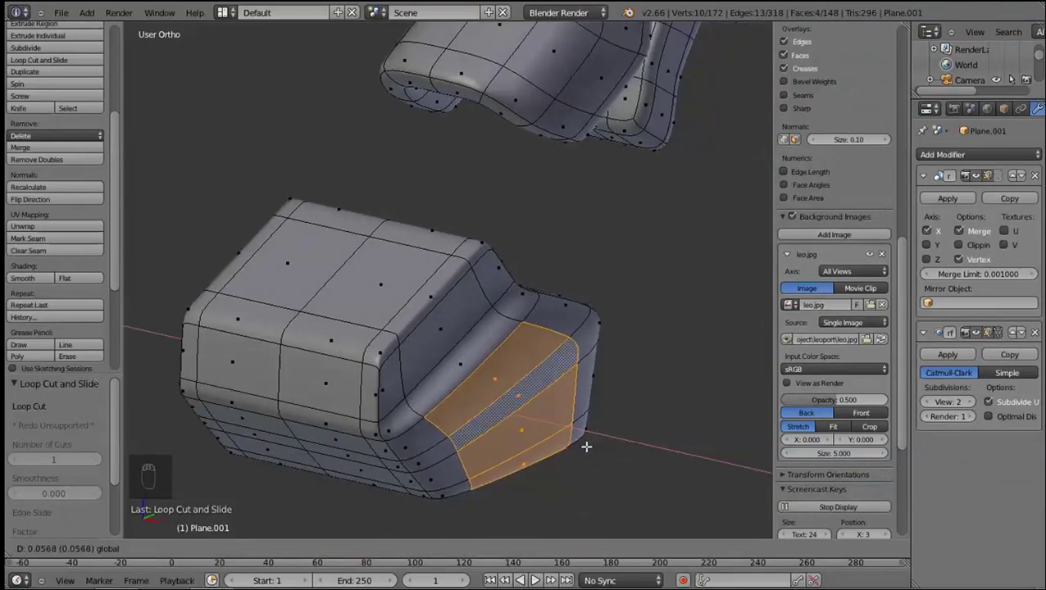
middle_click(646, 405)
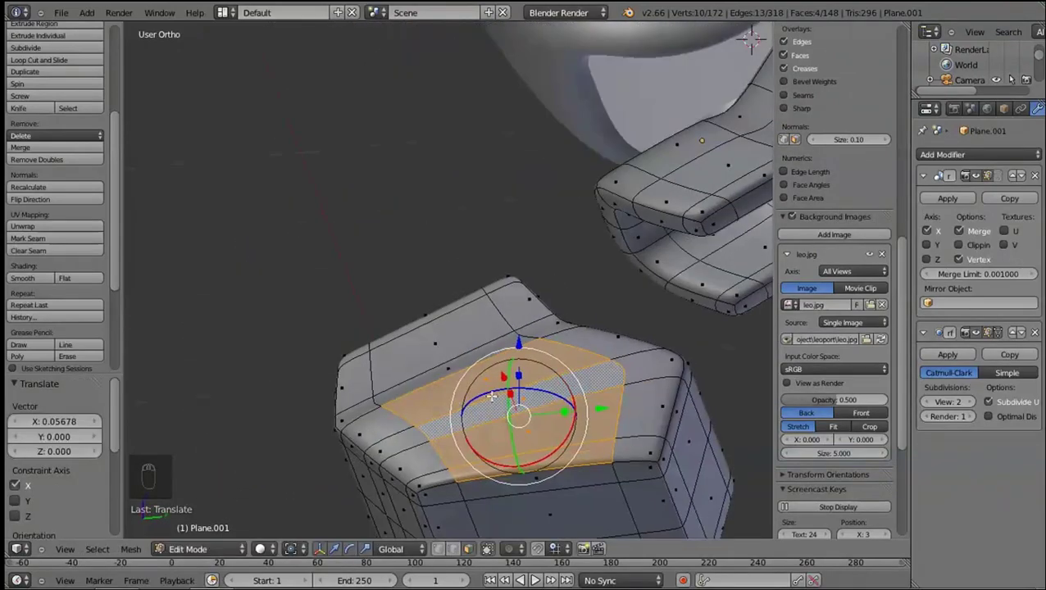
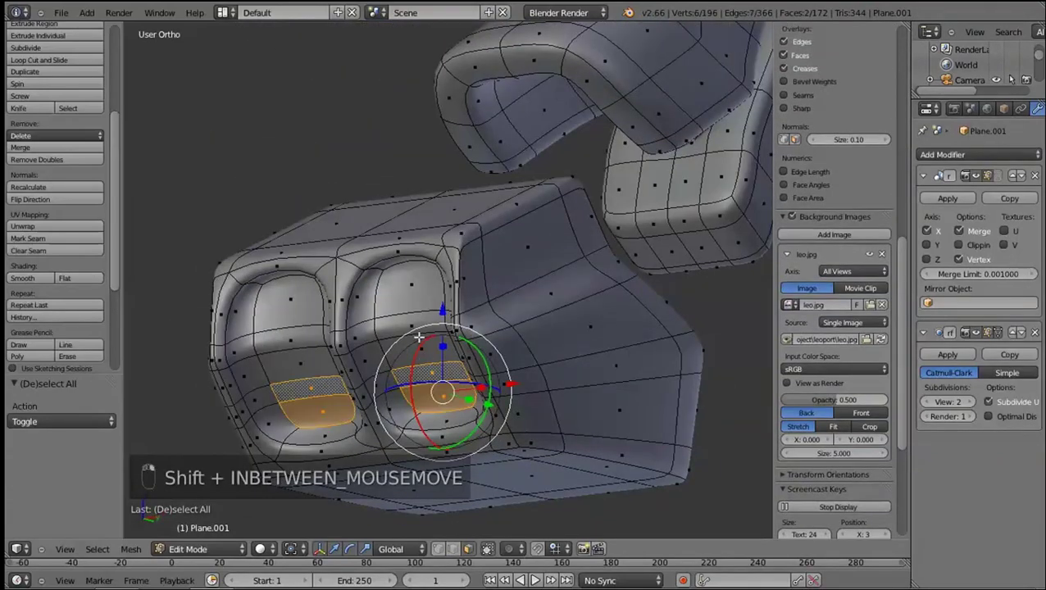
Slide socket edges in wireframe and add a loop cut around the two toe openings
key(KP_3)
key(x)
key(z)
key(g)
drag(325, 382, 273, 356)
key(ctrl+r)
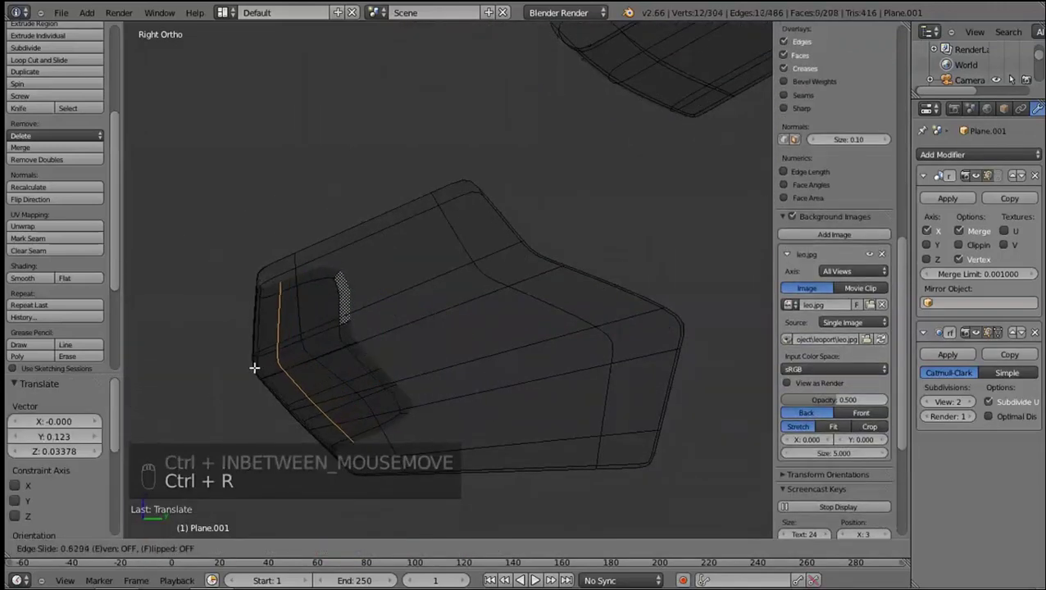
key(z)
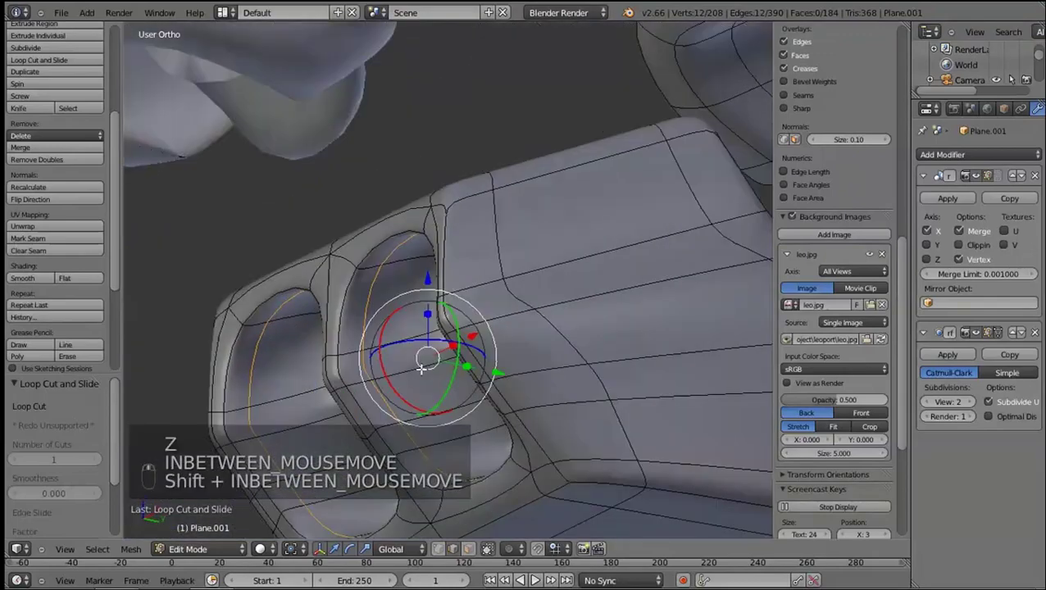
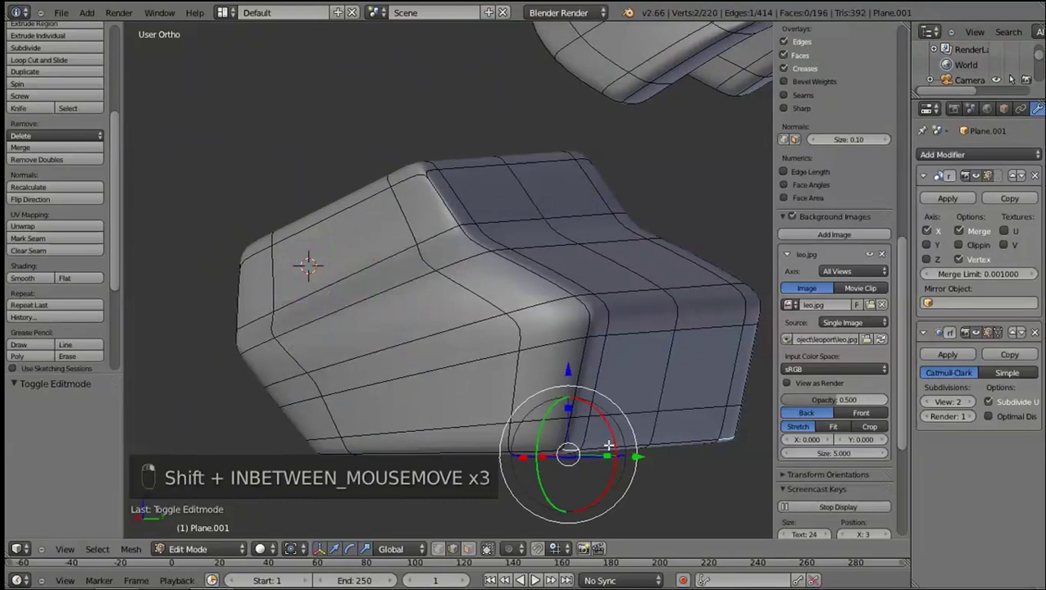
Select and slide the edge loops surrounding the claw sockets tighter to their openings
drag(570, 412, 274, 429)
key(KP_3)
key(g)
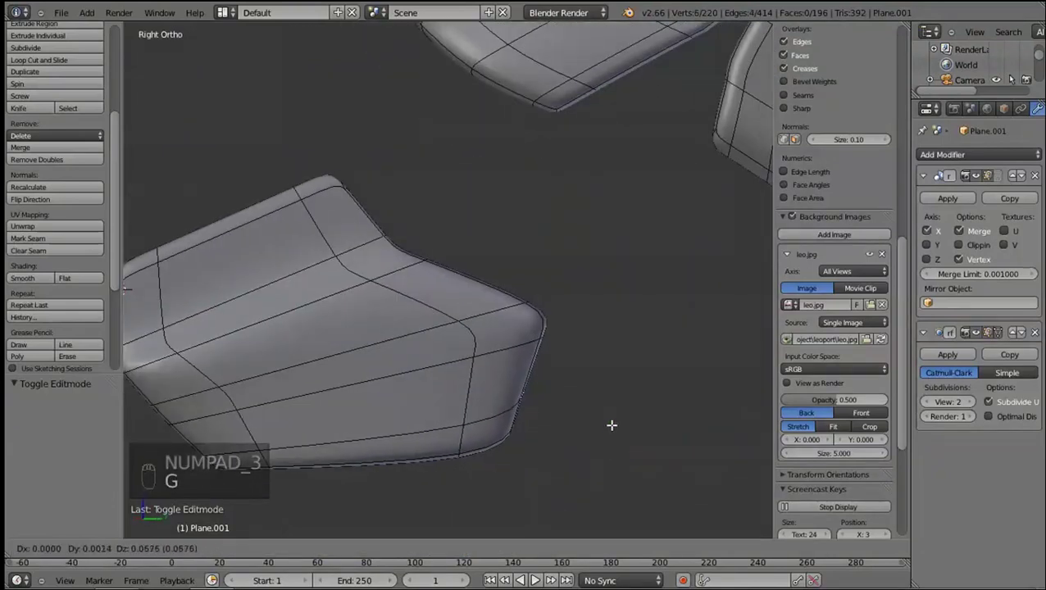
right_click(626, 405)
click(521, 343)
click(520, 335)
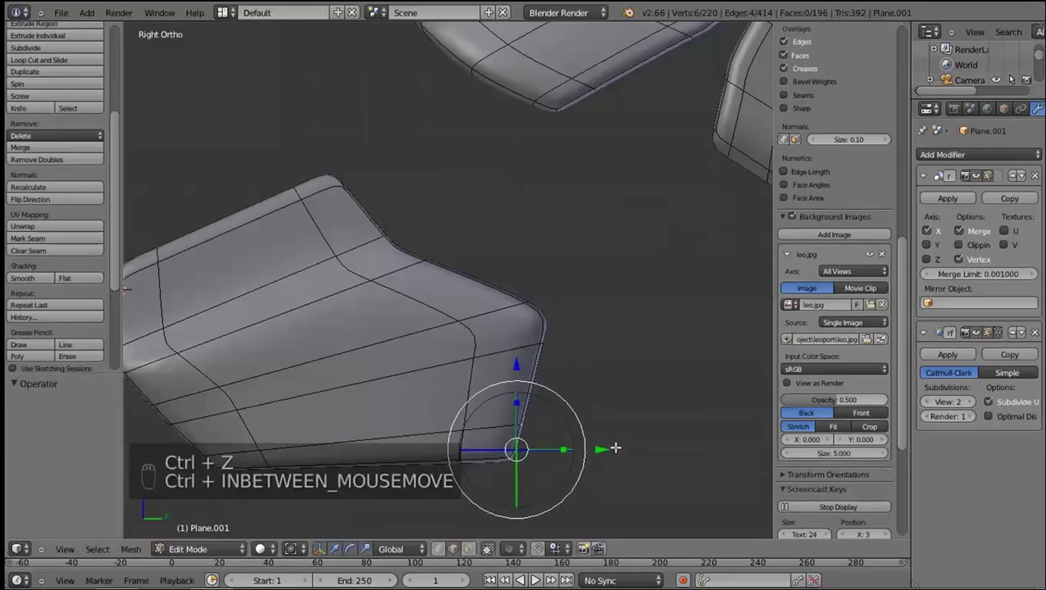
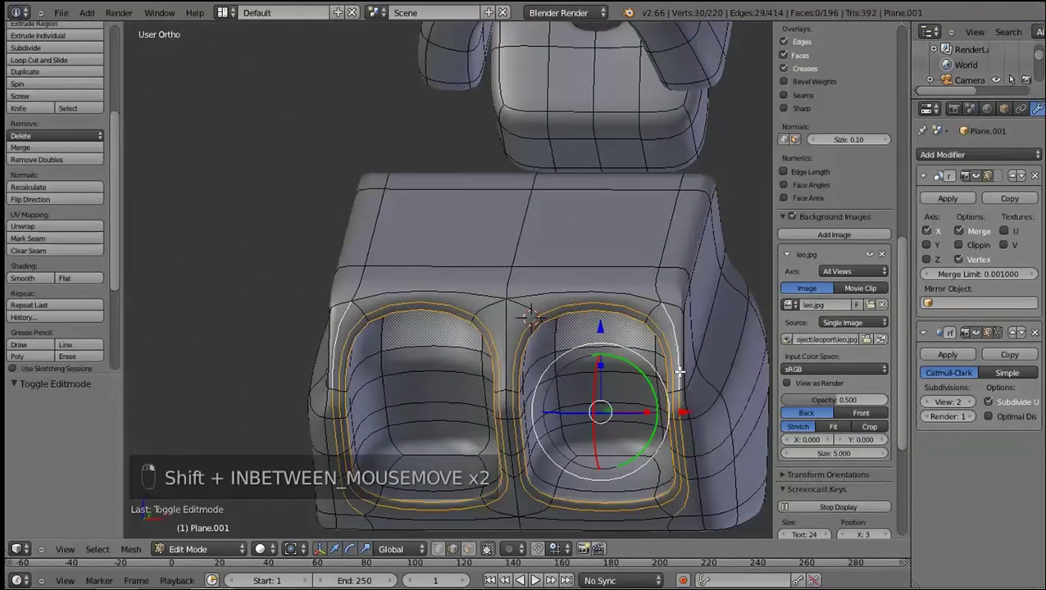
Box-select the socket ring through wireframe and adjust it, bringing the mesh to 220 vertices
key(shift+z)
key(b)
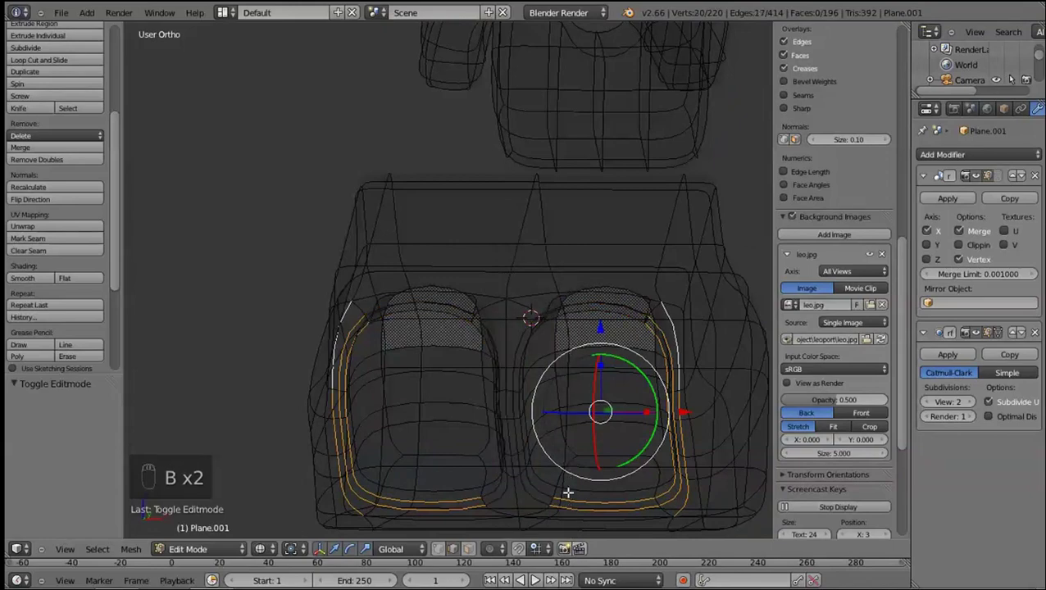
click(519, 485)
key(b)
key(z)
click(762, 413)
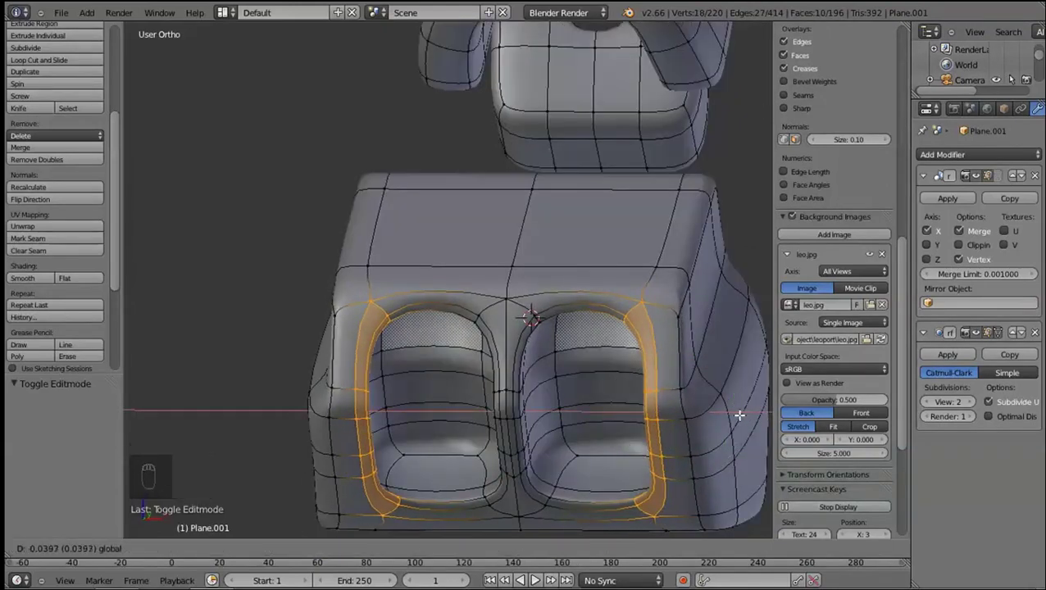
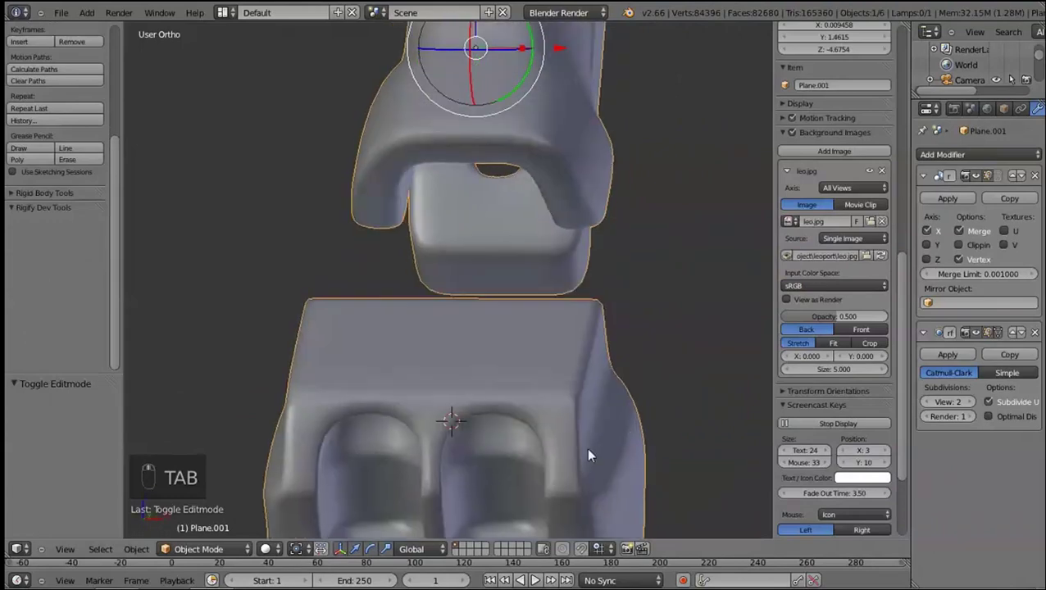
Select the linked 94-vertex foot section, nudge it along X and rotate it slightly
key(Tab)
key(KP_1)
key(a)
key(a)
key(l)
click(641, 380)
key(r)
drag(682, 382, 650, 506)
Preview the foot smoothed in object mode, then resume editing with the foot selected
key(Tab)
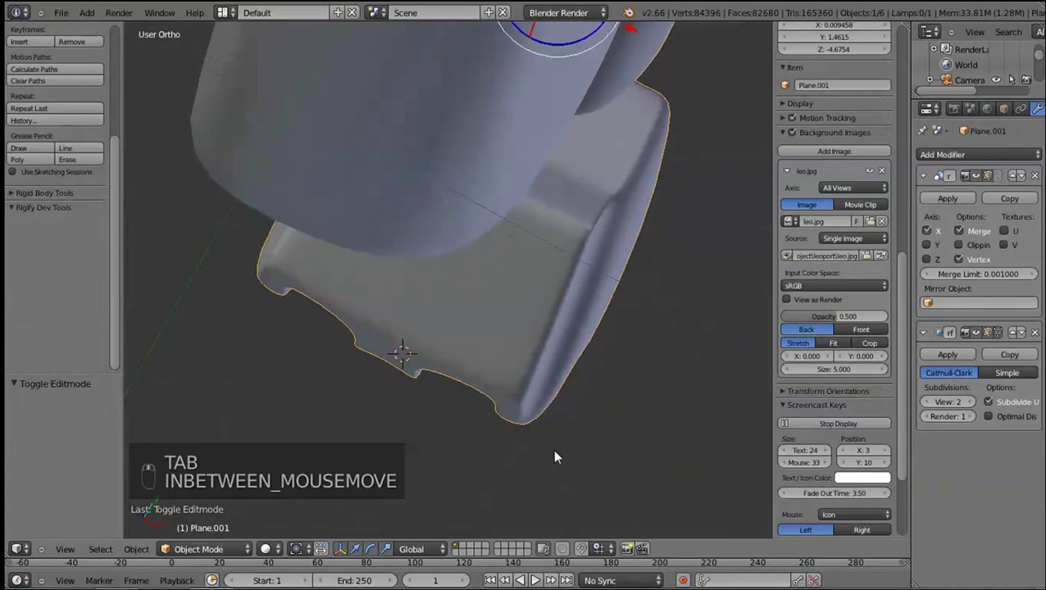
key(Tab)
key(l)
middle_click(403, 341)
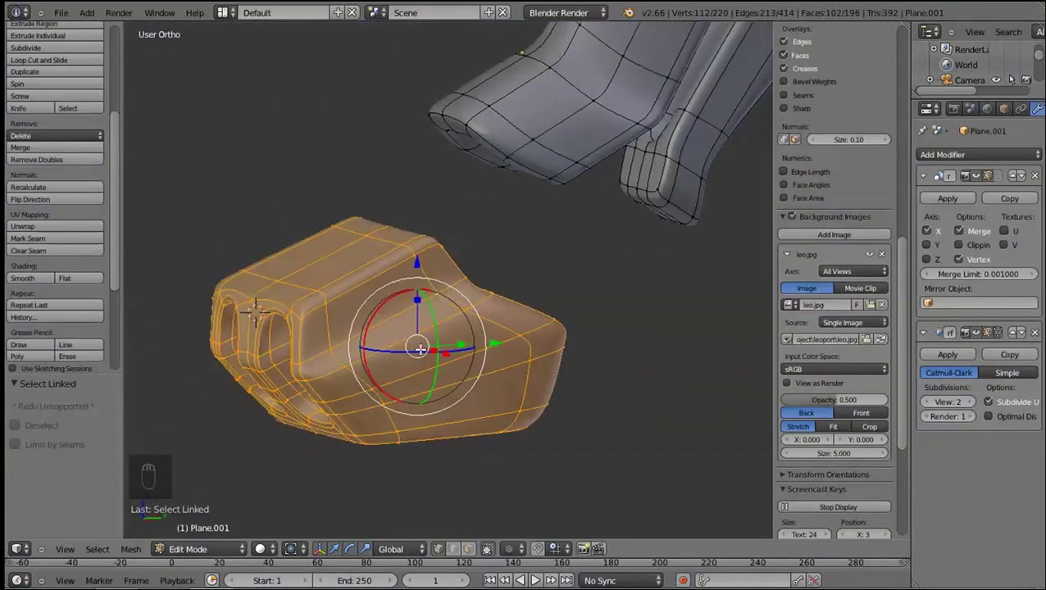
Select the socket faces on the foot's underside panel from the side view
middle_click(529, 373)
key(KP_3)
drag(511, 448, 541, 379)
click(512, 447)
drag(513, 434, 610, 380)
right_click(605, 386)
drag(604, 385, 621, 360)
right_click(621, 358)
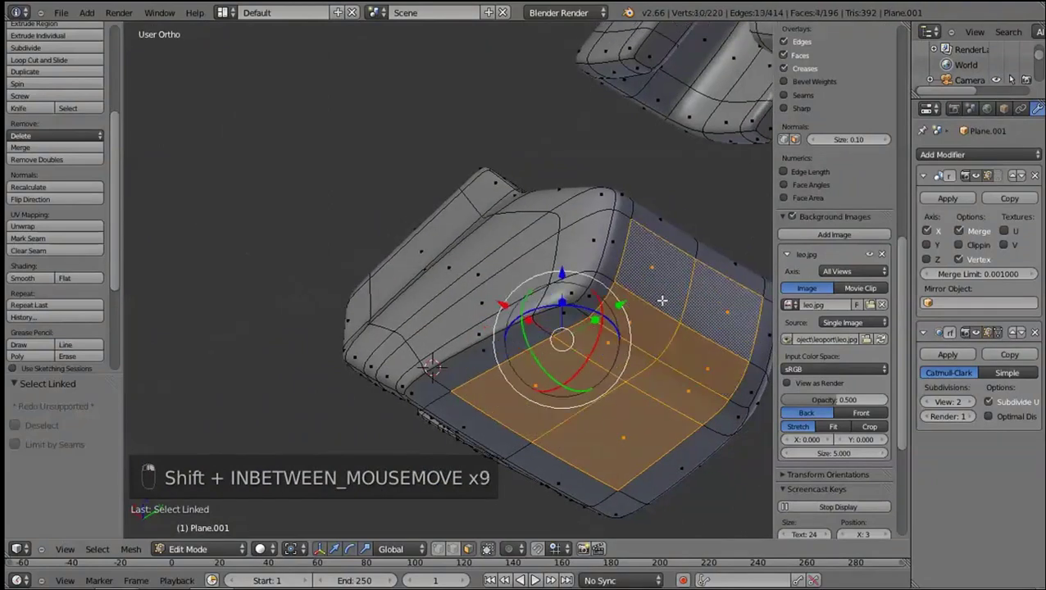
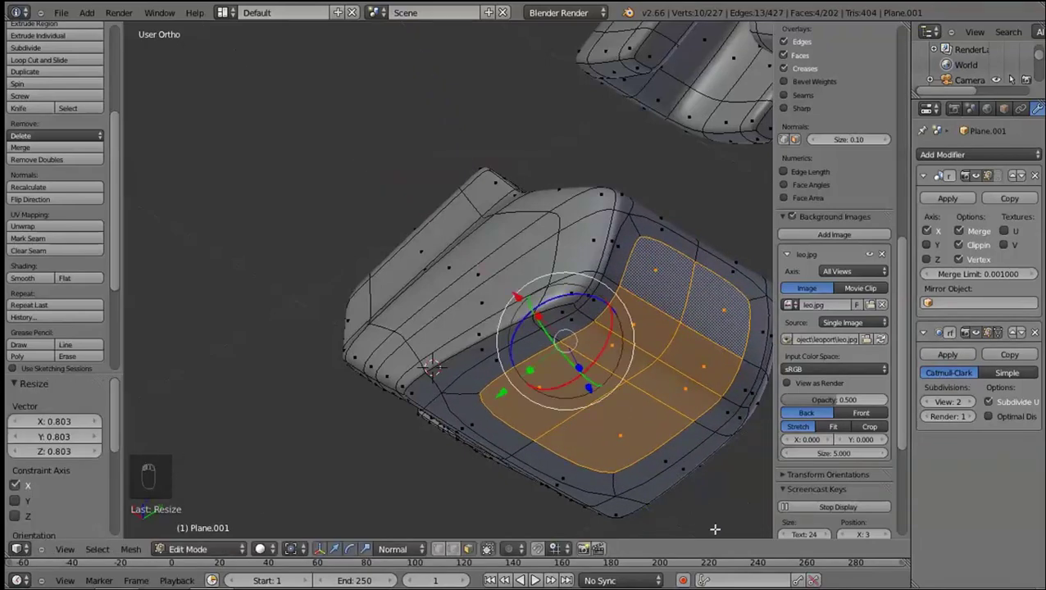
Extrude and shrink the panel inward into a recessed sole pad, slide a loop, and preview smoothed
key(e)
key(s)
click(708, 493)
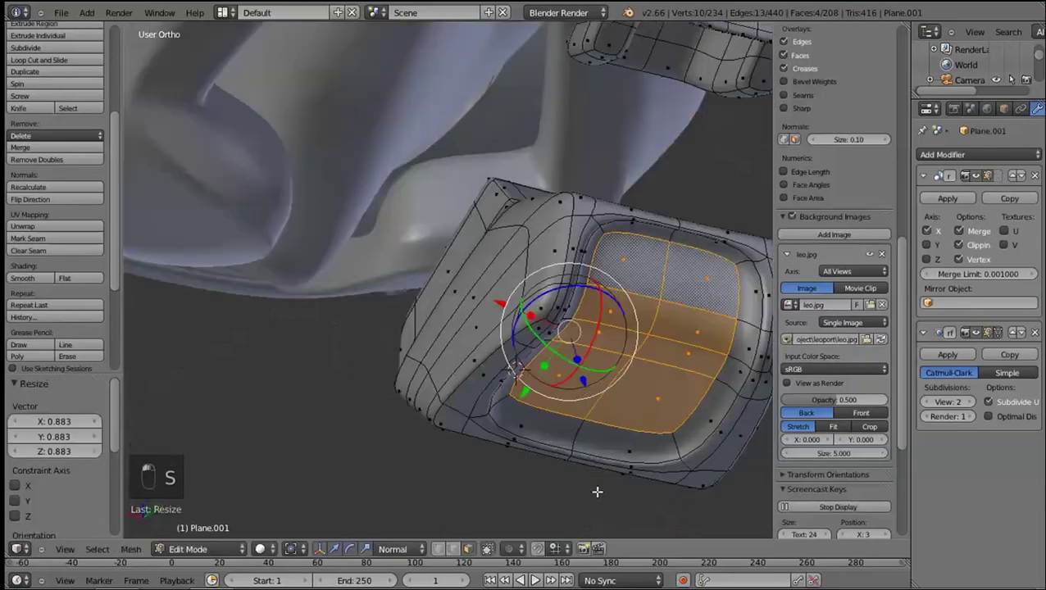
key(Tab)
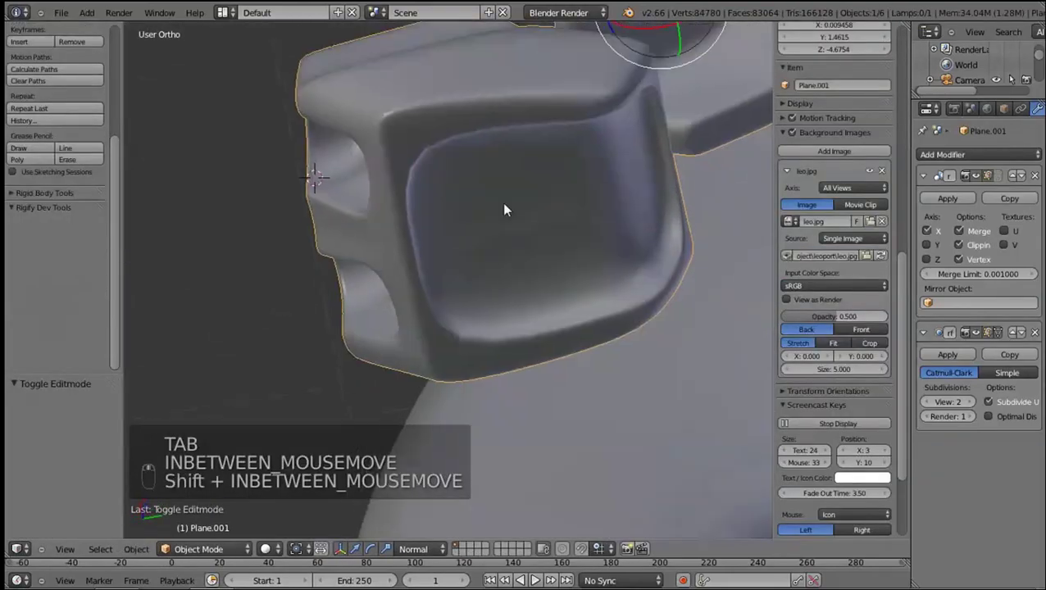
key(shift+Tab)
key(ctrl+r)
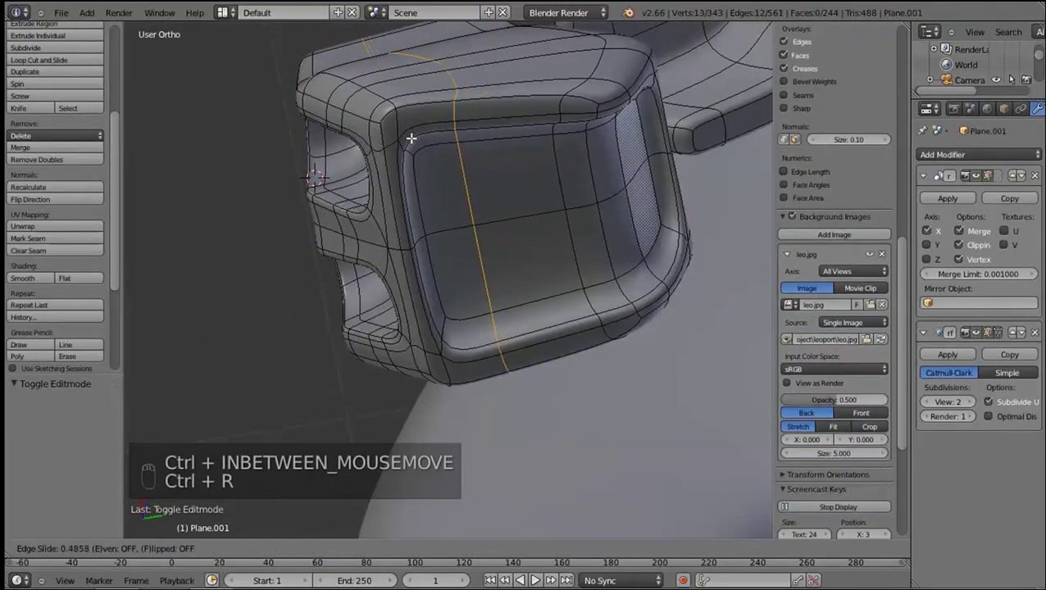
click(428, 139)
key(Tab)
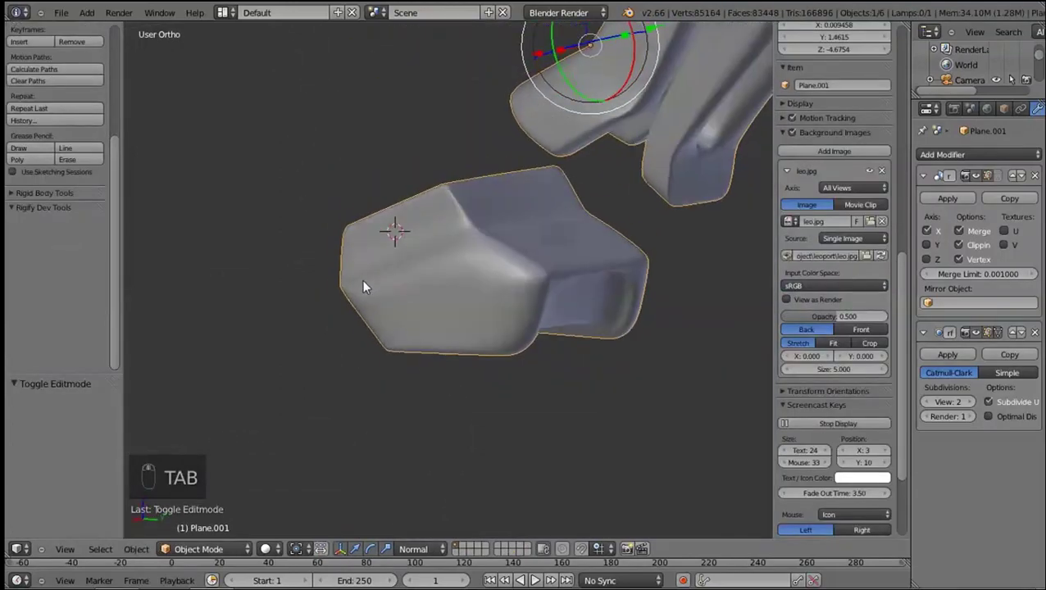
Select the edge loops along the leg block's front rim from the side view
key(Tab)
key(ctrl+r)
click(550, 328)
key(Tab)
key(Tab)
key(Tab)
key(KP_3)
drag(361, 245, 382, 355)
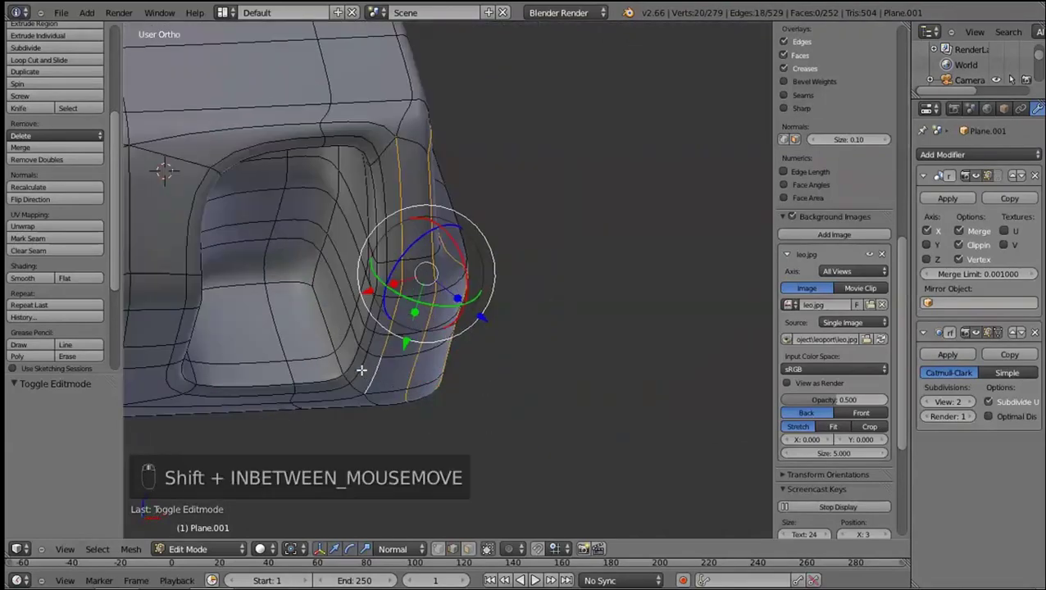
right_click(378, 300)
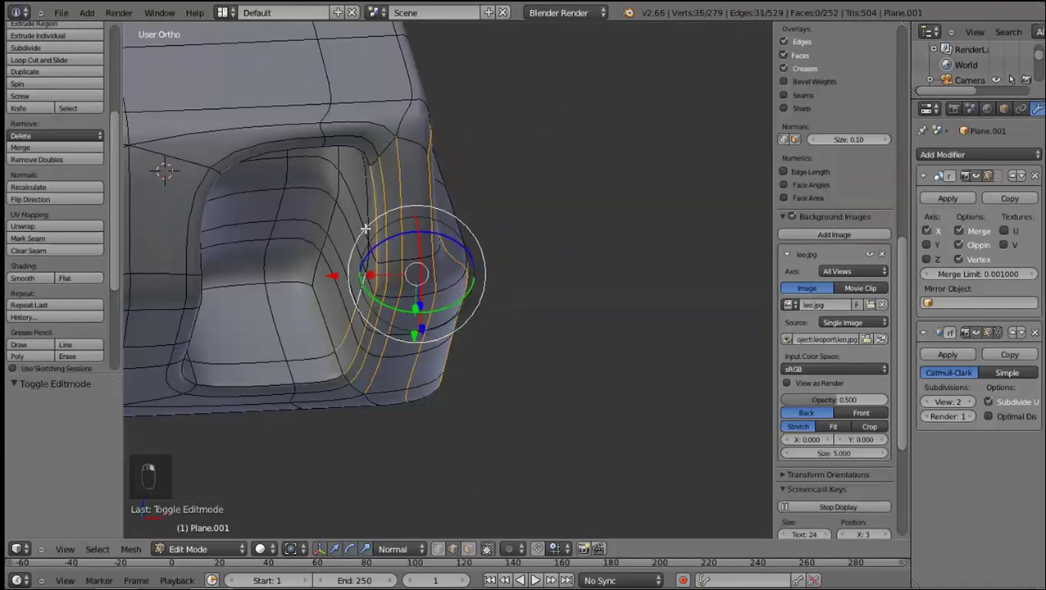
key(ctrl+z)
key(ctrl+z)
drag(352, 237, 332, 299)
Tilt the rim loops about Y by roughly -21° and slide edges along Y to tighten the rim
key(r)
drag(457, 402, 427, 321)
click(418, 318)
key(KP_3)
key(g)
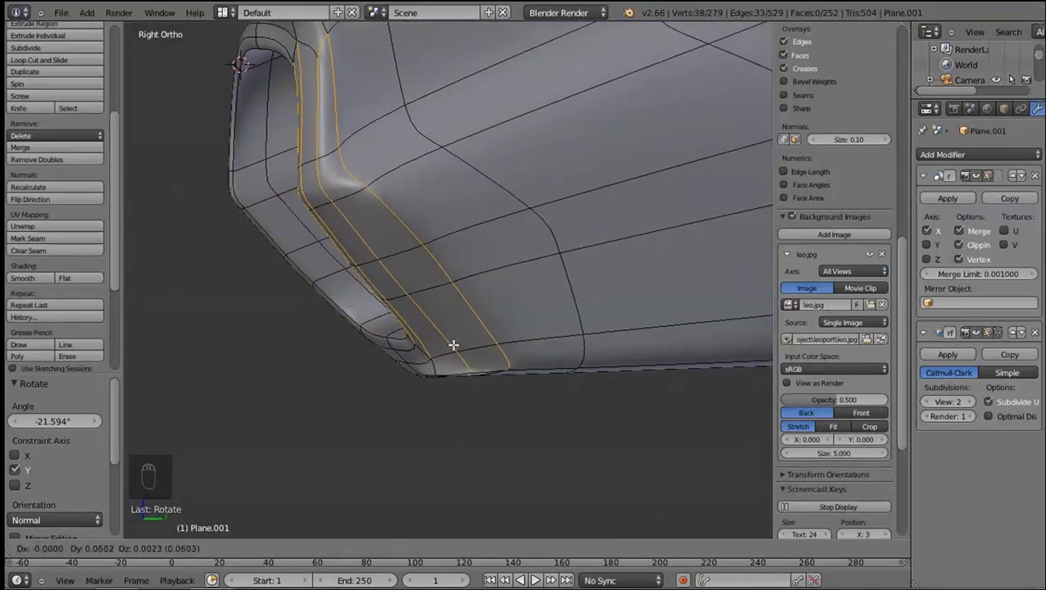
middle_click(431, 347)
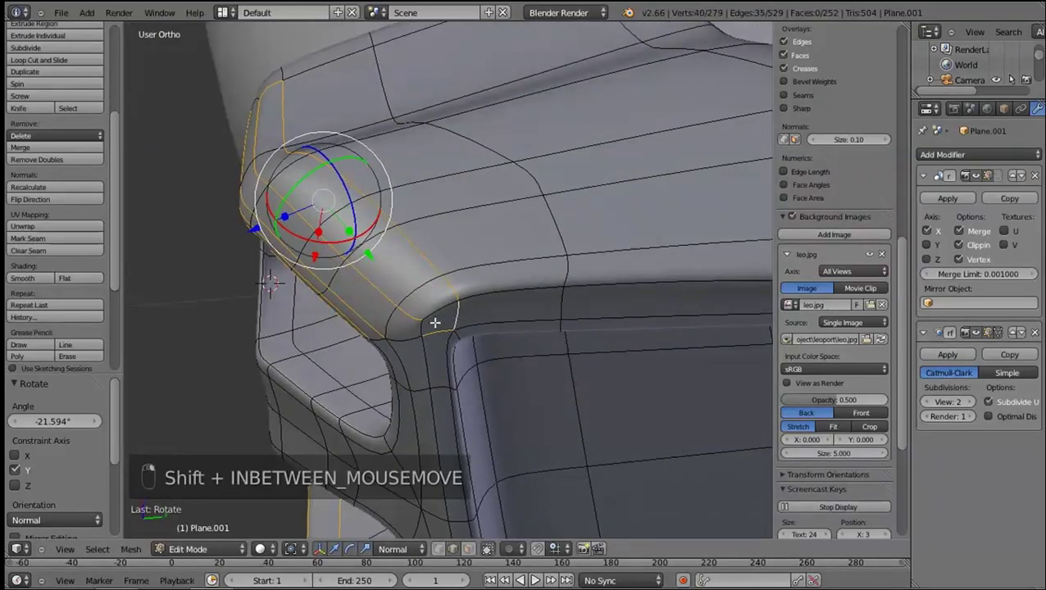
key(shift+KP_3)
key(g)
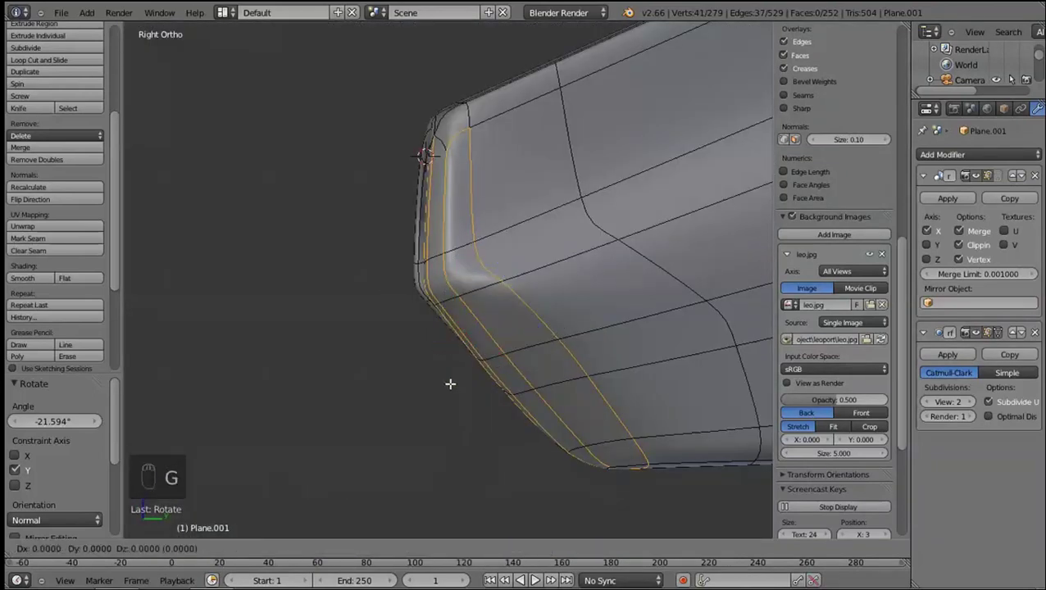
click(489, 381)
middle_click(604, 333)
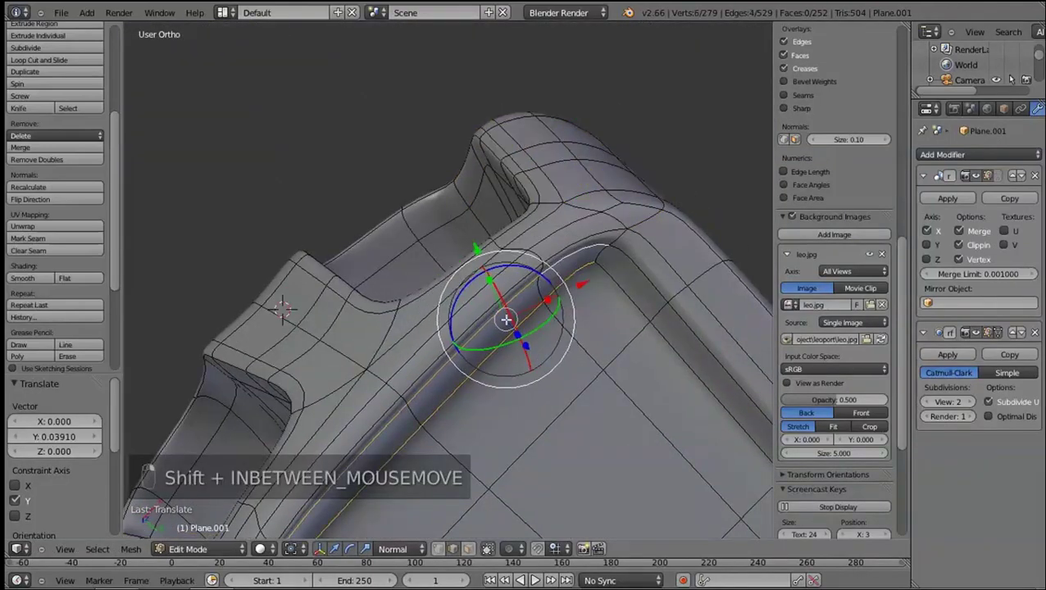
key(g)
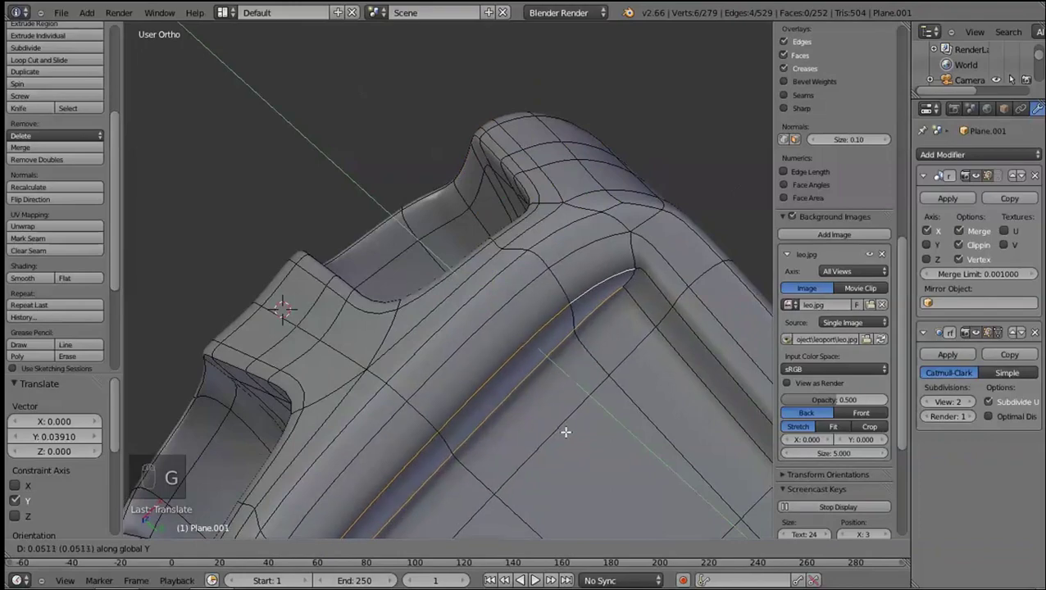
click(563, 375)
Rescale small vertex groups at the socket corners and check the result smoothed
key(Tab)
key(Tab)
drag(669, 260, 985, 342)
click(750, 333)
middle_click(503, 332)
drag(718, 264, 545, 257)
key(s)
key(Tab)
key(Tab)
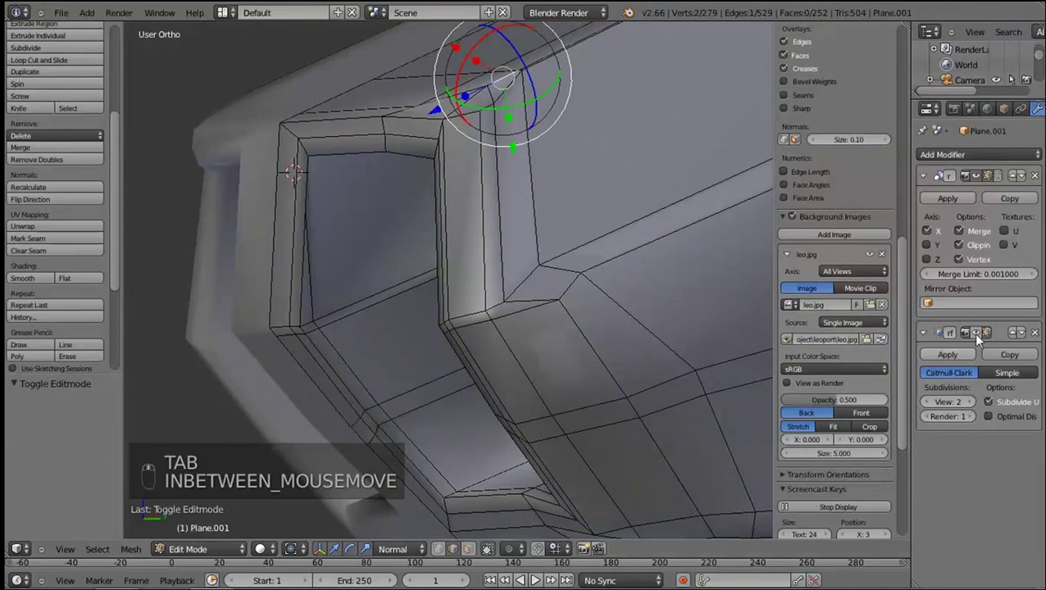
Preview the leg smoothed, then add a four-vertex plane beyond the leg's rounded end in Right view
key(Tab)
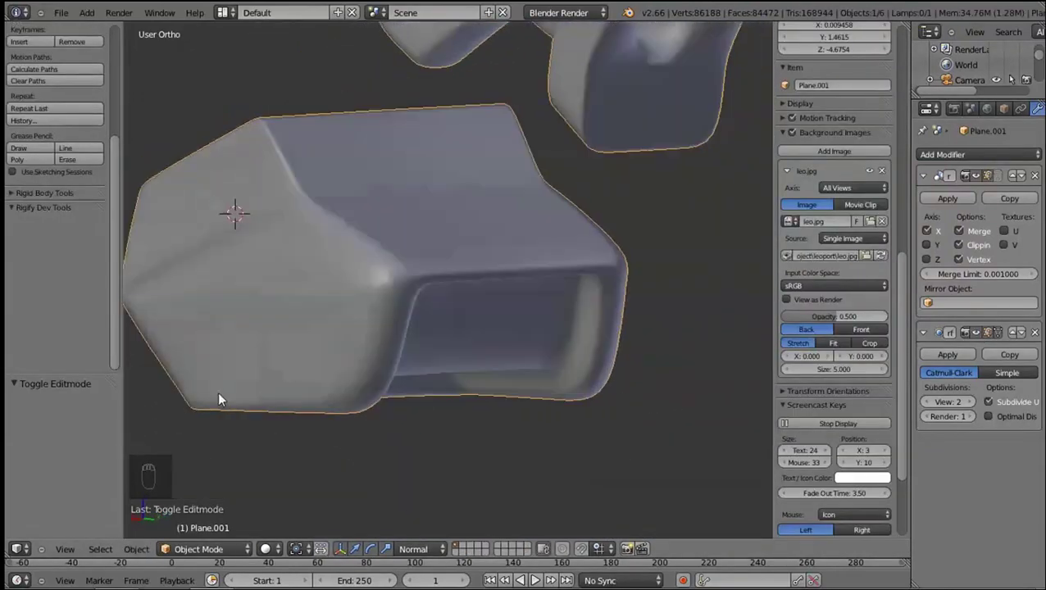
key(KP_3)
key(Tab)
drag(349, 357, 450, 346)
key(KP_3)
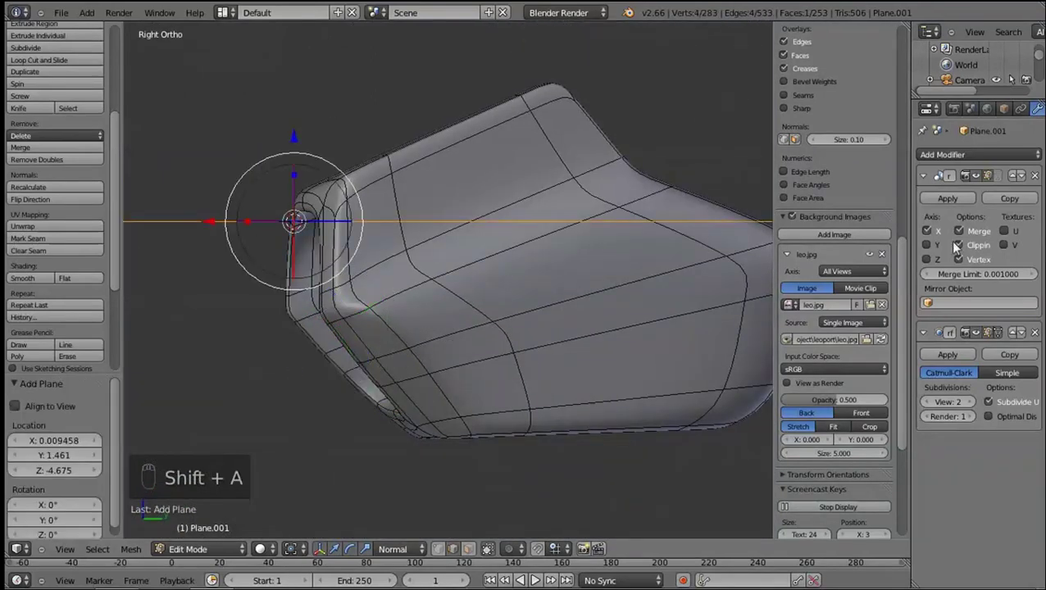
Scale, rotate and place the plane, extrude it into a block and give it smooth shading
click(532, 462)
key(s)
key(r)
drag(391, 300, 376, 292)
key(s)
click(381, 329)
key(g)
click(424, 427)
key(s)
click(471, 392)
key(e)
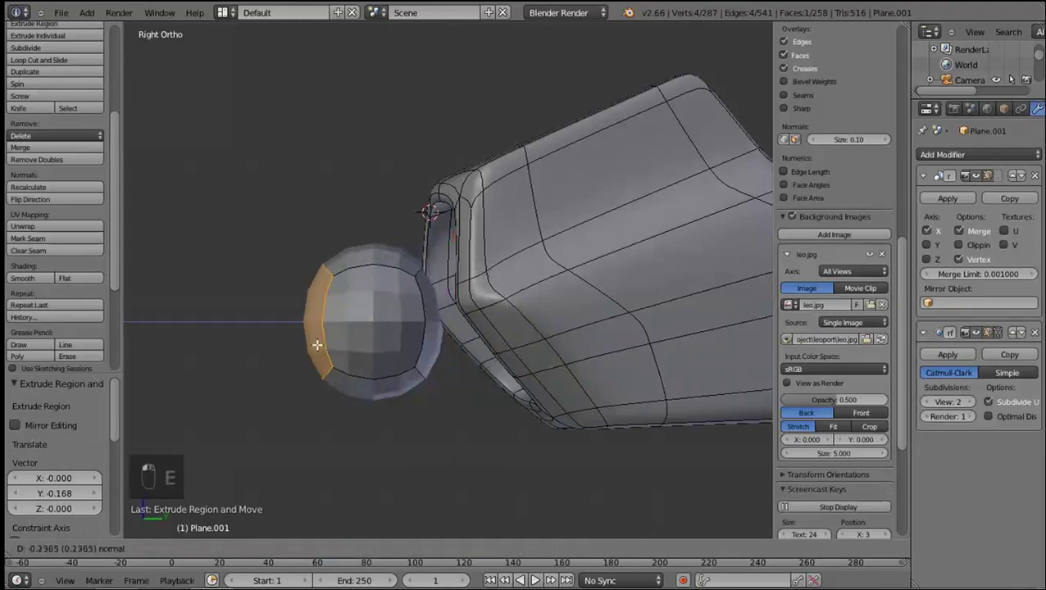
key(l)
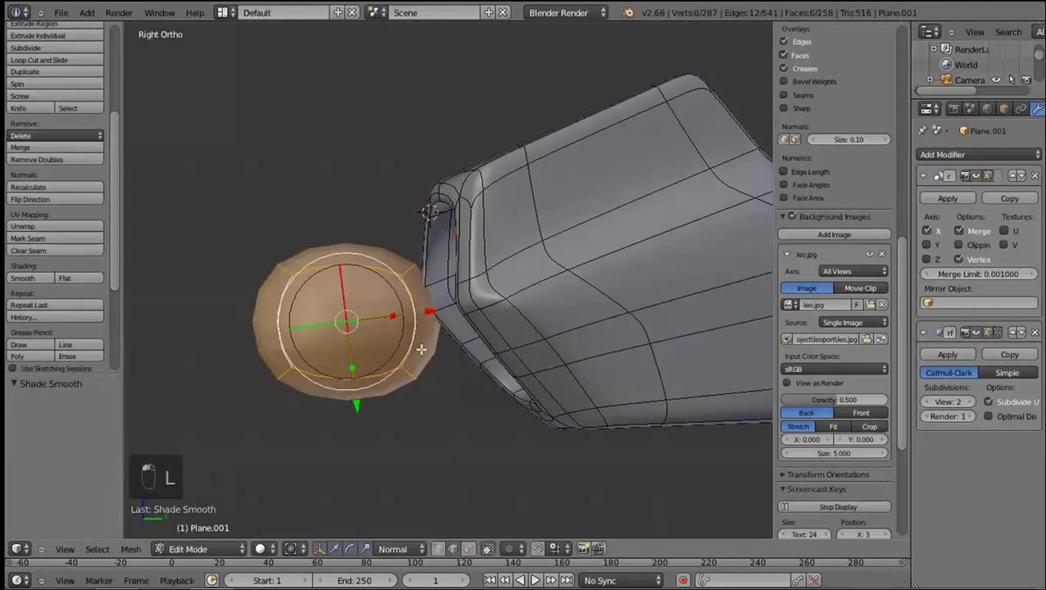
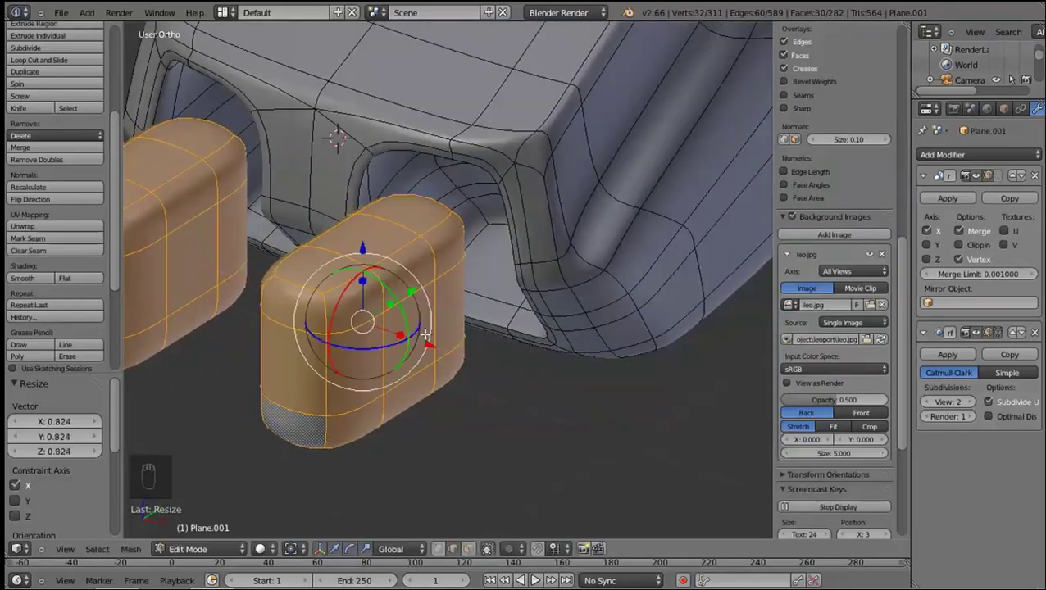
Rescale the joint block along X and Z, tilt it and move it beside the leg end
click(366, 278)
key(KP_3)
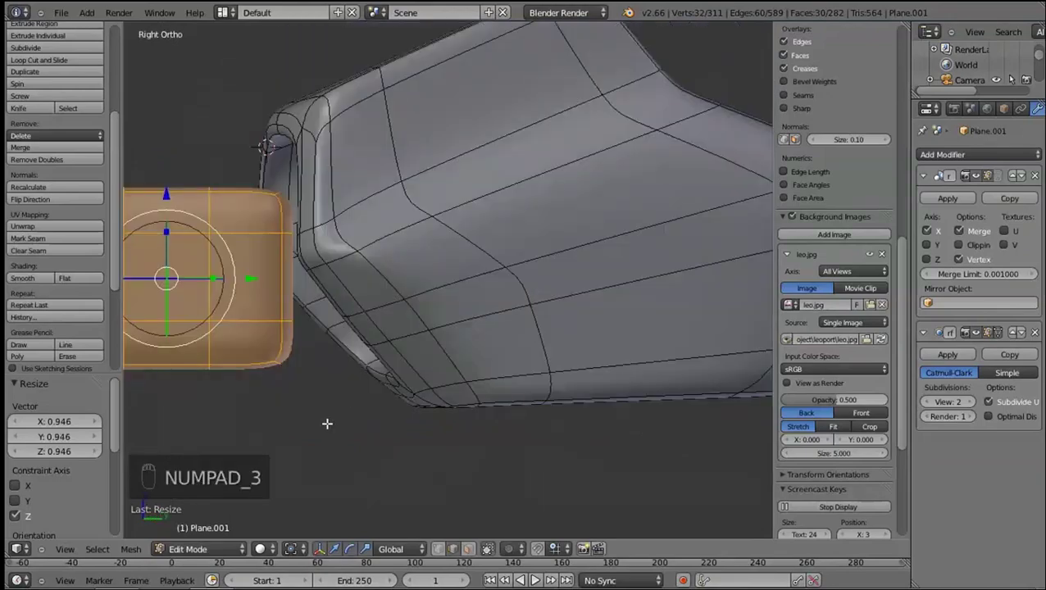
key(r)
key(s)
key(g)
click(448, 312)
middle_click(350, 329)
key(KP_3)
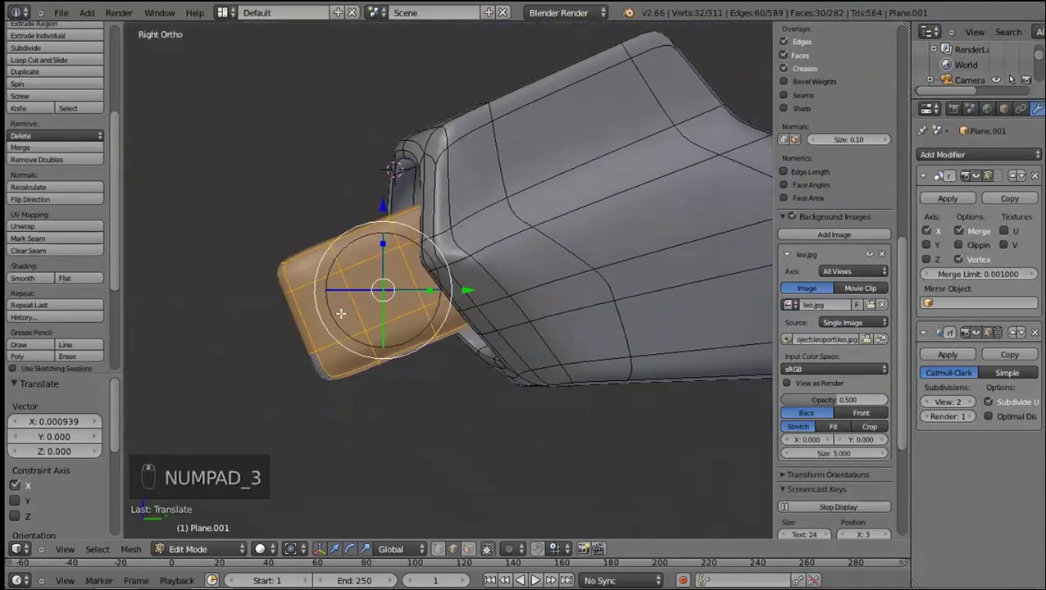
Scale and reposition the joint's edge and extrude it into a flat strip
right_click(303, 308)
key(shift+d)
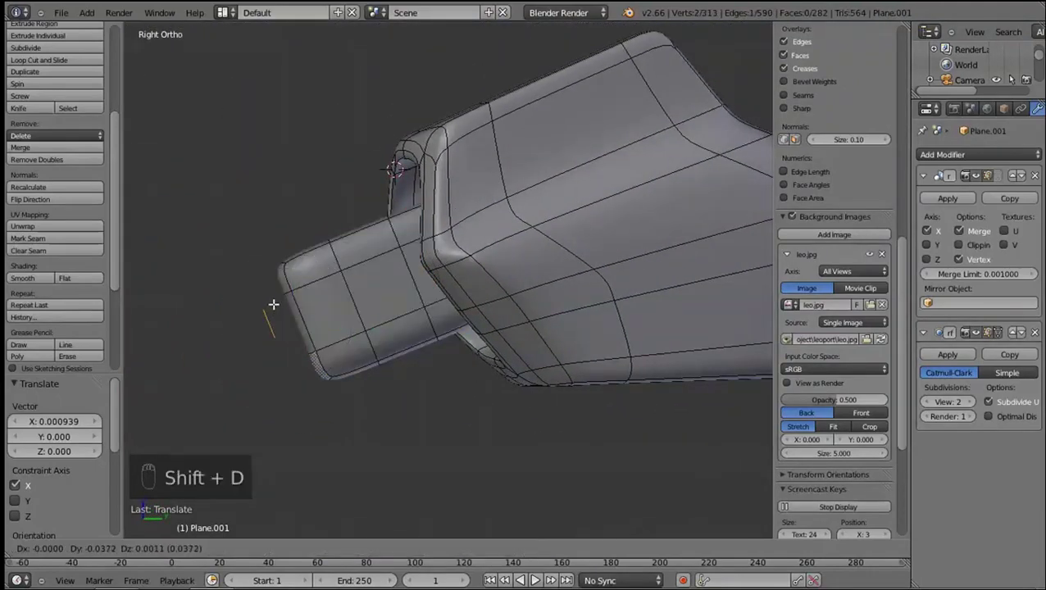
key(s)
click(403, 398)
drag(885, 371, 439, 401)
key(shift+s)
key(g)
drag(450, 391, 557, 402)
key(s)
key(g)
middle_click(557, 401)
click(562, 403)
key(e)
right_click(552, 401)
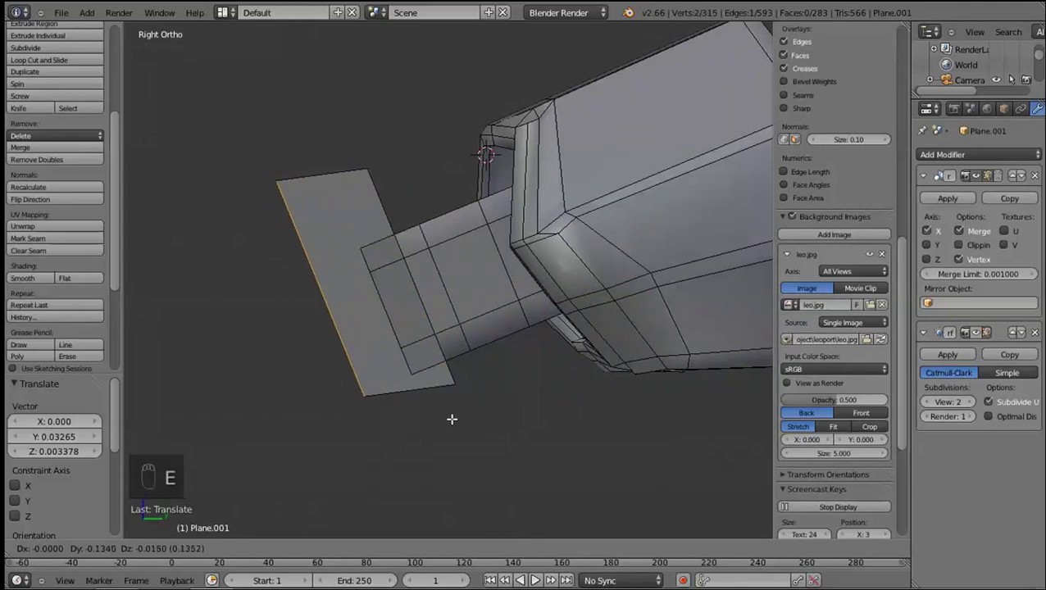
Move the strip's vertices along Y to extend it outward into a many-sided outline
right_click(504, 304)
click(433, 282)
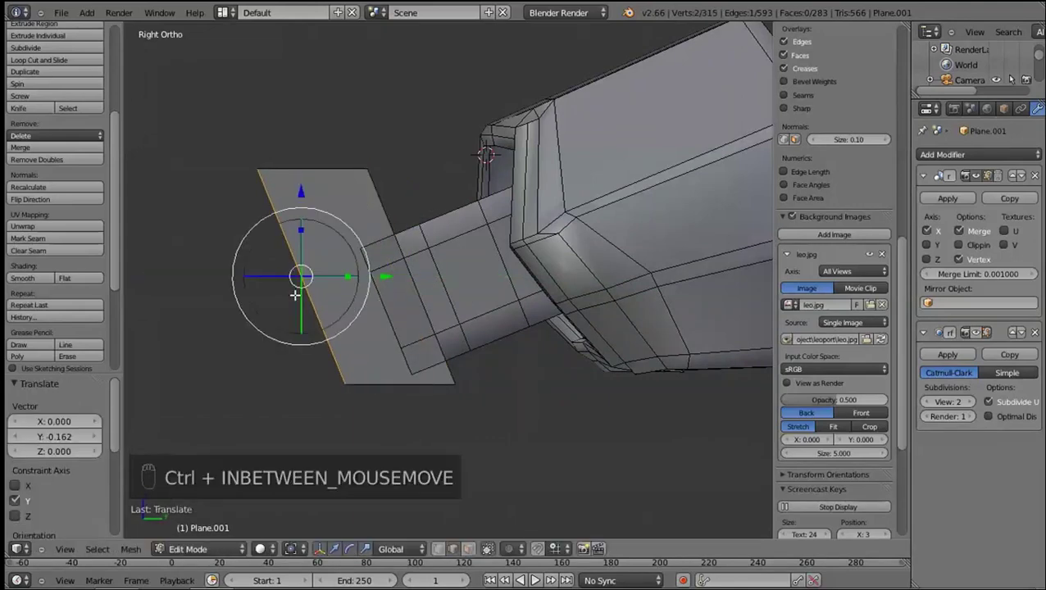
key(ctrl+r)
drag(312, 159, 246, 229)
drag(257, 197, 339, 360)
key(g)
click(317, 164)
key(g)
key(g)
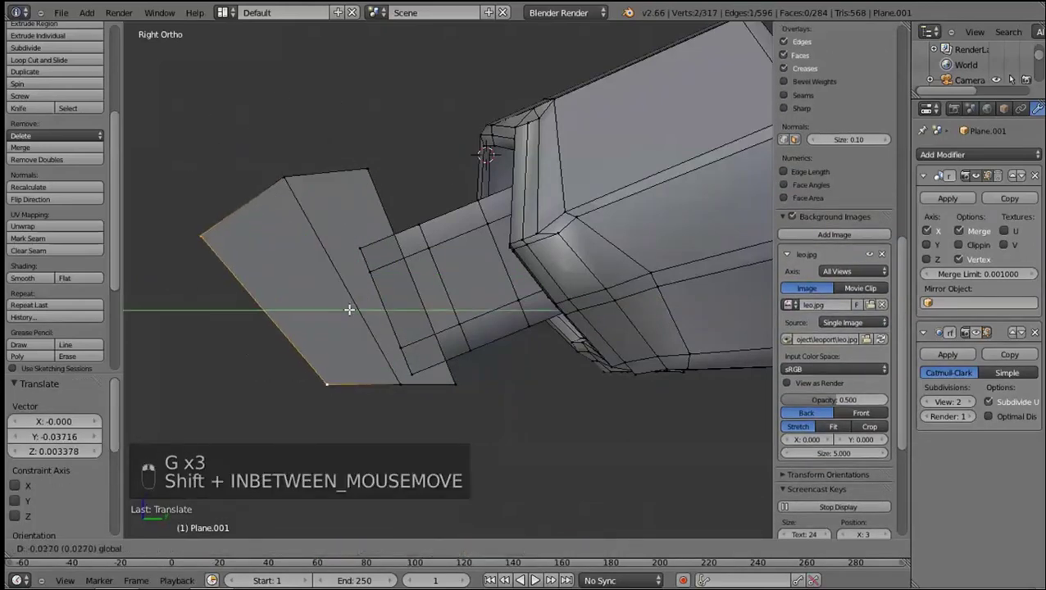
key(g)
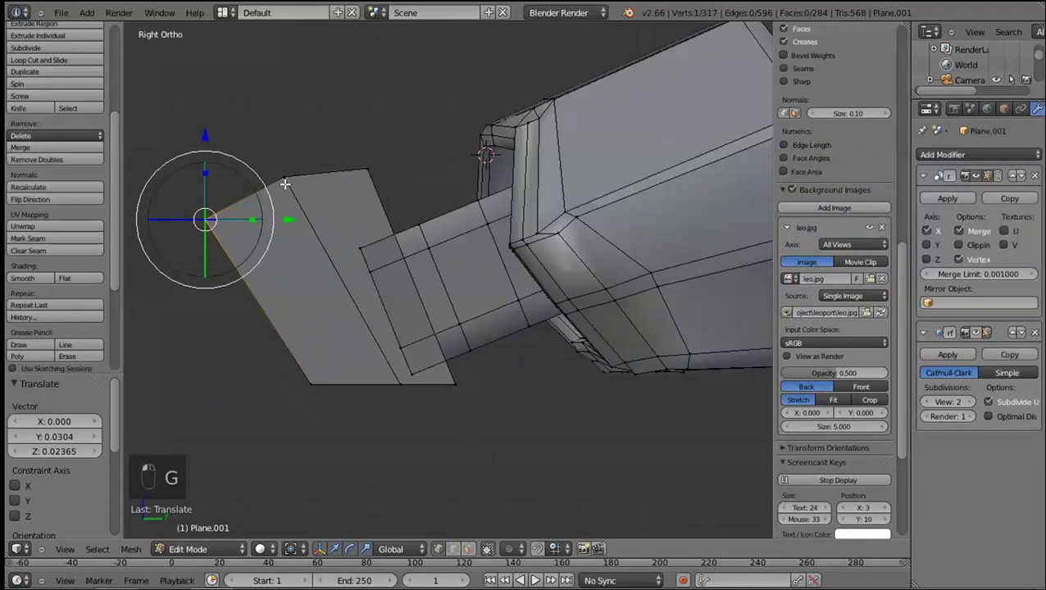
Extrude the strip's faces into a thick disc block, shade it smooth and set subdivision view 1
key(l)
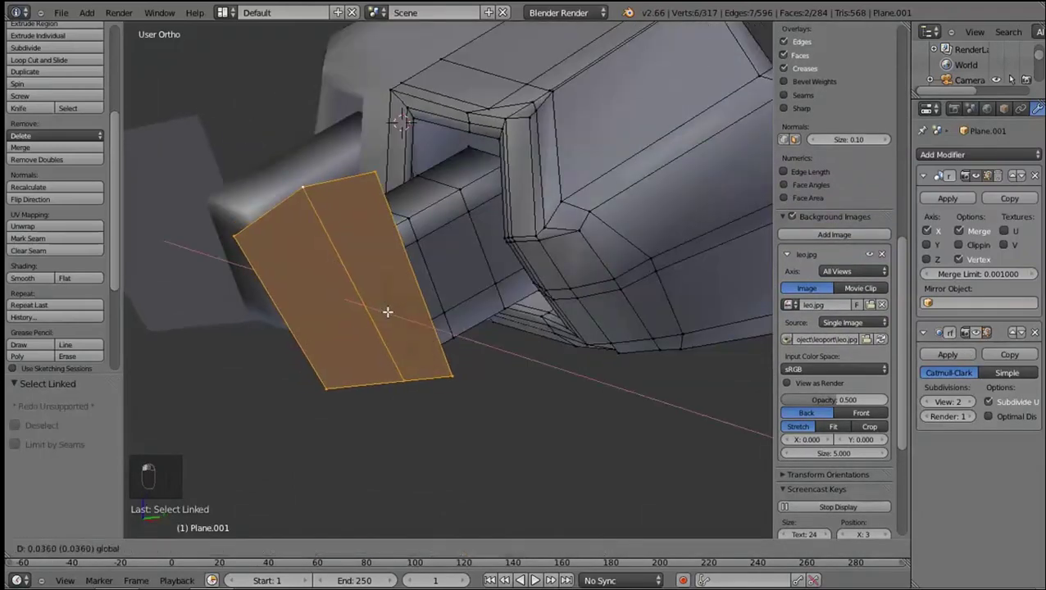
key(e)
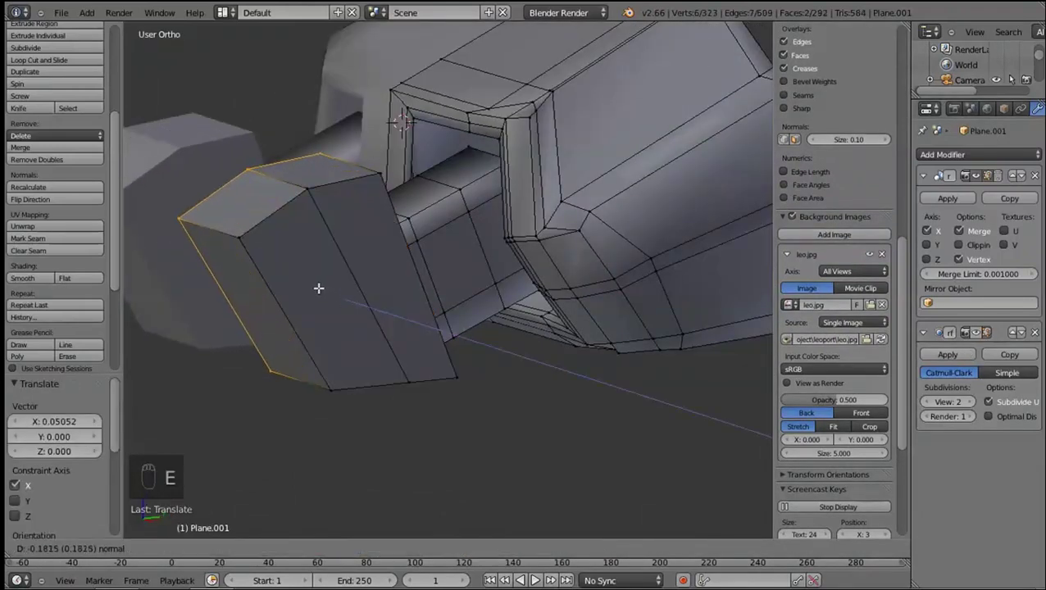
click(432, 320)
click(373, 262)
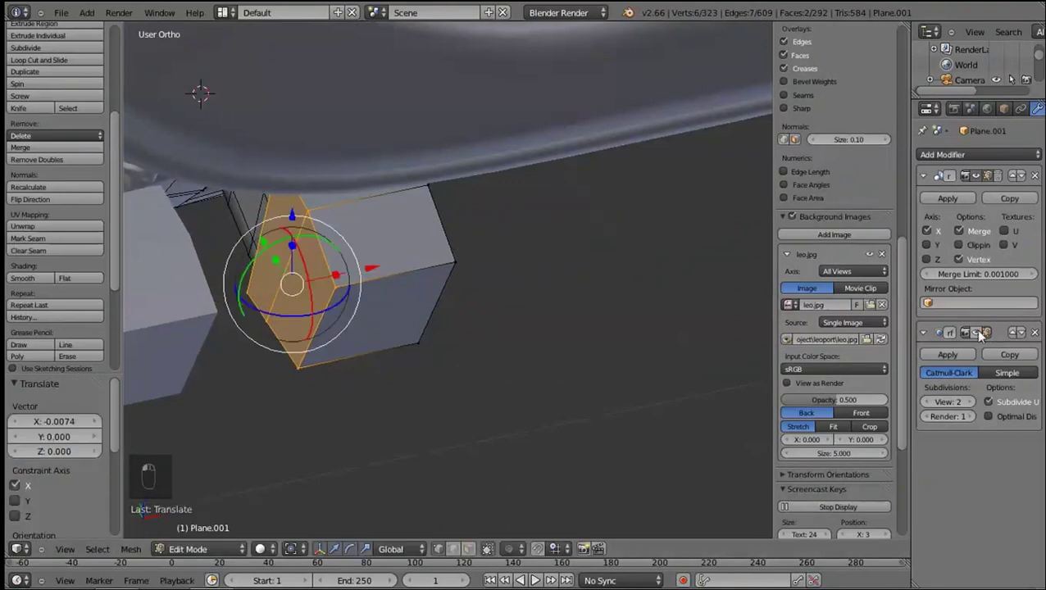
click(522, 350)
key(l)
key(l)
drag(35, 279, 398, 300)
key(shift+KP_3)
click(927, 407)
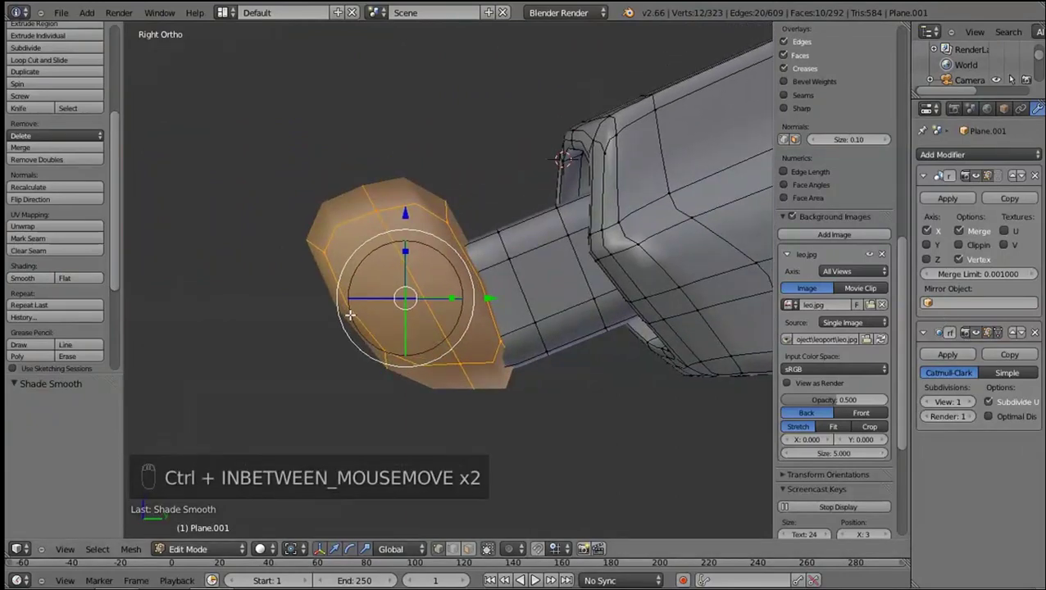
Add and slide supporting edge loops across the disc block
key(ctrl+r)
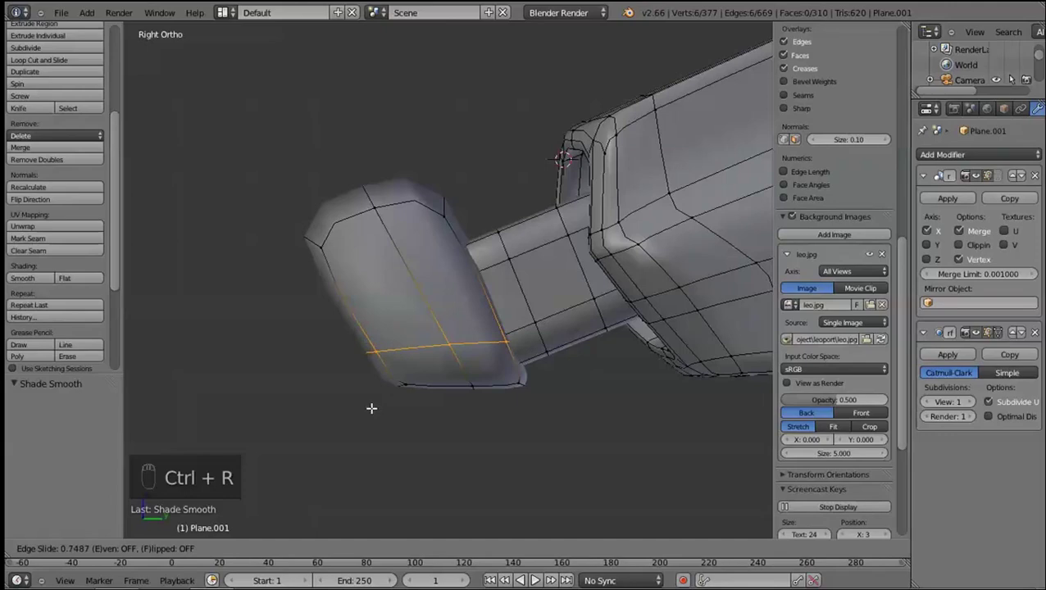
drag(336, 308, 320, 254)
key(ctrl+r)
click(300, 217)
click(356, 249)
key(shift+KP_3)
key(g)
key(shift+KP_3)
key(g)
key(ctrl+r)
key(ctrl+r)
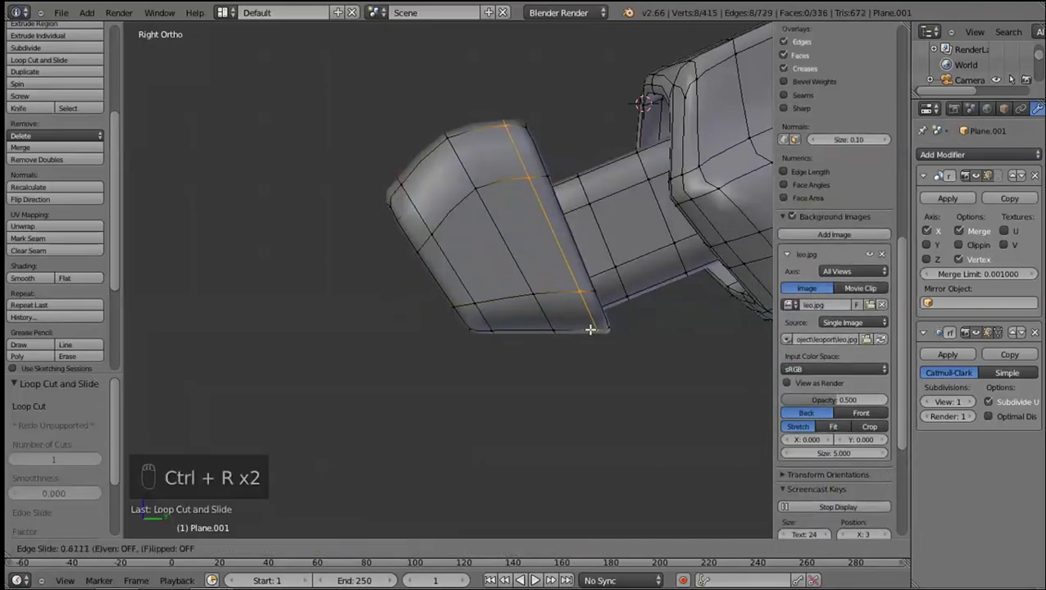
key(shift+l)
click(586, 256)
Loop cut the toe blocks and move and rotate their top edge loops
middle_click(454, 504)
right_click(404, 186)
right_click(458, 533)
key(g)
key(ctrl+r)
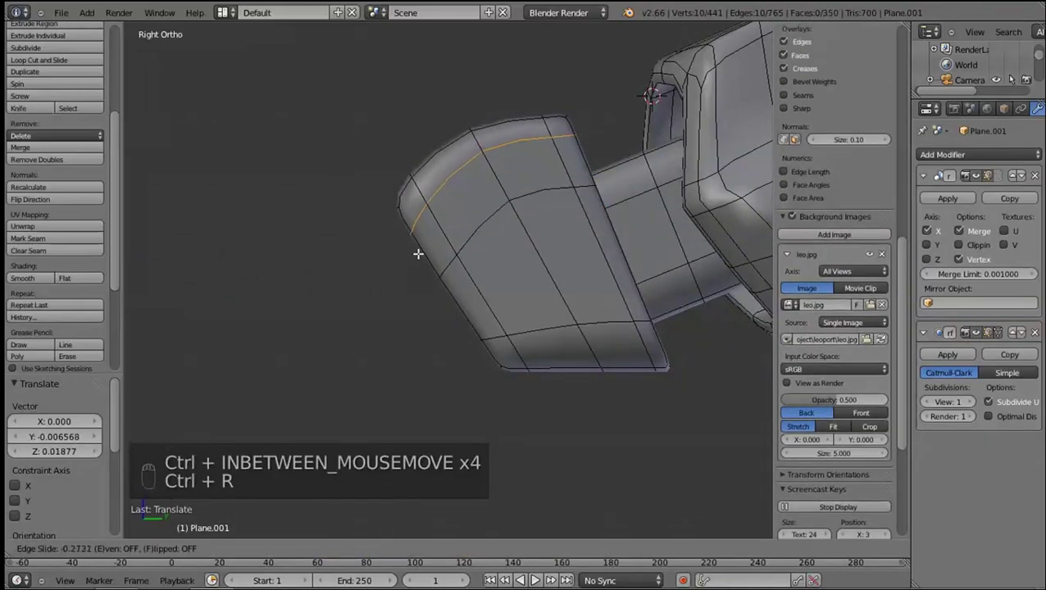
click(526, 326)
key(ctrl+r)
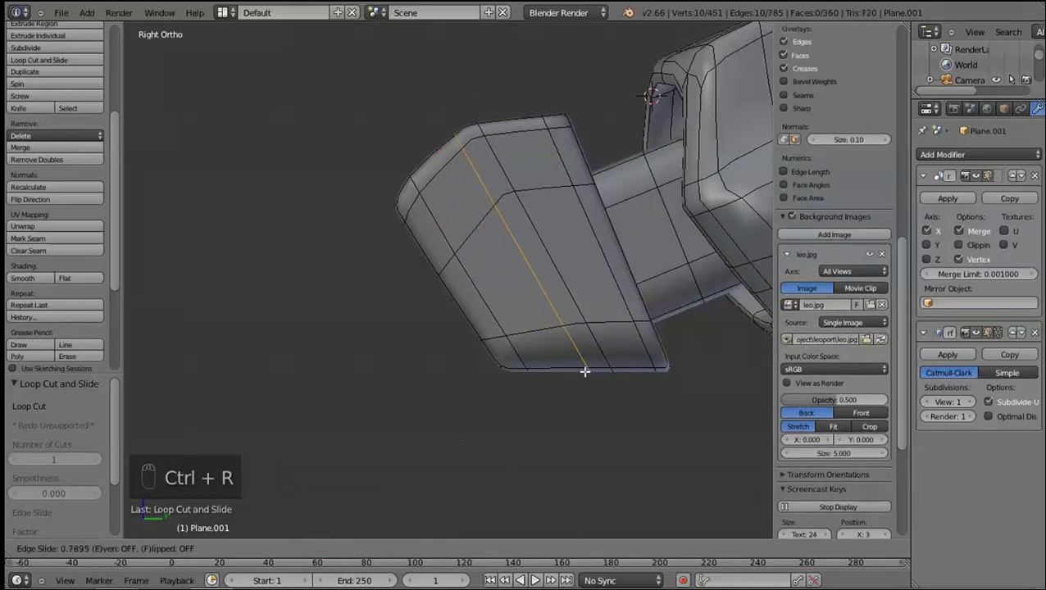
click(522, 319)
right_click(464, 311)
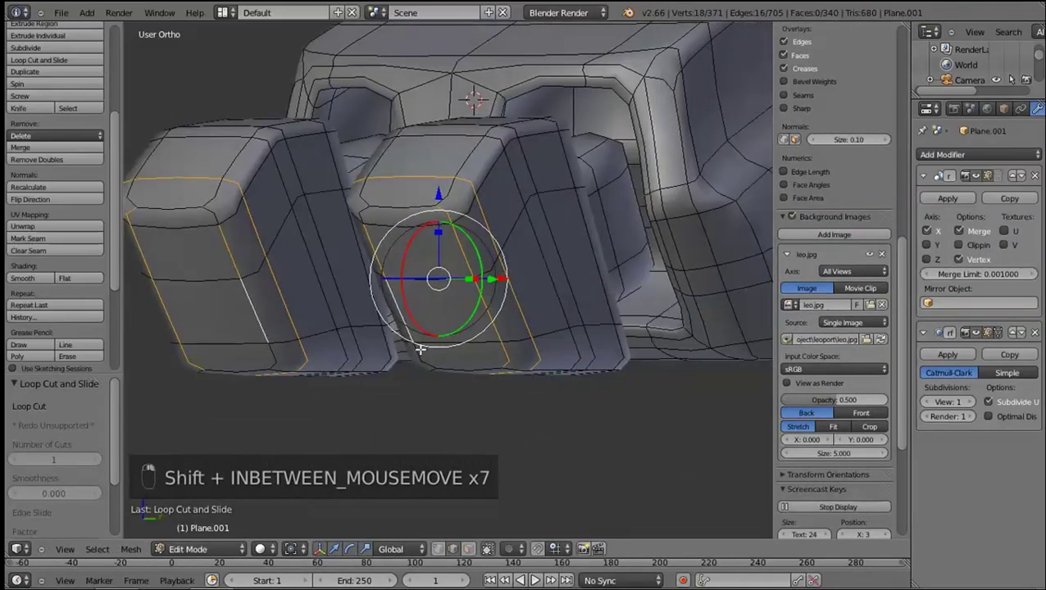
key(KP_3)
key(r)
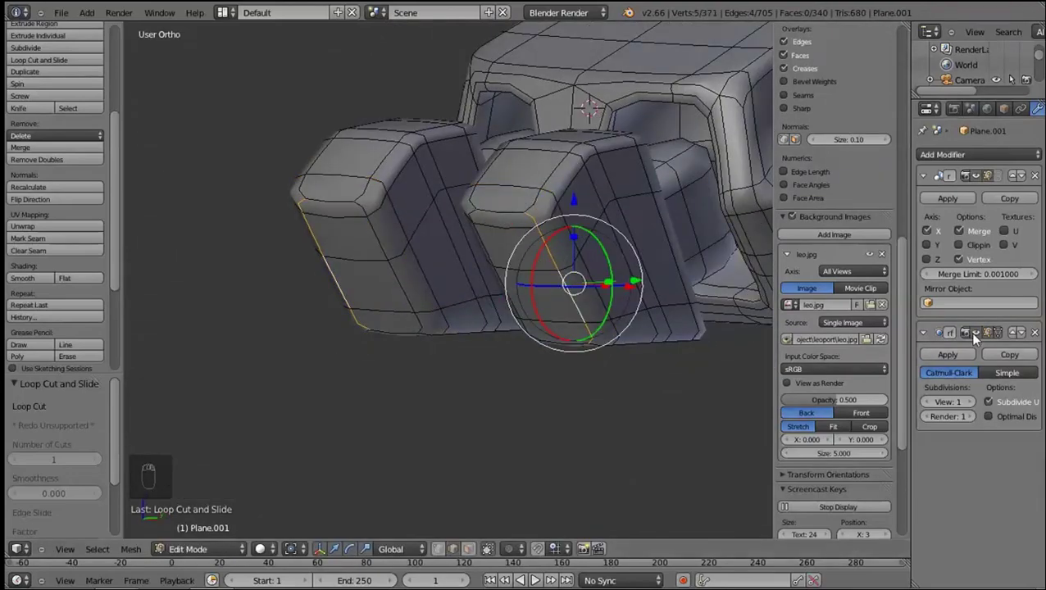
key(shift+KP_3)
drag(465, 295, 535, 256)
middle_click(535, 255)
right_click(544, 262)
Set Subdivision Surface view level to 2, preview the leg smoothed, and add one more loop cut
click(727, 298)
key(Tab)
key(Tab)
click(809, 350)
key(Tab)
key(KP_3)
key(Tab)
middle_click(357, 308)
key(ctrl+r)
middle_click(335, 319)
click(414, 316)
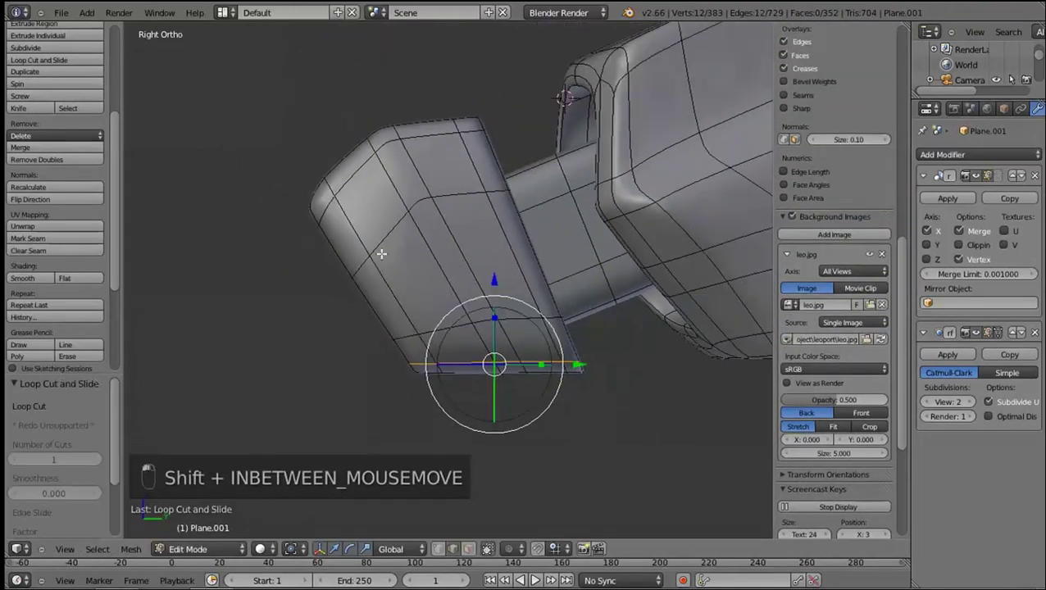
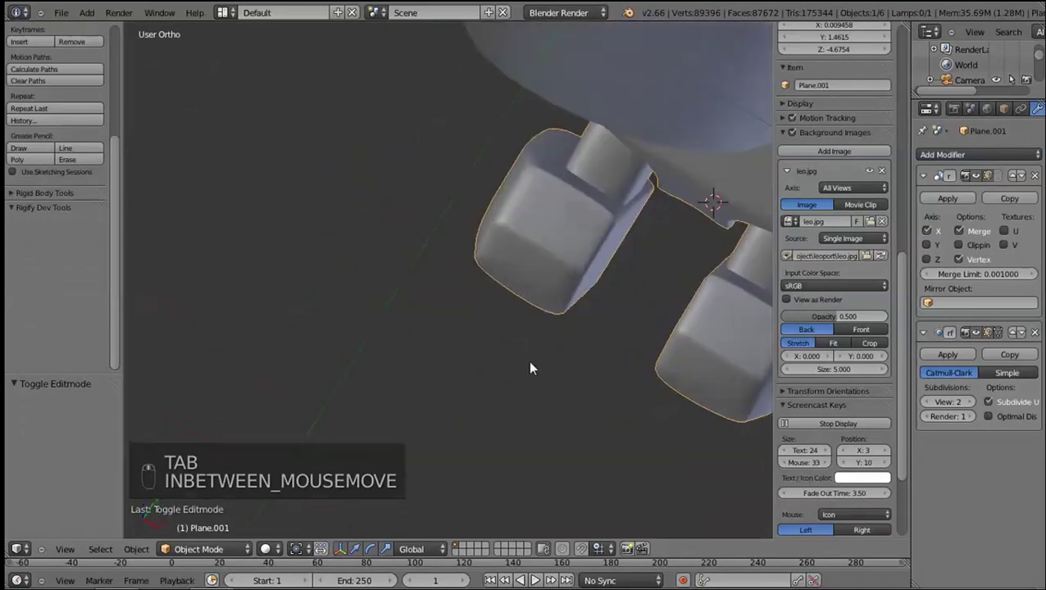
Select the toe blocks and shift them sideways along X into place beside the joint block
key(Tab)
key(l)
right_click(582, 400)
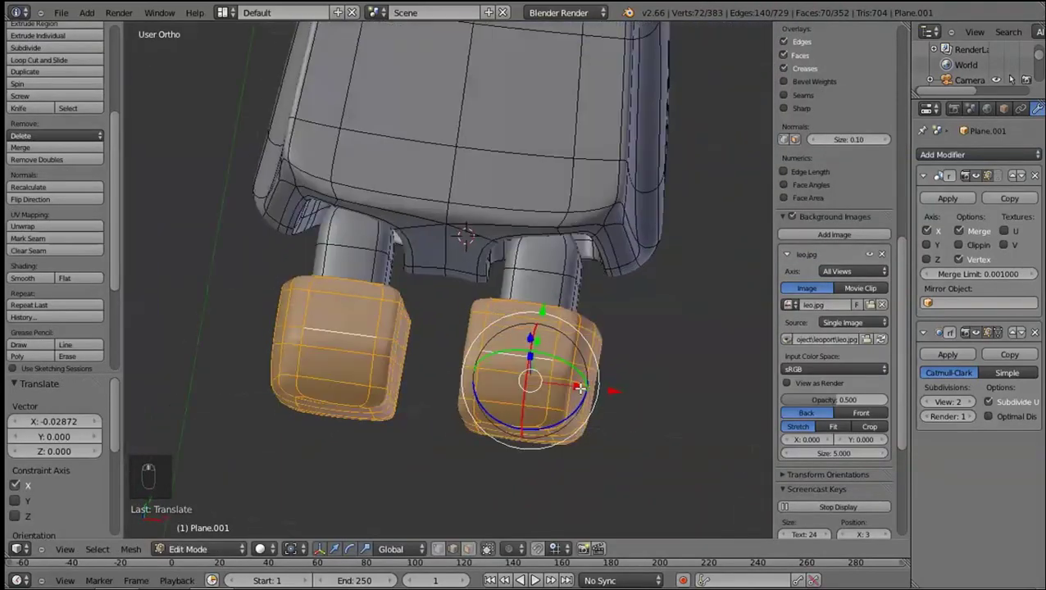
middle_click(587, 387)
right_click(587, 387)
drag(587, 387, 494, 430)
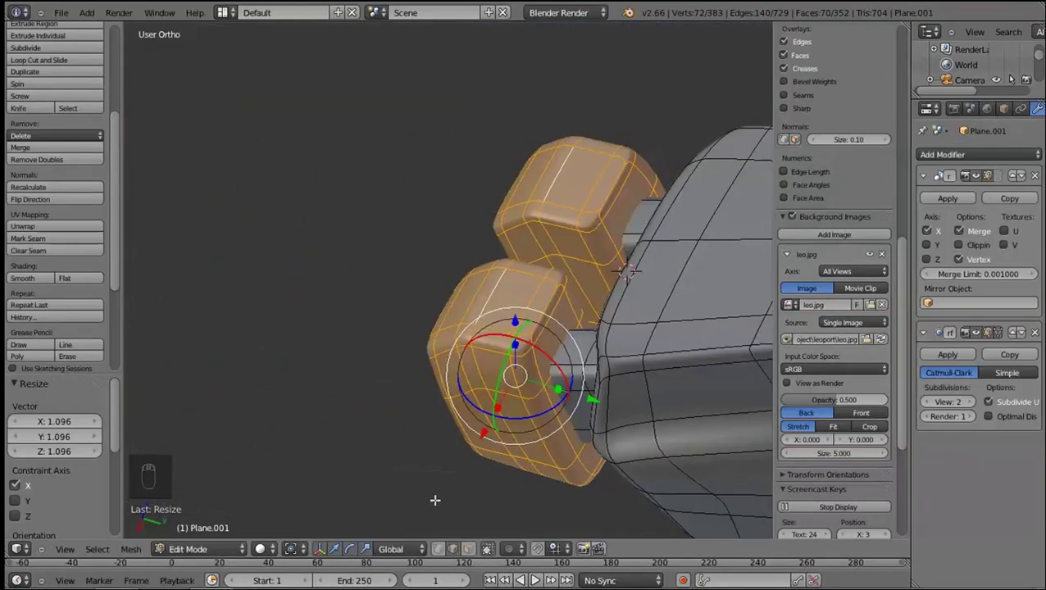
click(543, 403)
middle_click(551, 361)
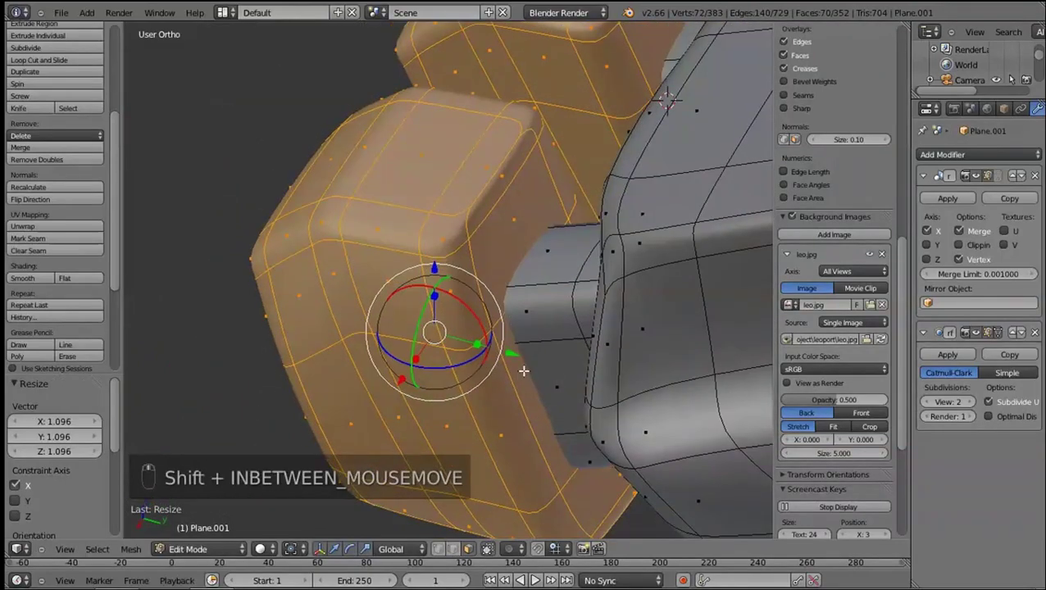
right_click(598, 434)
drag(397, 499, 546, 292)
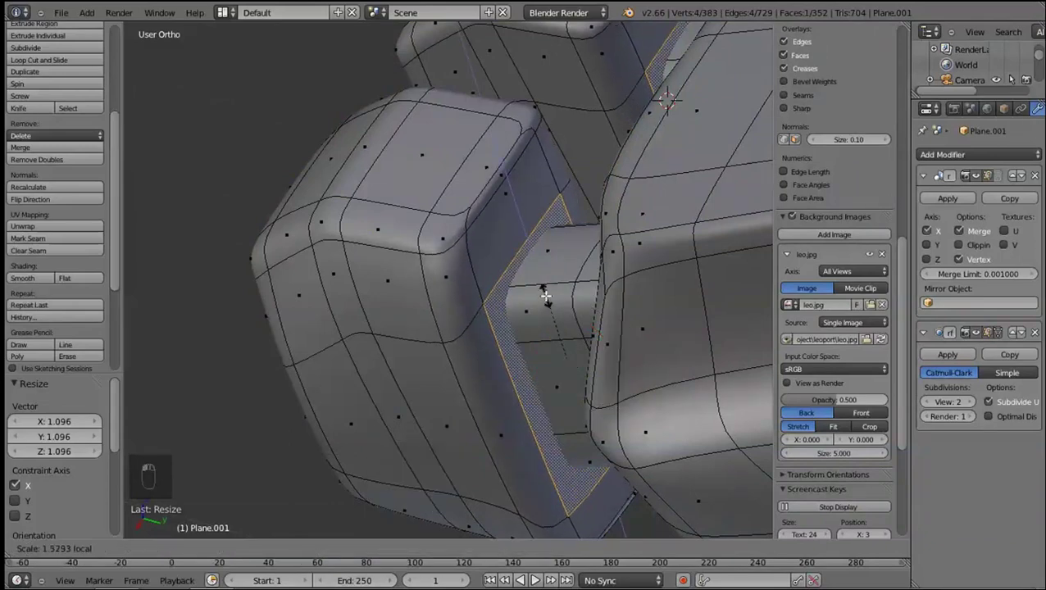
Extrude and scale the toe faces in two rounds to bridge the gap toward the claw socket
key(e)
key(ctrl+z)
right_click(796, 354)
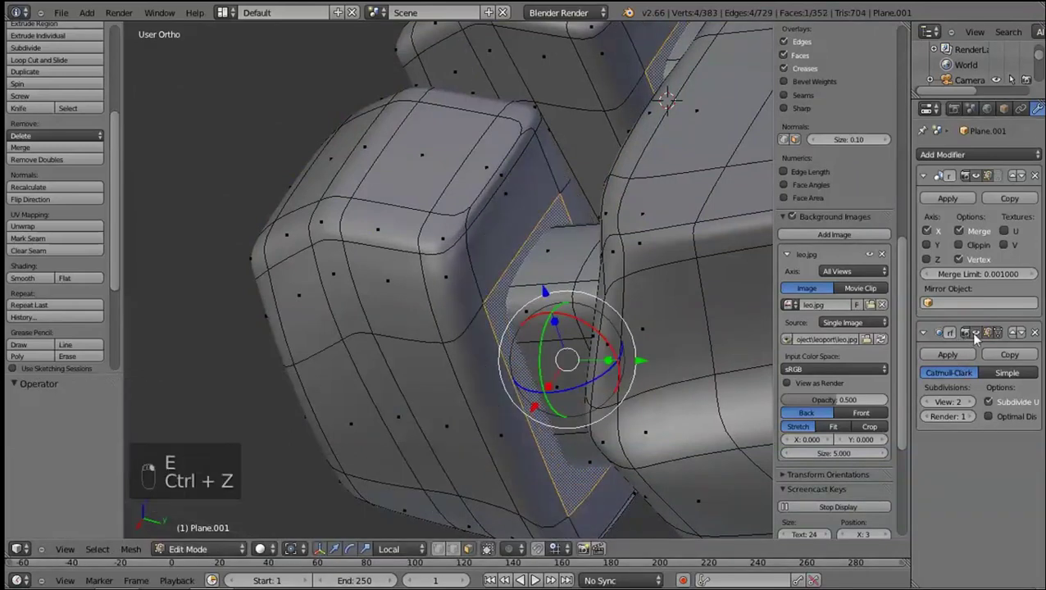
key(s)
key(ctrl+z)
key(ctrl+z)
key(e)
key(s)
key(e)
key(s)
drag(871, 406, 529, 295)
middle_click(520, 305)
Preview the smoothed toes in Object Mode, then nudge the joining strip and return to side view
key(Tab)
key(Tab)
drag(483, 279, 504, 219)
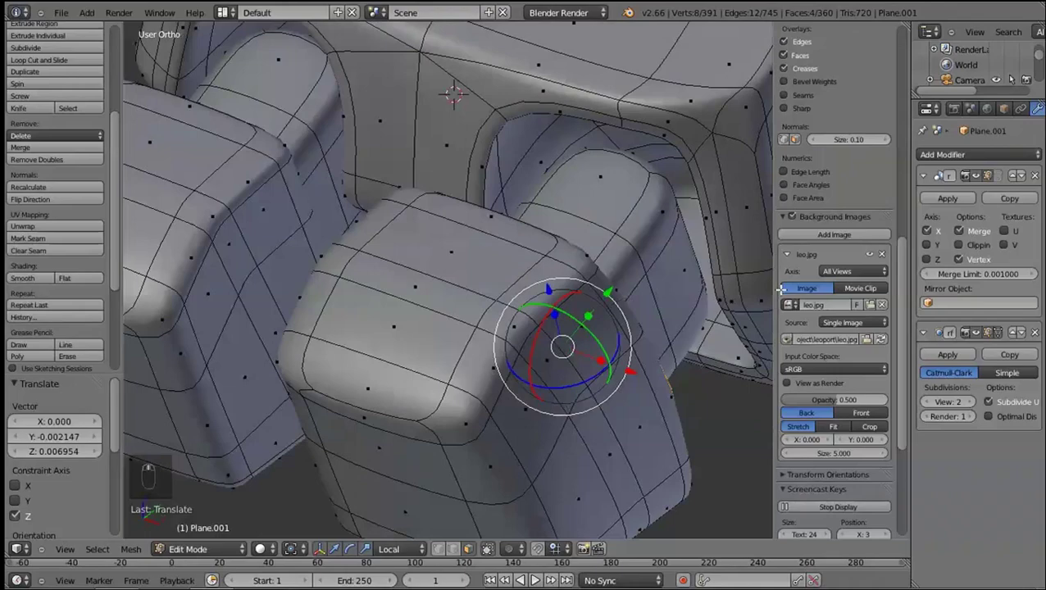
drag(370, 387, 392, 452)
key(KP_3)
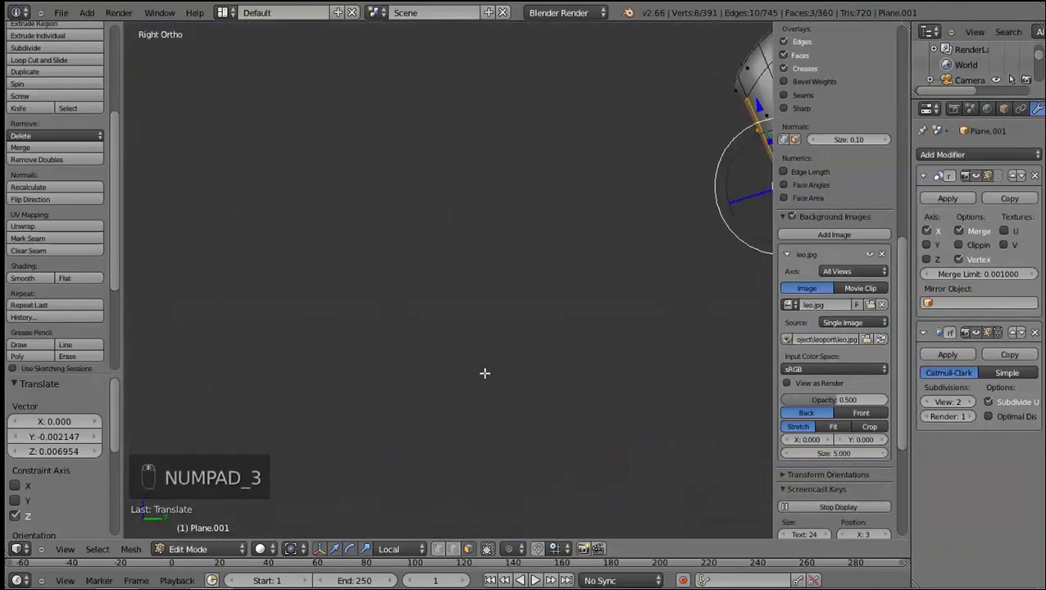
Extrude the toe's front edge, rotate it and move it forward to sharpen the tip
key(e)
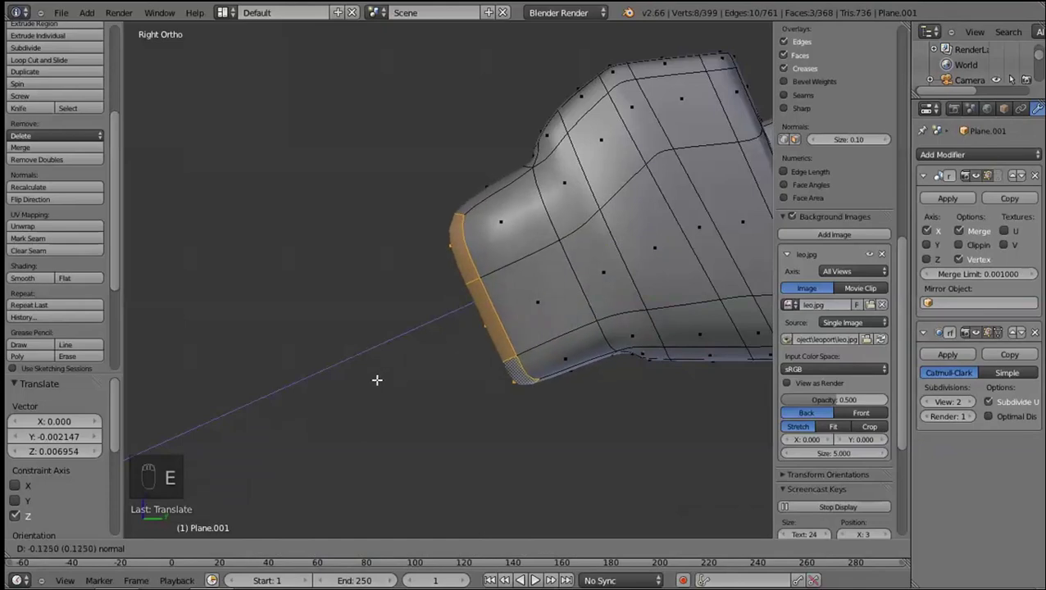
click(443, 327)
key(r)
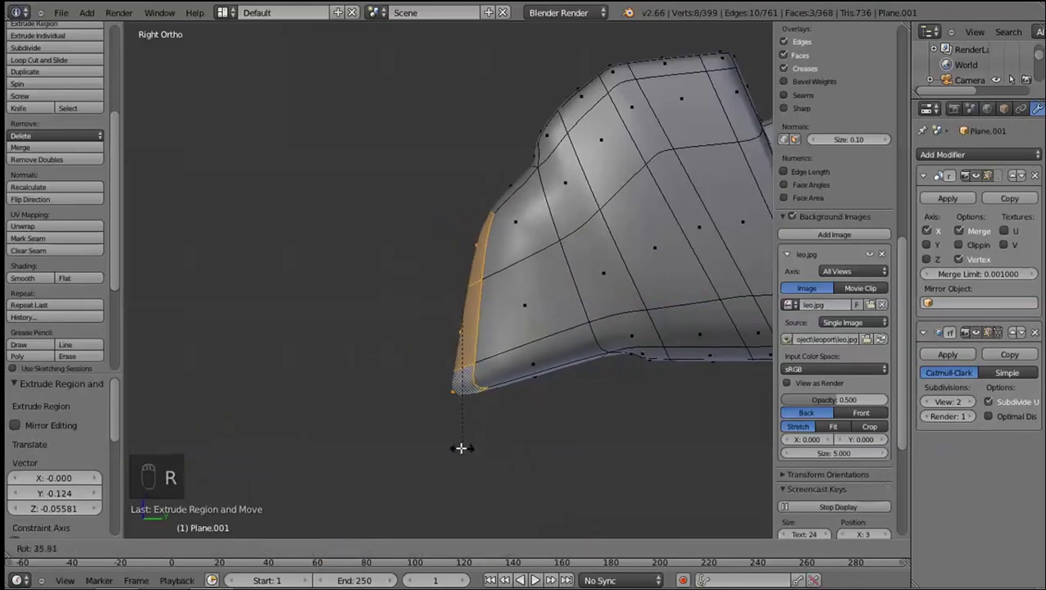
click(451, 435)
key(g)
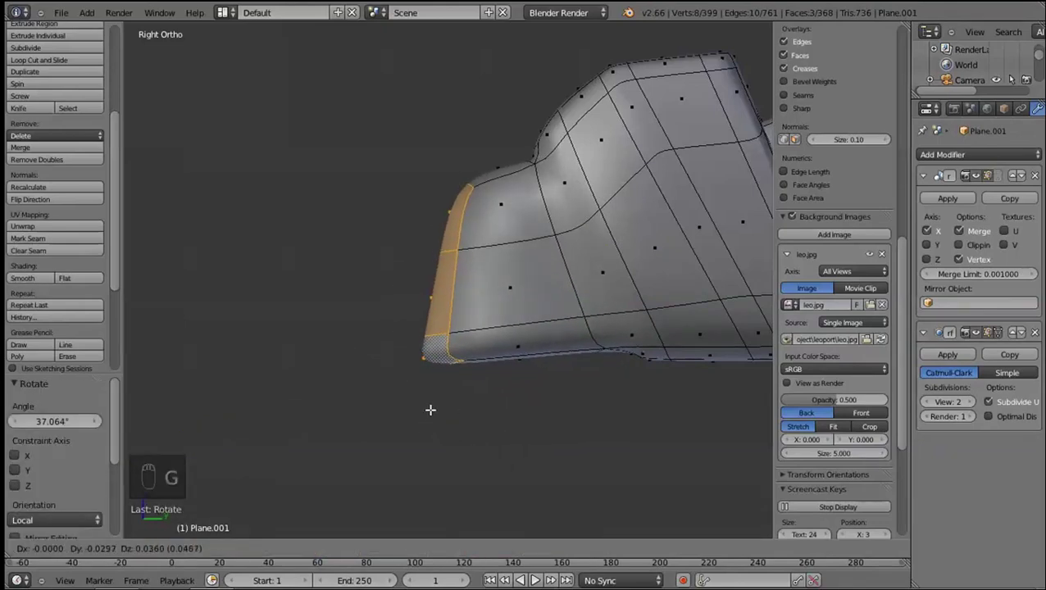
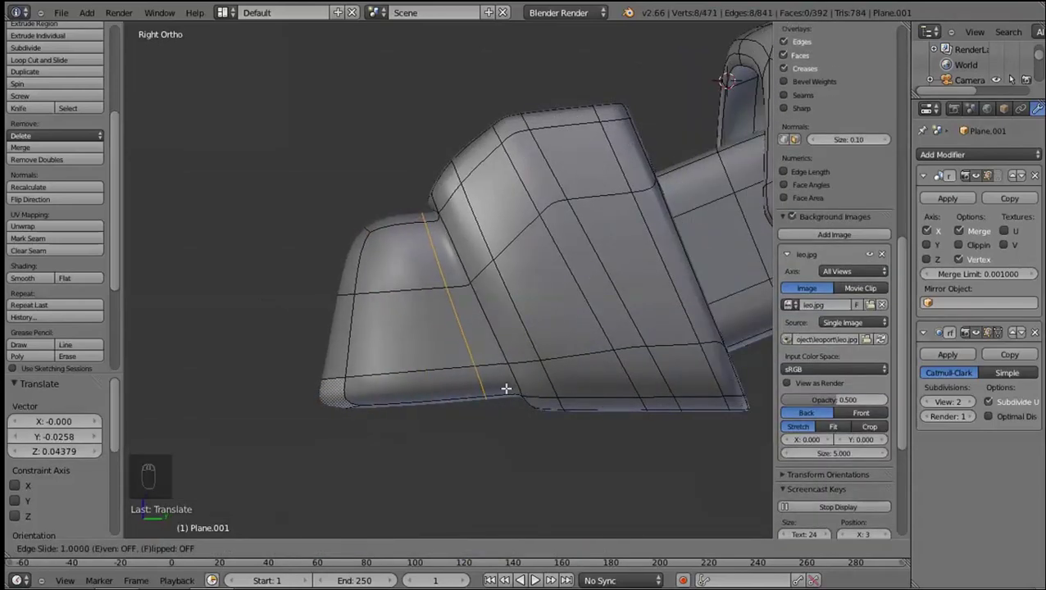
click(399, 324)
middle_click(470, 413)
Reselect the toe-front vertices and scale them to taper the claw point
right_click(469, 342)
click(551, 427)
middle_click(562, 437)
right_click(562, 437)
key(ctrl+z)
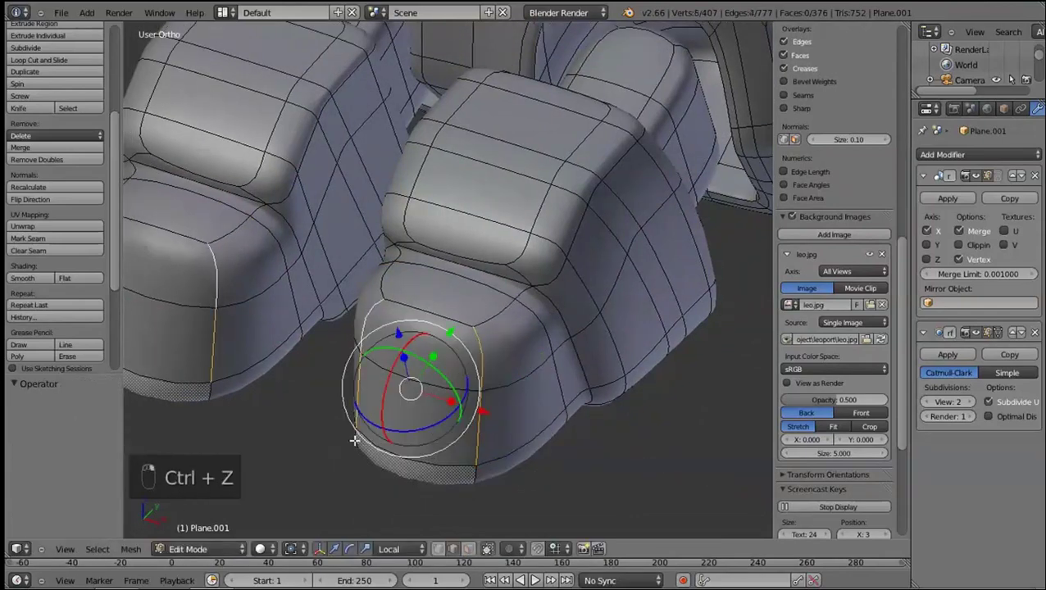
right_click(455, 415)
middle_click(441, 409)
right_click(429, 400)
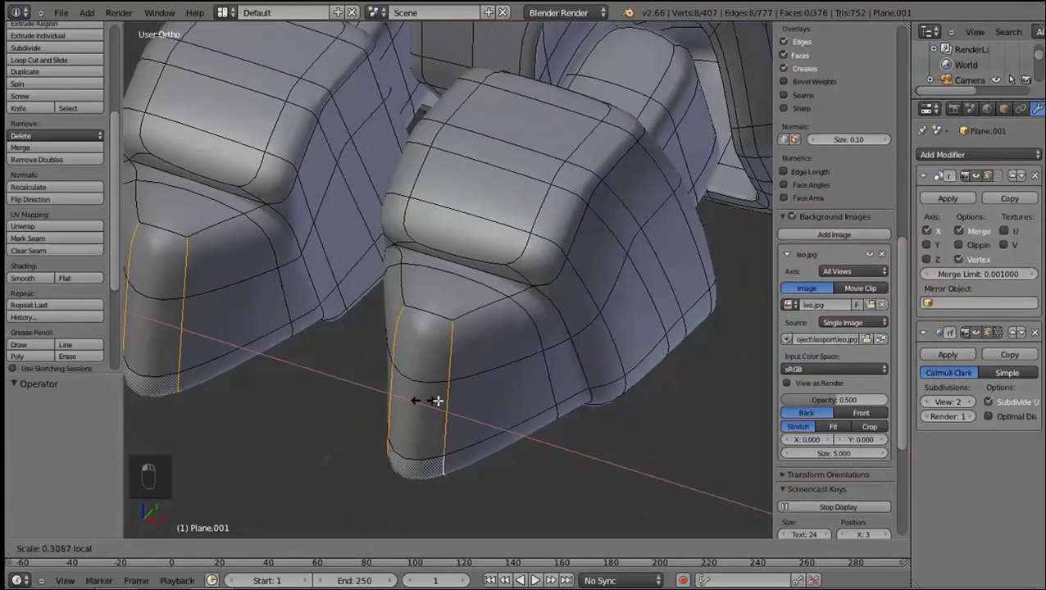
click(488, 396)
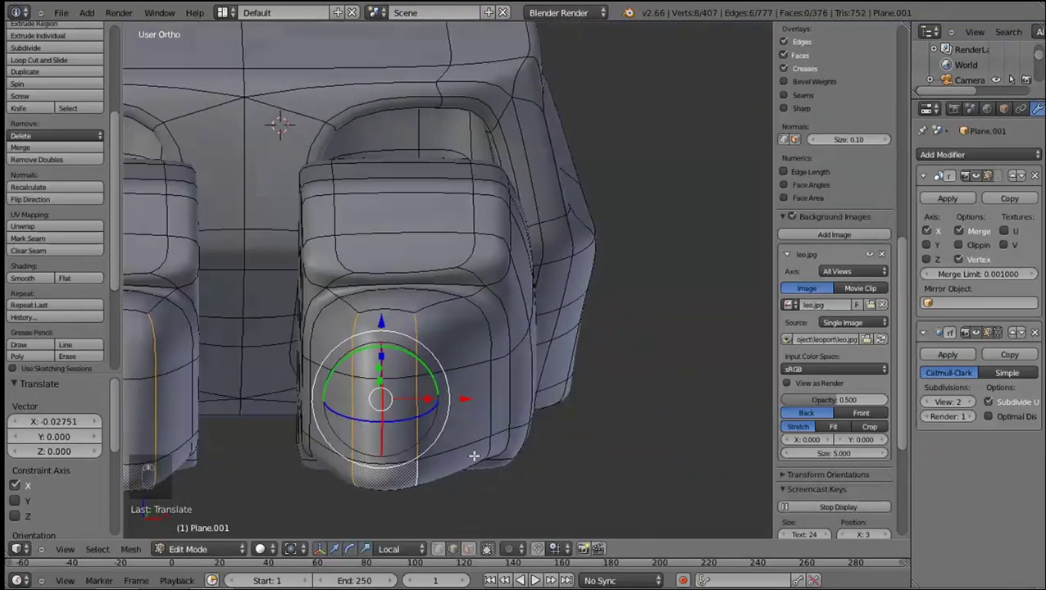
drag(418, 412, 536, 369)
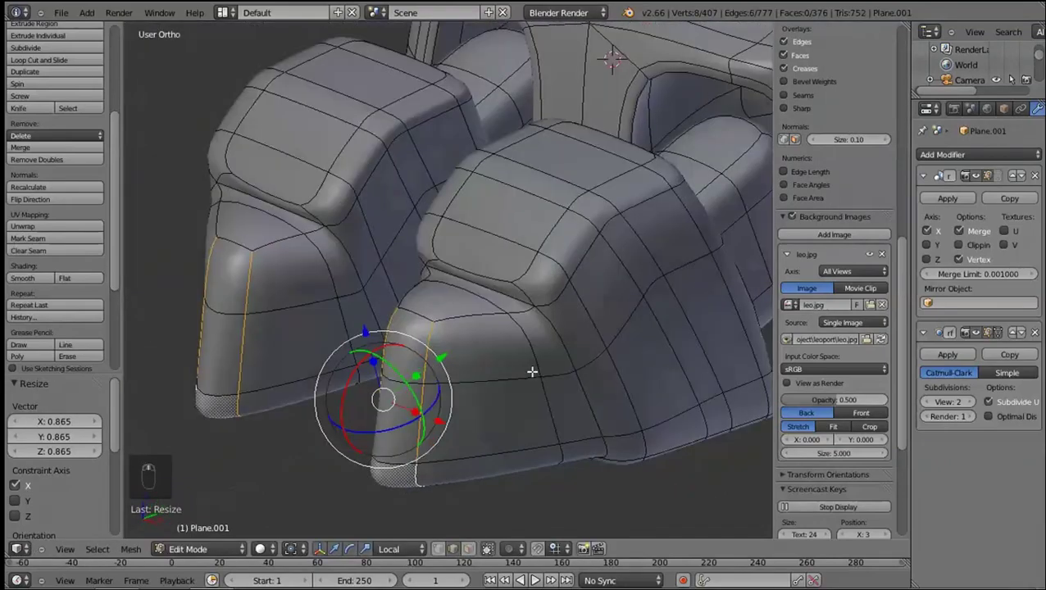
drag(555, 393, 578, 355)
Check the smoothed claws in Object Mode, then start a loop cut back in Edit Mode
key(z)
key(z)
key(y)
key(Tab)
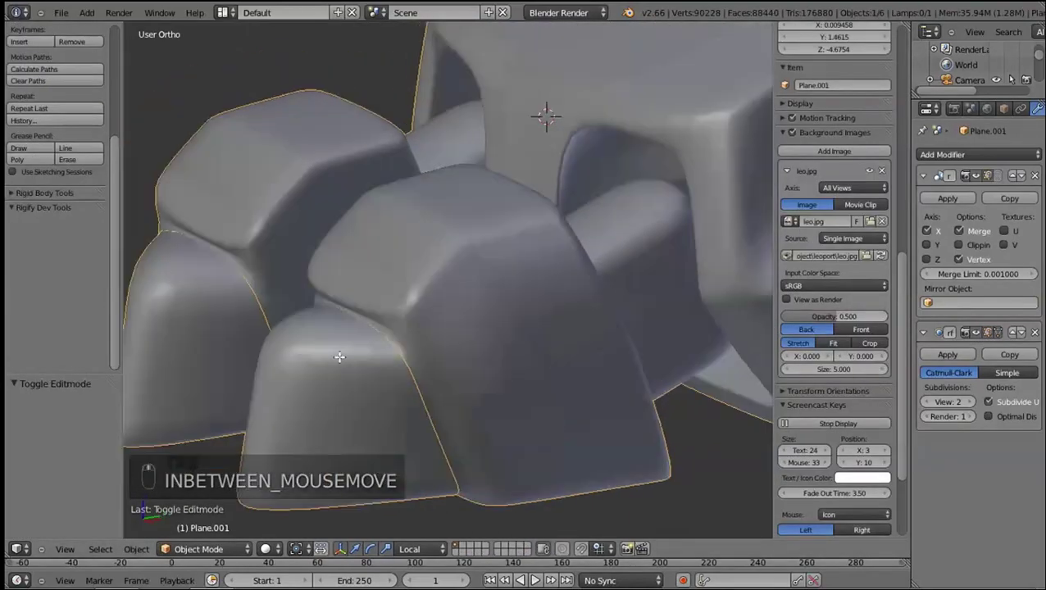
key(Tab)
key(ctrl+r)
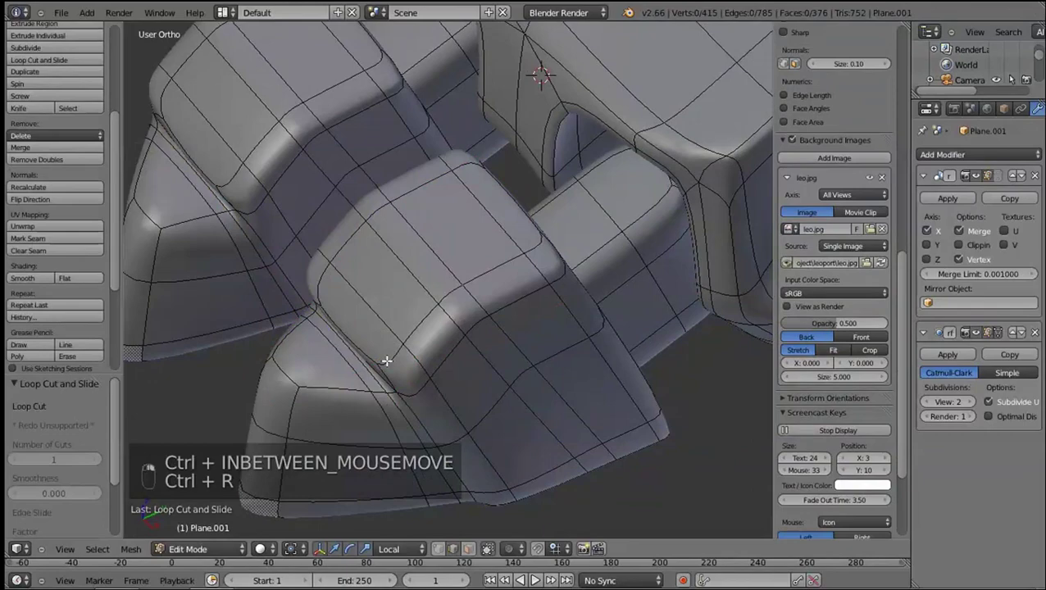
Delete the stray vertices under the toe and slide the socket edges along Y
key(l)
right_click(417, 388)
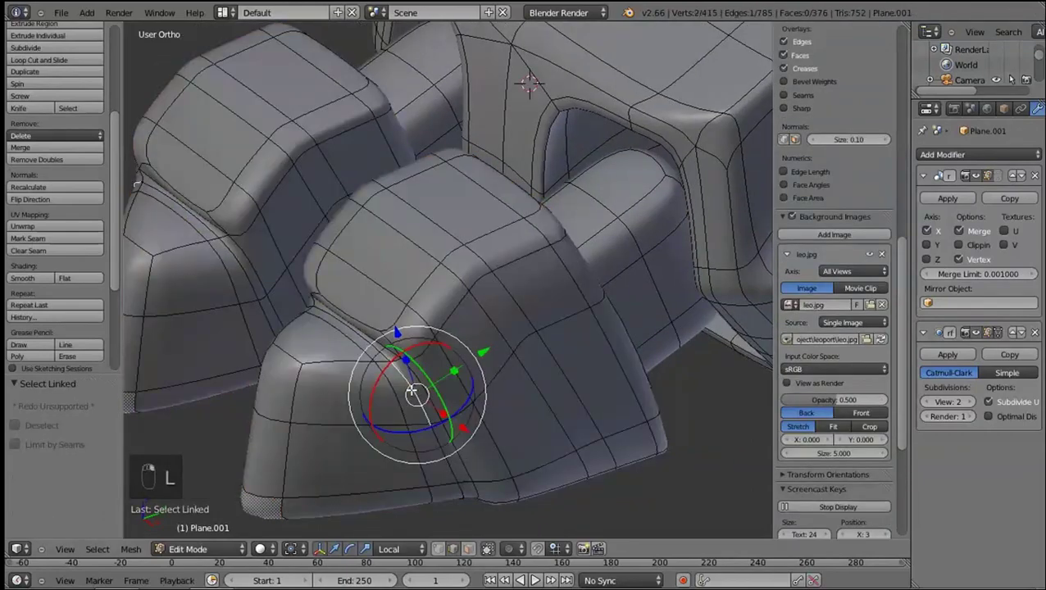
key(l)
key(x)
right_click(420, 396)
drag(412, 366, 429, 353)
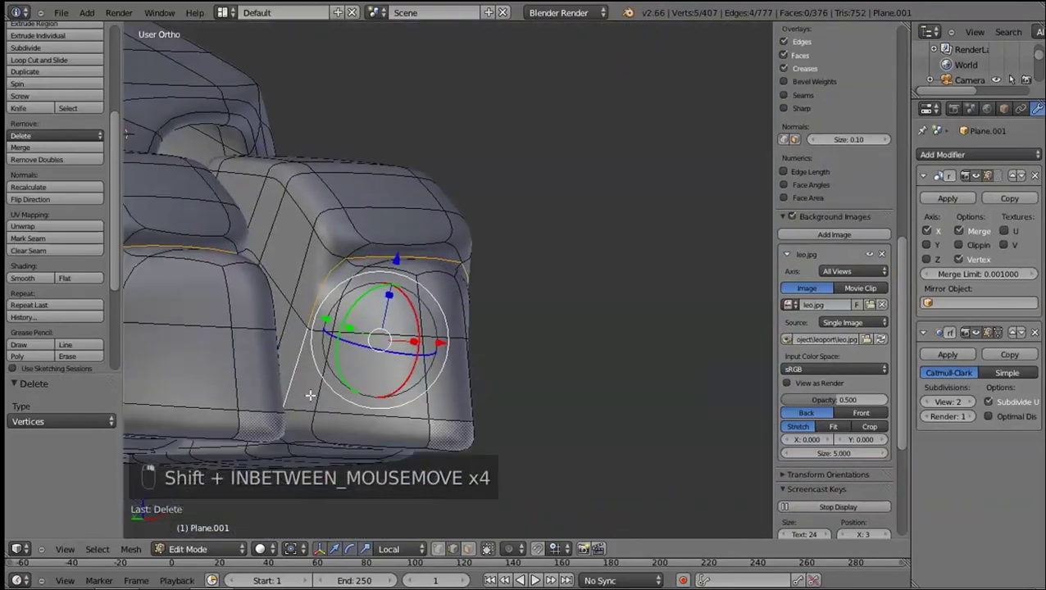
drag(313, 437, 477, 381)
key(y)
Undo the edge move, rip the toe block's upper edge and shift it along Z, then preview
key(ctrl+z)
key(ctrl+z)
key(ctrl+z)
key(v)
key(KP_3)
key(z)
key(g)
key(z)
key(Tab)
key(Tab)
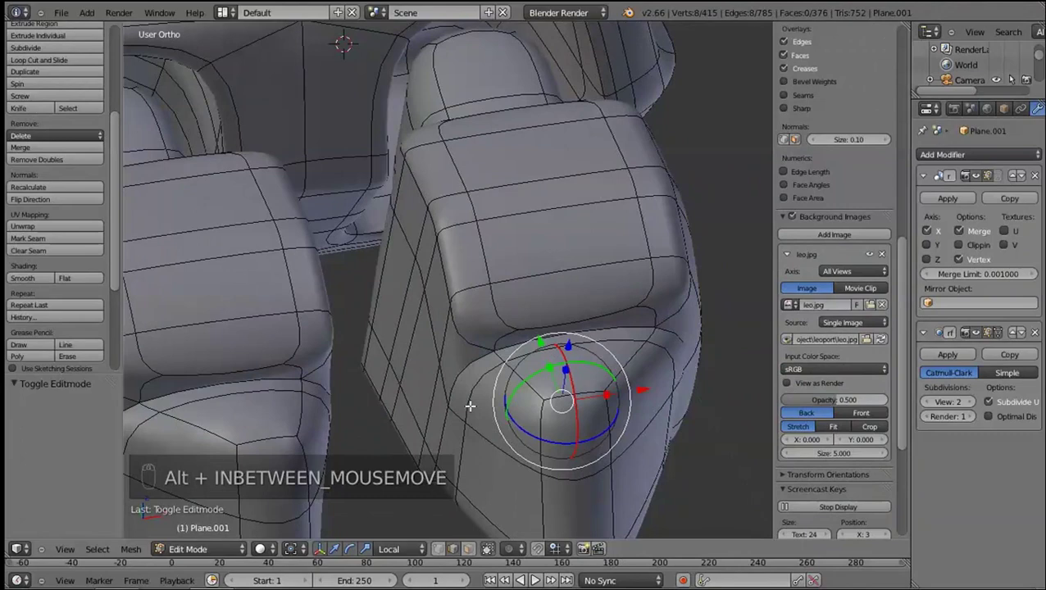
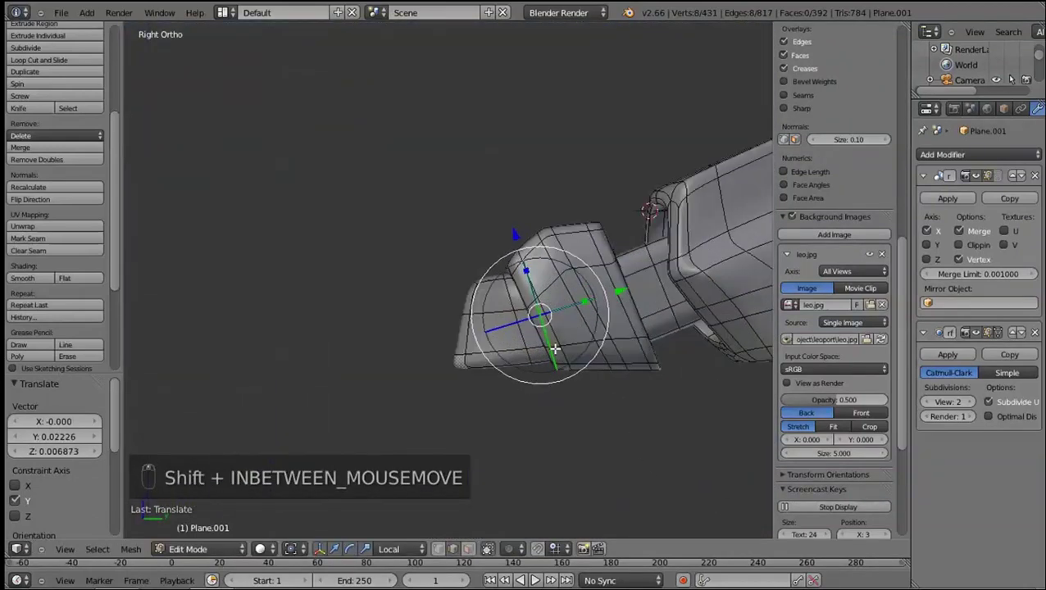
In X-ray, box-select the toe tip and claw cone and scale them along Z
key(z)
key(b)
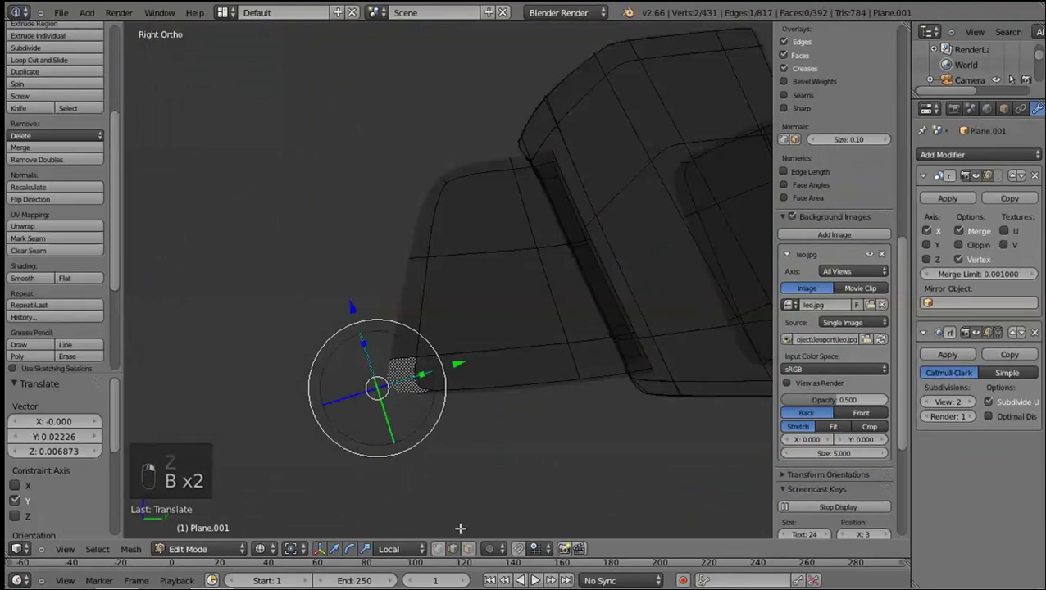
key(c)
right_click(415, 390)
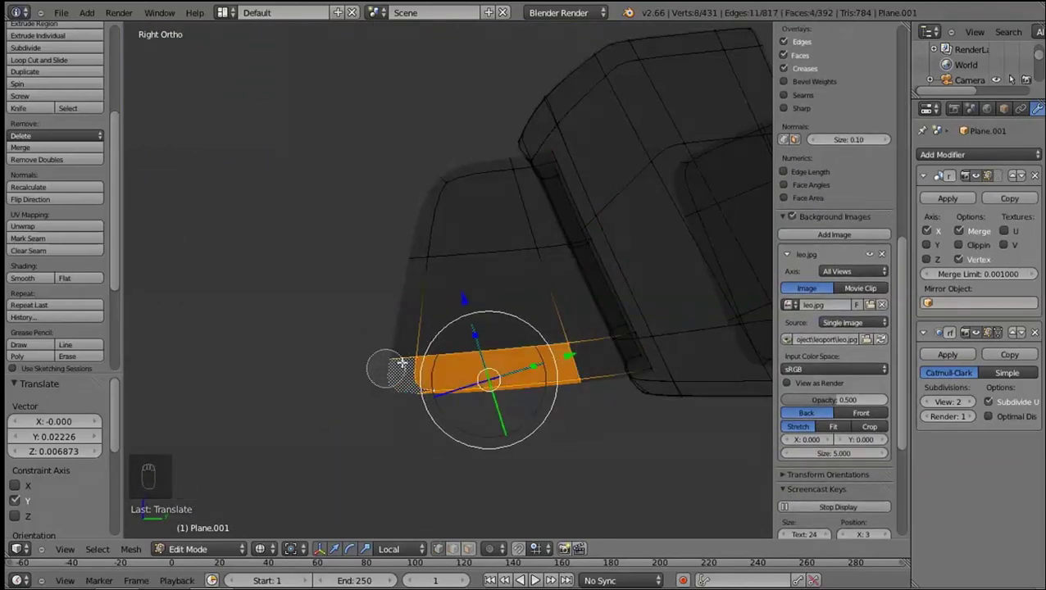
right_click(634, 471)
key(s)
key(z)
Add loop cuts across the toe and claw cone, then preview the smoothed leg
key(ctrl+r)
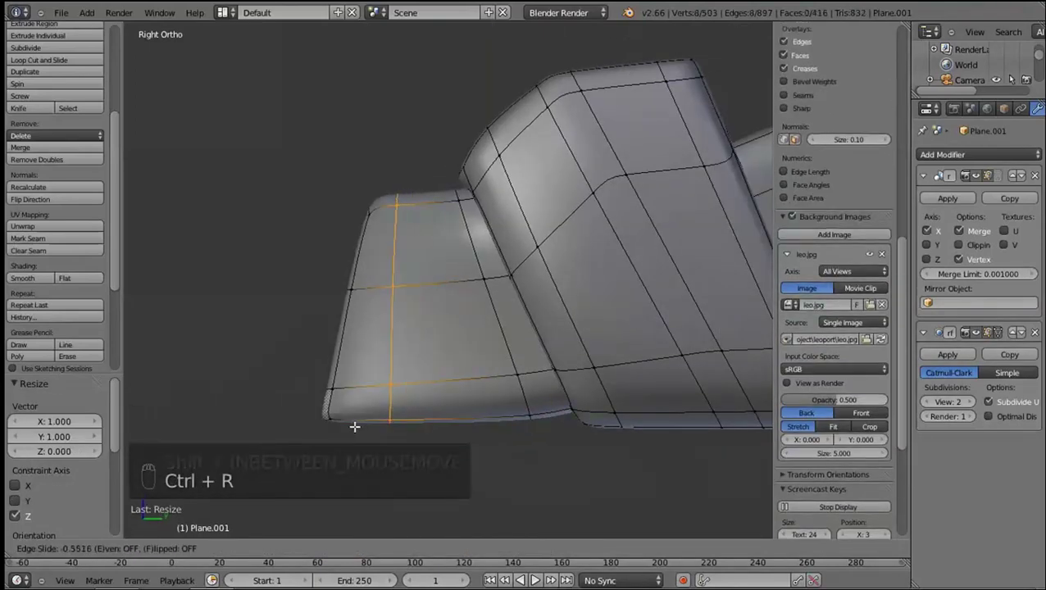
click(387, 440)
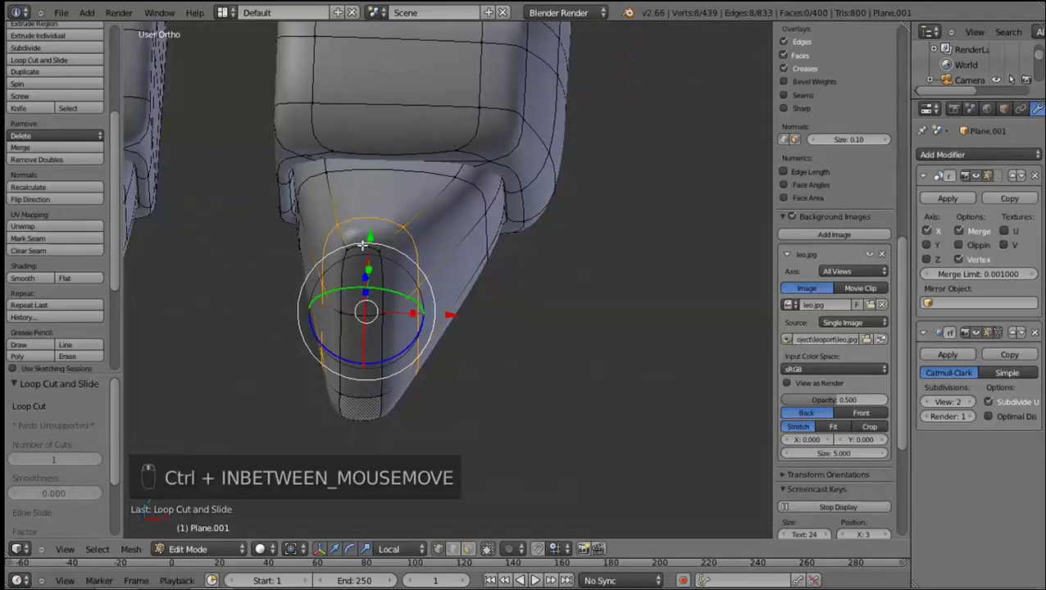
key(ctrl+r)
key(Tab)
key(Tab)
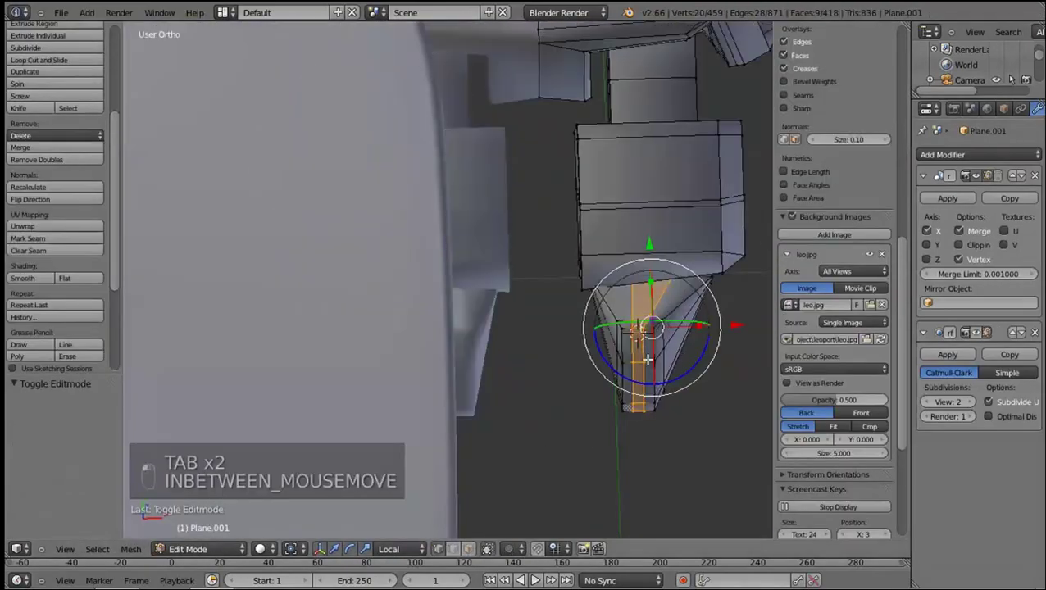
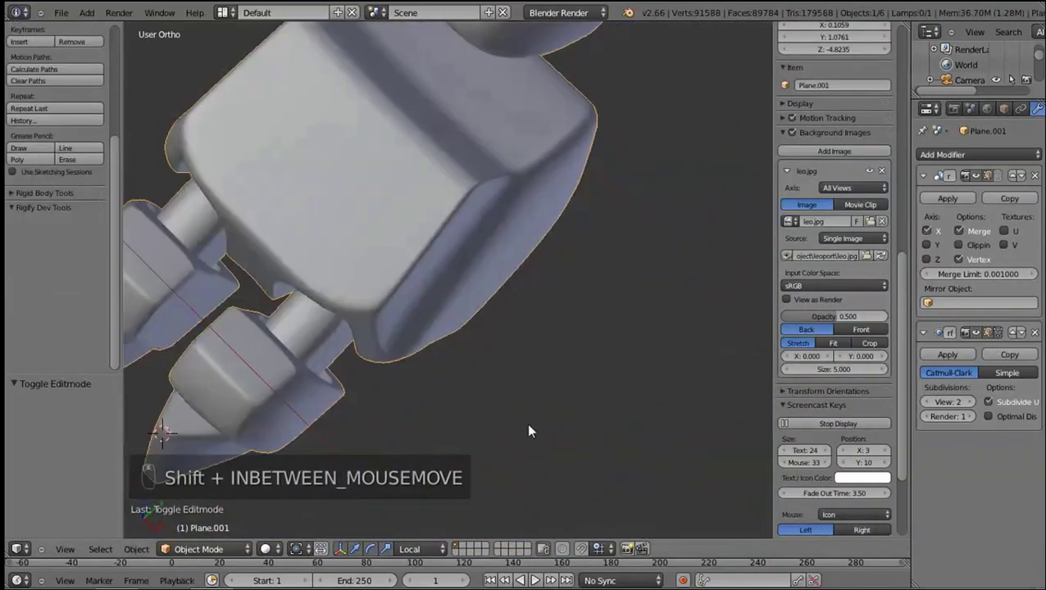
Leave the claw close-up, inspect the foot from side and ortho views, and save the file
key(Tab)
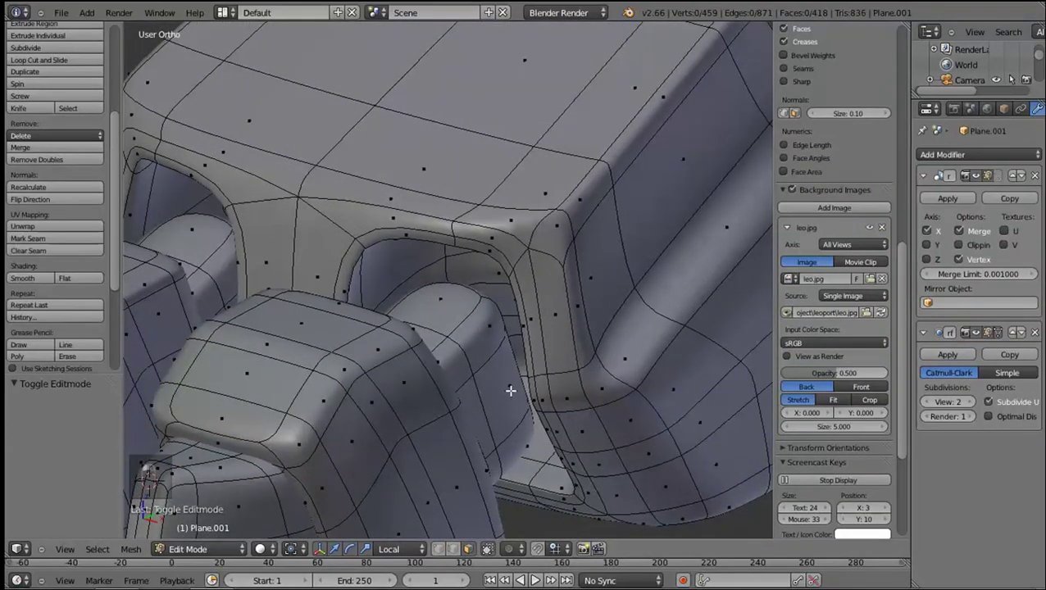
key(z)
key(KP_3)
key(KP_5)
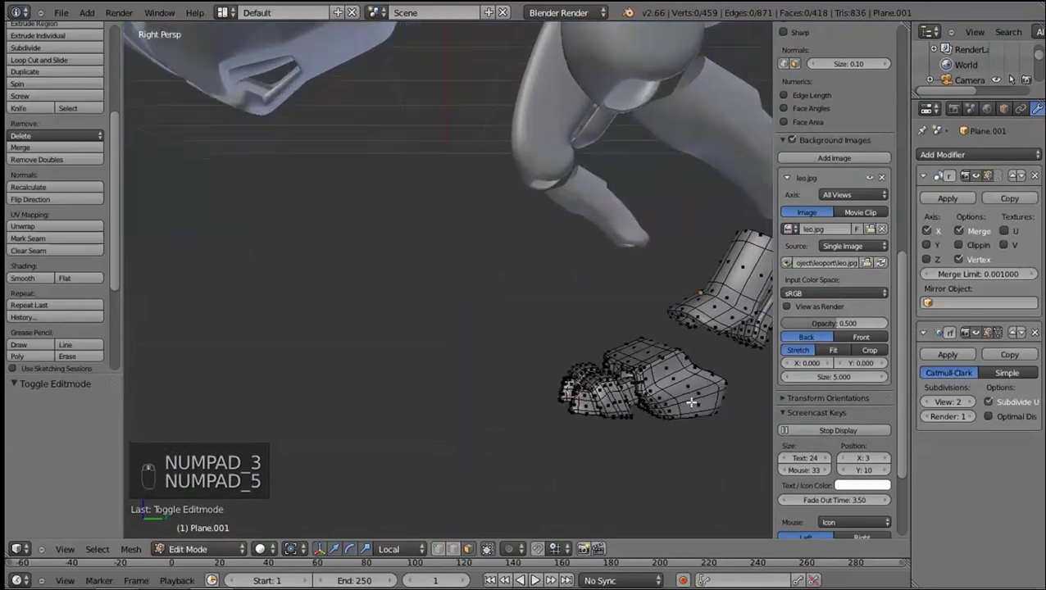
key(Tab)
key(KP_3)
key(KP_4)
key(KP_3)
key(KP_5)
key(KP_3)
key(ctrl+s)
Select the whole foot mesh, try separating it, undo, and preview the leg from the side
key(Tab)
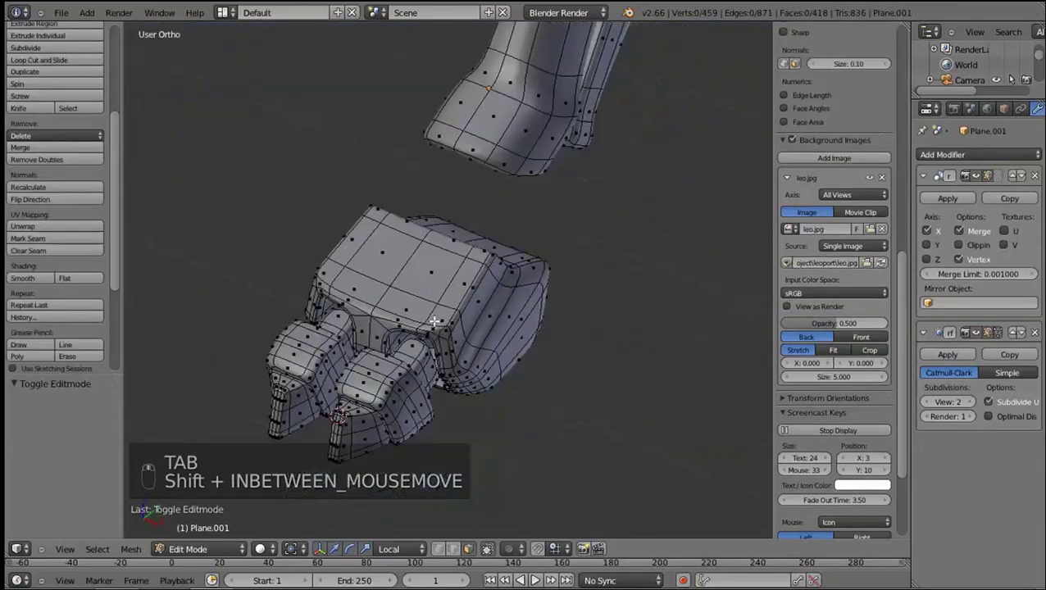
key(l)
key(shift+l)
key(shift+l)
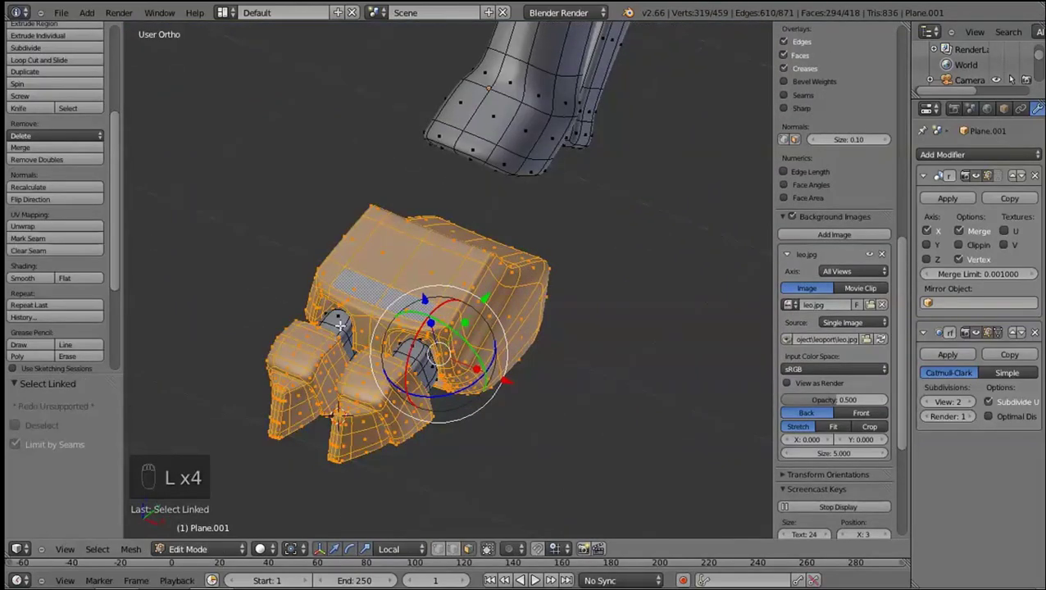
key(l)
key(p)
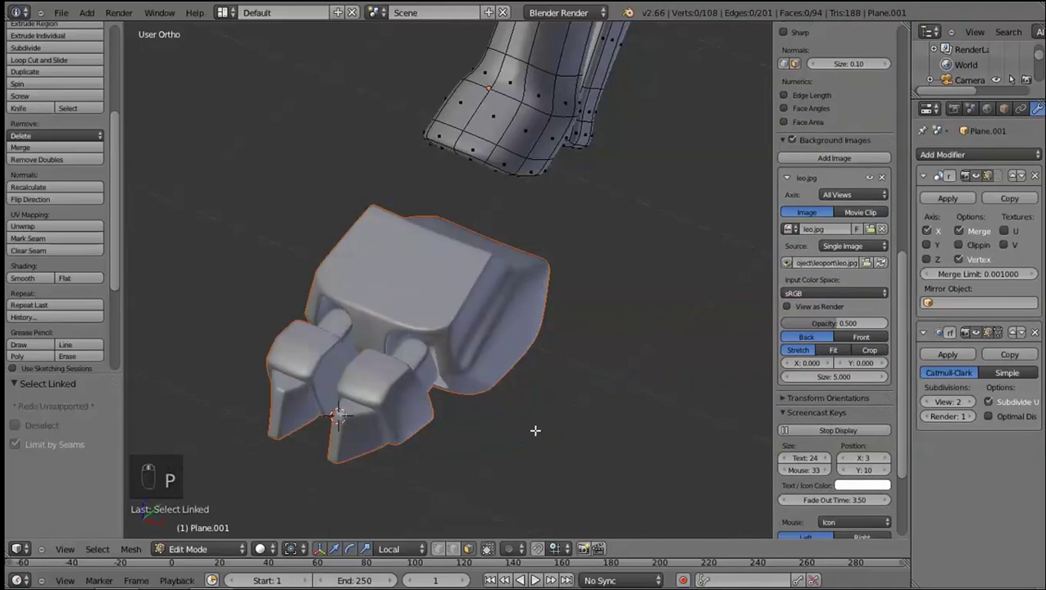
key(ctrl+z)
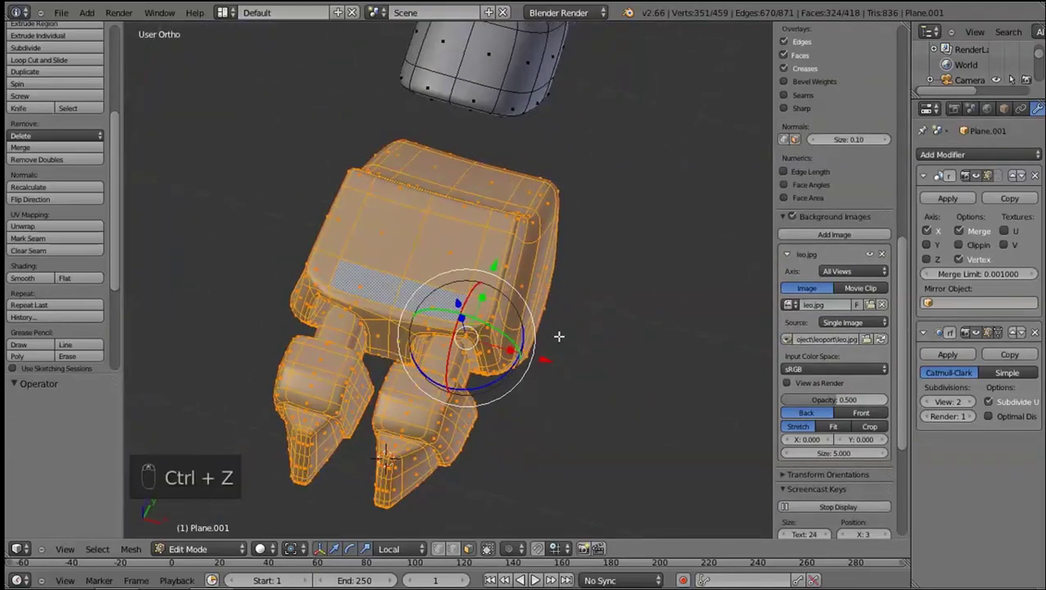
key(Tab)
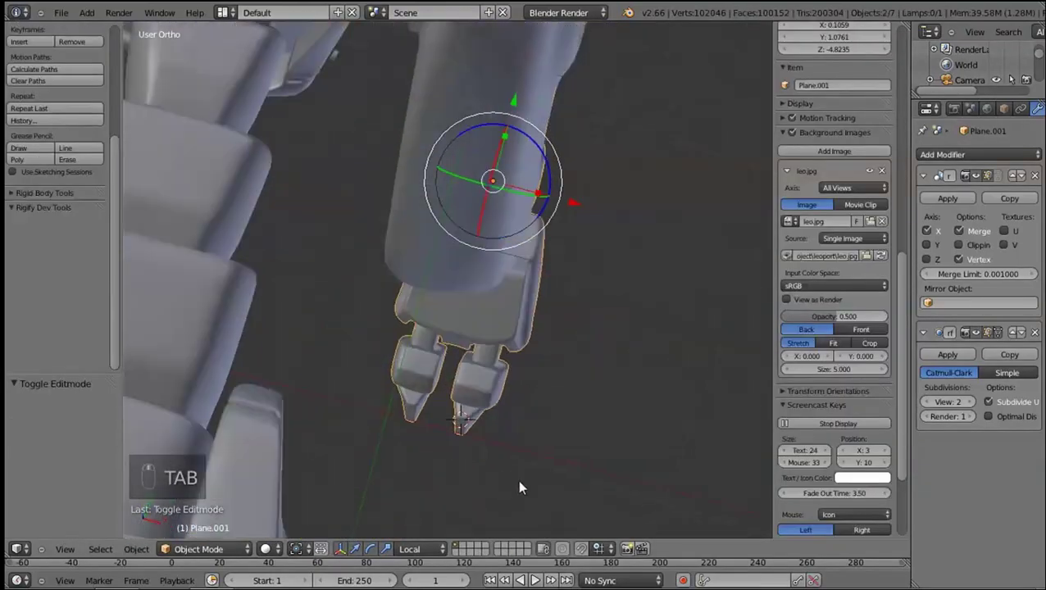
key(KP_3)
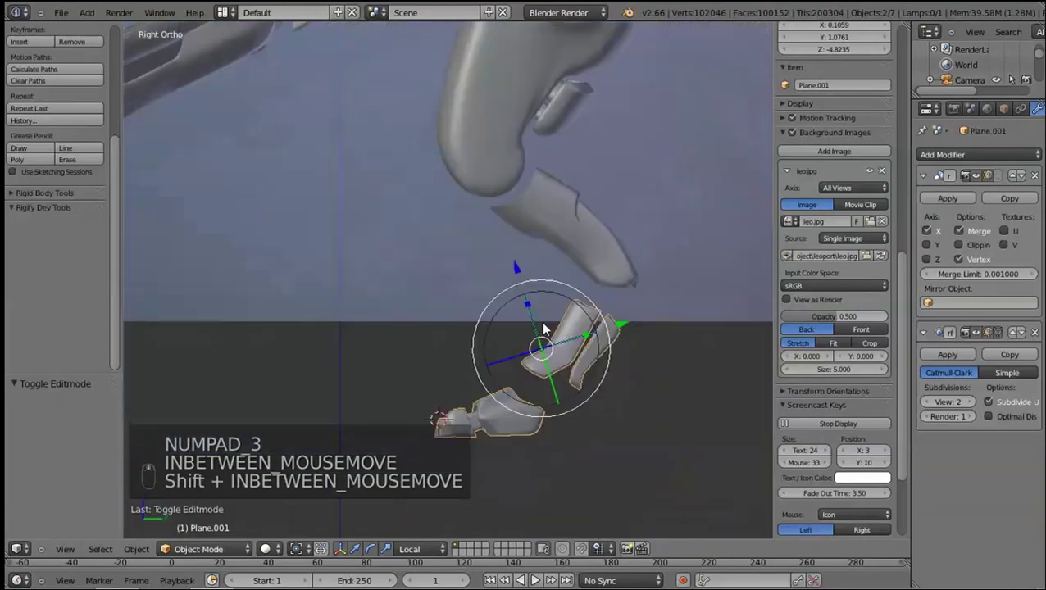
key(shift+a)
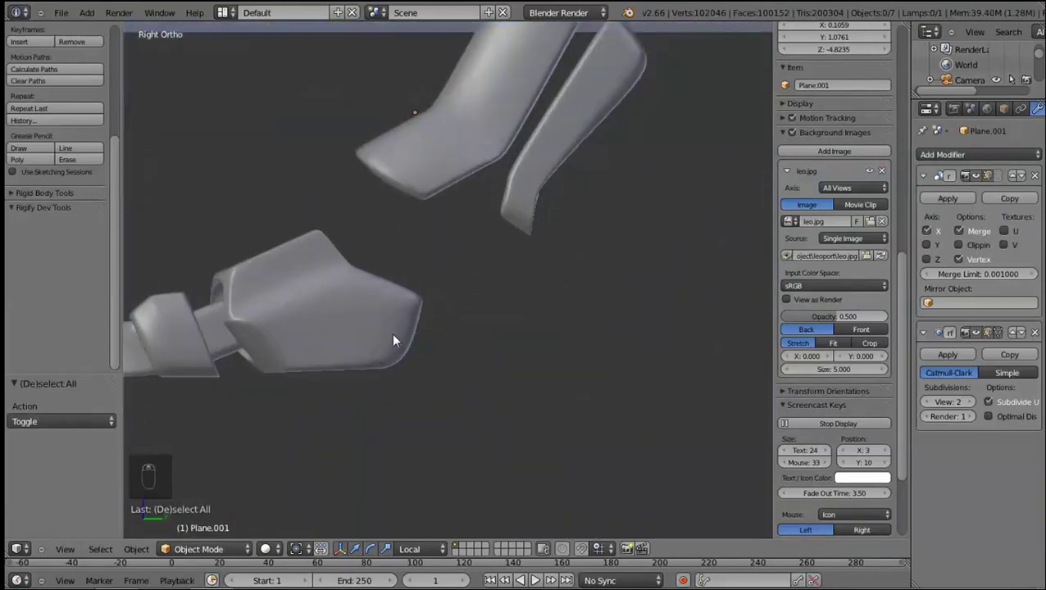
Select the unwanted extra object in the scene and delete it
right_click(367, 337)
key(Tab)
key(g)
right_click(342, 368)
middle_click(398, 412)
key(g)
key(Tab)
key(x)
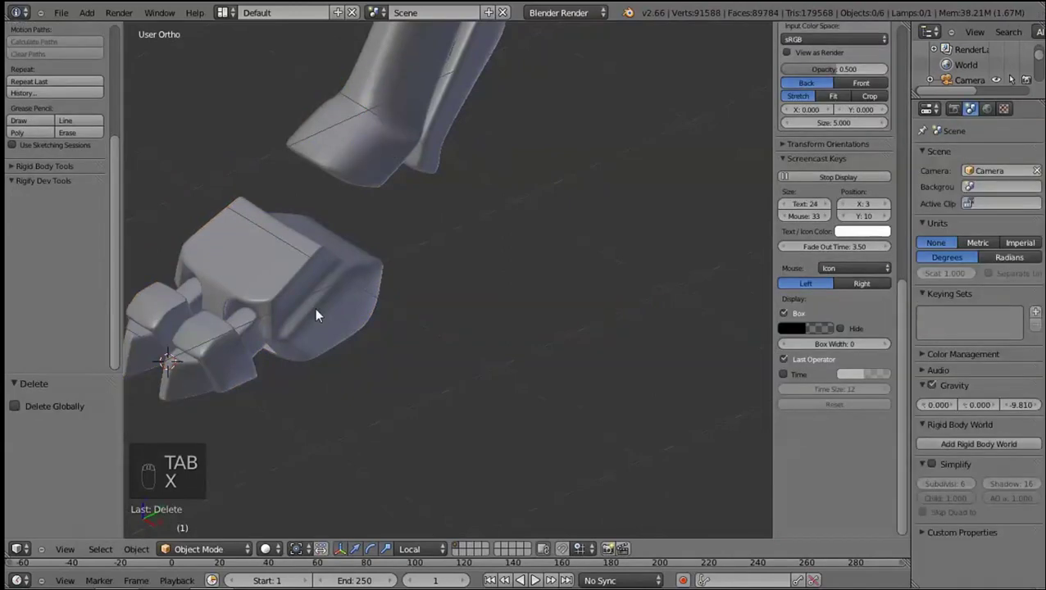
Select the Plane.001 leg mesh and enter Edit Mode in side view to add a circle
key(Tab)
key(KP_3)
key(g)
key(z)
key(z)
key(Tab)
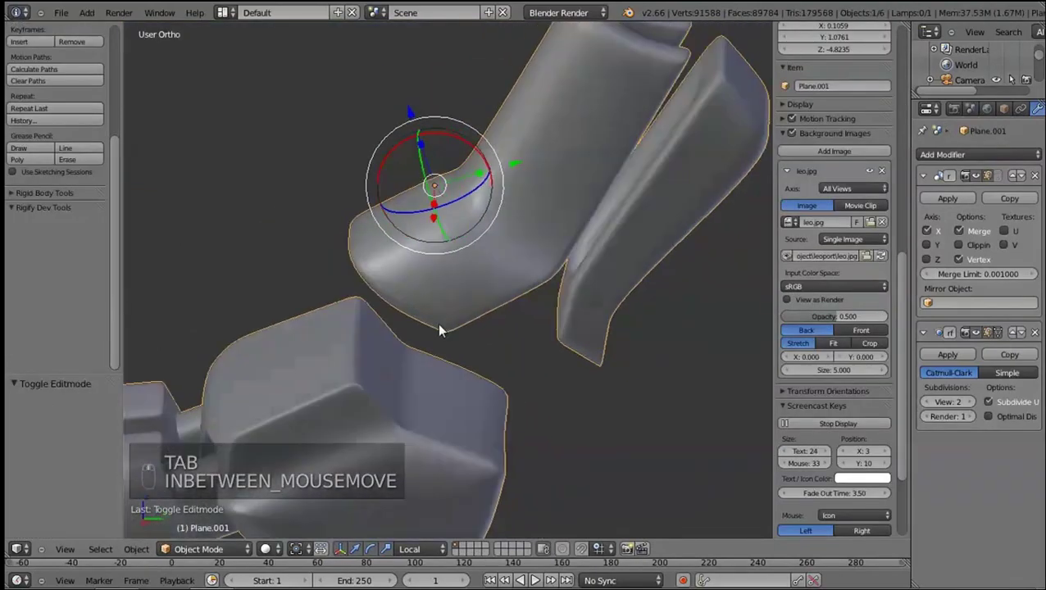
key(Tab)
key(KP_3)
Add an unfilled 32-vertex circle, stand it upright and move it under the lower leg
key(shift+a)
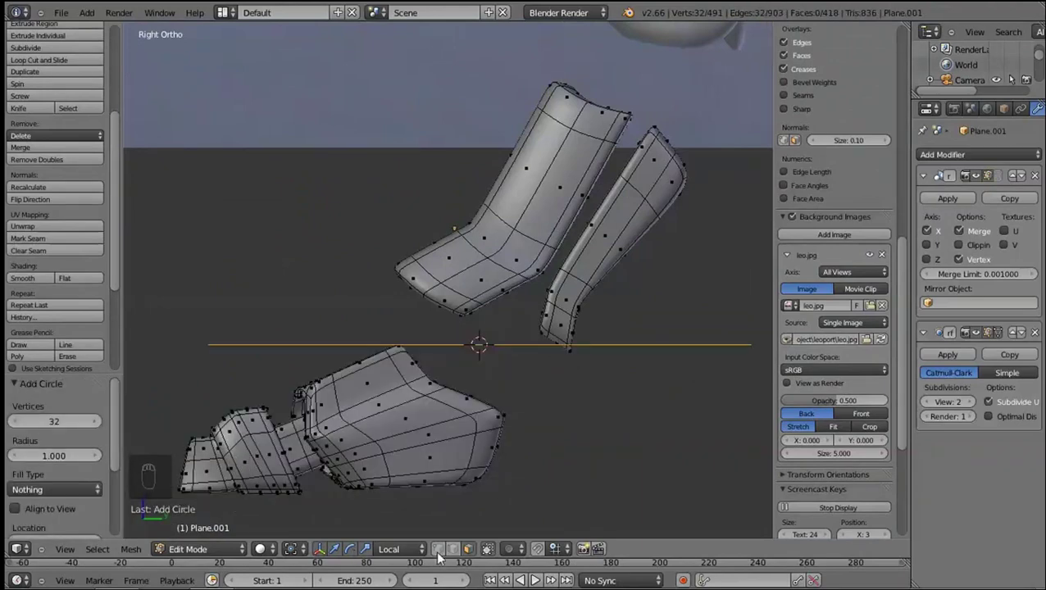
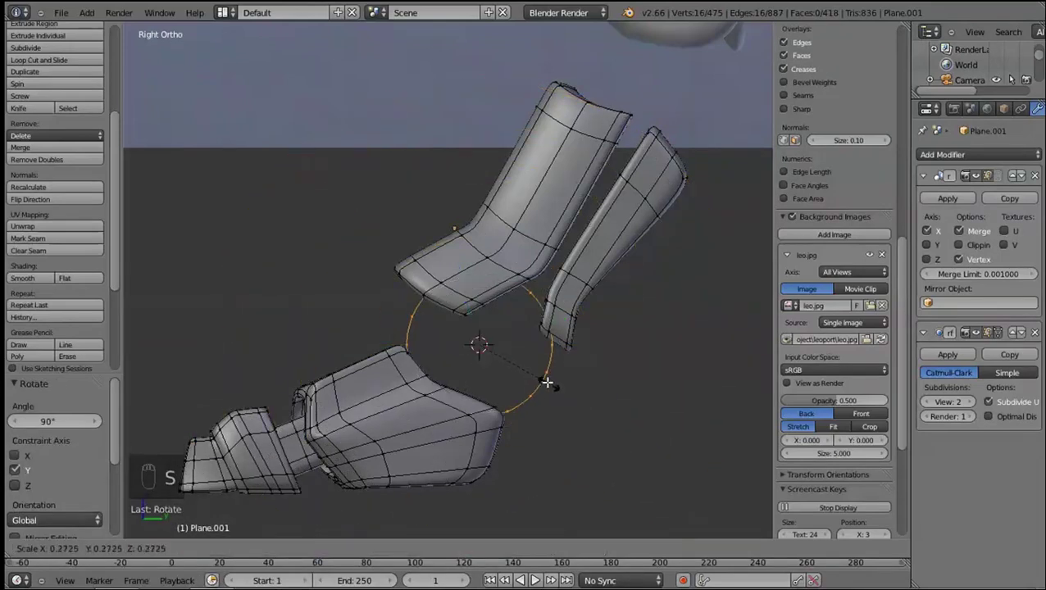
drag(513, 367, 599, 405)
key(e)
key(ctrl+z)
middle_click(543, 360)
click(522, 345)
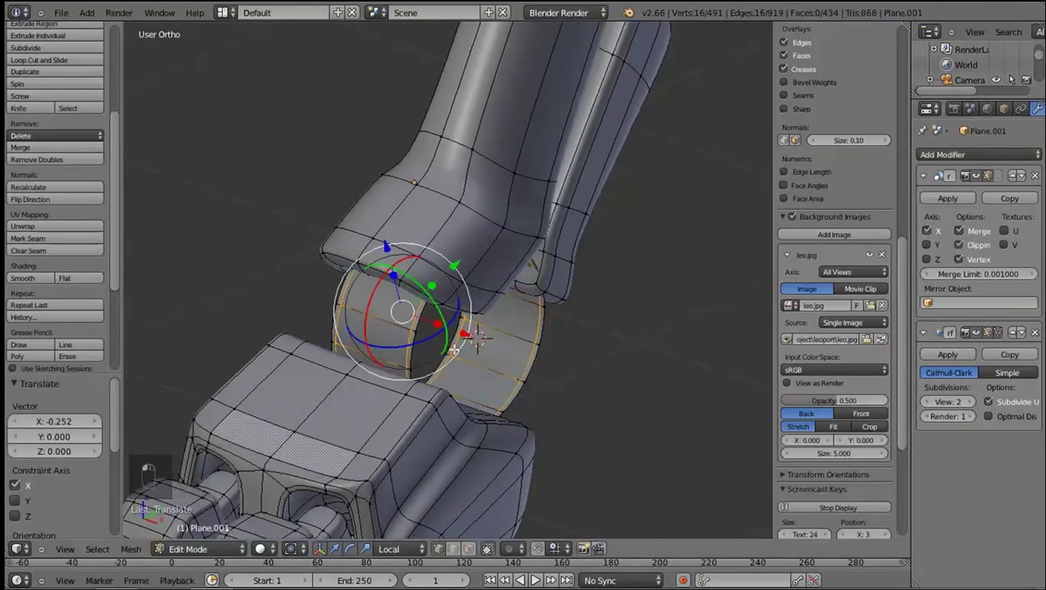
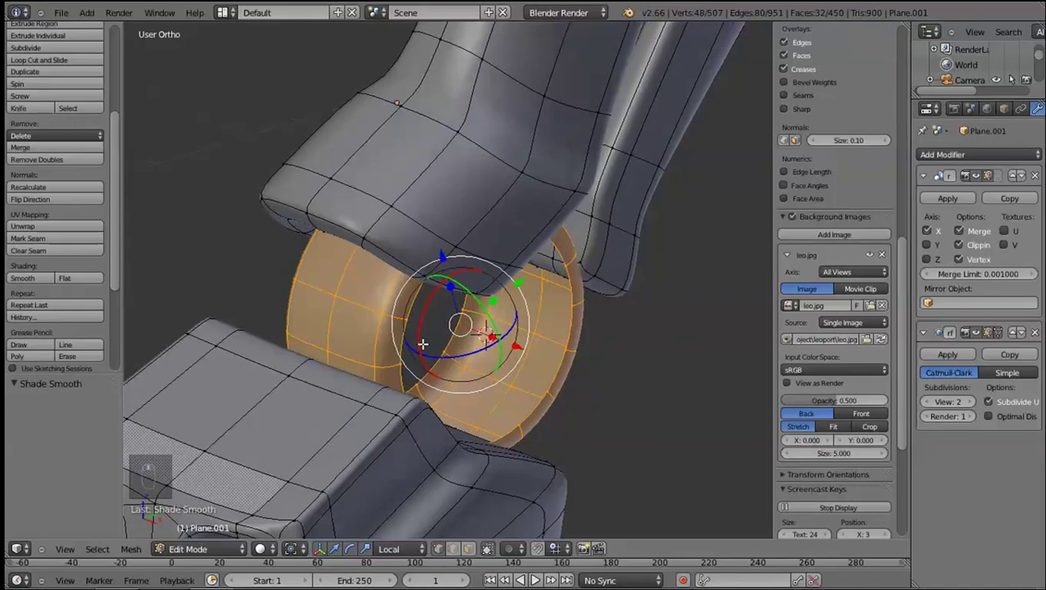
Extrude and scale the disc's inner ring, merge it at centre into a pole, and preview
right_click(405, 339)
key(e)
key(s)
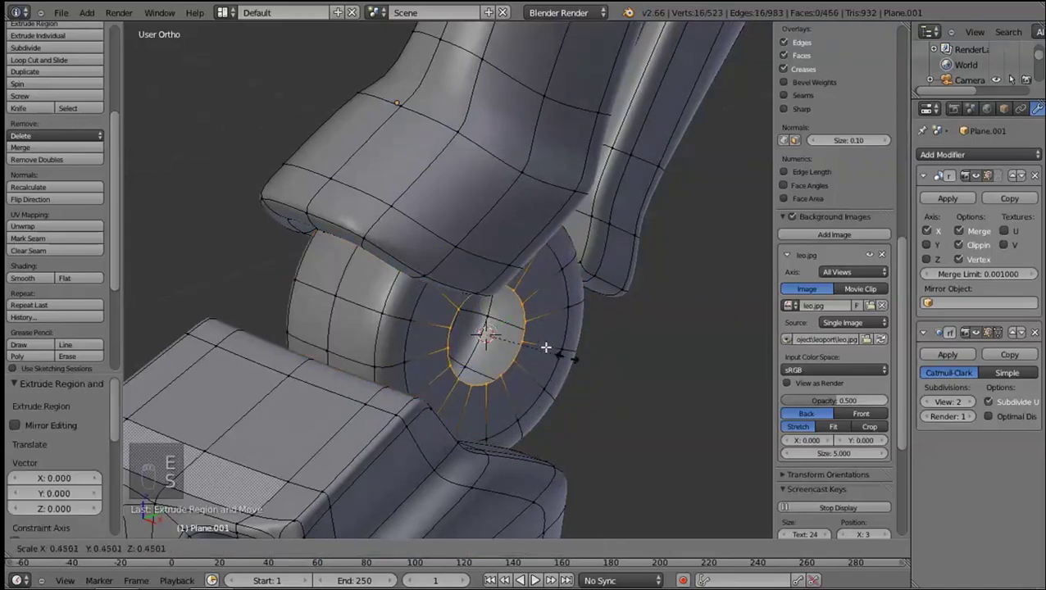
key(alt+m)
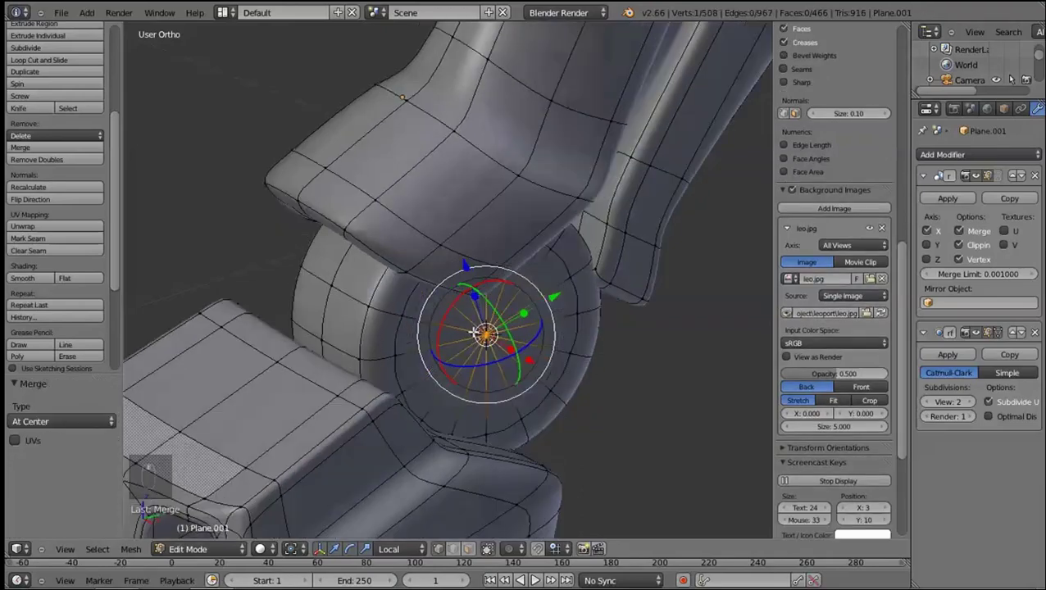
key(Tab)
key(Tab)
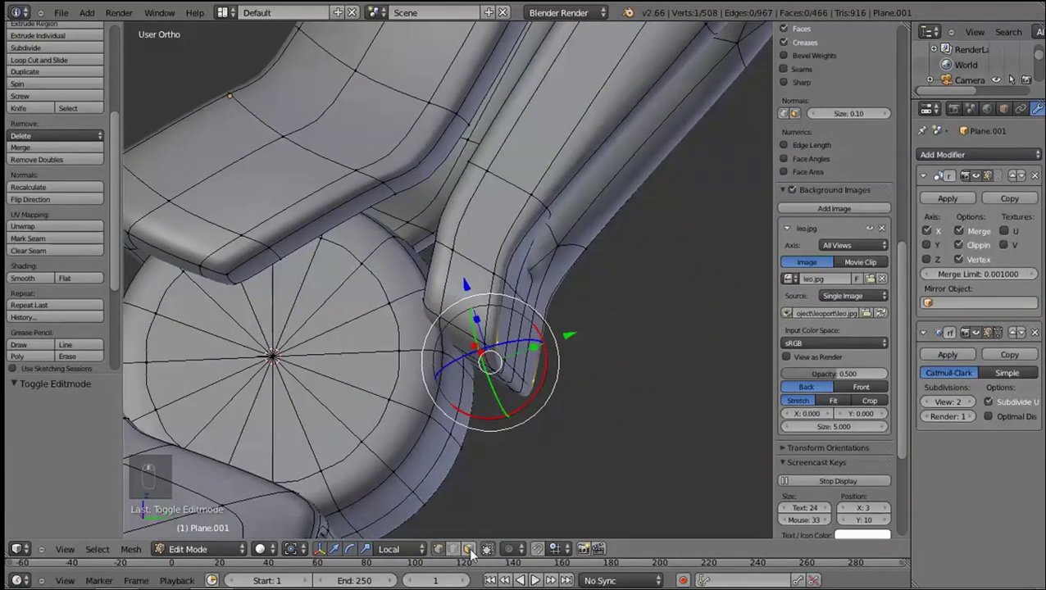
Select the whole narrow back strip and view it from the right side in wireframe
click(505, 360)
key(l)
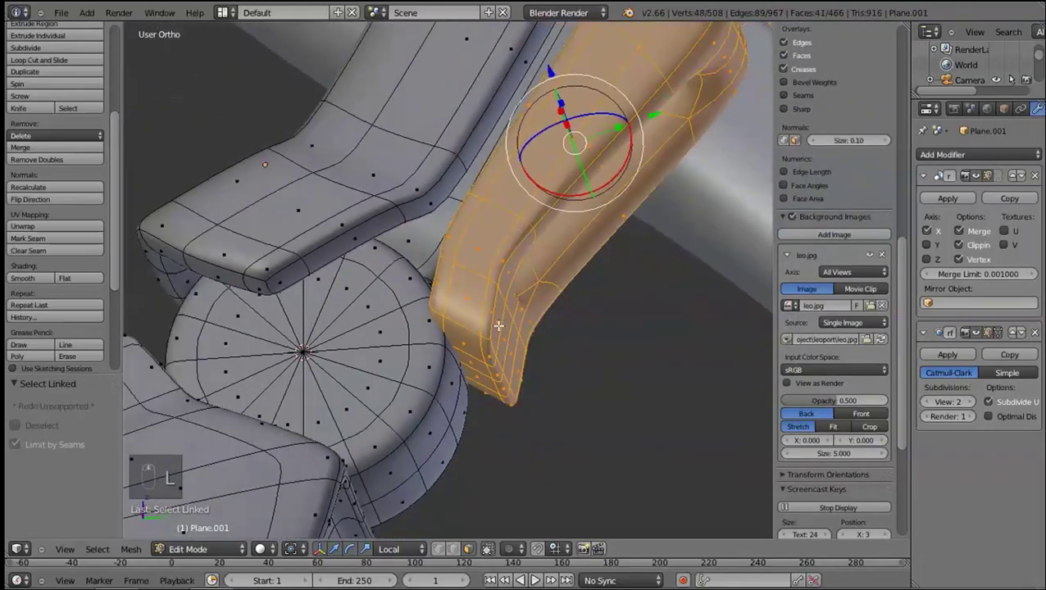
key(KP_3)
key(z)
key(c)
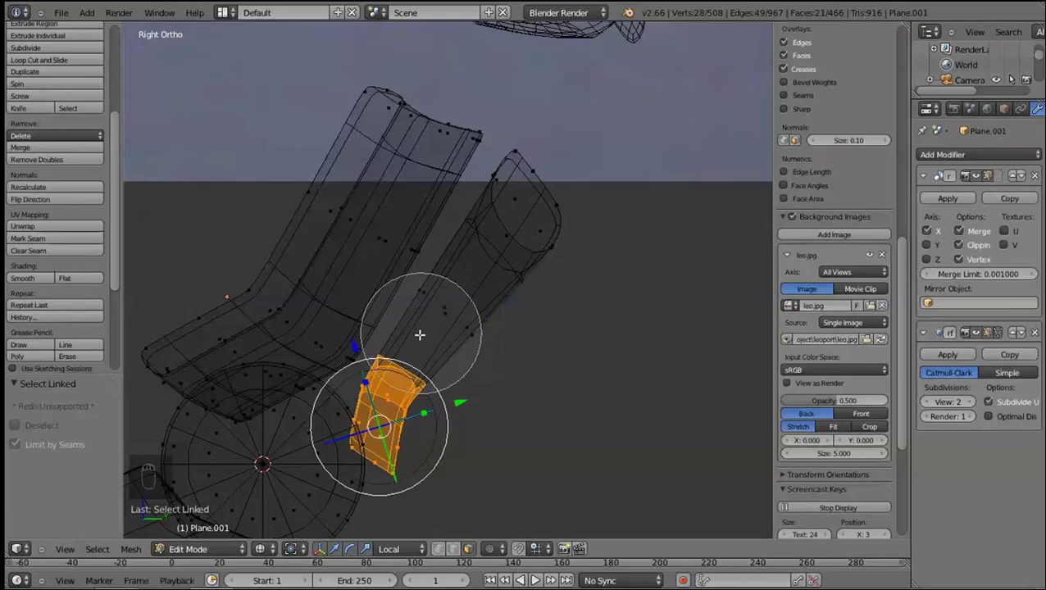
Circle-select the faces at the lower end of the back strip
right_click(438, 532)
click(437, 390)
key(c)
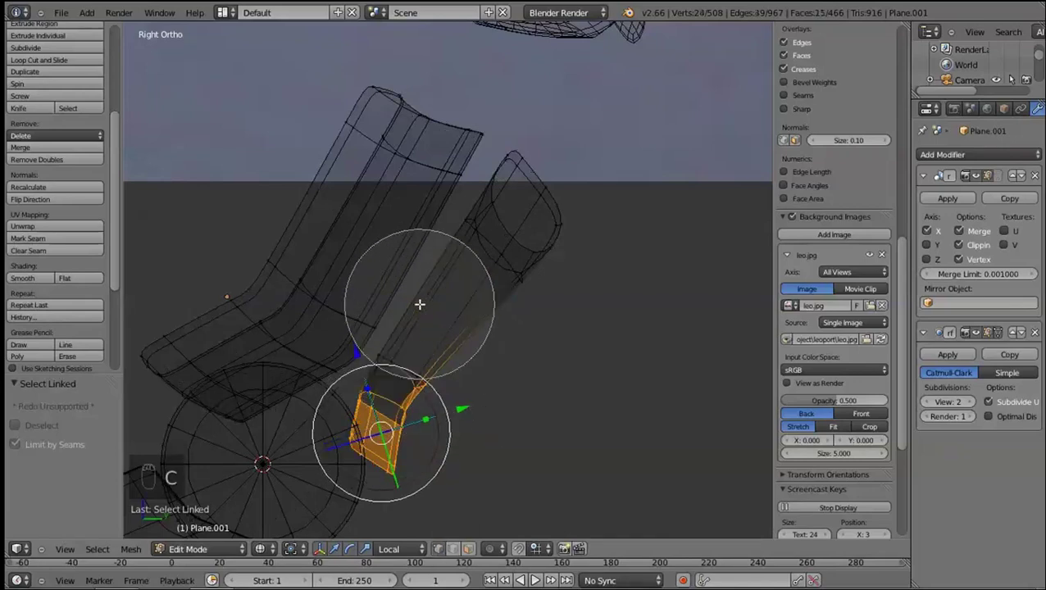
key(z)
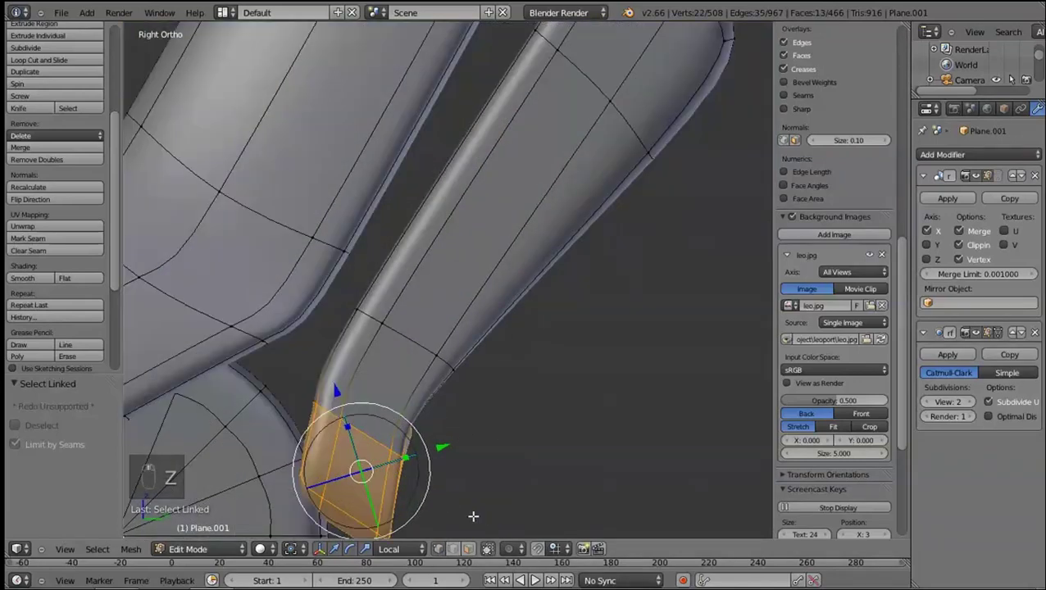
key(g)
drag(378, 443, 380, 433)
key(shift+KP_3)
Rotate and shift the strip's lower end so it tilts toward the ankle disc, then leave editing
key(r)
key(g)
key(r)
key(g)
middle_click(544, 444)
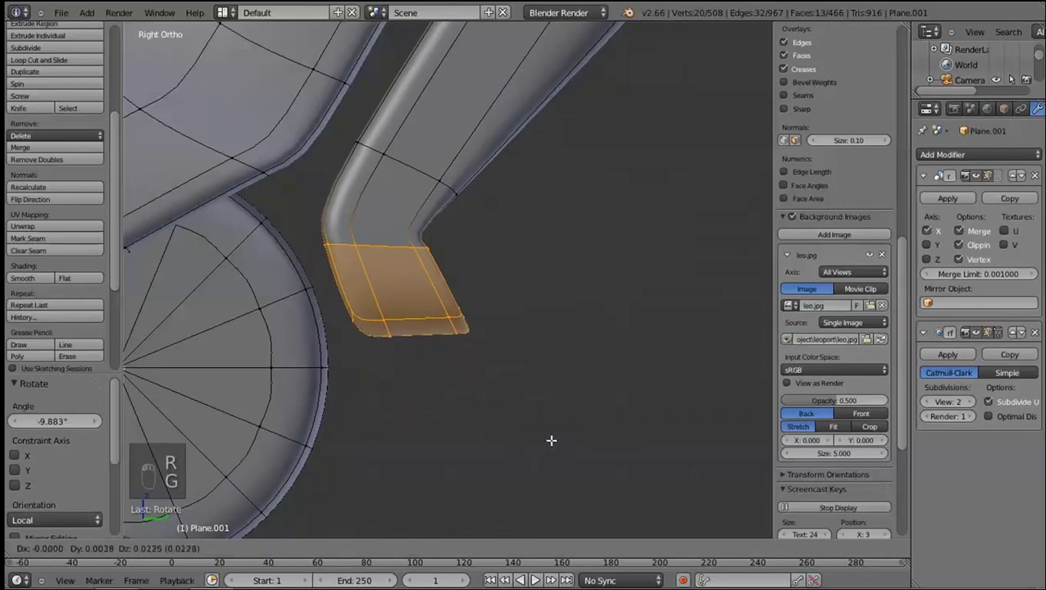
drag(483, 394, 577, 423)
key(Tab)
Preview the leg, return to editing and select the ankle area viewed from the side
key(a)
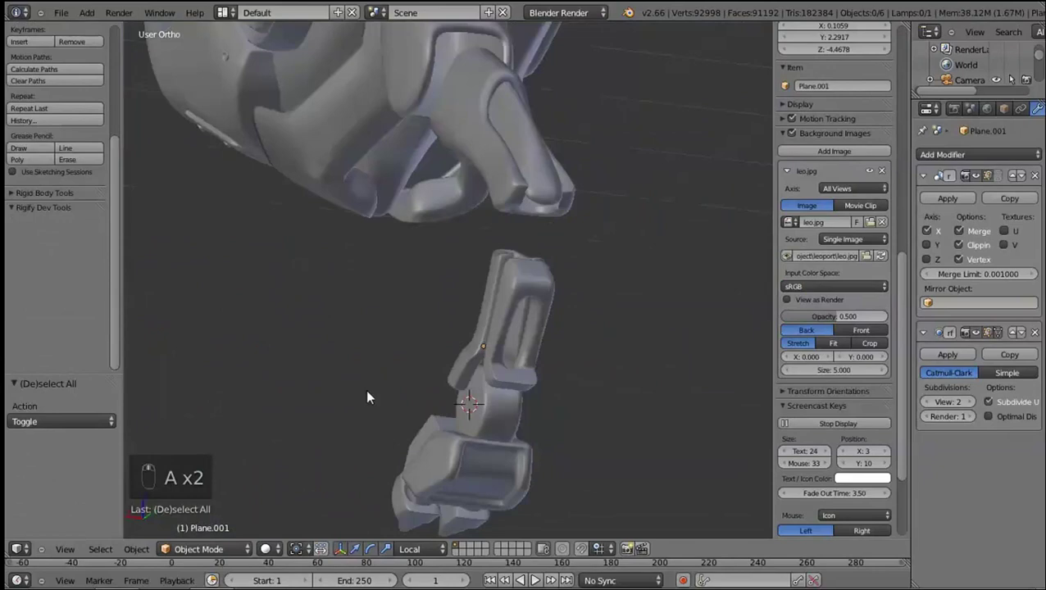
key(Tab)
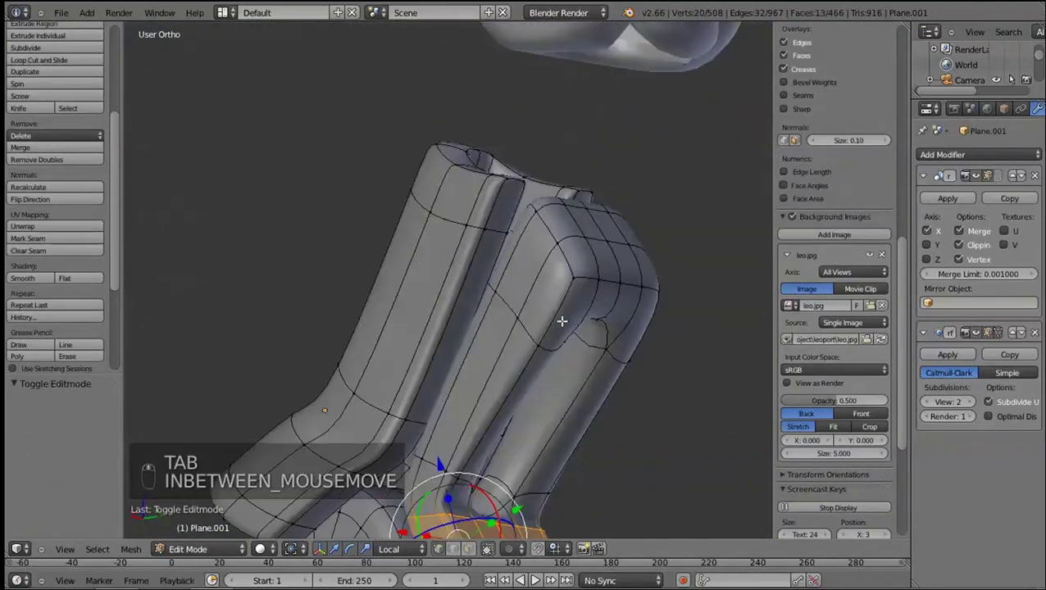
key(ctrl+r)
key(ctrl+r)
right_click(490, 403)
middle_click(509, 388)
key(Tab)
drag(544, 367, 604, 385)
key(KP_3)
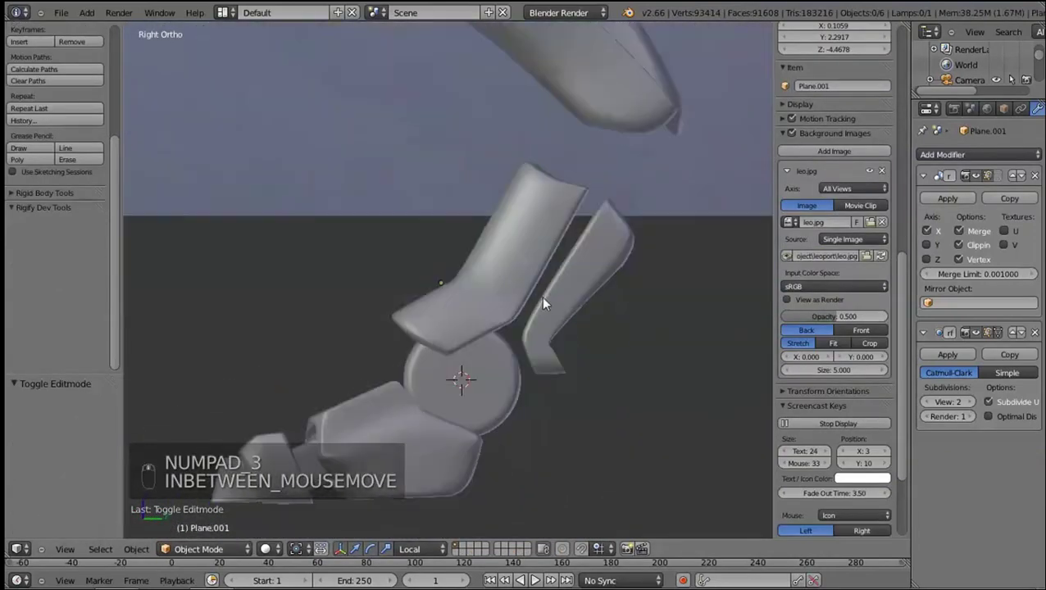
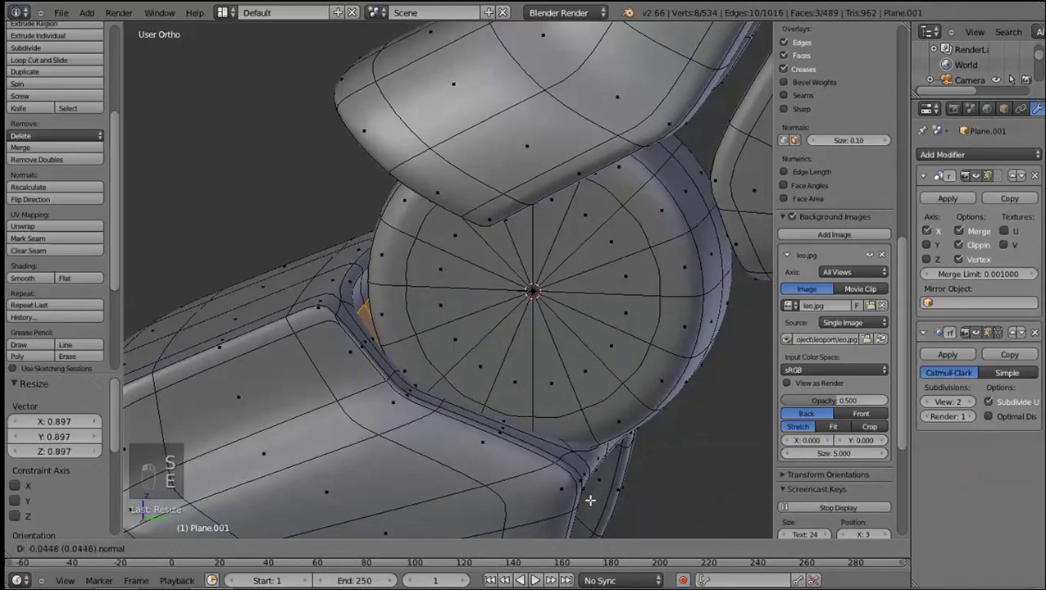
Scale the ankle disc's centre vertices along X to flatten the disc's middle
click(504, 476)
middle_click(983, 338)
drag(761, 373, 573, 449)
middle_click(573, 450)
key(s)
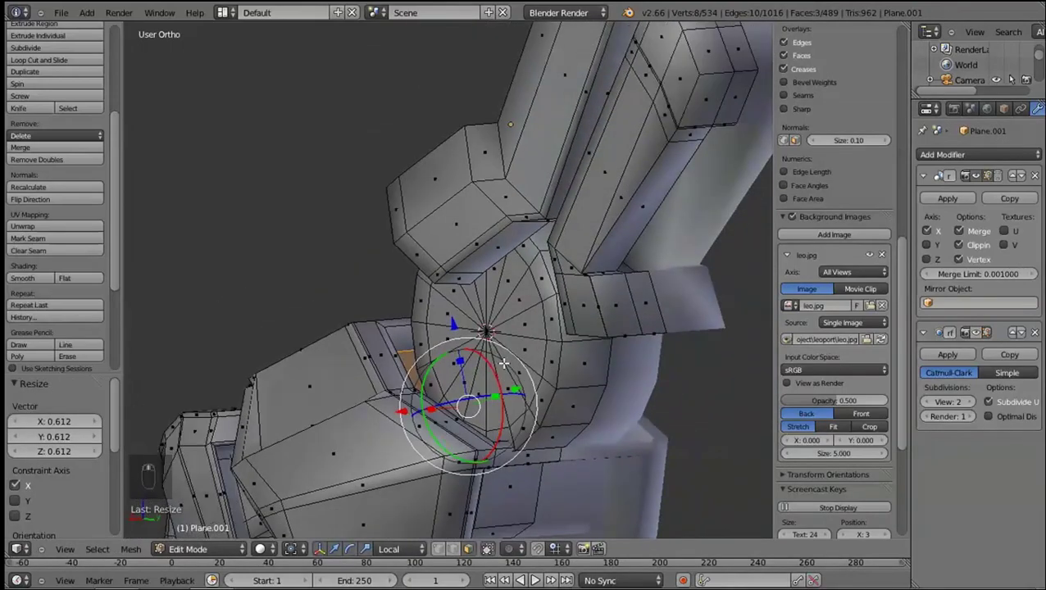
right_click(517, 453)
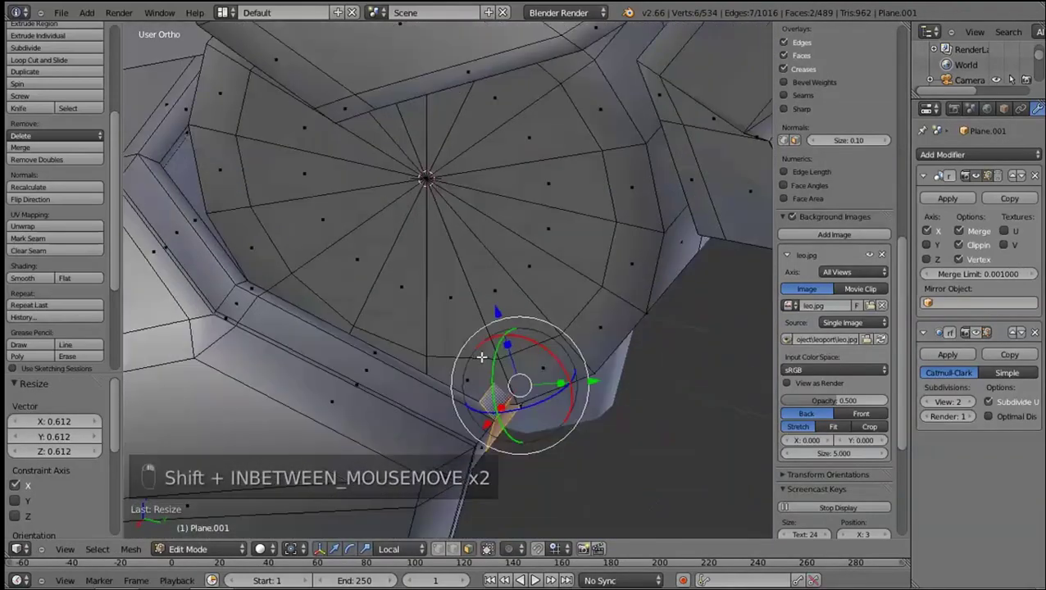
key(KP_3)
key(g)
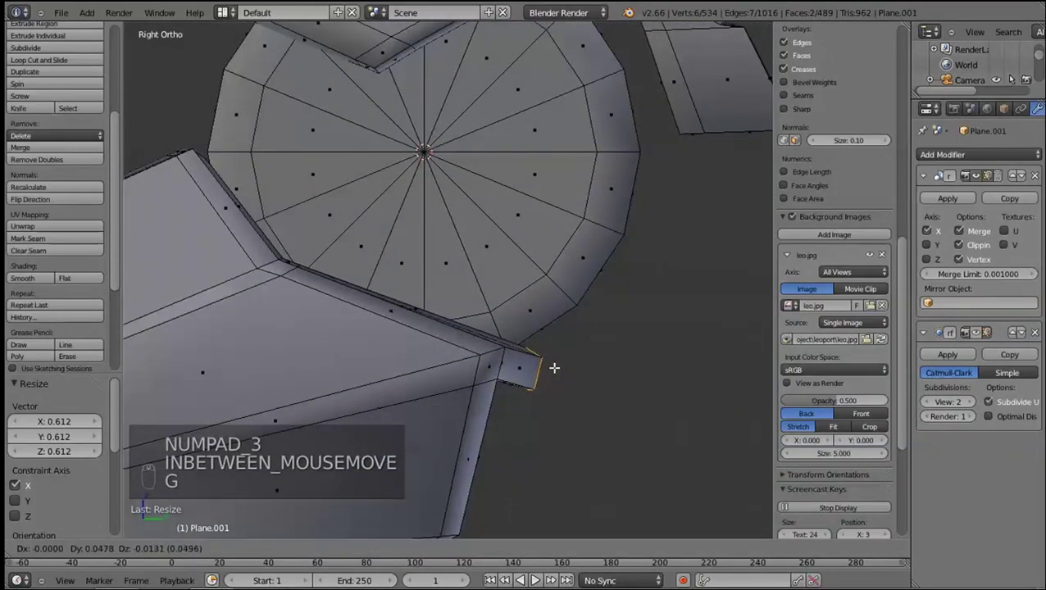
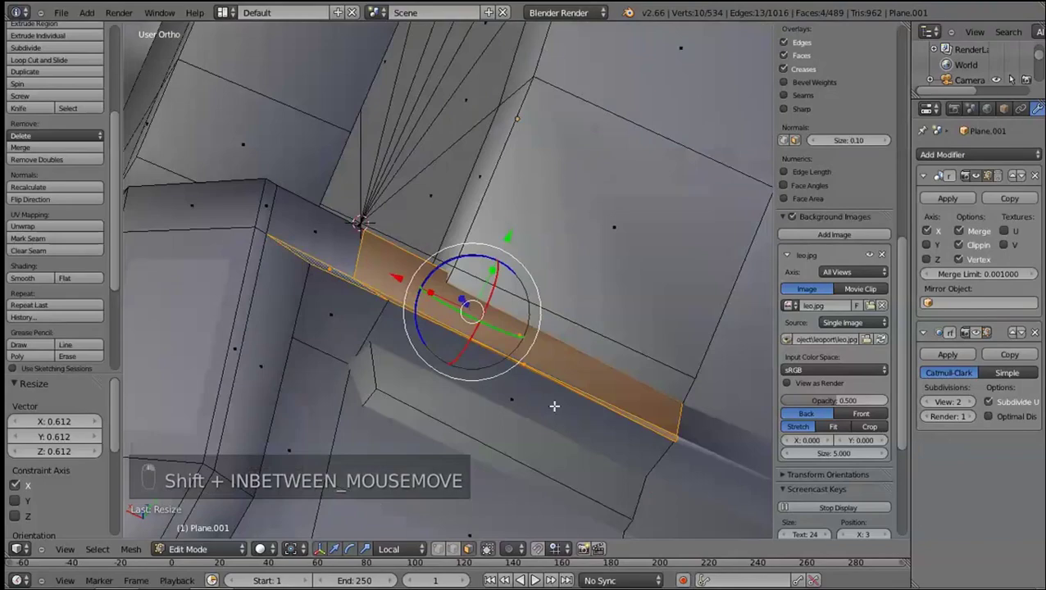
Scale the strip faces beneath the disc and slide them along Y into place
key(KP_3)
key(g)
drag(994, 349, 438, 389)
middle_click(438, 389)
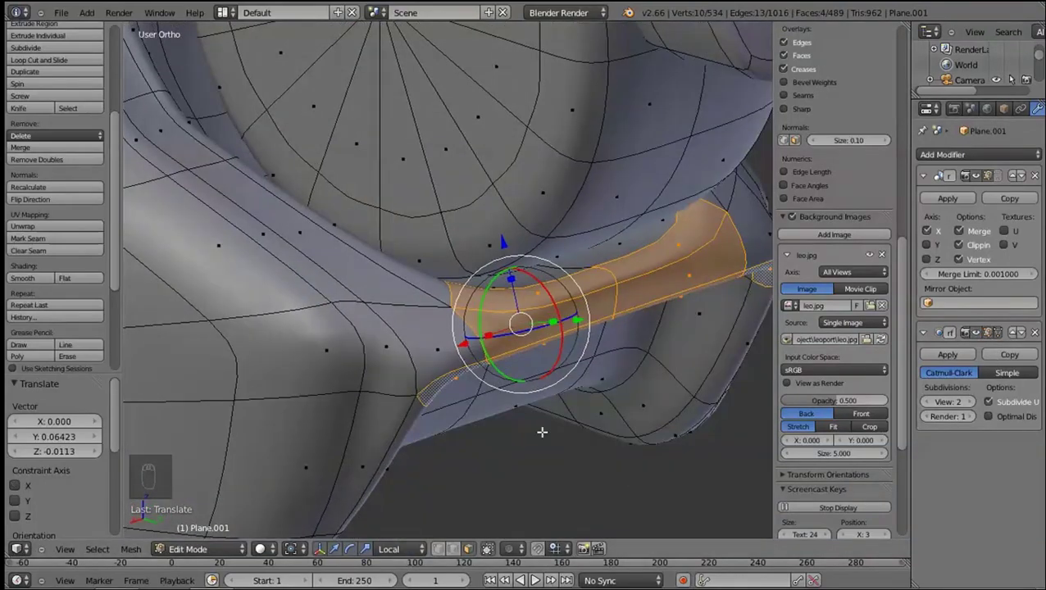
key(g)
middle_click(452, 393)
key(Tab)
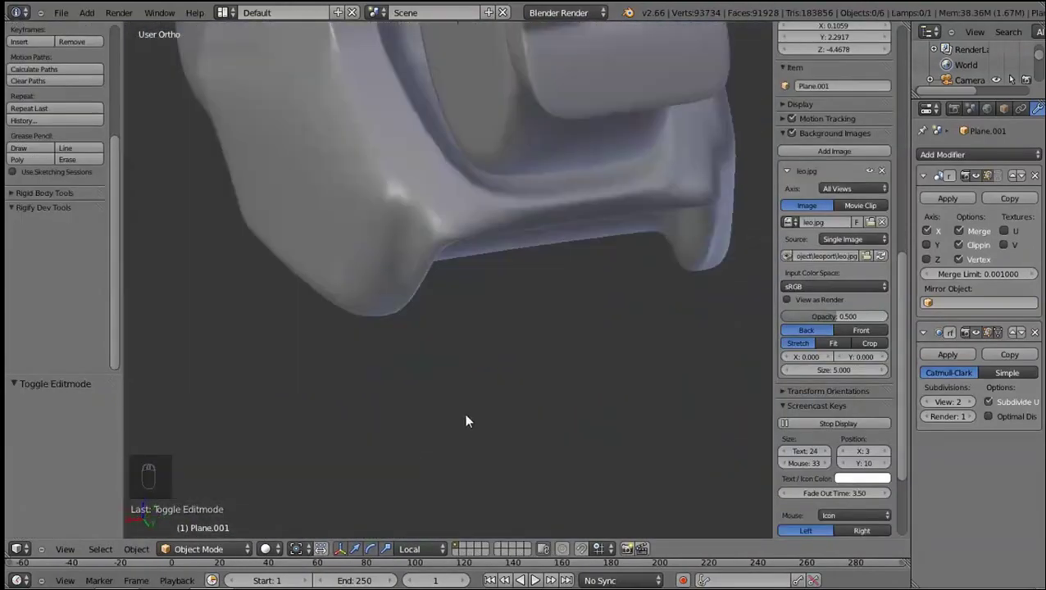
Toggle between the smoothed preview and editing, viewing the foot from the side
key(Tab)
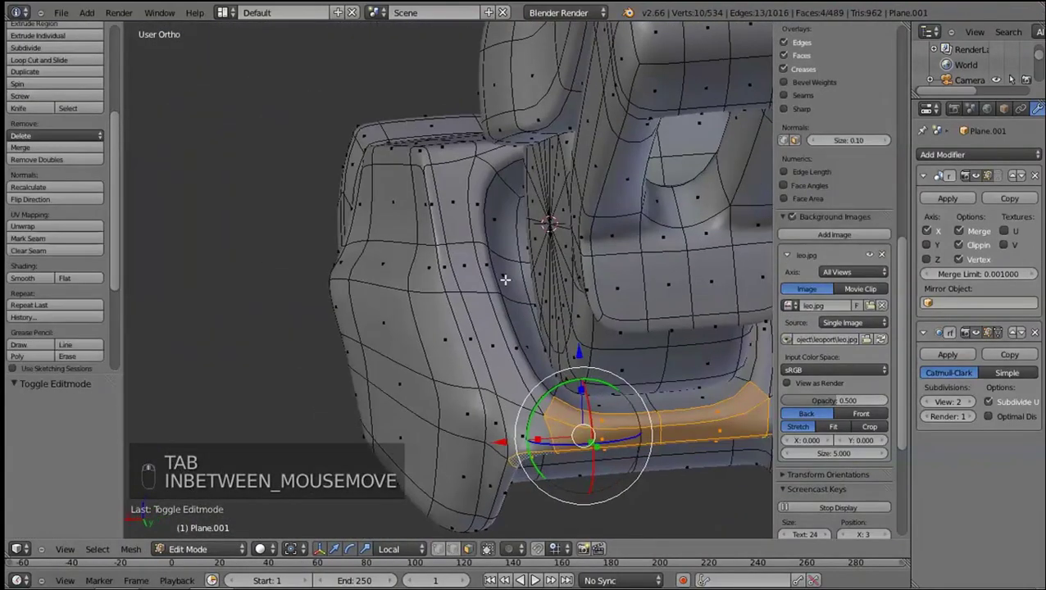
key(ctrl+r)
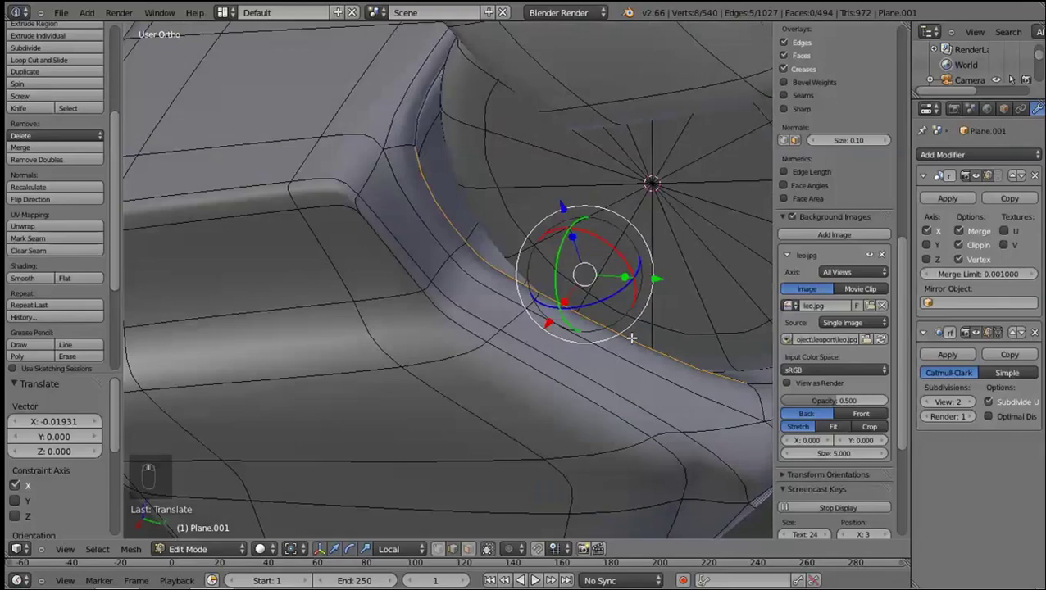
key(Tab)
key(KP_3)
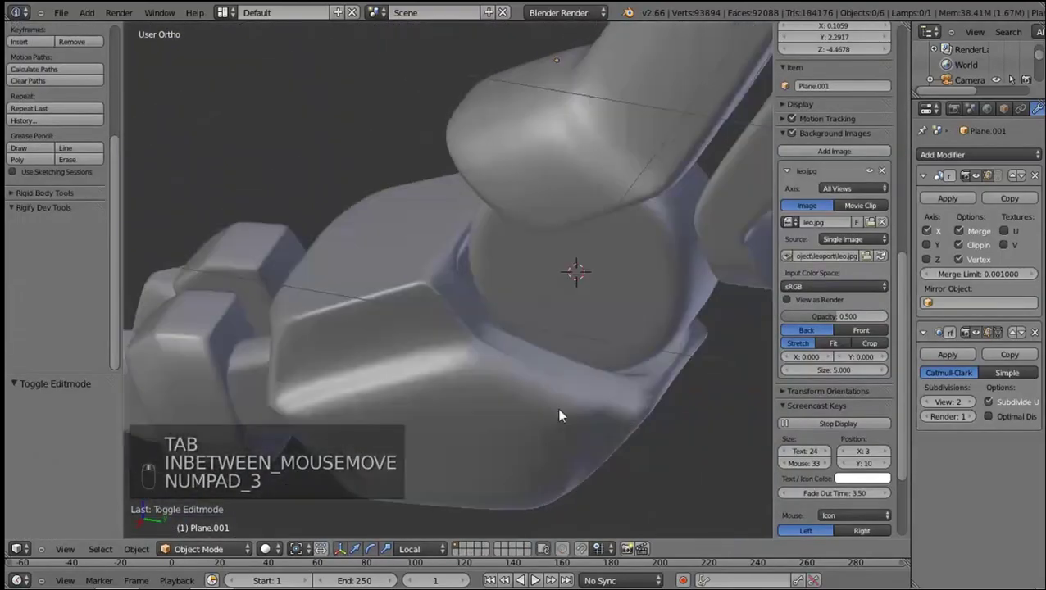
key(Tab)
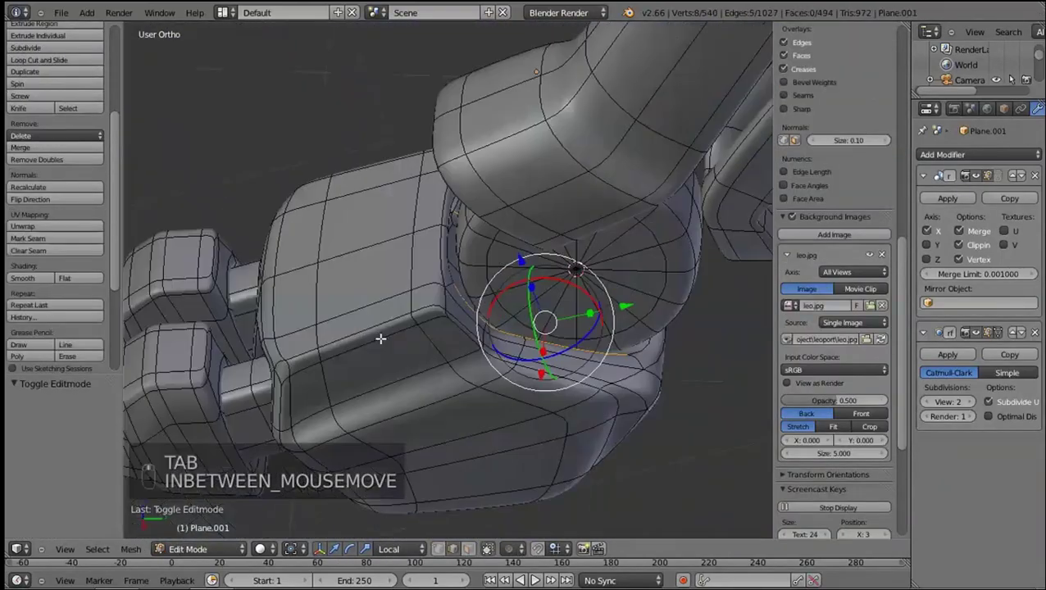
key(KP_3)
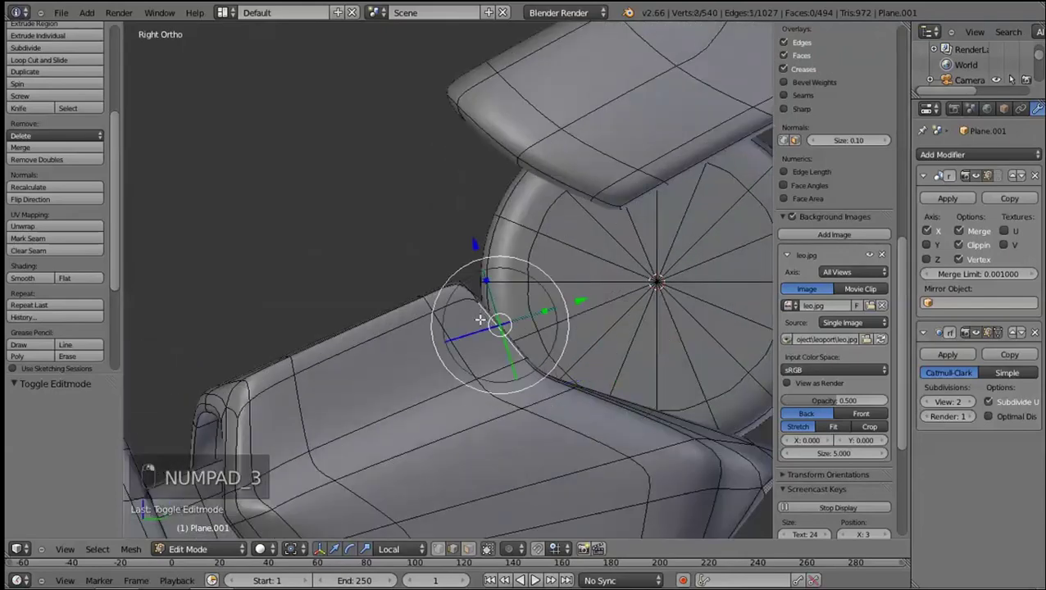
Move a vertex on the foot's upper edge near the disc, save the file and check the smoothed shape
key(g)
click(468, 317)
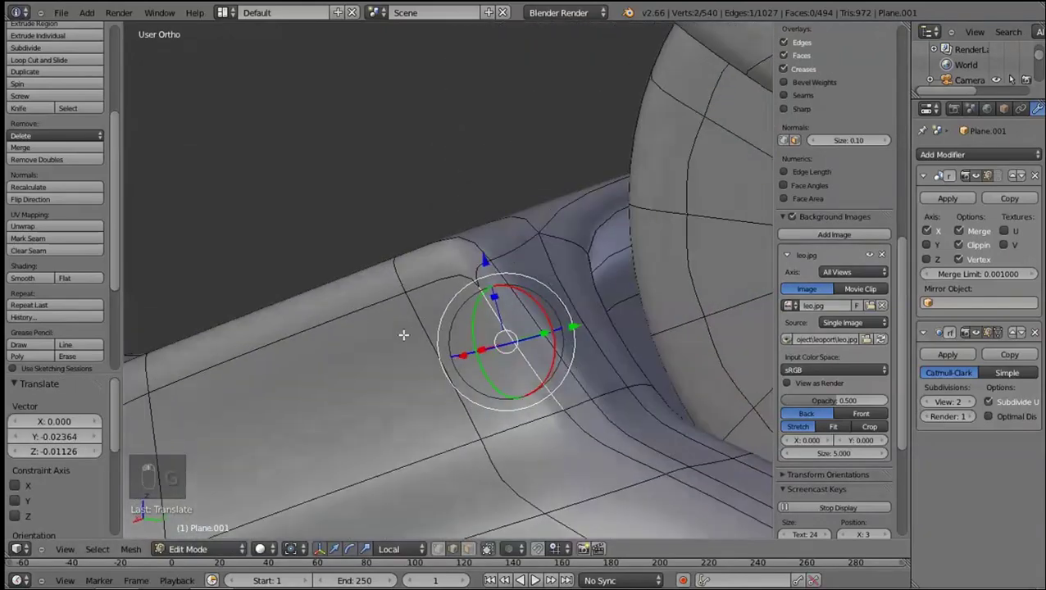
key(Tab)
key(ctrl+z)
key(ctrl+s)
key(KP_3)
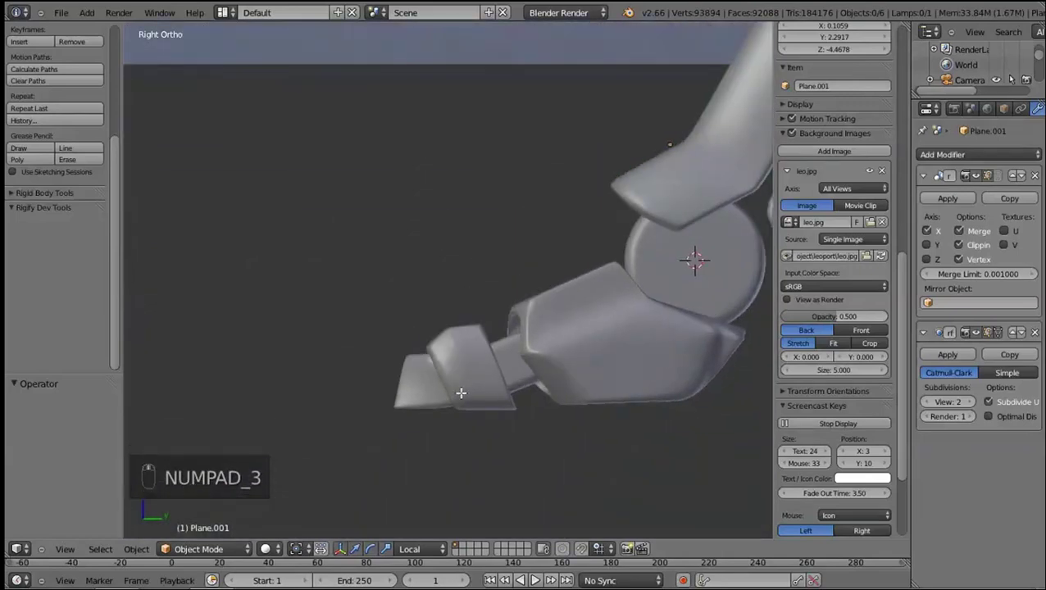
key(Tab)
Orbit around the ankle joint in wireframe to inspect hidden edges, then preview the smoothed foot
middle_click(462, 388)
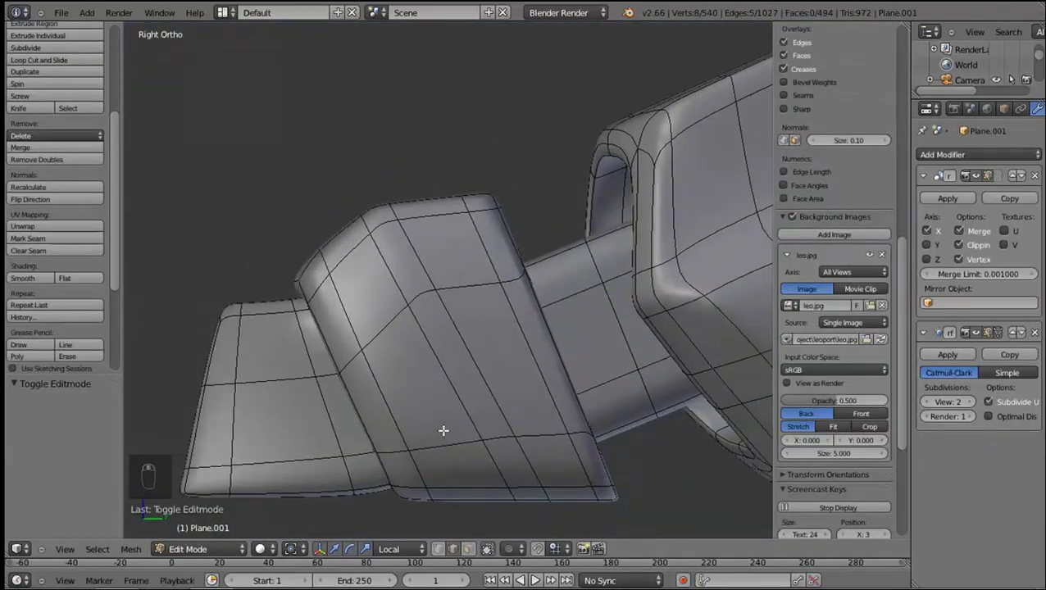
middle_click(515, 409)
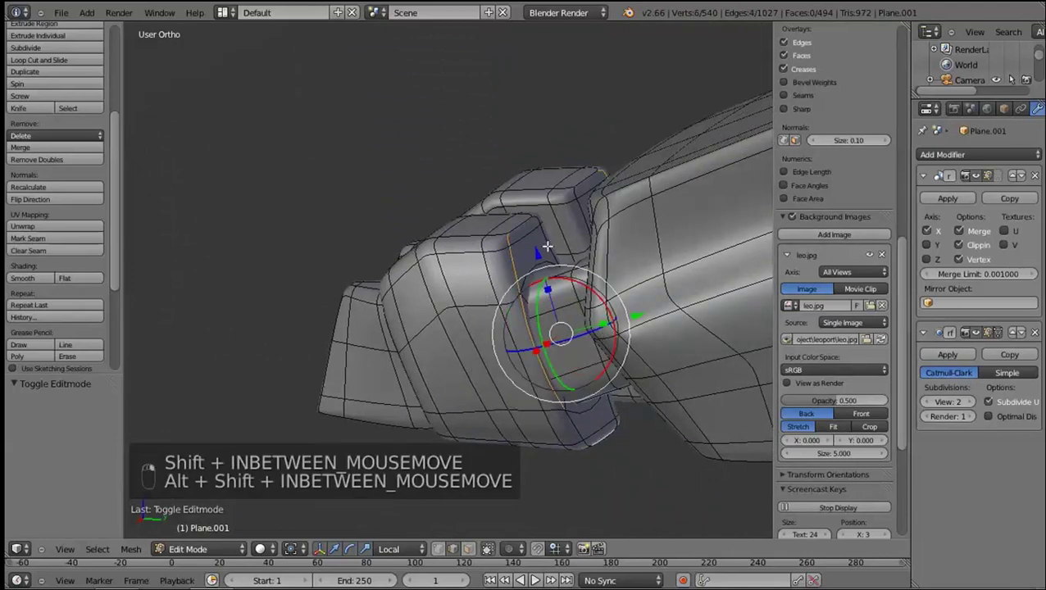
middle_click(540, 359)
key(KP_3)
key(z)
middle_click(391, 197)
key(c)
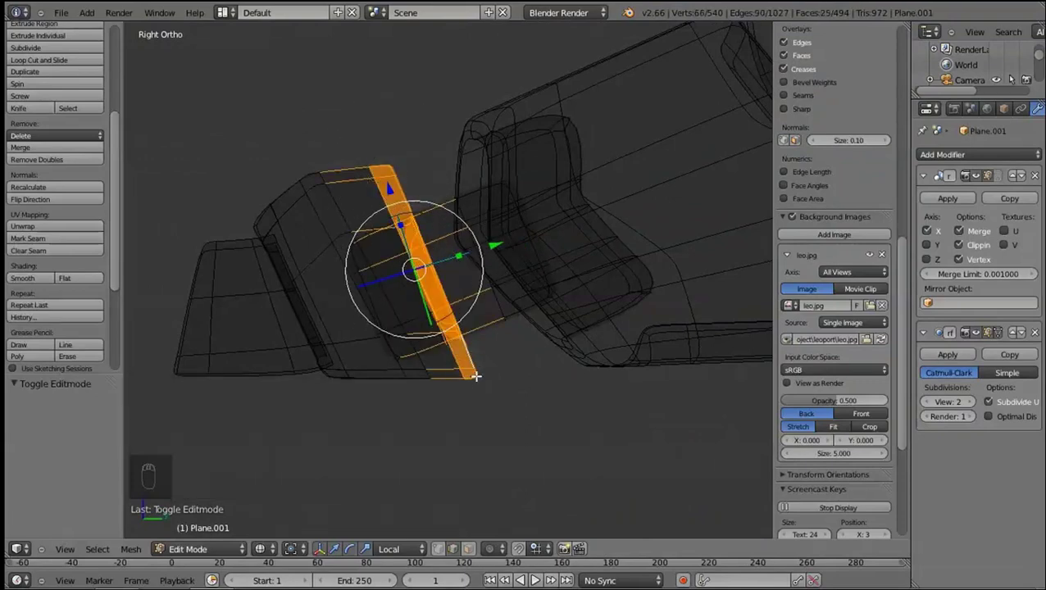
key(z)
key(z)
key(z)
key(Tab)
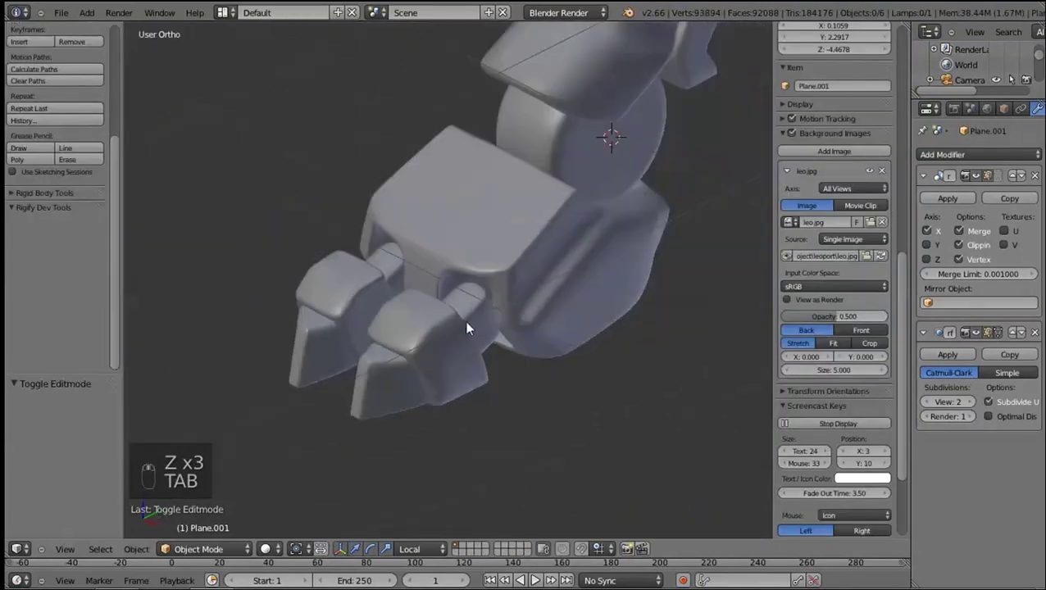
Zoom onto the foot block, select the front toe piece via its edge loop and delete it
key(KP_3)
drag(469, 445, 468, 445)
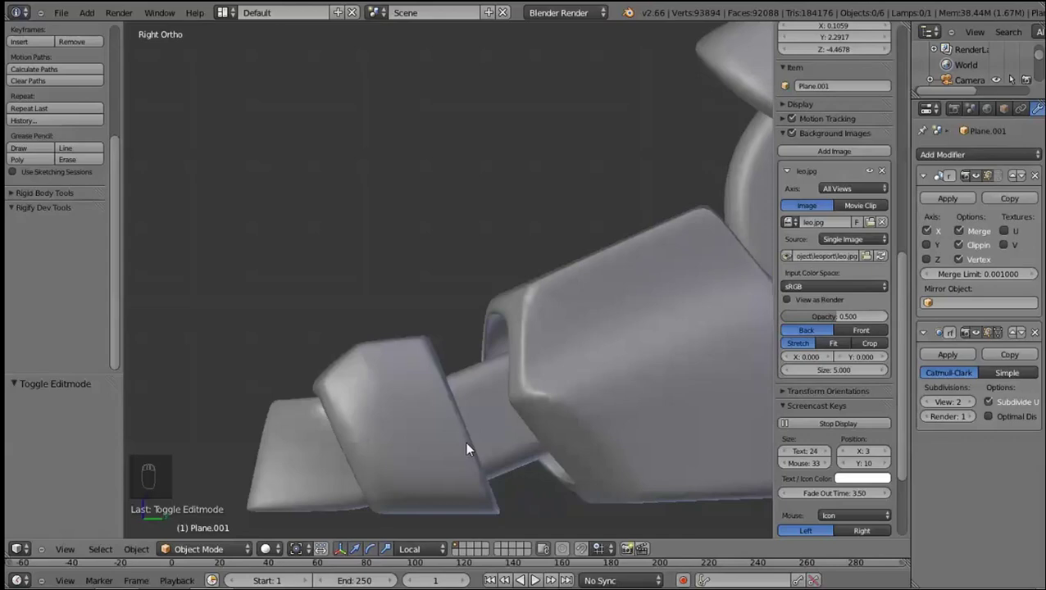
right_click(467, 439)
key(Tab)
middle_click(499, 476)
right_click(443, 464)
key(l)
key(l)
key(x)
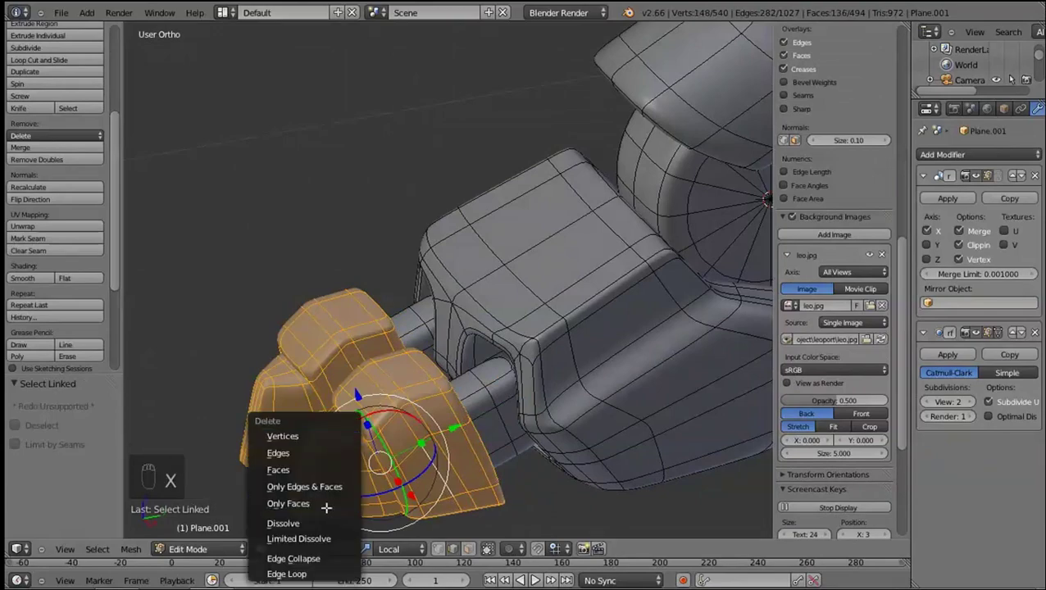
Undo, reselect the remaining toe pieces with linked selection and delete them
key(Tab)
key(Tab)
key(ctrl+z)
key(ctrl+z)
key(x)
middle_click(443, 452)
middle_click(453, 482)
key(l)
key(x)
Select a single vertex on the foot block and duplicate it as a starting point
key(KP_3)
key(shift+d)
right_click(472, 373)
click(471, 393)
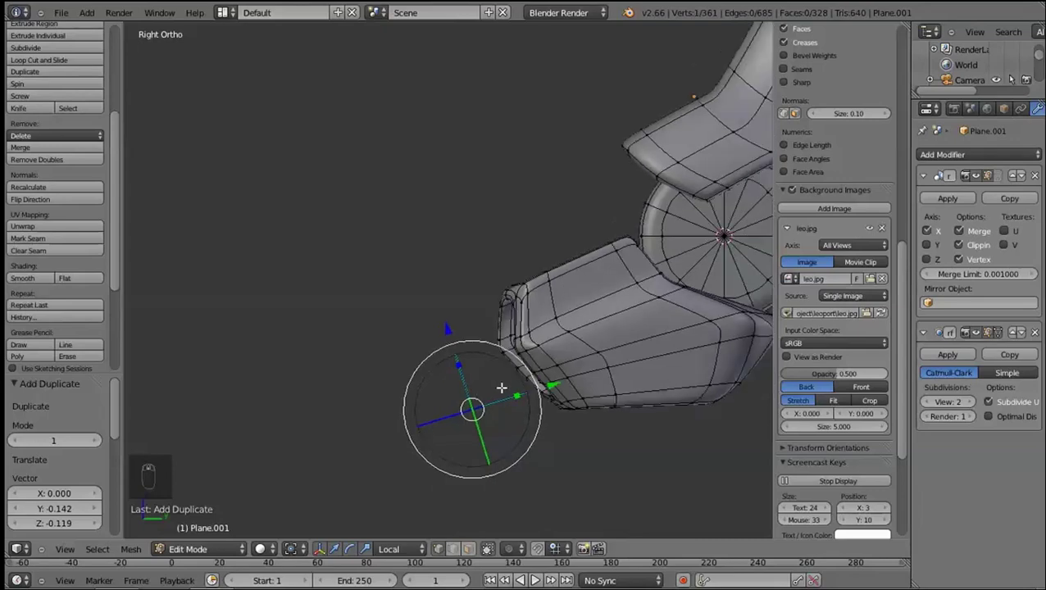
Add a 16-vertex filled circle, rotate it 90° upright and place it at the foot block's front end
key(z)
key(z)
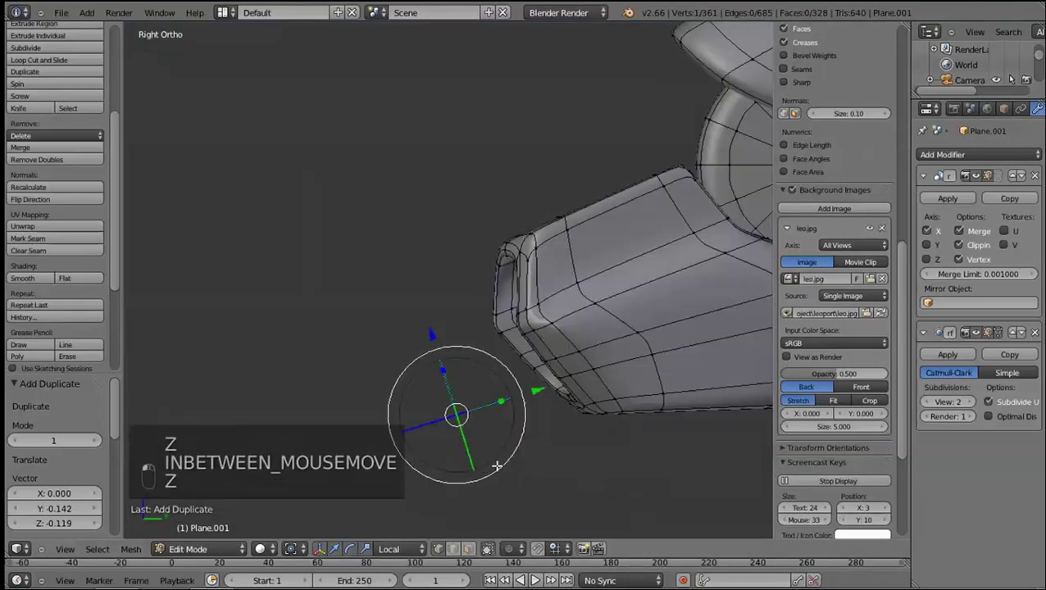
key(e)
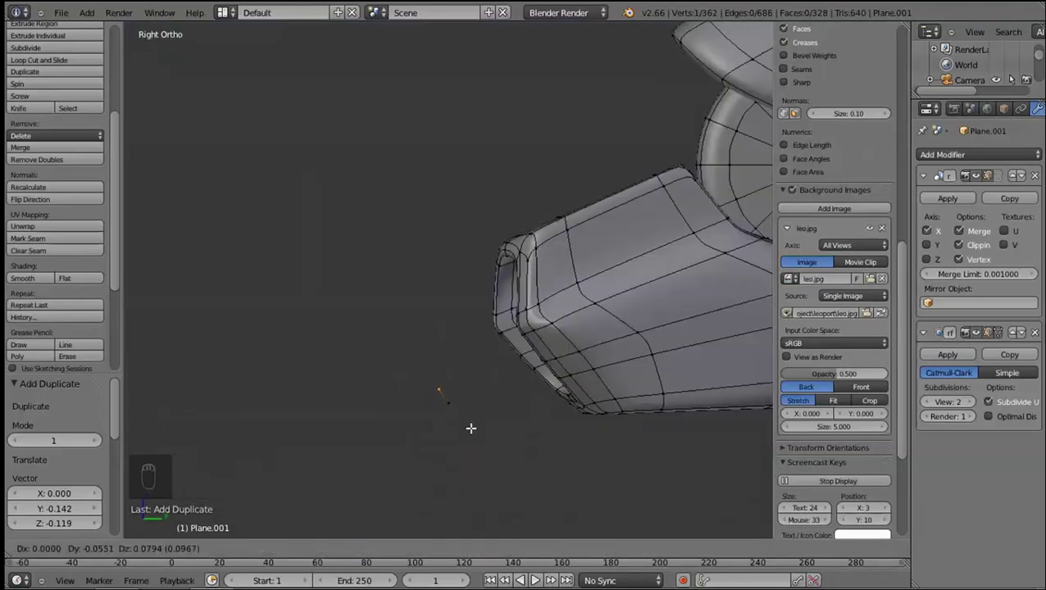
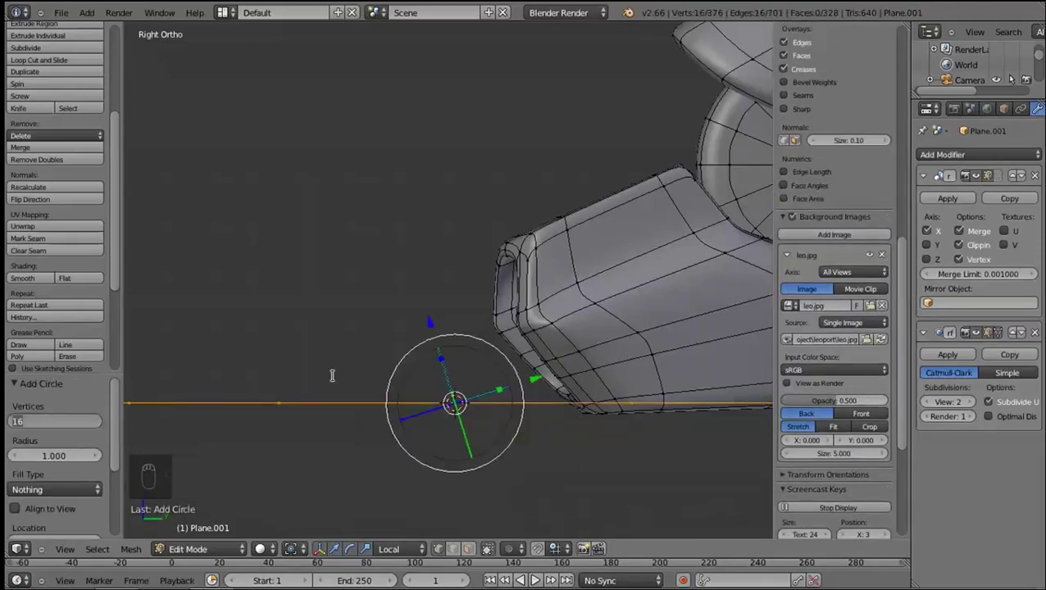
click(368, 390)
key(r)
click(625, 457)
key(s)
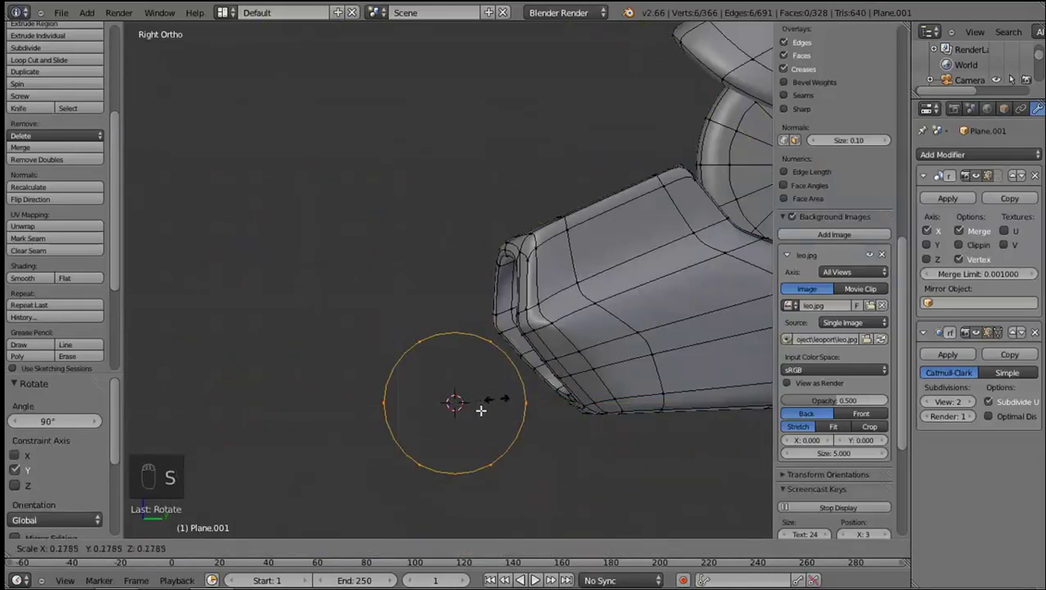
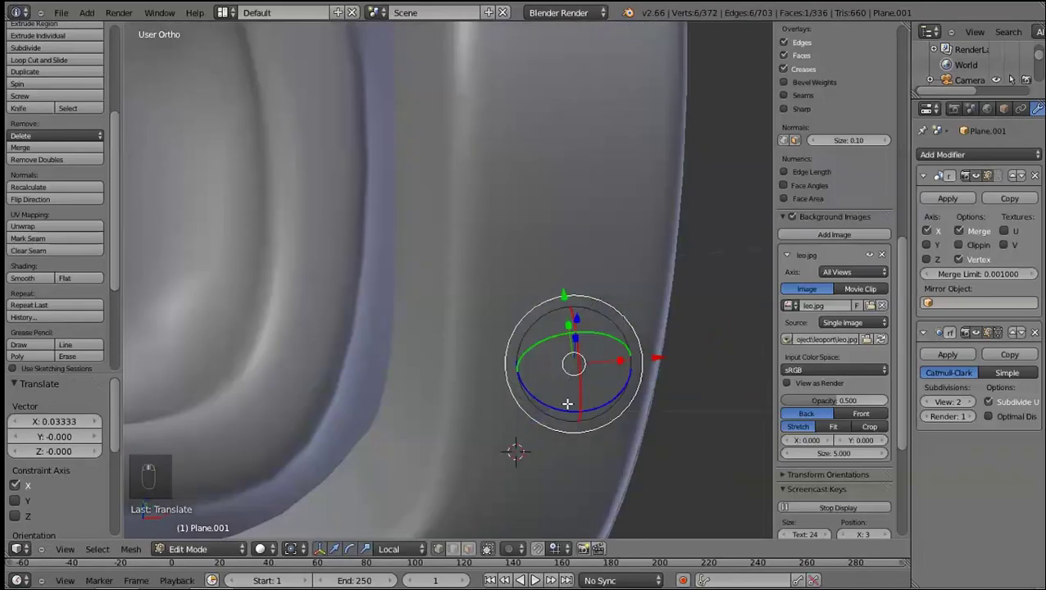
key(KP_3)
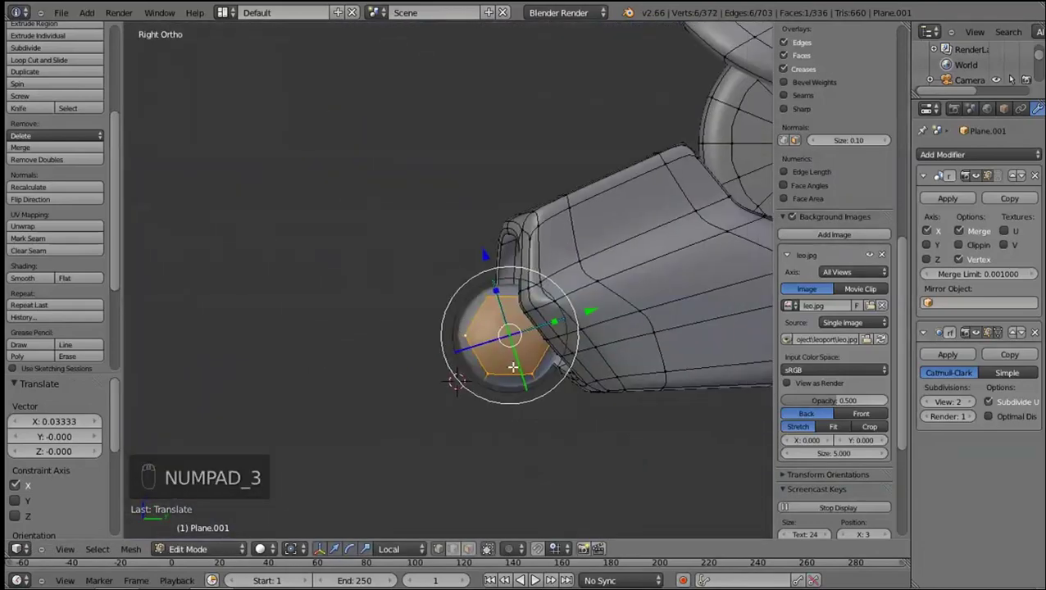
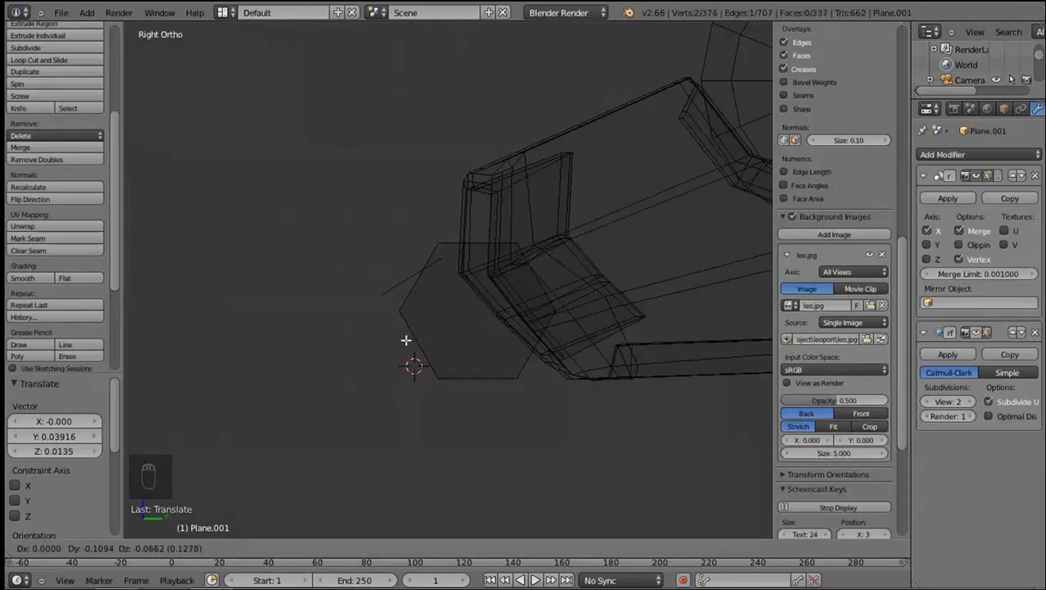
Extrude a zigzag claw outline point by point down the front of the toe block
click(413, 343)
key(g)
drag(408, 353, 403, 356)
key(e)
key(e)
drag(392, 344, 377, 322)
drag(349, 322, 317, 426)
key(e)
key(e)
key(e)
click(390, 430)
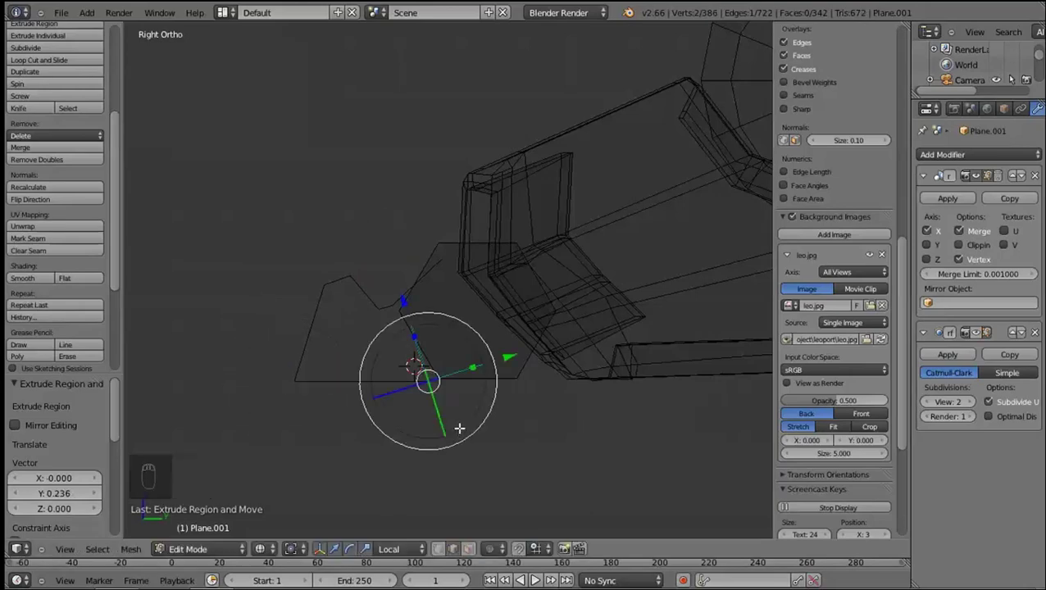
Extend the outline's end point and select the claw outline together with the filled circle face
key(r)
right_click(482, 395)
key(e)
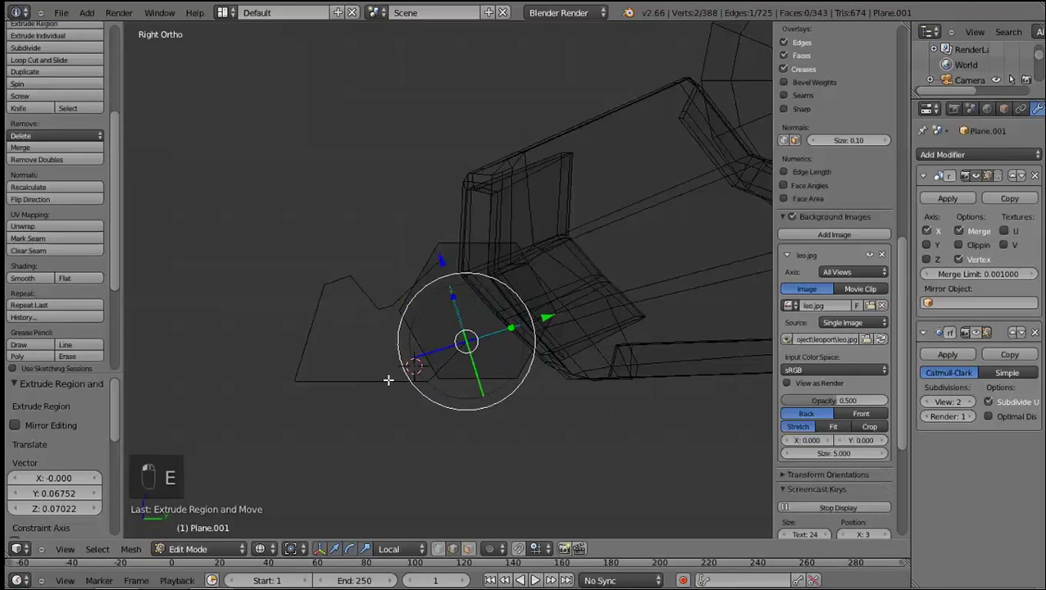
key(l)
key(g)
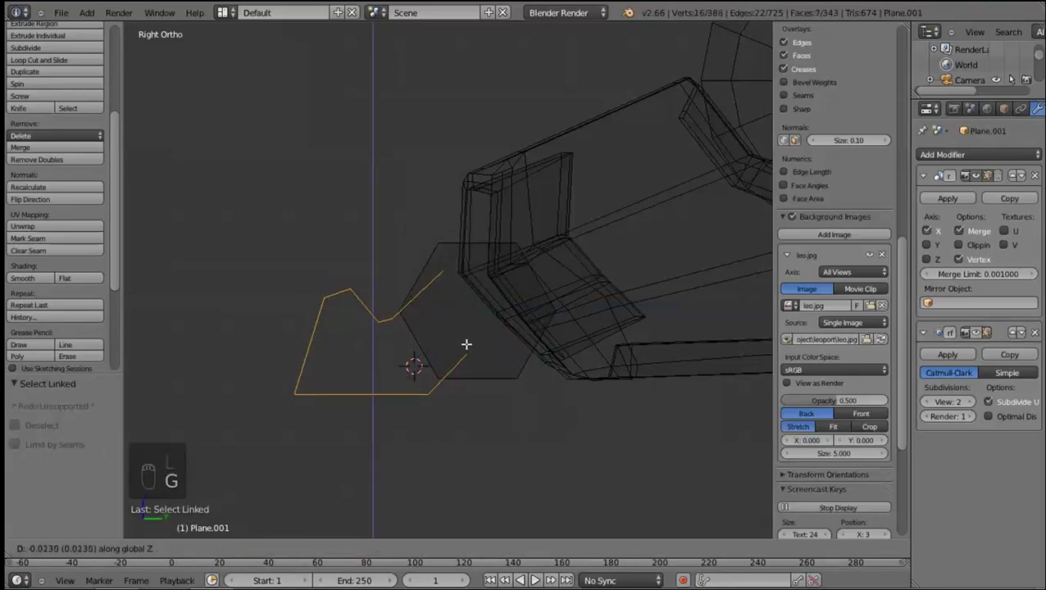
click(416, 312)
right_click(404, 309)
key(l)
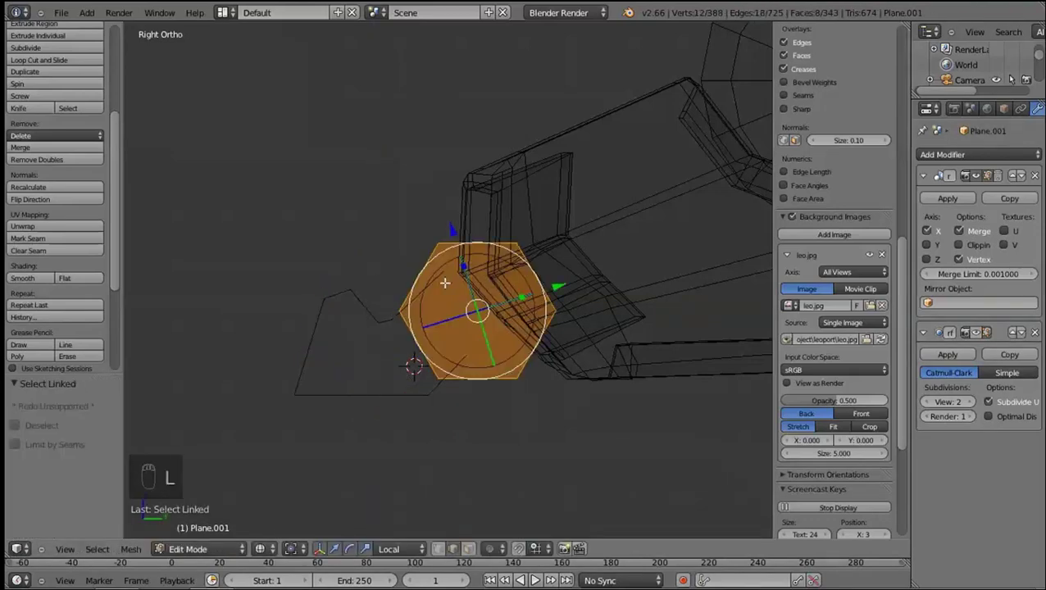
key(z)
Fill faces across the claw socket vertices and resize the claw geometry
middle_click(517, 303)
middle_click(461, 225)
click(462, 224)
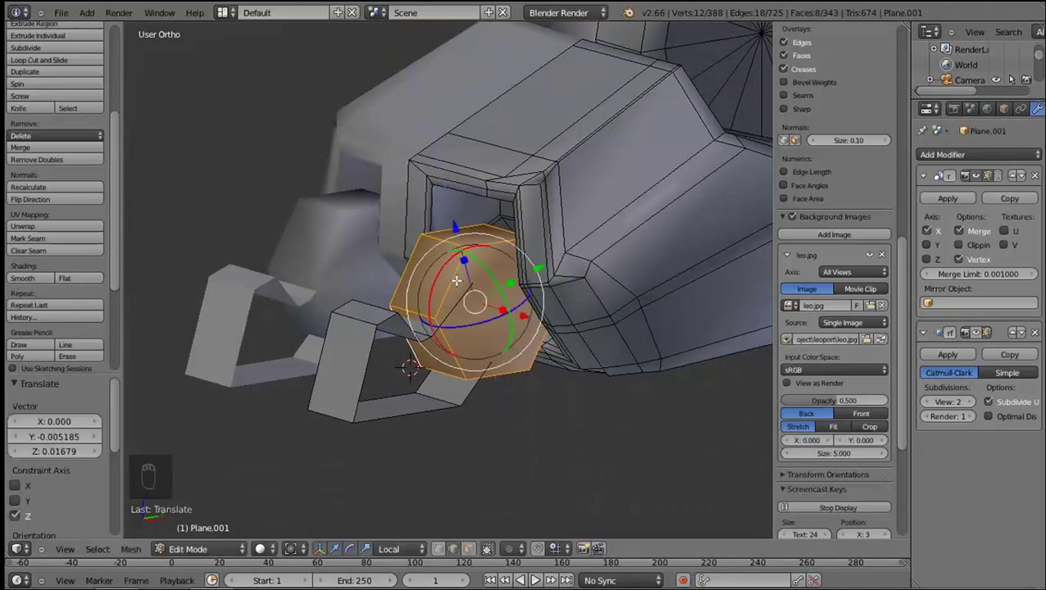
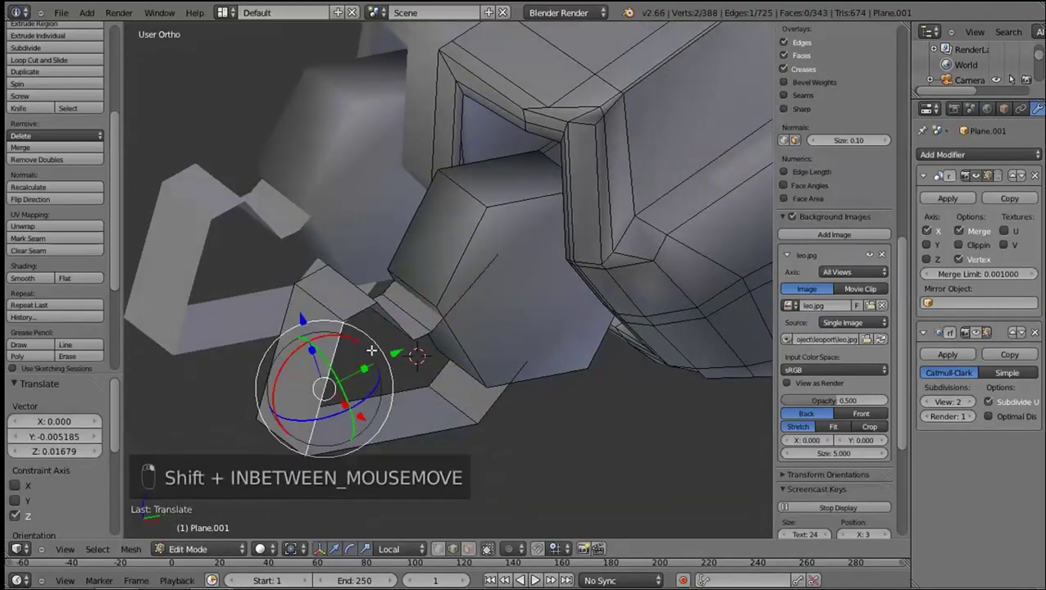
key(z)
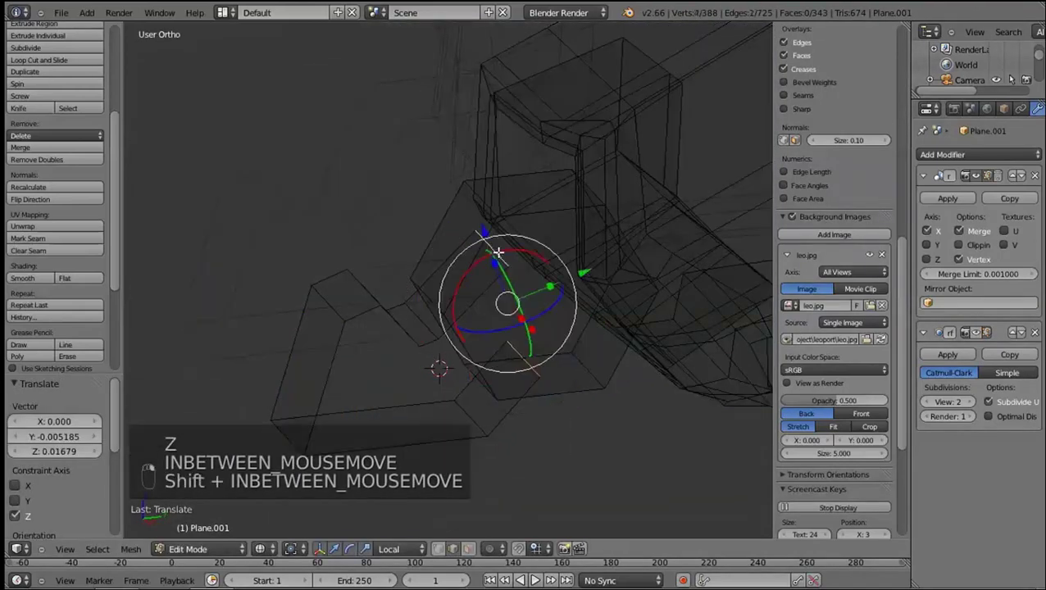
key(f)
key(z)
key(z)
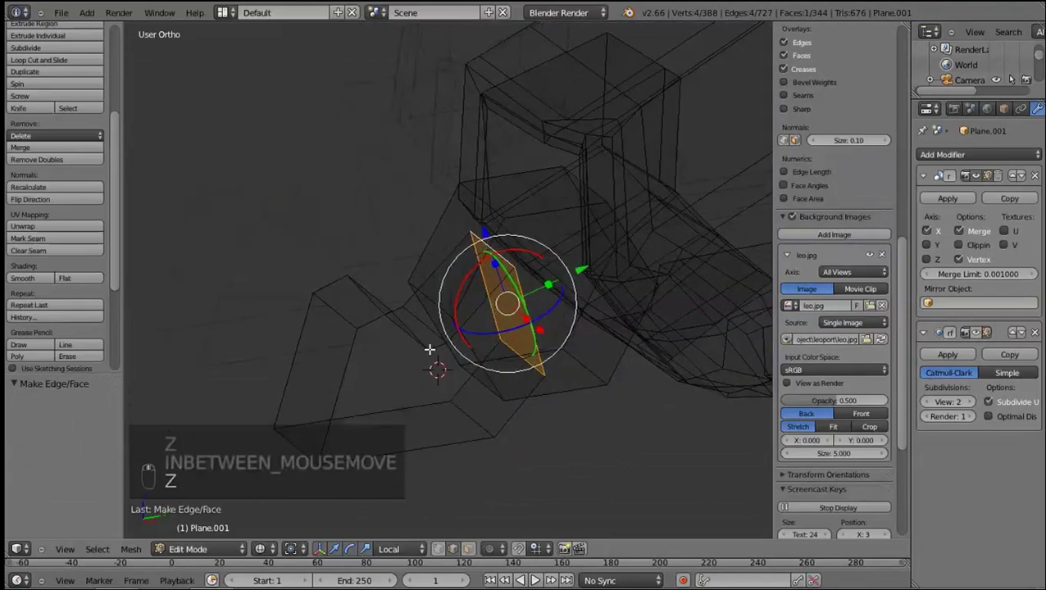
right_click(430, 345)
key(l)
drag(414, 373, 428, 357)
key(z)
Add edge loops to the claw piece and the toe block, sliding the toe loop near the edge in wireframe
drag(355, 322, 355, 436)
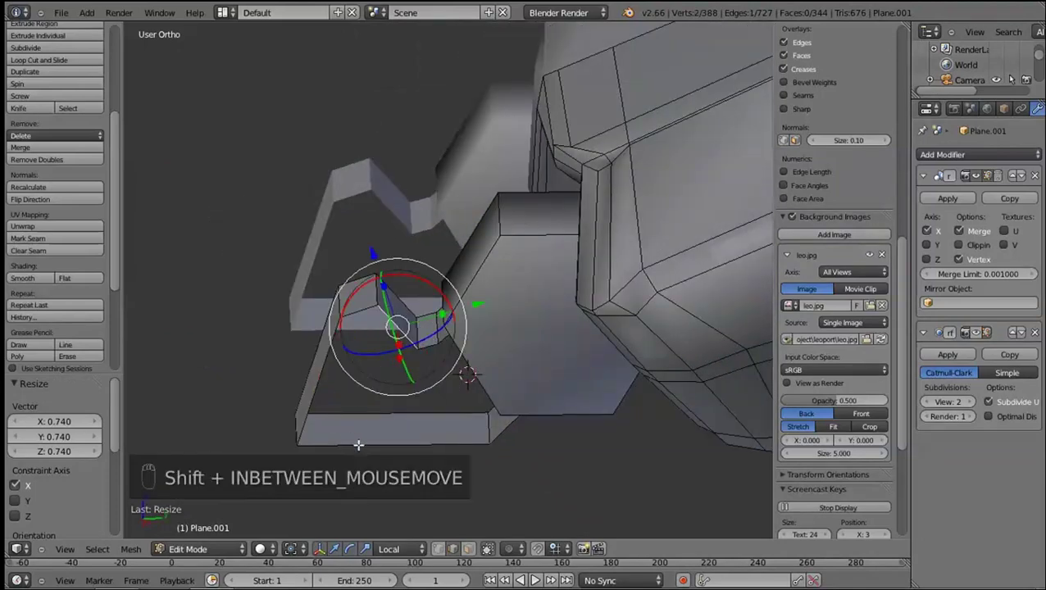
key(ctrl+shift+r)
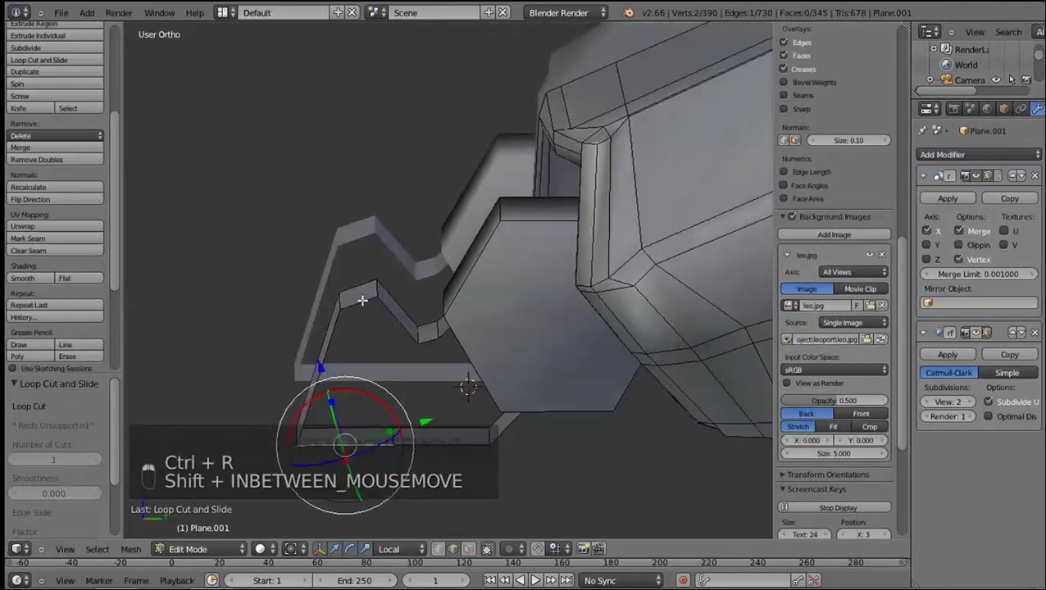
key(f)
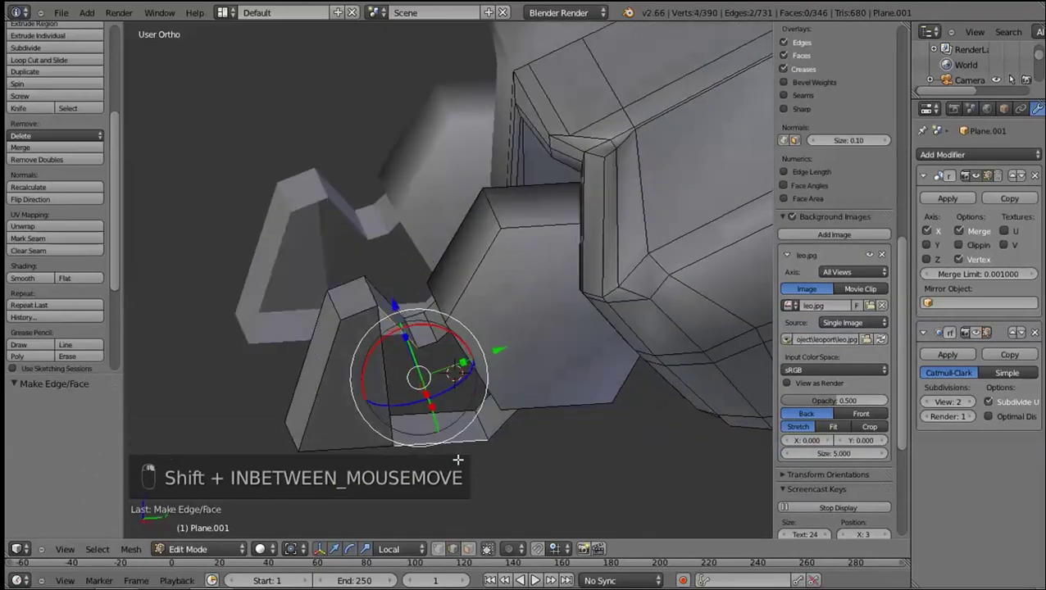
key(shift+e)
key(f)
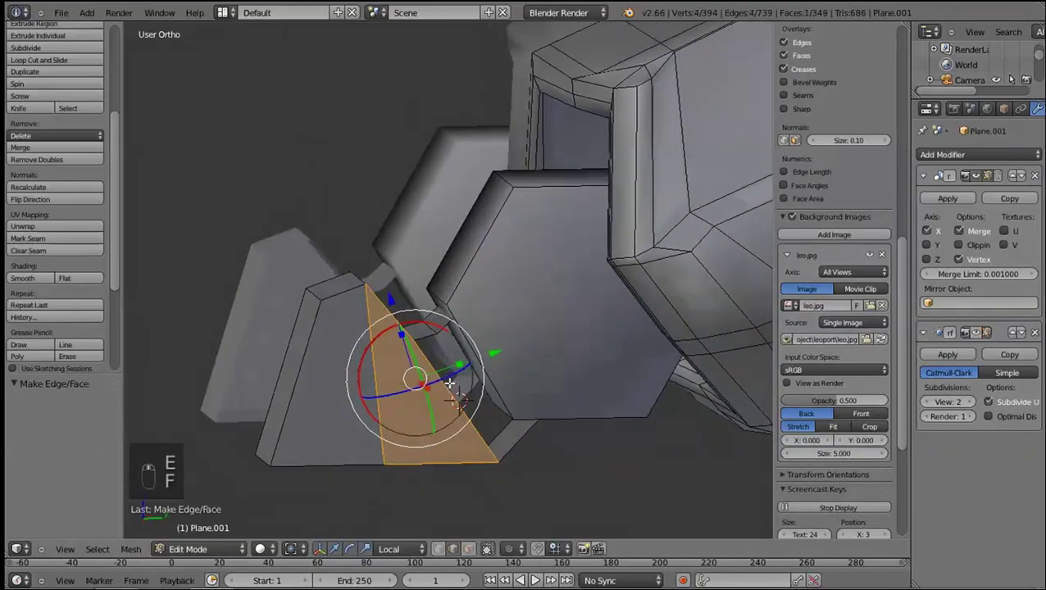
key(z)
key(ctrl+r)
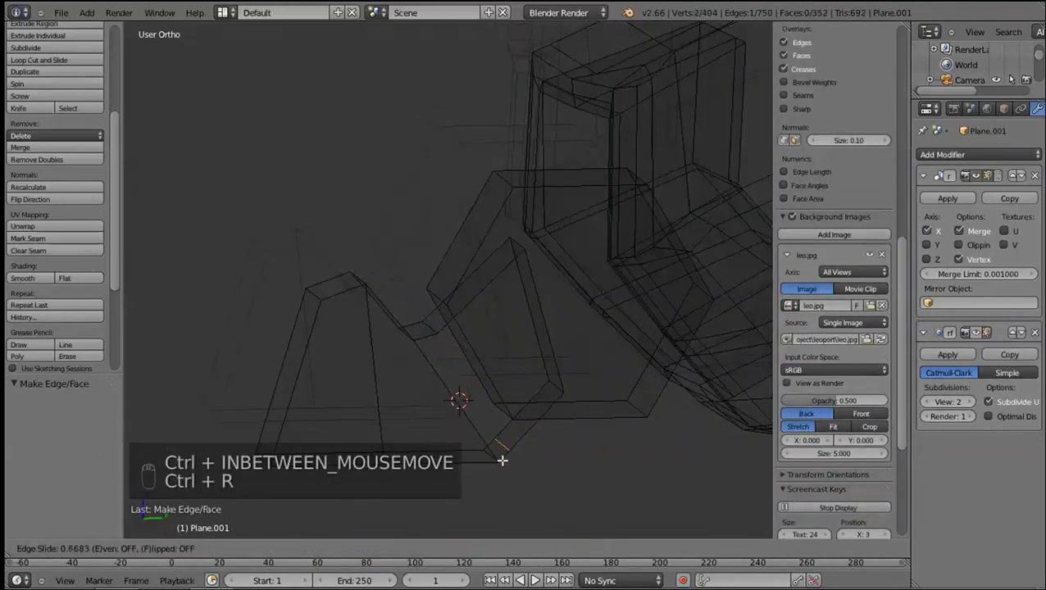
click(423, 559)
click(598, 447)
key(shift+f)
key(ctrl+z)
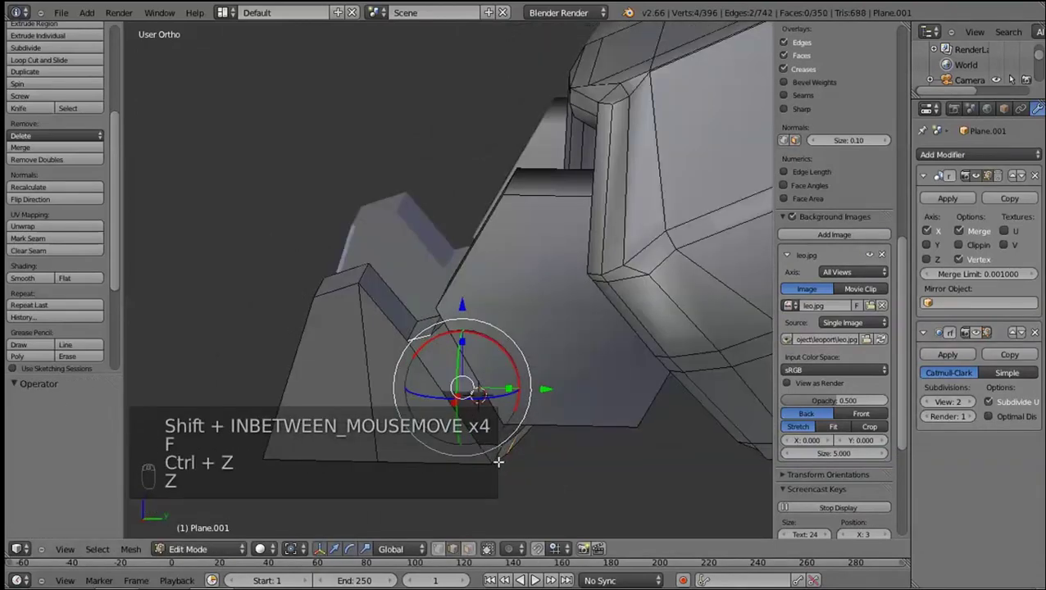
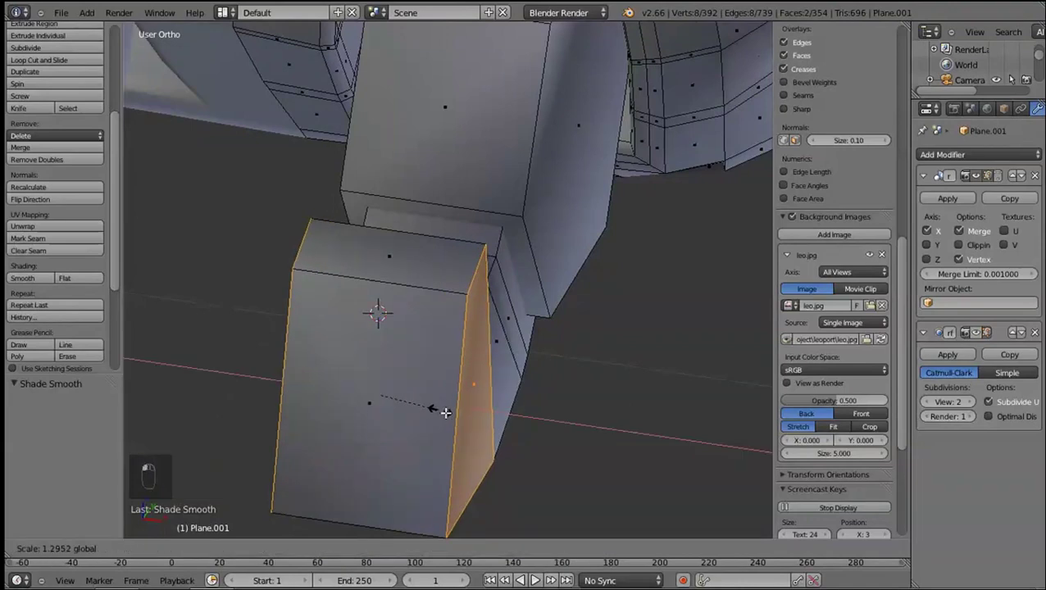
Add loop cuts across the toe and around the ankle disc from the side view
middle_click(481, 431)
right_click(480, 400)
click(873, 342)
key(KP_3)
key(ctrl+r)
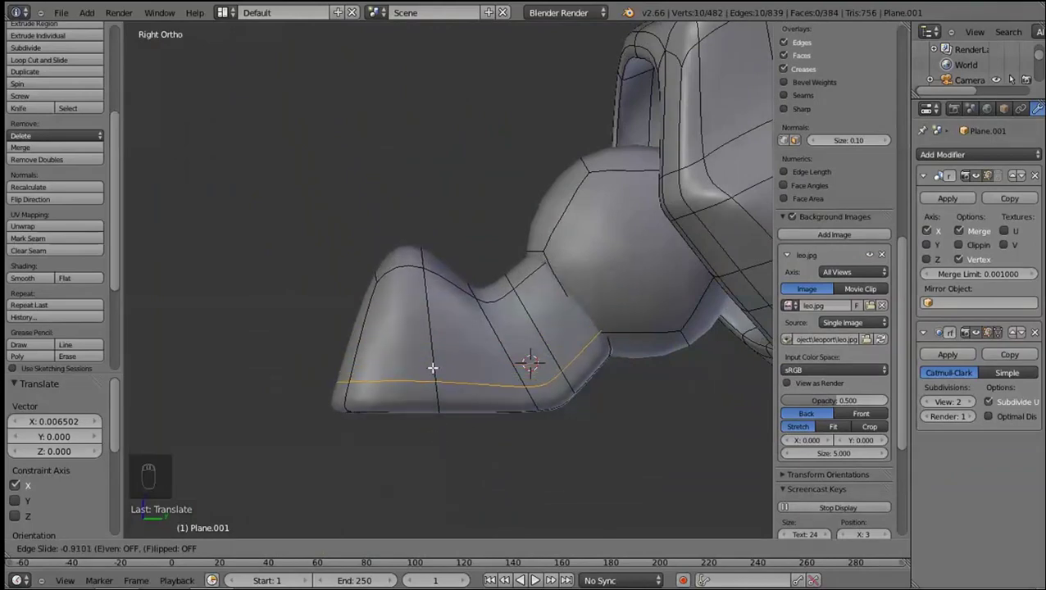
key(ctrl+r)
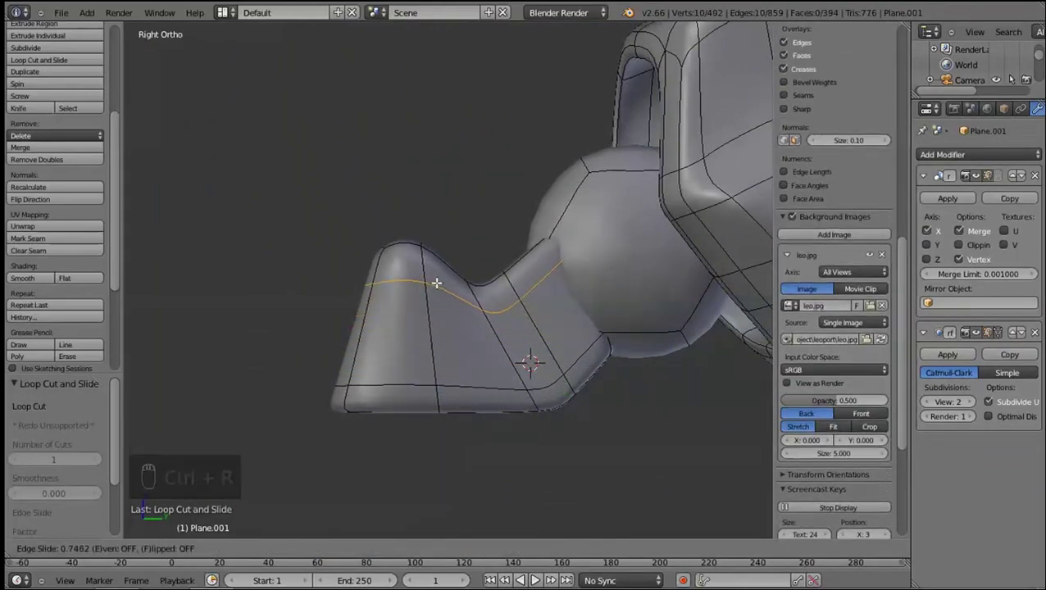
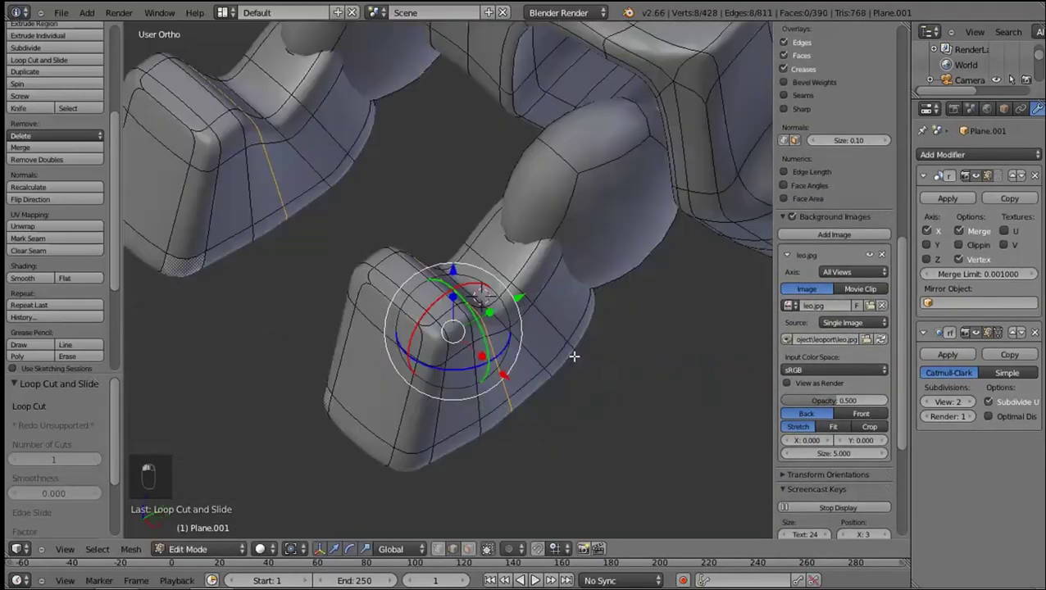
key(ctrl+r)
Select the ankle disc's rim loop and its connected block, ready to tighten it
drag(566, 156, 574, 266)
click(614, 223)
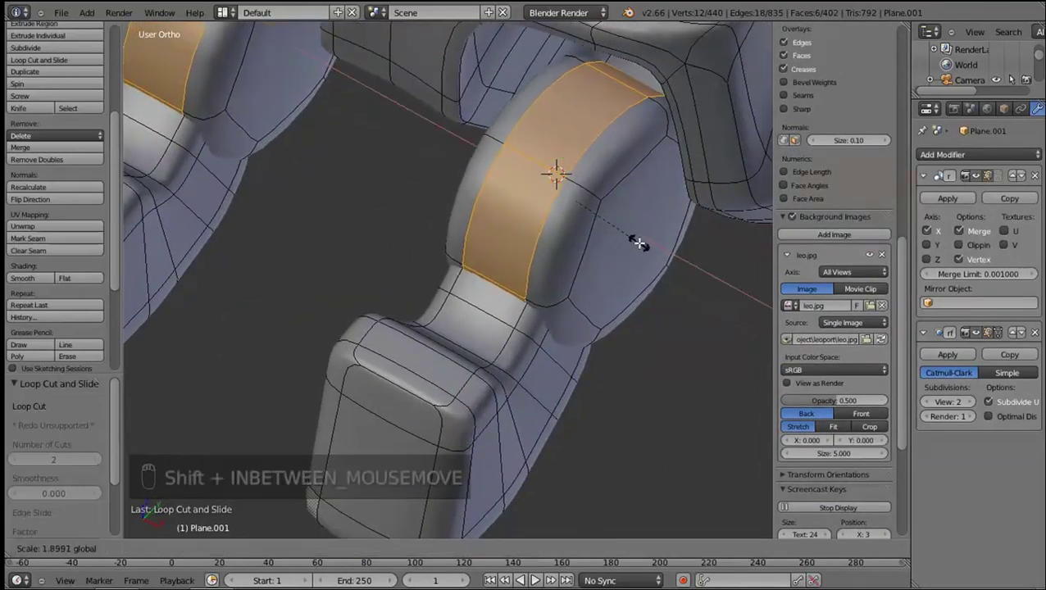
drag(799, 318, 631, 229)
key(l)
click(616, 224)
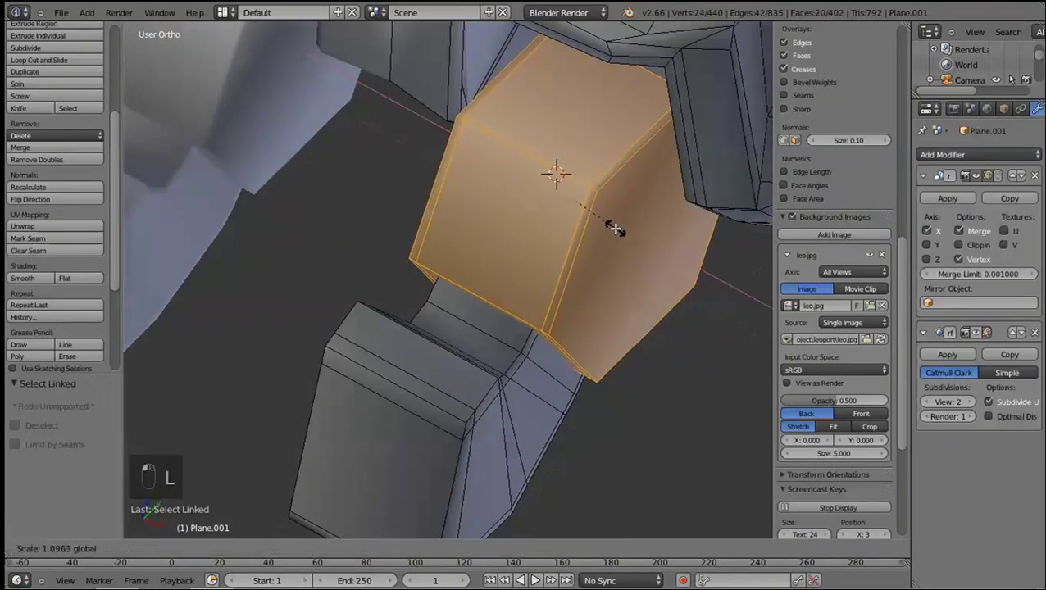
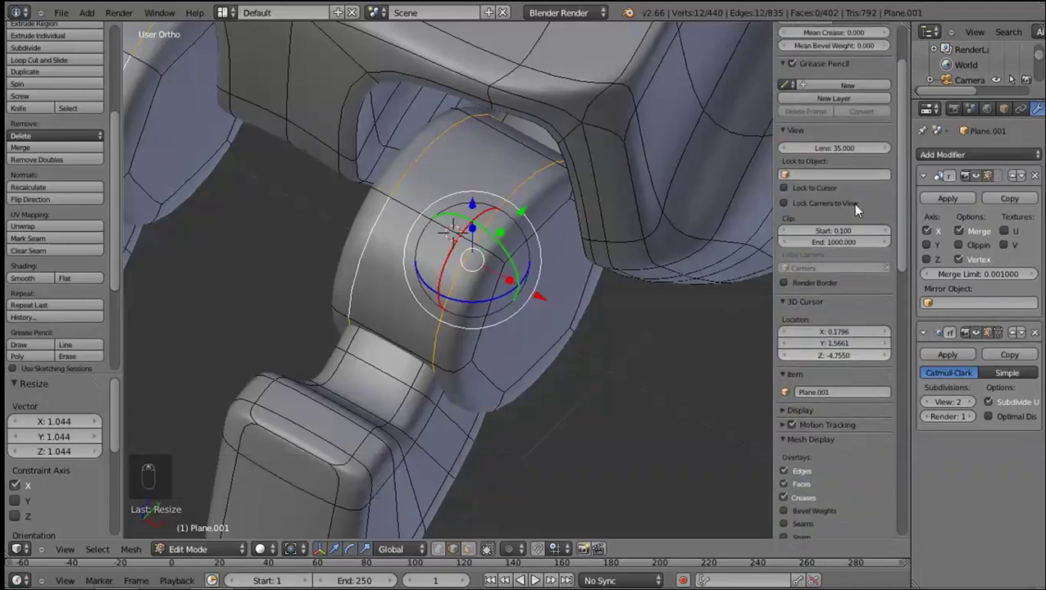
Tighten the ankle disc rim with a loop cut and check it under subdivision in object mode
key(Tab)
key(KP_3)
key(Tab)
key(ctrl+r)
drag(433, 289, 446, 223)
key(ctrl+z)
click(827, 113)
key(Tab)
key(Tab)
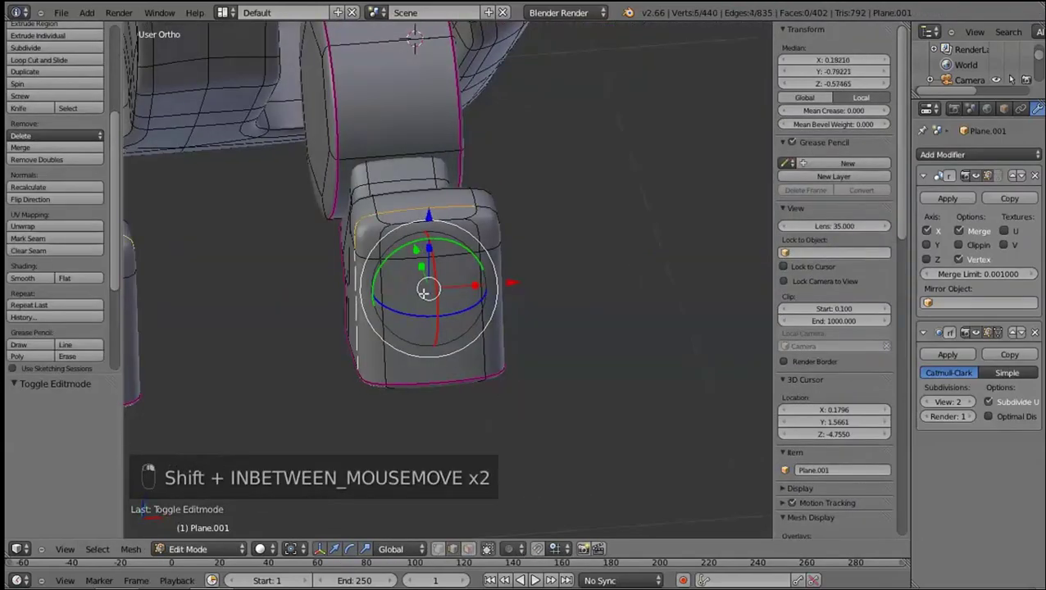
key(Tab)
key(Tab)
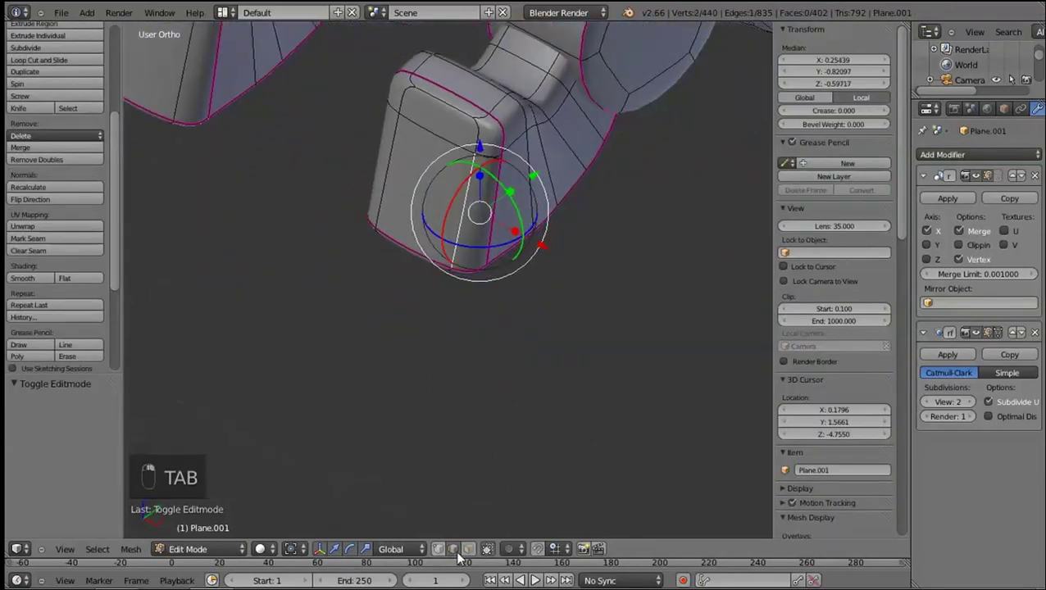
Select the claw socket edges, using see-through shading to reach hidden ones, and crease them
click(432, 256)
click(431, 177)
right_click(390, 165)
middle_click(400, 285)
middle_click(408, 266)
key(z)
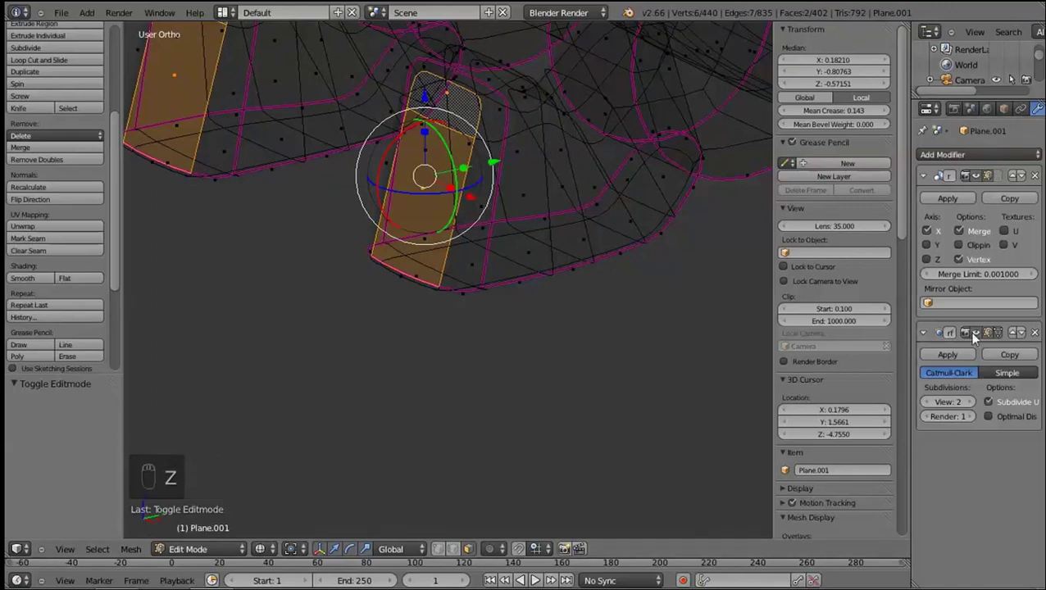
middle_click(975, 333)
key(z)
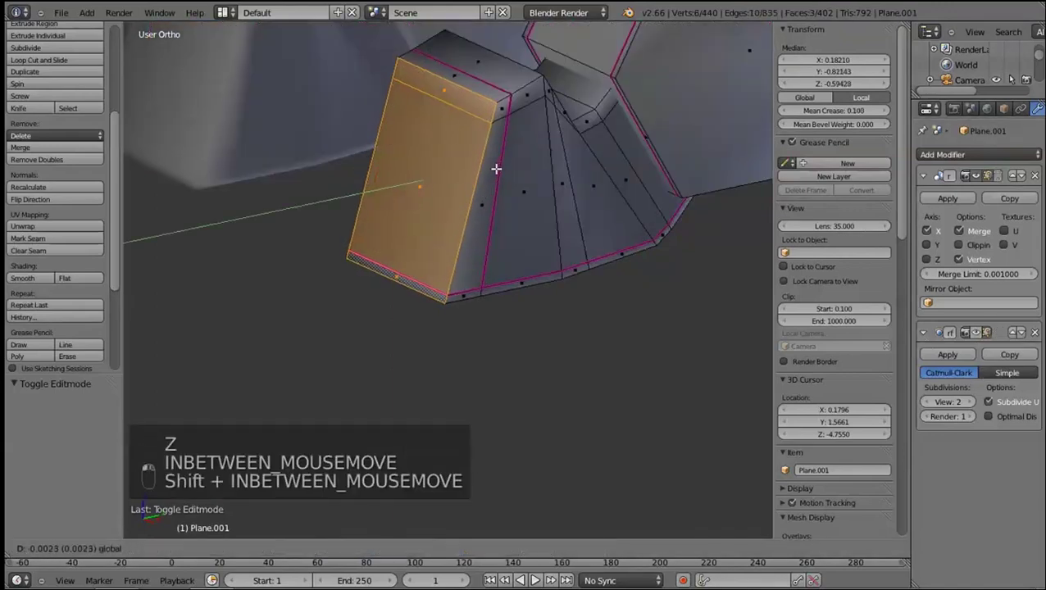
click(440, 192)
key(z)
key(z)
click(636, 273)
key(e)
Inset the toe block's socket face, push it inward, and preview the recess under subdivision
click(503, 247)
key(s)
click(494, 237)
key(e)
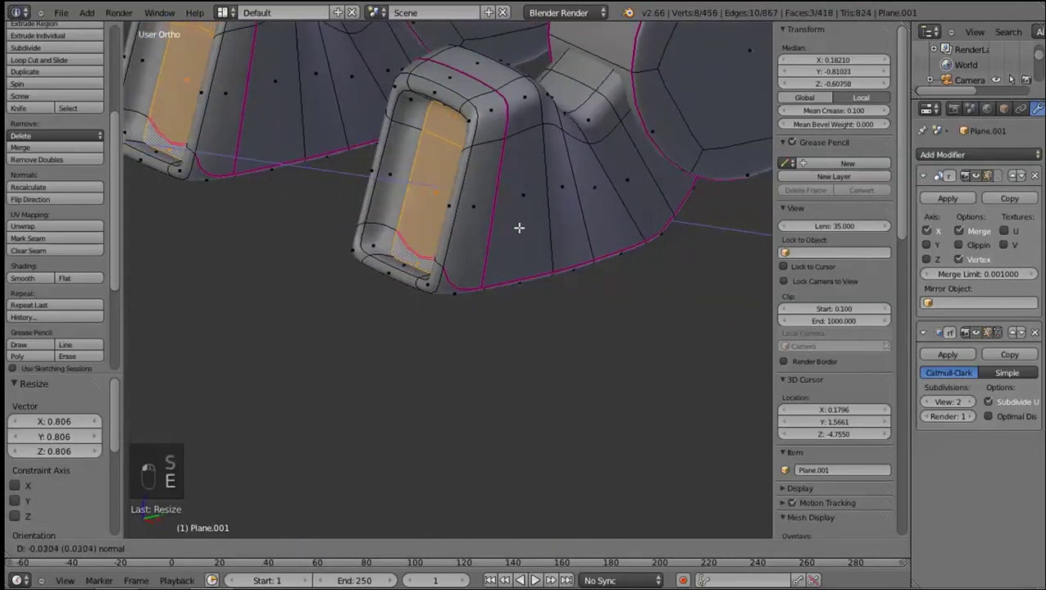
drag(468, 222, 527, 349)
key(KP_3)
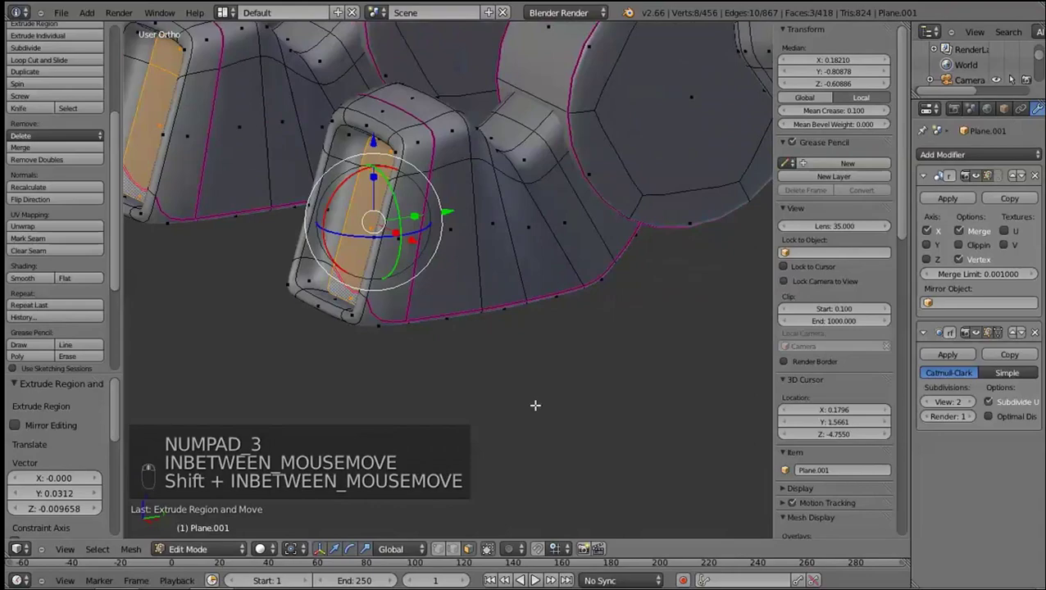
key(Tab)
key(Tab)
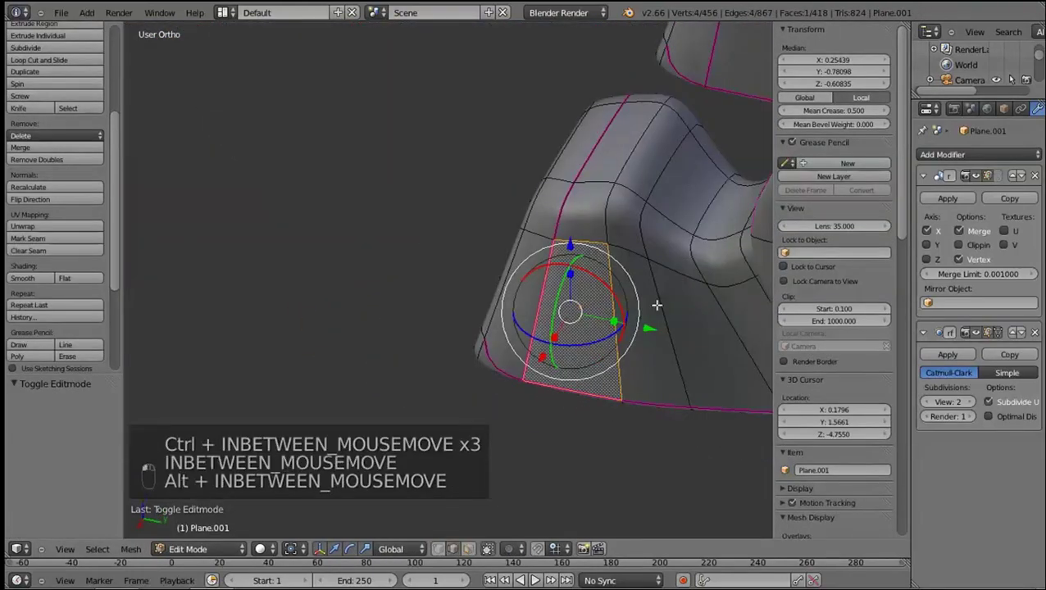
key(Tab)
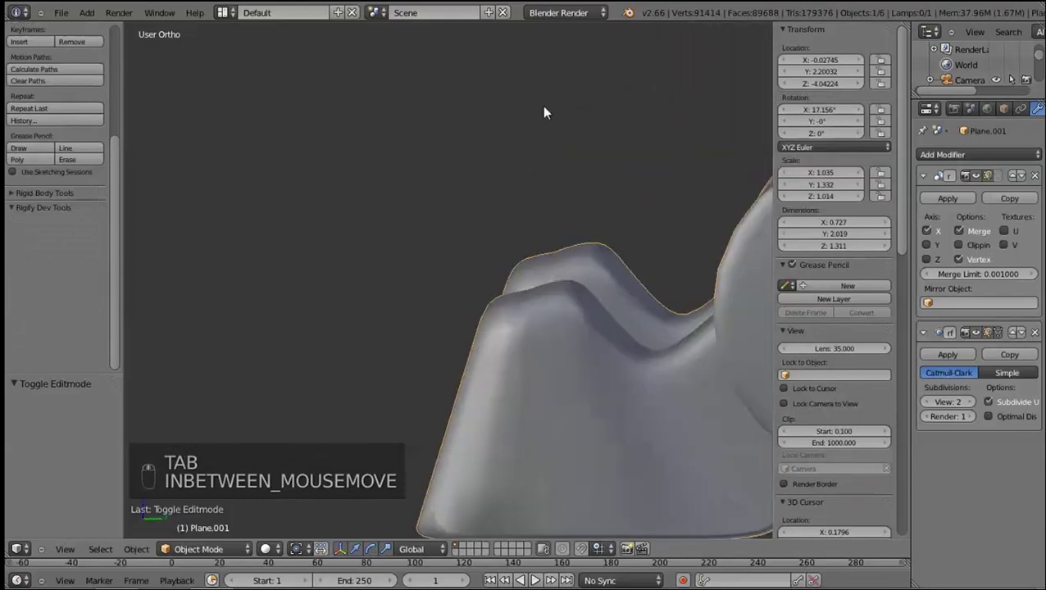
key(Tab)
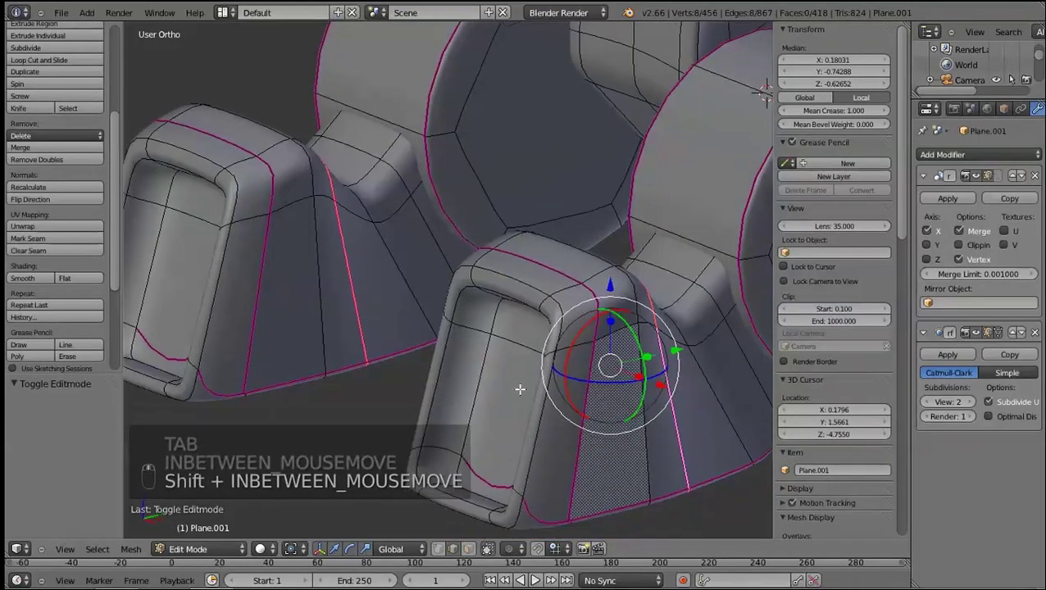
Select the remaining claw socket faces and recess them the same way
right_click(493, 404)
middle_click(497, 396)
right_click(523, 317)
right_click(521, 314)
key(KP_2)
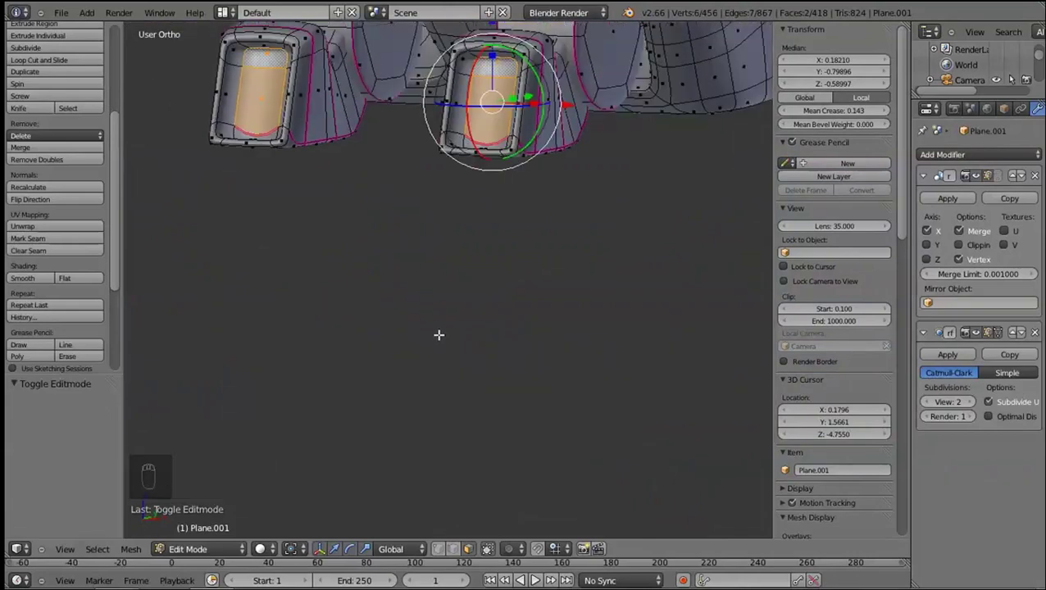
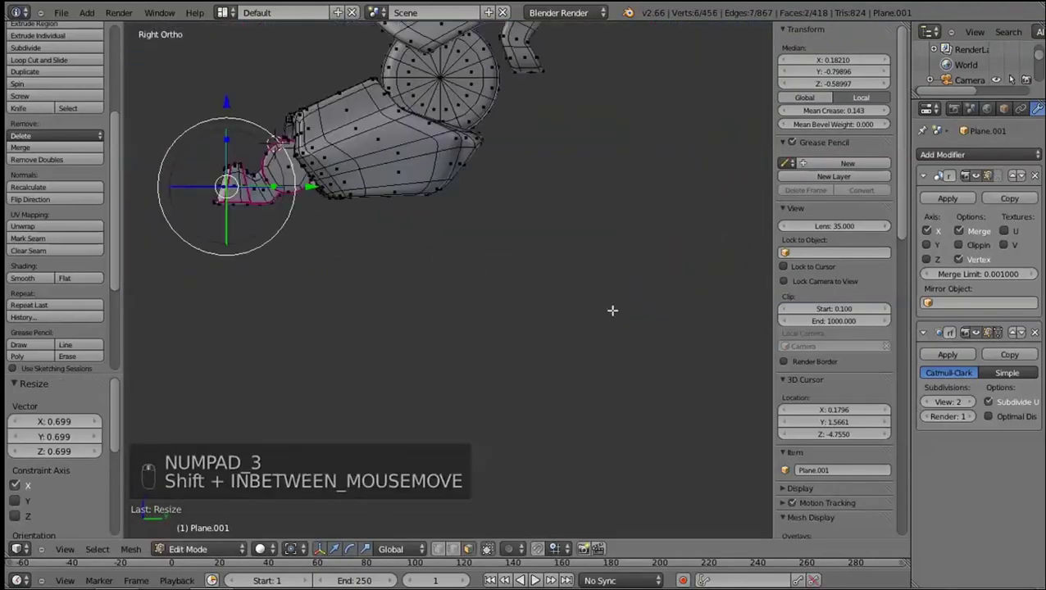
Preview the foot, then enlarge the selected claw socket and move it along its length
key(Tab)
key(Tab)
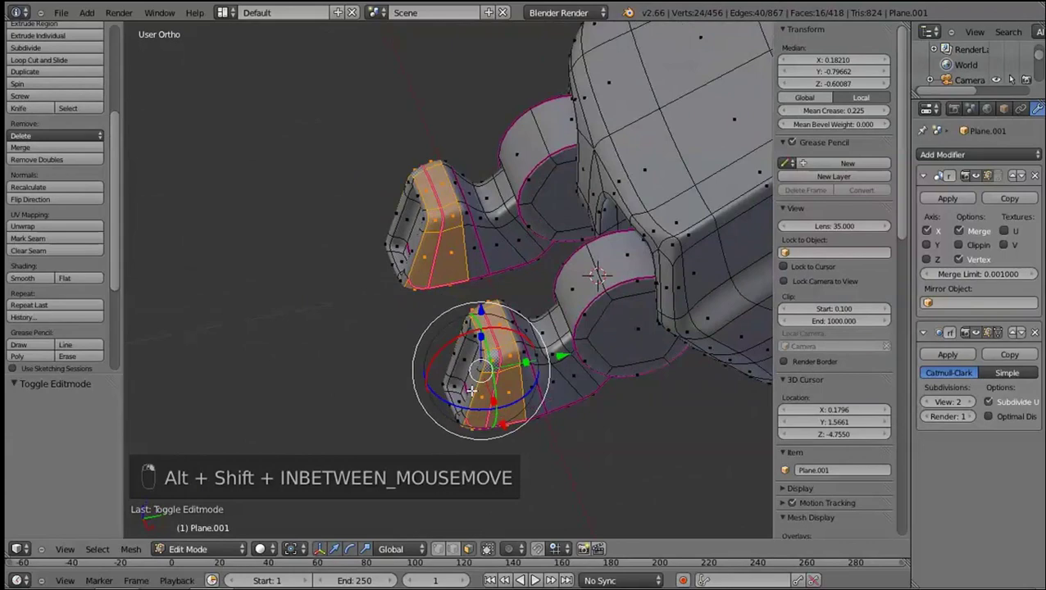
key(s)
key(s)
key(s)
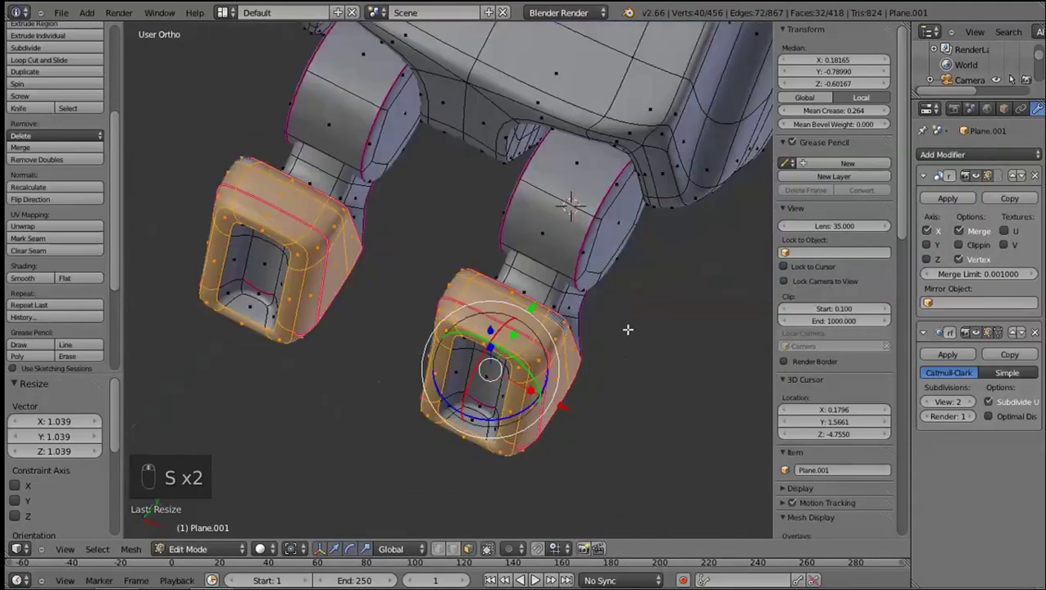
key(KP_3)
key(s)
drag(527, 331, 510, 351)
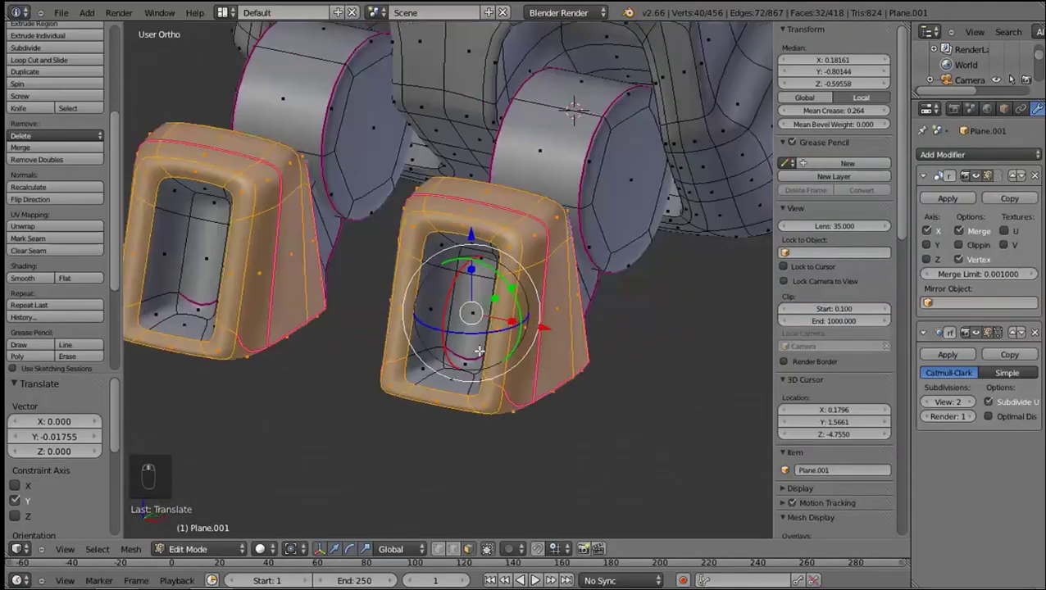
Duplicate socket faces into a claw, slide it along the toe and scale it inside the socket
middle_click(473, 266)
click(477, 255)
key(shift+KP_3)
middle_click(461, 286)
key(shift+d)
key(z)
key(e)
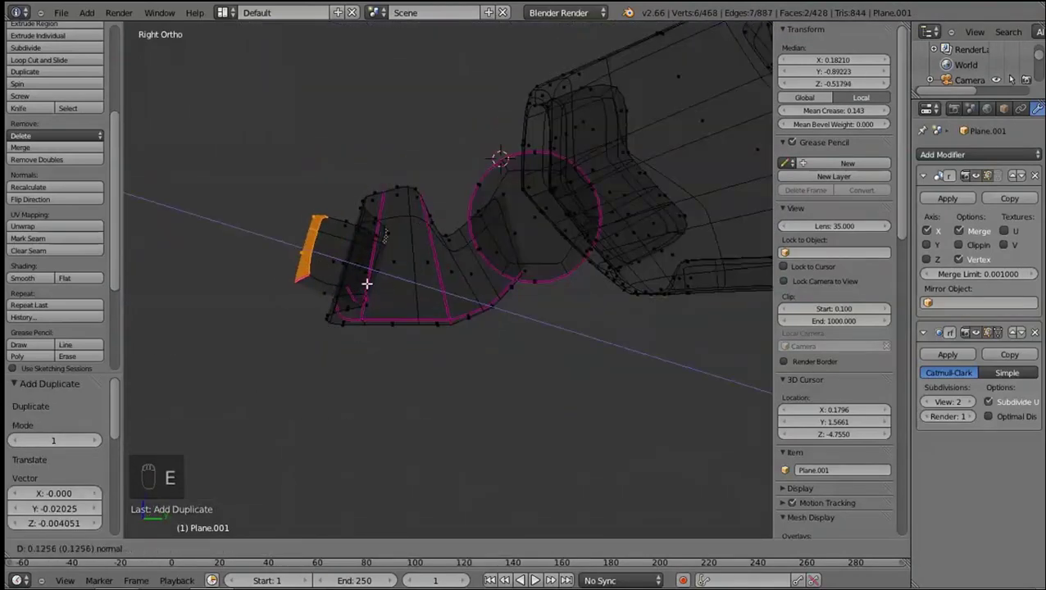
key(g)
drag(345, 286, 350, 340)
key(z)
key(ctrl+r)
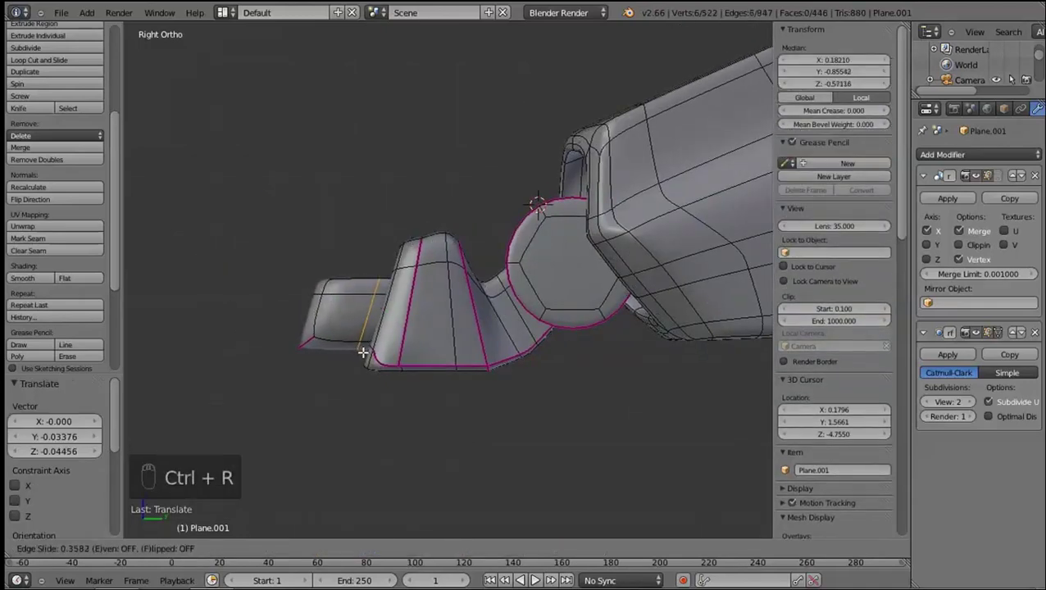
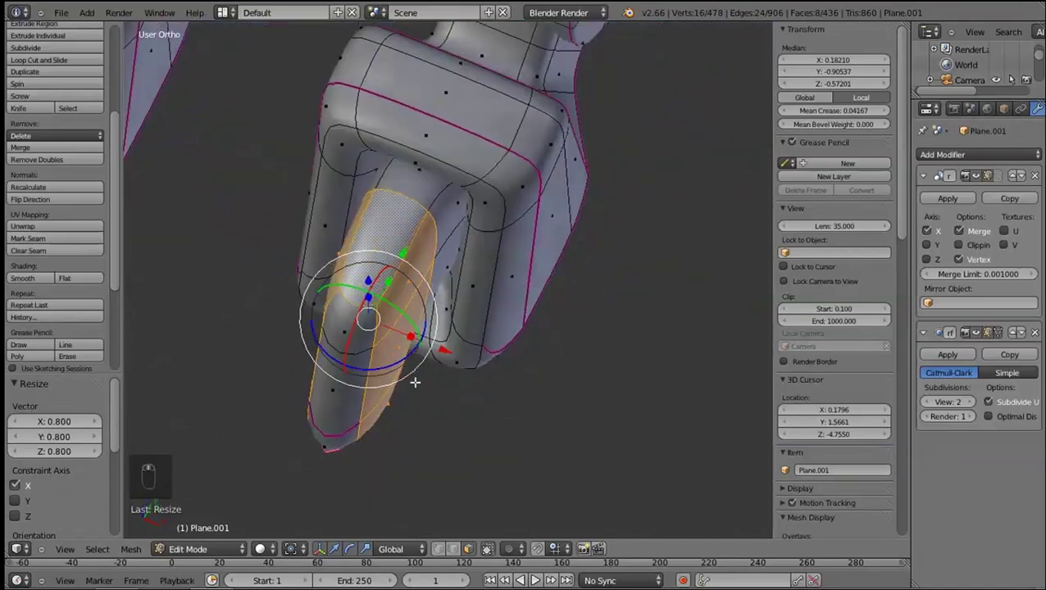
key(ctrl+z)
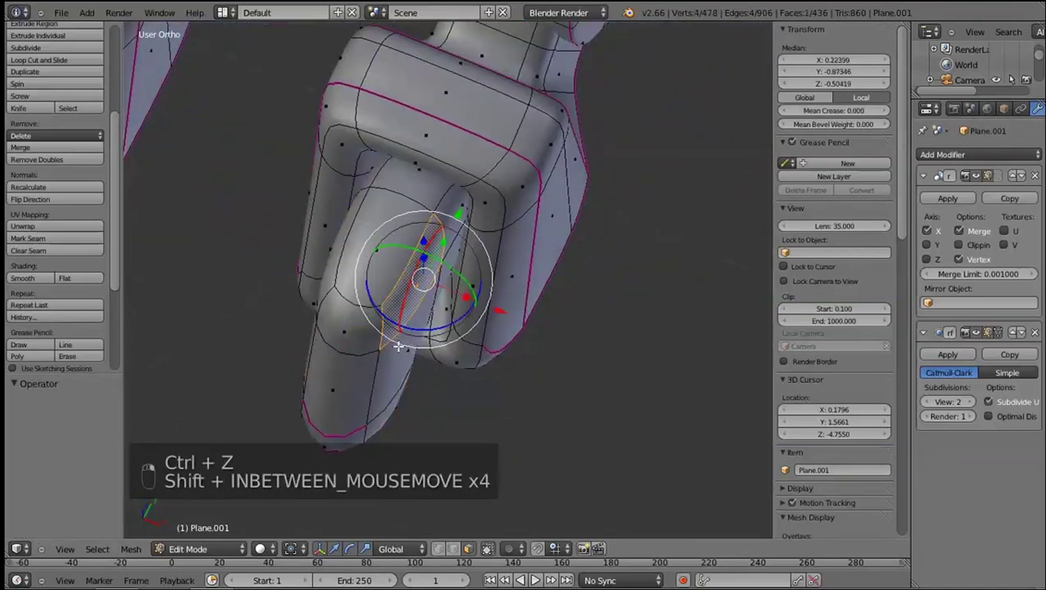
Tilt the claw inside its socket and check the result under subdivision
key(shift+r)
click(444, 356)
middle_click(453, 295)
middle_click(343, 378)
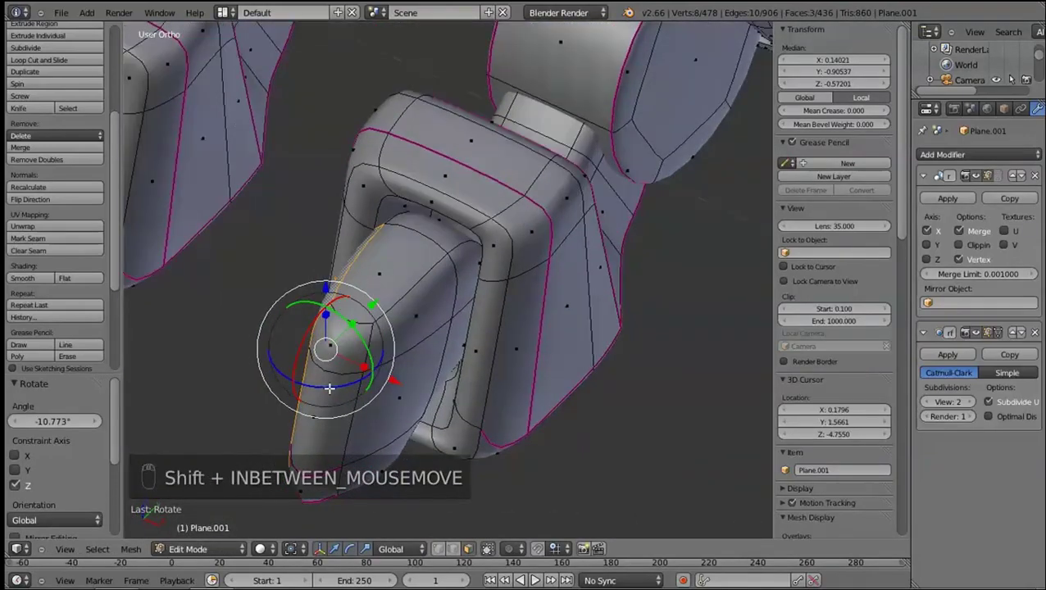
click(339, 385)
middle_click(361, 427)
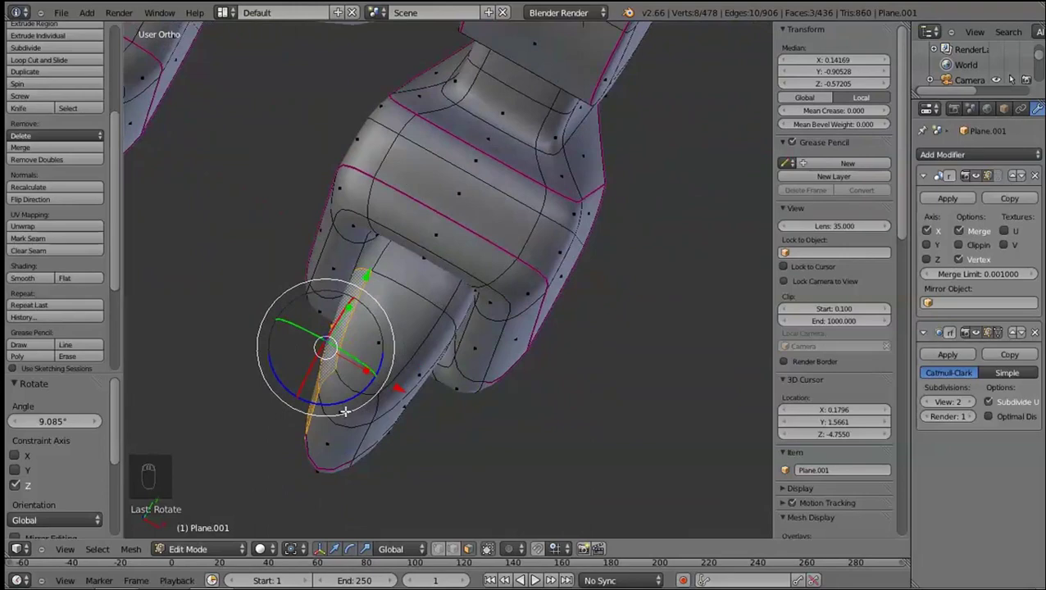
drag(358, 398, 419, 402)
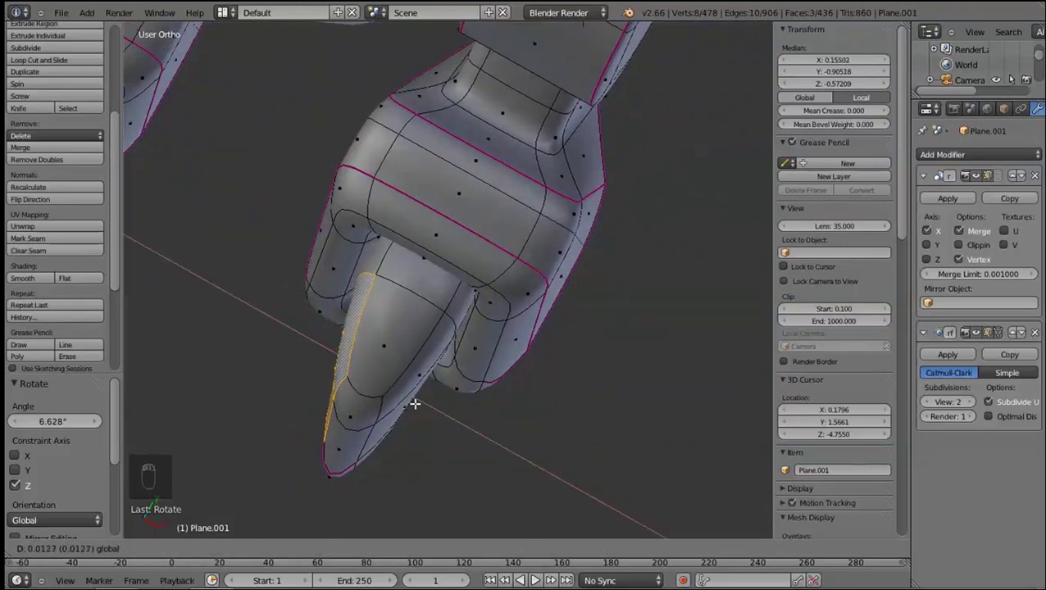
drag(342, 384, 354, 360)
key(ctrl+r)
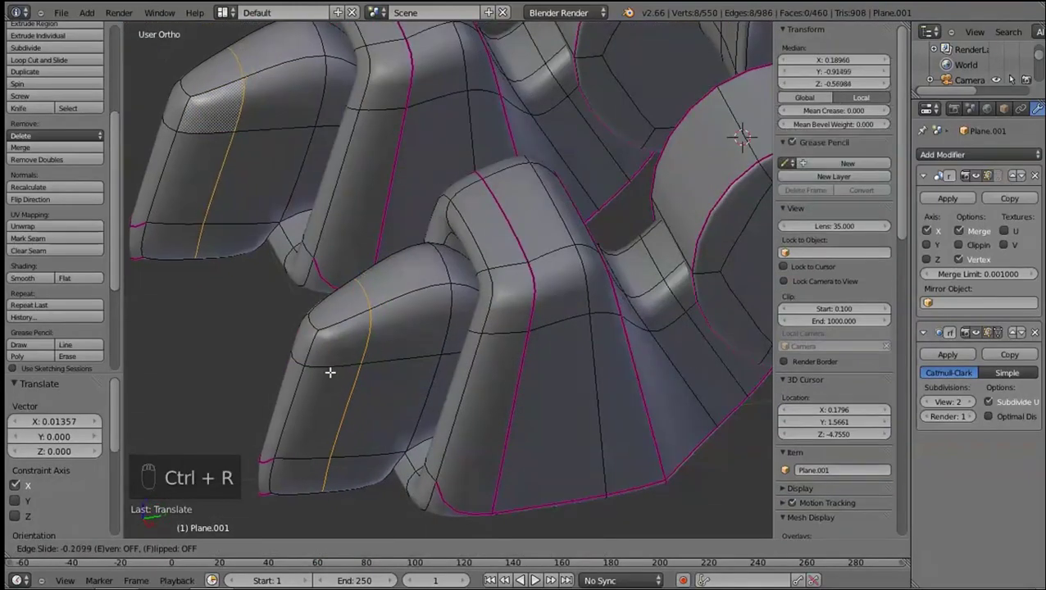
key(Tab)
key(Tab)
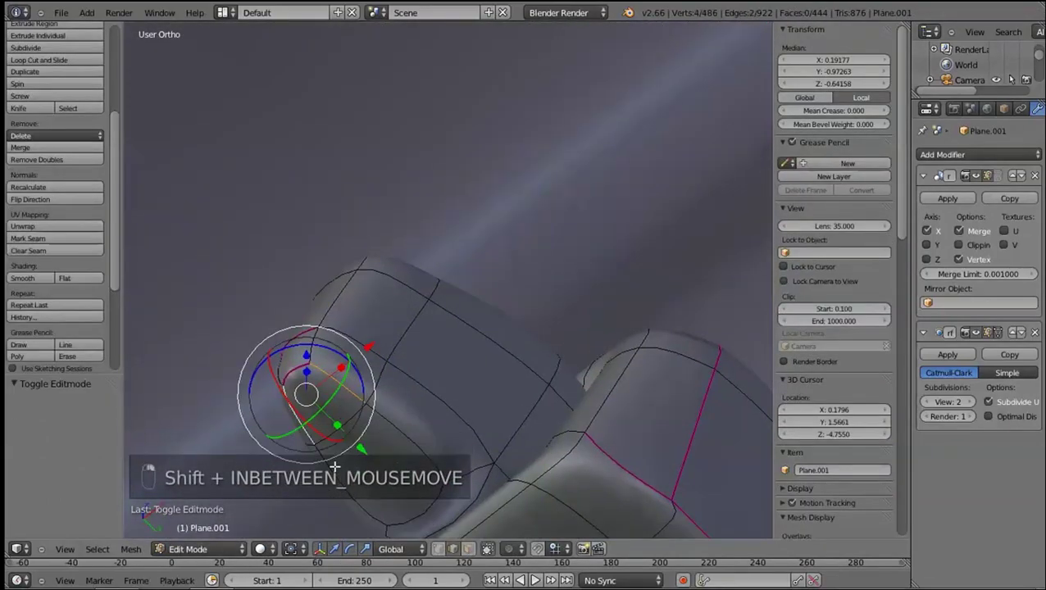
Try rotating the toe edges, undo the attempts, and repeatedly preview the smoothed foot in object mode
middle_click(403, 470)
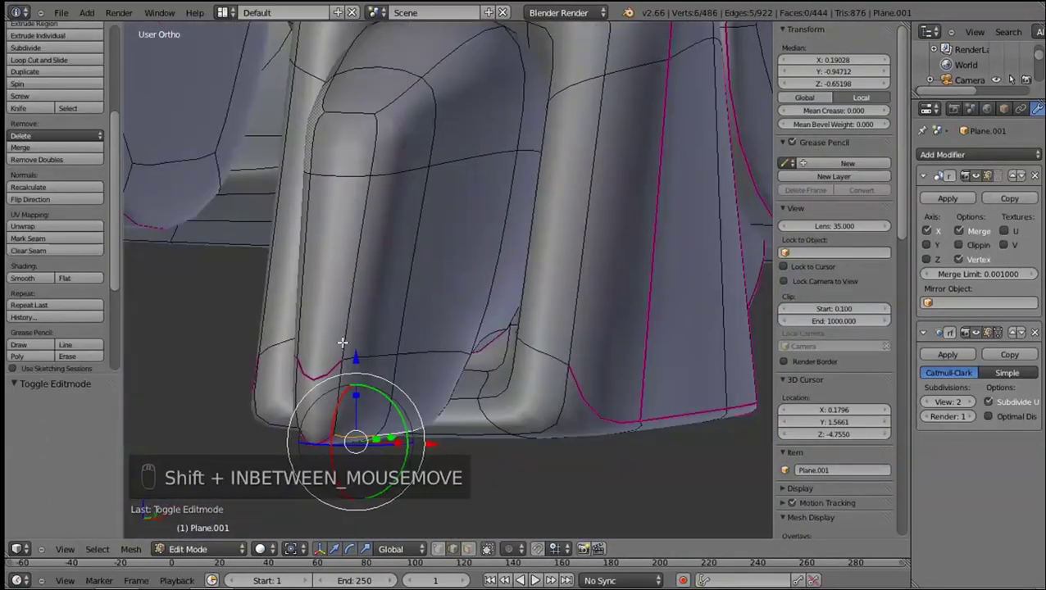
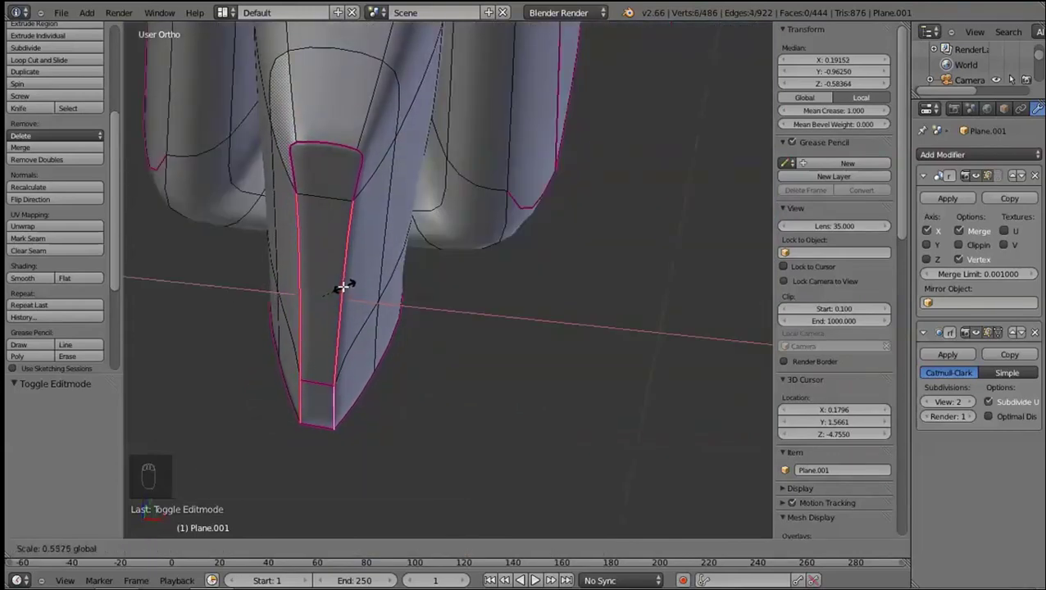
drag(353, 423, 367, 332)
click(367, 333)
key(ctrl+z)
key(r)
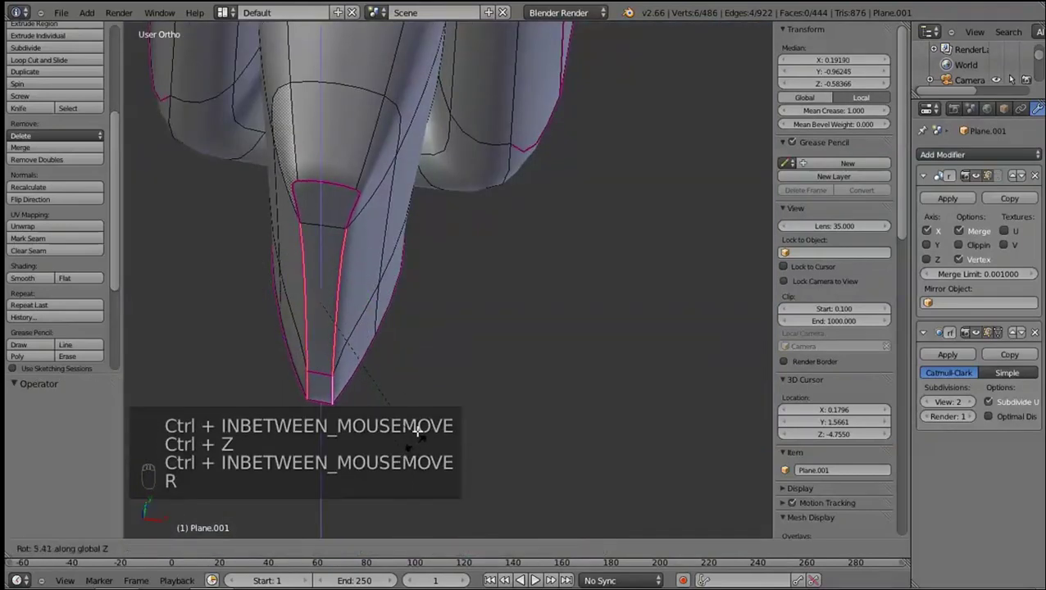
key(z)
drag(386, 354, 371, 268)
key(z)
key(ctrl+z)
key(Tab)
key(Tab)
key(Tab)
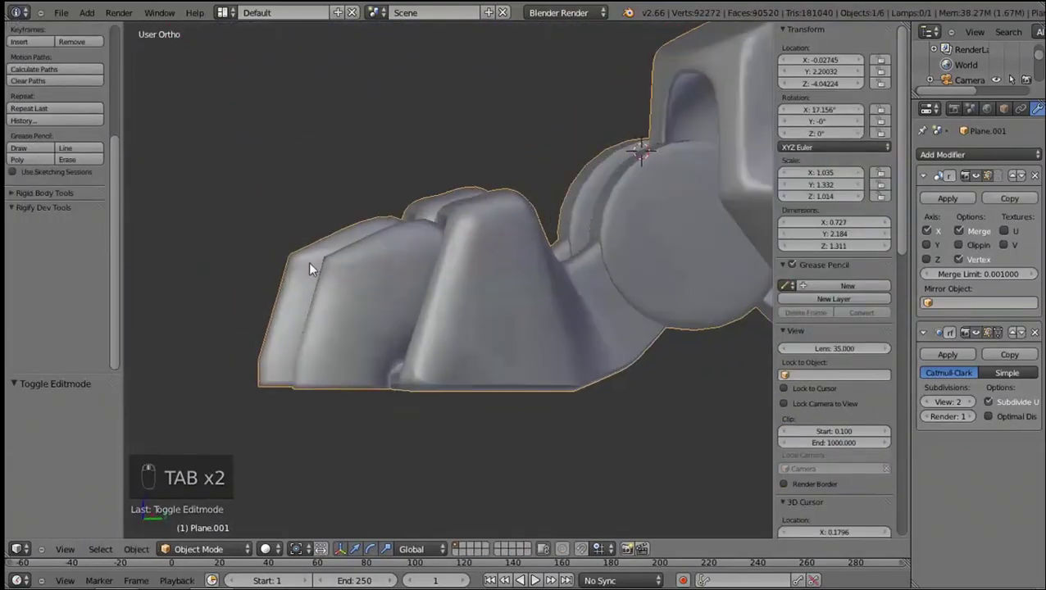
key(Tab)
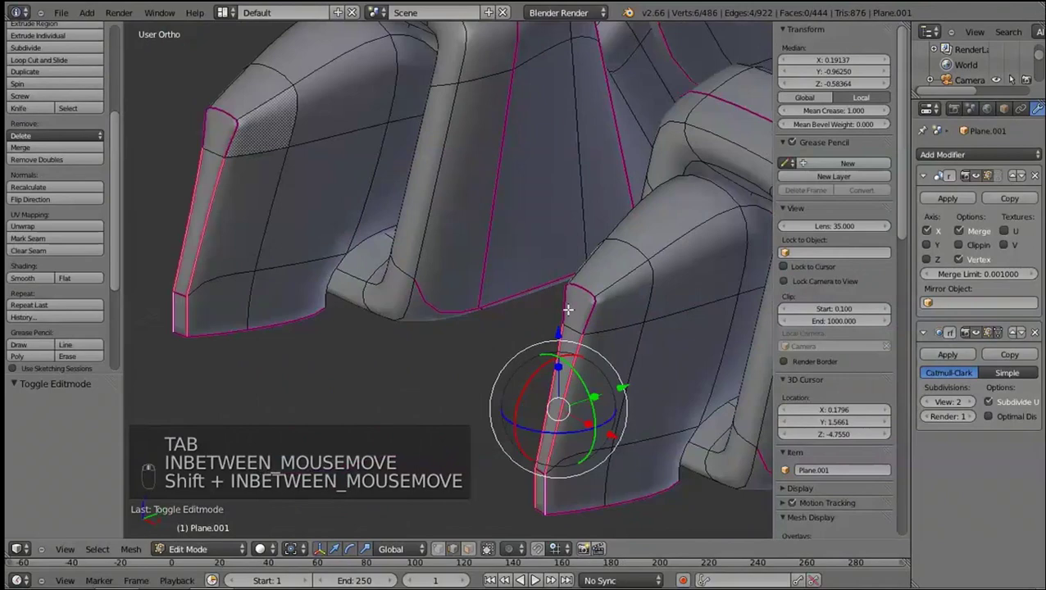
key(Tab)
key(Tab)
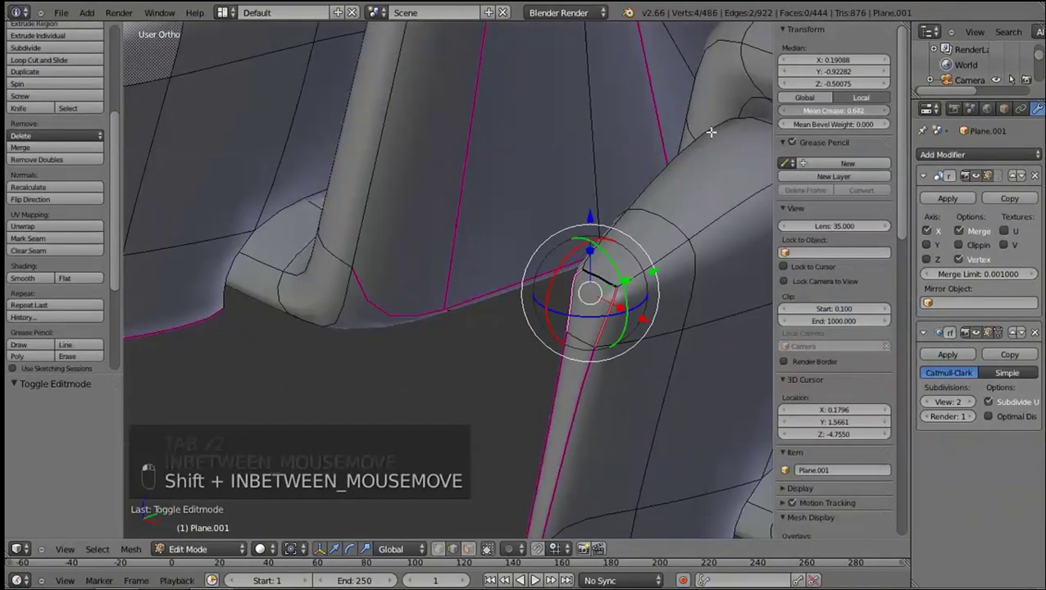
key(shift+Tab)
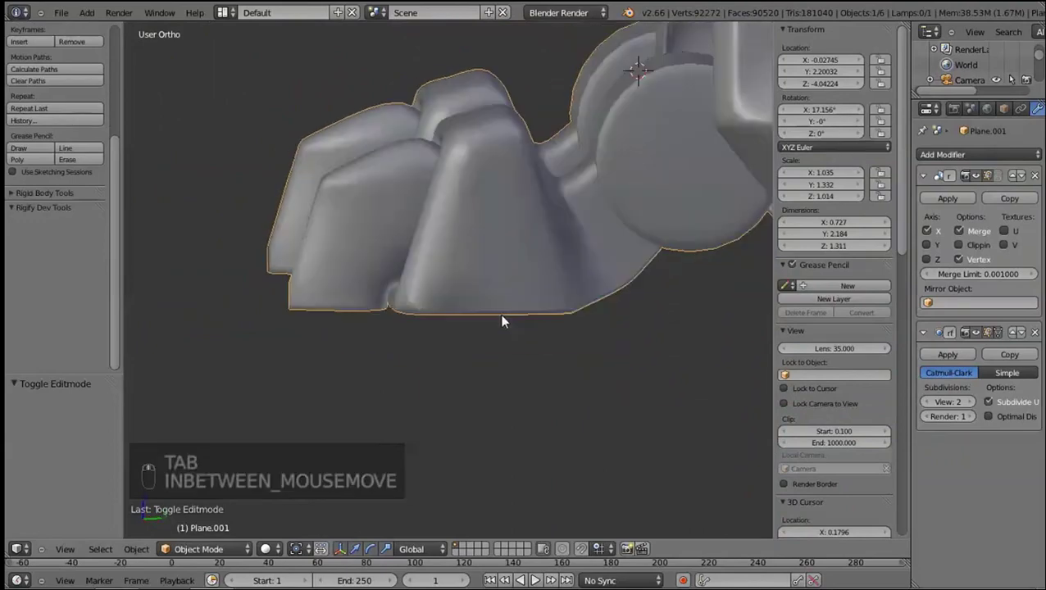
key(Tab)
Add a loop cut on the toe, undo it after previewing, and return to the side view
key(ctrl+r)
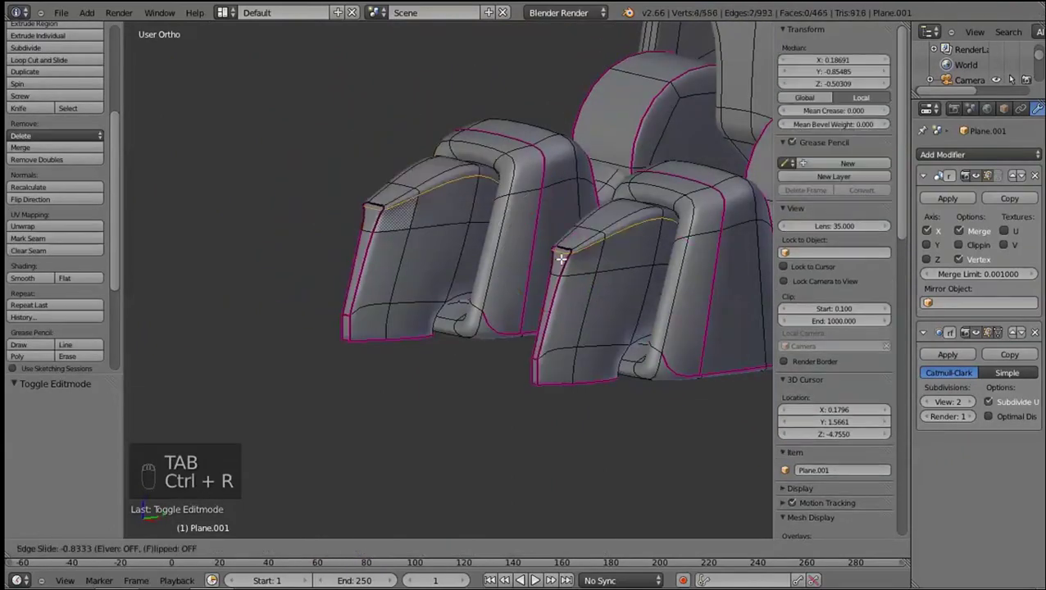
click(564, 276)
key(Tab)
key(Tab)
key(ctrl+z)
key(ctrl+z)
key(Tab)
drag(369, 472, 381, 317)
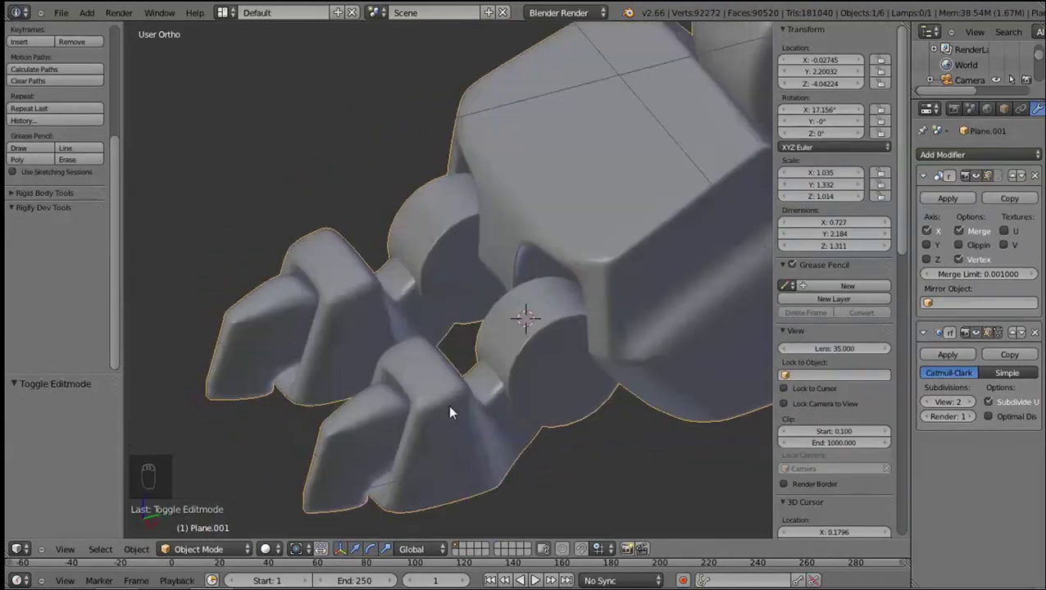
key(KP_3)
key(Tab)
Select connected toe blocks, scale and move them into place, then preview the subdivided toes in object mode
key(l)
key(l)
key(l)
key(l)
key(s)
click(494, 436)
key(g)
drag(489, 381, 458, 321)
middle_click(441, 320)
drag(418, 316, 310, 282)
key(l)
key(l)
key(l)
click(310, 273)
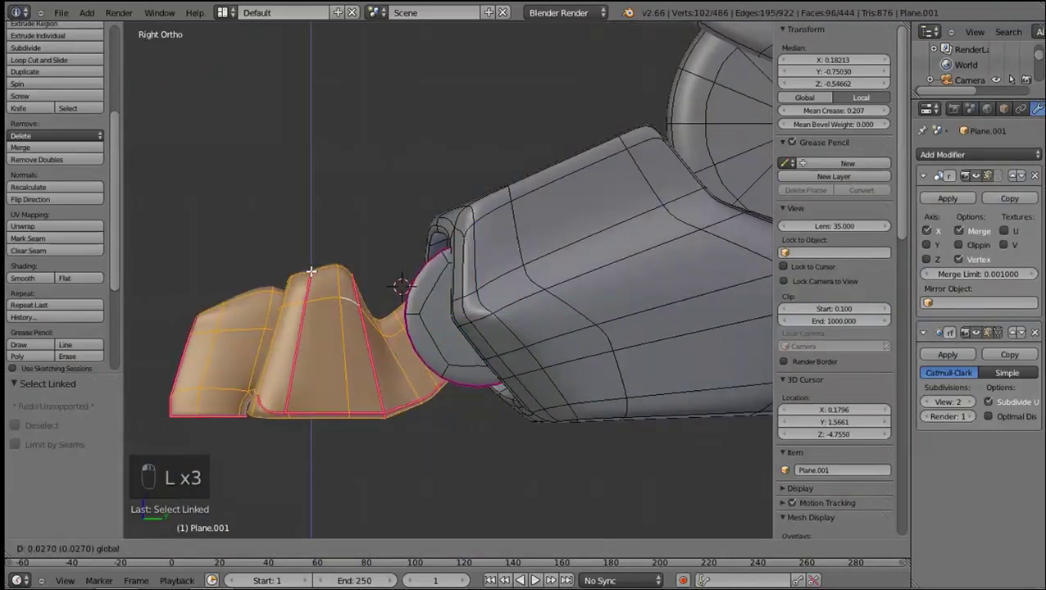
key(Tab)
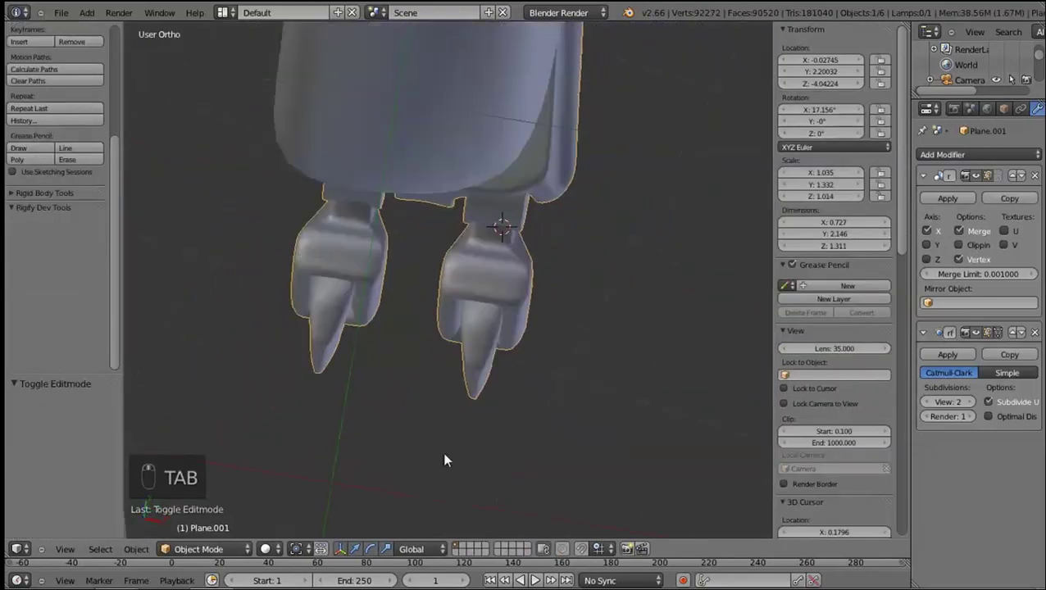
Save the file, enter edit mode and select the linked ankle disc face loop
key(KP_3)
key(a)
key(ctrl+s)
key(Tab)
key(l)
key(shift+d)
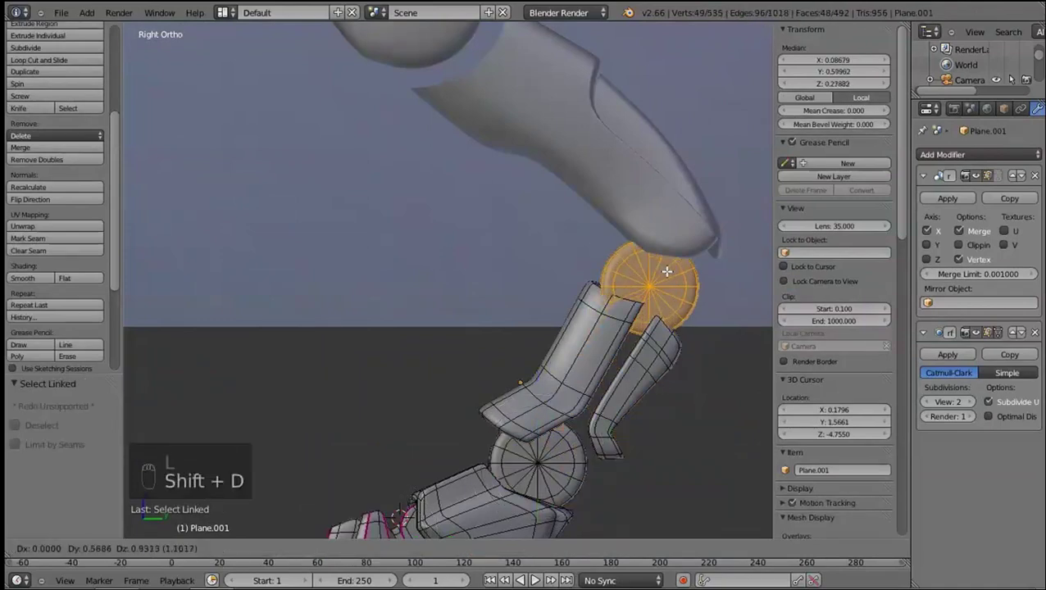
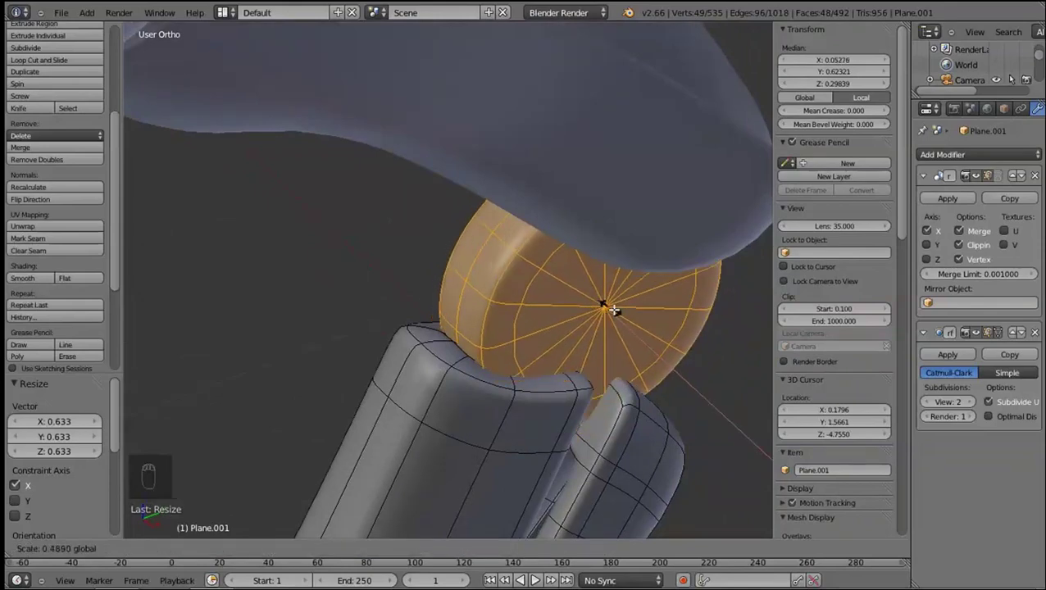
Box-select the disc geometry in wireframe, grab the linked loop and hide it
drag(519, 312, 603, 408)
key(z)
middle_click(573, 353)
key(z)
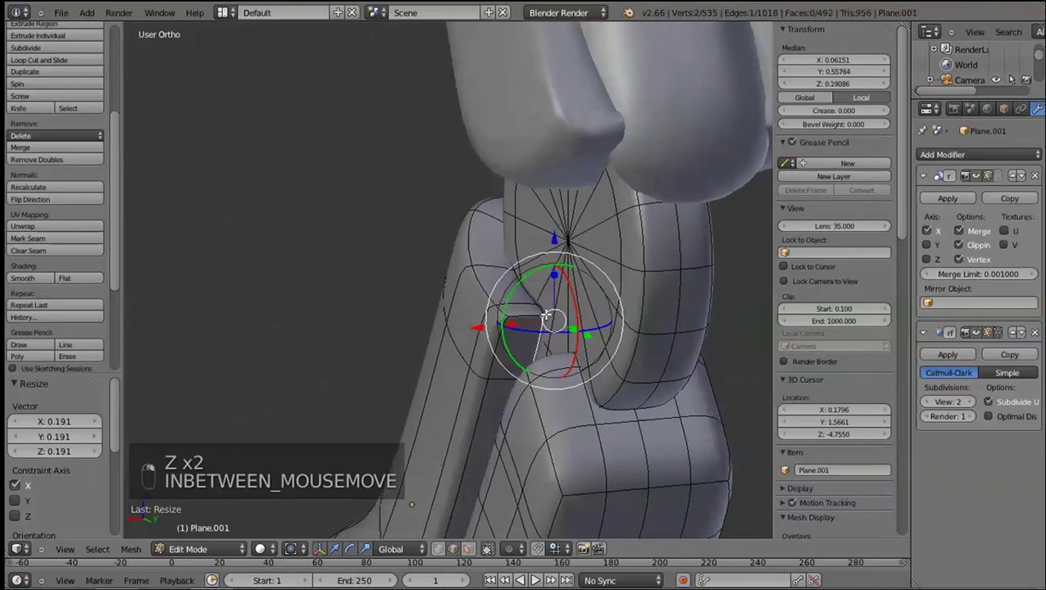
key(z)
key(z)
key(l)
key(h)
Reshape the ankle disc by selecting and moving its vertices and sliding edges into place
drag(552, 268, 507, 371)
click(467, 242)
key(ctrl+z)
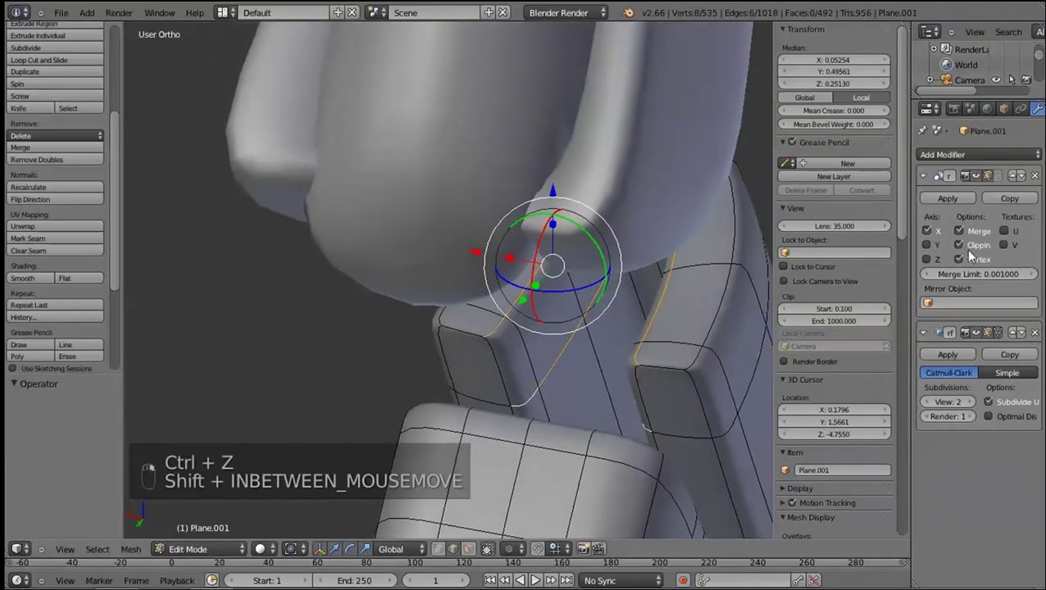
click(528, 304)
middle_click(557, 269)
right_click(558, 270)
click(448, 262)
middle_click(448, 262)
right_click(449, 263)
middle_click(538, 311)
click(424, 300)
click(489, 184)
Briefly preview in object mode, unhide all, then select the unneeded disc faces and hide them
key(Tab)
click(833, 347)
key(Tab)
key(alt+h)
right_click(478, 277)
key(ctrl+z)
middle_click(602, 251)
key(shift+l)
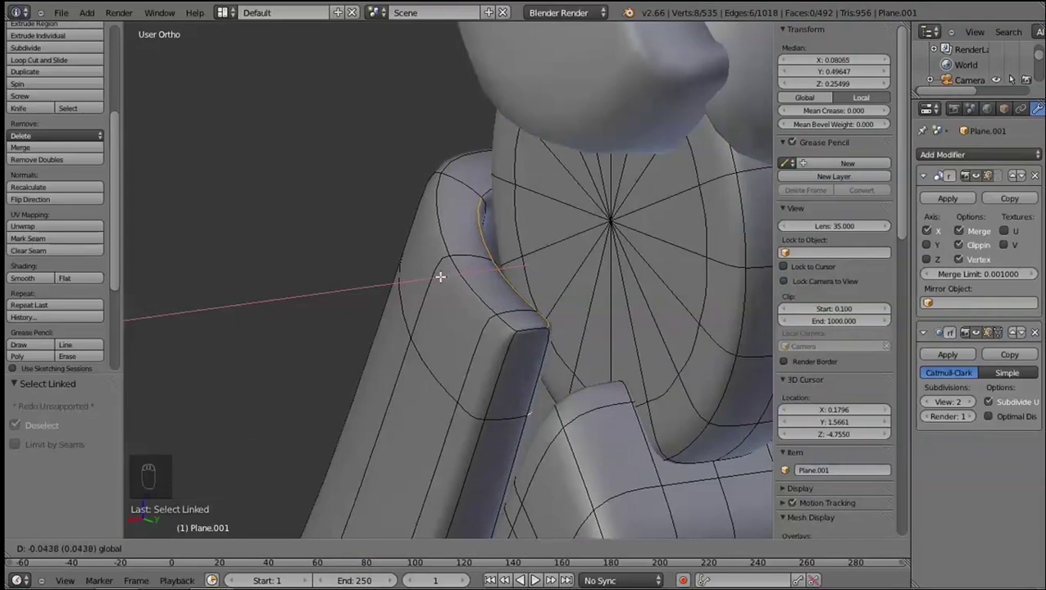
drag(458, 322, 630, 334)
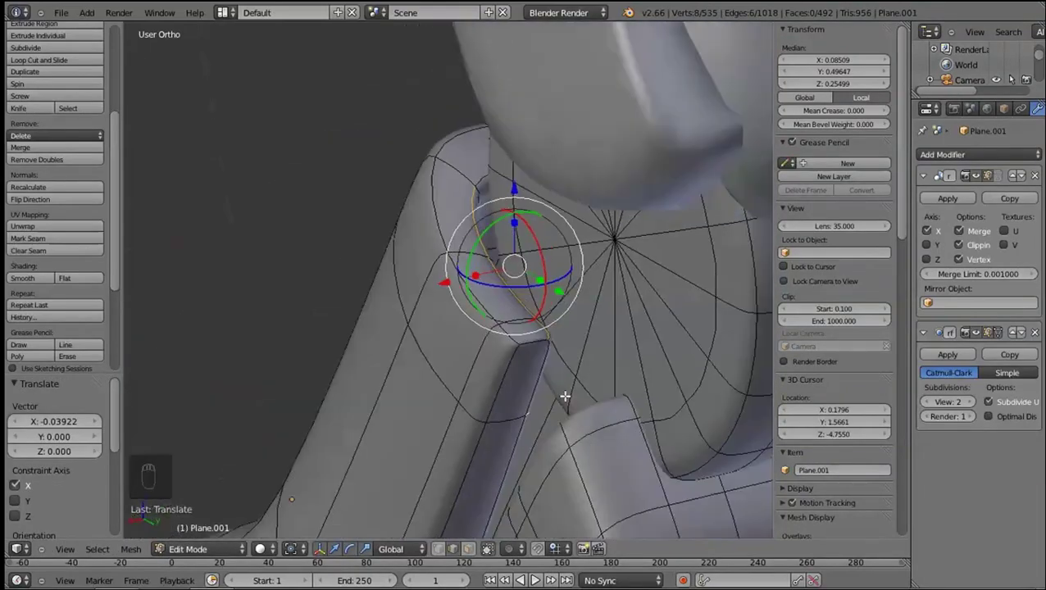
key(shift+l)
key(h)
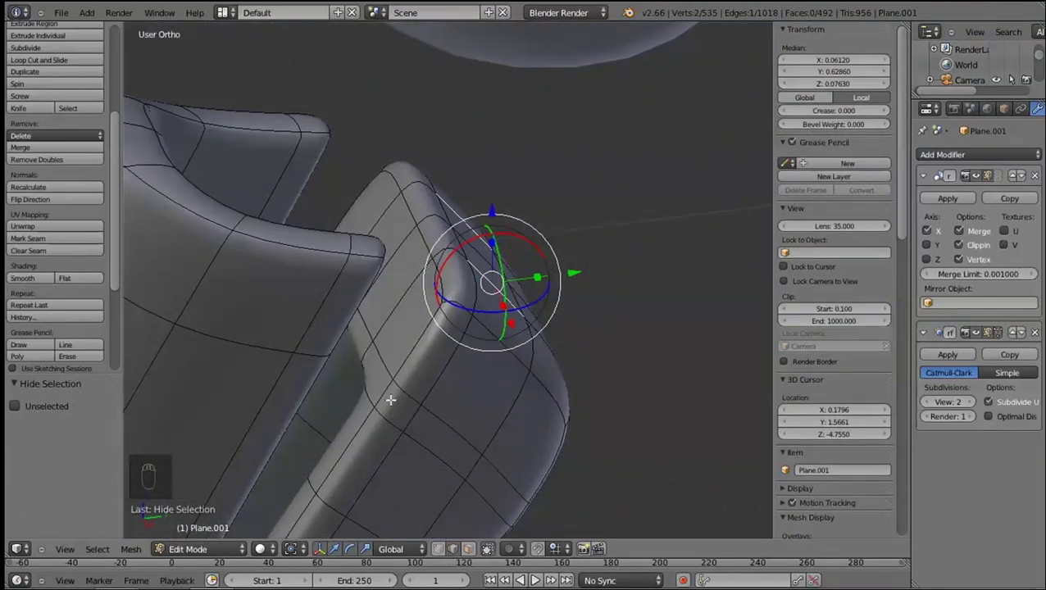
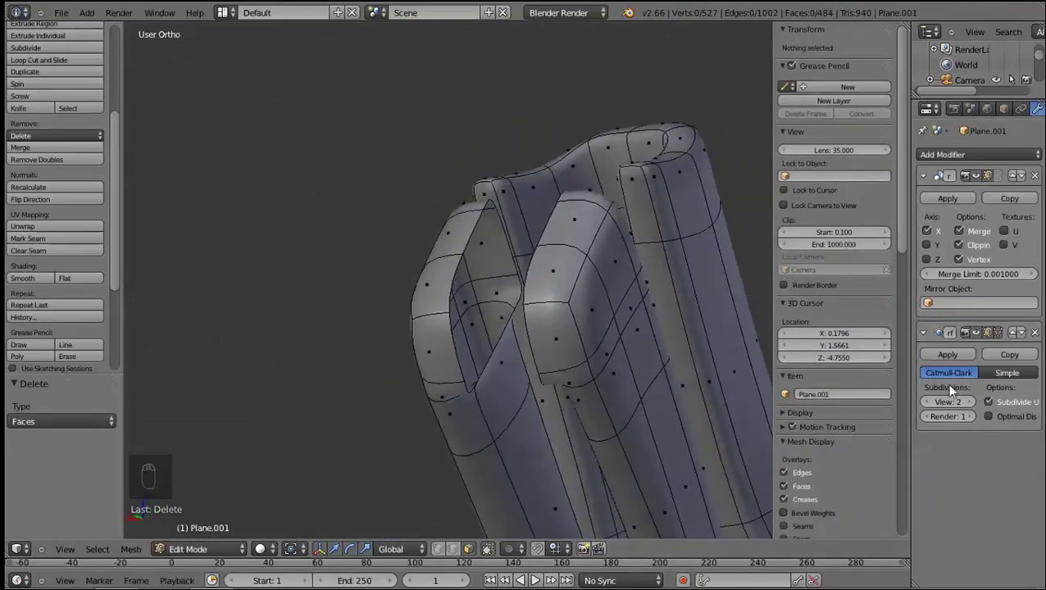
Add a loop cut on the claw socket and fill faces between the selected vertices
drag(861, 384, 598, 349)
middle_click(485, 349)
key(ctrl+r)
click(468, 383)
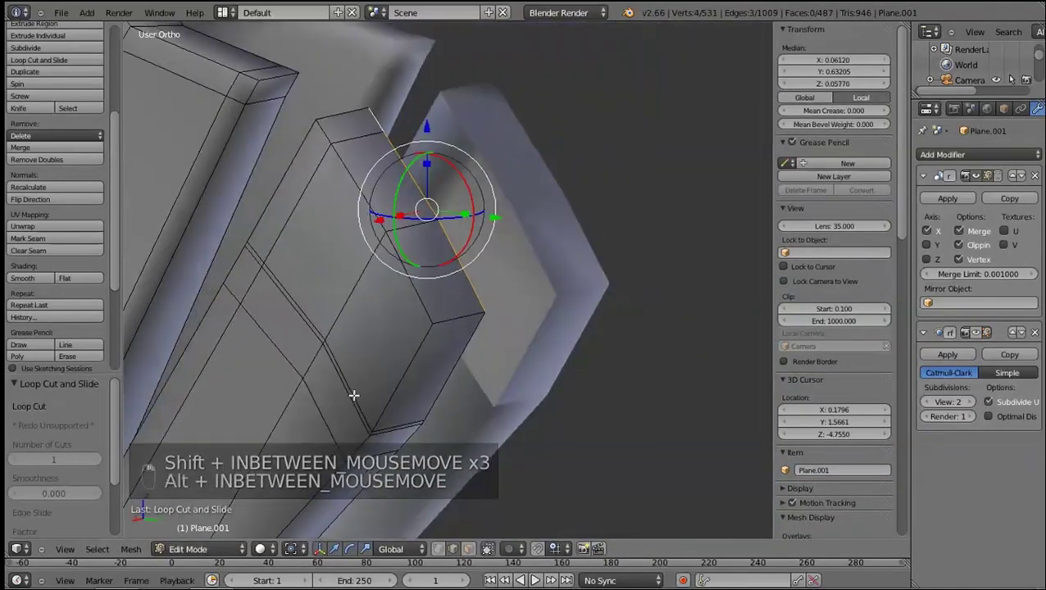
key(alt+x)
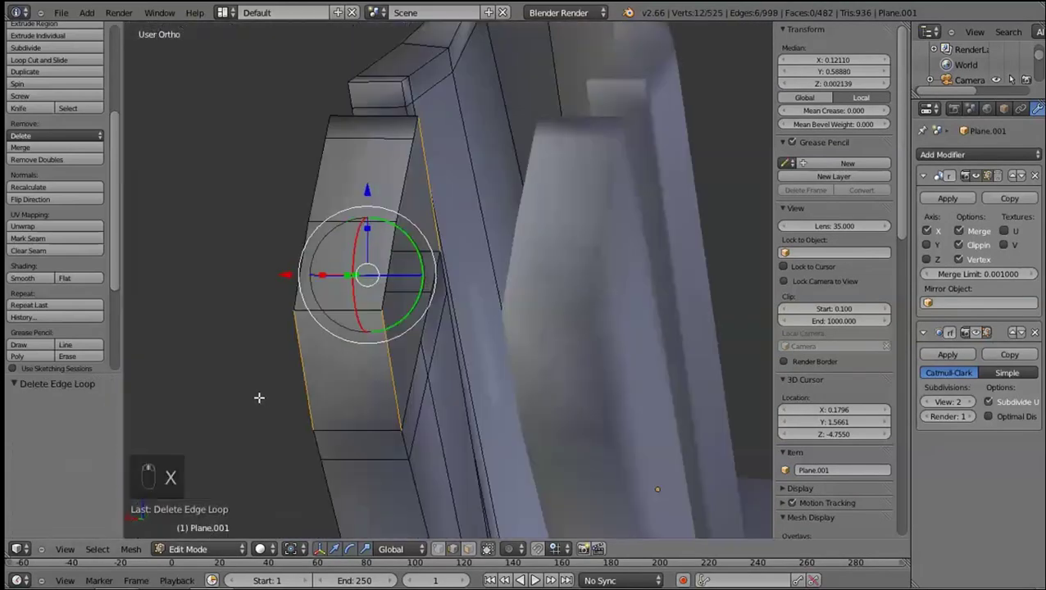
key(shift+f)
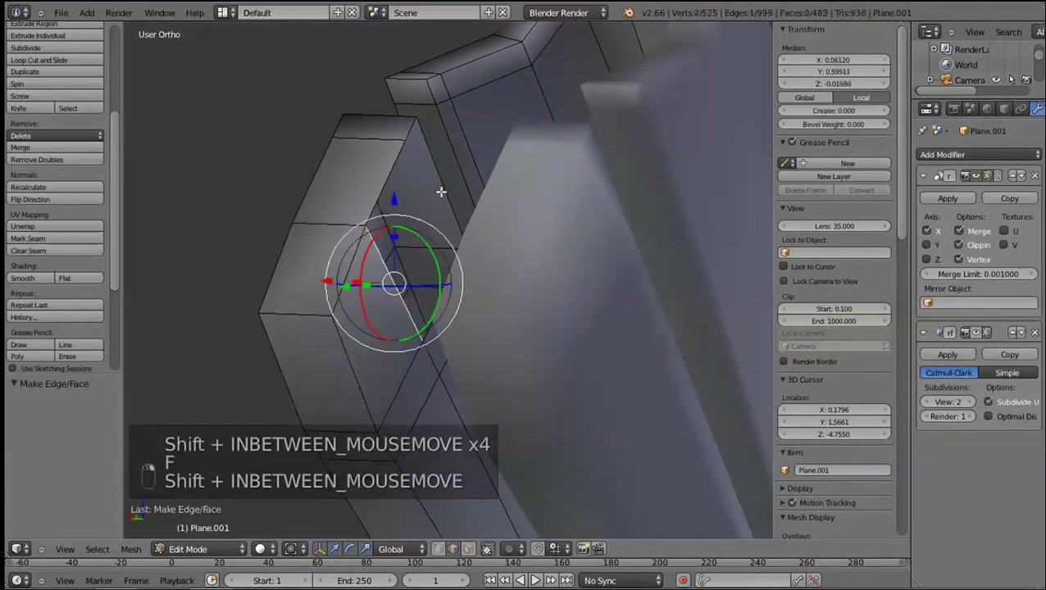
key(f)
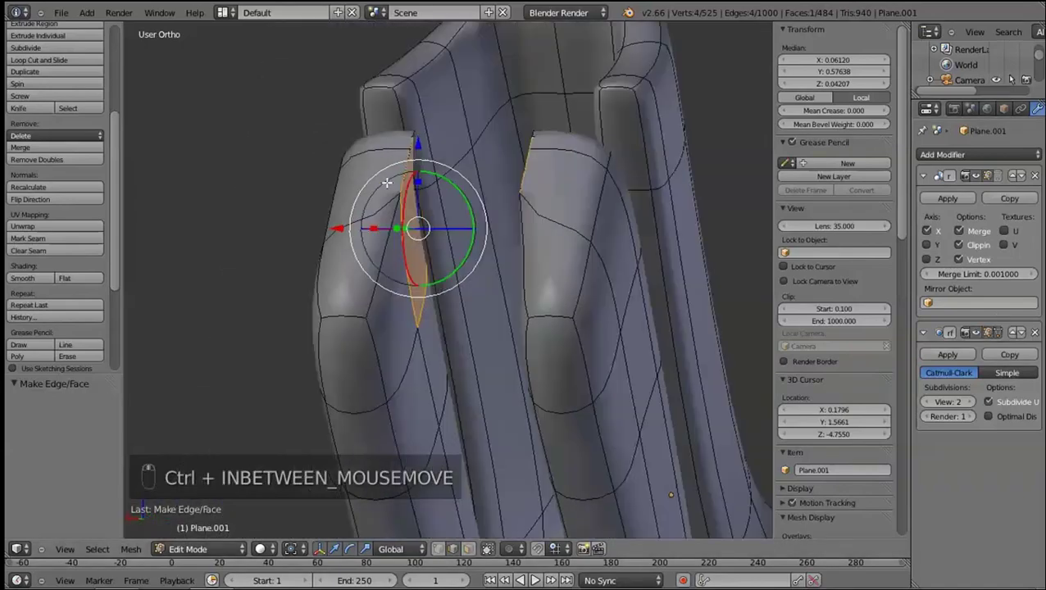
Move and merge socket vertices at center, then undo the merge
key(g)
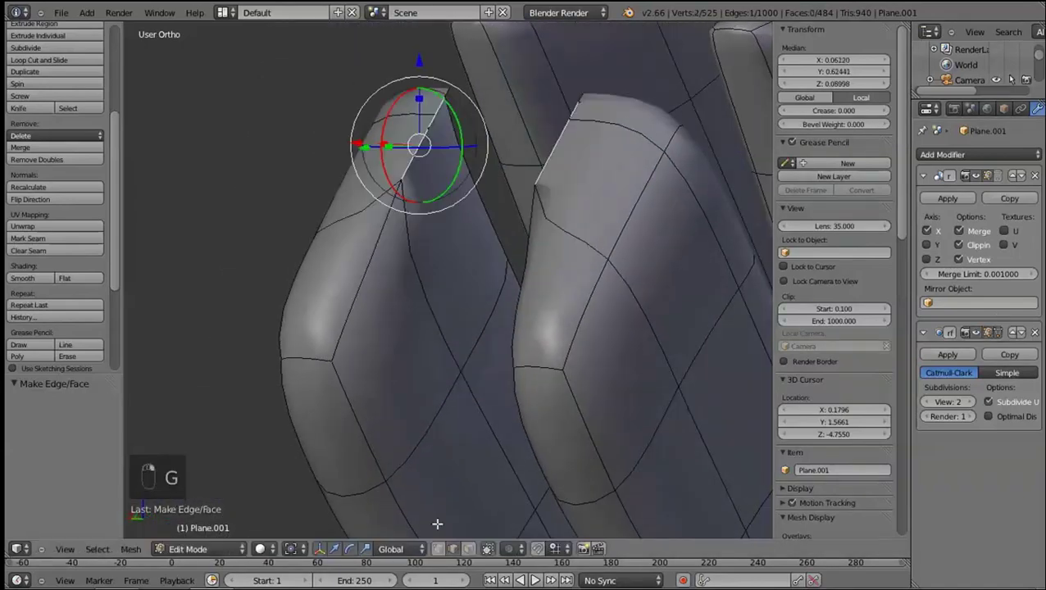
click(439, 104)
key(z)
key(alt+m)
key(z)
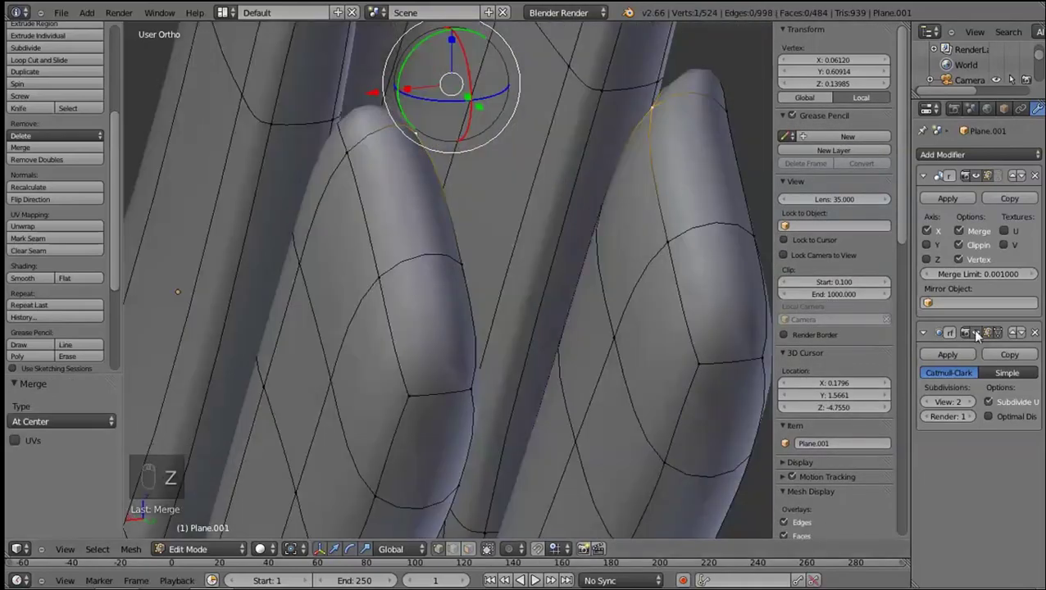
middle_click(778, 315)
key(ctrl+z)
key(ctrl+z)
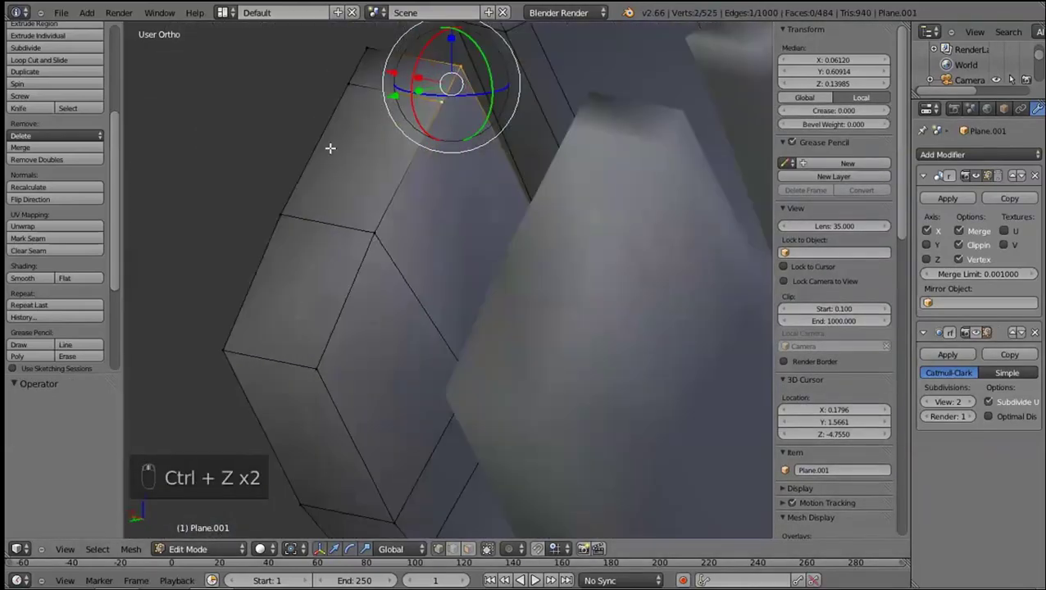
Delete the unwanted faces from the claw socket
middle_click(395, 202)
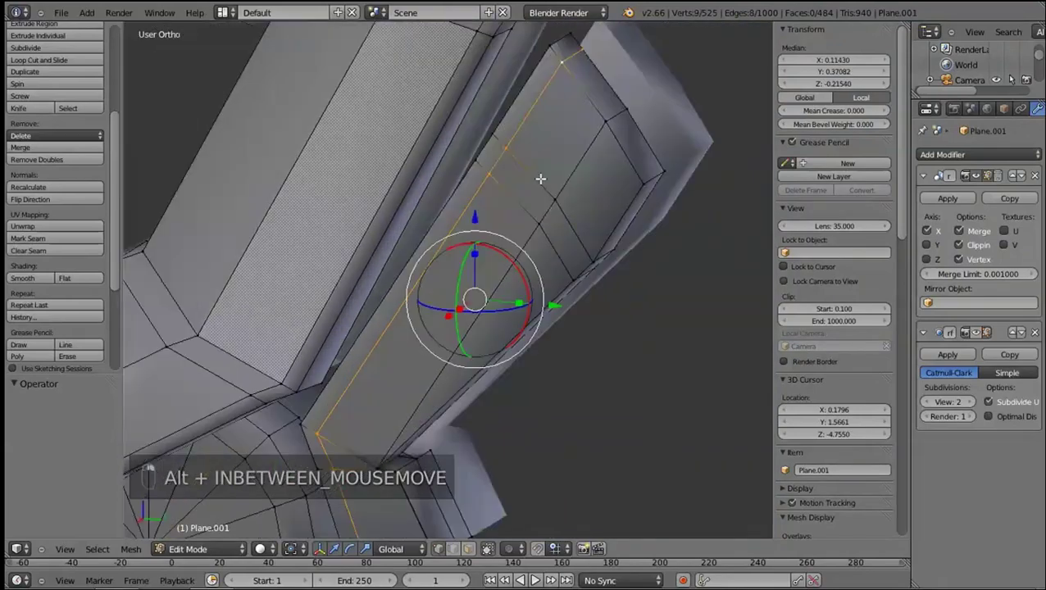
key(z)
key(x)
key(z)
click(623, 245)
click(959, 370)
key(KP_3)
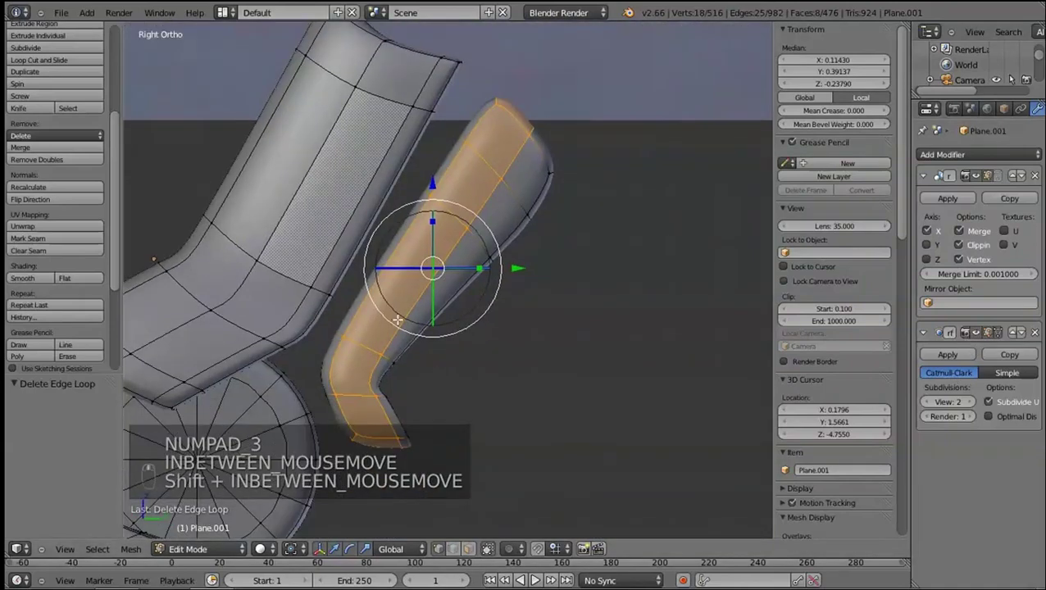
Add edge loops across the claws and rotate the loop around the claw socket
key(ctrl+r)
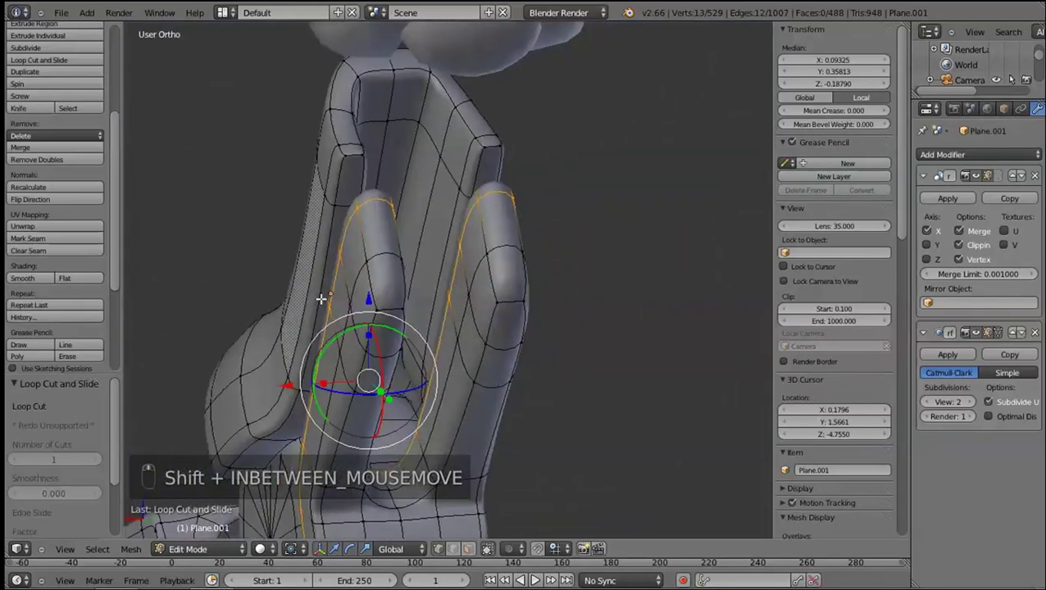
key(ctrl+r)
middle_click(378, 354)
key(KP_3)
key(ctrl+e)
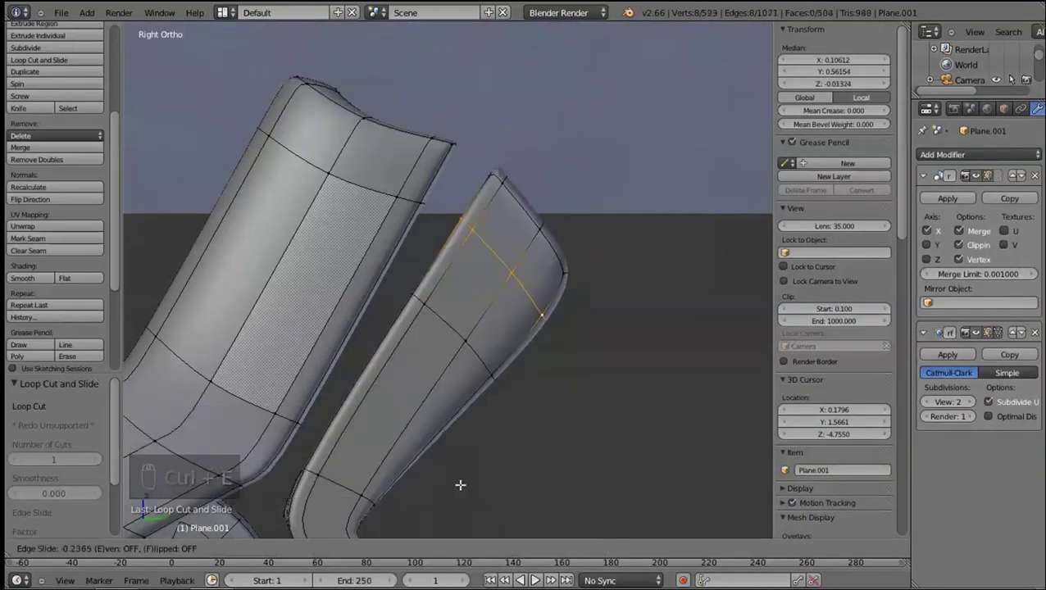
click(532, 282)
key(Tab)
middle_click(384, 316)
key(Tab)
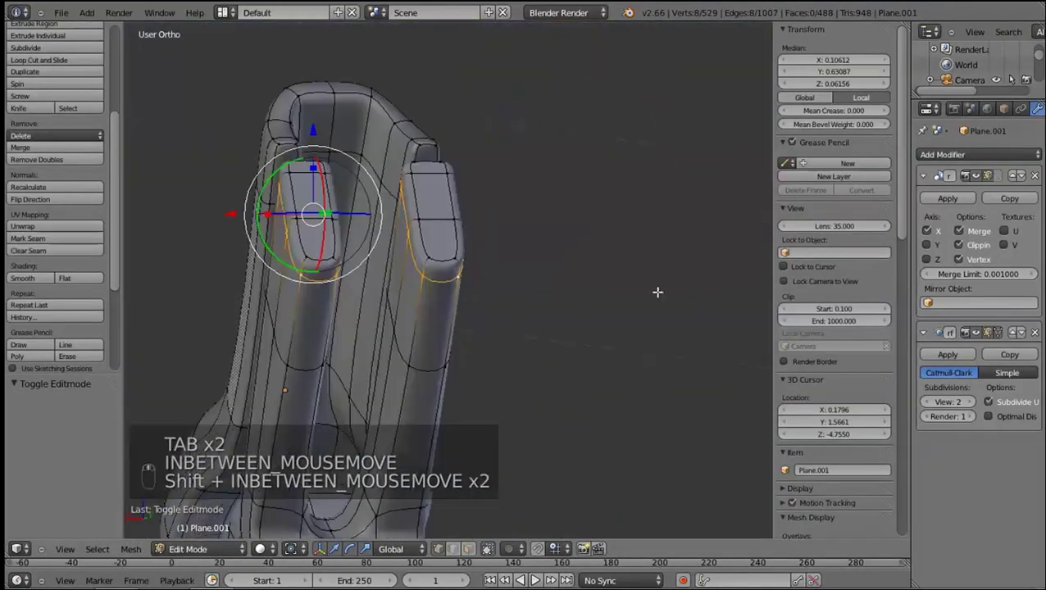
Slide new shaping loops toward the claw edge, preview smoothed, and return to editing the claw tips
key(ctrl+r)
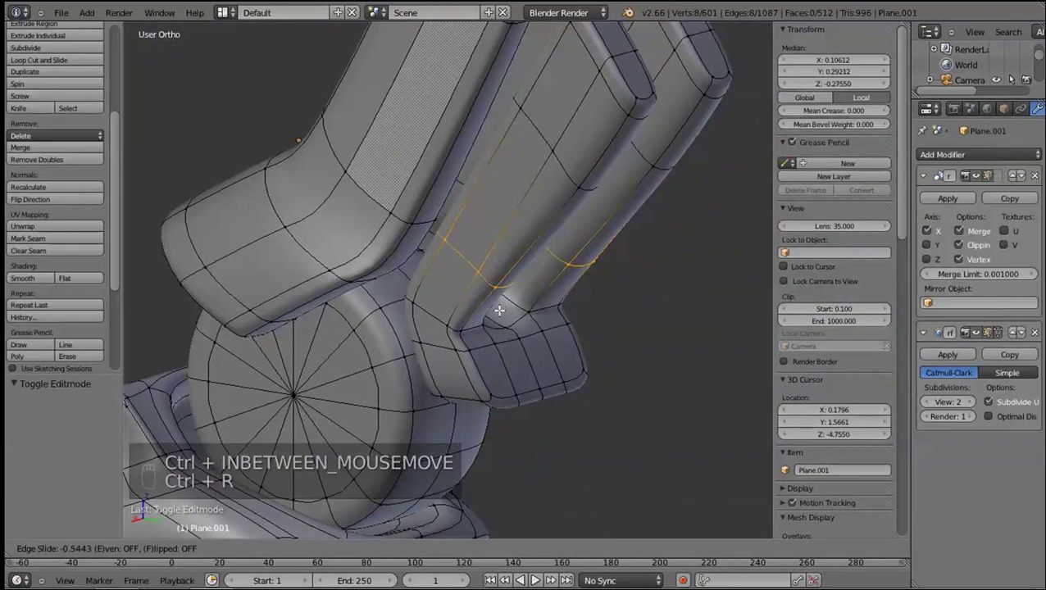
drag(499, 319, 398, 297)
key(Tab)
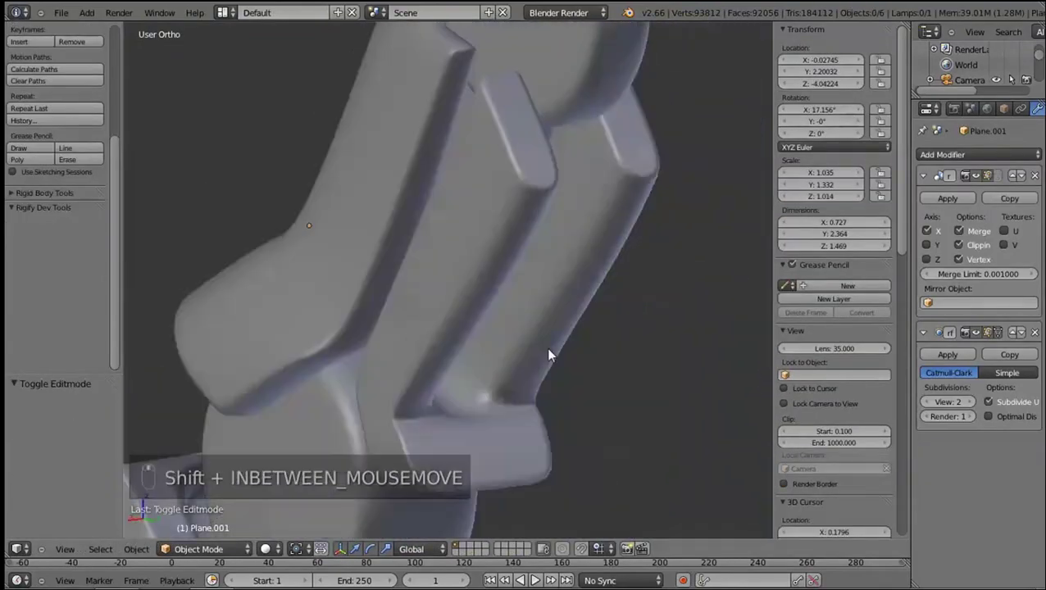
key(Tab)
key(ctrl+r)
click(510, 214)
key(Tab)
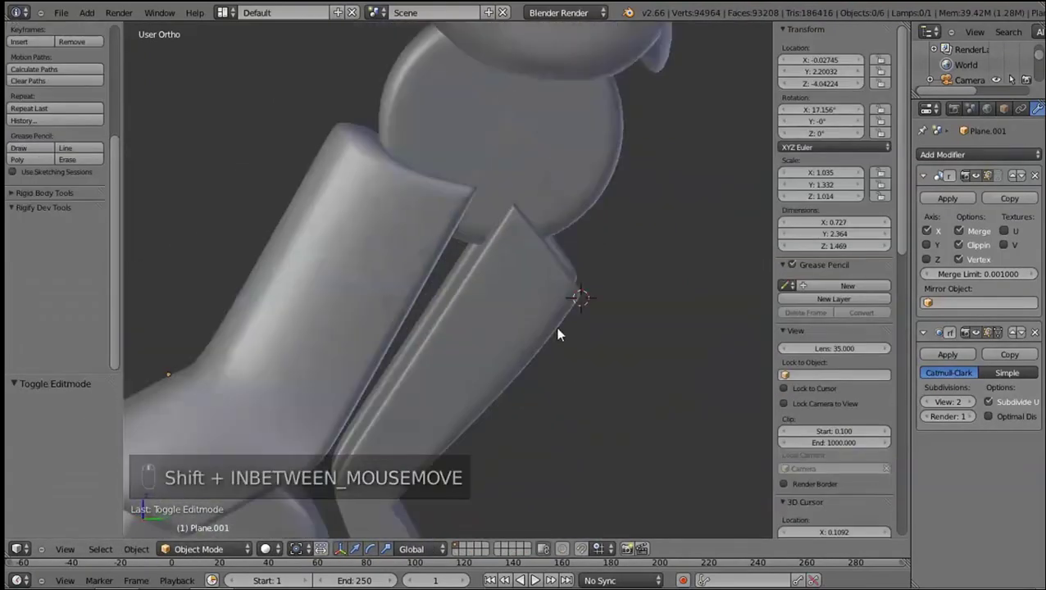
key(shift+Tab)
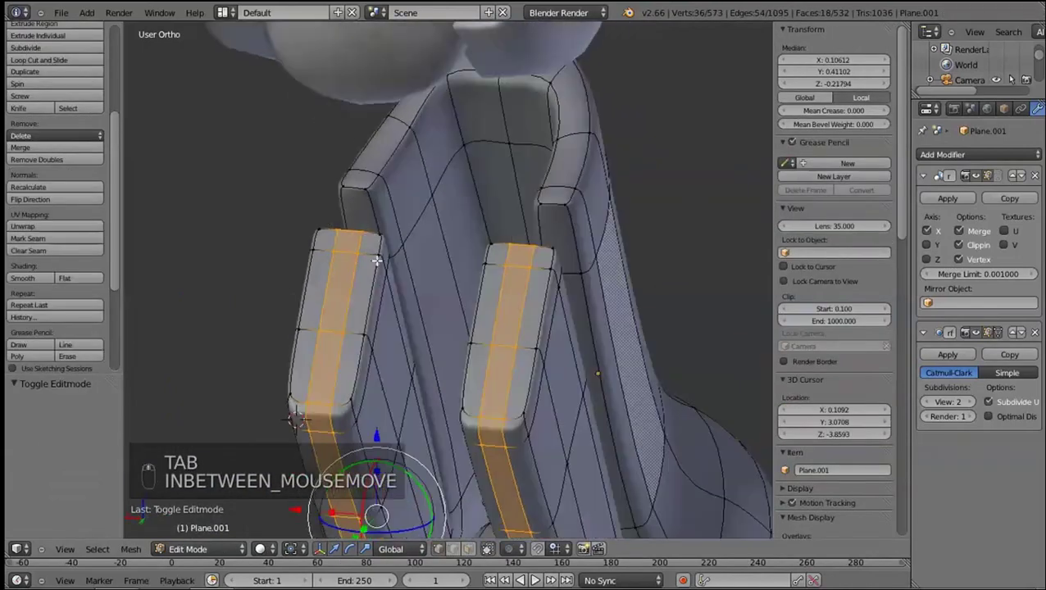
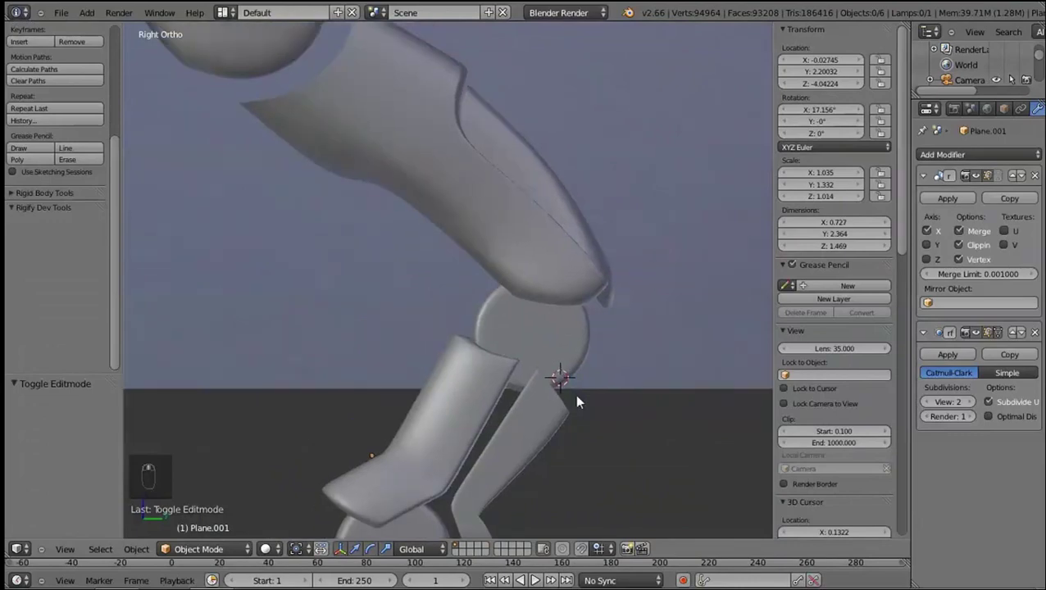
Preview the claw from the side in object mode and save before editing the lower leg piece
key(Tab)
key(ctrl+s)
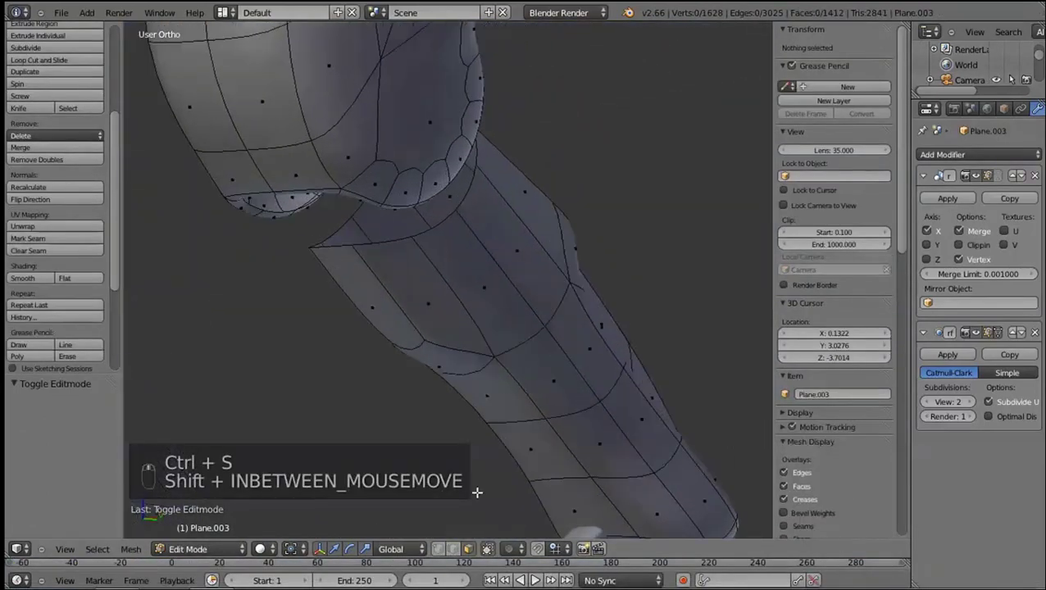
Select the ankle socket rim loop and scale it to fit around the joint disc
drag(456, 550, 460, 198)
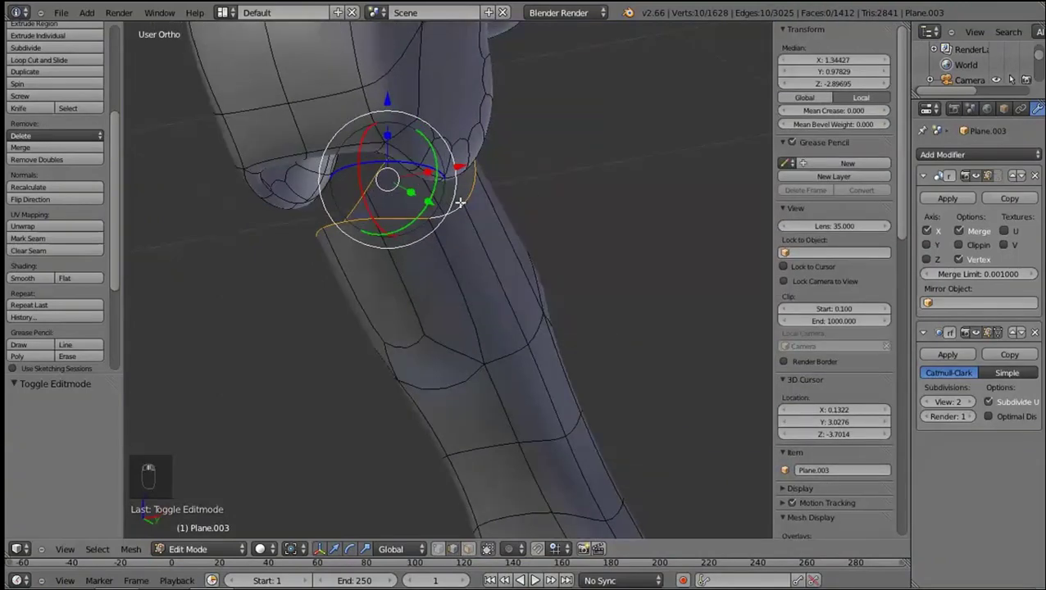
key(e)
key(s)
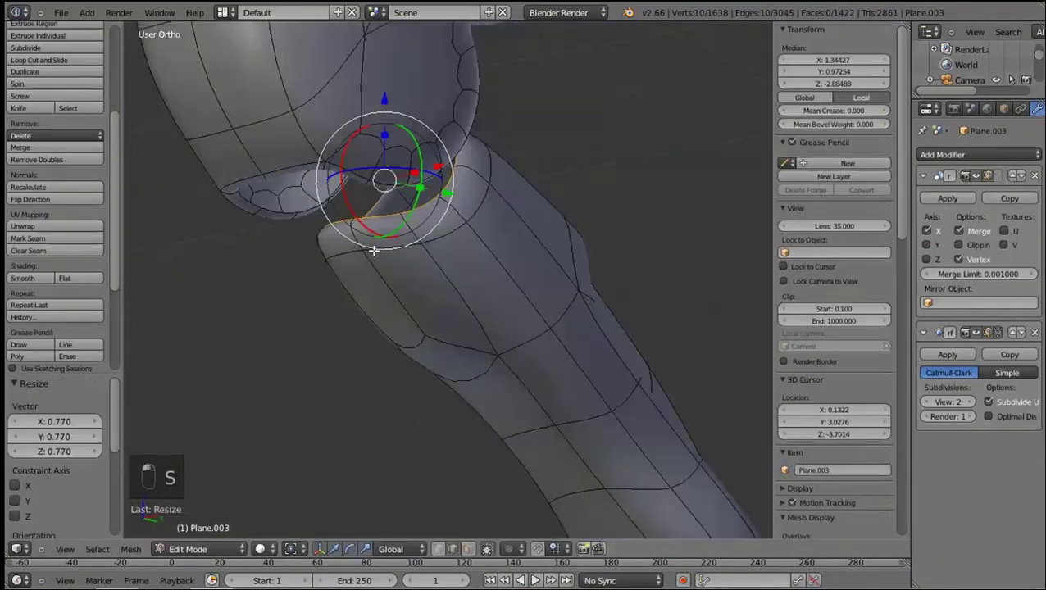
key(KP_3)
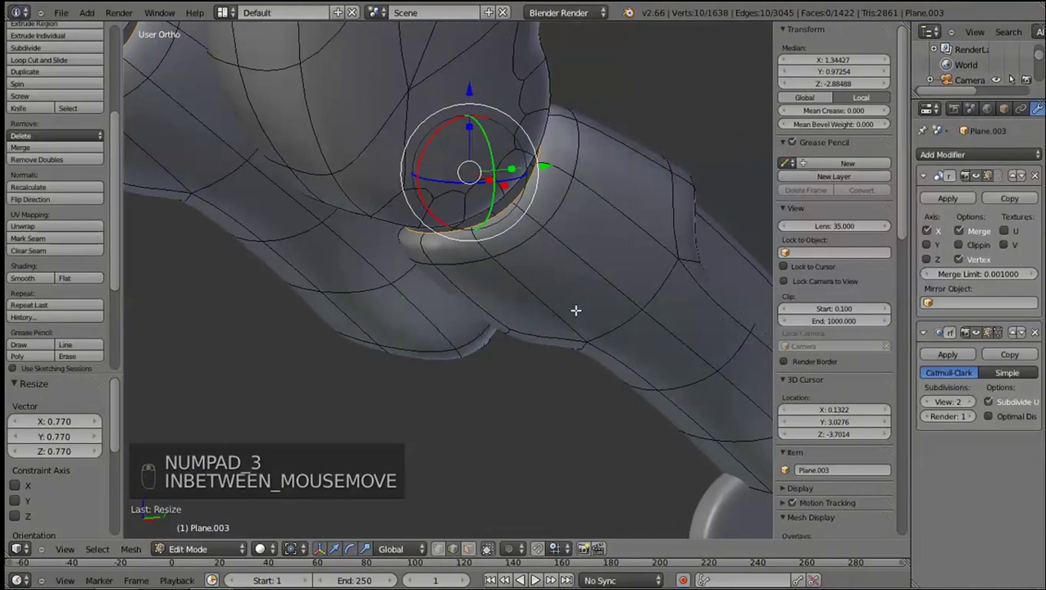
key(f)
key(ctrl+z)
key(KP_3)
Add an edge loop across the socket curve, slide it toward the rim and check the smooth preview
key(z)
click(480, 273)
key(e)
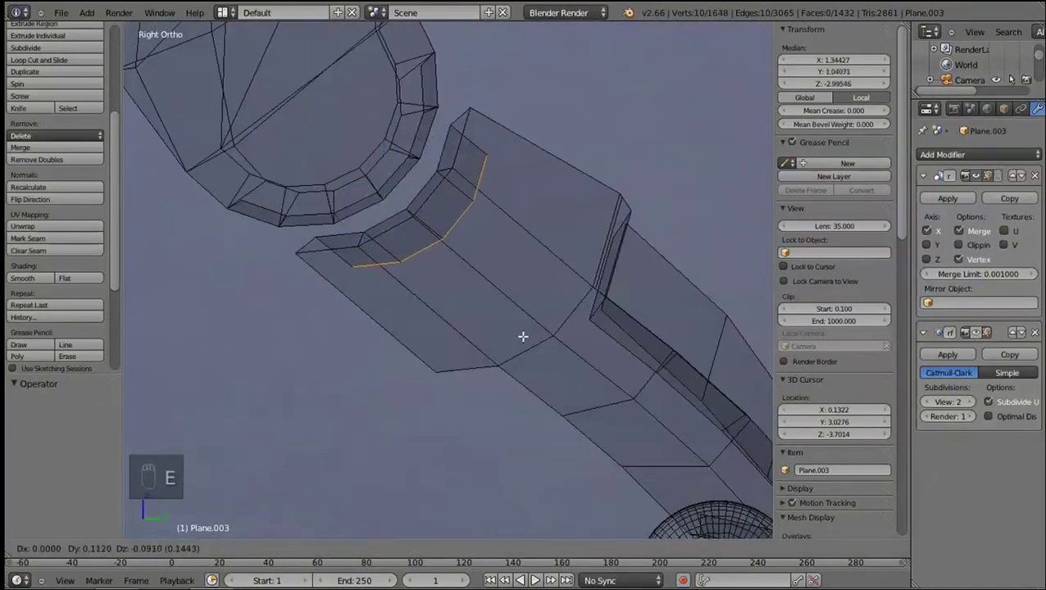
key(s)
drag(509, 307, 915, 338)
key(Tab)
key(Tab)
key(z)
key(z)
key(ctrl+r)
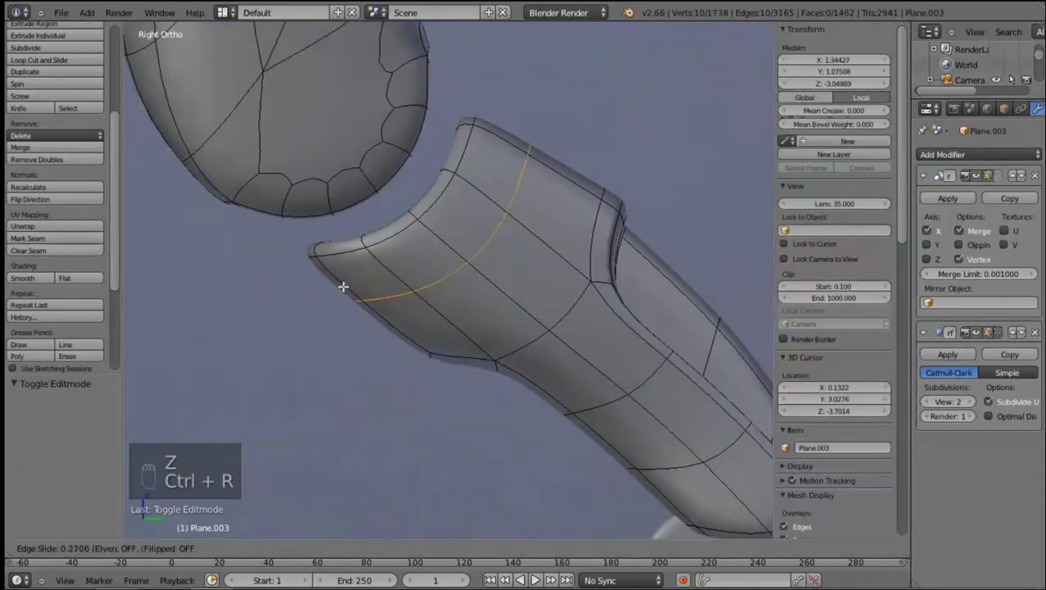
key(Tab)
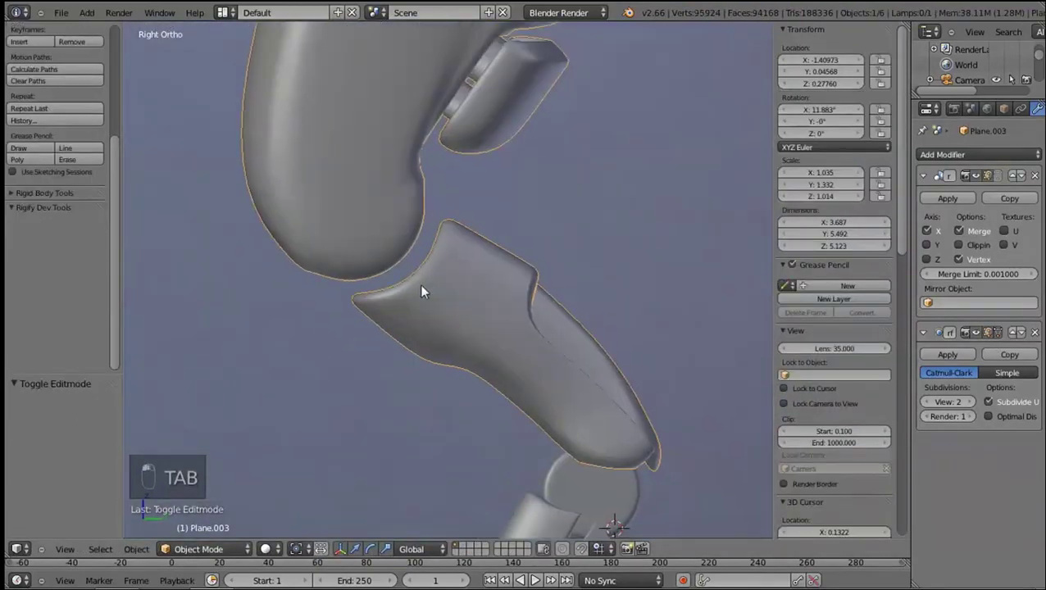
key(KP_3)
key(Tab)
Scale the curved socket edge, extrude it inward and resize the inner socket face
drag(404, 272, 526, 255)
key(shift+KP_3)
key(shift+d)
key(s)
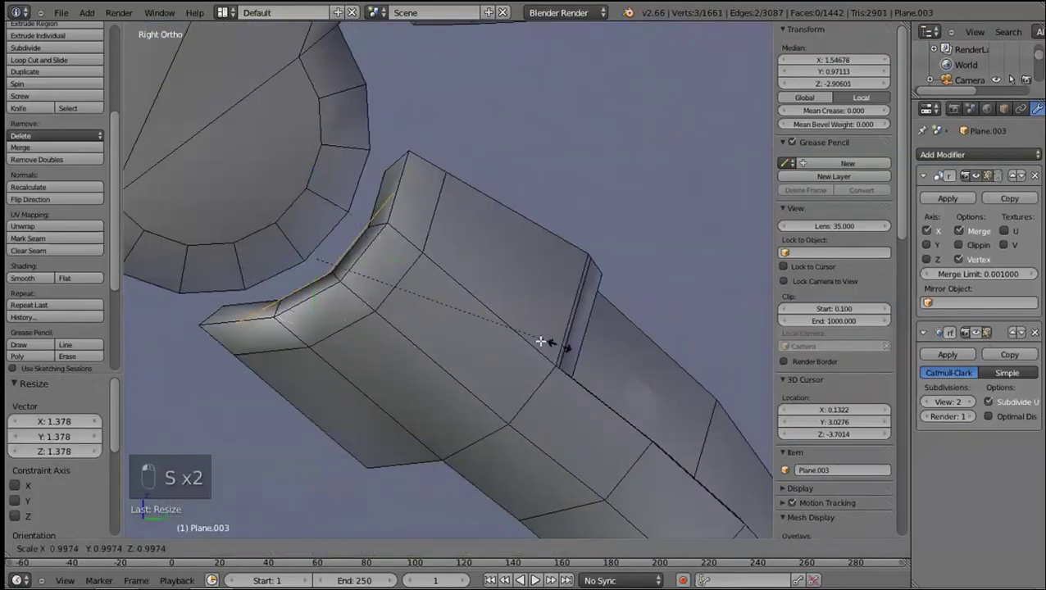
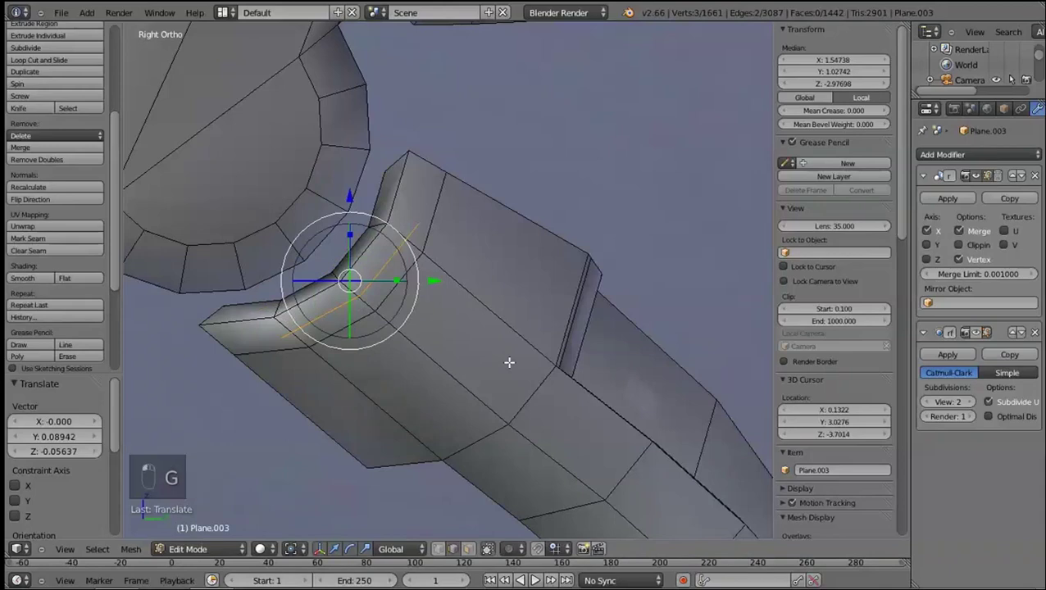
key(e)
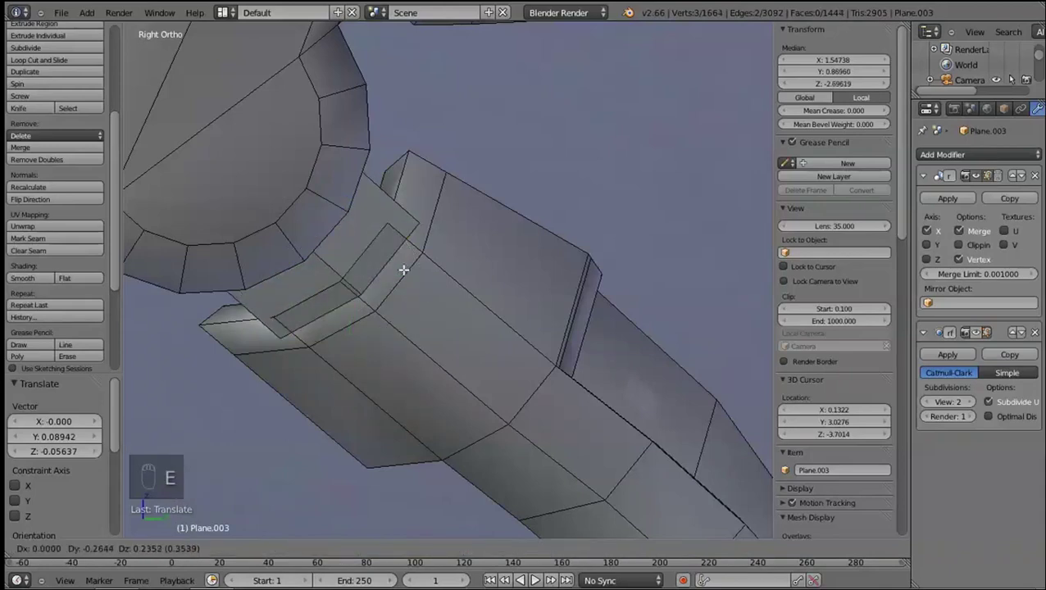
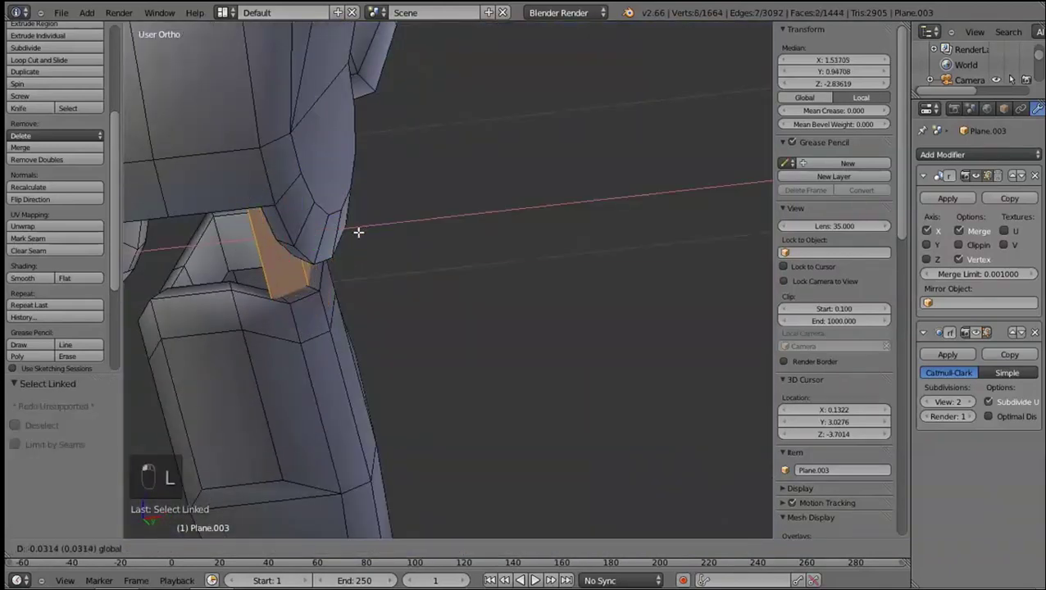
click(345, 232)
key(s)
drag(509, 307, 521, 303)
key(e)
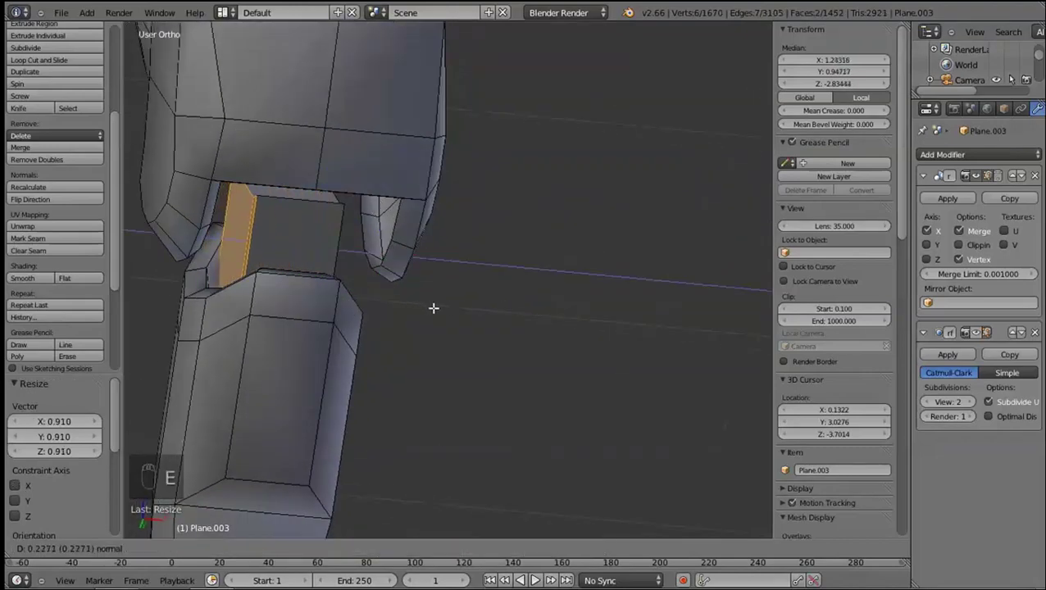
Extrude the socket face edges outward and preview the ankle under subdivision
click(371, 252)
drag(369, 251, 286, 263)
click(286, 263)
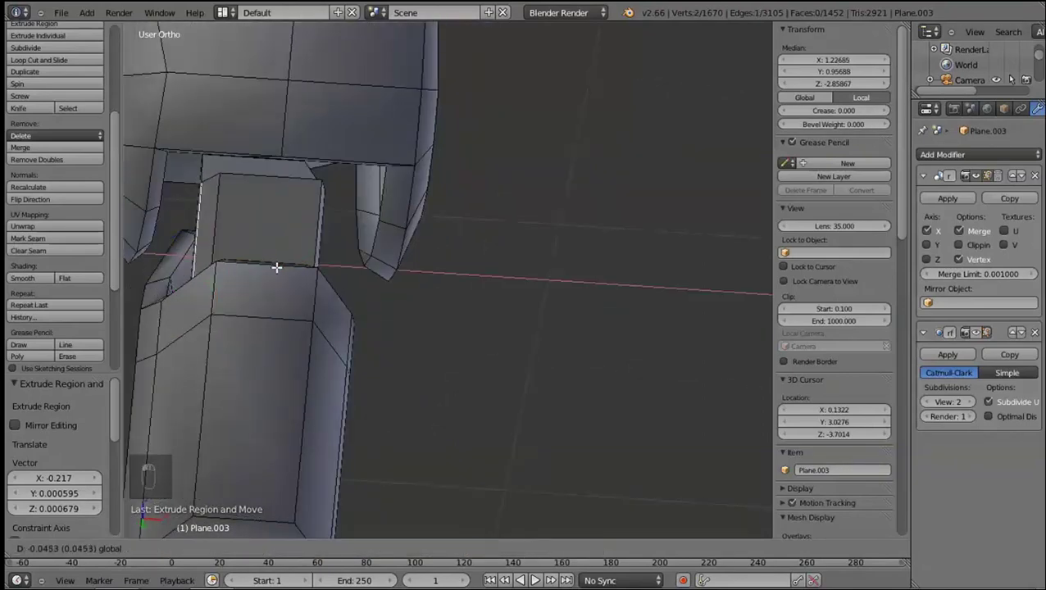
key(alt+z)
key(shift+z)
key(KP_3)
key(z)
key(g)
click(379, 358)
key(z)
key(Tab)
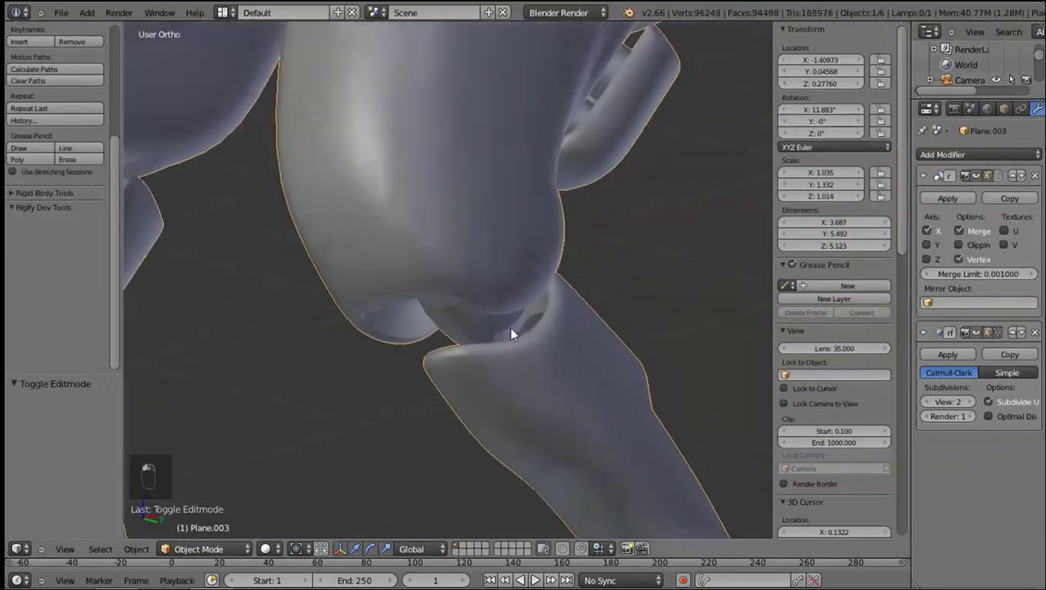
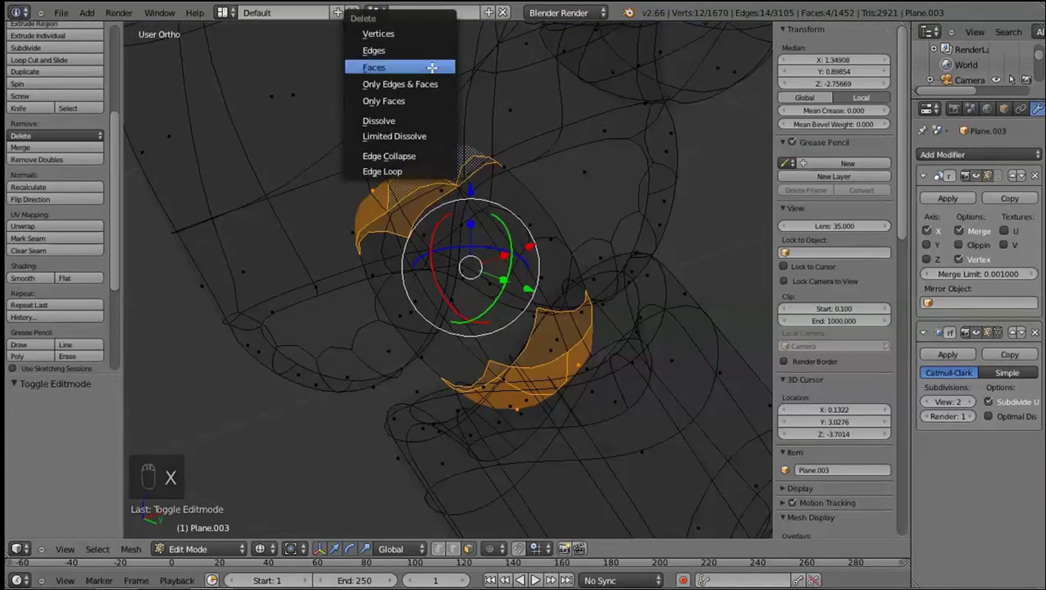
Delete the selected socket faces to cut an opening and verify it in the preview
key(z)
key(l)
key(Tab)
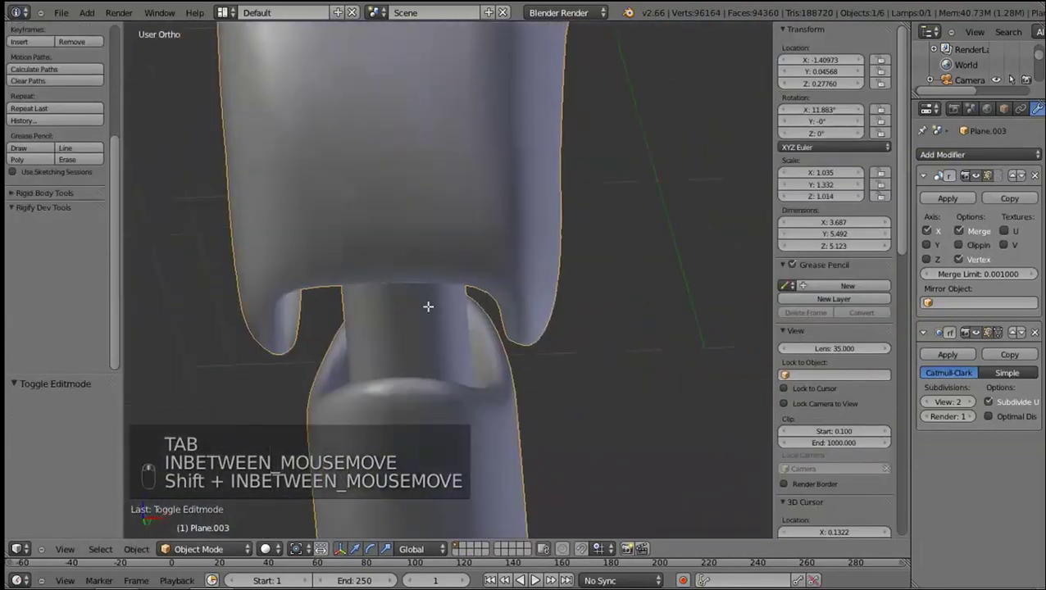
key(Tab)
key(z)
Select the hidden socket vertices inside the leg and scale the opening along X to width
key(ctrl+r)
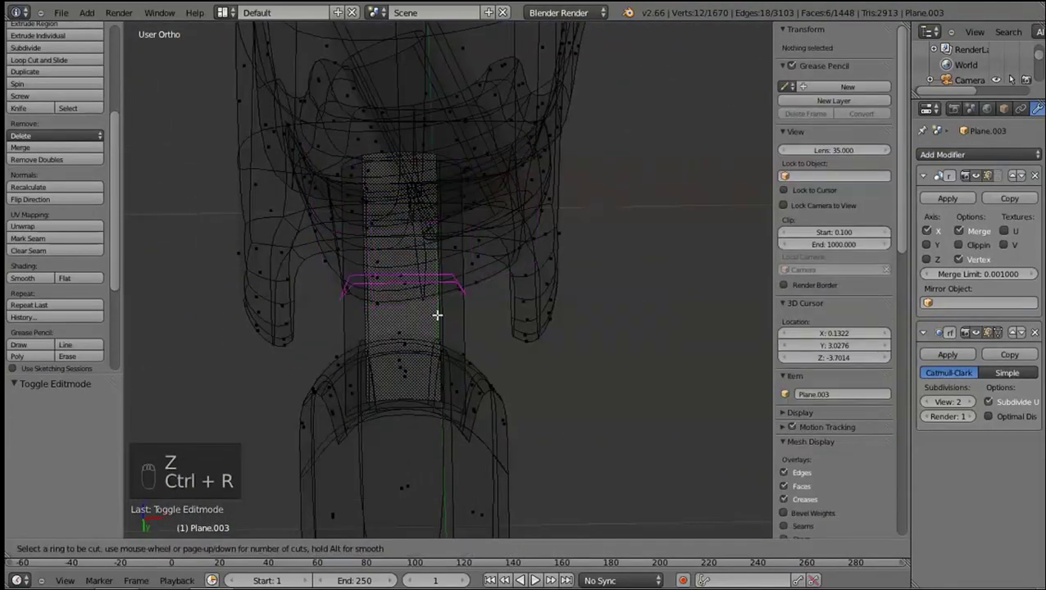
click(415, 161)
drag(435, 147, 479, 153)
key(z)
click(479, 154)
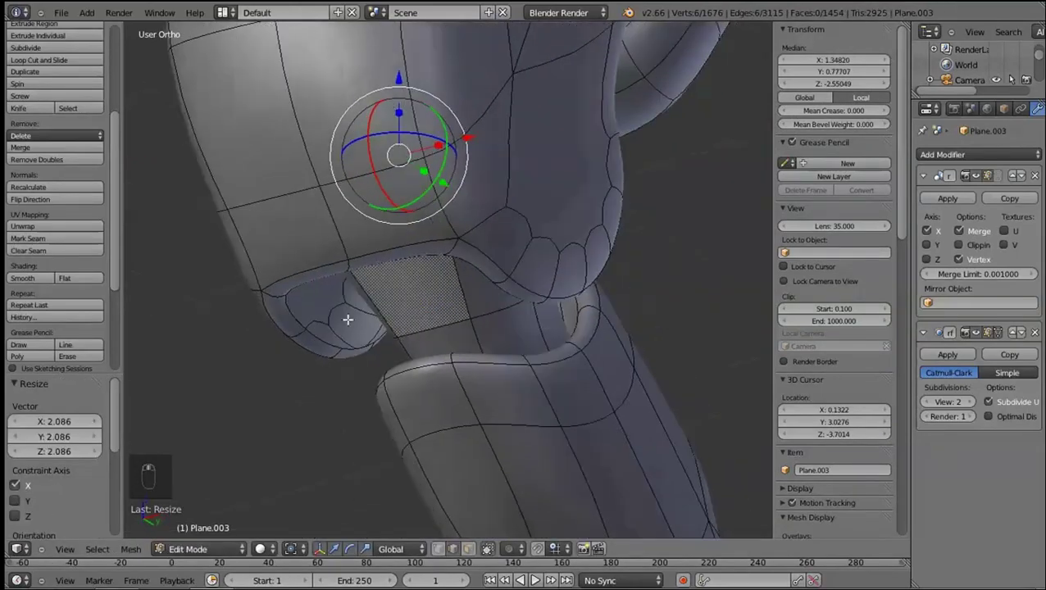
key(KP_3)
key(z)
key(s)
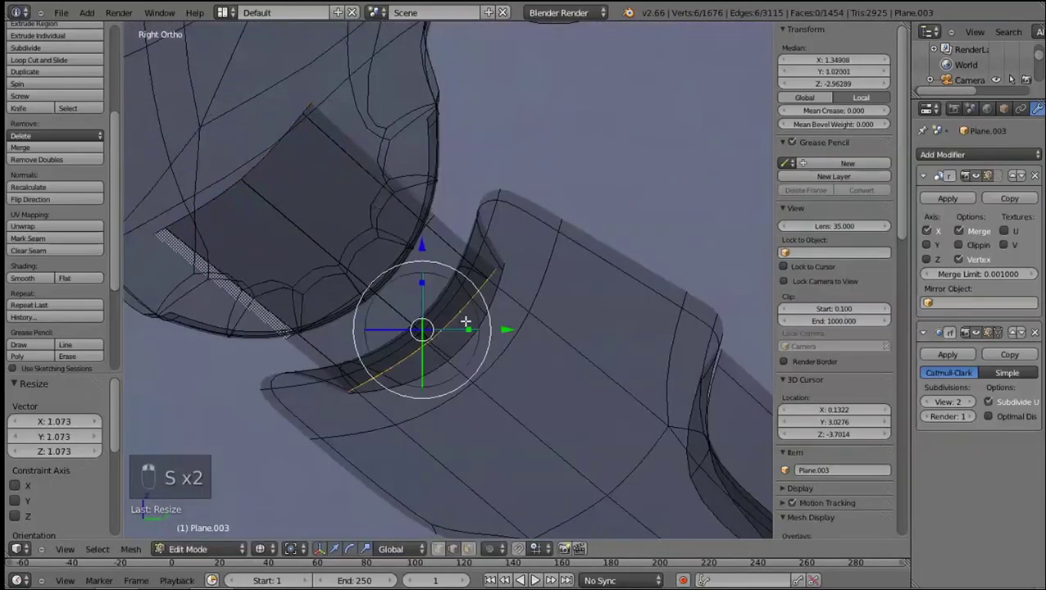
key(s)
key(z)
click(429, 478)
Delete the faces bridging the upper and lower leg segments, leaving a gap in the preview
key(Tab)
key(KP_3)
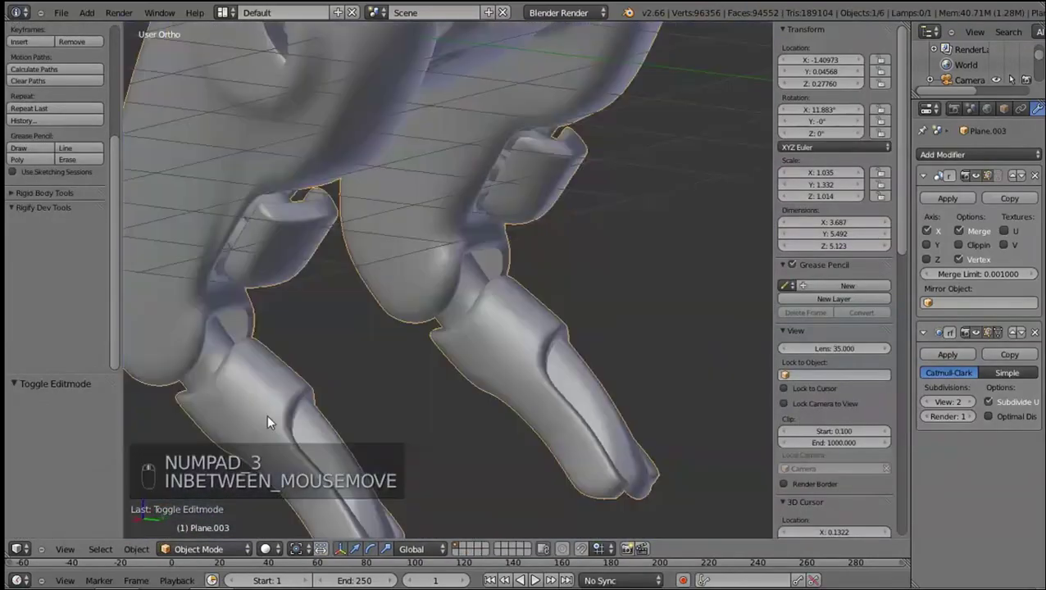
key(z)
key(z)
key(Tab)
key(ctrl+r)
click(539, 289)
middle_click(609, 262)
key(KP_3)
middle_click(453, 303)
key(l)
key(x)
key(shift+Tab)
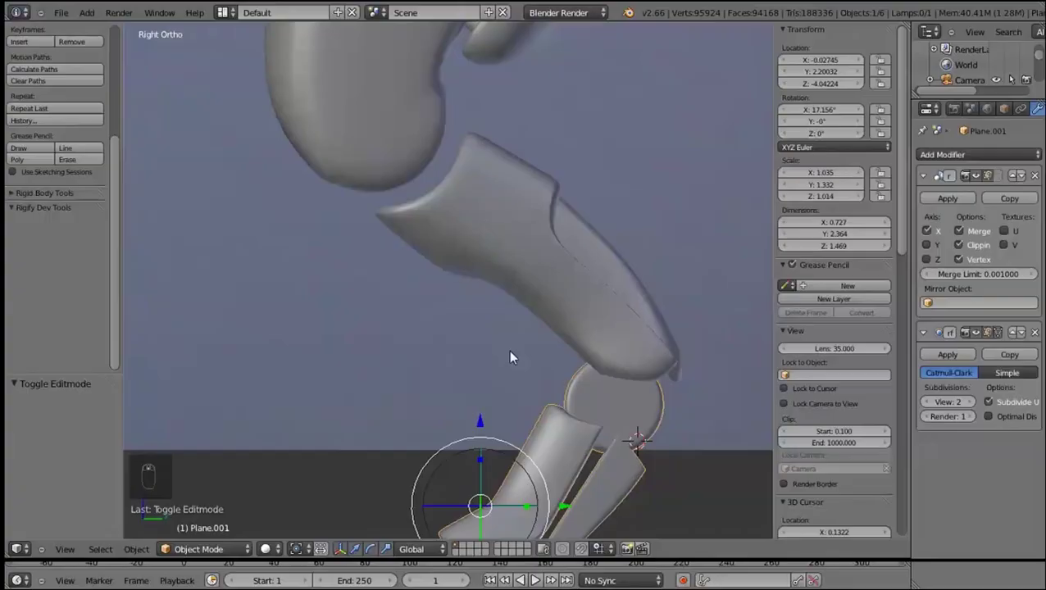
Unhide the joint geometry, duplicate it and resize the copy at the ankle
key(Tab)
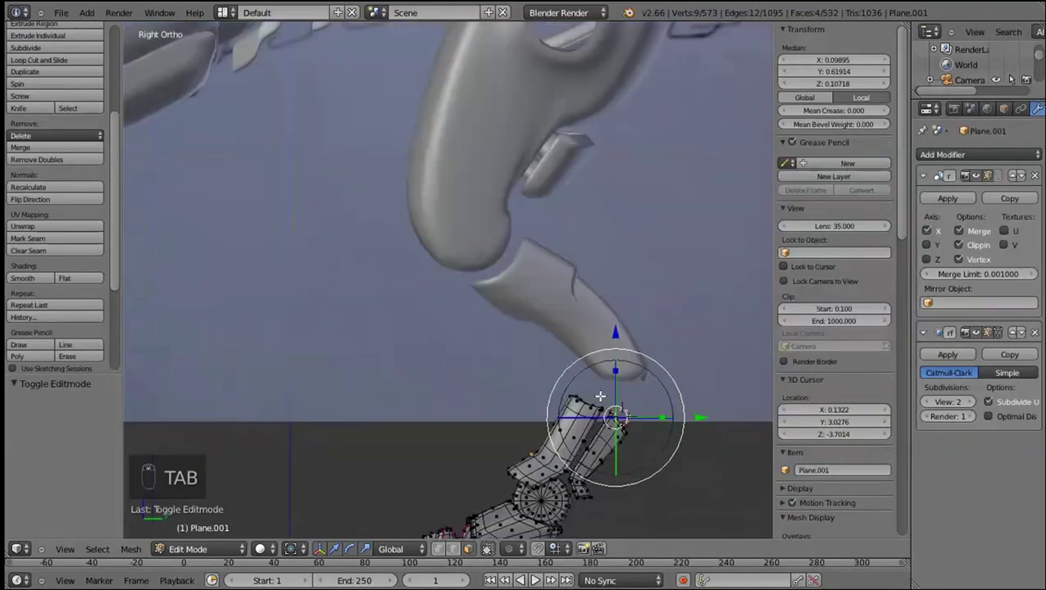
key(alt+h)
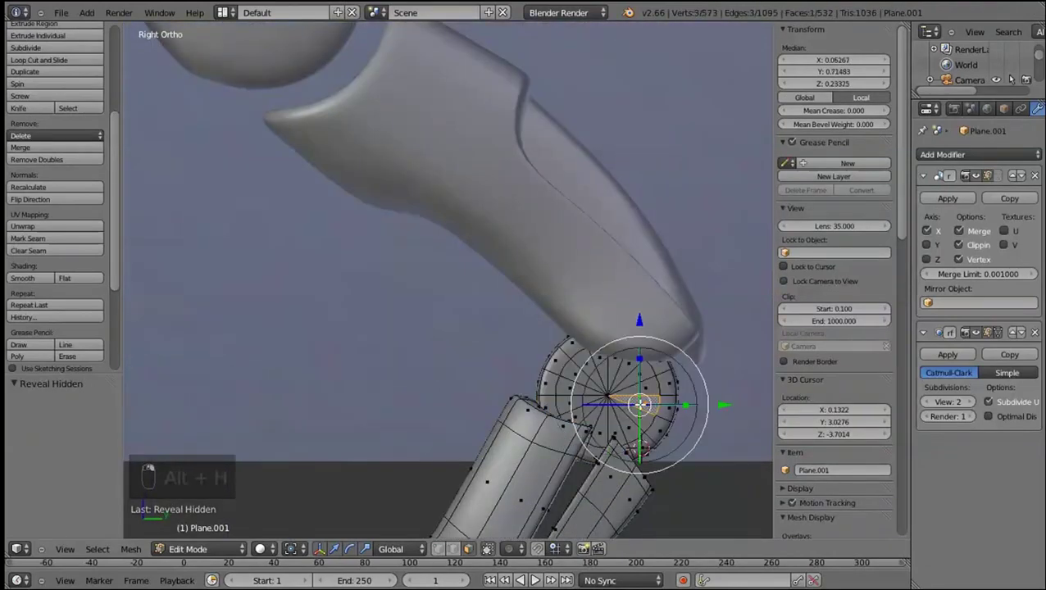
key(l)
key(shift+d)
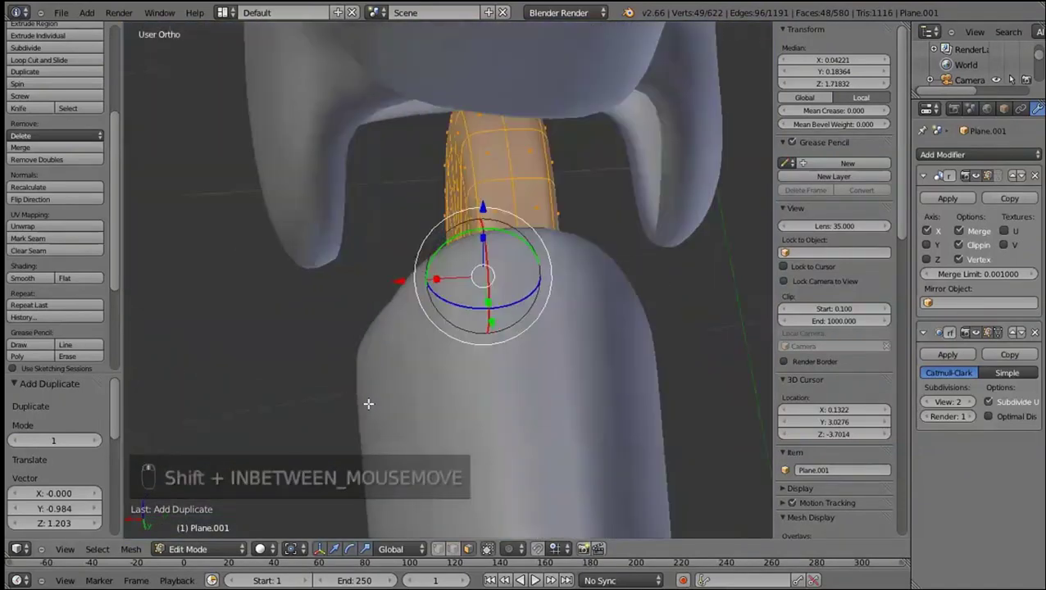
click(429, 278)
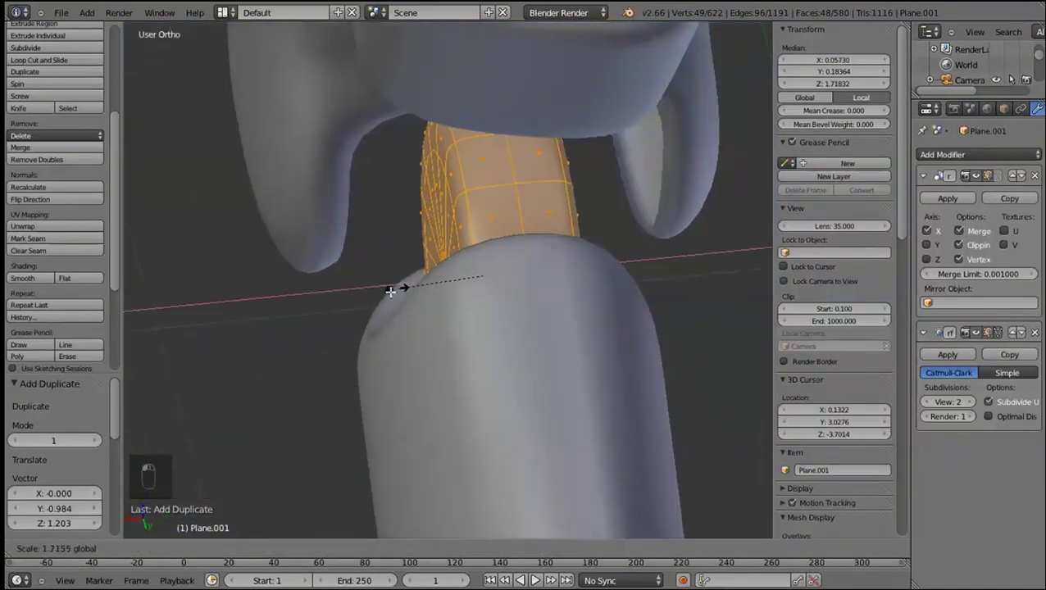
middle_click(424, 333)
drag(431, 236, 442, 286)
Move the half disc along X into the socket and preview the smoothed leg
right_click(441, 286)
key(c)
right_click(381, 304)
drag(364, 307, 481, 313)
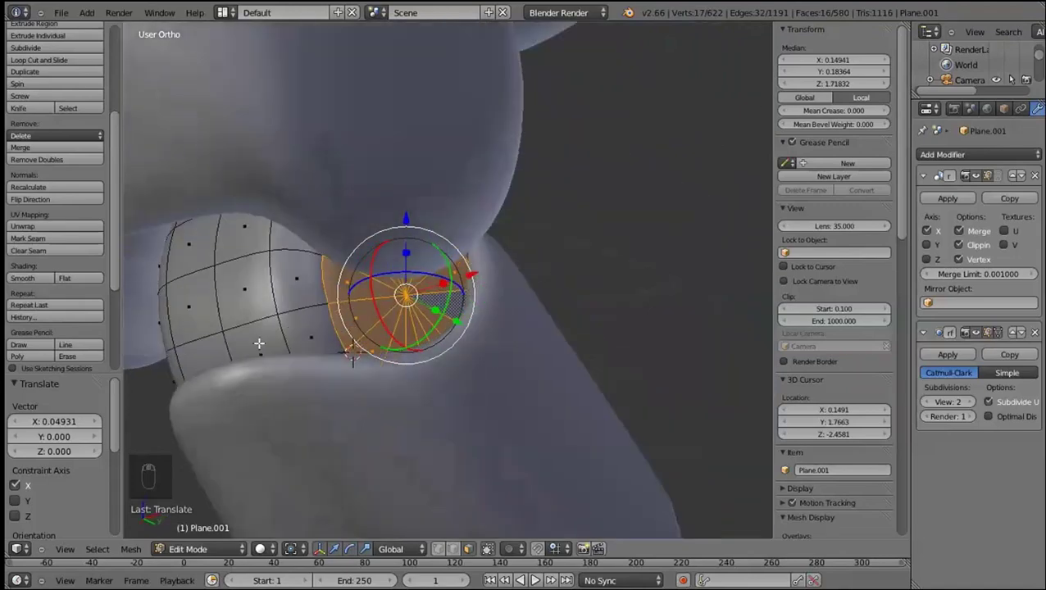
key(ctrl+r)
key(ctrl+z)
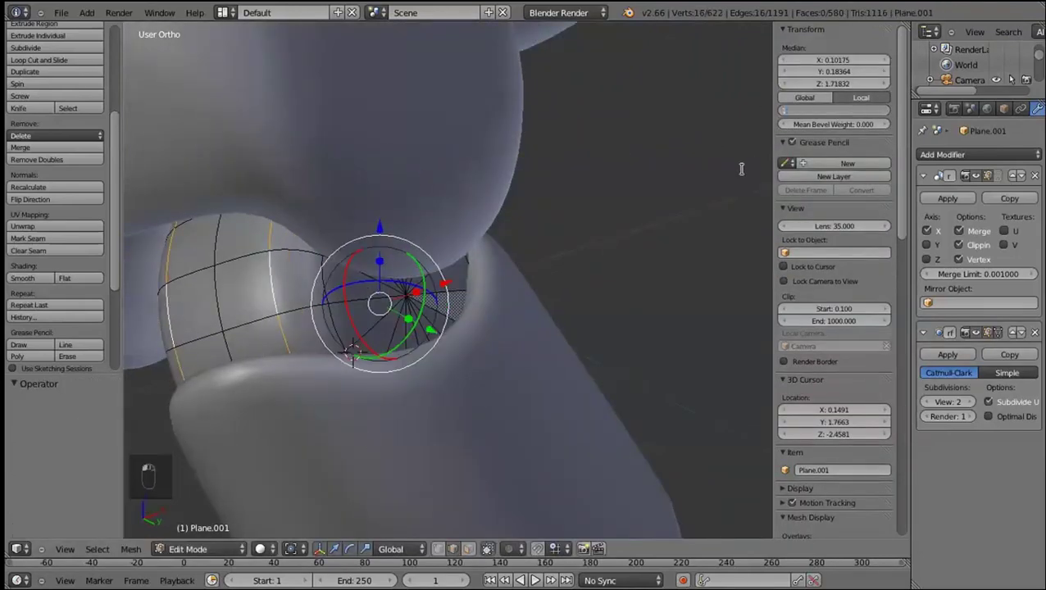
key(Tab)
key(Tab)
key(Tab)
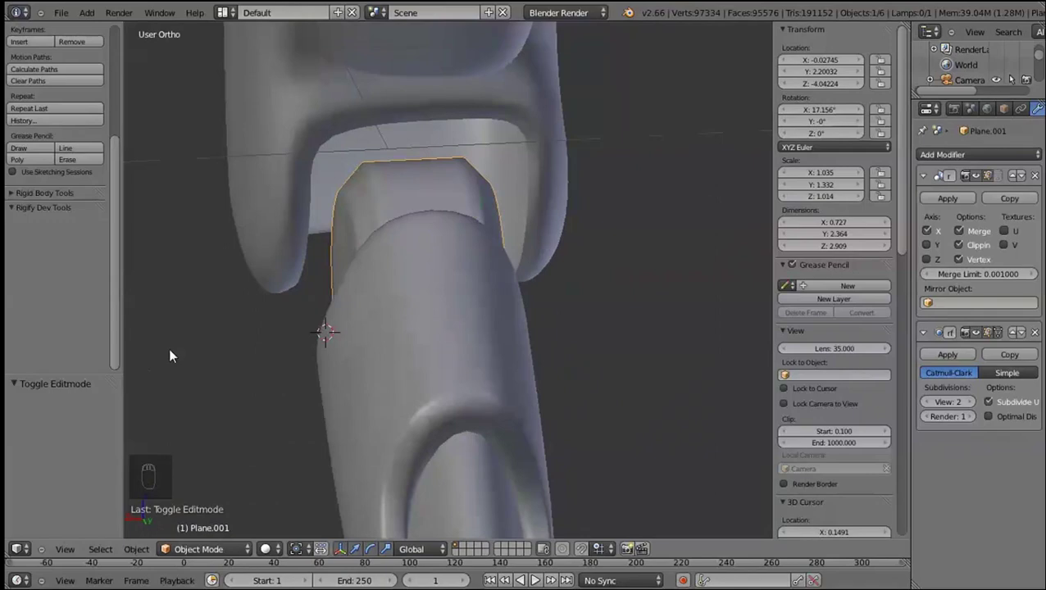
key(shift+Tab)
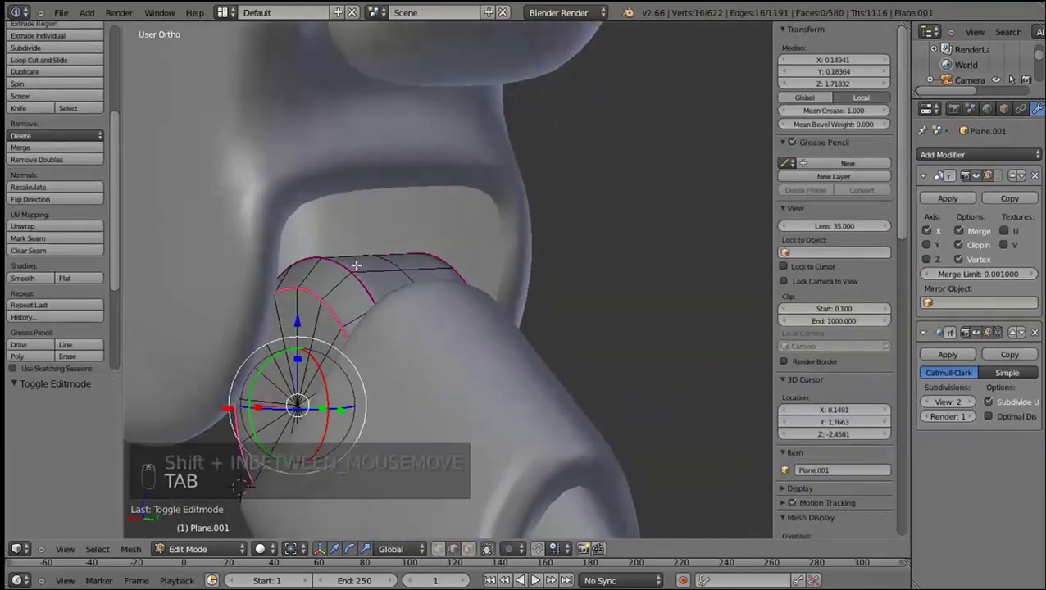
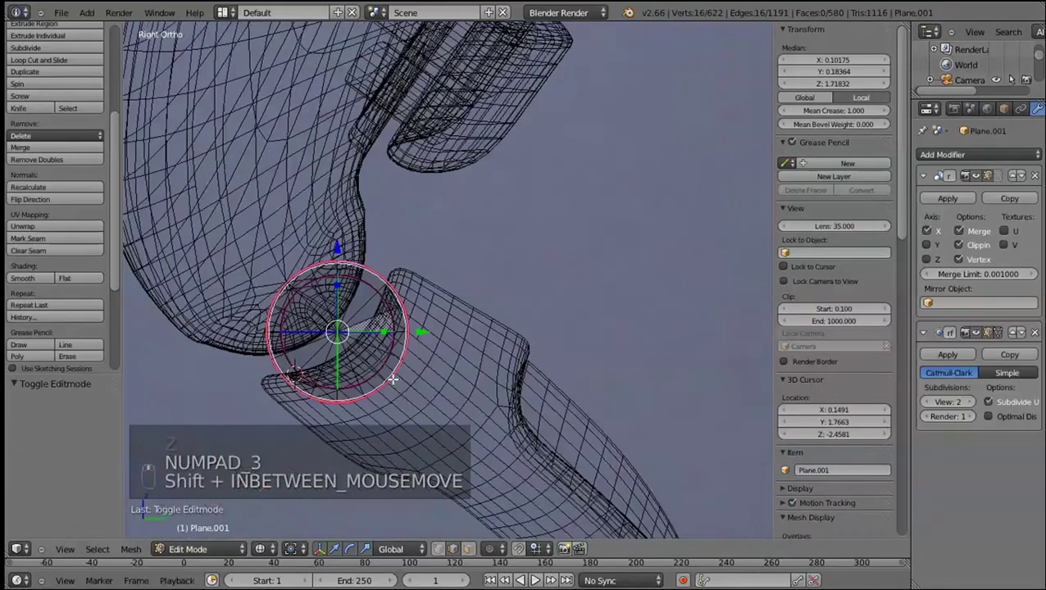
Duplicate ankle disc rim vertices and extrude them into the socket gap
key(c)
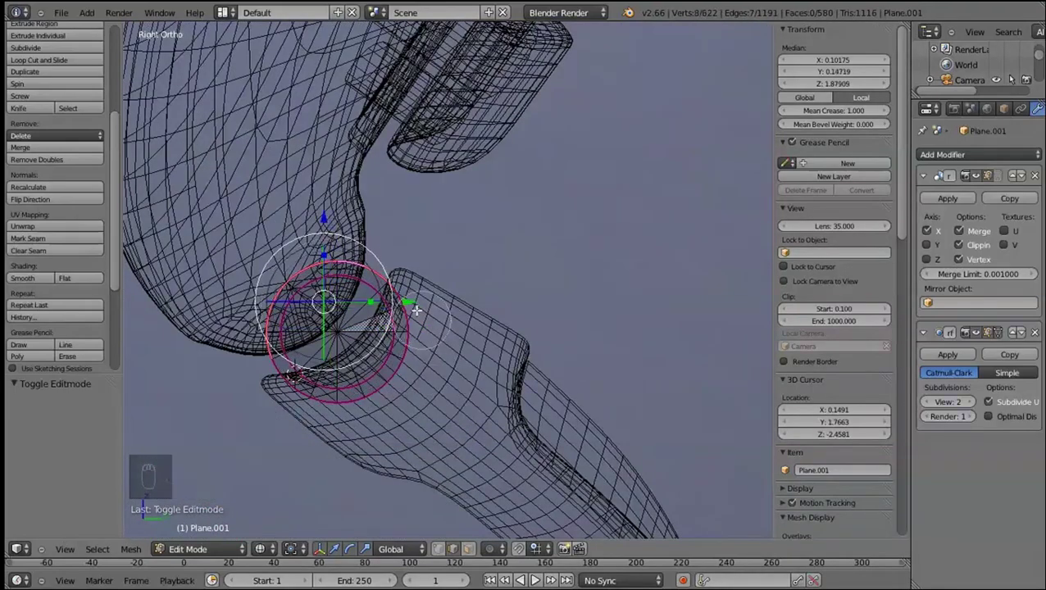
right_click(368, 293)
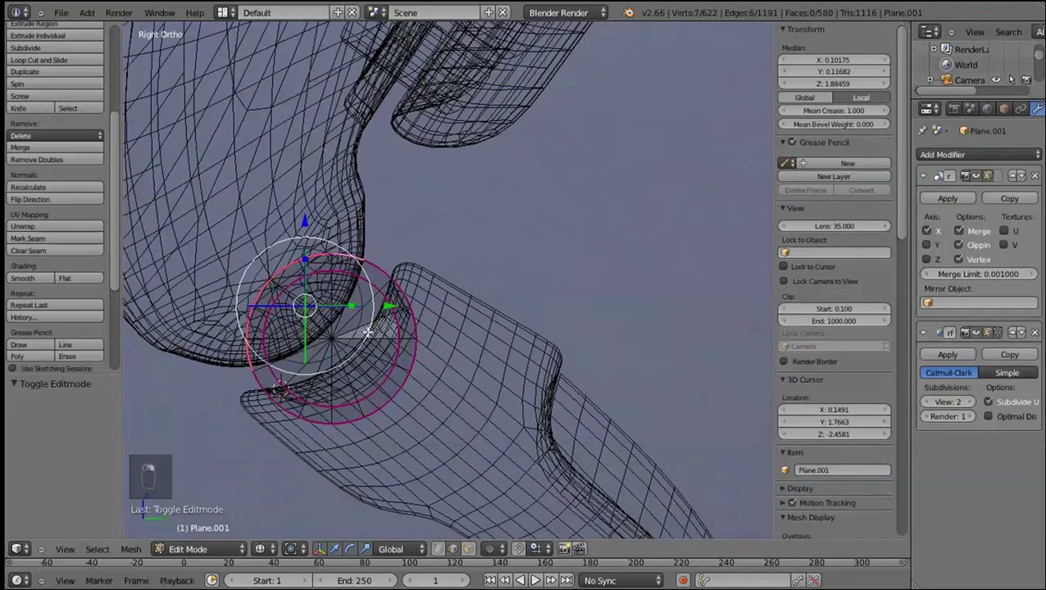
key(shift+d)
right_click(436, 370)
key(s)
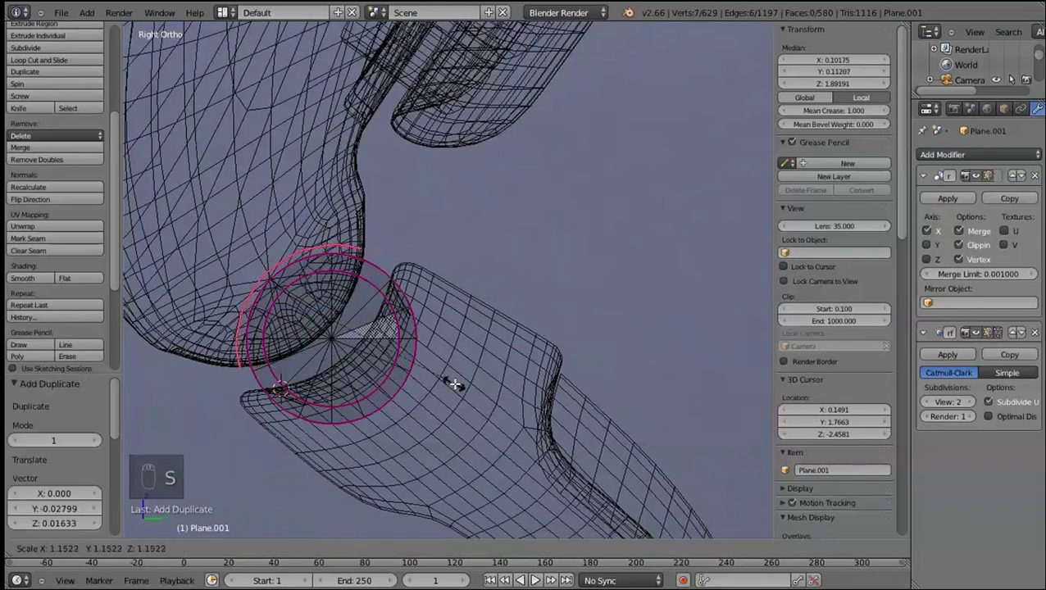
key(z)
right_click(403, 367)
key(g)
drag(312, 343, 266, 281)
middle_click(266, 280)
key(e)
drag(231, 295, 312, 255)
Extrude further curved rows of faces from the socket vertices to fill the gap
right_click(278, 234)
right_click(320, 291)
key(shift+KP_3)
key(z)
key(e)
click(405, 356)
key(s)
key(g)
drag(404, 349, 371, 314)
key(e)
drag(338, 344, 281, 334)
Select the connected socket geometry and scale it along X only
key(z)
click(384, 393)
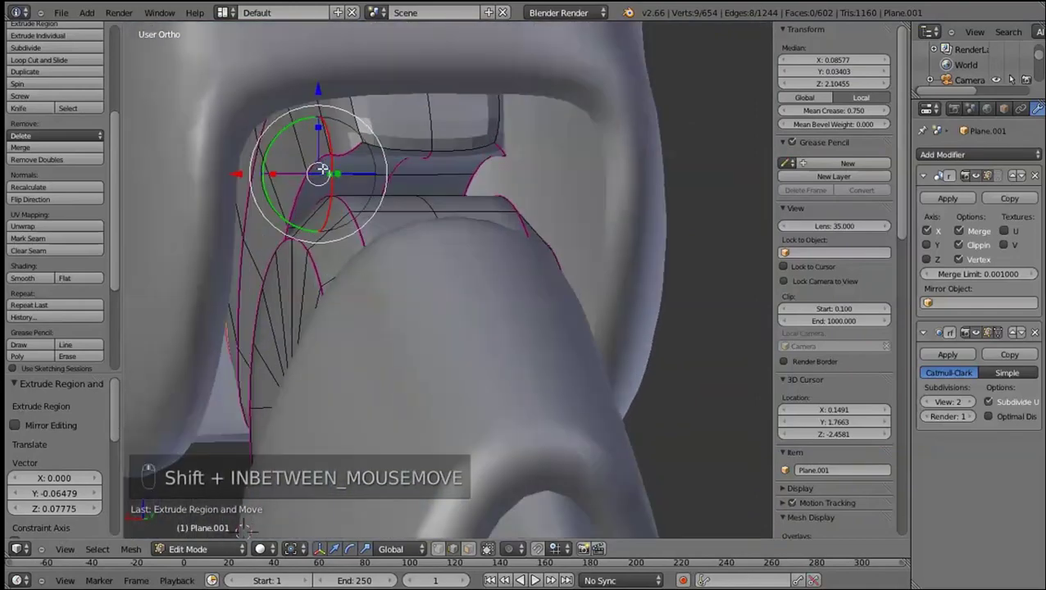
key(l)
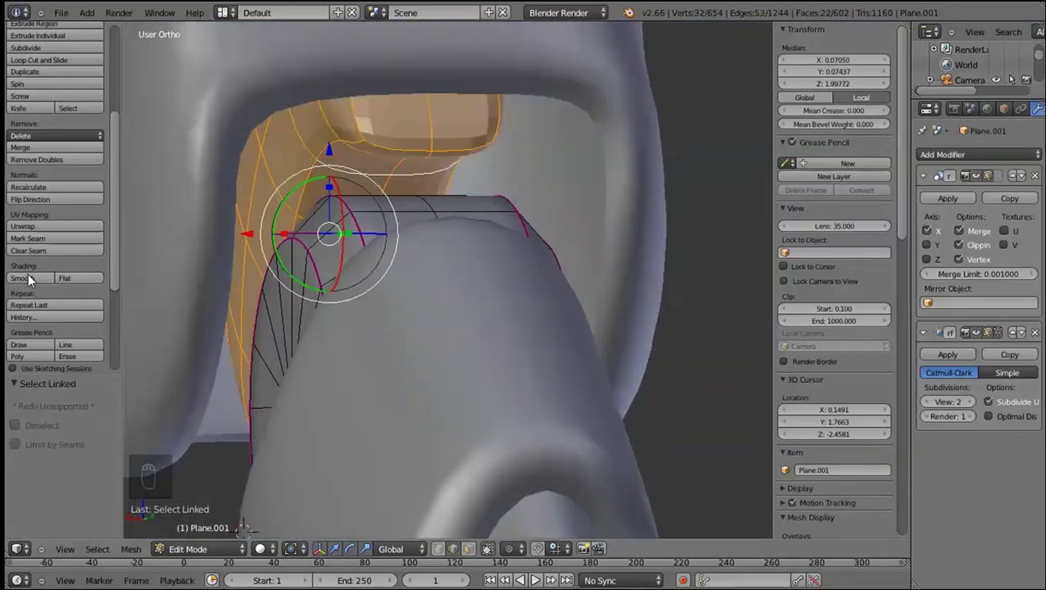
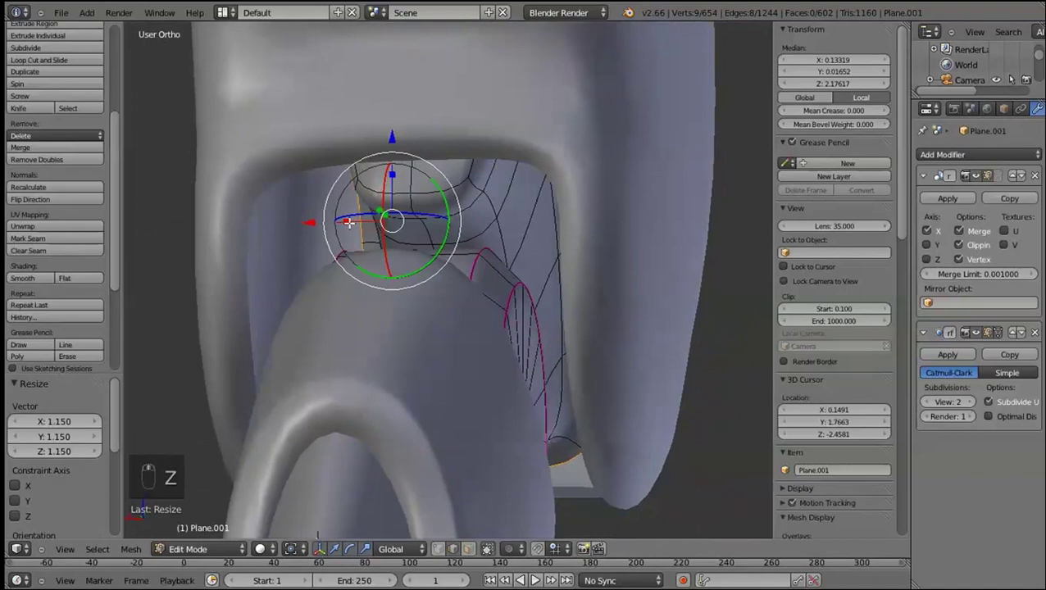
middle_click(345, 218)
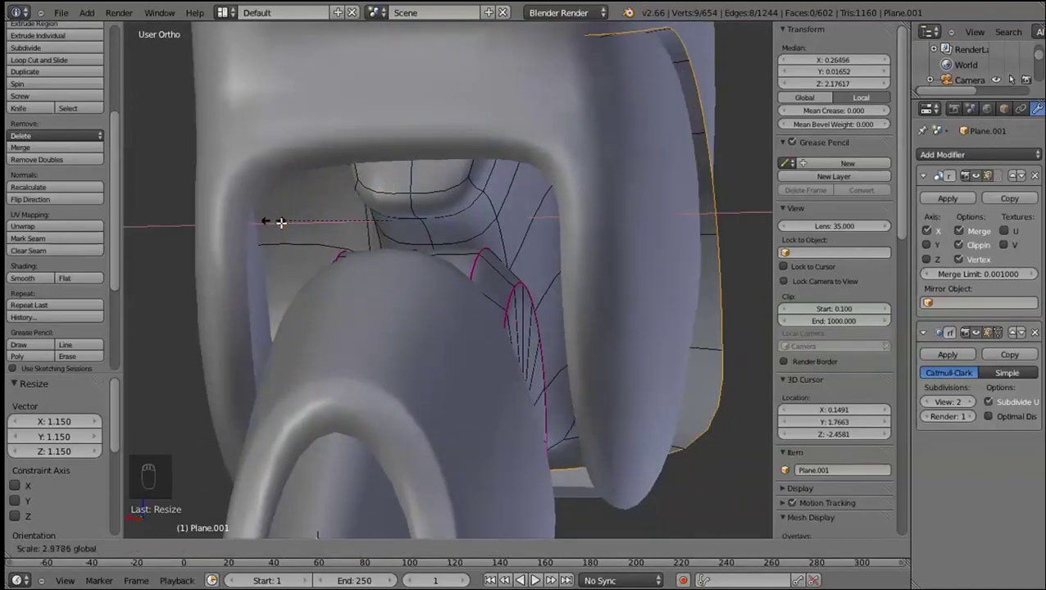
middle_click(364, 279)
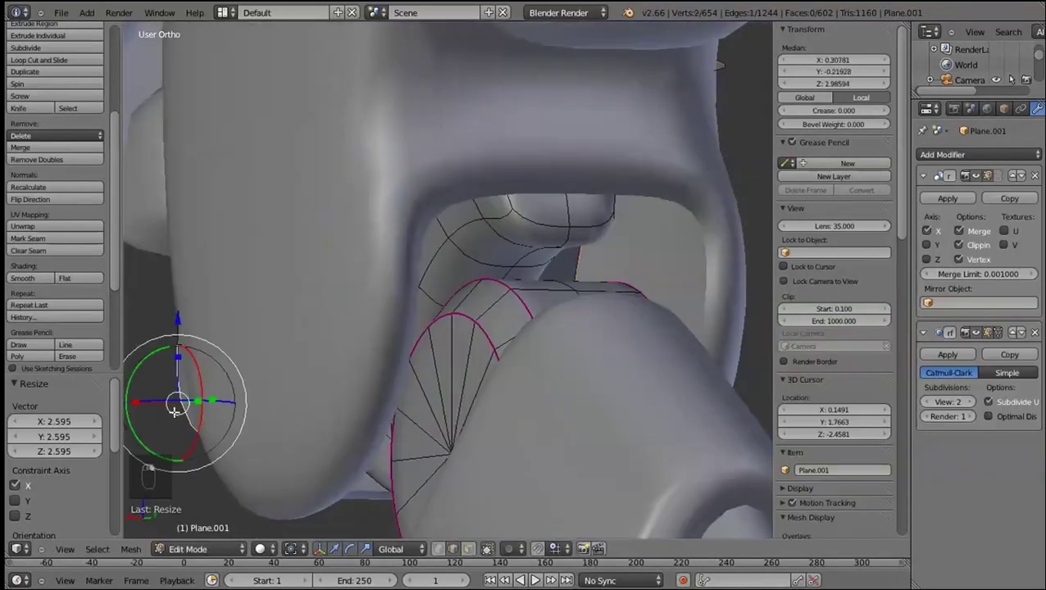
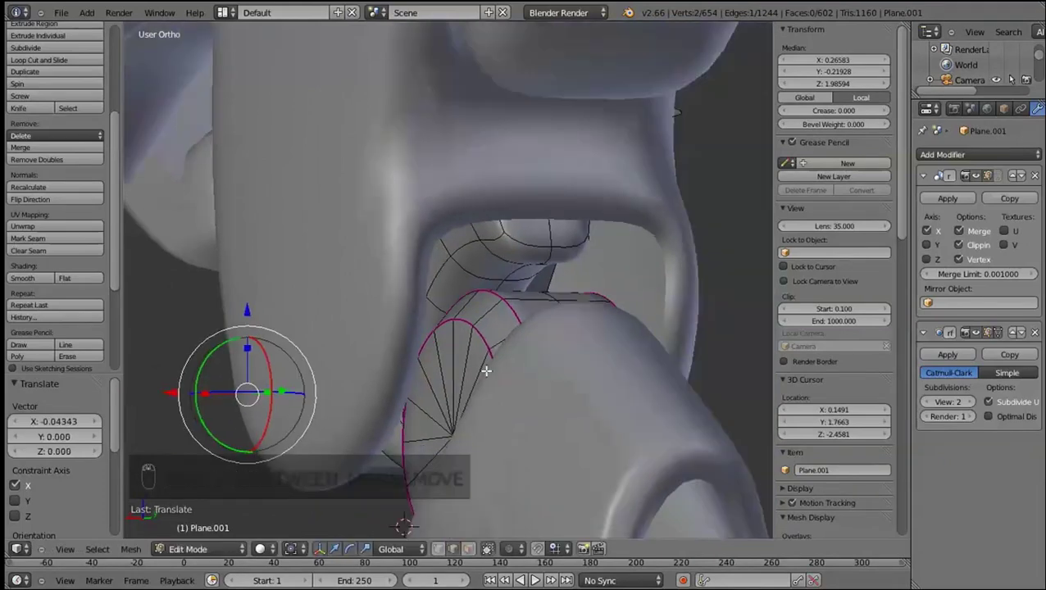
Move the socket vertices along X into position on the joint housing
drag(620, 399, 387, 408)
drag(415, 272, 286, 227)
click(287, 227)
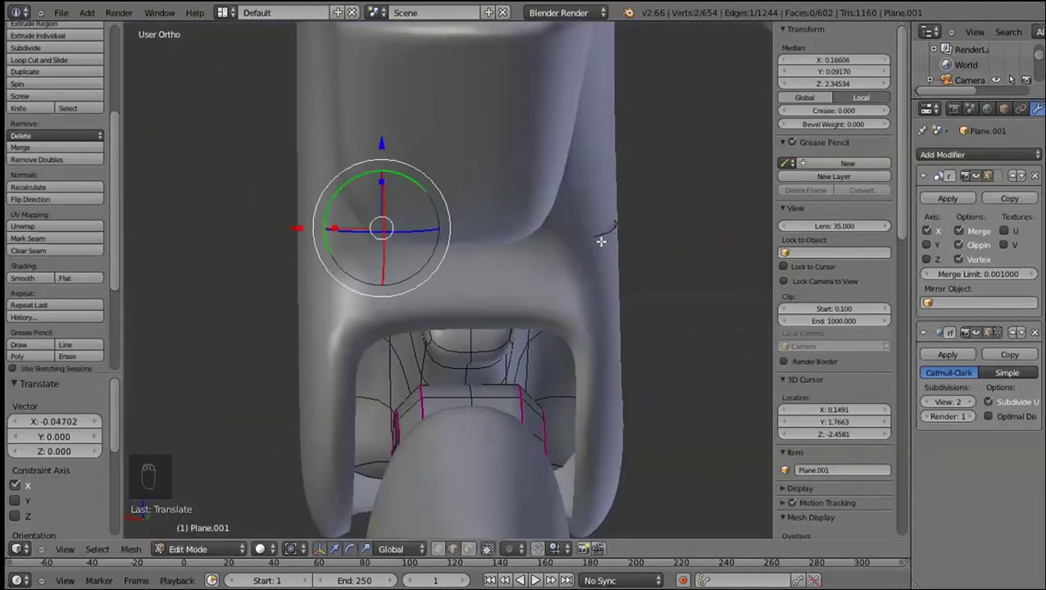
drag(601, 237, 262, 227)
click(254, 226)
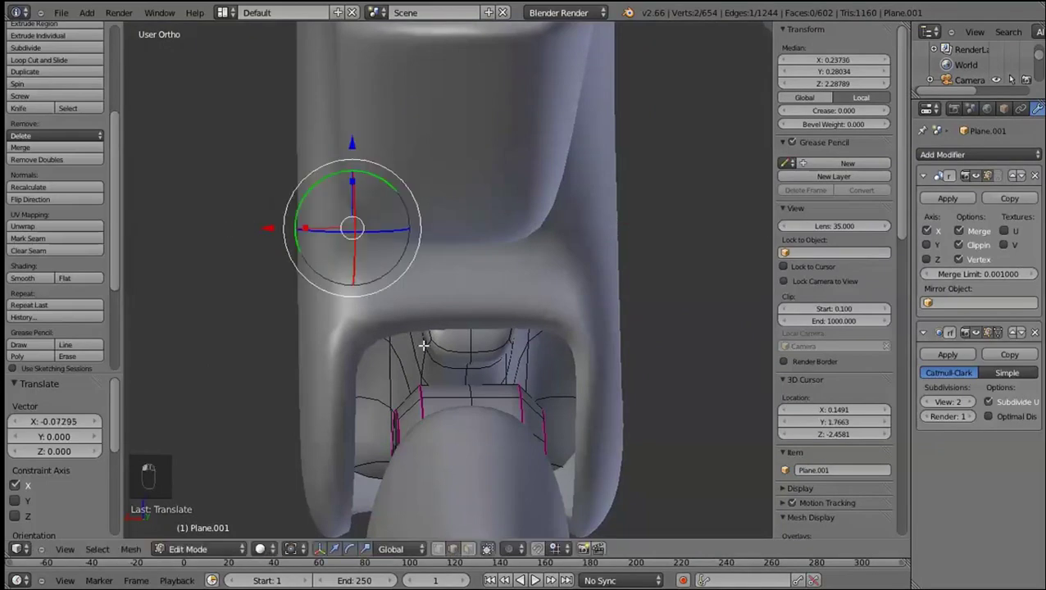
Add an edge loop across the joint housing strut near the ankle
middle_click(531, 253)
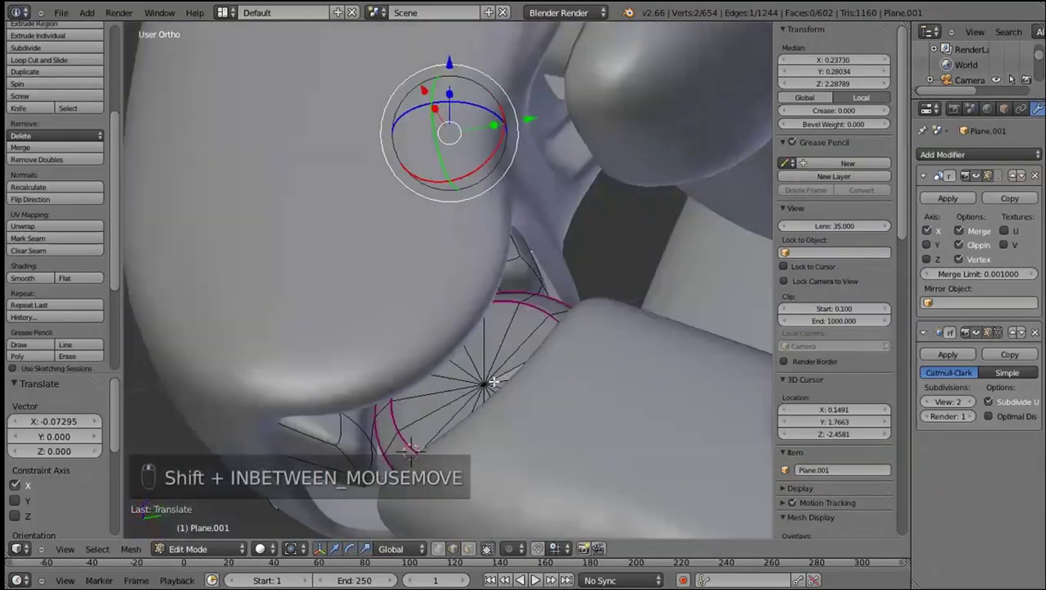
key(shift+Tab)
key(Tab)
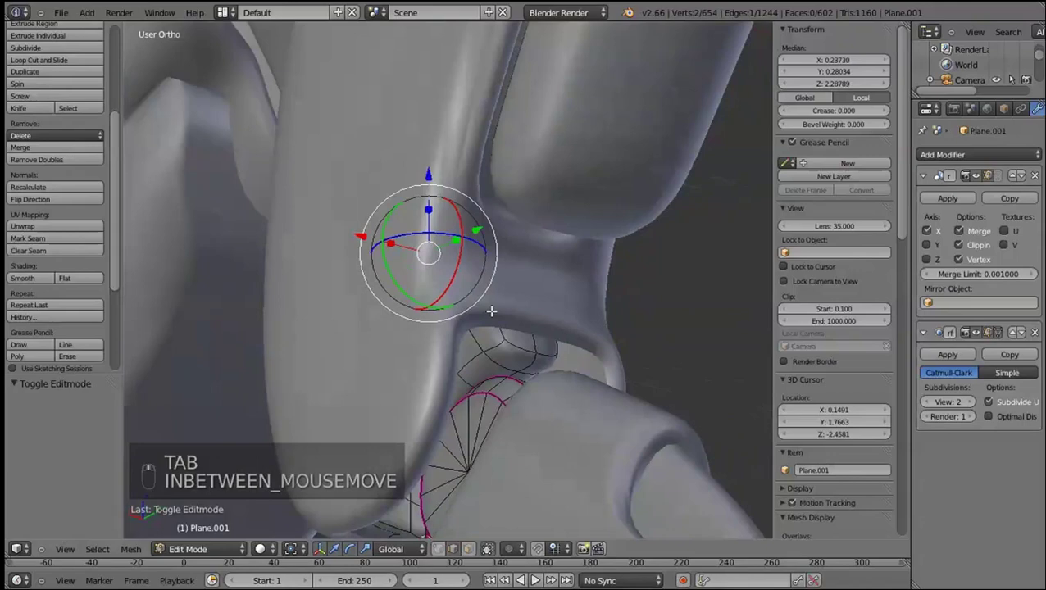
key(ctrl+r)
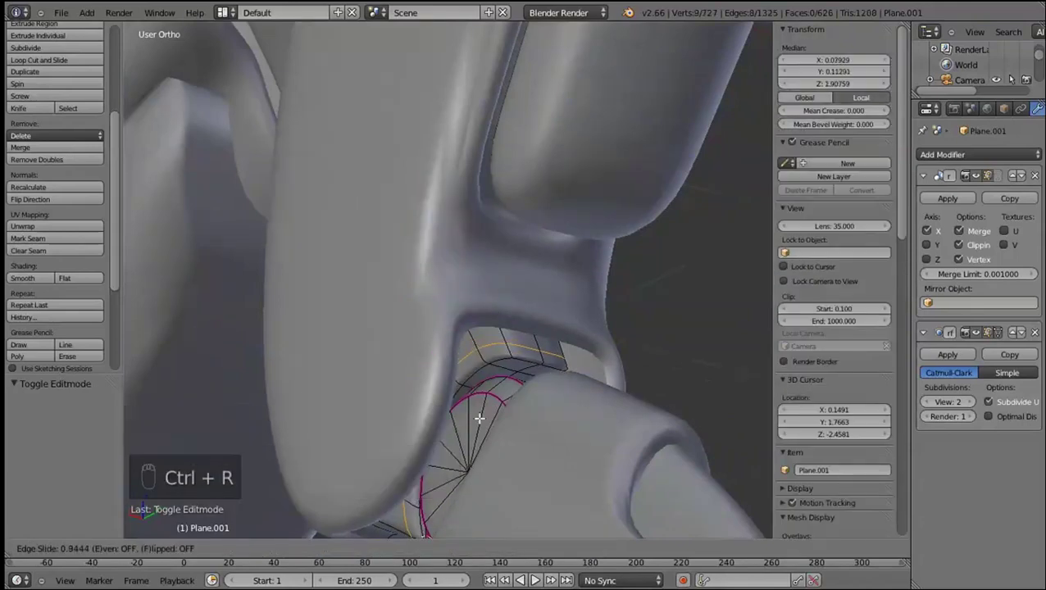
Slide the new loop into place and extrude selected edge loops on the ankle joint housing
drag(476, 438, 415, 484)
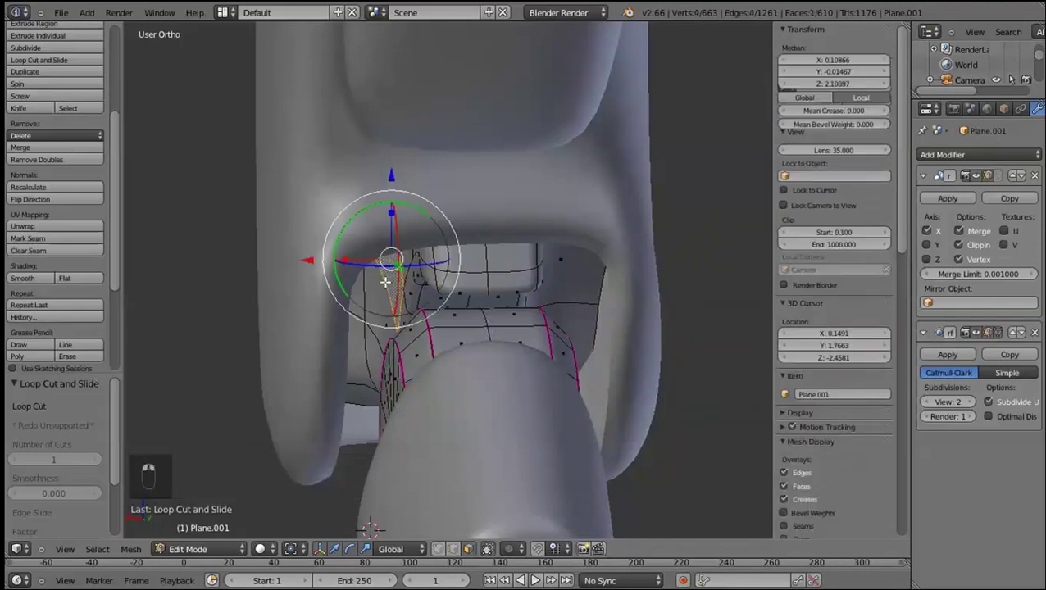
key(e)
right_click(372, 315)
click(378, 315)
key(e)
right_click(368, 378)
click(372, 364)
key(ctrl+z)
right_click(349, 285)
key(e)
click(364, 319)
Add further Ctrl+R edge loops near the housing rim and slide them into position
middle_click(357, 331)
key(e)
right_click(362, 389)
drag(458, 333, 624, 261)
middle_click(404, 369)
key(ctrl+r)
key(ctrl+z)
key(ctrl+r)
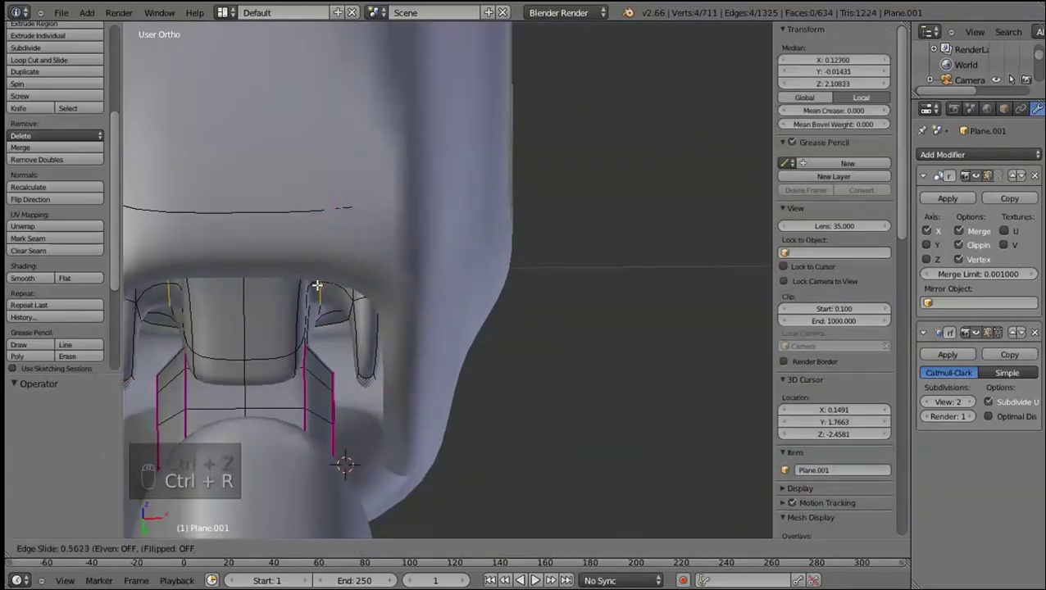
key(ctrl+r)
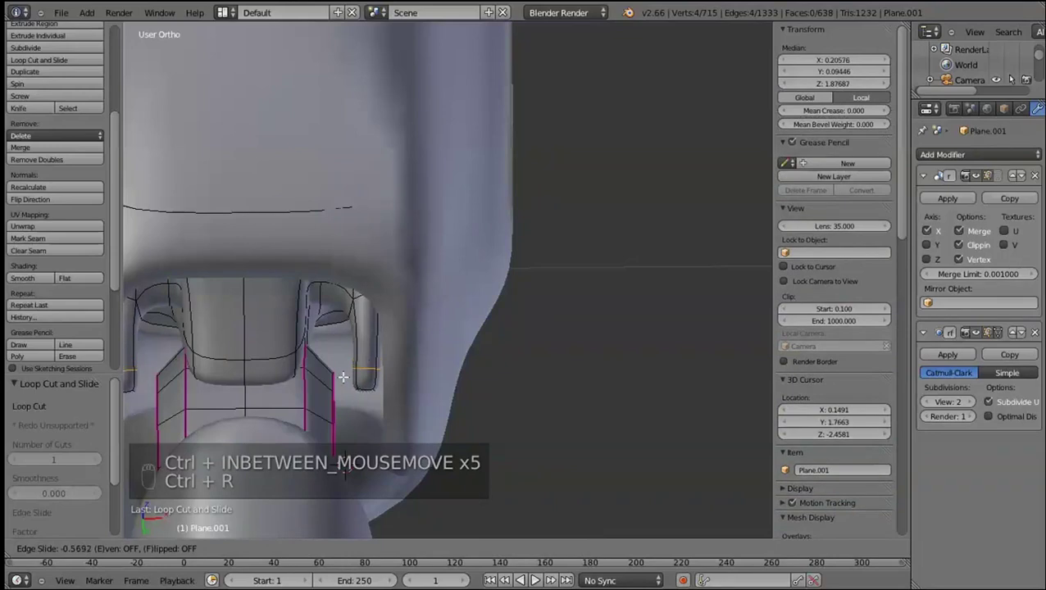
drag(258, 392, 272, 404)
Toggle out of edit mode to preview the smoothed joint under subdivision, then save the file
key(shift+s)
key(Tab)
key(Tab)
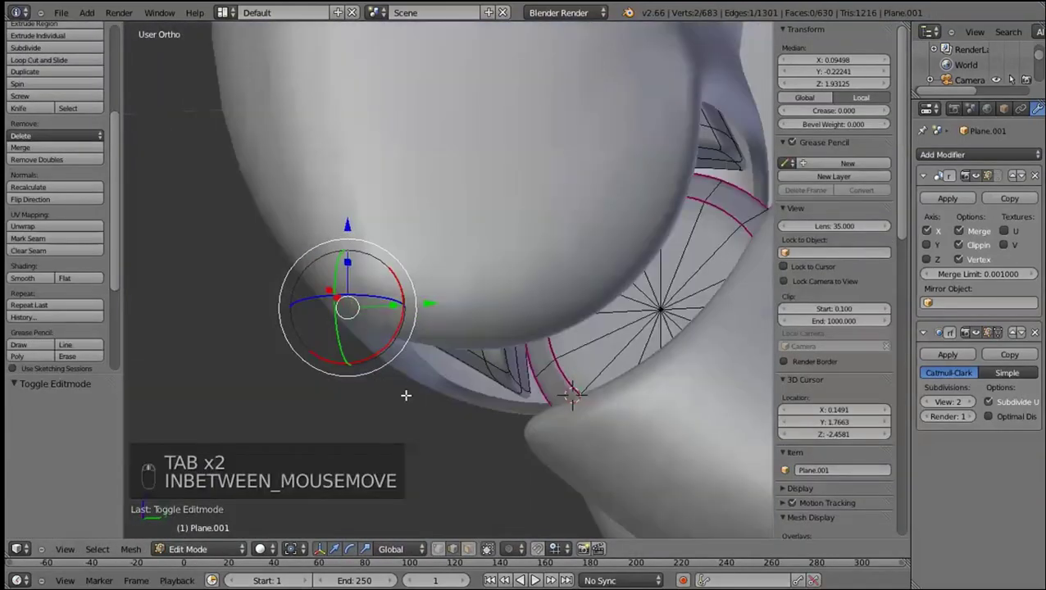
key(shift+Tab)
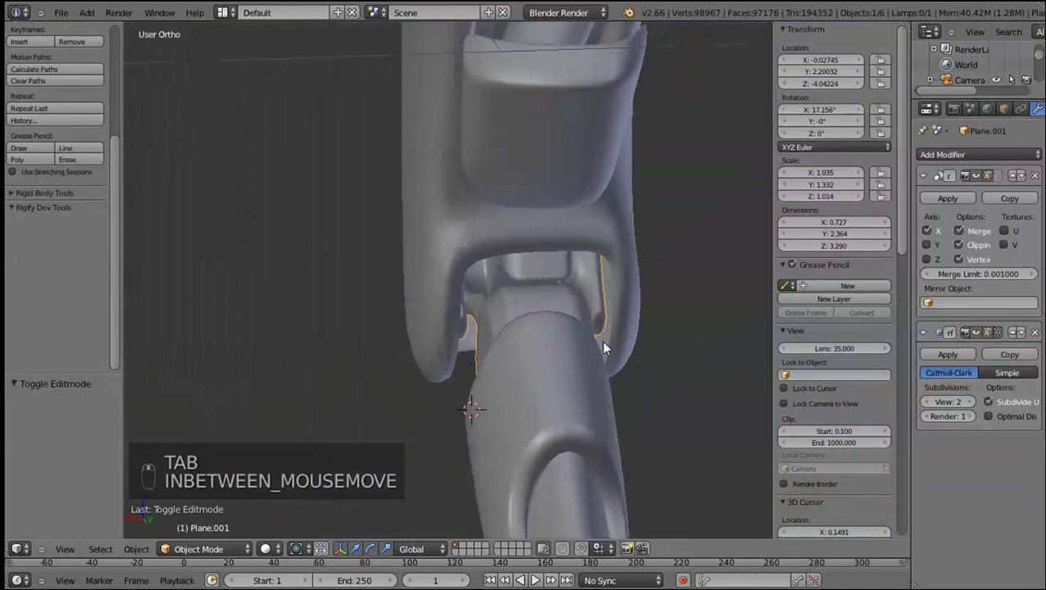
key(Tab)
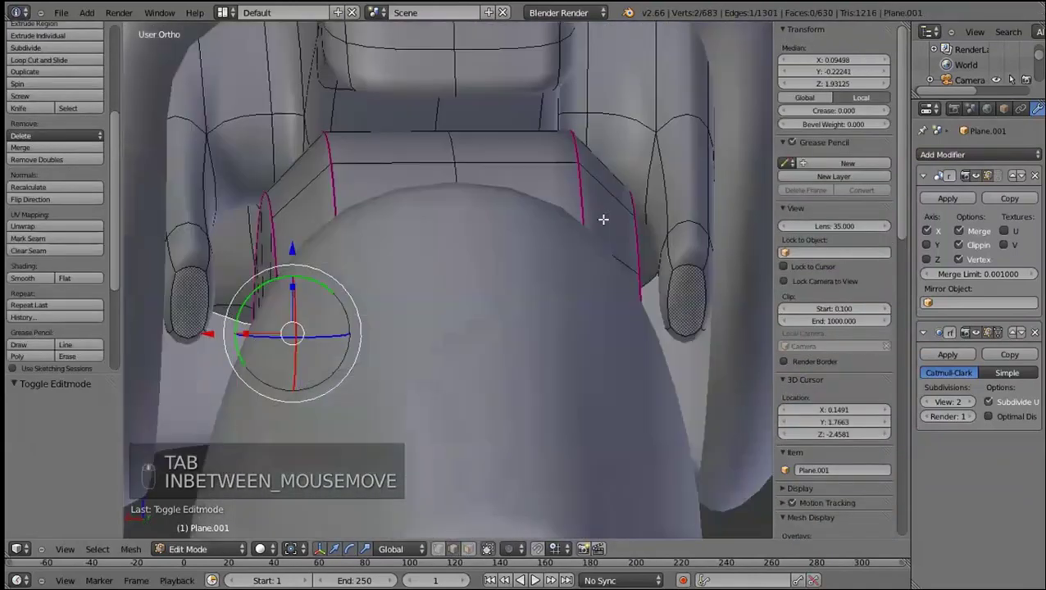
key(ctrl+e)
key(ctrl+r)
key(Tab)
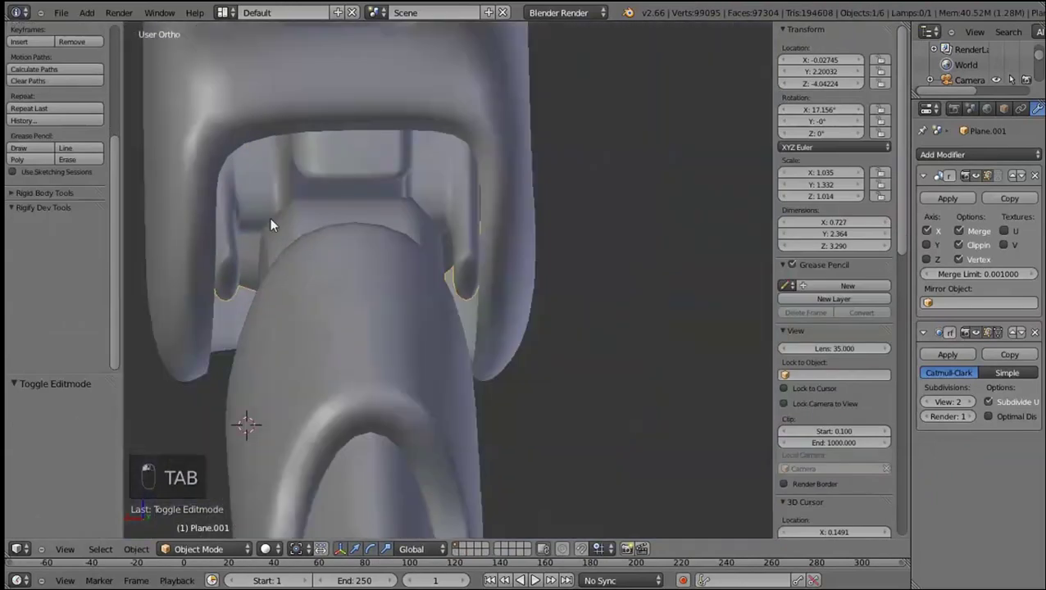
key(KP_3)
key(ctrl+s)
Orbit around the leg, select the upper leg piece Plane.003 and hide it from view
key(a)
middle_click(281, 325)
drag(461, 313, 635, 367)
drag(639, 348, 611, 292)
drag(611, 292, 597, 300)
key(Tab)
drag(497, 304, 371, 322)
key(Tab)
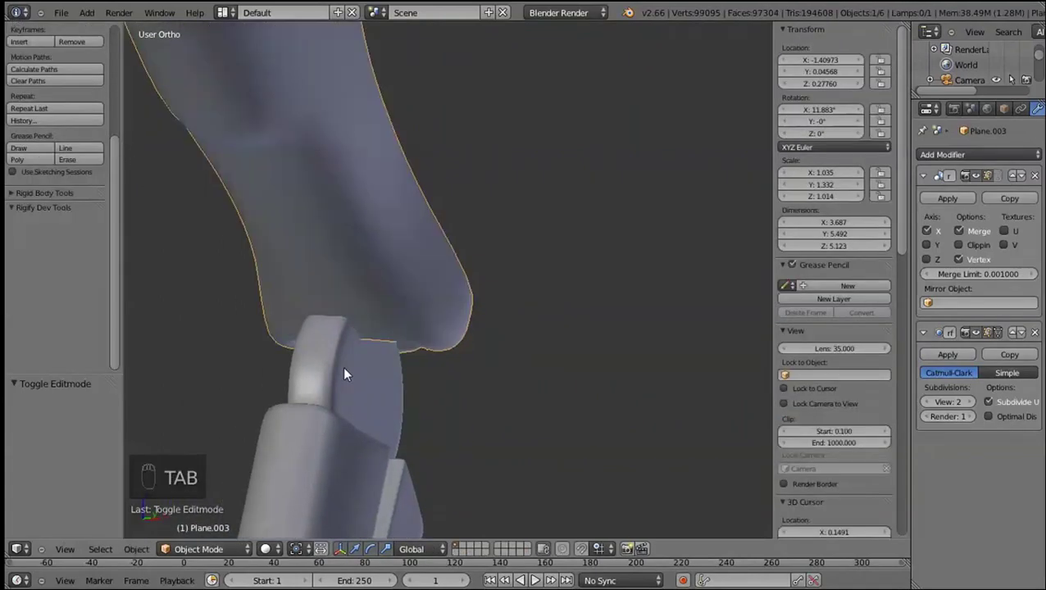
drag(421, 401, 1000, 152)
key(h)
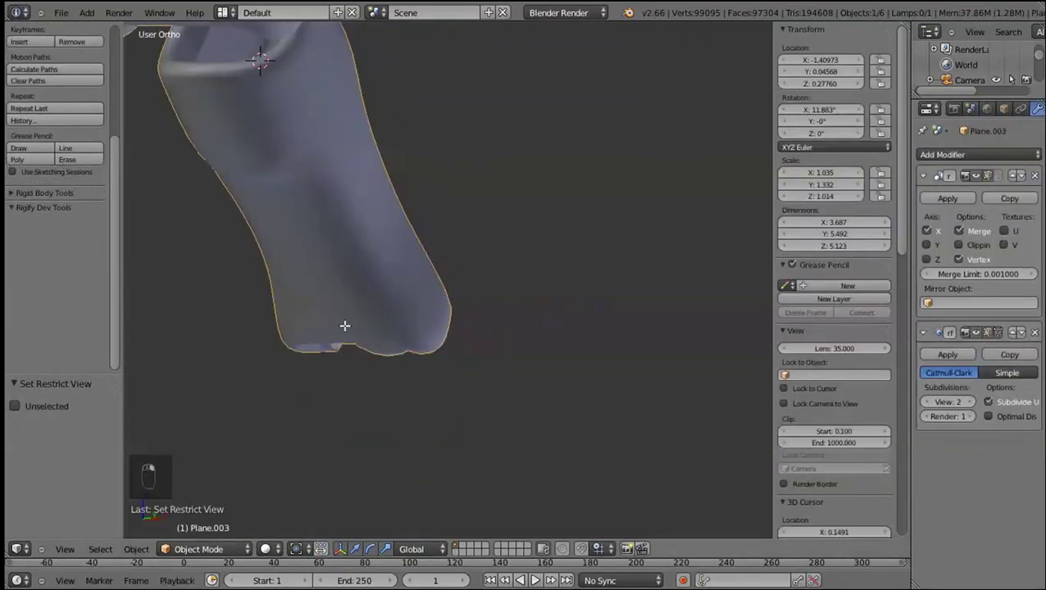
Enter edit mode on the upper leg, disable the smoothed cage, and delete the faces inside the claw socket
key(Tab)
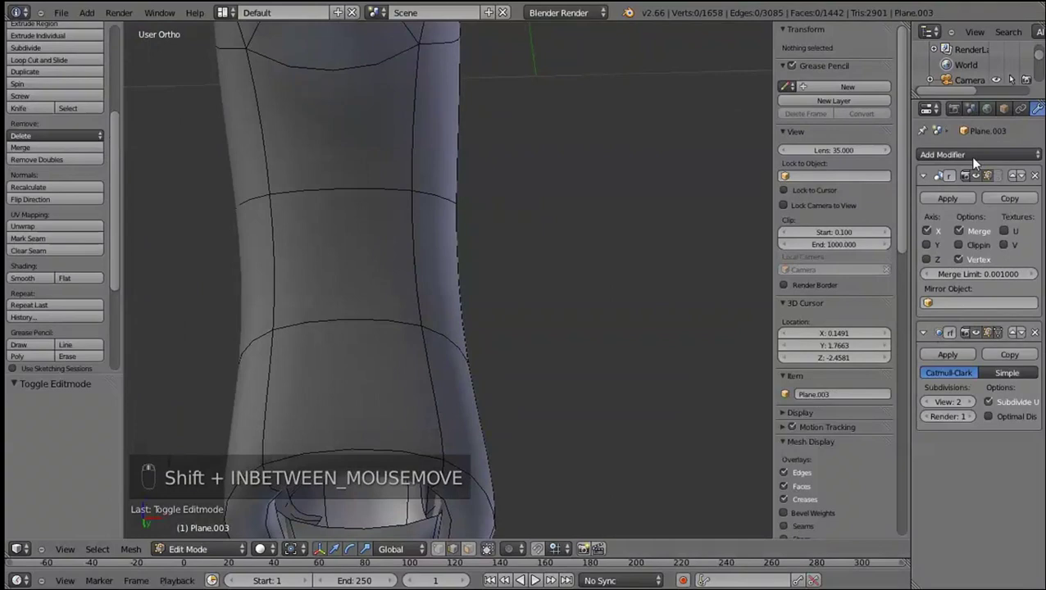
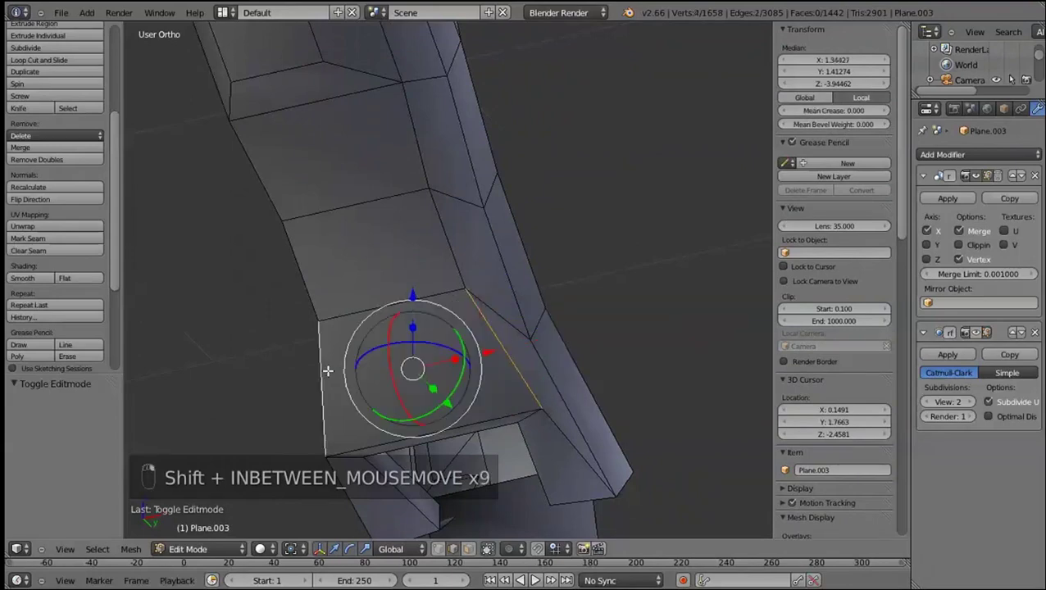
key(w)
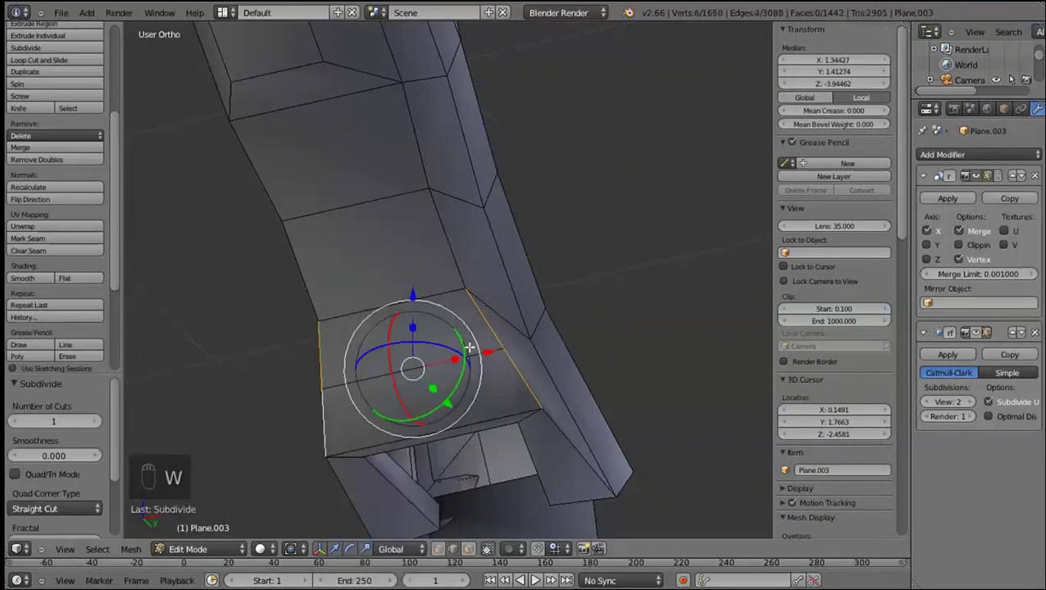
key(ctrl+z)
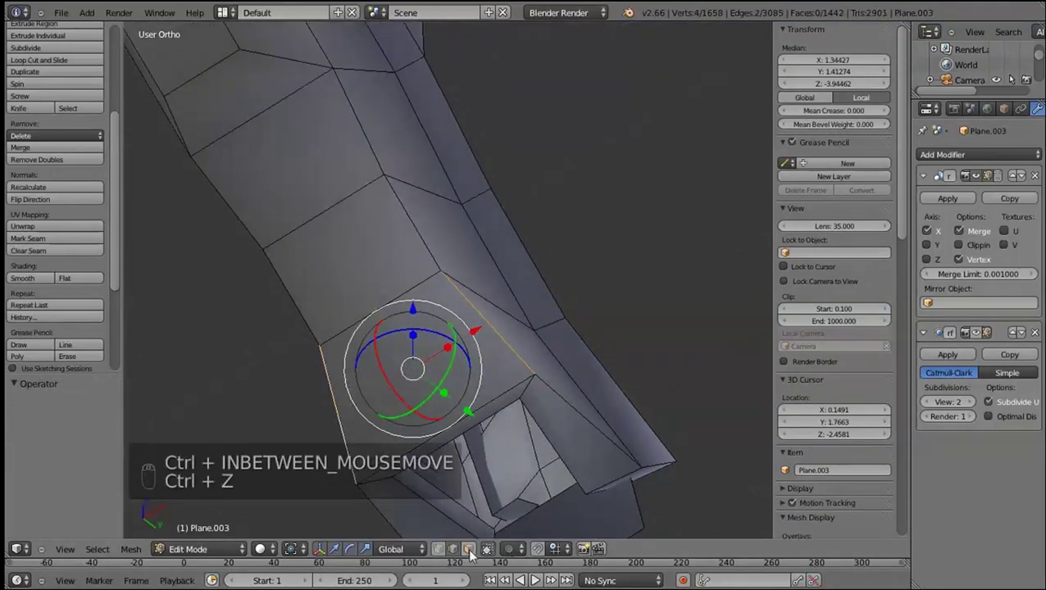
click(473, 562)
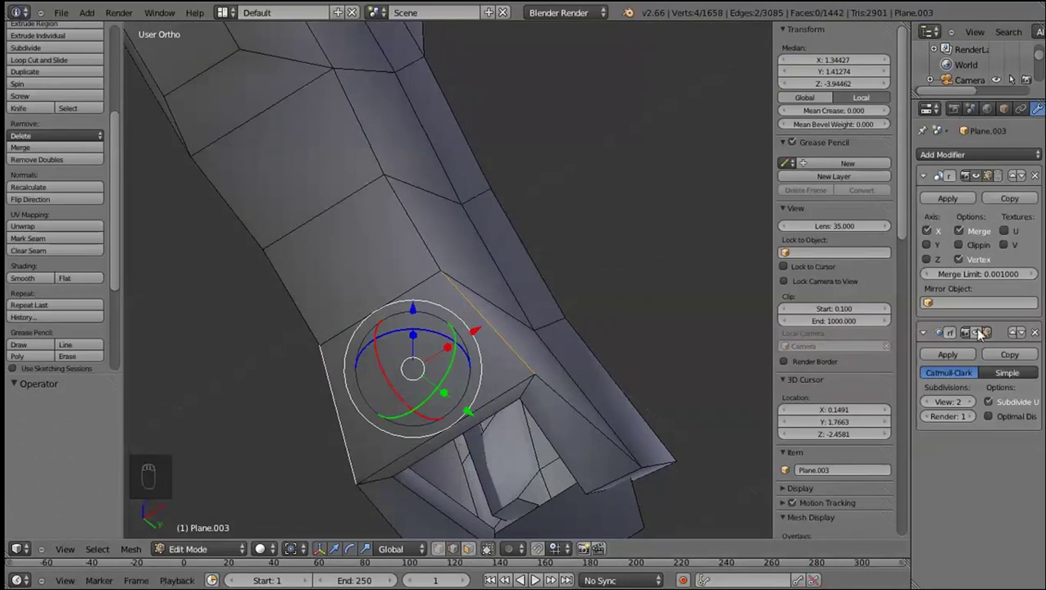
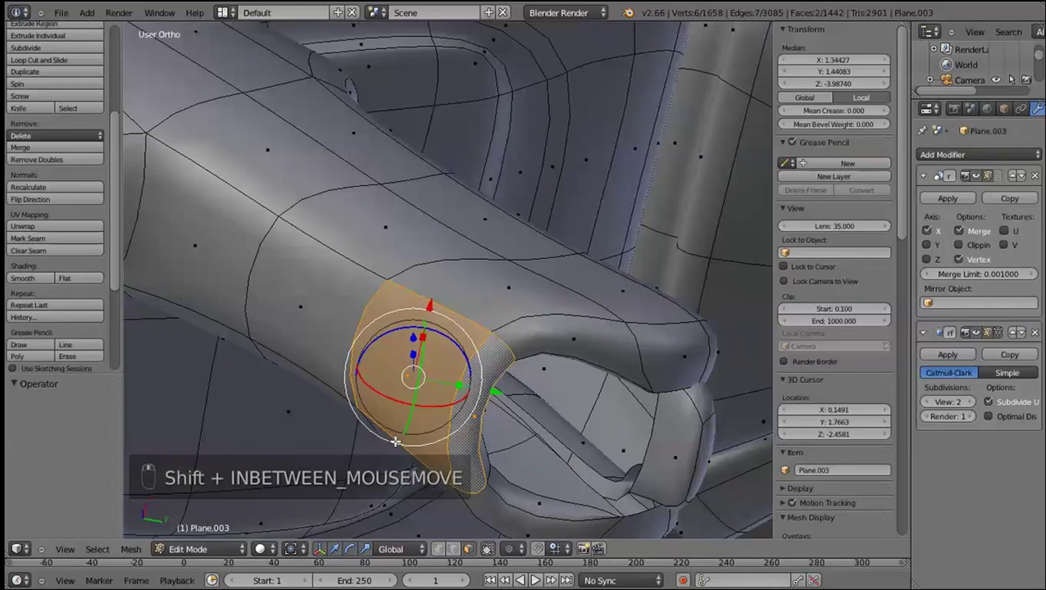
key(shift+x)
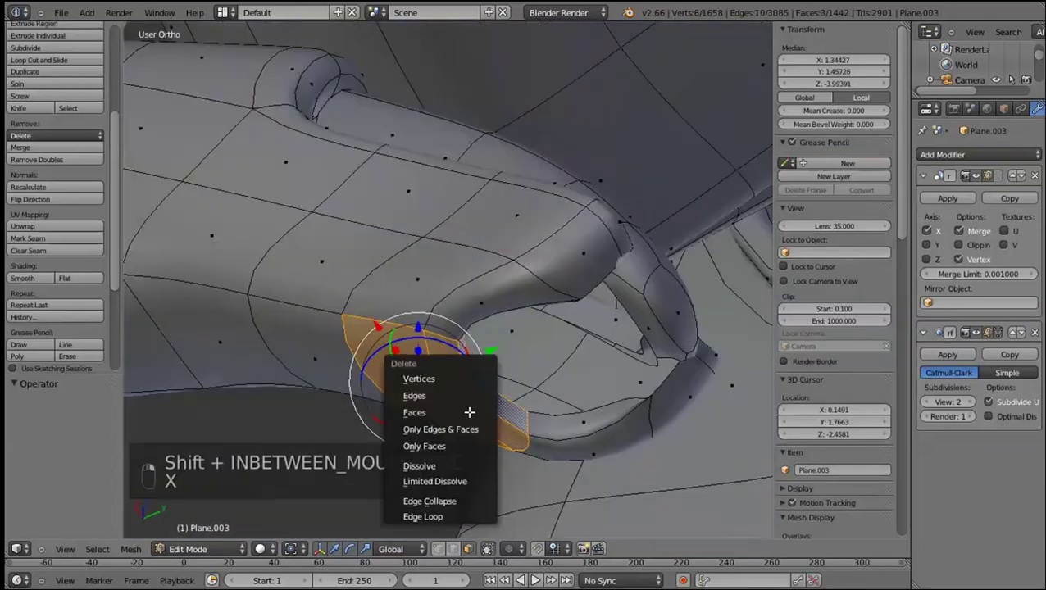
key(alt+KP_3)
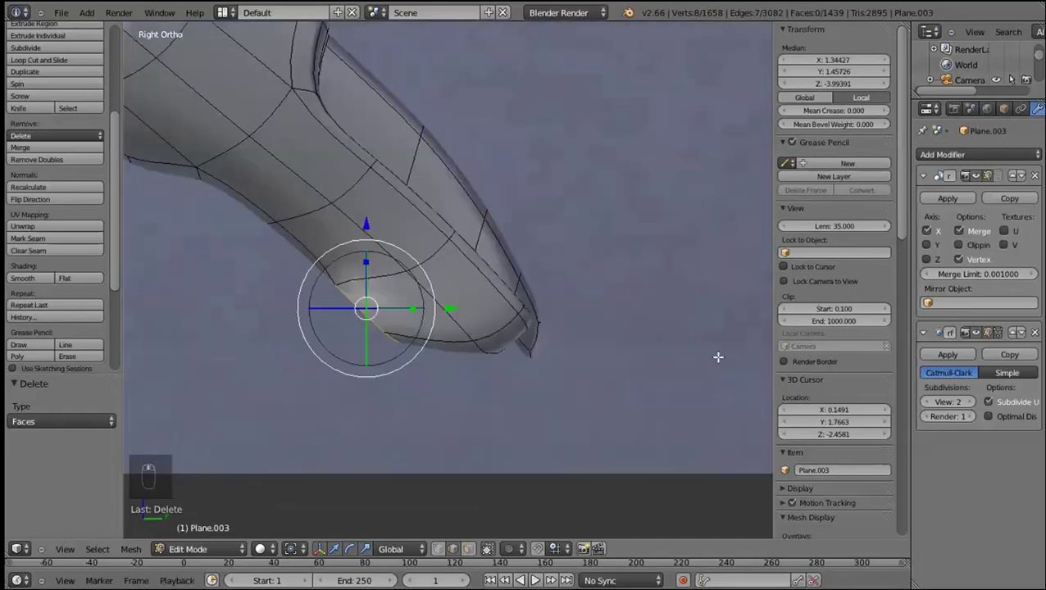
key(z)
Extrude and slide the socket border edge, then undo the attempt
key(e)
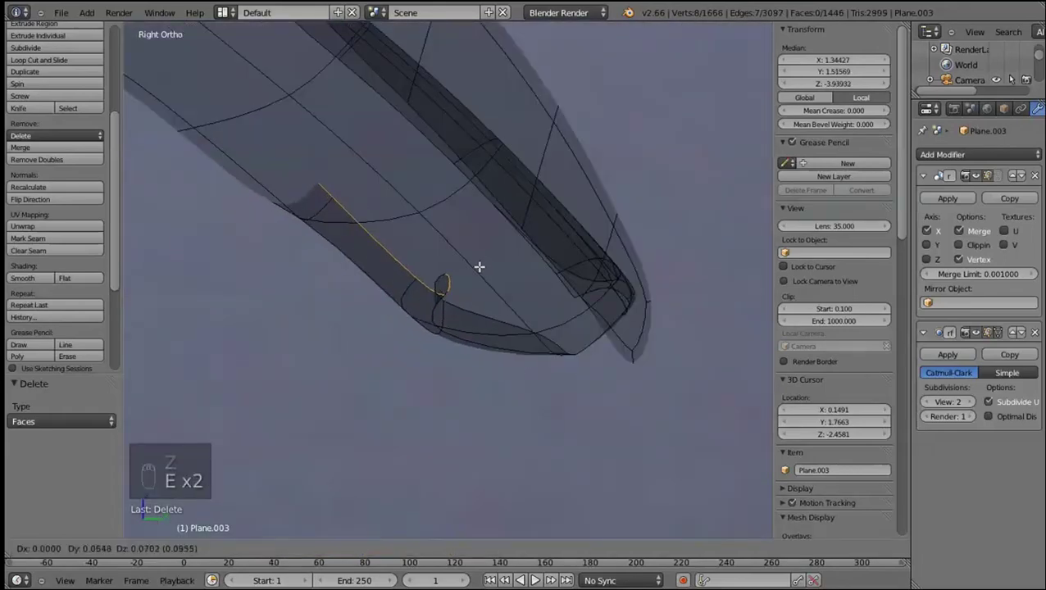
key(e)
click(492, 250)
click(531, 192)
key(z)
key(ctrl+z)
key(ctrl+z)
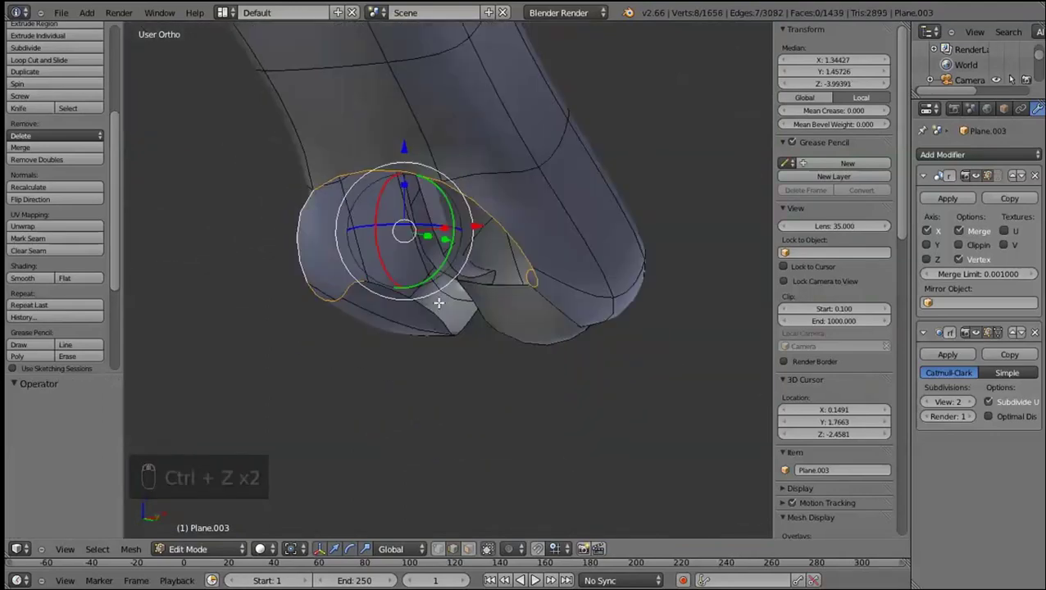
Extrude and scale the socket rim loop again, then undo back to the open socket
key(e)
click(484, 371)
key(s)
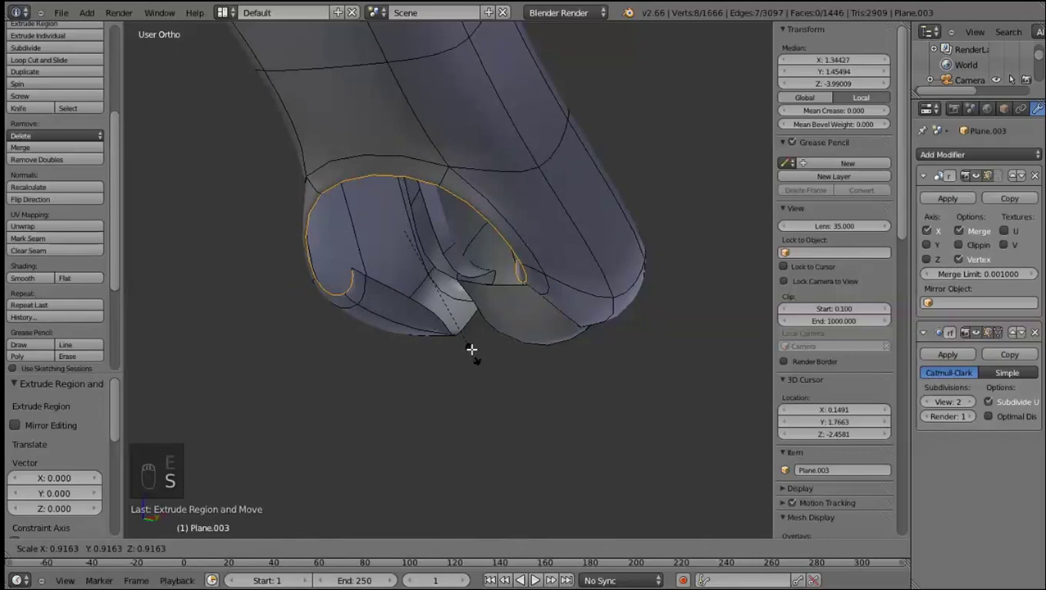
key(ctrl+z)
key(ctrl+z)
key(ctrl+z)
middle_click(531, 301)
key(ctrl+z)
key(ctrl+z)
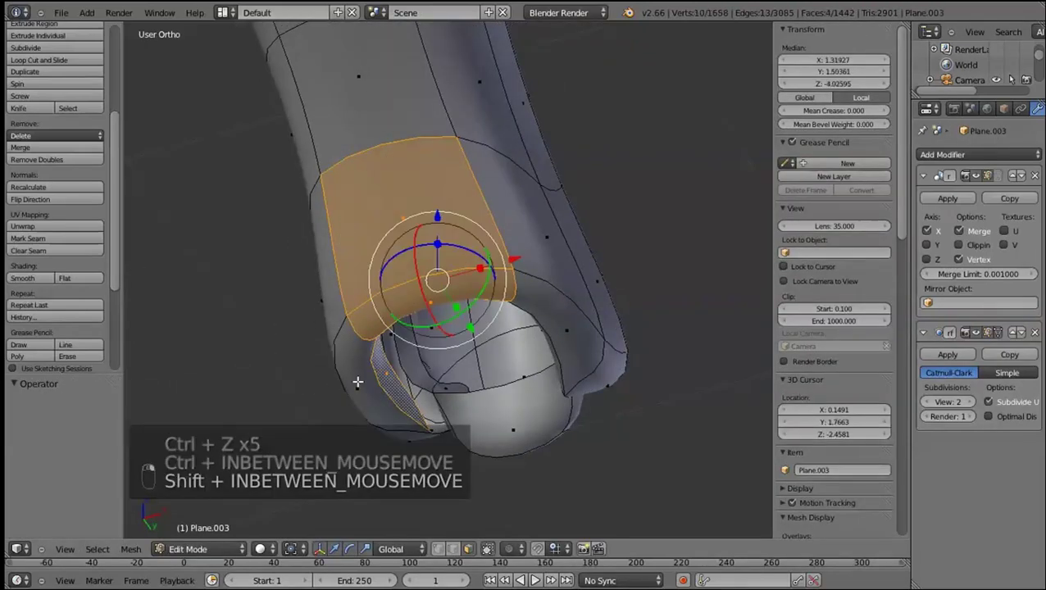
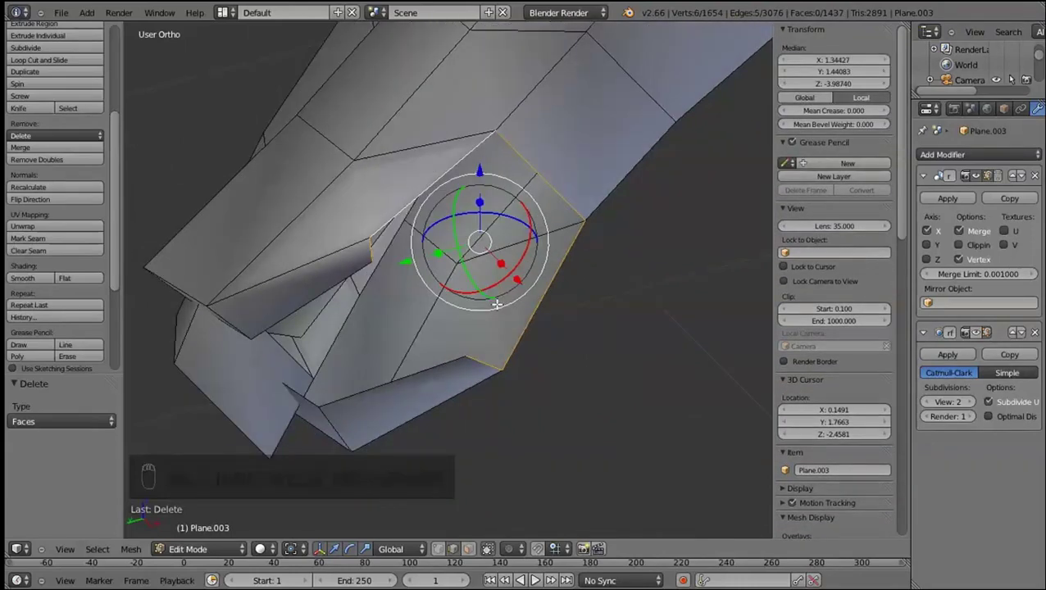
Extrude the socket opening border and scale the new rim inward to form a recess
key(e)
click(647, 331)
key(s)
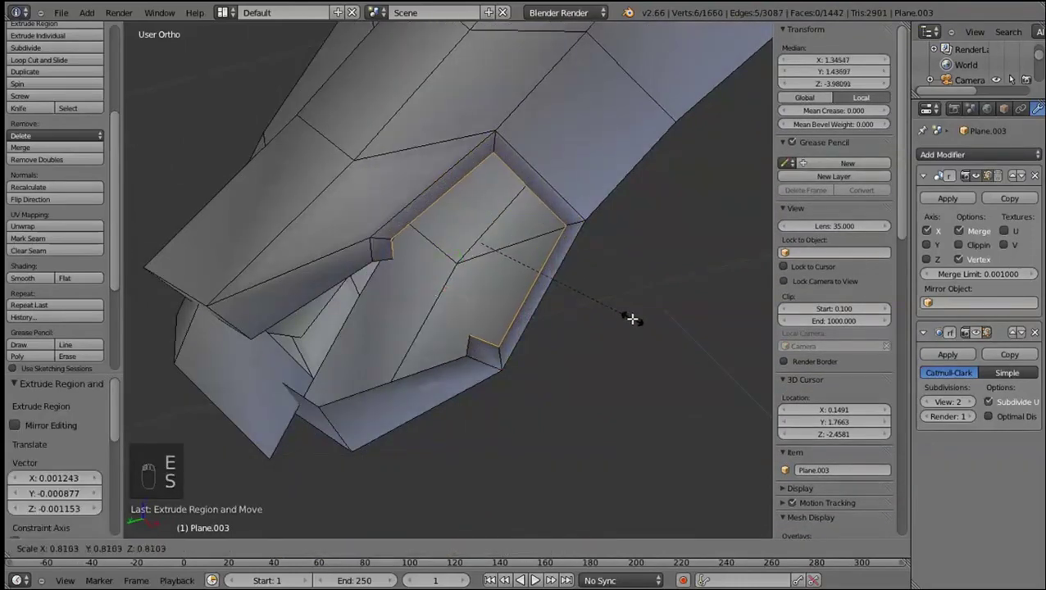
drag(472, 330, 464, 339)
right_click(482, 337)
key(z)
key(z)
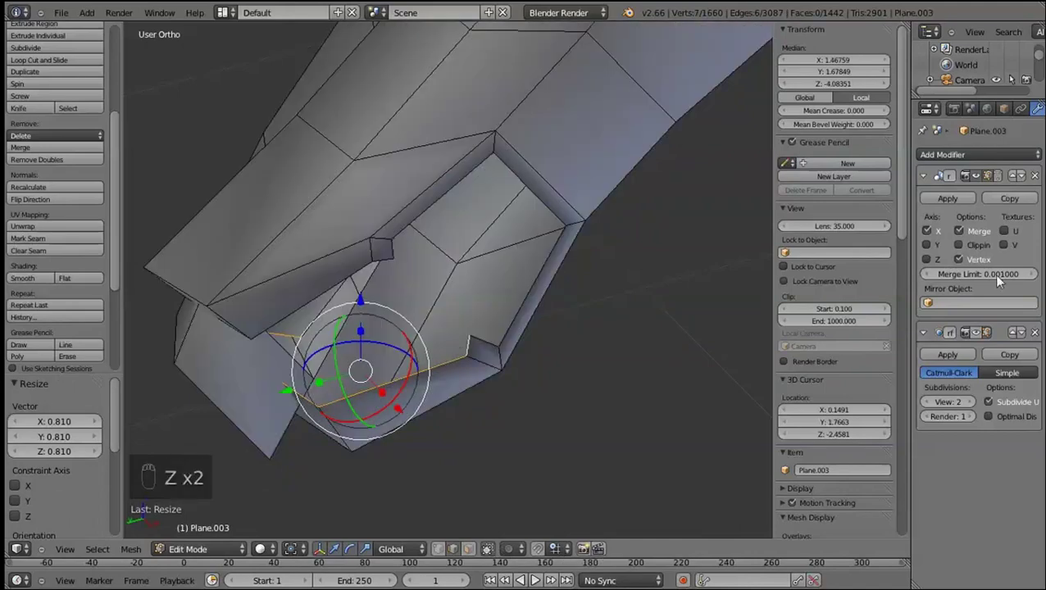
click(491, 332)
right_click(493, 337)
Add an edge loop across the socket and shift the selection along the X axis
middle_click(351, 298)
key(e)
click(501, 248)
key(ctrl+z)
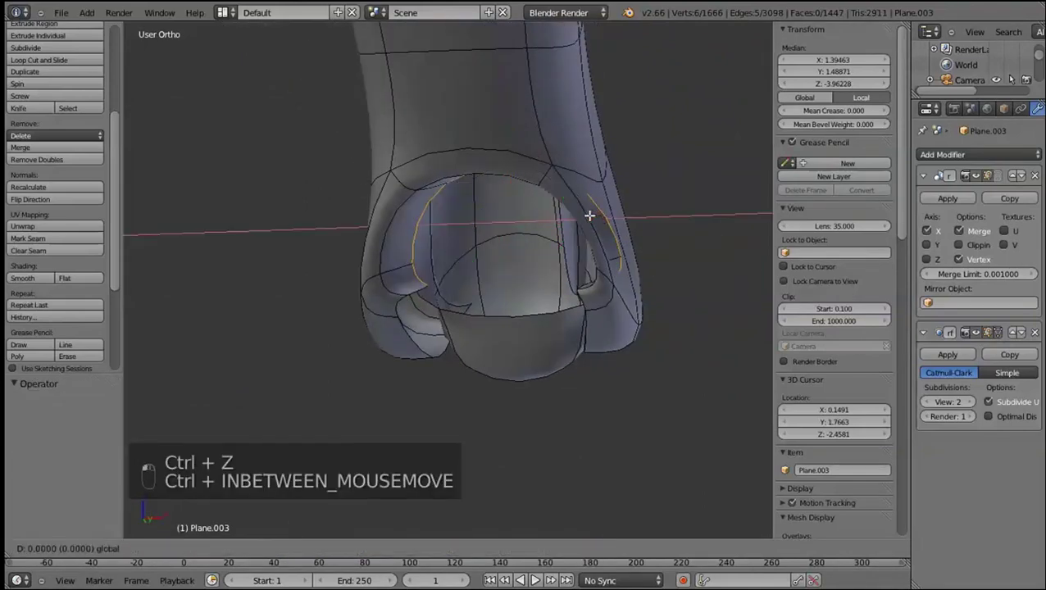
key(KP_1)
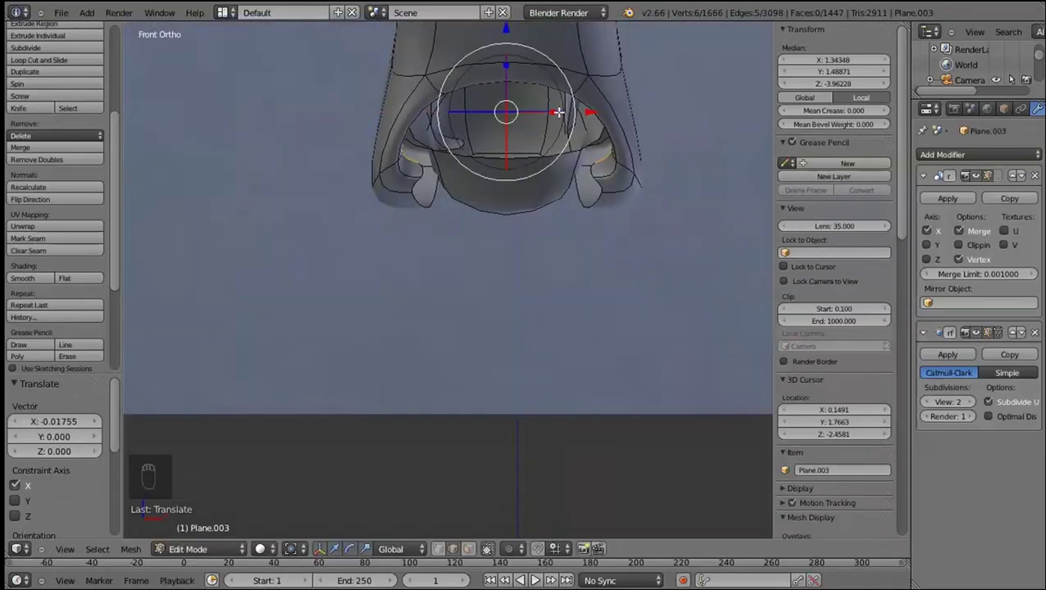
key(z)
key(z)
right_click(404, 279)
right_click(428, 320)
Extrude a further rim edge, adjust its vertices, and merge two of them at center
middle_click(475, 295)
drag(509, 366, 455, 318)
key(e)
right_click(455, 270)
middle_click(465, 233)
right_click(470, 217)
drag(355, 268, 590, 298)
click(449, 294)
key(z)
drag(431, 264, 438, 260)
key(alt+m)
Select the claw socket edges and scale them tighter around the opening
key(z)
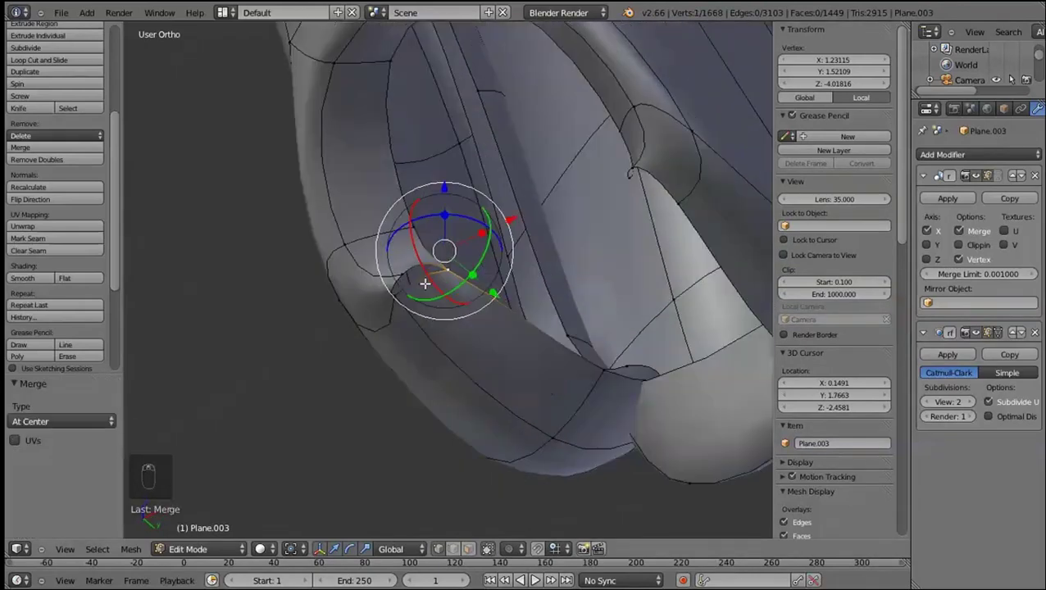
key(ctrl+z)
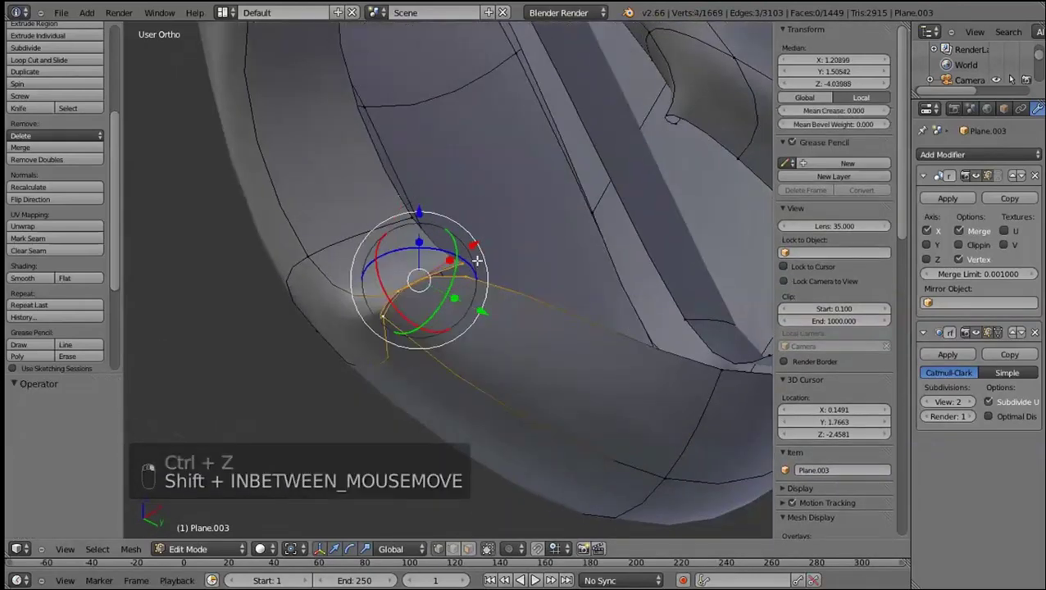
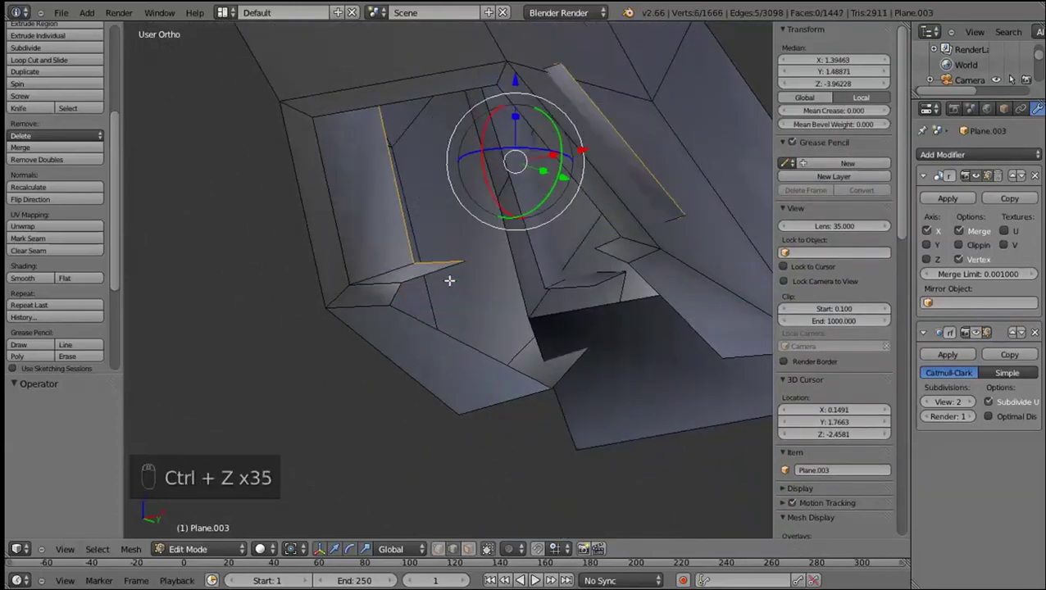
drag(473, 270, 453, 323)
drag(453, 324, 431, 321)
key(shift+s)
key(s)
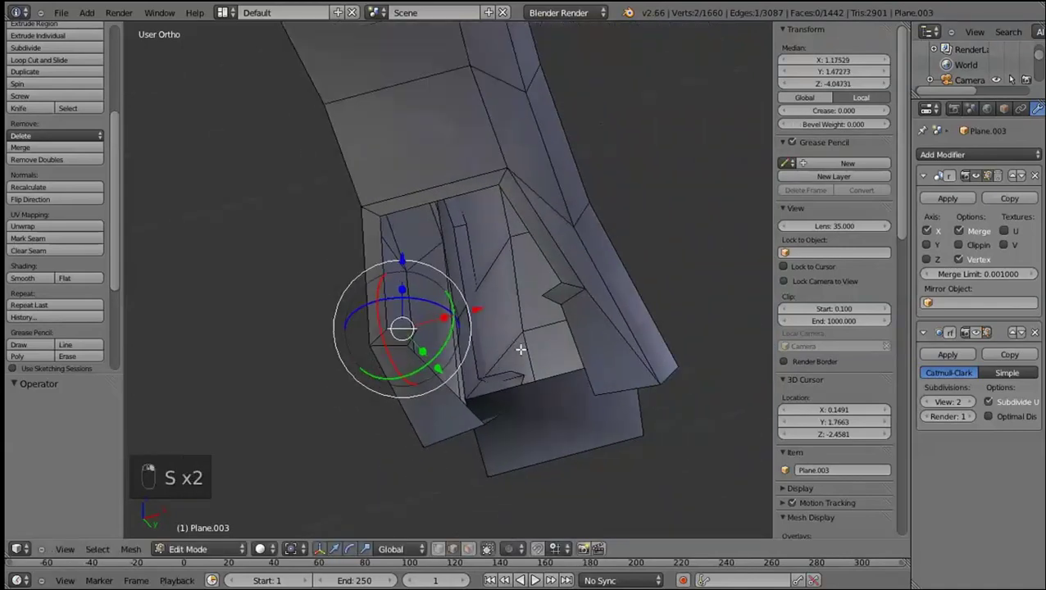
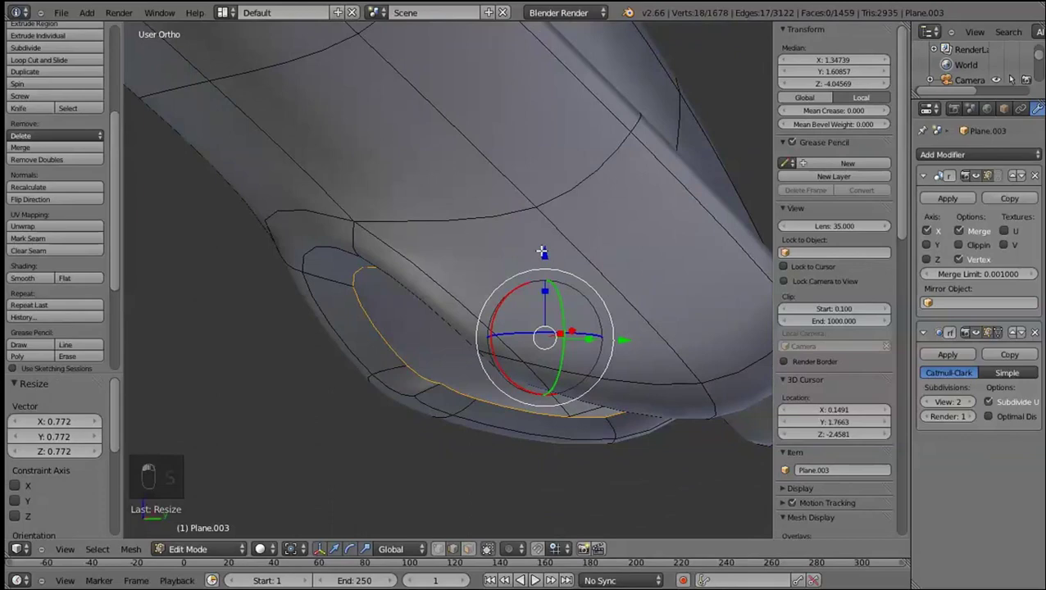
Add a loop cut at the socket and leave edit mode to preview the smoothed leg
key(ctrl+r)
click(417, 395)
key(Tab)
key(shift+Tab)
key(shift+Tab)
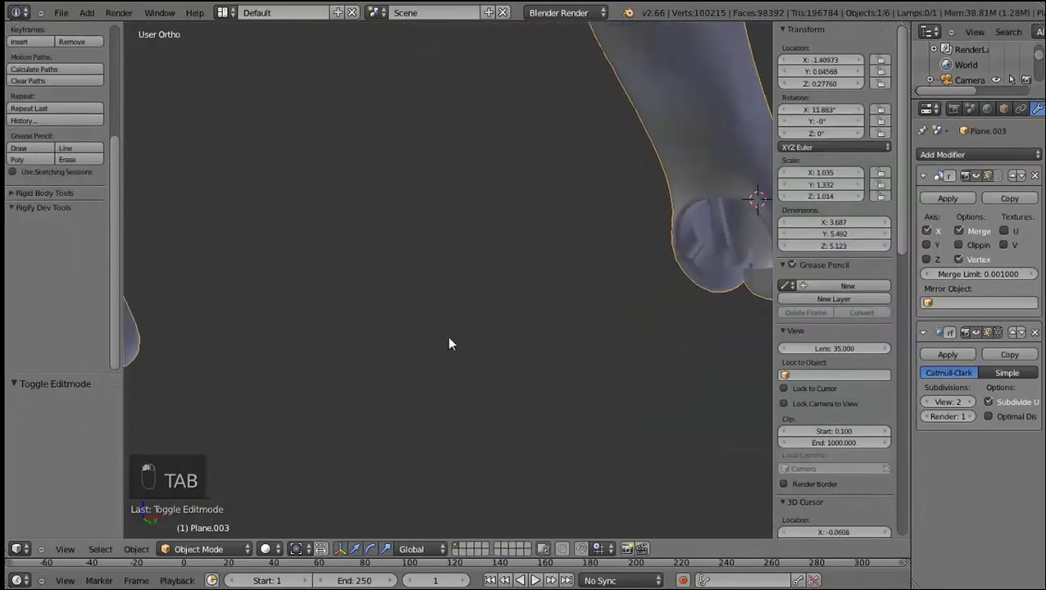
Unhide the pieces and toggle edit mode to recheck the smoothed leg unchanged
key(shift+Tab)
key(ctrl+r)
key(Tab)
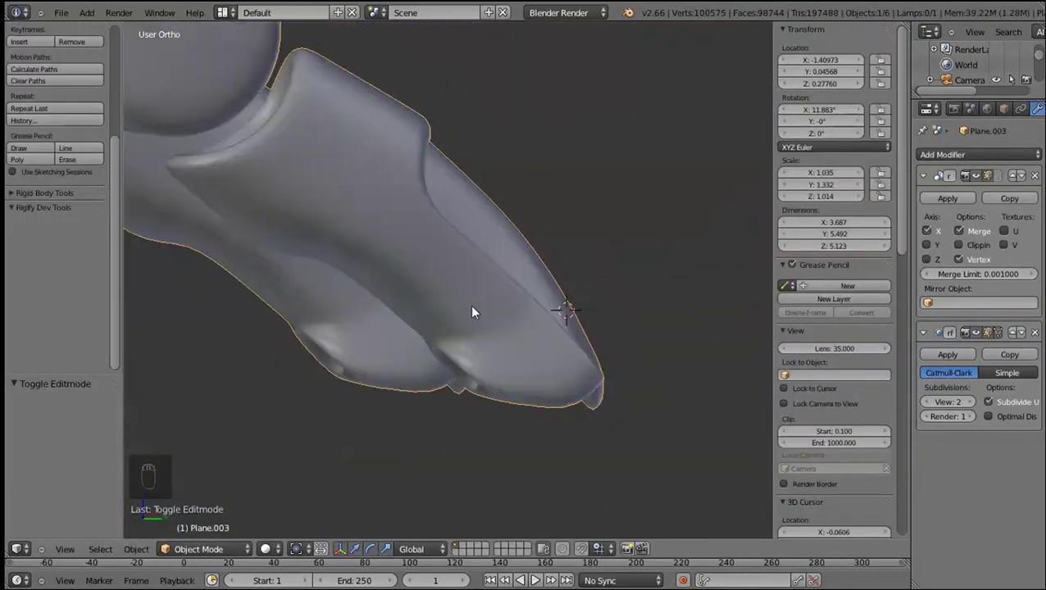
key(ctrl+z)
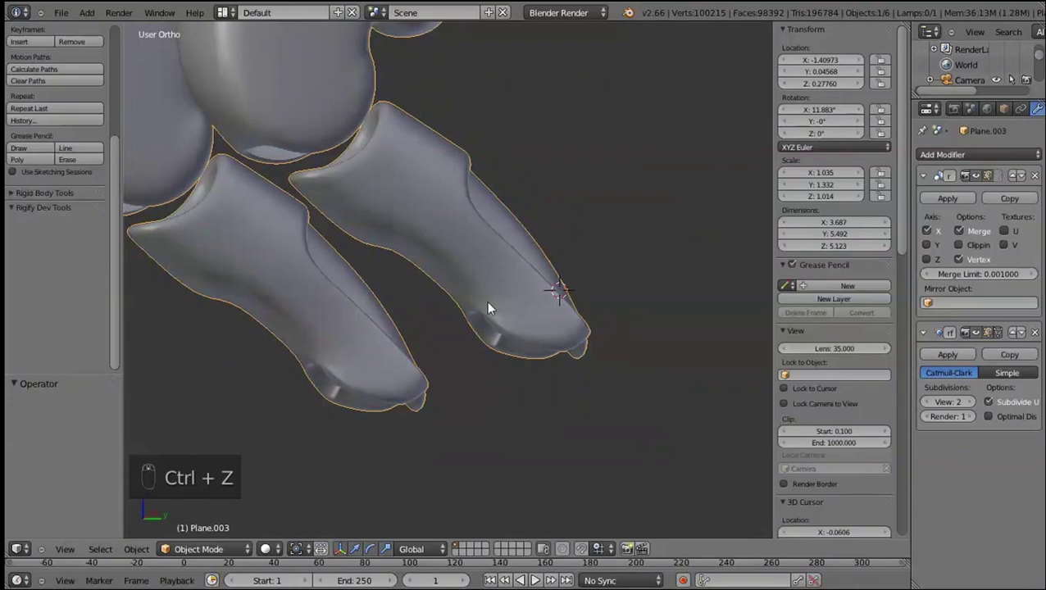
key(alt+h)
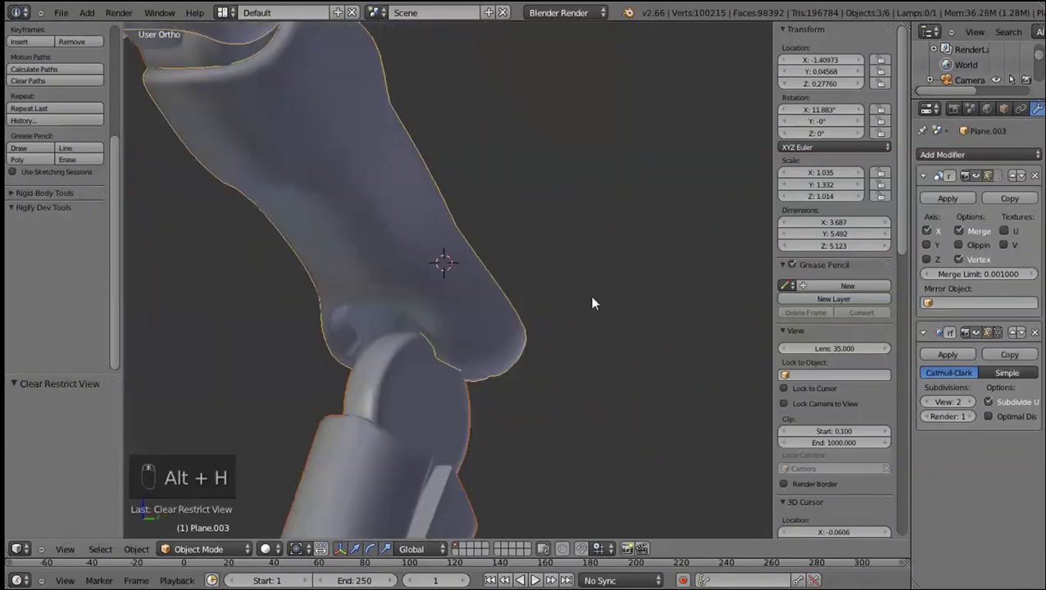
key(Tab)
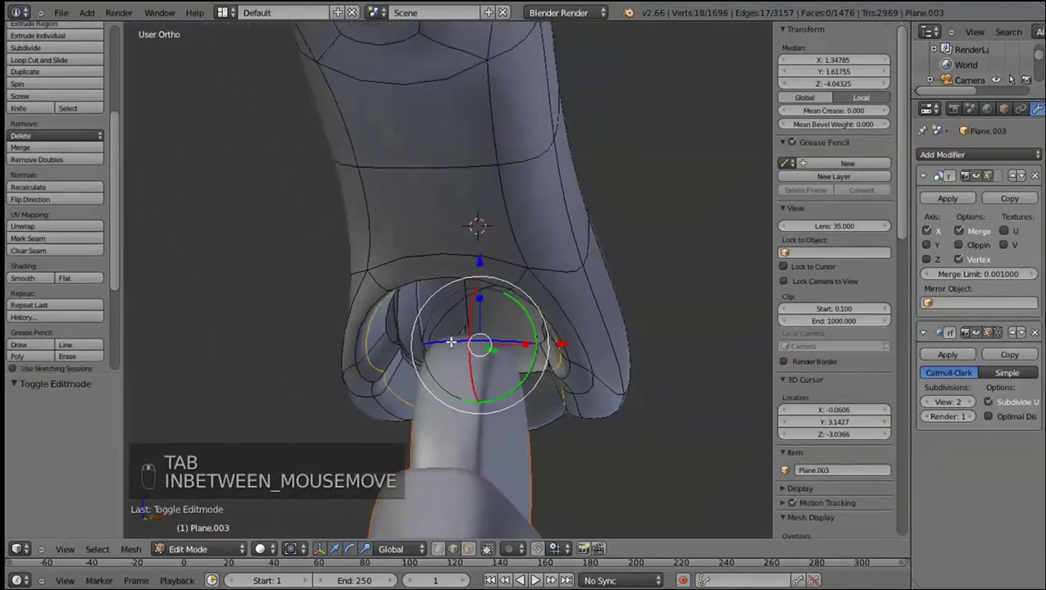
key(Tab)
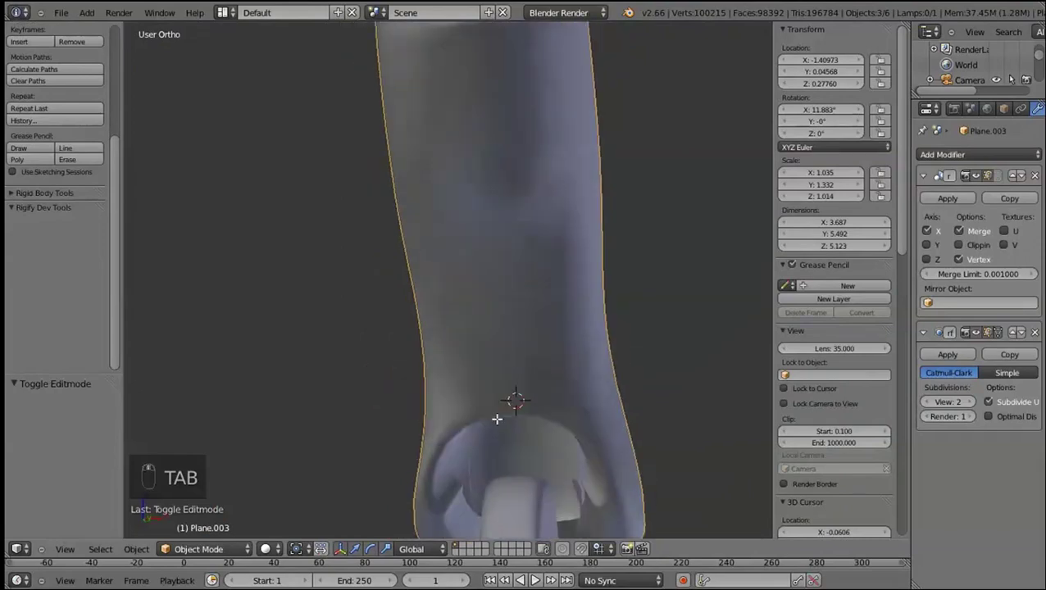
Orbit the view, select the ankle disc Plane.001 and enter edit mode on it
key(Tab)
middle_click(460, 418)
key(Tab)
middle_click(486, 410)
key(shift+Tab)
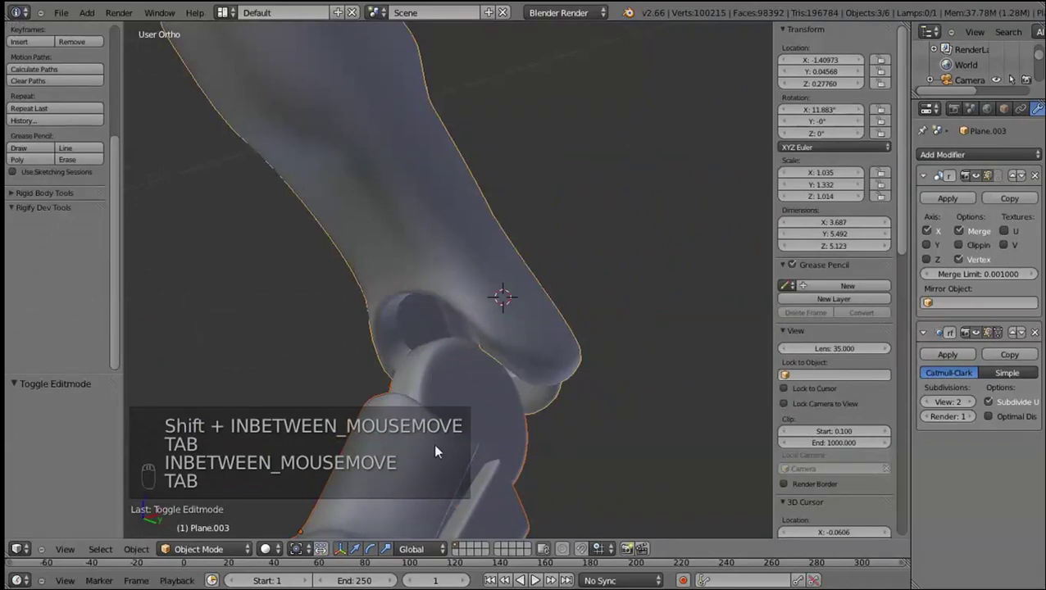
key(Tab)
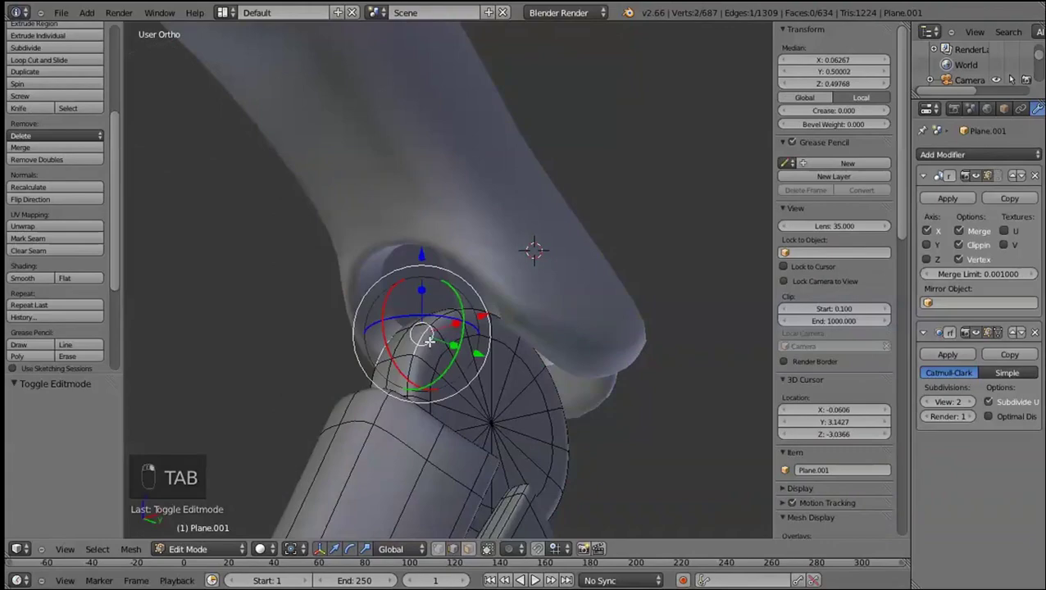
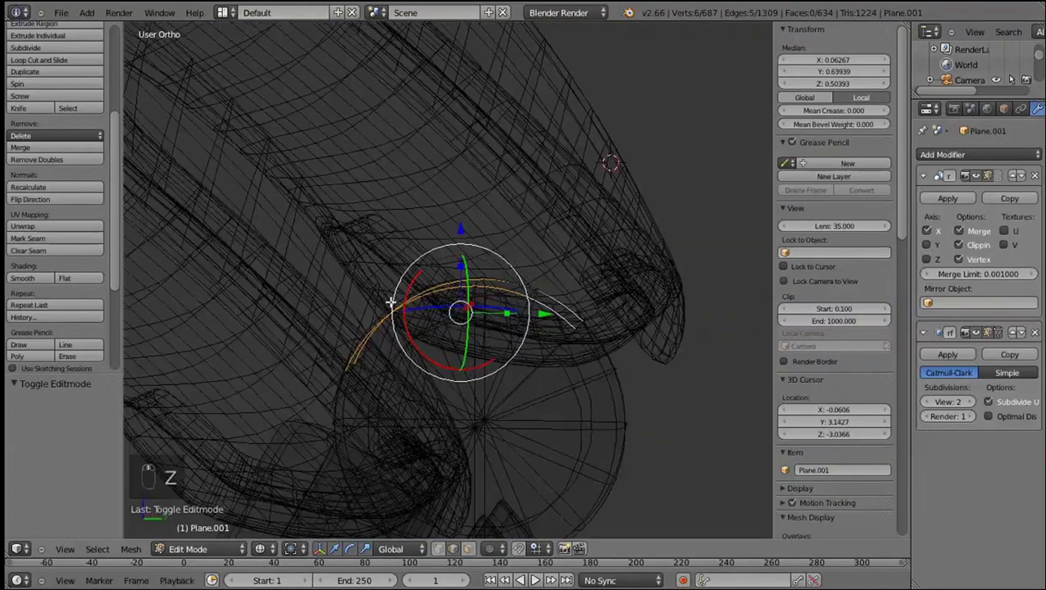
Extrude a new curved strip from the ankle disc faces in wireframe front view and scale it
key(z)
key(KP_1)
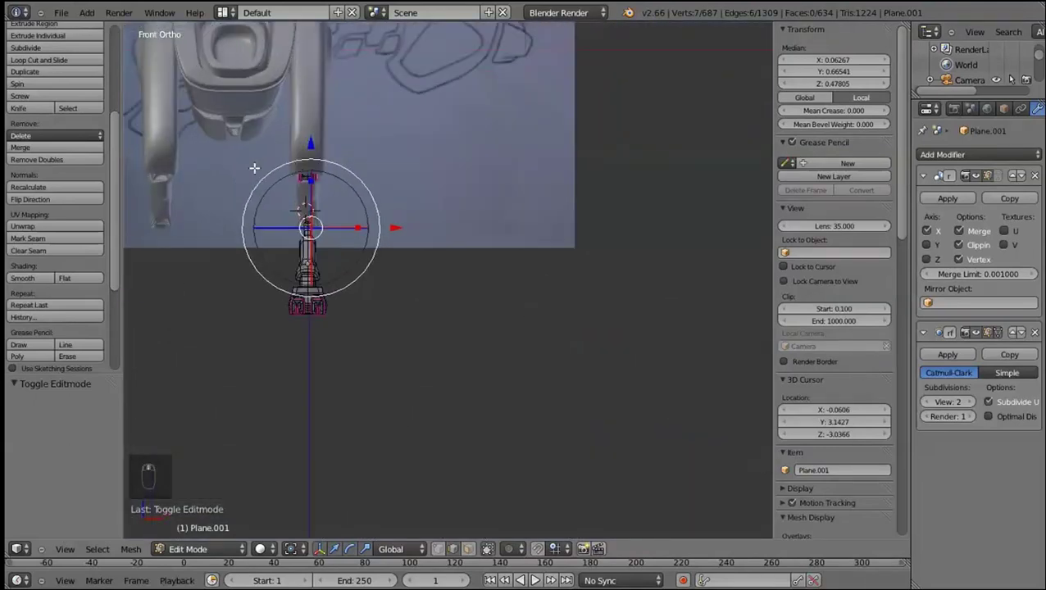
key(z)
key(z)
key(shift+d)
drag(360, 301, 337, 255)
key(e)
drag(340, 244, 359, 208)
key(alt+e)
drag(345, 244, 333, 250)
key(ctrl+z)
key(l)
key(e)
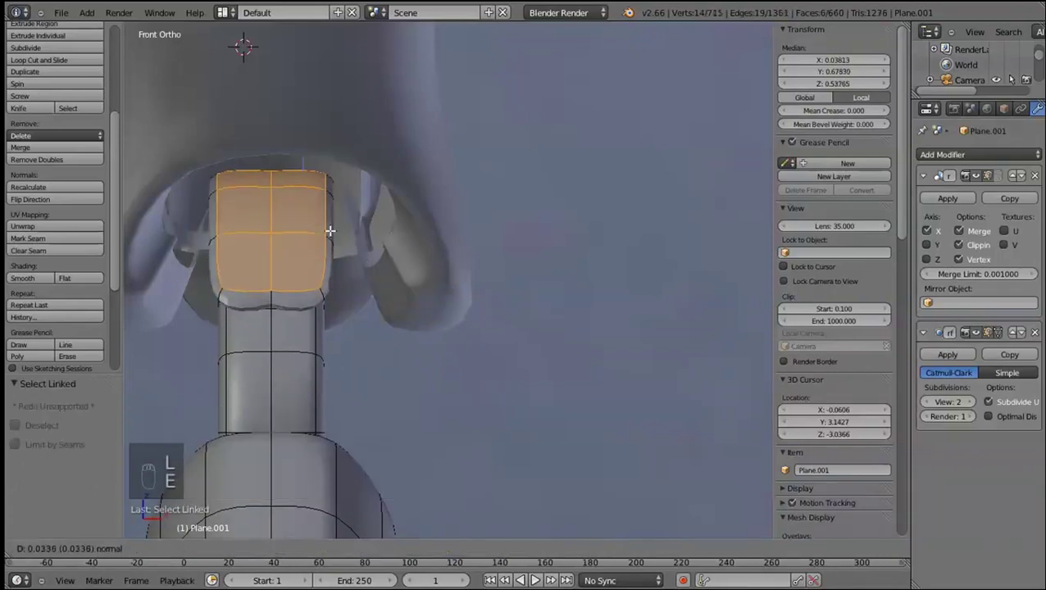
key(s)
Move the extruded disc edge into place around the ankle from the side view
right_click(418, 311)
key(KP_3)
key(z)
key(g)
key(shift+z)
drag(421, 314, 439, 495)
click(395, 327)
right_click(407, 279)
drag(407, 279, 356, 296)
key(alt+z)
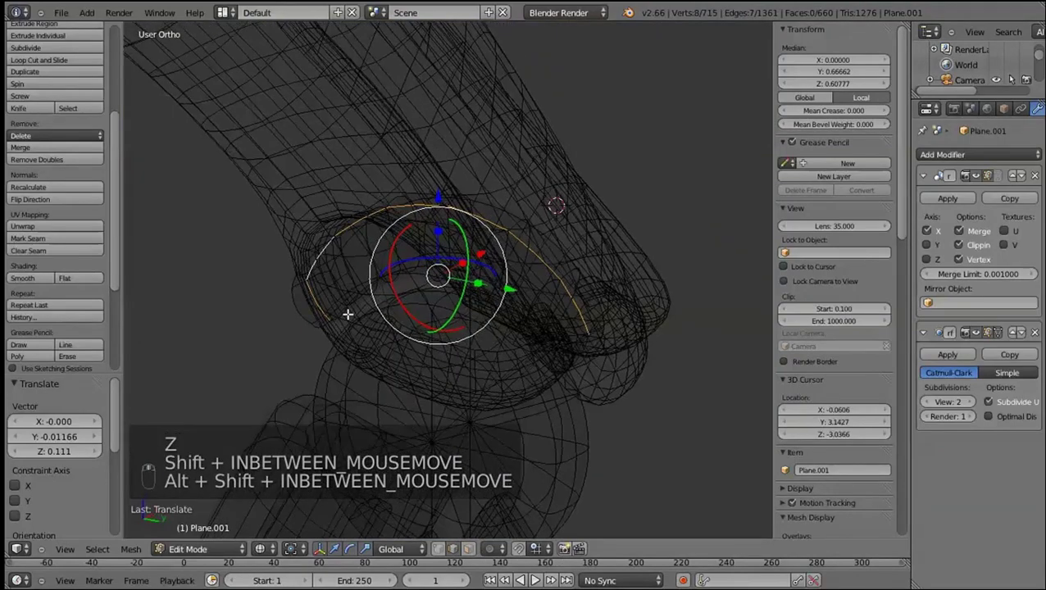
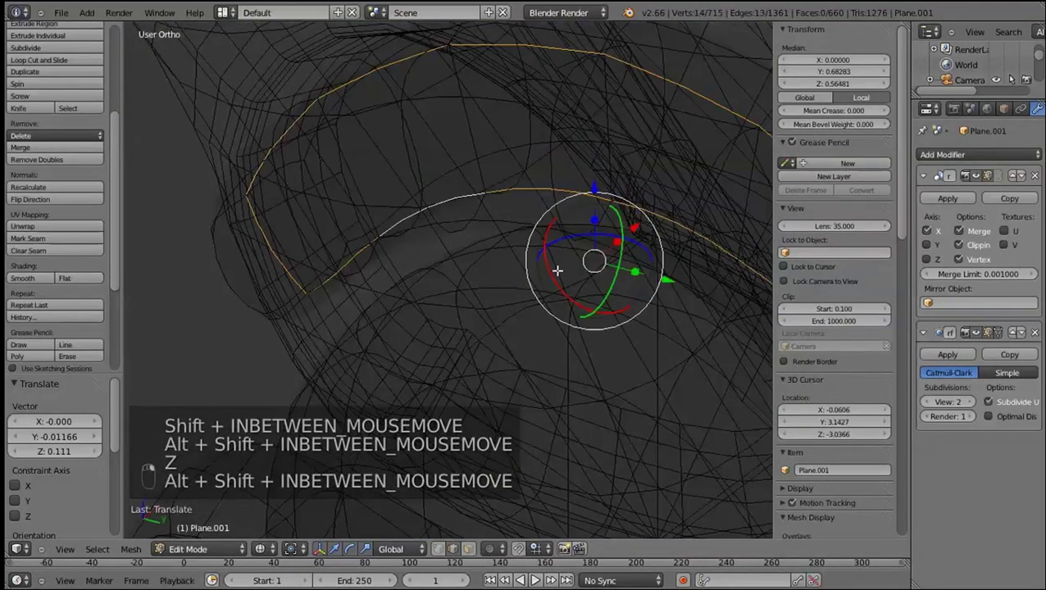
Deselect all of the disc geometry and check it in solid shading
click(674, 364)
key(z)
click(463, 503)
key(z)
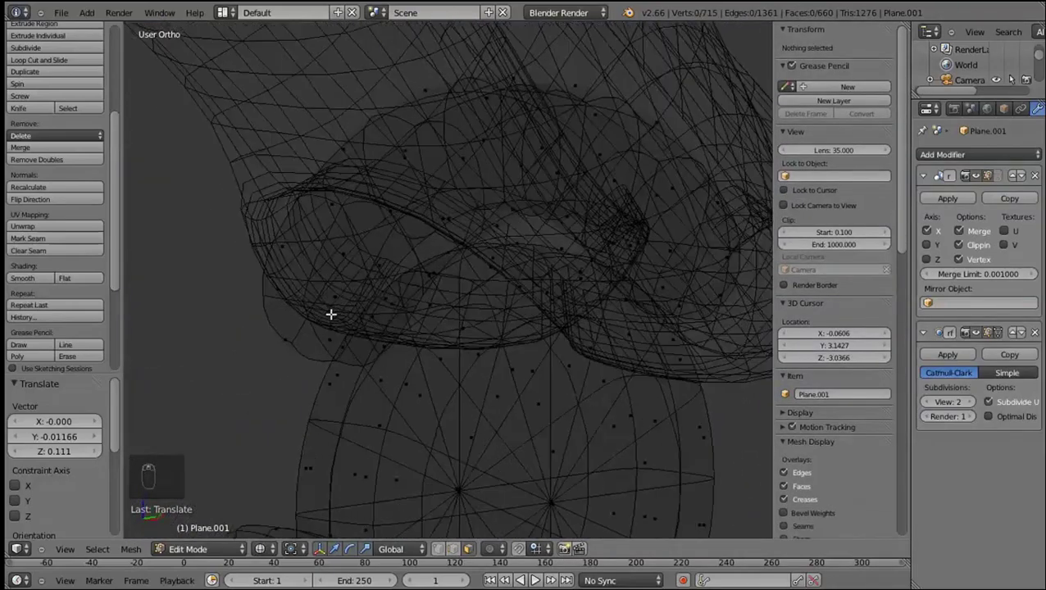
Reposition the curved disc part and box-select and delete a few of its strip faces
key(l)
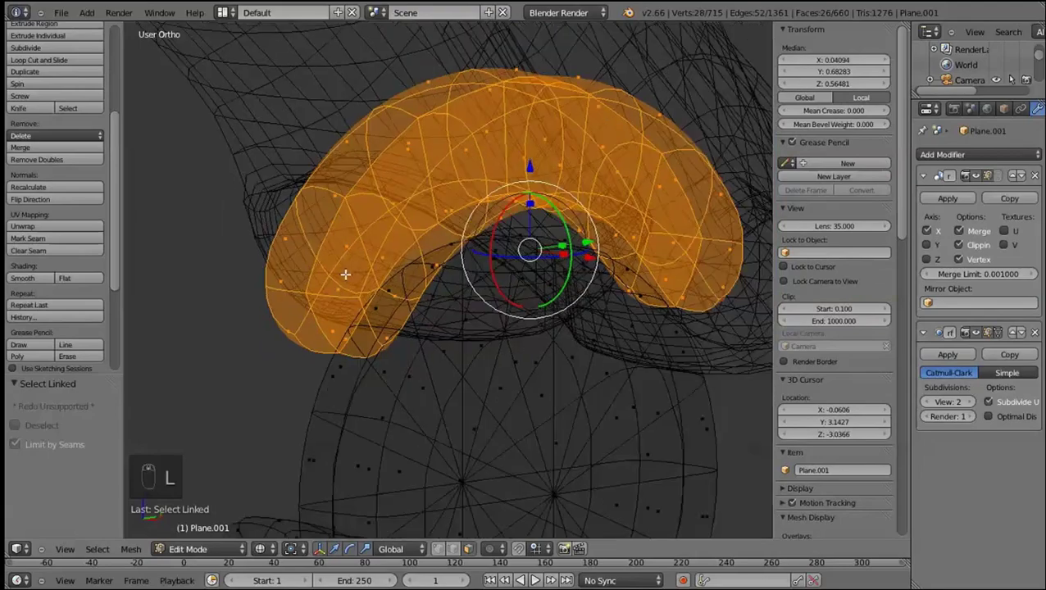
key(KP_3)
key(g)
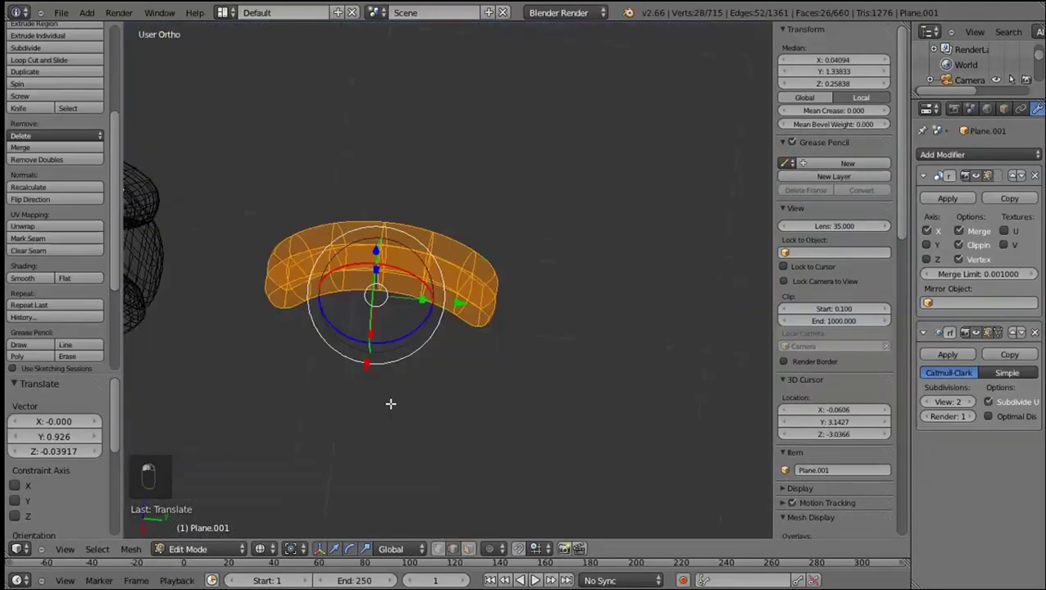
key(KP_6)
key(KP_7)
key(z)
key(z)
right_click(424, 211)
key(b)
right_click(411, 381)
middle_click(407, 216)
right_click(407, 198)
key(b)
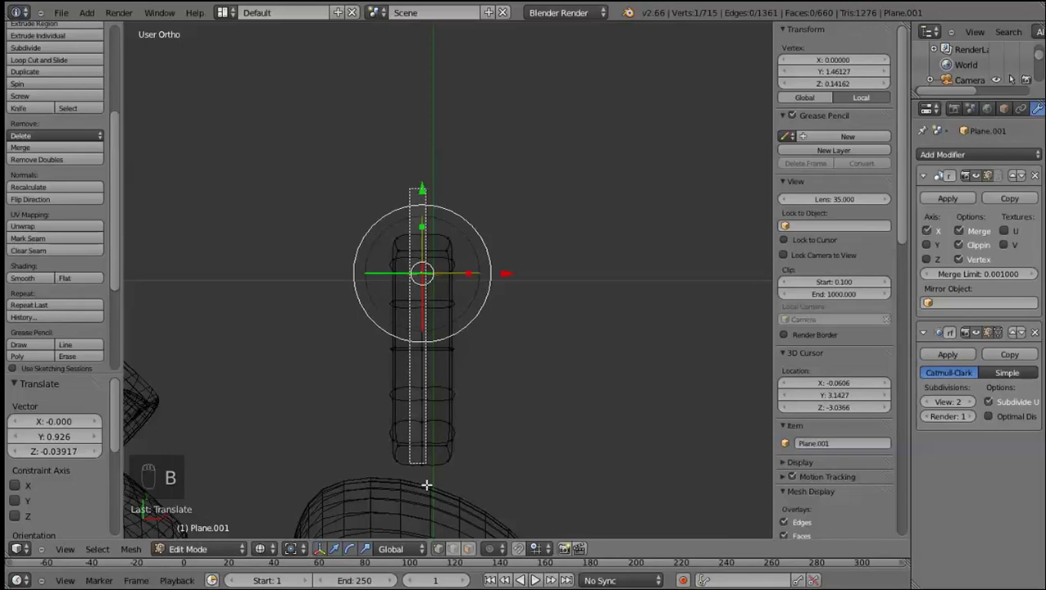
key(x)
key(z)
Insert loop cuts on the rounded piece inside the socket opening and slide them into place
right_click(418, 429)
key(l)
click(44, 282)
key(KP_3)
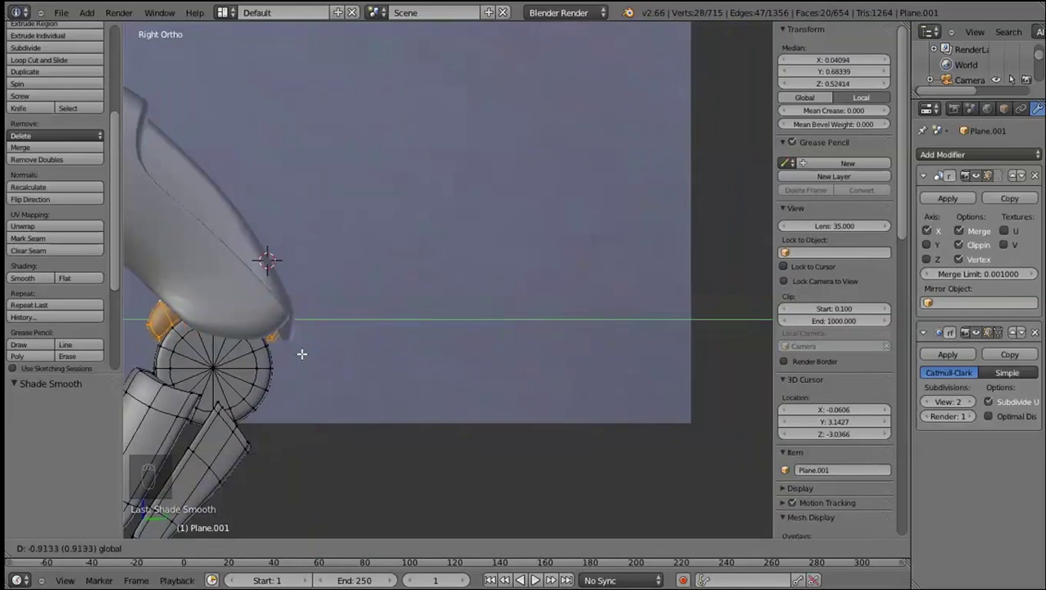
drag(163, 338, 438, 259)
key(ctrl+r)
drag(458, 301, 461, 288)
key(ctrl+r)
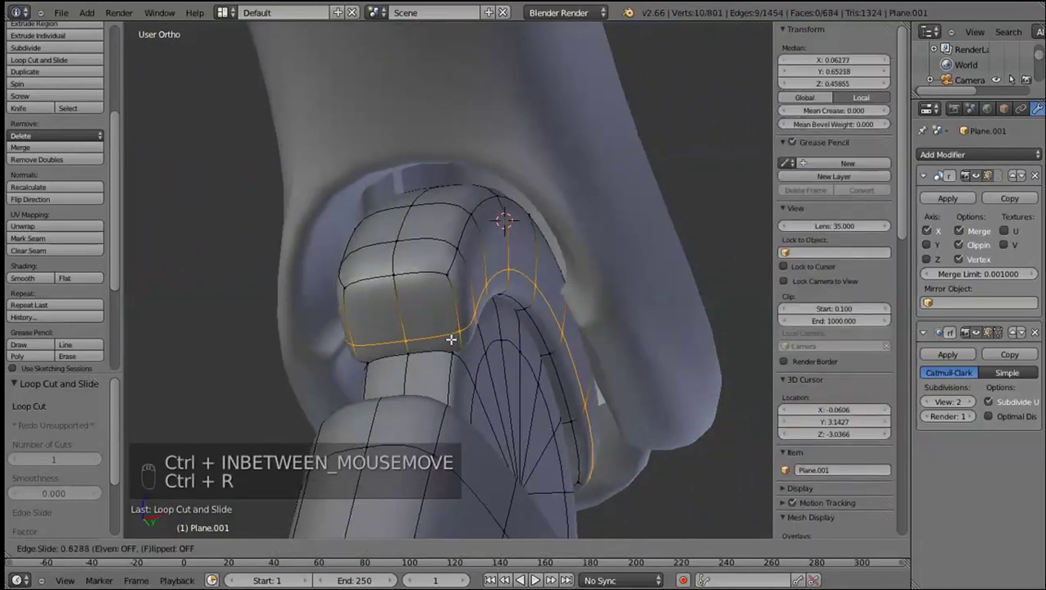
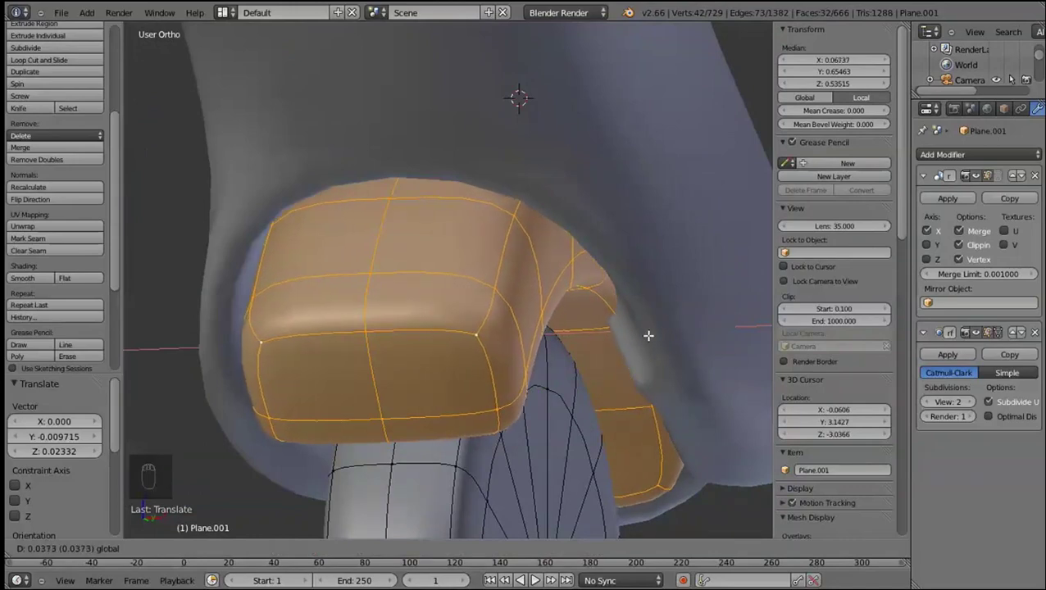
Toggle out and back into edit mode and start another loop cut on the socket piece
middle_click(626, 338)
key(Tab)
key(Tab)
key(ctrl+r)
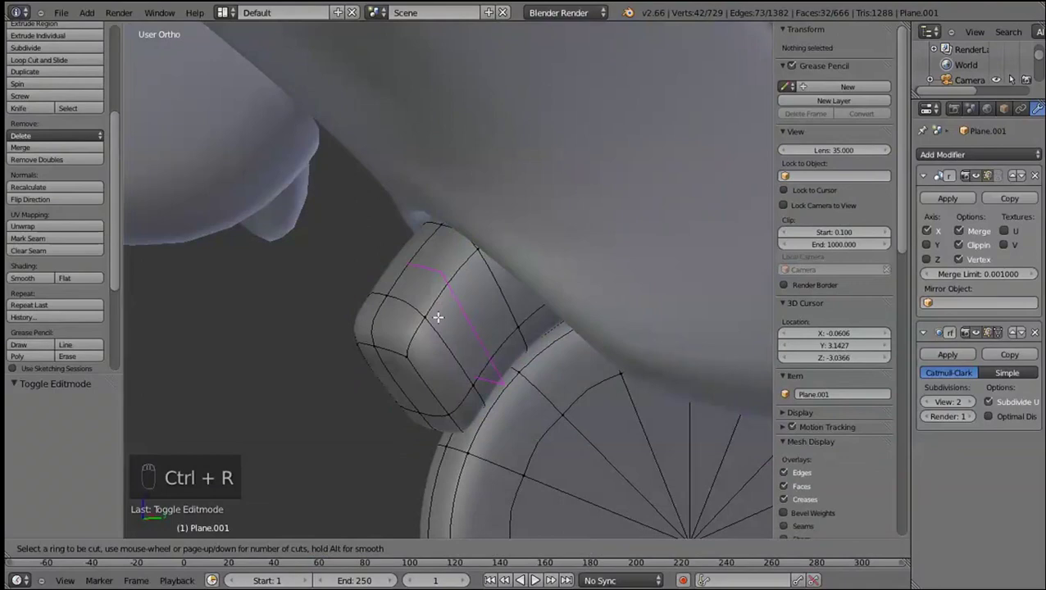